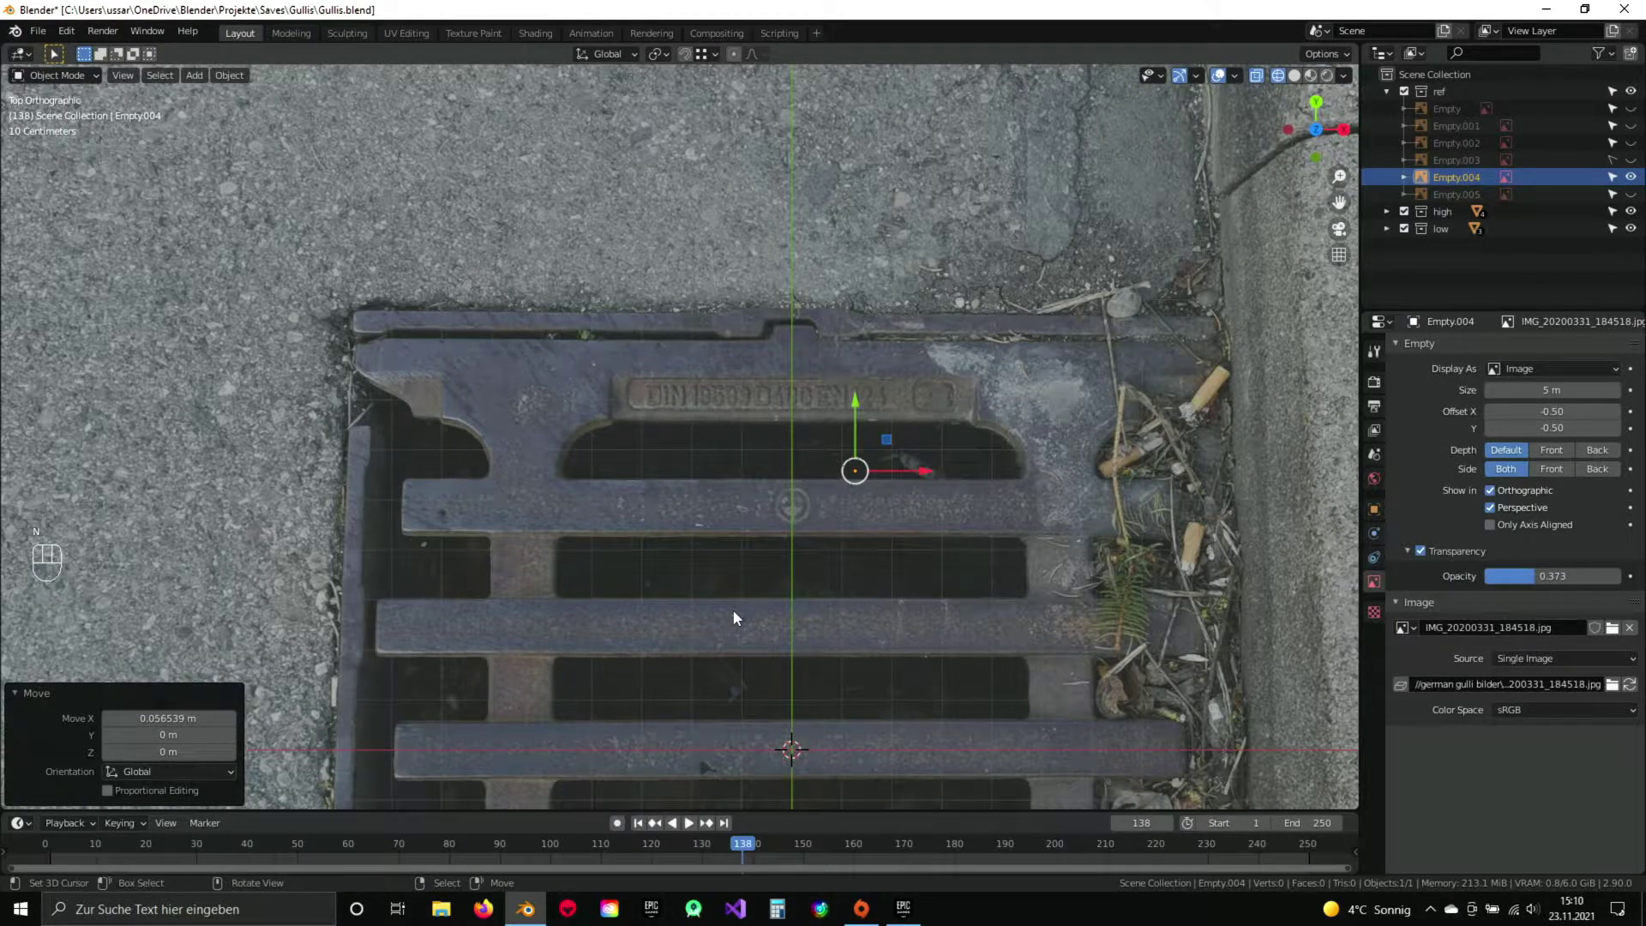
# Pan and zoom around the grate reference photo, checking the DIN label area and the whole grate.
pyautogui.middleClick(815, 669)
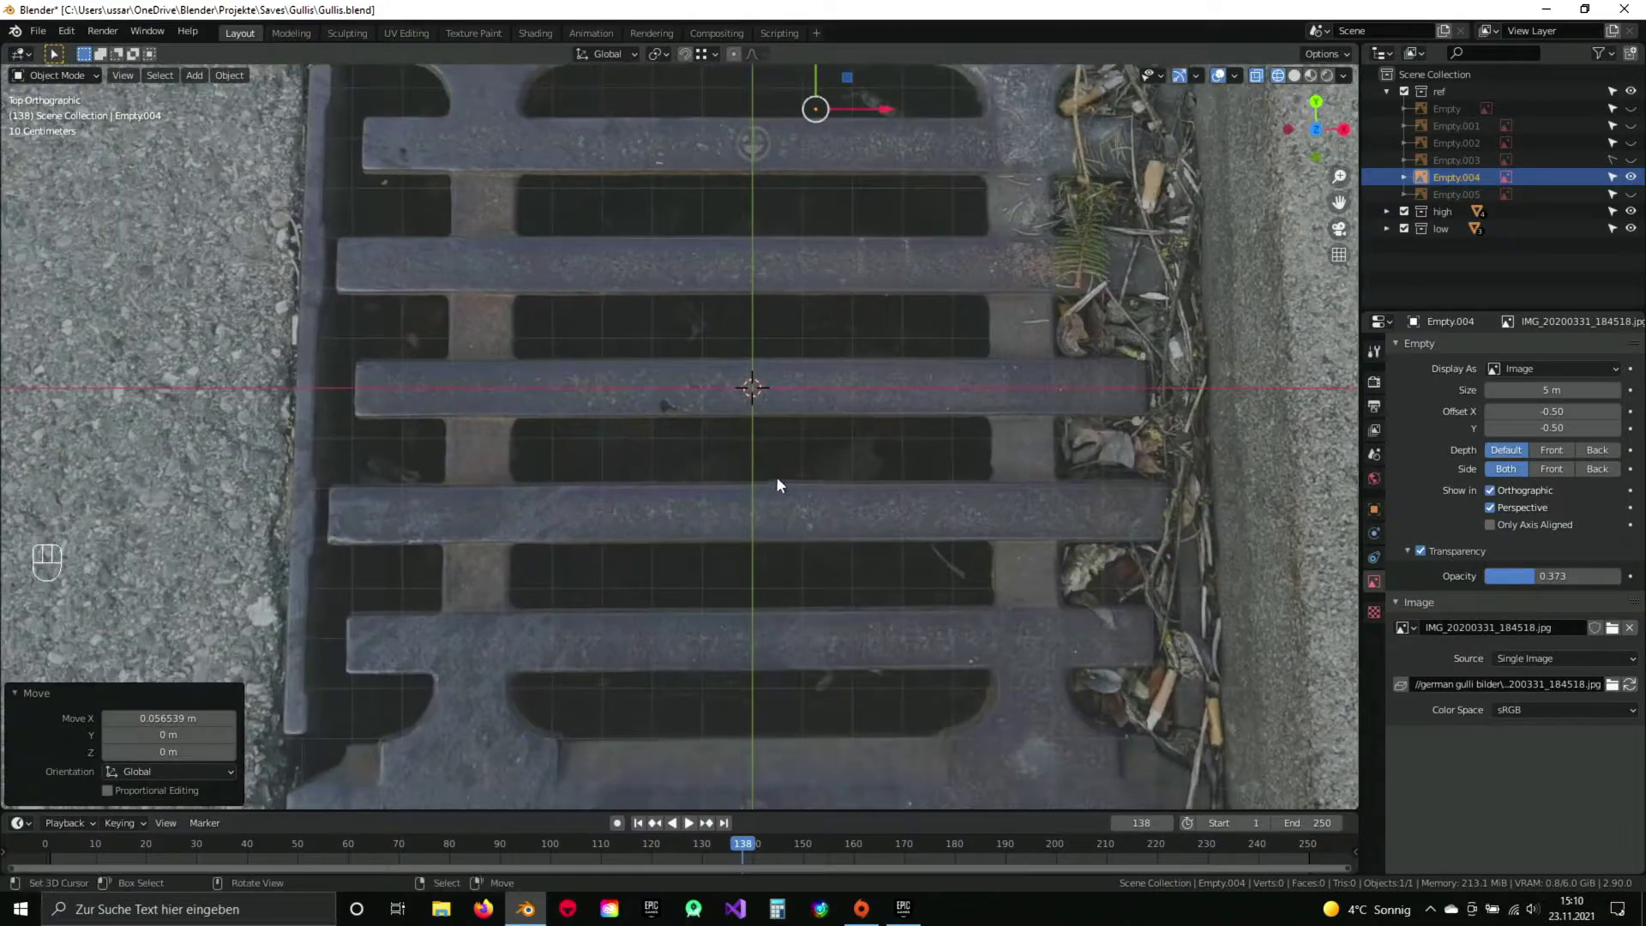
pyautogui.moveTo(776, 364); pyautogui.dragTo(789, 502)
pyautogui.moveTo(834, 422); pyautogui.dragTo(884, 351)
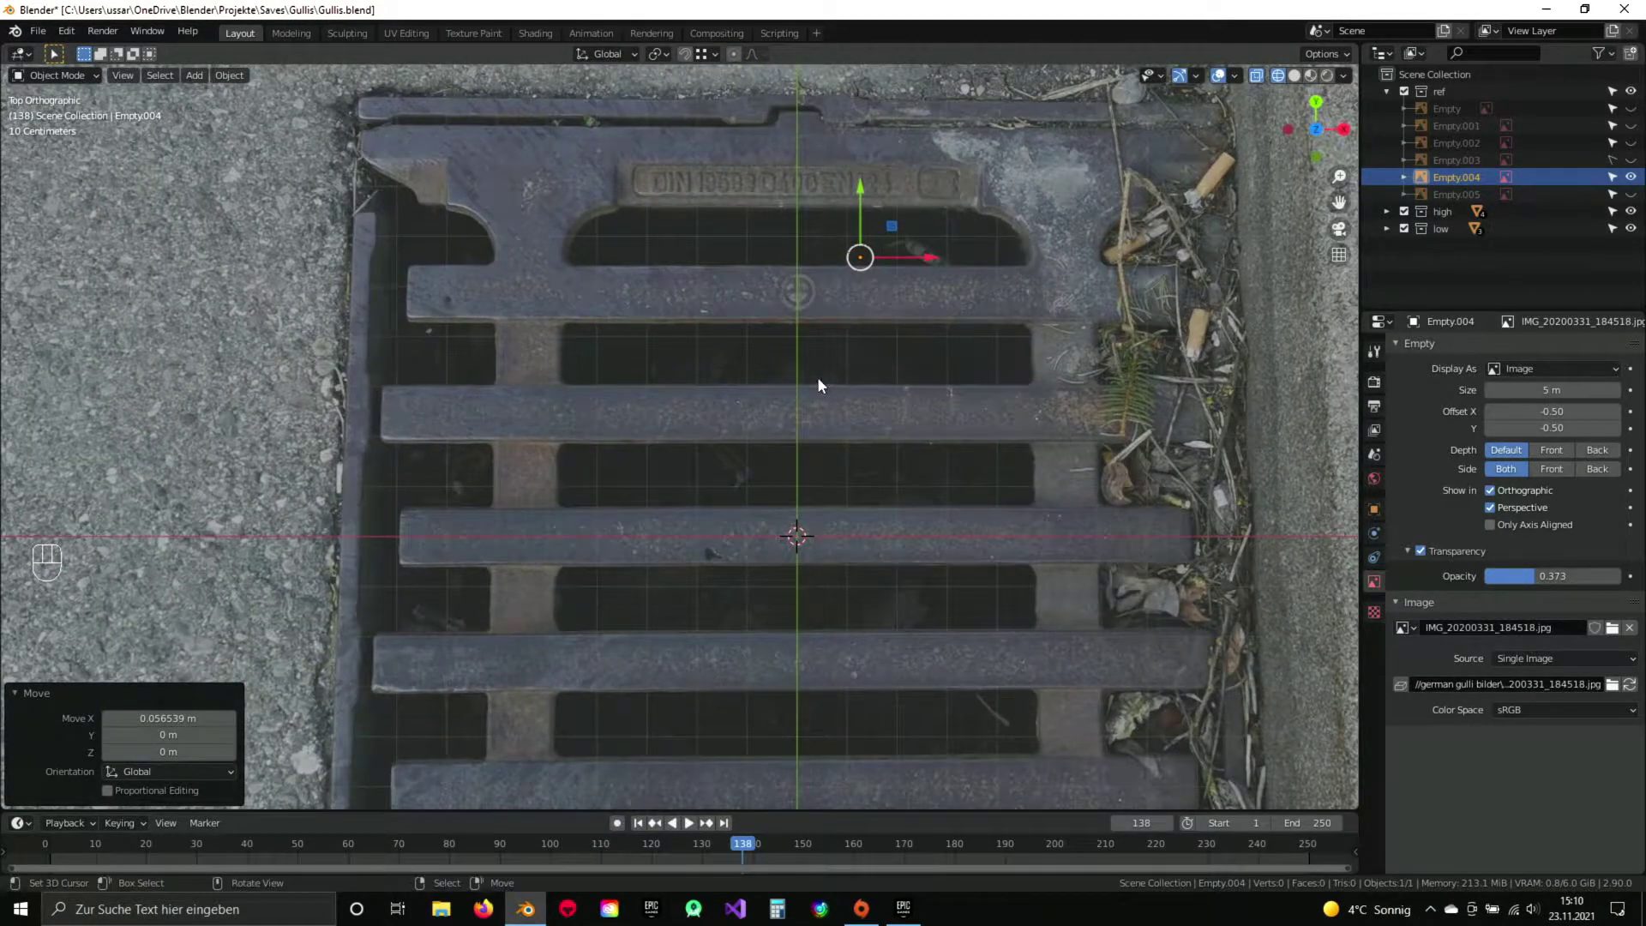
pyautogui.moveTo(794, 575); pyautogui.dragTo(800, 480)
pyautogui.moveTo(788, 519); pyautogui.dragTo(779, 443)
pyautogui.moveTo(777, 253); pyautogui.dragTo(786, 482)
pyautogui.moveTo(801, 311); pyautogui.dragTo(783, 443)
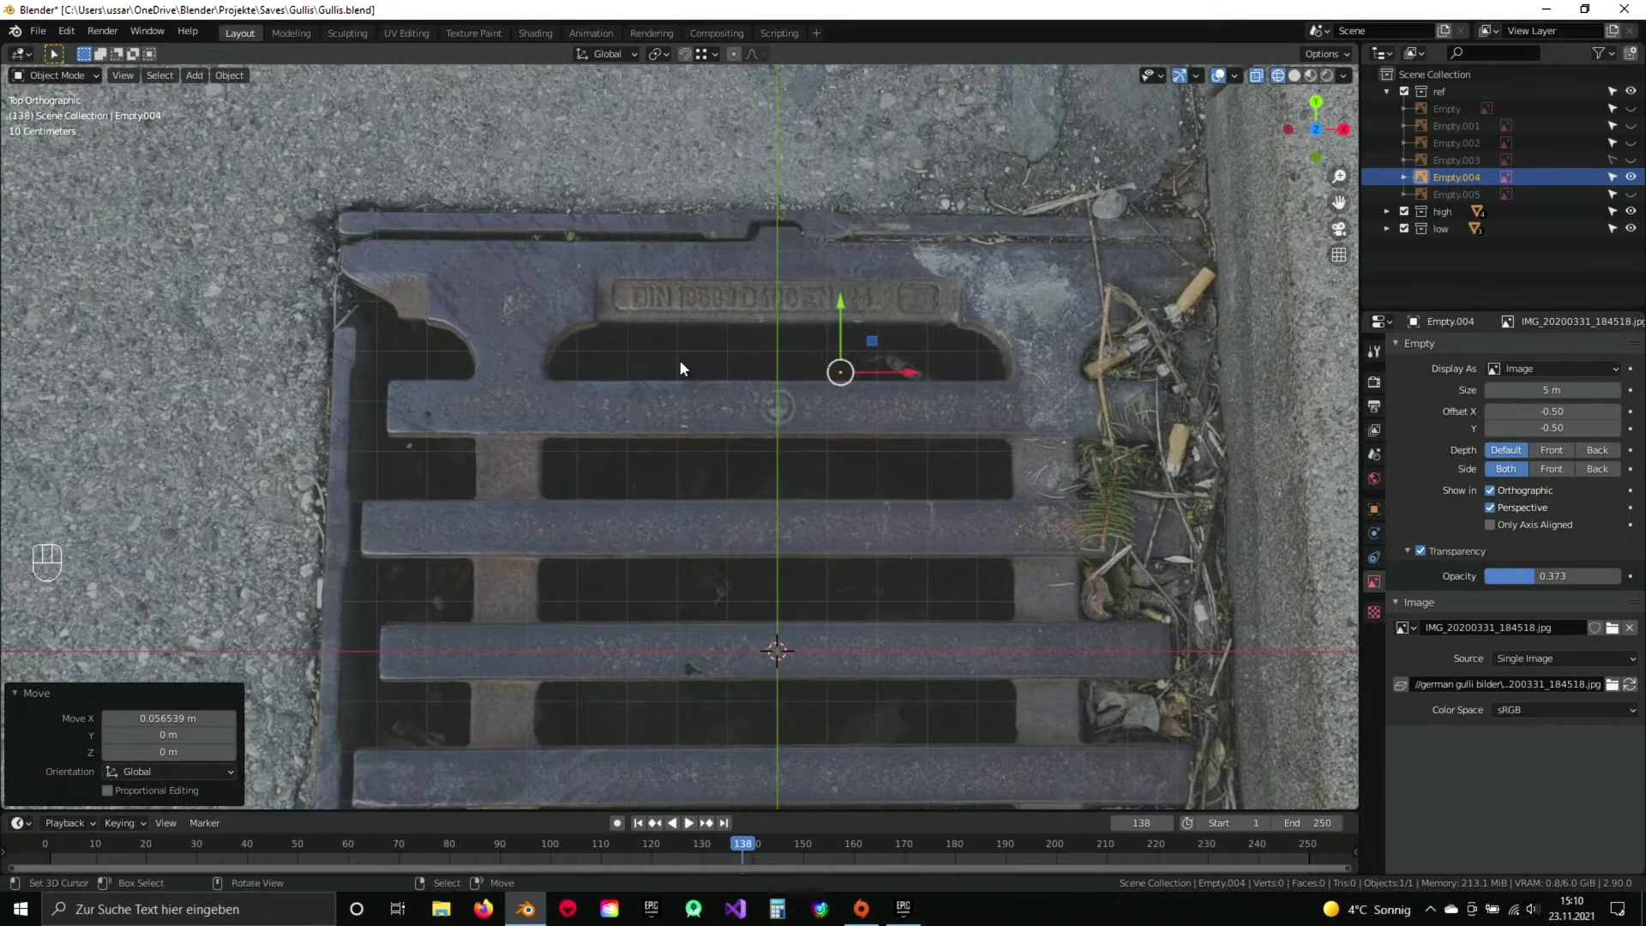
pyautogui.moveTo(780, 315); pyautogui.dragTo(788, 508)
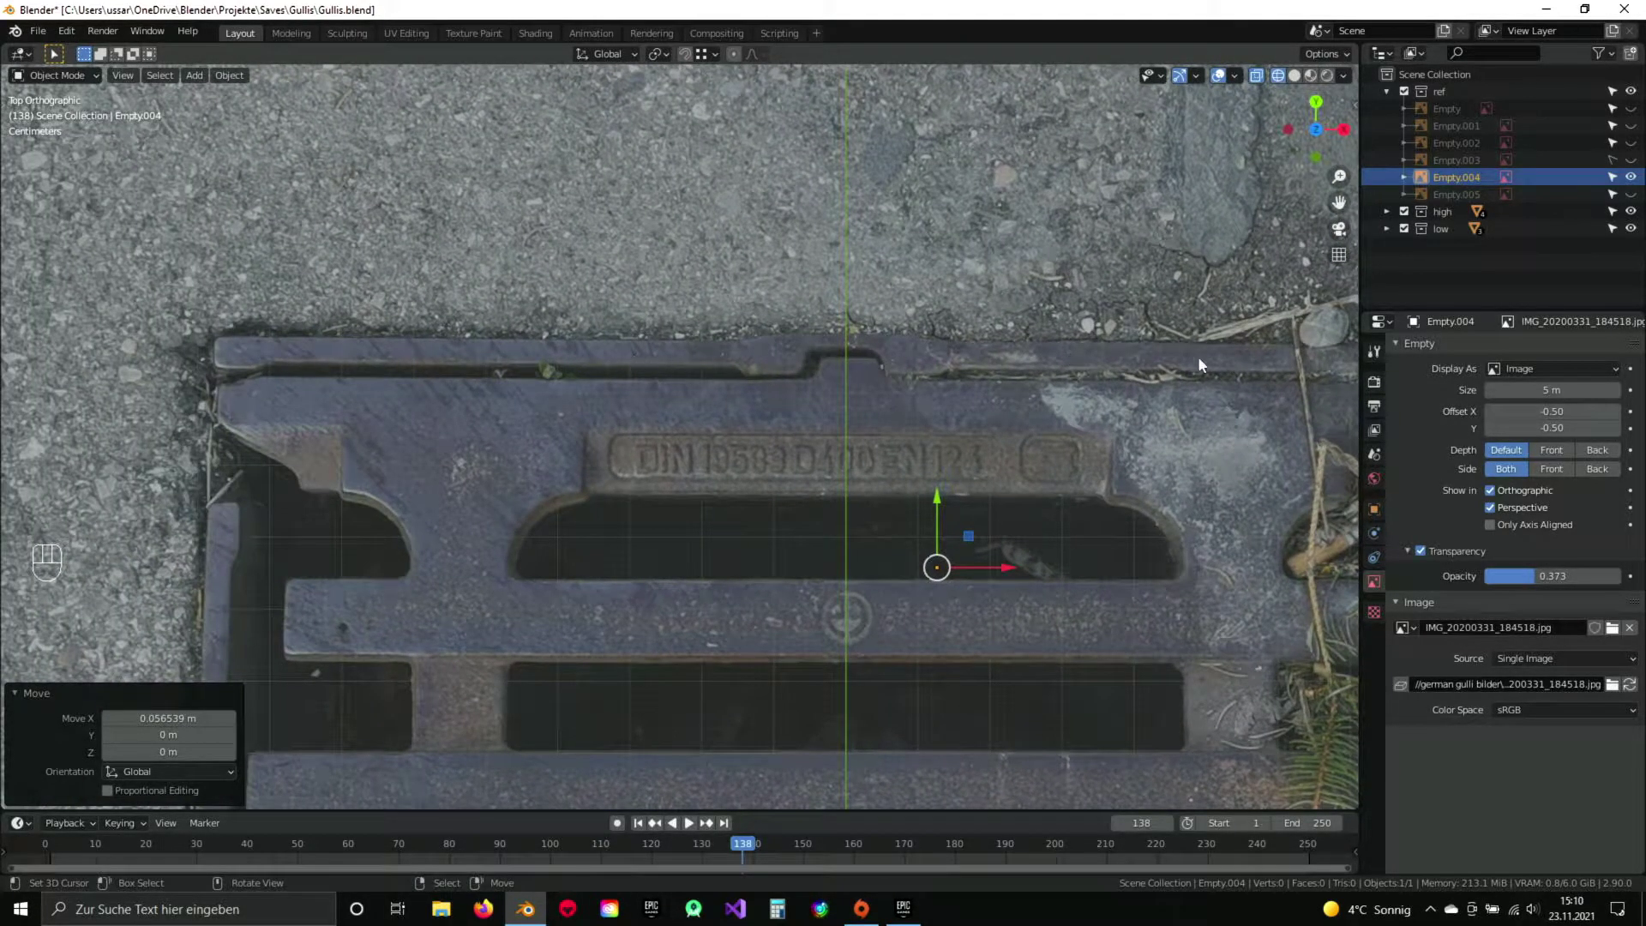
pyautogui.moveTo(707, 502); pyautogui.dragTo(662, 262)
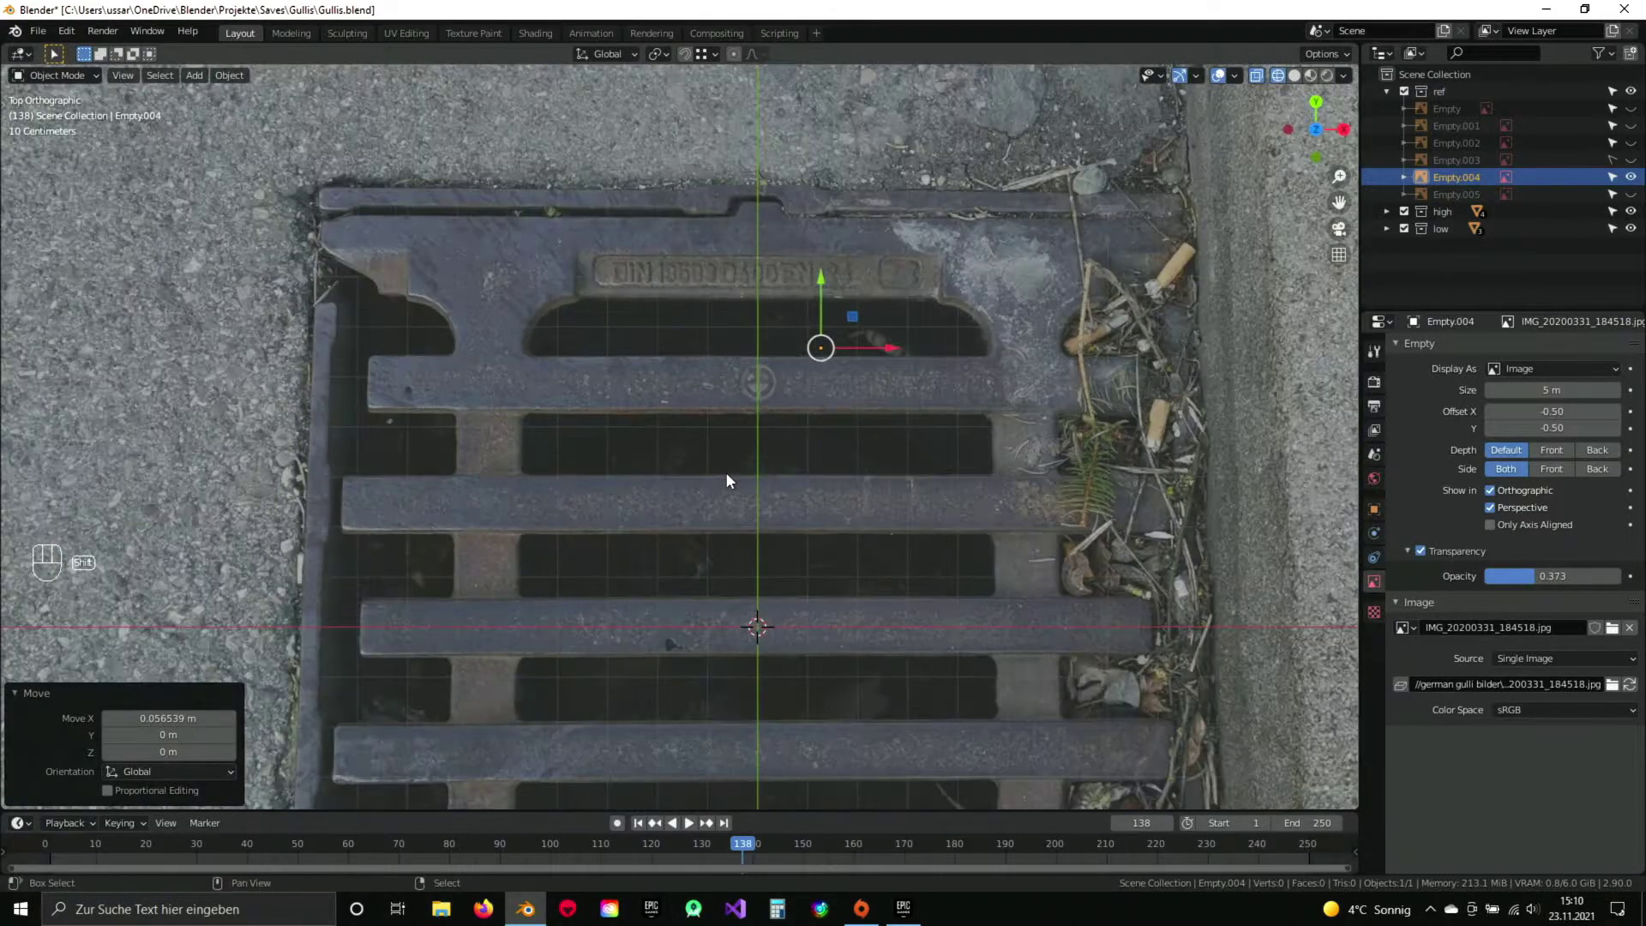
# Add a plane and scale it in Edit Mode to cover the whole grate photo.
pyautogui.press('shift+a')
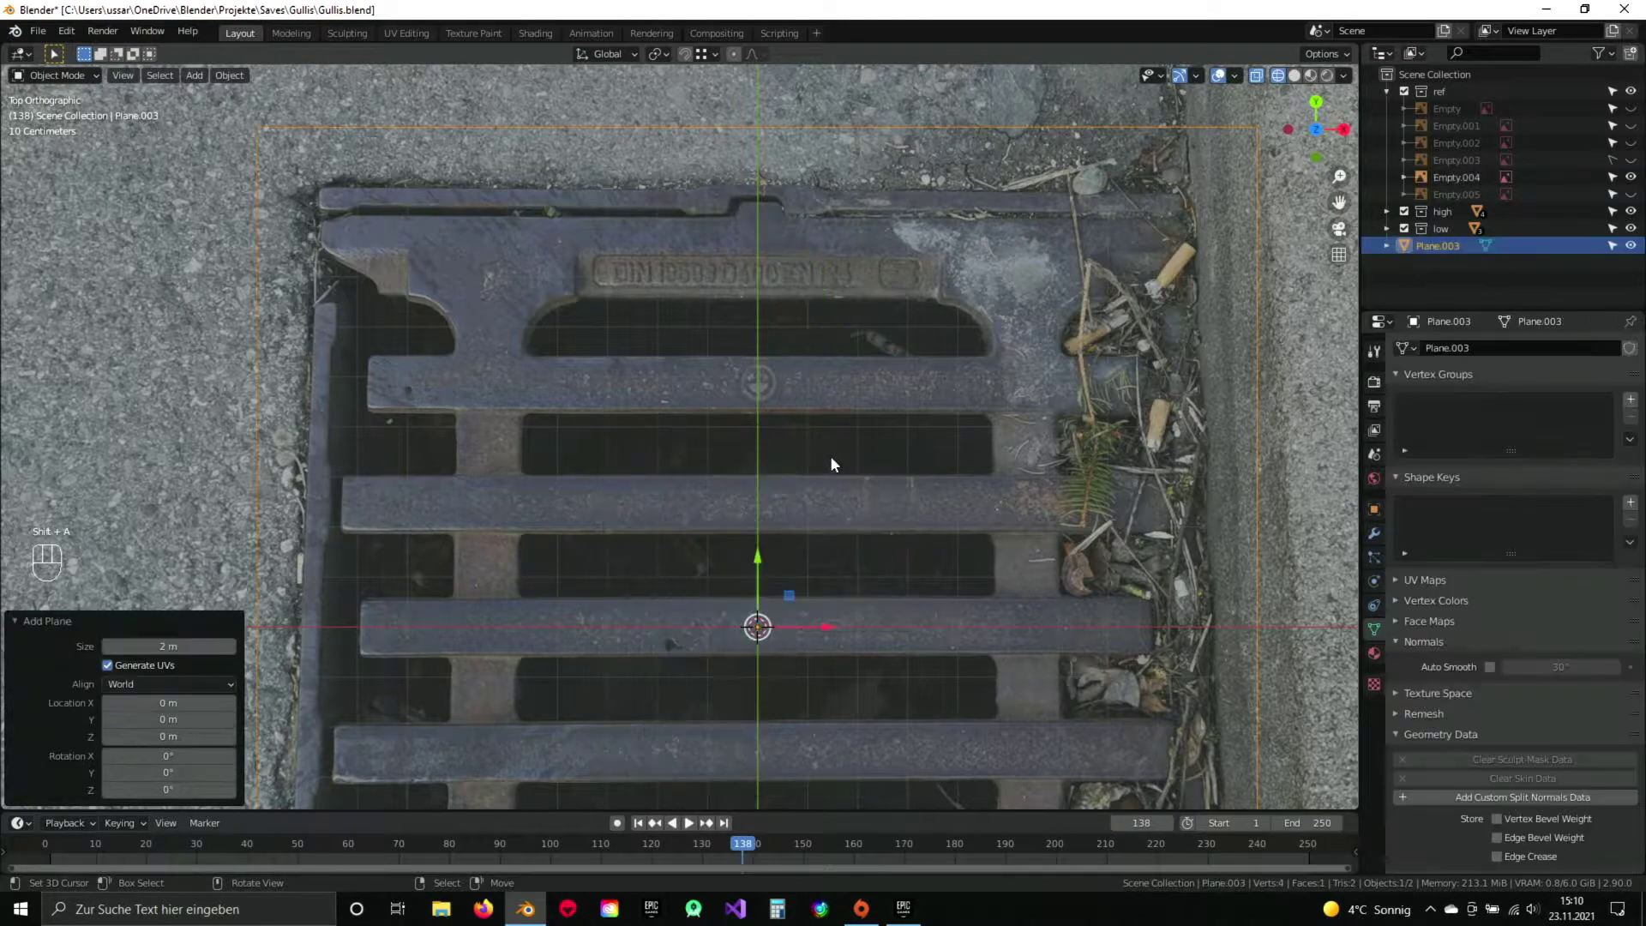
pyautogui.press('z')
pyautogui.press('z')
pyautogui.press('z')
pyautogui.moveTo(761, 554); pyautogui.dragTo(749, 487)
pyautogui.press('Tab')
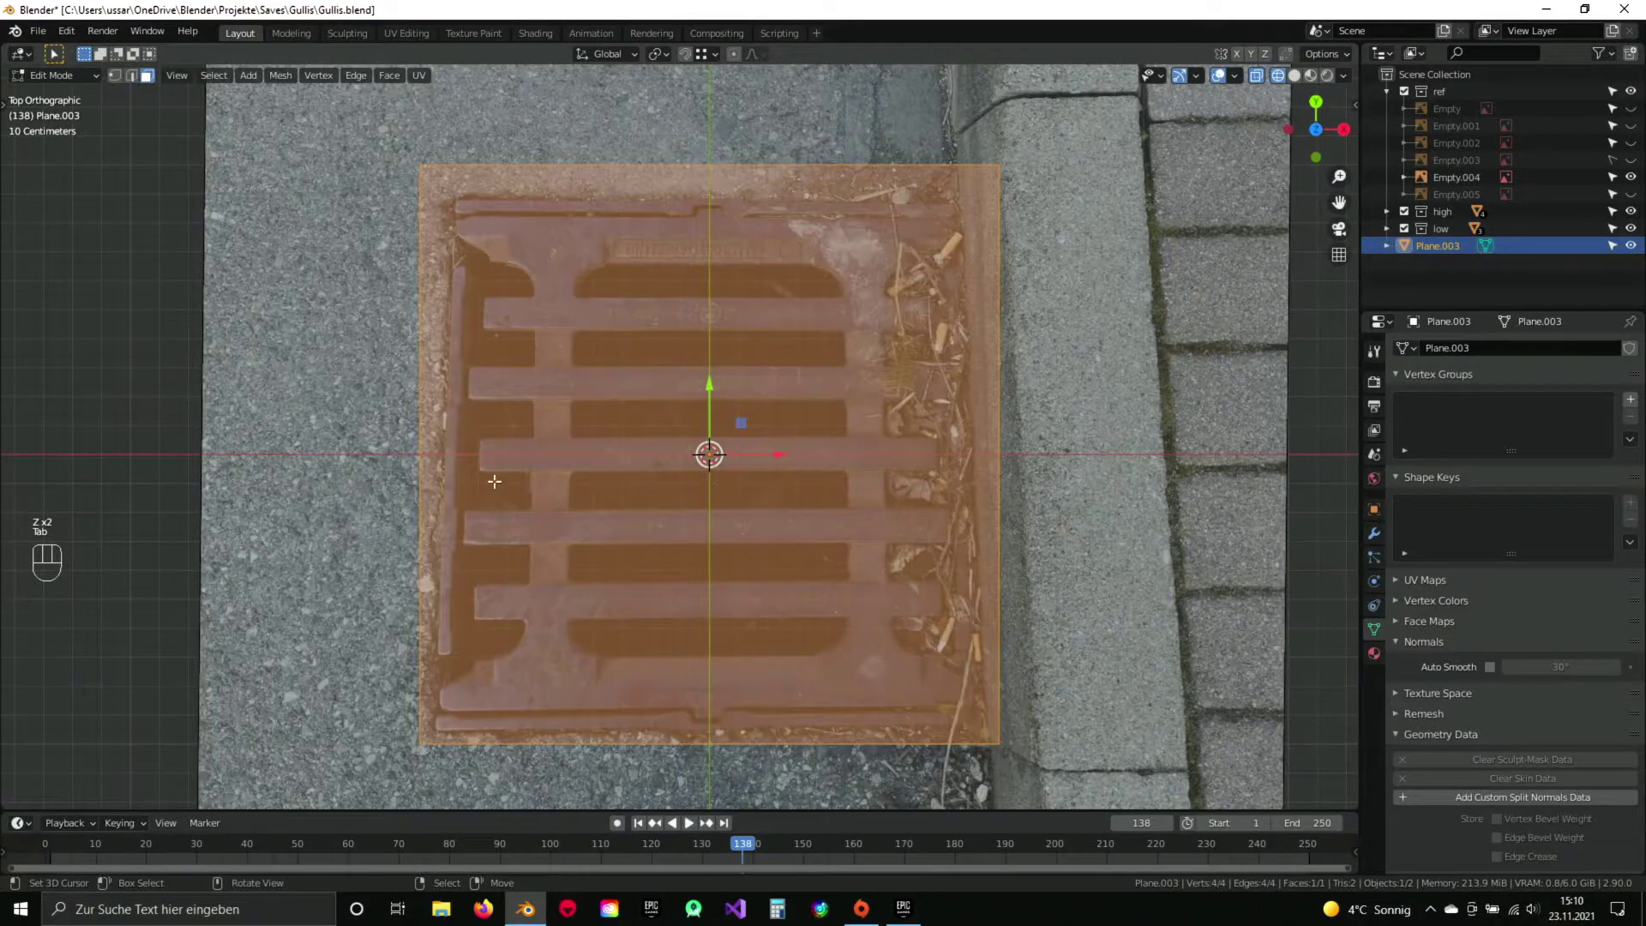
# Split the plane with a single loop cut across it.
pyautogui.press('ctrl+r')
pyautogui.click(470, 473)
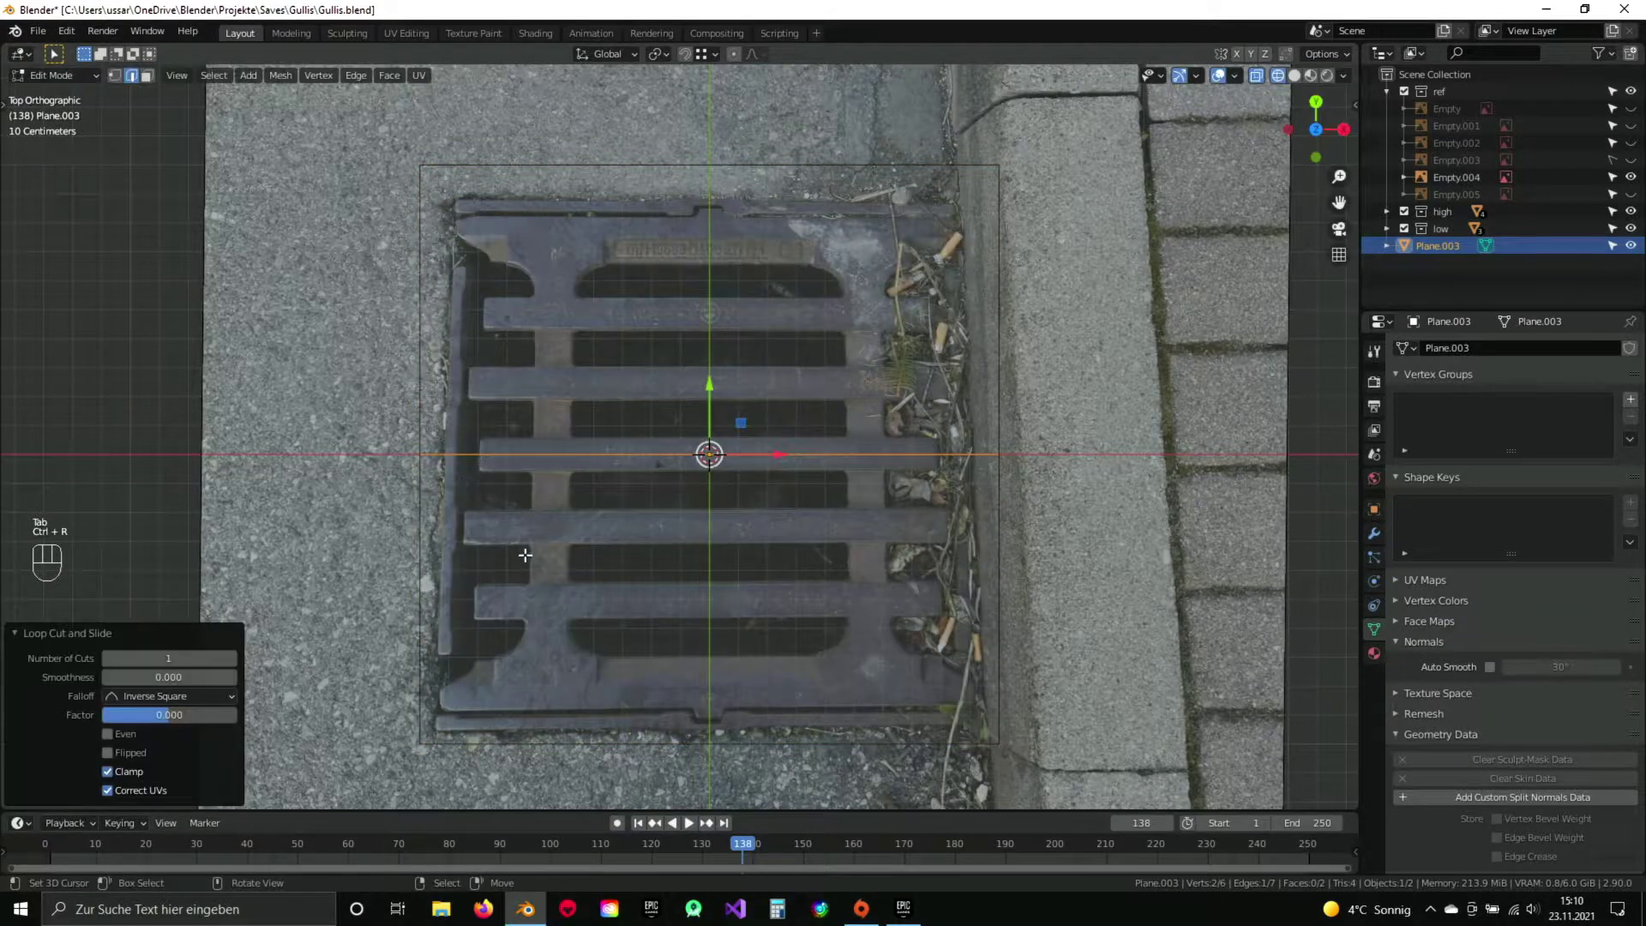
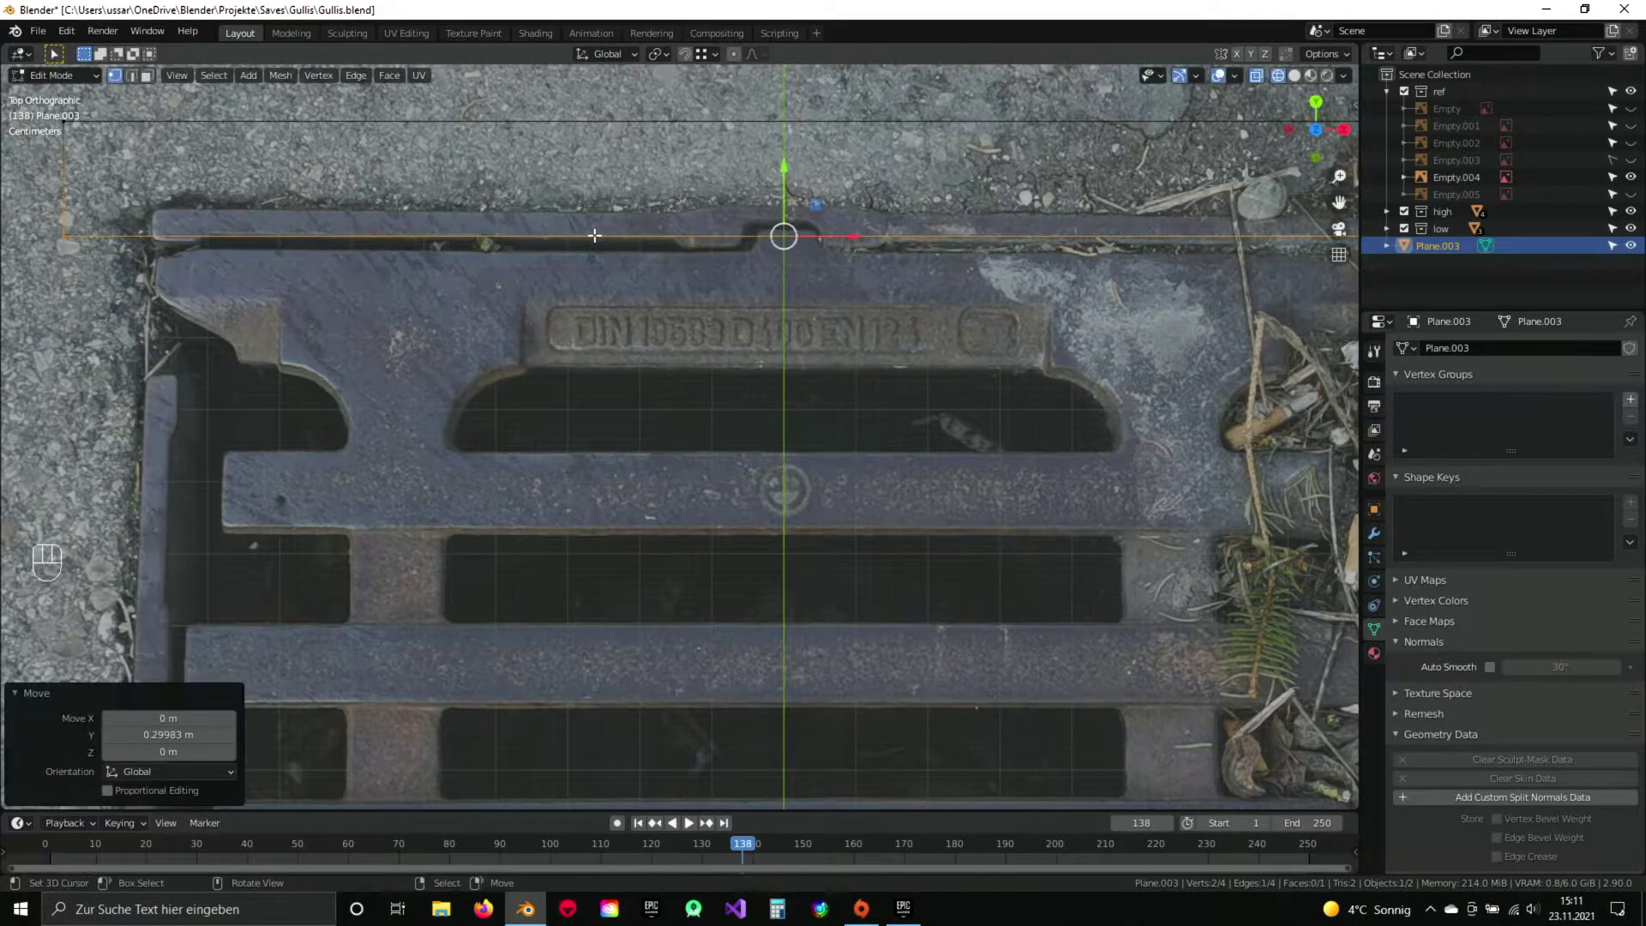
# Cut the plane near the top rim and delete the face above the rim.
pyautogui.moveTo(688, 236); pyautogui.dragTo(700, 367)
pyautogui.press('ctrl+r')
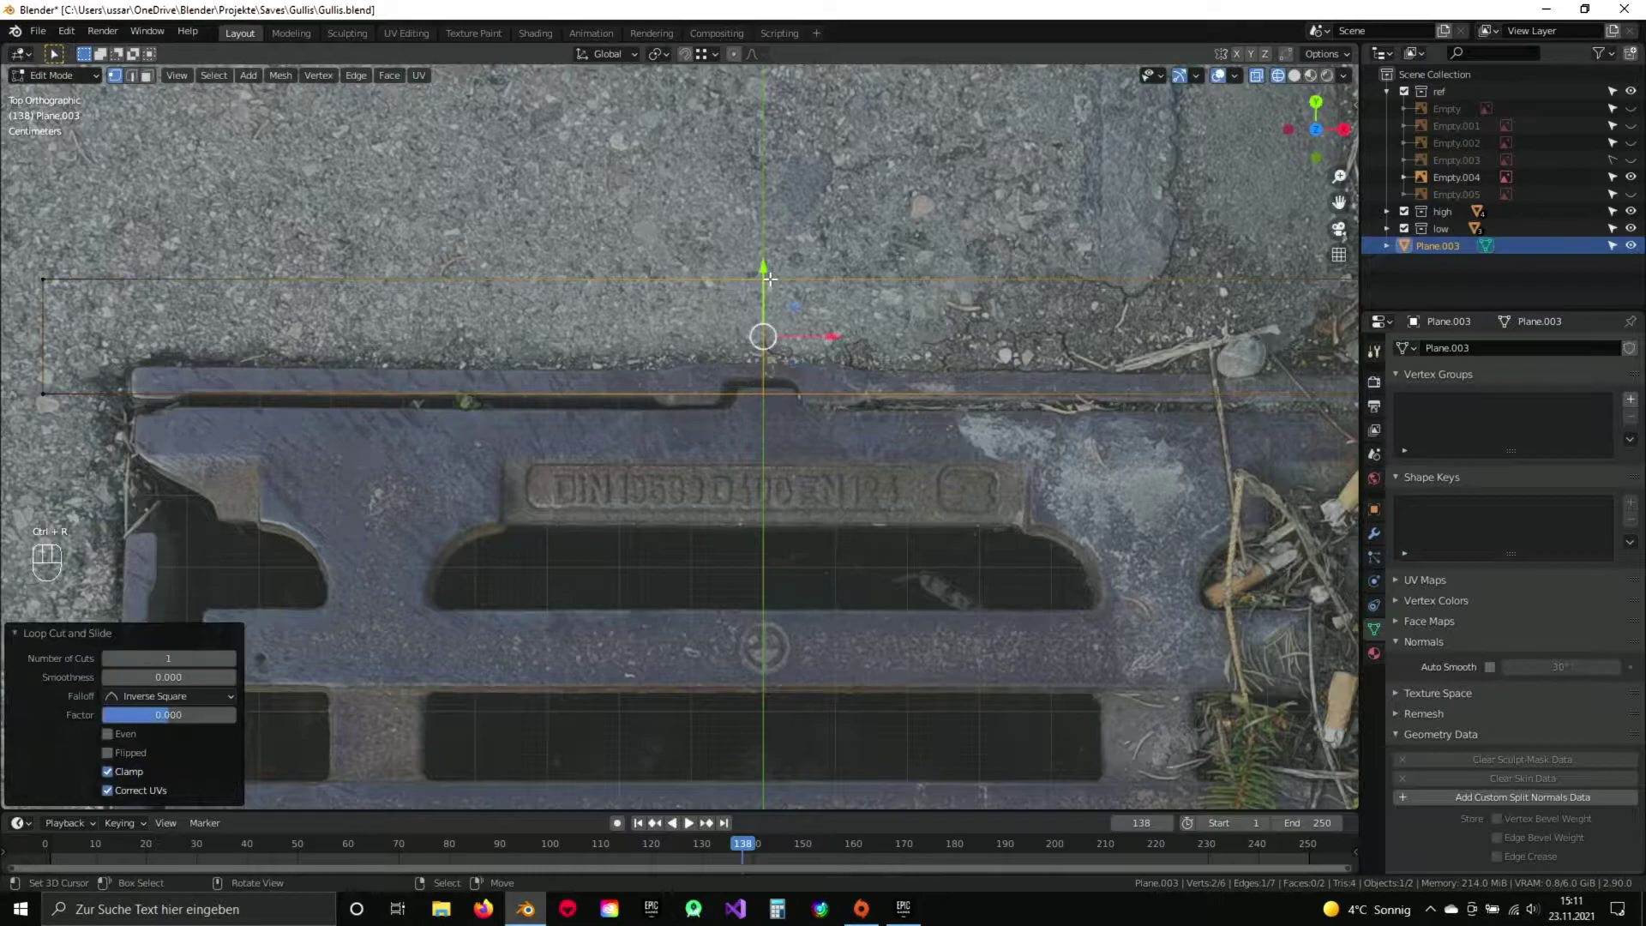
pyautogui.press('a')
pyautogui.press('b')
pyautogui.press('x')
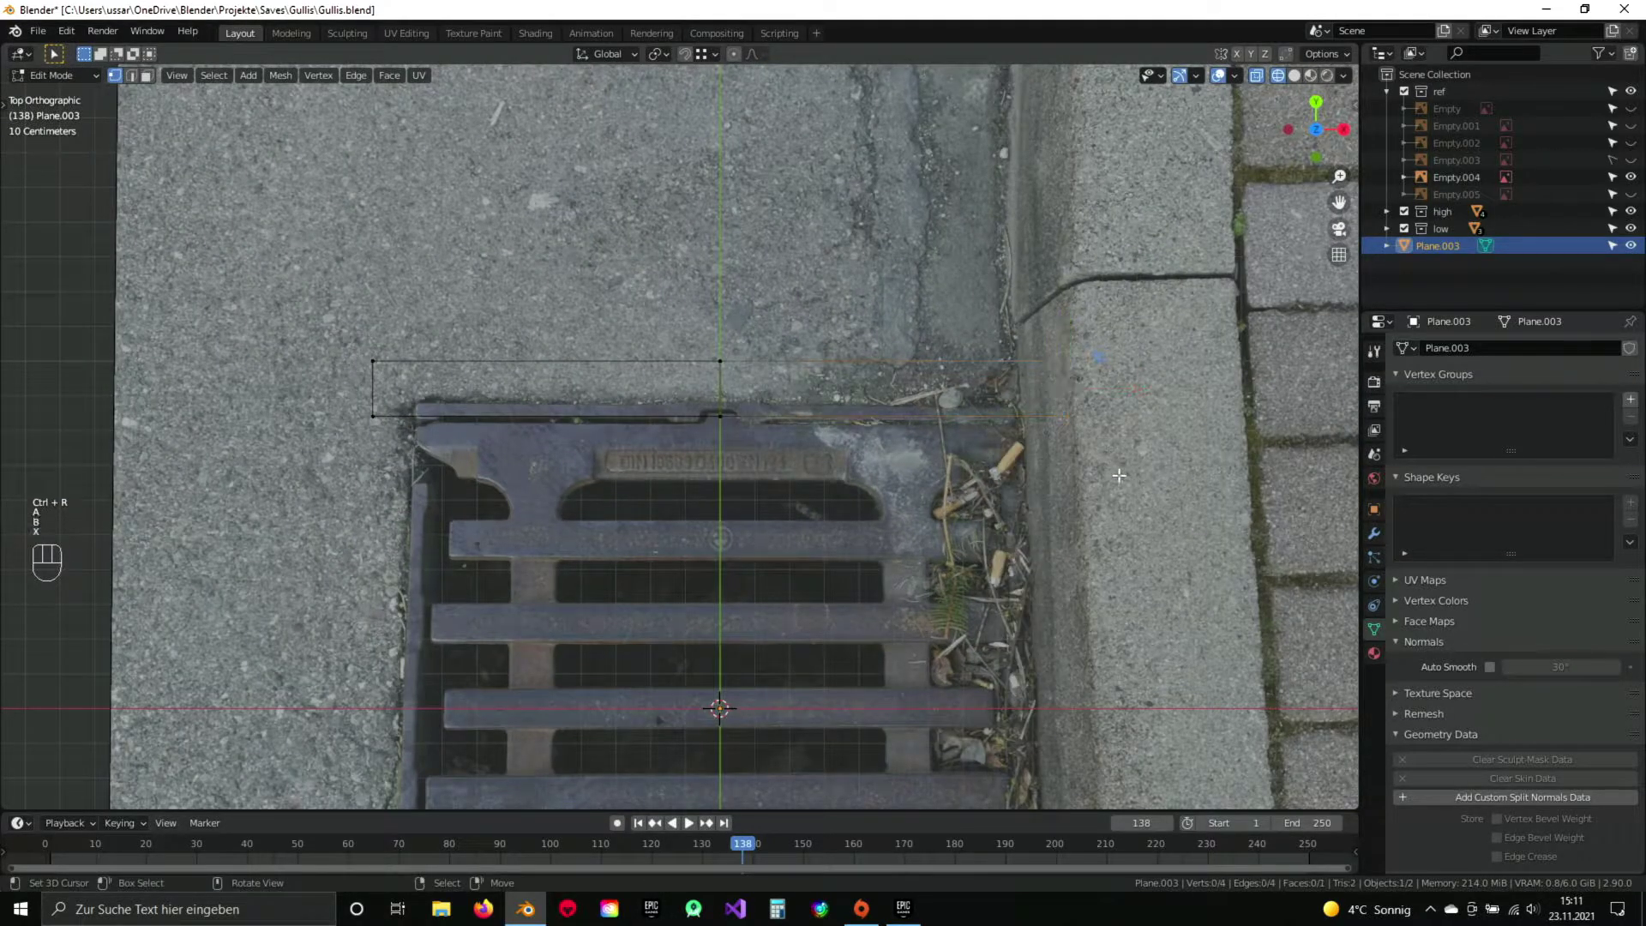
pyautogui.press('a')
pyautogui.click(481, 364)
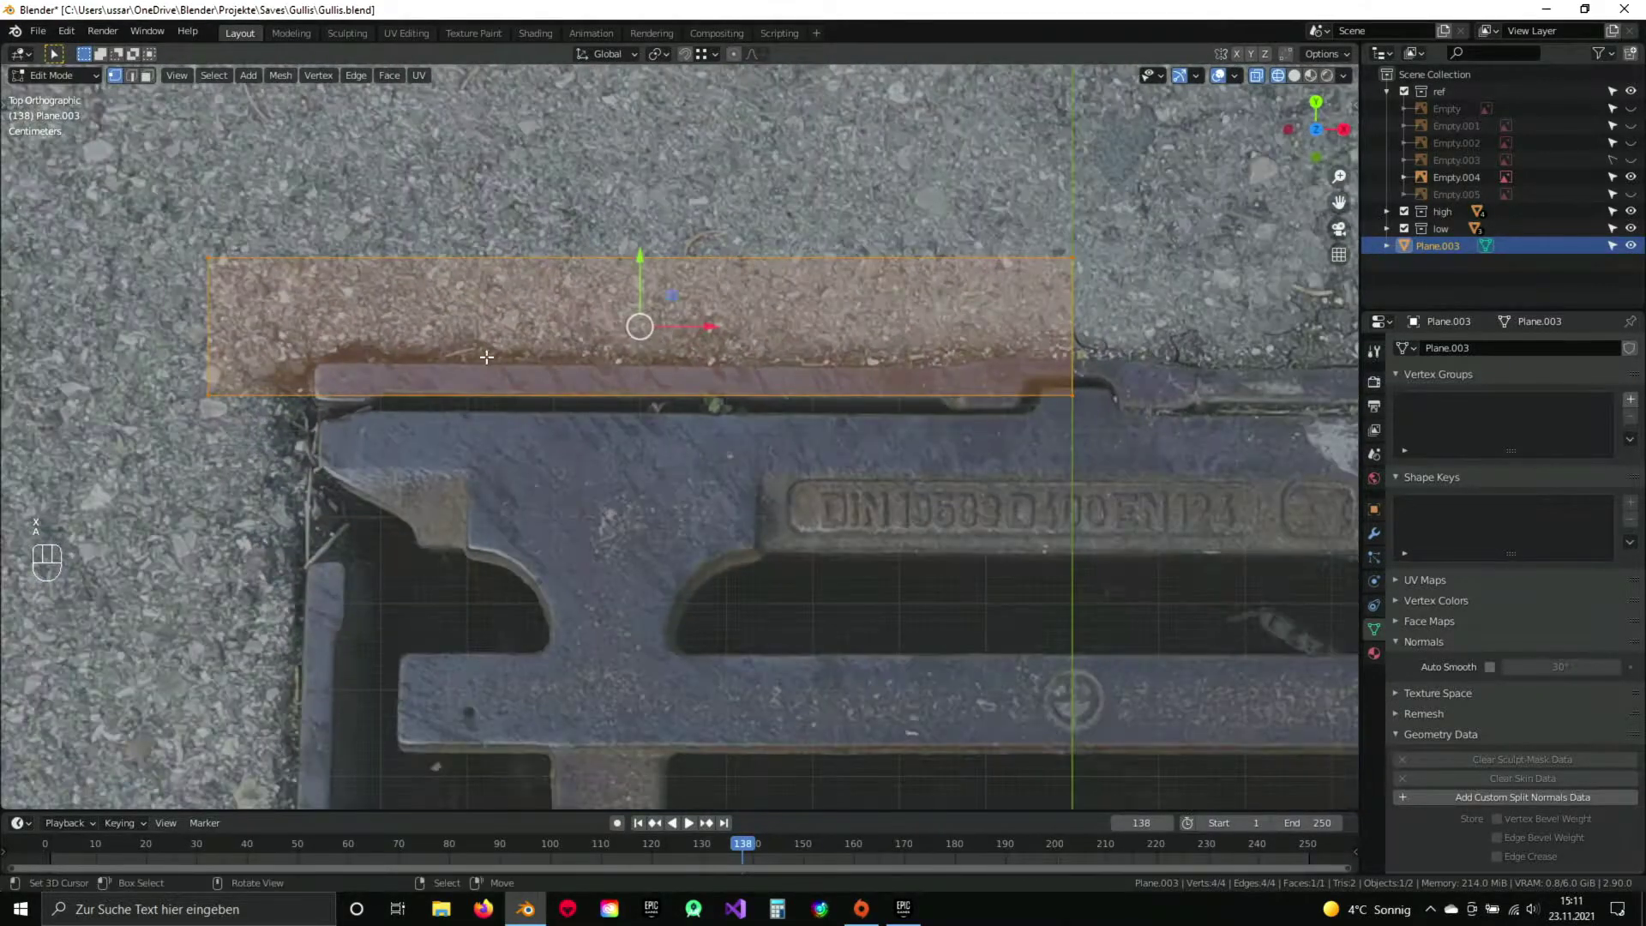
pyautogui.press('b')
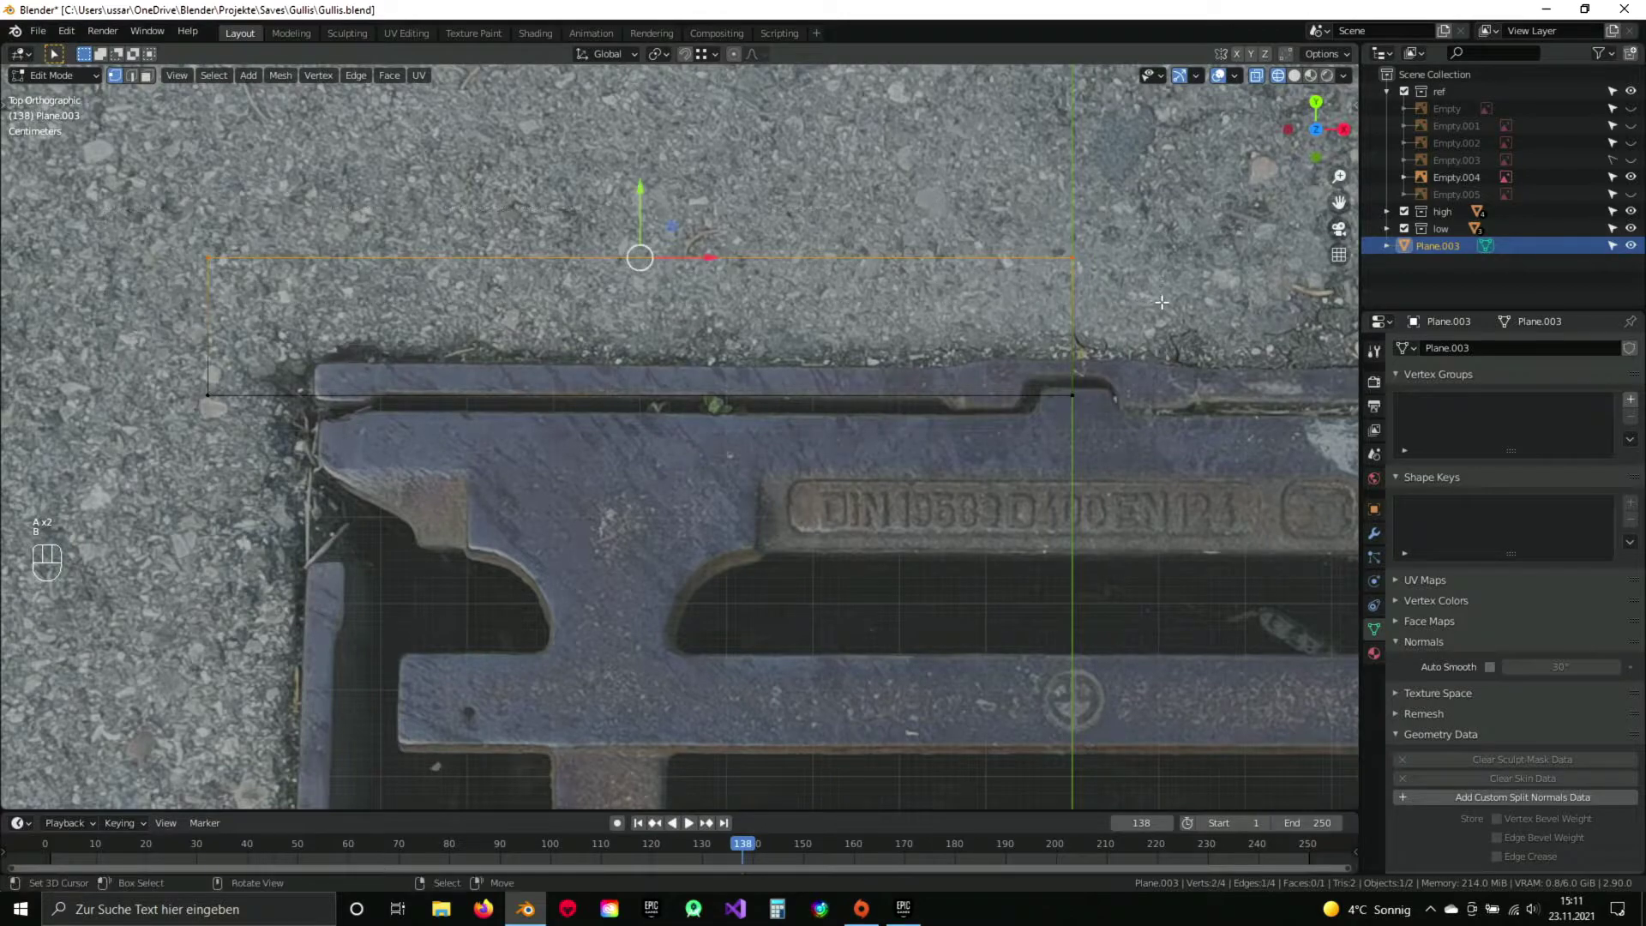
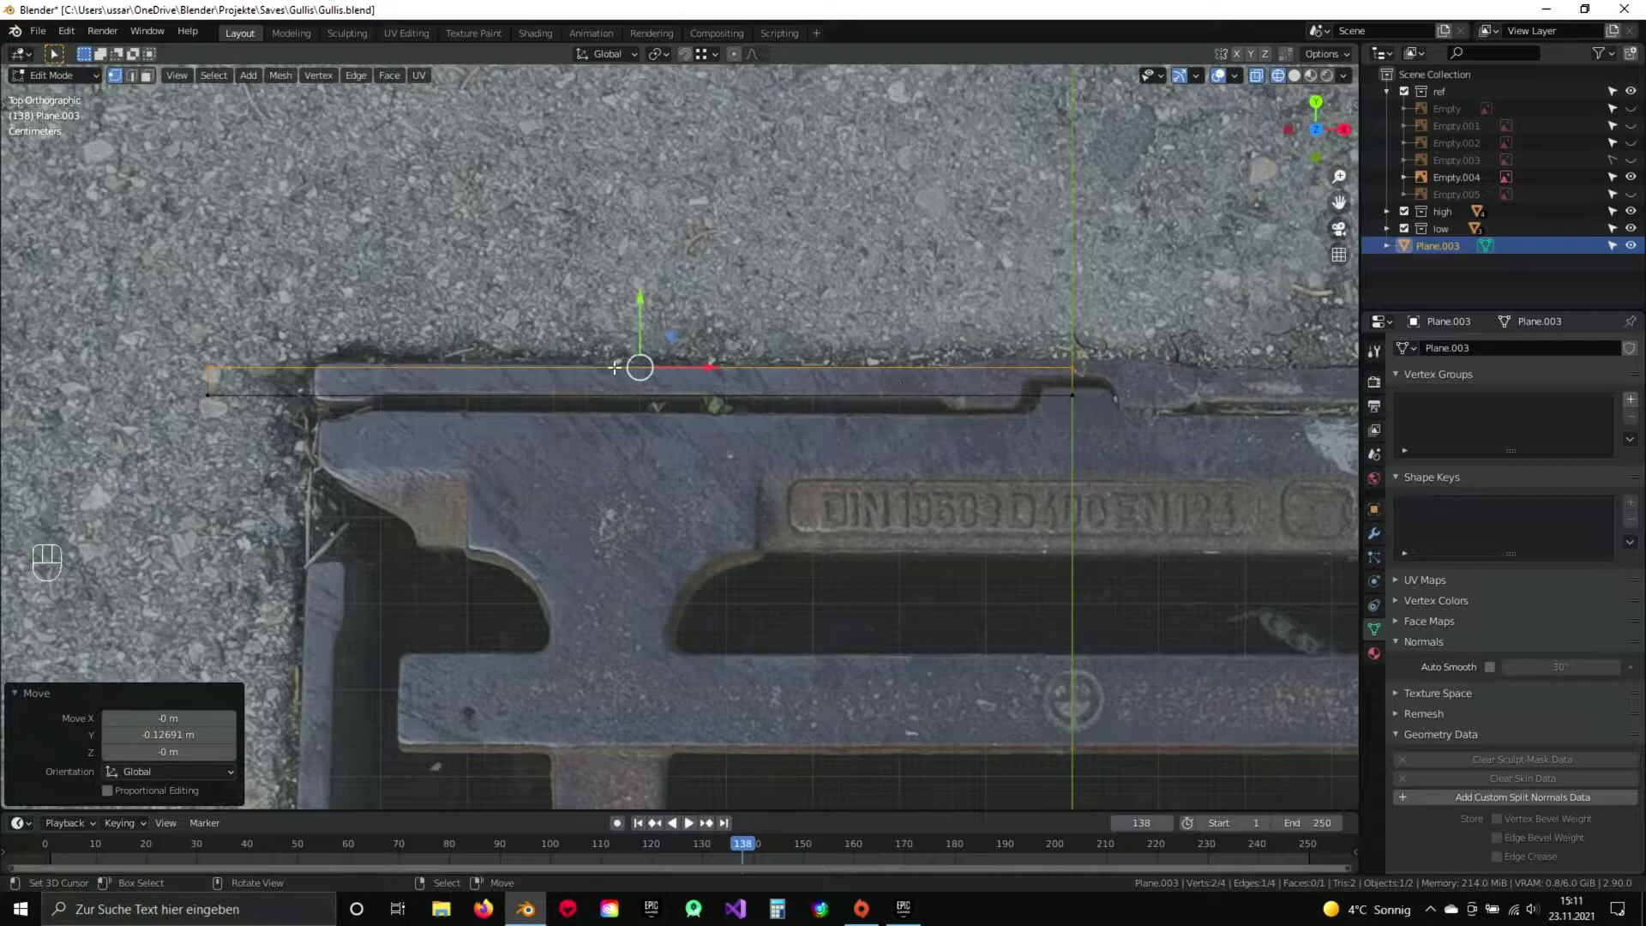
# Move the strip's top edge down onto the grate's top rim and begin an edge slide.
pyautogui.moveTo(493, 364); pyautogui.dragTo(587, 339)
pyautogui.press('a')
pyautogui.press('b')
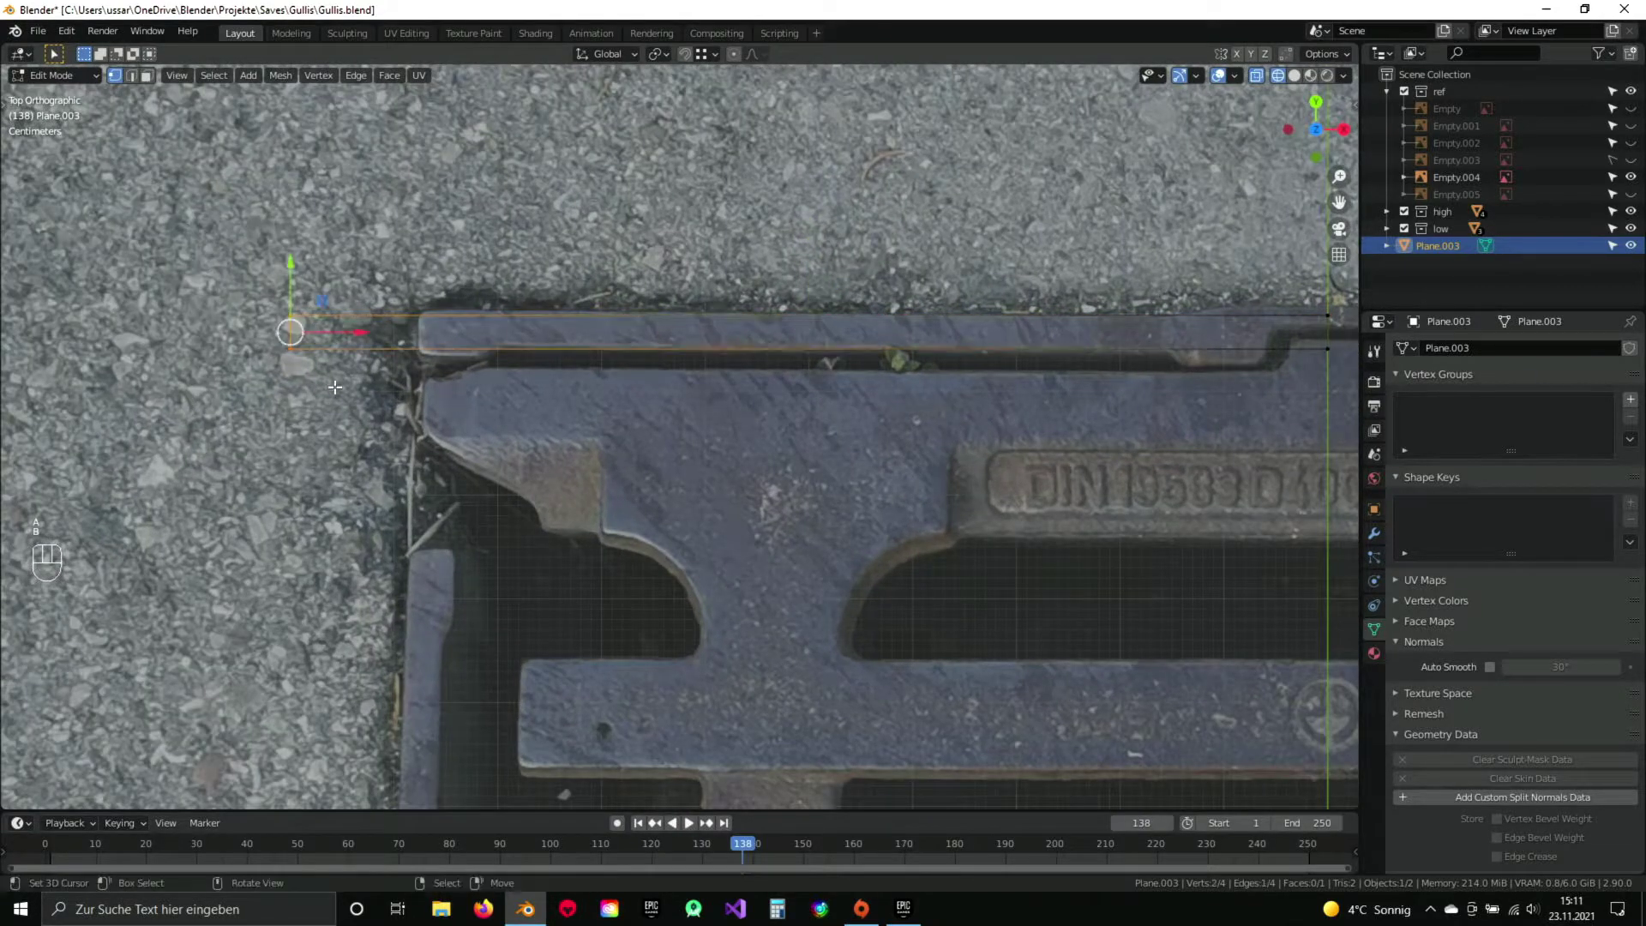
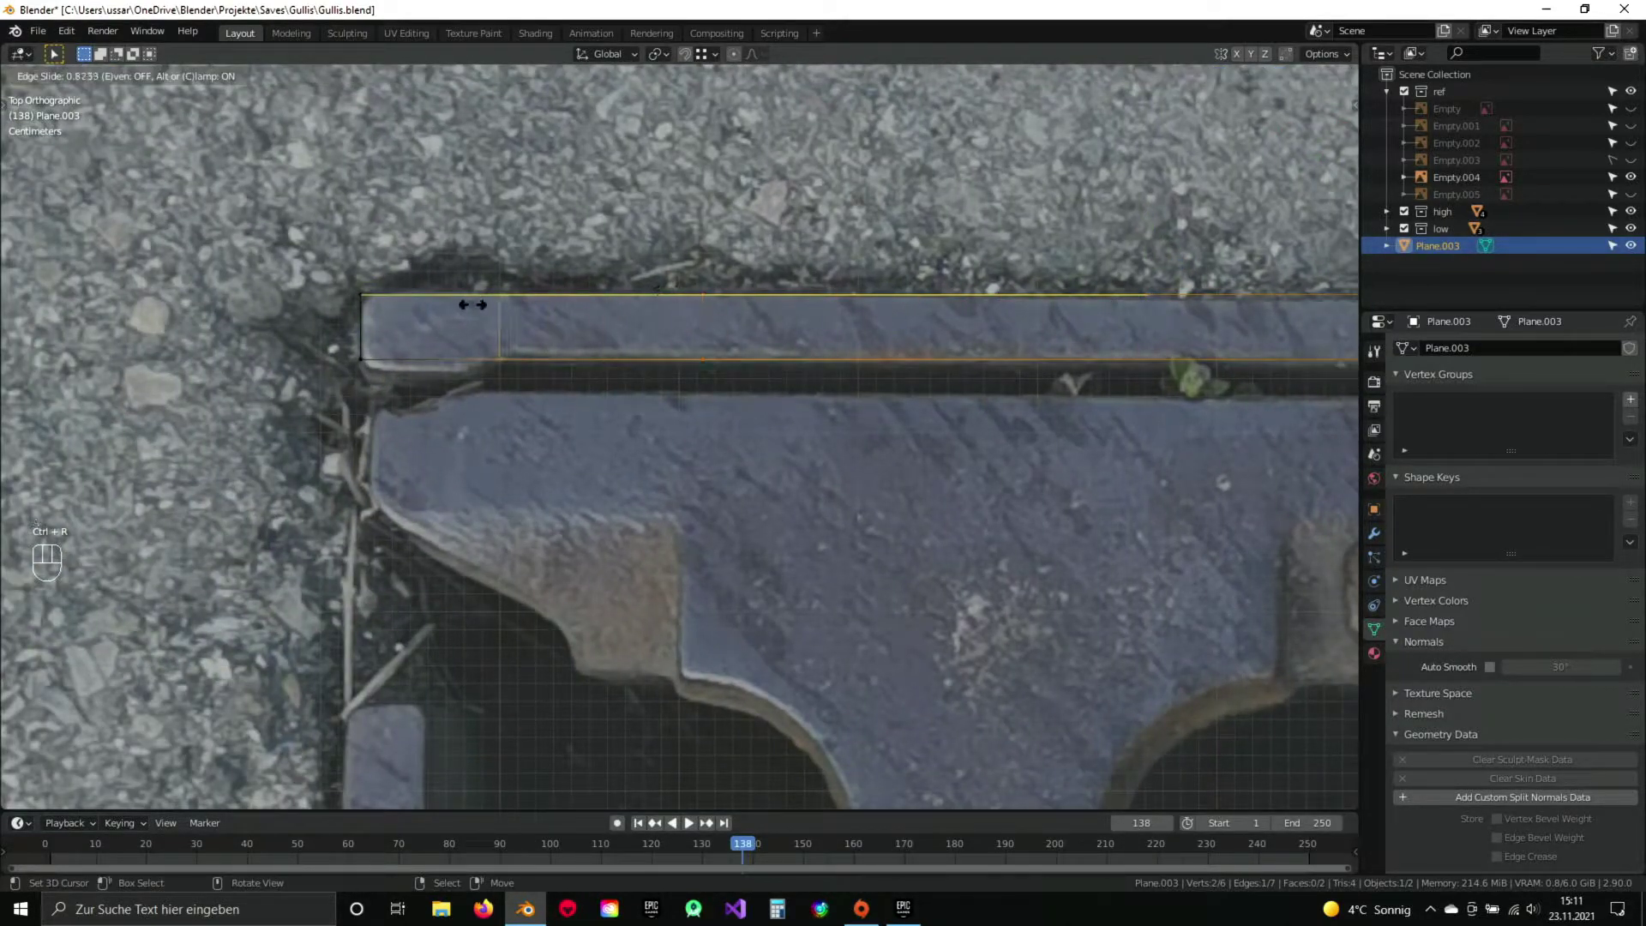
# Finish the edge slide at the left end and cut off the strip's rounded left corner section.
pyautogui.click(478, 300)
pyautogui.moveTo(568, 385); pyautogui.dragTo(703, 393)
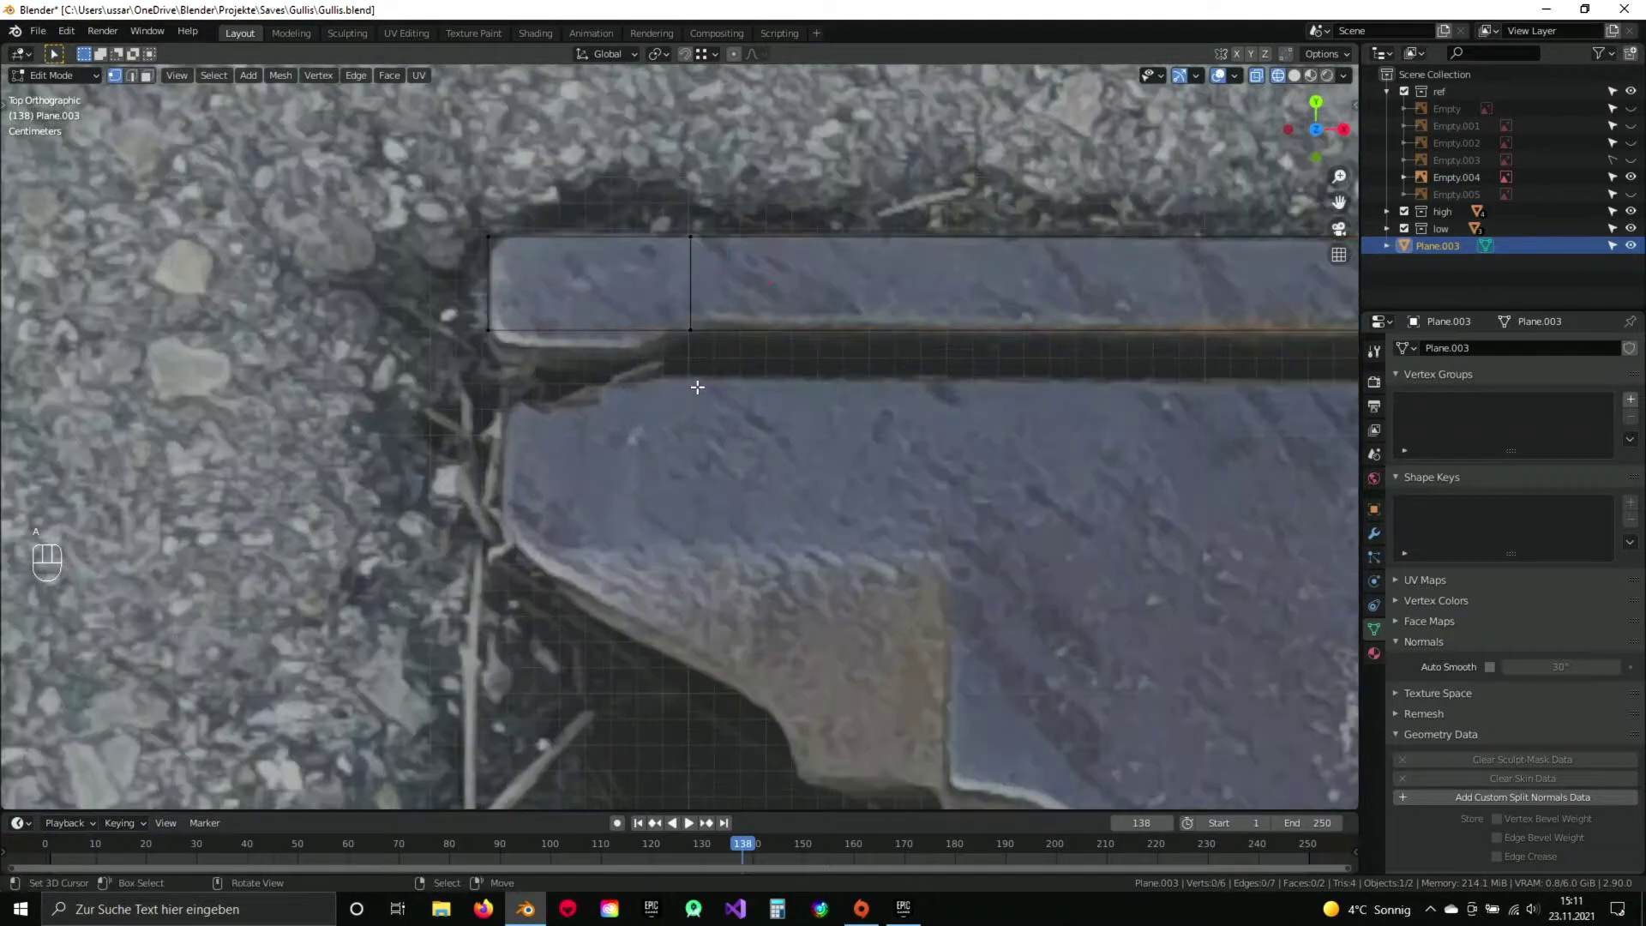
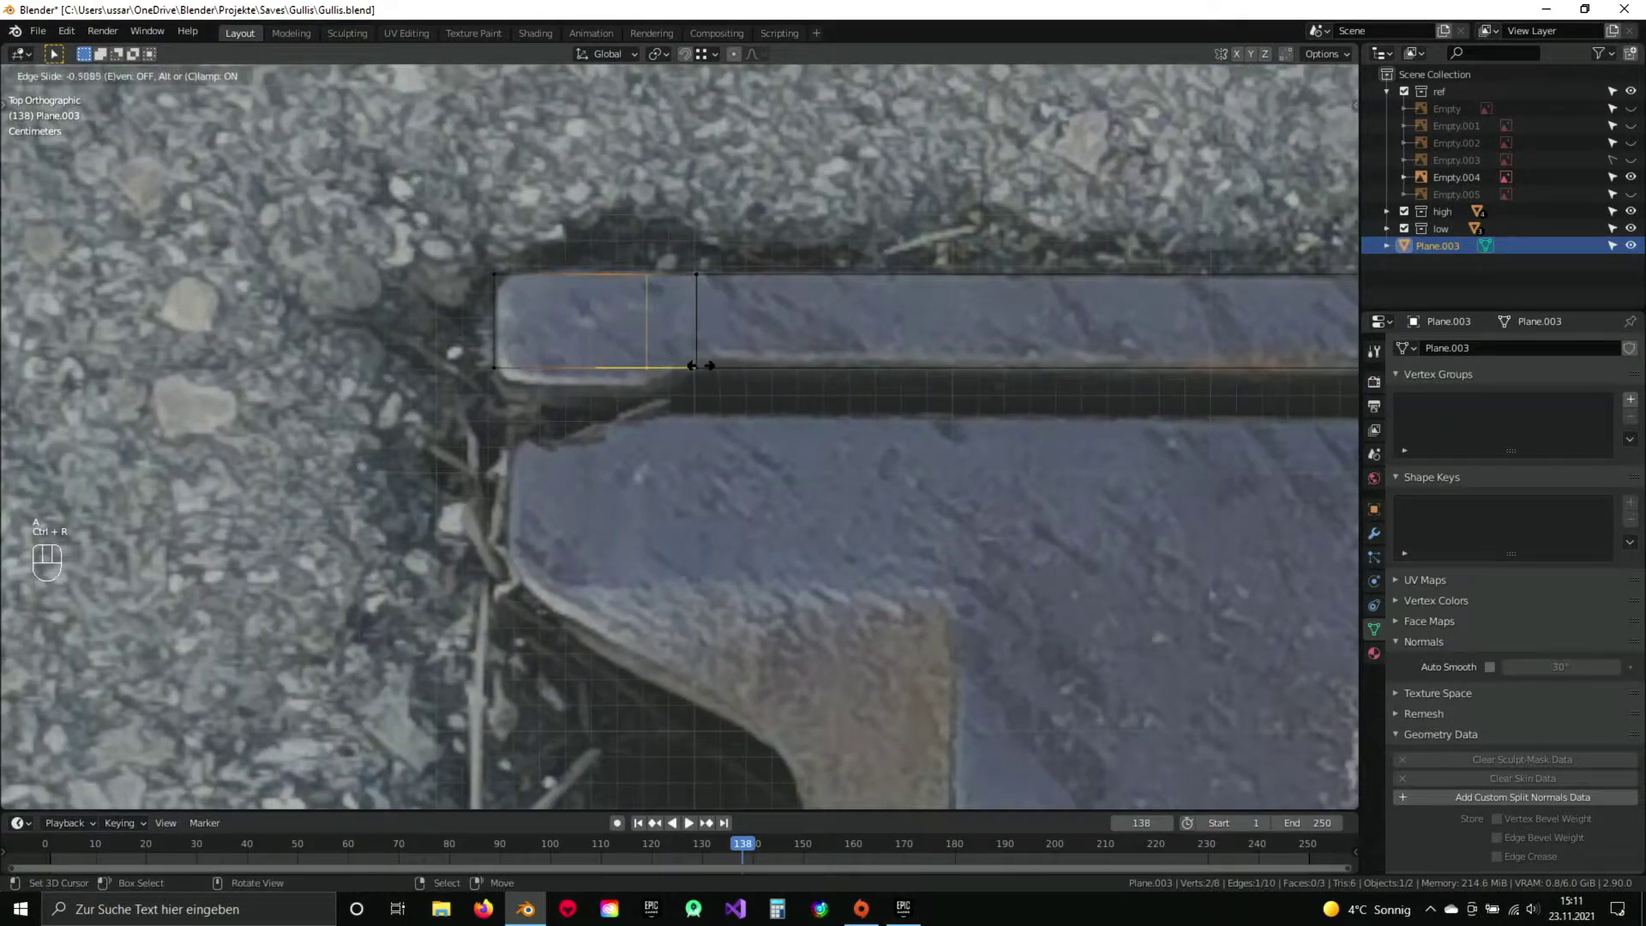
pyautogui.click(701, 362)
pyautogui.press('a')
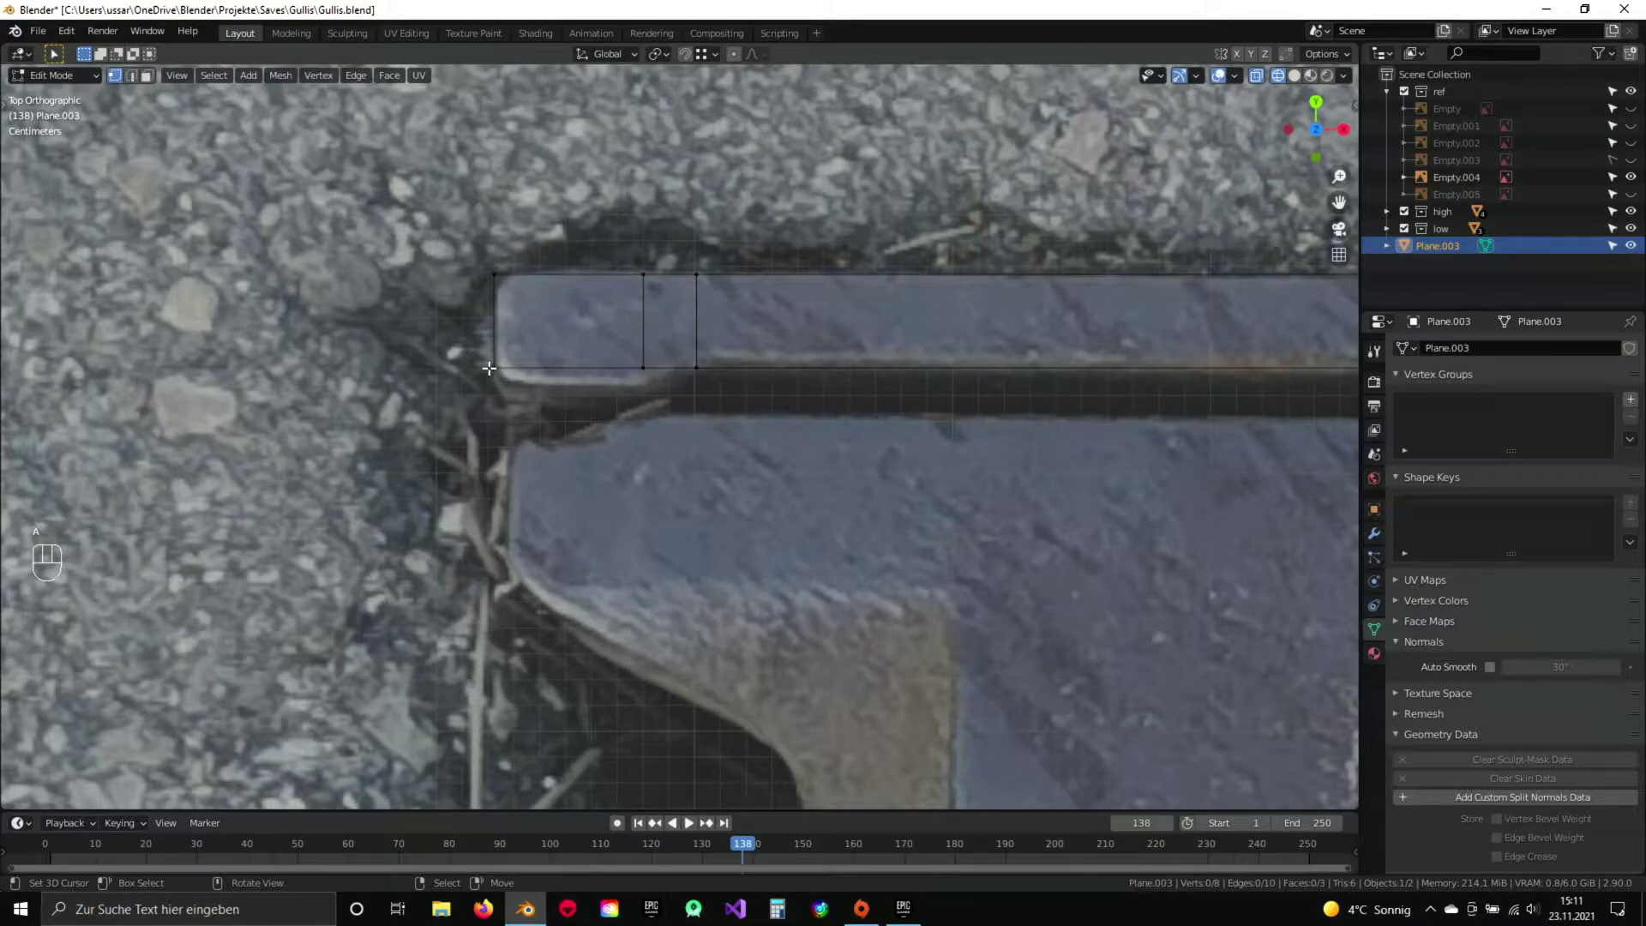
pyautogui.press('b')
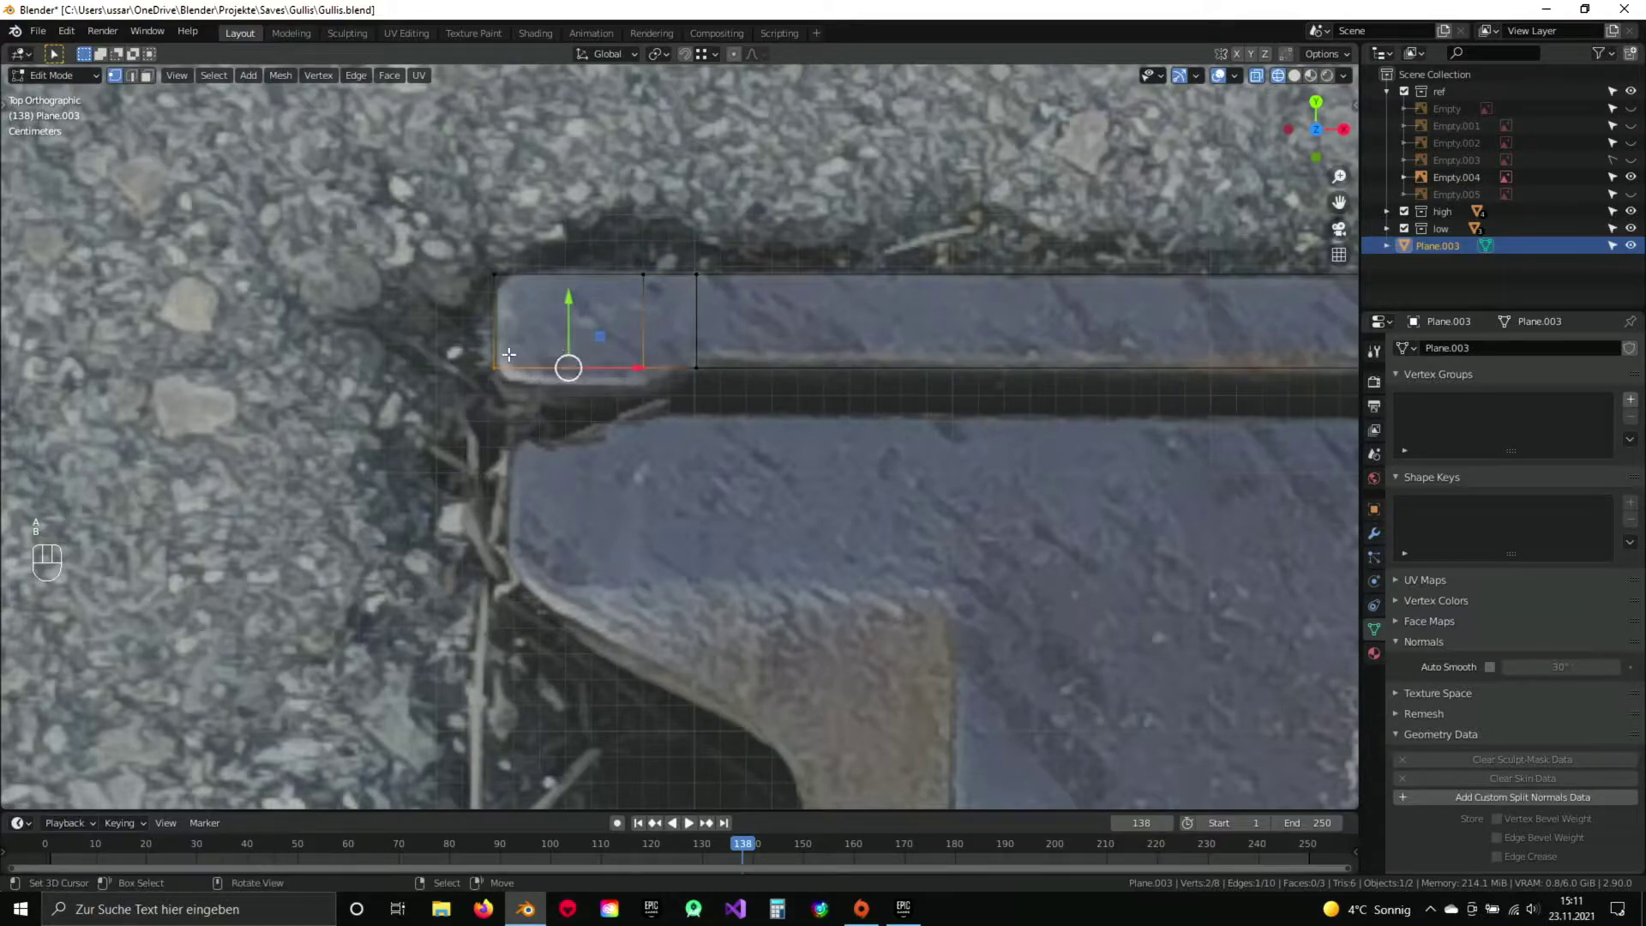
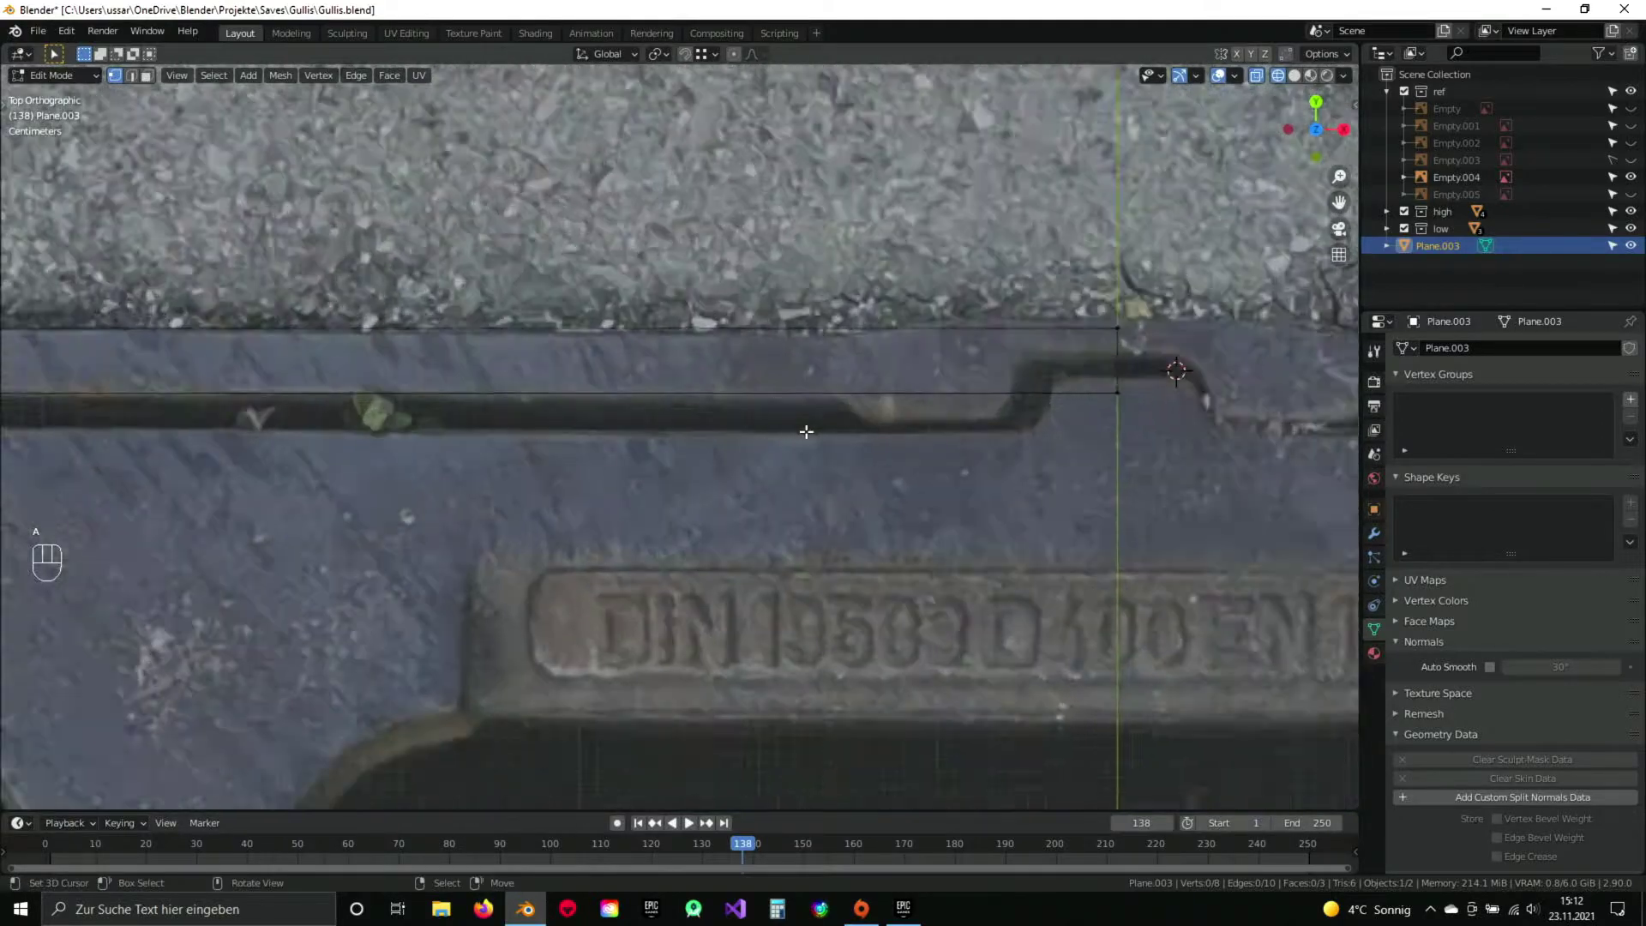
# Add two loop cuts at the central notch and slide one onto the notch corner.
pyautogui.moveTo(911, 392); pyautogui.dragTo(788, 395)
pyautogui.press('ctrl+r')
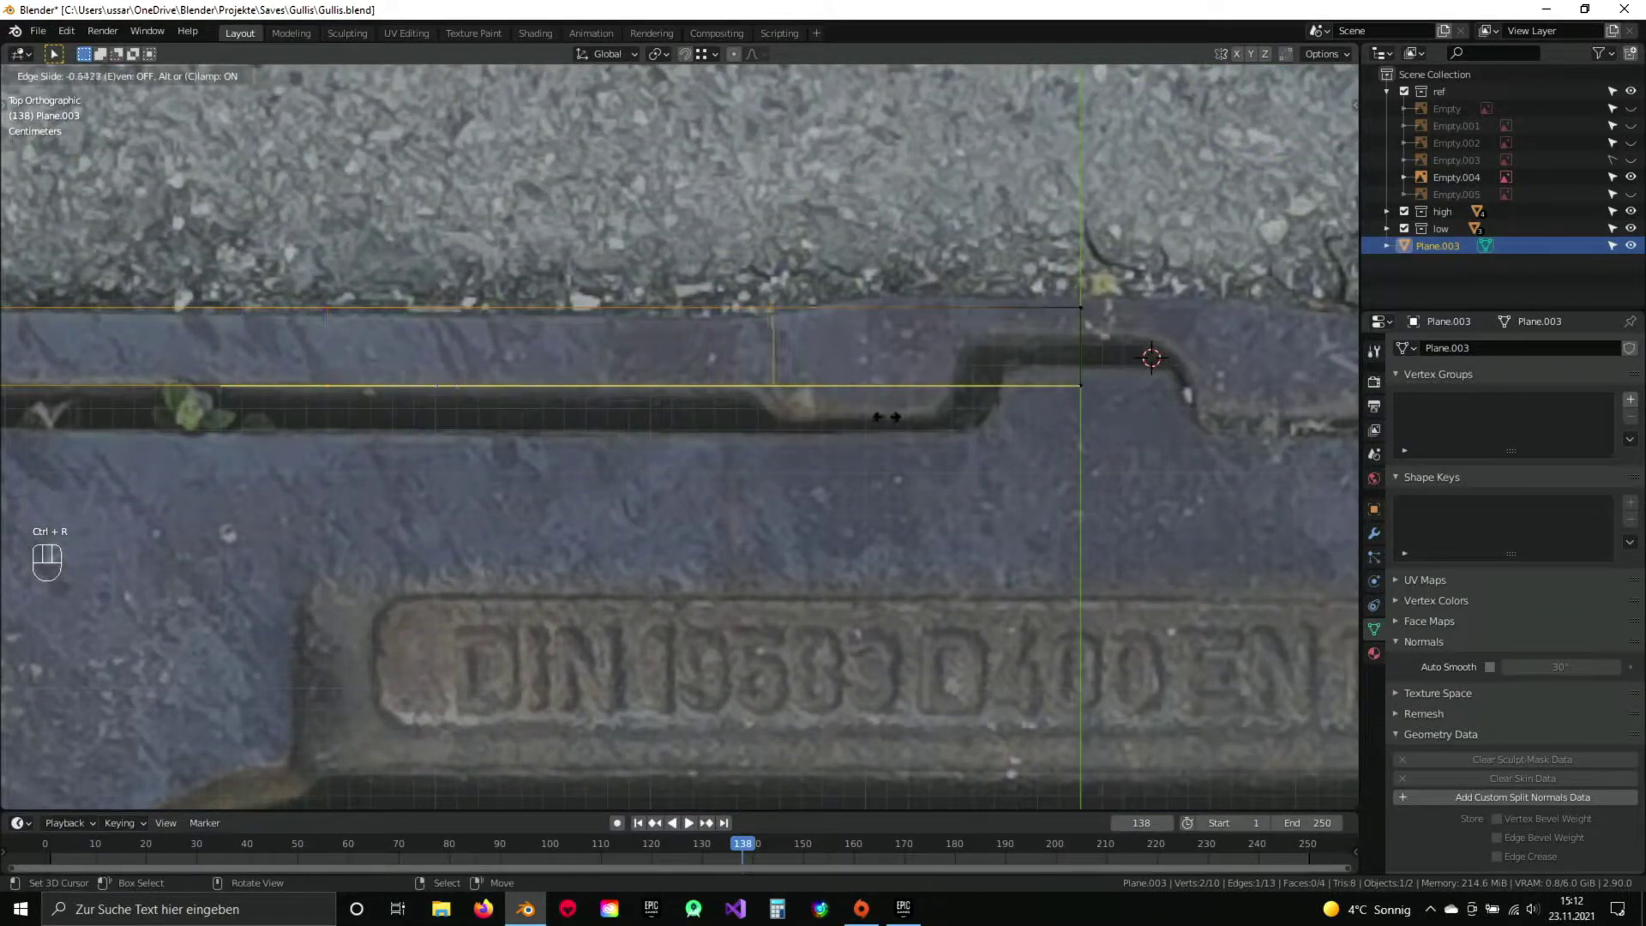
pyautogui.click(863, 411)
pyautogui.moveTo(838, 407); pyautogui.dragTo(769, 398)
pyautogui.press('ctrl+r')
pyautogui.click(592, 376)
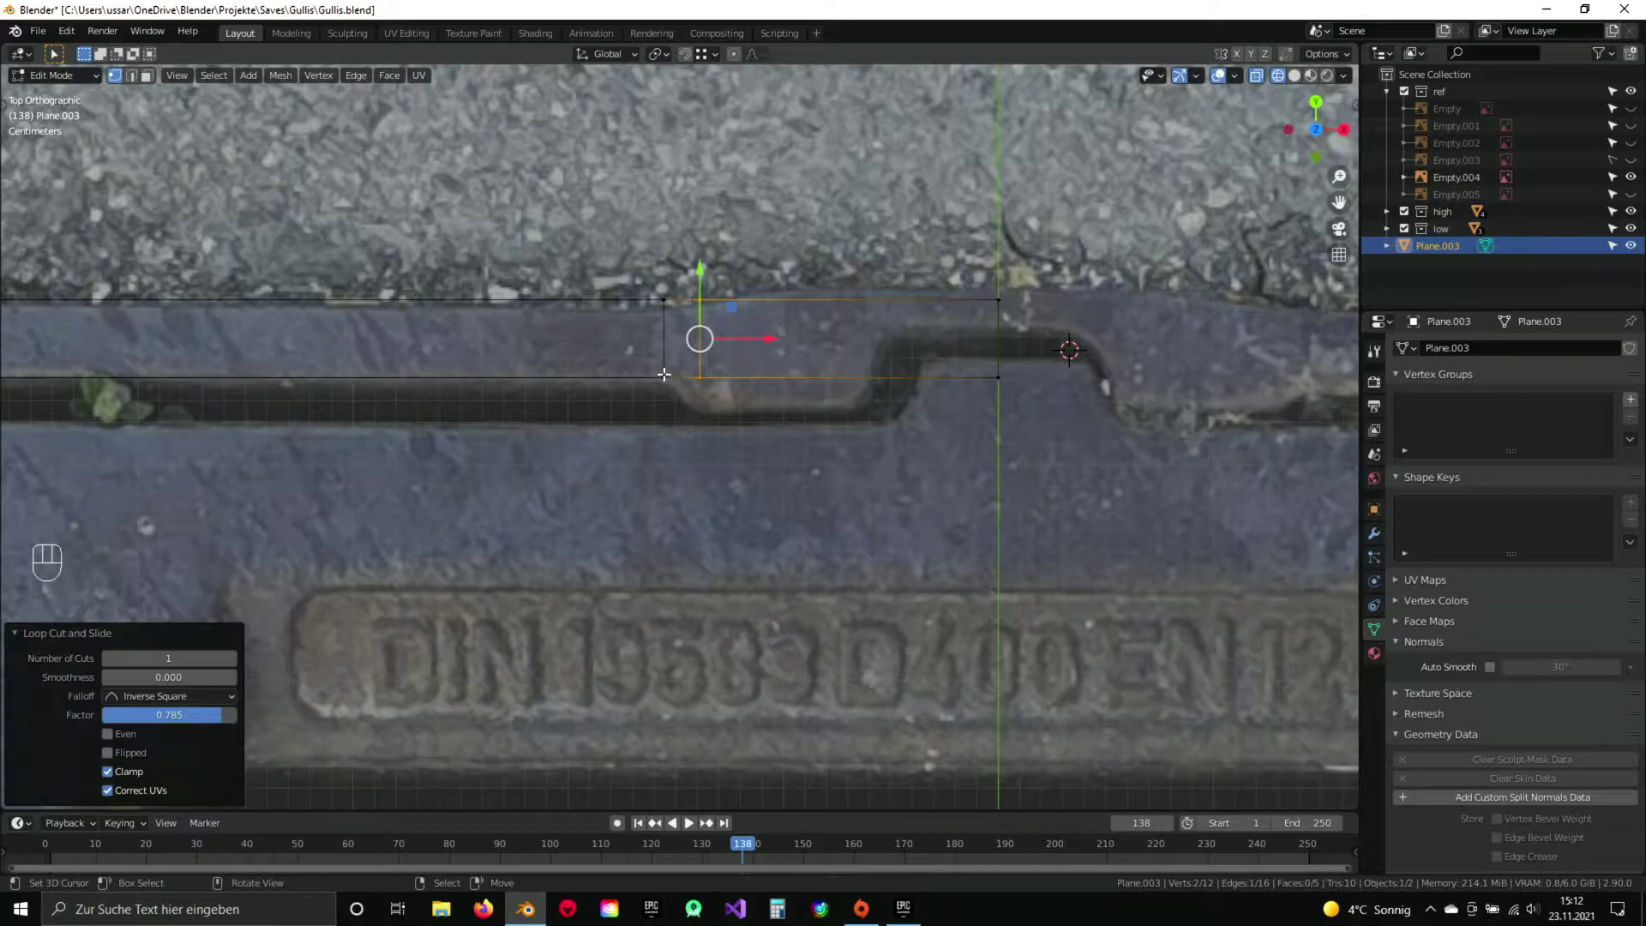
# Select and move the lower and upper notch vertices to follow the rim's step.
pyautogui.press('a')
pyautogui.press('b')
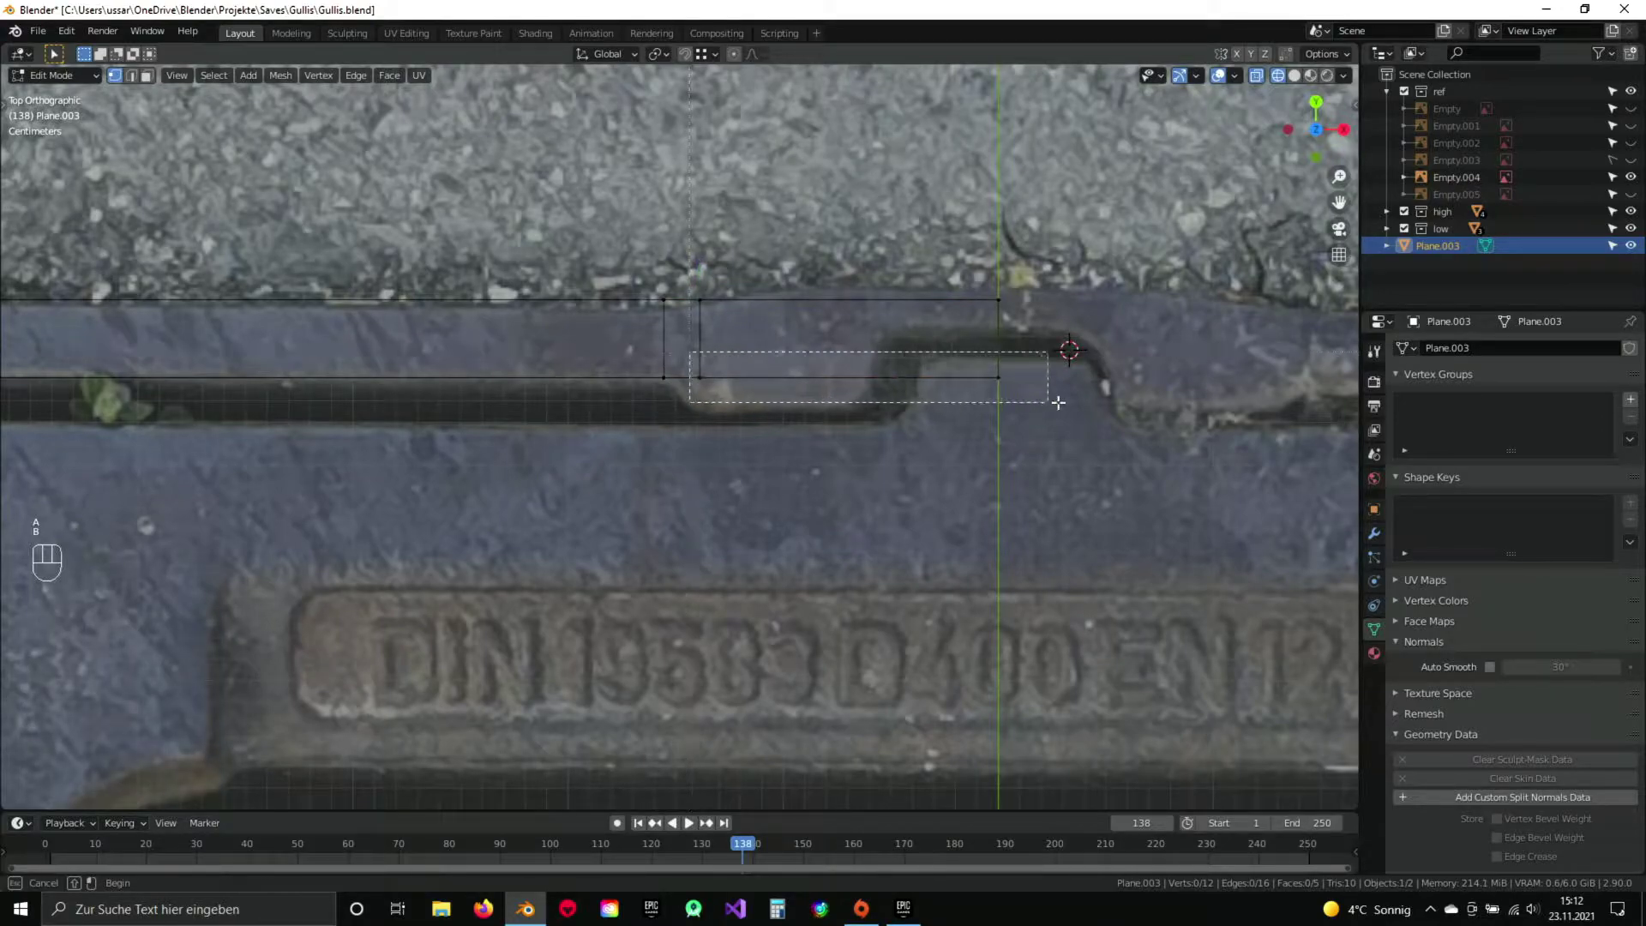
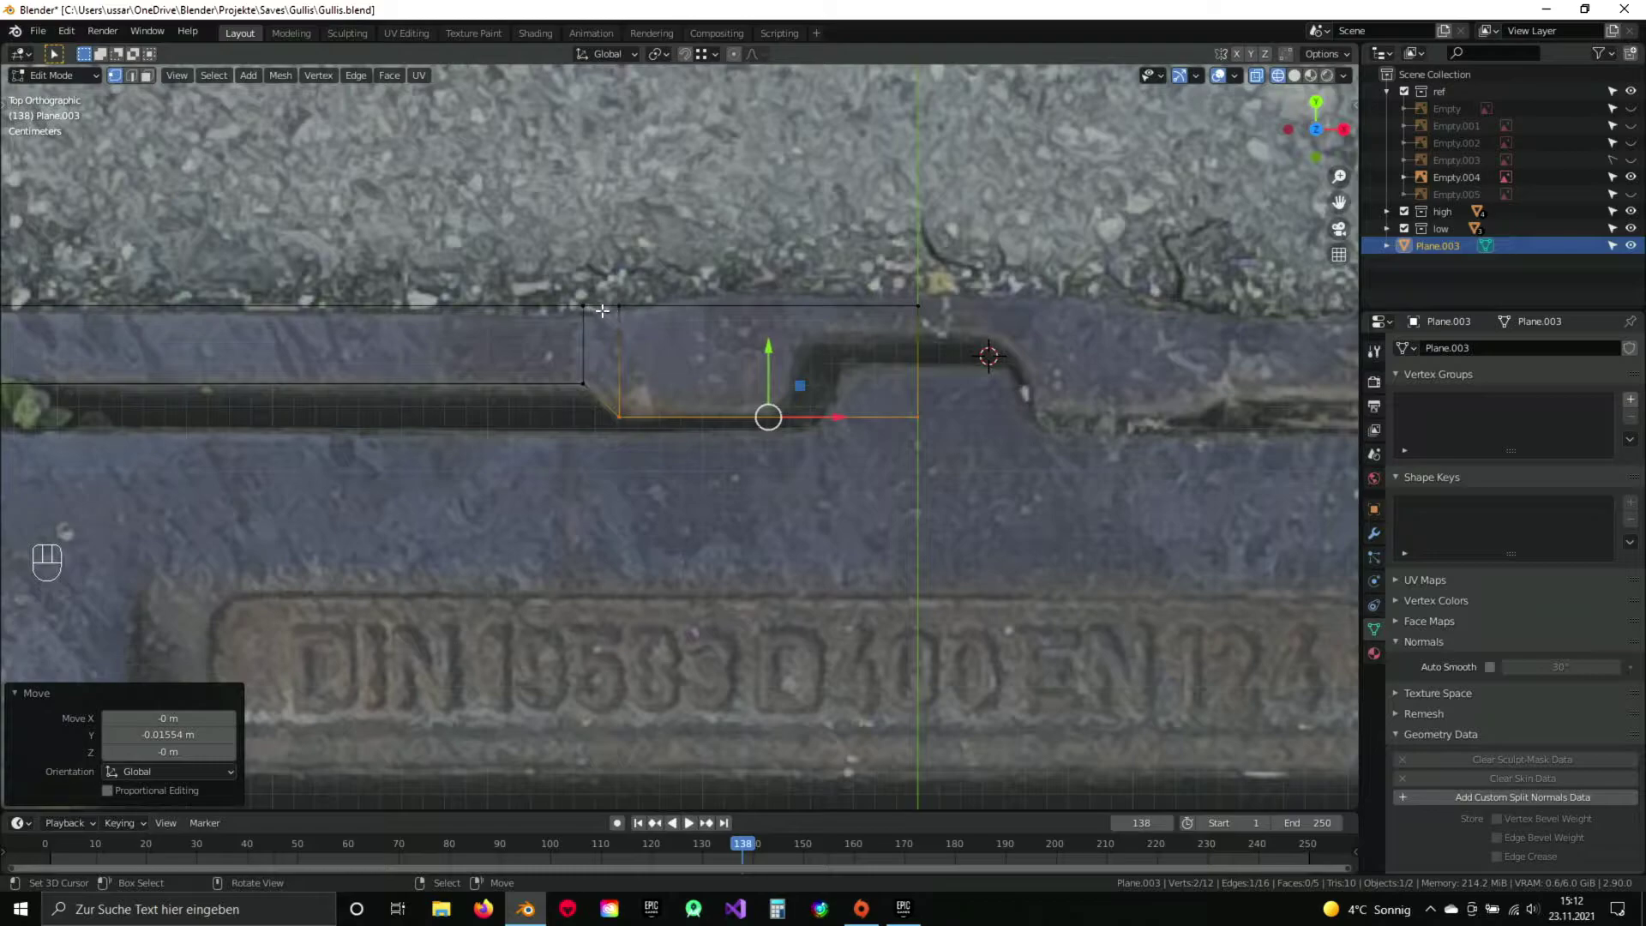
pyautogui.press('a')
pyautogui.press('b')
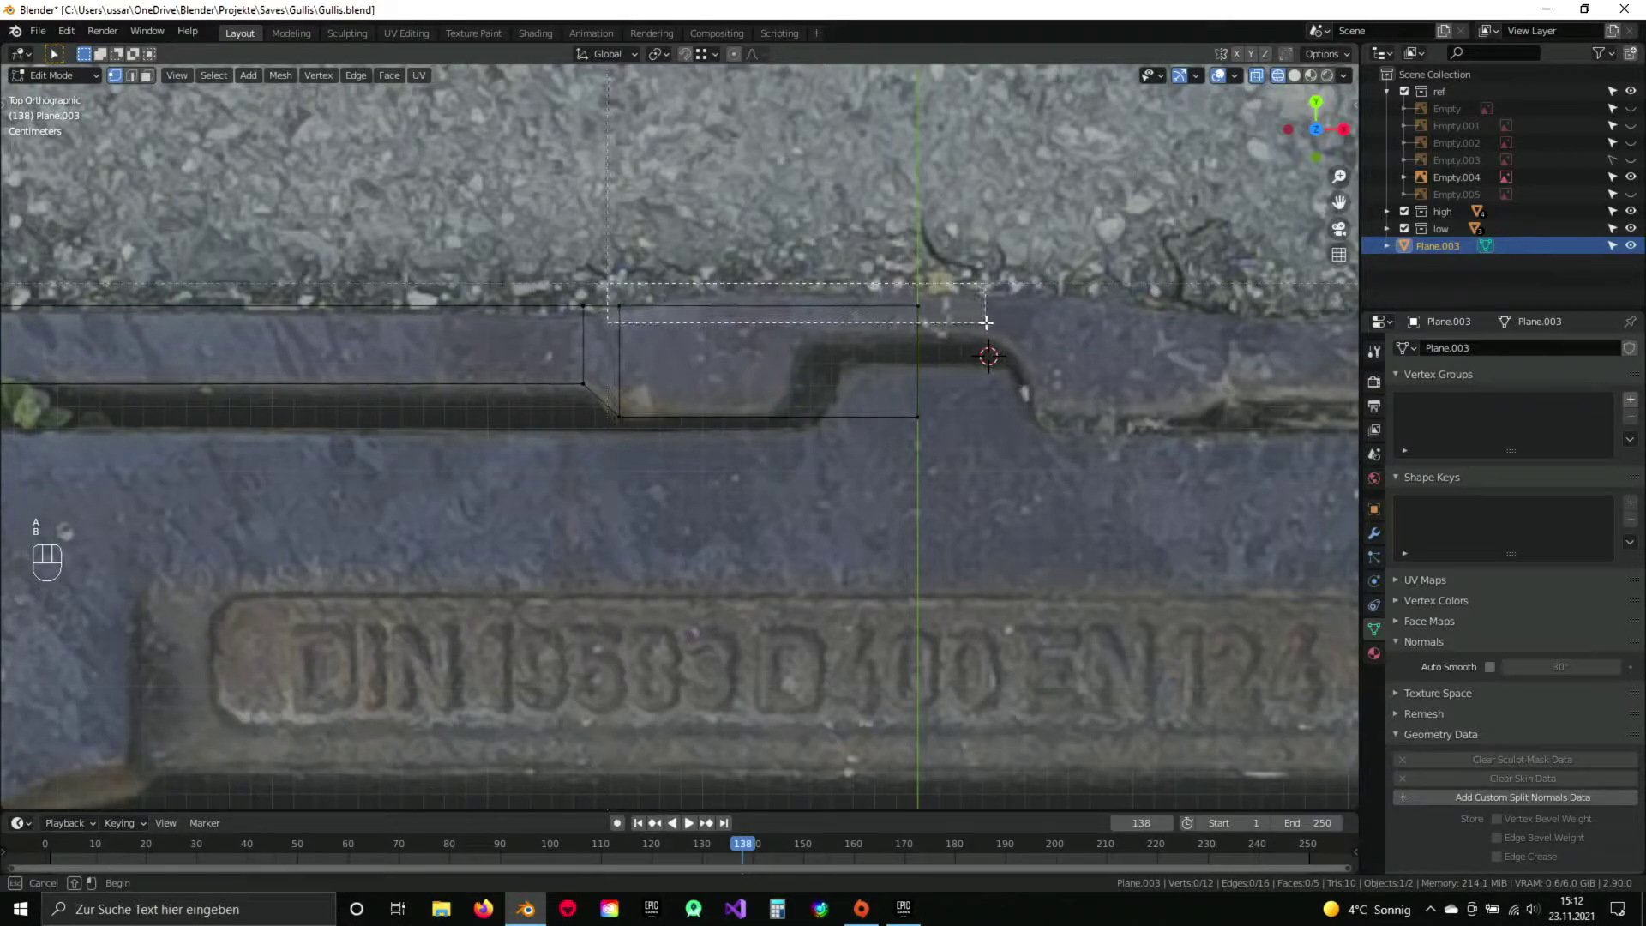
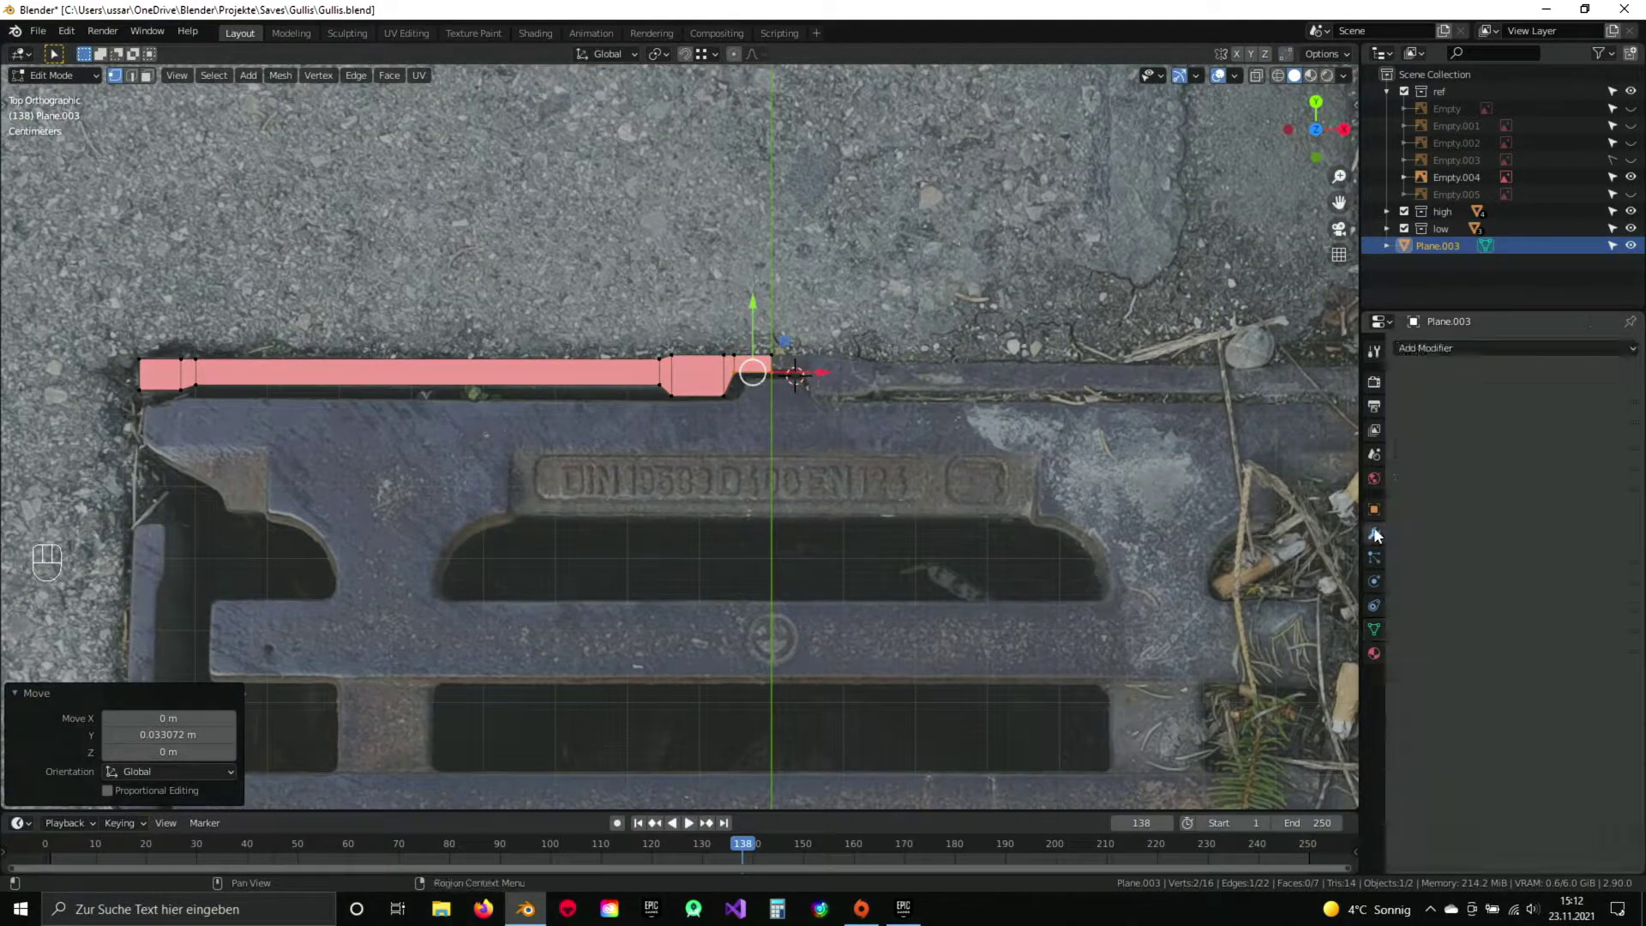
# Mirror the rim strip across the centre and onto the grate's bottom rim.
pyautogui.moveTo(1459, 350); pyautogui.dragTo(1321, 519)
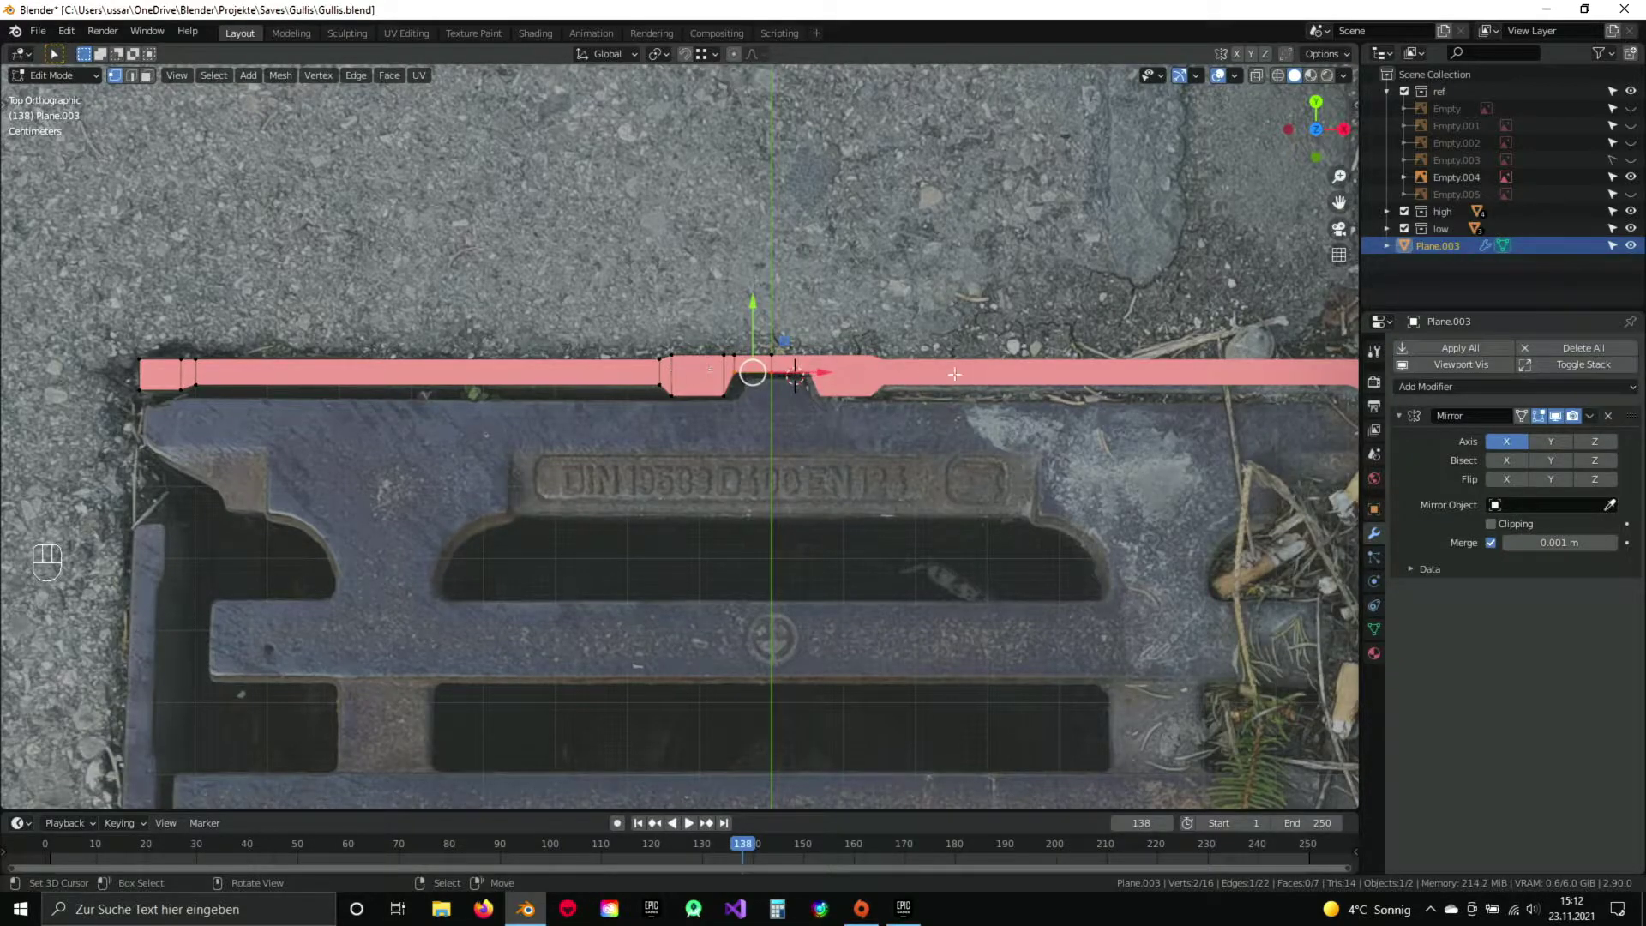
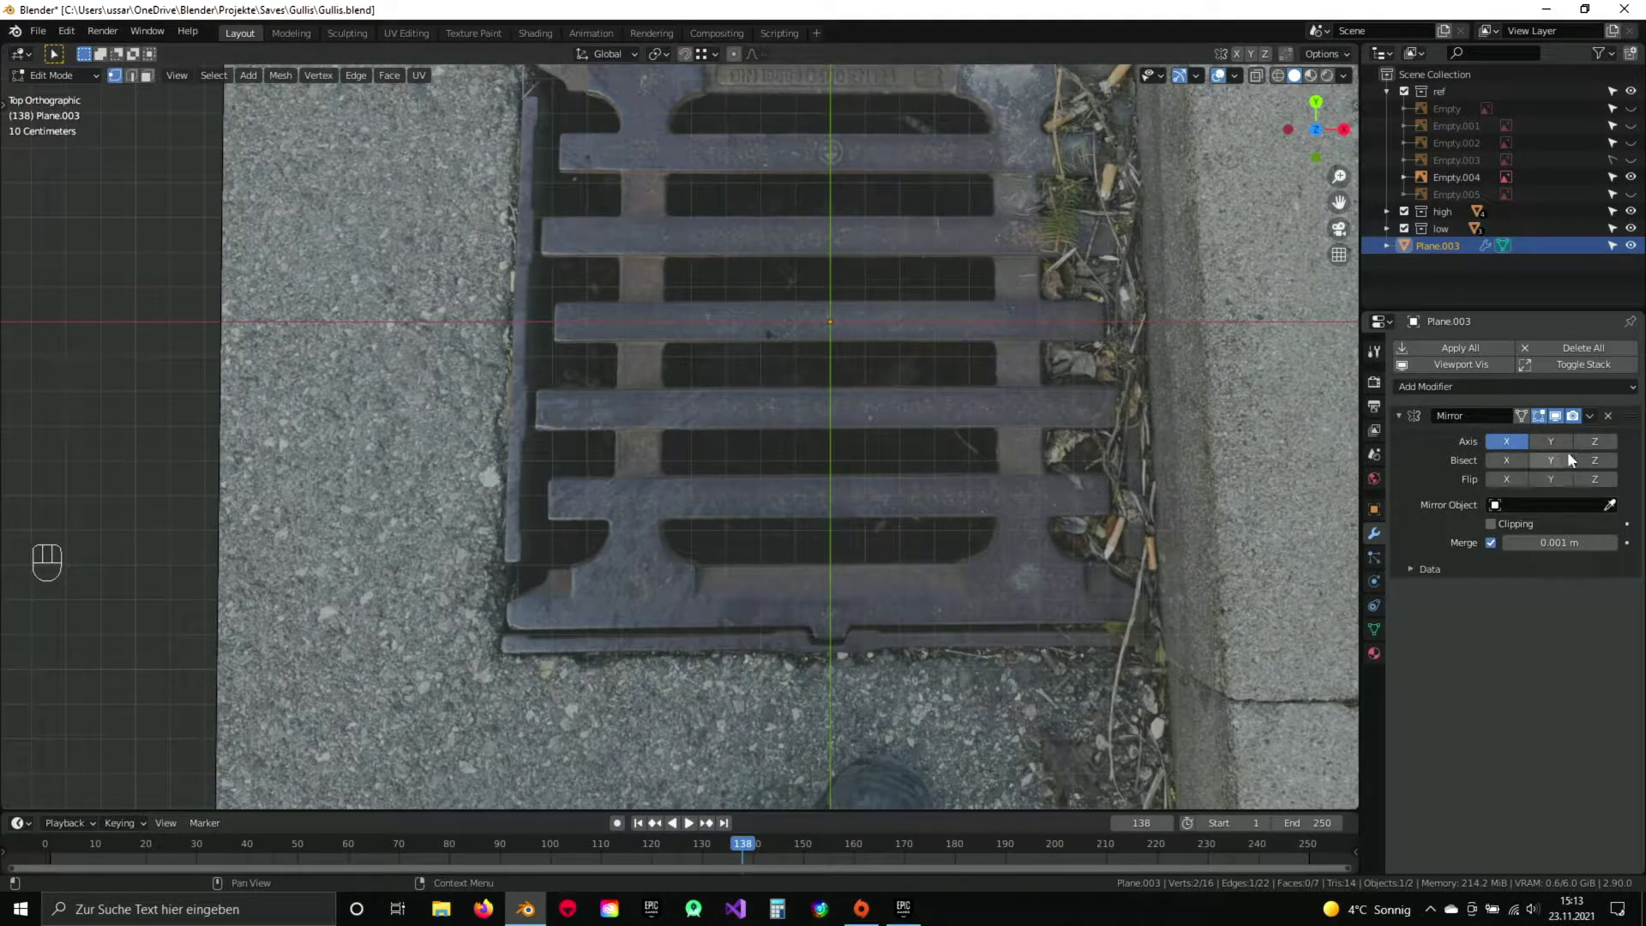
pyautogui.click(1560, 452)
# Zoom into the top strip and raise the notch section's lower edge to shape the notch.
pyautogui.moveTo(780, 365); pyautogui.dragTo(805, 358)
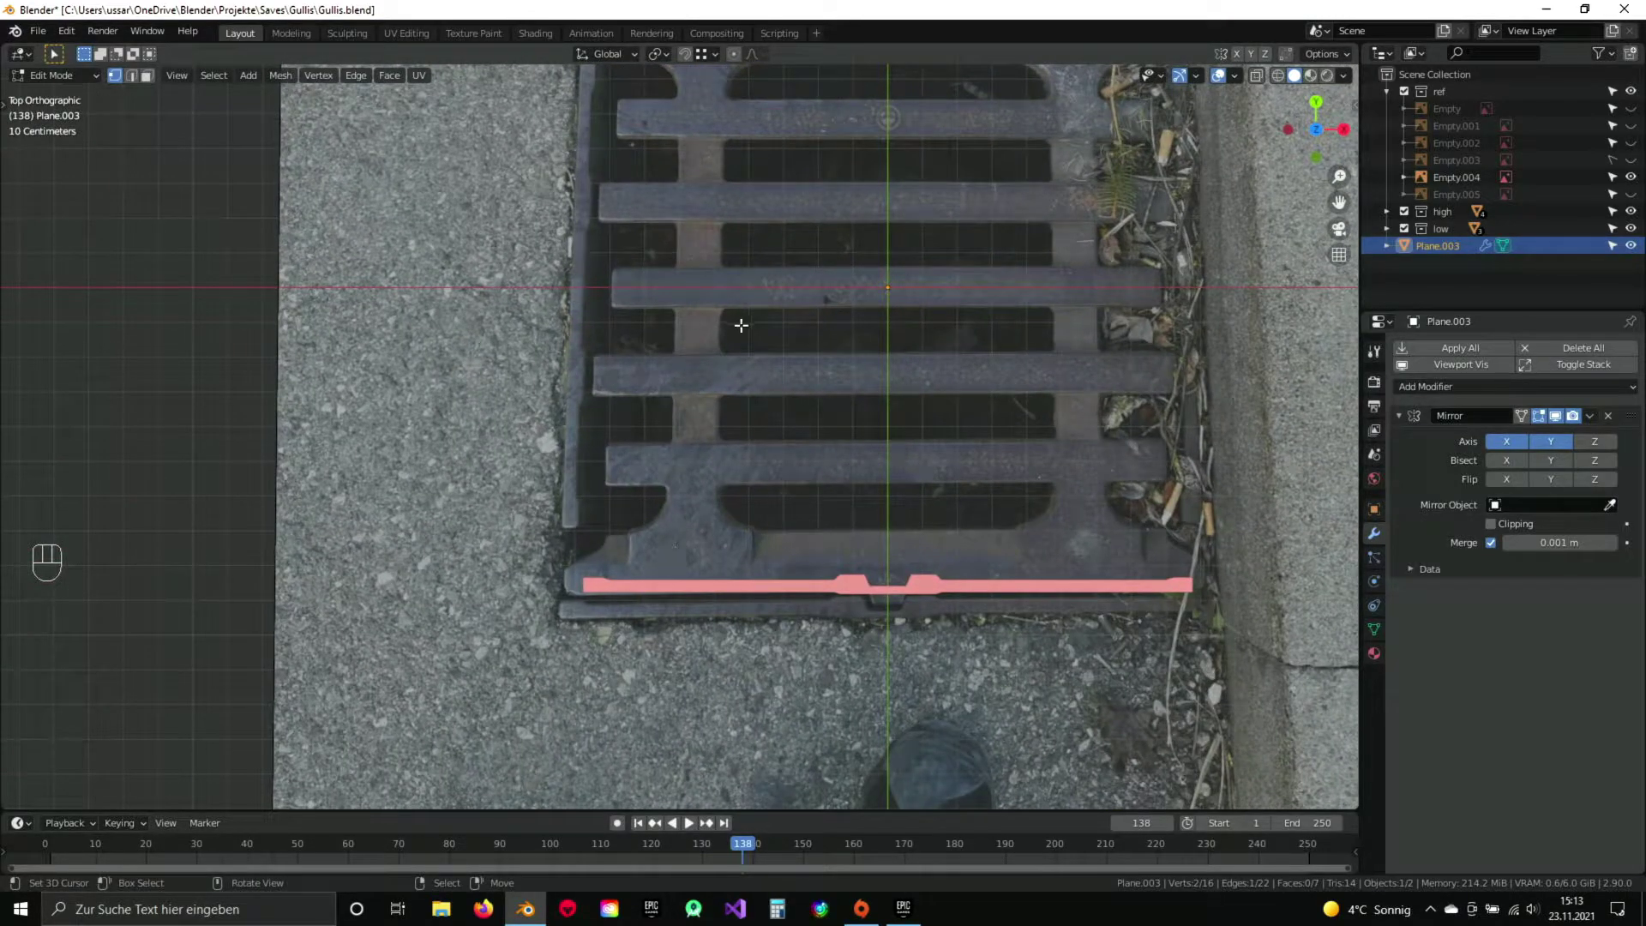
pyautogui.moveTo(767, 314); pyautogui.dragTo(740, 495)
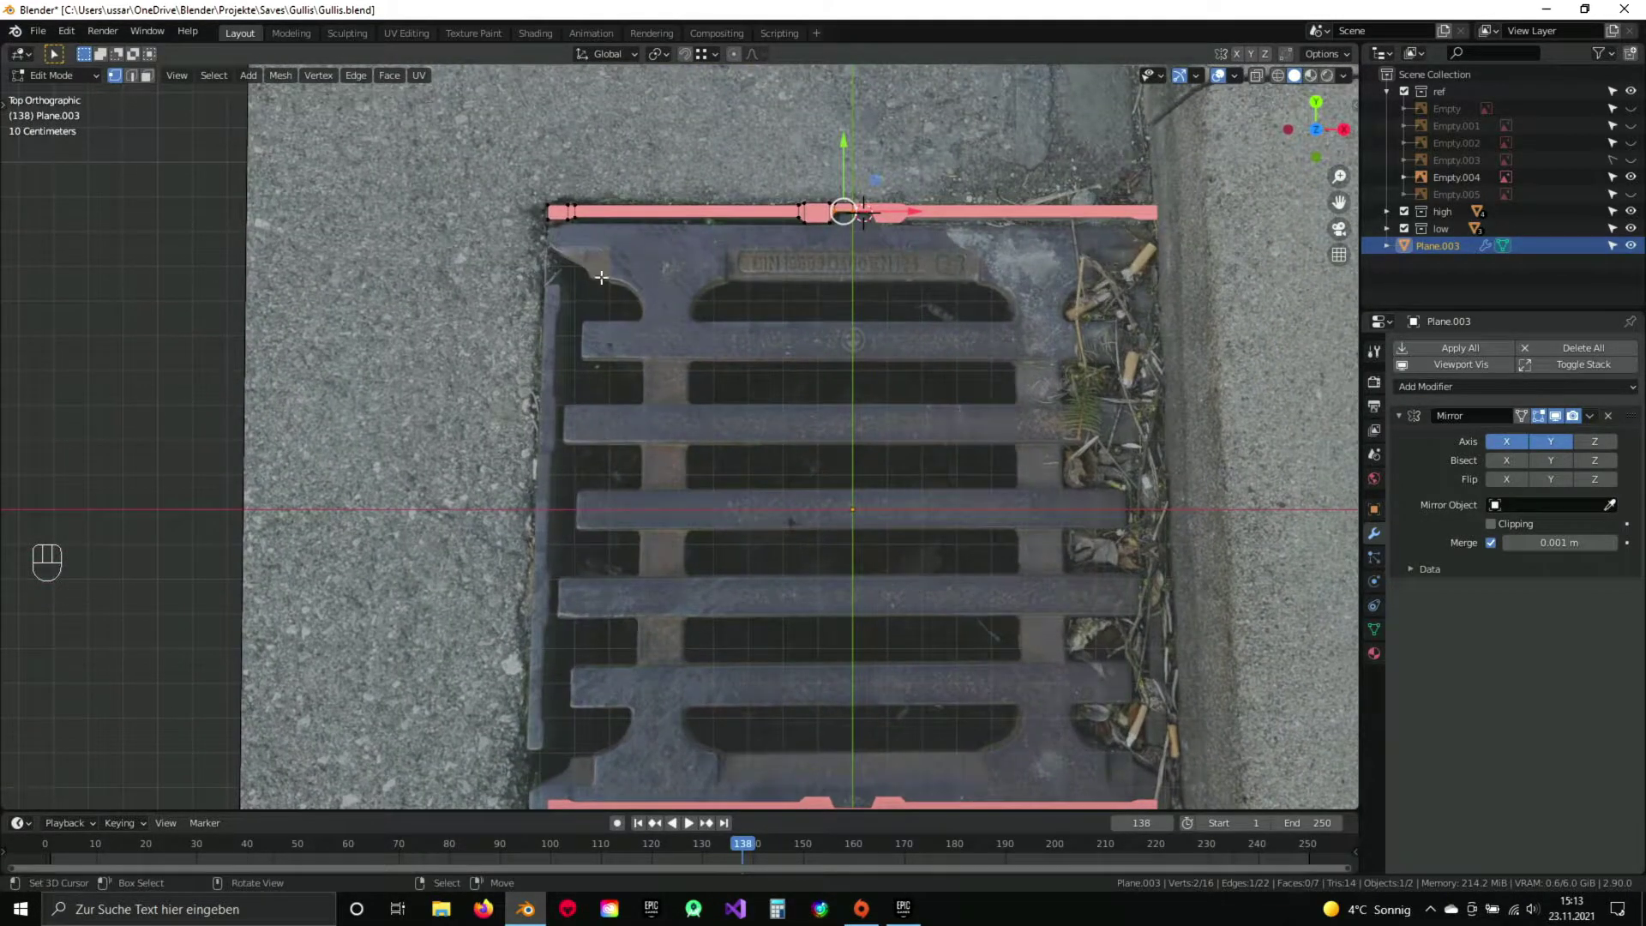
pyautogui.moveTo(782, 568); pyautogui.dragTo(759, 452)
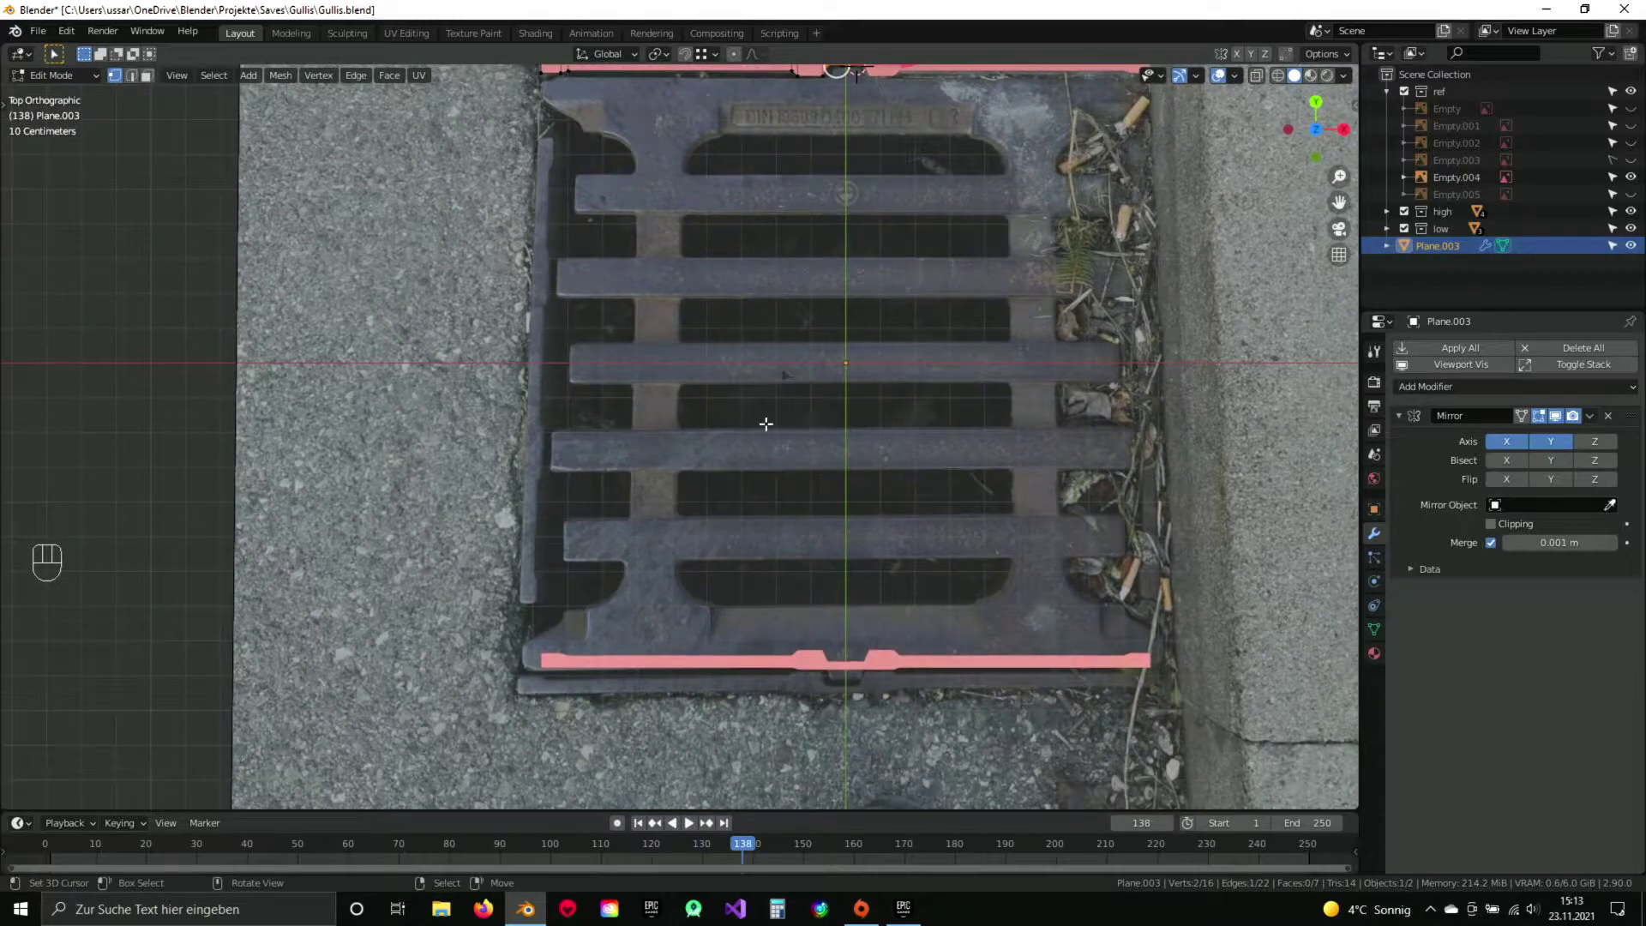
pyautogui.moveTo(791, 388); pyautogui.dragTo(765, 506)
pyautogui.moveTo(549, 432); pyautogui.dragTo(604, 527)
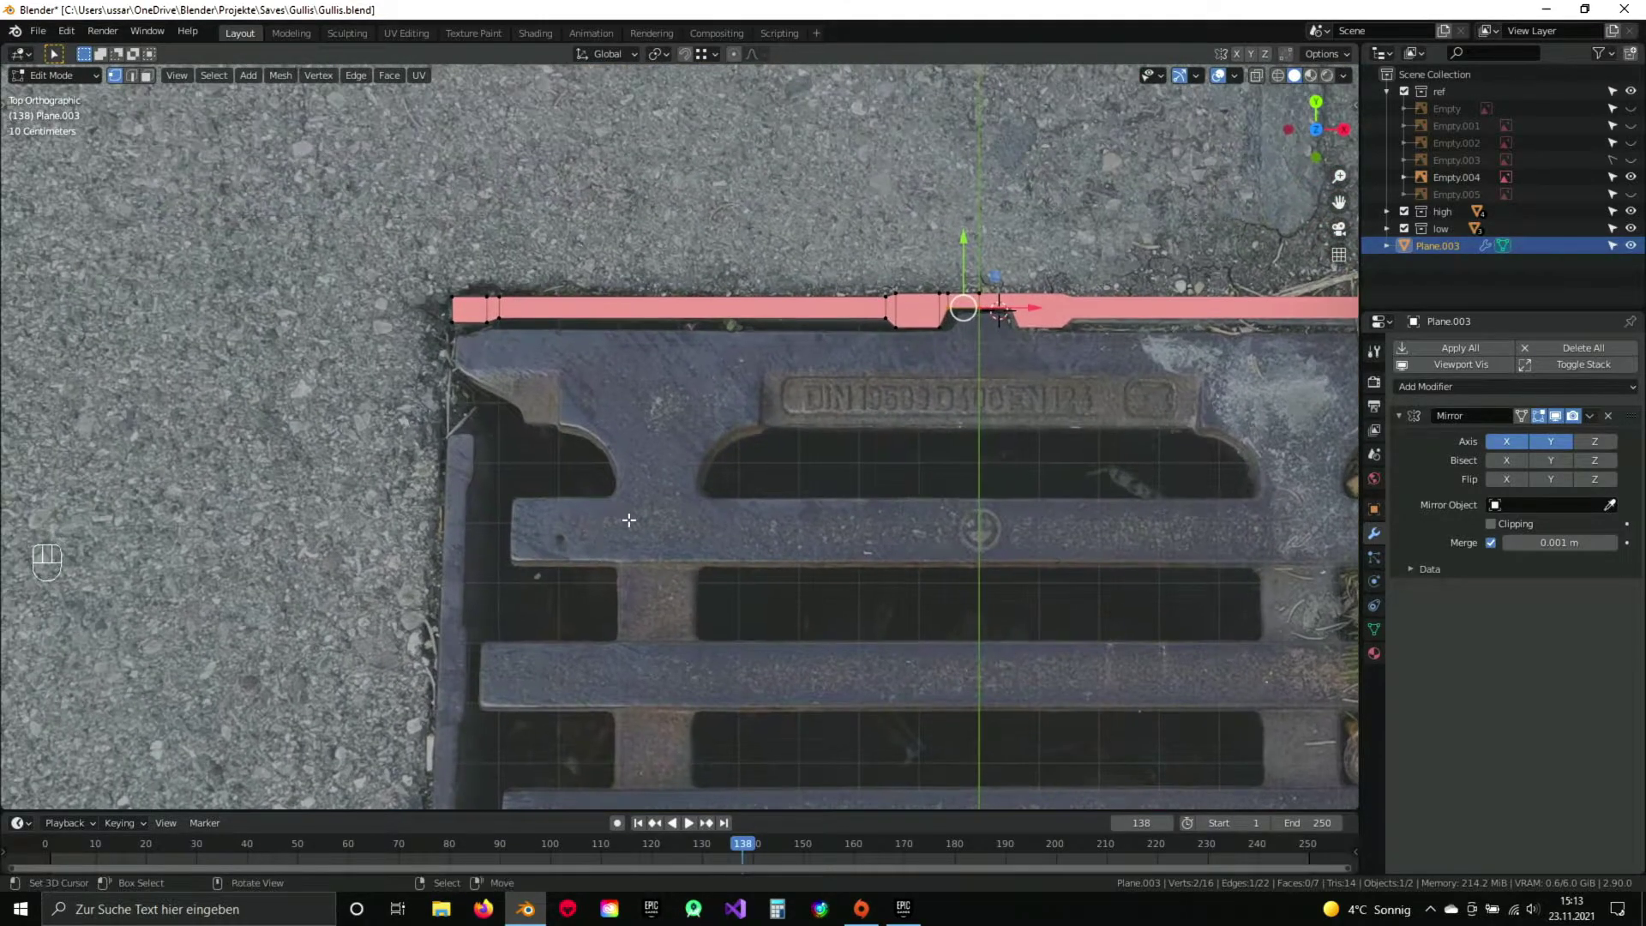
pyautogui.moveTo(921, 421); pyautogui.dragTo(833, 359)
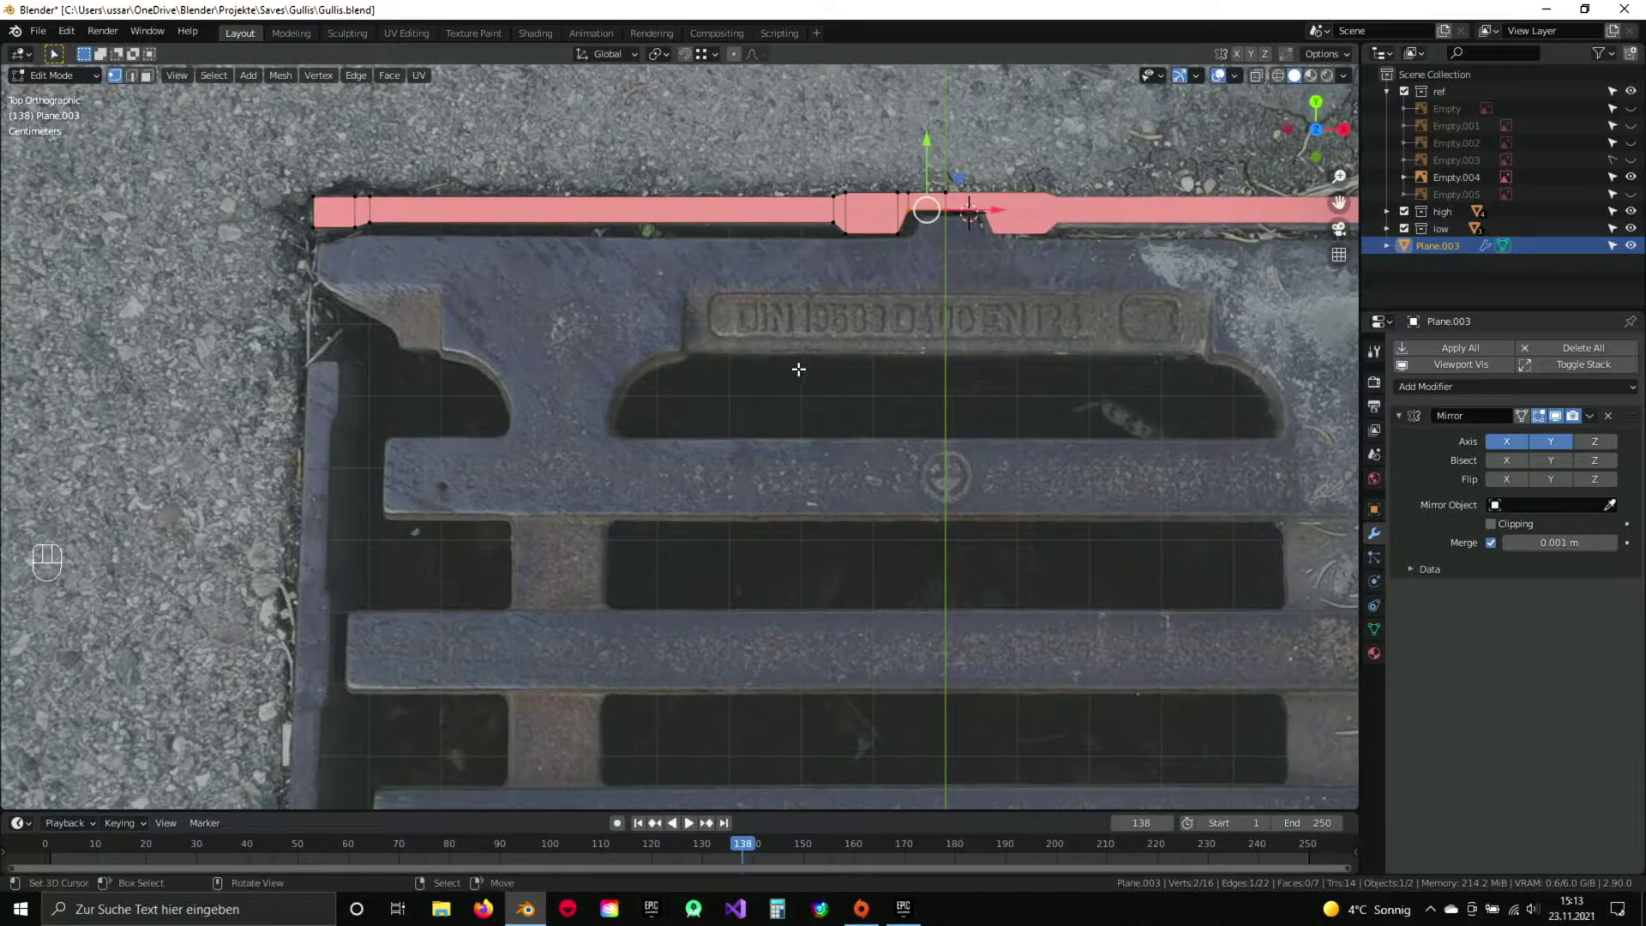
pyautogui.moveTo(879, 280); pyautogui.dragTo(803, 334)
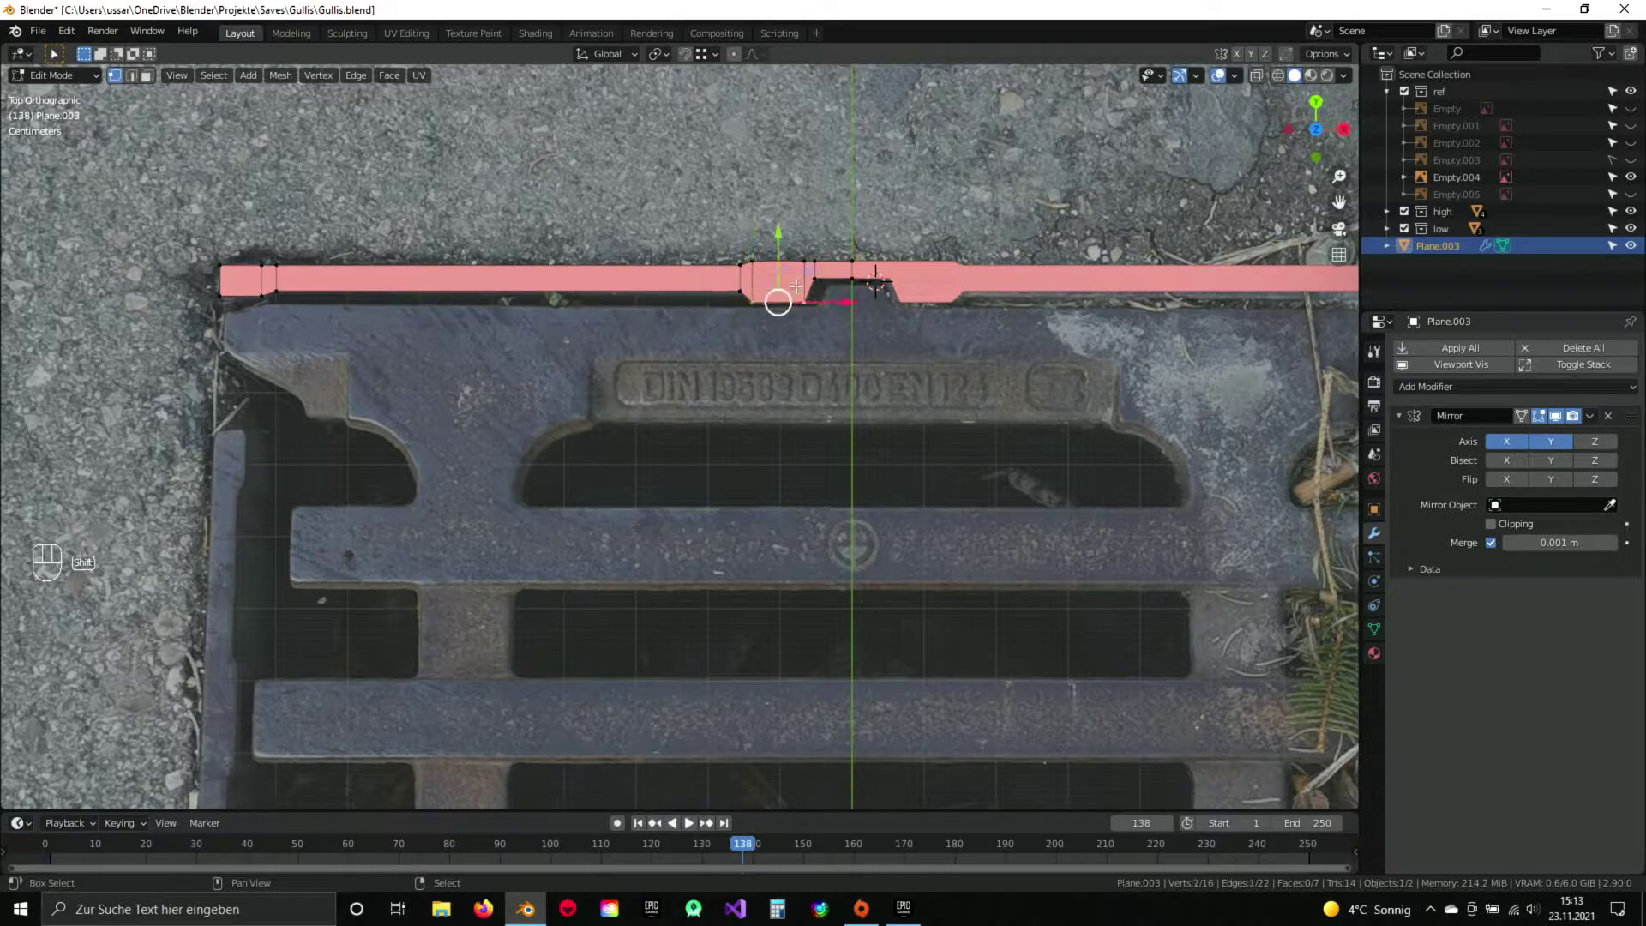
# Duplicate the edge onto the opening's bottom edge and separate it into its own object.
pyautogui.press('shift+d')
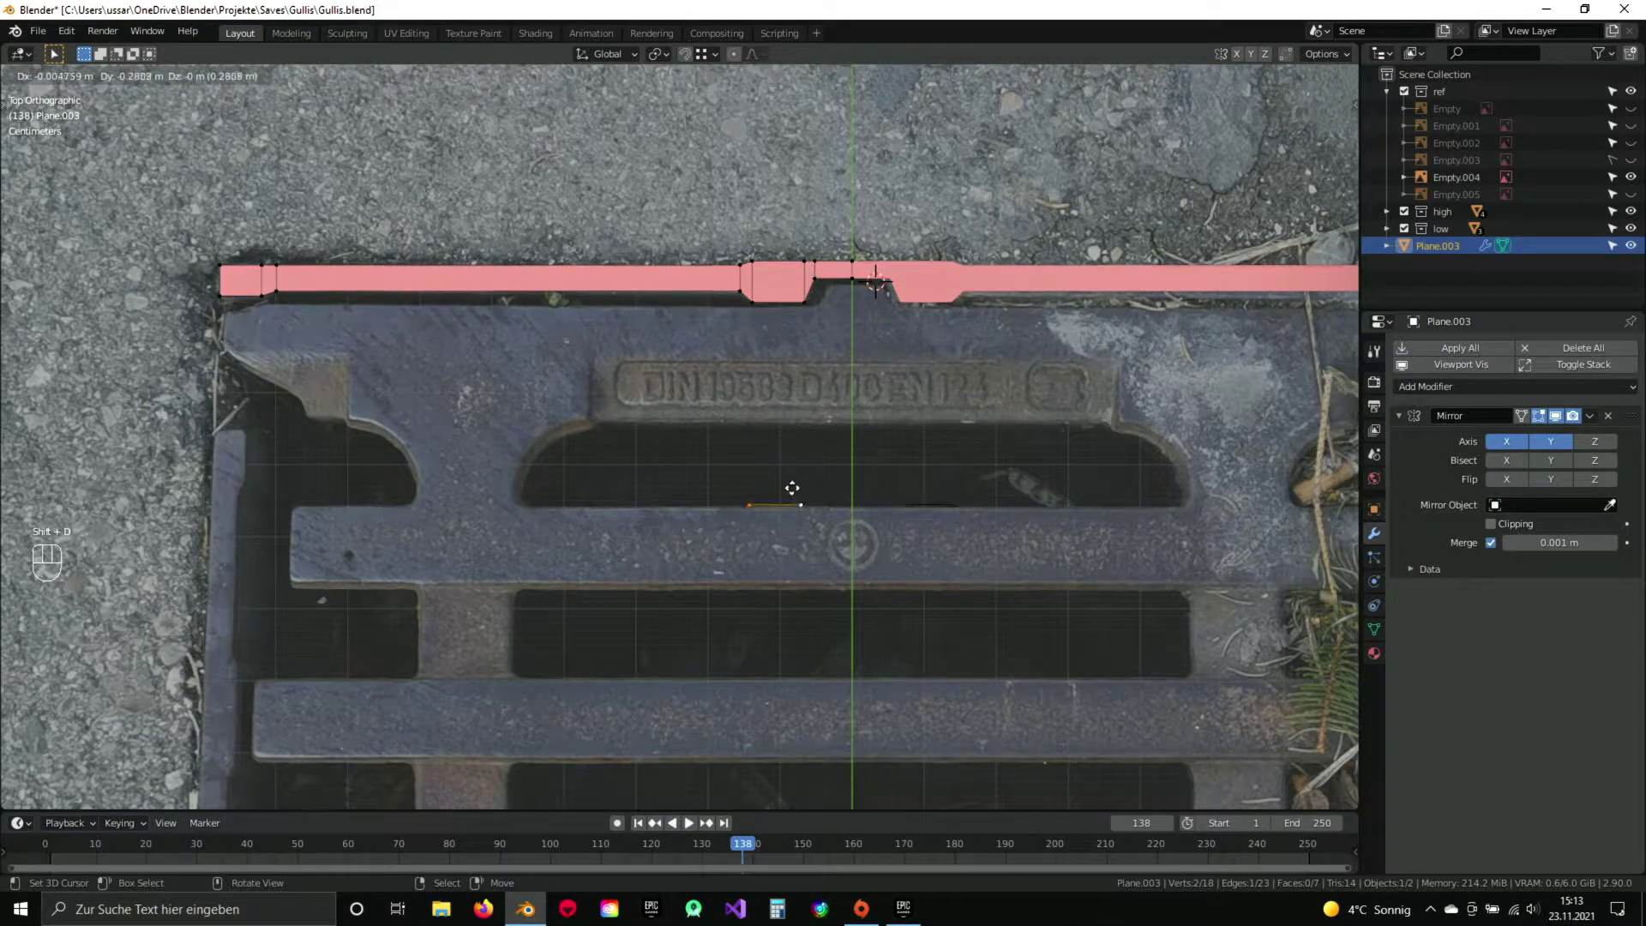
pyautogui.click(795, 486)
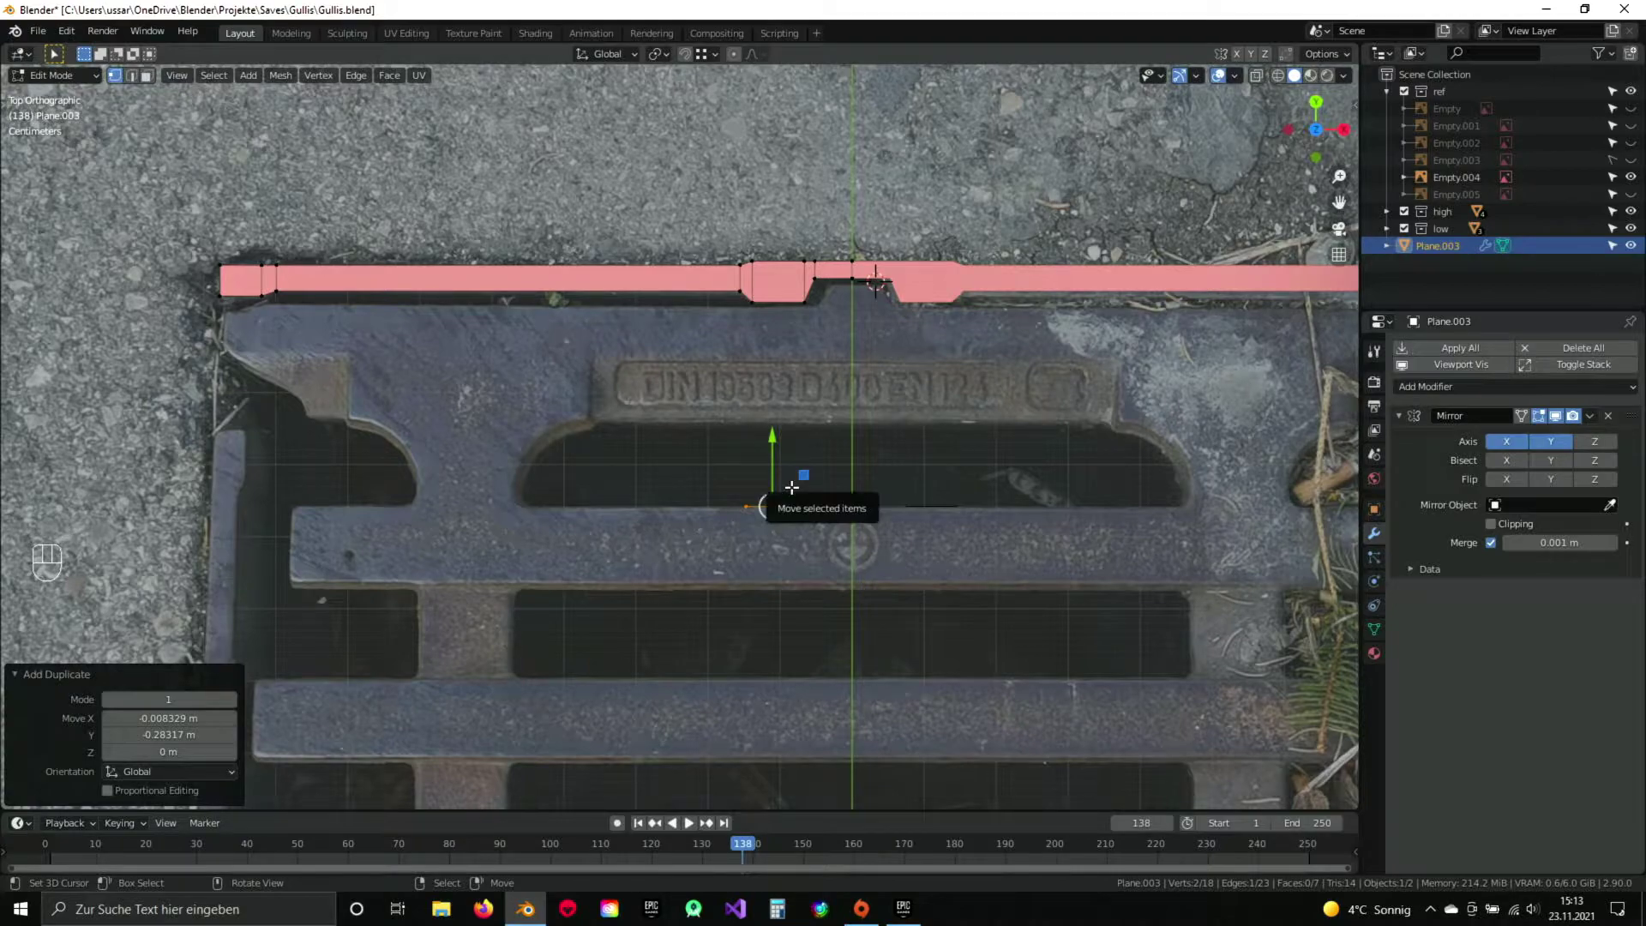
pyautogui.press('p')
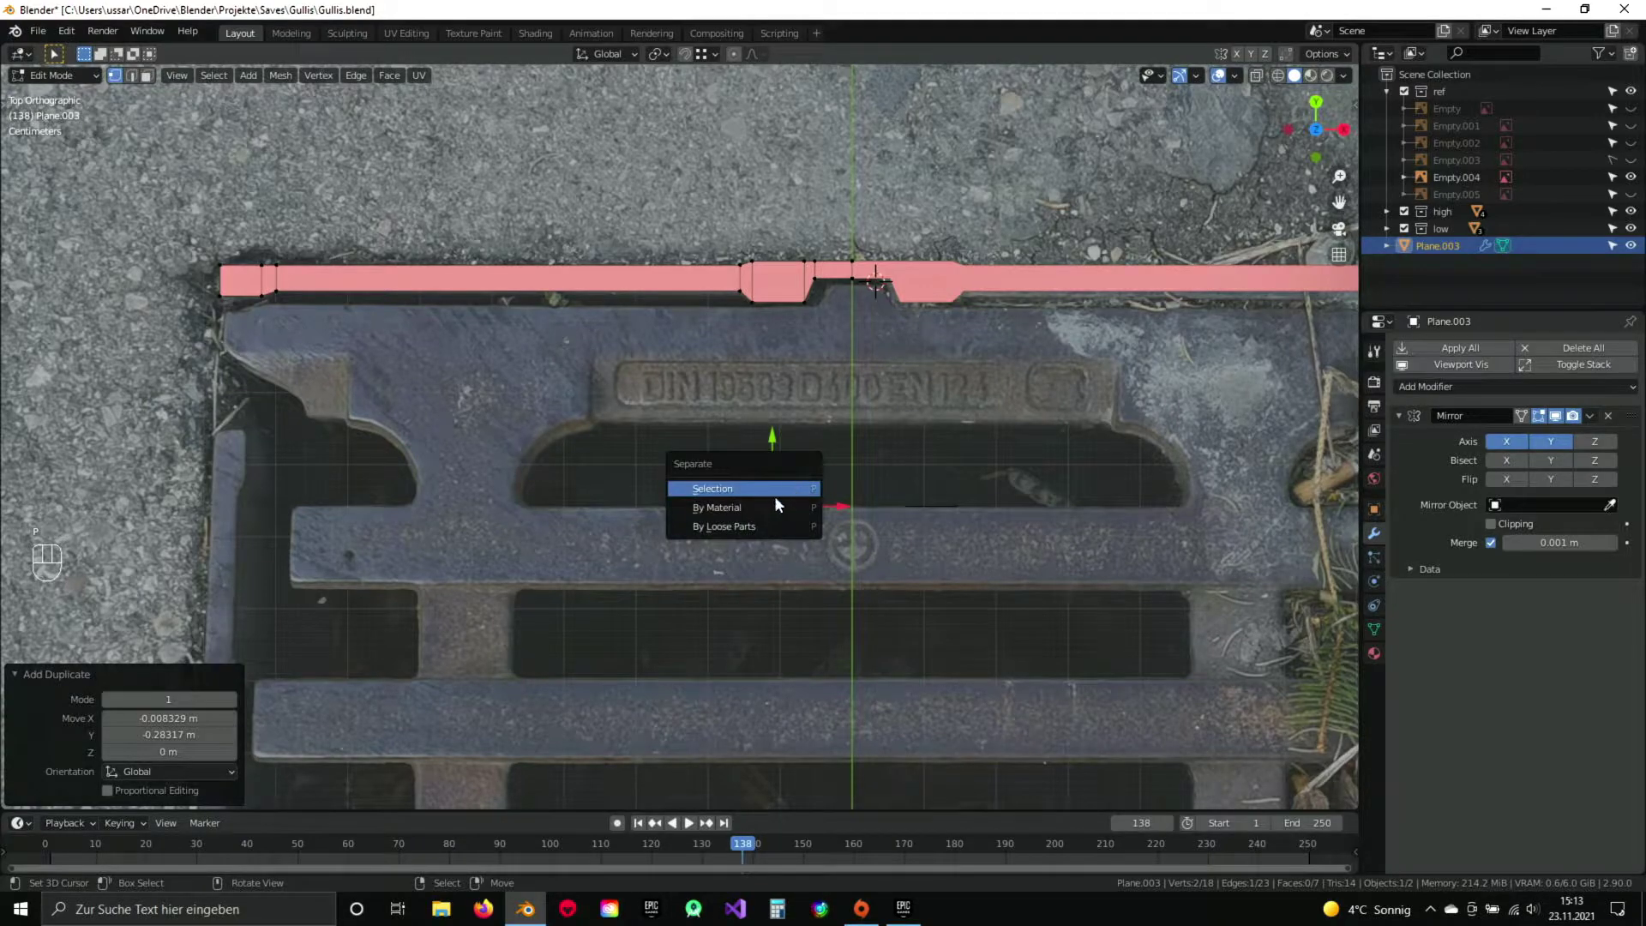
pyautogui.press('Tab')
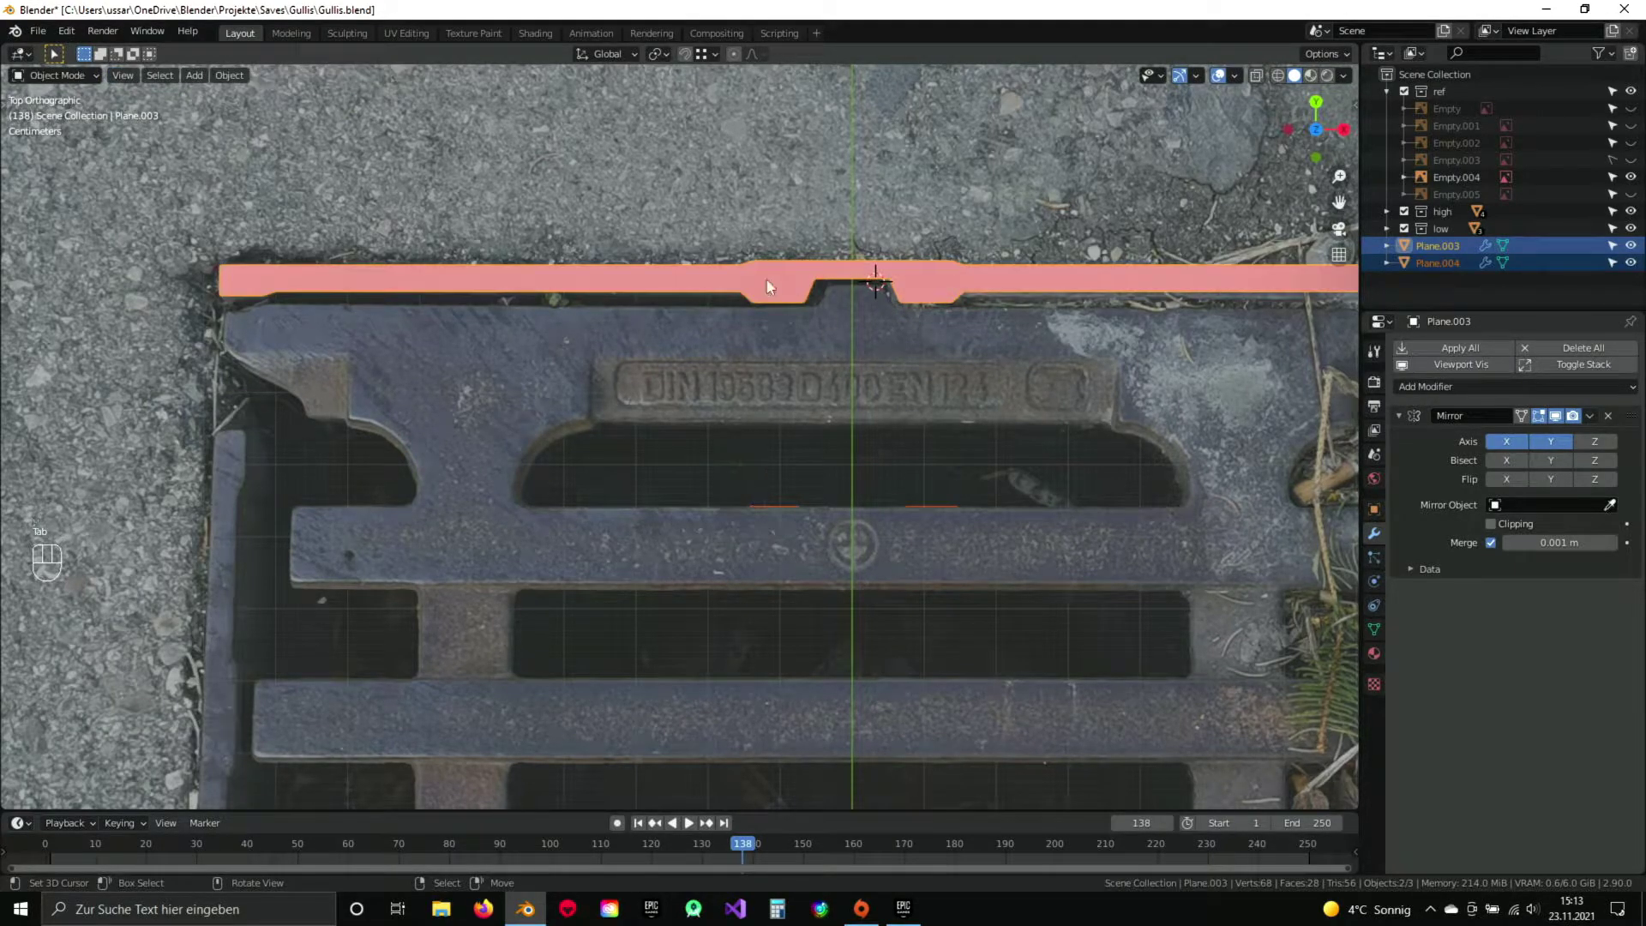
# Make the separated piece active and enter Edit Mode on it below the DIN label.
pyautogui.press('a')
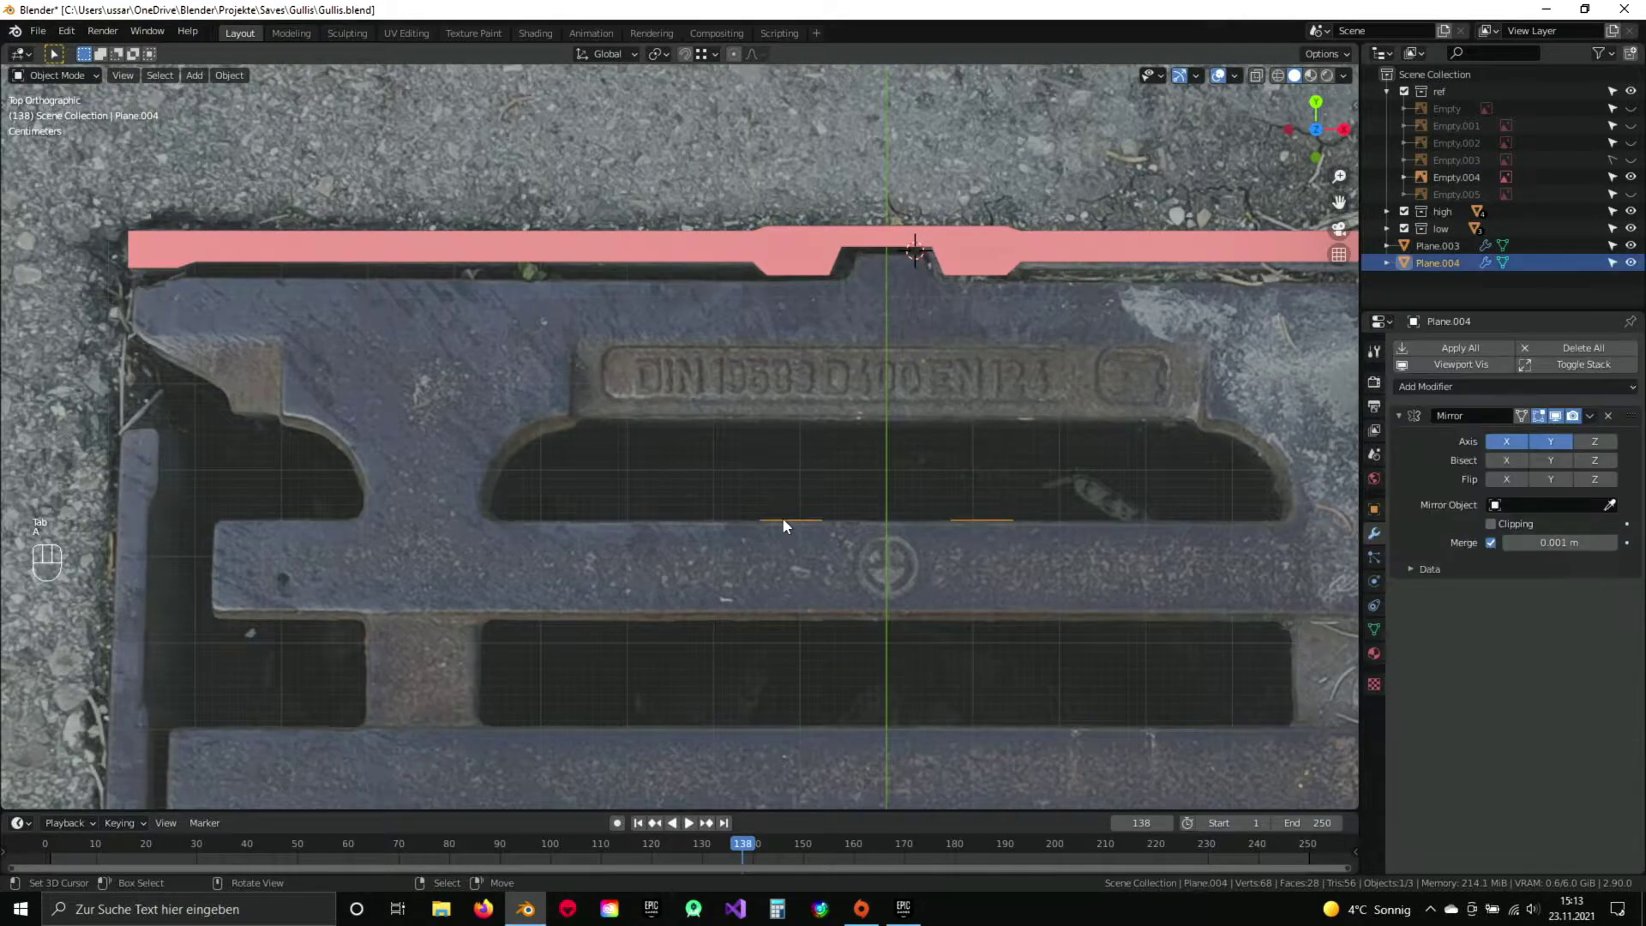
pyautogui.moveTo(833, 506); pyautogui.dragTo(808, 477)
pyautogui.press('Tab')
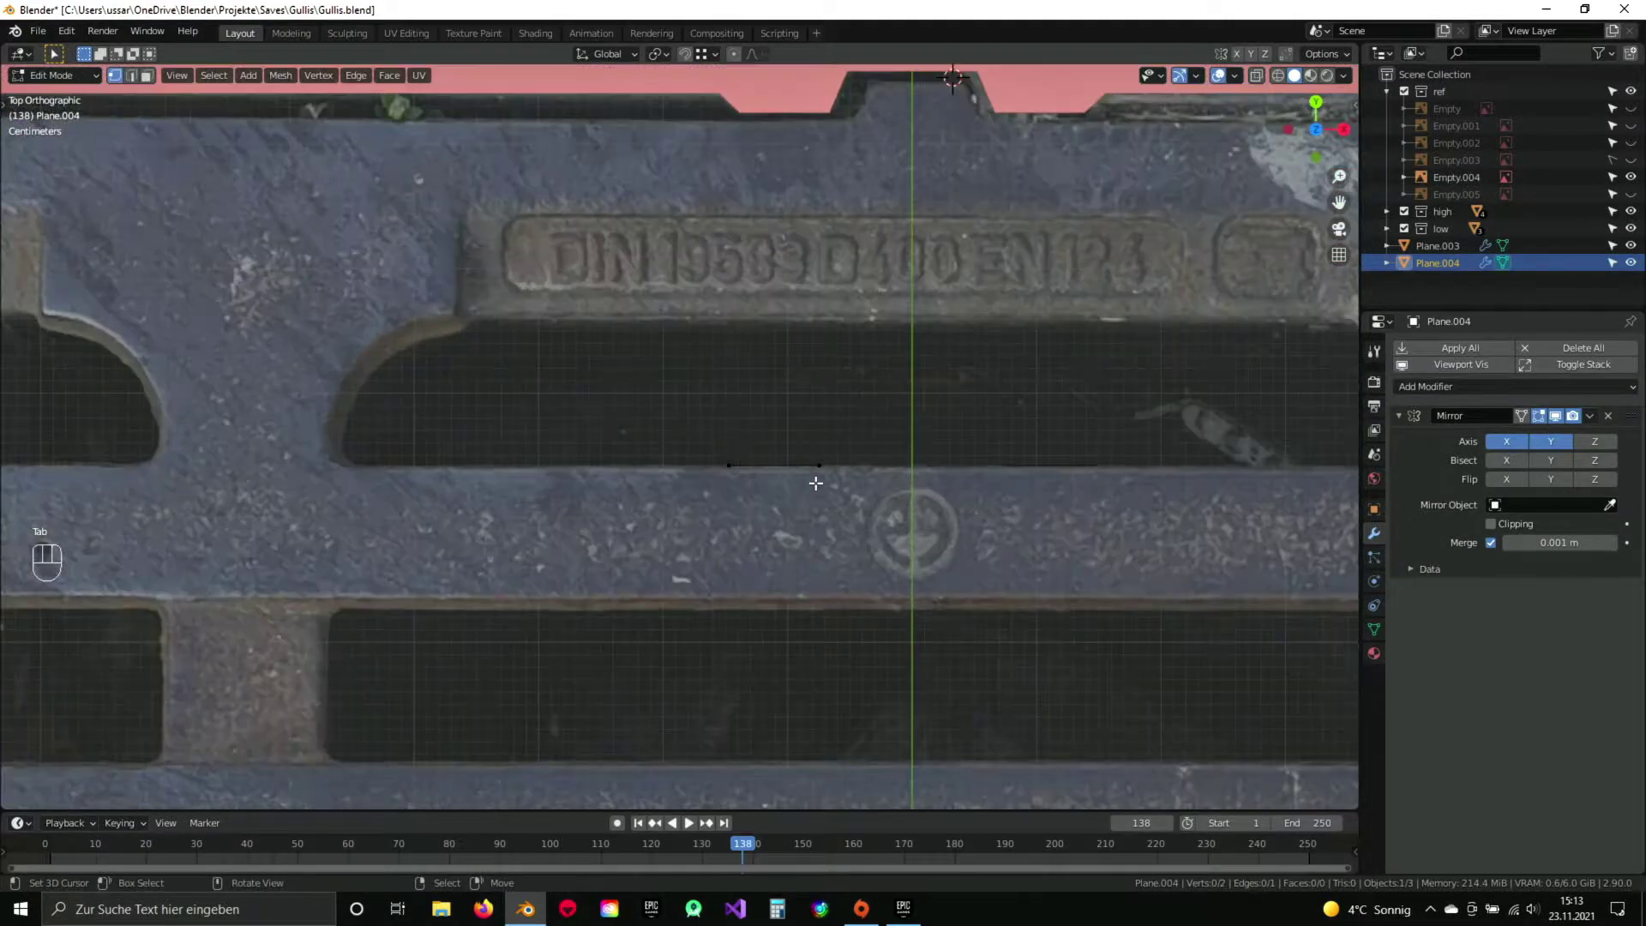
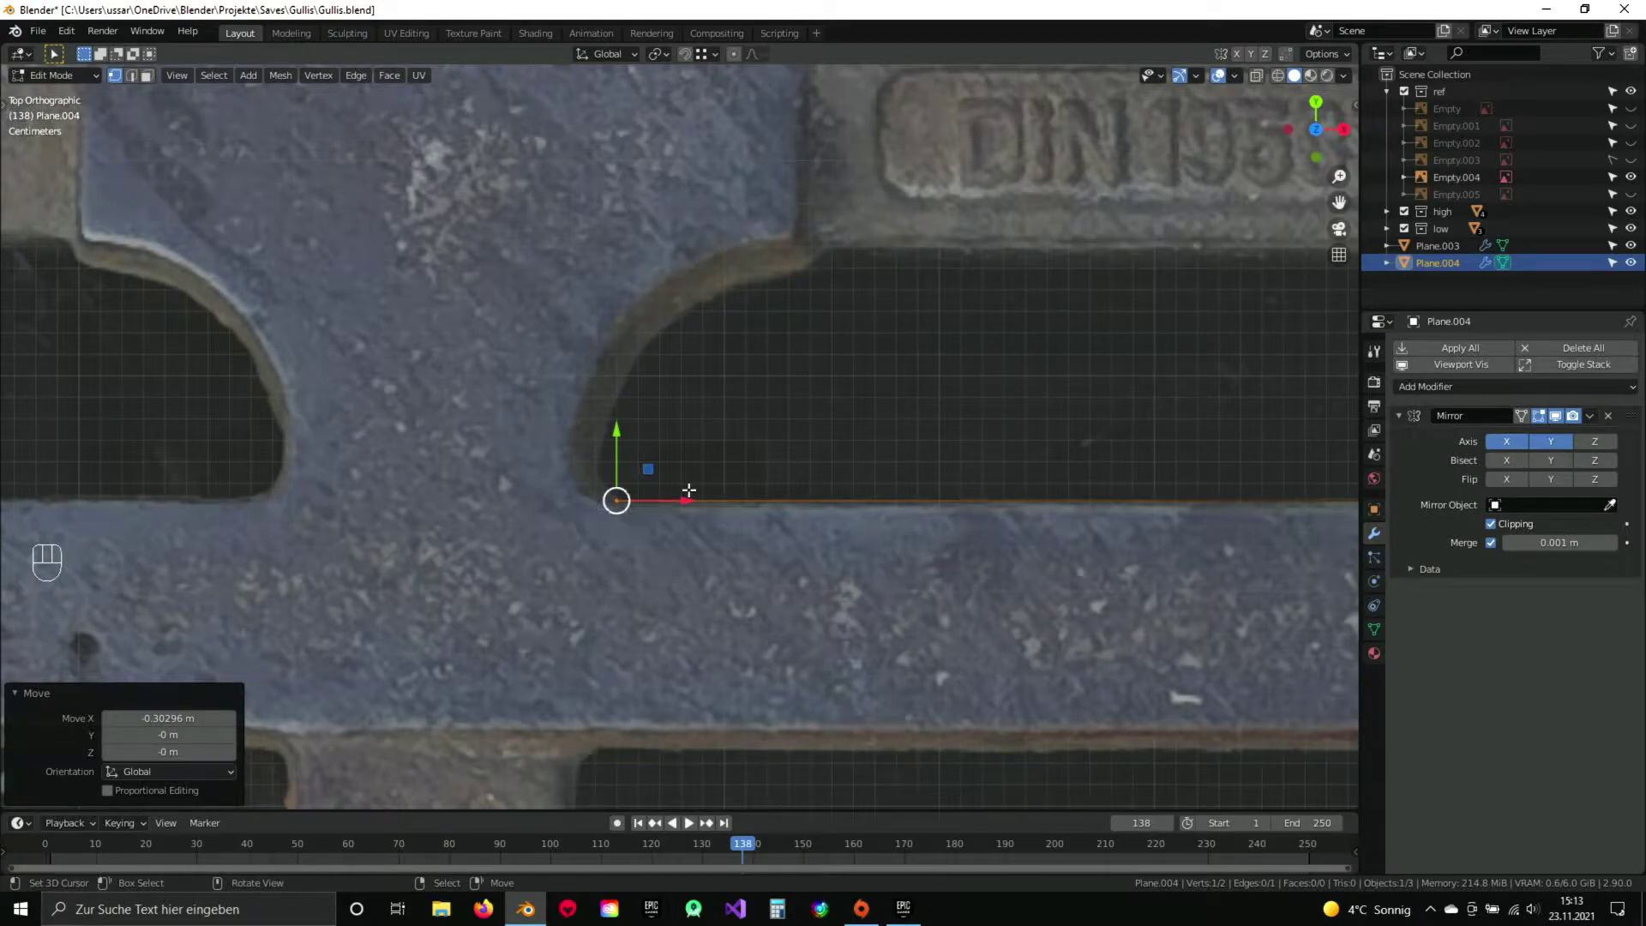
# Add a circle to the object, disable mirror clipping, and move it onto the opening's rounded left end.
pyautogui.moveTo(699, 469); pyautogui.dragTo(678, 461)
pyautogui.moveTo(839, 445); pyautogui.dragTo(780, 402)
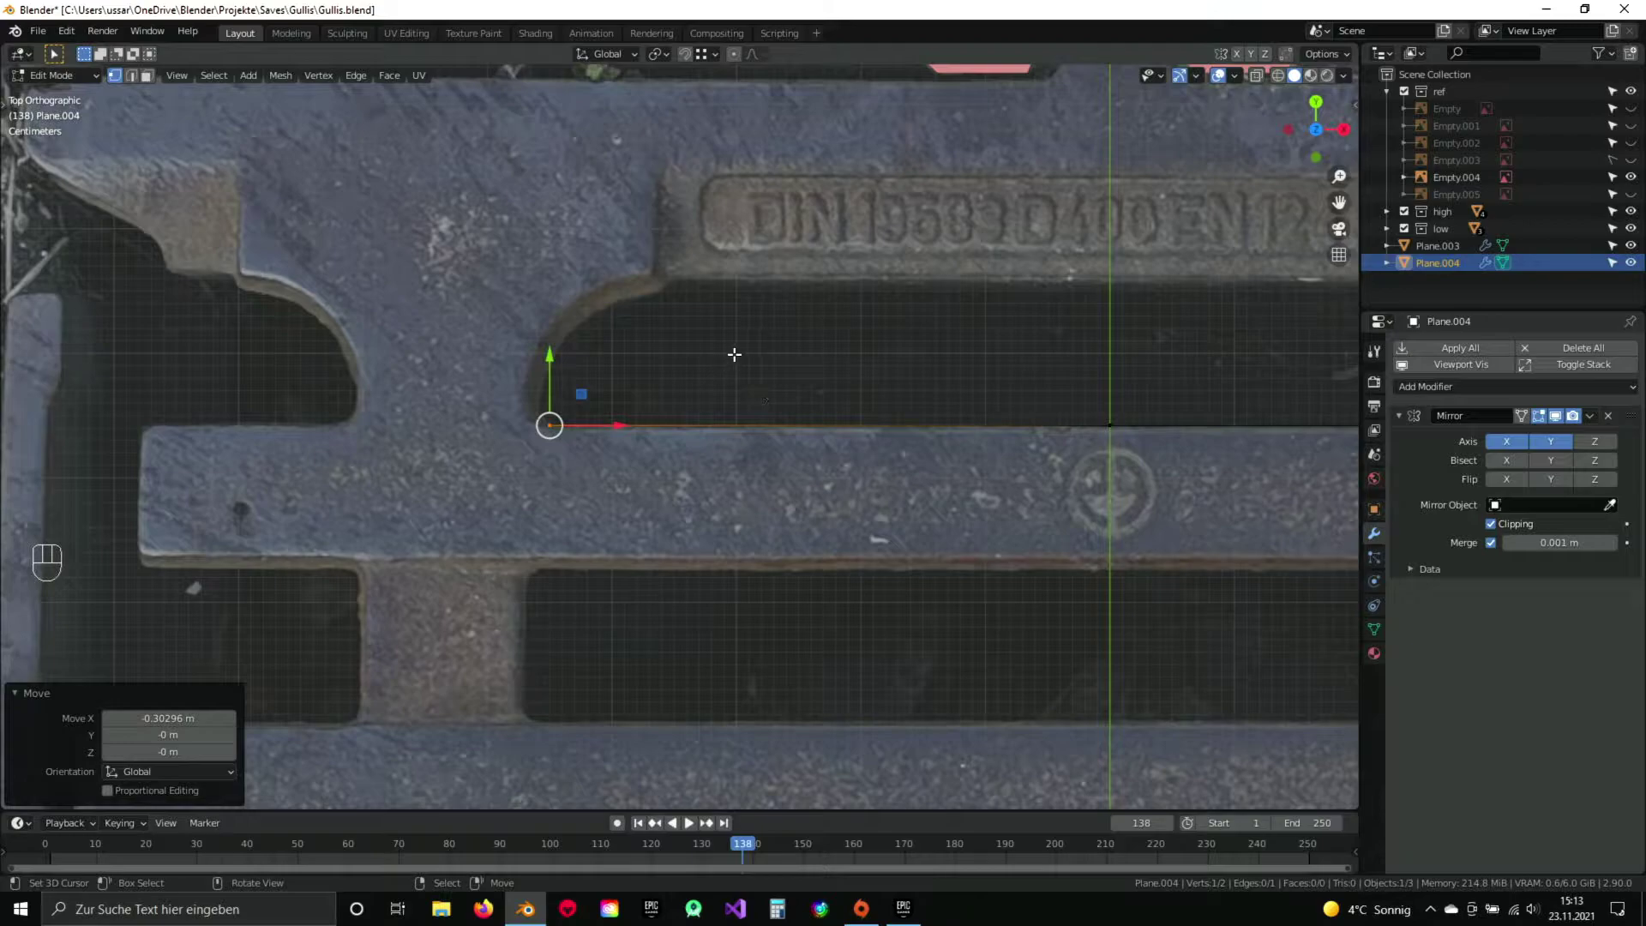
pyautogui.moveTo(725, 335); pyautogui.dragTo(741, 354)
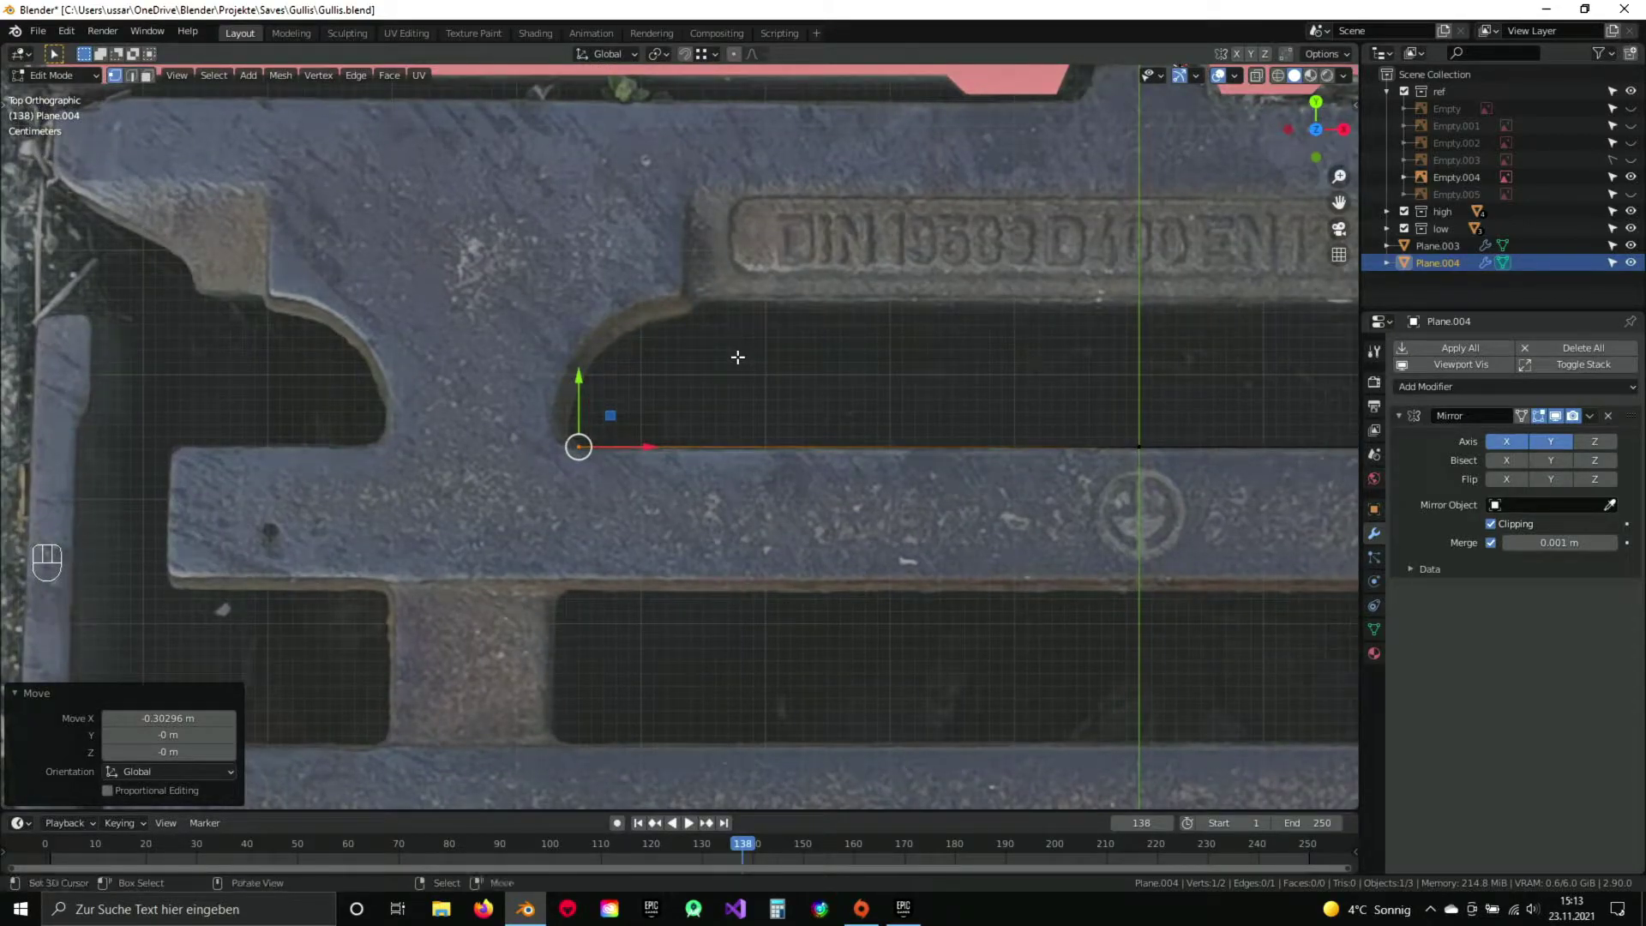
pyautogui.press('shift+a')
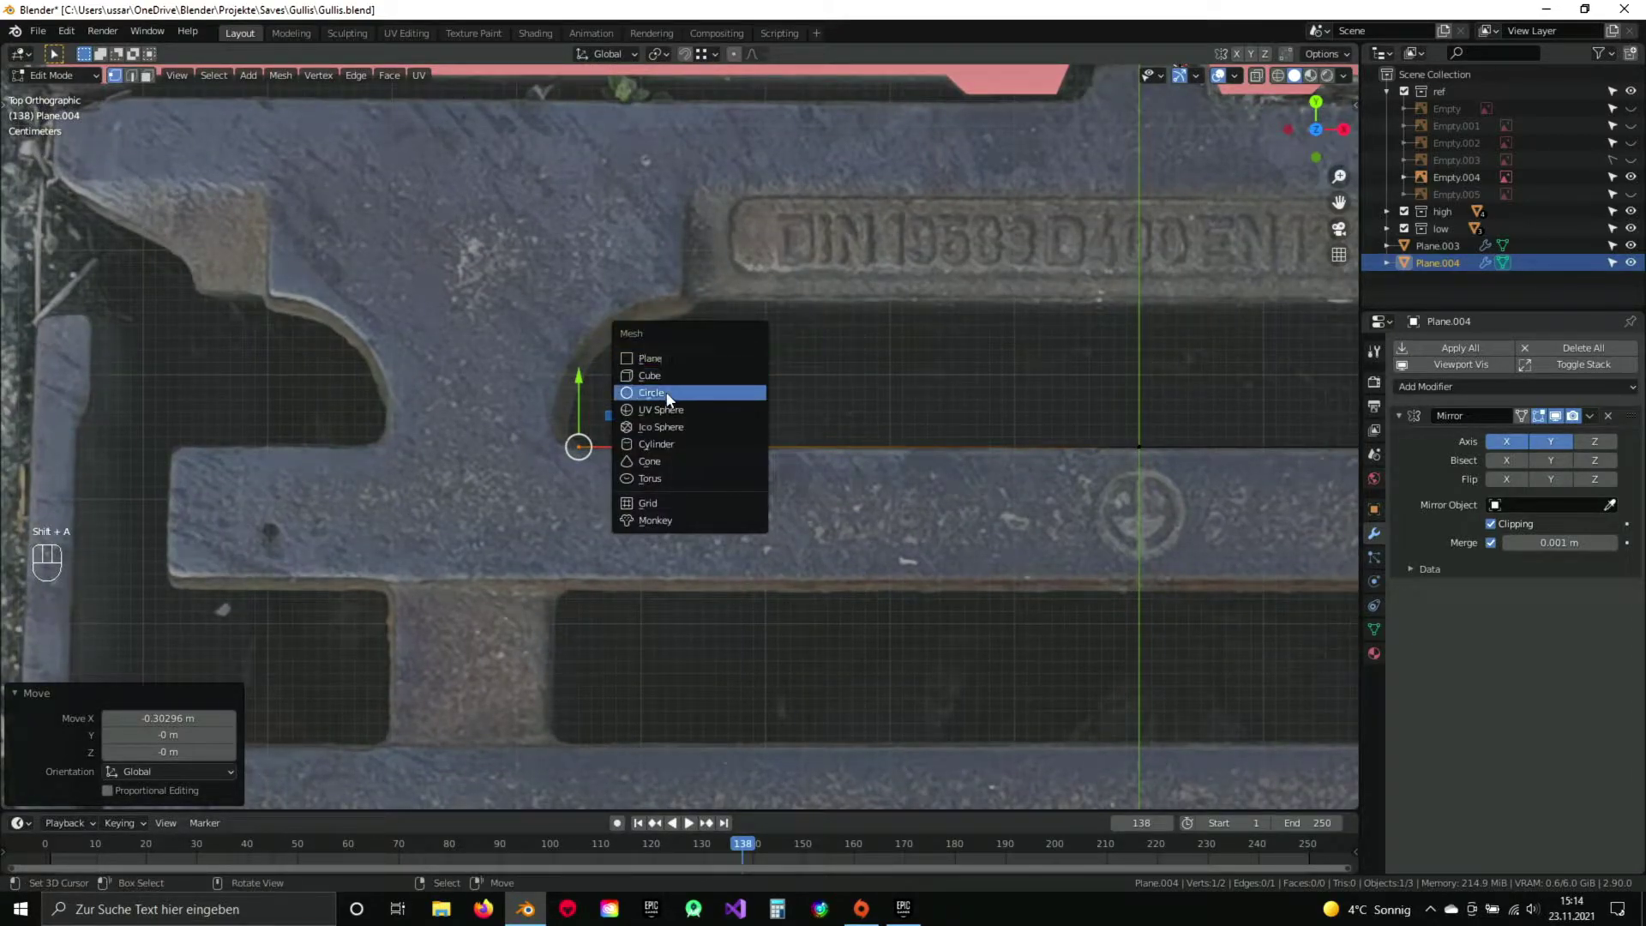
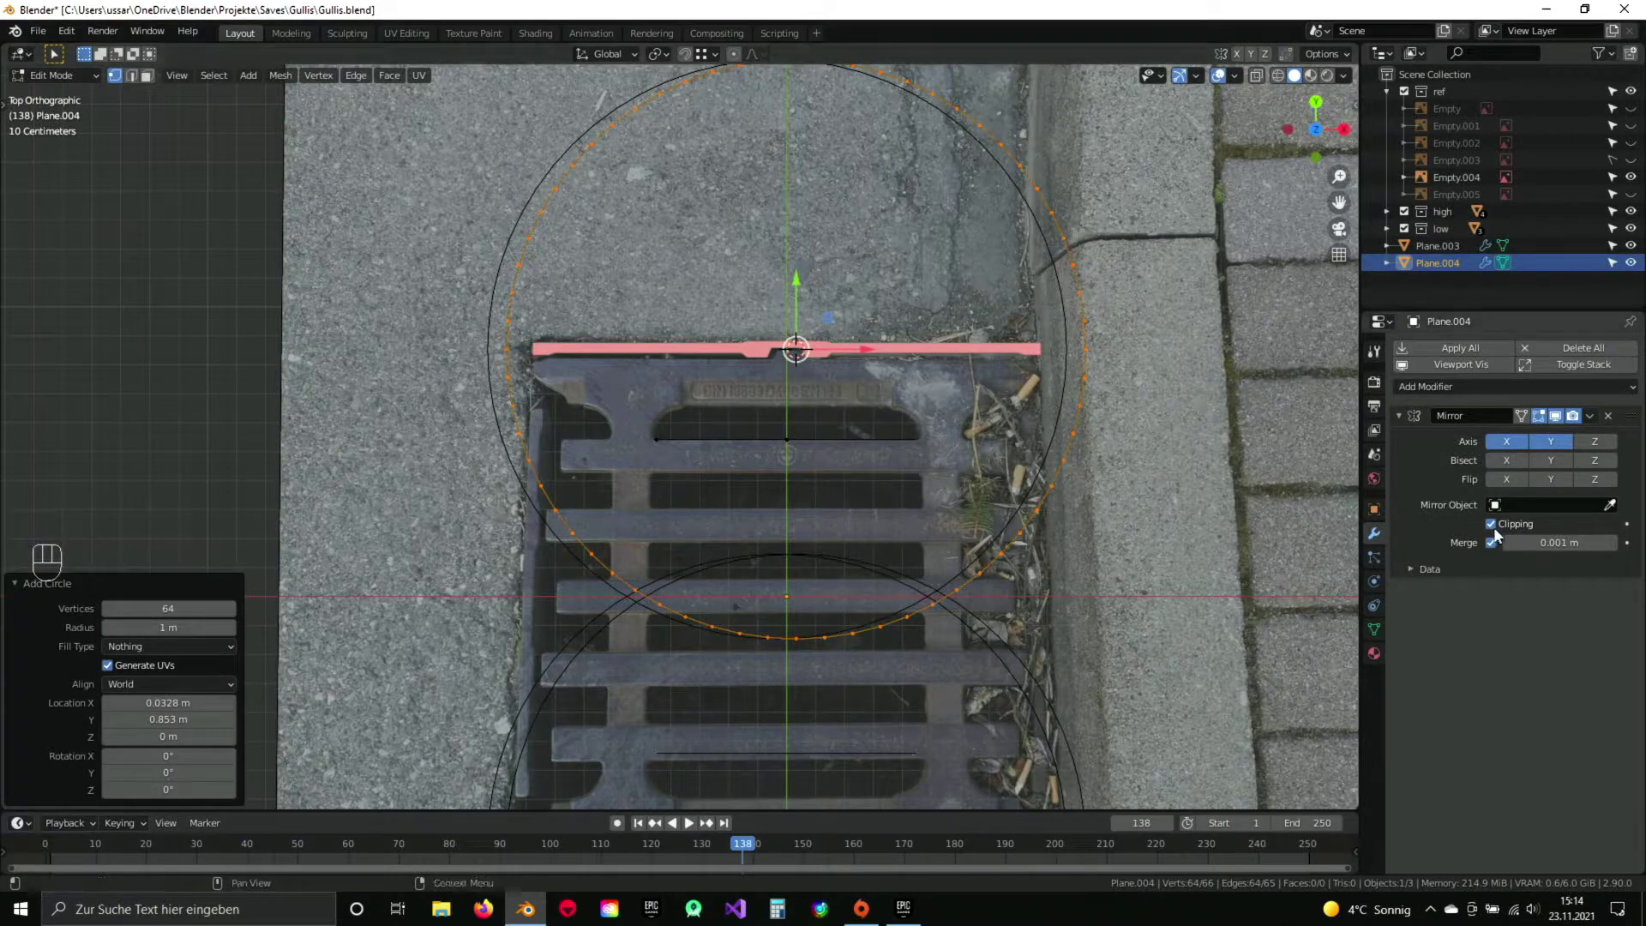
pyautogui.click(1499, 530)
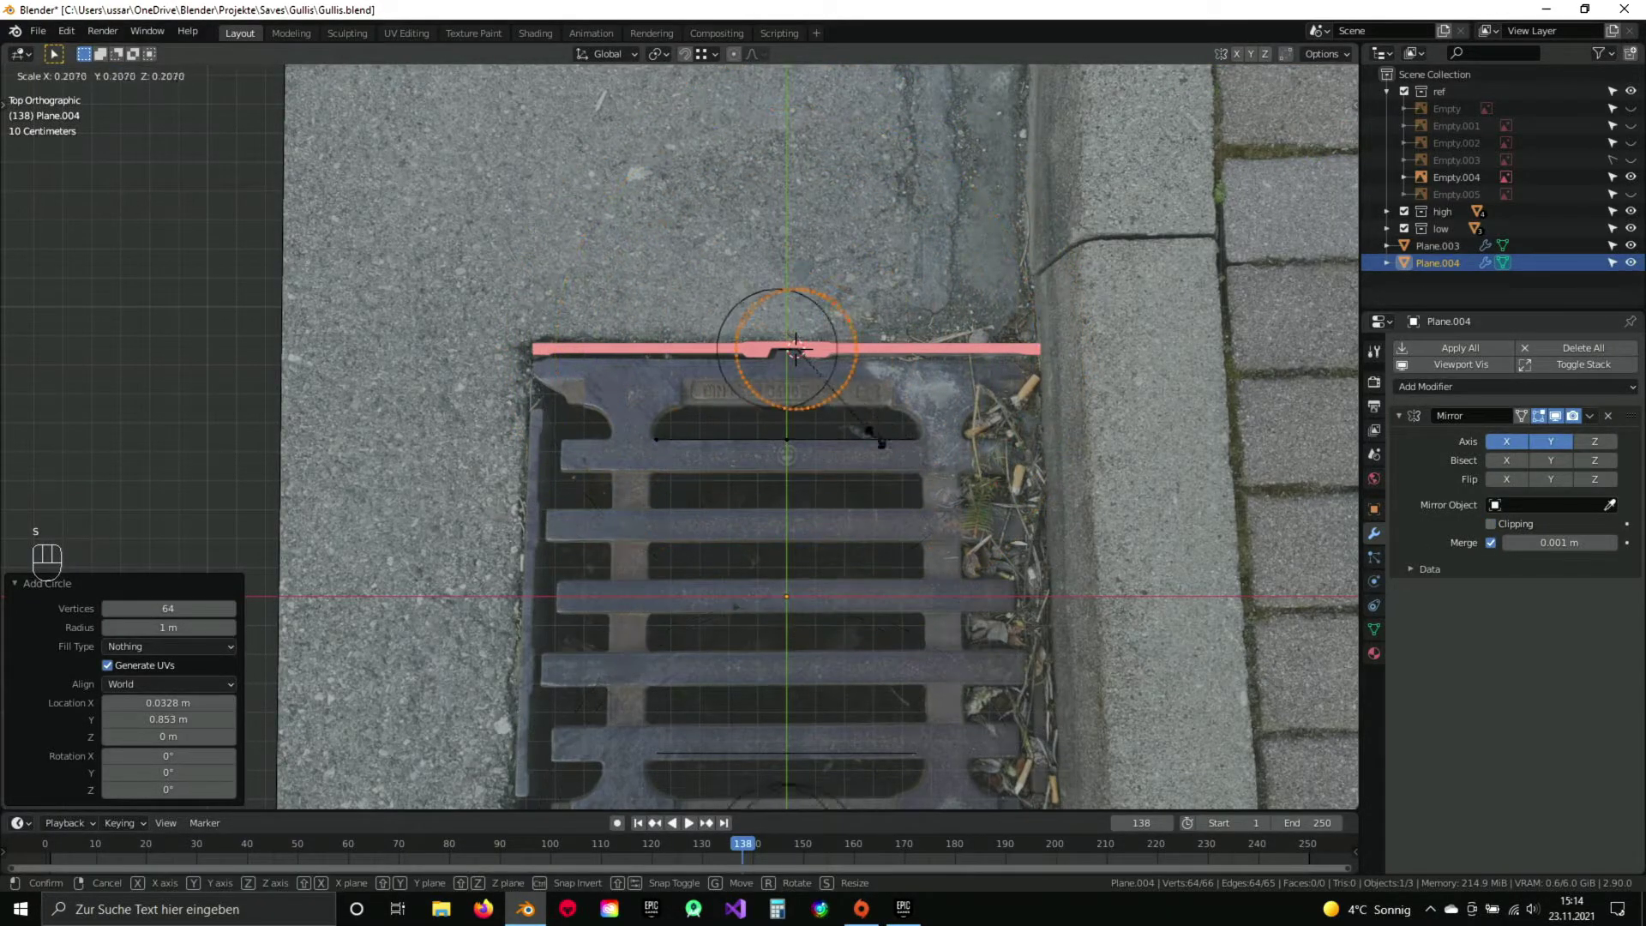
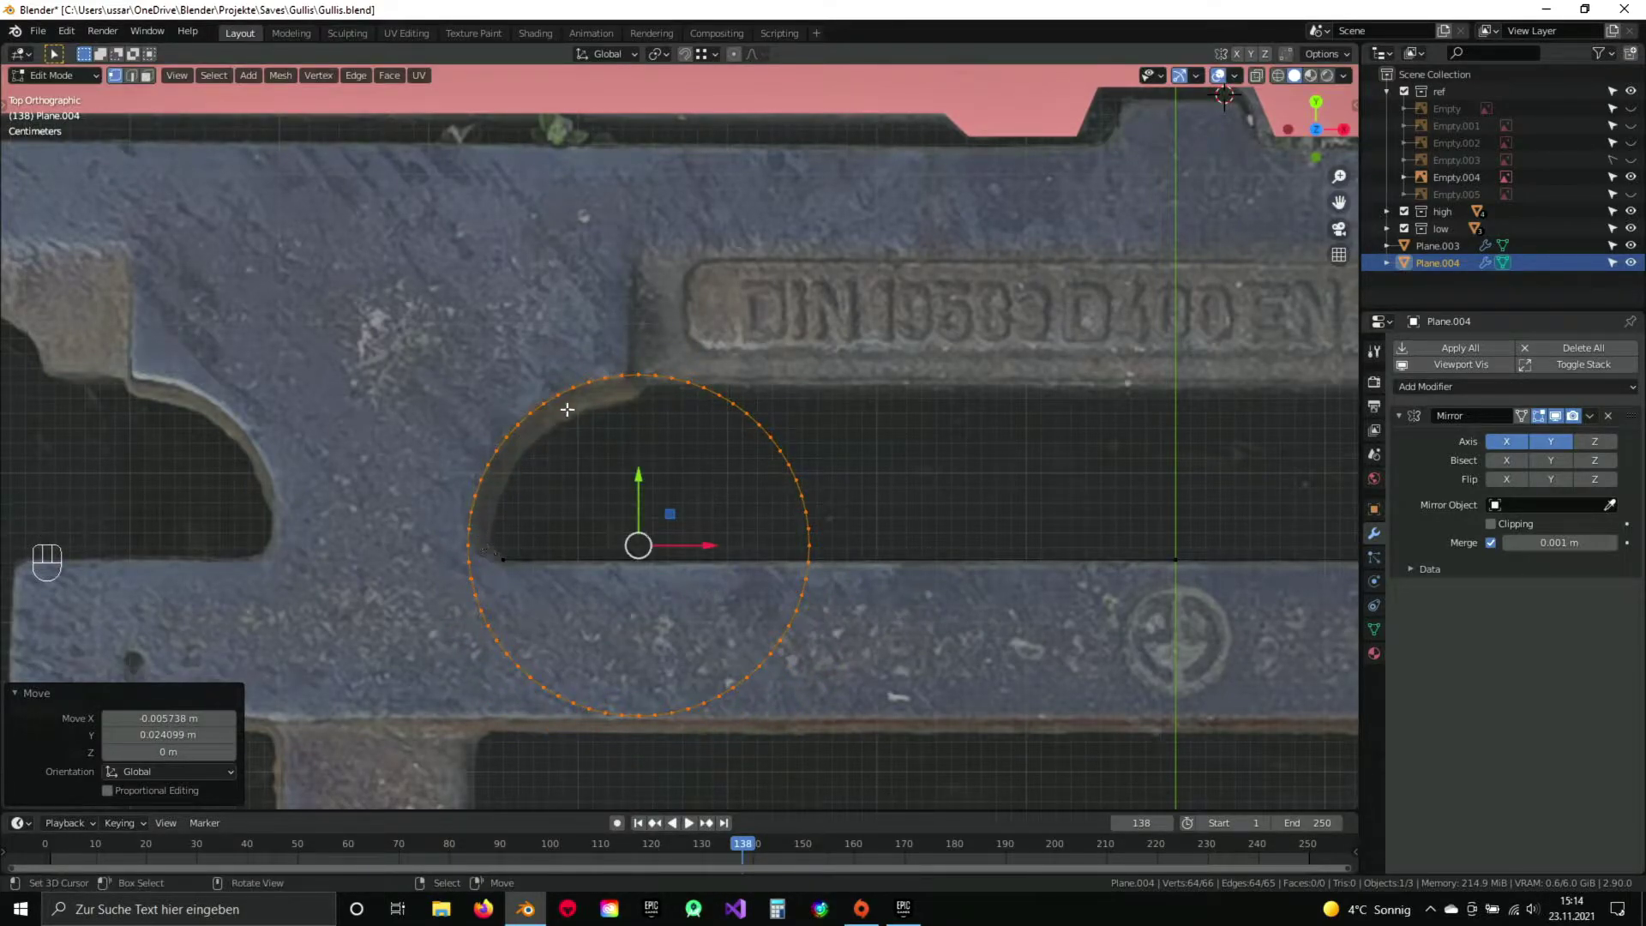
pyautogui.moveTo(550, 598); pyautogui.dragTo(579, 556)
# Resize the circle to the rounded corner and delete all but its upper-left arc.
pyautogui.press('a')
pyautogui.press('b')
pyautogui.press('b')
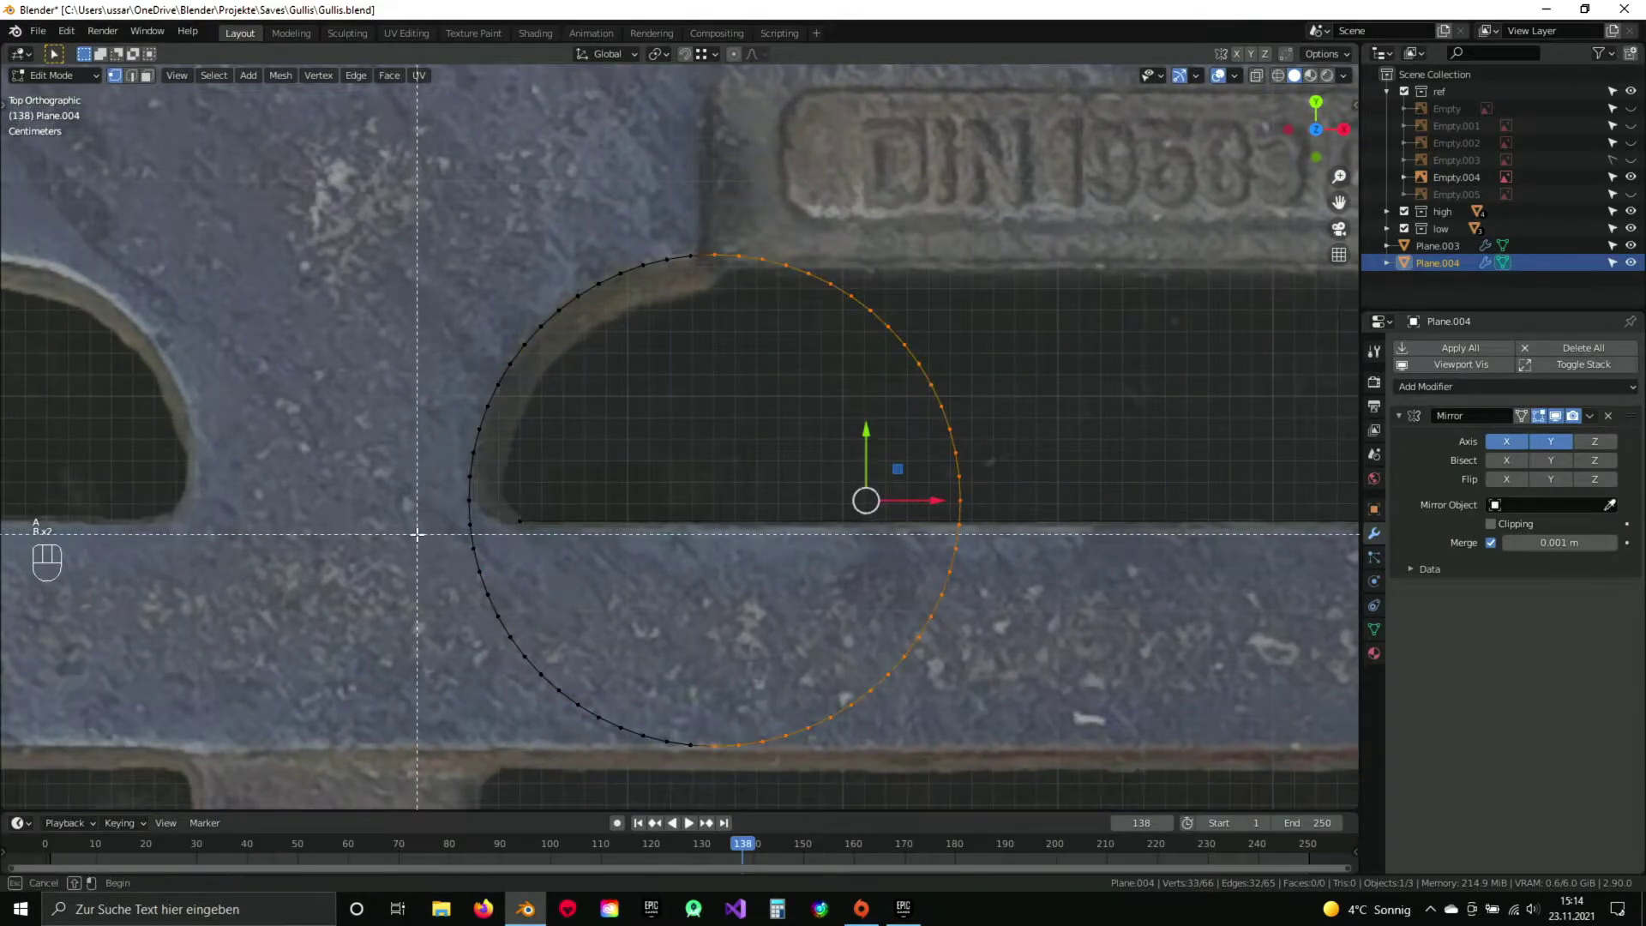
pyautogui.press('x')
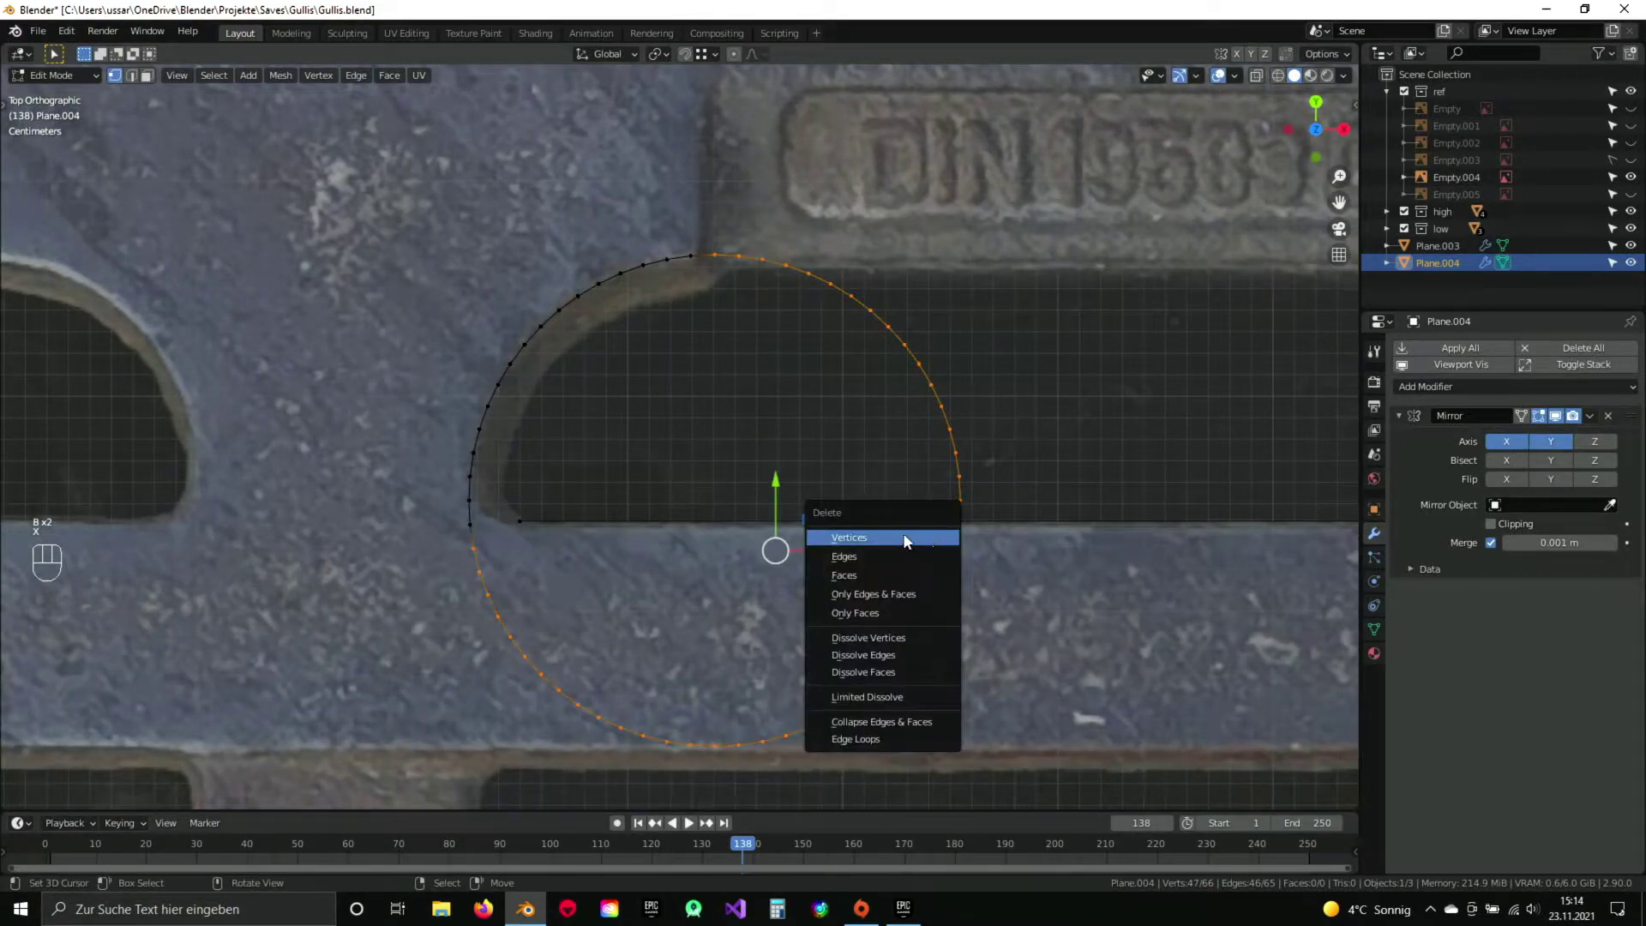
pyautogui.moveTo(702, 451); pyautogui.dragTo(728, 422)
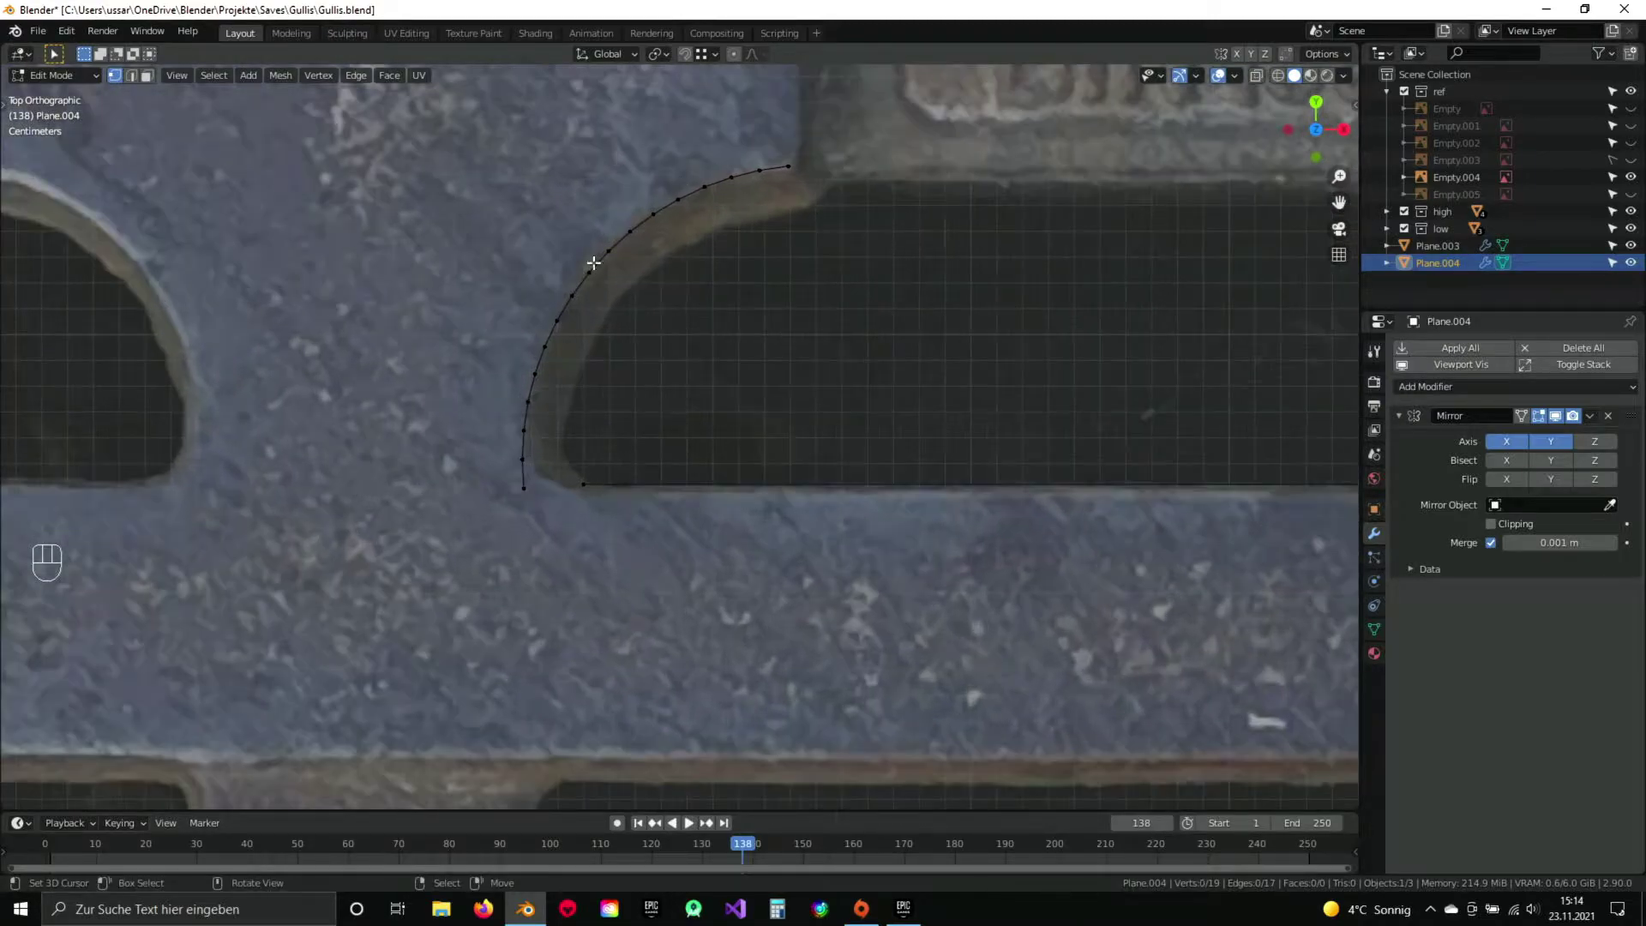
# Move the arc's lower end vertex vertically toward the straight edge.
pyautogui.moveTo(670, 423); pyautogui.dragTo(690, 414)
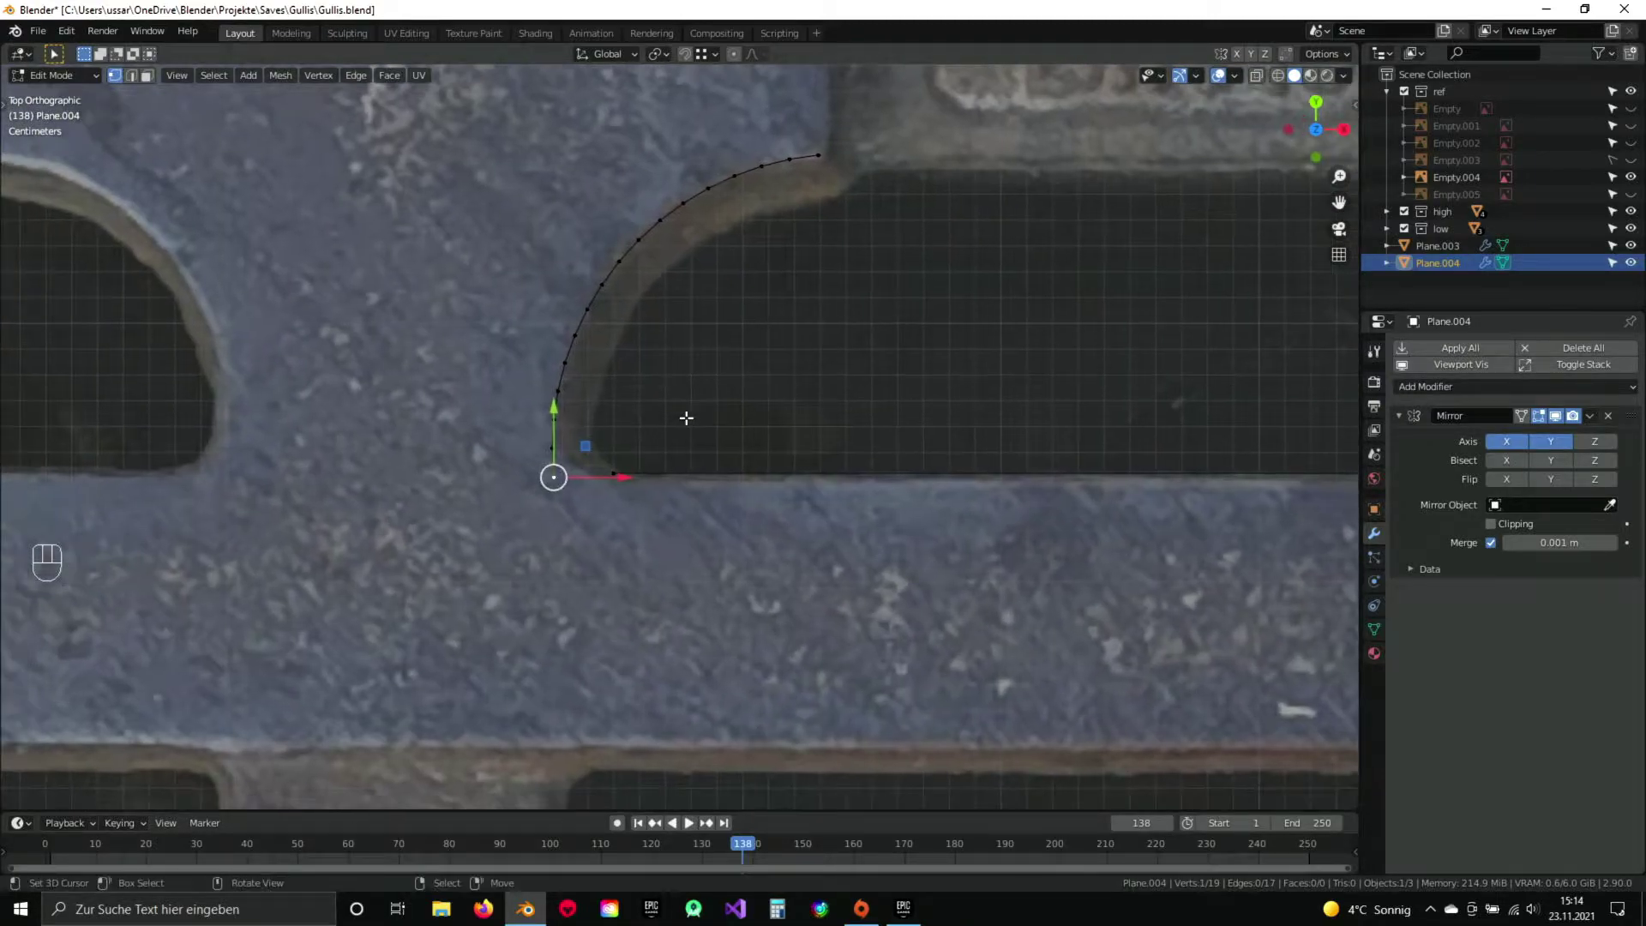
pyautogui.press('g')
pyautogui.press('y')
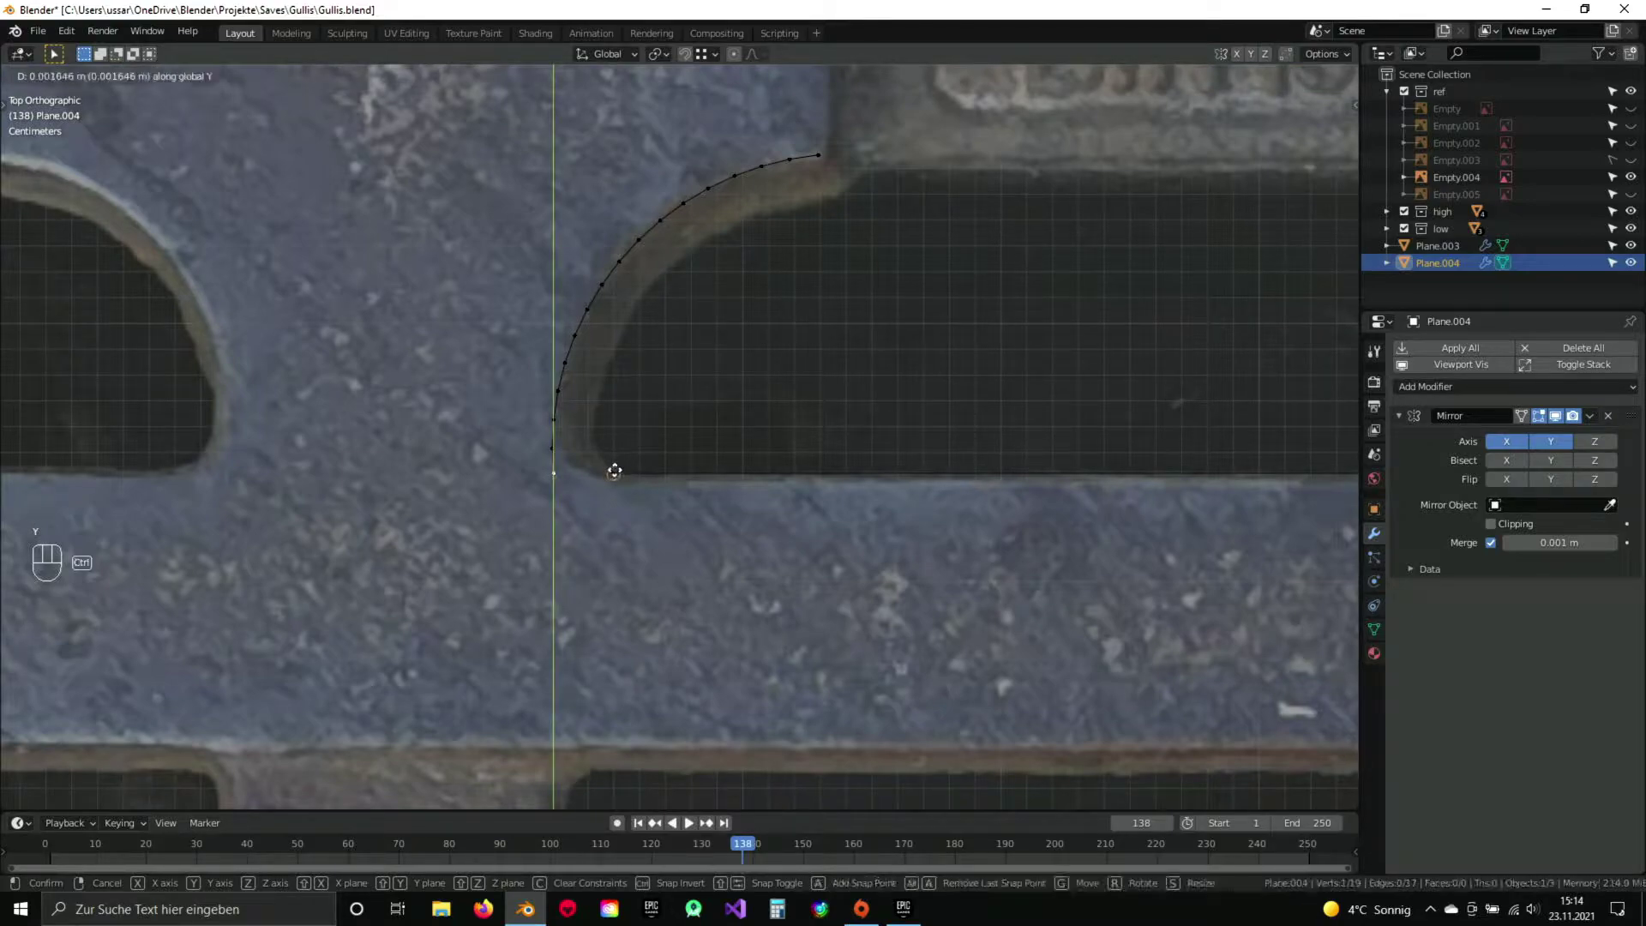
pyautogui.click(616, 469)
pyautogui.moveTo(712, 58); pyautogui.dragTo(702, 65)
pyautogui.moveTo(576, 385); pyautogui.dragTo(585, 417)
# Slide the end vertex onto the edge corner and merge the overlapping vertices by distance.
pyautogui.press('a')
pyautogui.middleClick(627, 402)
pyautogui.moveTo(646, 461); pyautogui.dragTo(679, 379)
pyautogui.press('g')
pyautogui.click(564, 381)
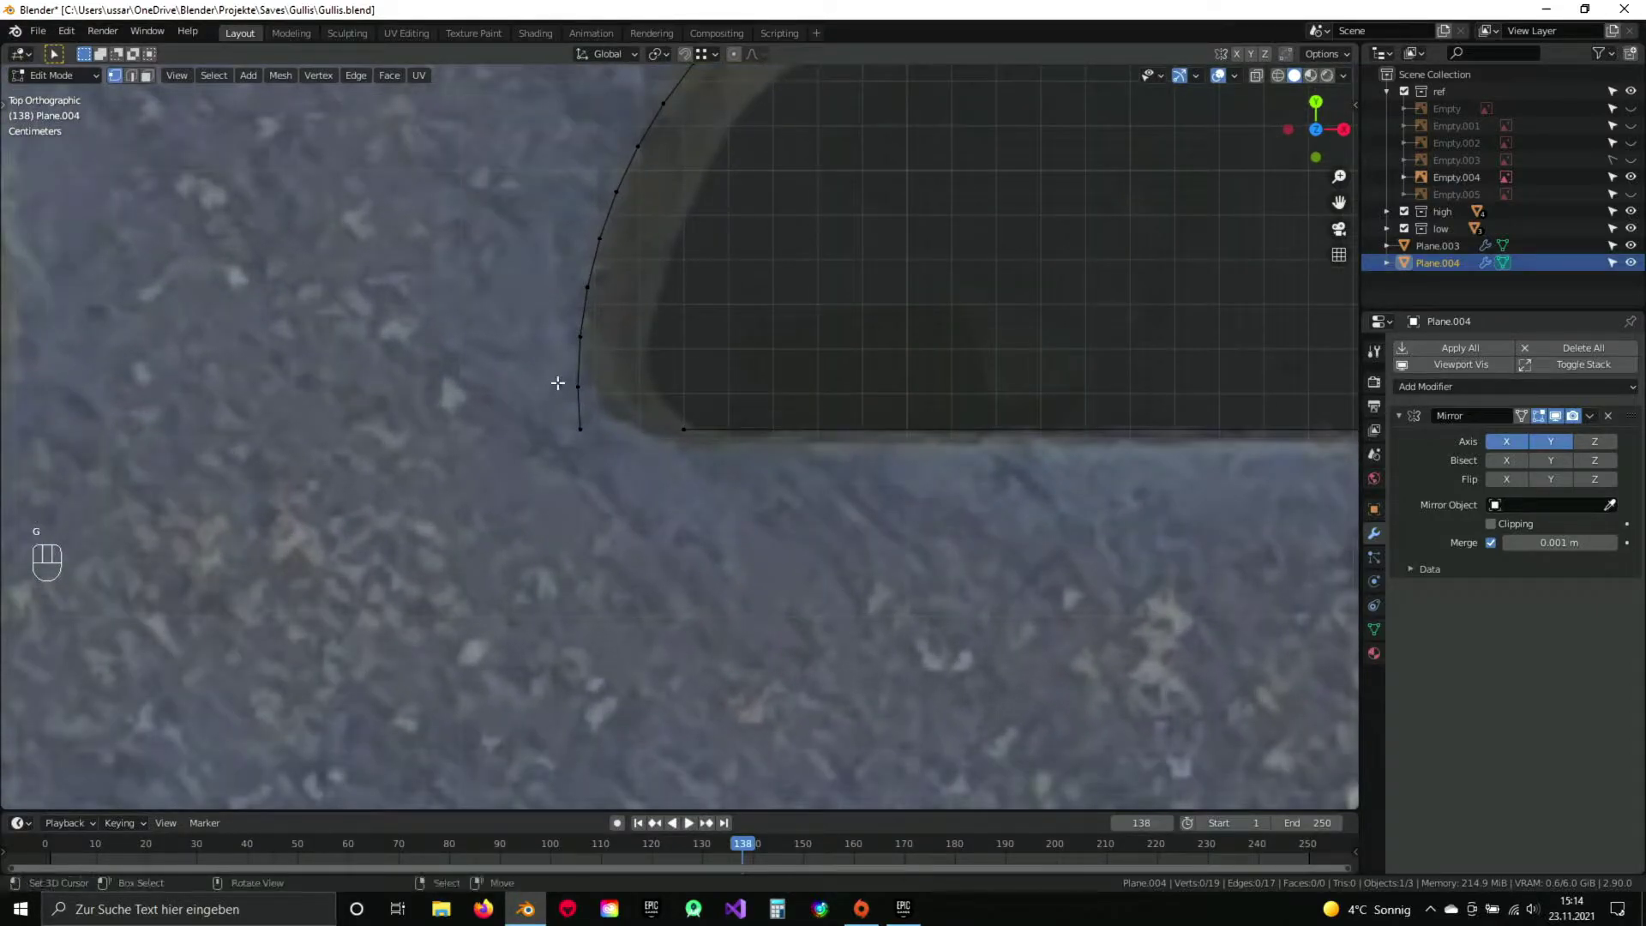
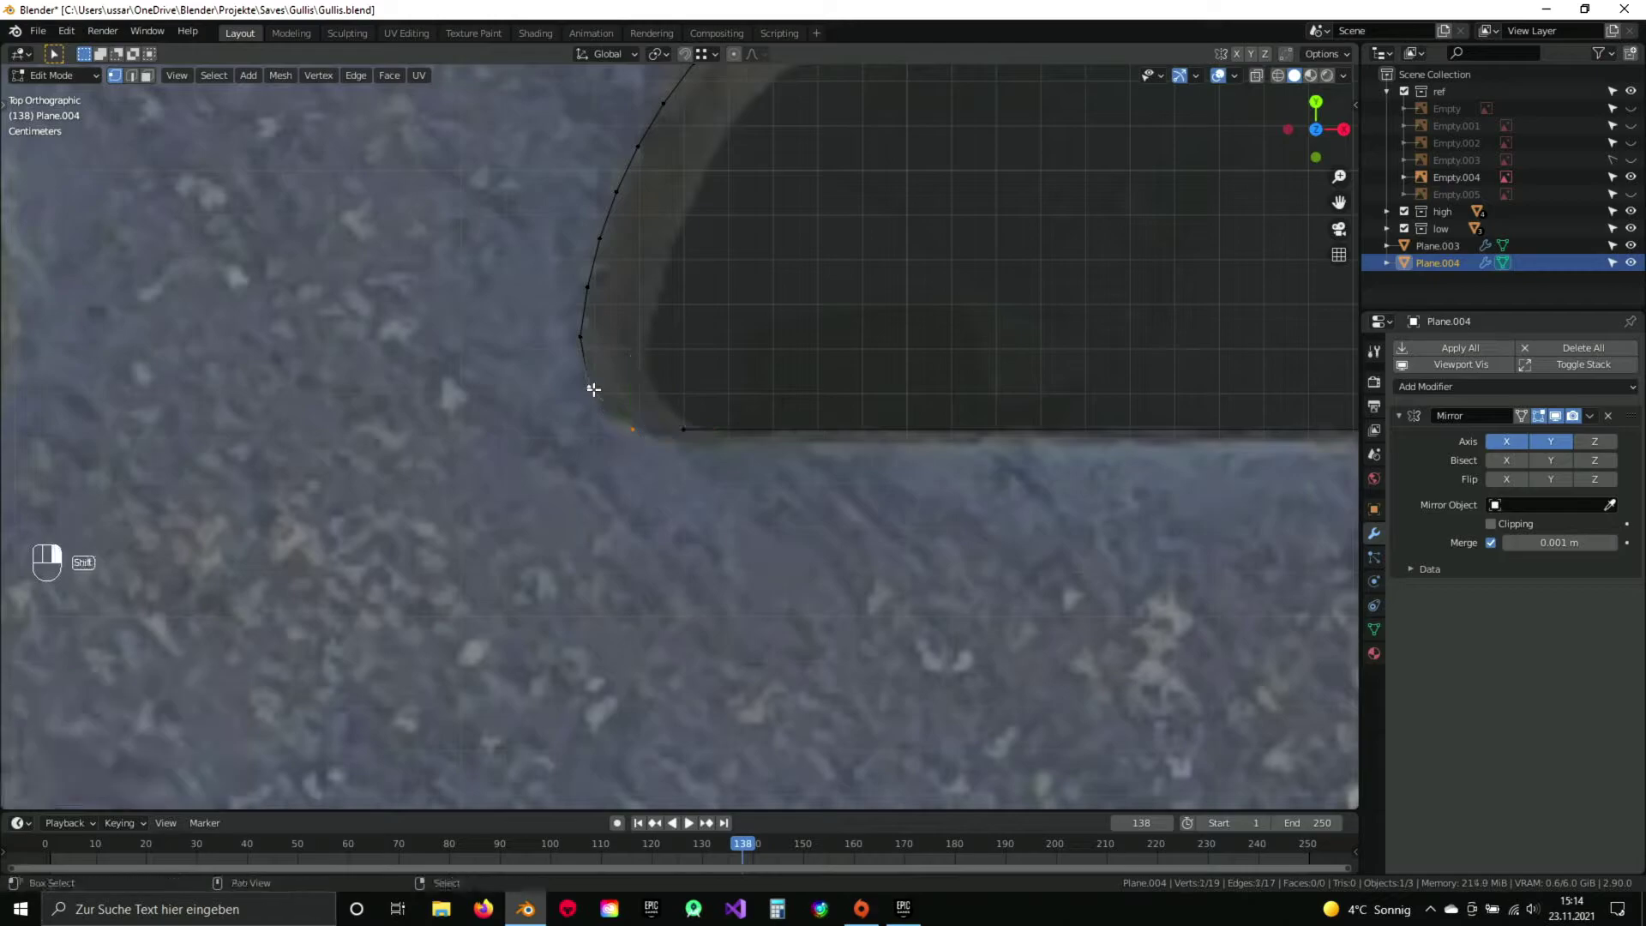
pyautogui.press('q')
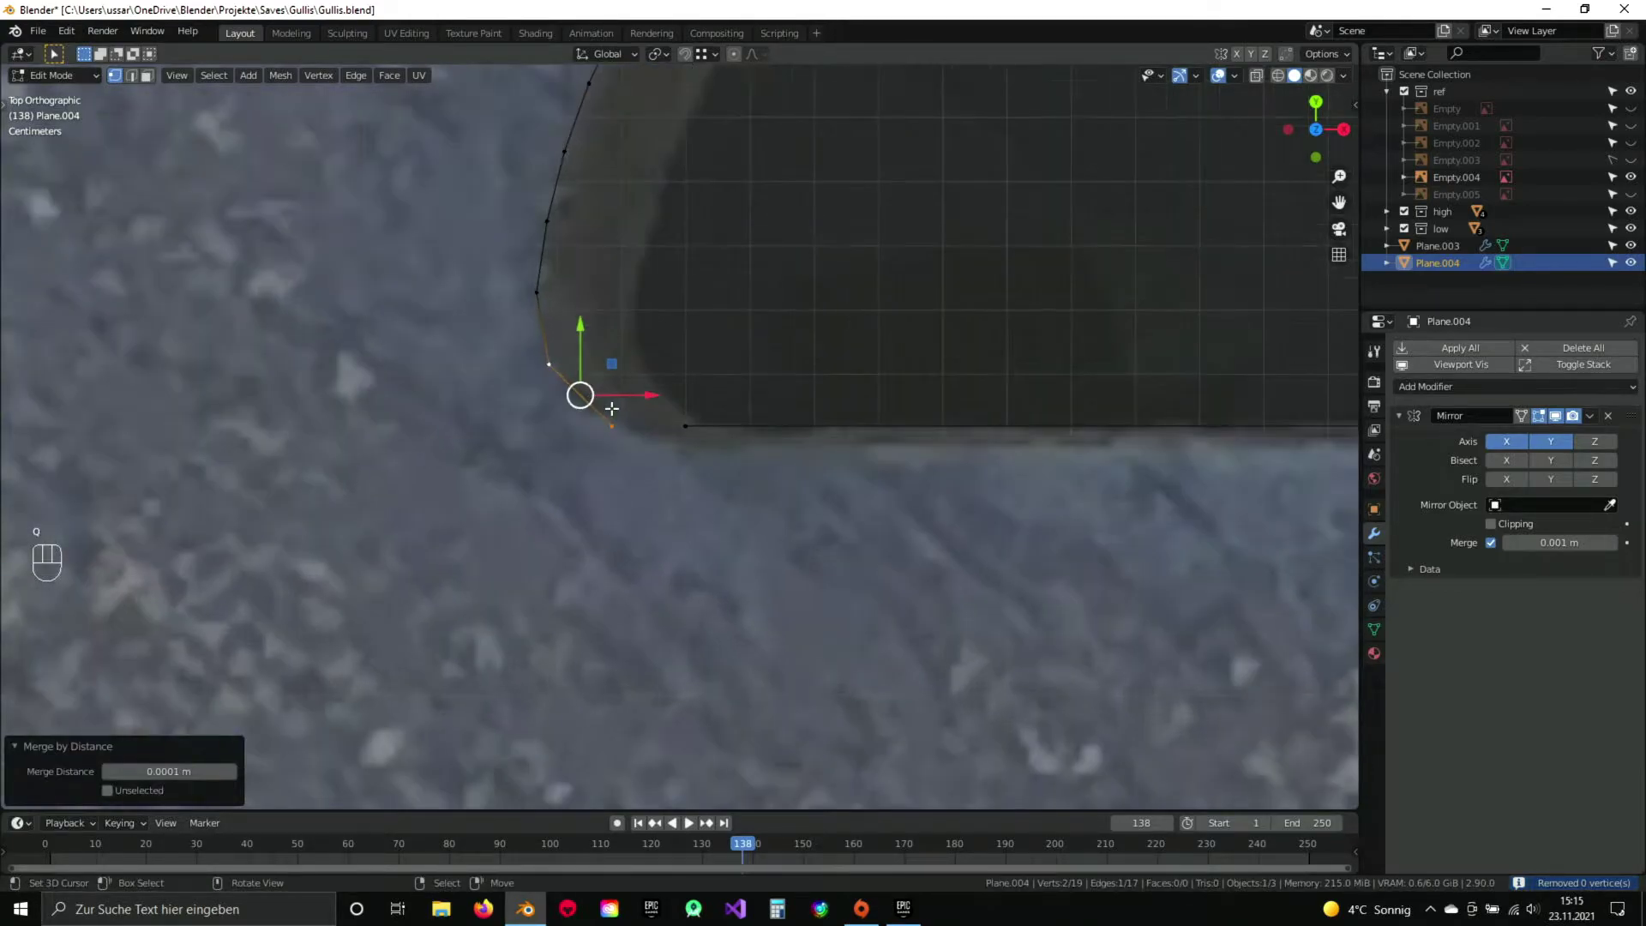
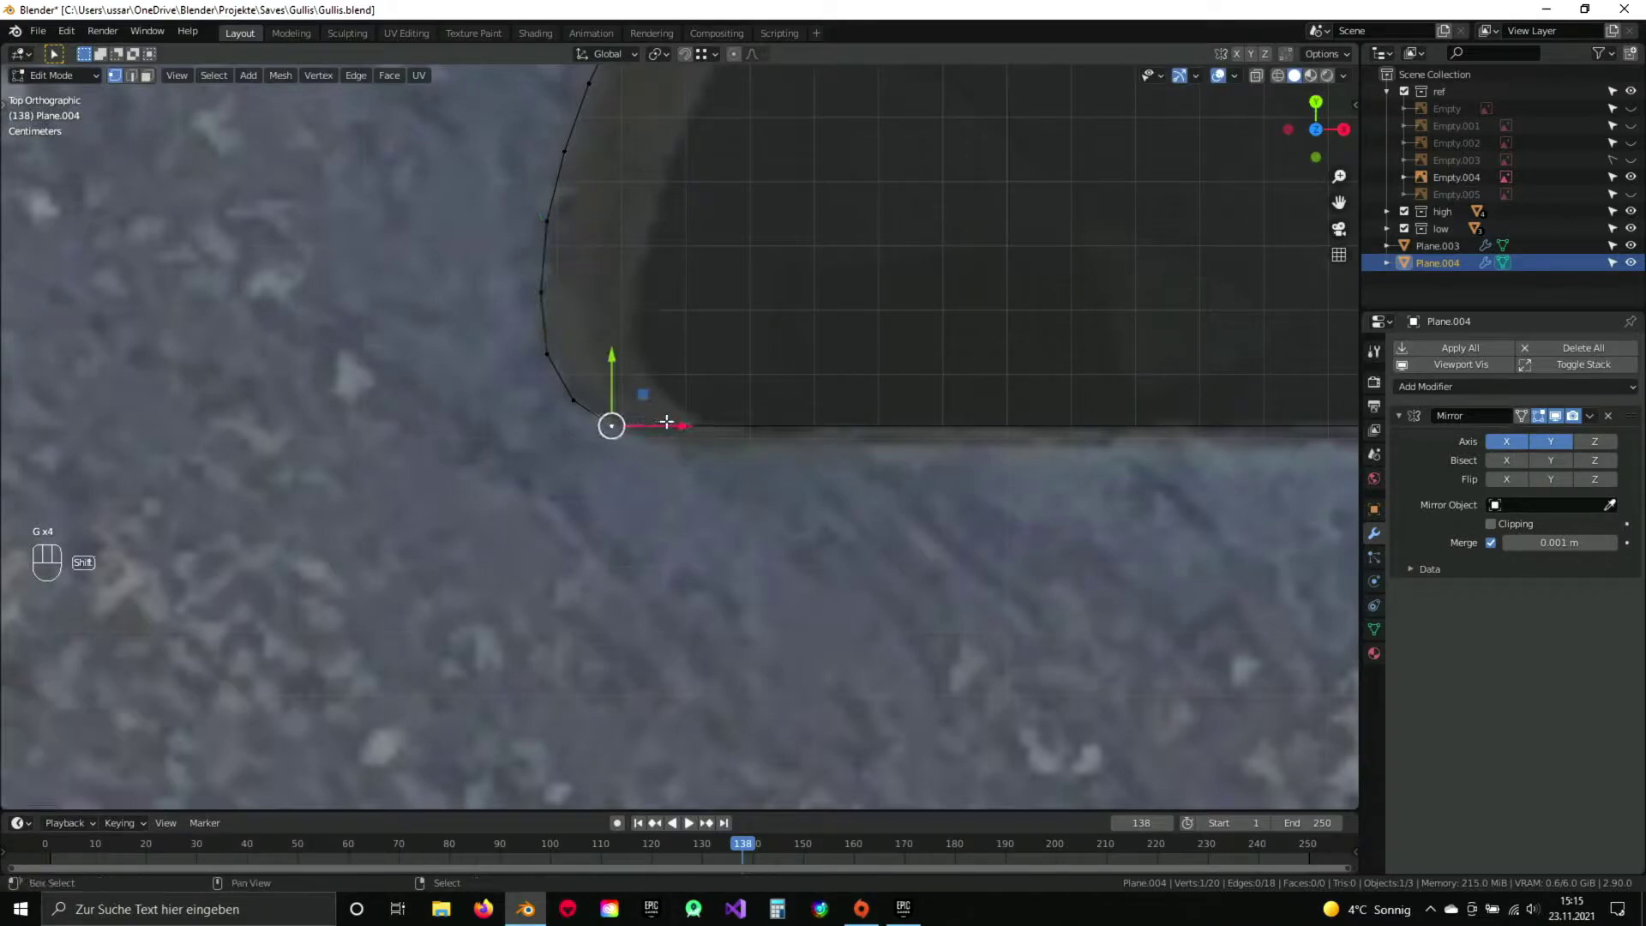
# Move the arc's end vertex vertically toward the DIN label's lower-left corner.
pyautogui.press('f')
pyautogui.press('a')
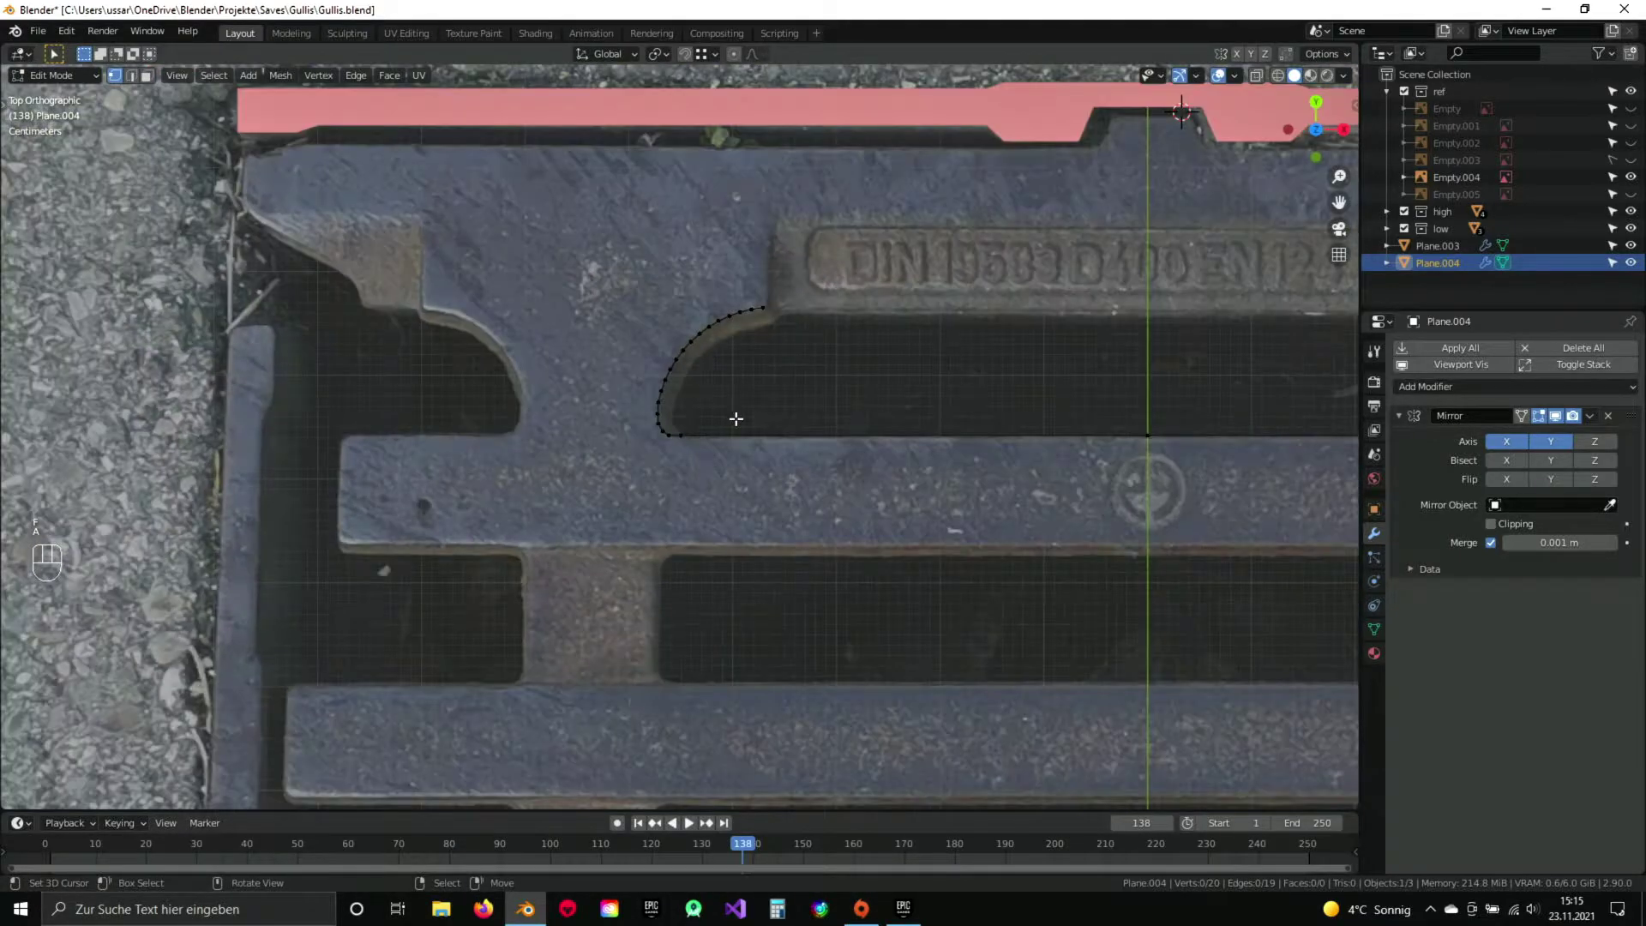
pyautogui.moveTo(845, 297); pyautogui.dragTo(826, 316)
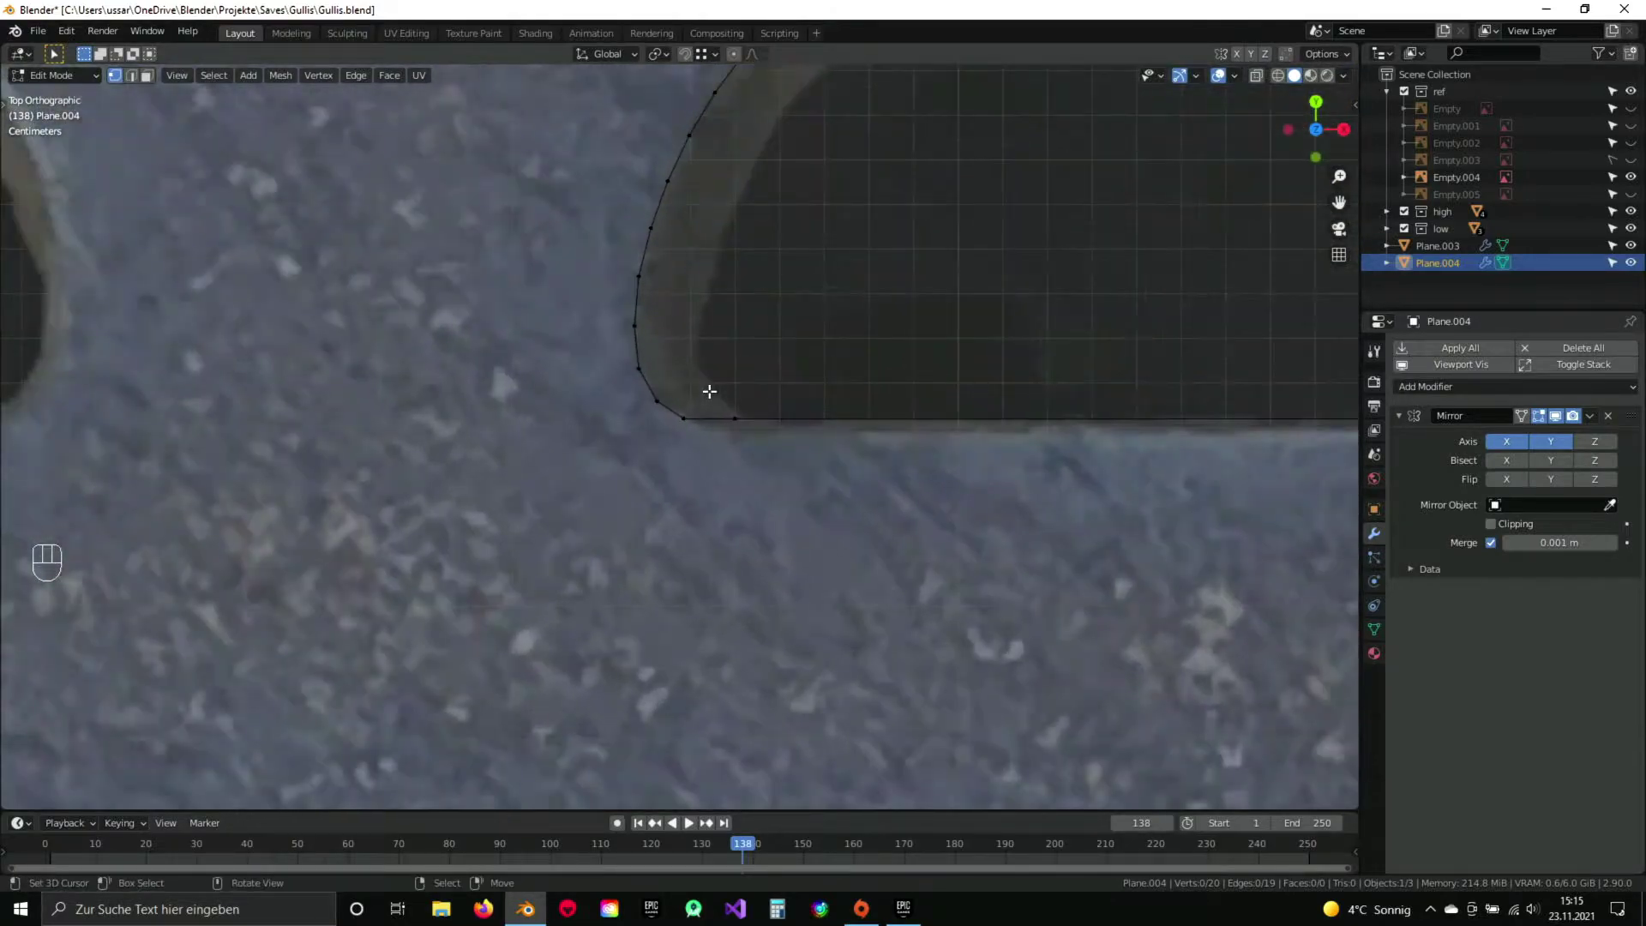
pyautogui.moveTo(760, 353); pyautogui.dragTo(720, 425)
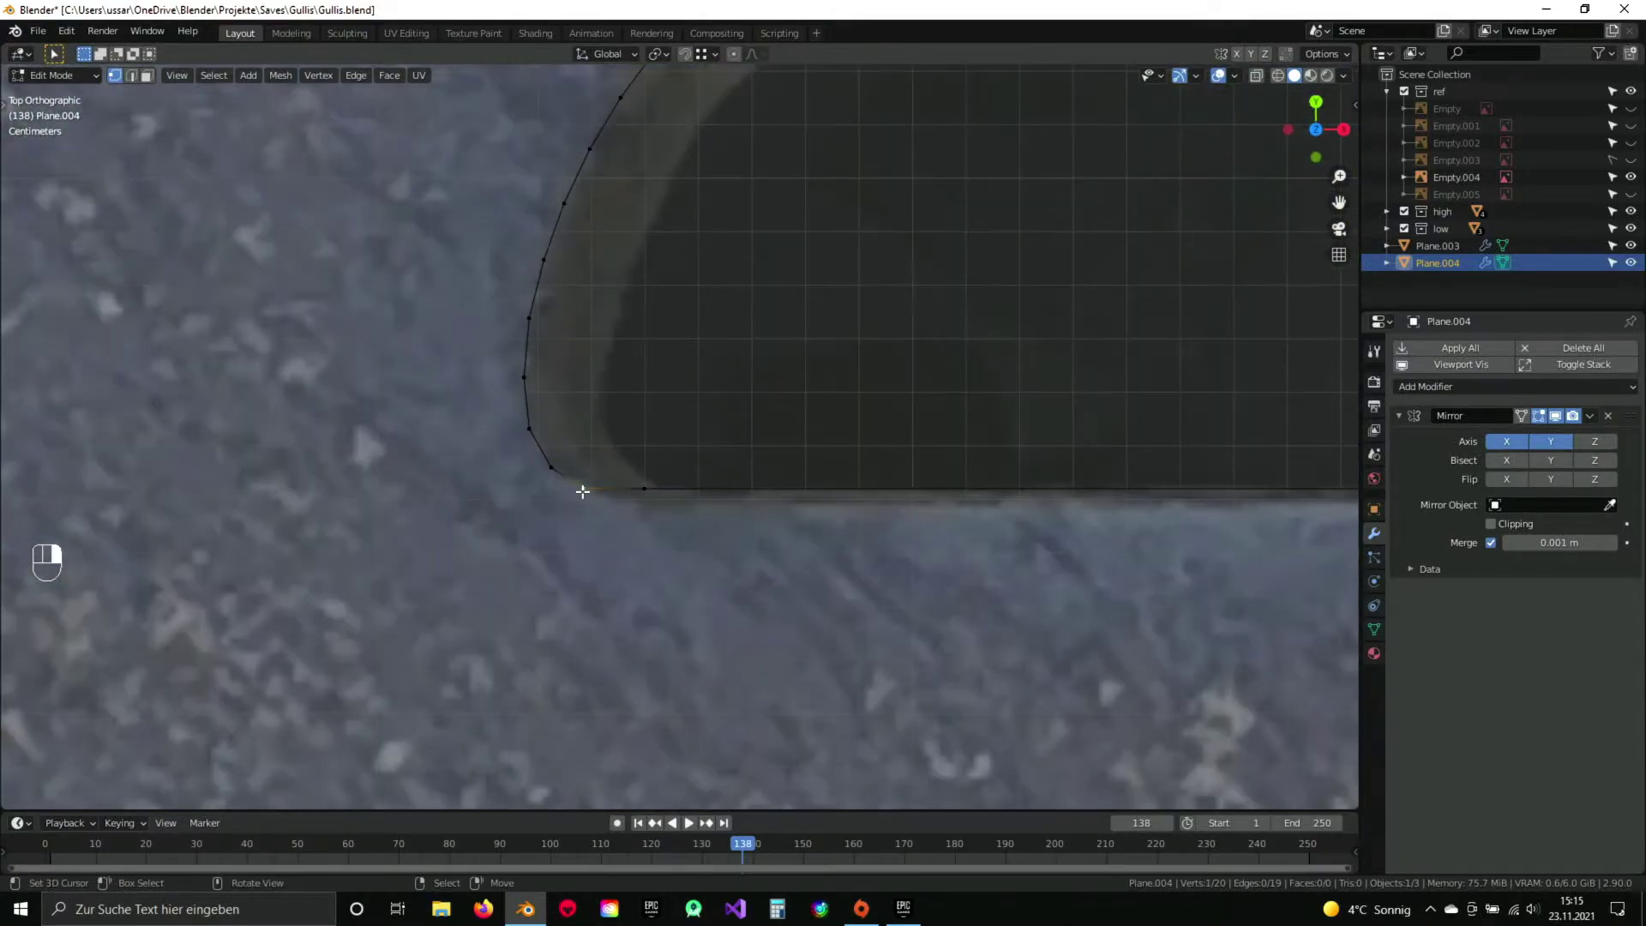
pyautogui.press('g')
pyautogui.press('y')
pyautogui.click(639, 491)
pyautogui.moveTo(758, 342); pyautogui.dragTo(650, 463)
pyautogui.press('a')
# Place the vertex at the label corner and extrude a new edge straight up along the label's side.
pyautogui.middleClick(746, 391)
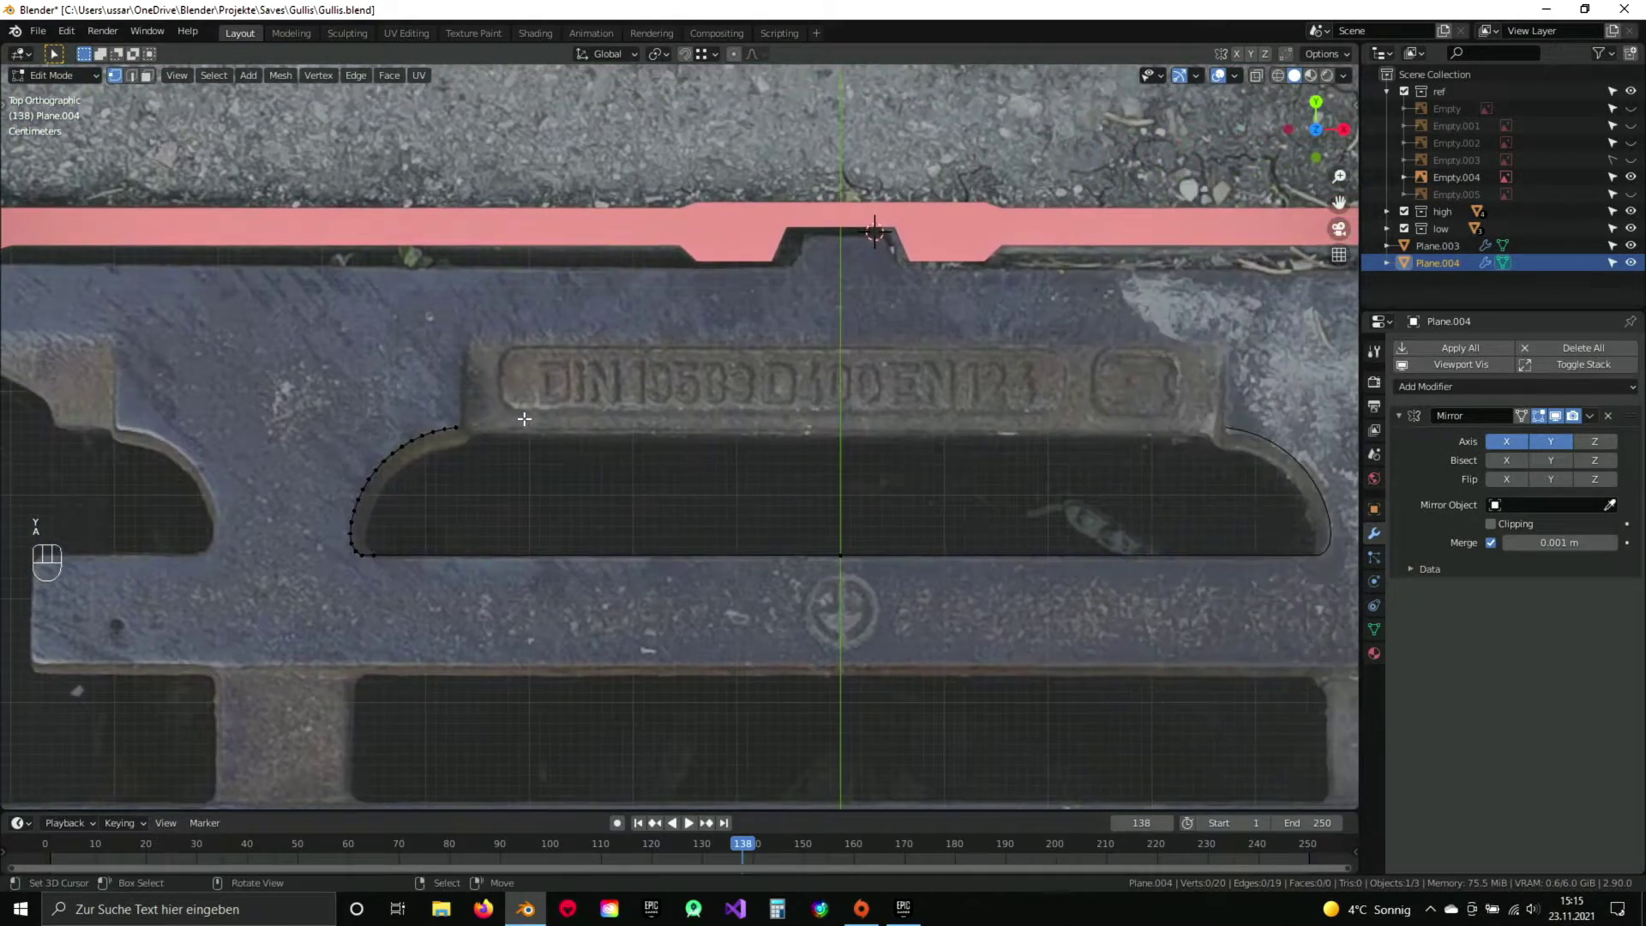
pyautogui.moveTo(525, 419); pyautogui.dragTo(608, 403)
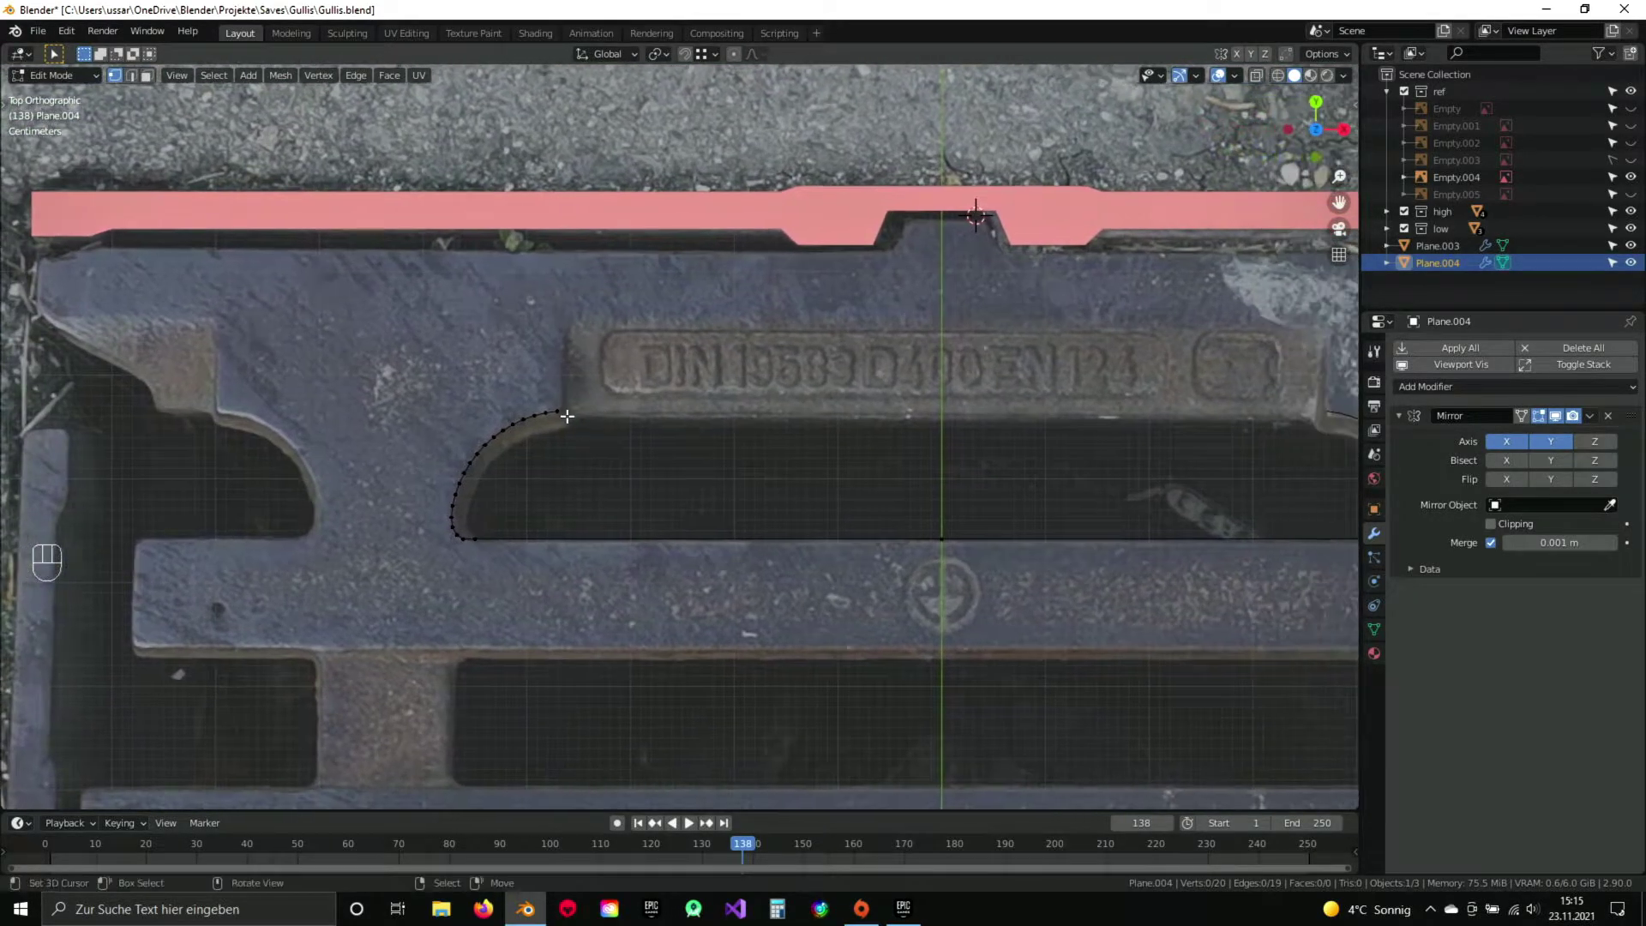
pyautogui.middleClick(512, 494)
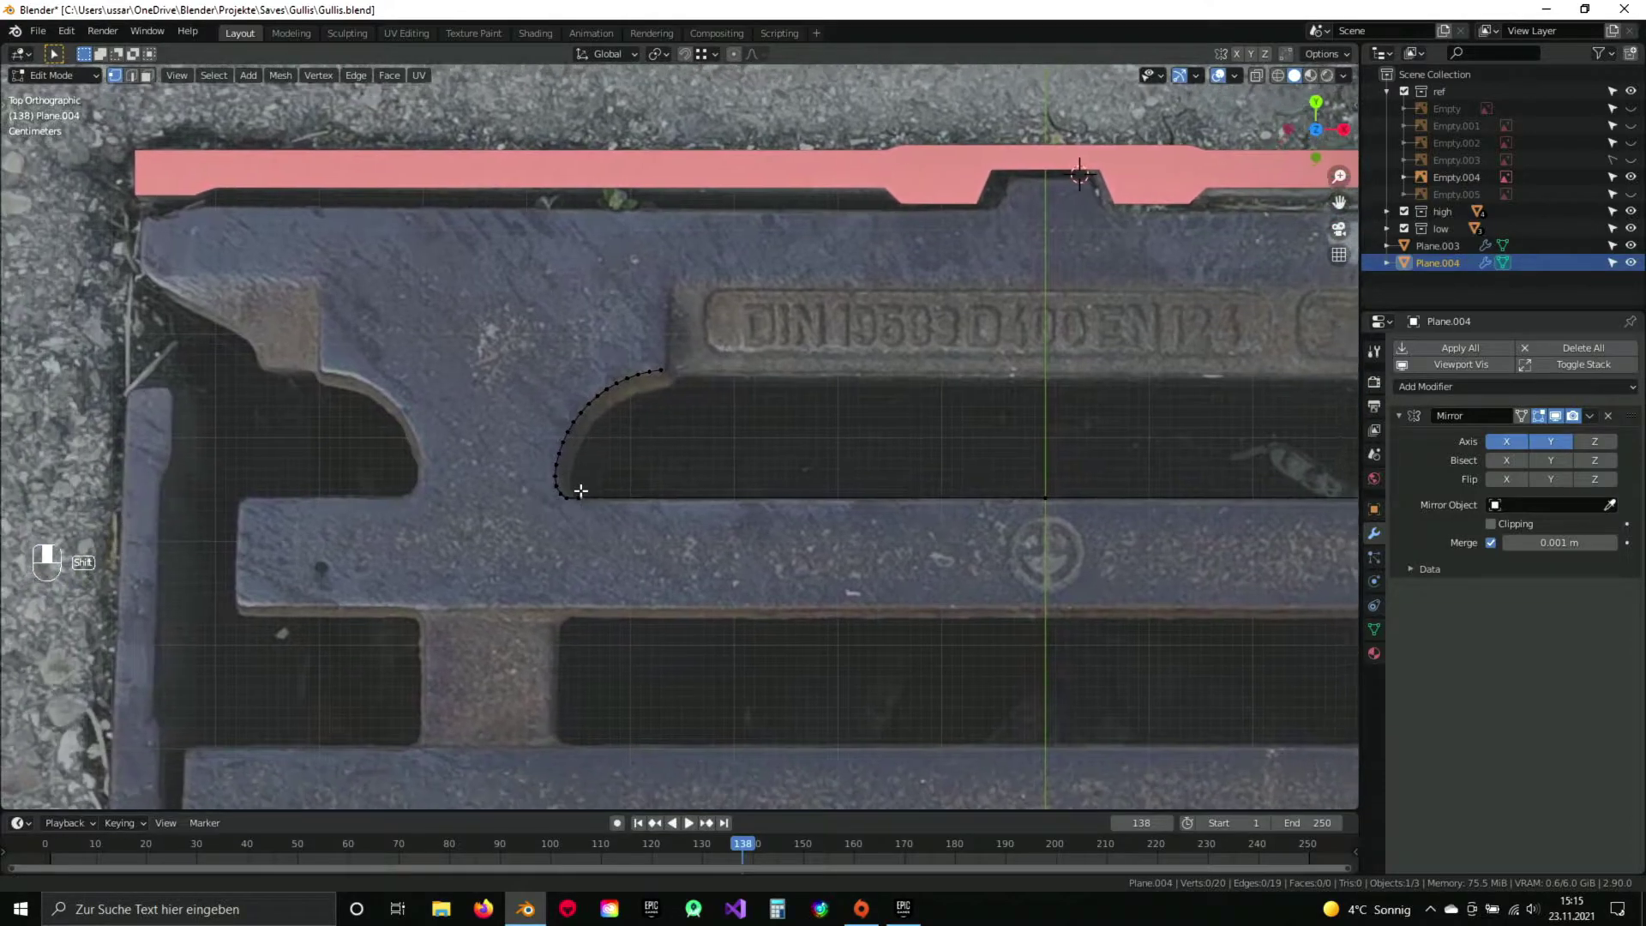
pyautogui.press('g')
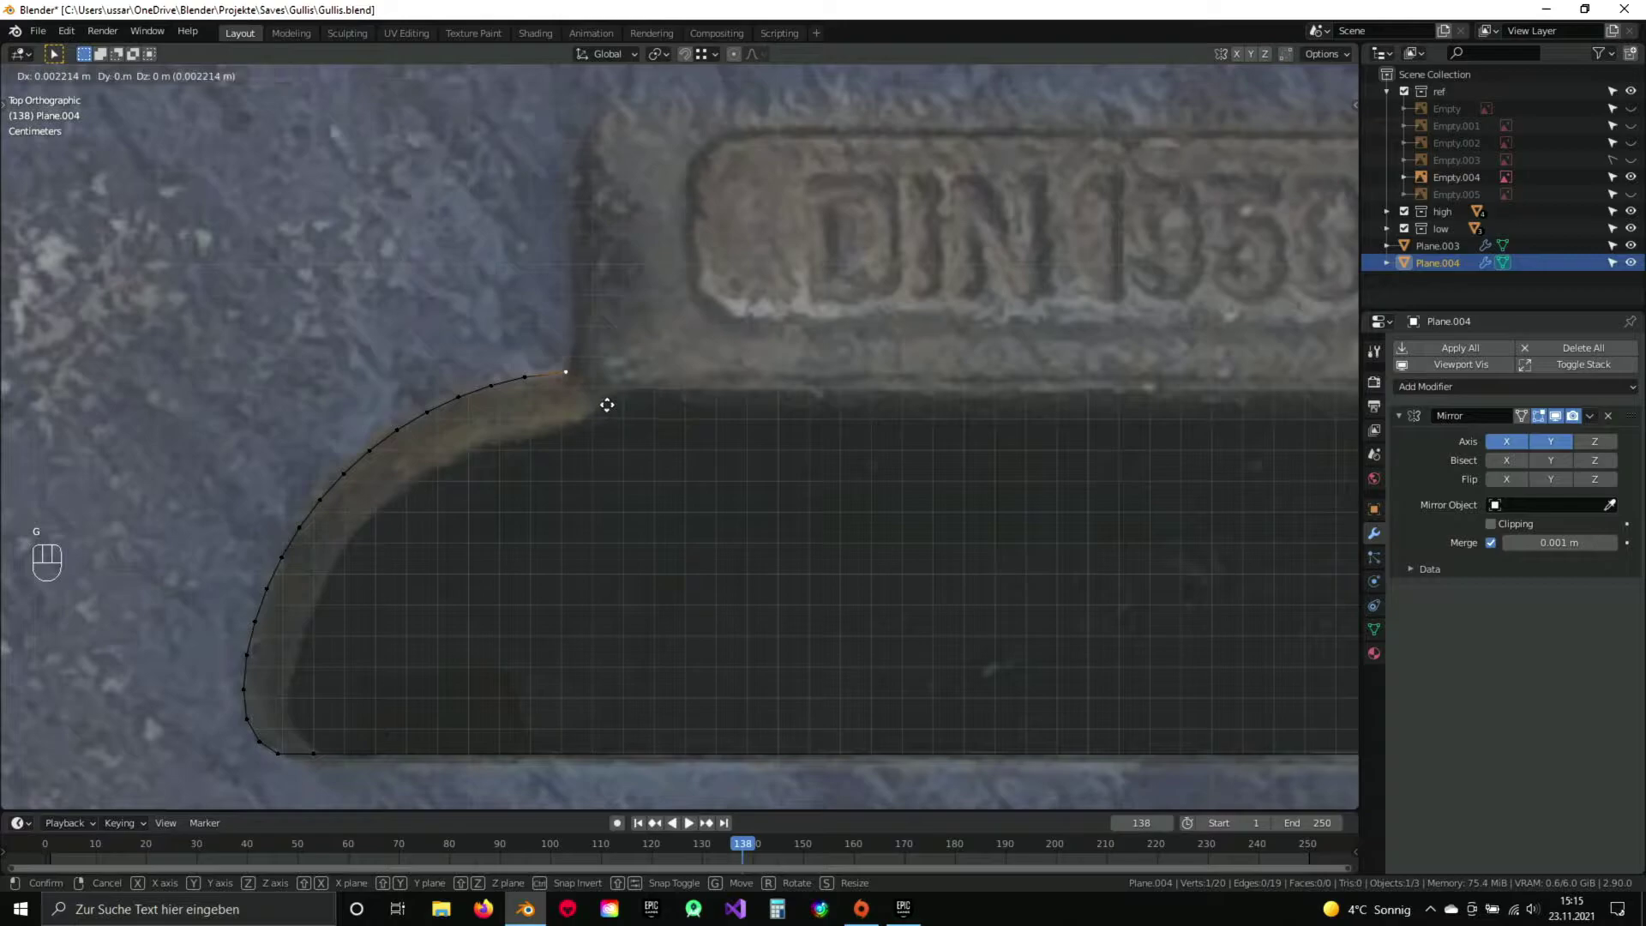
pyautogui.click(617, 399)
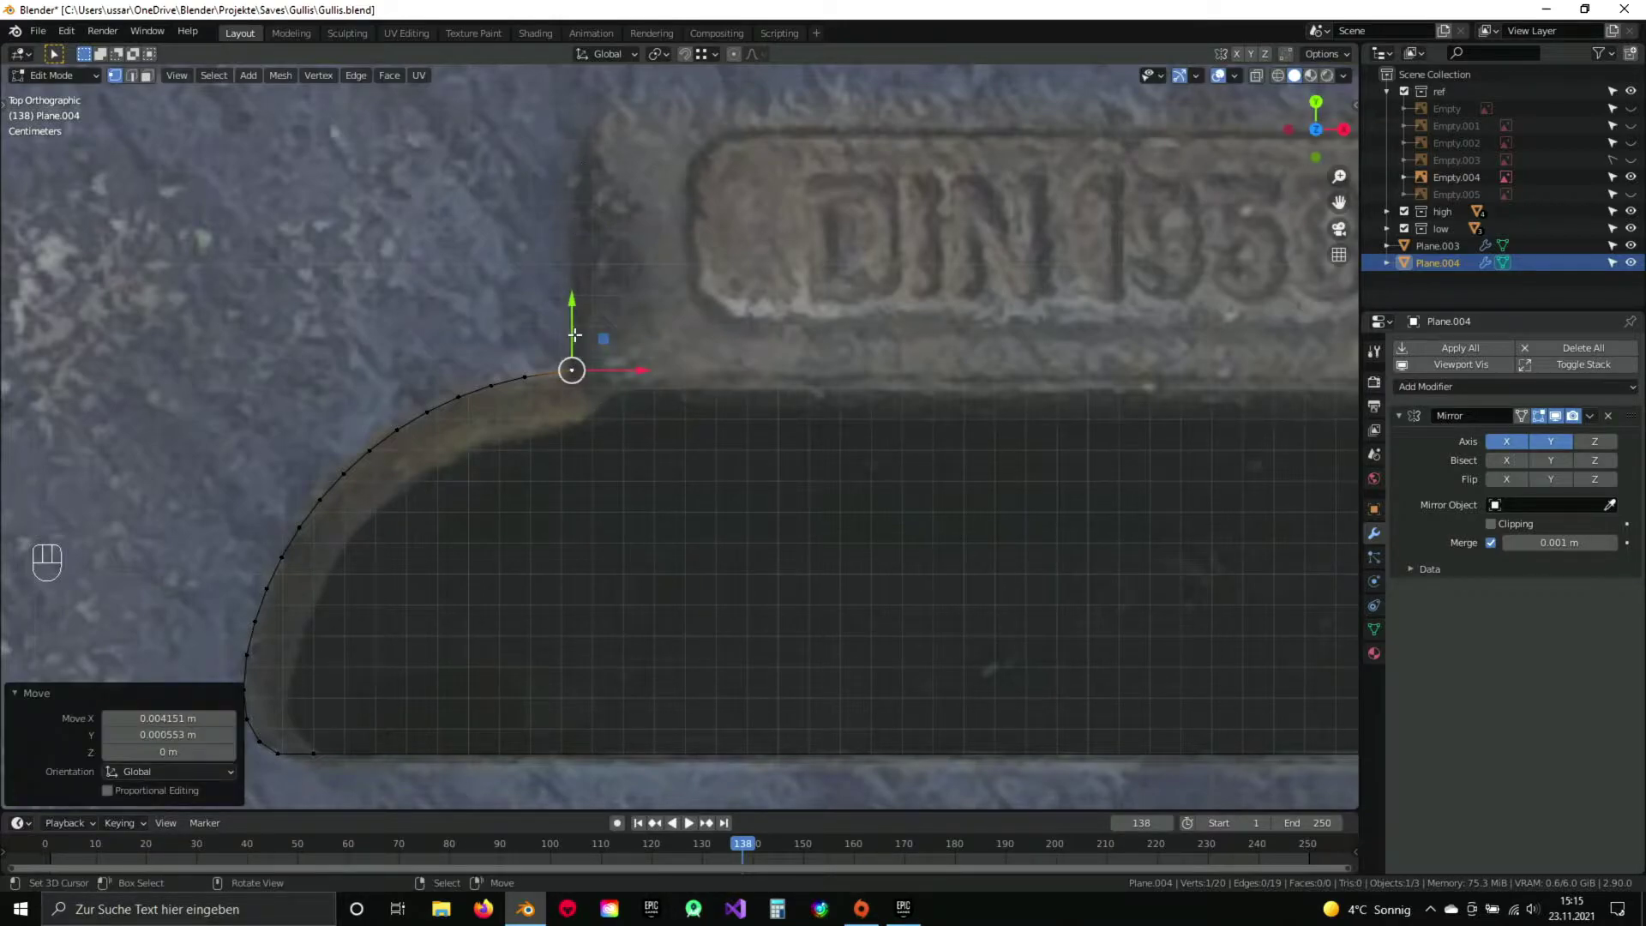
pyautogui.middleClick(599, 237)
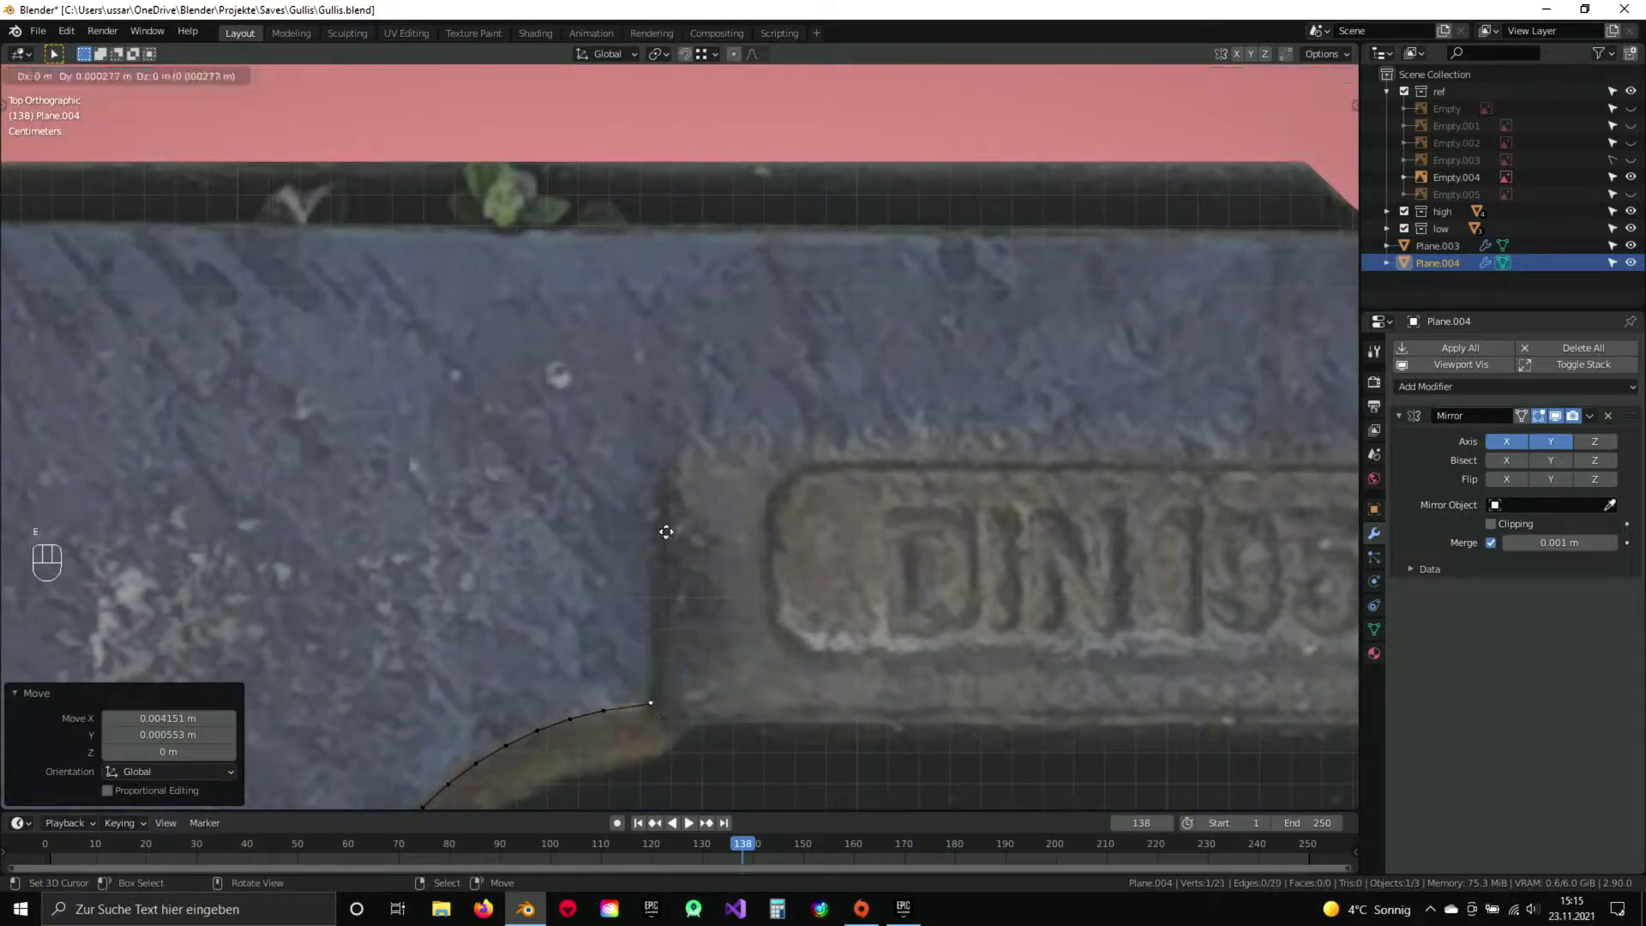
pyautogui.press('y')
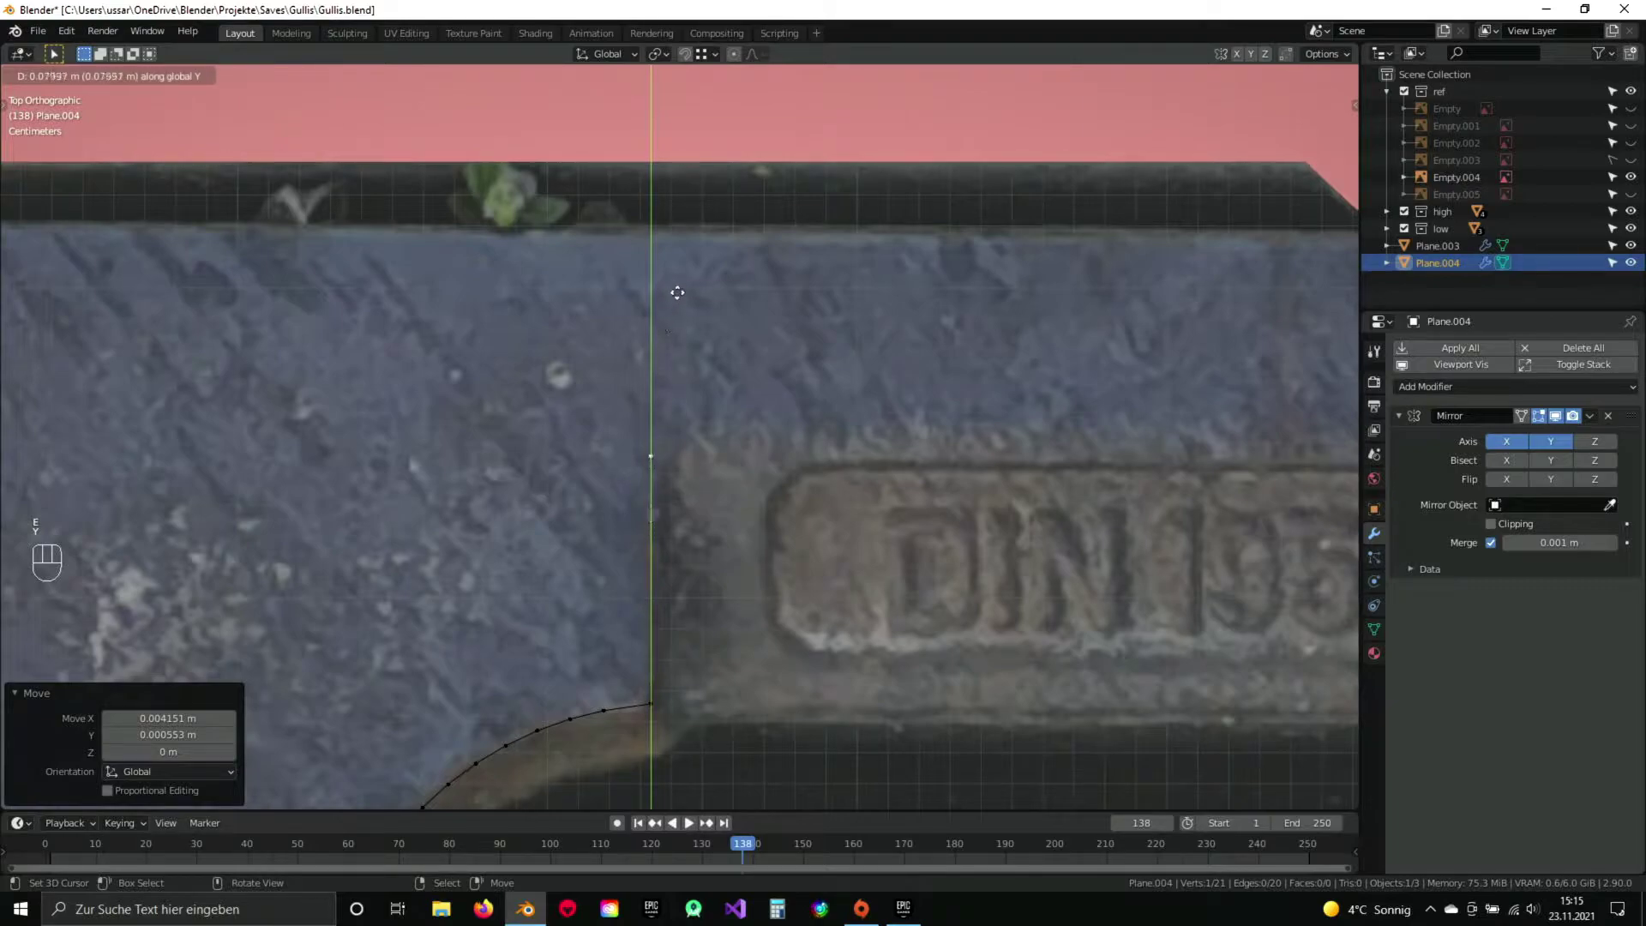
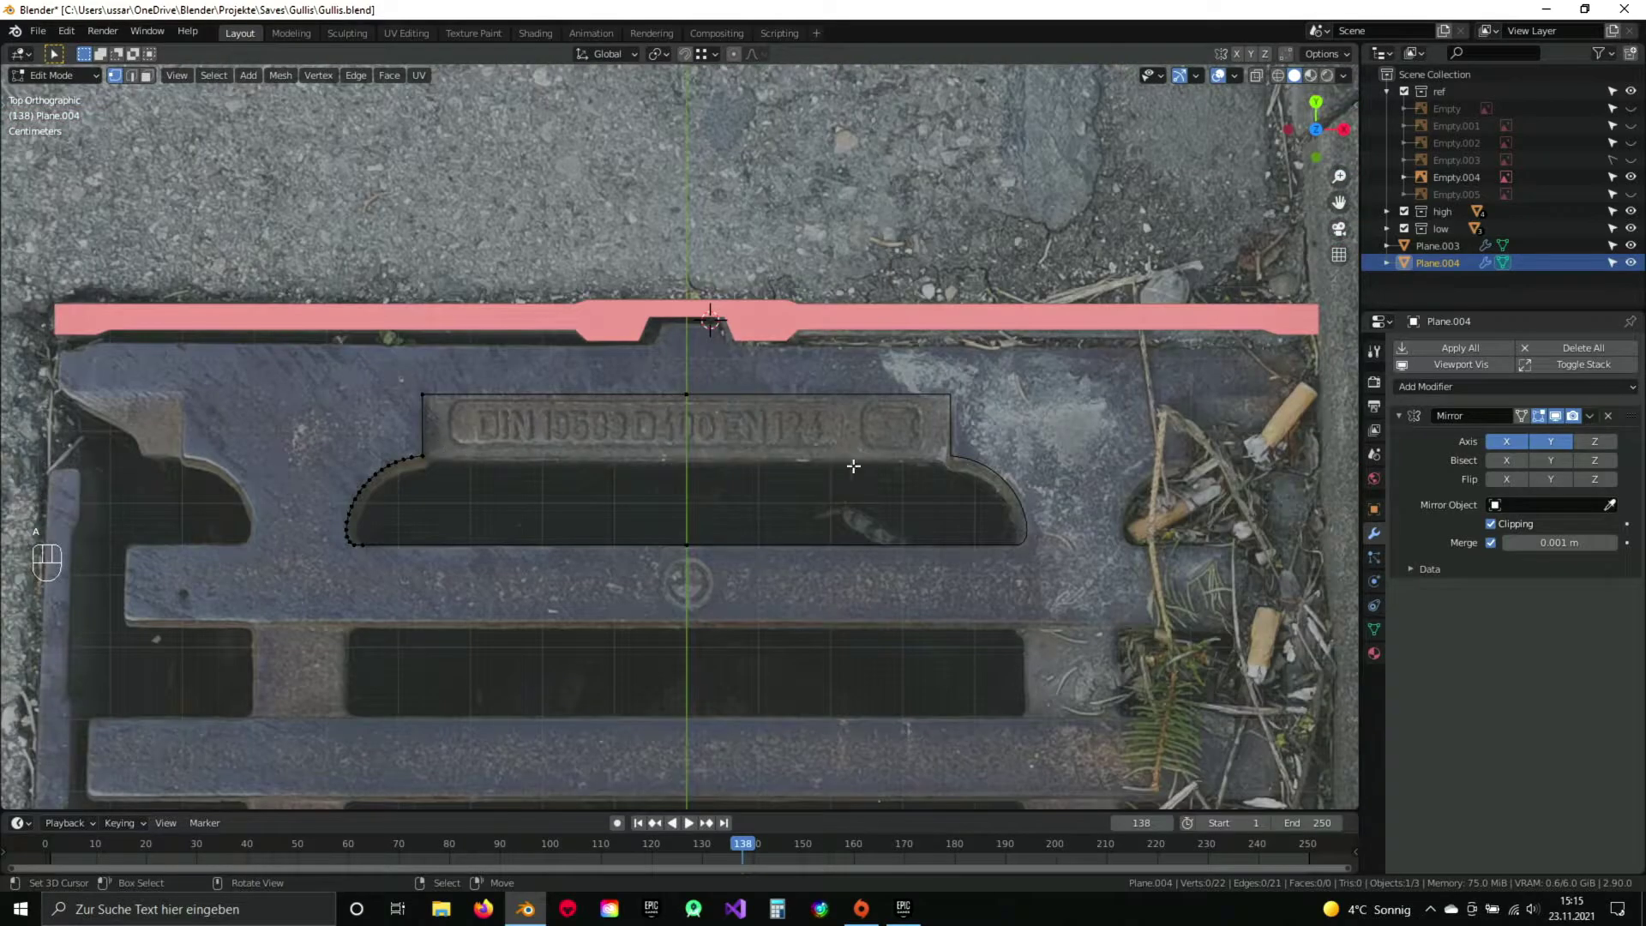
# Duplicate and mirror the curved slot edge to the opposite corner, then extrude along the crossbar's top edge.
pyautogui.moveTo(612, 477); pyautogui.dragTo(816, 447)
pyautogui.moveTo(603, 485); pyautogui.dragTo(721, 442)
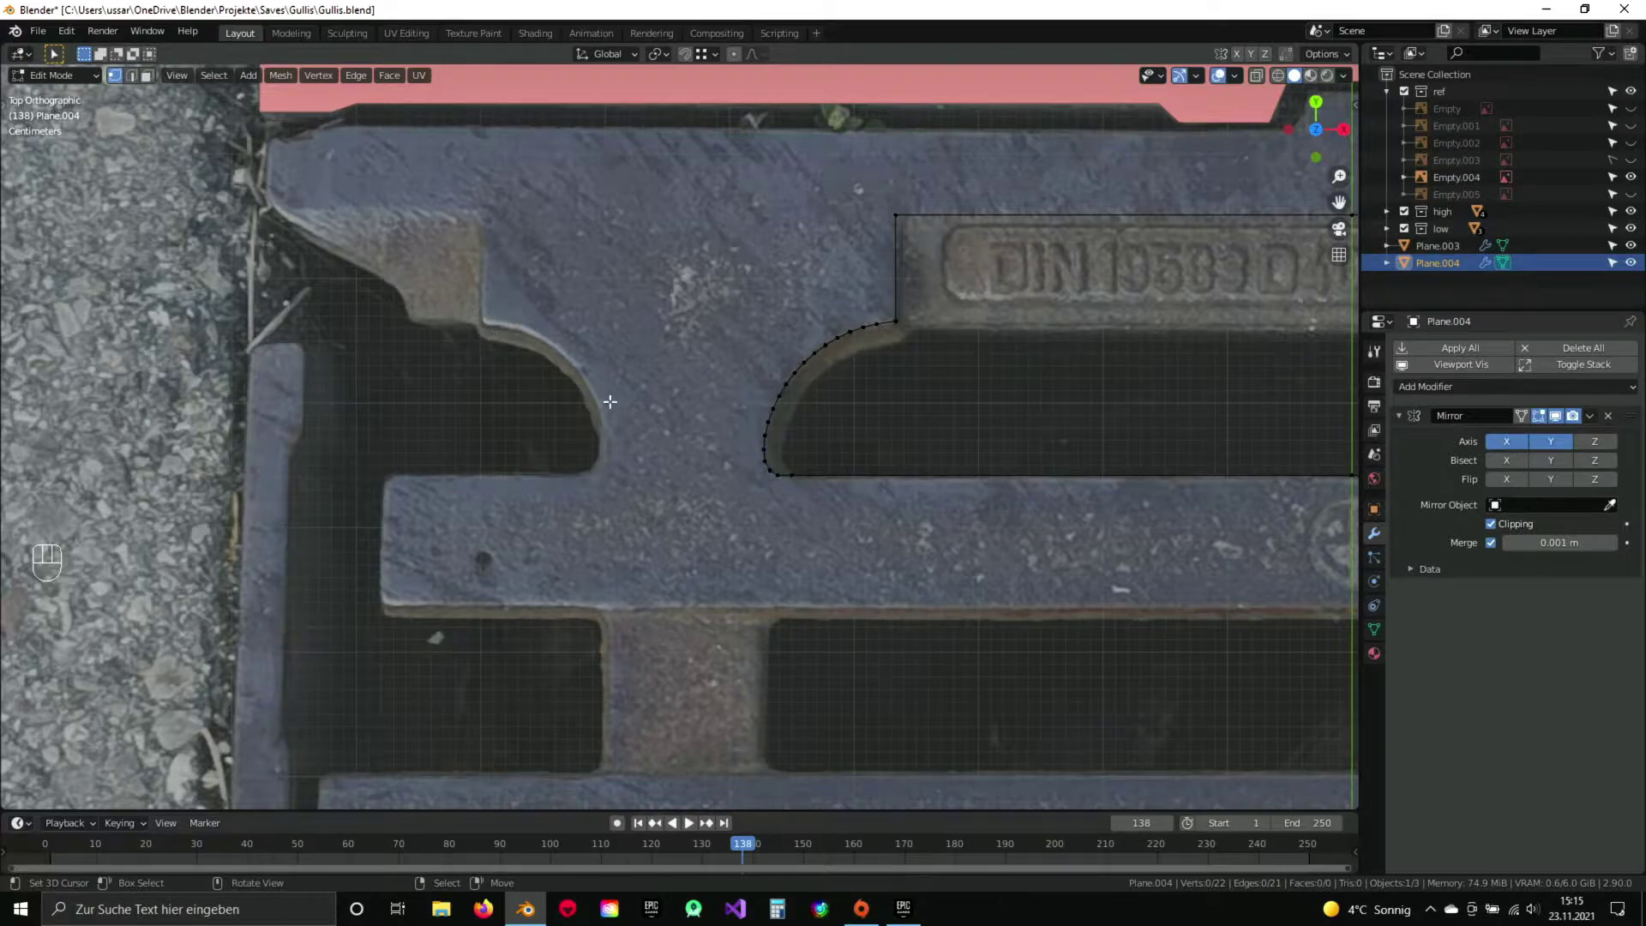
pyautogui.moveTo(956, 275); pyautogui.dragTo(903, 387)
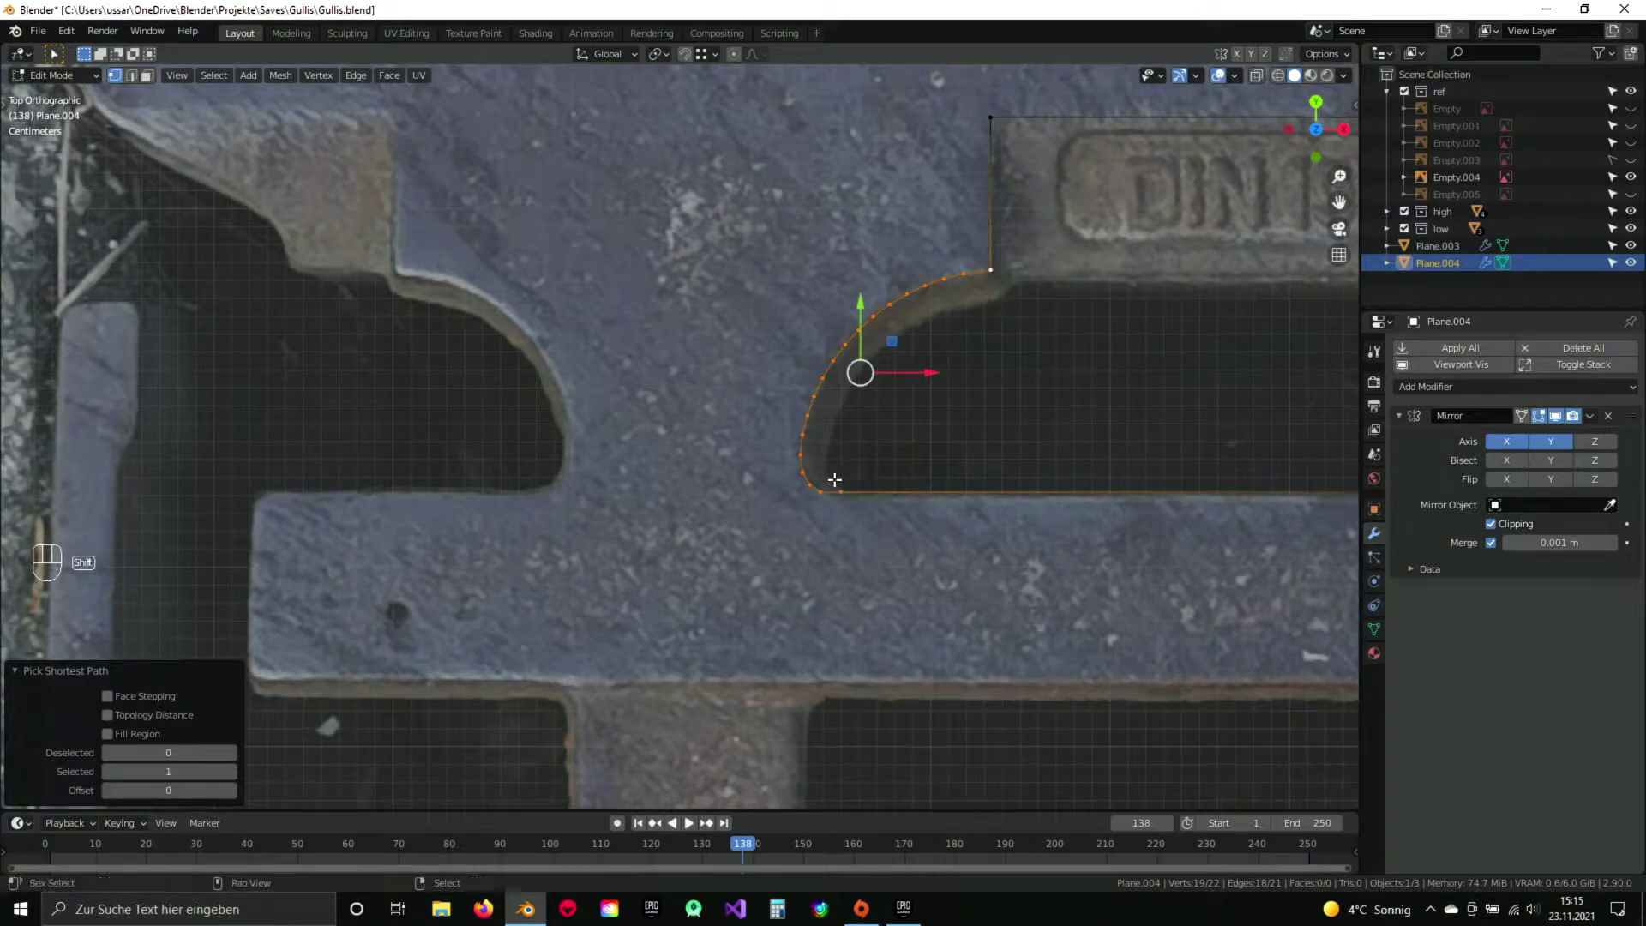
pyautogui.press('shift+d')
pyautogui.press('Escape')
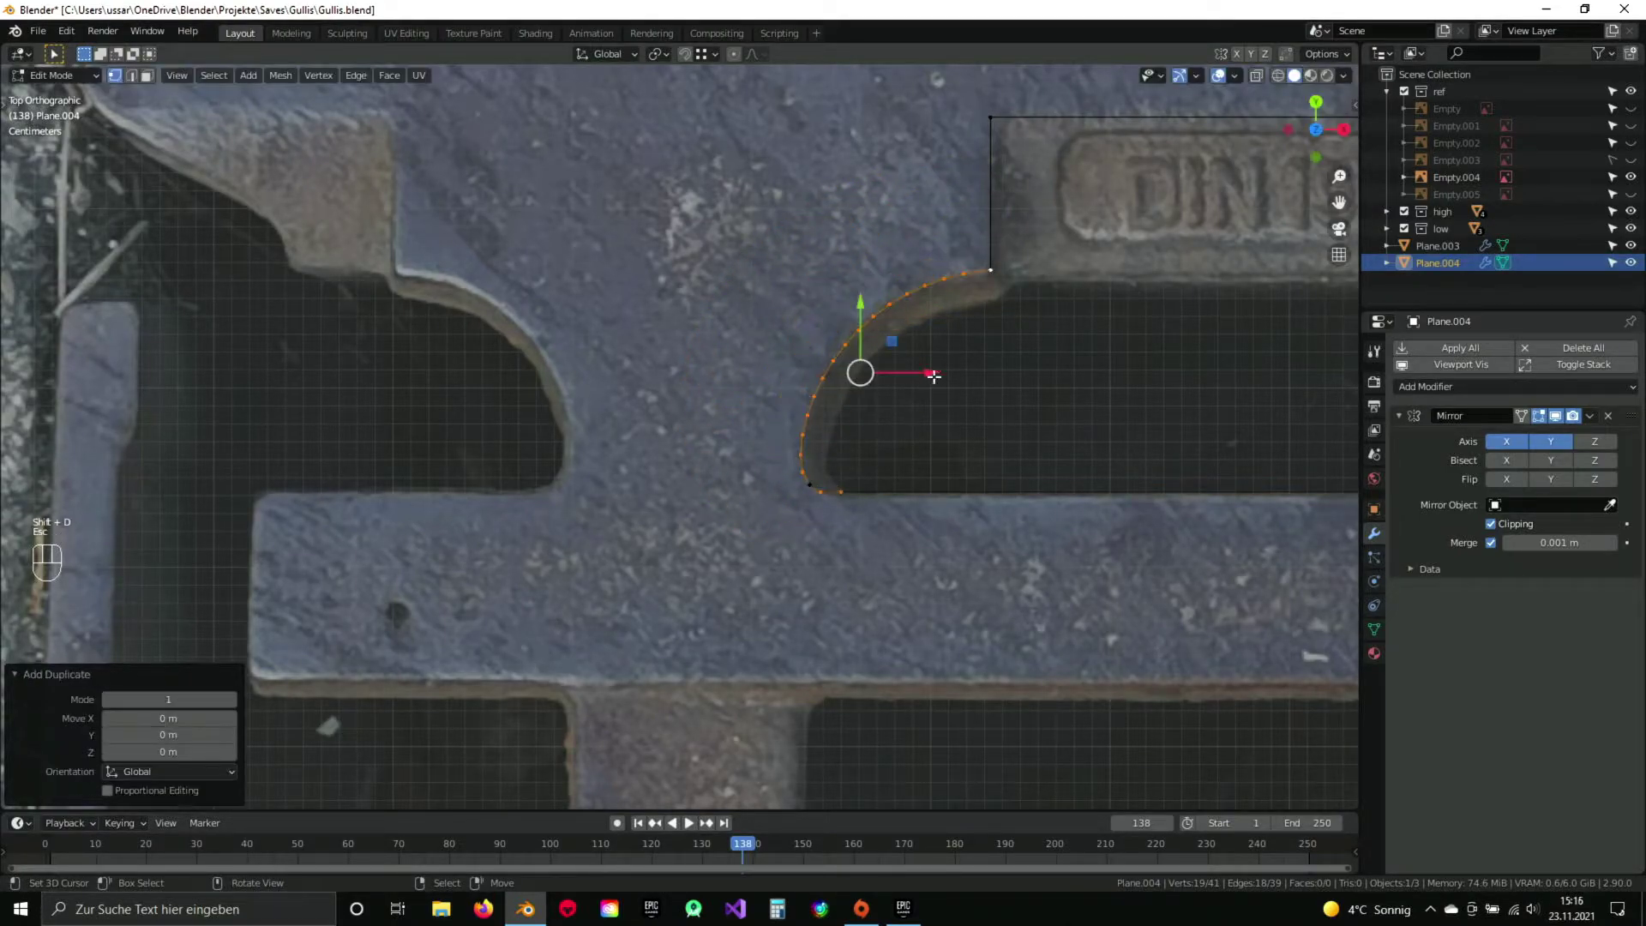
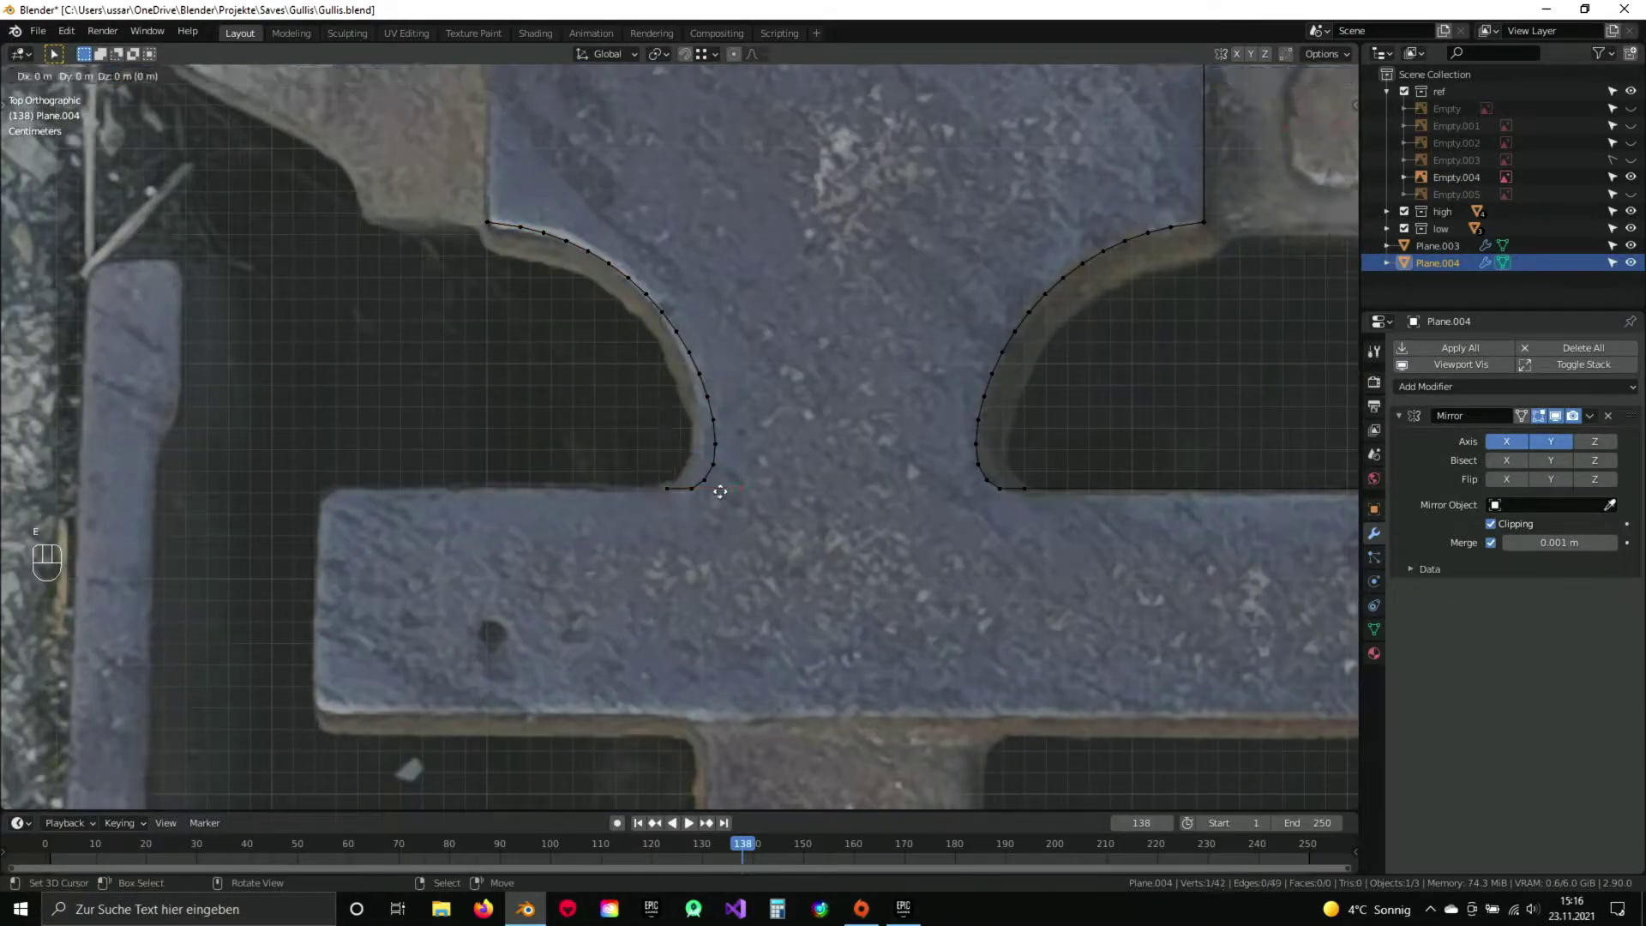
pyautogui.press('x')
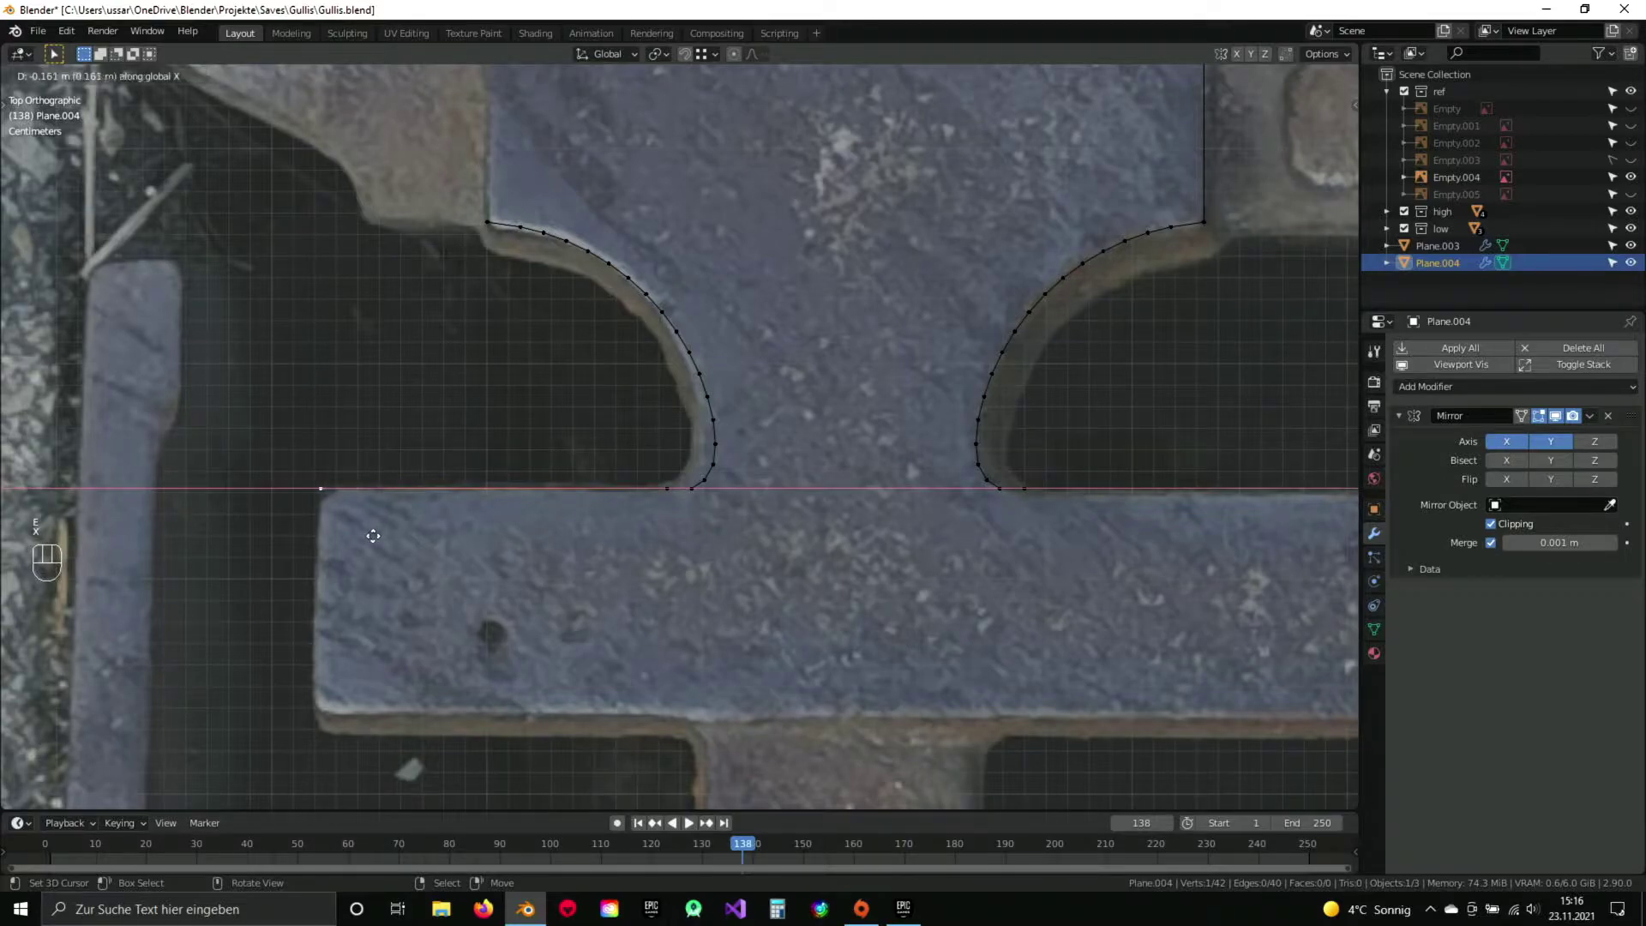
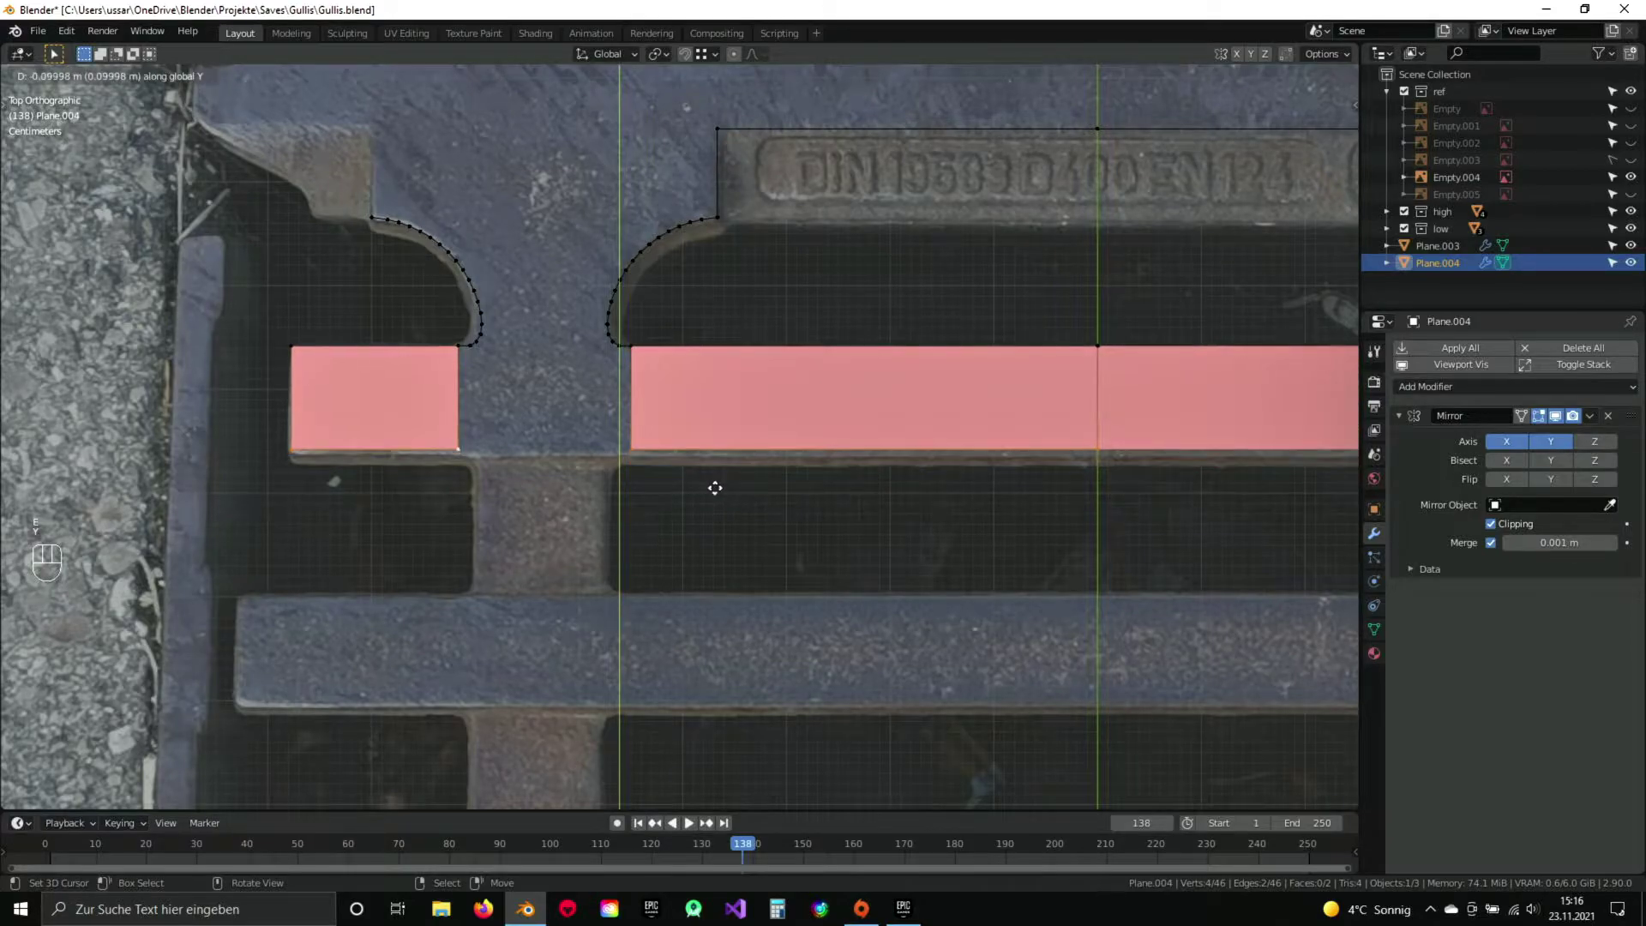
# Confirm the crossbar edge and frame the grate's upper-left chamfered corner in view.
pyautogui.click(719, 493)
pyautogui.click(398, 352)
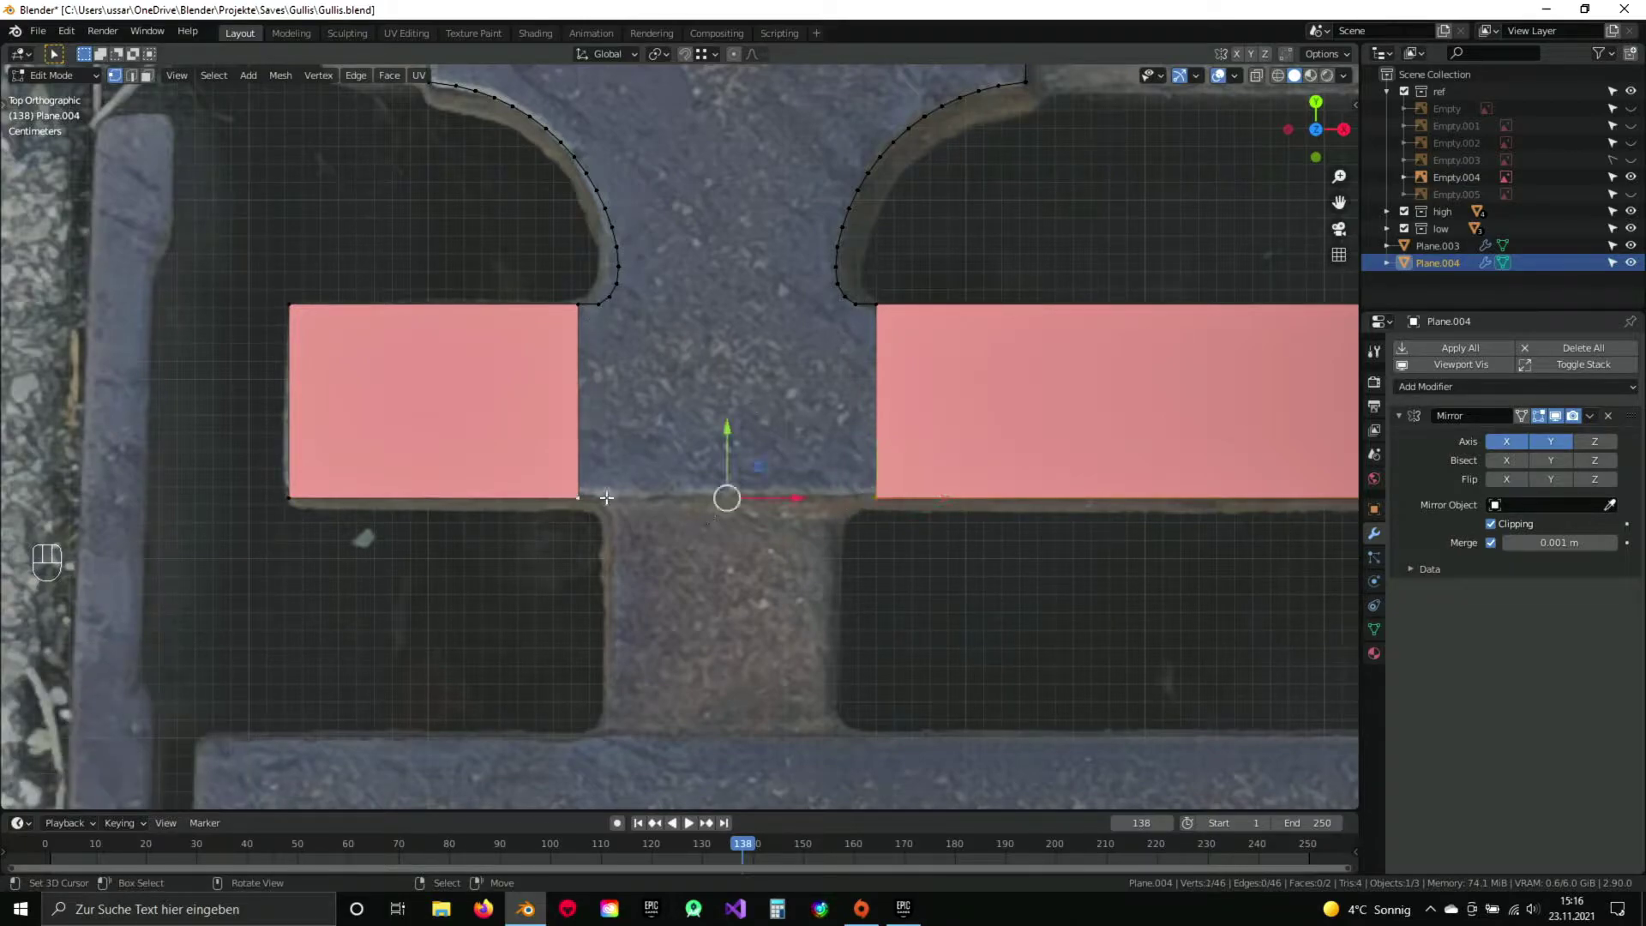
pyautogui.press('a')
pyautogui.moveTo(698, 504); pyautogui.dragTo(614, 536)
pyautogui.moveTo(624, 430); pyautogui.dragTo(625, 596)
pyautogui.click(547, 322)
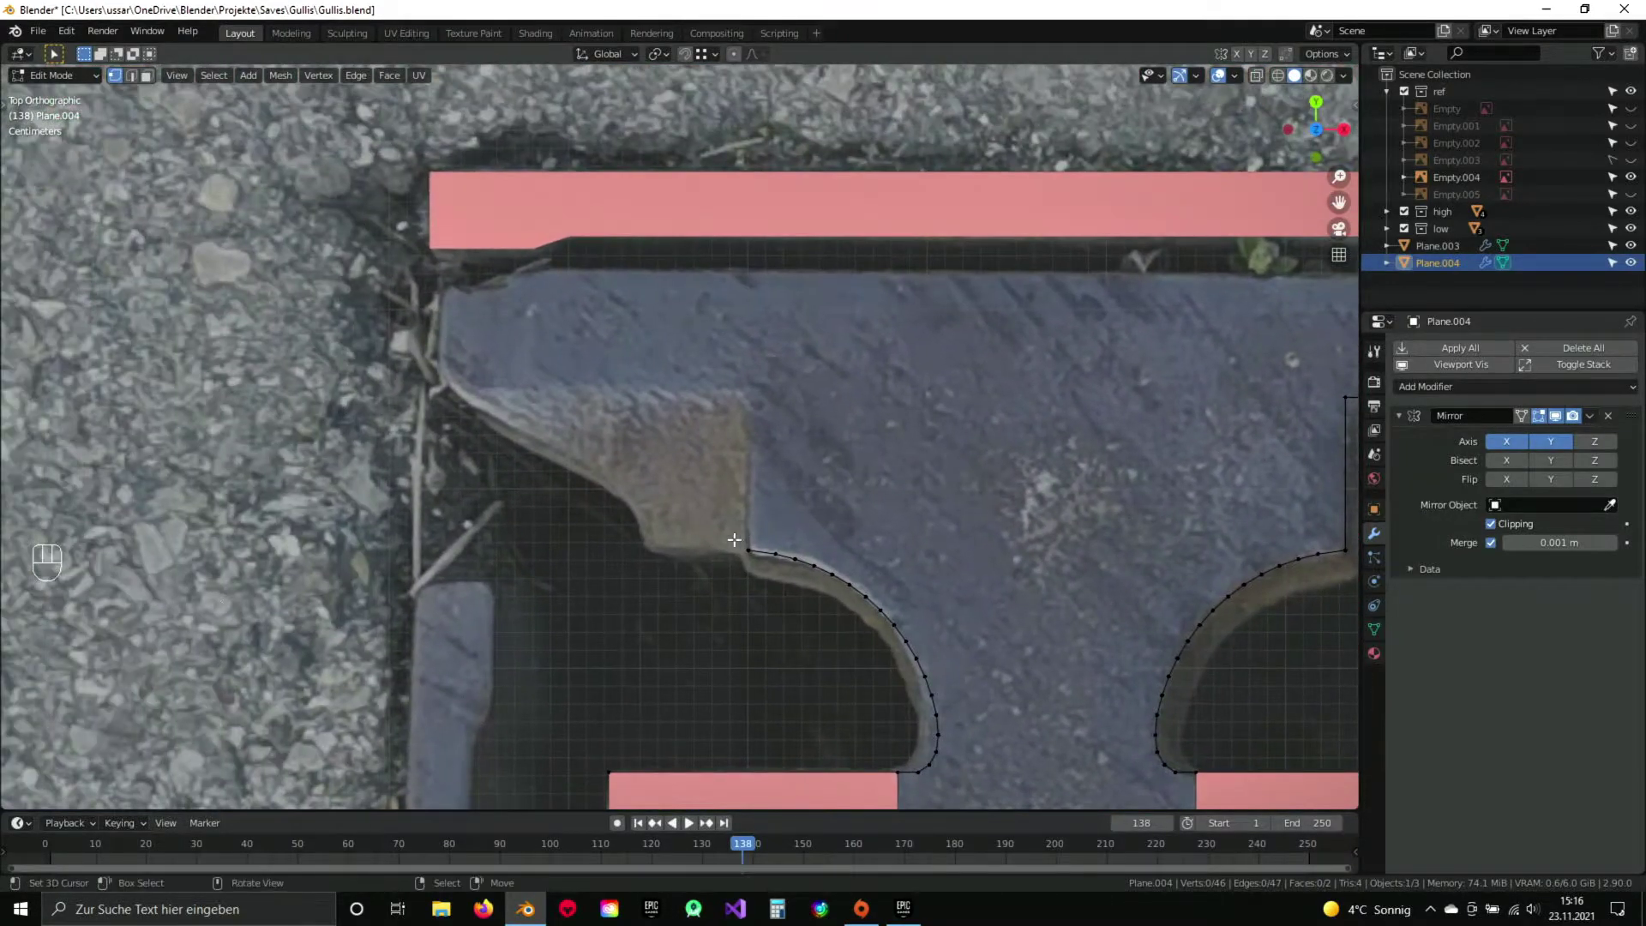
pyautogui.middleClick(806, 462)
# Extrude a new vertex straight up along Y from the left curve's top vertex.
pyautogui.click(648, 451)
pyautogui.press('e')
pyautogui.press('y')
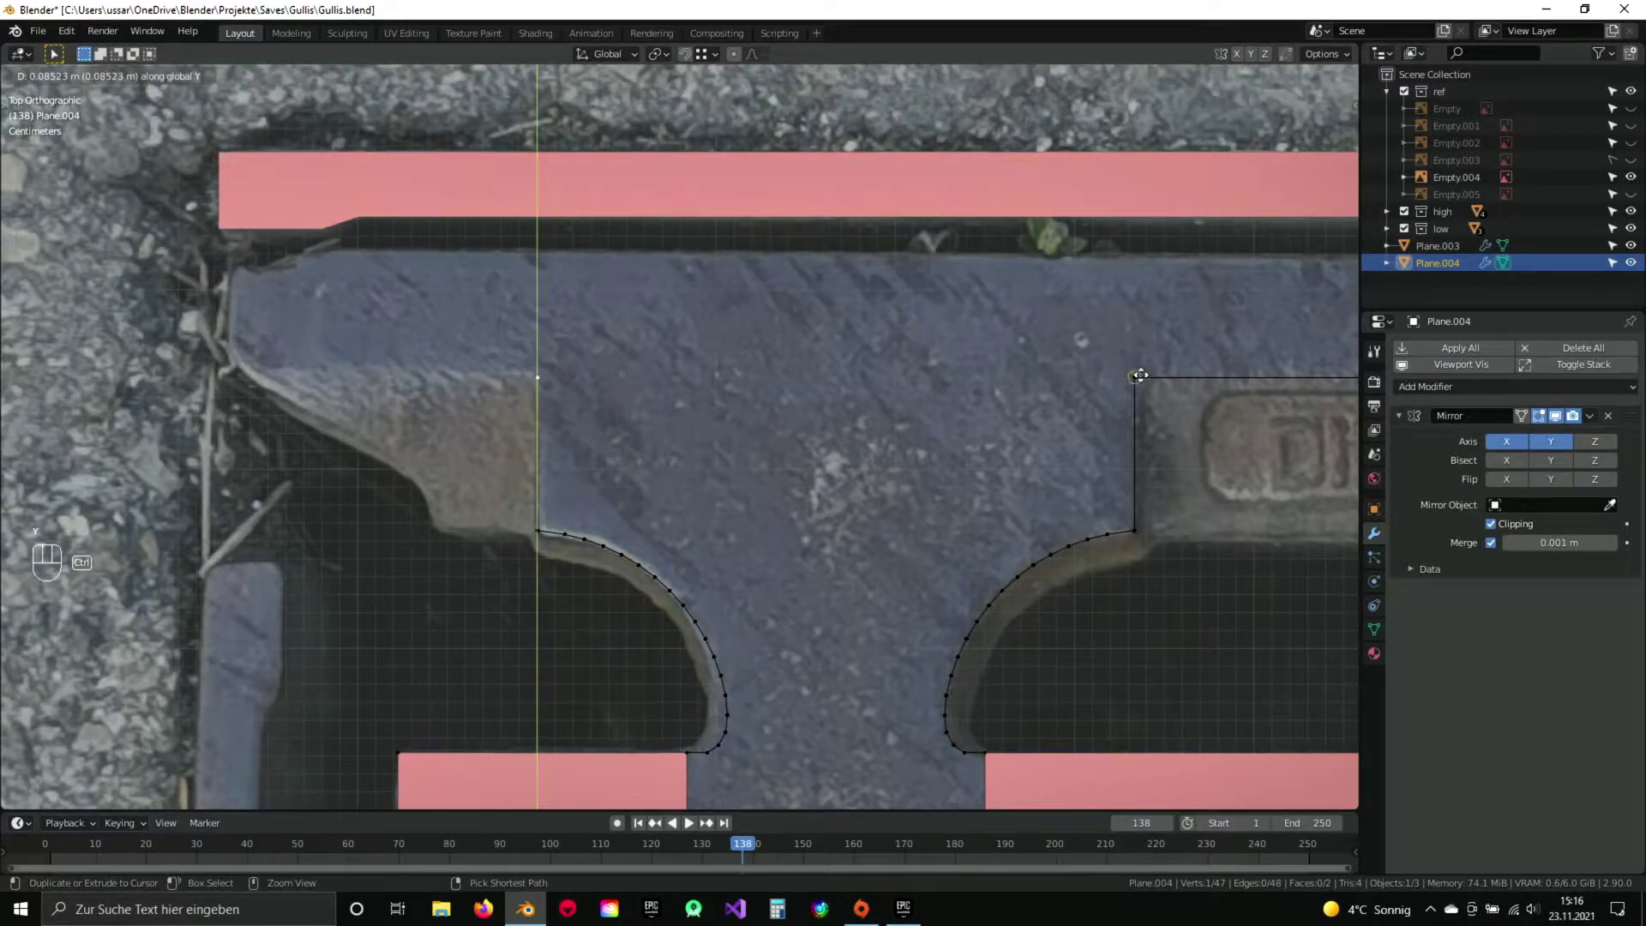
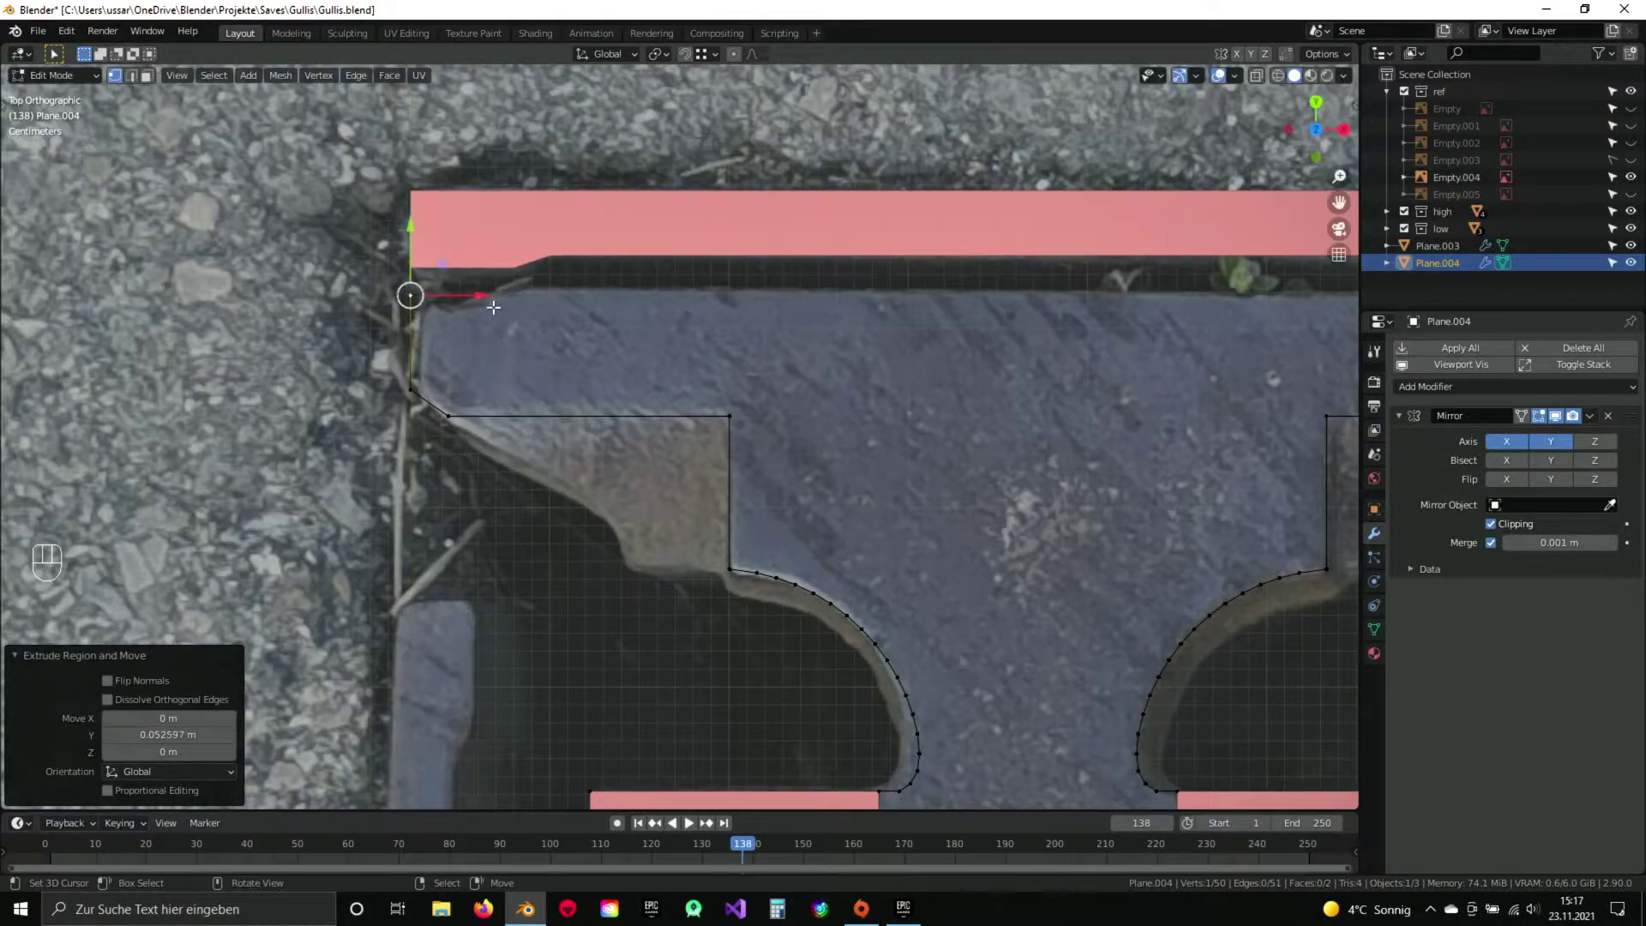
# Extrude the corner vertex along X beneath the top rim and fill the narrow left strip face.
pyautogui.moveTo(536, 324); pyautogui.dragTo(558, 375)
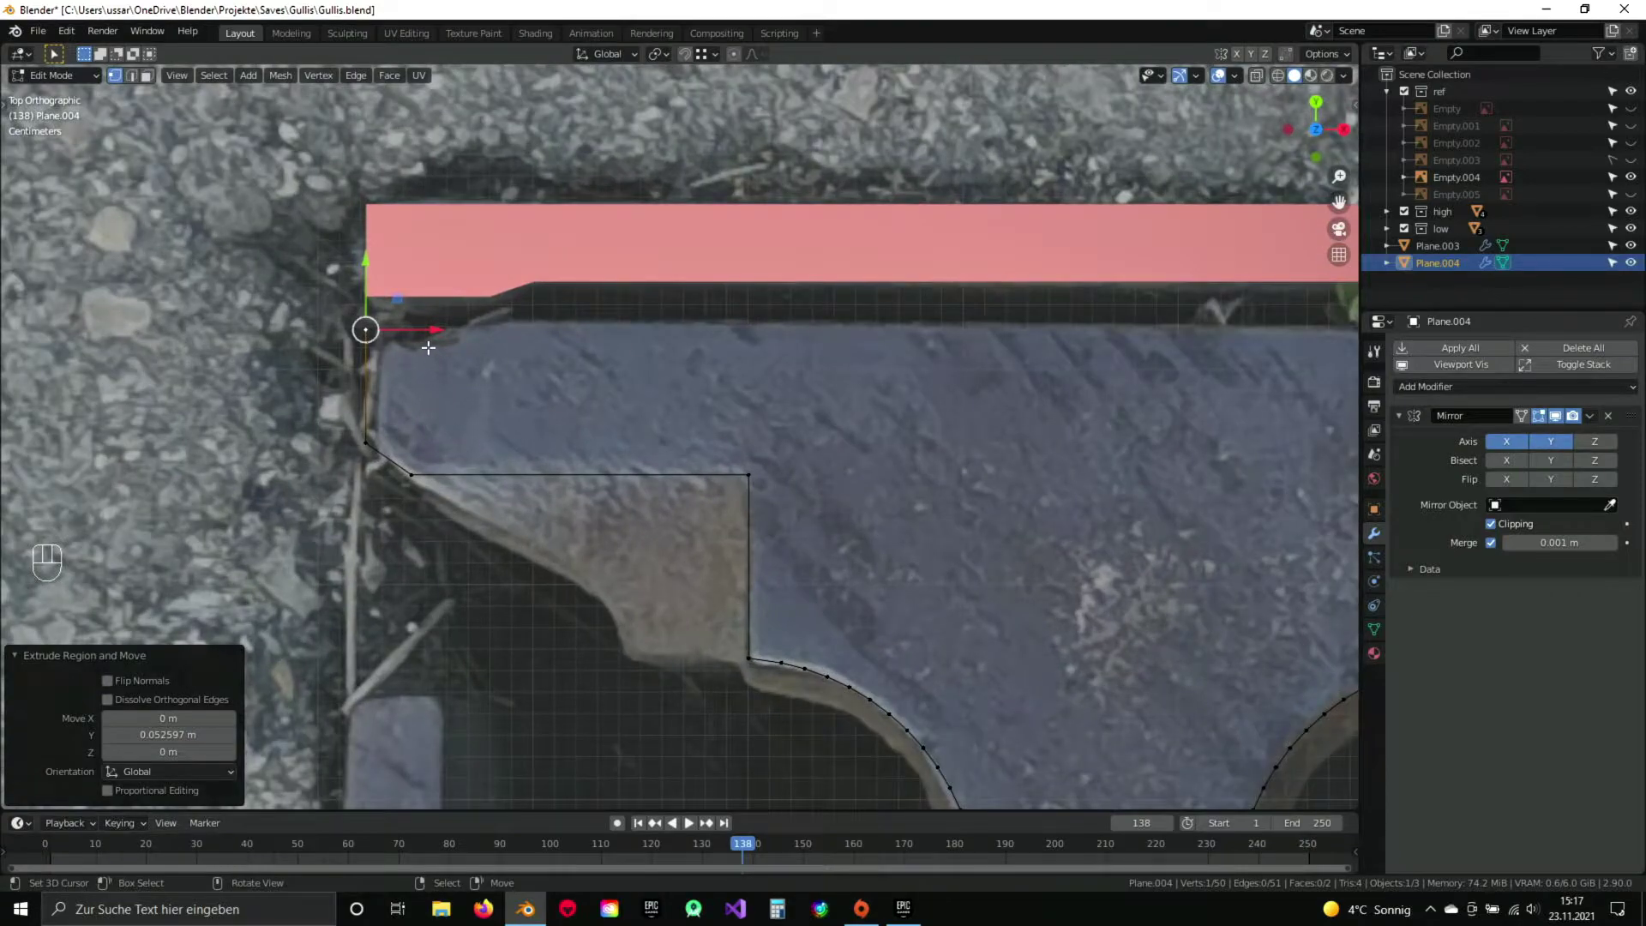
pyautogui.press('x')
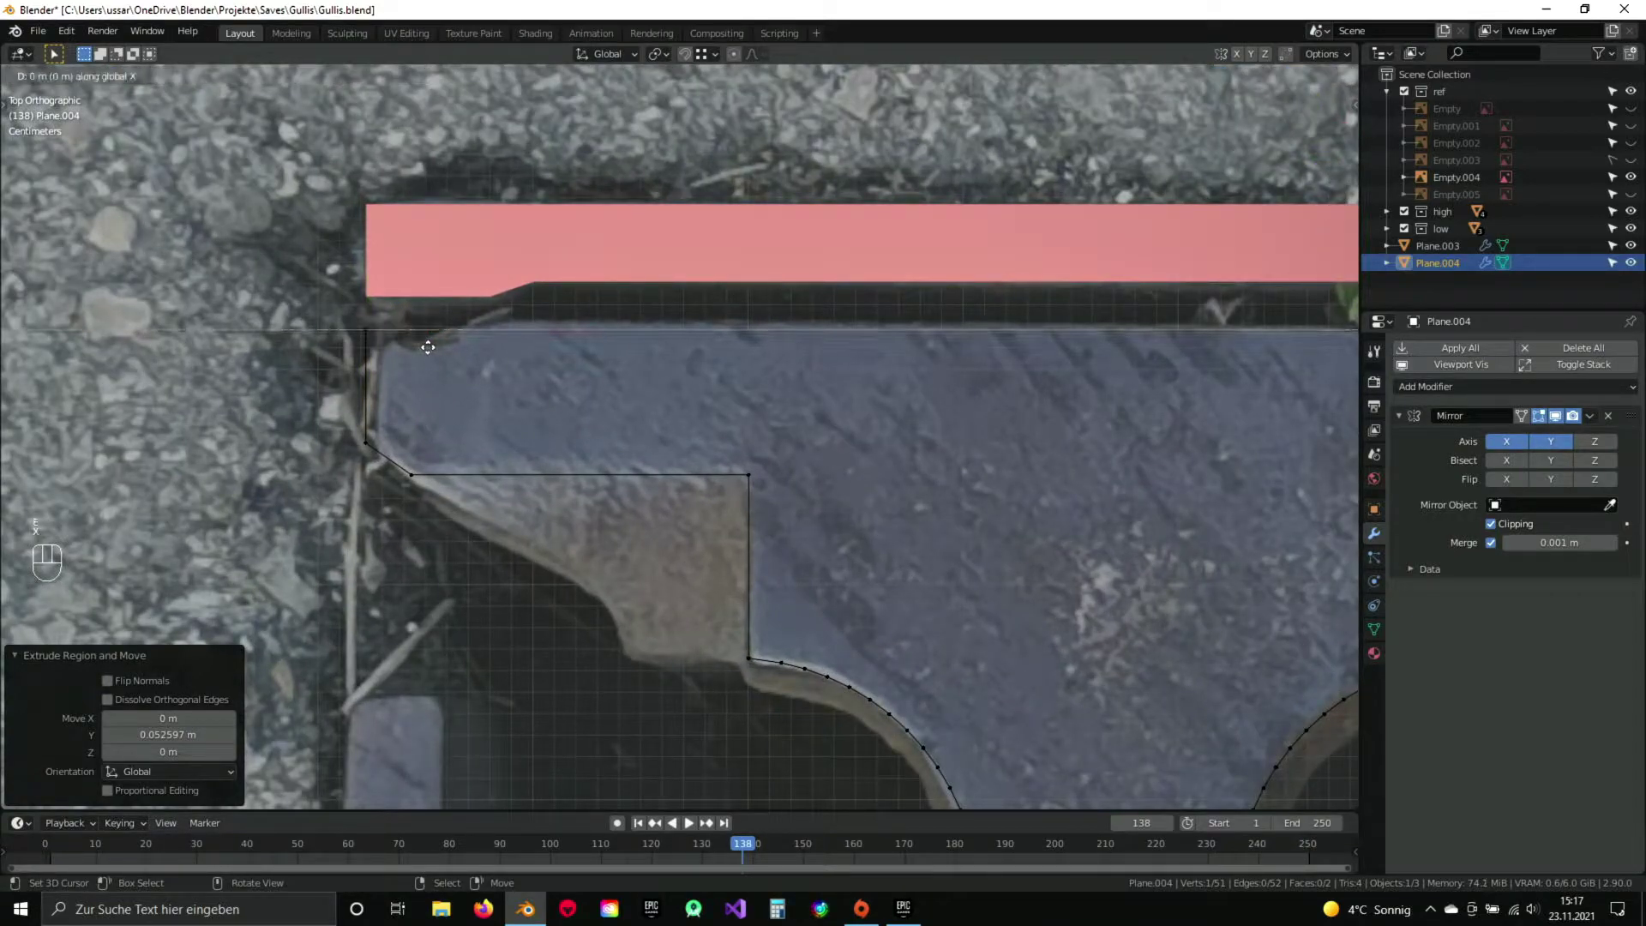
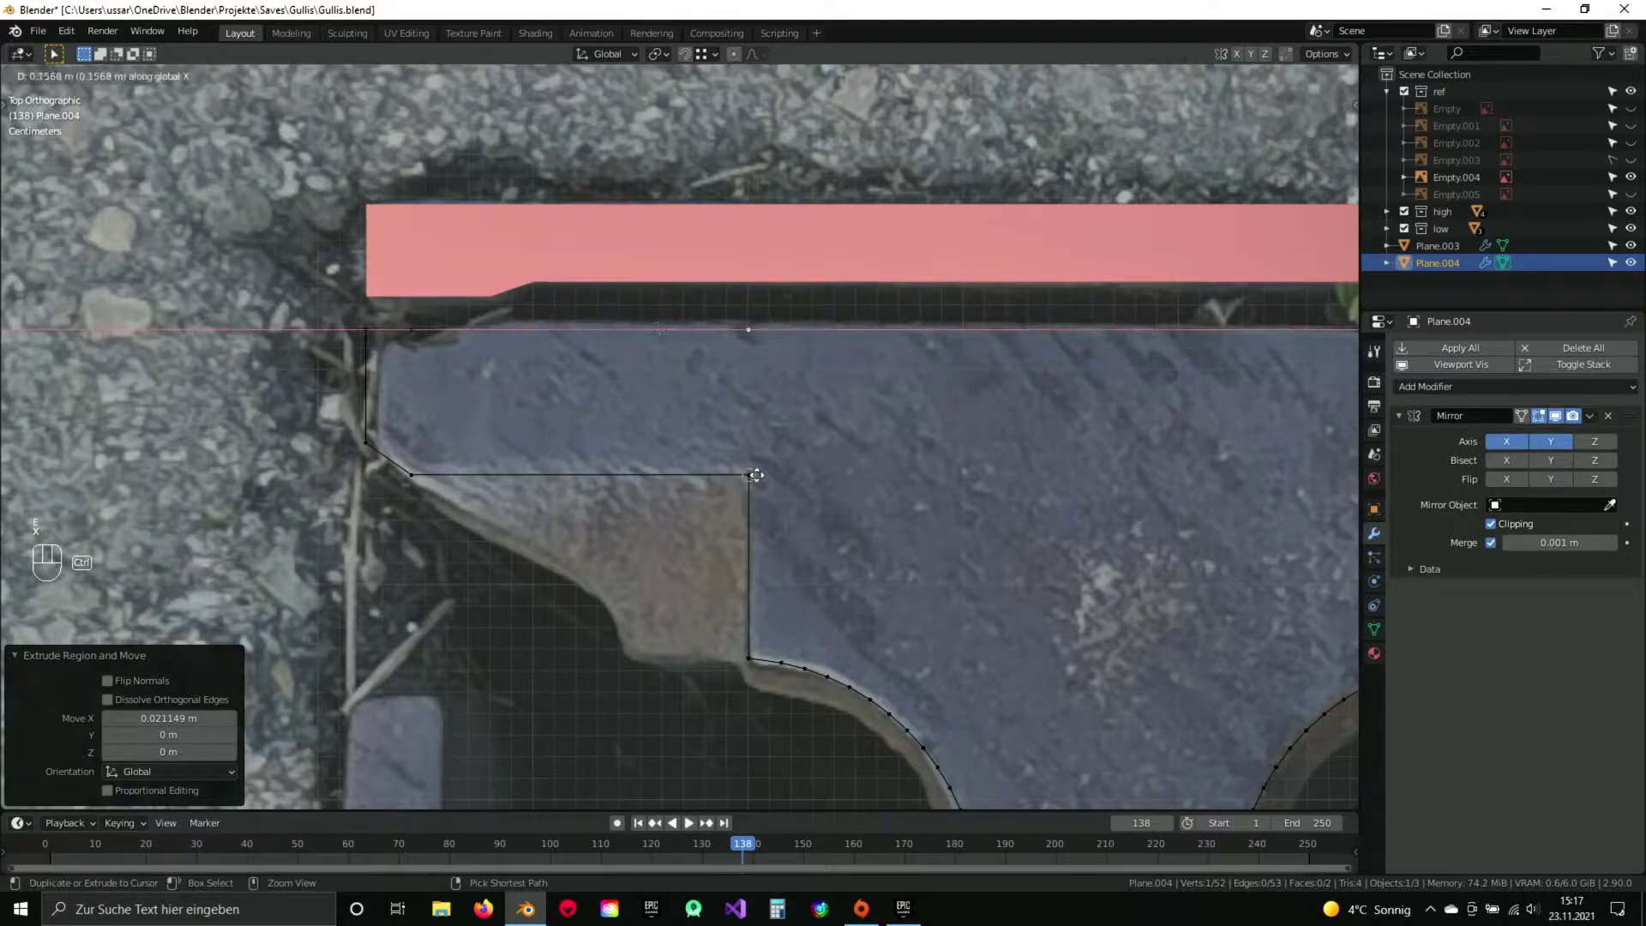
pyautogui.click(761, 471)
pyautogui.middleClick(871, 460)
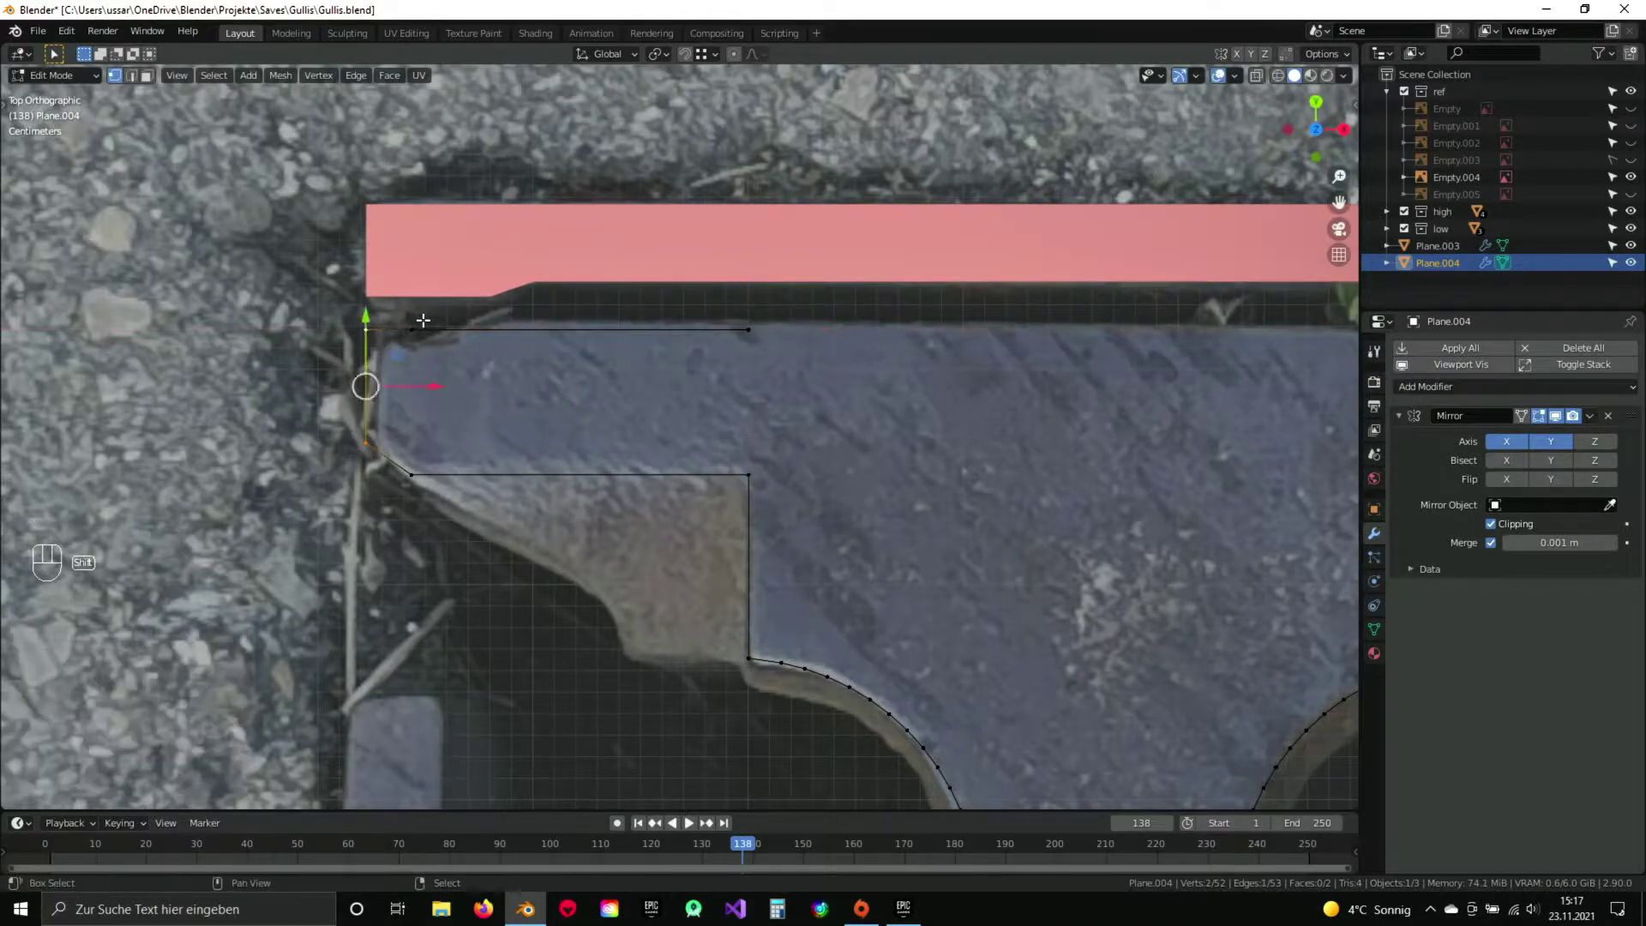
pyautogui.press('f')
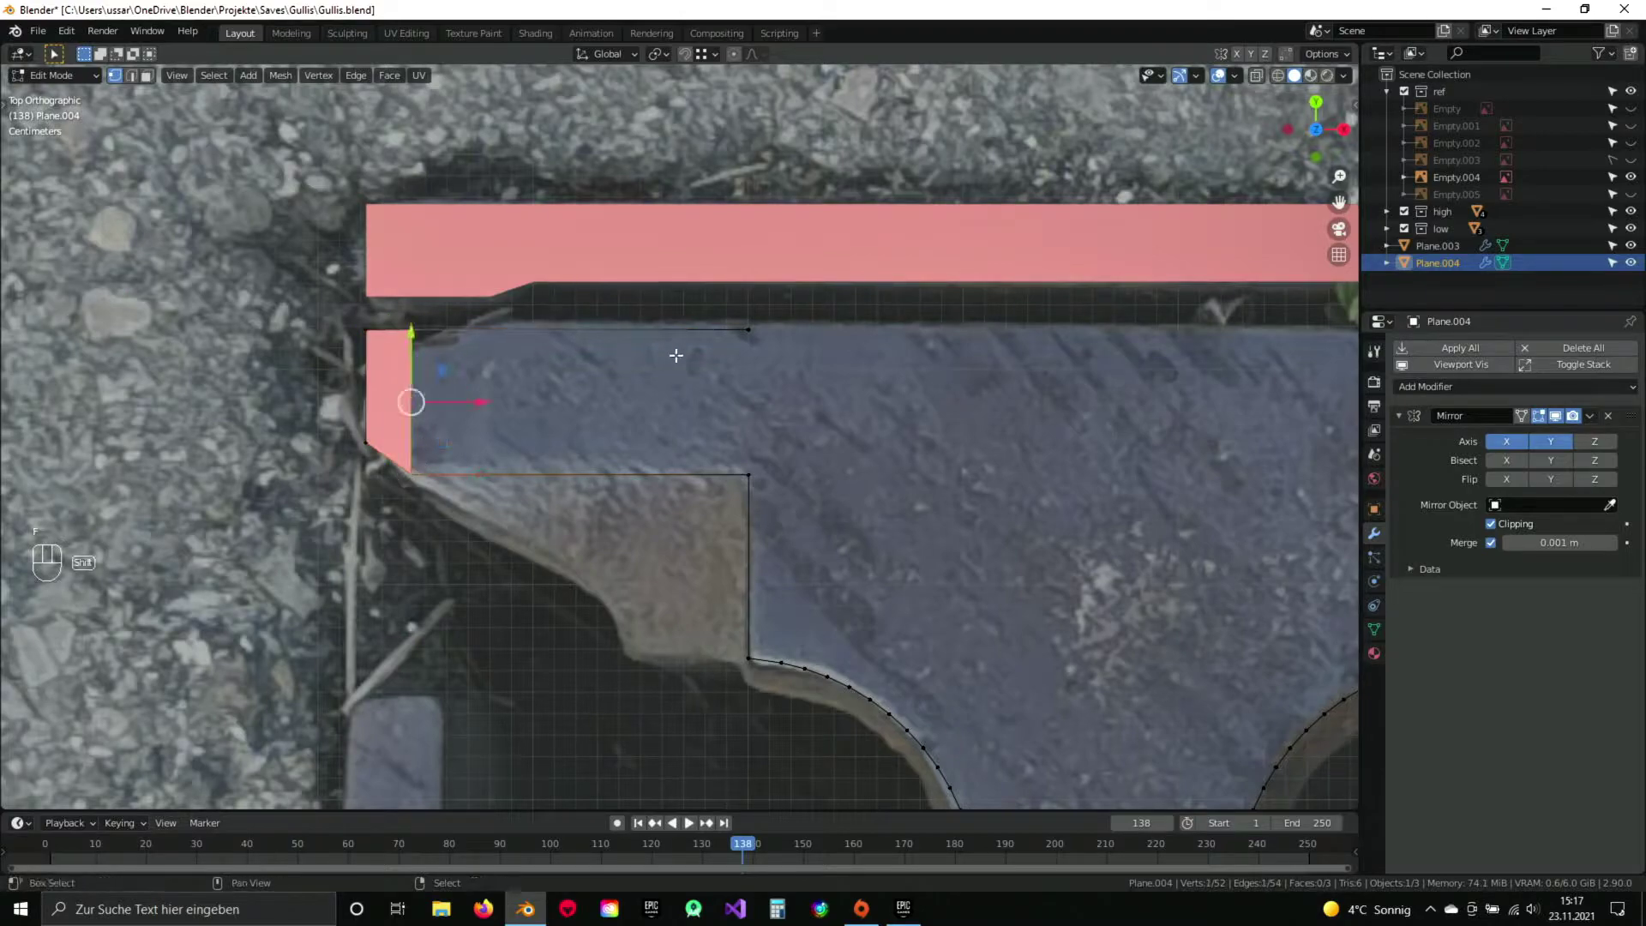
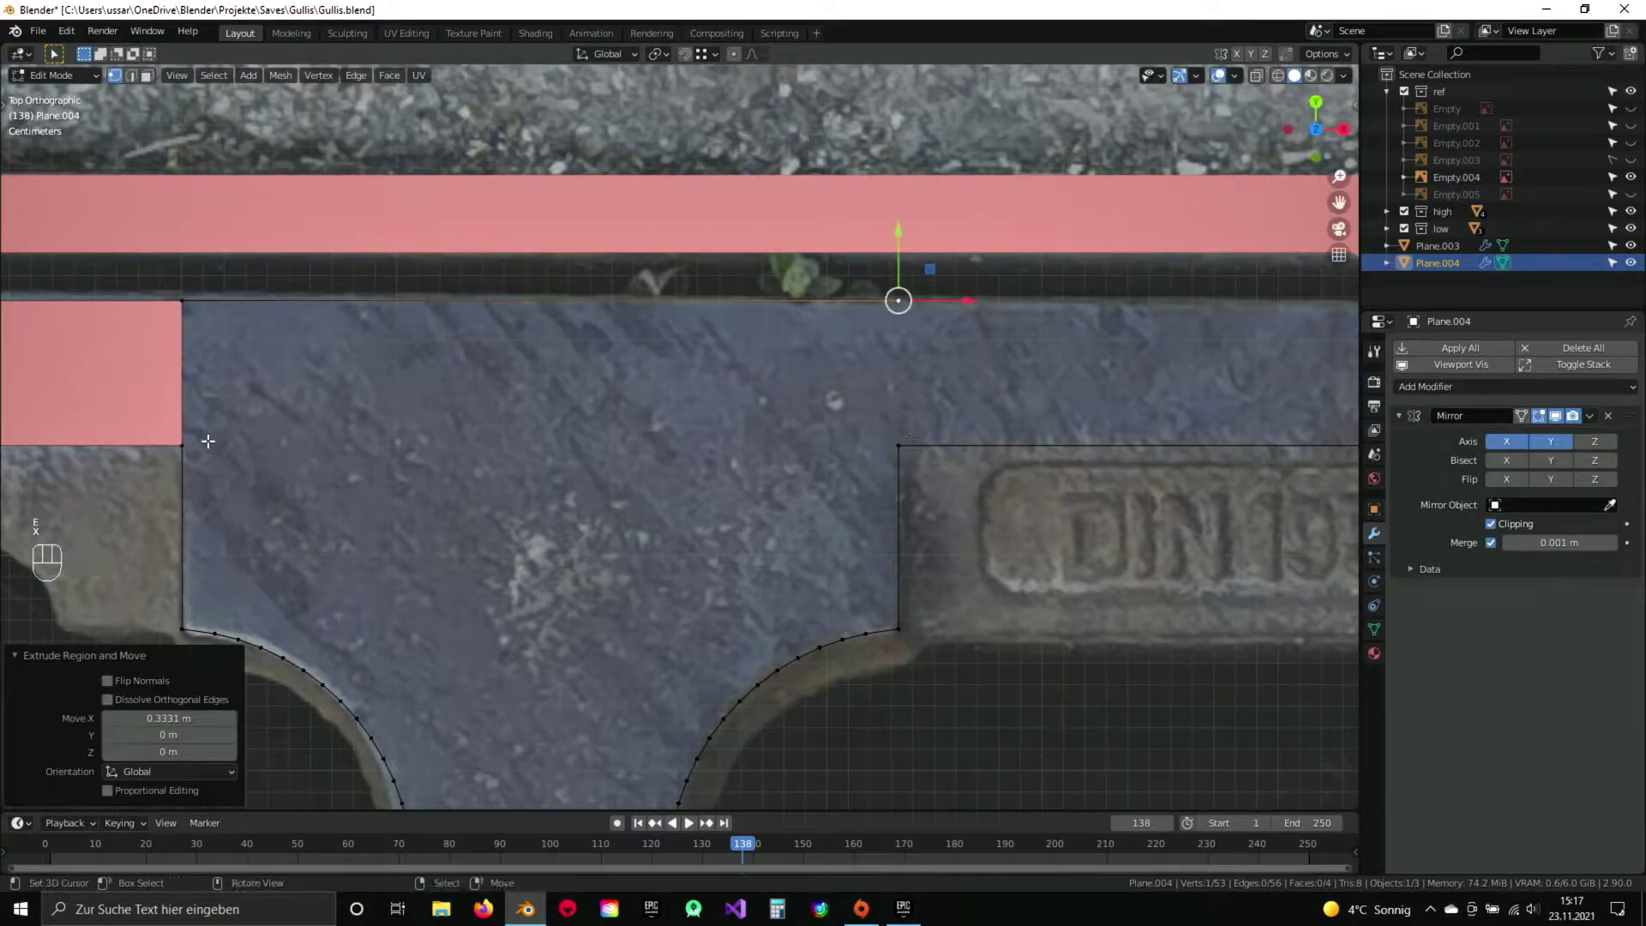
# Extrude the outline horizontally along the top edge toward the centre notch.
pyautogui.press('d')
pyautogui.press('f')
pyautogui.moveTo(996, 420); pyautogui.dragTo(855, 430)
pyautogui.press('a')
pyautogui.click(781, 390)
pyautogui.click(880, 331)
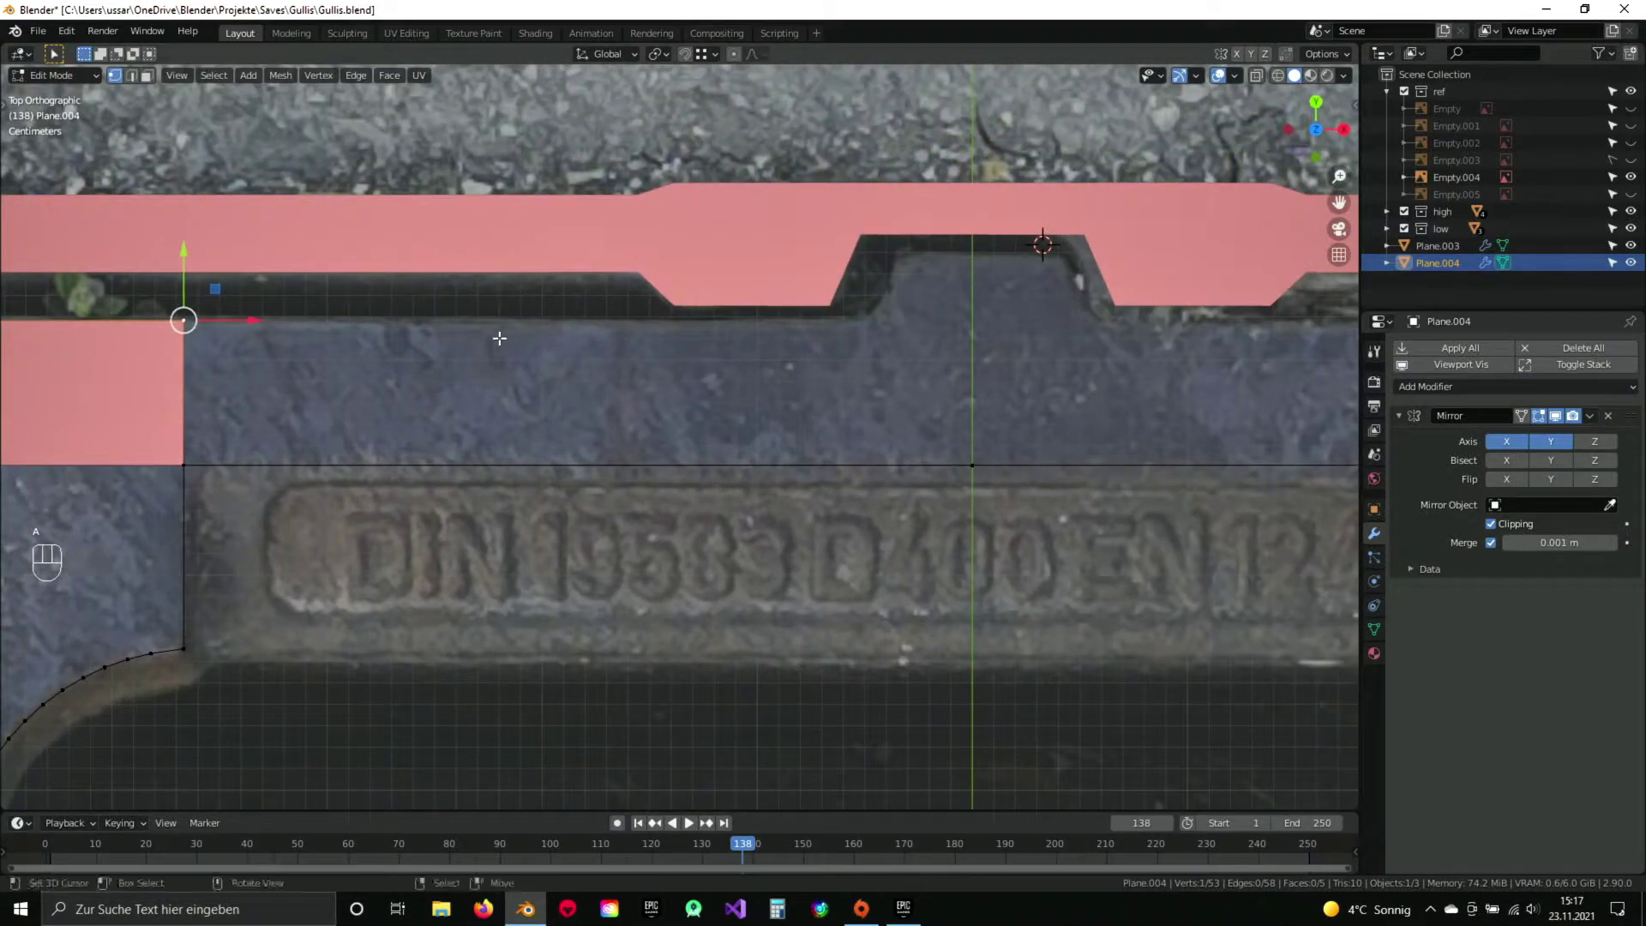
pyautogui.press('e')
pyautogui.press('x')
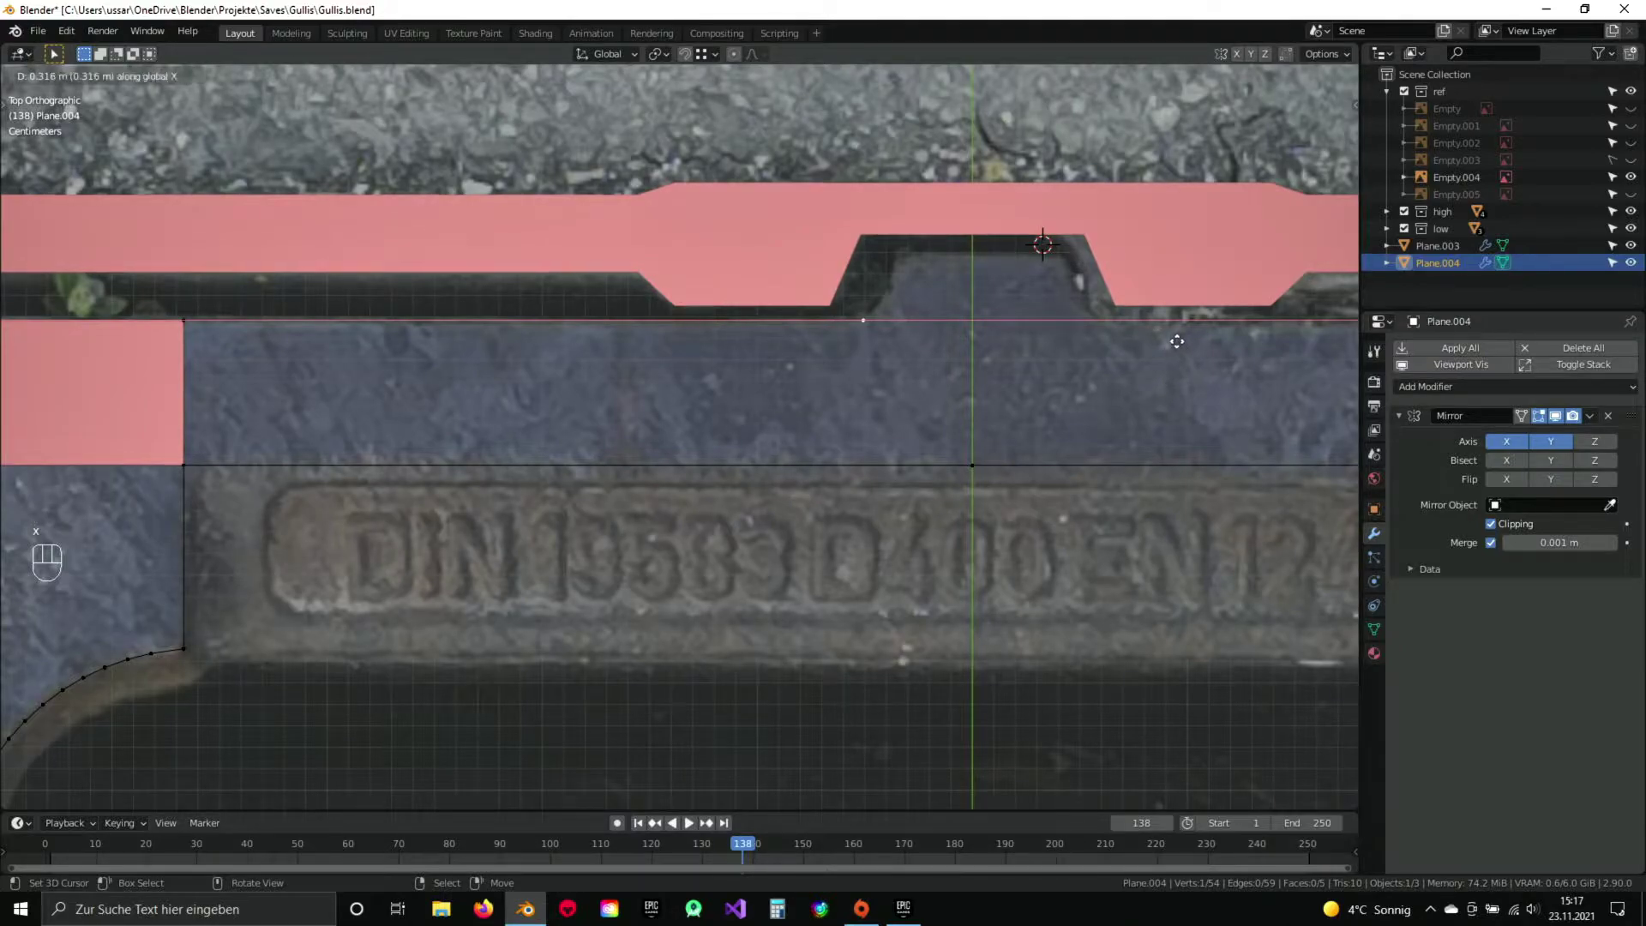
pyautogui.click(1181, 338)
# Trace the centre notch's slanted side and top, then fill the notch outline with faces.
pyautogui.middleClick(950, 334)
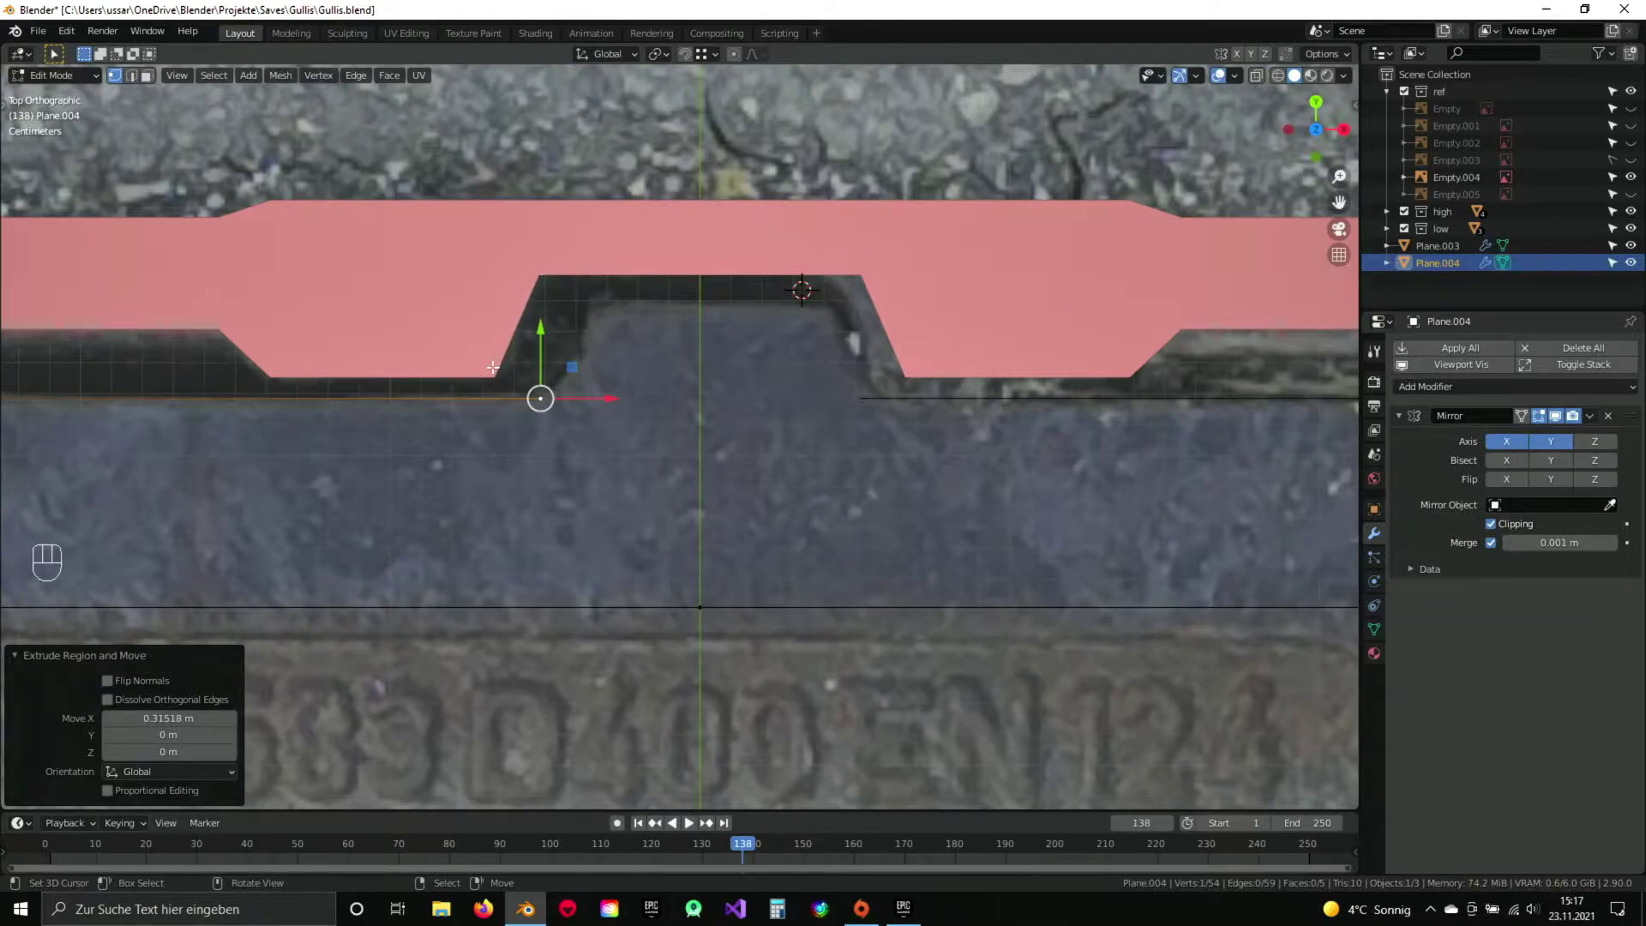
pyautogui.press('e')
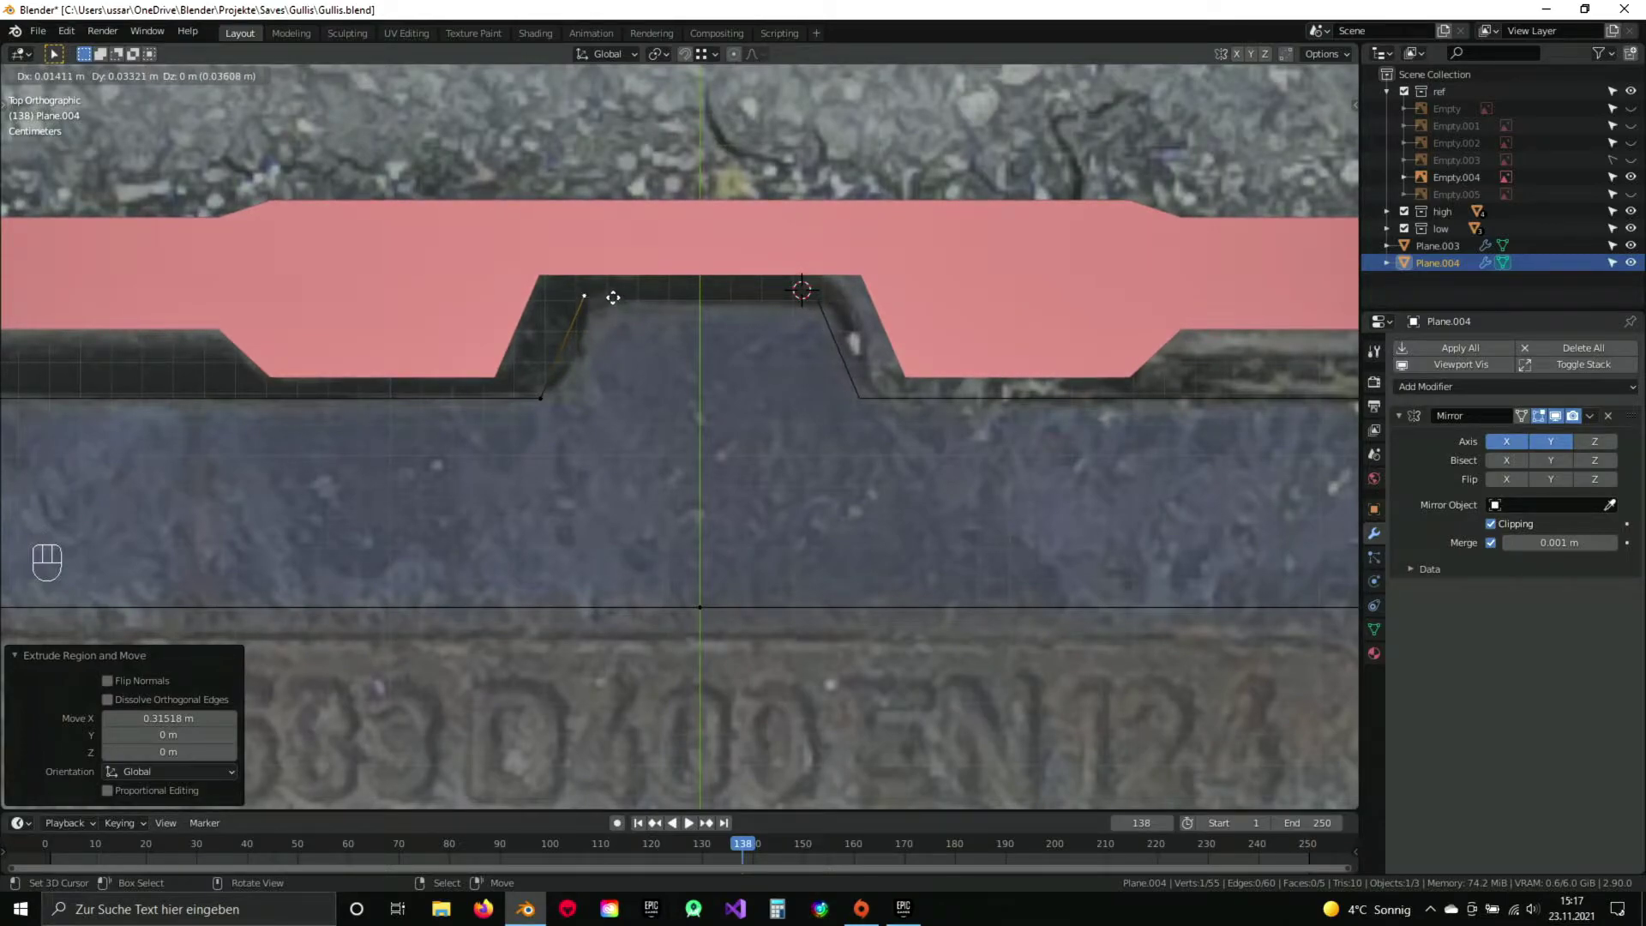
pyautogui.click(617, 294)
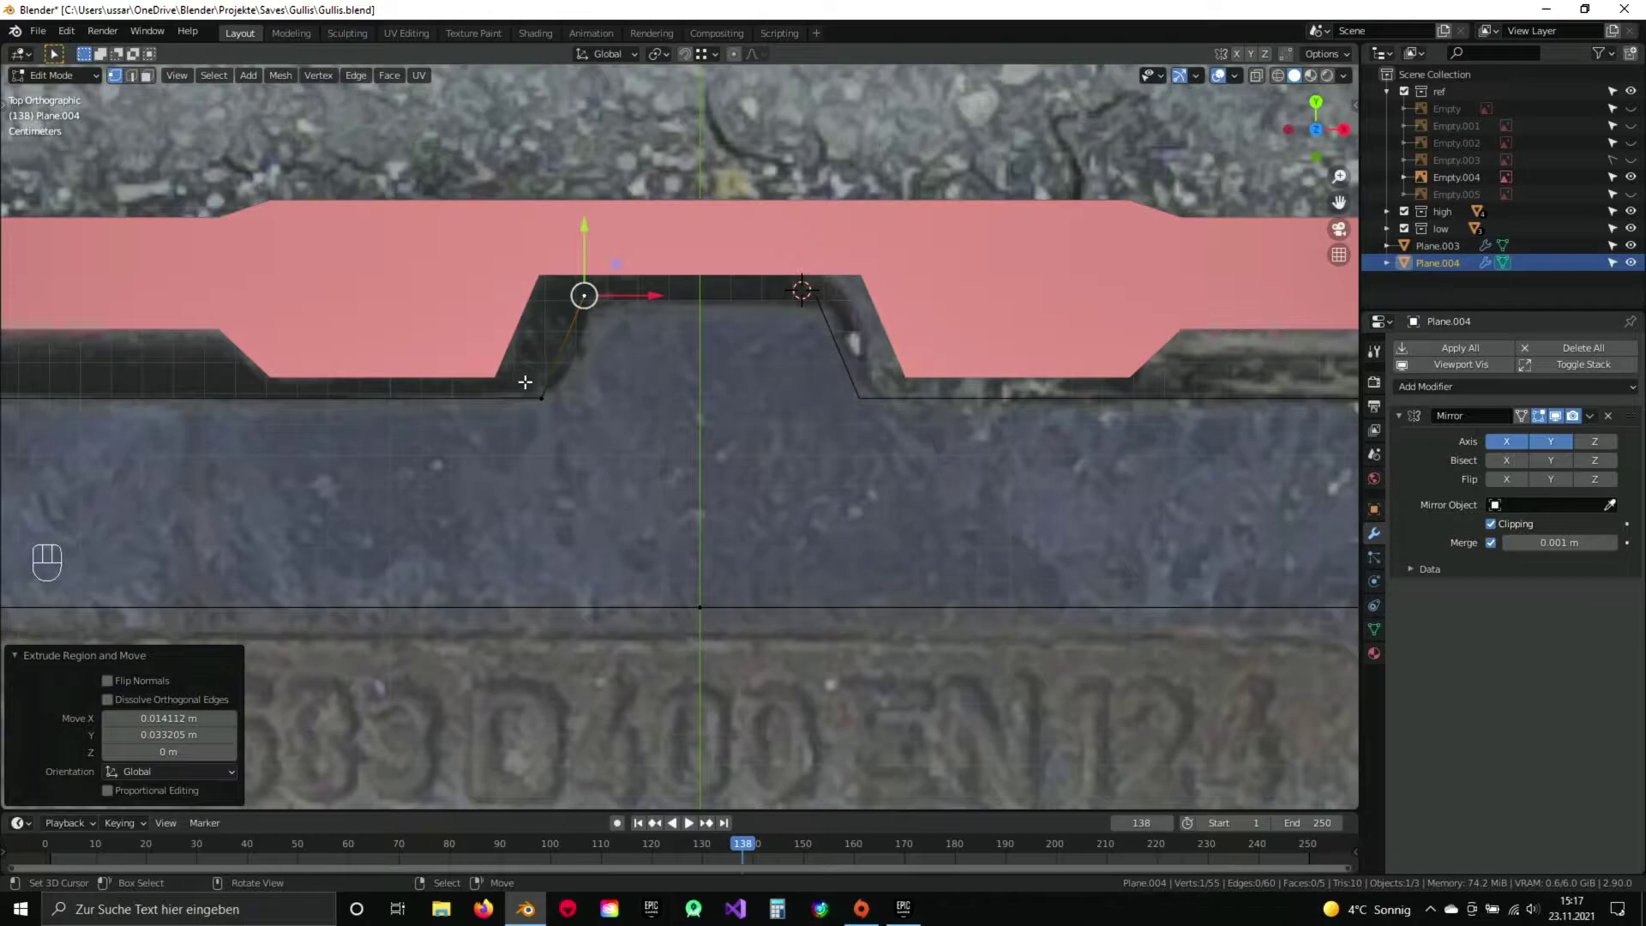
pyautogui.press('e')
pyautogui.press('x')
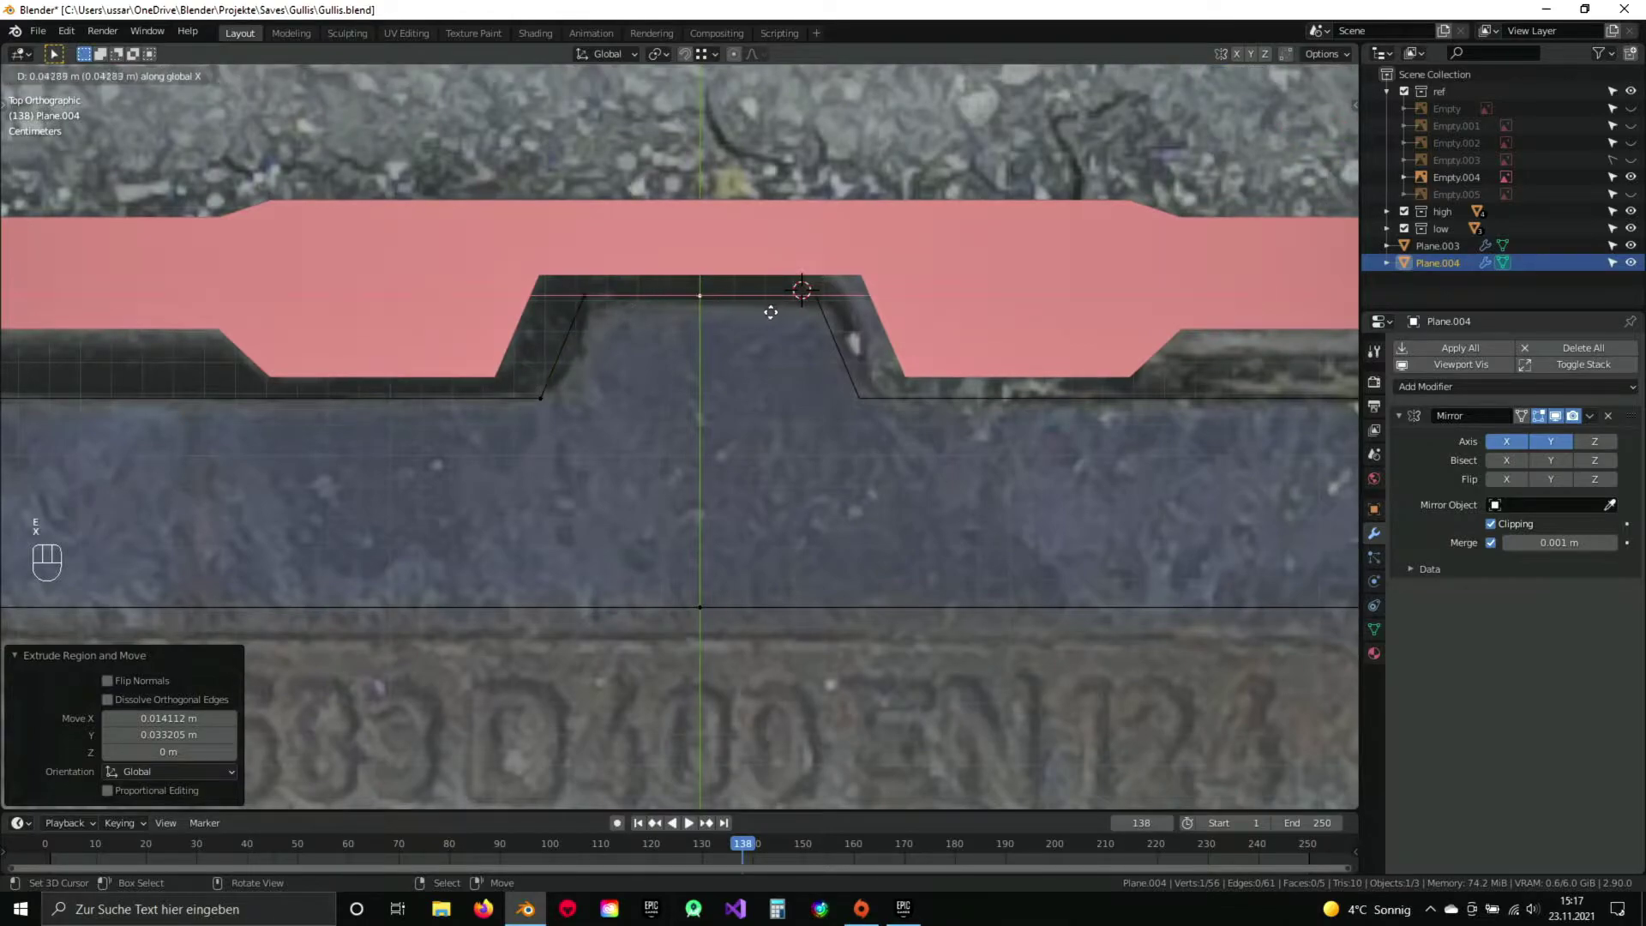
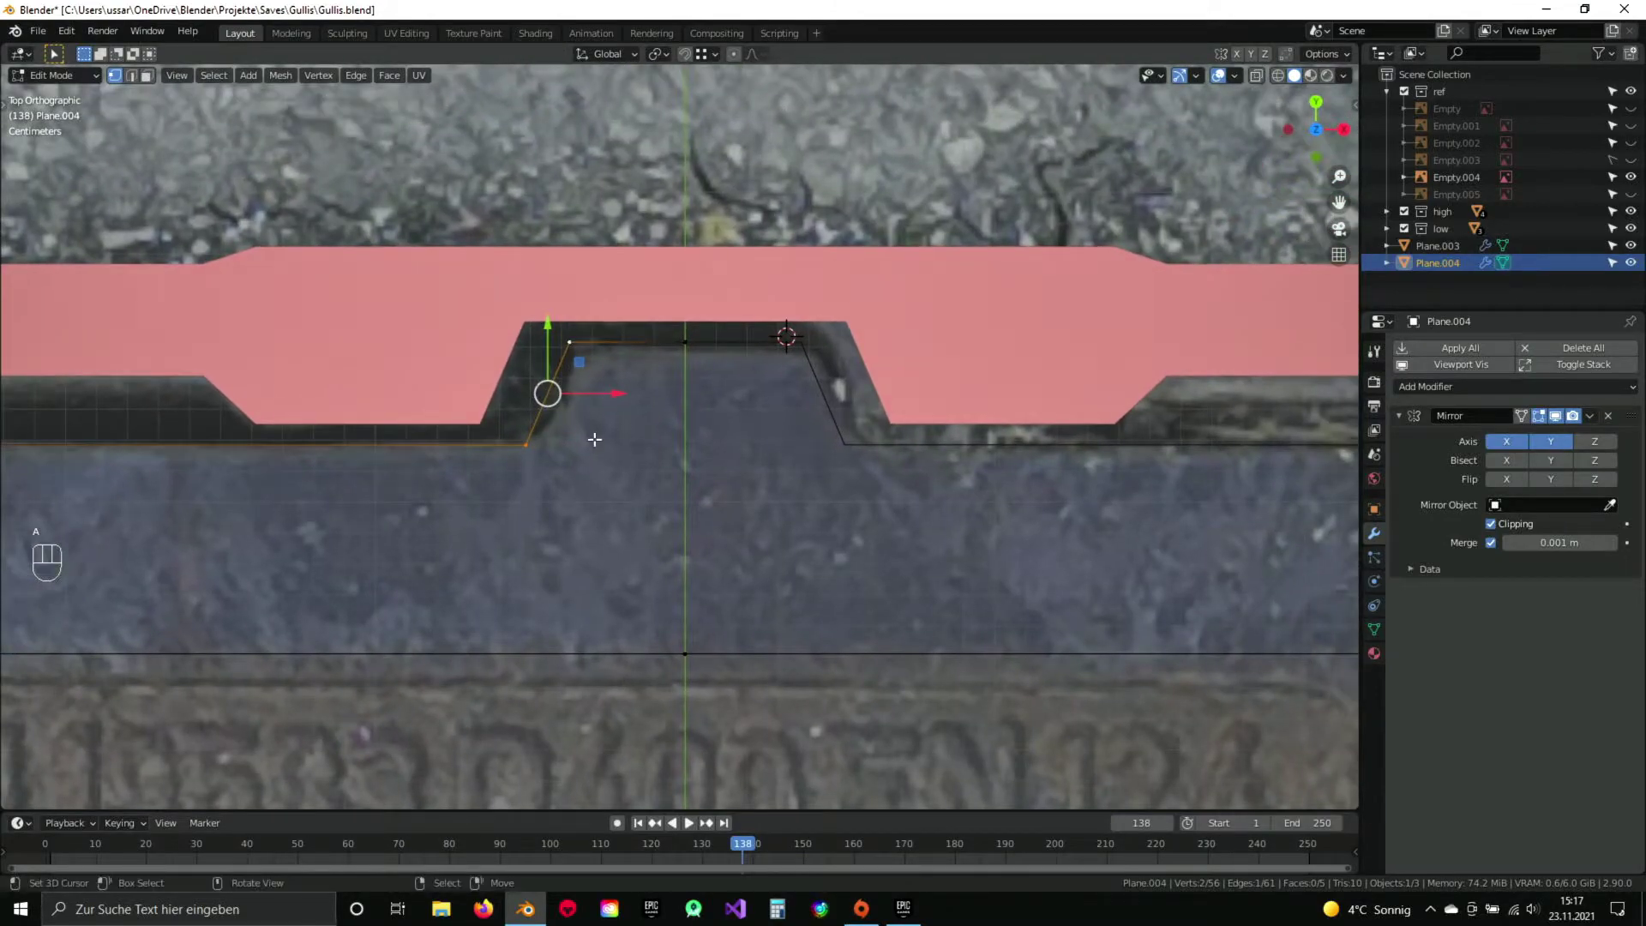
pyautogui.press('x')
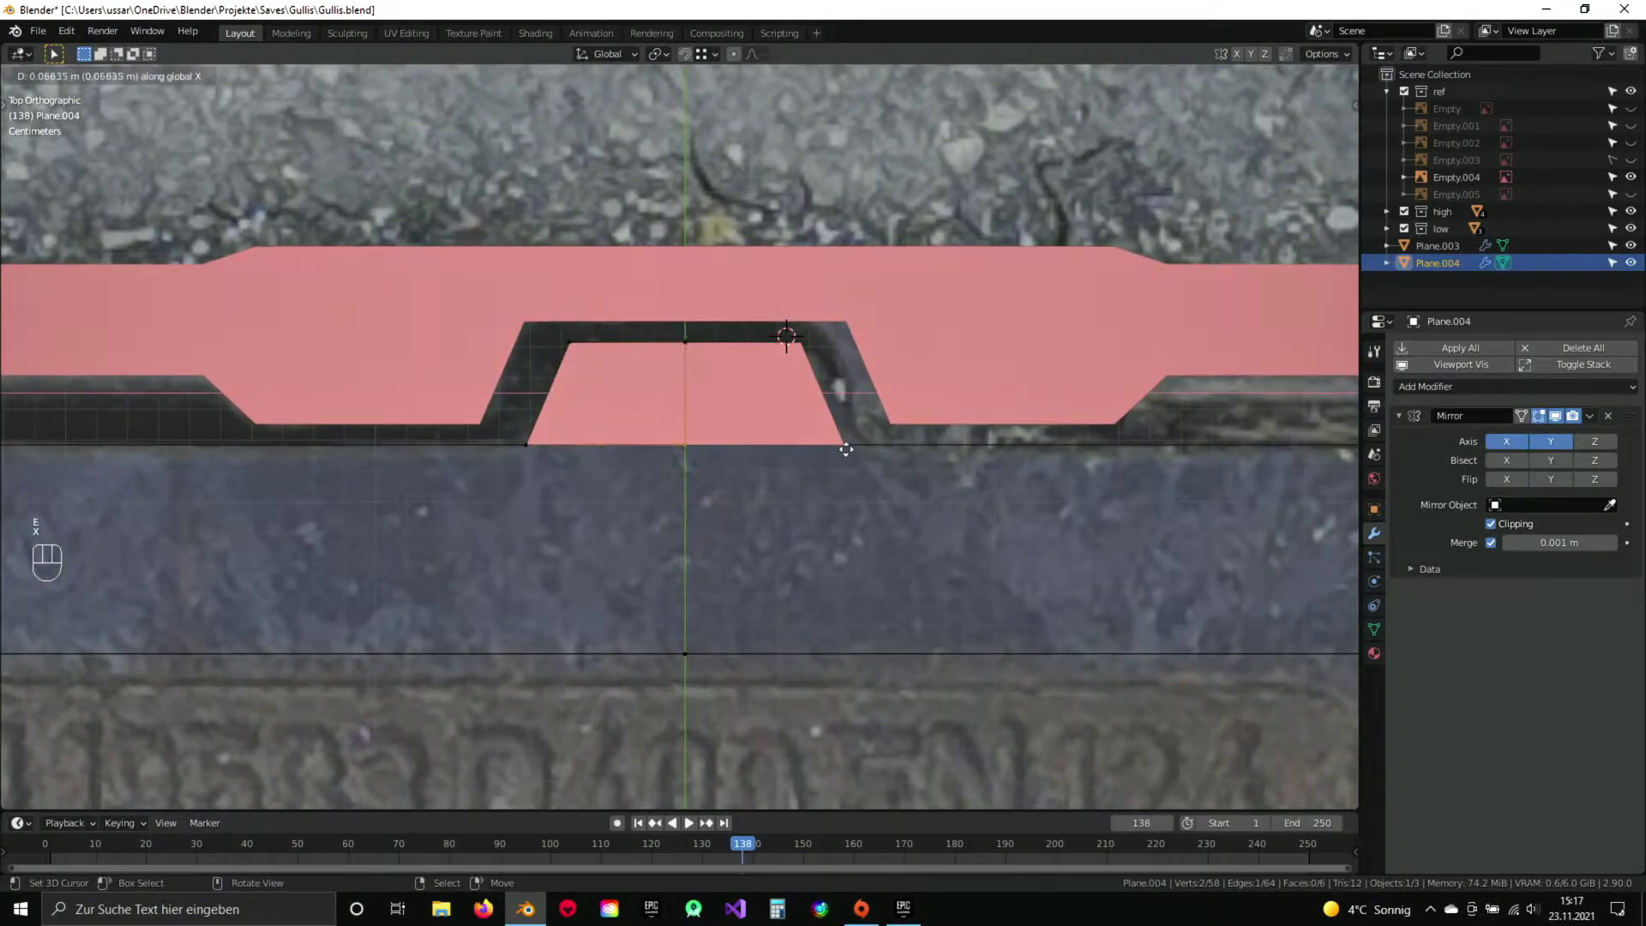
pyautogui.click(933, 443)
# Select the whole mesh and merge overlapping vertices by distance.
pyautogui.press('a')
pyautogui.press('a')
pyautogui.press('q')
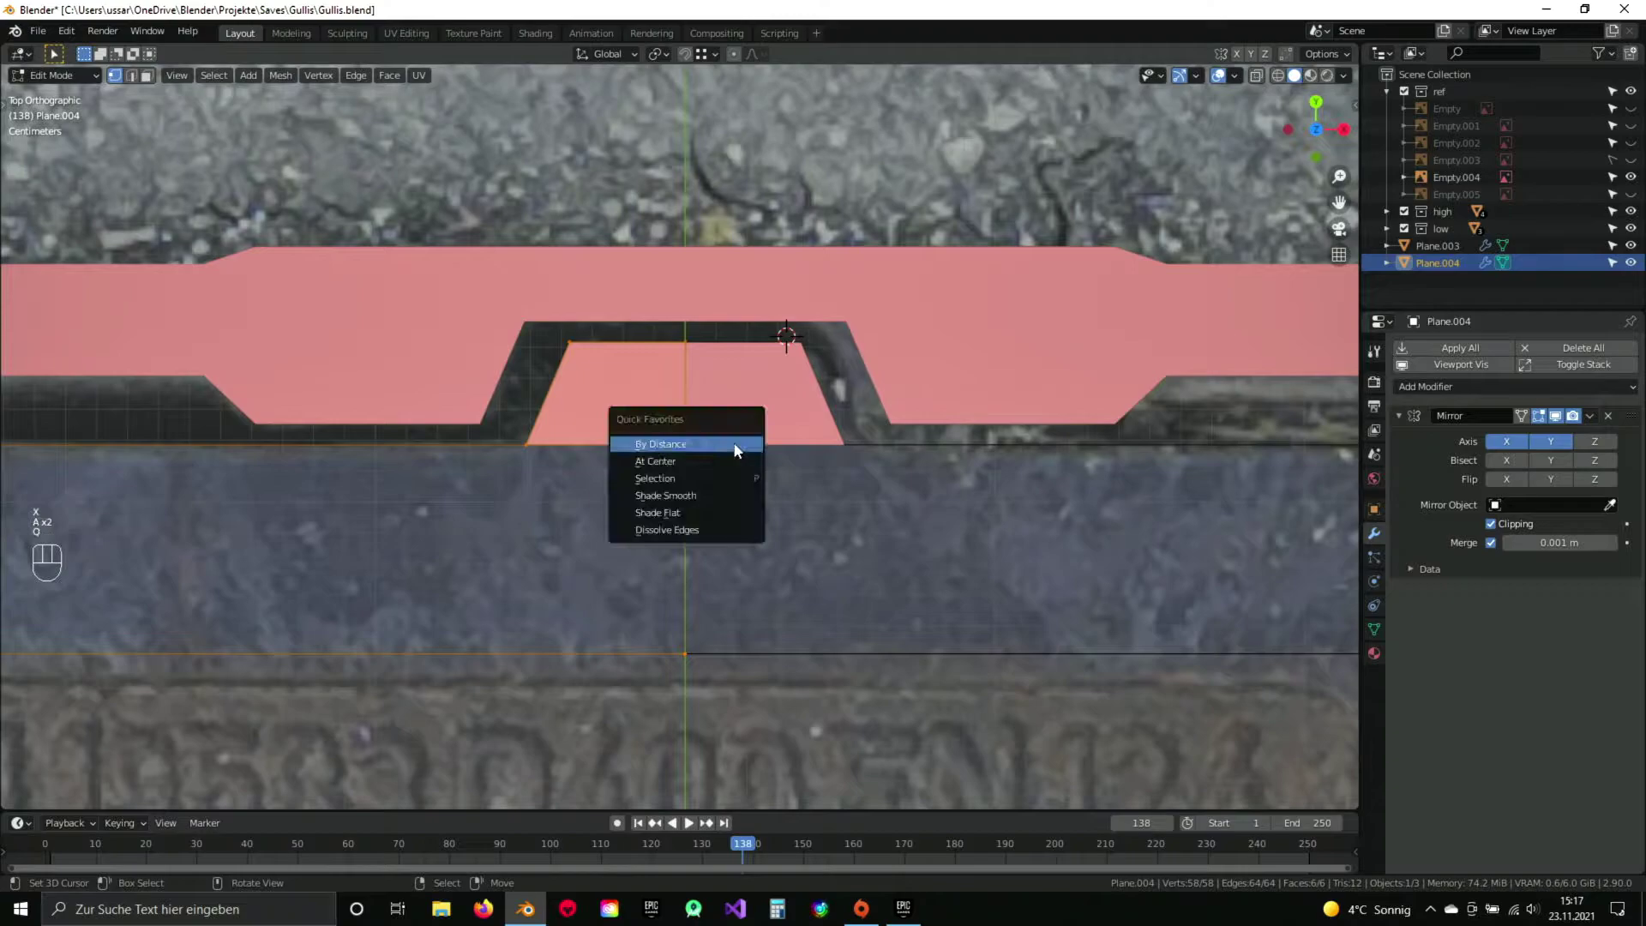
pyautogui.press('a')
pyautogui.click(899, 356)
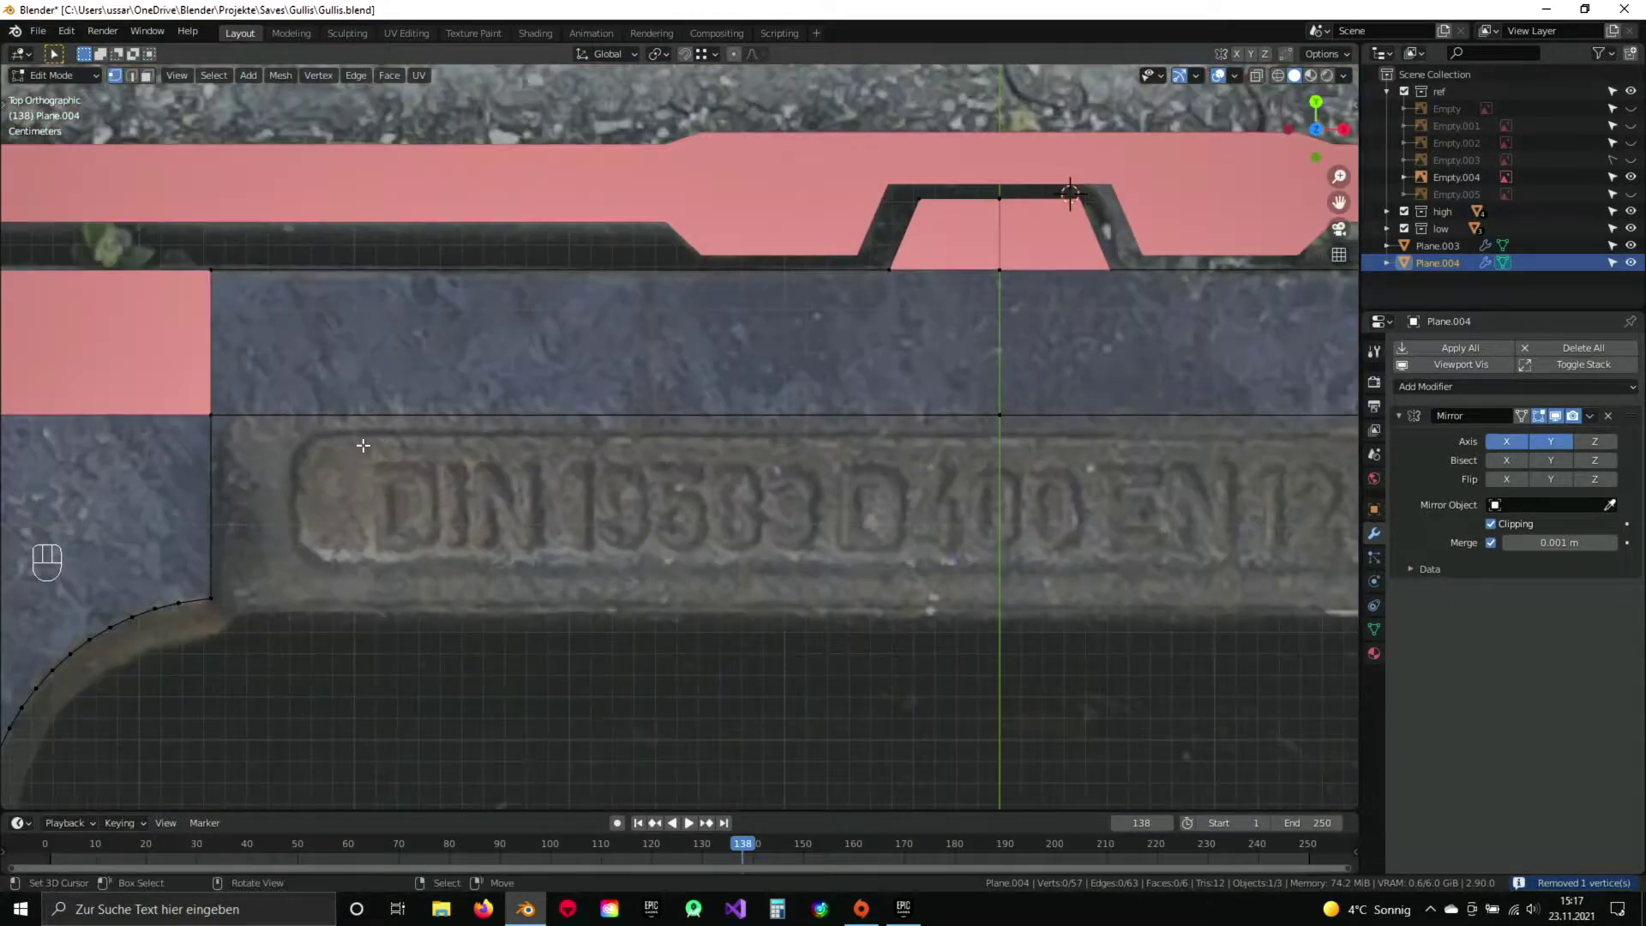
# Subdivide the edge under the label ribbon and slide the new vertex along X under the ribbon's corner.
pyautogui.click(229, 413)
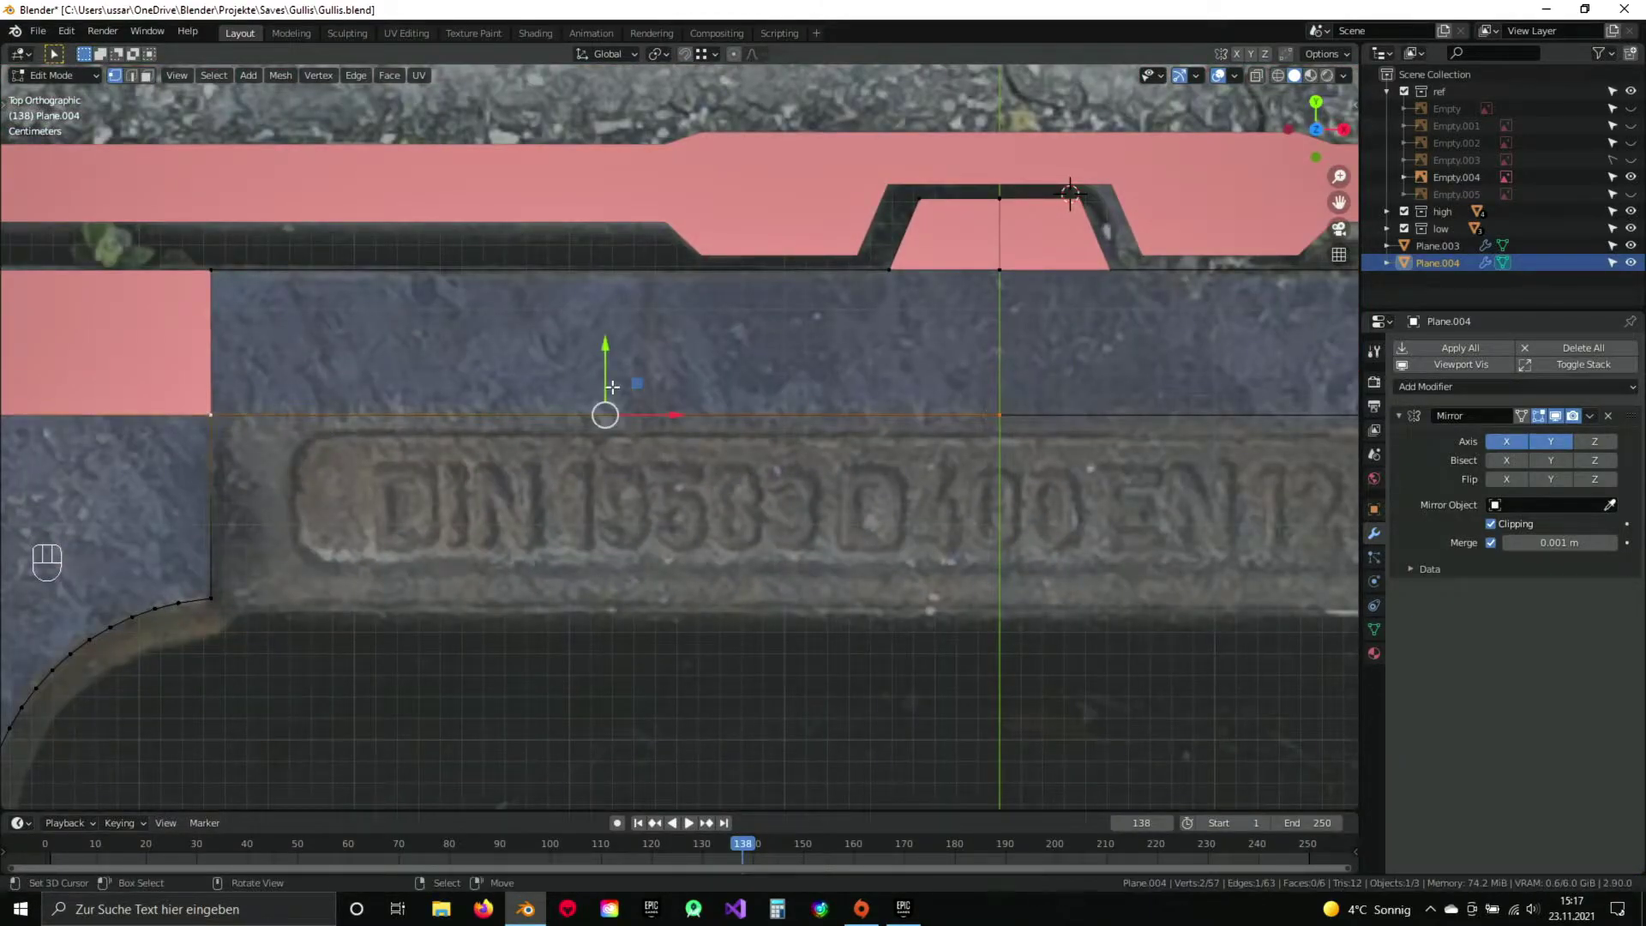
pyautogui.press('w')
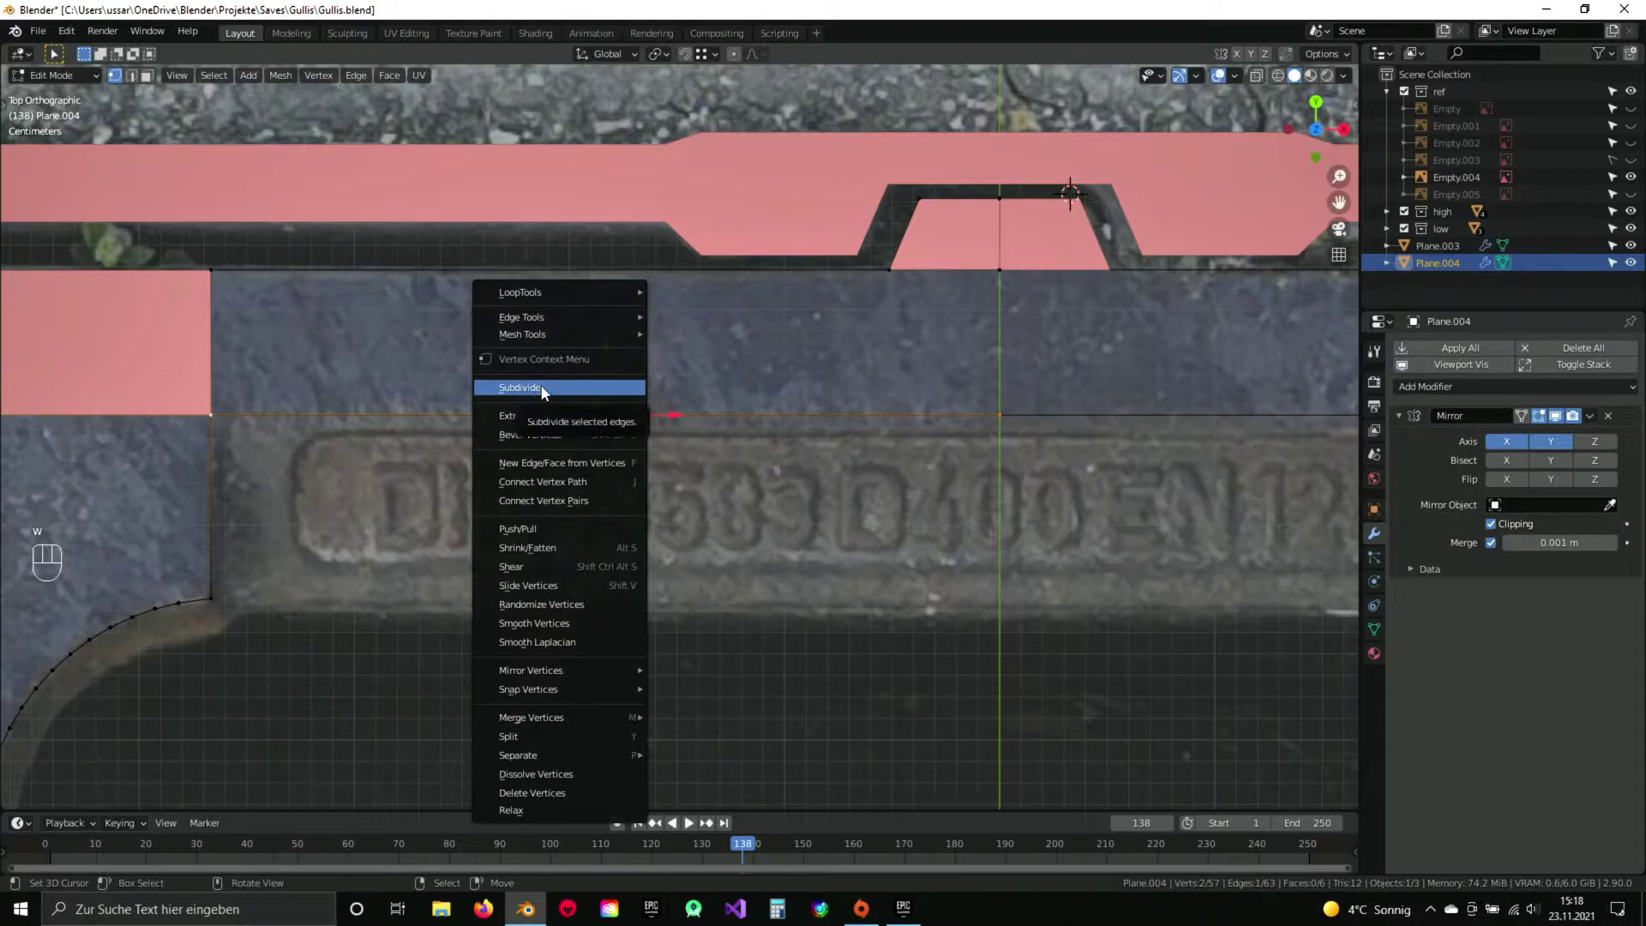
pyautogui.moveTo(668, 399); pyautogui.dragTo(589, 411)
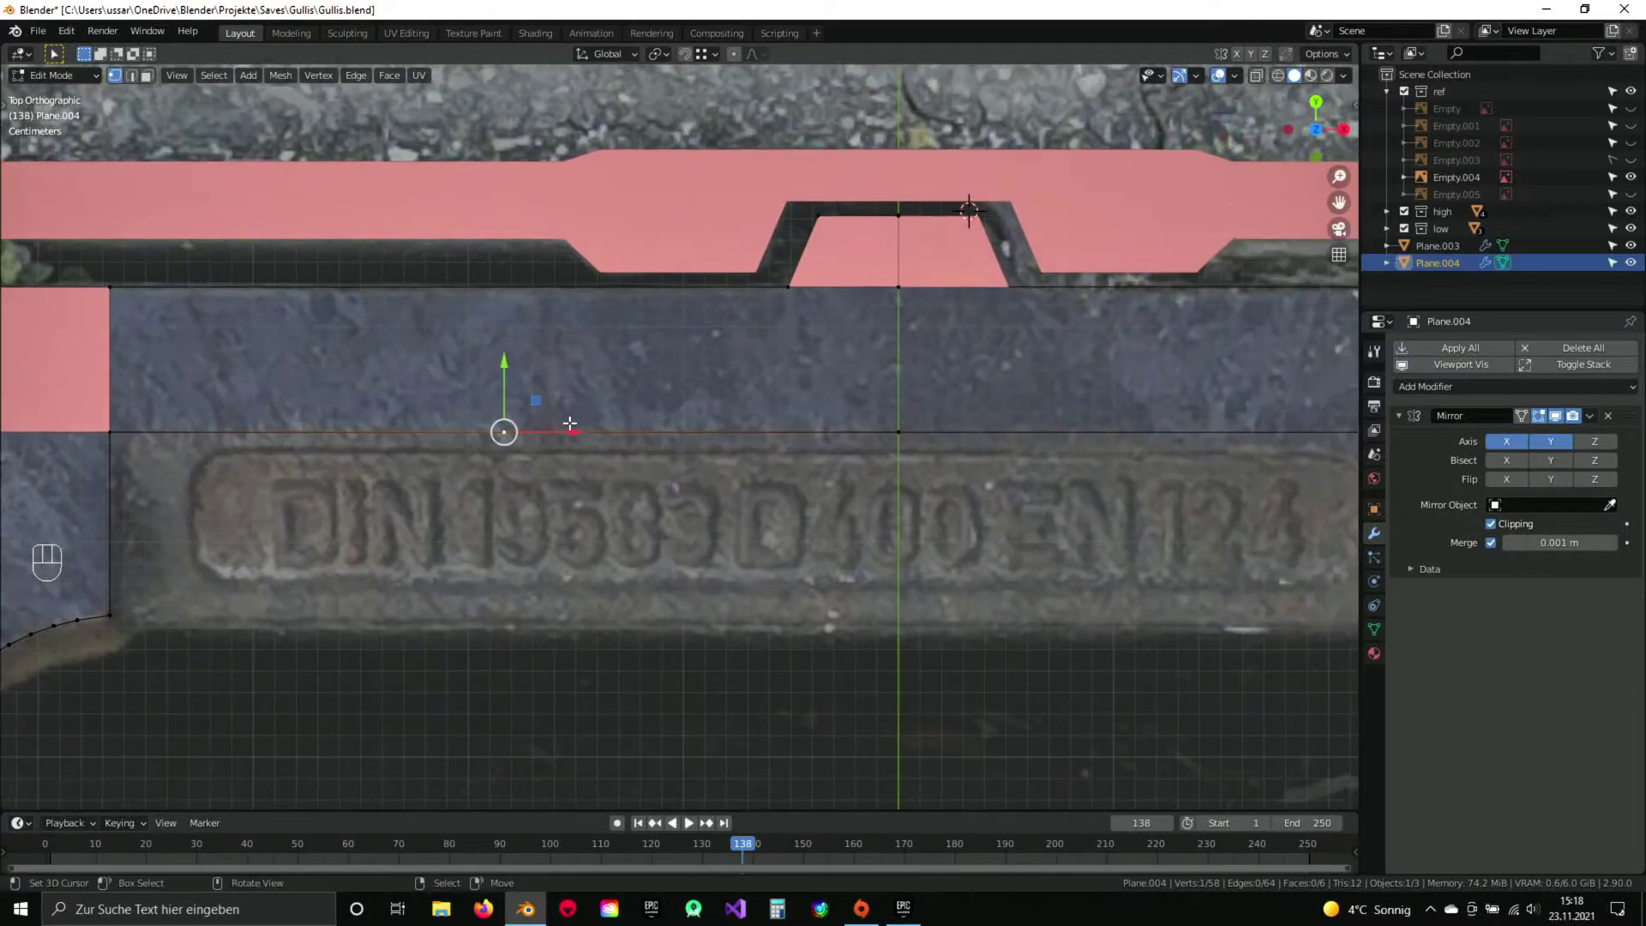
pyautogui.press('g')
pyautogui.press('x')
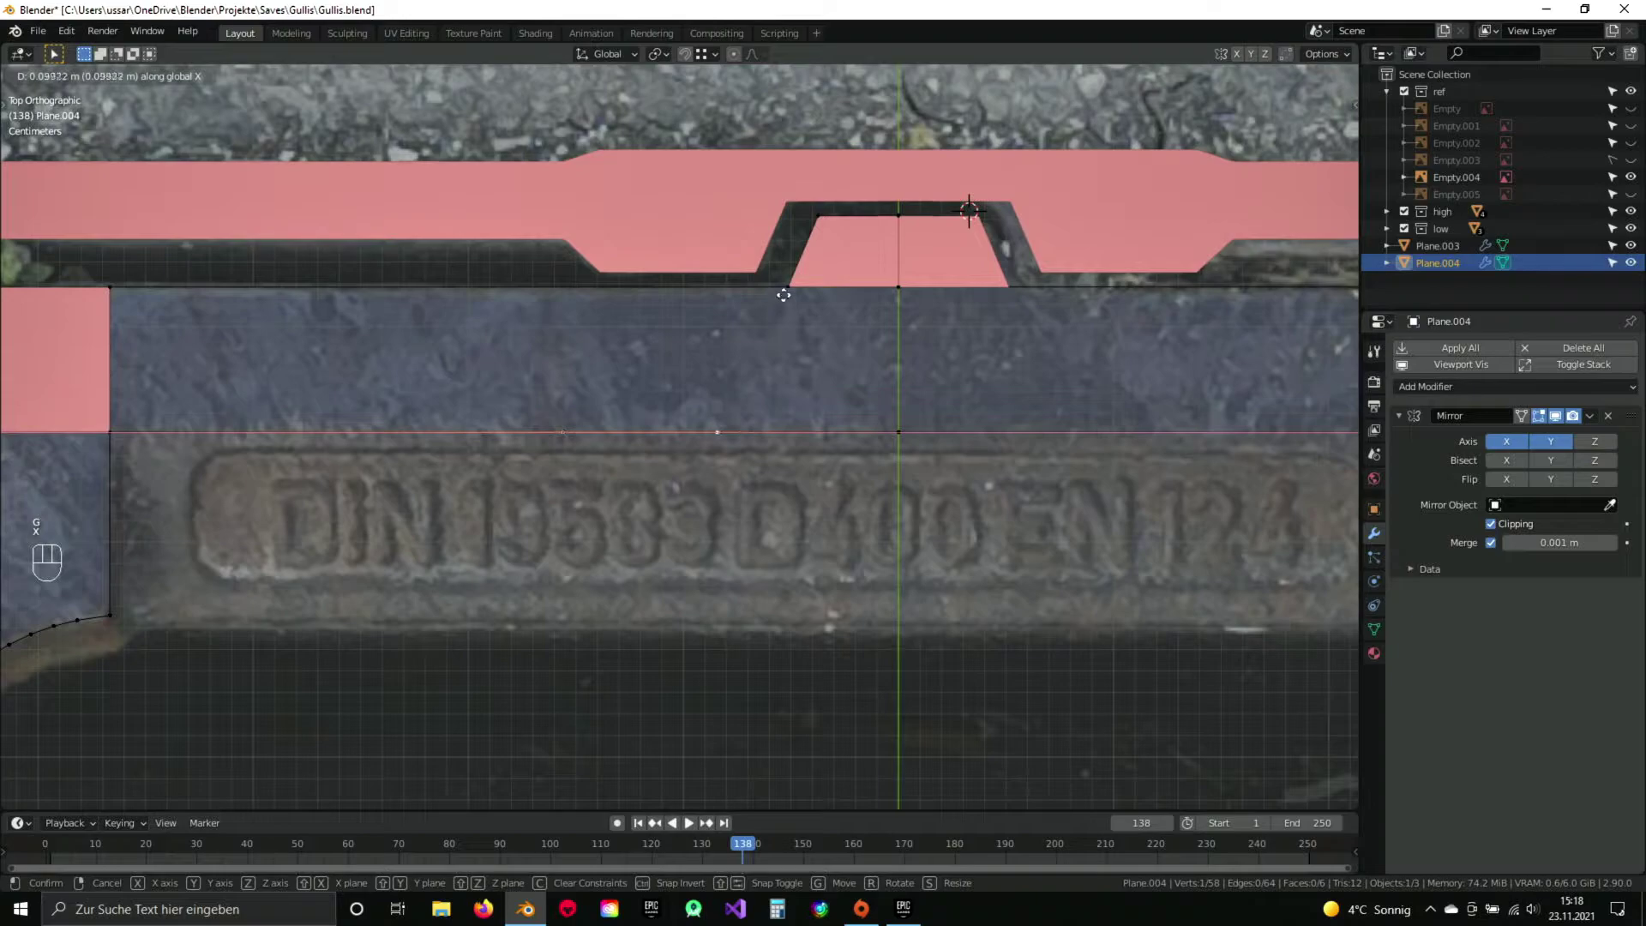
pyautogui.click(791, 281)
# Fill the faces beside the ribbon and frame the curved neck beneath the emblem.
pyautogui.moveTo(913, 297); pyautogui.dragTo(772, 432)
pyautogui.press('a')
pyautogui.moveTo(649, 378); pyautogui.dragTo(731, 369)
pyautogui.press('f')
pyautogui.press('a')
pyautogui.click(380, 488)
pyautogui.moveTo(562, 351); pyautogui.dragTo(652, 470)
pyautogui.moveTo(624, 500); pyautogui.dragTo(673, 383)
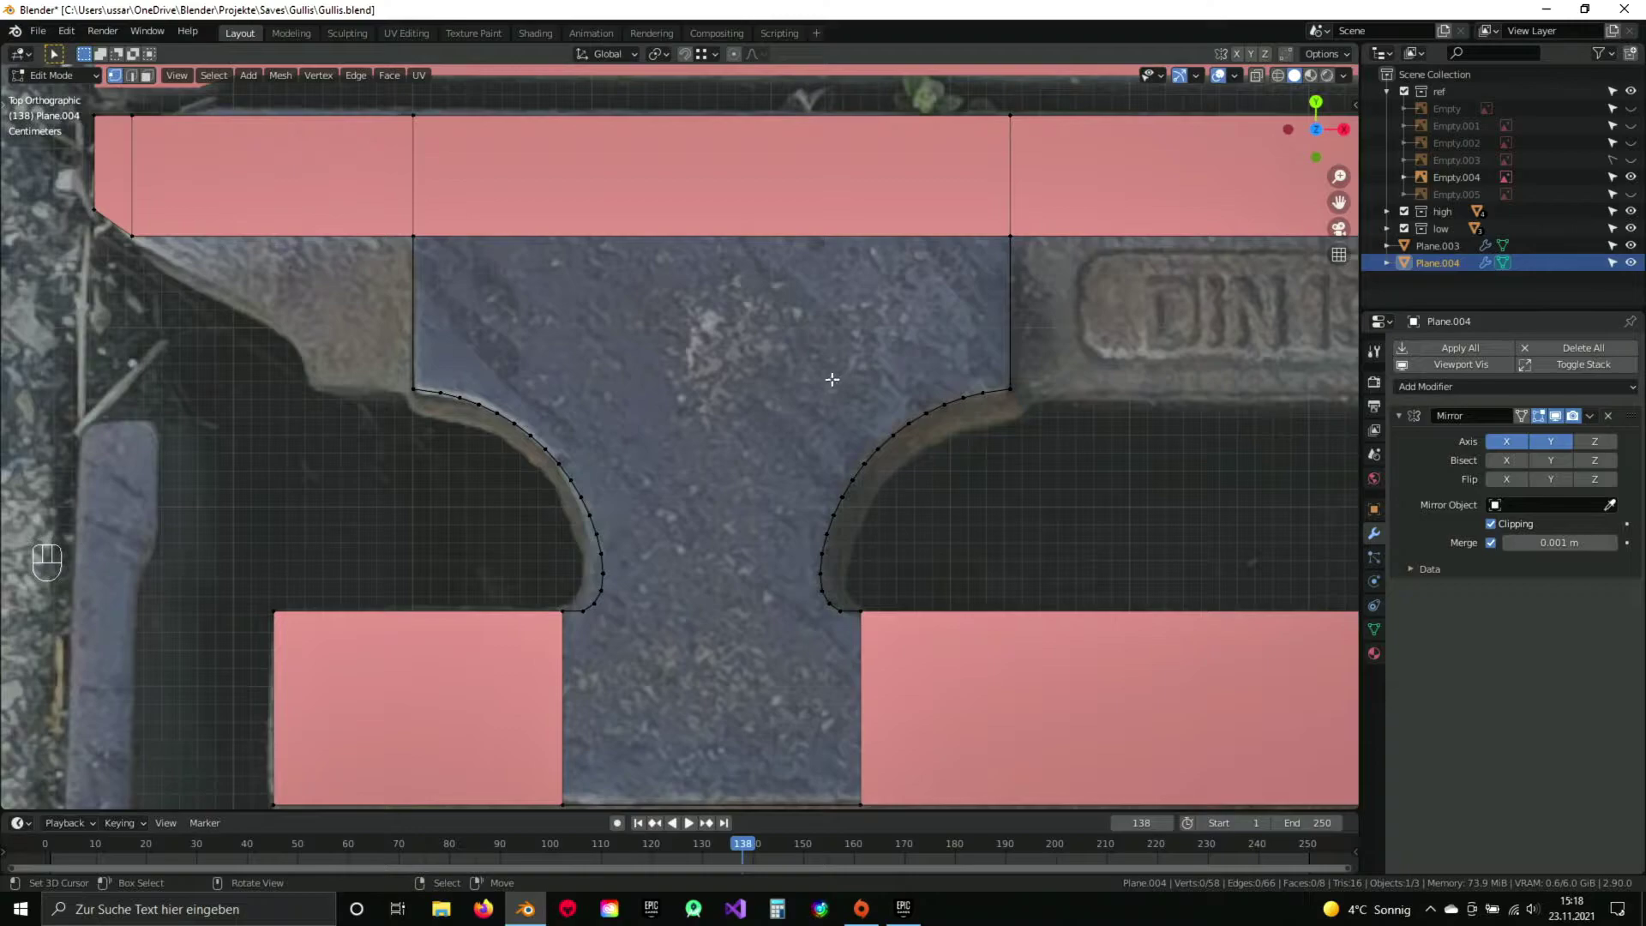
pyautogui.moveTo(687, 513); pyautogui.dragTo(653, 441)
pyautogui.moveTo(520, 291); pyautogui.dragTo(469, 351)
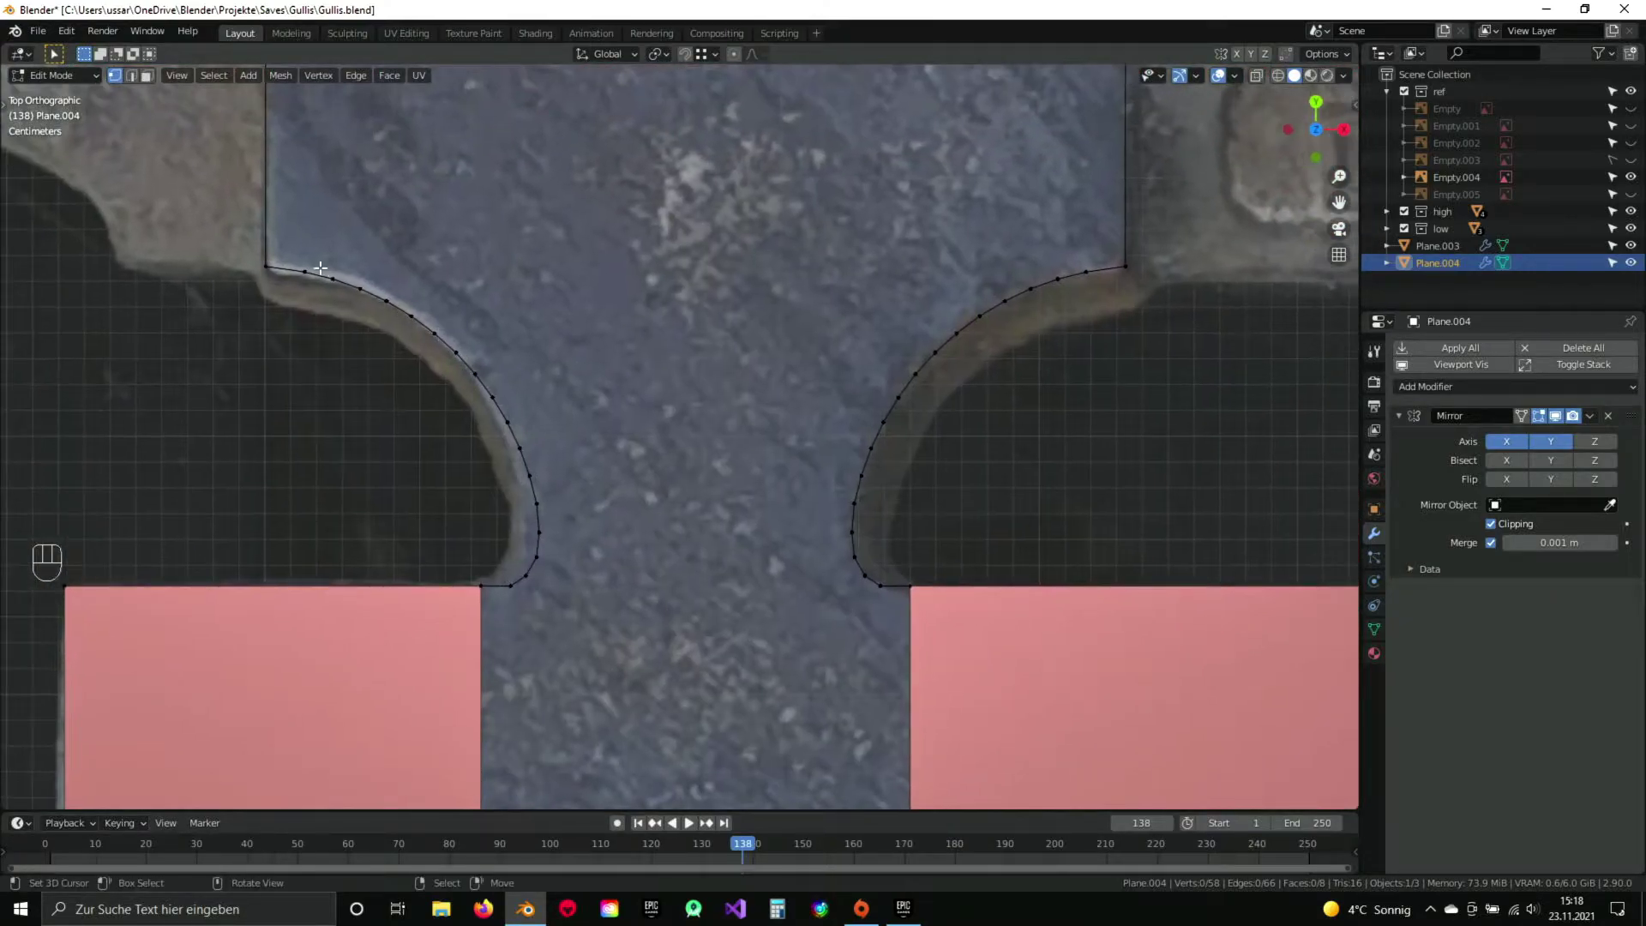
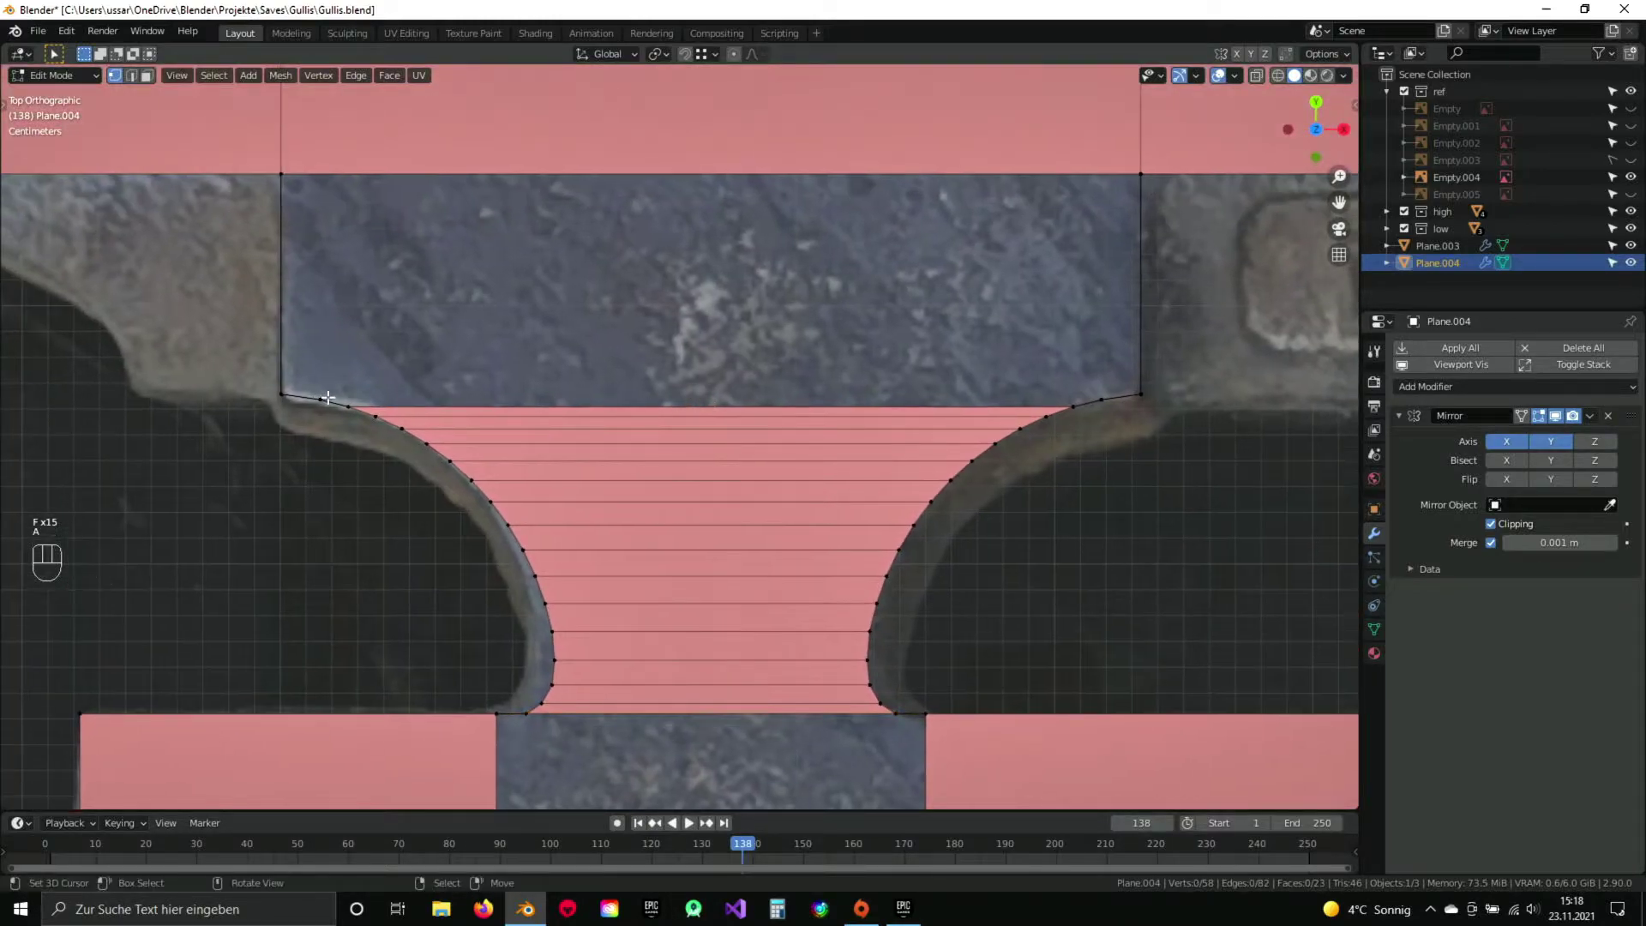
# Select the top edge of the filled neck and check it up close.
pyautogui.press('2')
pyautogui.press('f')
pyautogui.press('f')
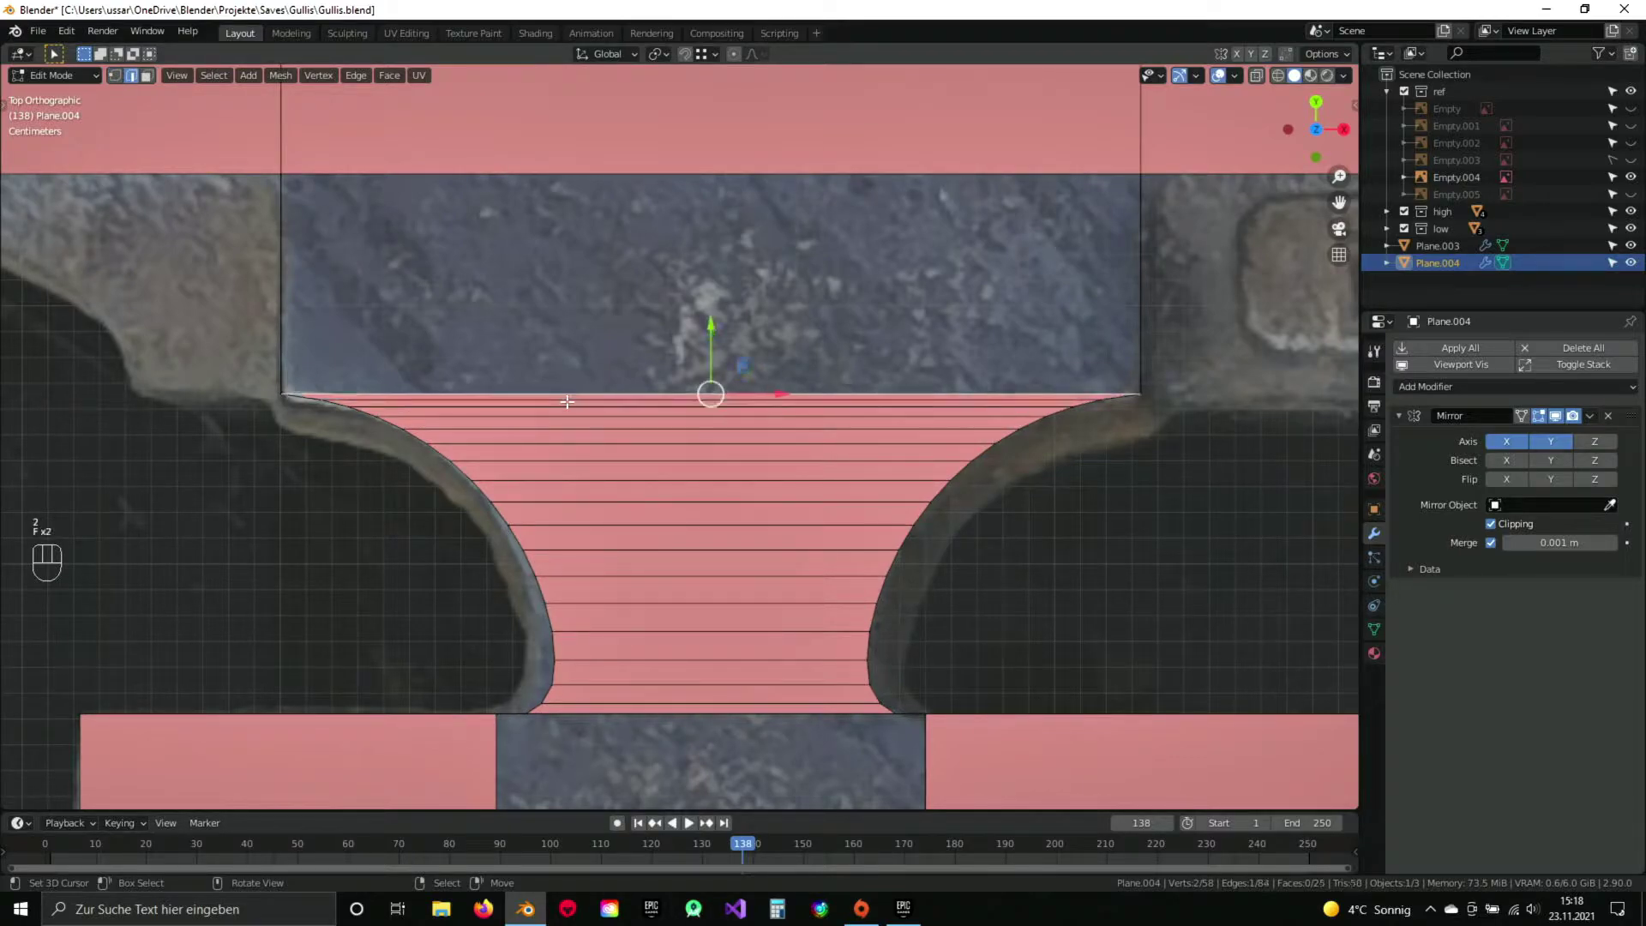
pyautogui.press('1')
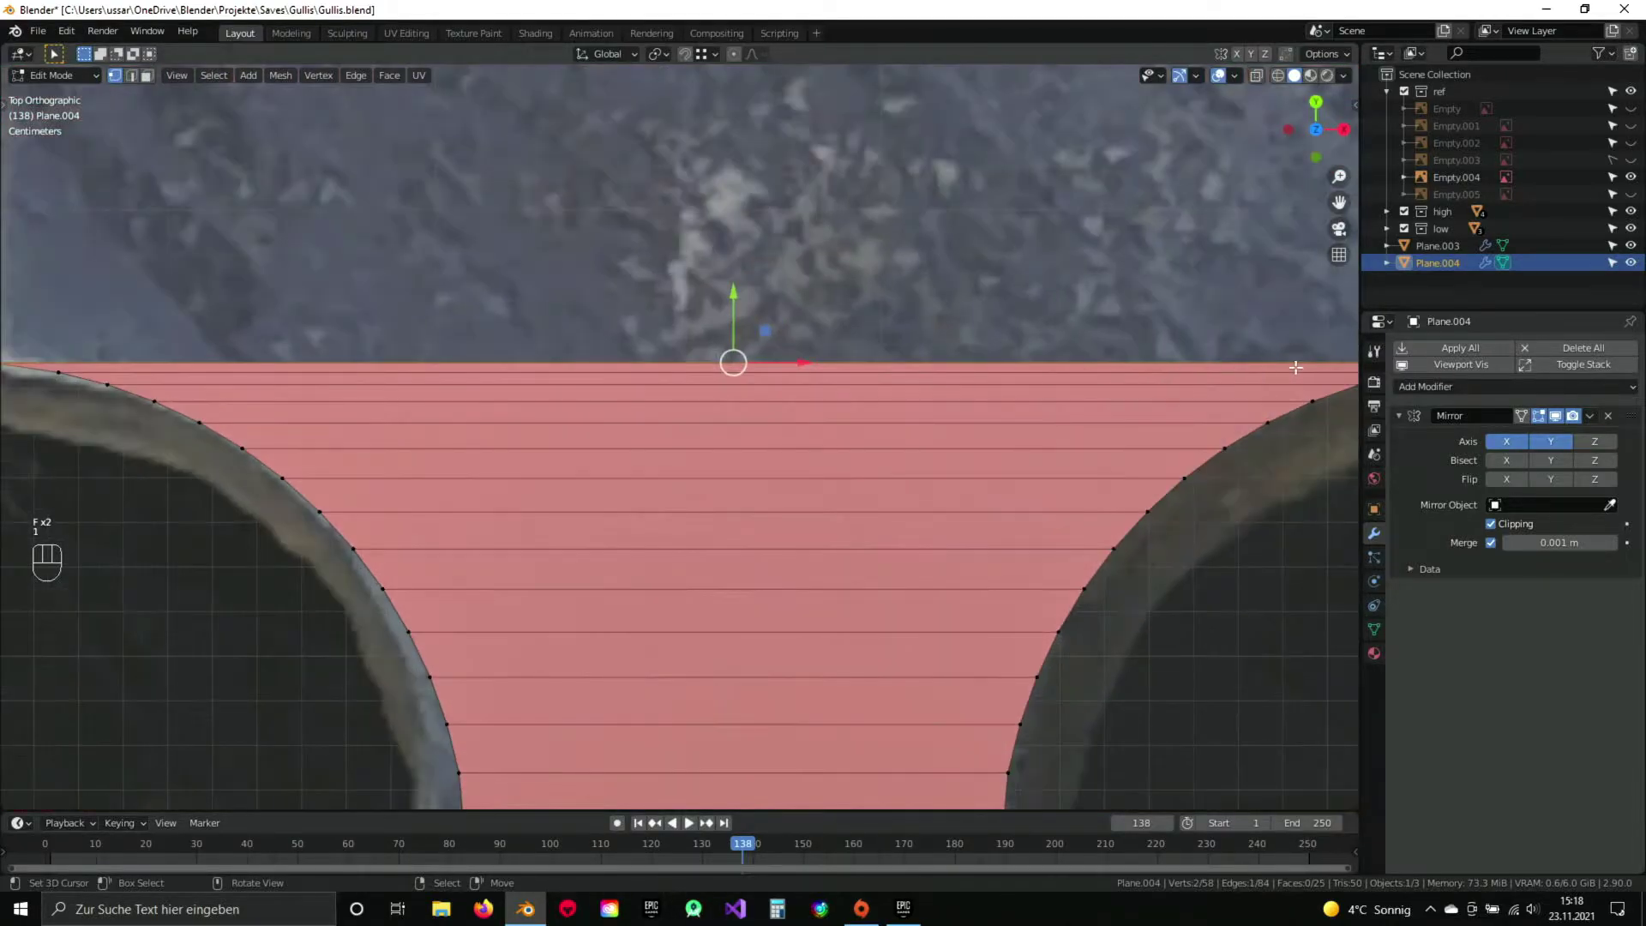
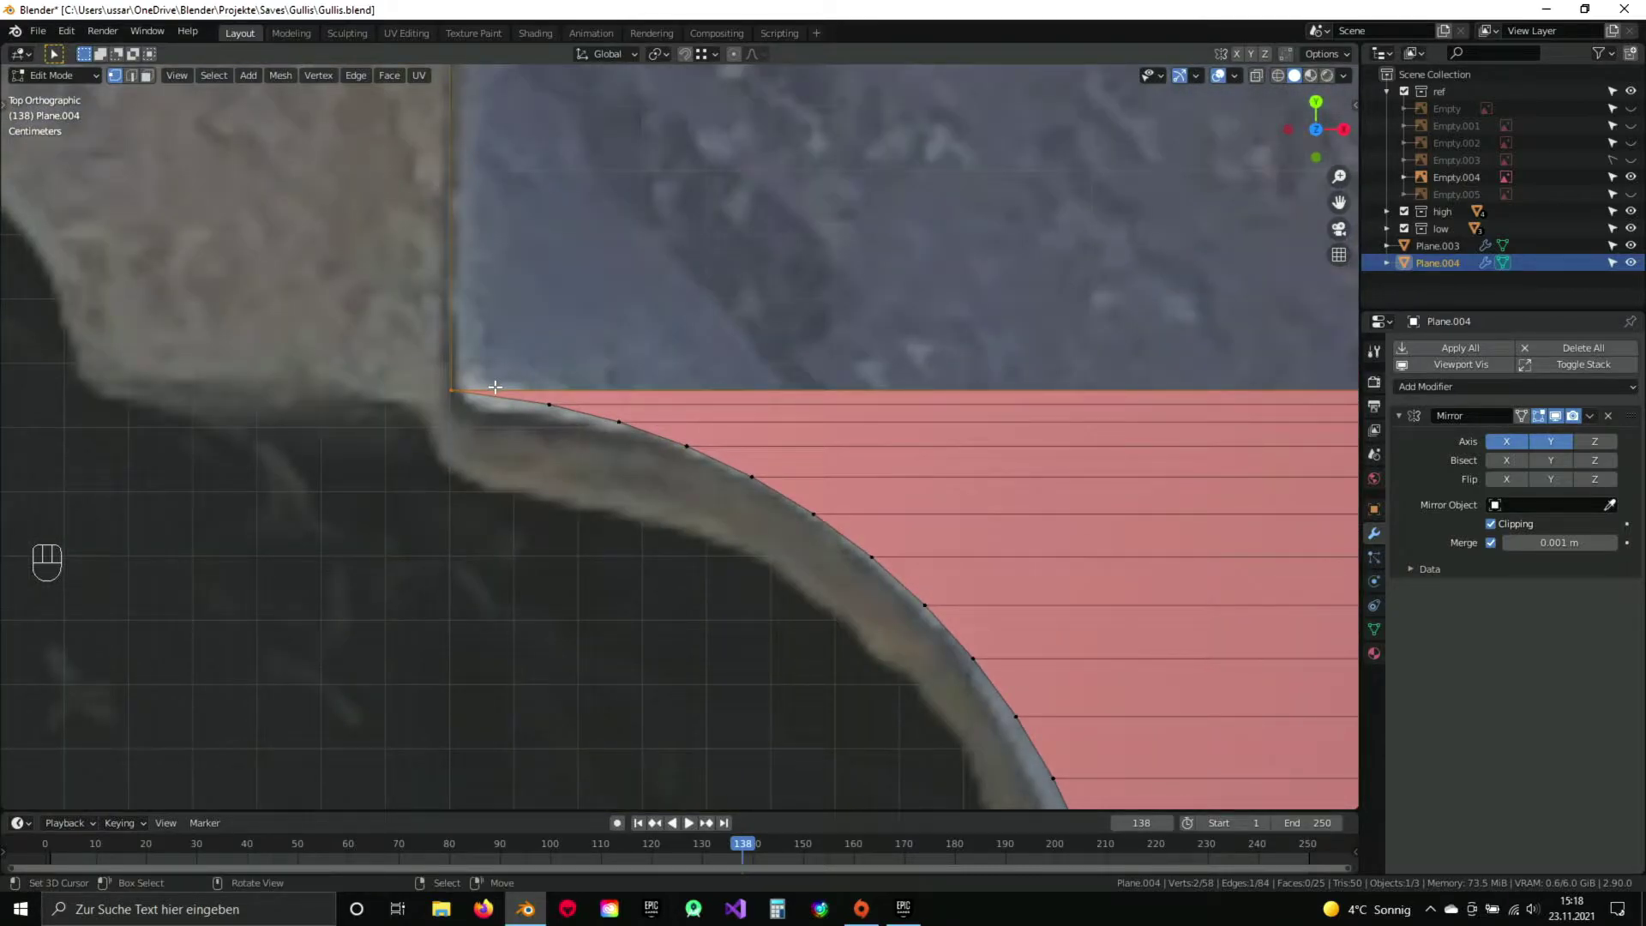
pyautogui.moveTo(550, 362); pyautogui.dragTo(455, 351)
pyautogui.press('a')
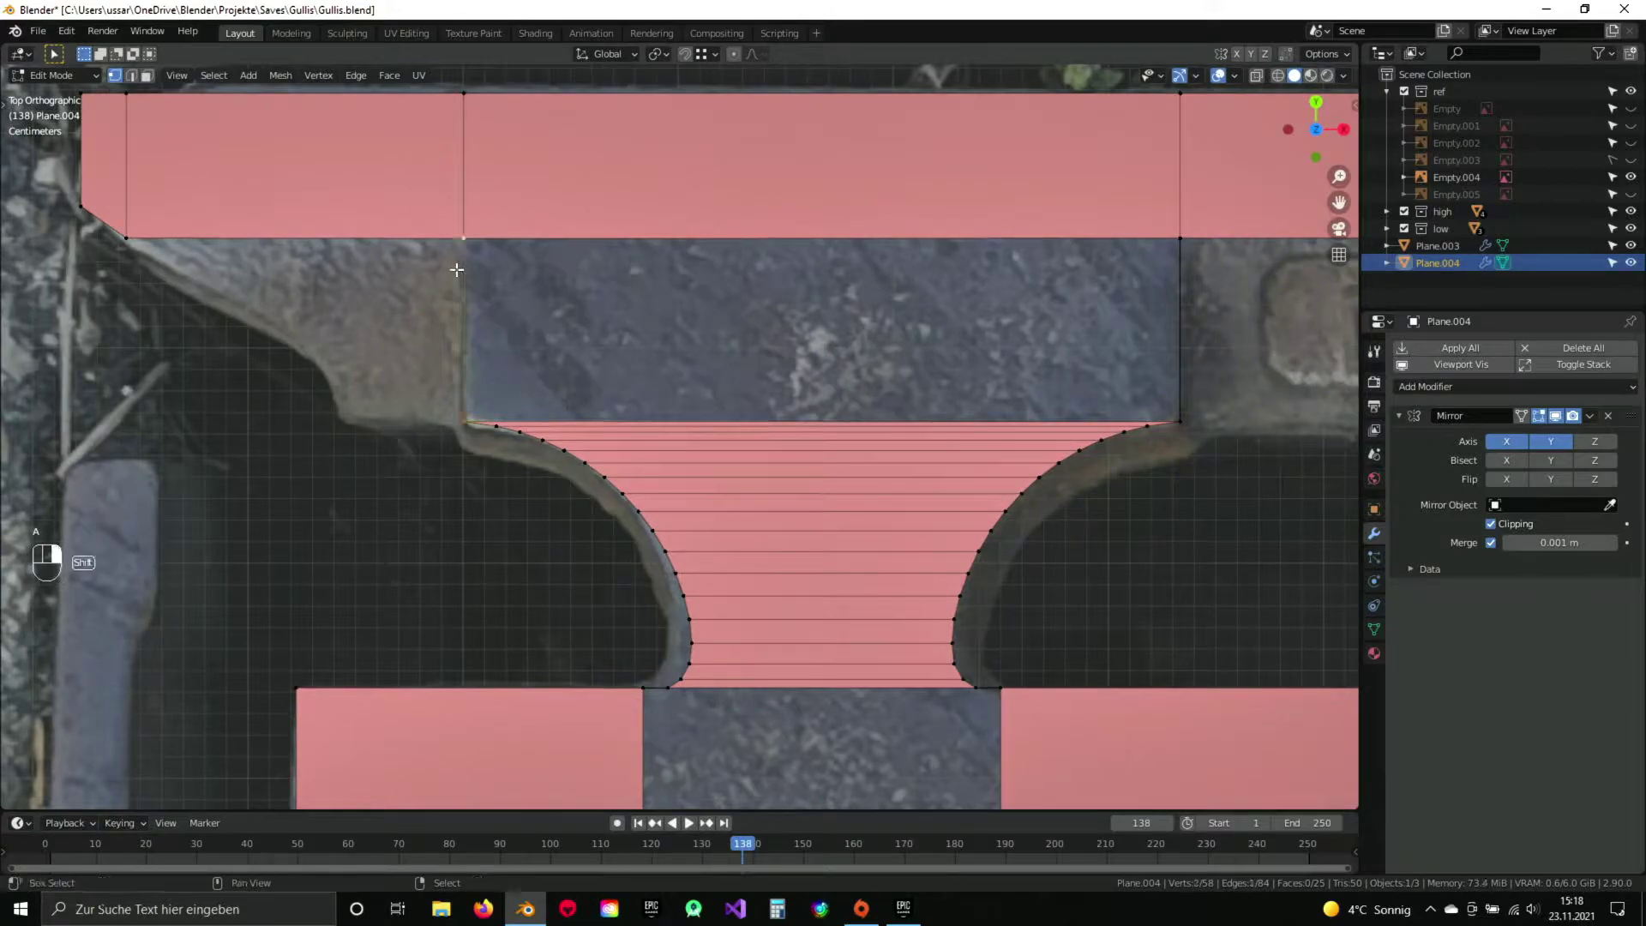
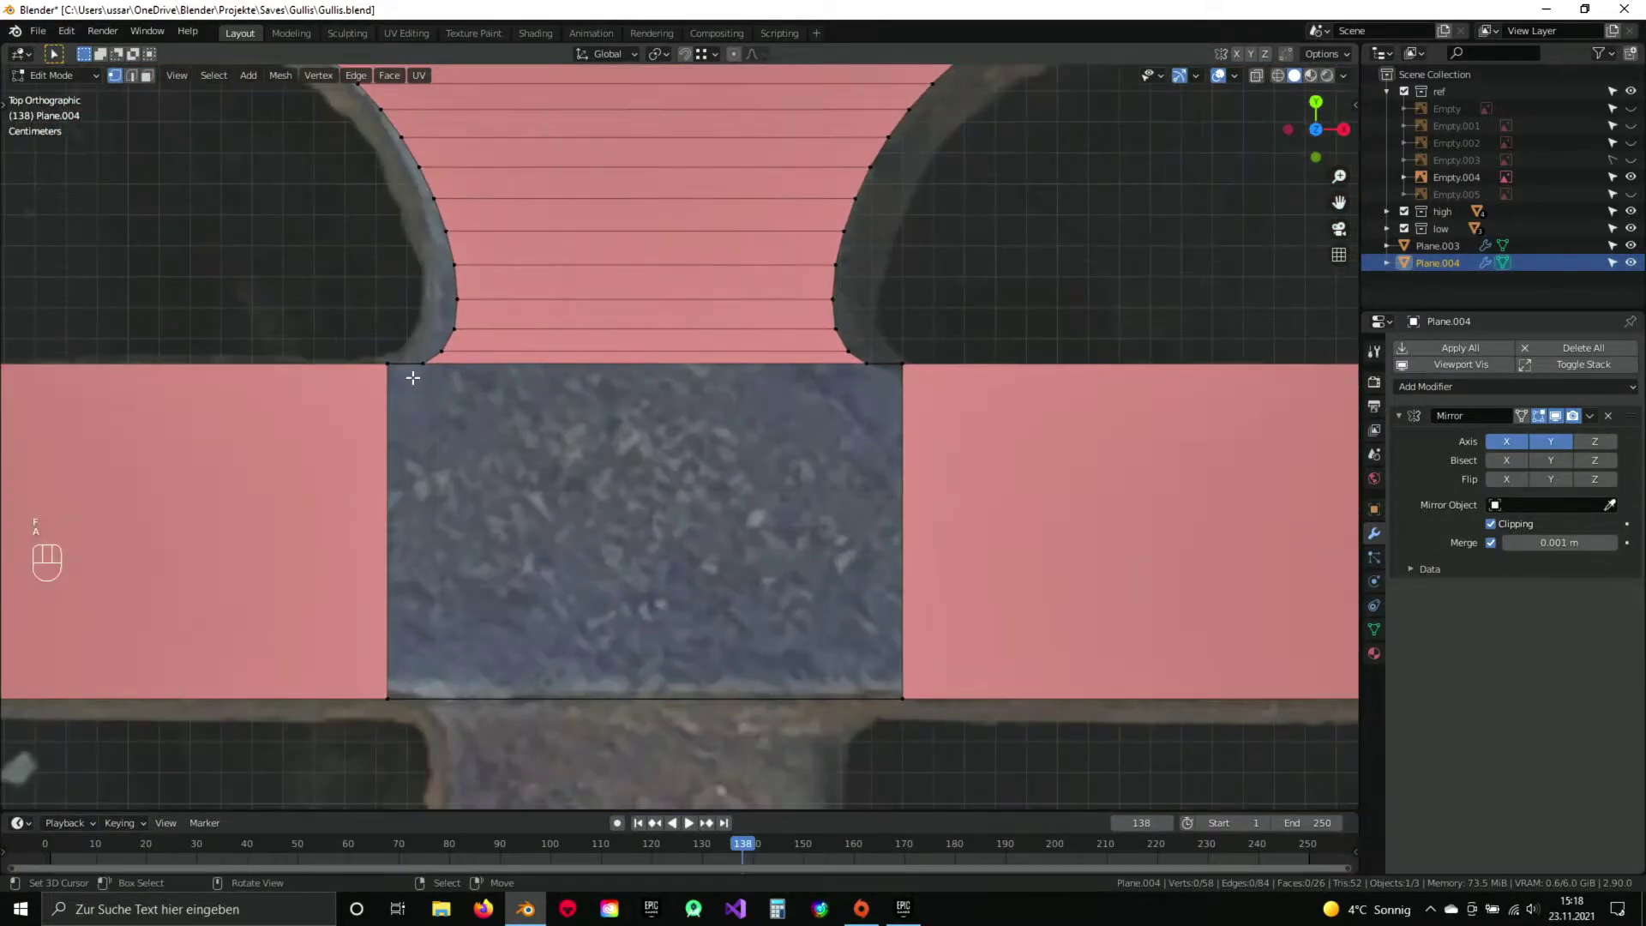
# Subdivide the bar's bottom edge below the neck with new vertices aligned to the stem.
pyautogui.moveTo(657, 525); pyautogui.dragTo(678, 291)
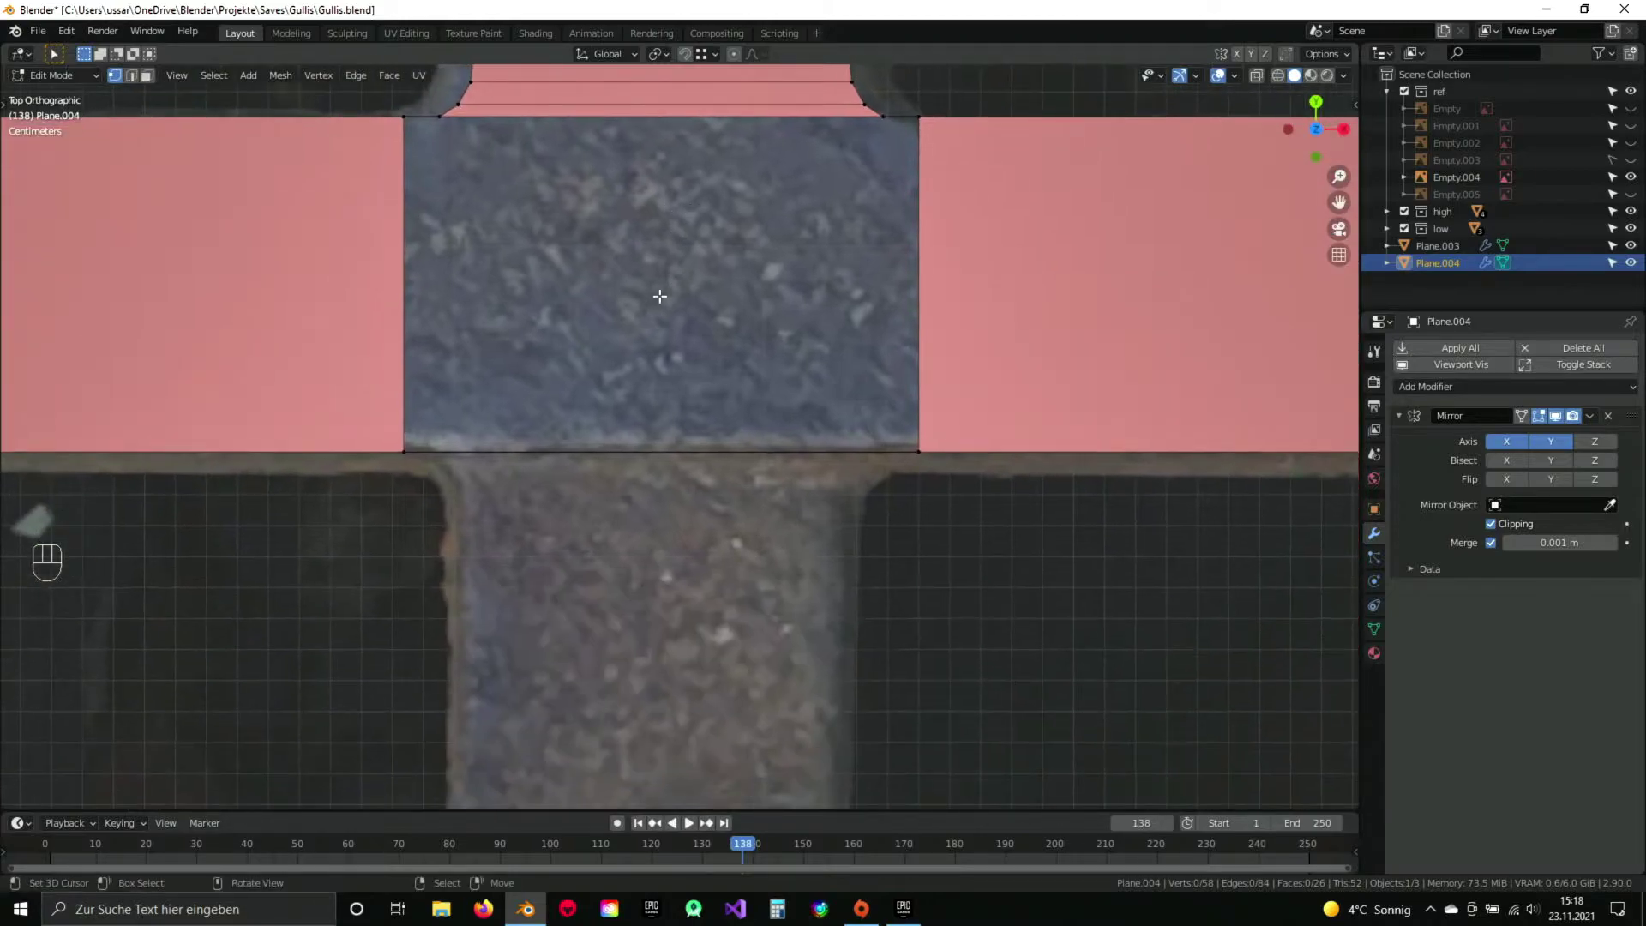
pyautogui.moveTo(468, 325); pyautogui.dragTo(574, 341)
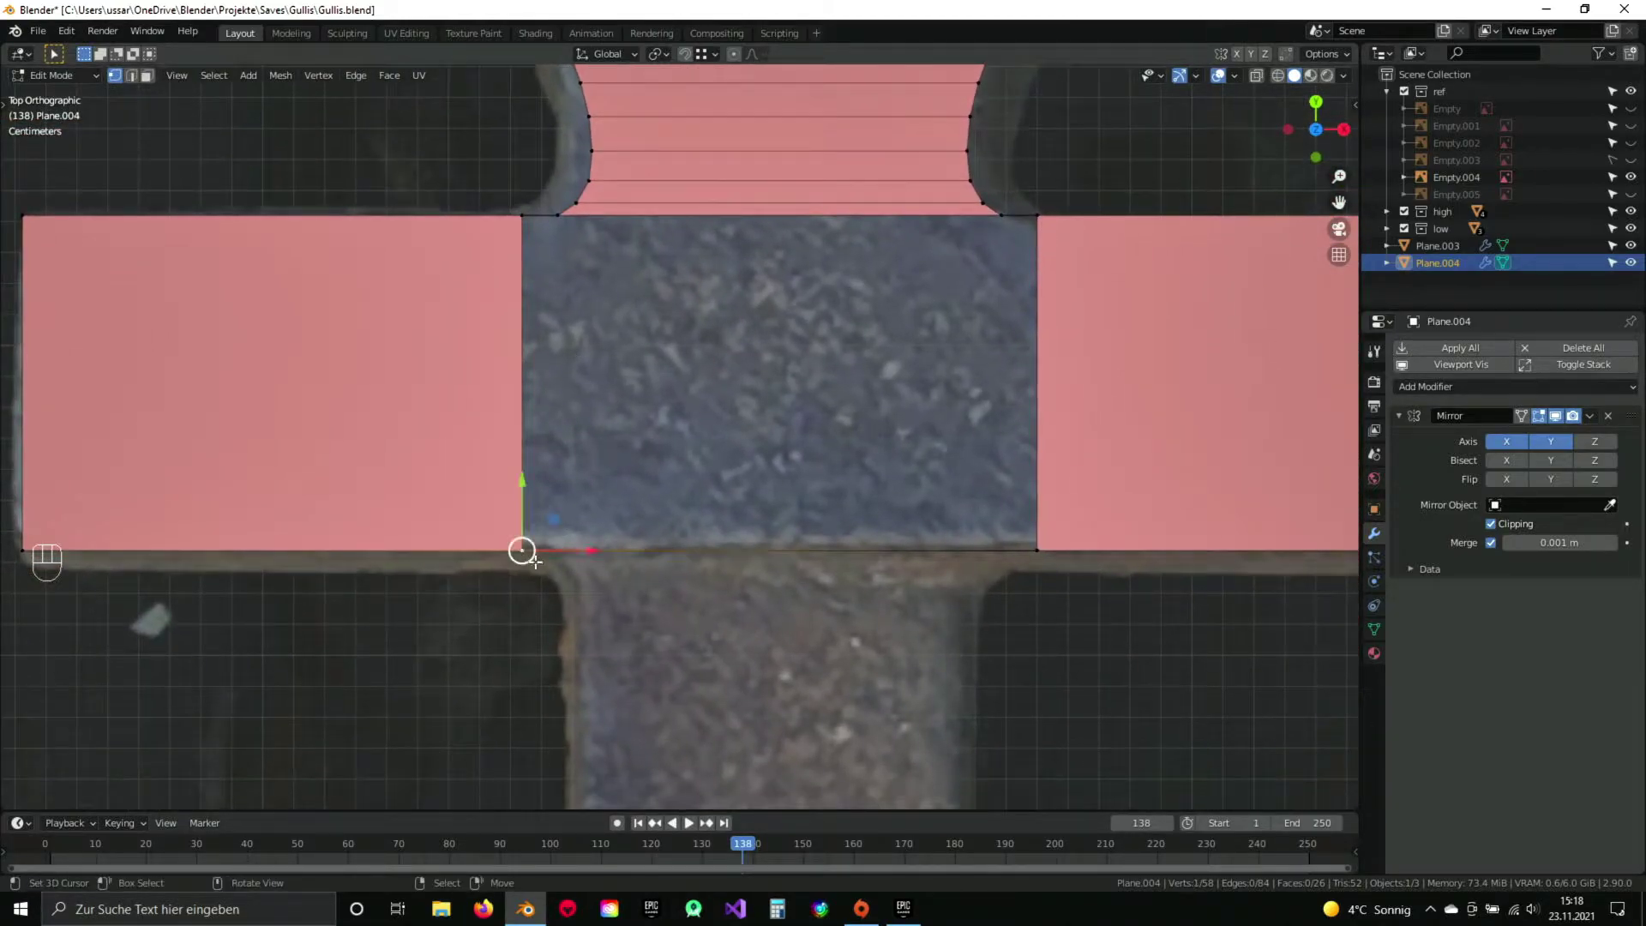
pyautogui.press('w')
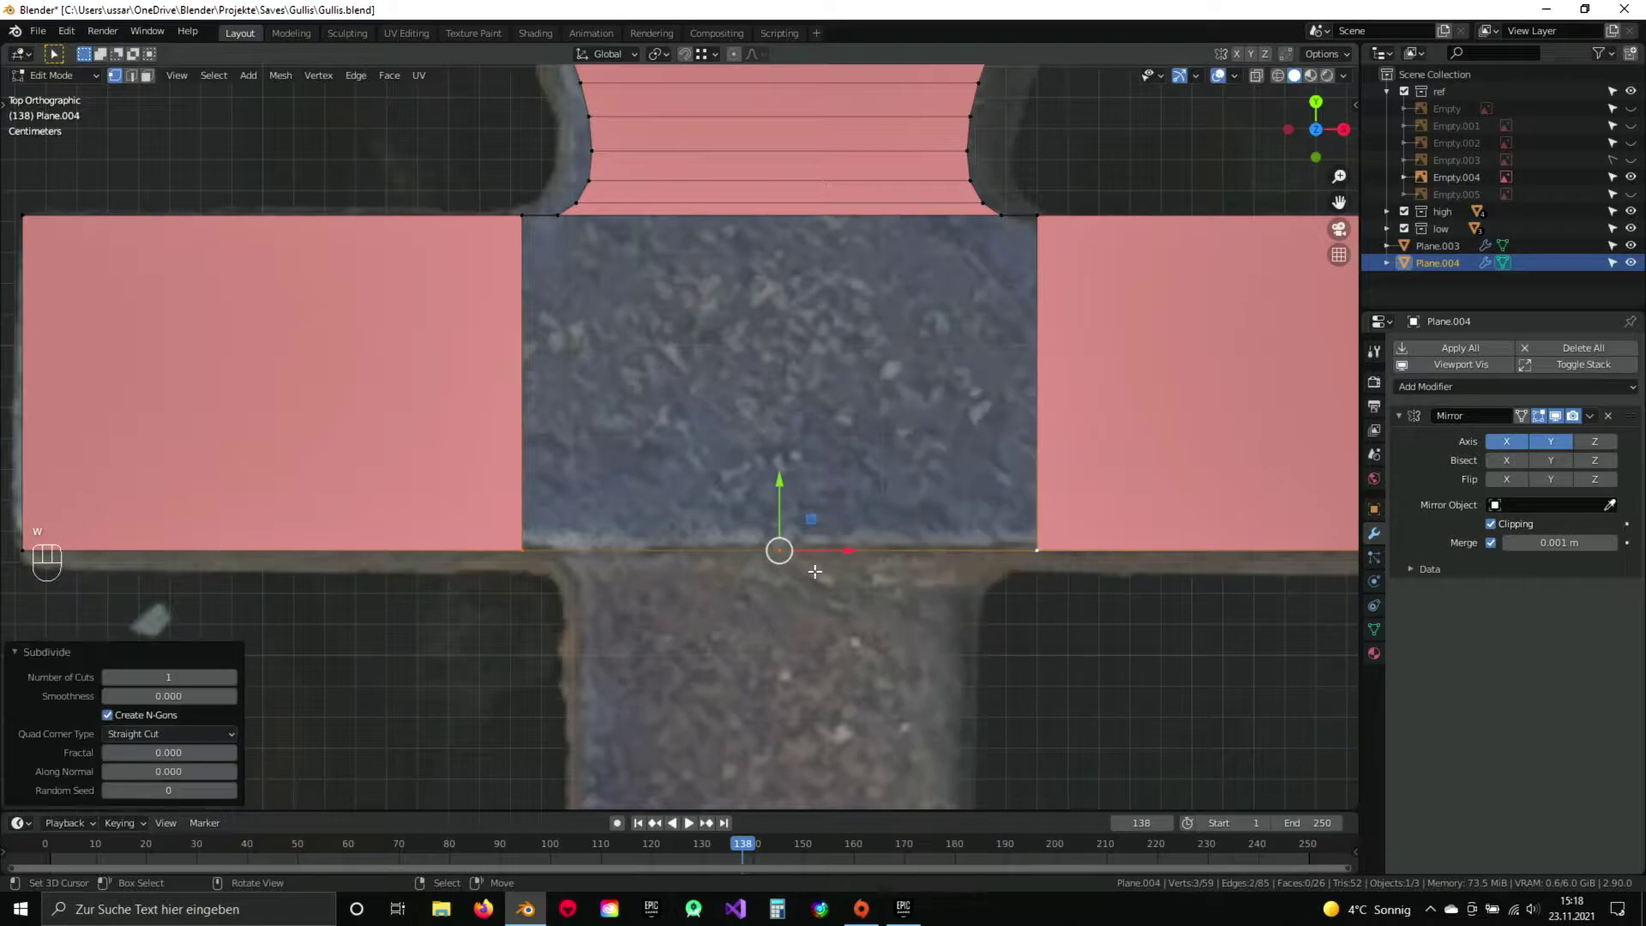
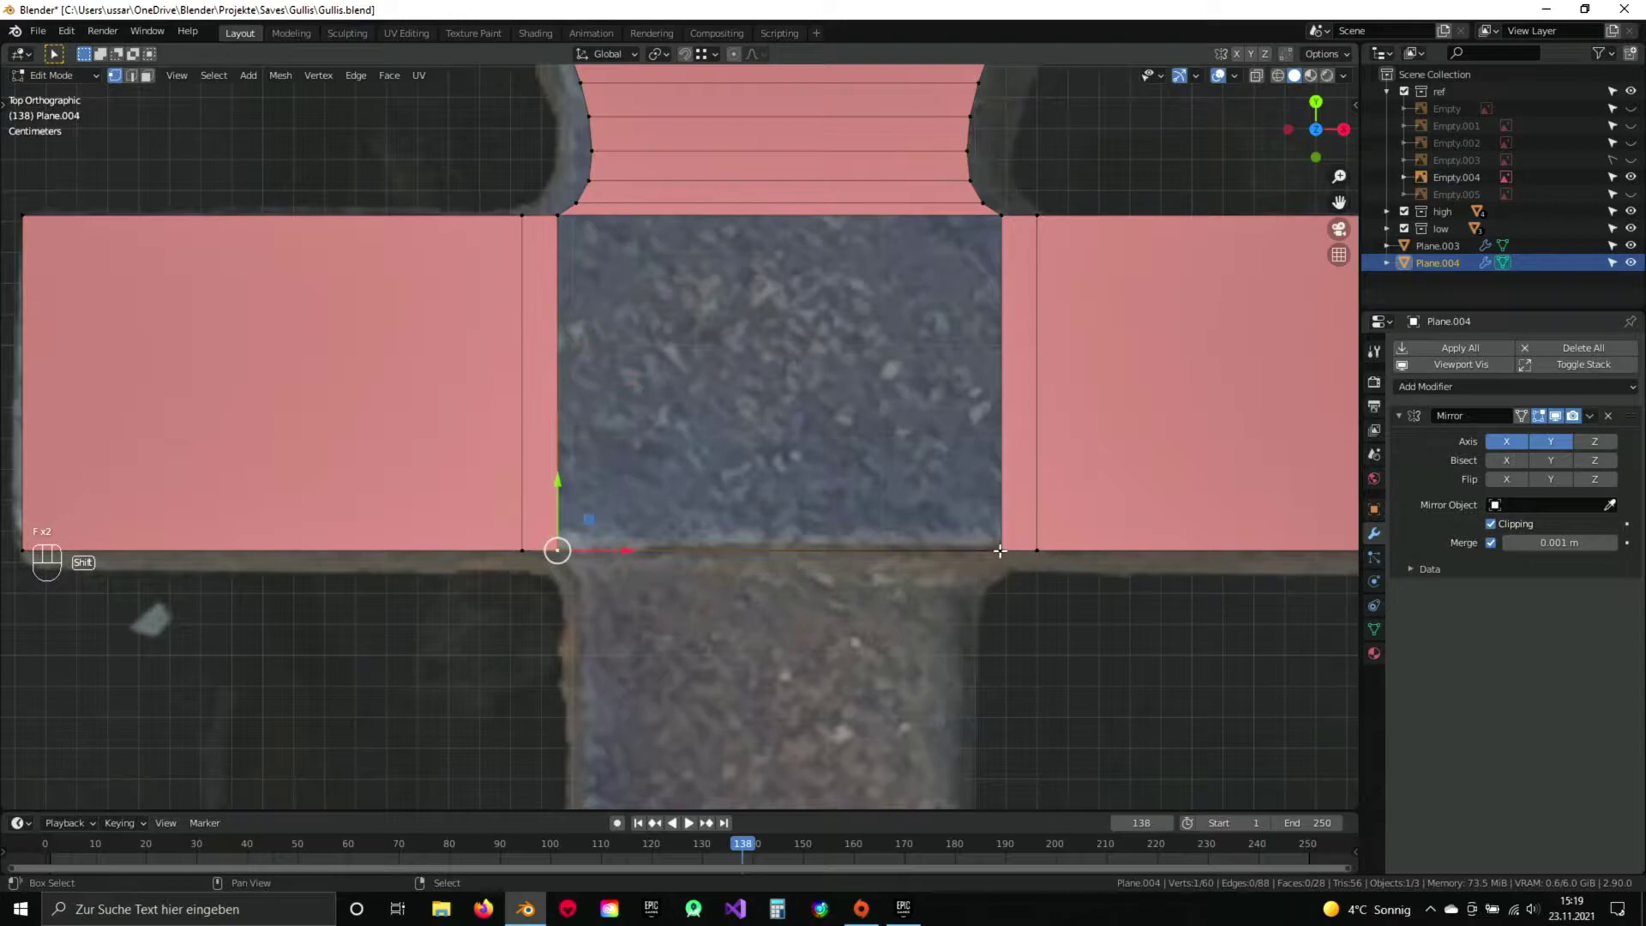
pyautogui.press('shift+f')
pyautogui.rightClick(973, 220)
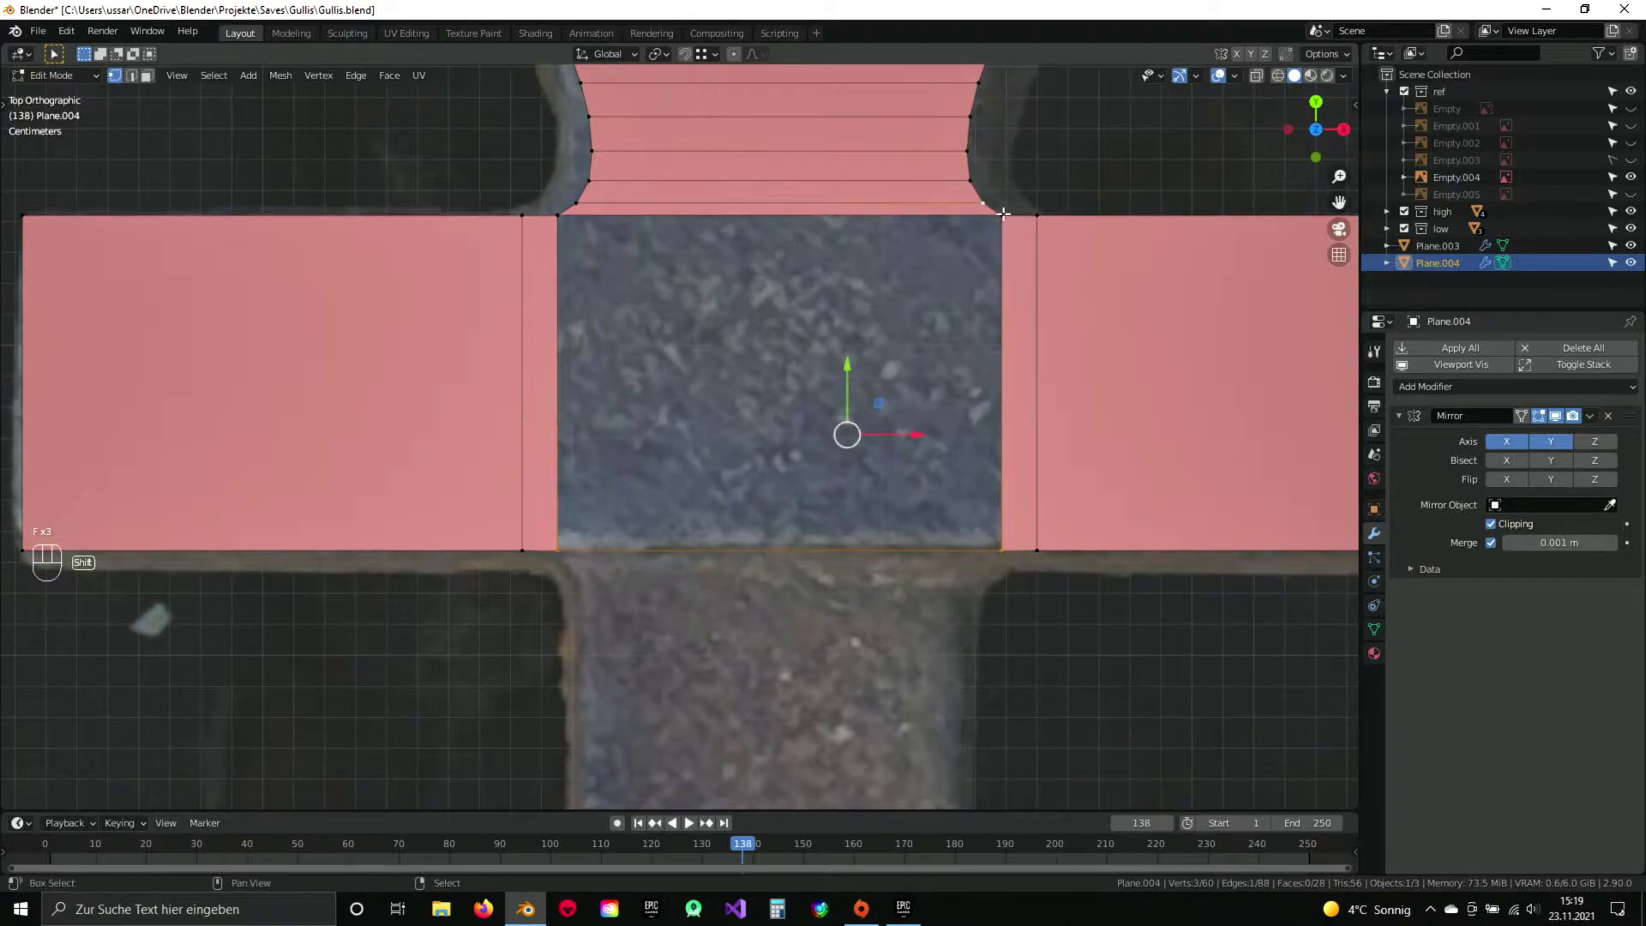
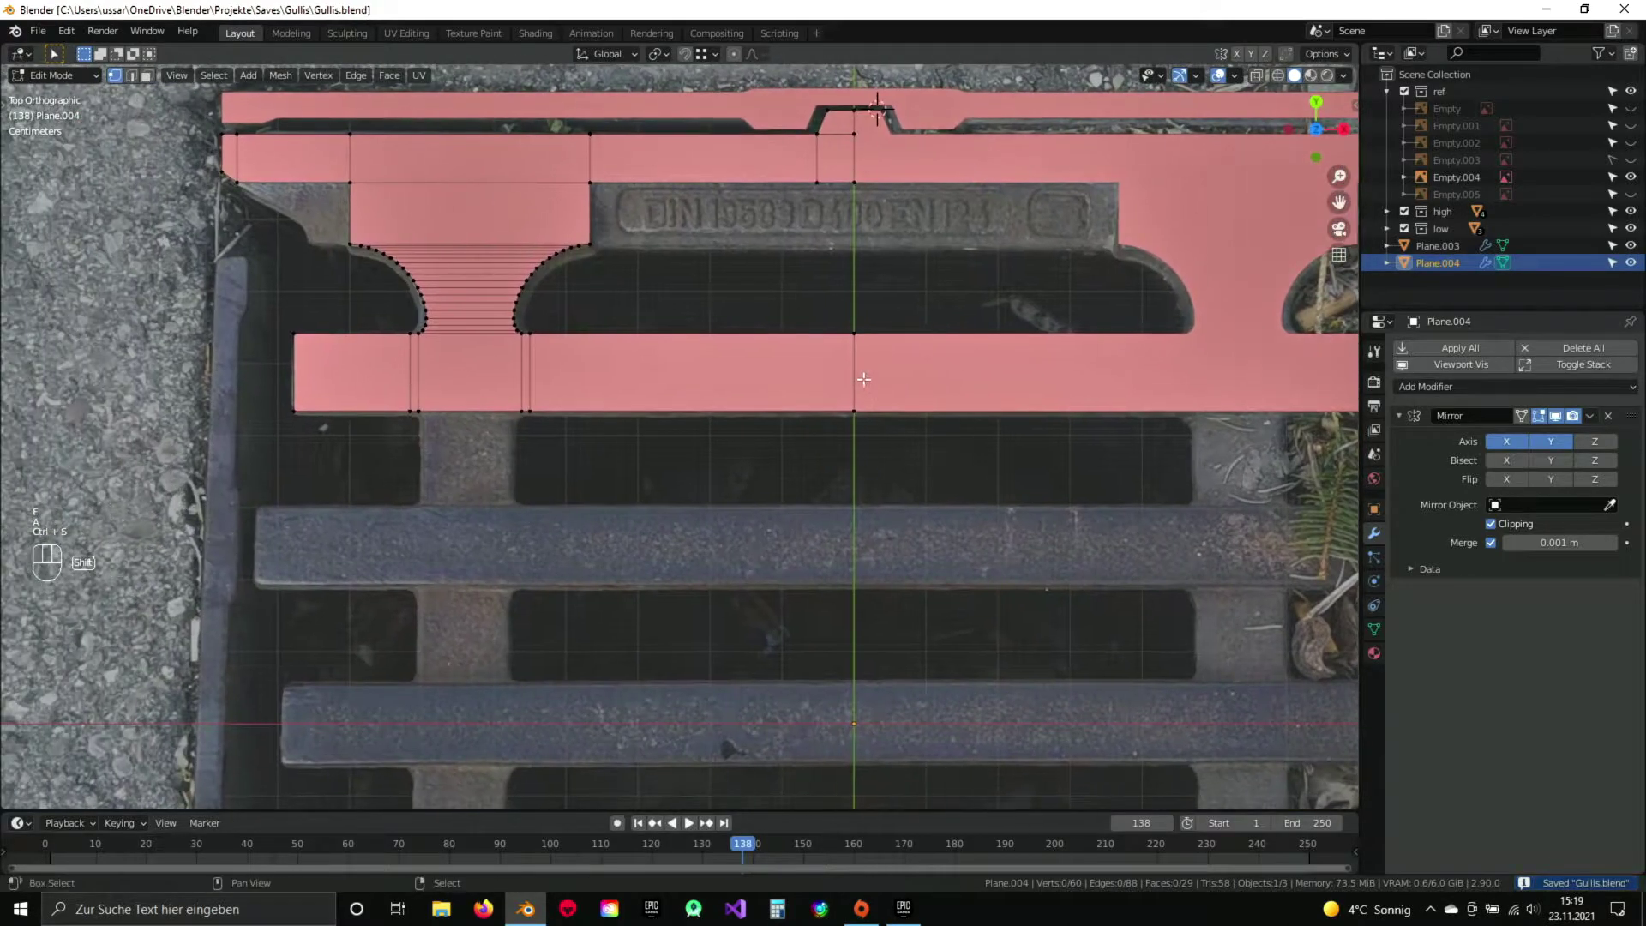
# Inspect the whole grate mesh in Object Mode, then return to editing in the top view.
pyautogui.press('Tab')
pyautogui.moveTo(656, 384); pyautogui.dragTo(638, 403)
pyautogui.moveTo(652, 405); pyautogui.dragTo(748, 277)
pyautogui.middleClick(766, 293)
pyautogui.moveTo(723, 352); pyautogui.dragTo(767, 433)
pyautogui.moveTo(774, 410); pyautogui.dragTo(684, 449)
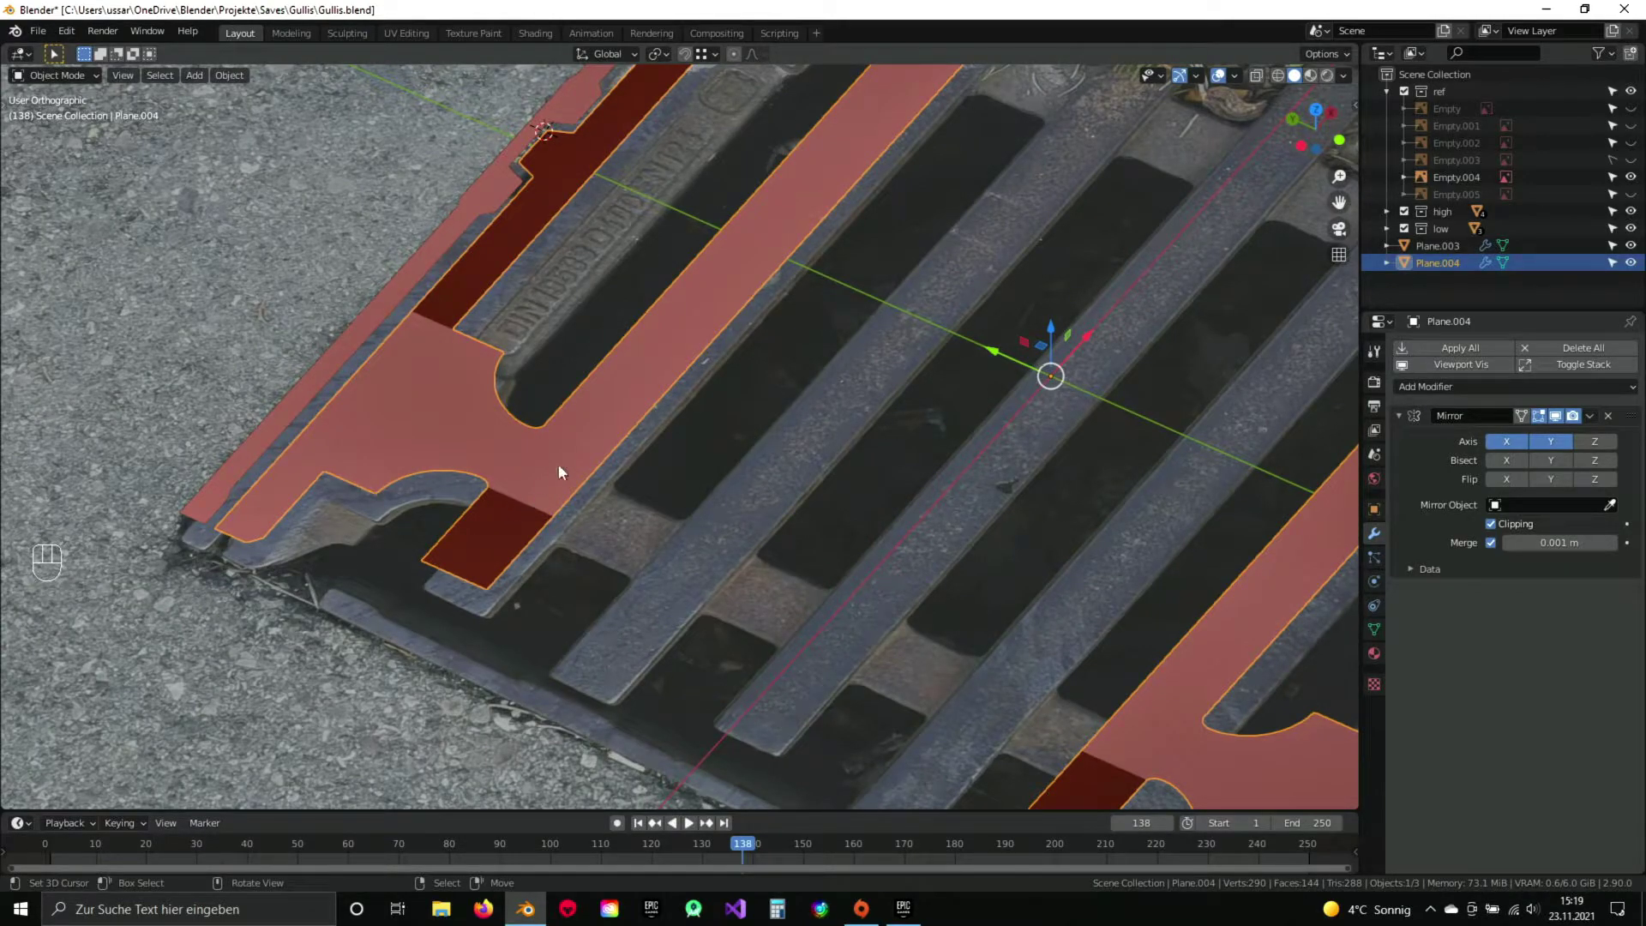
pyautogui.press('KP_7')
pyautogui.press('Tab')
# Duplicate the cut bar section down onto the next crossbar and switch to vertex selection.
pyautogui.click(580, 428)
pyautogui.moveTo(624, 339); pyautogui.dragTo(615, 273)
pyautogui.click(672, 353)
pyautogui.press('KP_7')
pyautogui.moveTo(455, 355); pyautogui.dragTo(598, 388)
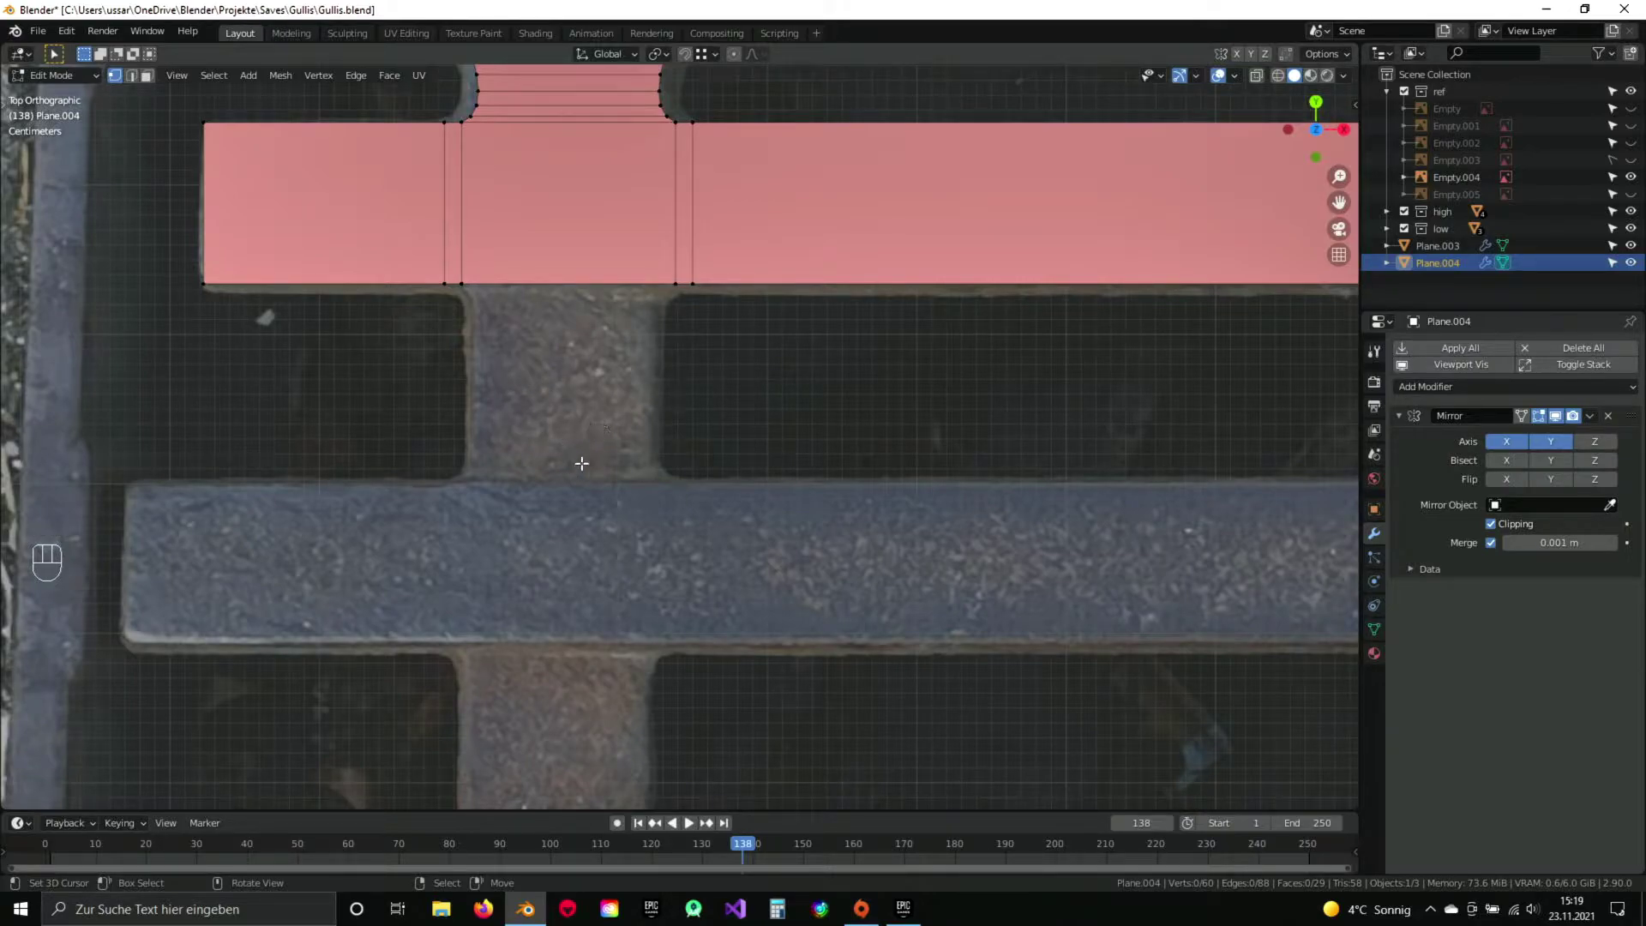
pyautogui.moveTo(589, 435); pyautogui.dragTo(608, 390)
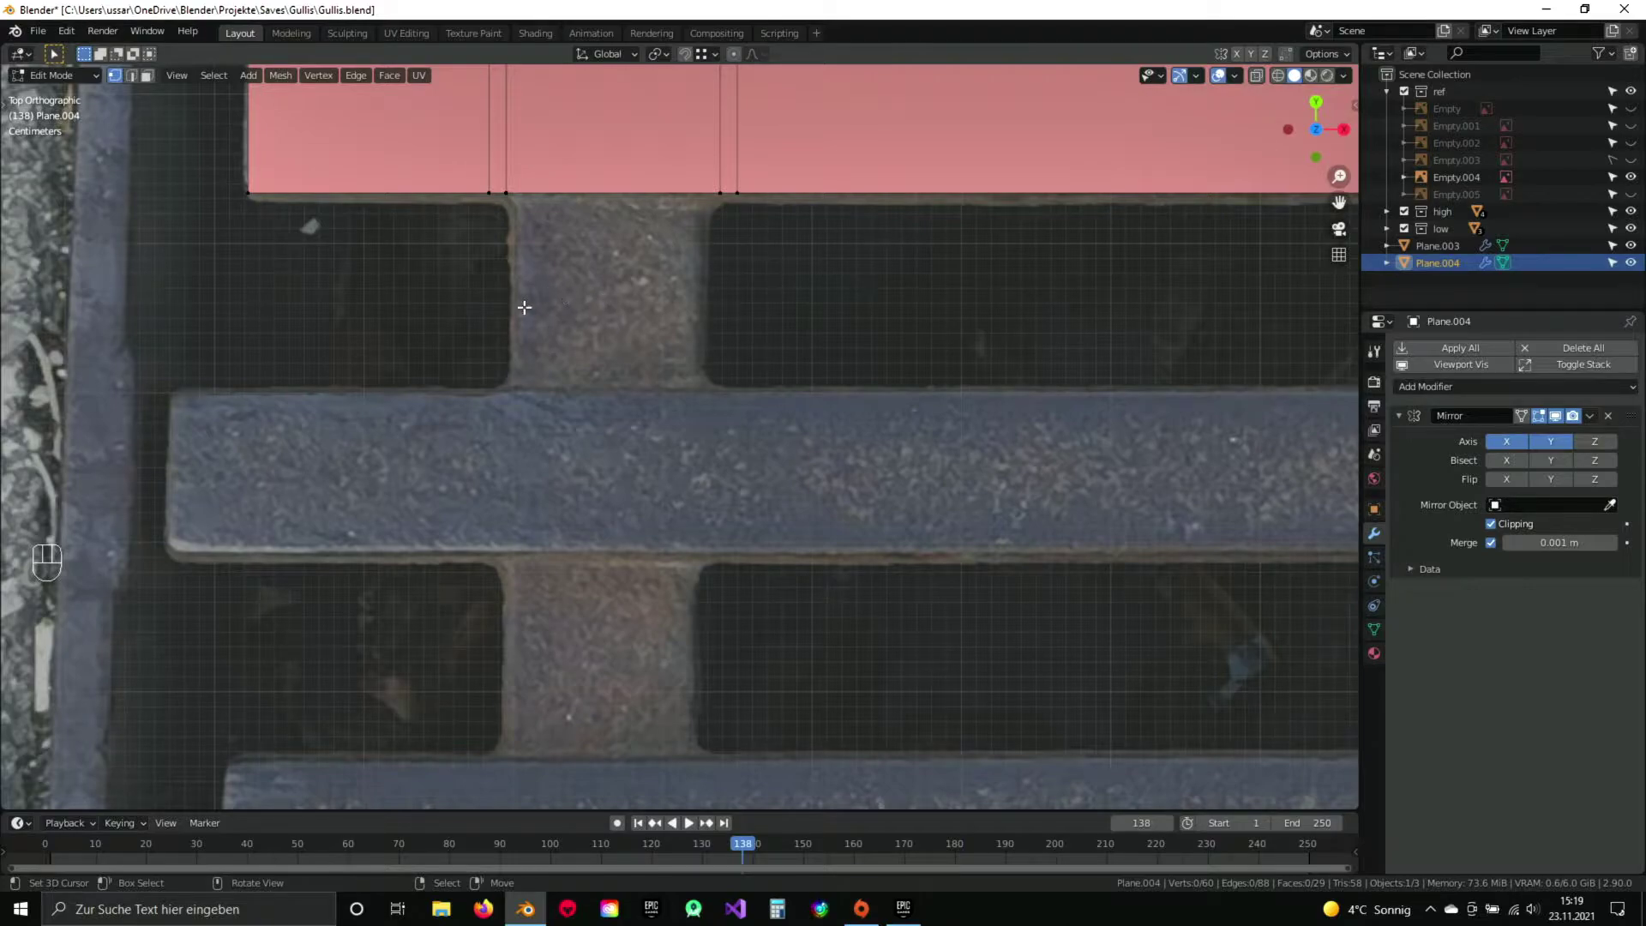
pyautogui.click(674, 265)
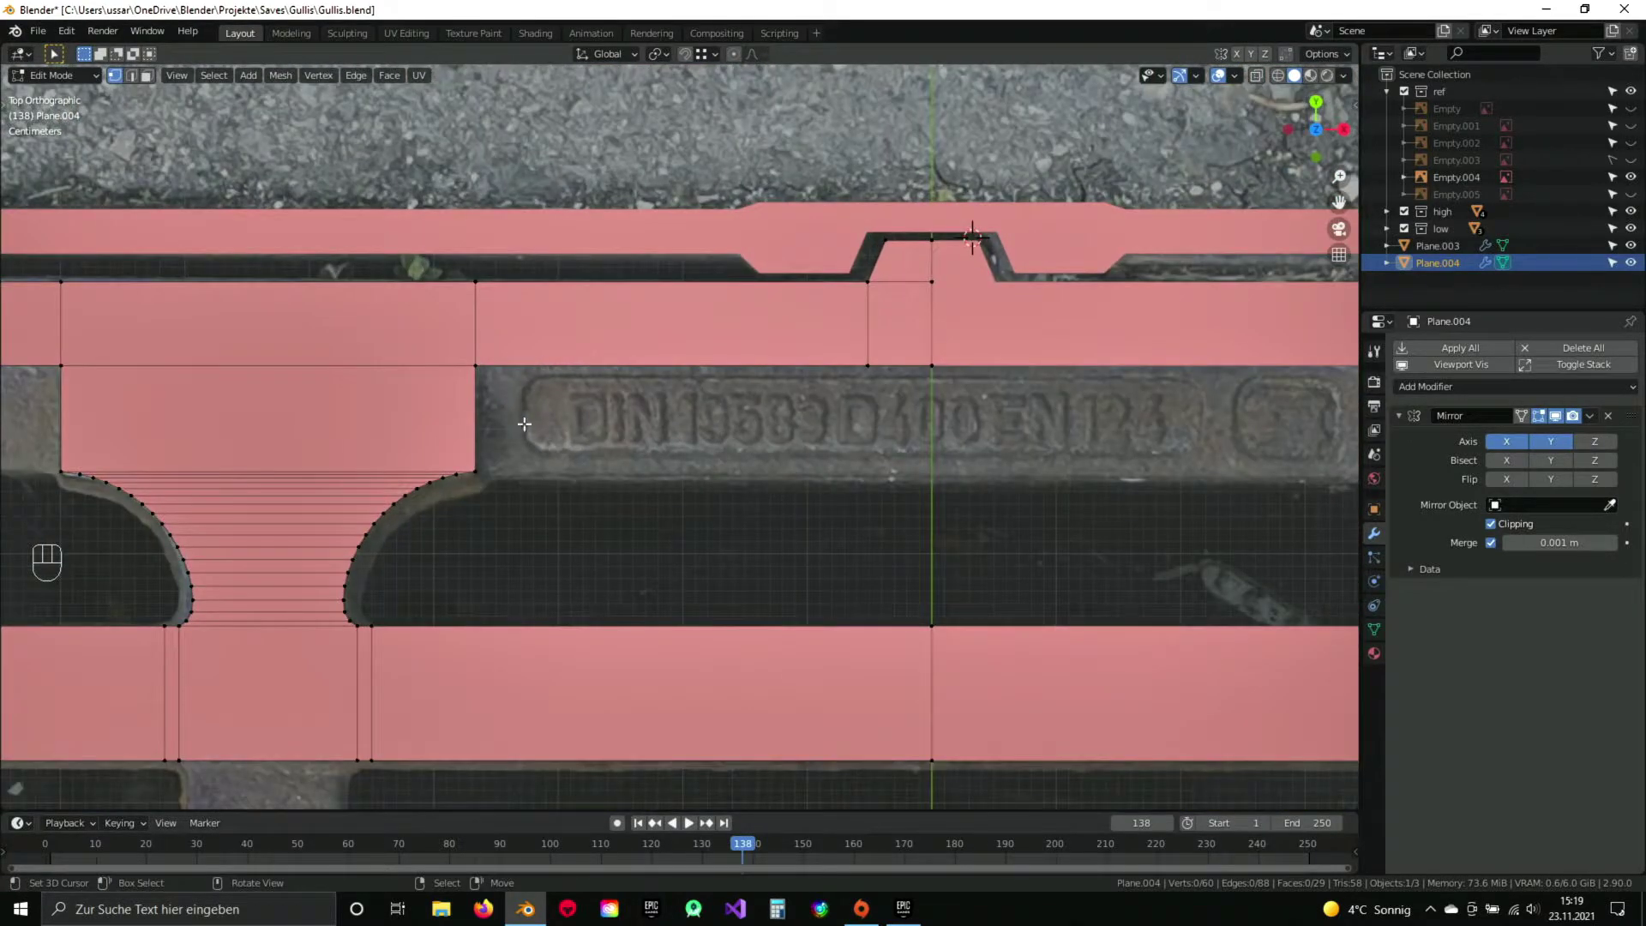
pyautogui.click(423, 436)
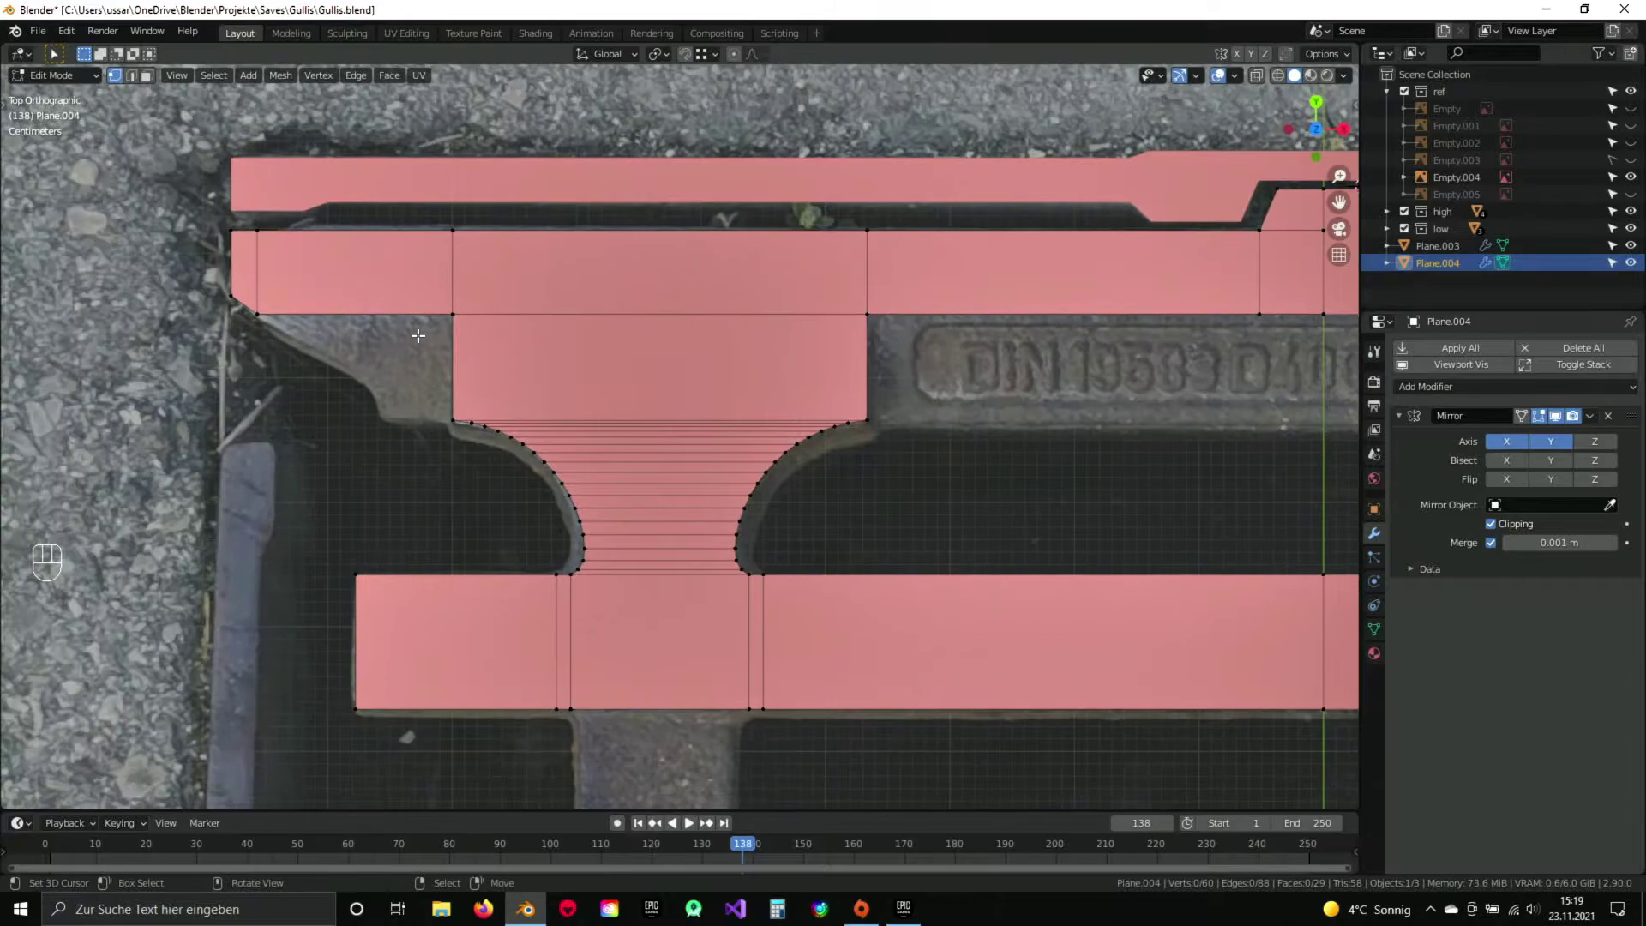
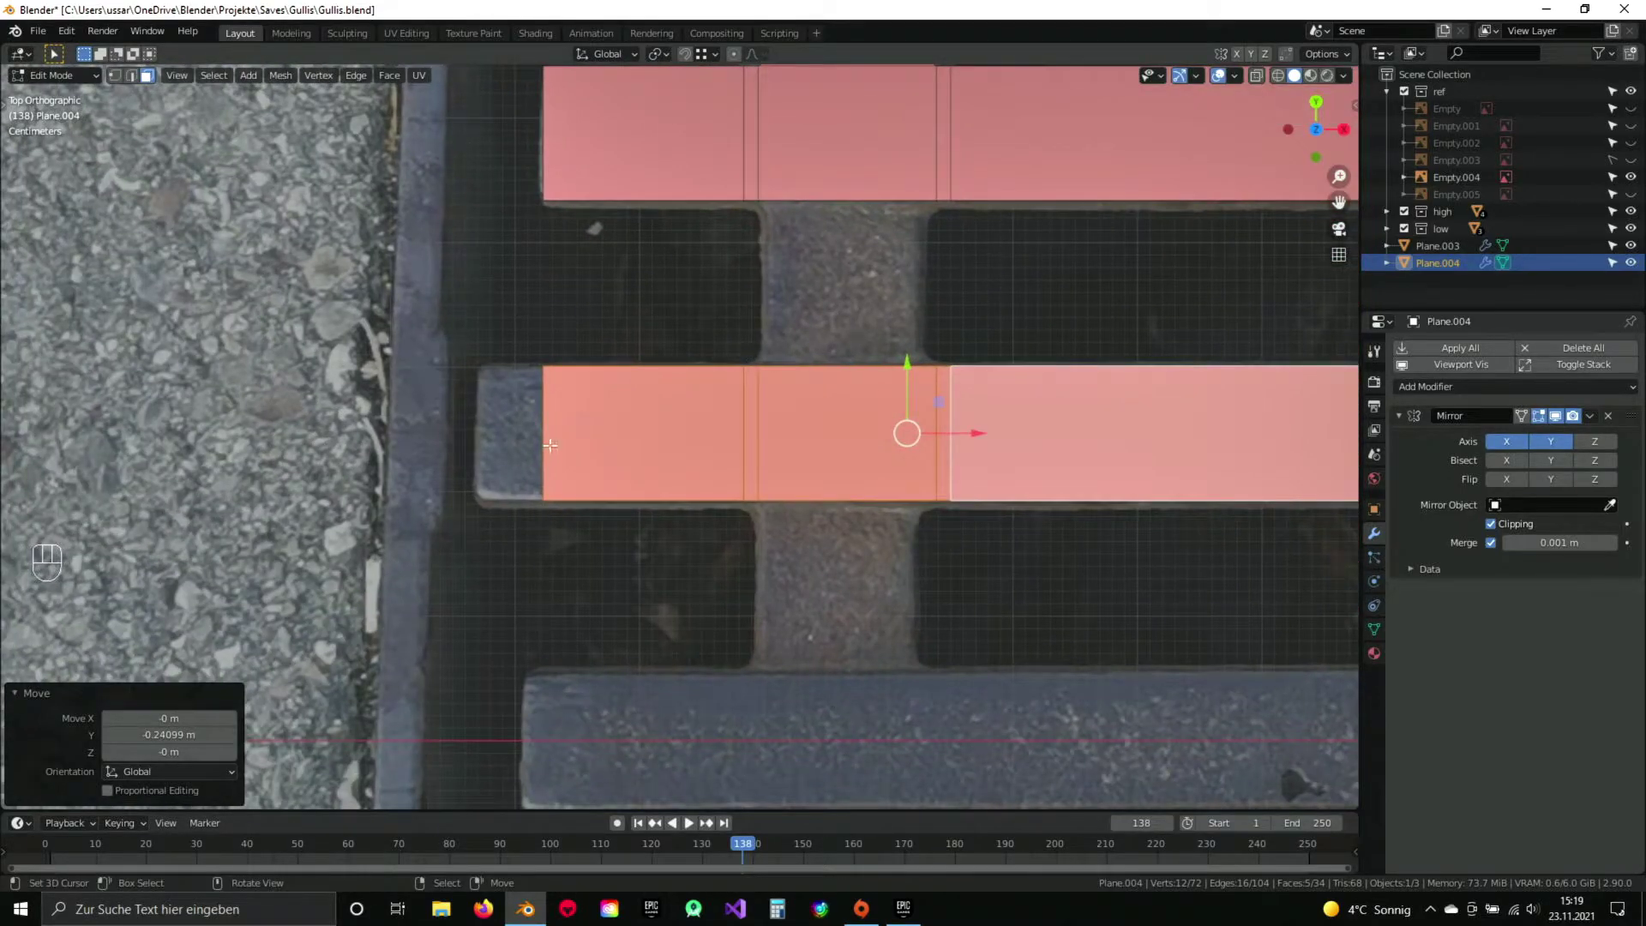
pyautogui.press('2')
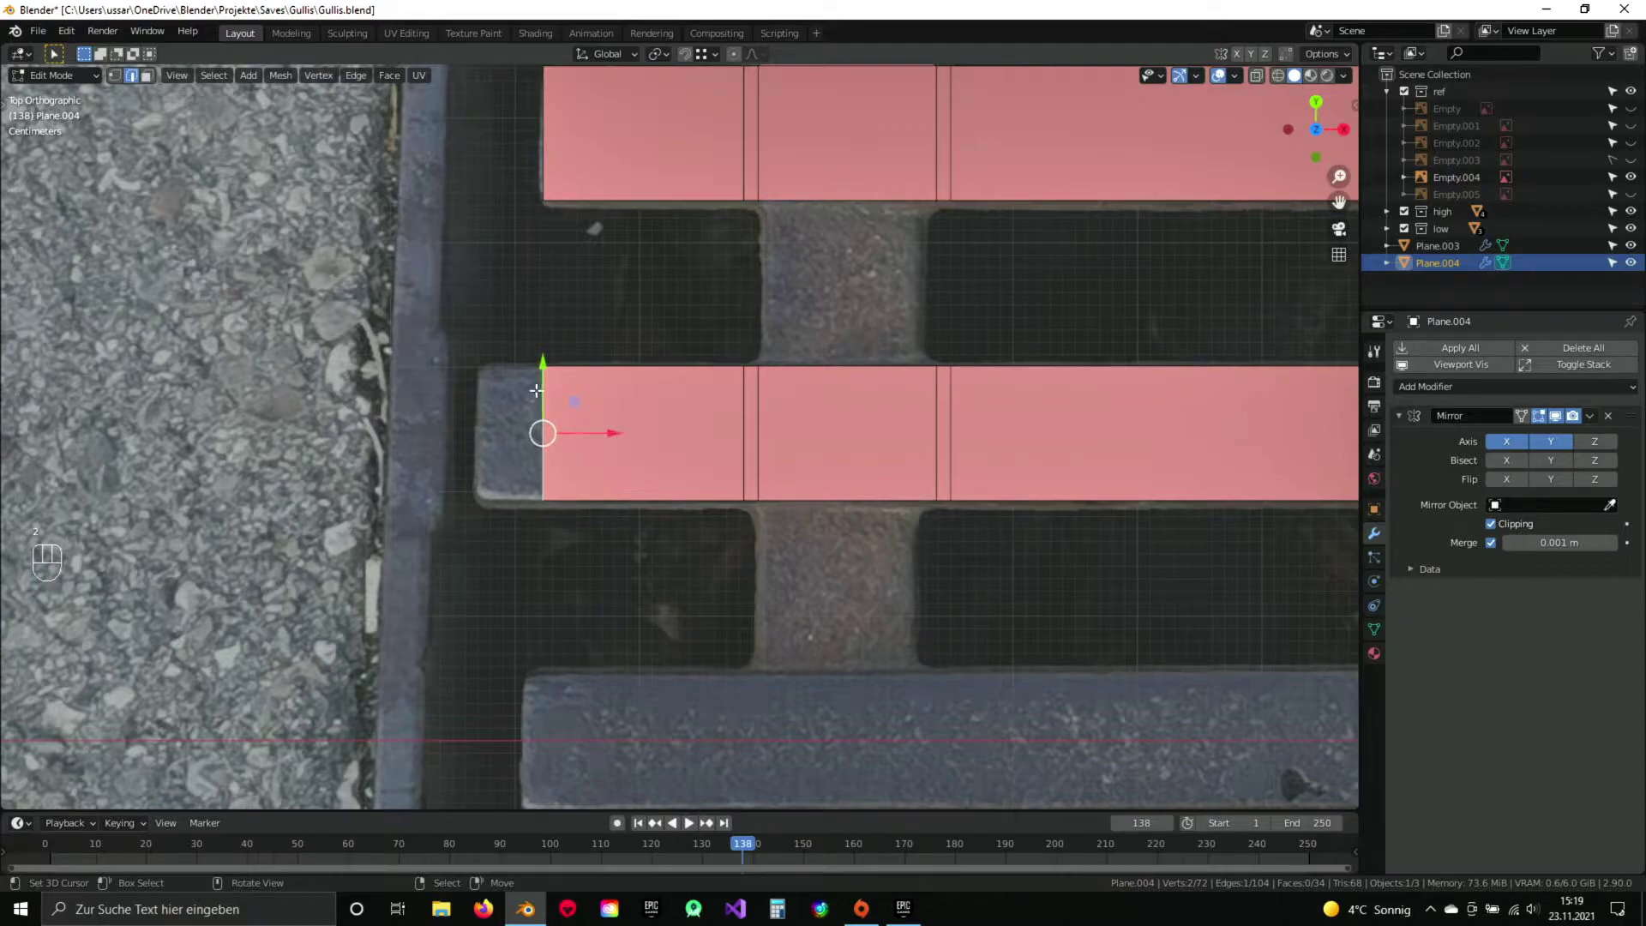
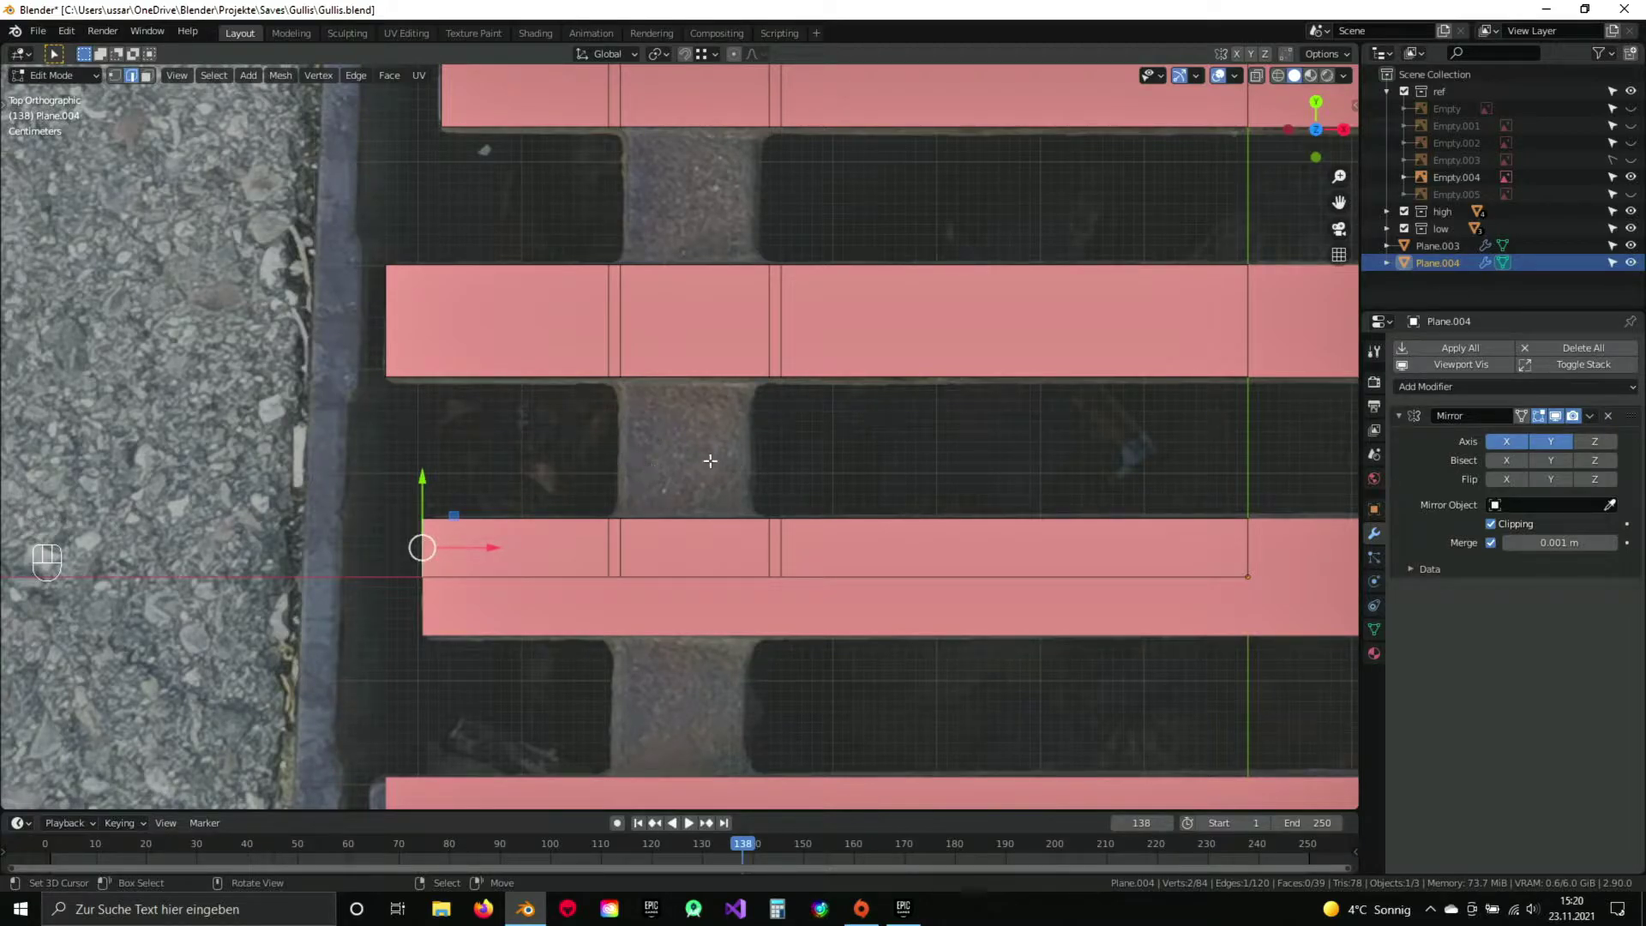
# Select all grate faces and extrude them along their normals to give the bars depth.
pyautogui.moveTo(589, 455); pyautogui.dragTo(676, 339)
pyautogui.press('a')
pyautogui.press('a')
pyautogui.moveTo(592, 316); pyautogui.dragTo(726, 319)
pyautogui.moveTo(669, 318); pyautogui.dragTo(654, 254)
pyautogui.moveTo(657, 293); pyautogui.dragTo(673, 397)
pyautogui.middleClick(694, 381)
pyautogui.press('e')
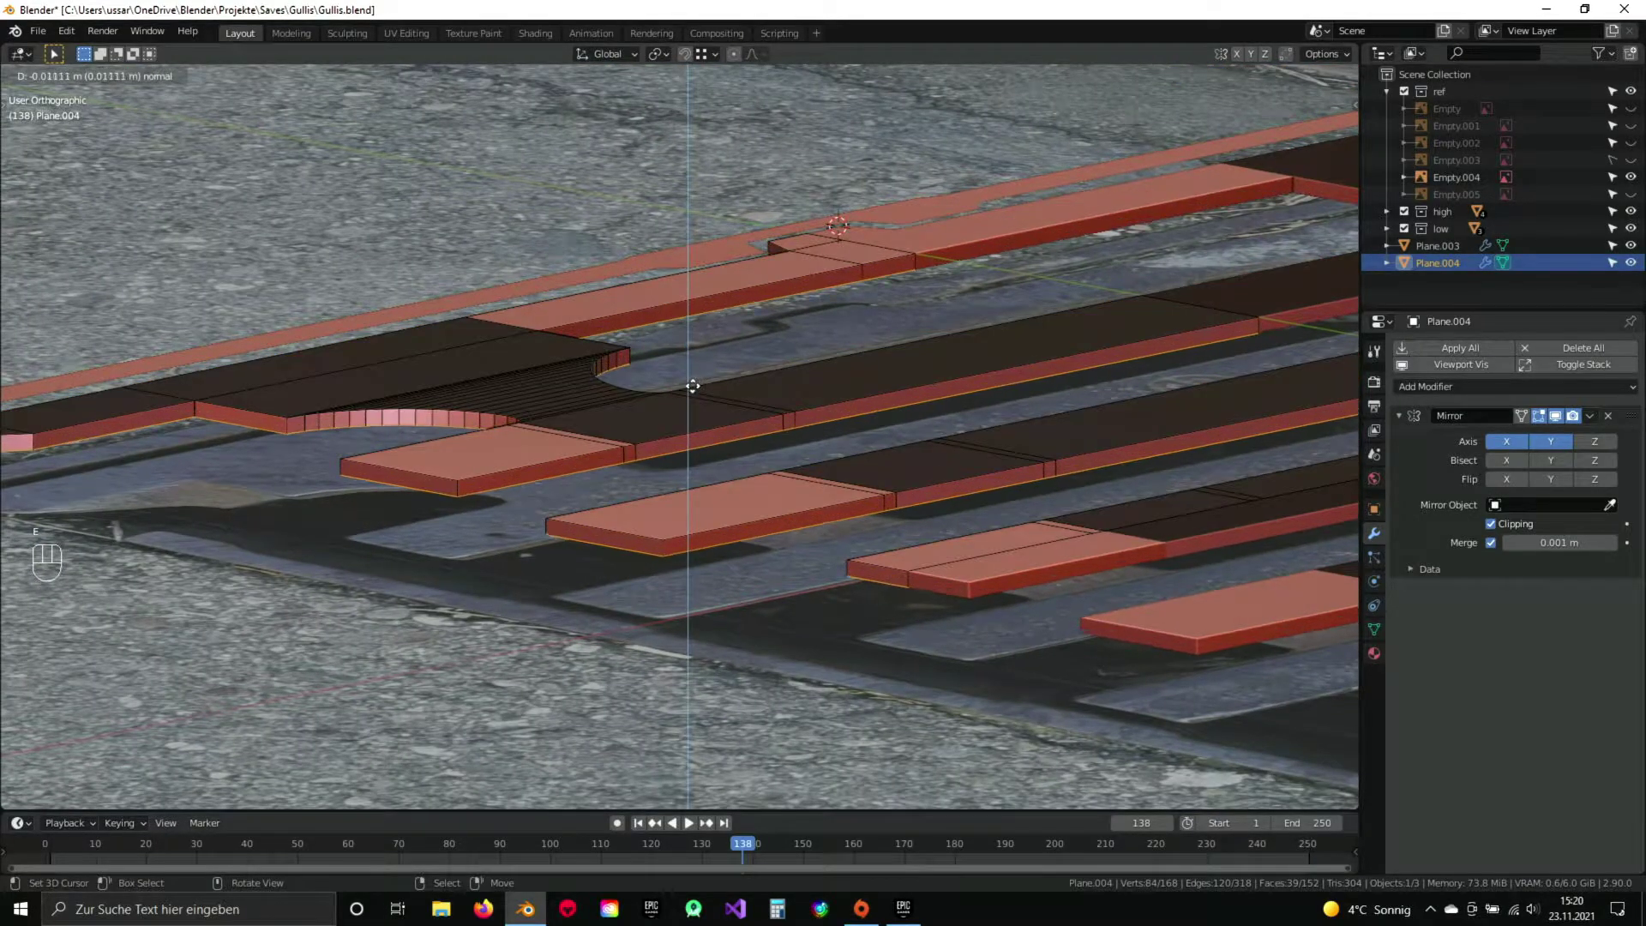
pyautogui.click(696, 386)
# Orbit around to check the extruded bar ends.
pyautogui.moveTo(738, 414); pyautogui.dragTo(705, 347)
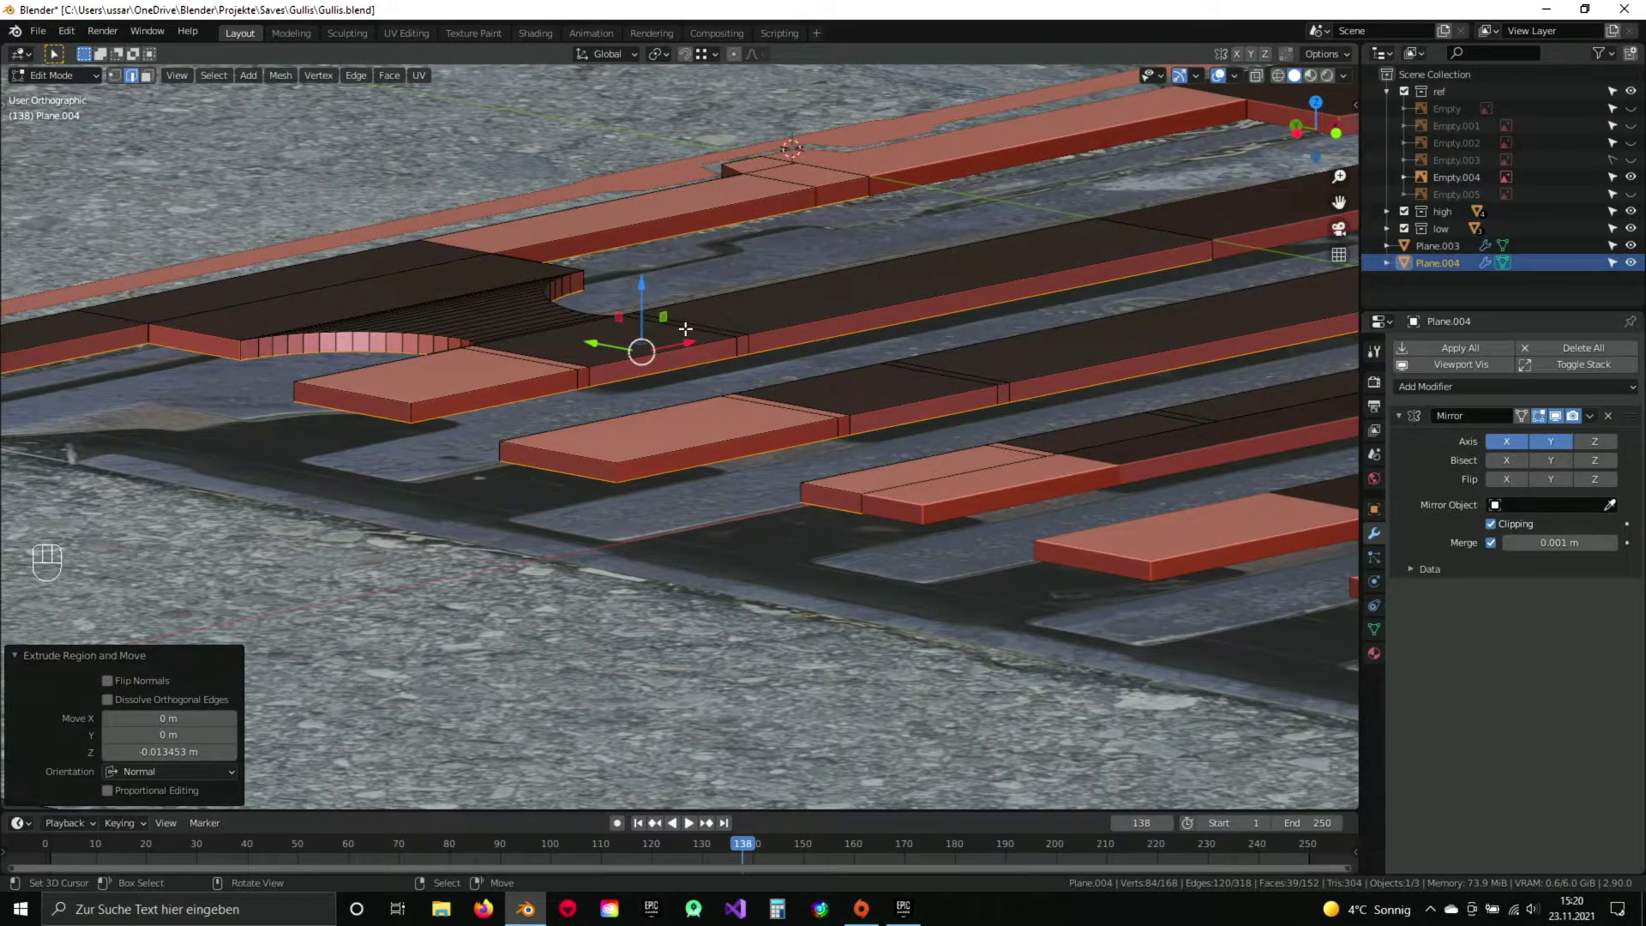
pyautogui.press('KP_7')
pyautogui.moveTo(713, 311); pyautogui.dragTo(714, 270)
pyautogui.moveTo(553, 311); pyautogui.dragTo(649, 320)
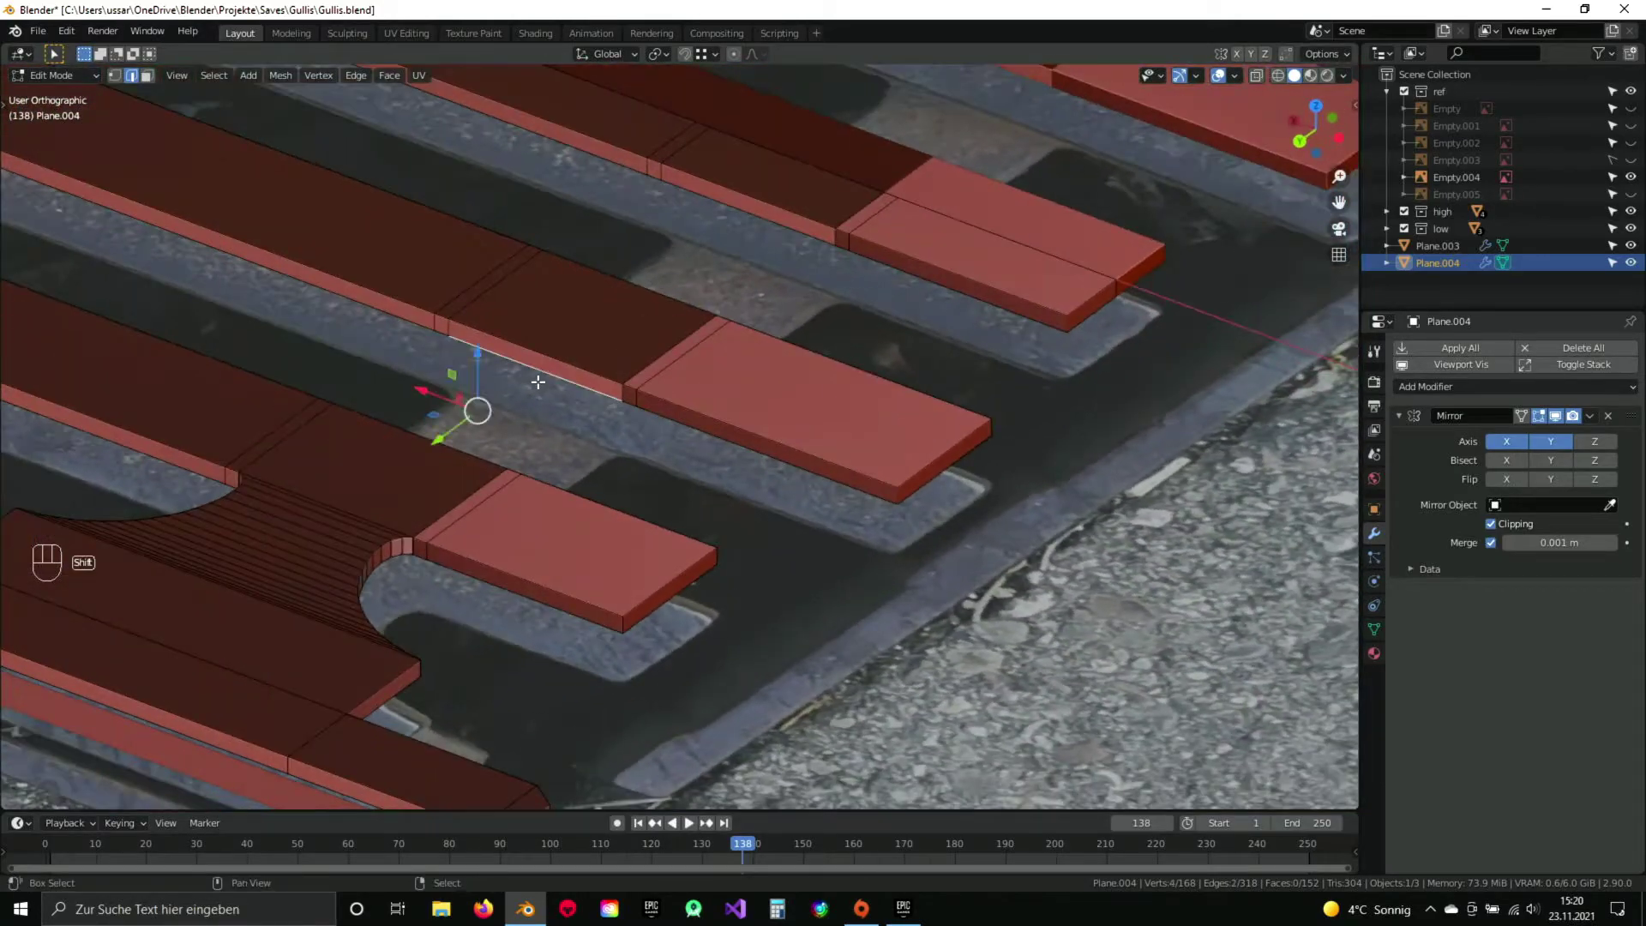
pyautogui.moveTo(738, 222); pyautogui.dragTo(694, 338)
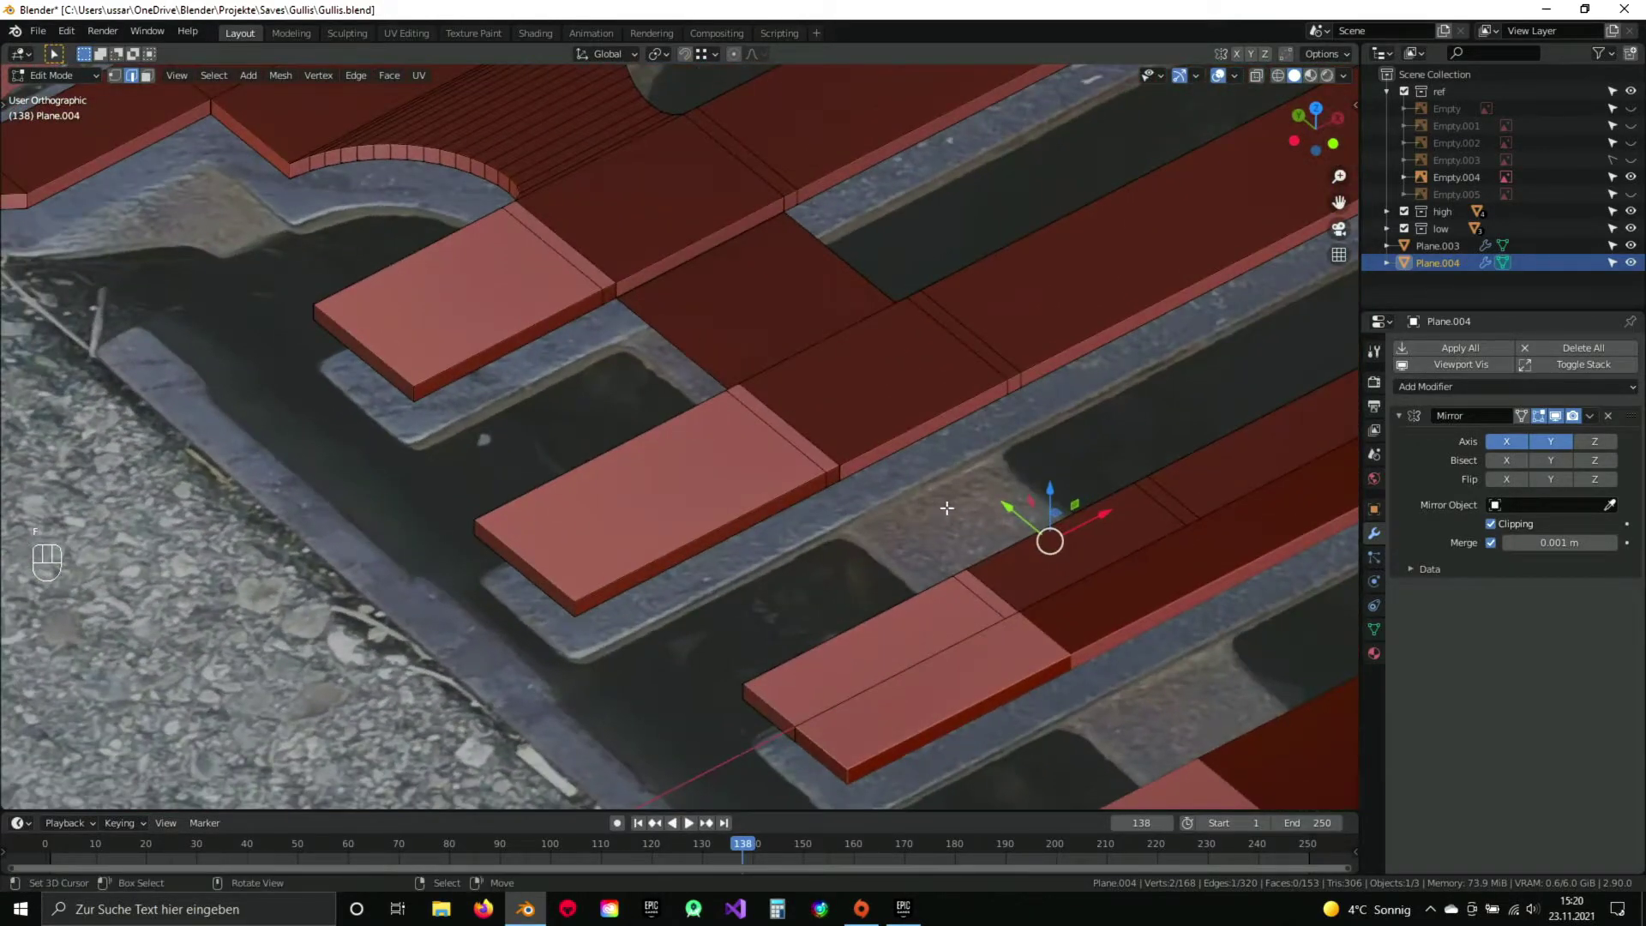
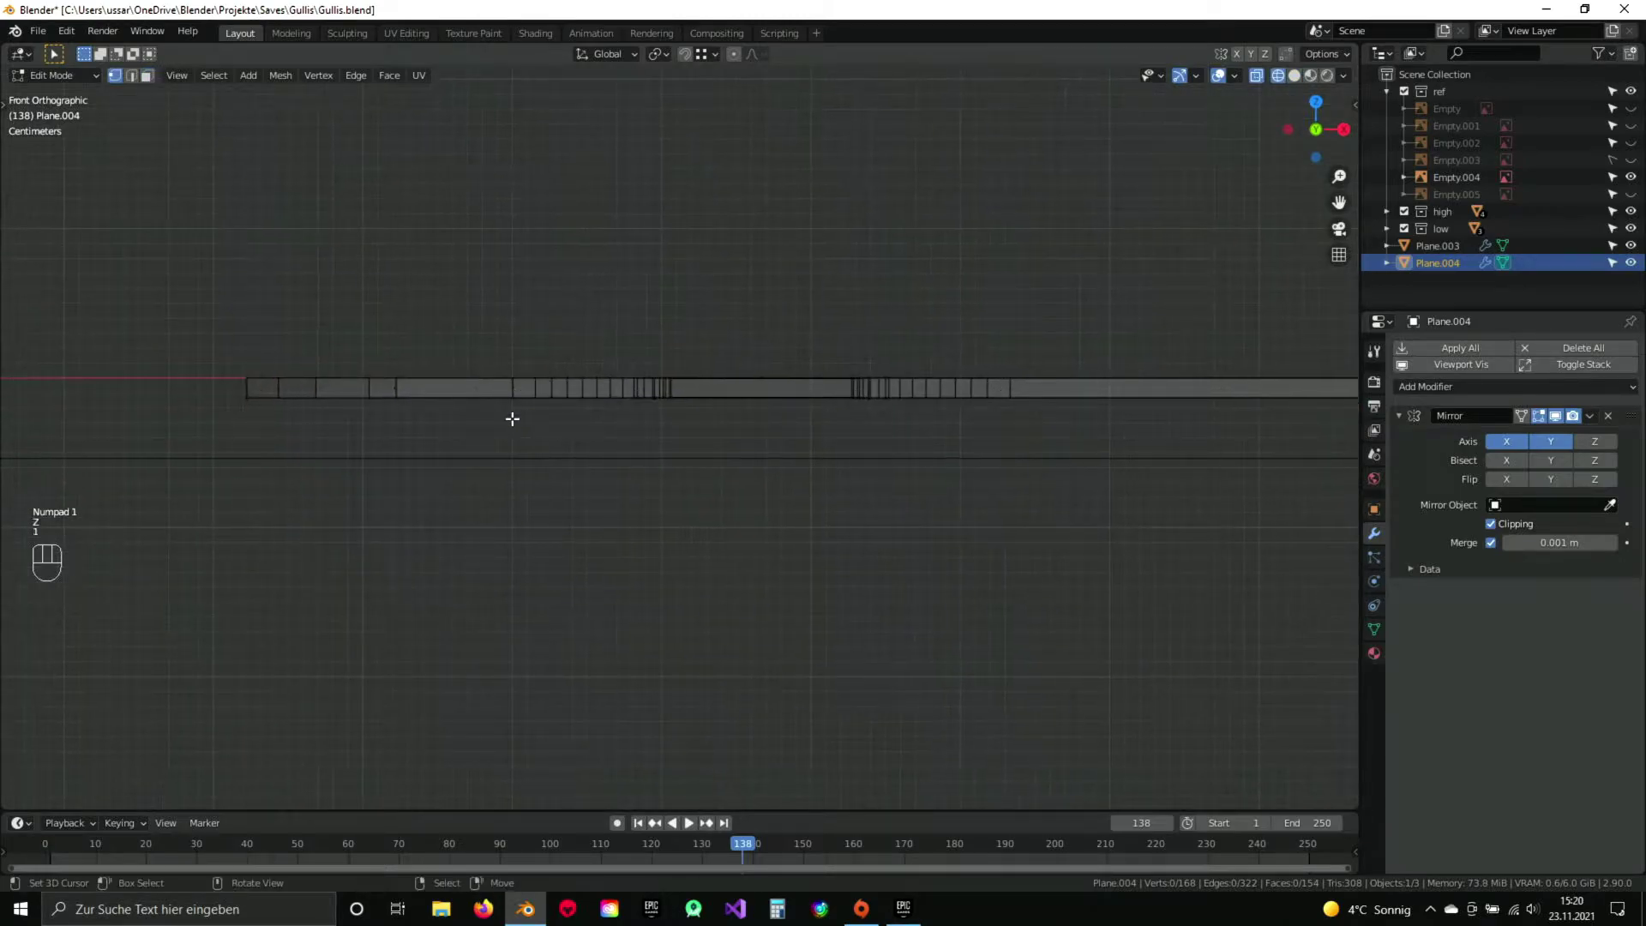
# Box-select the bars and confirm their downward extrusion into solid thick bars.
pyautogui.press('b')
pyautogui.moveTo(1060, 470); pyautogui.dragTo(462, 438)
pyautogui.press('b')
pyautogui.press('z')
pyautogui.moveTo(223, 409); pyautogui.dragTo(579, 456)
pyautogui.moveTo(533, 502); pyautogui.dragTo(541, 523)
pyautogui.moveTo(571, 527); pyautogui.dragTo(550, 479)
pyautogui.moveTo(558, 475); pyautogui.dragTo(529, 454)
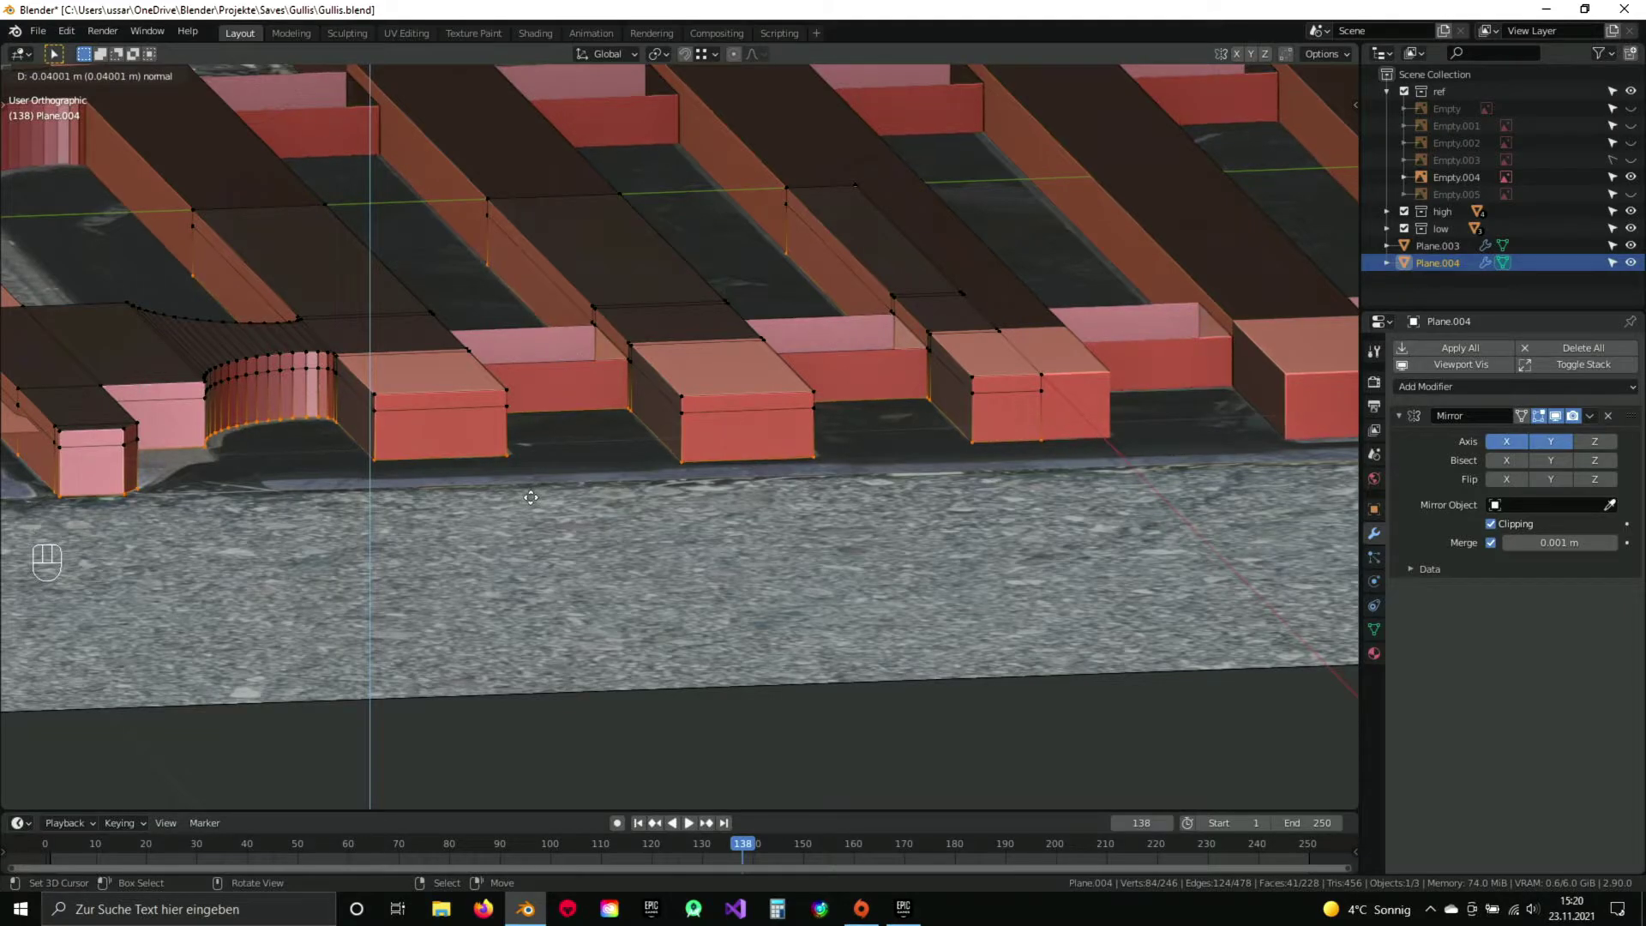
pyautogui.click(542, 496)
# Orbit to review the whole thickened grate.
pyautogui.moveTo(495, 396); pyautogui.dragTo(568, 465)
pyautogui.moveTo(671, 436); pyautogui.dragTo(634, 457)
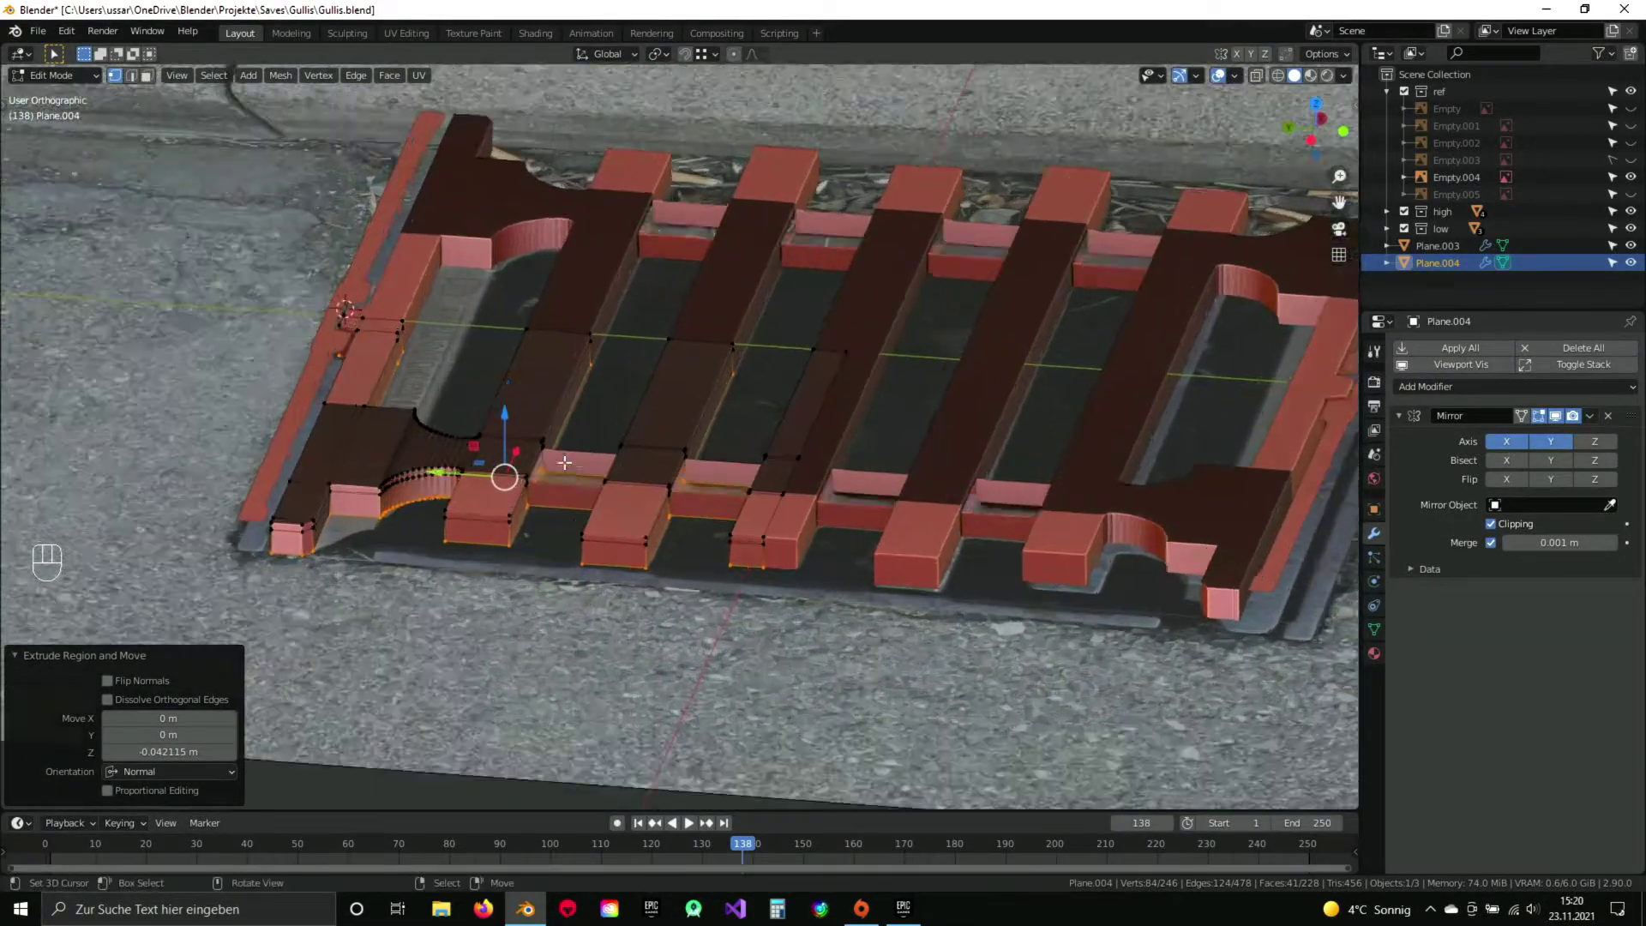
pyautogui.moveTo(491, 502); pyautogui.dragTo(778, 459)
pyautogui.moveTo(472, 522); pyautogui.dragTo(421, 522)
pyautogui.press('f')
pyautogui.press('f')
pyautogui.moveTo(952, 629); pyautogui.dragTo(542, 505)
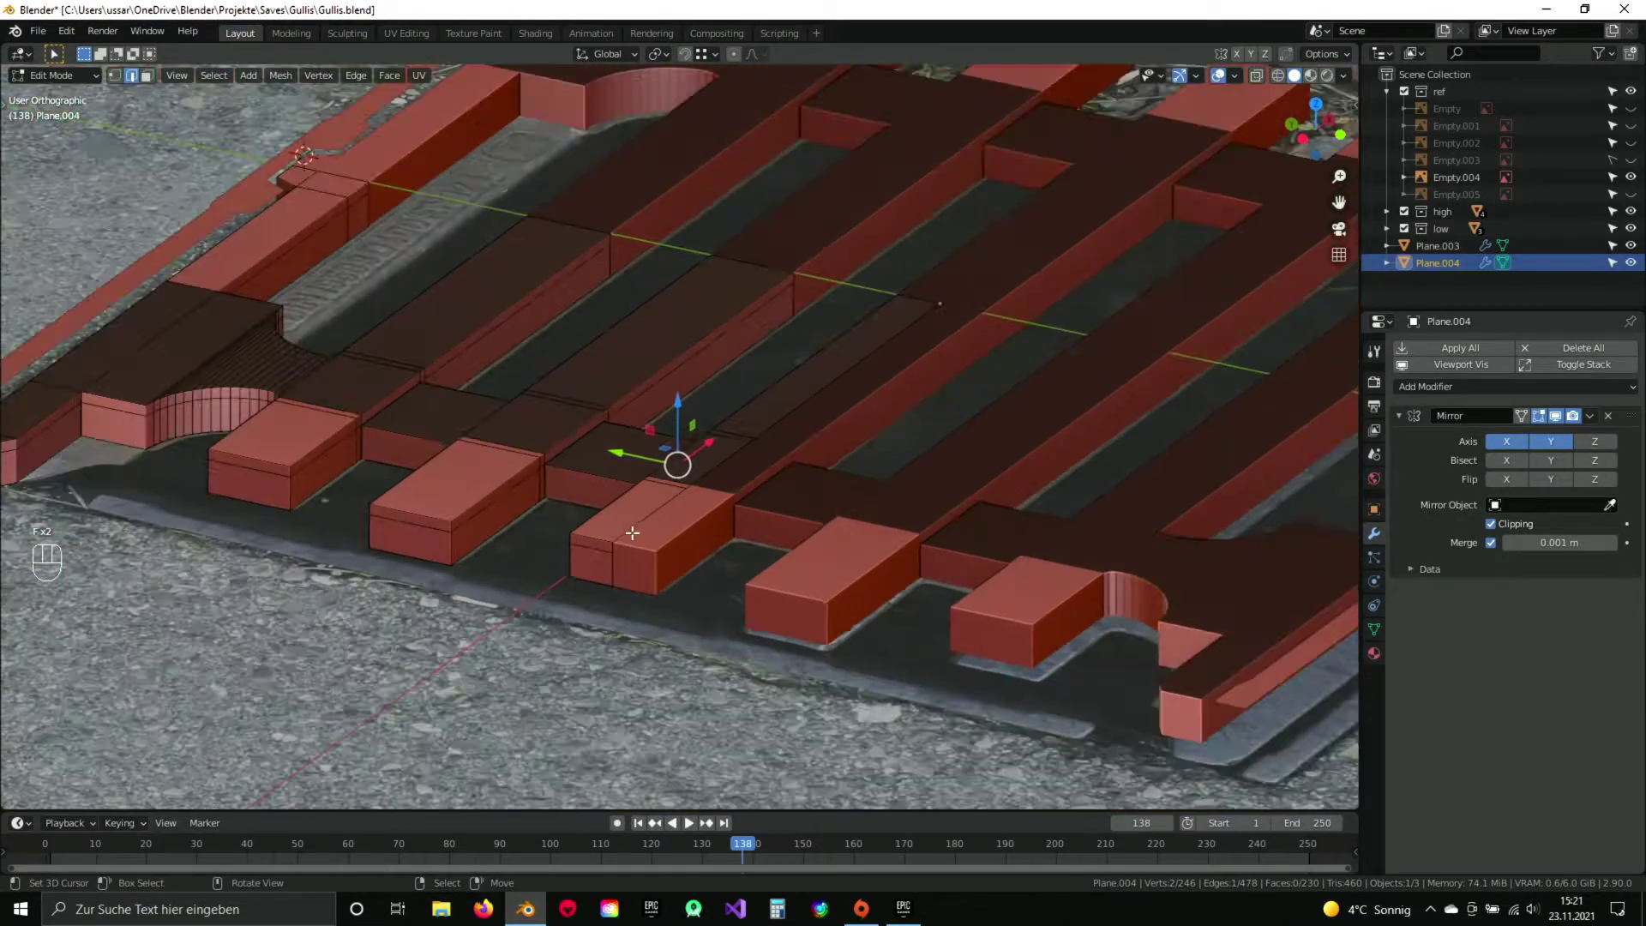
# Select the whole mesh and bring up the command search for recalculating normals outside.
pyautogui.press('Tab')
pyautogui.moveTo(660, 533); pyautogui.dragTo(566, 541)
pyautogui.press('a')
pyautogui.press('Tab')
pyautogui.press('a')
pyautogui.press('a')
pyautogui.moveTo(543, 410); pyautogui.dragTo(529, 448)
pyautogui.press('space')
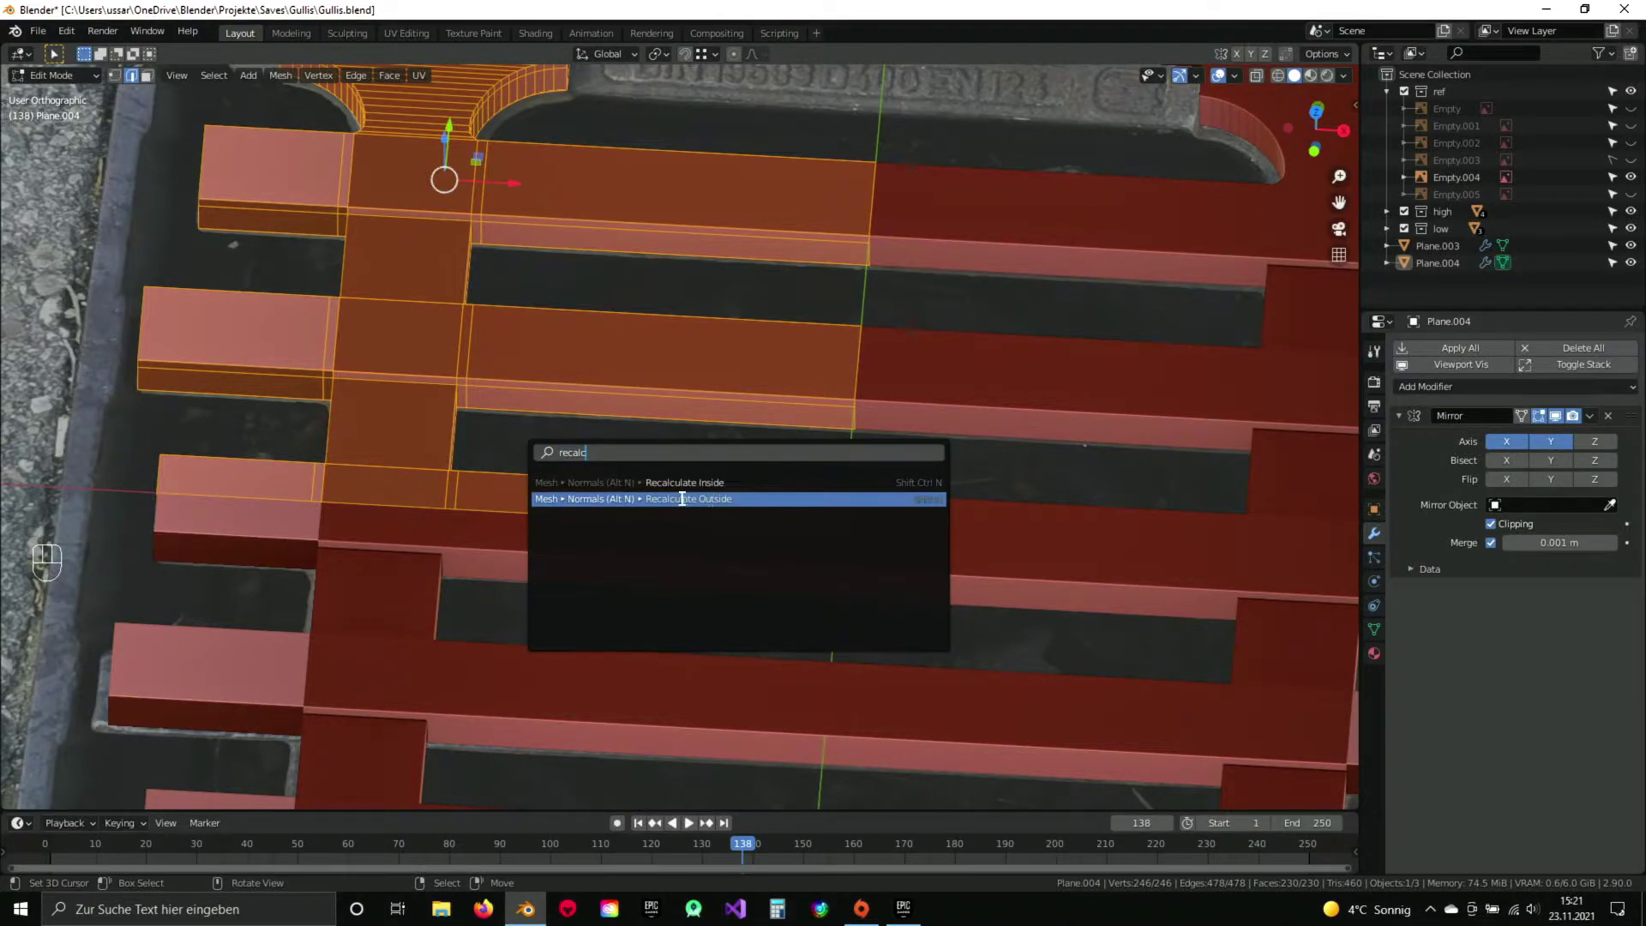
# Recalculate the grate's normals to face outward and save the file.
pyautogui.moveTo(452, 407); pyautogui.dragTo(494, 408)
pyautogui.press('Tab')
pyautogui.moveTo(497, 415); pyautogui.dragTo(584, 386)
pyautogui.press('ctrl+s')
pyautogui.click(642, 369)
pyautogui.moveTo(482, 474); pyautogui.dragTo(593, 413)
pyautogui.middleClick(593, 413)
pyautogui.moveTo(478, 517); pyautogui.dragTo(625, 437)
# Extrude the whole outer rim strip down into a solid border and save again.
pyautogui.press('Tab')
pyautogui.moveTo(432, 414); pyautogui.dragTo(508, 407)
pyautogui.press('a')
pyautogui.press('a')
pyautogui.moveTo(660, 527); pyautogui.dragTo(663, 479)
pyautogui.press('e')
pyautogui.click(676, 547)
pyautogui.moveTo(852, 495); pyautogui.dragTo(646, 529)
pyautogui.press('Tab')
pyautogui.click(790, 485)
pyautogui.press('a')
pyautogui.moveTo(805, 477); pyautogui.dragTo(636, 513)
pyautogui.press('ctrl+s')
# From top view, enter the flat outline Plane.003 and select its left corner vertices for moving.
pyautogui.middleClick(469, 510)
pyautogui.moveTo(475, 514); pyautogui.dragTo(457, 512)
pyautogui.click(559, 470)
pyautogui.click(538, 461)
pyautogui.press('Tab')
pyautogui.press('a')
pyautogui.press('a')
pyautogui.press('space')
pyautogui.press('Tab')
pyautogui.moveTo(832, 423); pyautogui.dragTo(695, 443)
pyautogui.press('KP_7')
pyautogui.moveTo(426, 382); pyautogui.dragTo(466, 367)
pyautogui.press('1')
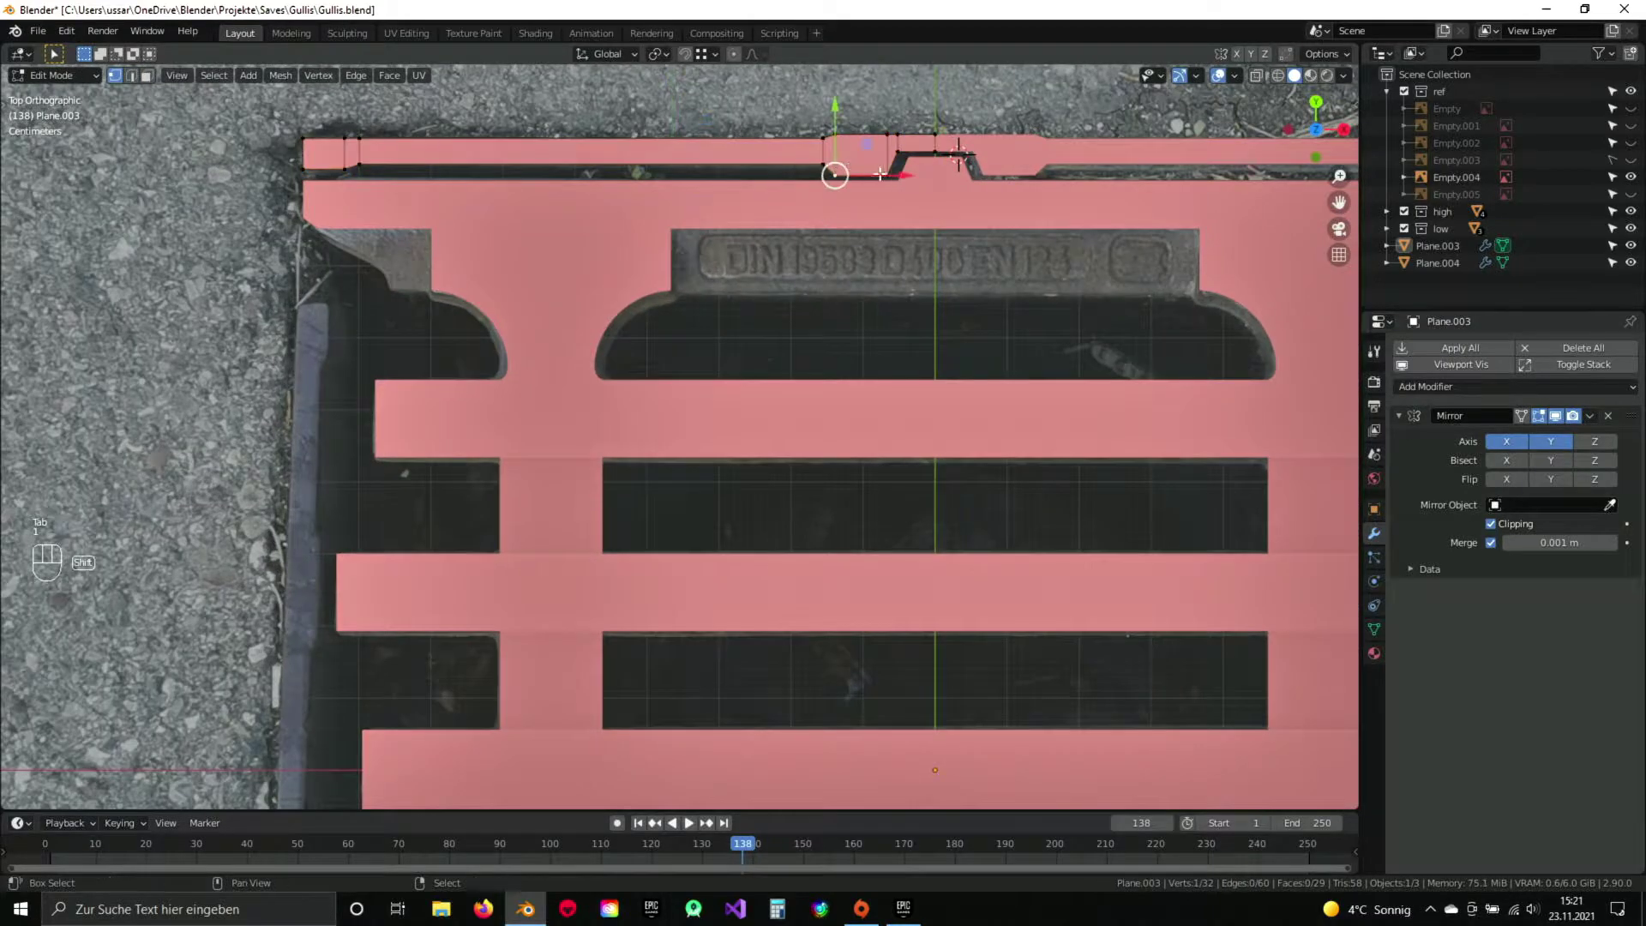
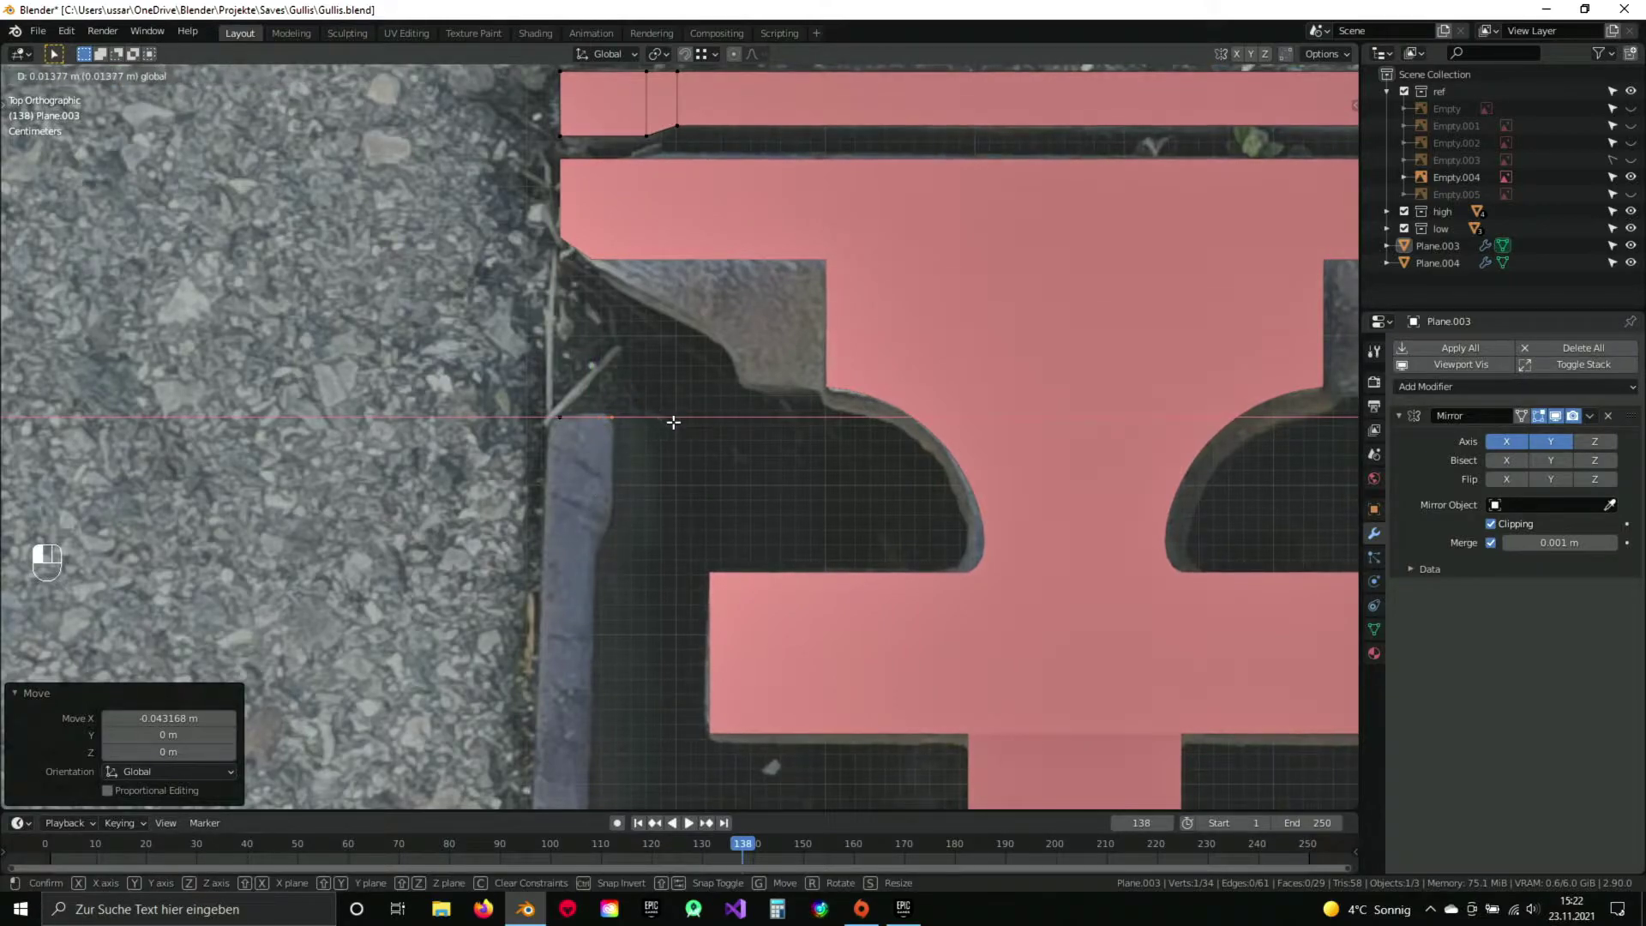
# In the grate bars mesh Plane.004, move the left corner vertex along X onto the photo's edge.
pyautogui.press('Tab')
pyautogui.press('Tab')
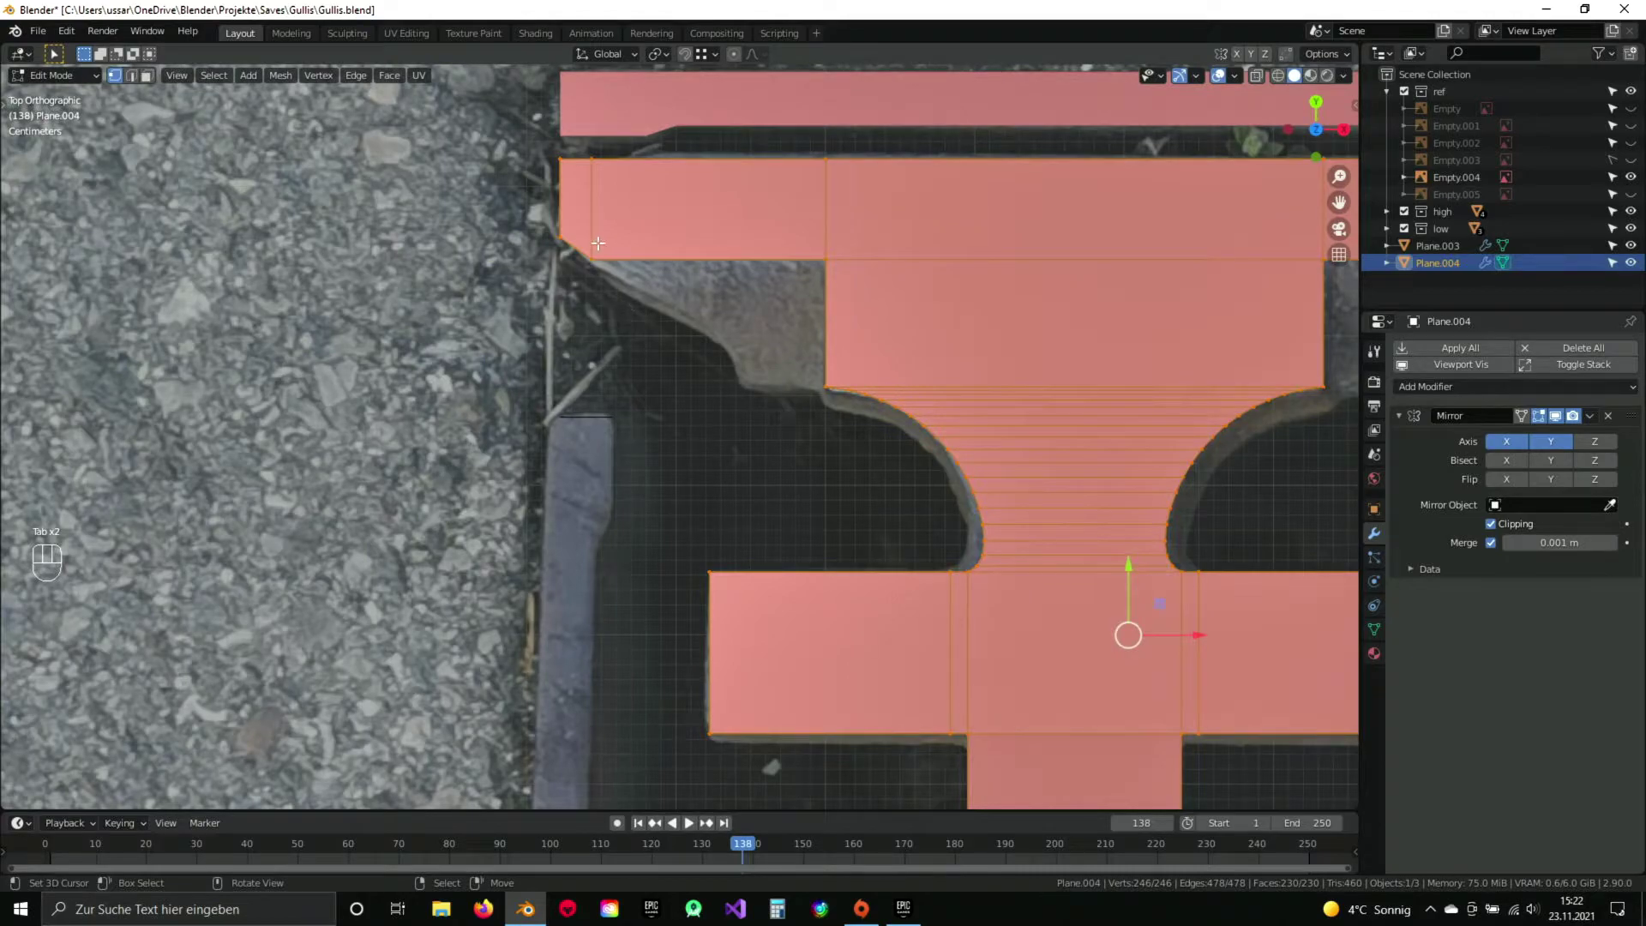
pyautogui.press('z')
pyautogui.press('a')
pyautogui.press('b')
pyautogui.press('z')
pyautogui.press('g')
pyautogui.press('x')
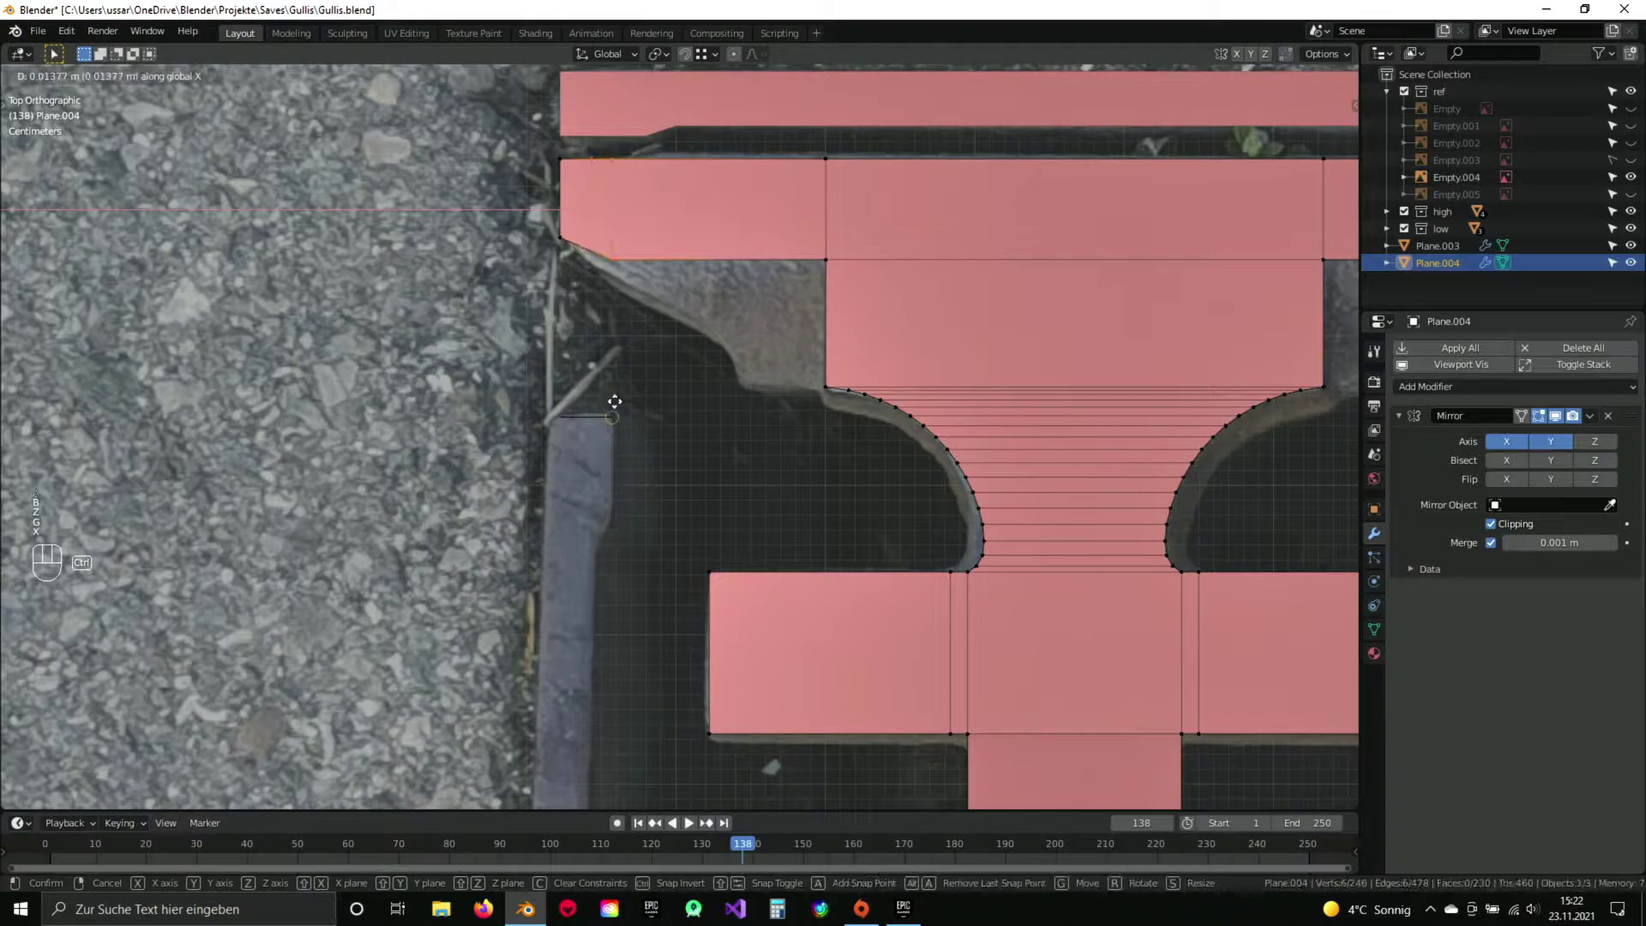
pyautogui.click(620, 404)
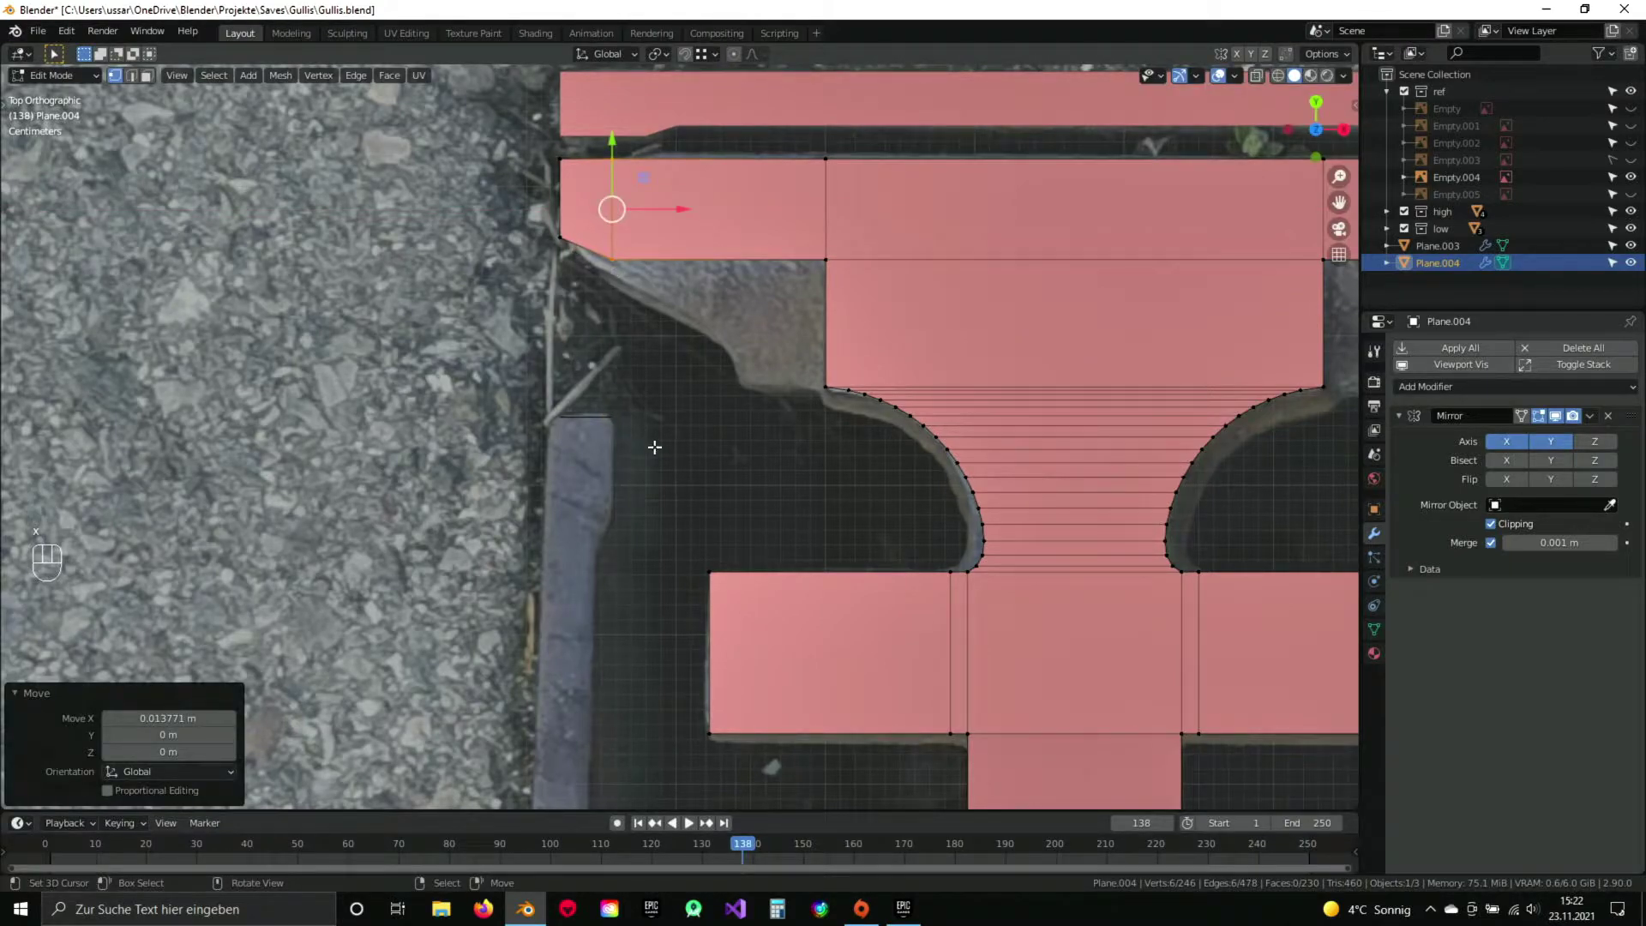
# Back in outline Plane.003, select the short edge at the left corner, undoing a stray extrude.
pyautogui.press('Tab')
pyautogui.press('Tab')
pyautogui.middleClick(655, 422)
pyautogui.press('a')
pyautogui.press('a')
pyautogui.moveTo(626, 424); pyautogui.dragTo(659, 331)
pyautogui.moveTo(589, 237); pyautogui.dragTo(586, 309)
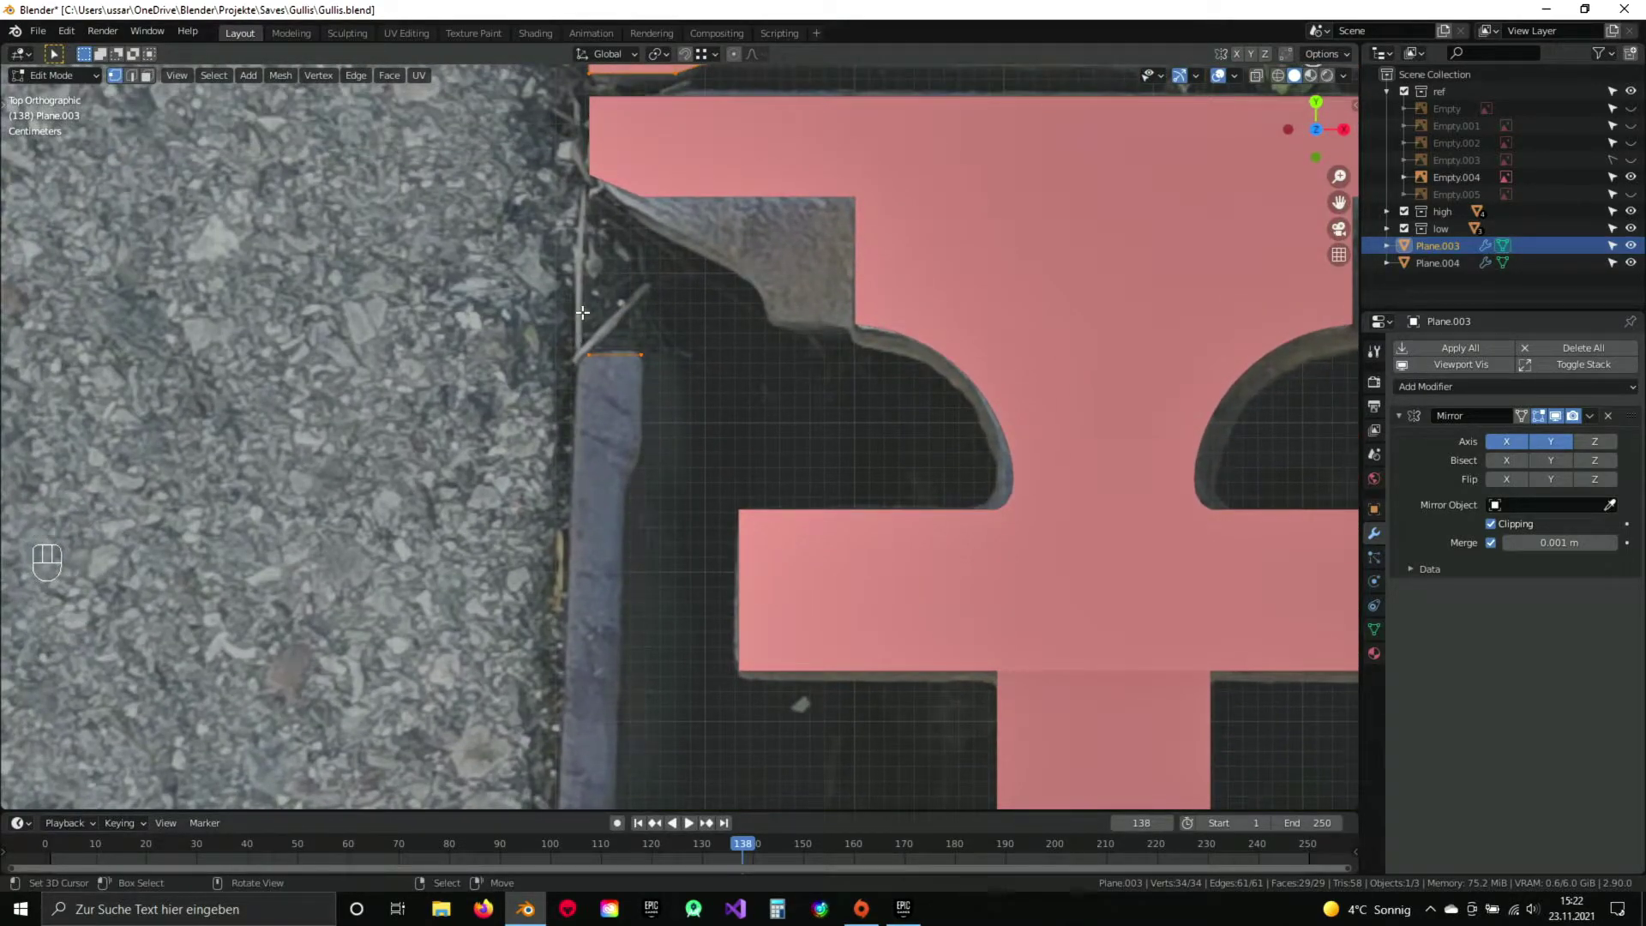
pyautogui.press('e')
pyautogui.press('Escape')
pyautogui.press('ctrl+z')
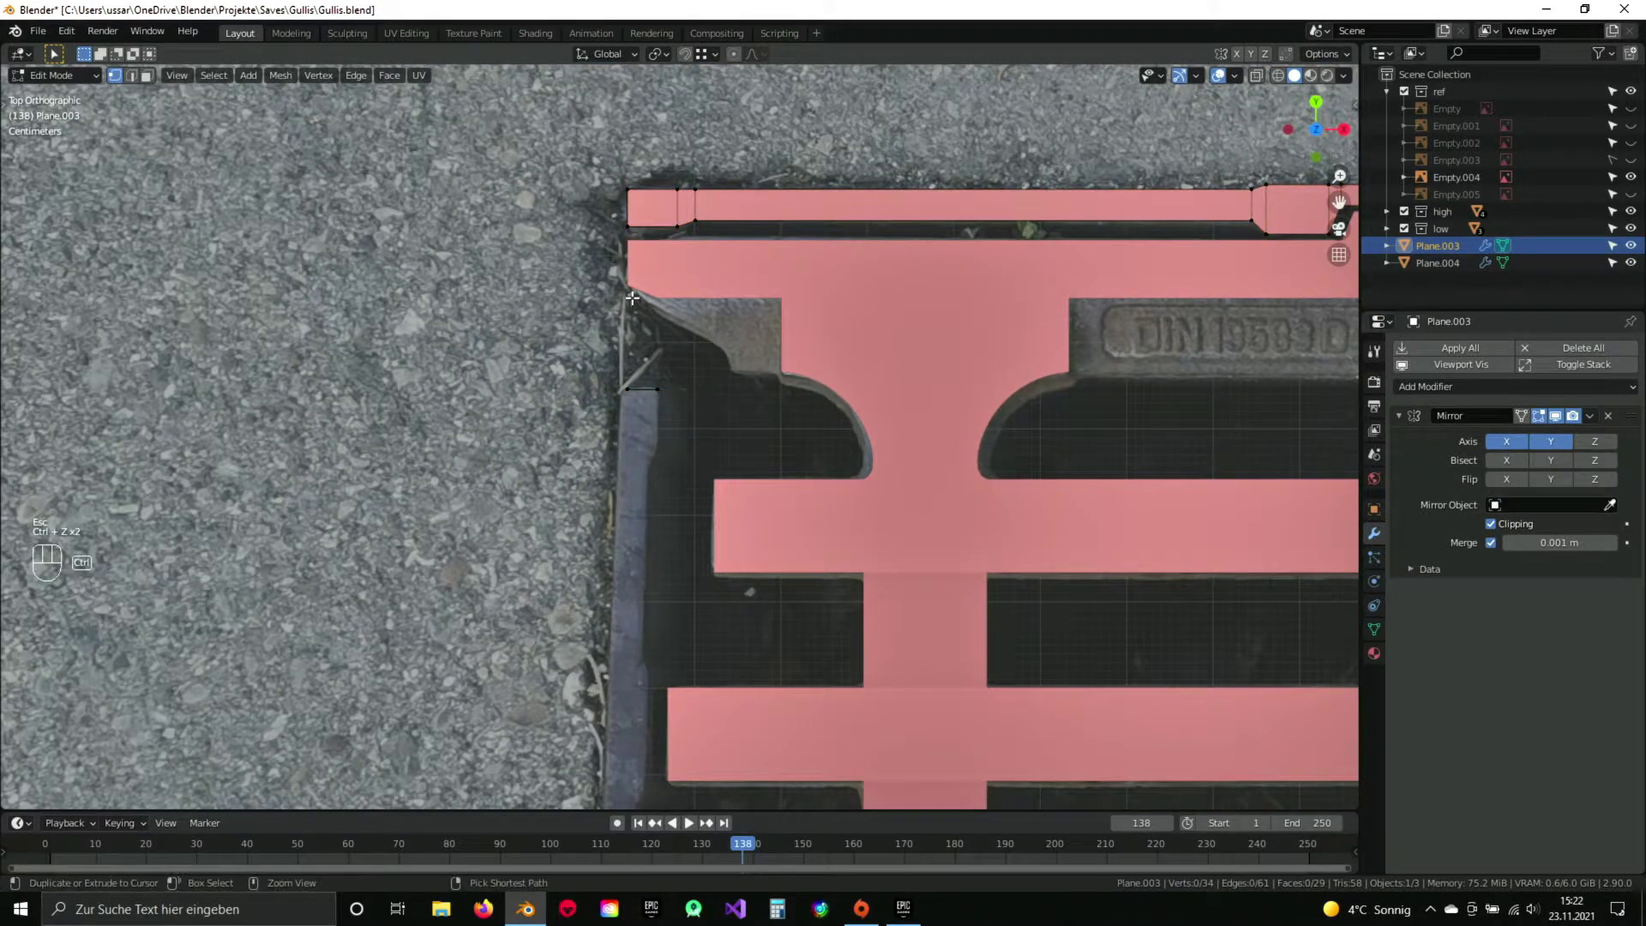
pyautogui.press('ctrl+z')
# Separate the selected rim edge into its own object and start editing it as Plane.005.
pyautogui.press('a')
pyautogui.press('b')
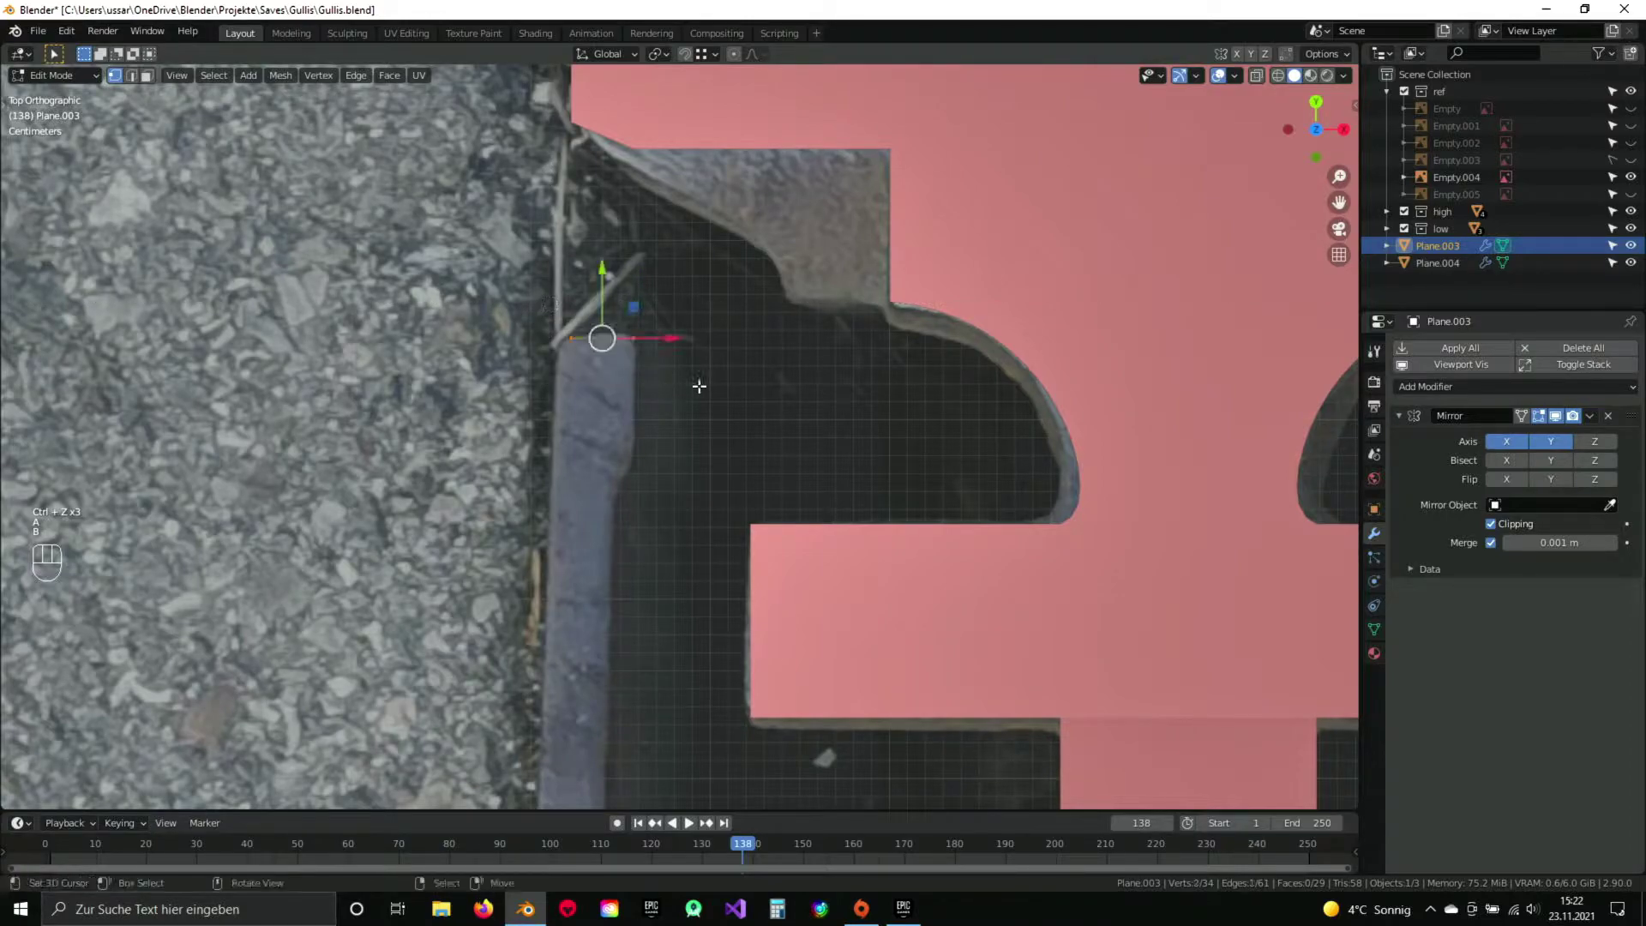
pyautogui.press('p')
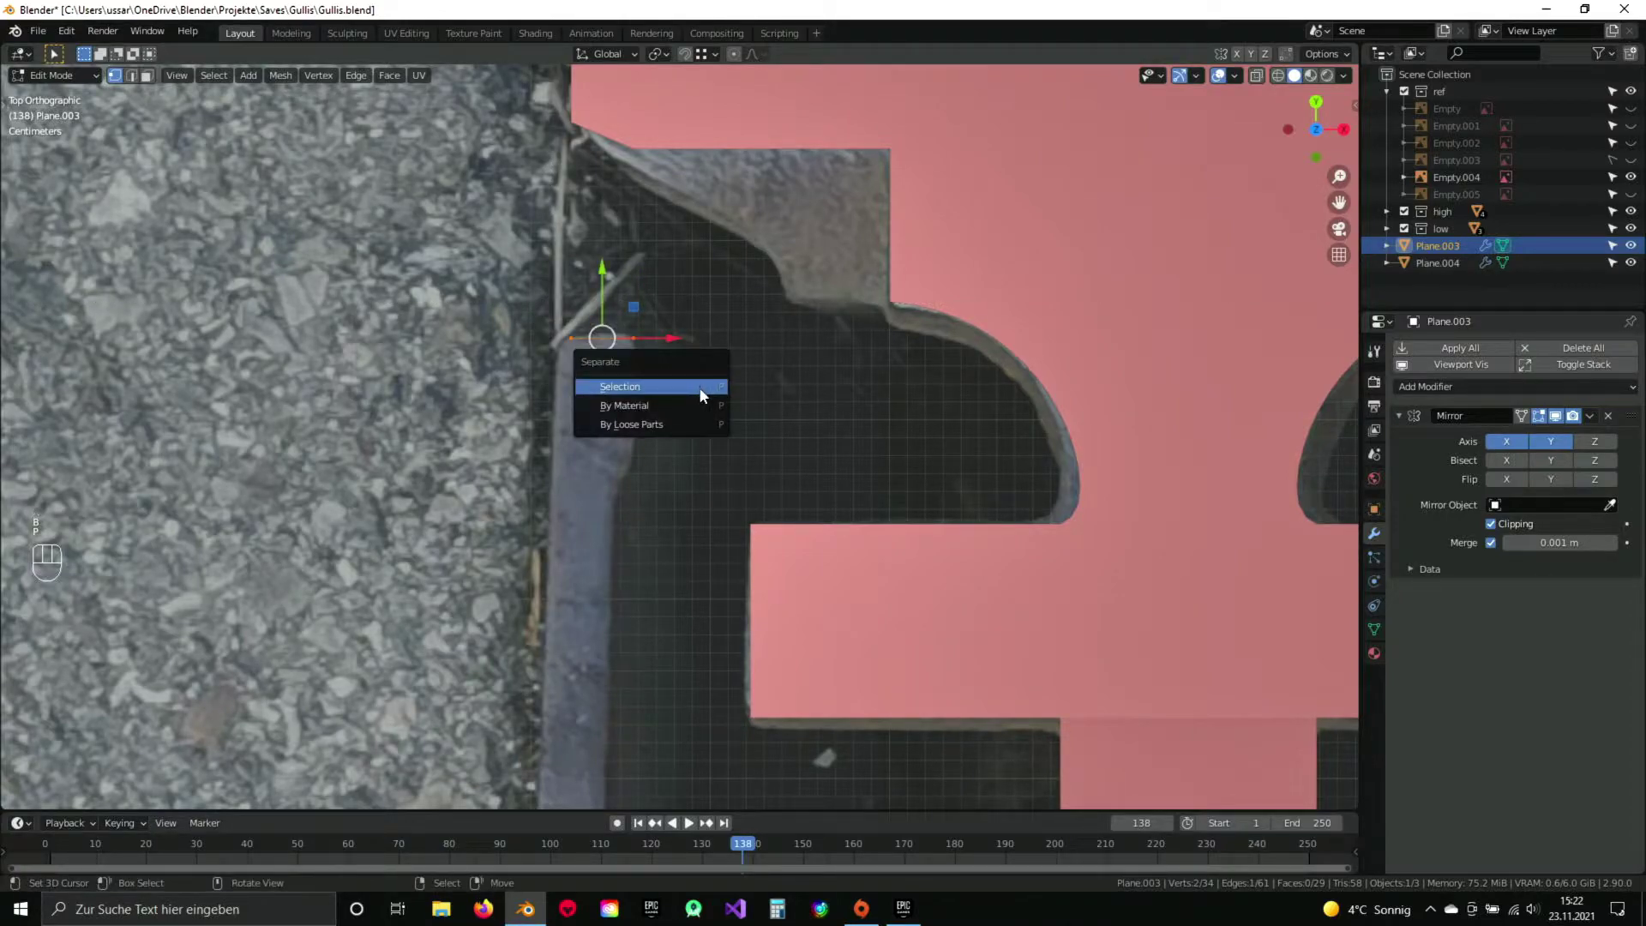
pyautogui.press('Tab')
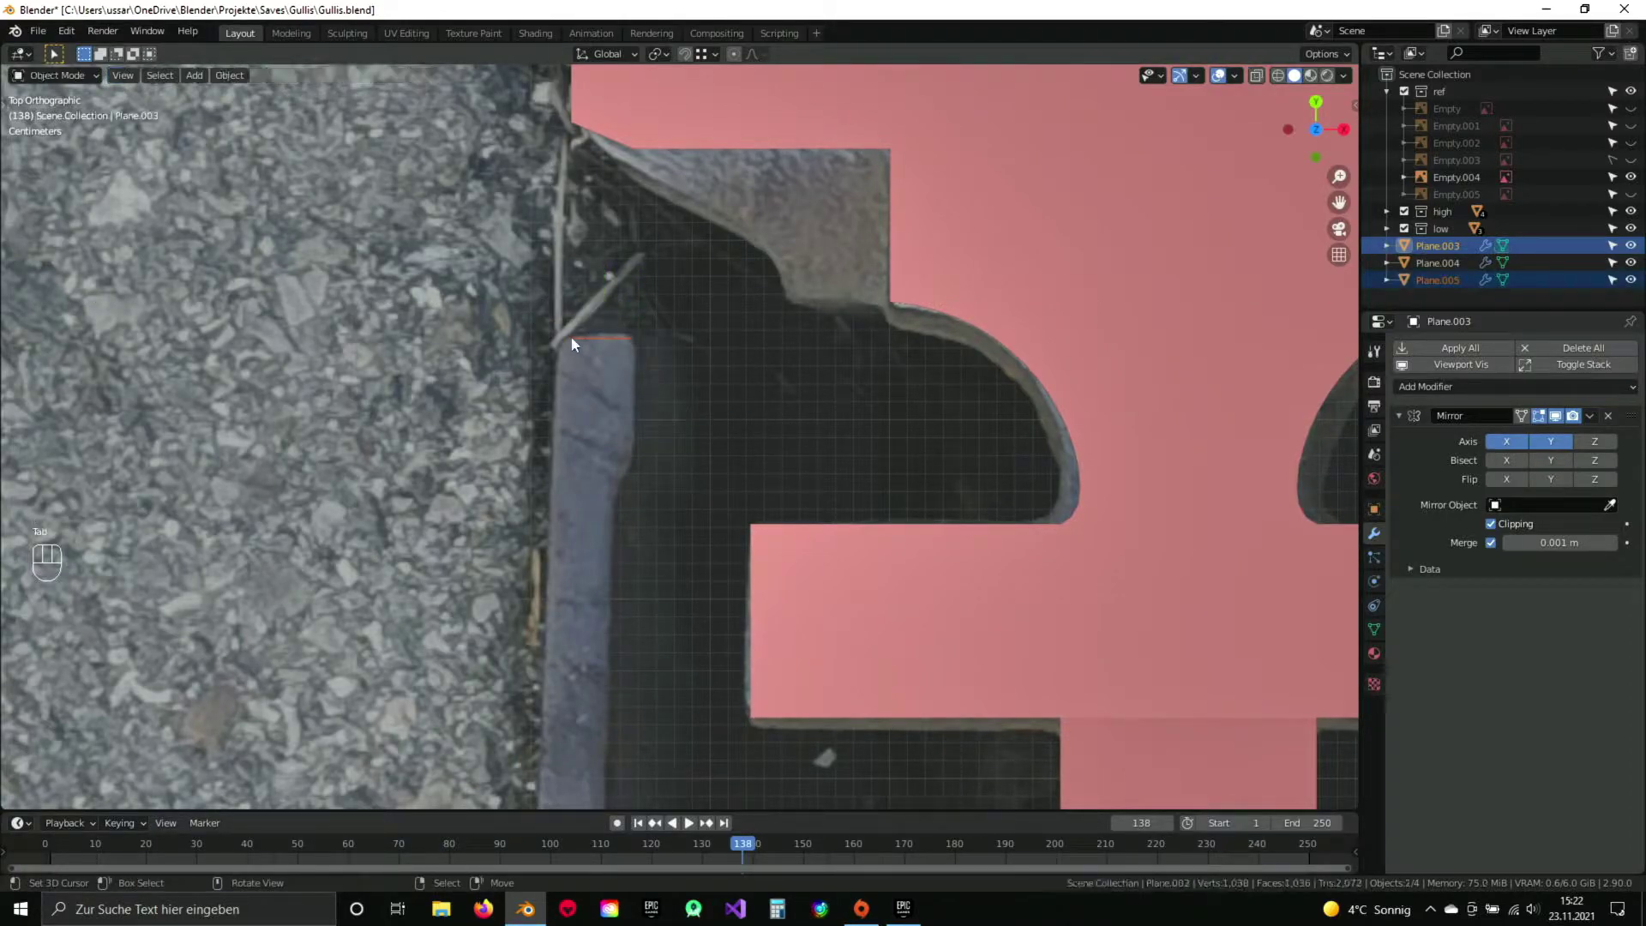
pyautogui.press('Tab')
pyautogui.press('a')
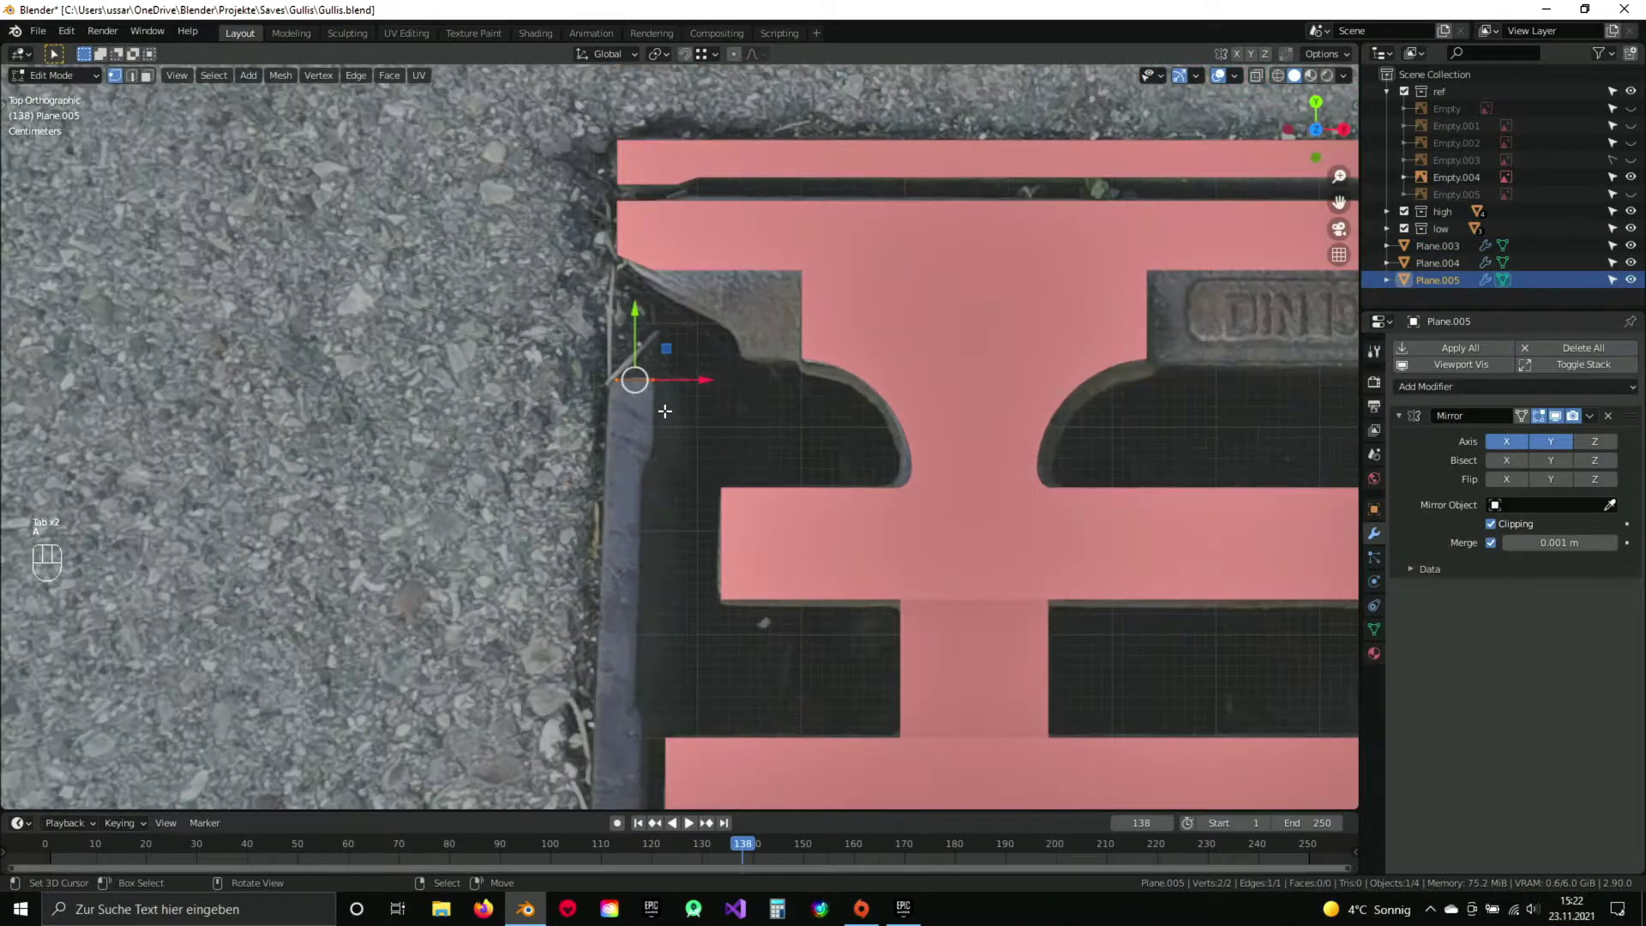
# Extrude the rim edge into a thin strip stretched down along the grate's side frame.
pyautogui.moveTo(665, 401); pyautogui.dragTo(681, 329)
pyautogui.press('e')
pyautogui.press('Escape')
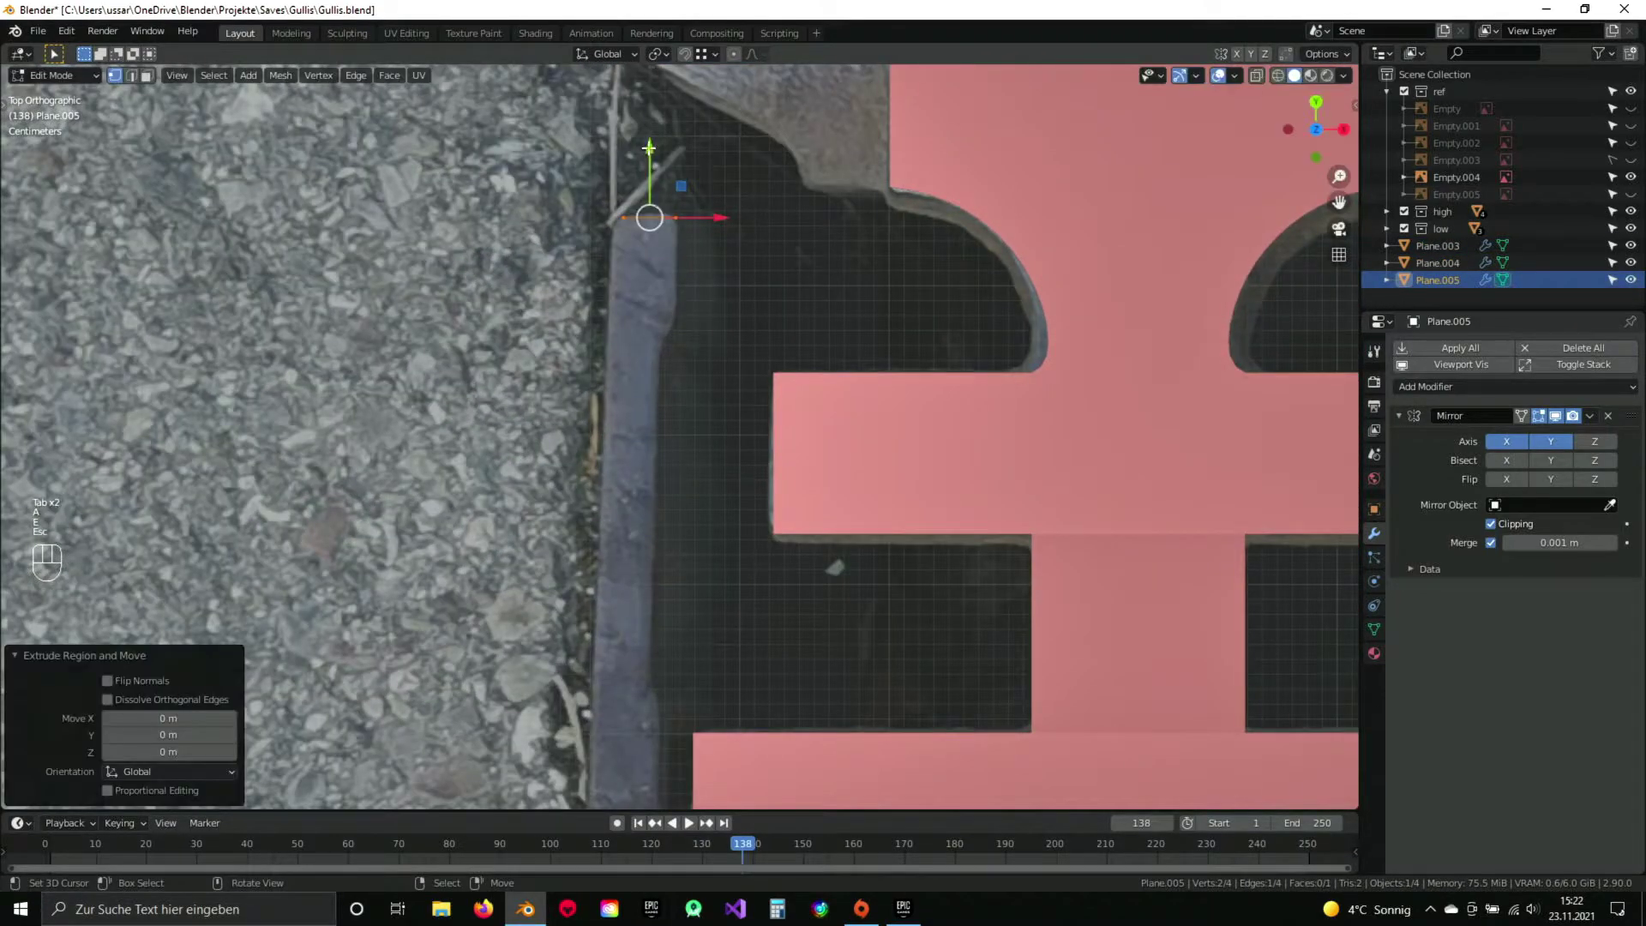
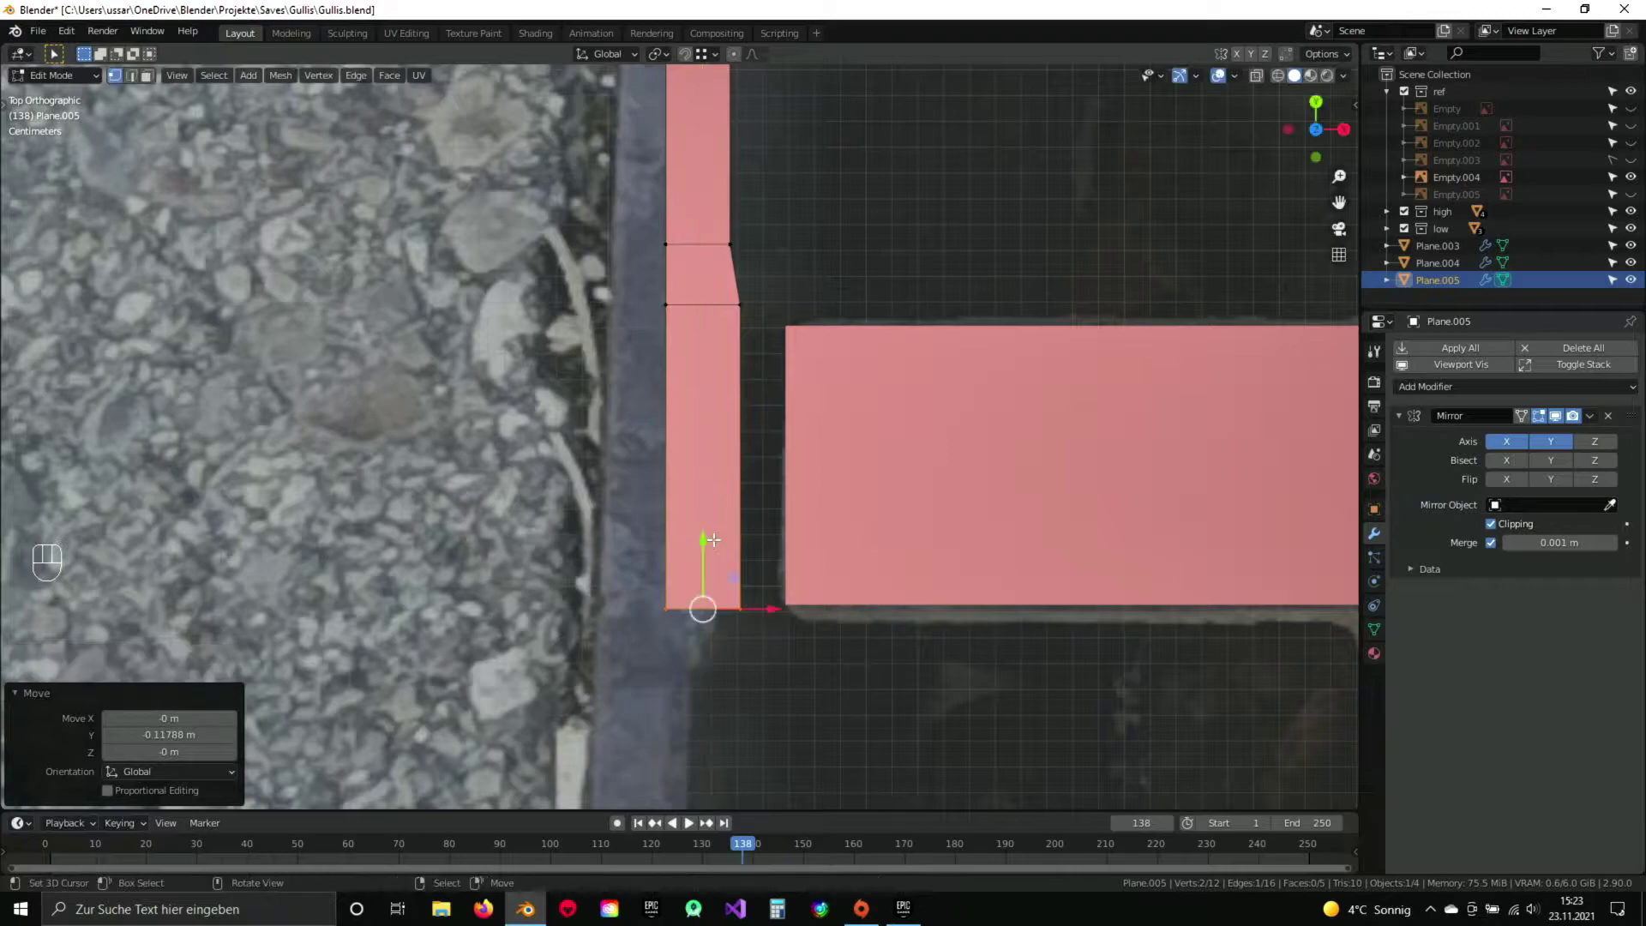
pyautogui.moveTo(725, 504); pyautogui.dragTo(715, 414)
pyautogui.moveTo(726, 305); pyautogui.dragTo(707, 473)
pyautogui.moveTo(690, 331); pyautogui.dragTo(693, 361)
# Move the strip's corner and bottom vertices along Y to line up with the crossbar's edges.
pyautogui.press('a')
pyautogui.press('b')
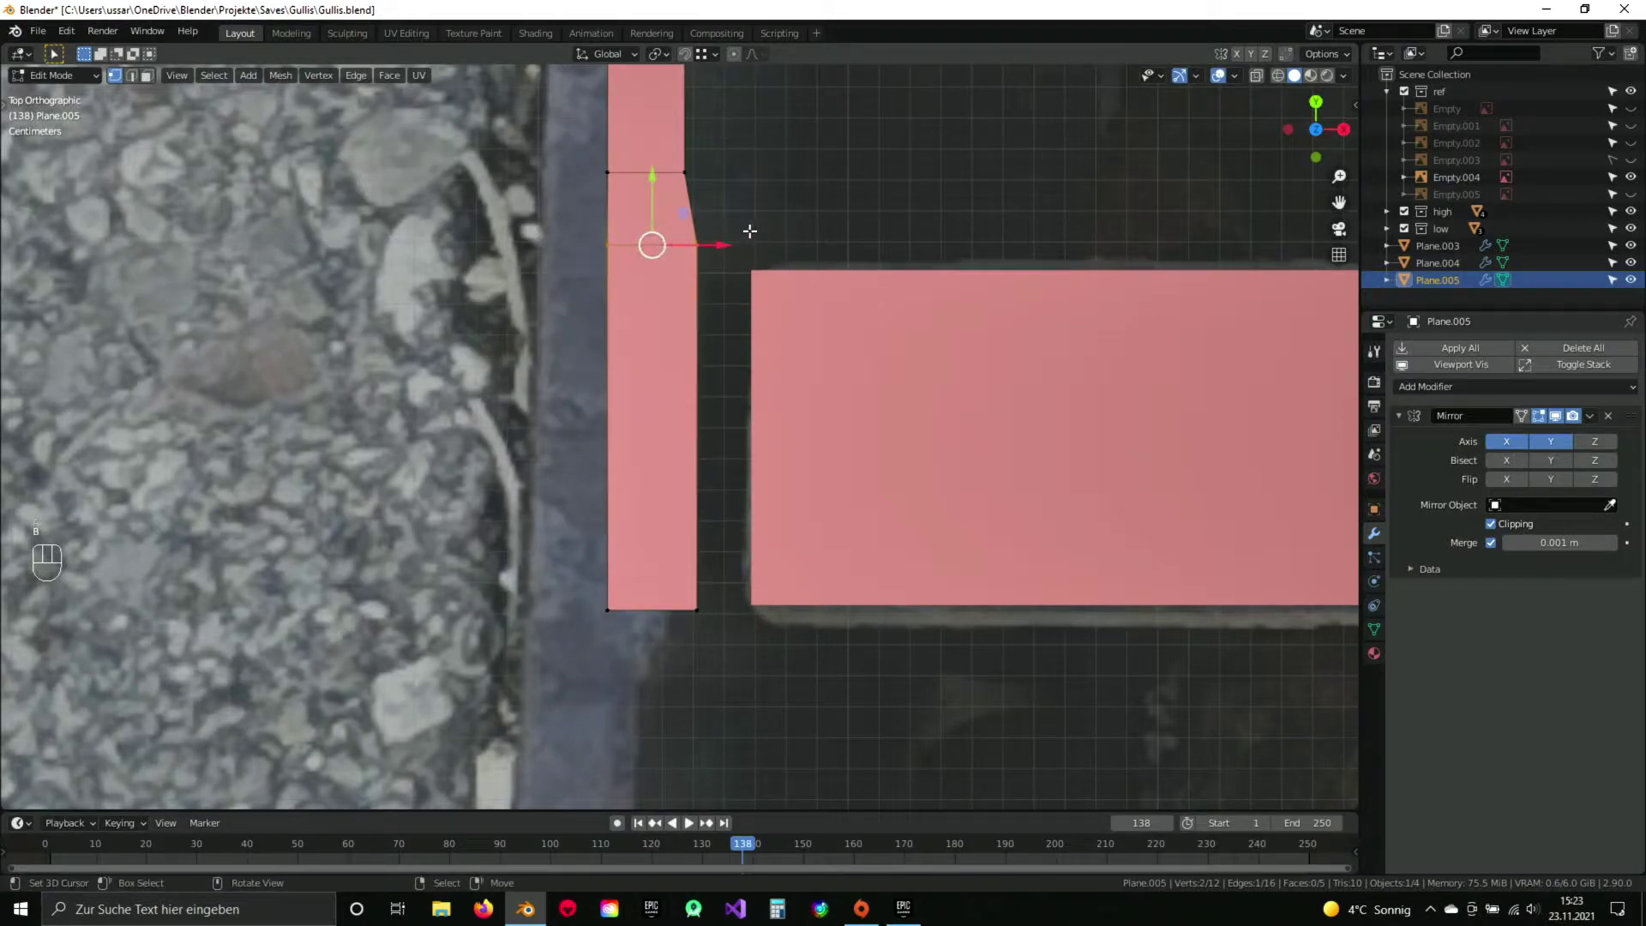
pyautogui.press('g')
pyautogui.press('y')
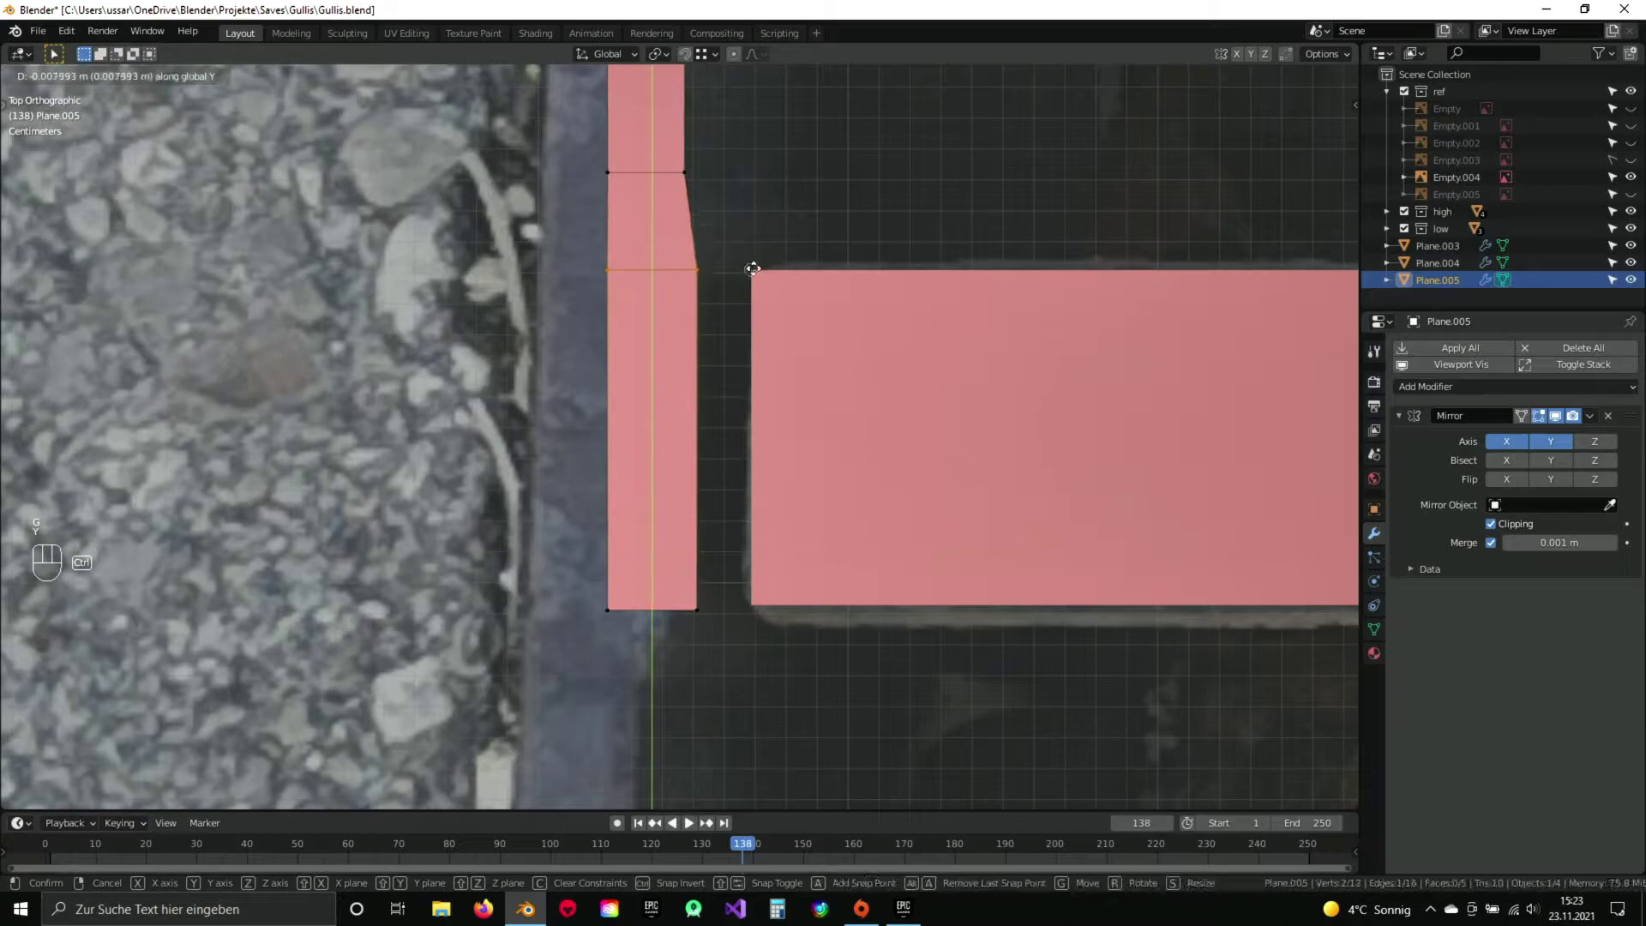
pyautogui.click(752, 267)
pyautogui.middleClick(706, 472)
pyautogui.press('a')
pyautogui.press('b')
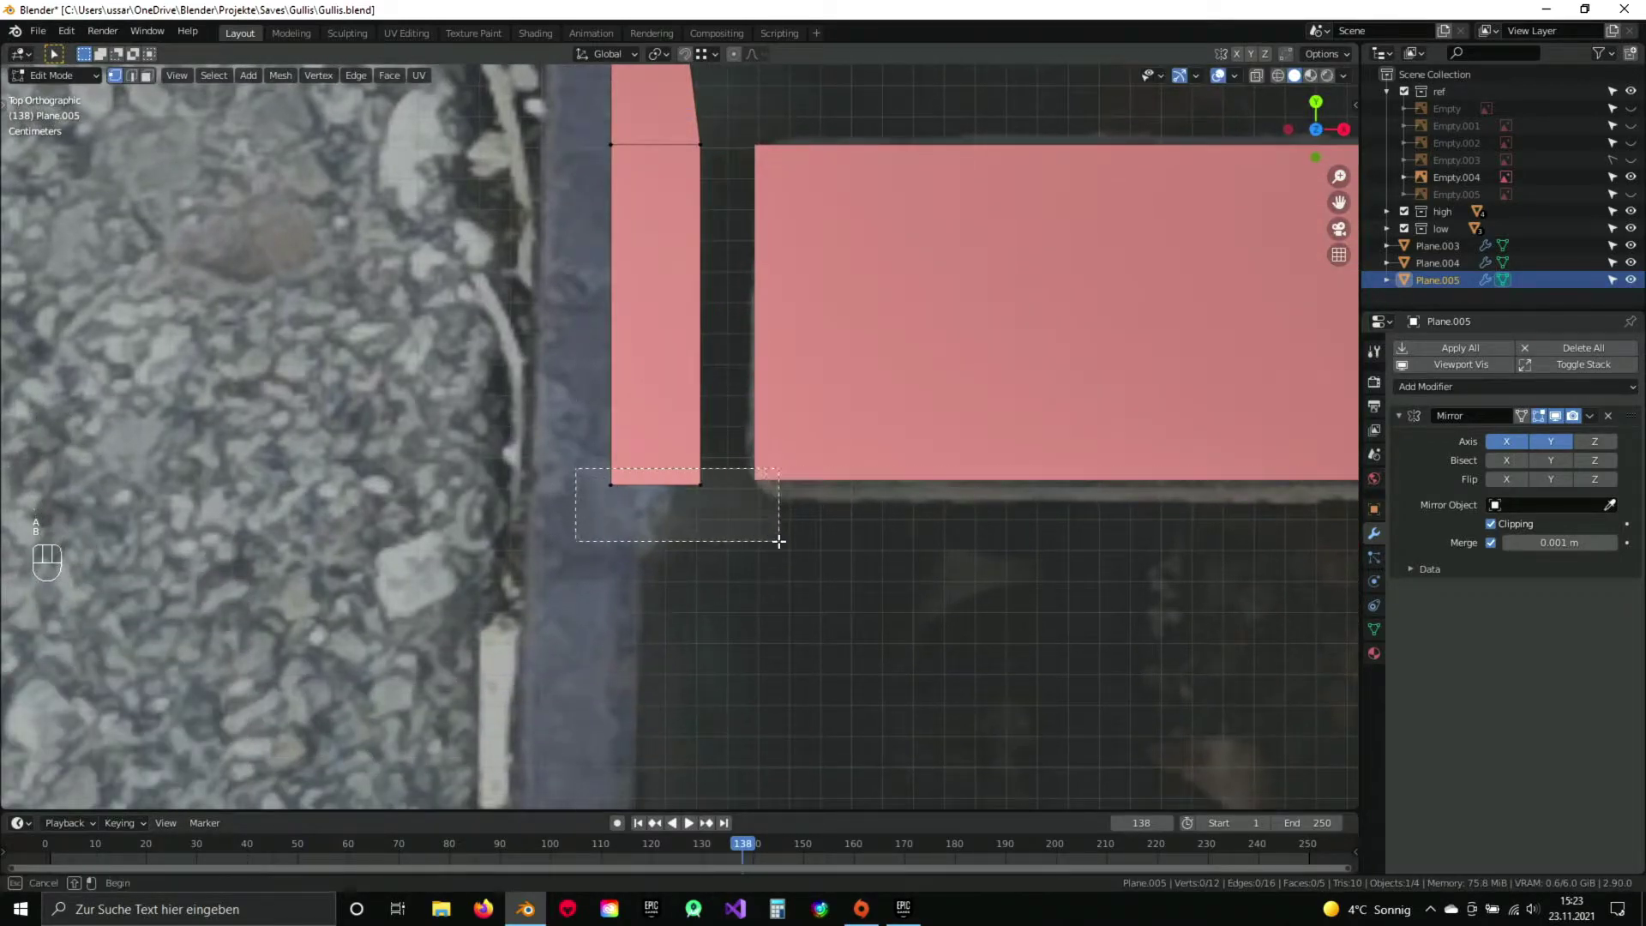
pyautogui.moveTo(725, 406); pyautogui.dragTo(717, 526)
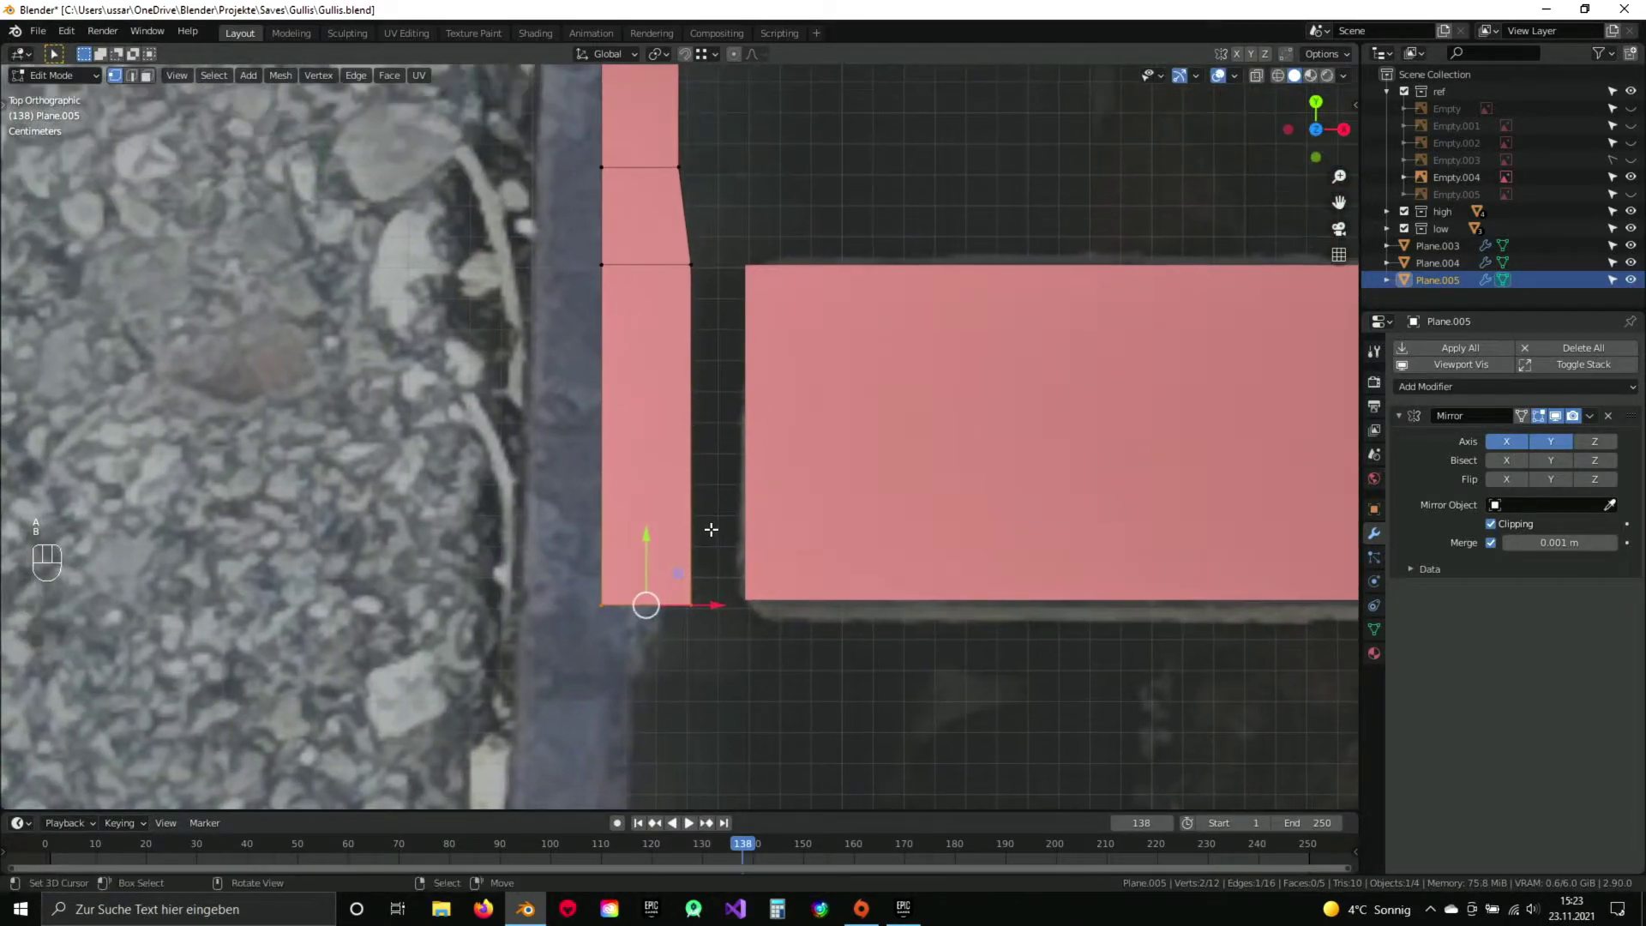
pyautogui.press('g')
pyautogui.press('y')
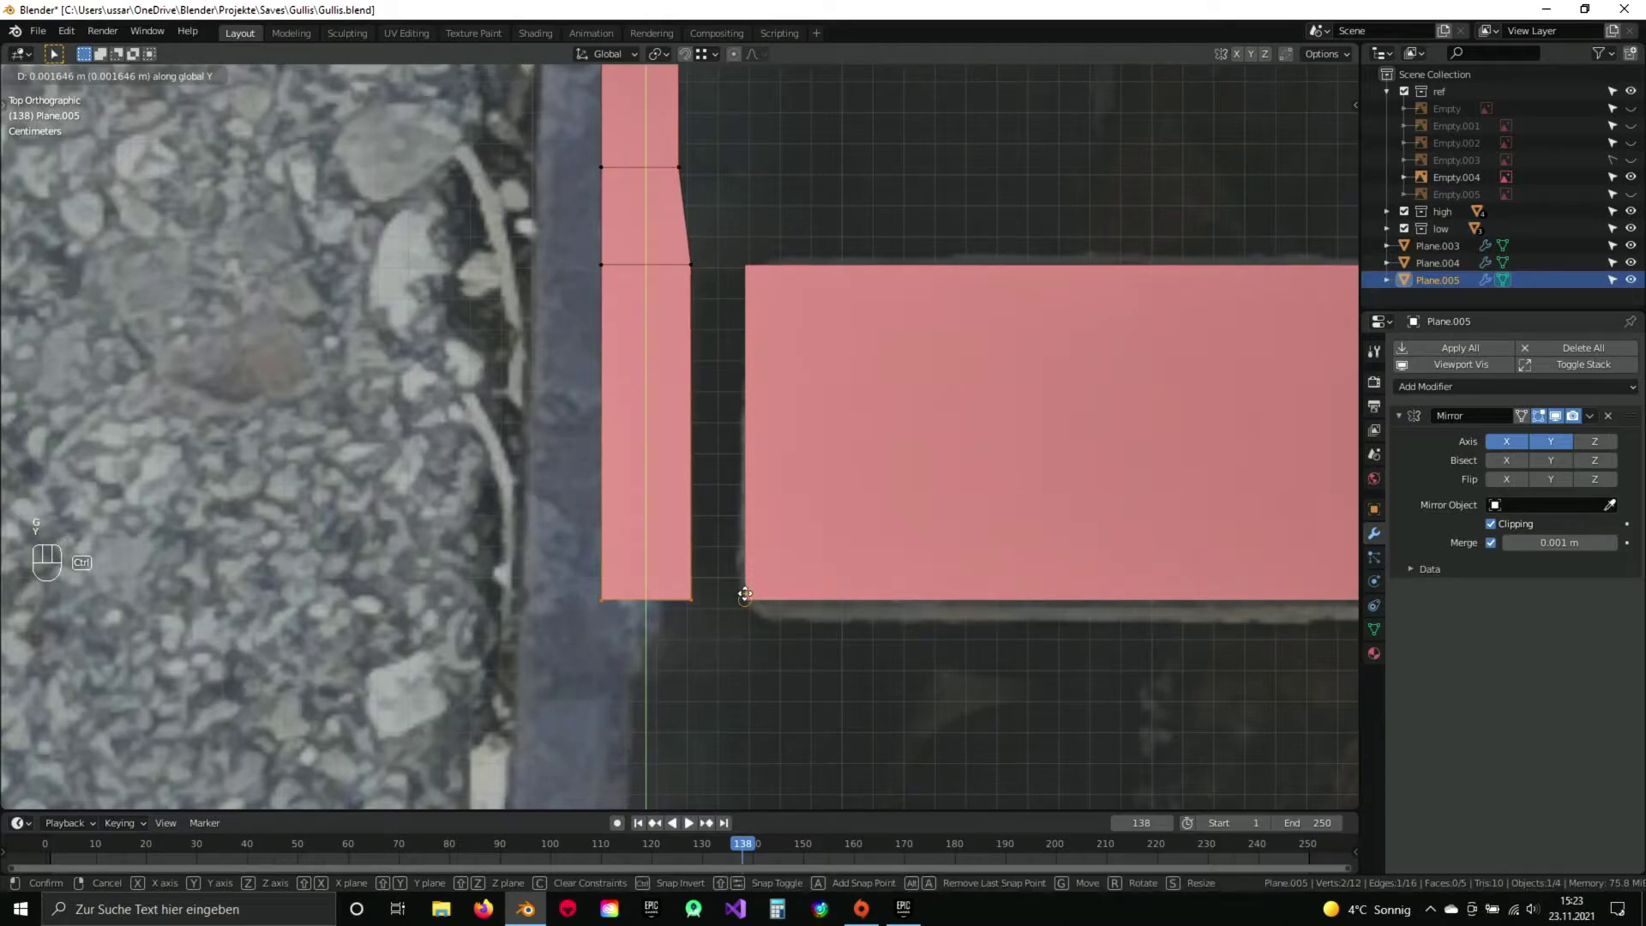
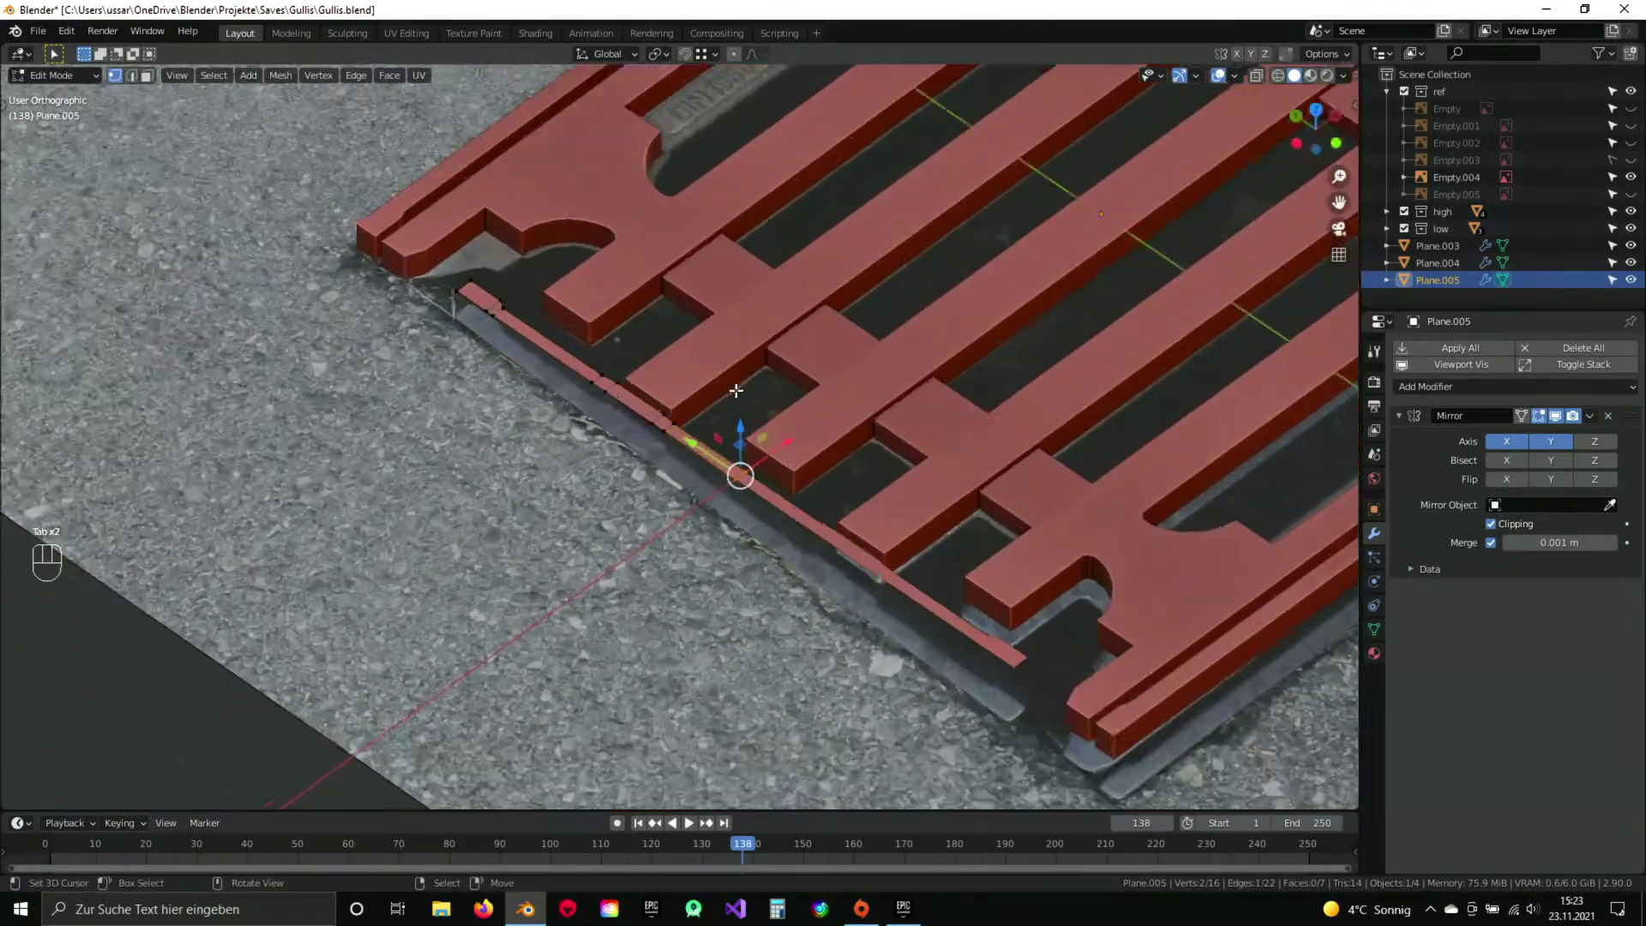
# Extrude the whole rim strip downward into a solid wall with outward normals and save.
pyautogui.press('a')
pyautogui.press('a')
pyautogui.moveTo(601, 408); pyautogui.dragTo(631, 363)
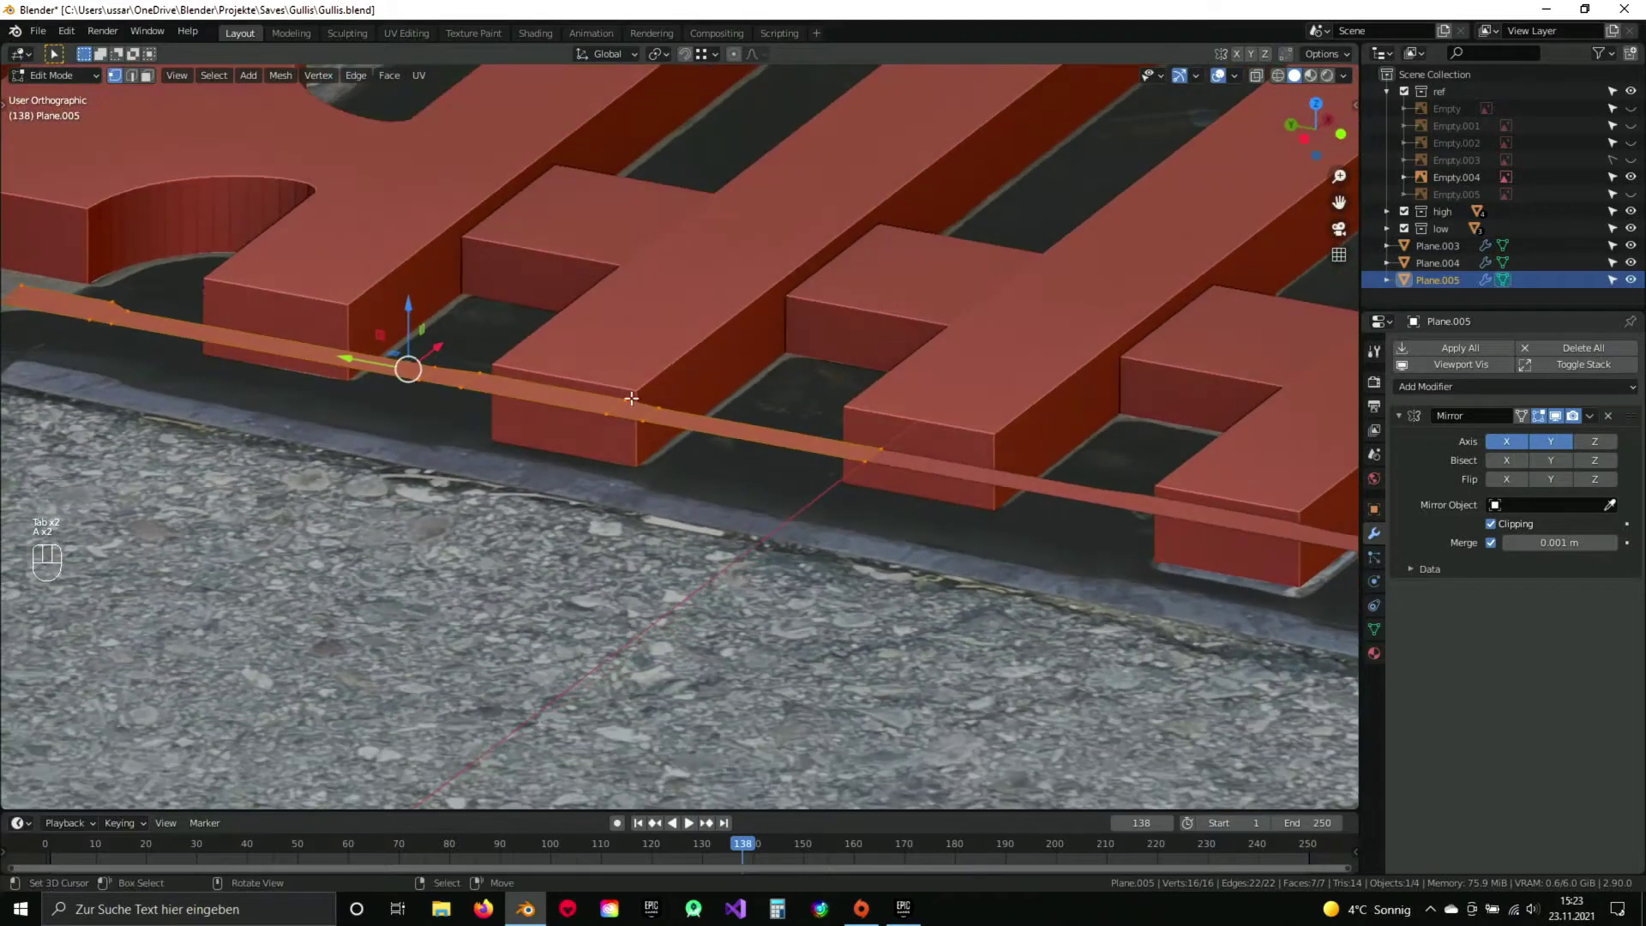
pyautogui.press('e')
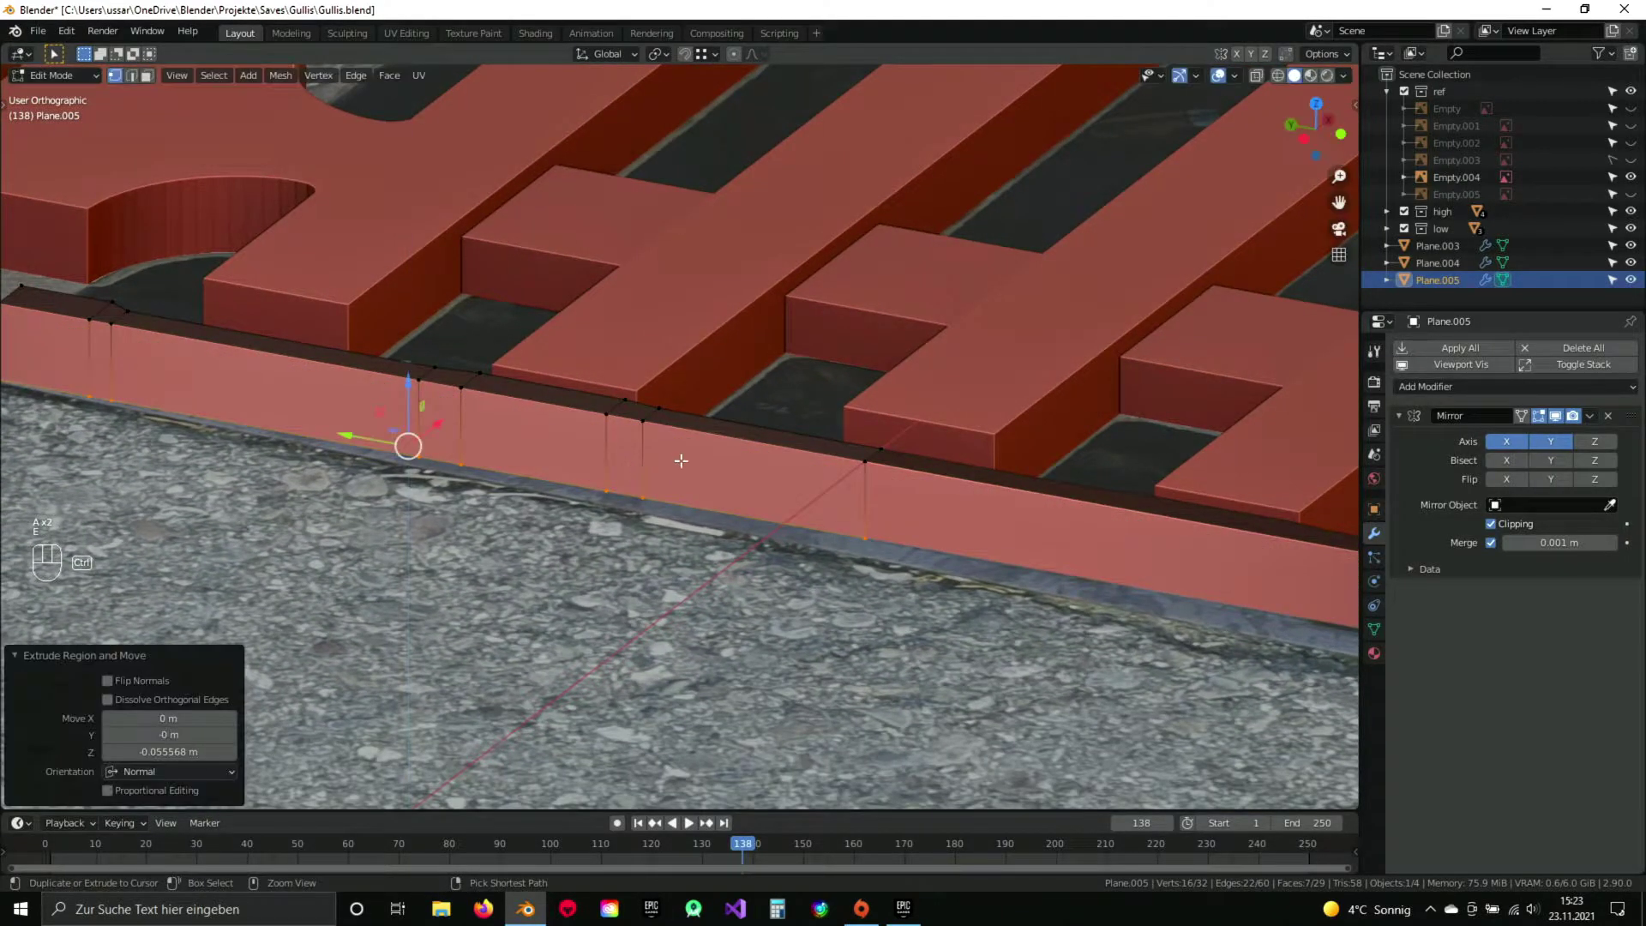
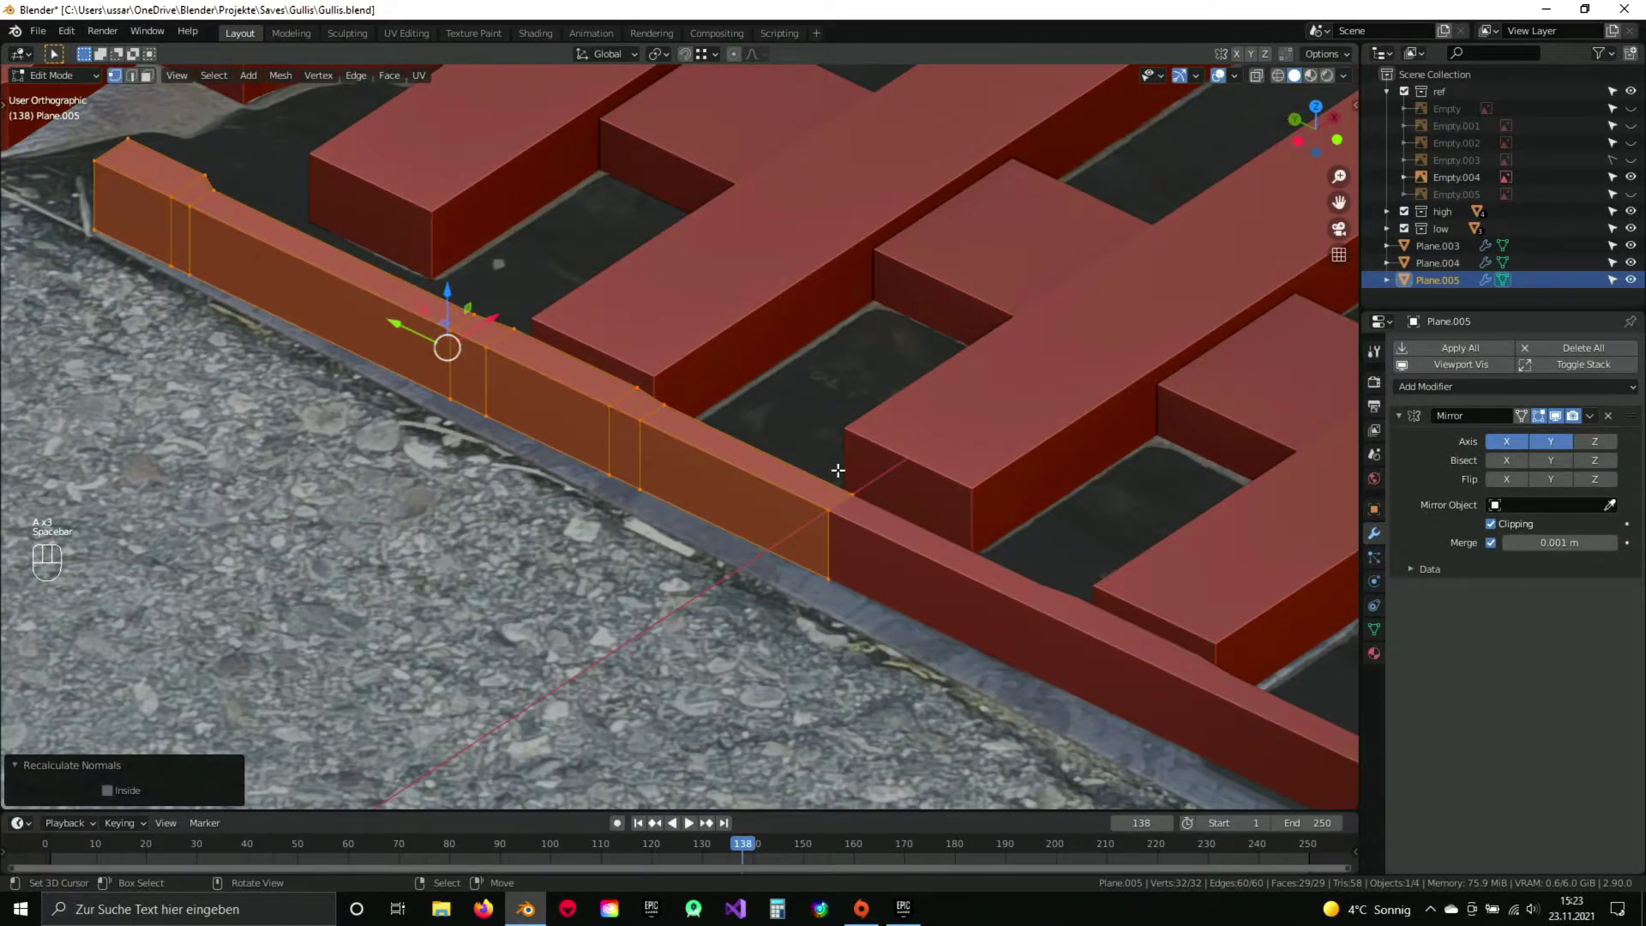
pyautogui.press('Tab')
pyautogui.press('a')
pyautogui.press('ctrl+s')
# Orbit out to view the whole grate.
pyautogui.moveTo(978, 438); pyautogui.dragTo(854, 462)
pyautogui.moveTo(855, 462); pyautogui.dragTo(939, 506)
pyautogui.middleClick(925, 507)
pyautogui.moveTo(654, 515); pyautogui.dragTo(702, 452)
pyautogui.moveTo(720, 354); pyautogui.dragTo(708, 480)
pyautogui.moveTo(647, 433); pyautogui.dragTo(593, 443)
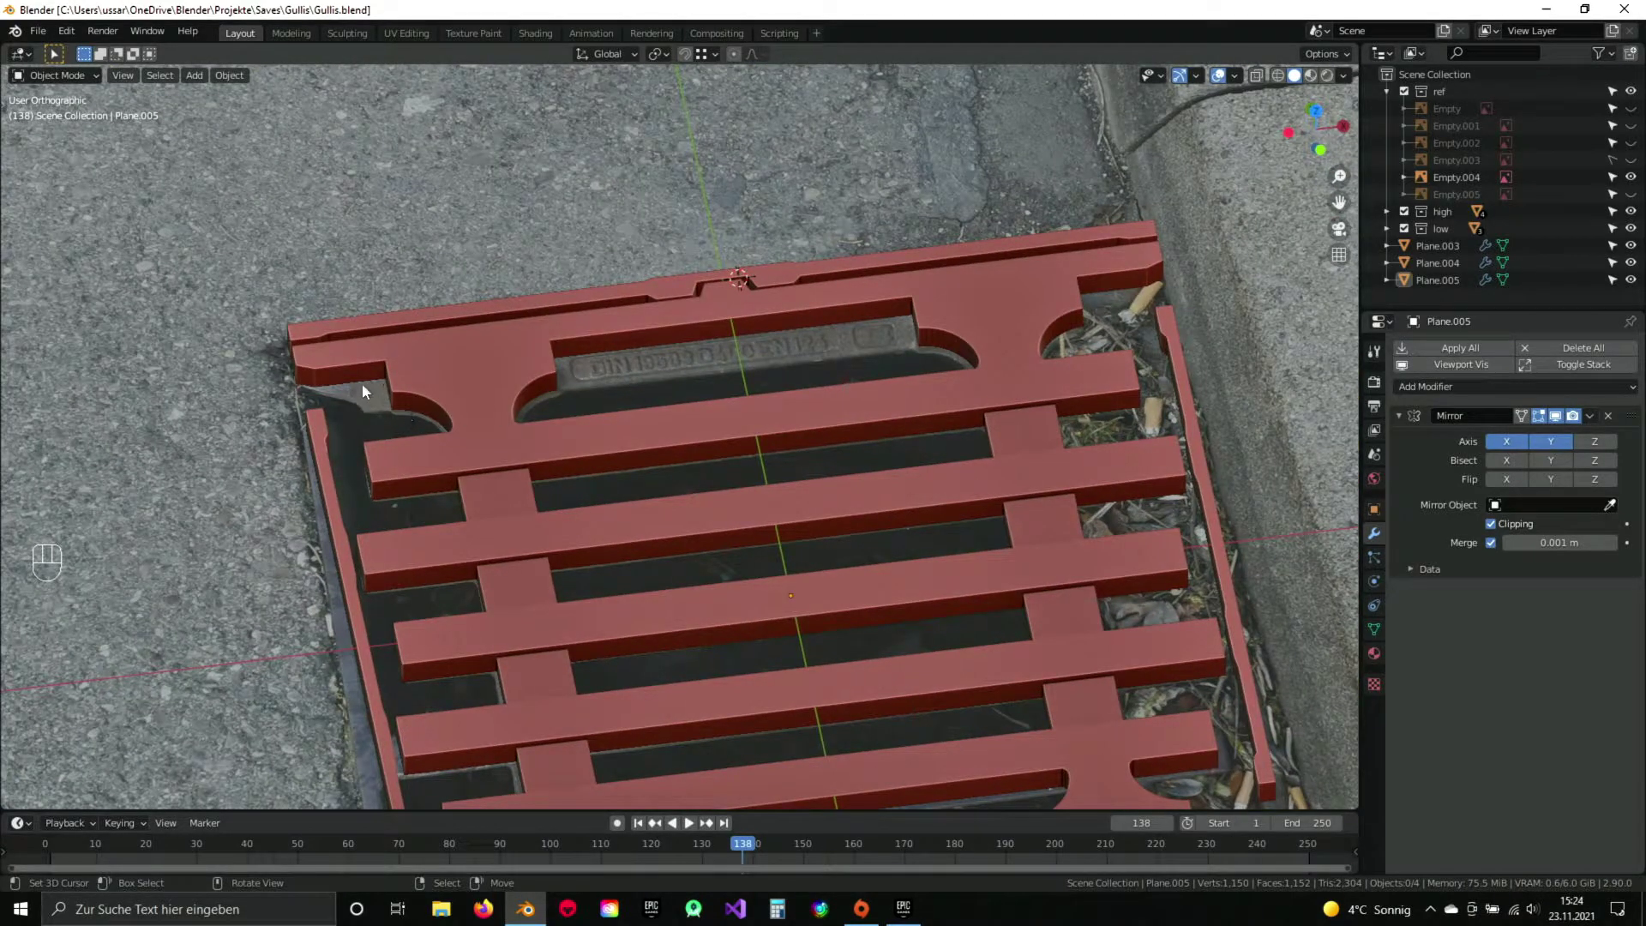
# From top view zoomed on the DIN label, select grate bars mesh Plane.004 and enter Edit Mode.
pyautogui.moveTo(777, 483); pyautogui.dragTo(882, 419)
pyautogui.click(812, 336)
pyautogui.press('KP_7')
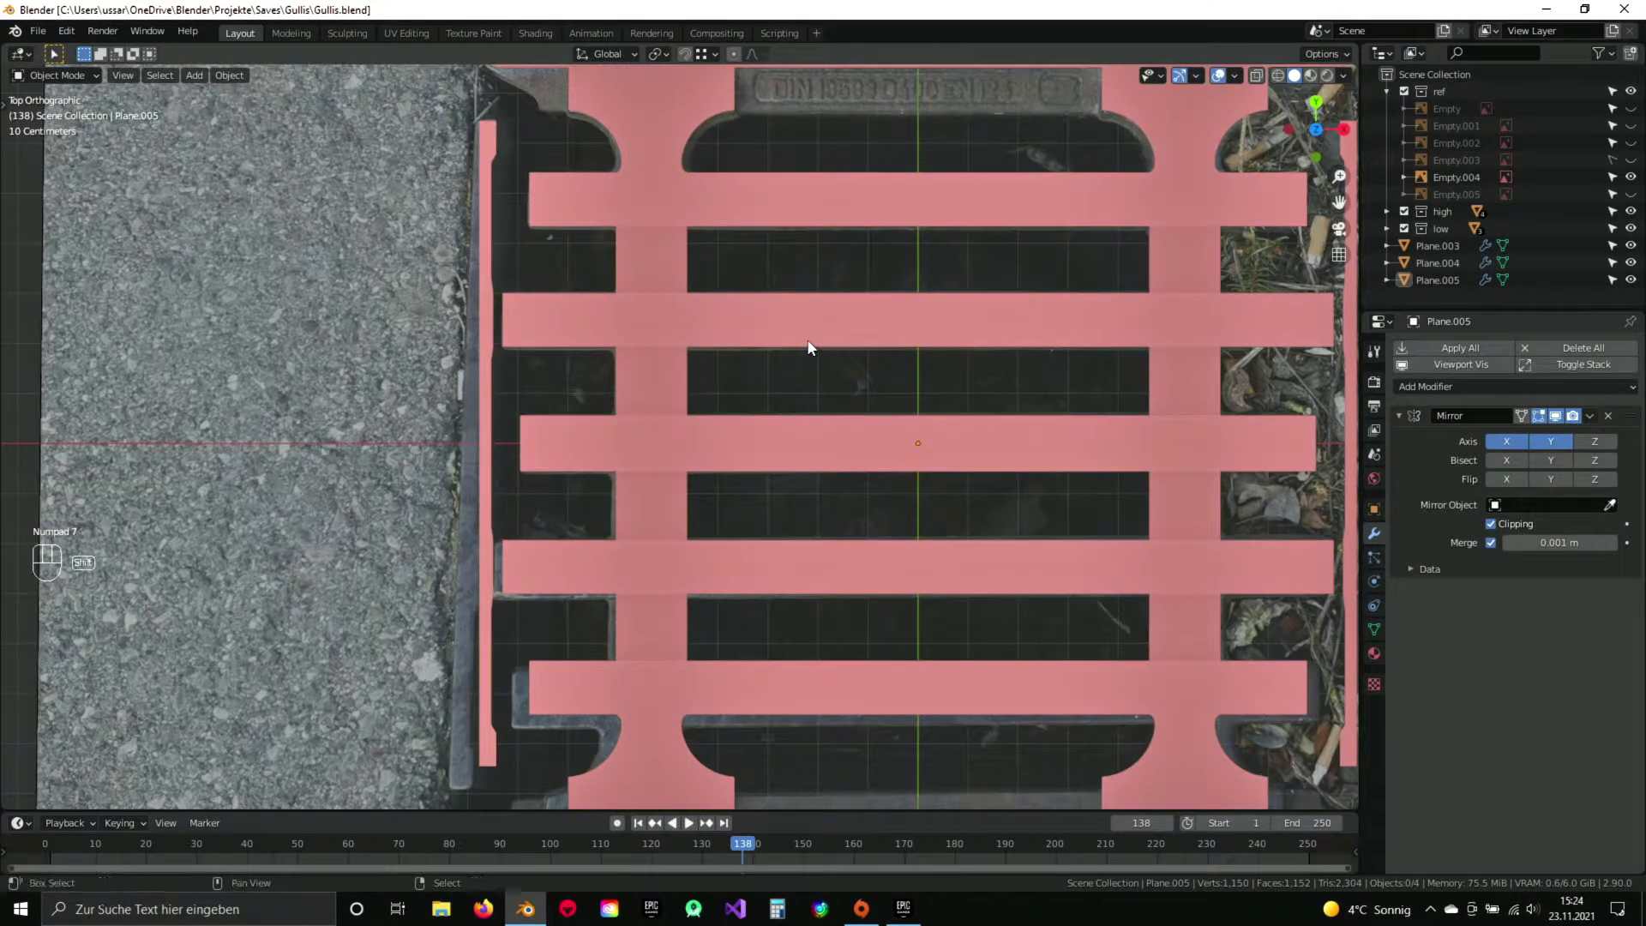
pyautogui.moveTo(754, 205); pyautogui.dragTo(685, 450)
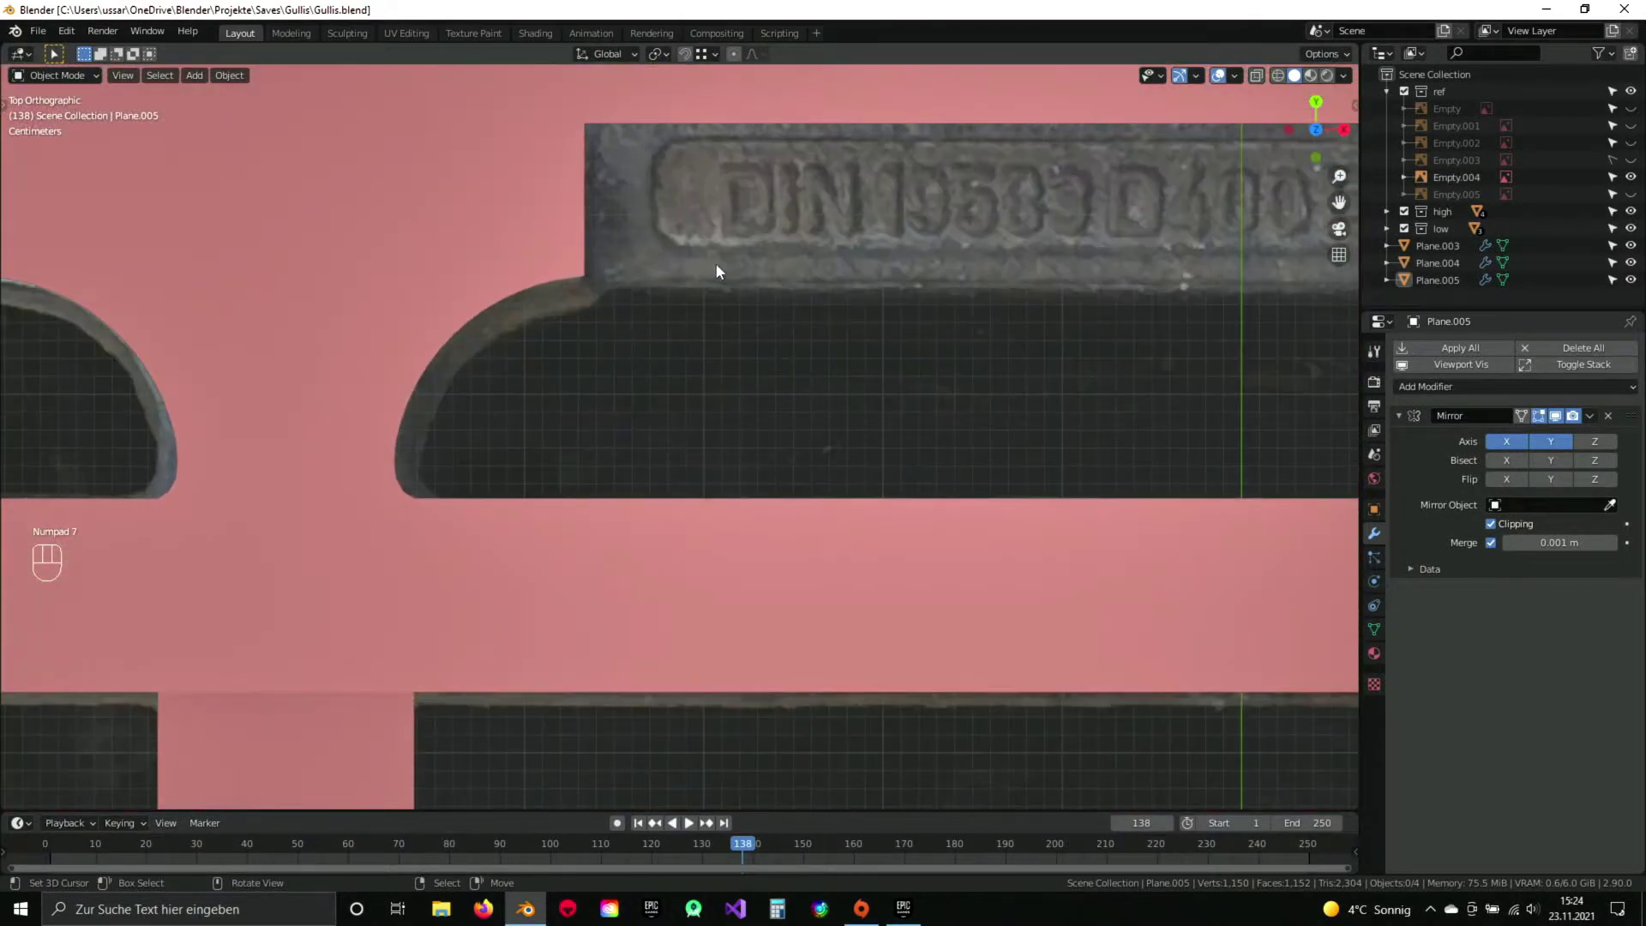
pyautogui.moveTo(750, 294); pyautogui.dragTo(656, 346)
pyautogui.press('Tab')
# Save, then select the edge loop around the rounded recess wall beneath the label.
pyautogui.press('ctrl+s')
pyautogui.moveTo(669, 345); pyautogui.dragTo(601, 291)
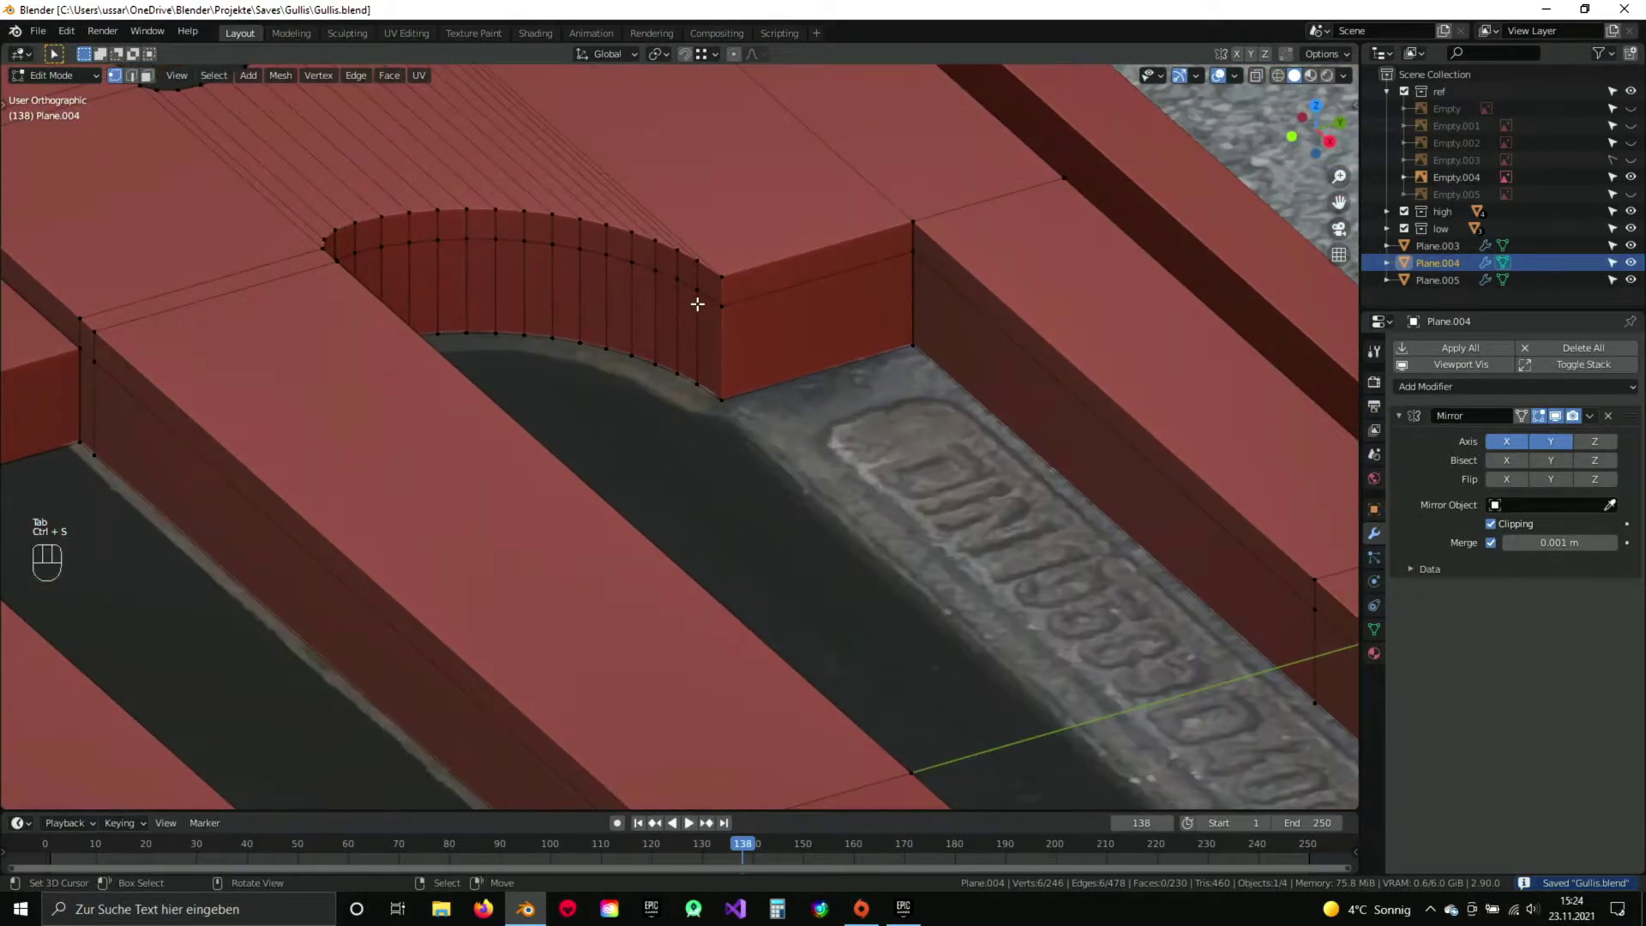
pyautogui.moveTo(859, 290); pyautogui.dragTo(816, 288)
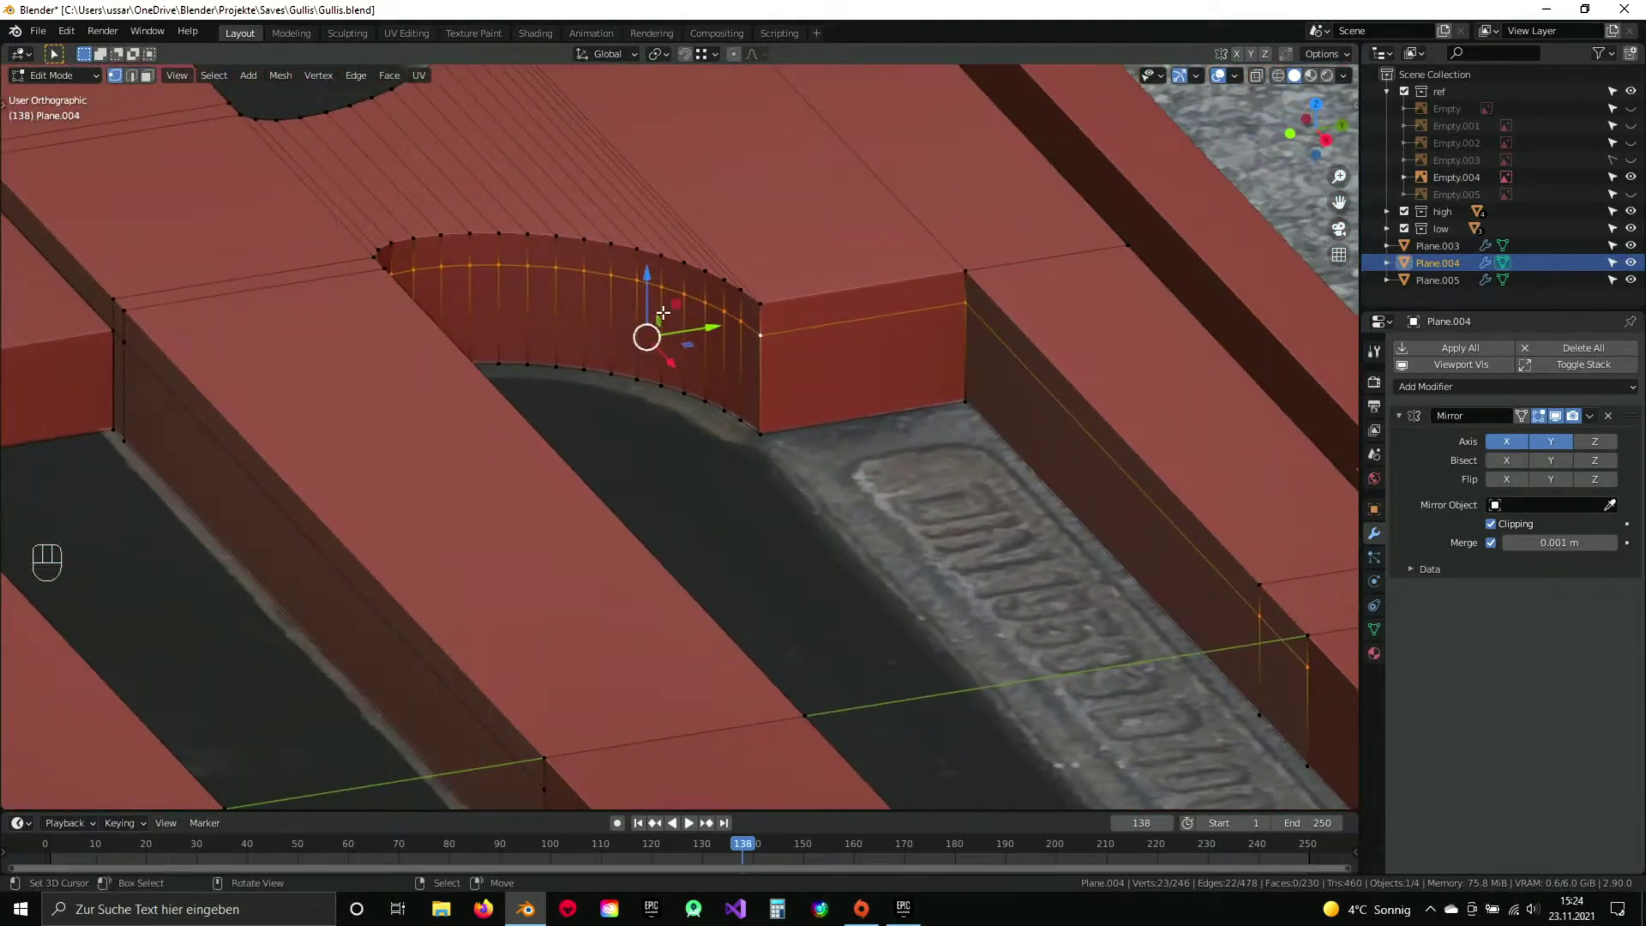
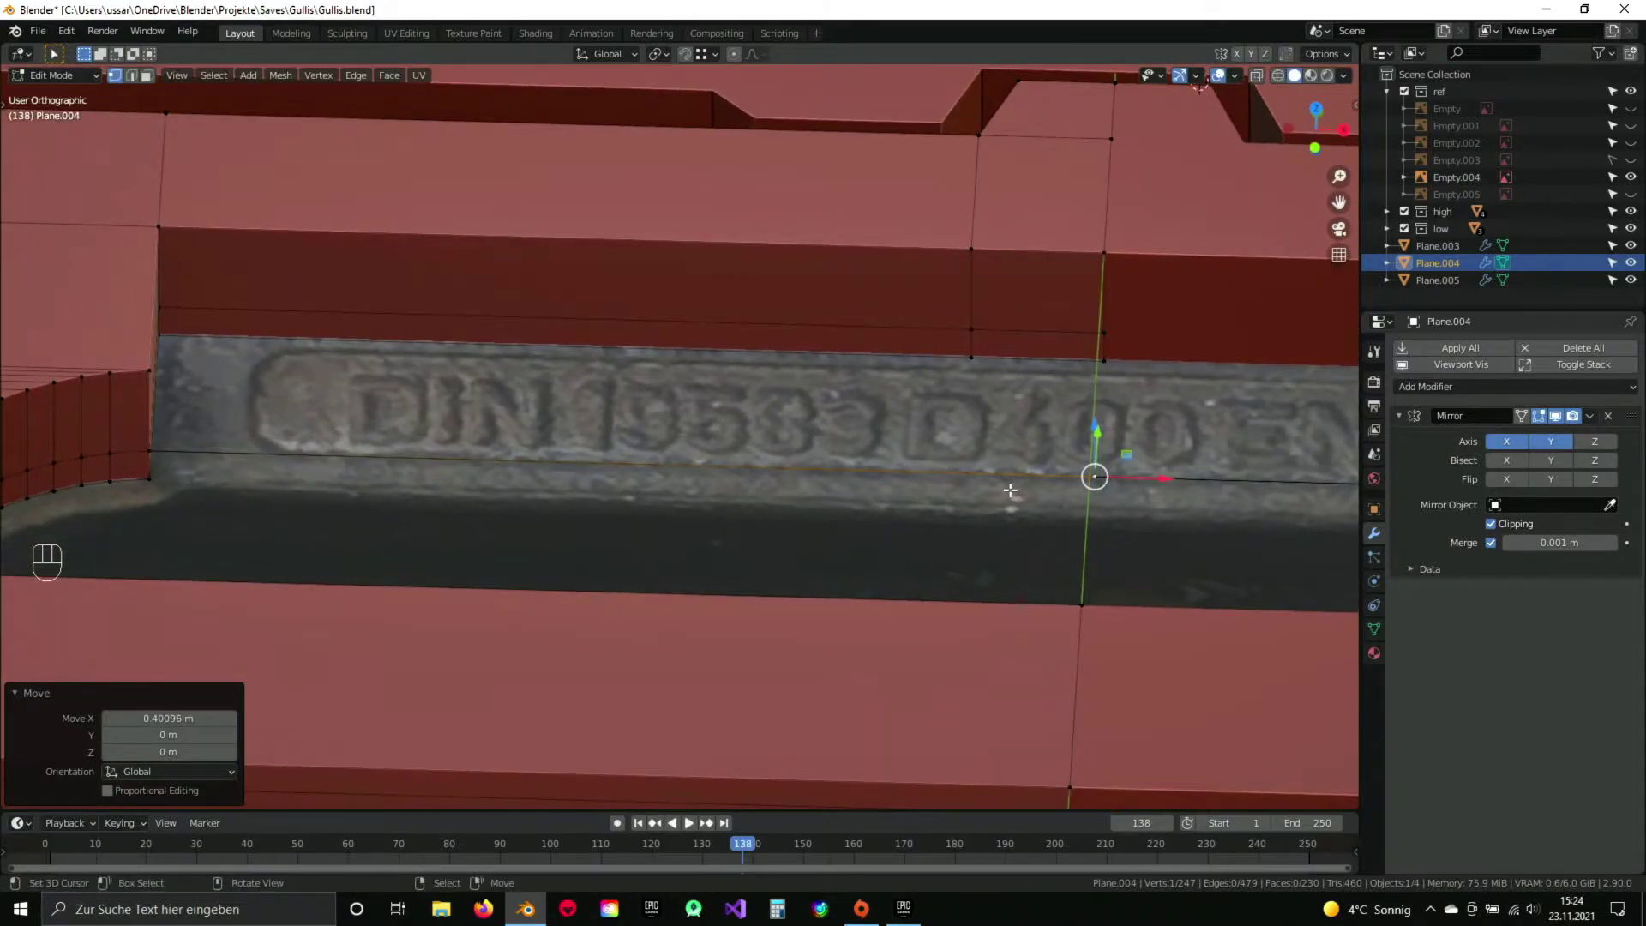
pyautogui.moveTo(1014, 486); pyautogui.dragTo(944, 466)
pyautogui.moveTo(939, 455); pyautogui.dragTo(875, 412)
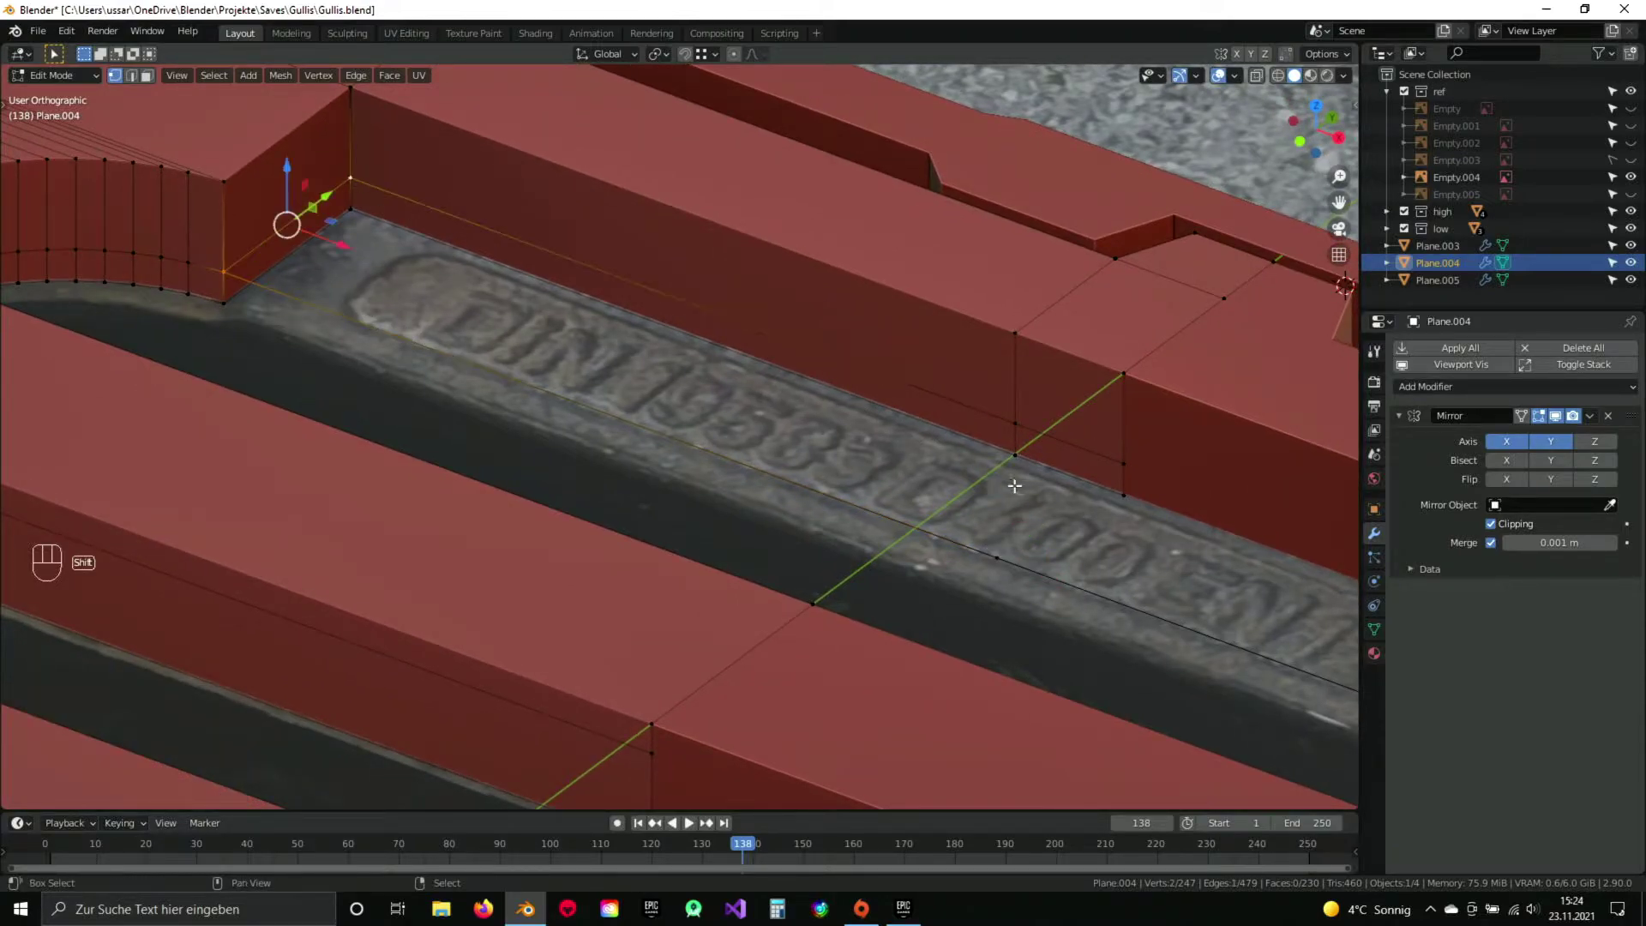
pyautogui.moveTo(1008, 425); pyautogui.dragTo(877, 457)
pyautogui.moveTo(878, 458); pyautogui.dragTo(1001, 530)
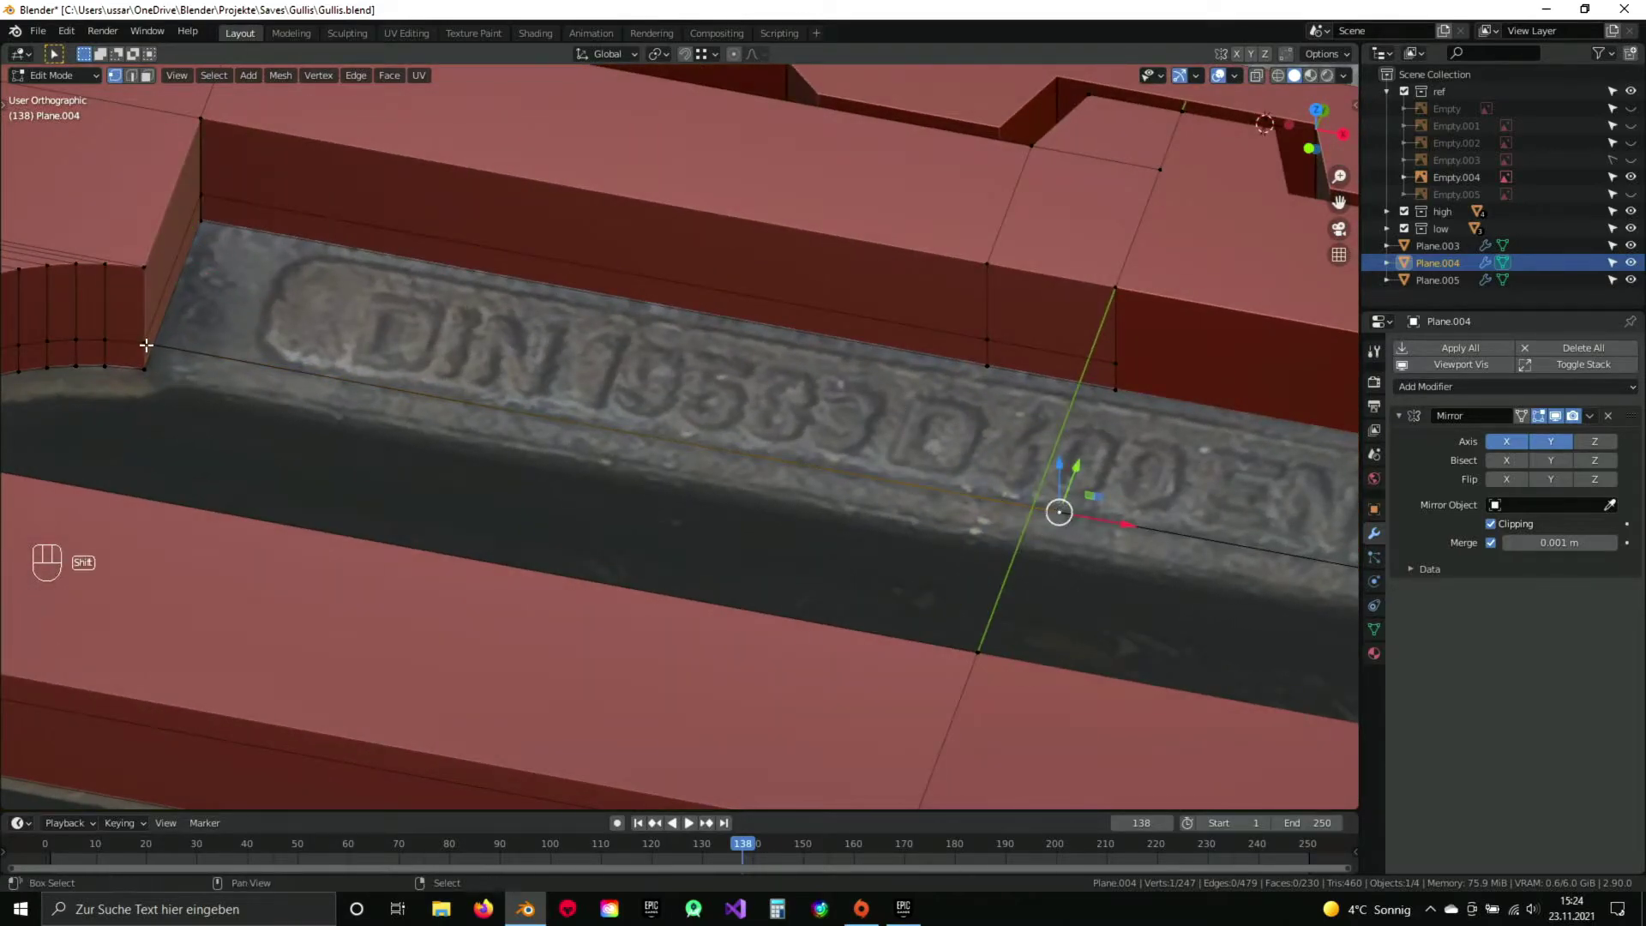
# Adjust the edge beneath the label along X, then fill the gap in the bar with new faces.
pyautogui.press('w')
pyautogui.press('g')
pyautogui.press('x')
pyautogui.click(994, 320)
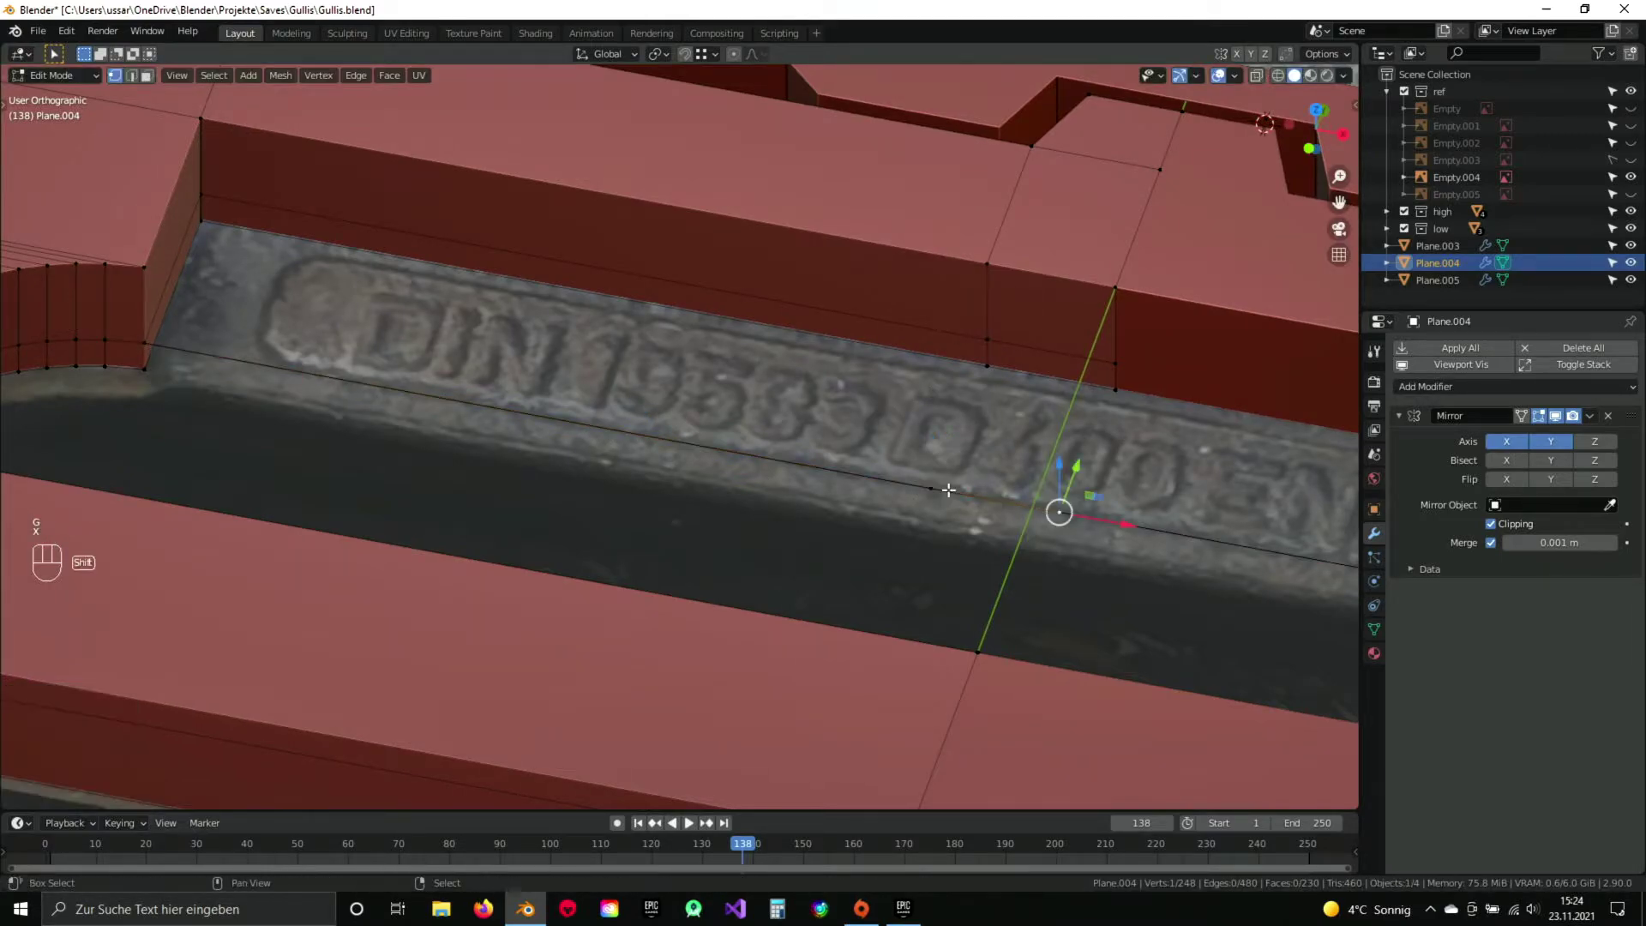
pyautogui.press('f')
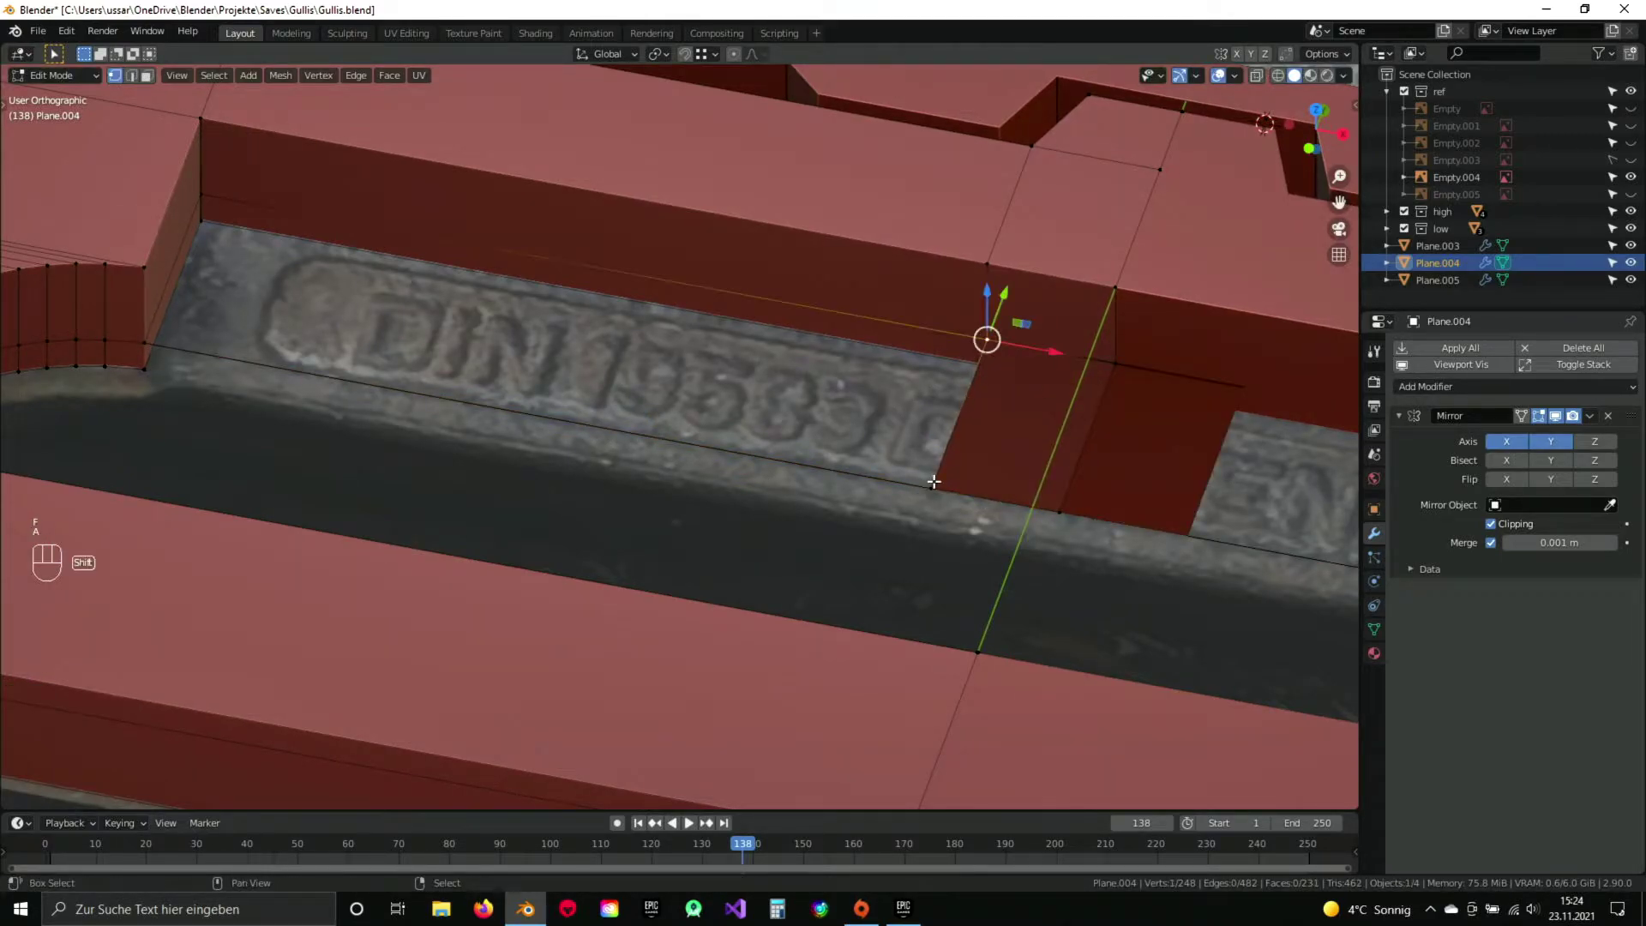
pyautogui.press('f')
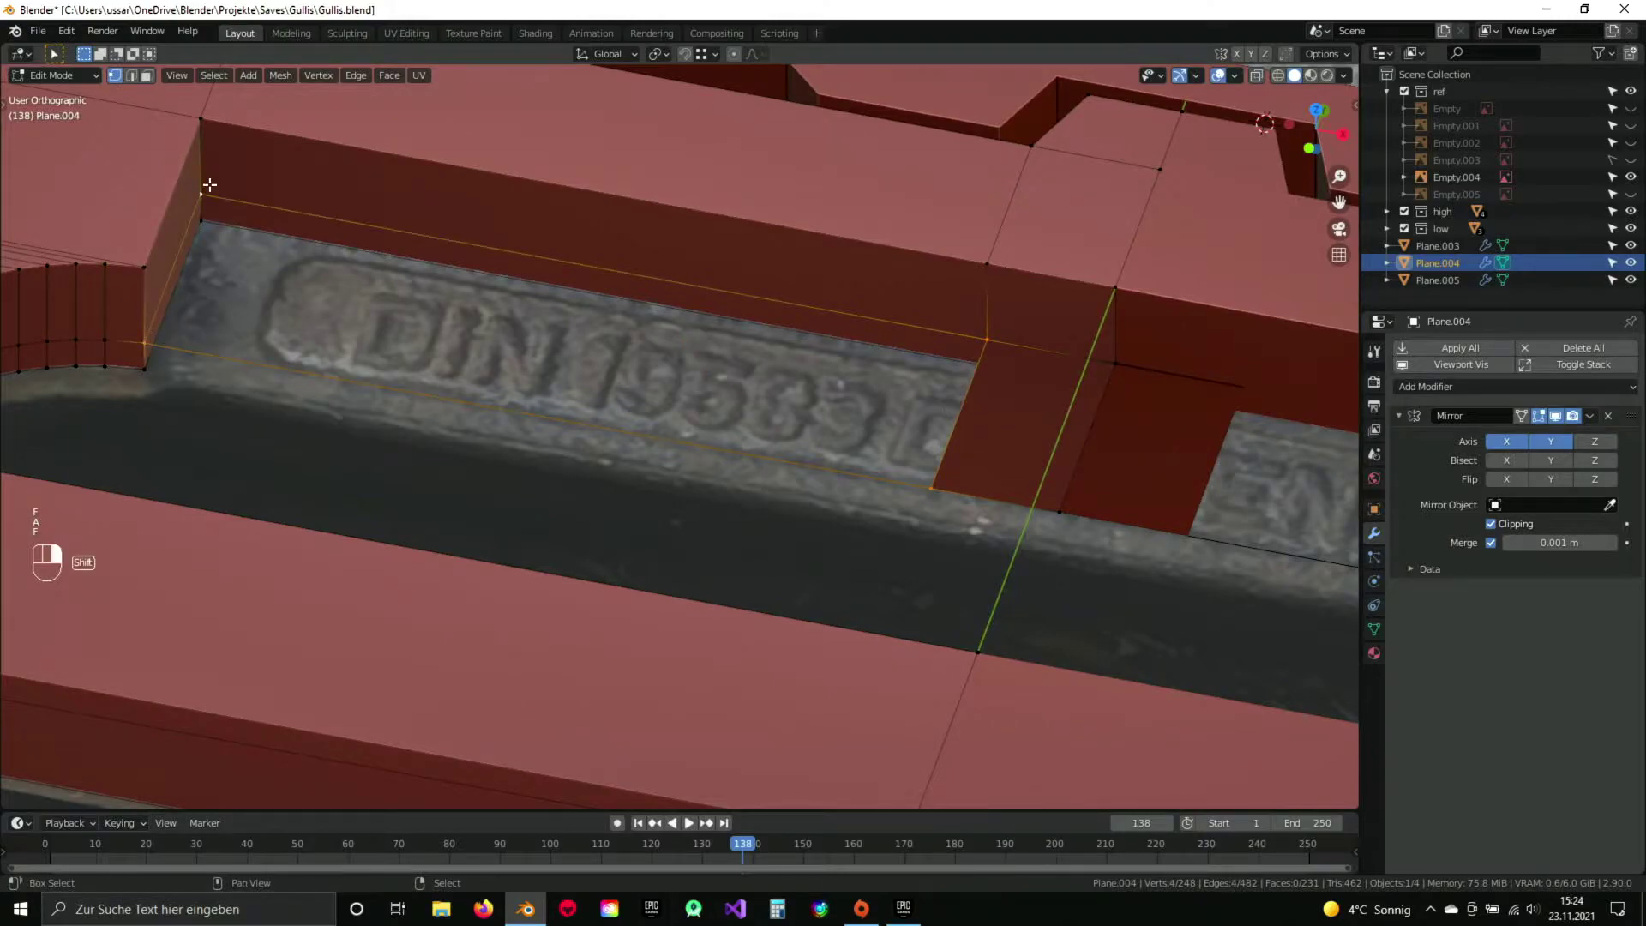
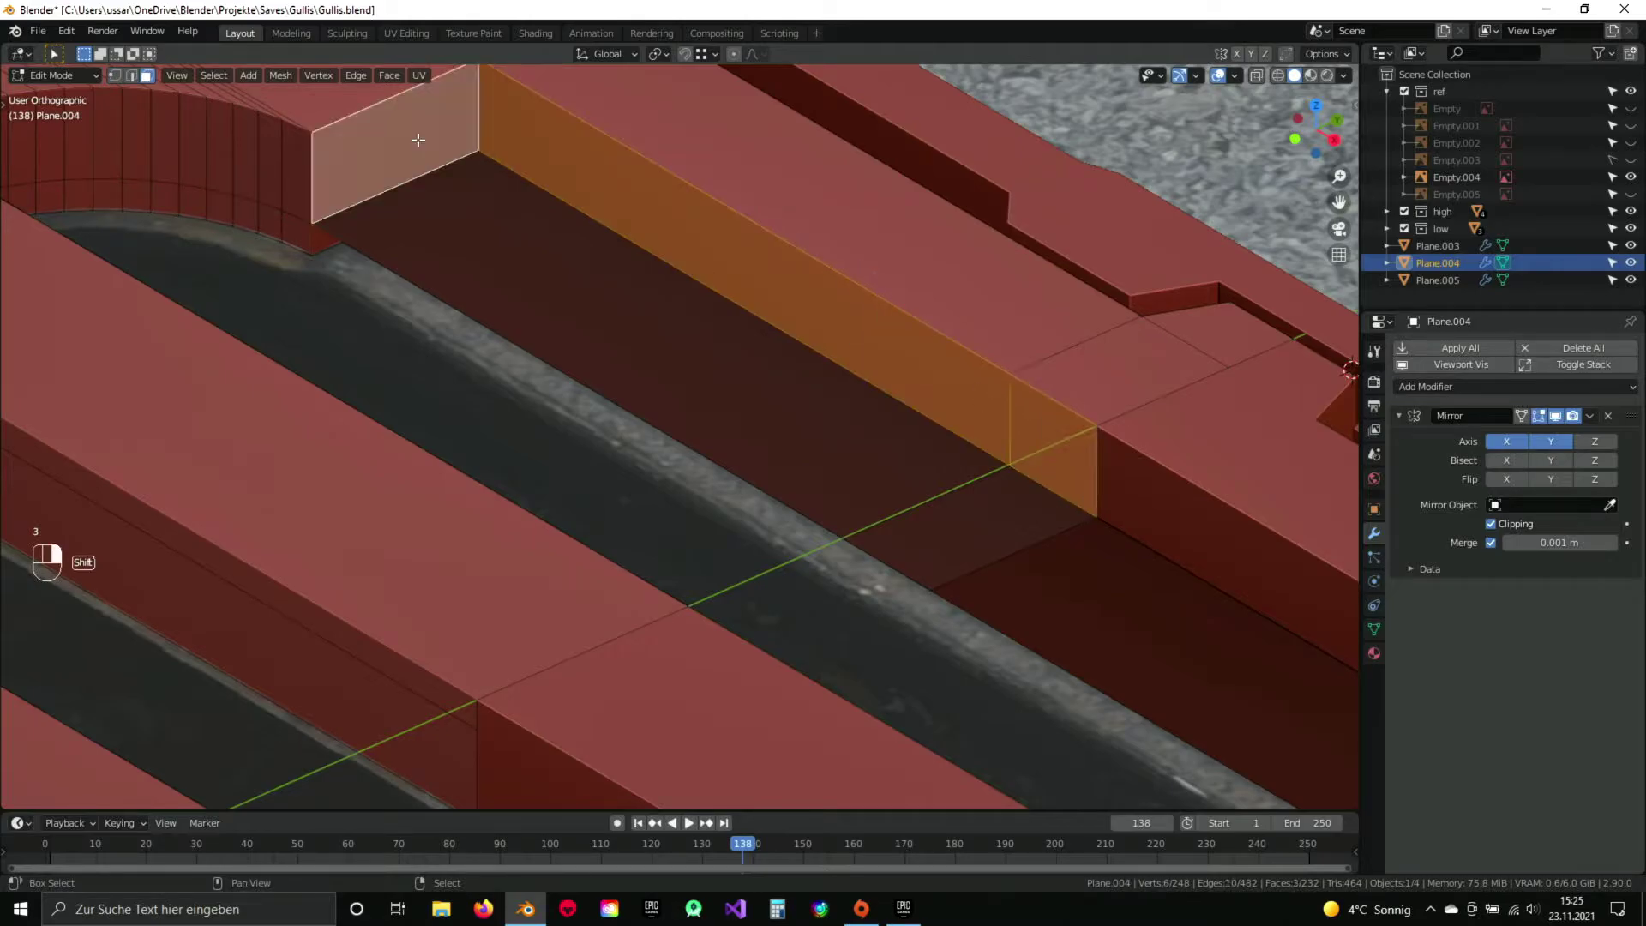
# Delete the bar-top faces near the rounded slot end and merge the two vertices at the opening.
pyautogui.press('x')
pyautogui.press('1')
pyautogui.moveTo(511, 220); pyautogui.dragTo(592, 410)
pyautogui.moveTo(566, 395); pyautogui.dragTo(628, 374)
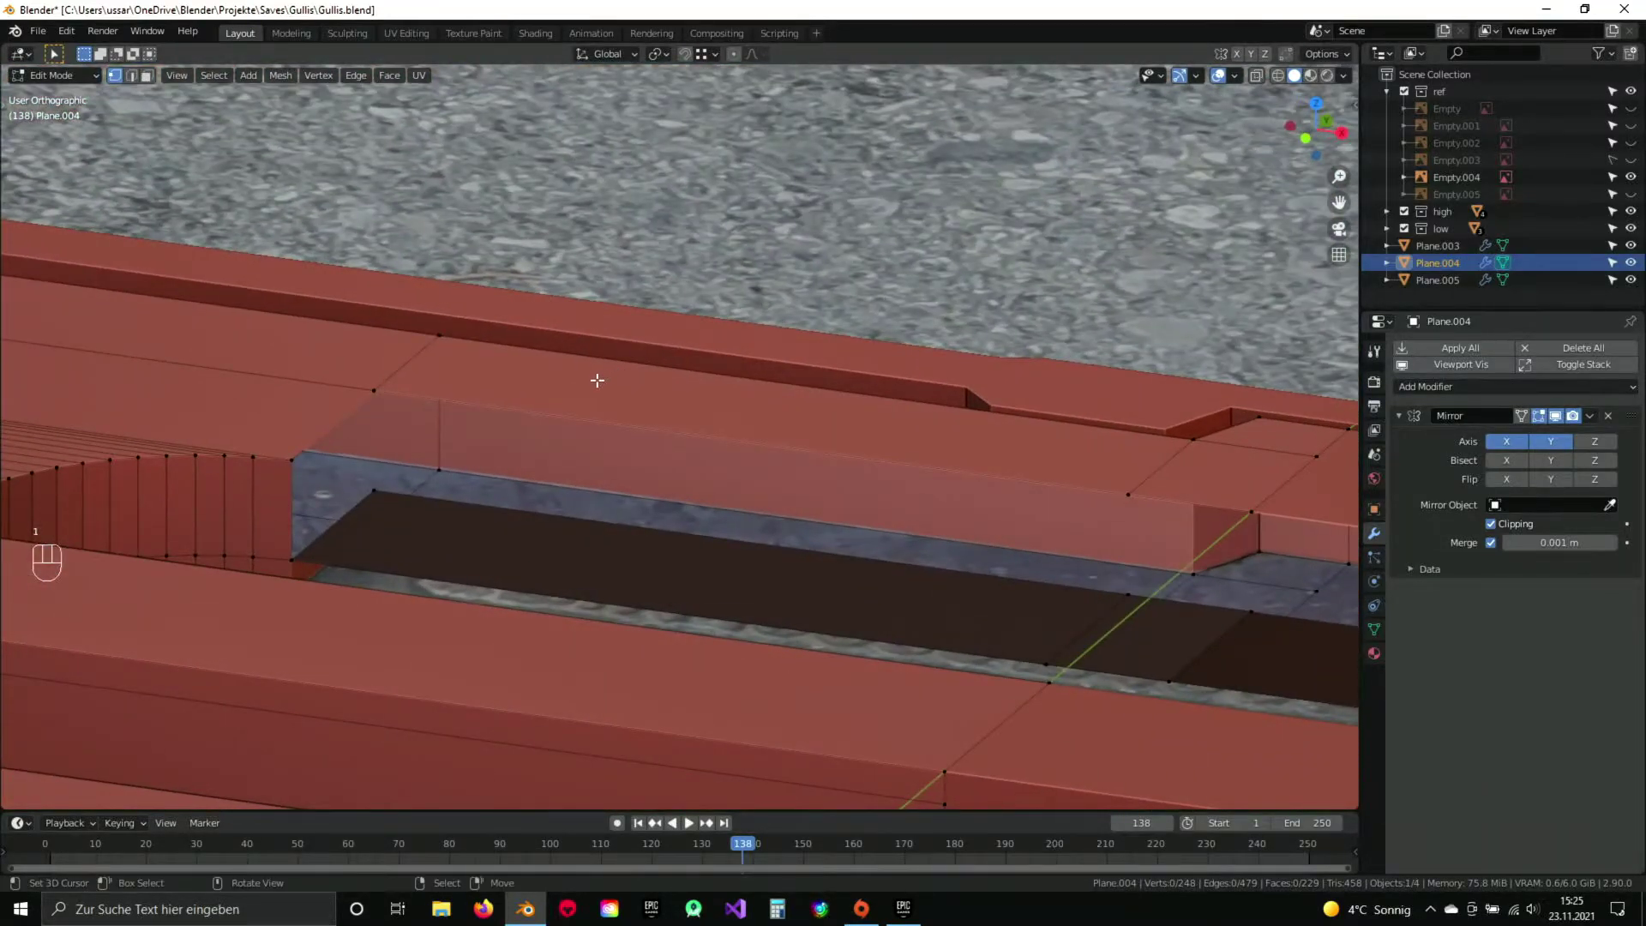
pyautogui.moveTo(561, 395); pyautogui.dragTo(504, 408)
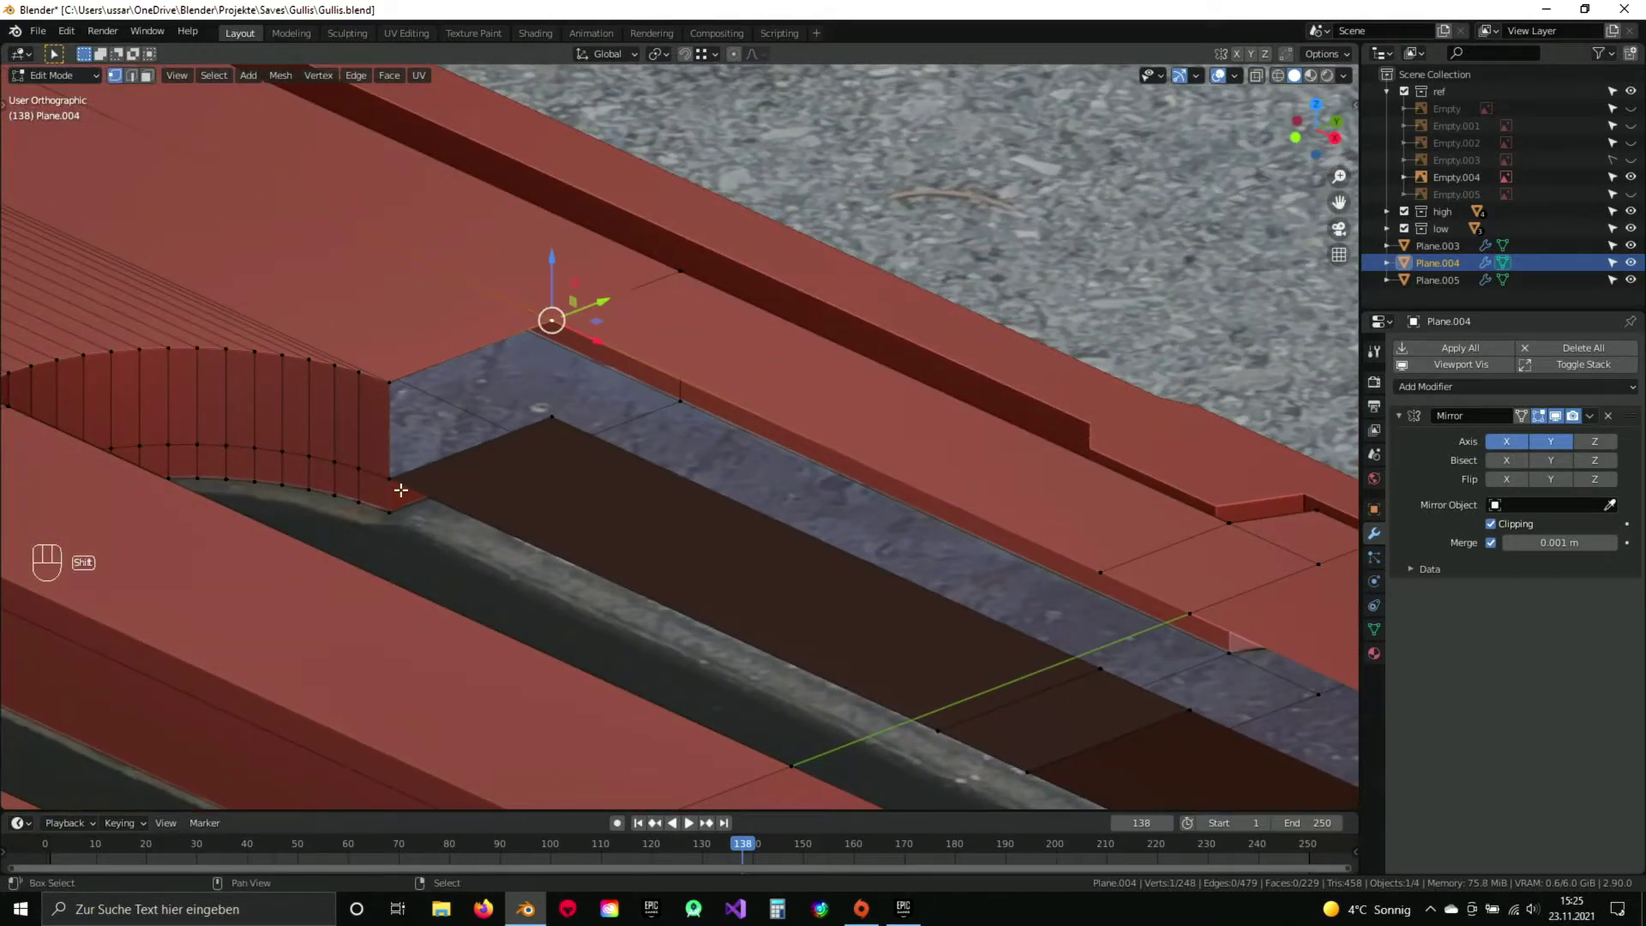
pyautogui.moveTo(695, 520); pyautogui.dragTo(600, 406)
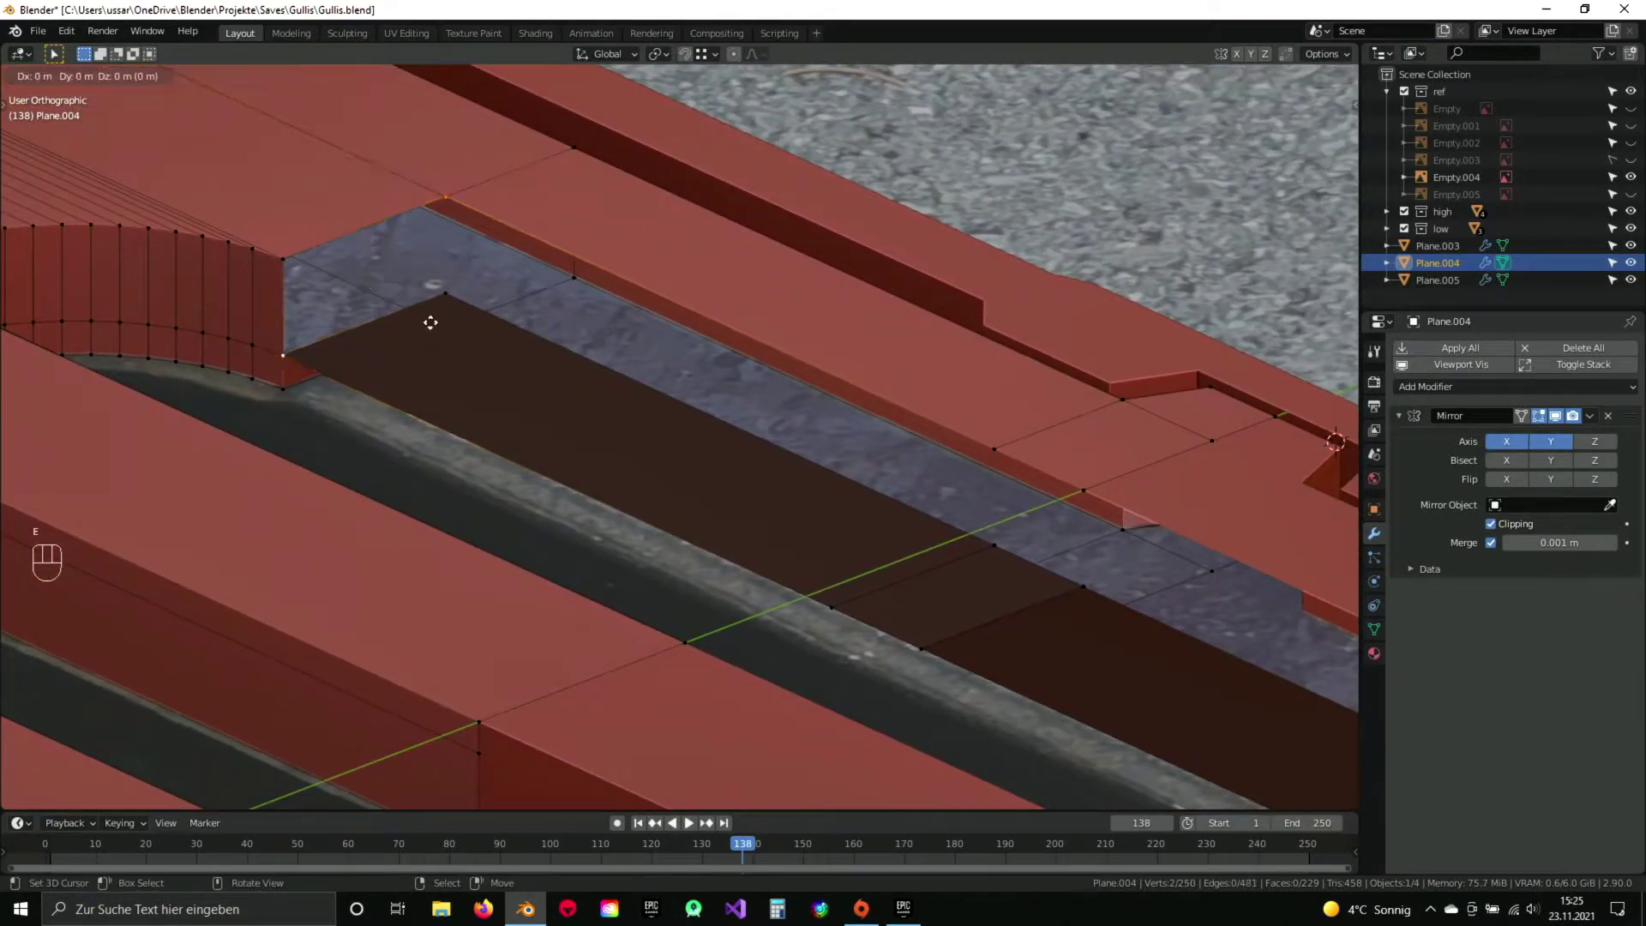
pyautogui.press('Escape')
pyautogui.press('ctrl+z')
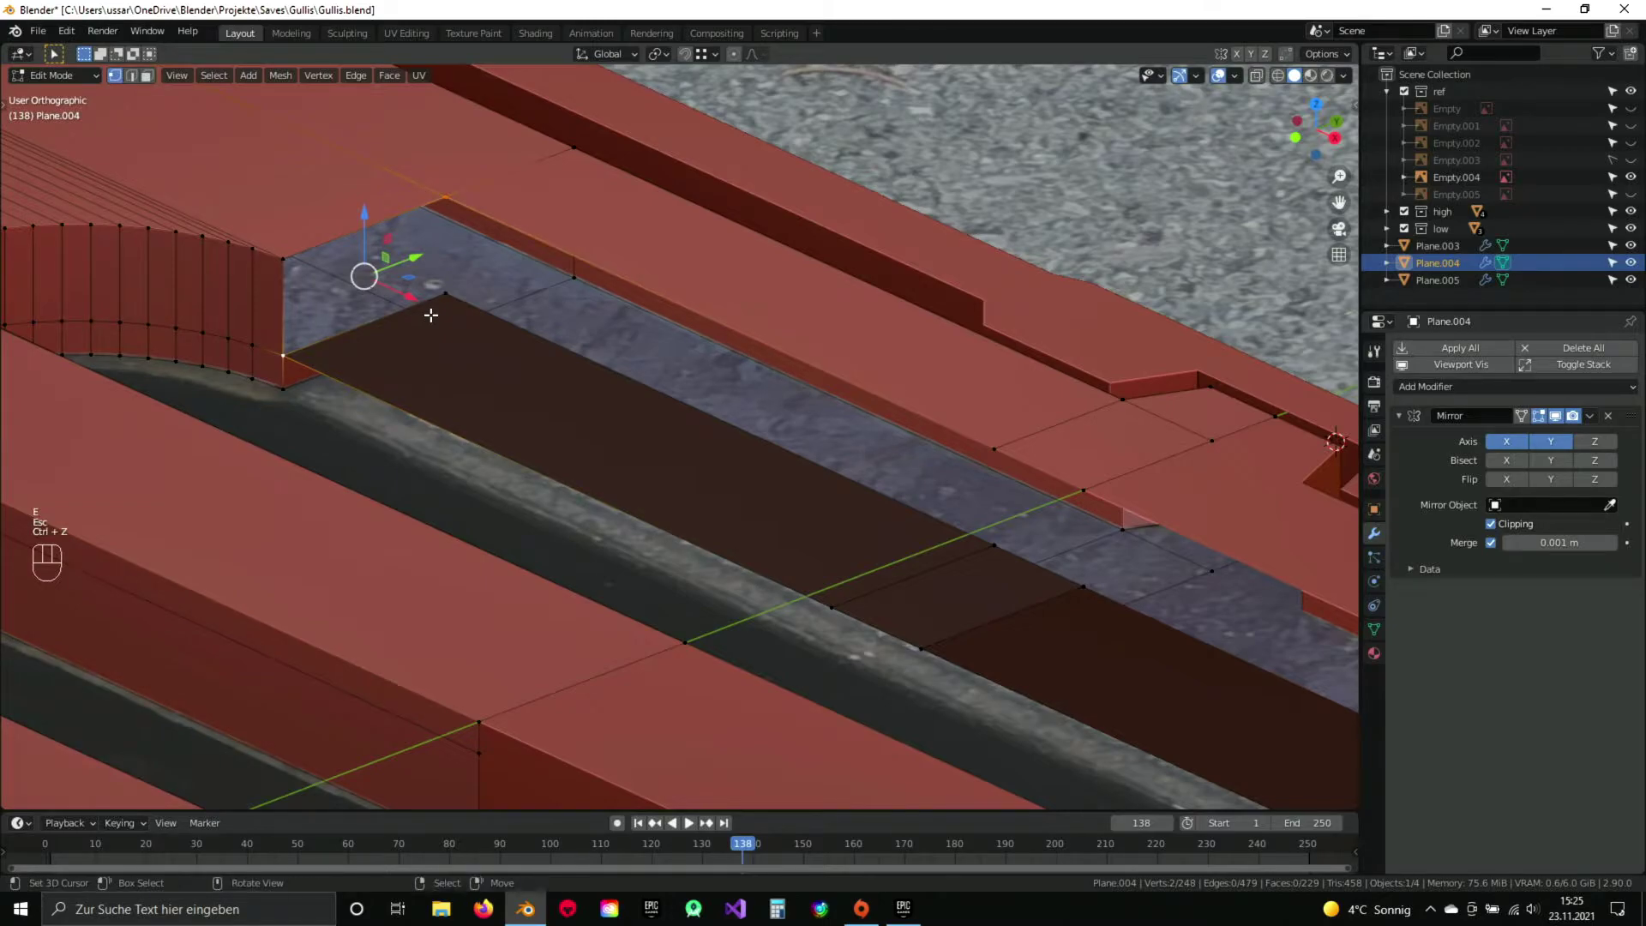
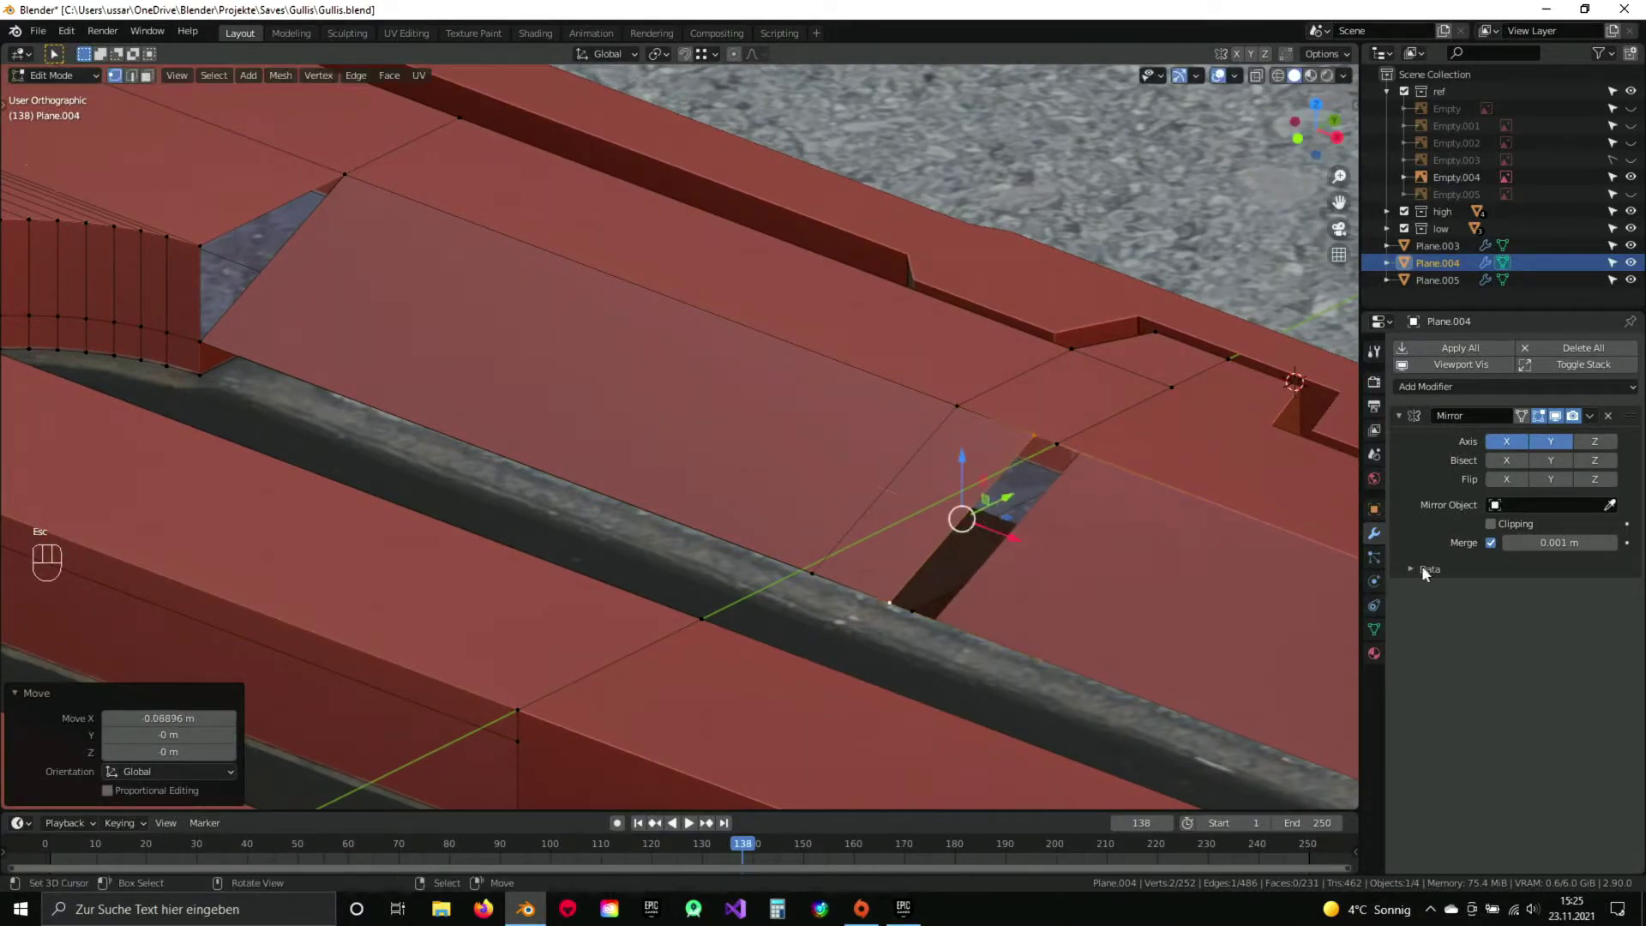
# Slide the edge across the opening, then merge all overlapping vertices by distance via Quick Favorites.
pyautogui.moveTo(1499, 529); pyautogui.dragTo(1415, 536)
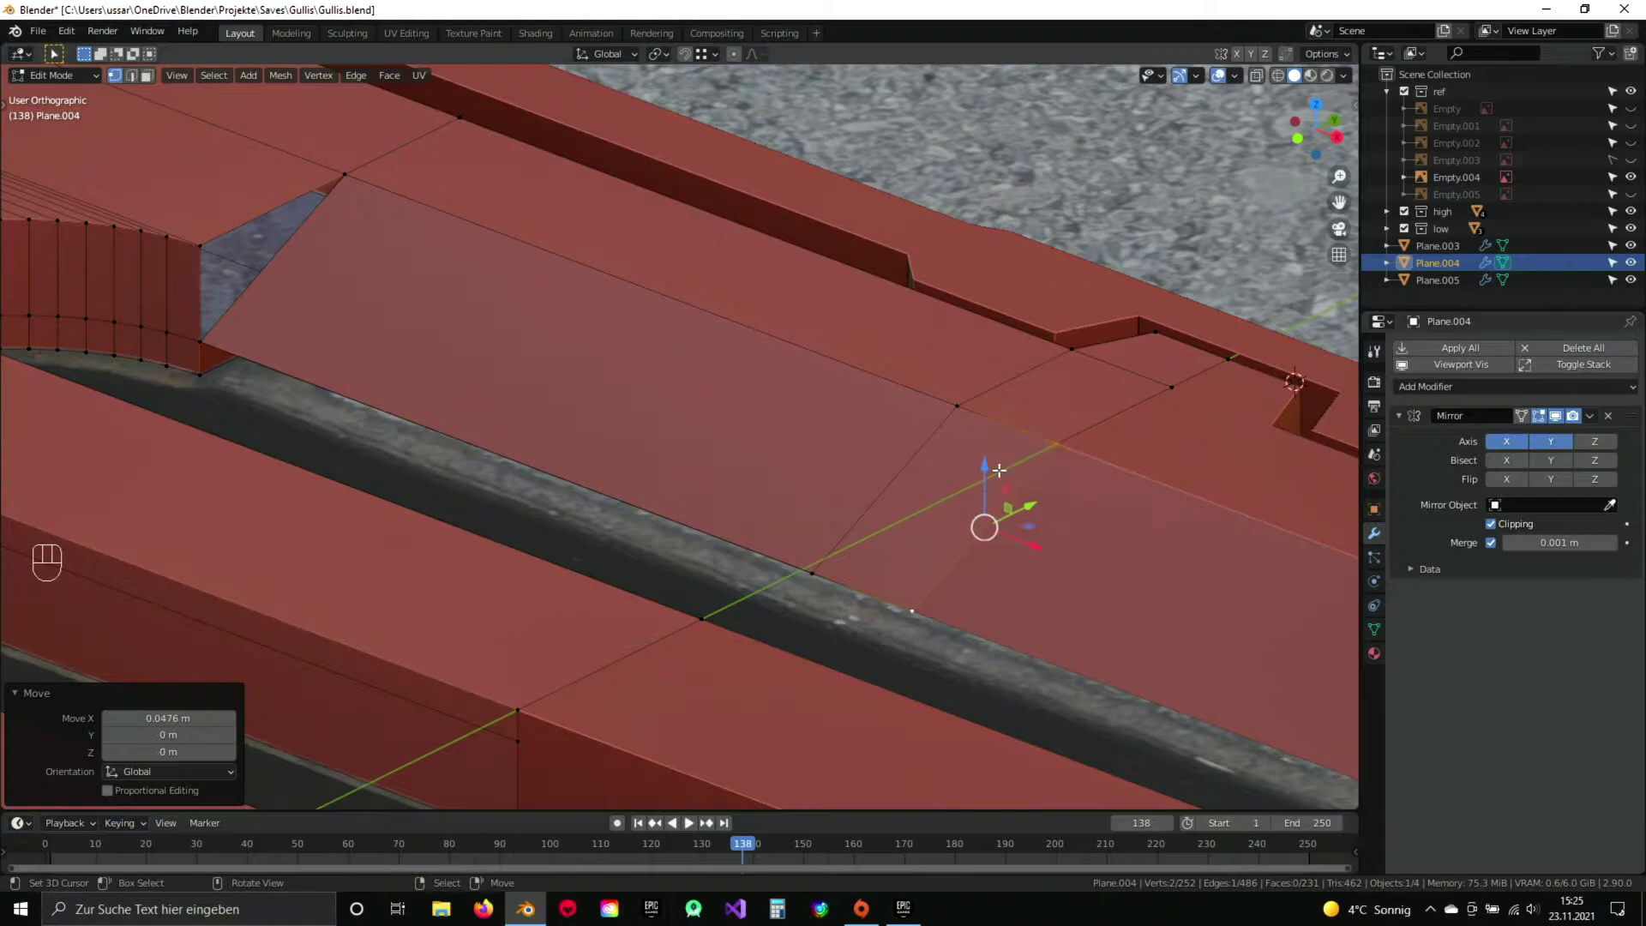
pyautogui.press('a')
pyautogui.press('a')
pyautogui.press('q')
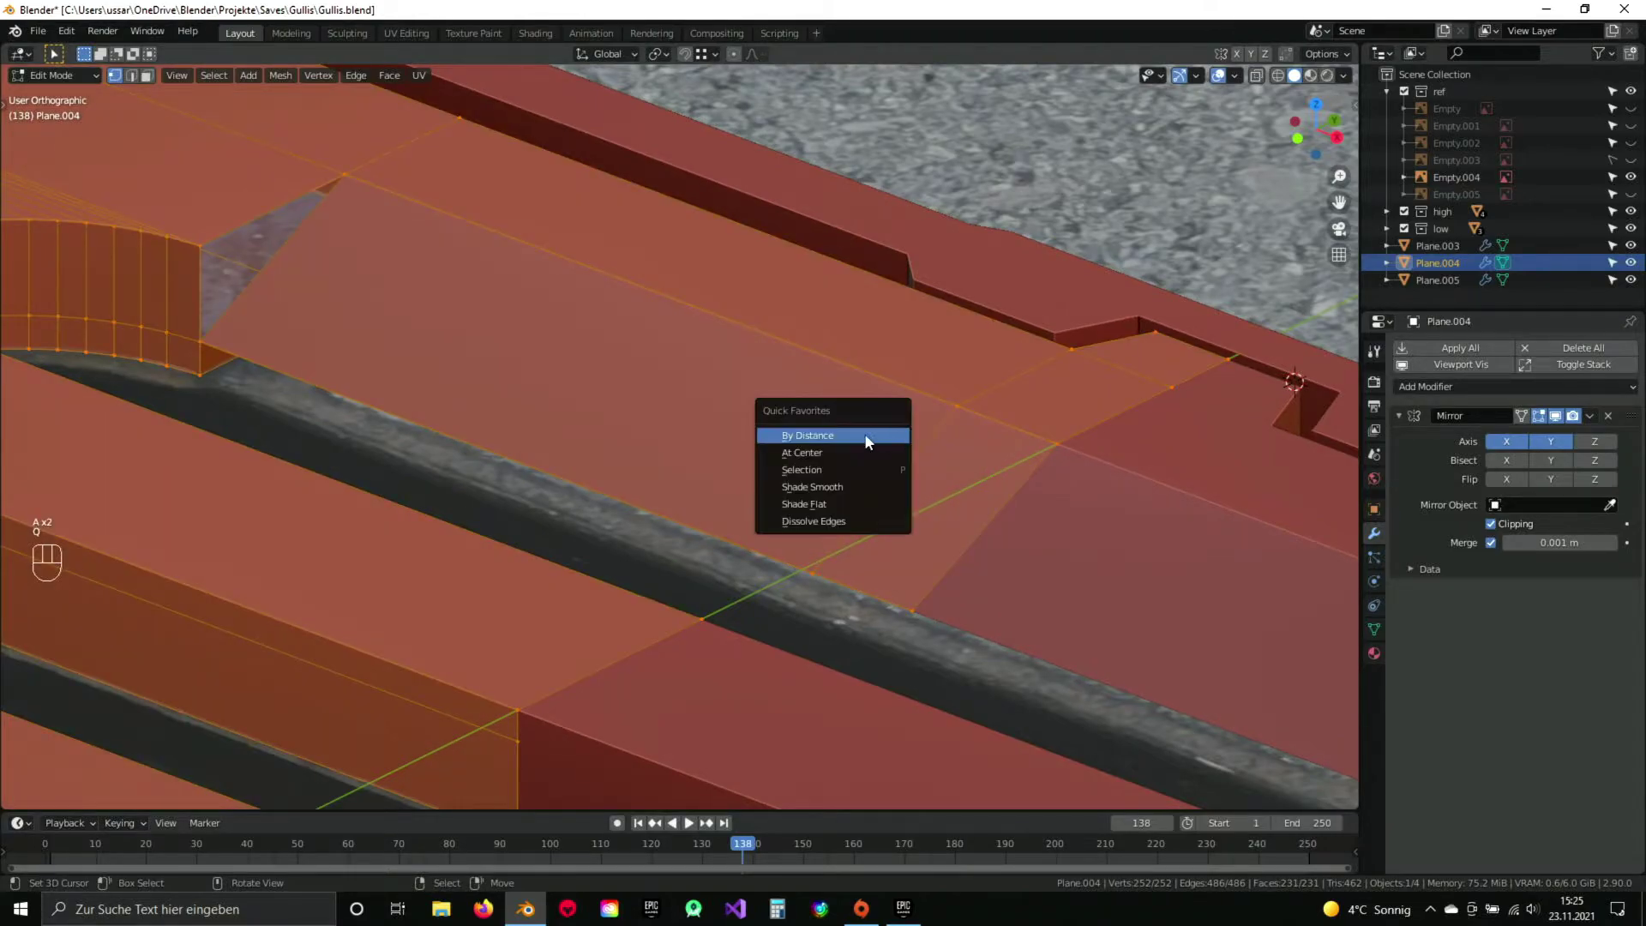
pyautogui.press('a')
# Fill a sloped face between the selected vertices so the bar meets the curved recess.
pyautogui.moveTo(550, 353); pyautogui.dragTo(789, 448)
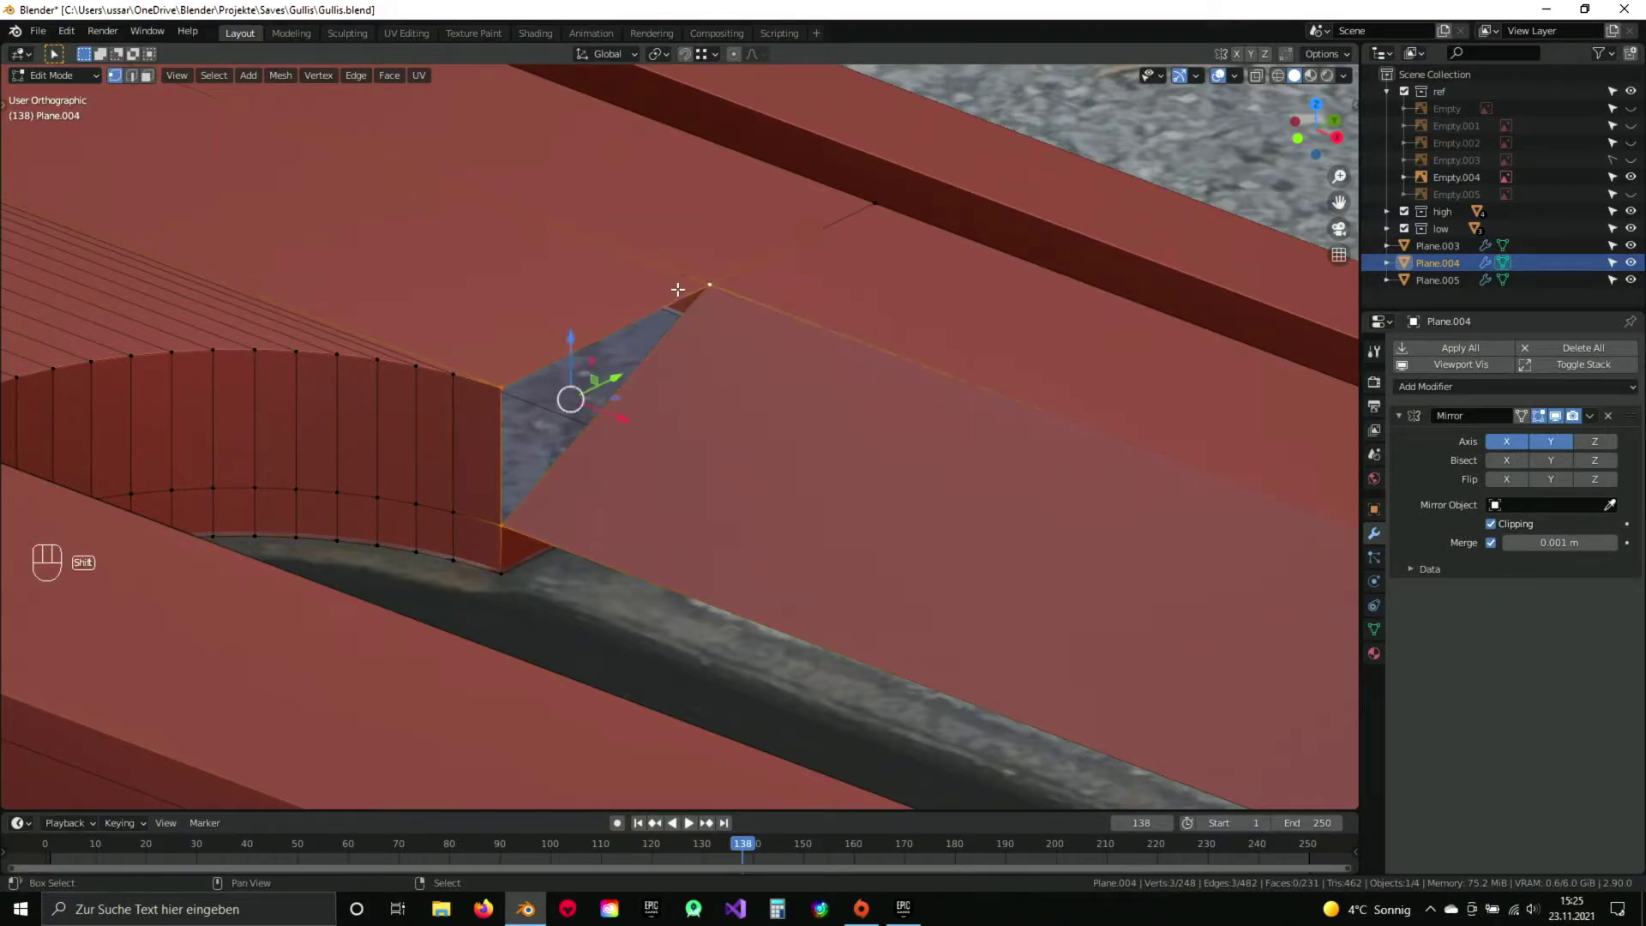
pyautogui.press('f')
pyautogui.press('a')
pyautogui.moveTo(779, 449); pyautogui.dragTo(747, 436)
pyautogui.moveTo(784, 513); pyautogui.dragTo(771, 477)
pyautogui.moveTo(772, 518); pyautogui.dragTo(746, 452)
pyautogui.moveTo(806, 448); pyautogui.dragTo(932, 504)
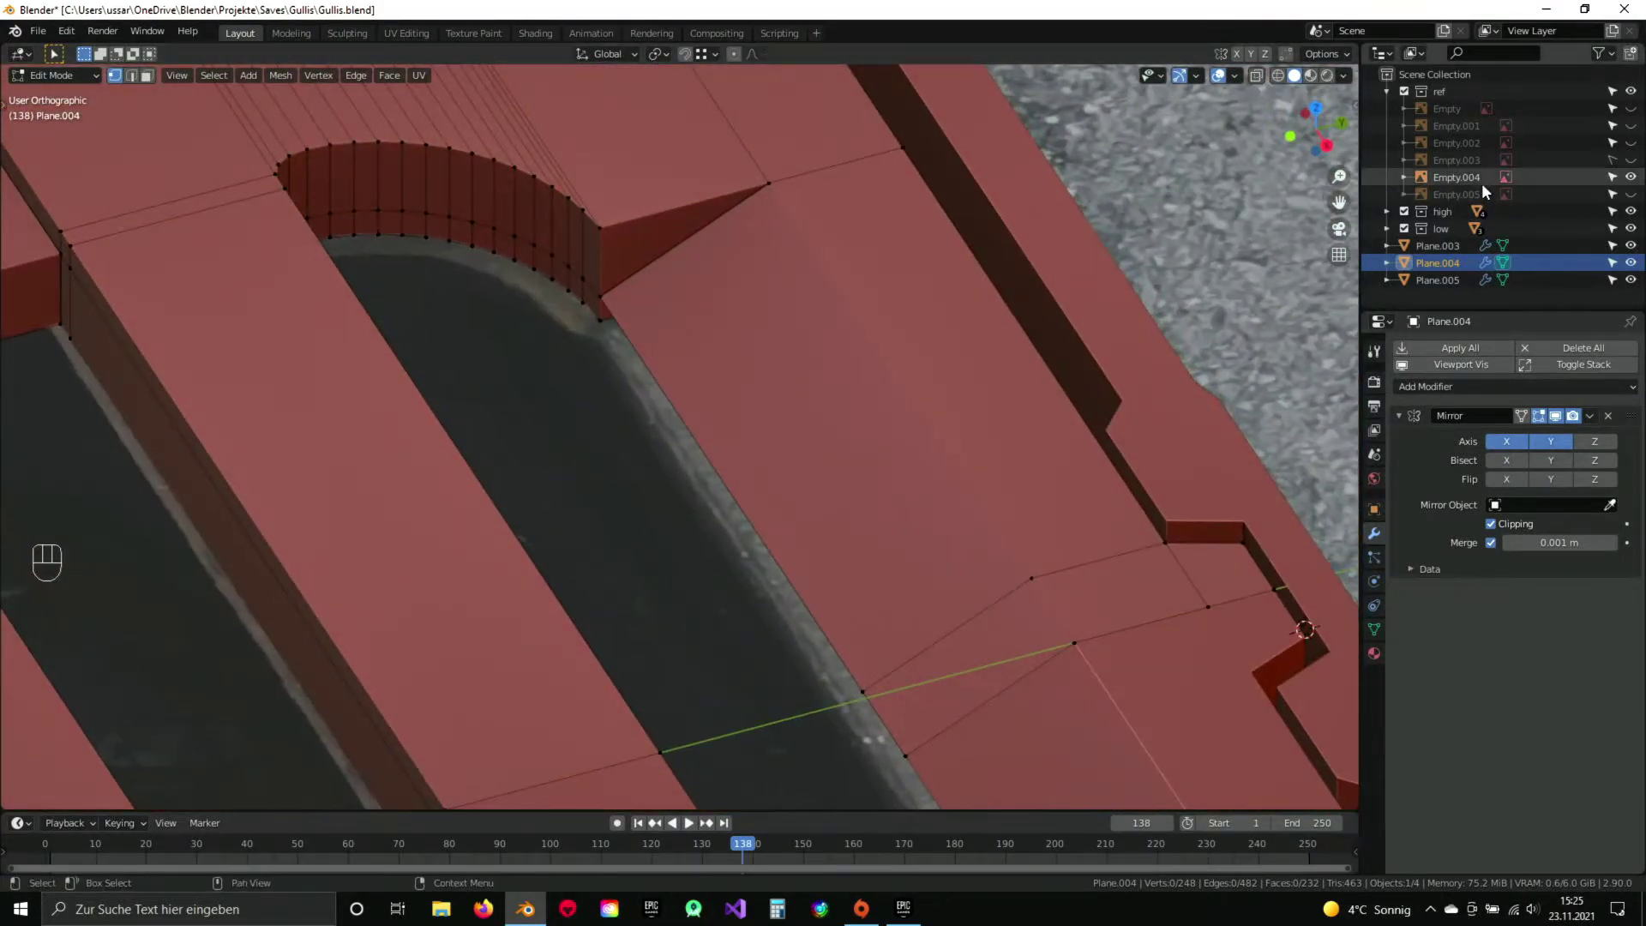
# Hide the photo reference, view the bar from underneath and delete its underside faces.
pyautogui.click(1638, 181)
pyautogui.moveTo(921, 483); pyautogui.dragTo(915, 380)
pyautogui.moveTo(897, 420); pyautogui.dragTo(825, 408)
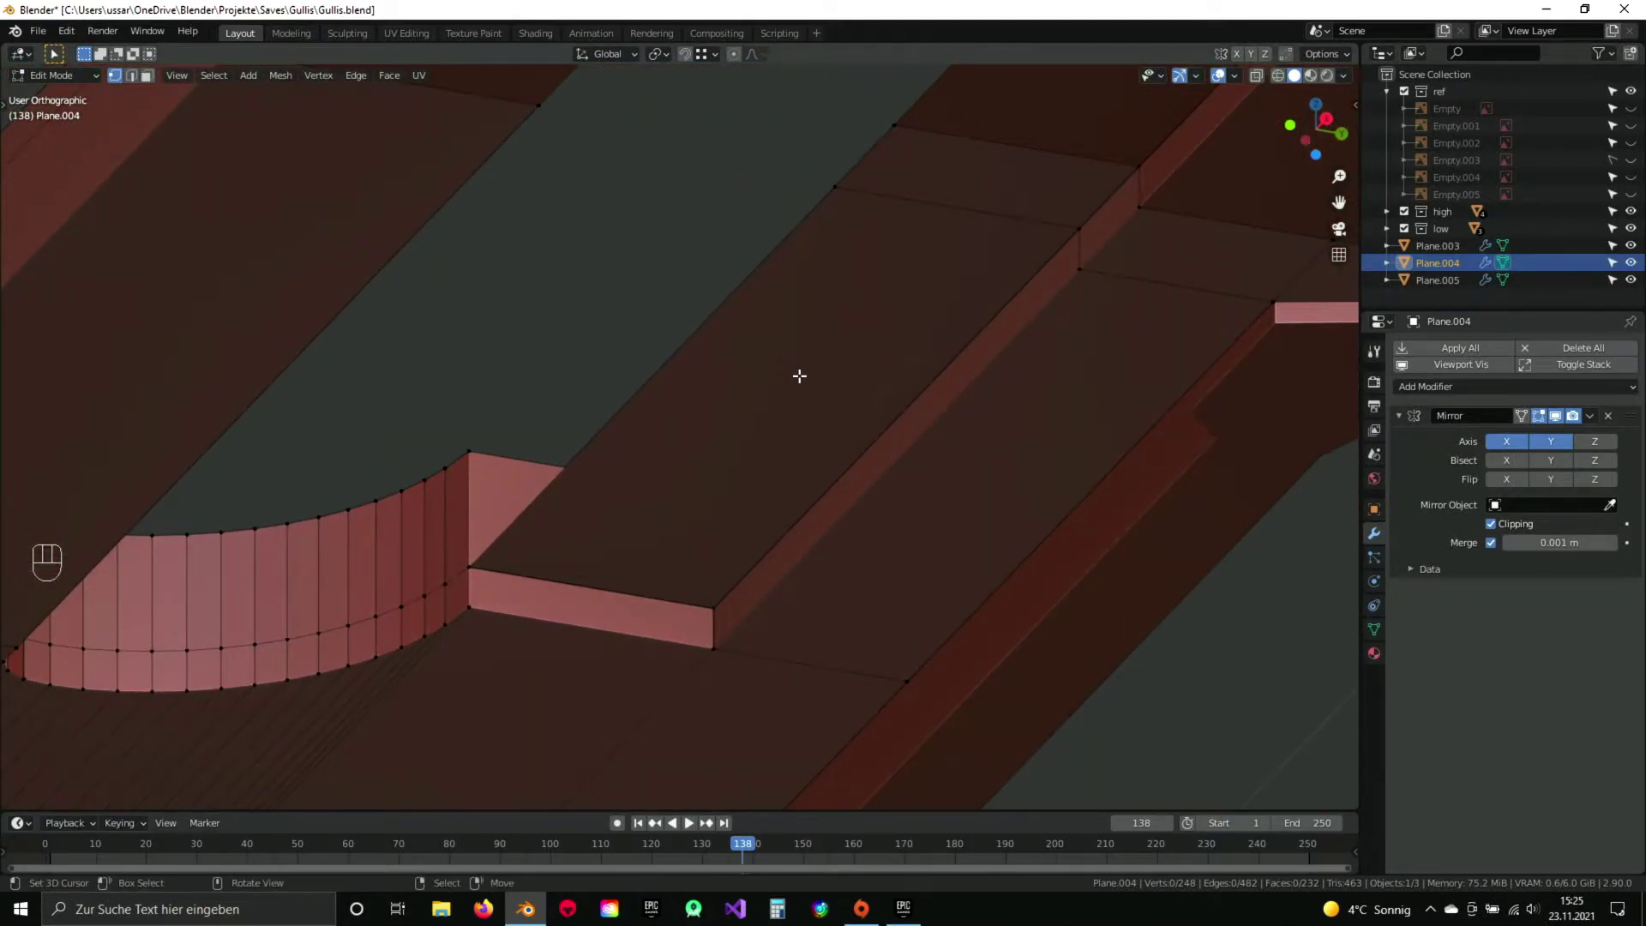
pyautogui.moveTo(710, 442); pyautogui.dragTo(714, 333)
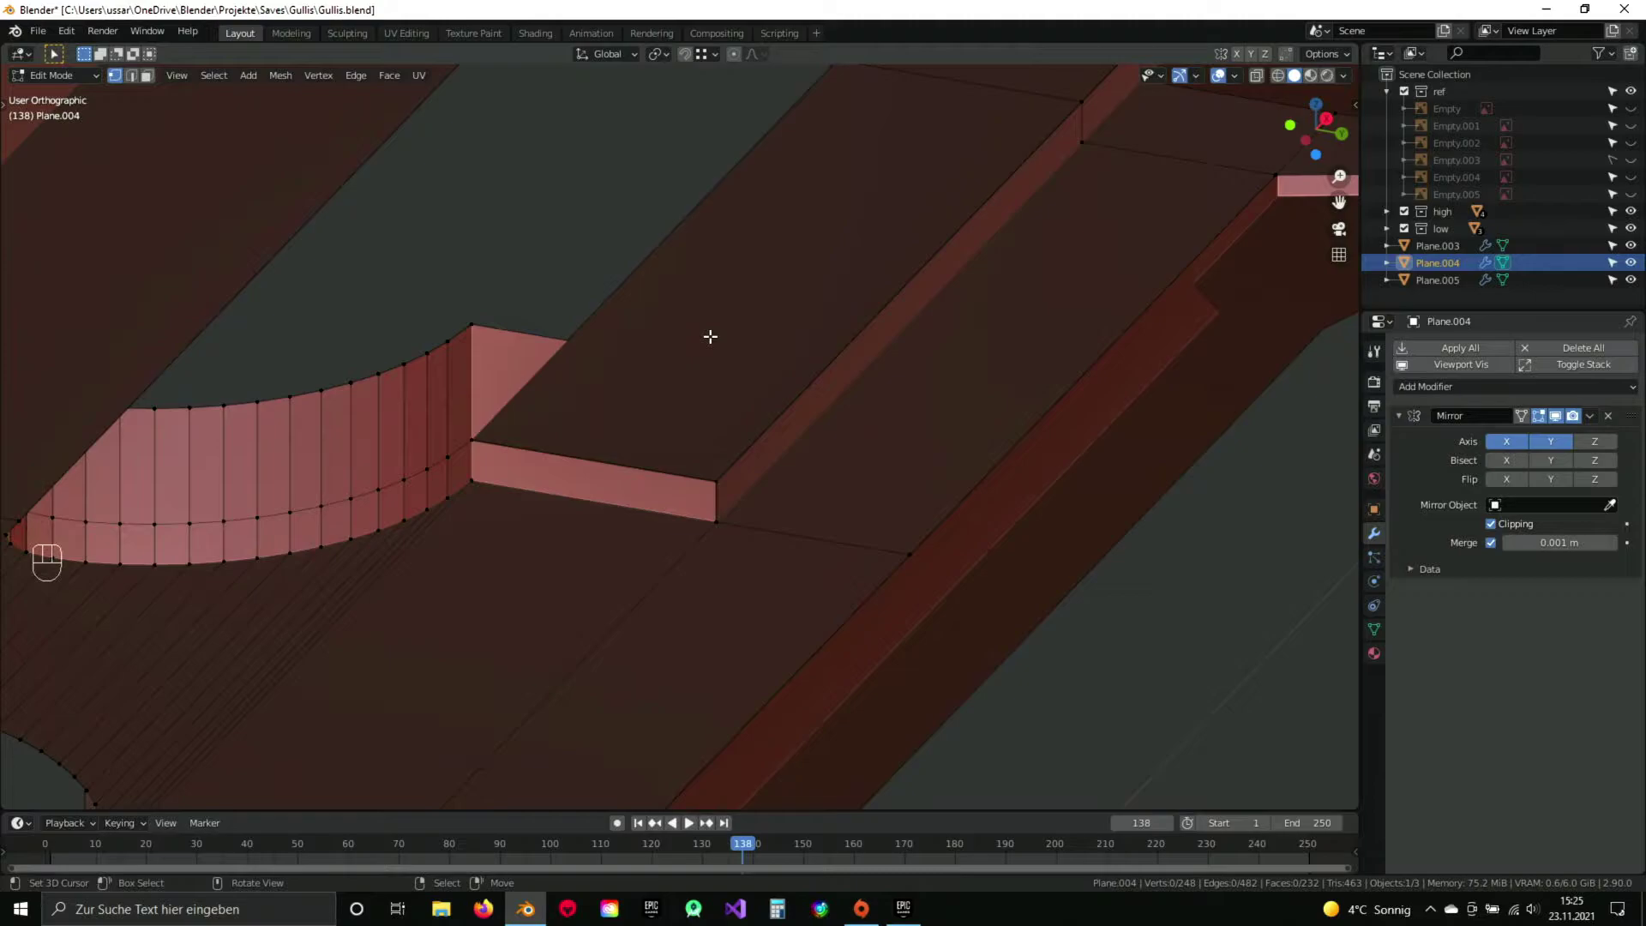
pyautogui.moveTo(588, 372); pyautogui.dragTo(625, 332)
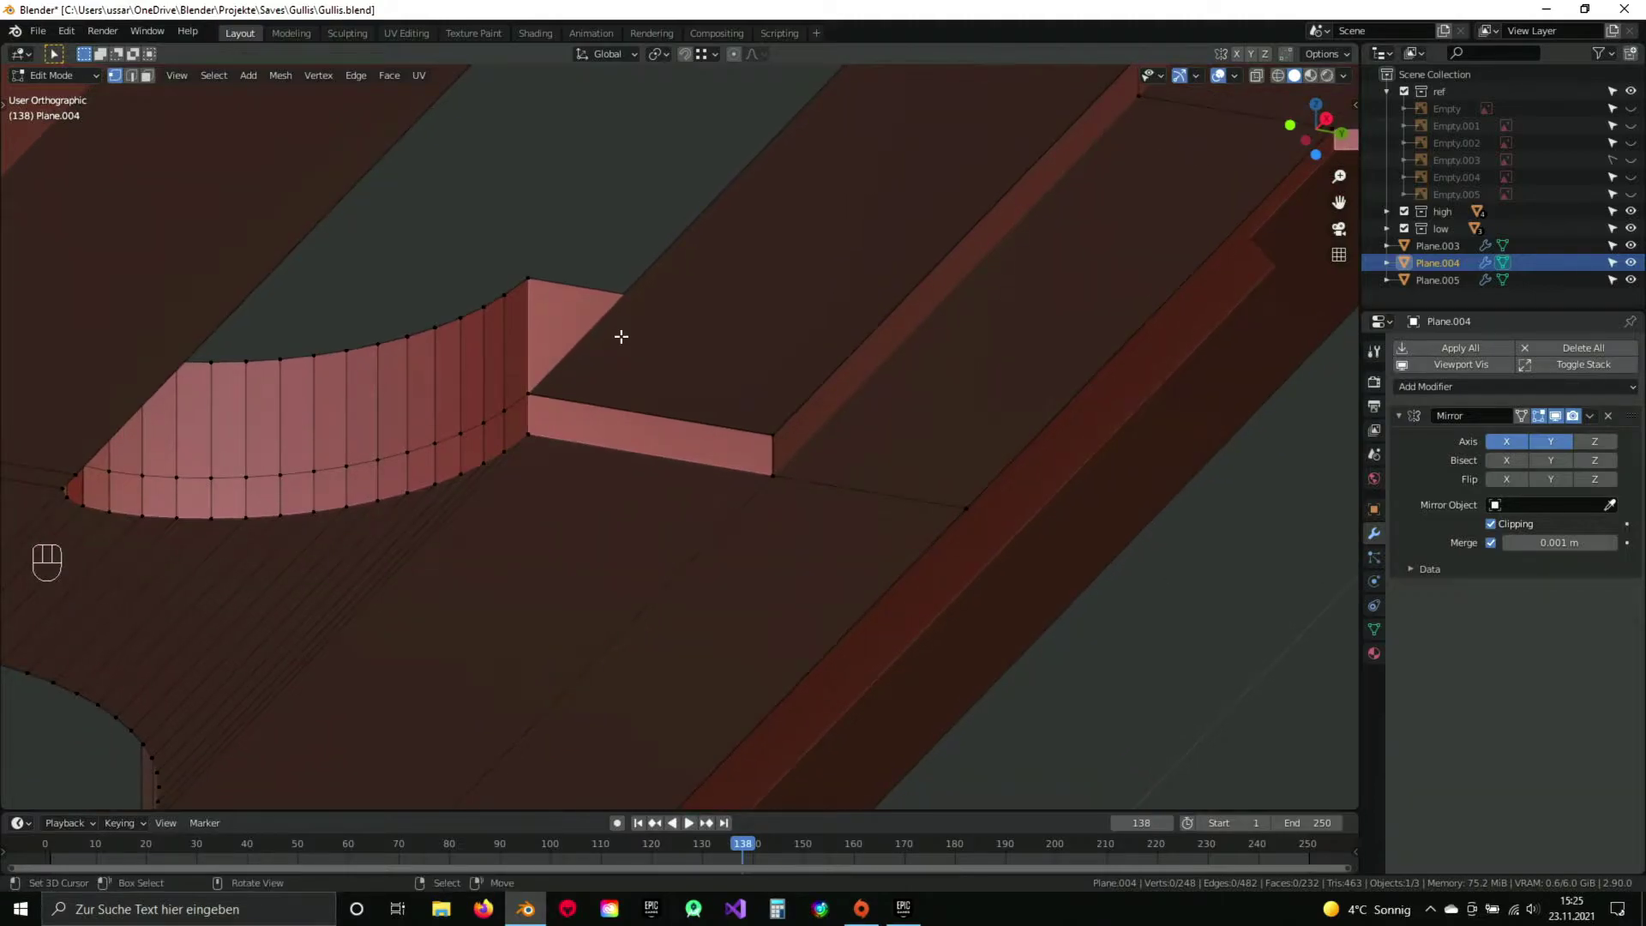
pyautogui.middleClick(625, 323)
pyautogui.moveTo(601, 314); pyautogui.dragTo(553, 362)
pyautogui.moveTo(671, 351); pyautogui.dragTo(591, 428)
pyautogui.press('3')
pyautogui.moveTo(973, 339); pyautogui.dragTo(798, 488)
pyautogui.press('x')
pyautogui.moveTo(491, 669); pyautogui.dragTo(765, 384)
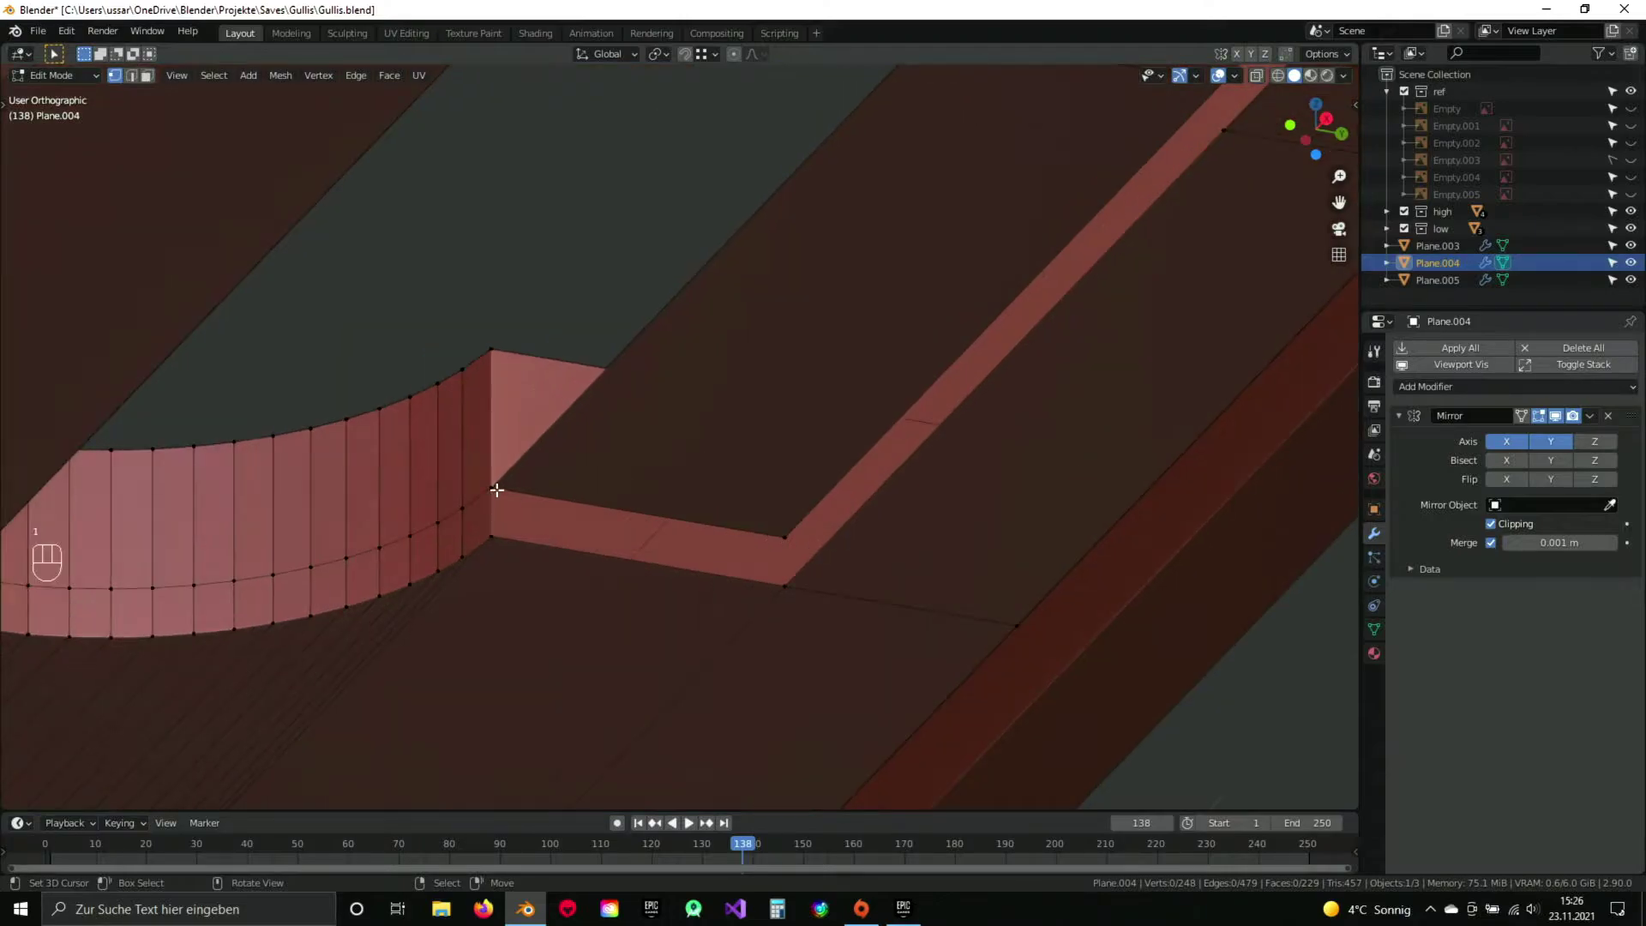
# Extrude the bar's underside edge downward into a thin lip.
pyautogui.moveTo(726, 493); pyautogui.dragTo(697, 421)
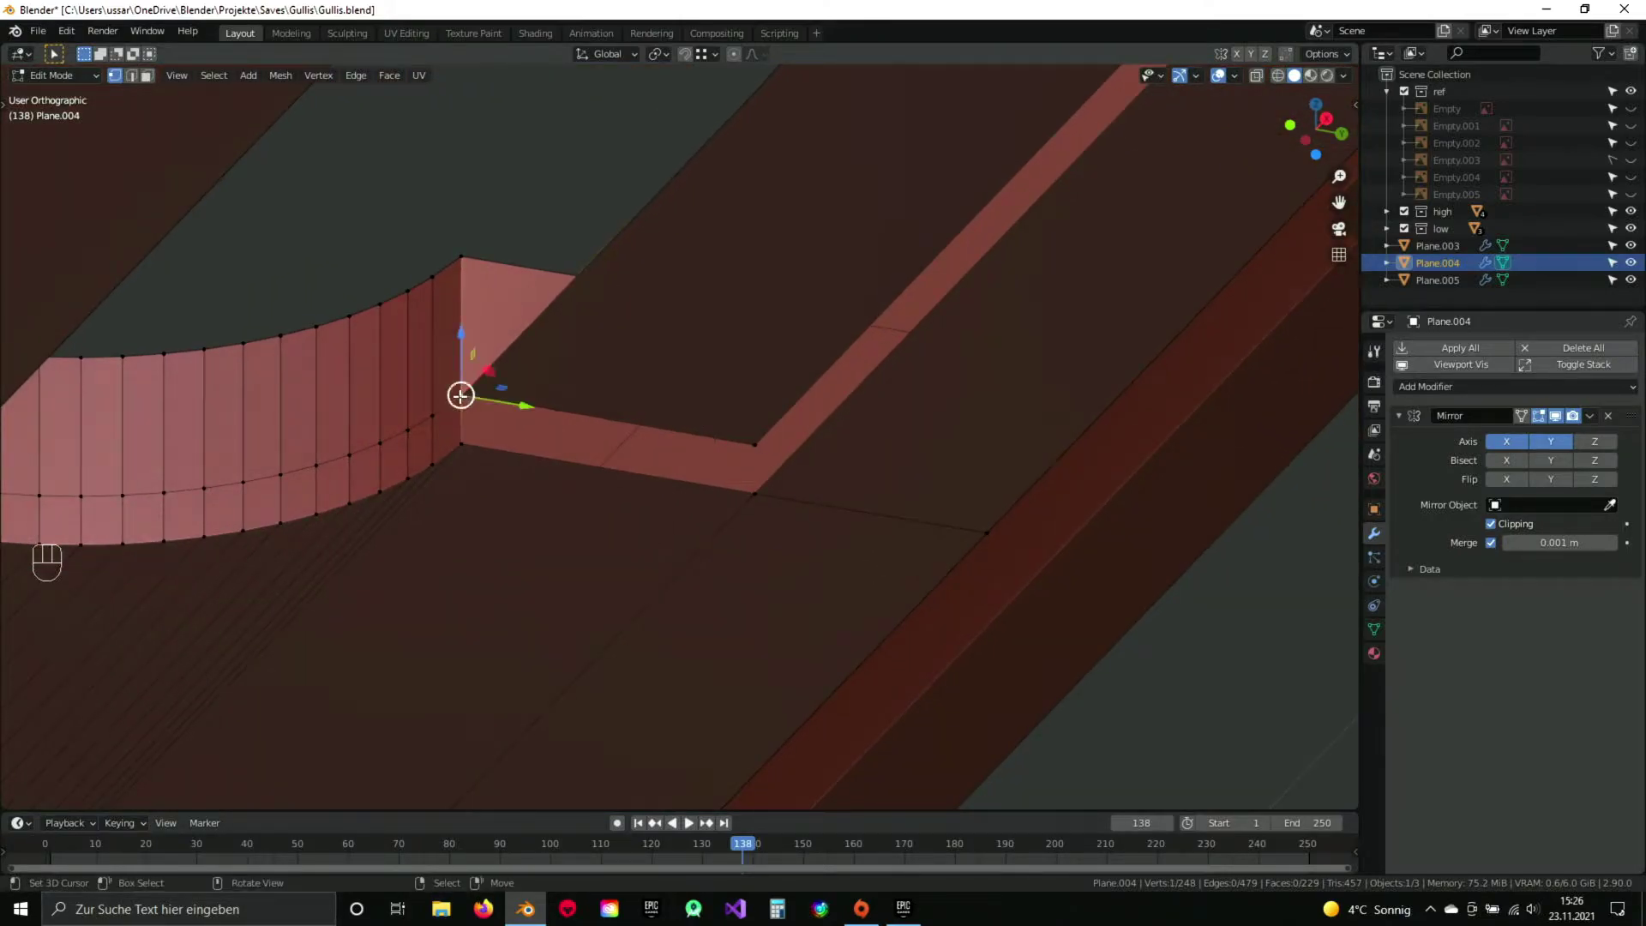
pyautogui.moveTo(812, 218); pyautogui.dragTo(717, 405)
pyautogui.moveTo(629, 448); pyautogui.dragTo(630, 392)
pyautogui.moveTo(601, 407); pyautogui.dragTo(674, 351)
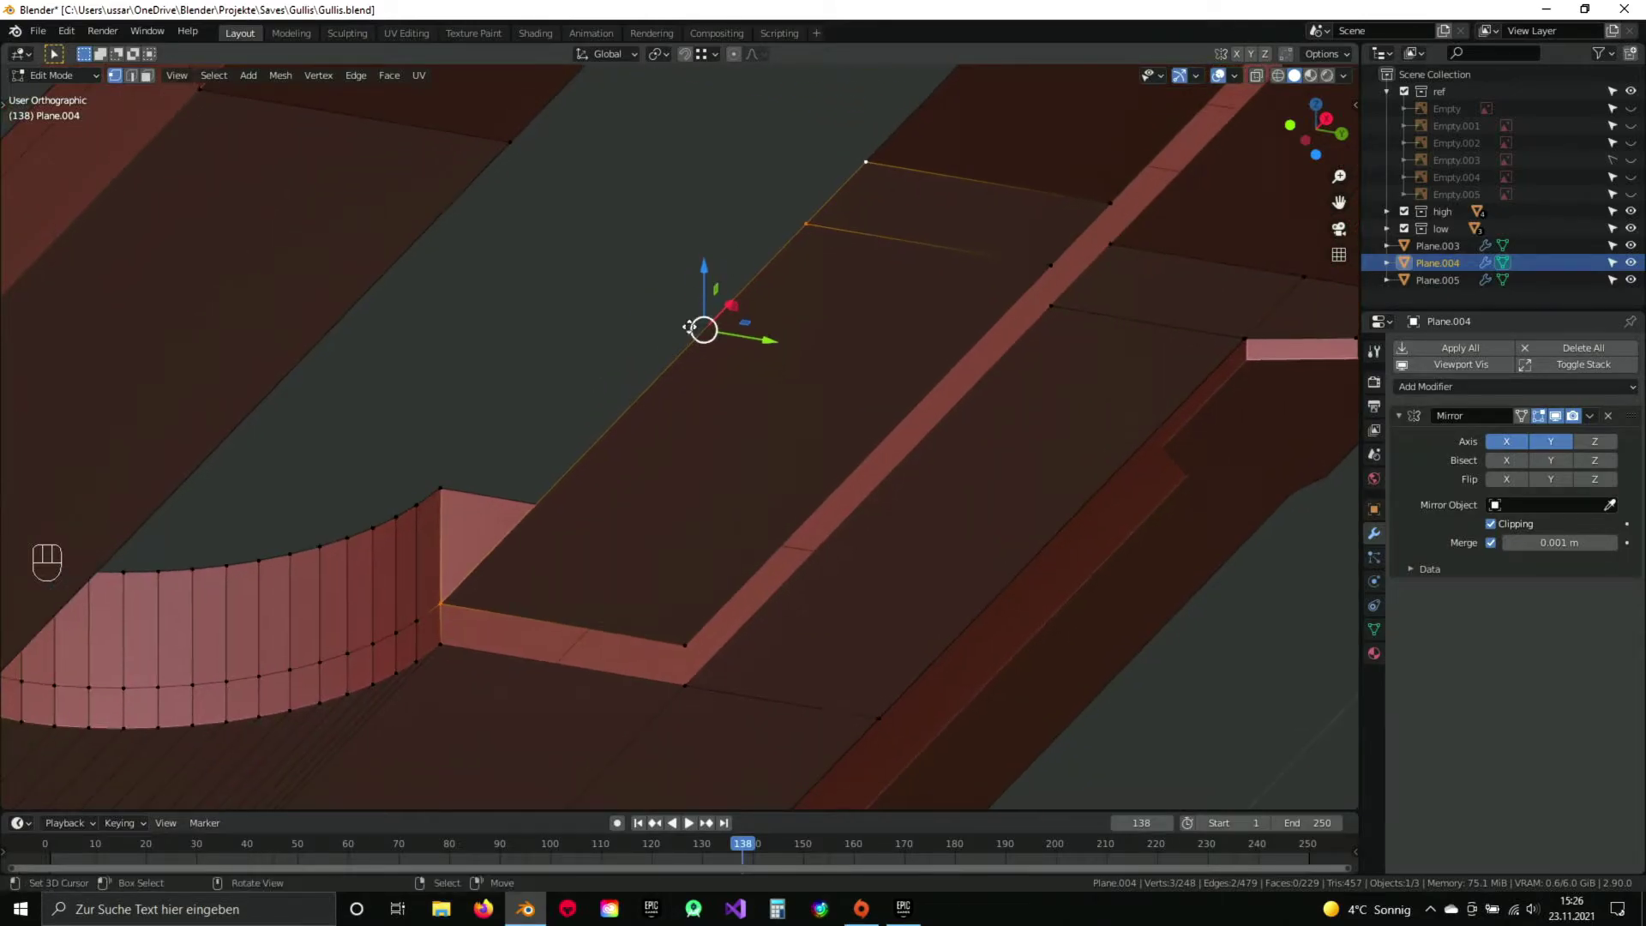
pyautogui.press('z')
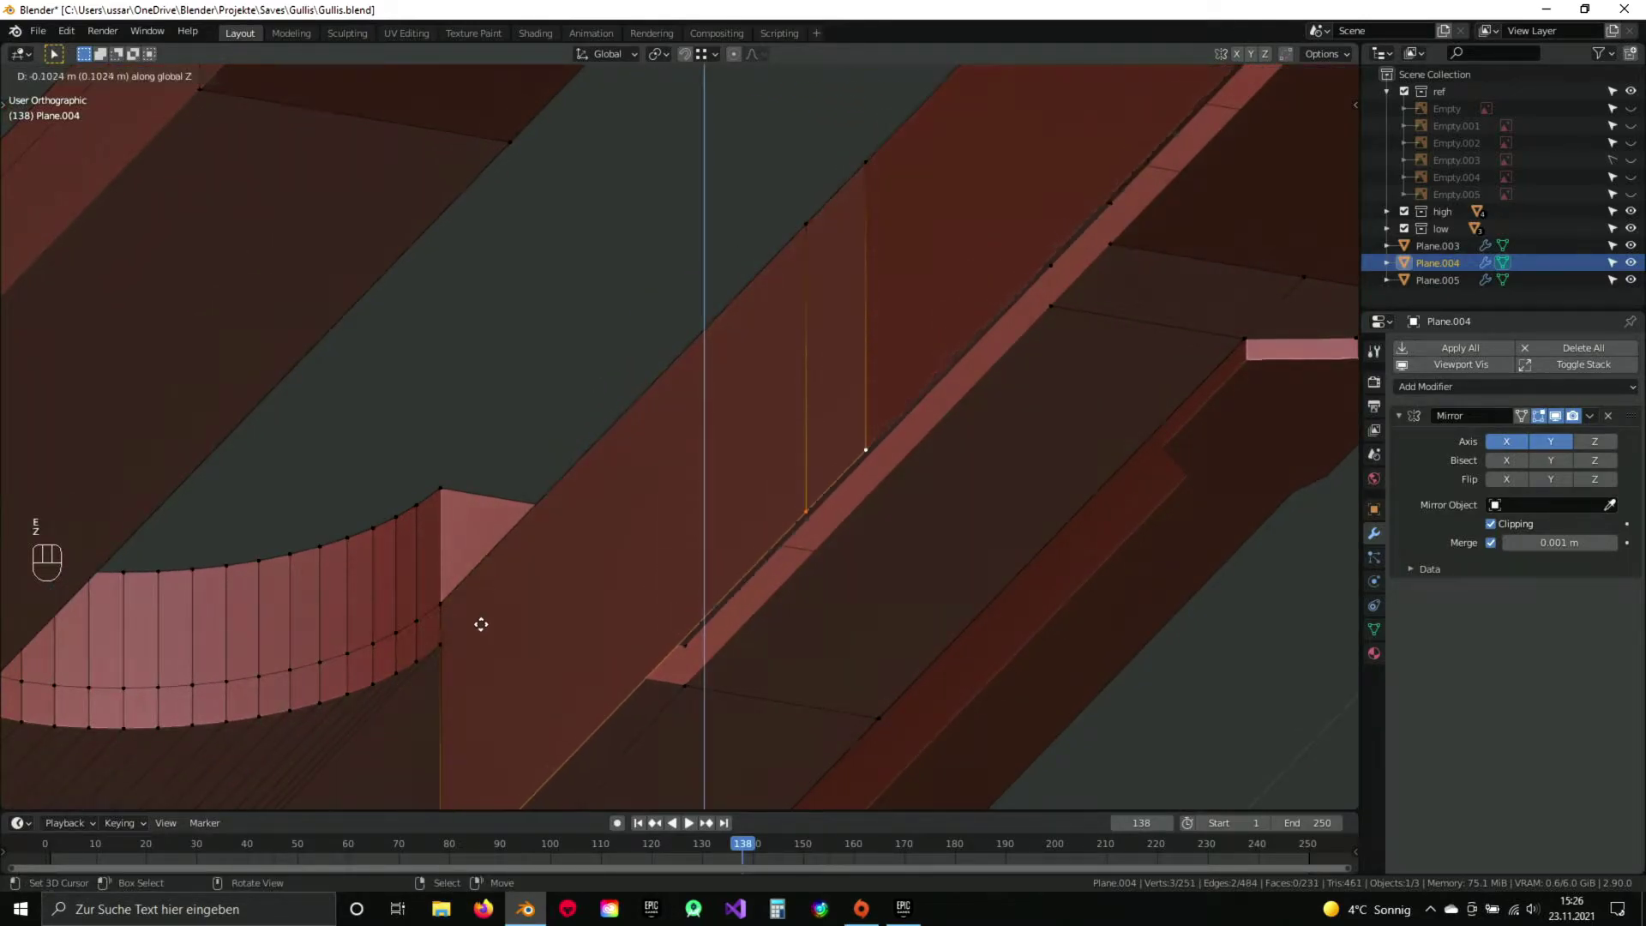
pyautogui.click(445, 641)
pyautogui.moveTo(740, 541); pyautogui.dragTo(762, 500)
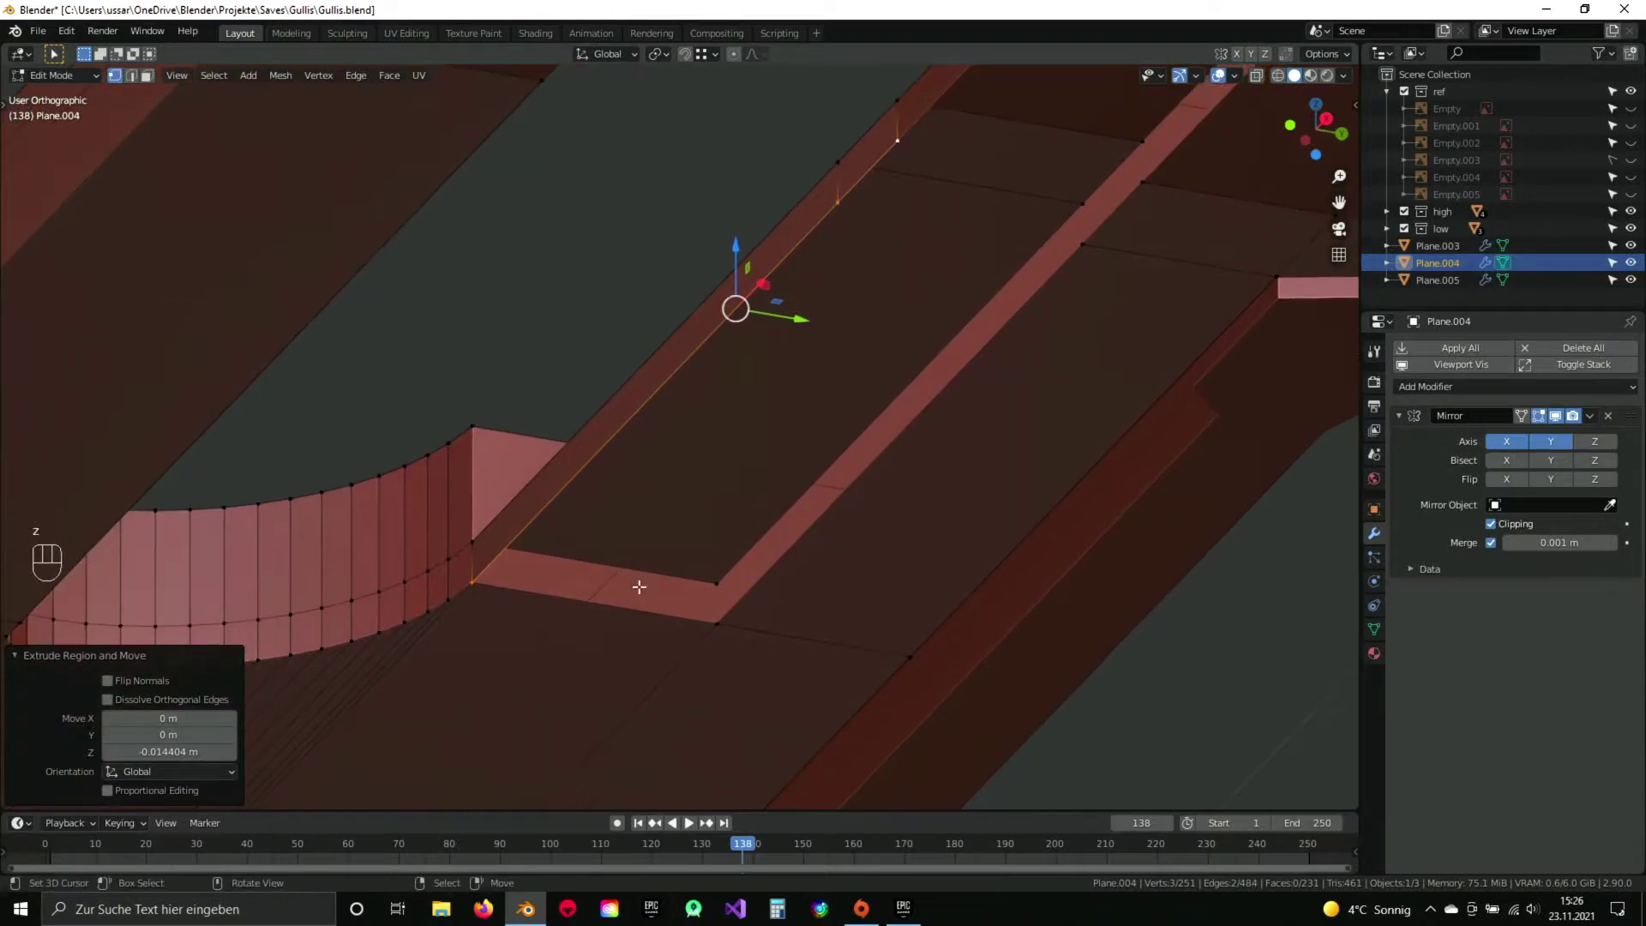
# Merge the whole mesh by distance, then extrude the lip edge along X.
pyautogui.press('a')
pyautogui.press('q')
pyautogui.press('a')
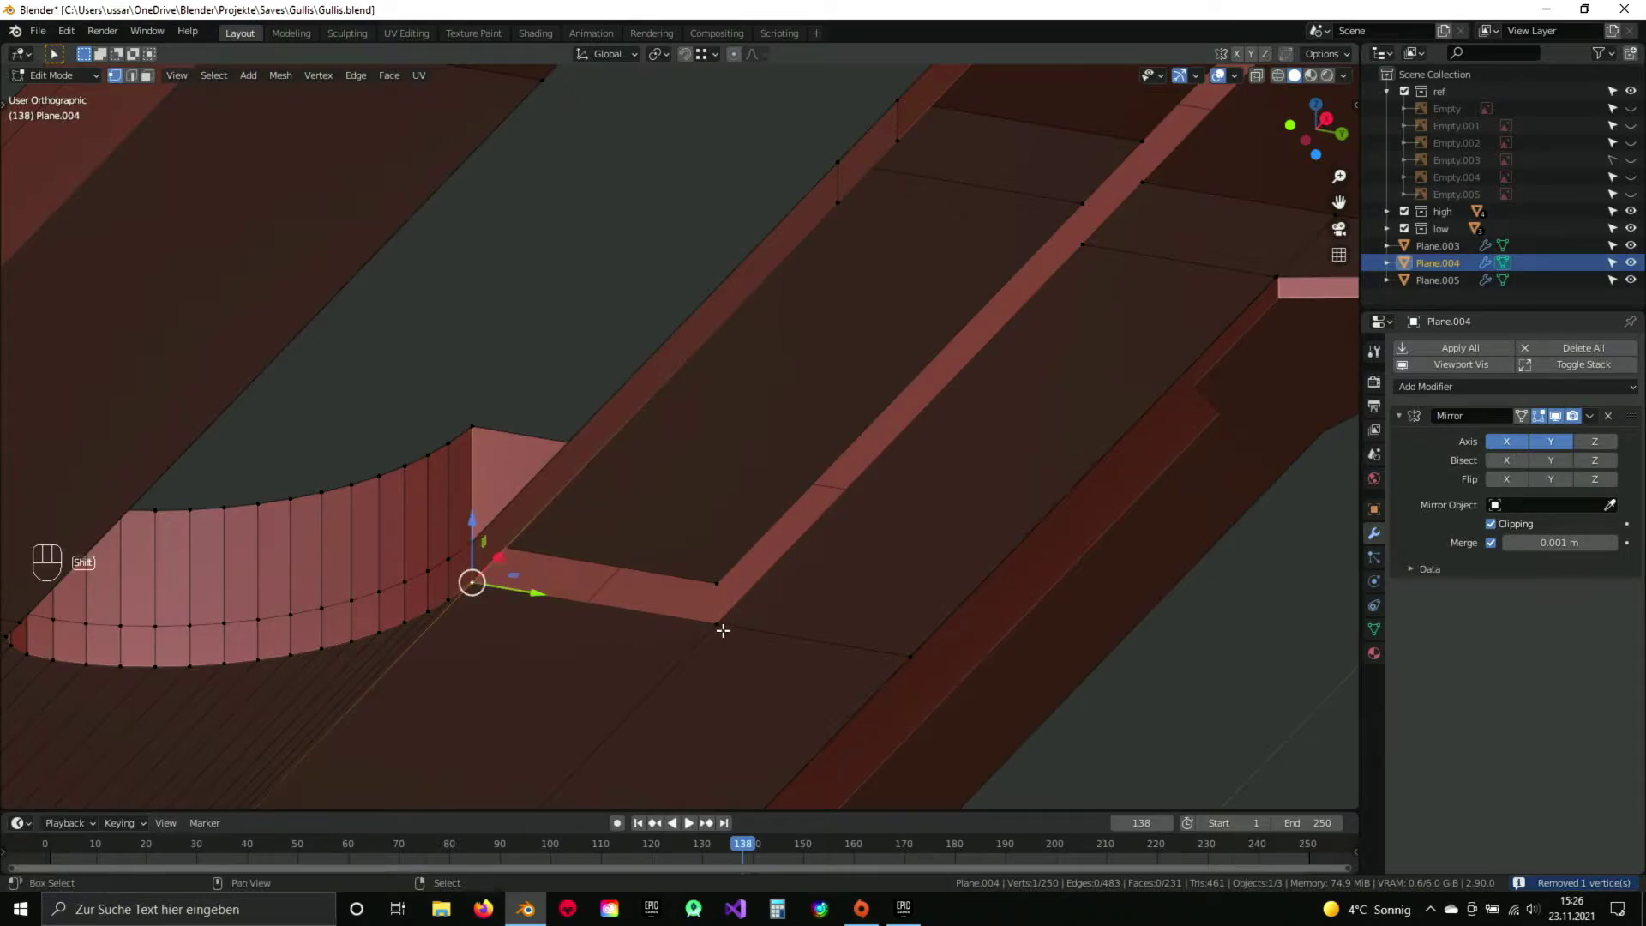
pyautogui.press('Escape')
pyautogui.press('g')
pyautogui.press('x')
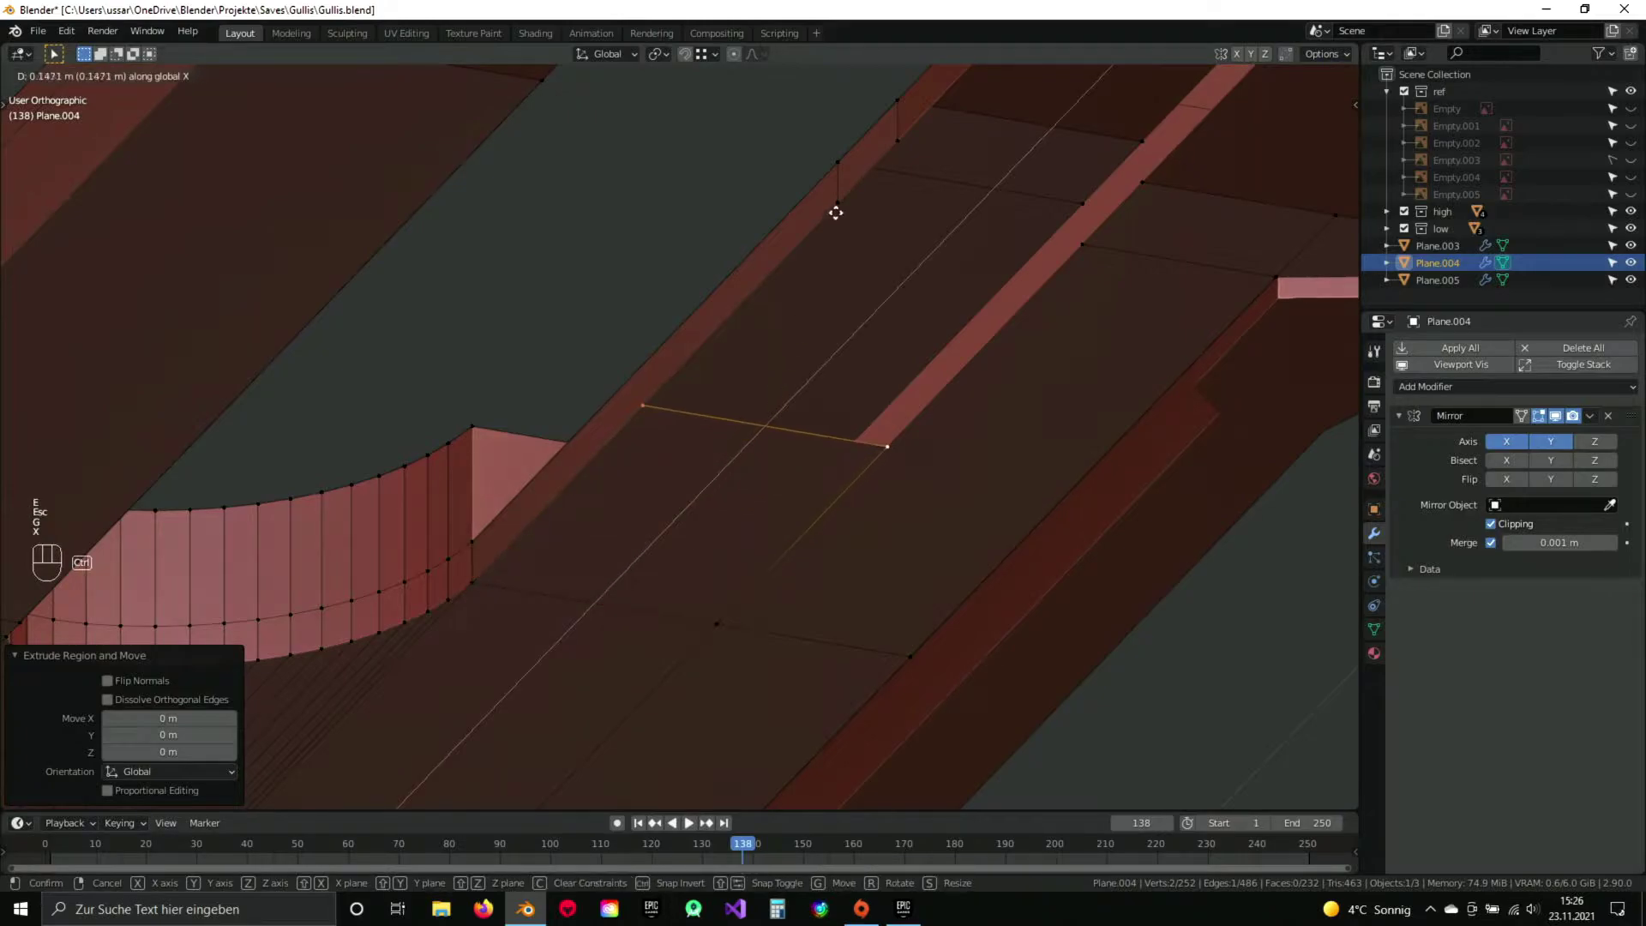
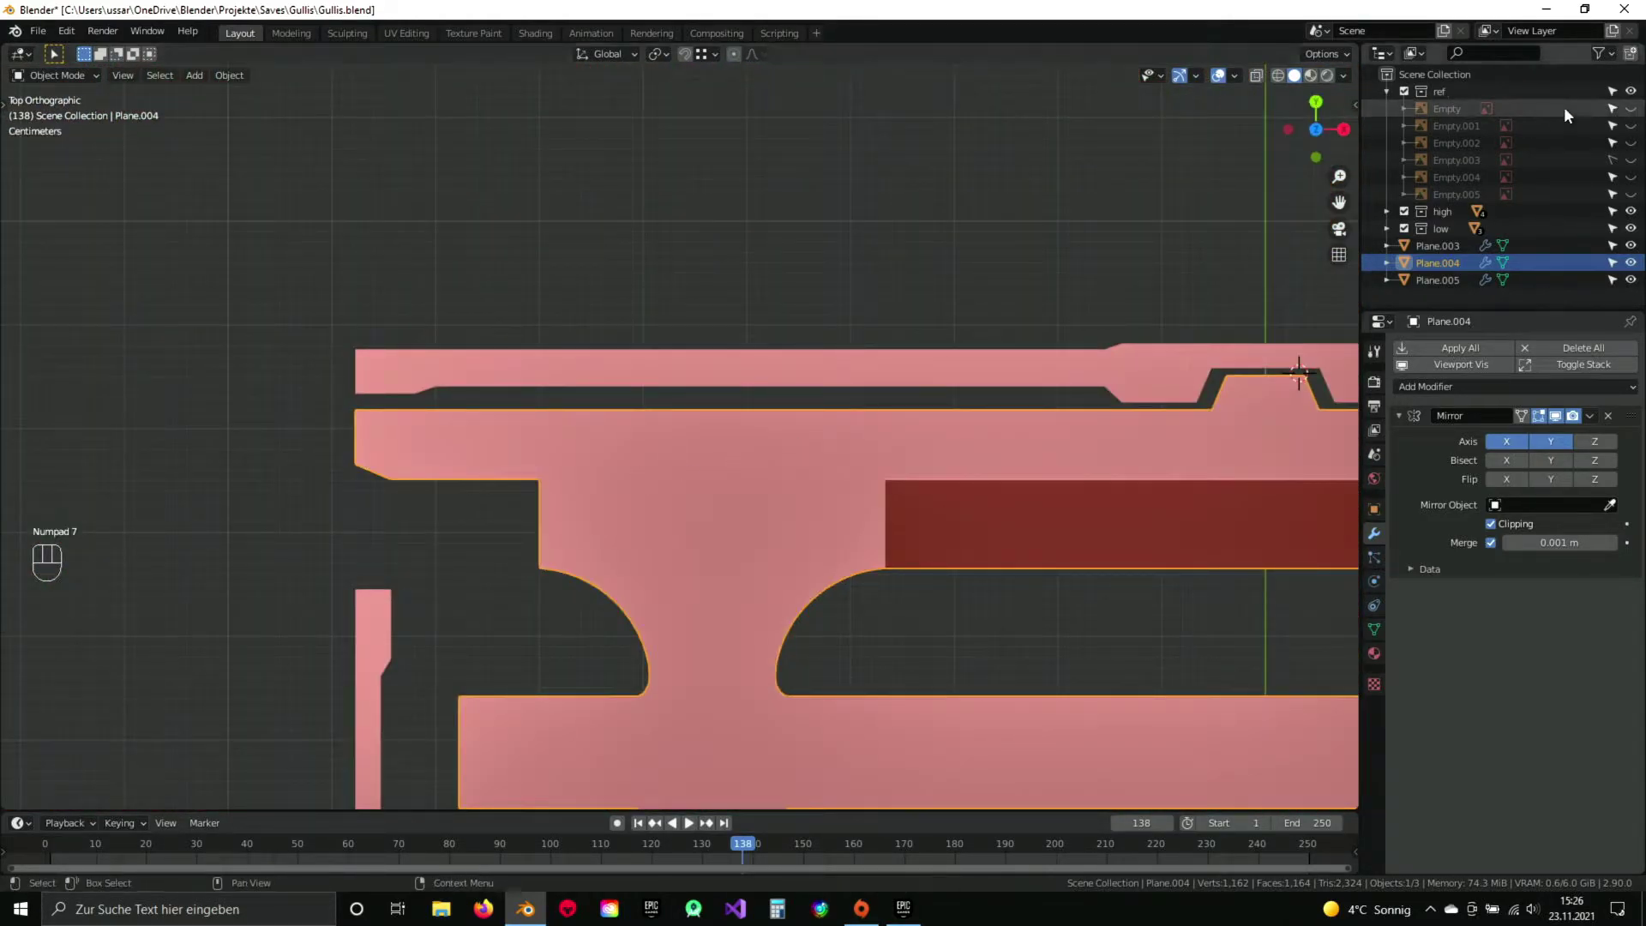
# Show the photo reference again and return to editing the grate mesh.
pyautogui.click(1639, 184)
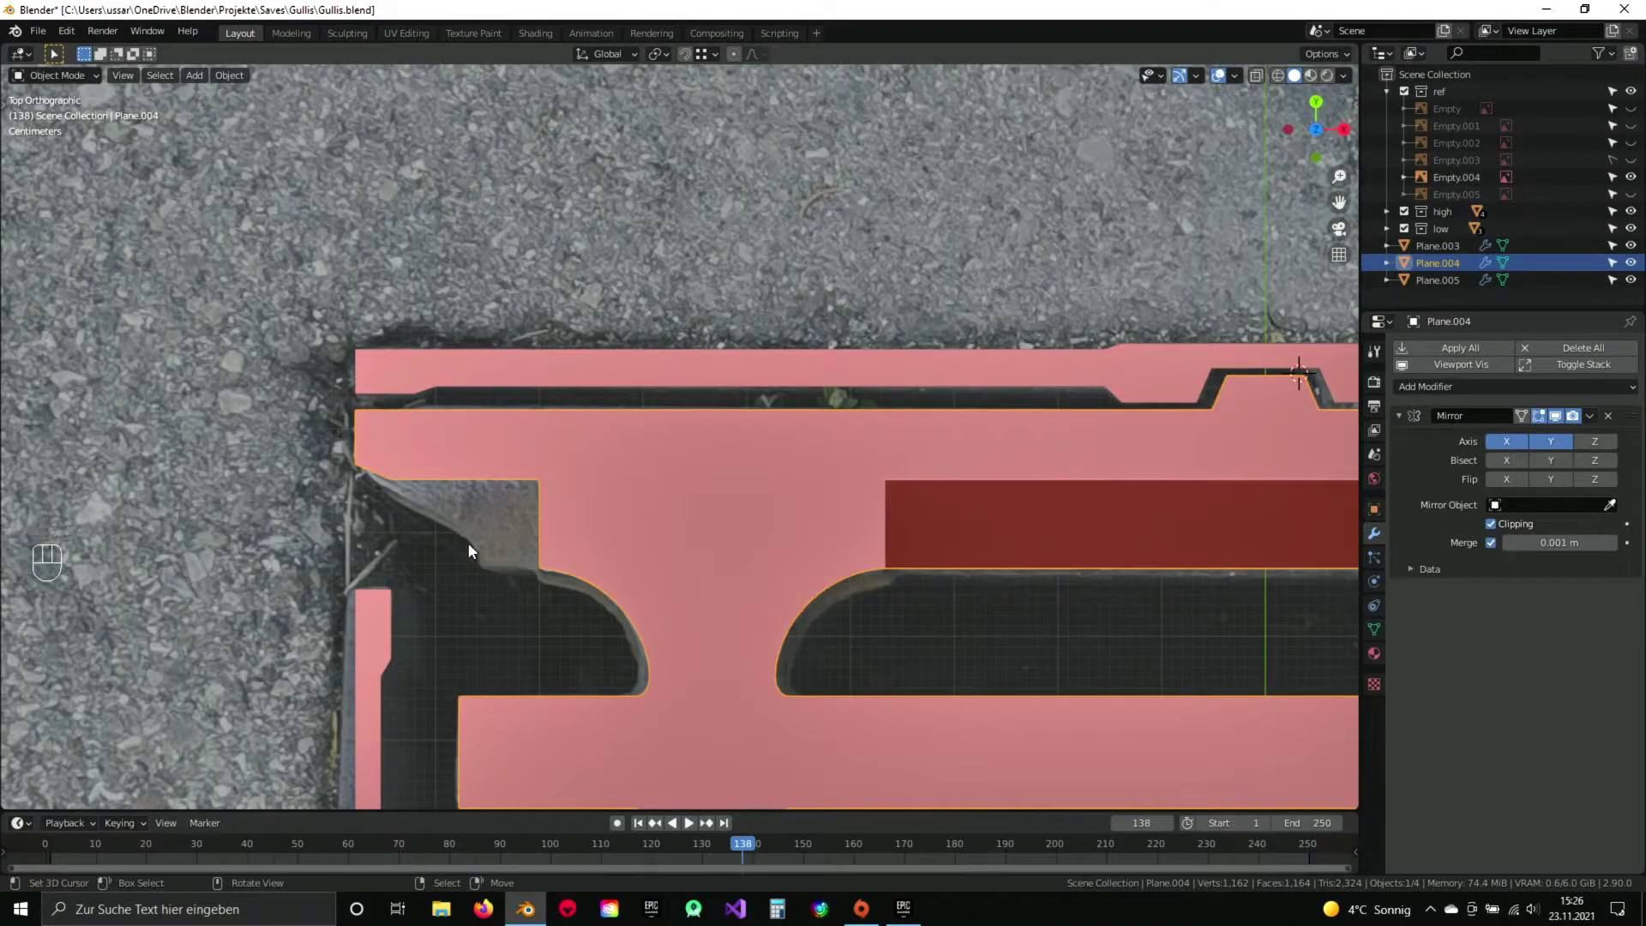
pyautogui.middleClick(773, 543)
pyautogui.moveTo(850, 483); pyautogui.dragTo(733, 331)
pyautogui.press('Tab')
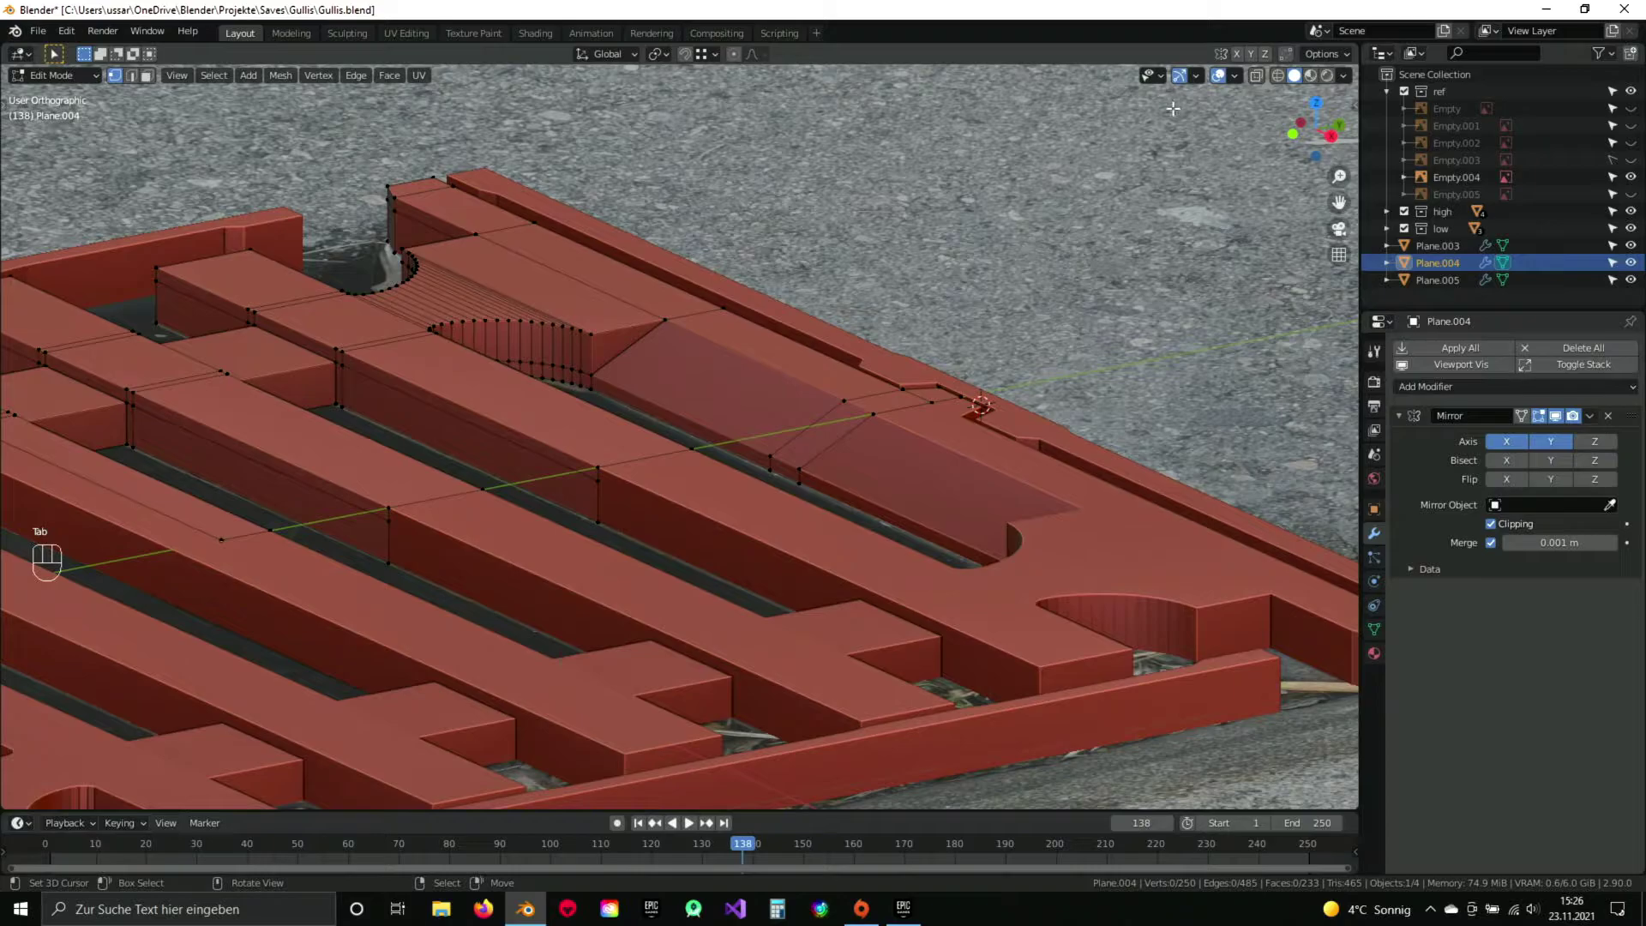
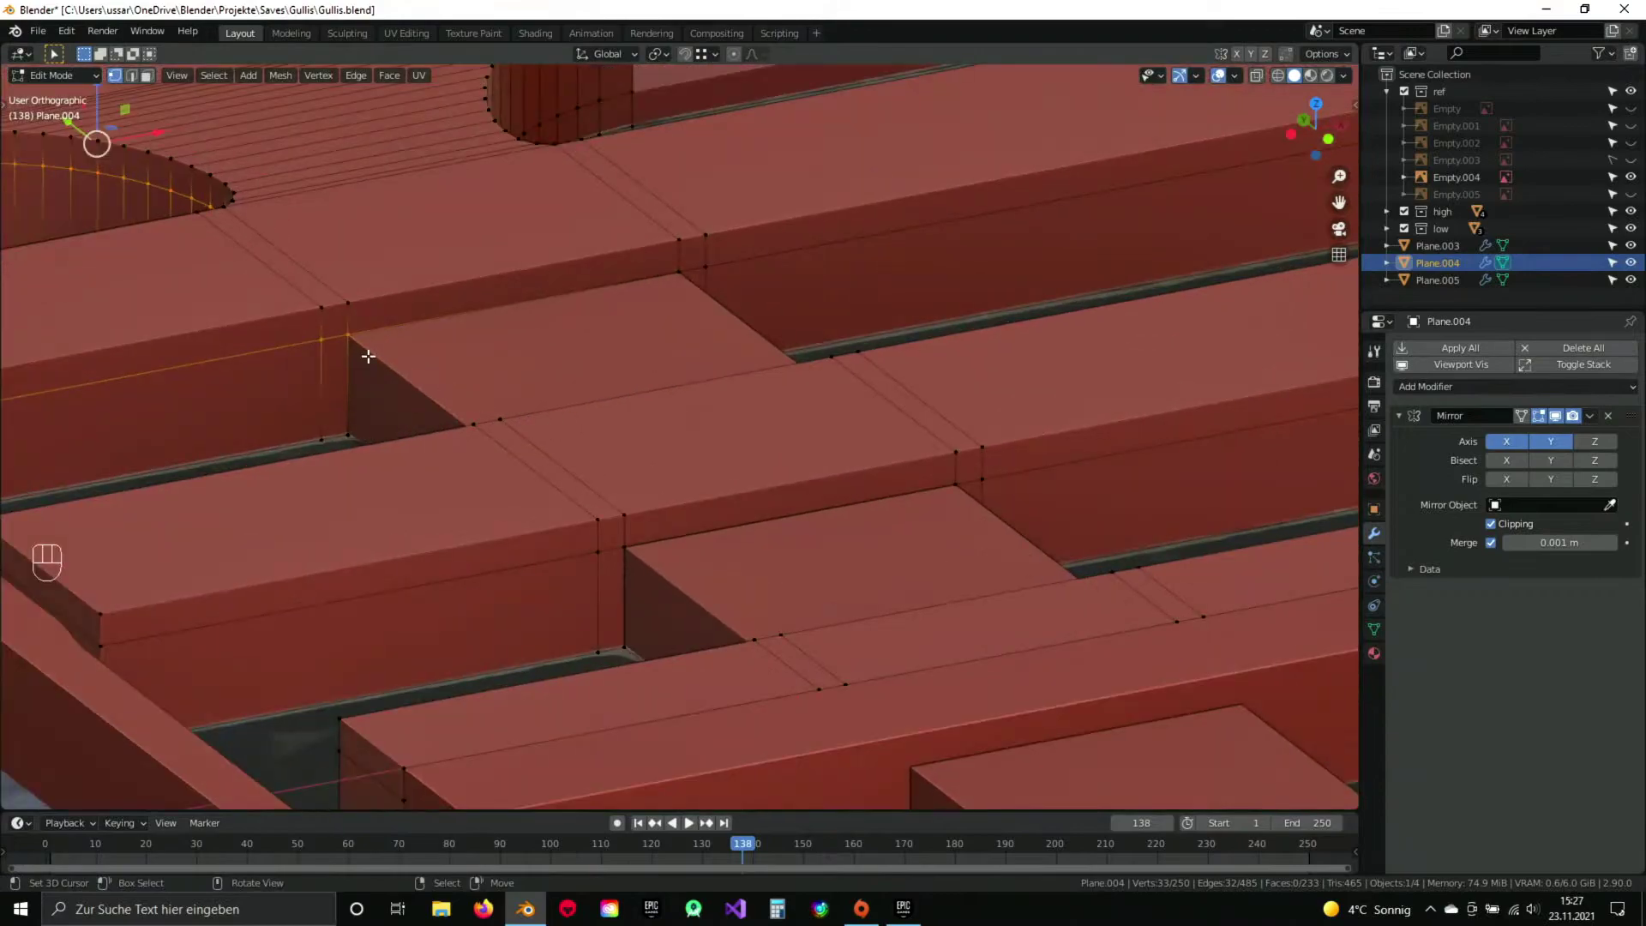
# Move the curved rim of the rounded slot end down along Z by about 2.8 cm.
pyautogui.moveTo(365, 368); pyautogui.dragTo(499, 400)
pyautogui.moveTo(629, 396); pyautogui.dragTo(700, 422)
pyautogui.middleClick(699, 423)
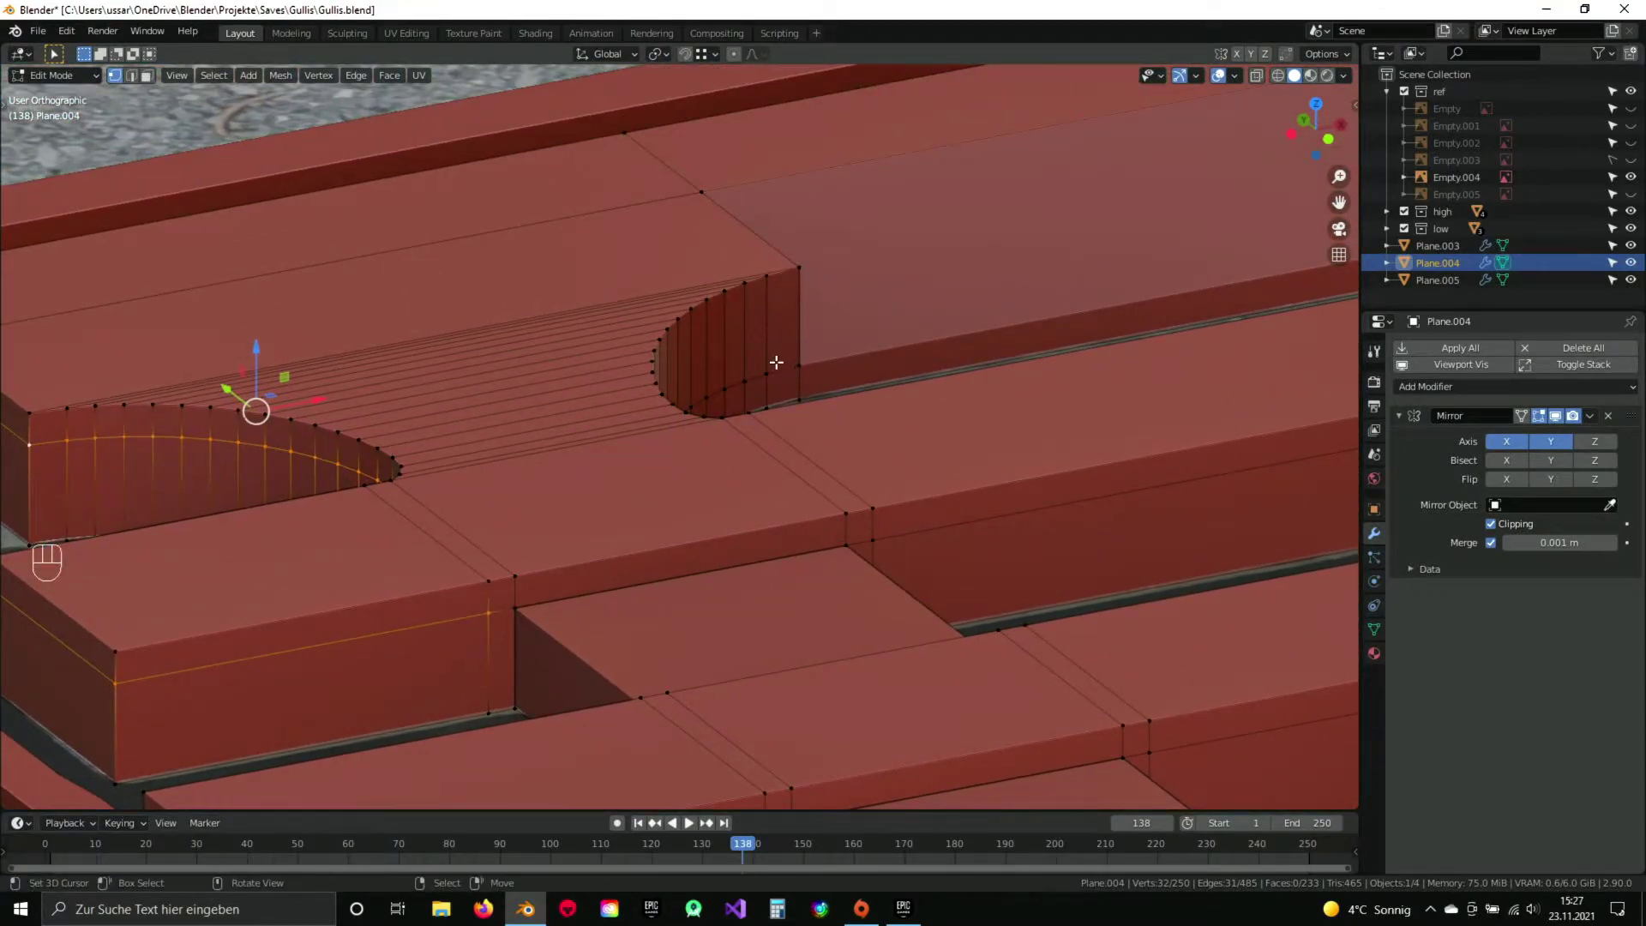
pyautogui.press('g')
pyautogui.press('z')
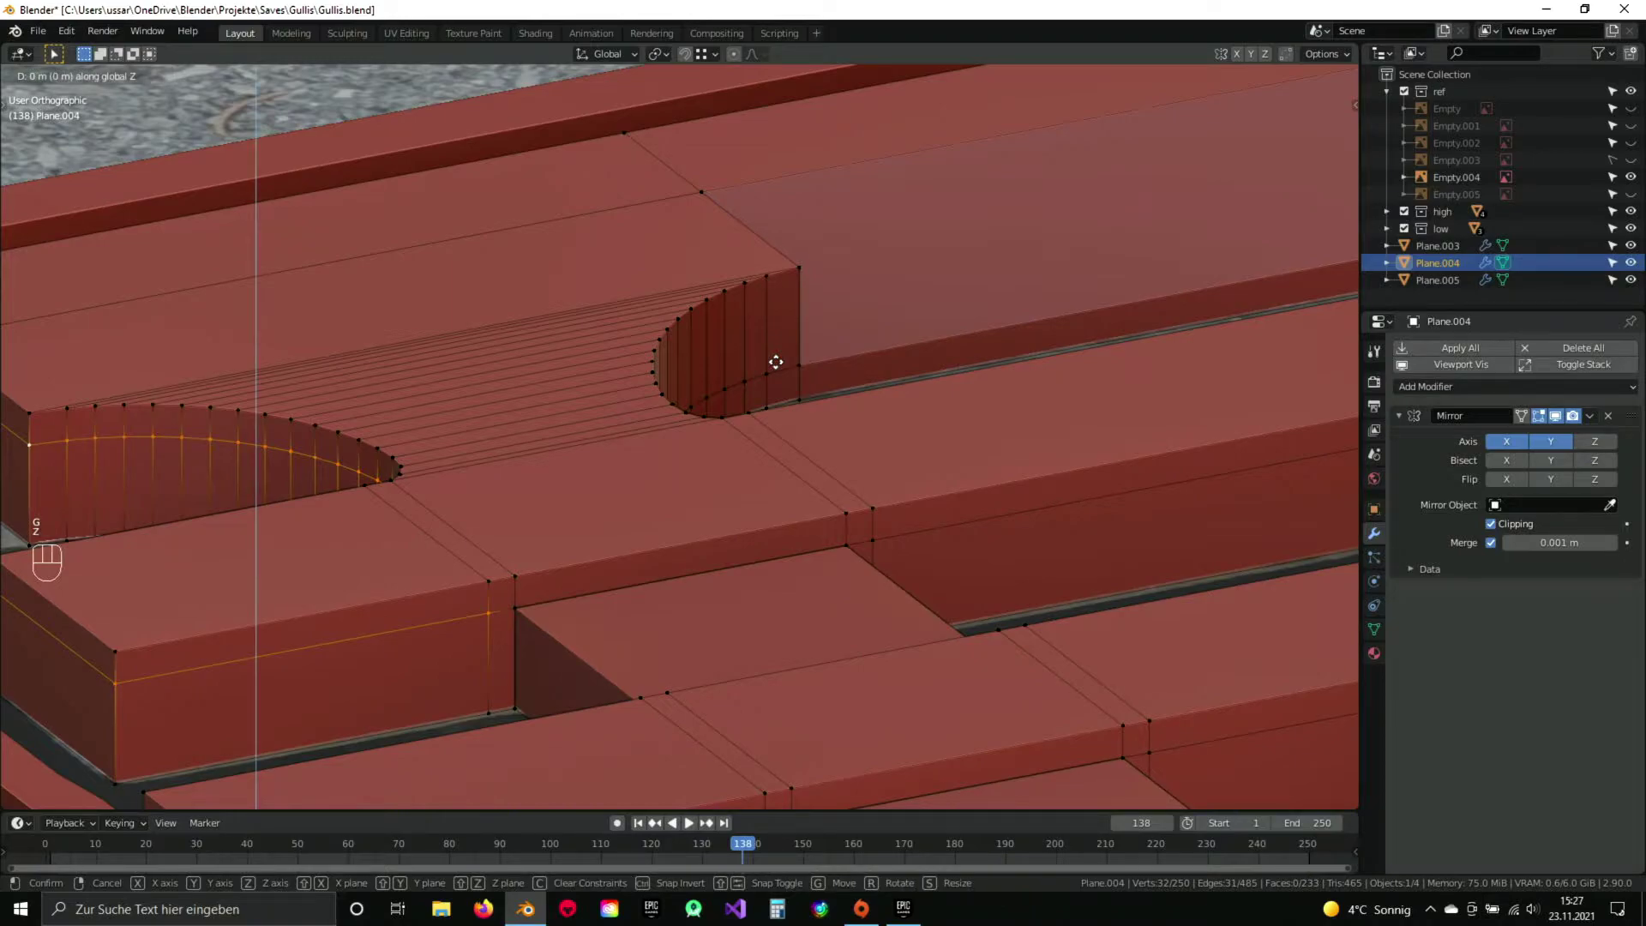
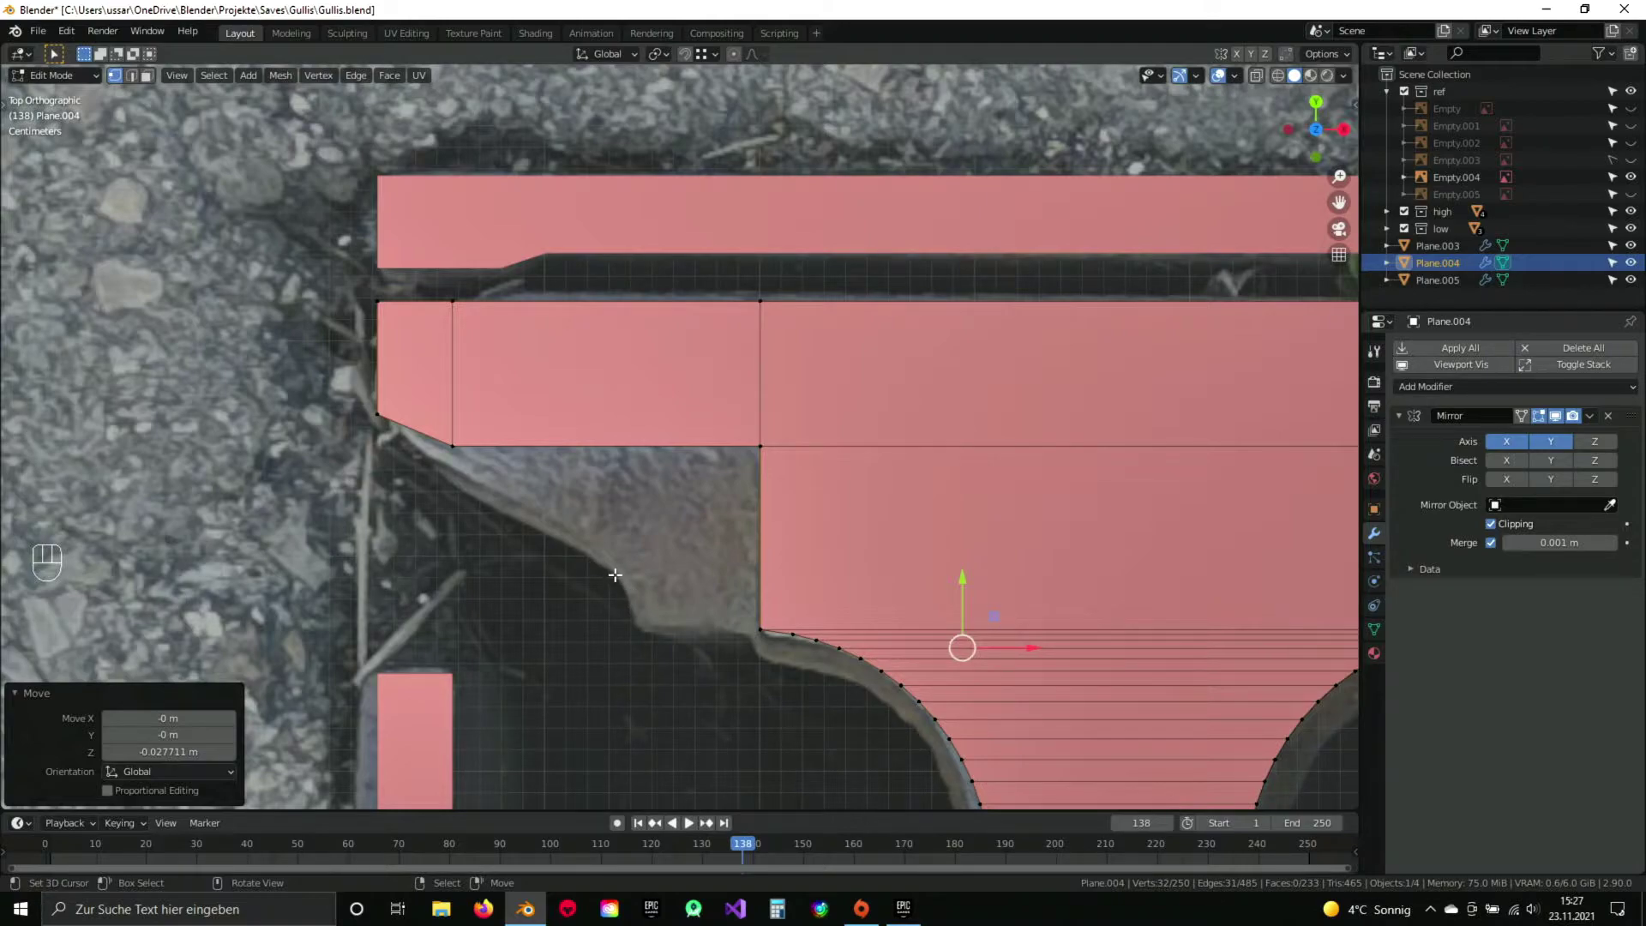
# In top view, extrude a new vertex sideways along X from the slot corner.
pyautogui.moveTo(710, 611); pyautogui.dragTo(809, 487)
pyautogui.press('KP_7')
pyautogui.press('e')
pyautogui.press('x')
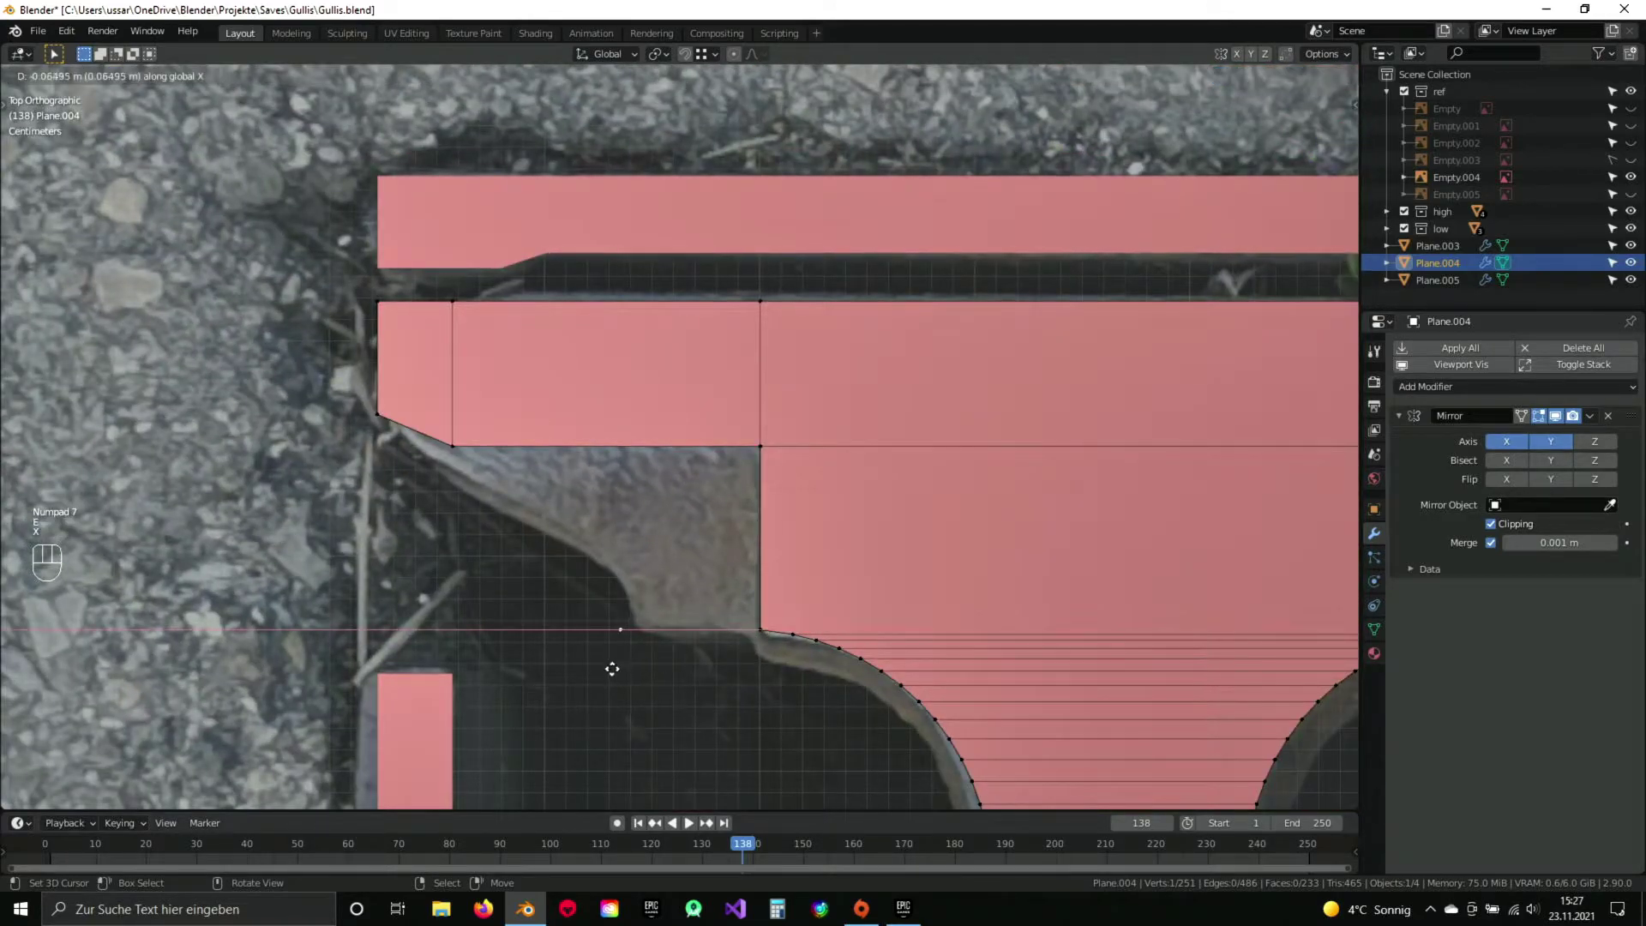
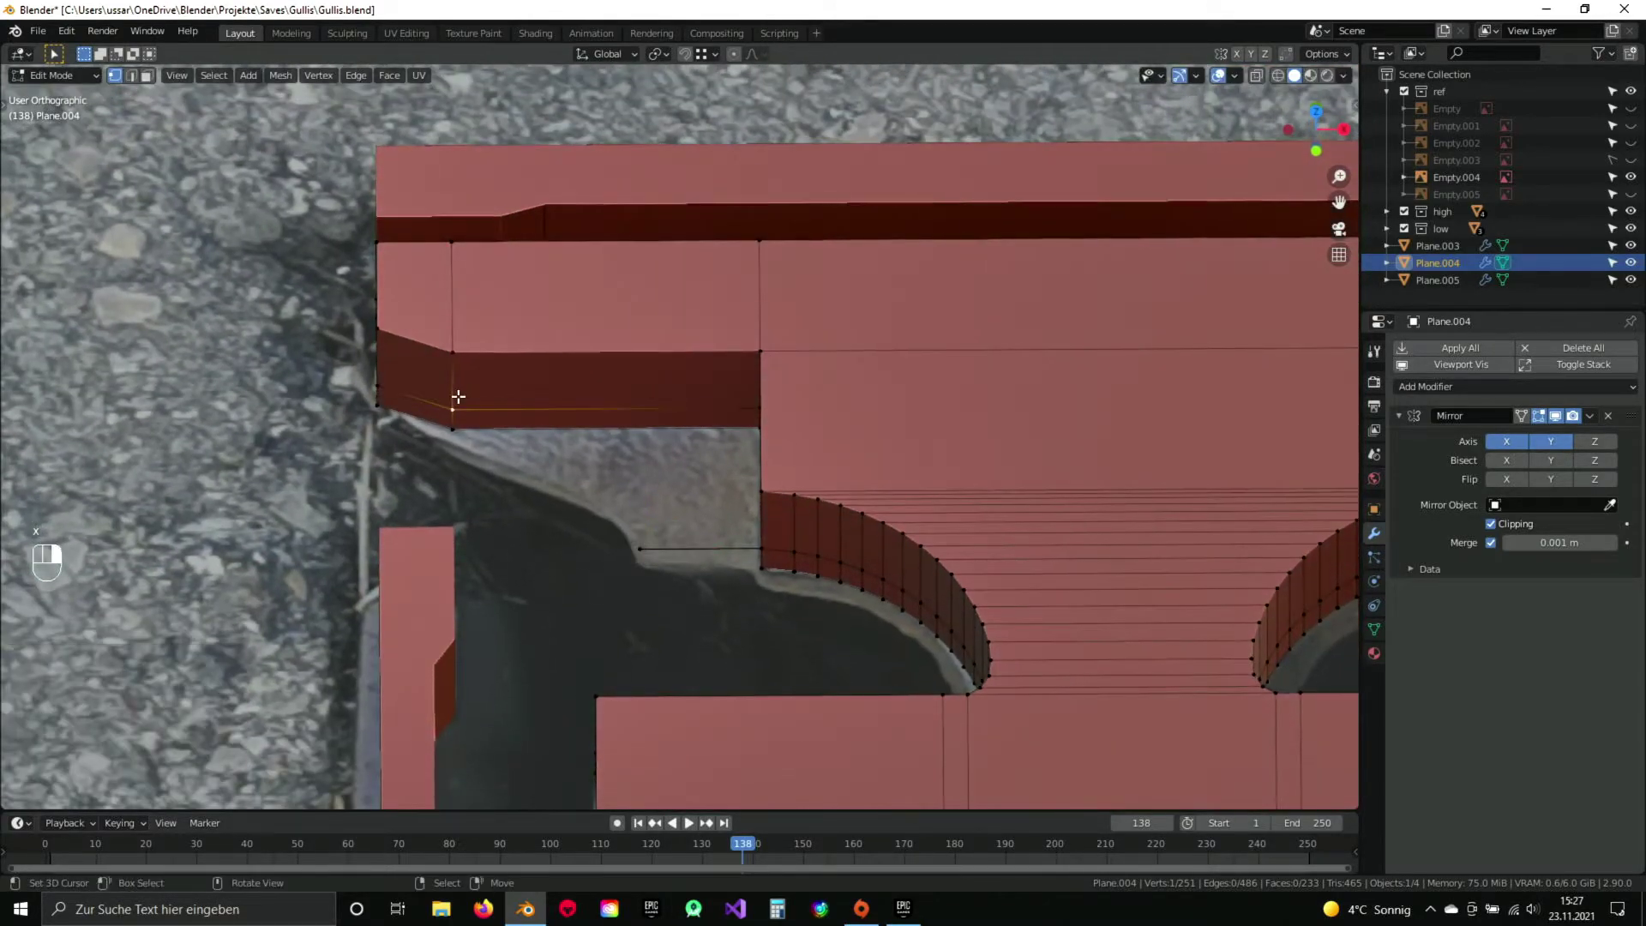
# Extend the outline with another vertex placed on the photo's slanted edge.
pyautogui.press('KP_7')
pyautogui.press('e')
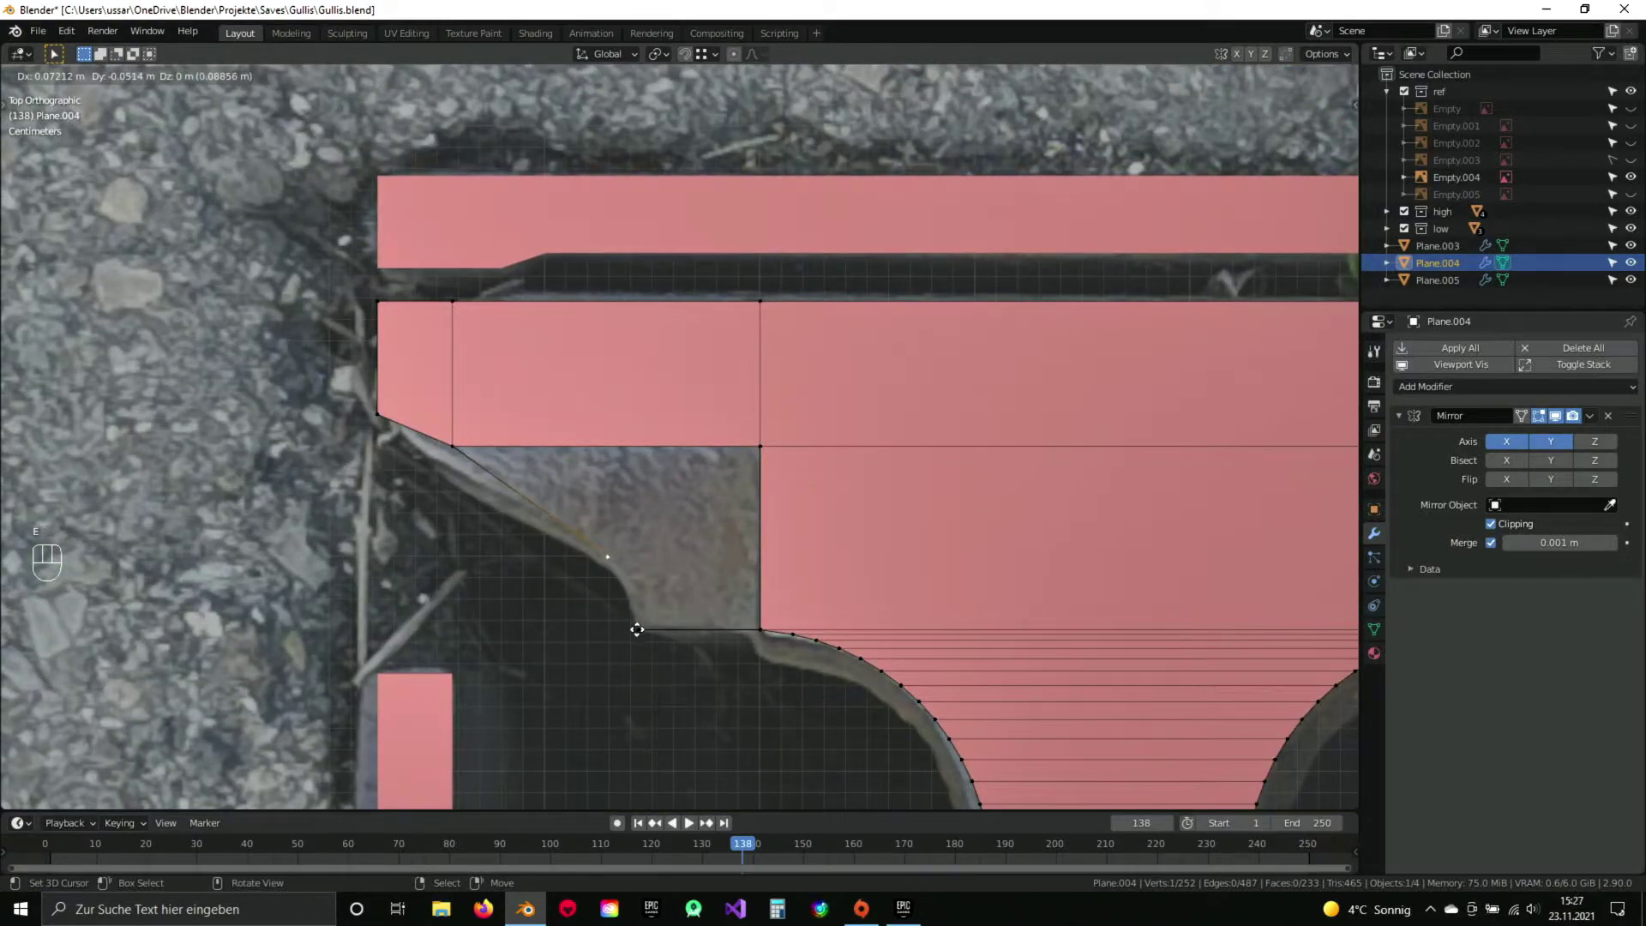
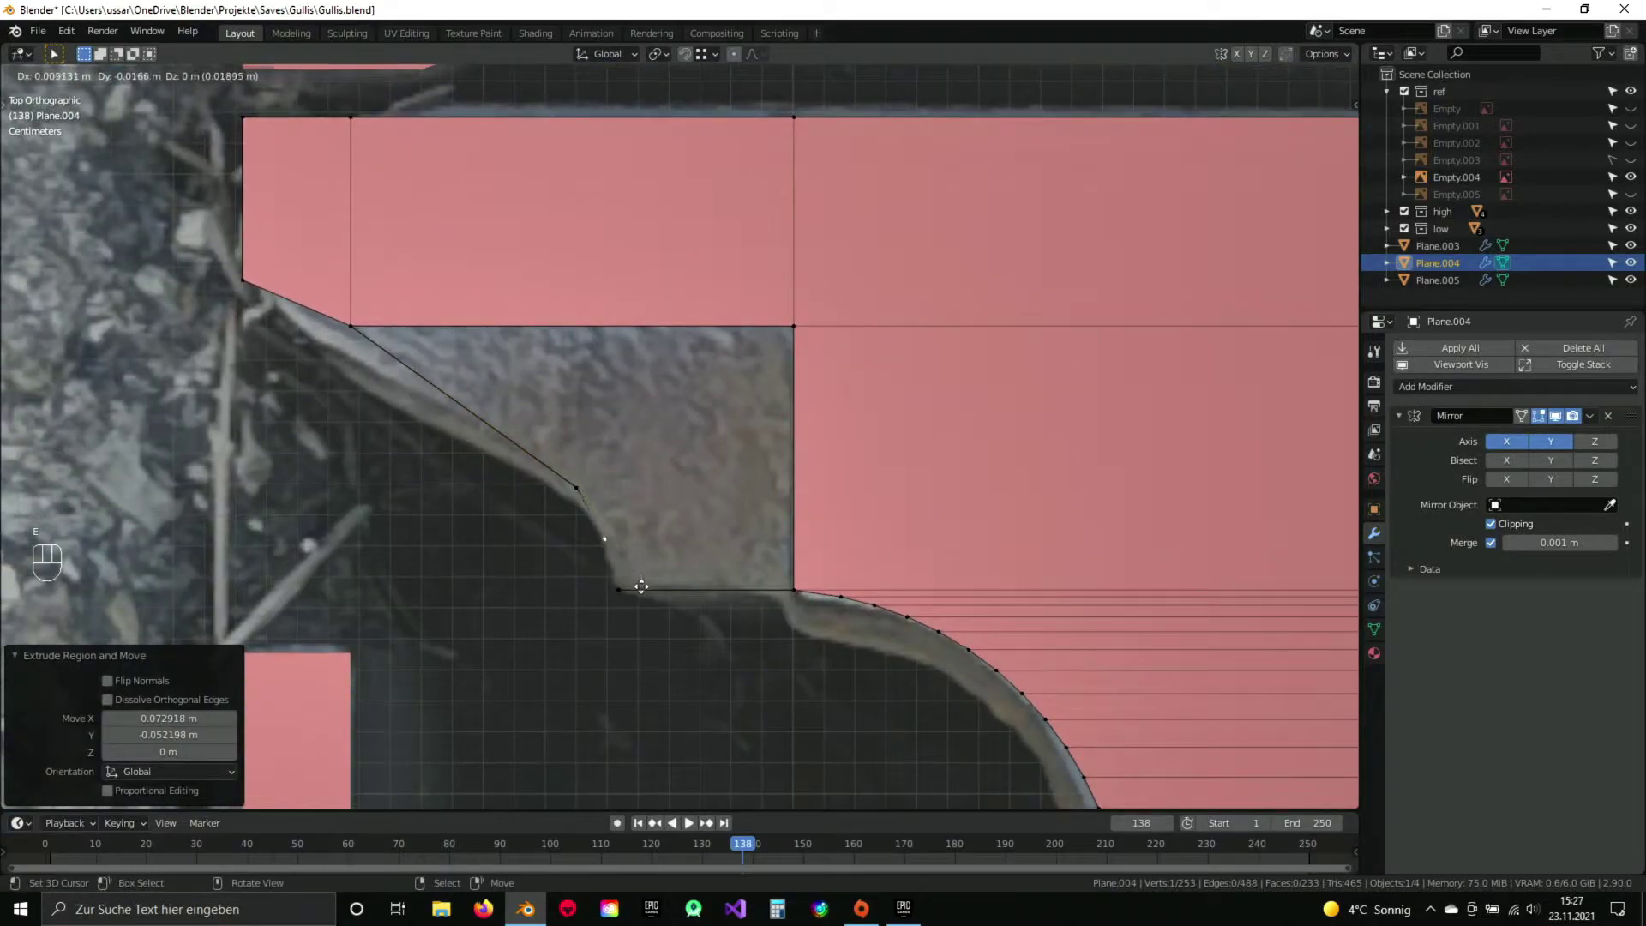
pyautogui.click(645, 583)
pyautogui.press('a')
pyautogui.moveTo(589, 543); pyautogui.dragTo(706, 451)
pyautogui.moveTo(639, 479); pyautogui.dragTo(616, 432)
# Delete the flat face over the left recess and fill the hole corners with a new diagonal face.
pyautogui.press('3')
pyautogui.press('x')
pyautogui.moveTo(691, 293); pyautogui.dragTo(690, 355)
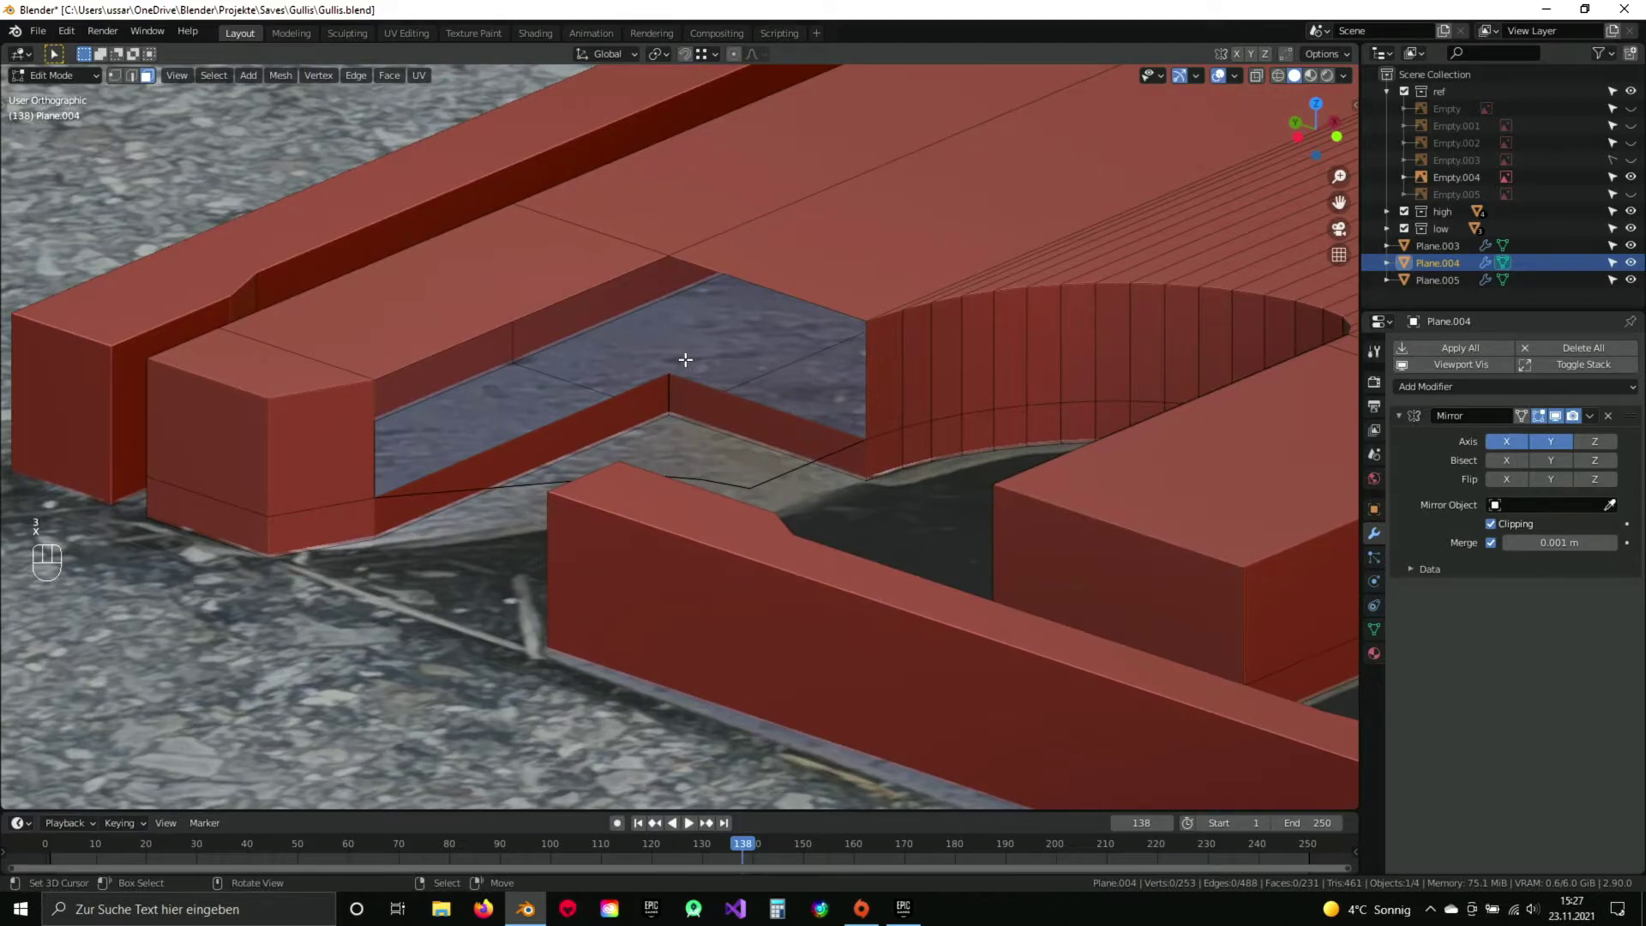
pyautogui.press('1')
pyautogui.moveTo(663, 391); pyautogui.dragTo(714, 409)
pyautogui.moveTo(767, 470); pyautogui.dragTo(827, 461)
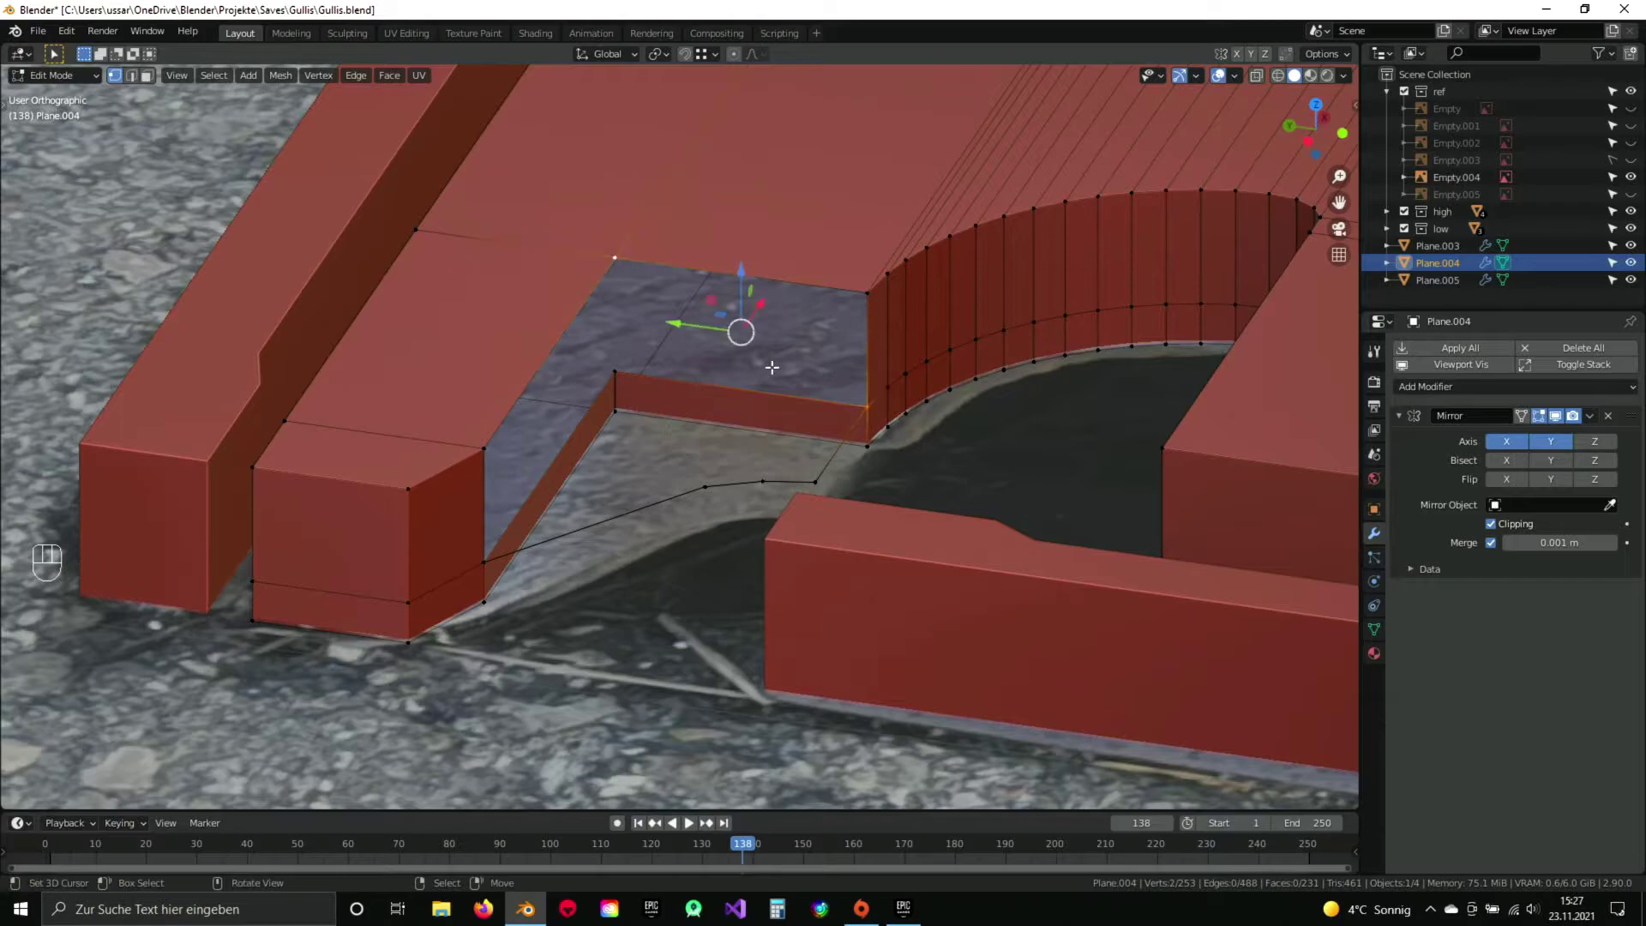
pyautogui.press('f')
pyautogui.moveTo(817, 381); pyautogui.dragTo(811, 363)
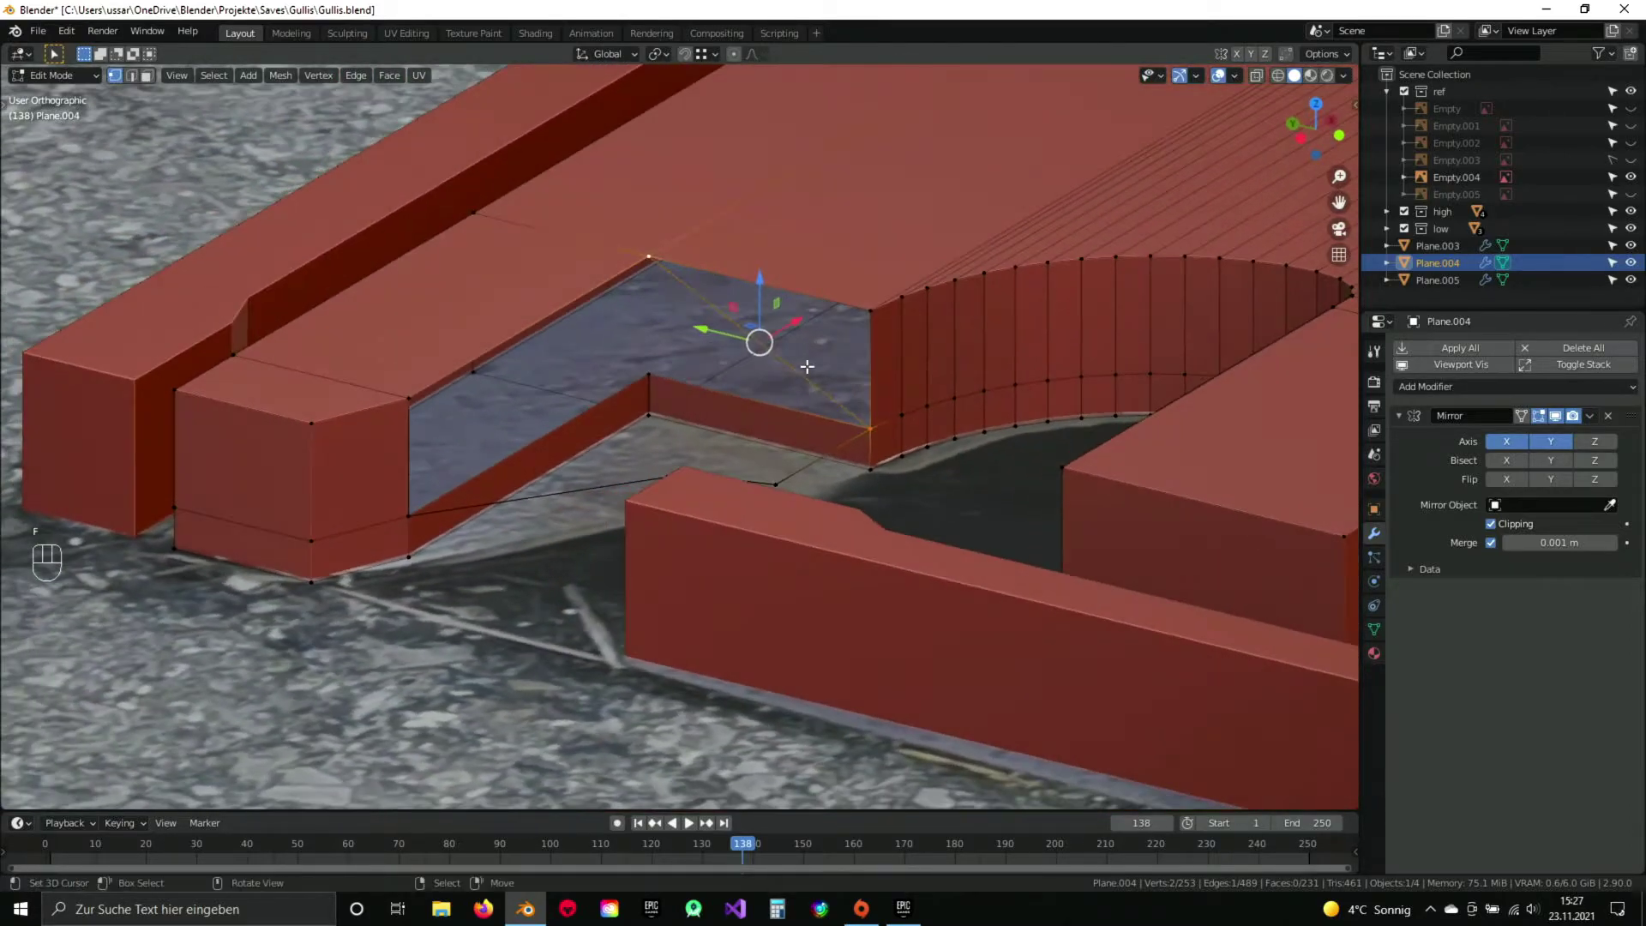
pyautogui.press('f')
pyautogui.press('a')
pyautogui.moveTo(848, 341); pyautogui.dragTo(794, 341)
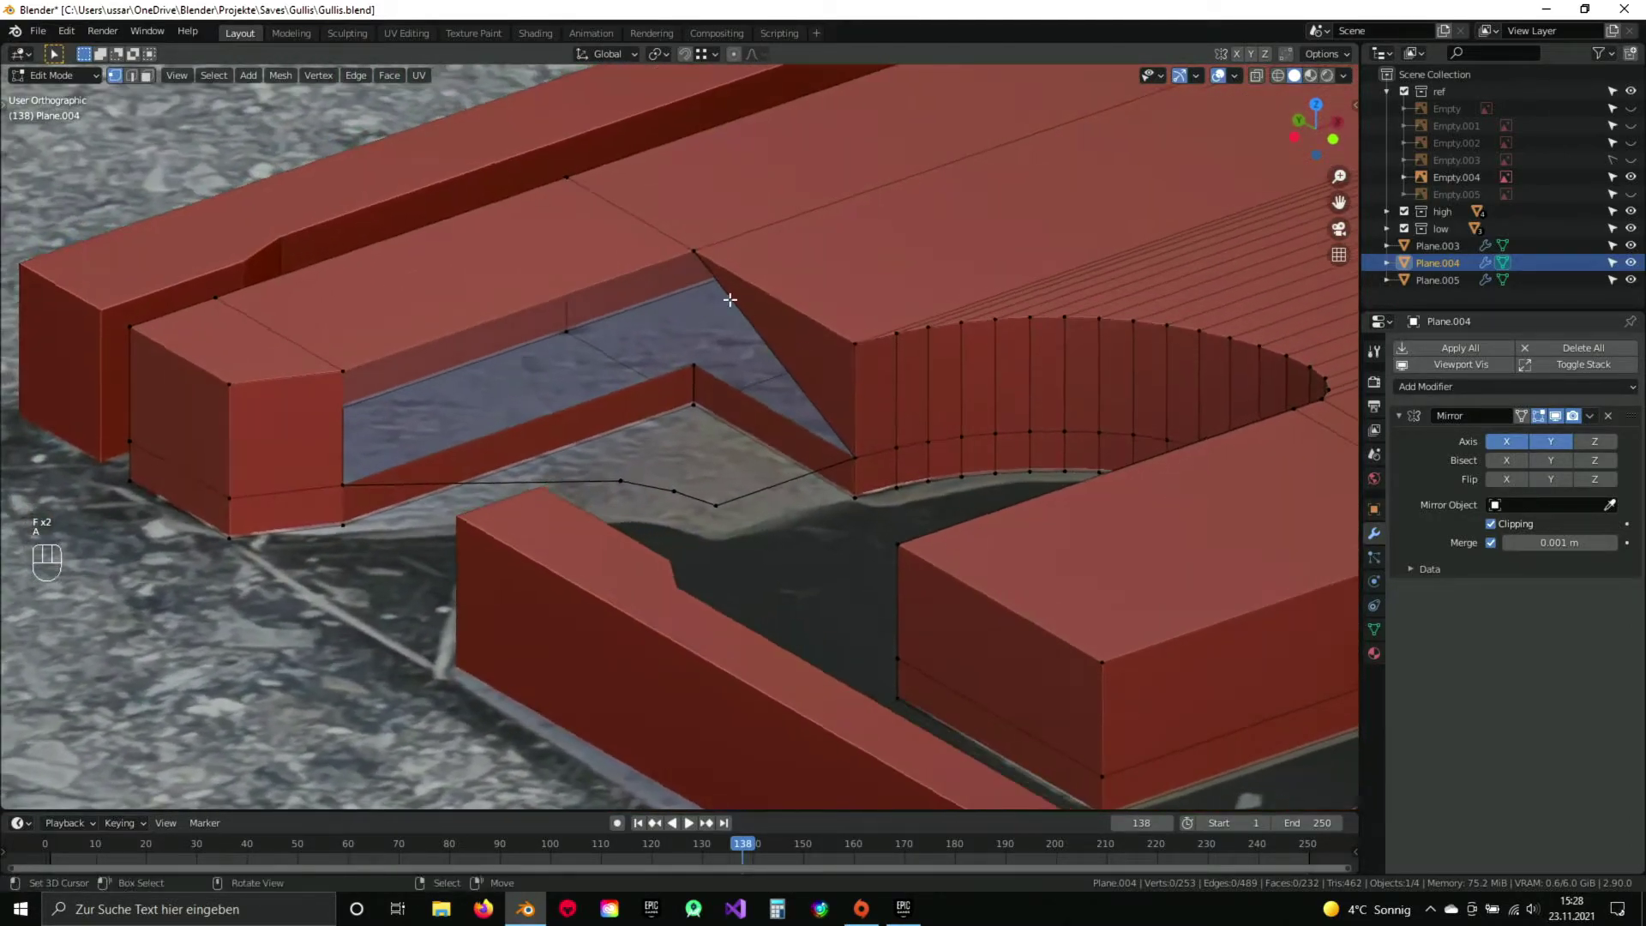
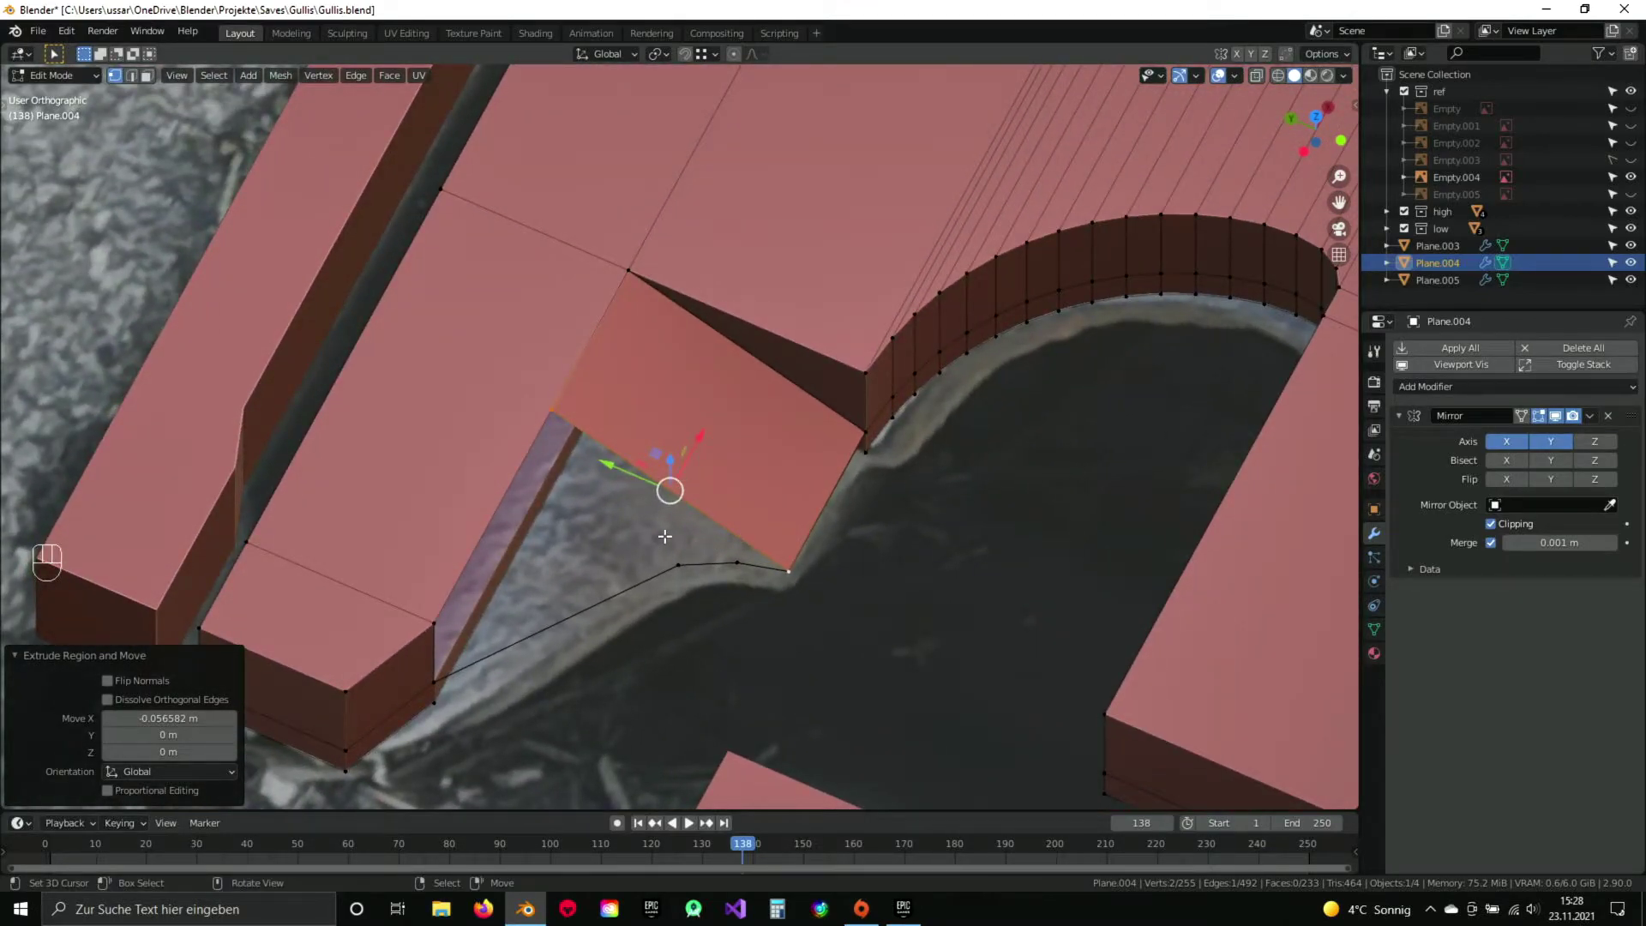
# Extend the edge toward the slanted outline and merge the overlapping corner vertices.
pyautogui.moveTo(629, 530); pyautogui.dragTo(517, 460)
pyautogui.moveTo(384, 420); pyautogui.dragTo(549, 417)
pyautogui.moveTo(568, 415); pyautogui.dragTo(672, 471)
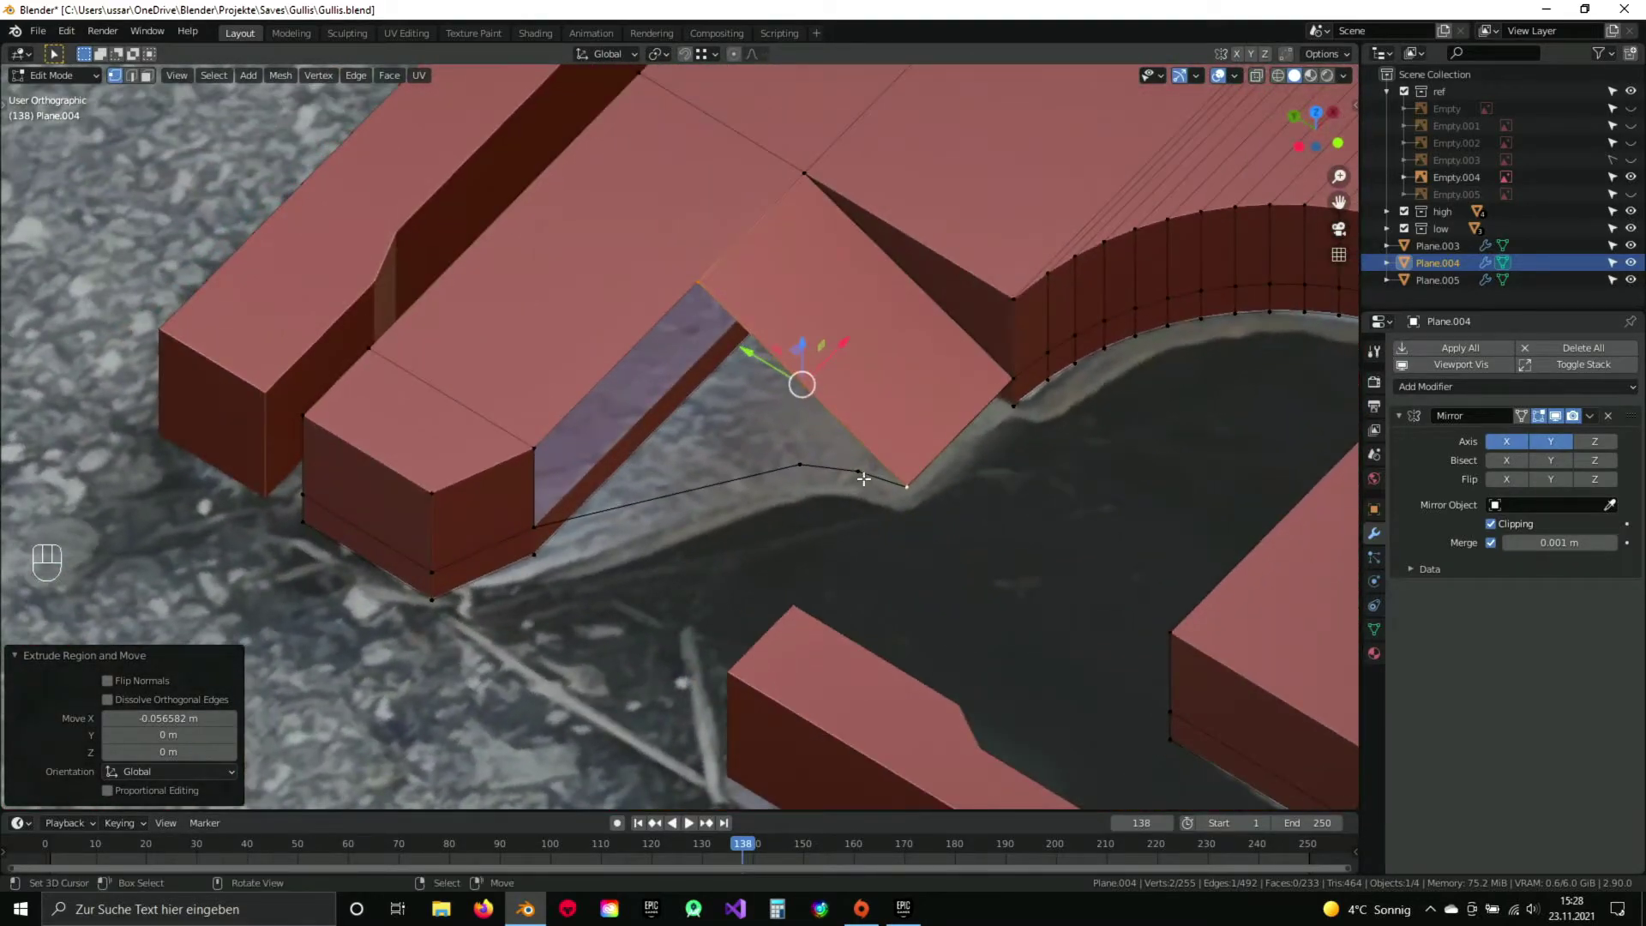
pyautogui.press('g')
pyautogui.press('g')
pyautogui.press('g')
pyautogui.press('g')
pyautogui.moveTo(324, 531); pyautogui.dragTo(378, 538)
pyautogui.press('a')
pyautogui.press('a')
pyautogui.press('q')
pyautogui.press('a')
pyautogui.moveTo(931, 501); pyautogui.dragTo(778, 433)
pyautogui.moveTo(778, 433); pyautogui.dragTo(818, 469)
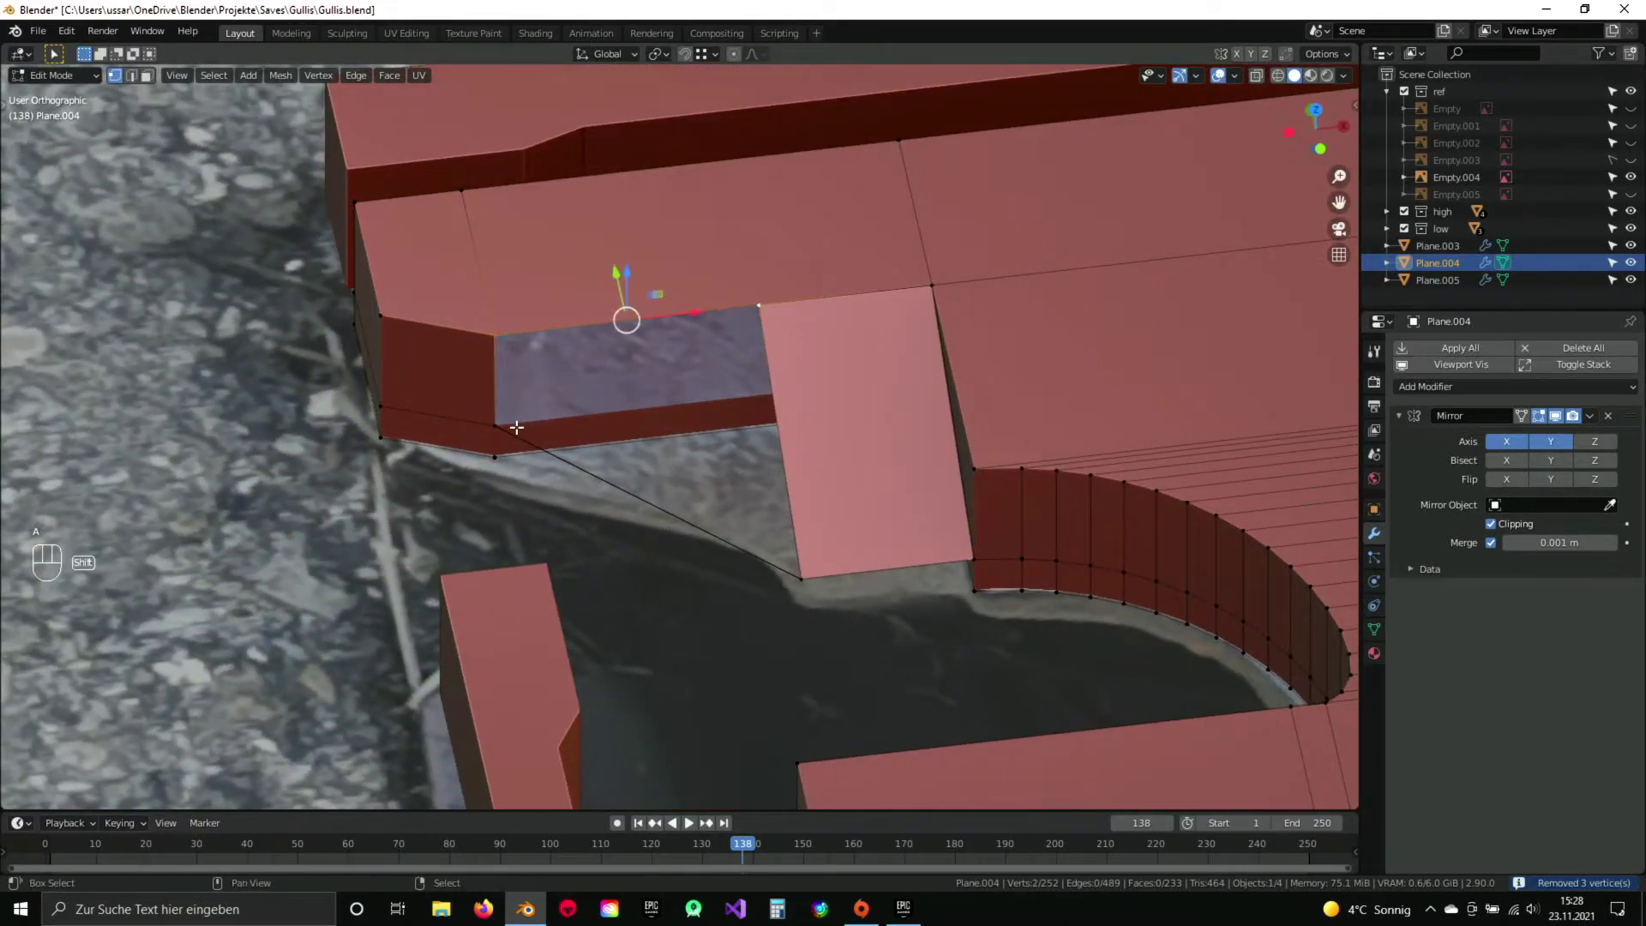
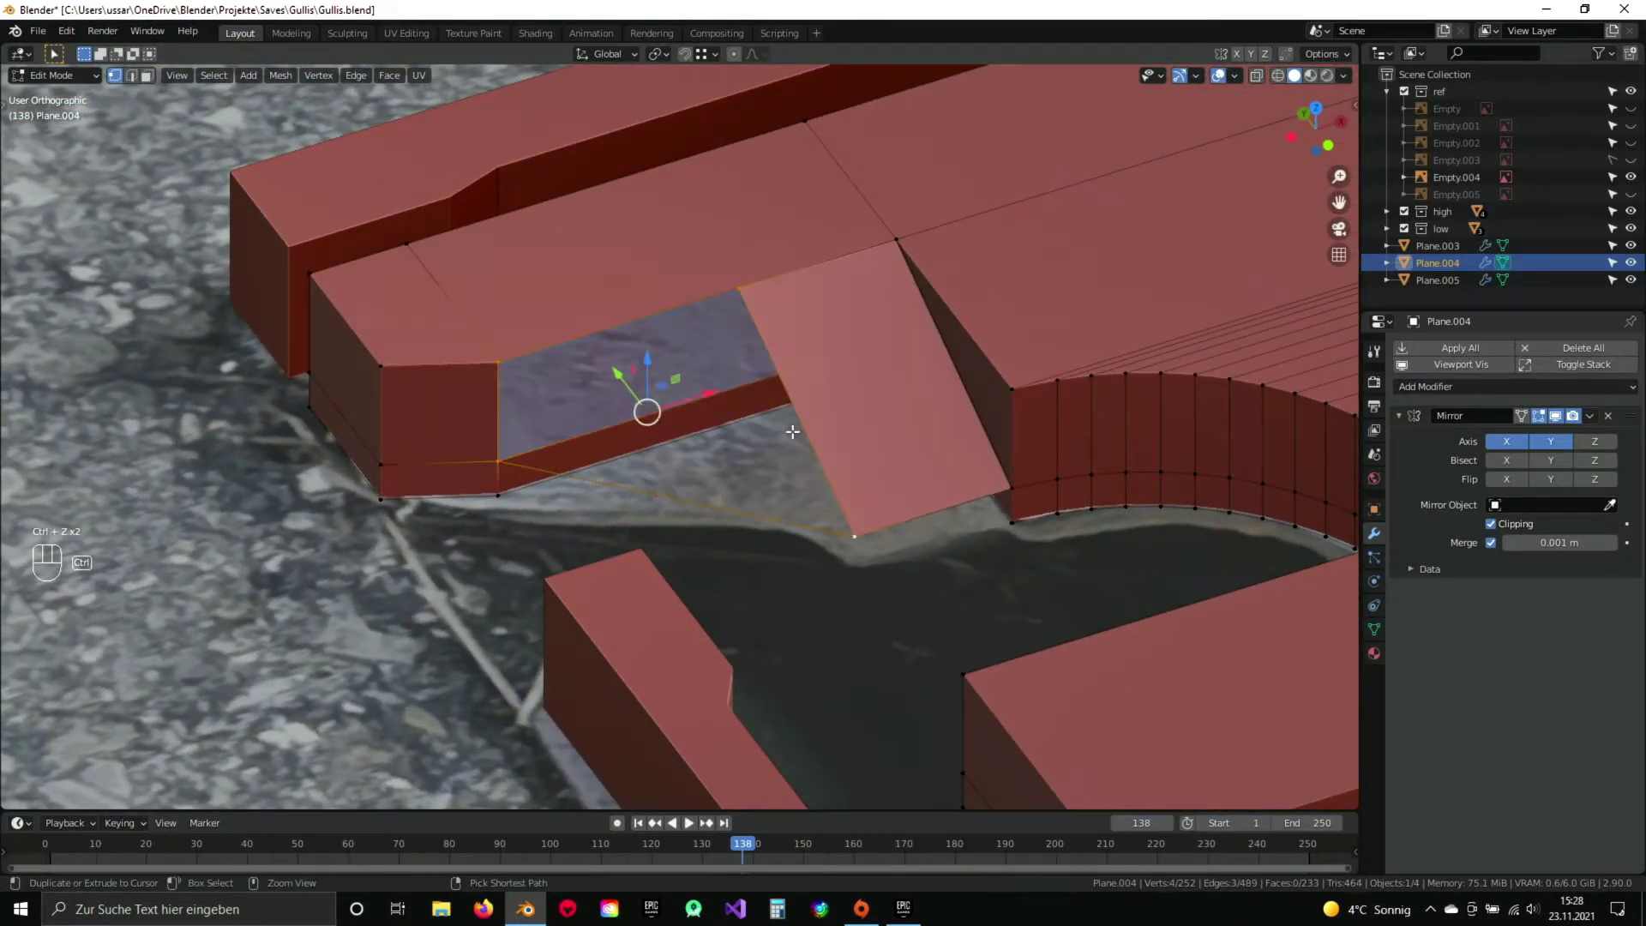
# Fill the remaining gap between the wedge and the bar, then leave Edit Mode to inspect it.
pyautogui.press('a')
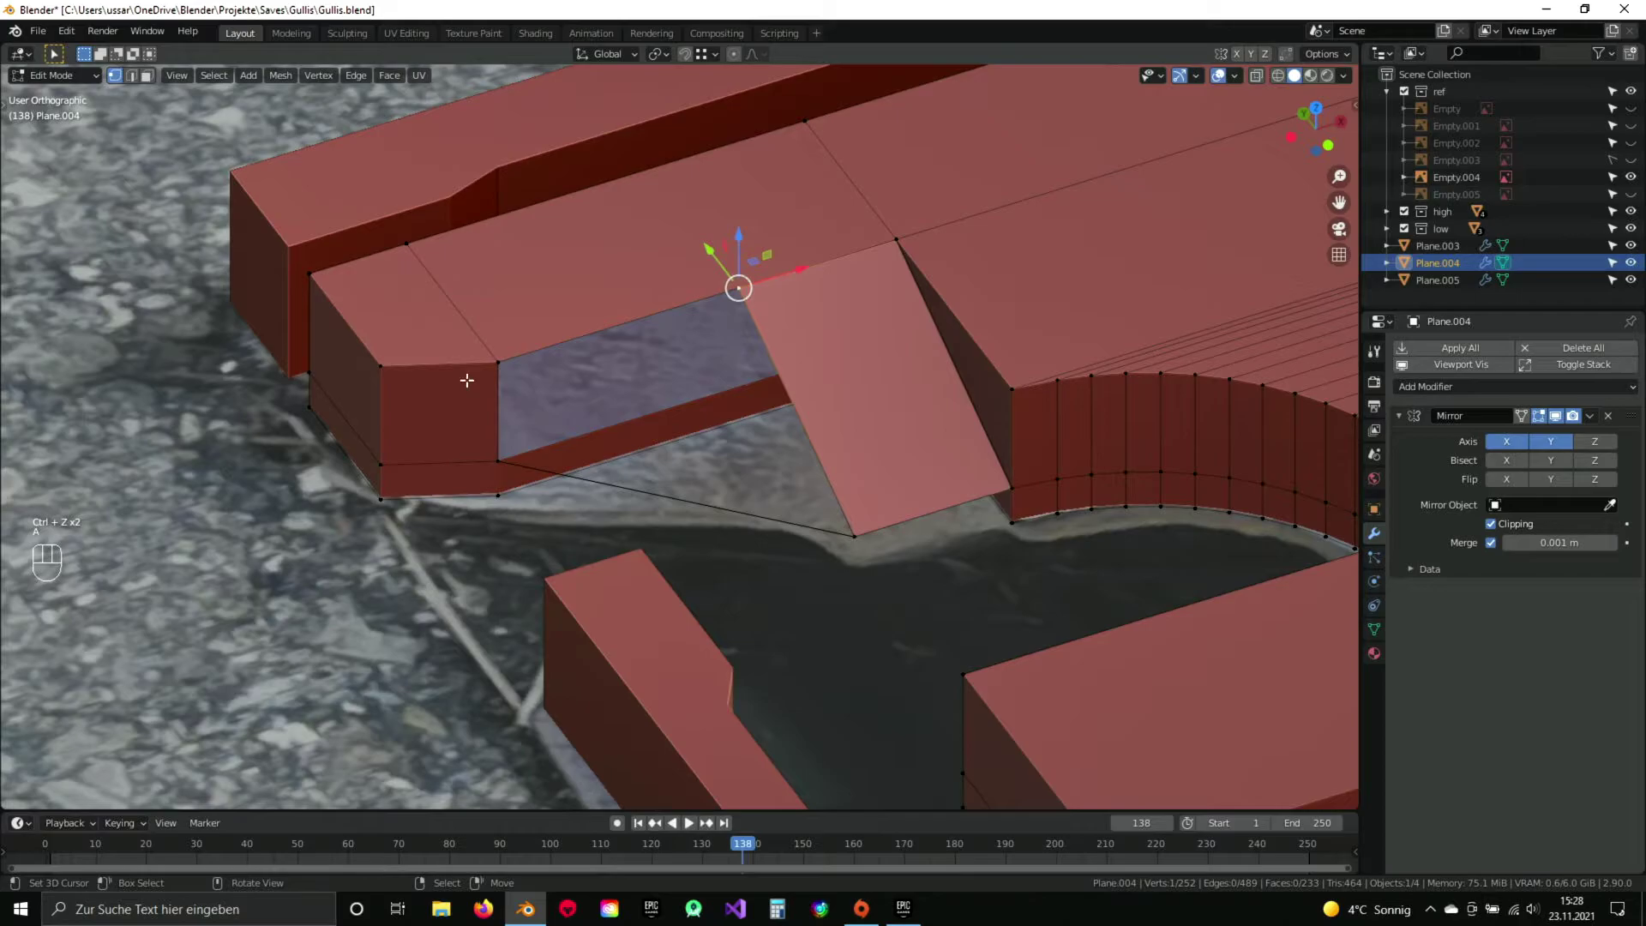
pyautogui.press('g')
pyautogui.click(498, 366)
pyautogui.moveTo(714, 439); pyautogui.dragTo(689, 397)
pyautogui.press('a')
pyautogui.press('a')
pyautogui.press('q')
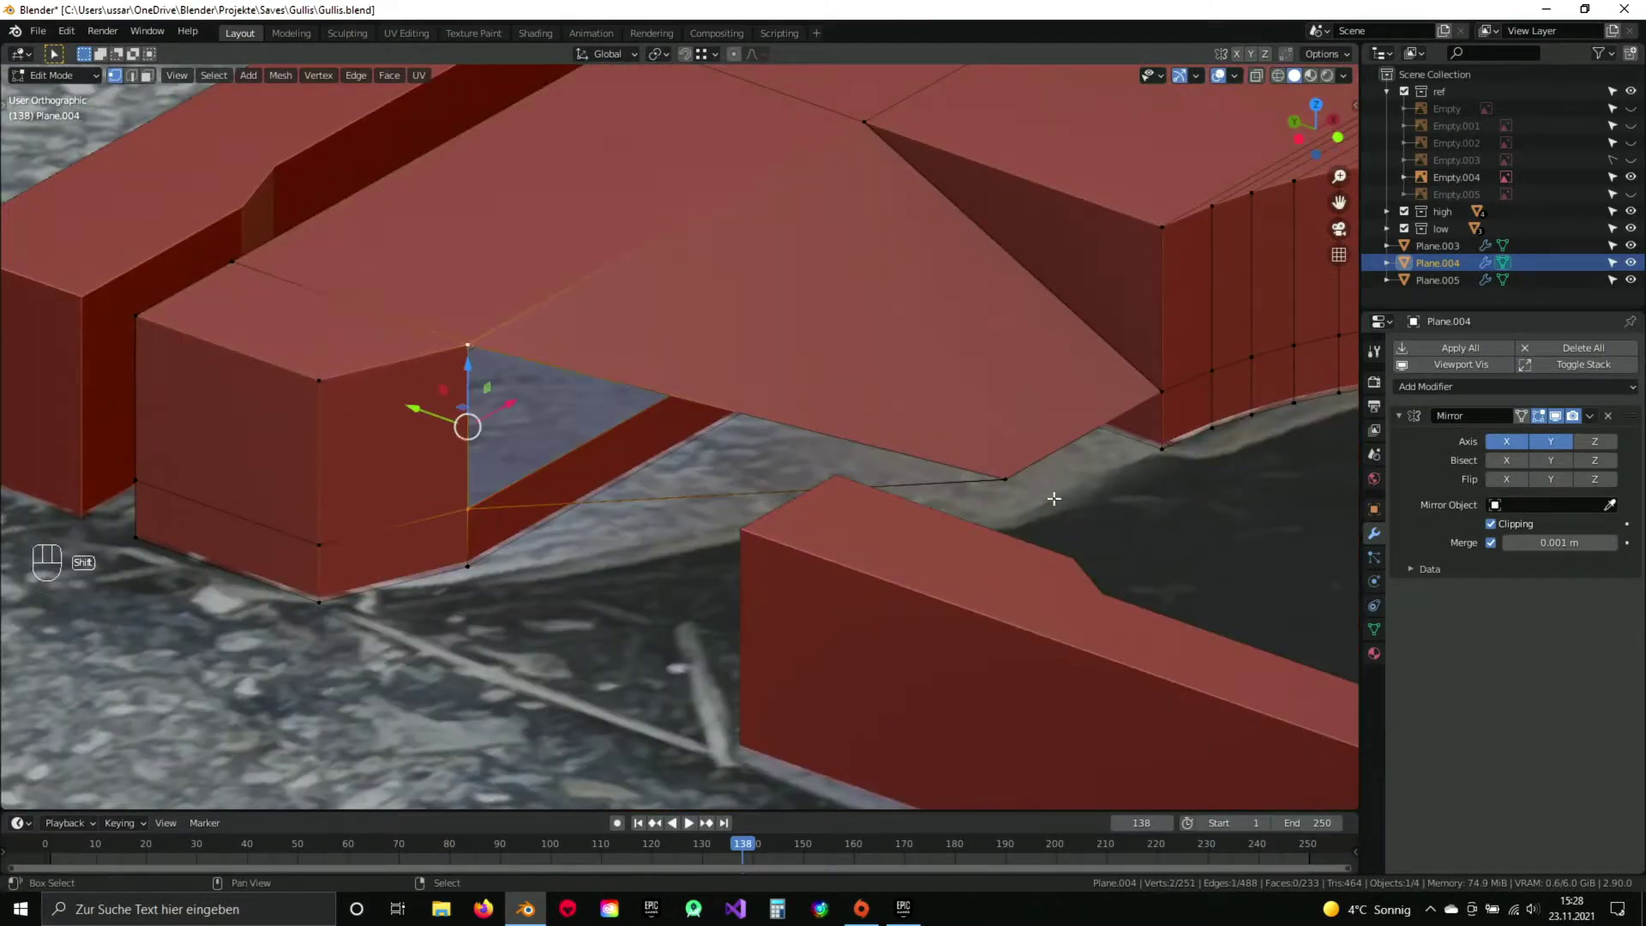
pyautogui.press('f')
pyautogui.press('a')
pyautogui.moveTo(947, 457); pyautogui.dragTo(817, 487)
pyautogui.press('Tab')
pyautogui.moveTo(795, 509); pyautogui.dragTo(923, 501)
pyautogui.moveTo(884, 505); pyautogui.dragTo(844, 489)
pyautogui.moveTo(739, 487); pyautogui.dragTo(800, 463)
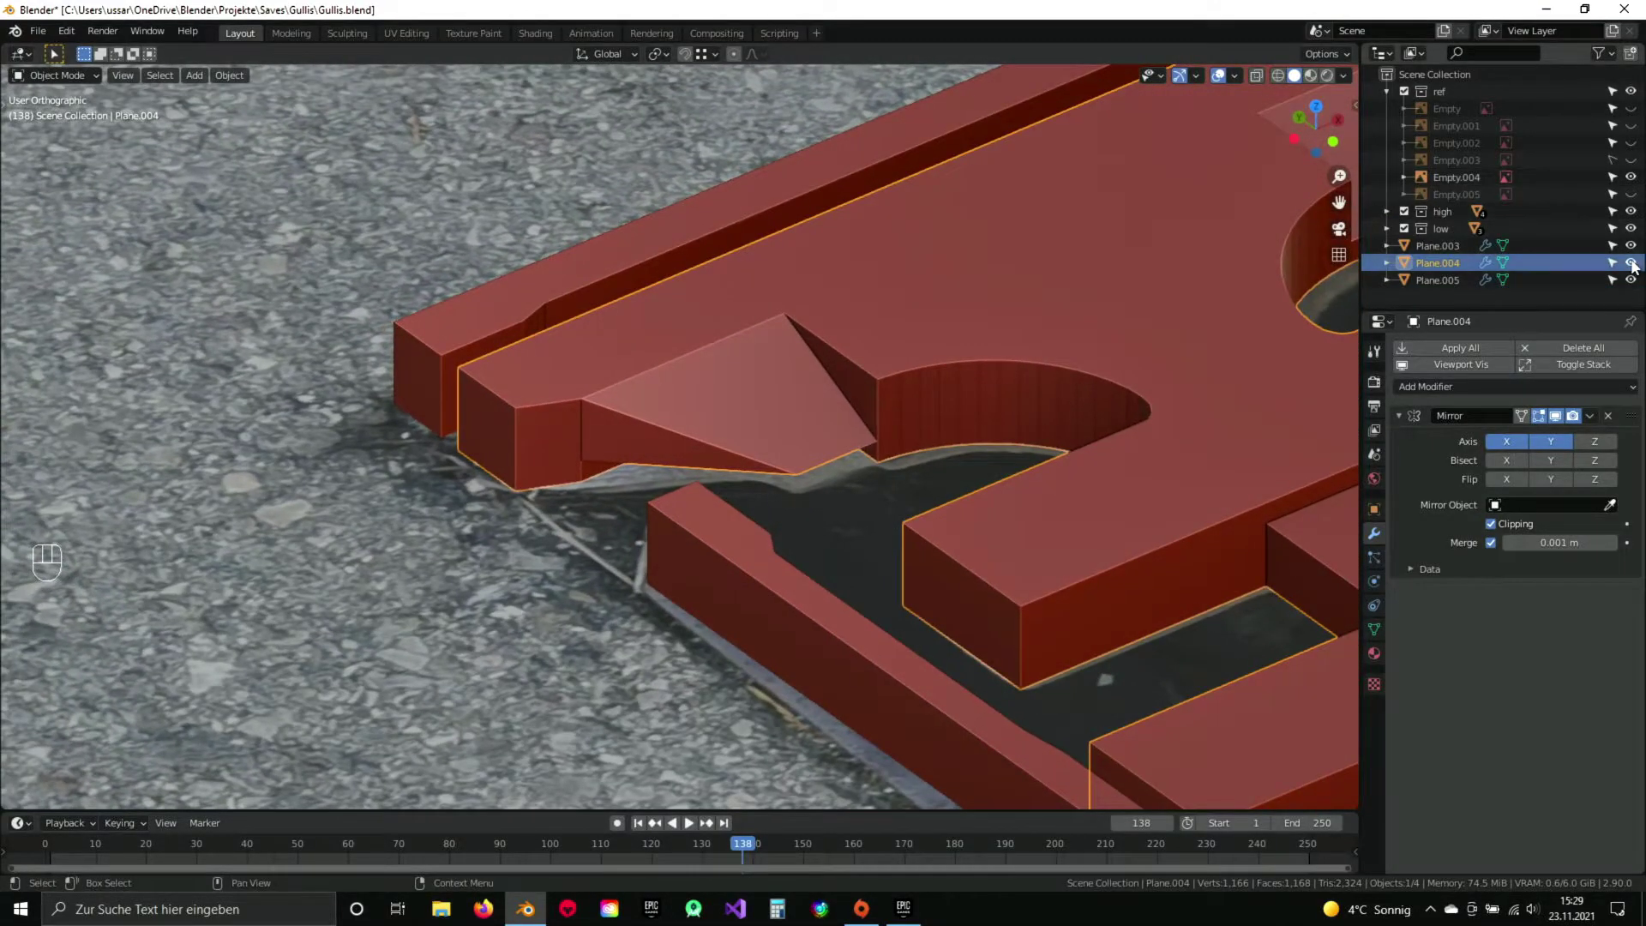
# Hide the reference photo and inspect the wedge from beneath before editing again.
pyautogui.click(1639, 178)
pyautogui.moveTo(846, 412); pyautogui.dragTo(832, 298)
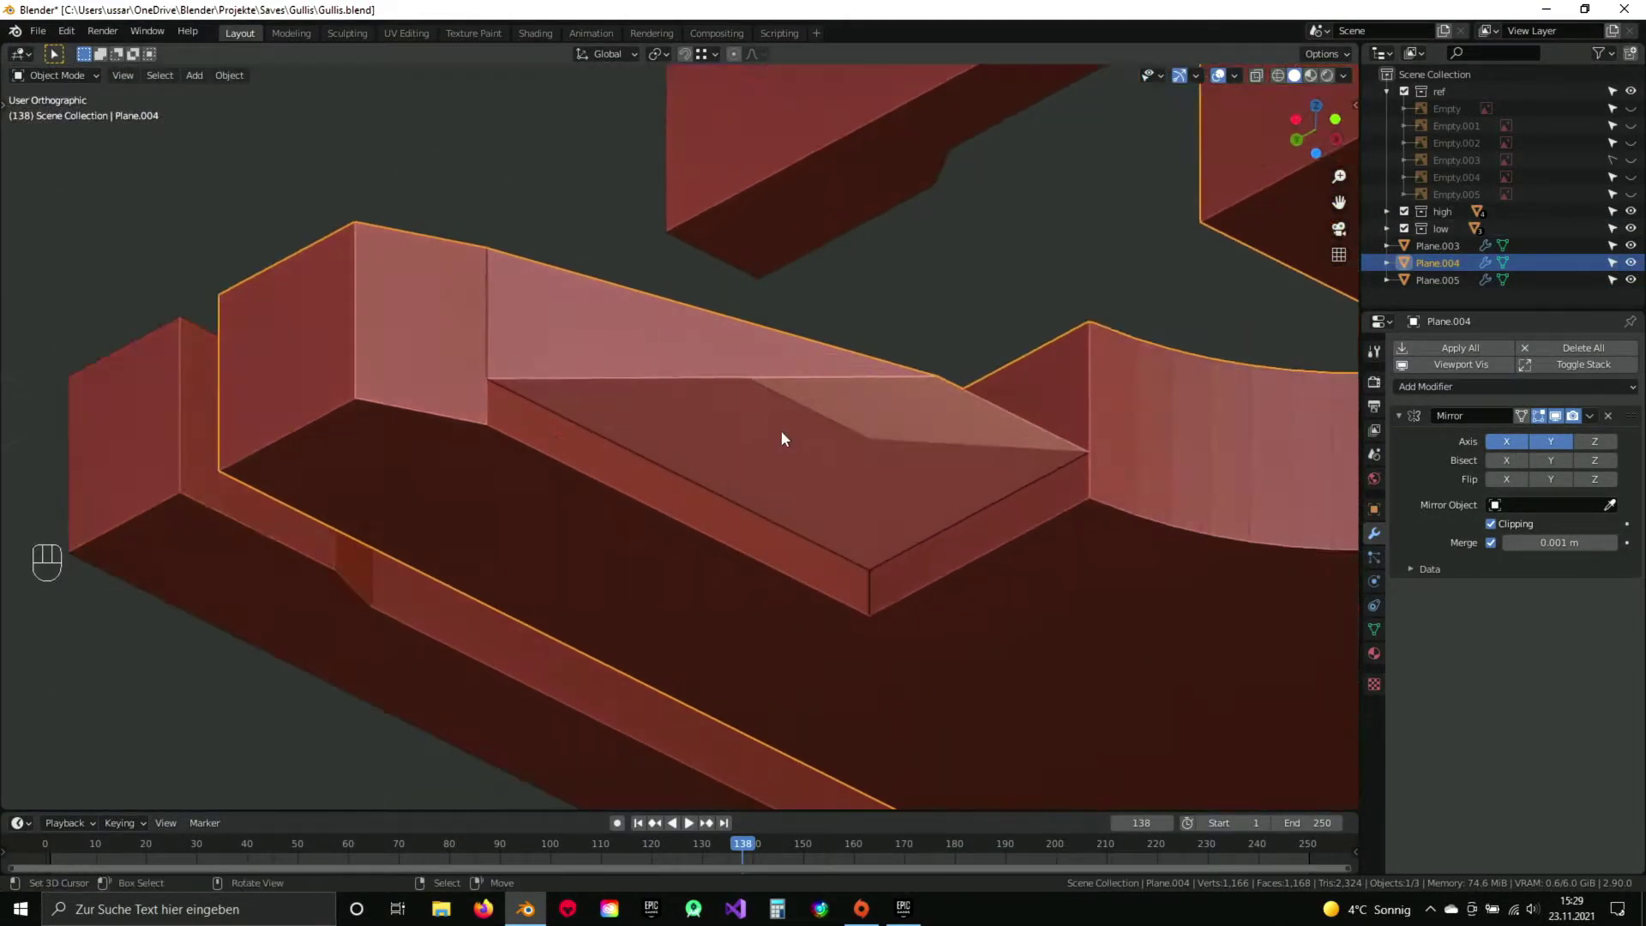
pyautogui.moveTo(1047, 507); pyautogui.dragTo(951, 494)
pyautogui.moveTo(1128, 583); pyautogui.dragTo(1069, 583)
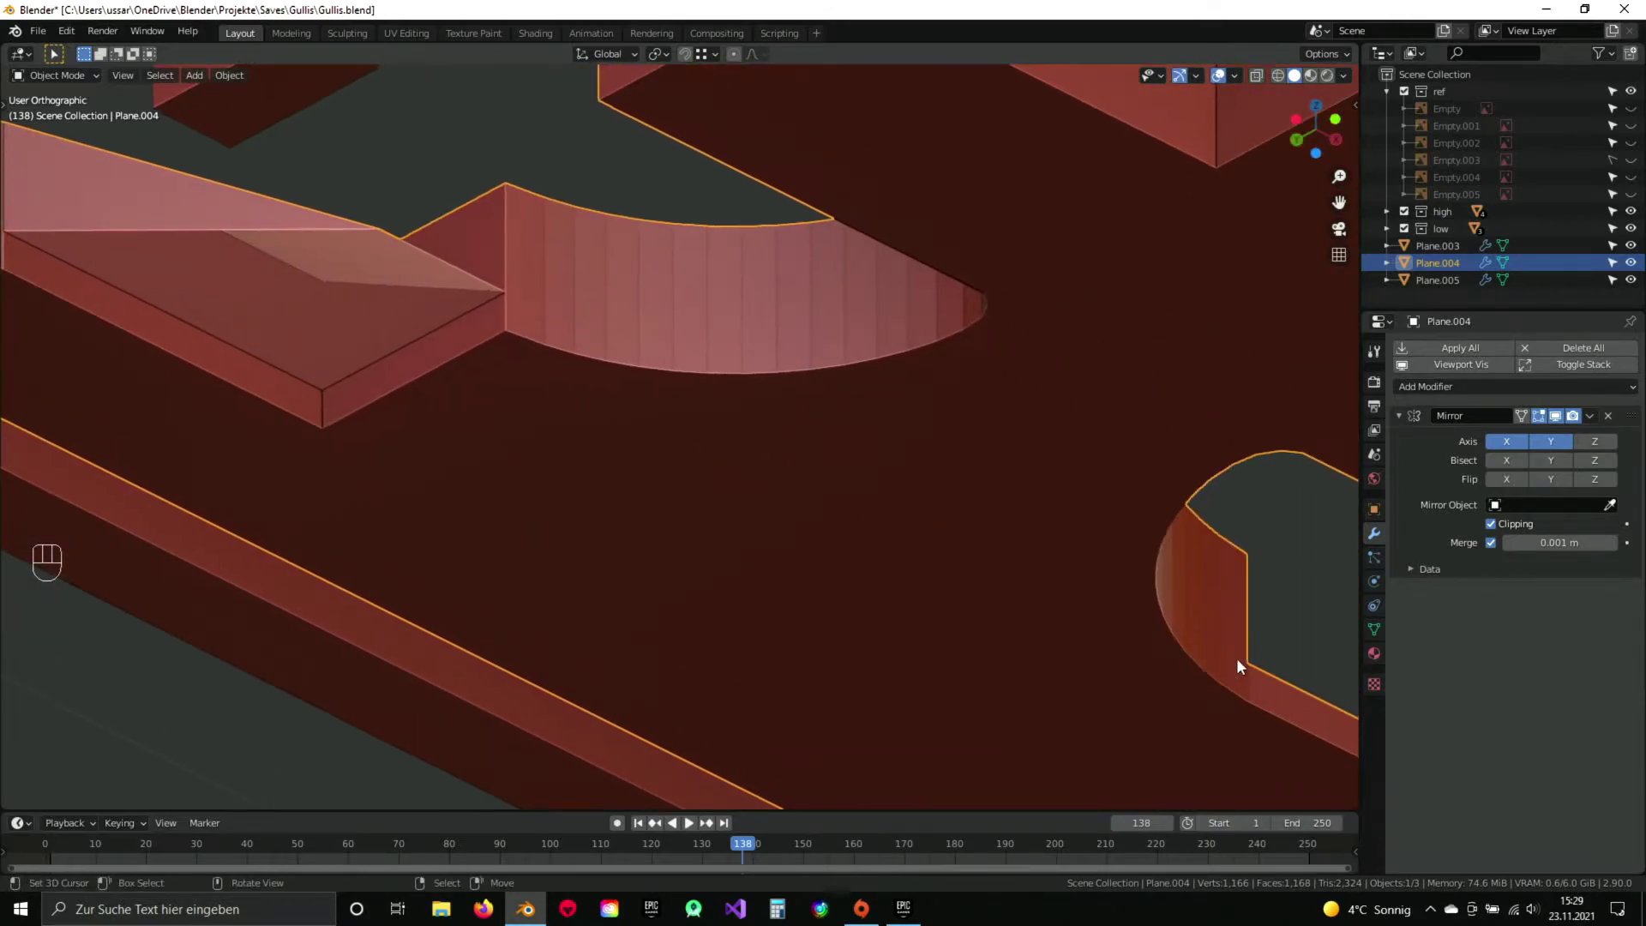
pyautogui.moveTo(1191, 653); pyautogui.dragTo(890, 560)
pyautogui.moveTo(455, 423); pyautogui.dragTo(706, 467)
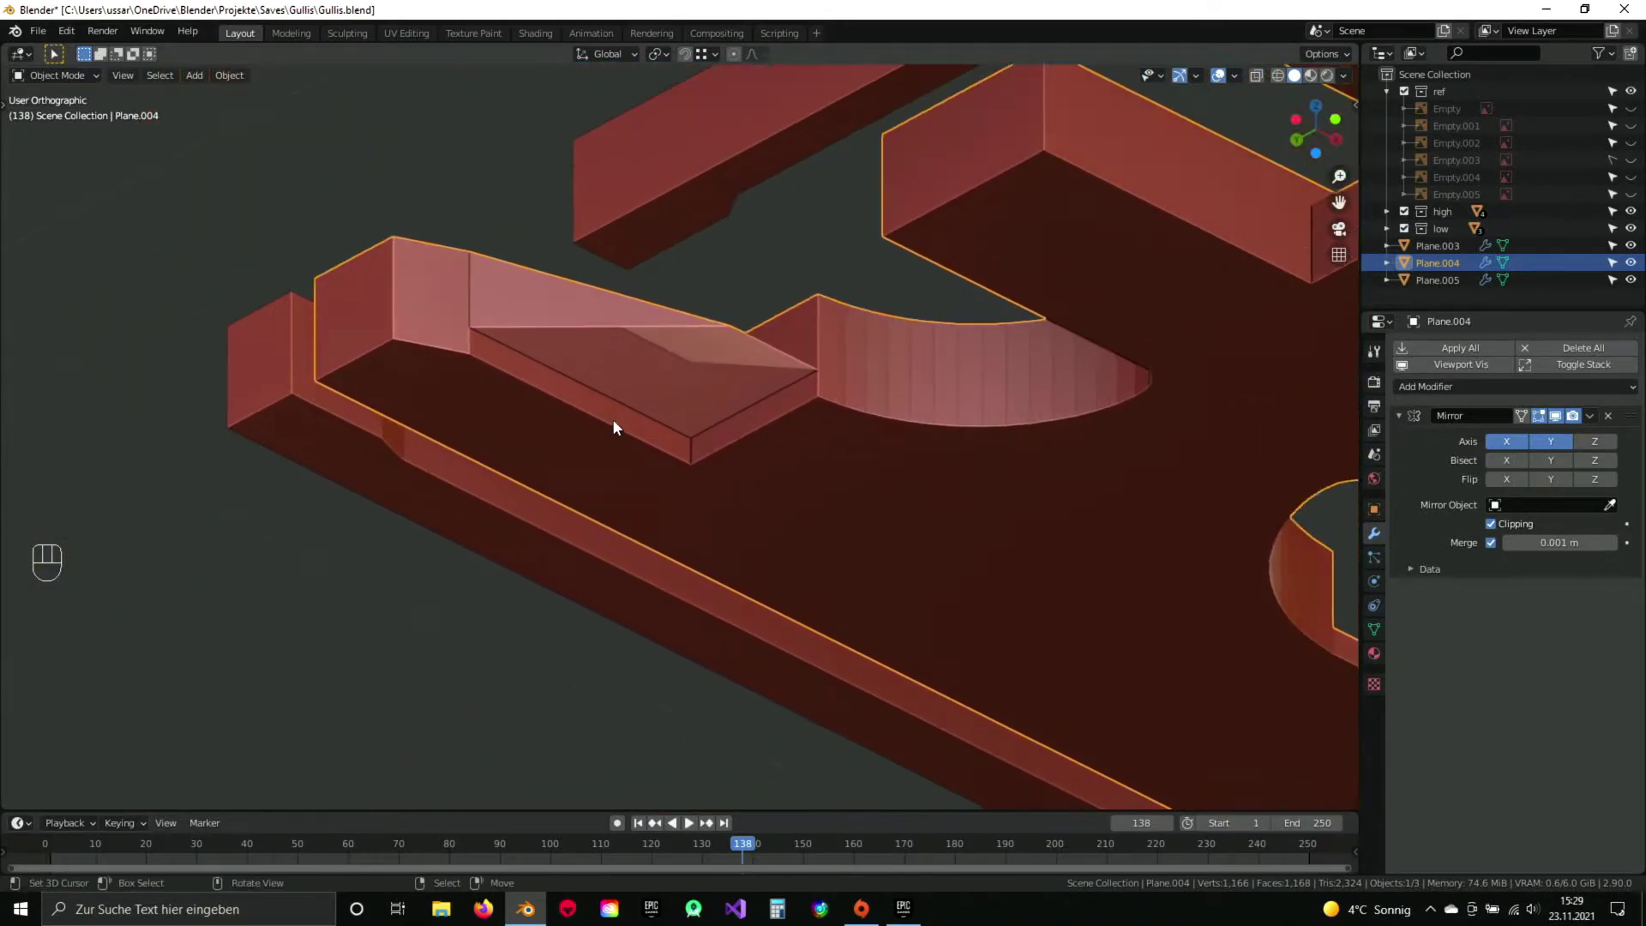
pyautogui.press('Tab')
# Extrude the wedge's side edge downward along Z to close it.
pyautogui.press('3')
pyautogui.press('x')
pyautogui.press('1')
pyautogui.press('e')
pyautogui.press('Escape')
pyautogui.press('g')
pyautogui.press('z')
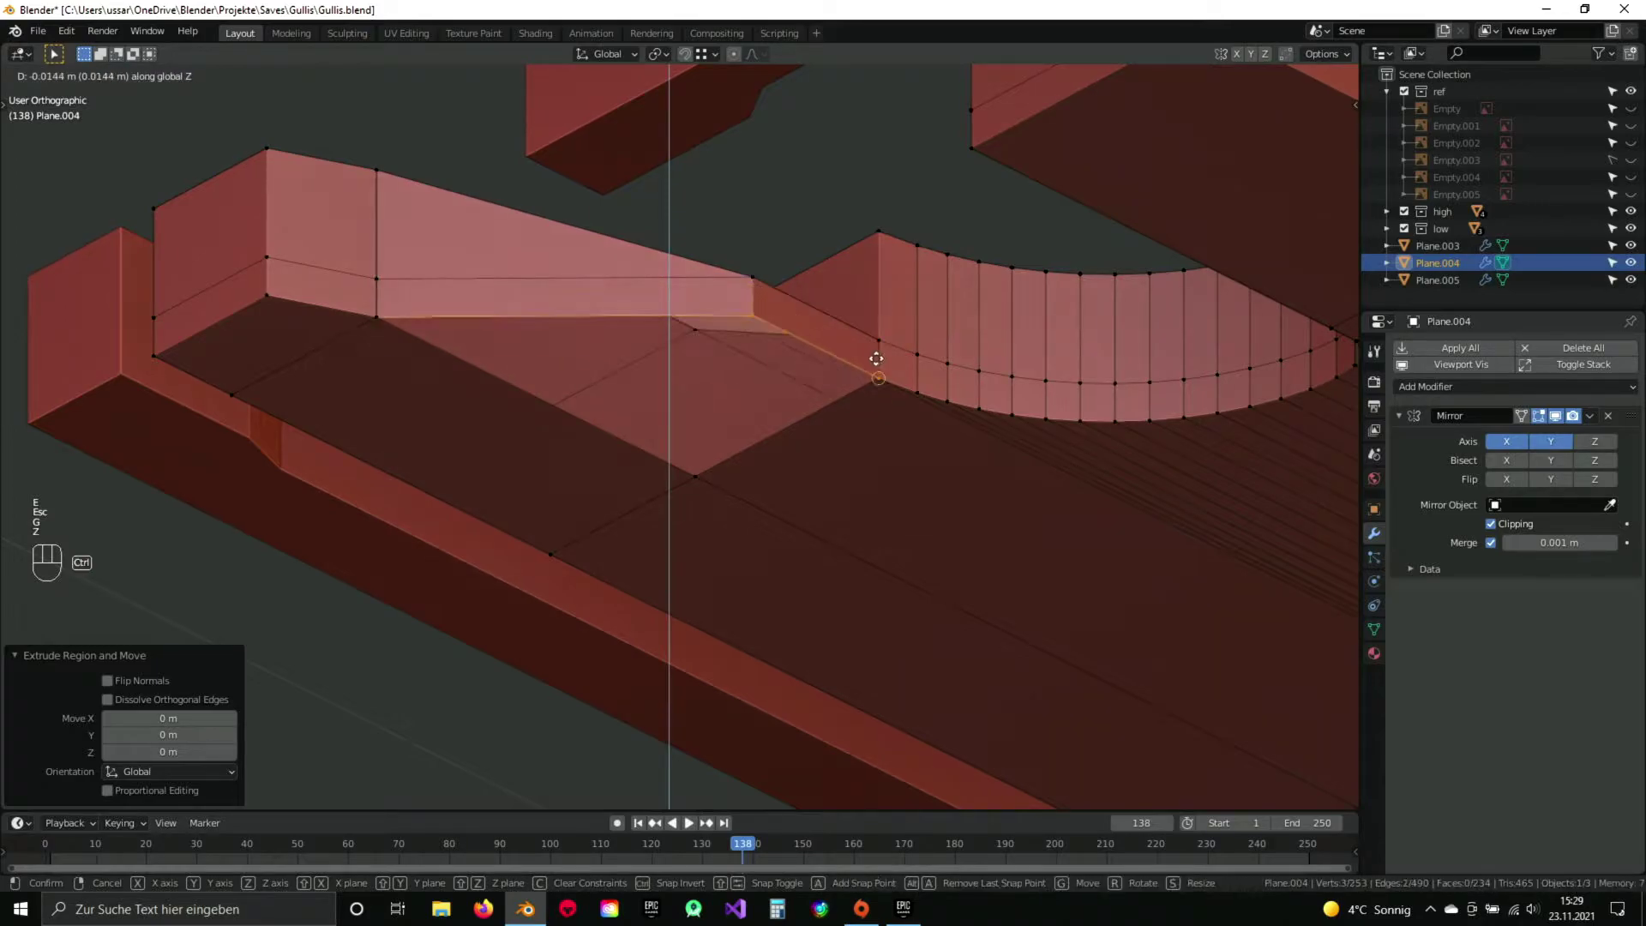
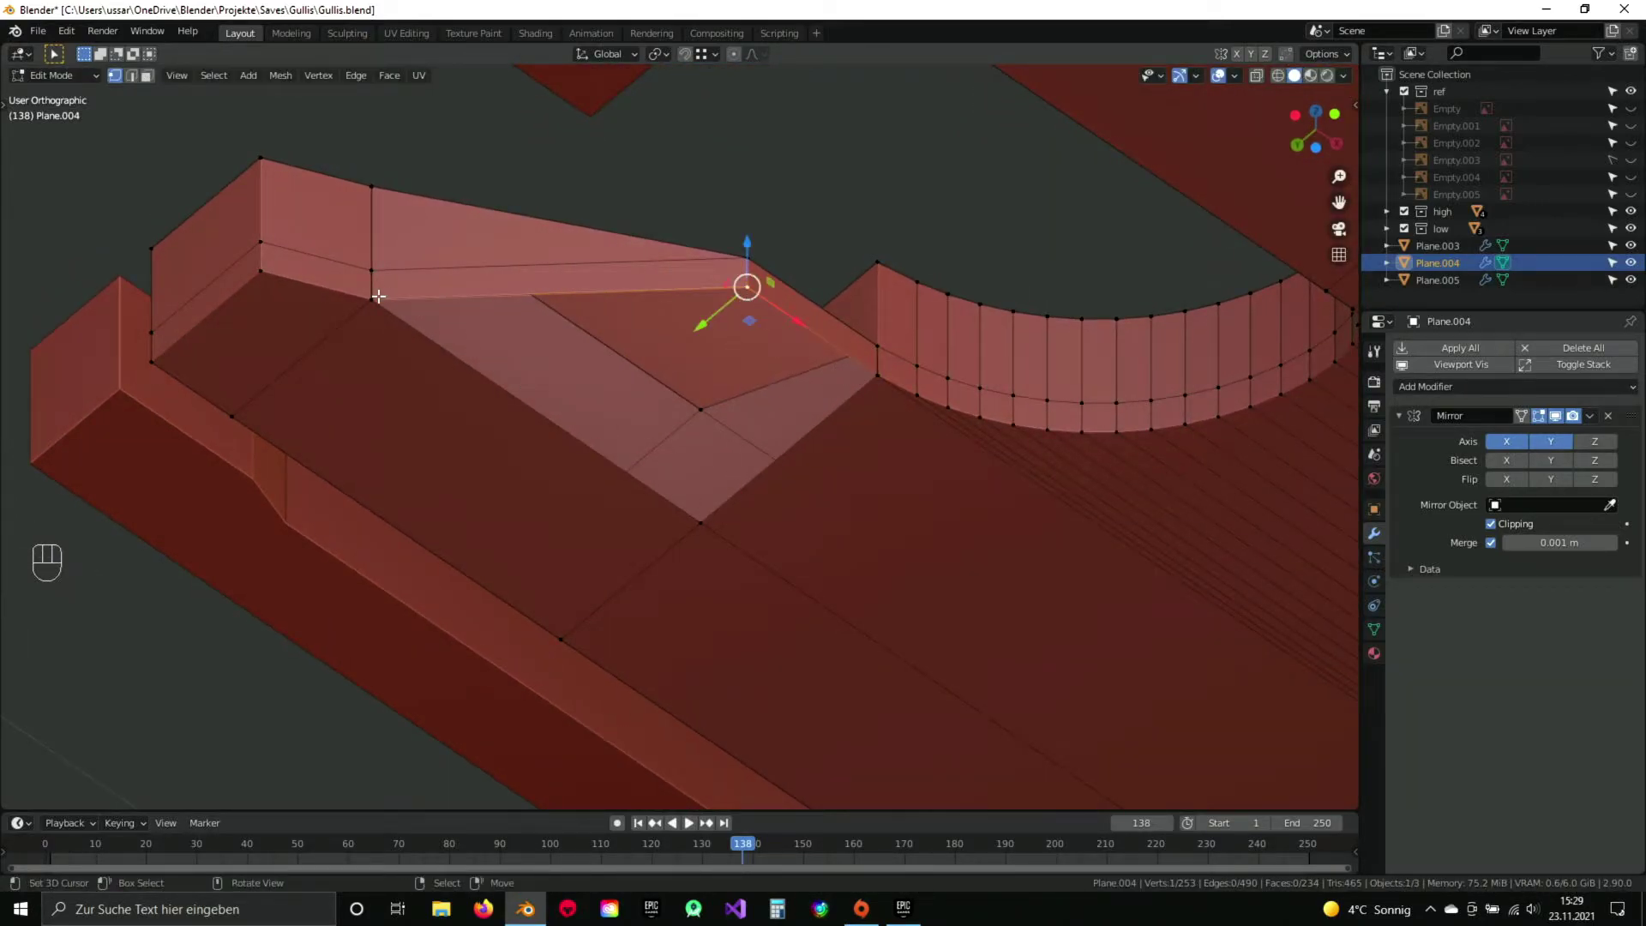
# Merge the stray wedge vertices together and fill the closed side.
pyautogui.press('a')
pyautogui.press('a')
pyautogui.press('q')
pyautogui.press('a')
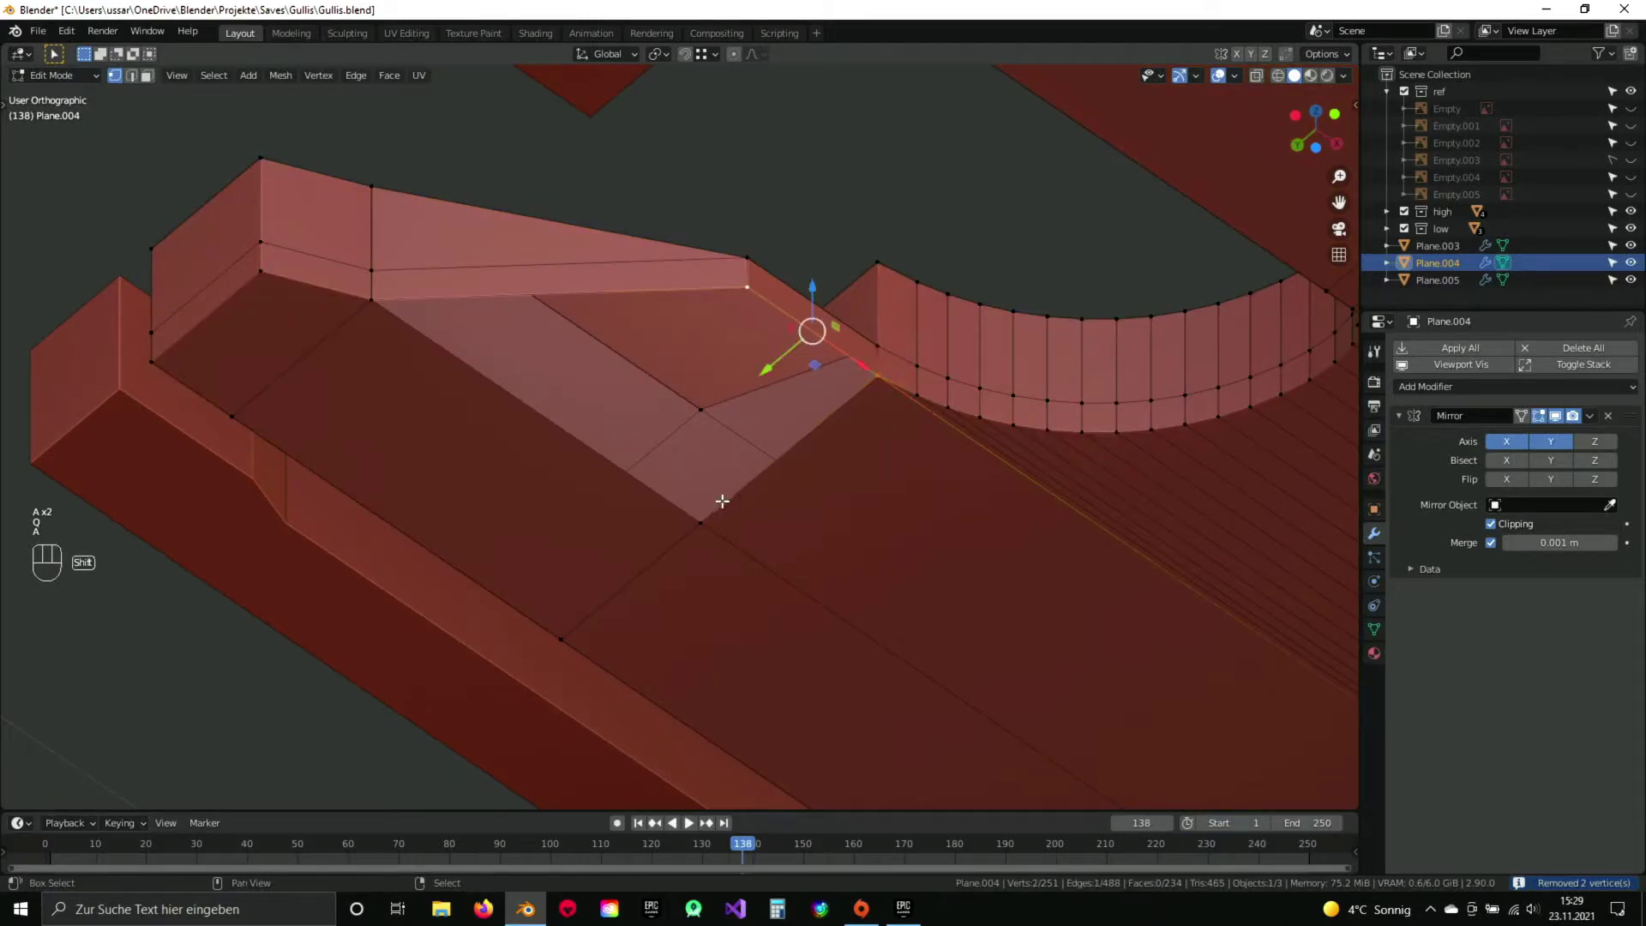
pyautogui.press('f')
pyautogui.press('a')
pyautogui.moveTo(701, 278); pyautogui.dragTo(729, 403)
pyautogui.press('Tab')
pyautogui.moveTo(811, 354); pyautogui.dragTo(678, 485)
# Check the grate from top view, save the file, and resume mesh editing at the wedge.
pyautogui.press('KP_7')
pyautogui.press('a')
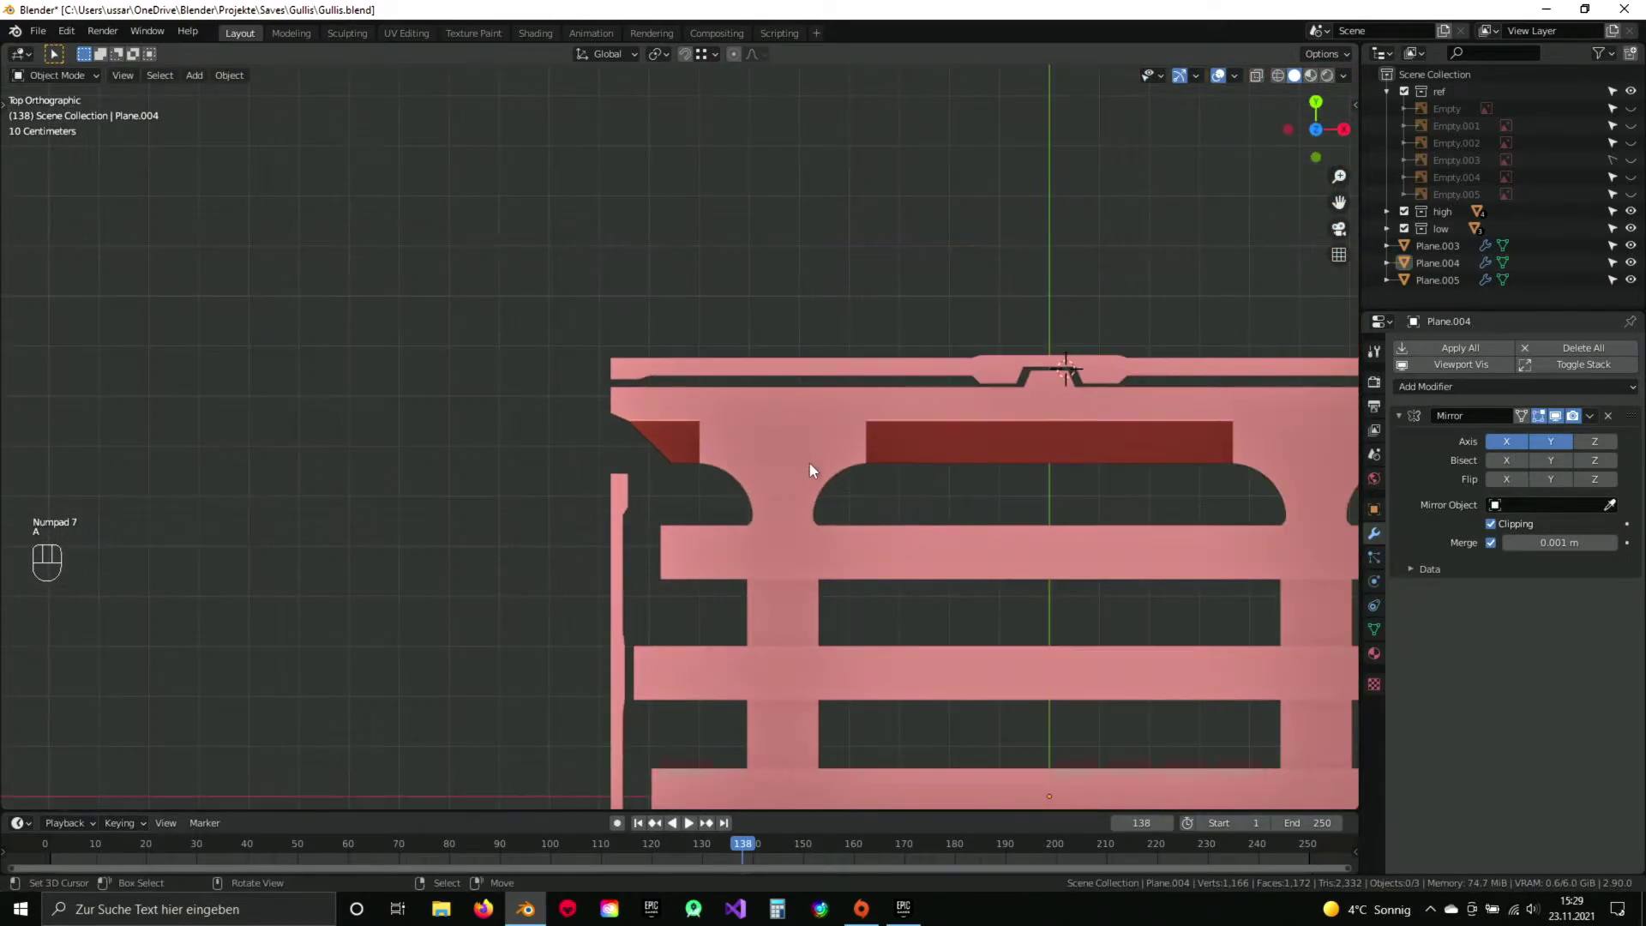
pyautogui.press('ctrl+s')
pyautogui.moveTo(964, 475); pyautogui.dragTo(649, 472)
pyautogui.moveTo(684, 562); pyautogui.dragTo(727, 383)
pyautogui.moveTo(512, 543); pyautogui.dragTo(805, 346)
pyautogui.moveTo(721, 189); pyautogui.dragTo(744, 504)
pyautogui.moveTo(722, 280); pyautogui.dragTo(716, 441)
pyautogui.click(799, 374)
pyautogui.press('Tab')
pyautogui.moveTo(596, 491); pyautogui.dragTo(659, 411)
pyautogui.press('ctrl+r')
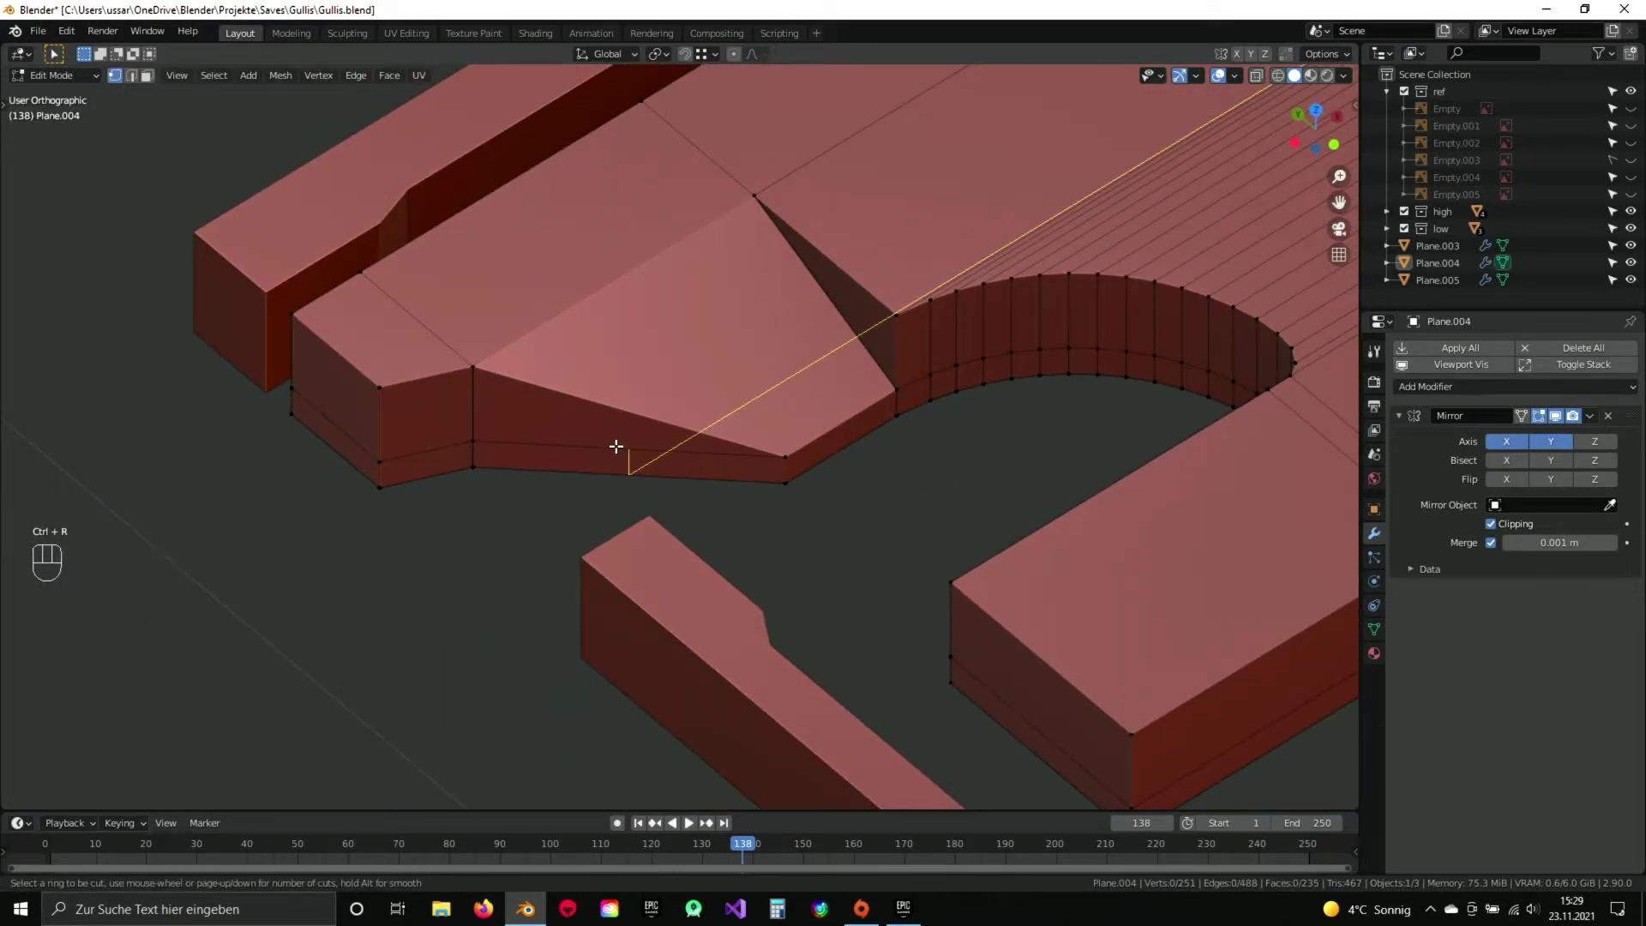
# Loop-cut the sloped wedge into strips with 5 parallel cuts.
pyautogui.moveTo(704, 383); pyautogui.dragTo(711, 376)
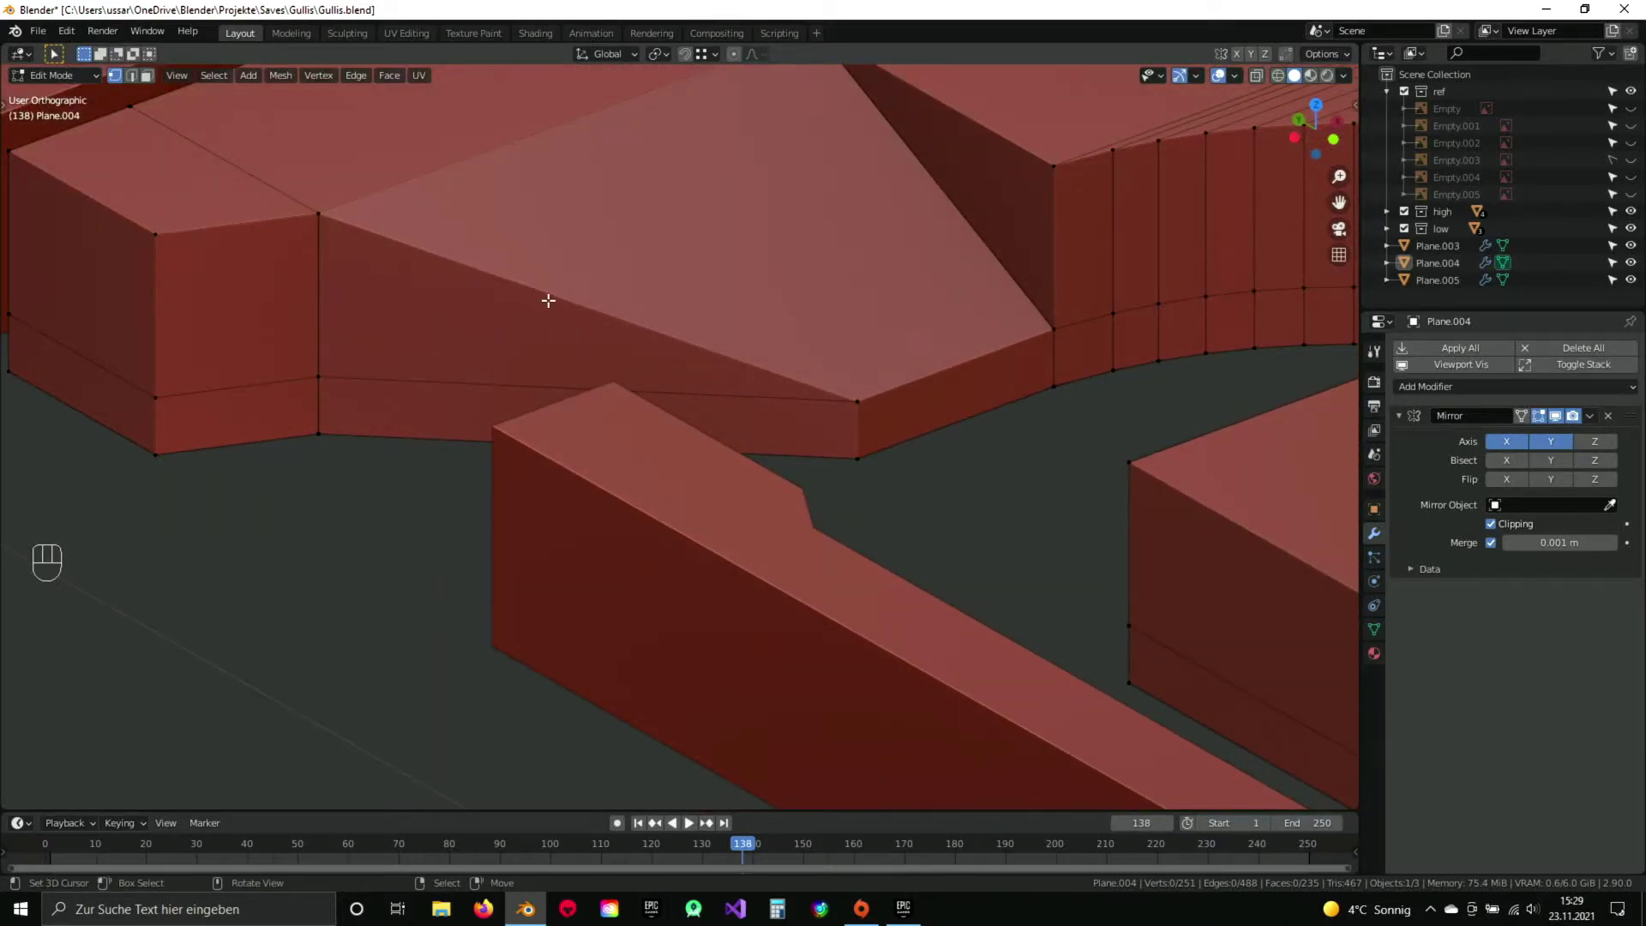
pyautogui.press('ctrl+r')
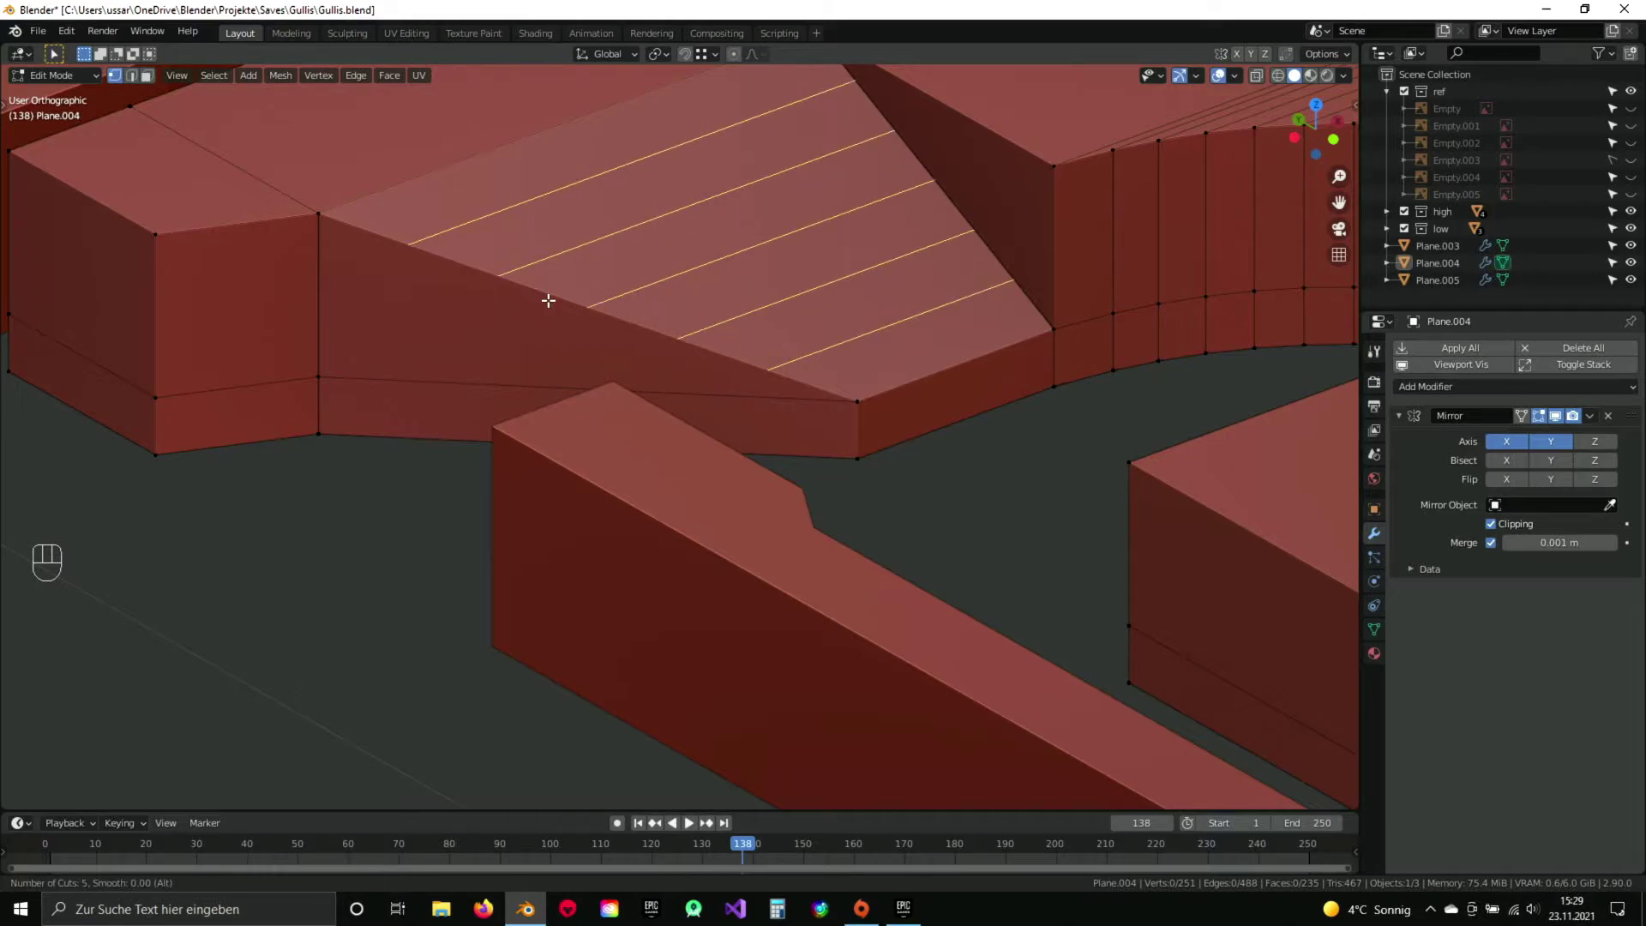
pyautogui.click(552, 296)
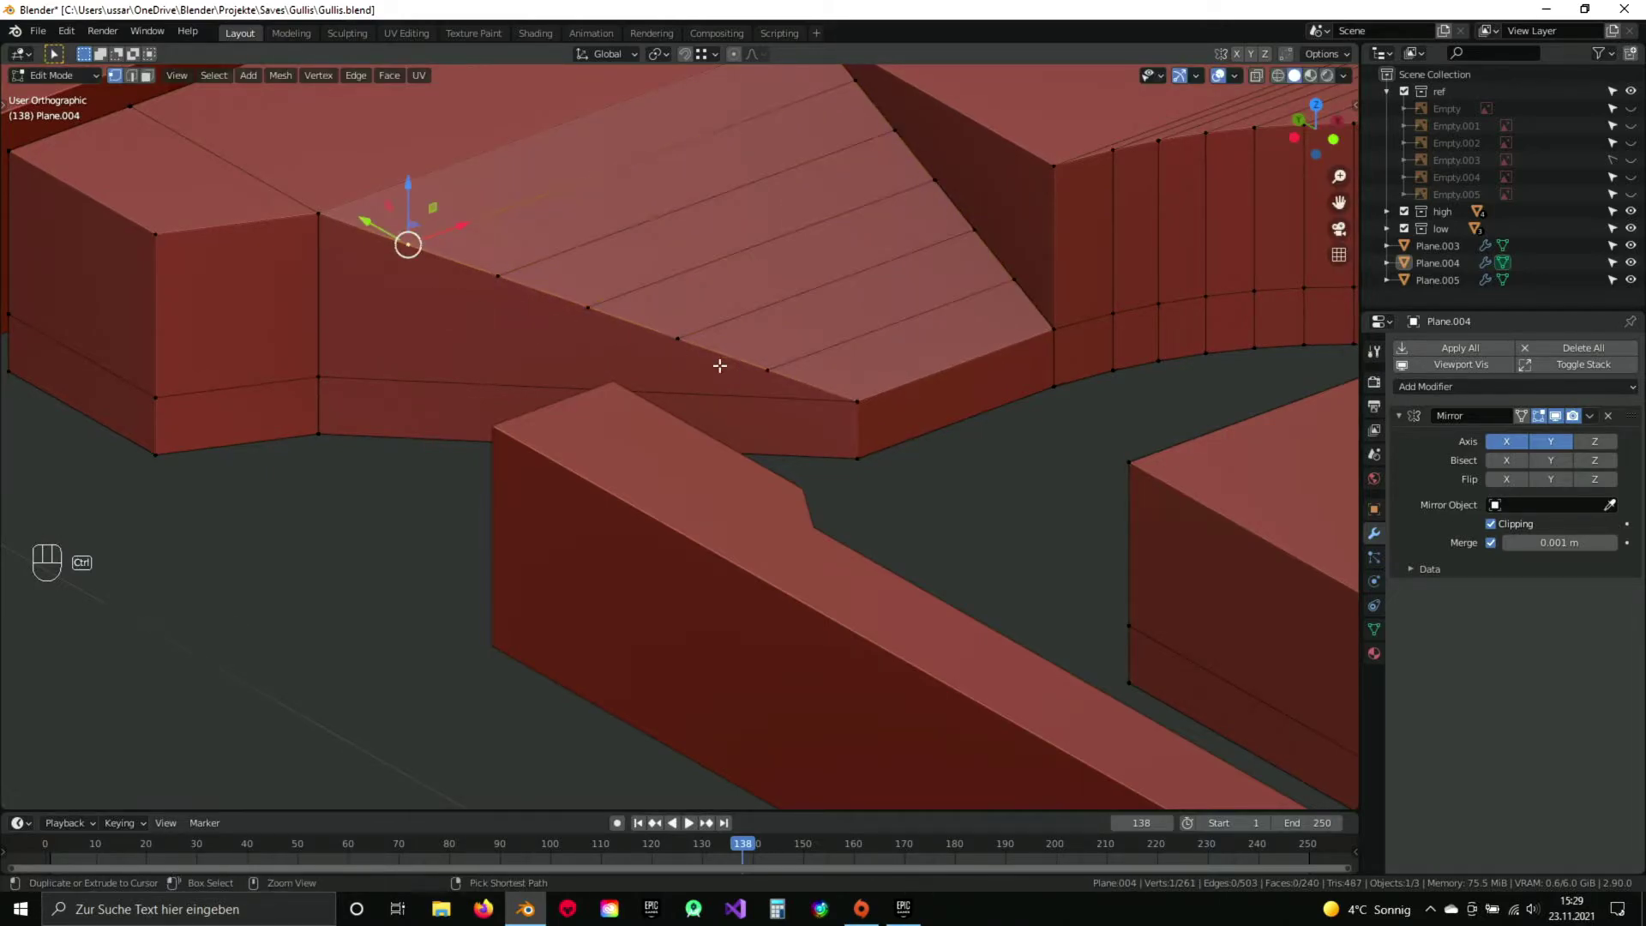
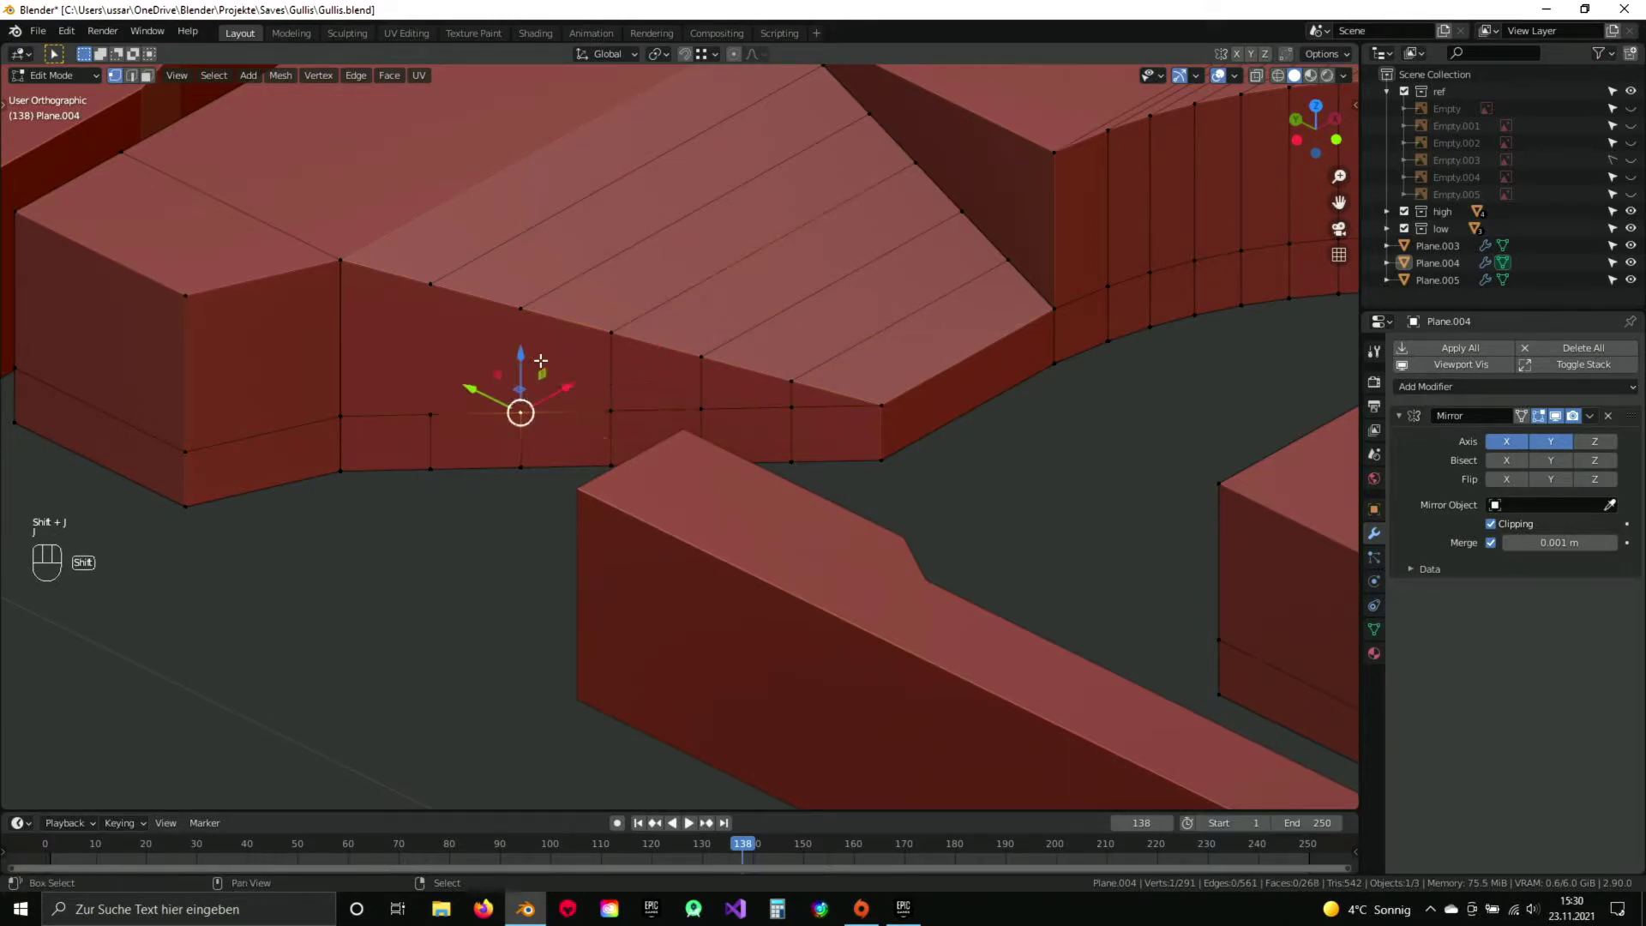
# Add matching vertical cuts down the wedge's side wall.
pyautogui.press('j')
pyautogui.press('j')
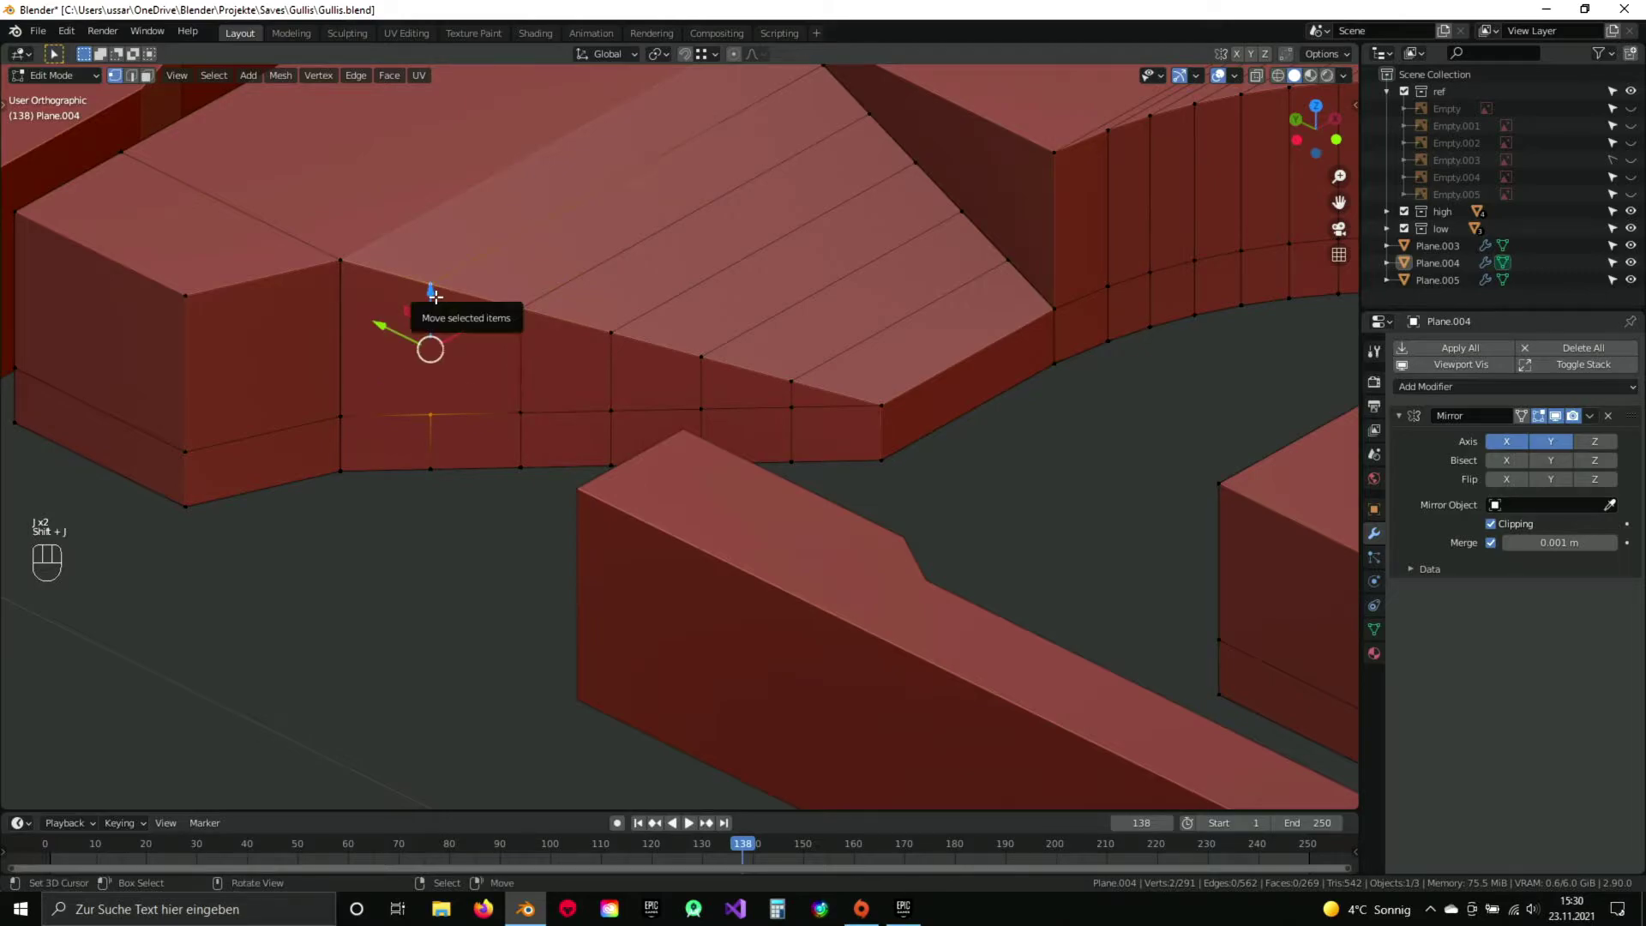
pyautogui.press('j')
pyautogui.press('a')
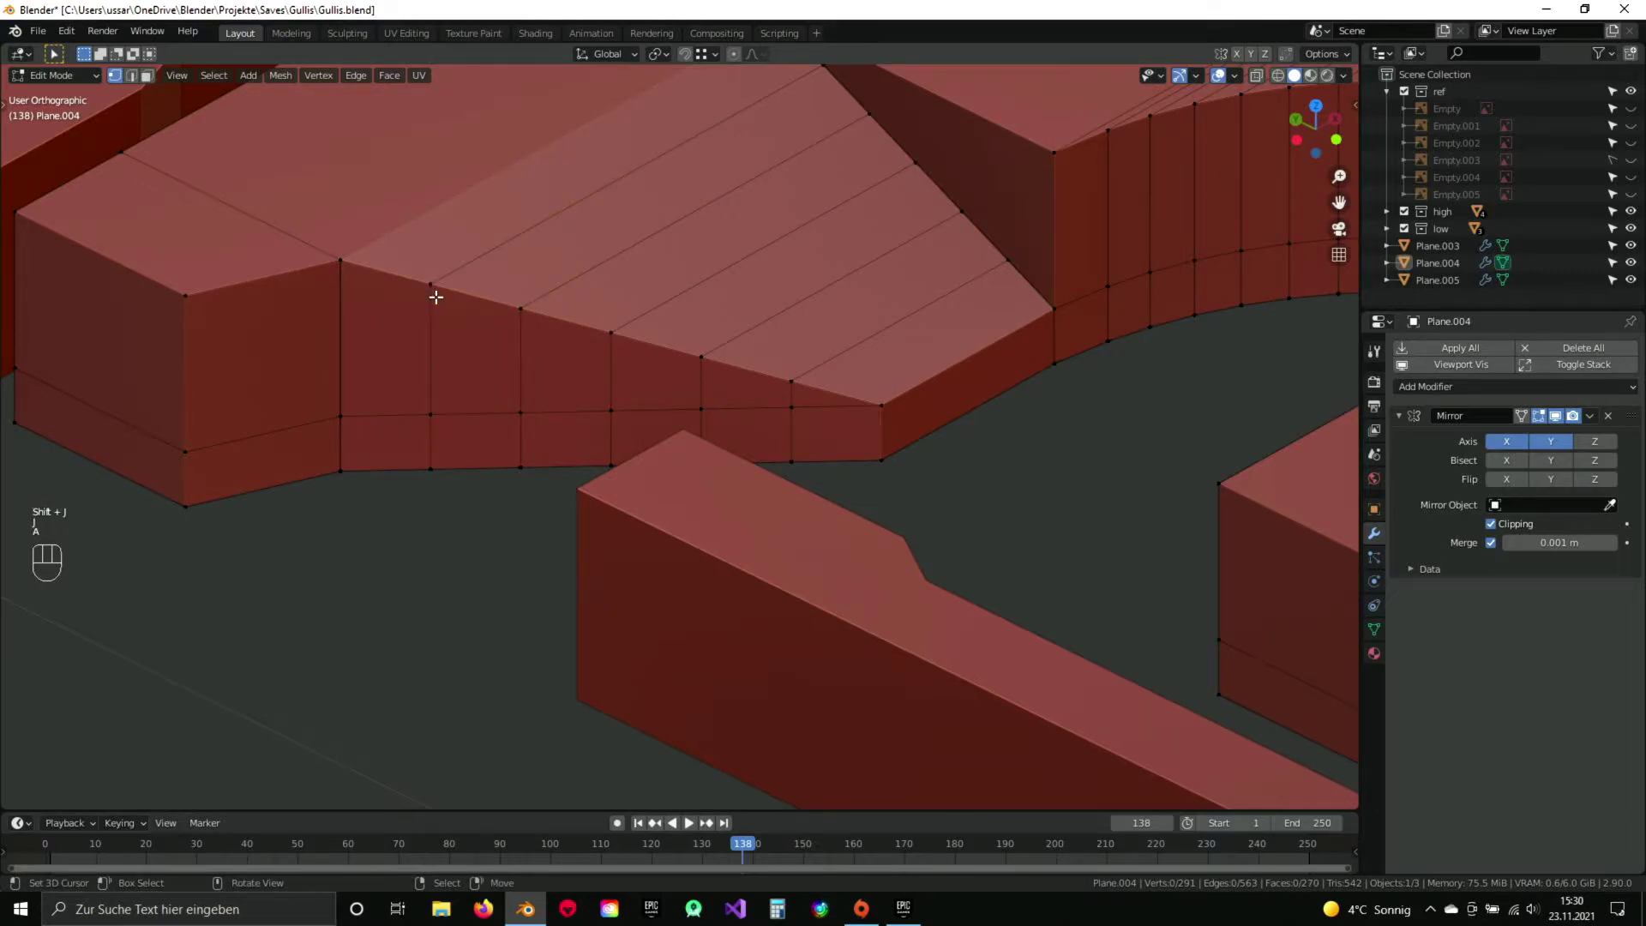
pyautogui.press('2')
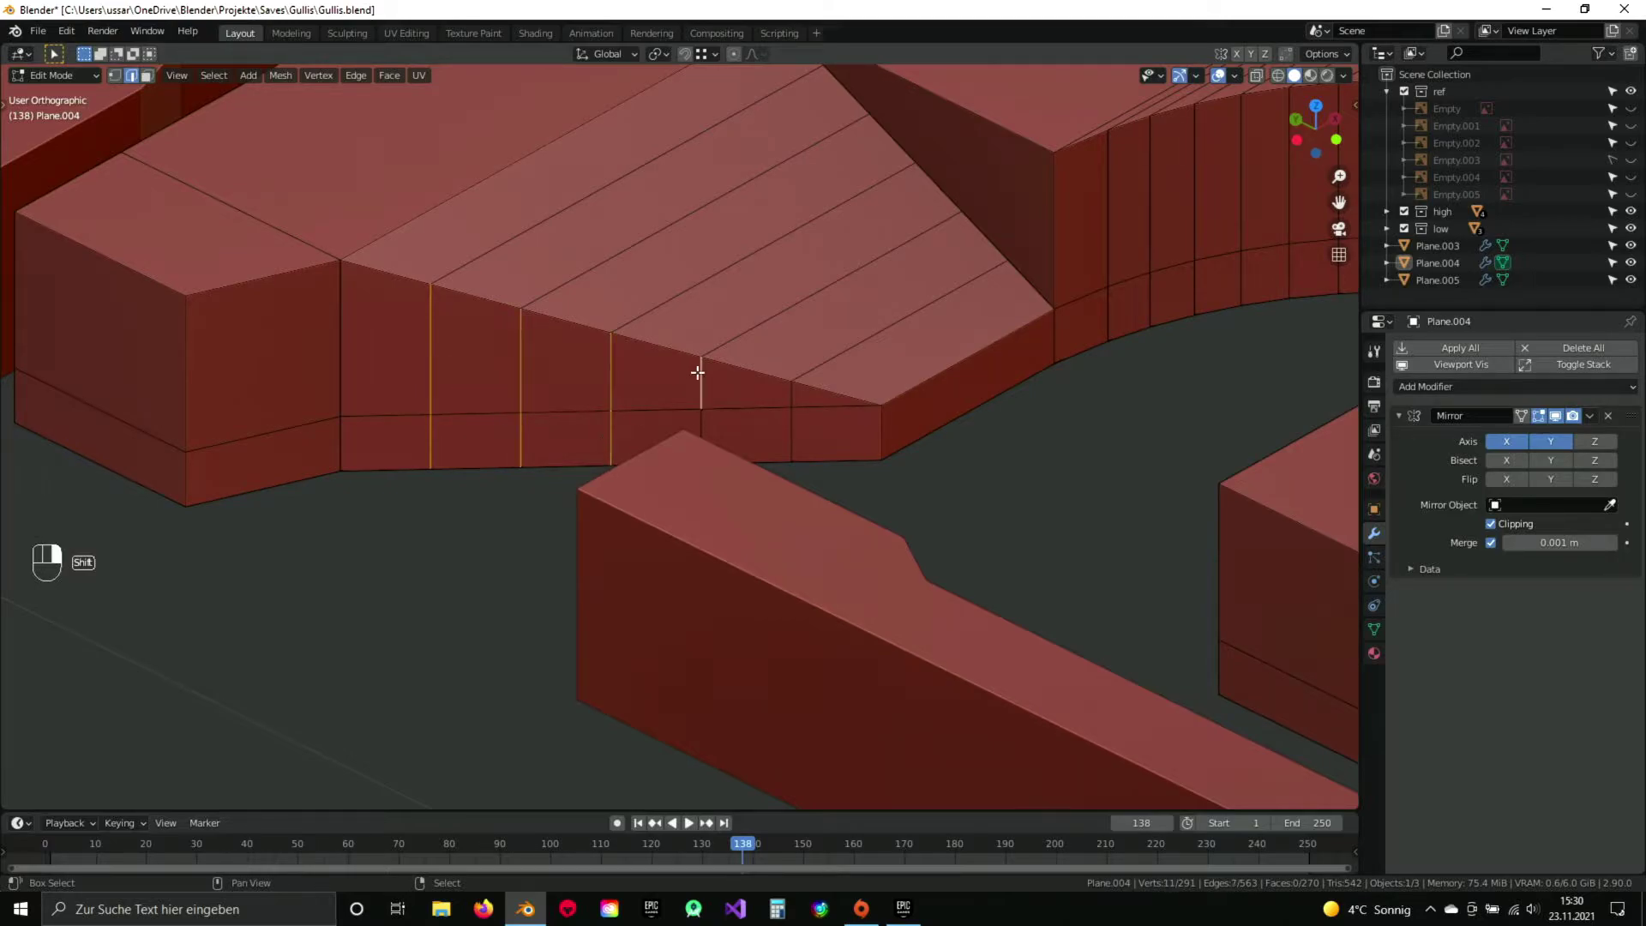
pyautogui.moveTo(683, 363); pyautogui.dragTo(658, 403)
# From top view, slide the cut ends onto the slanted outline.
pyautogui.press('KP_7')
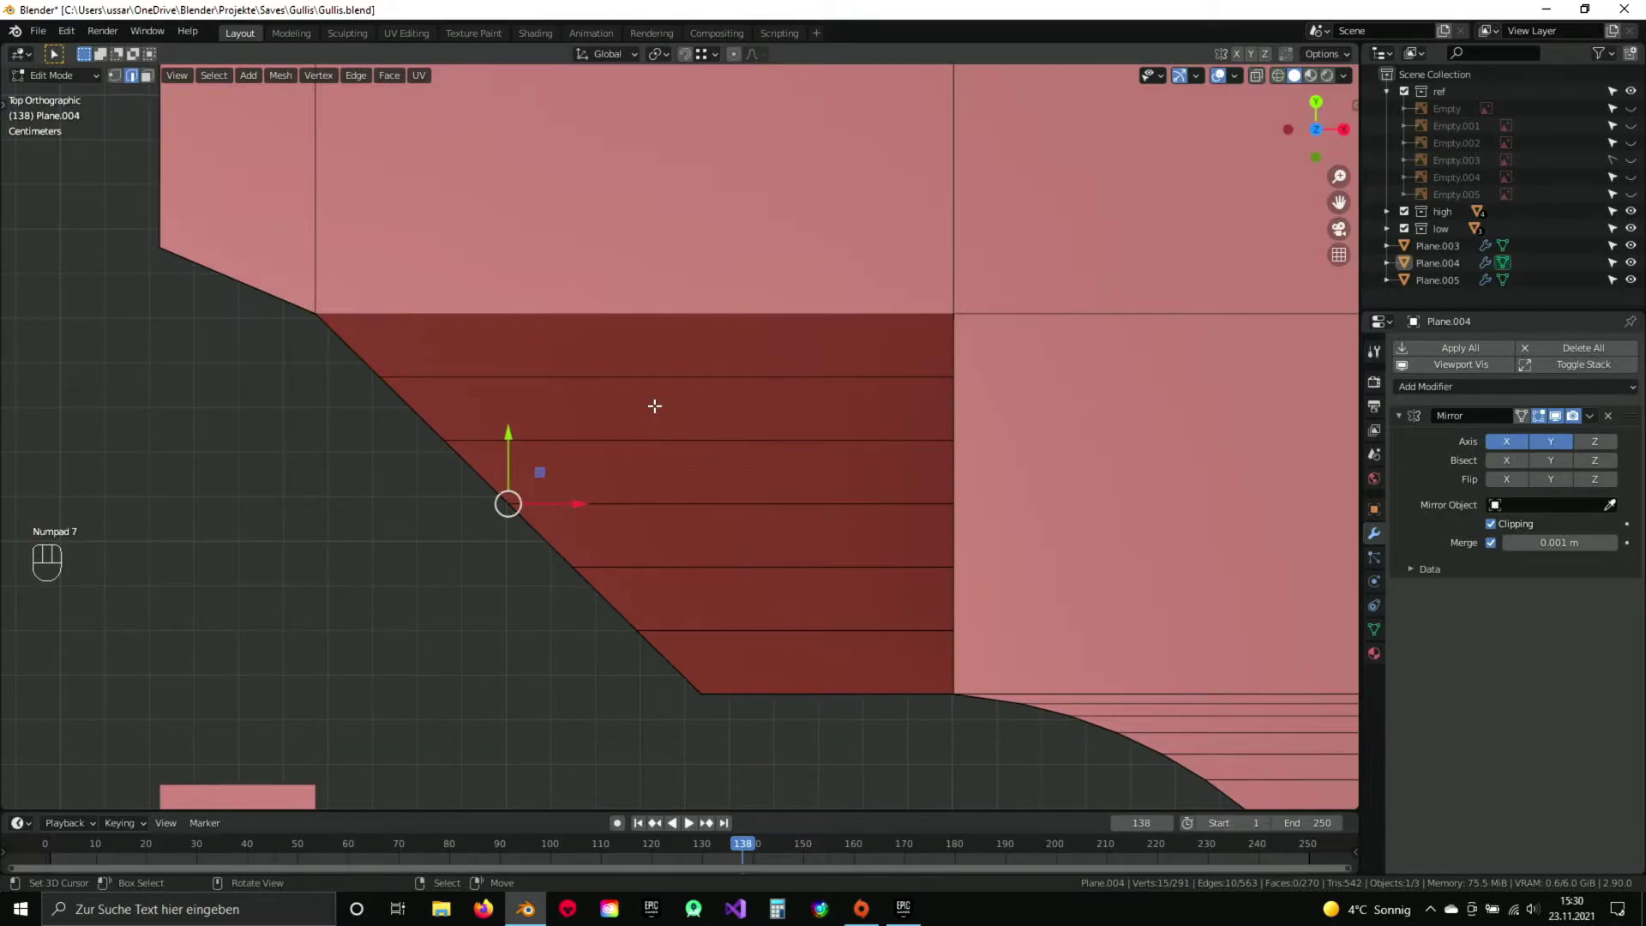
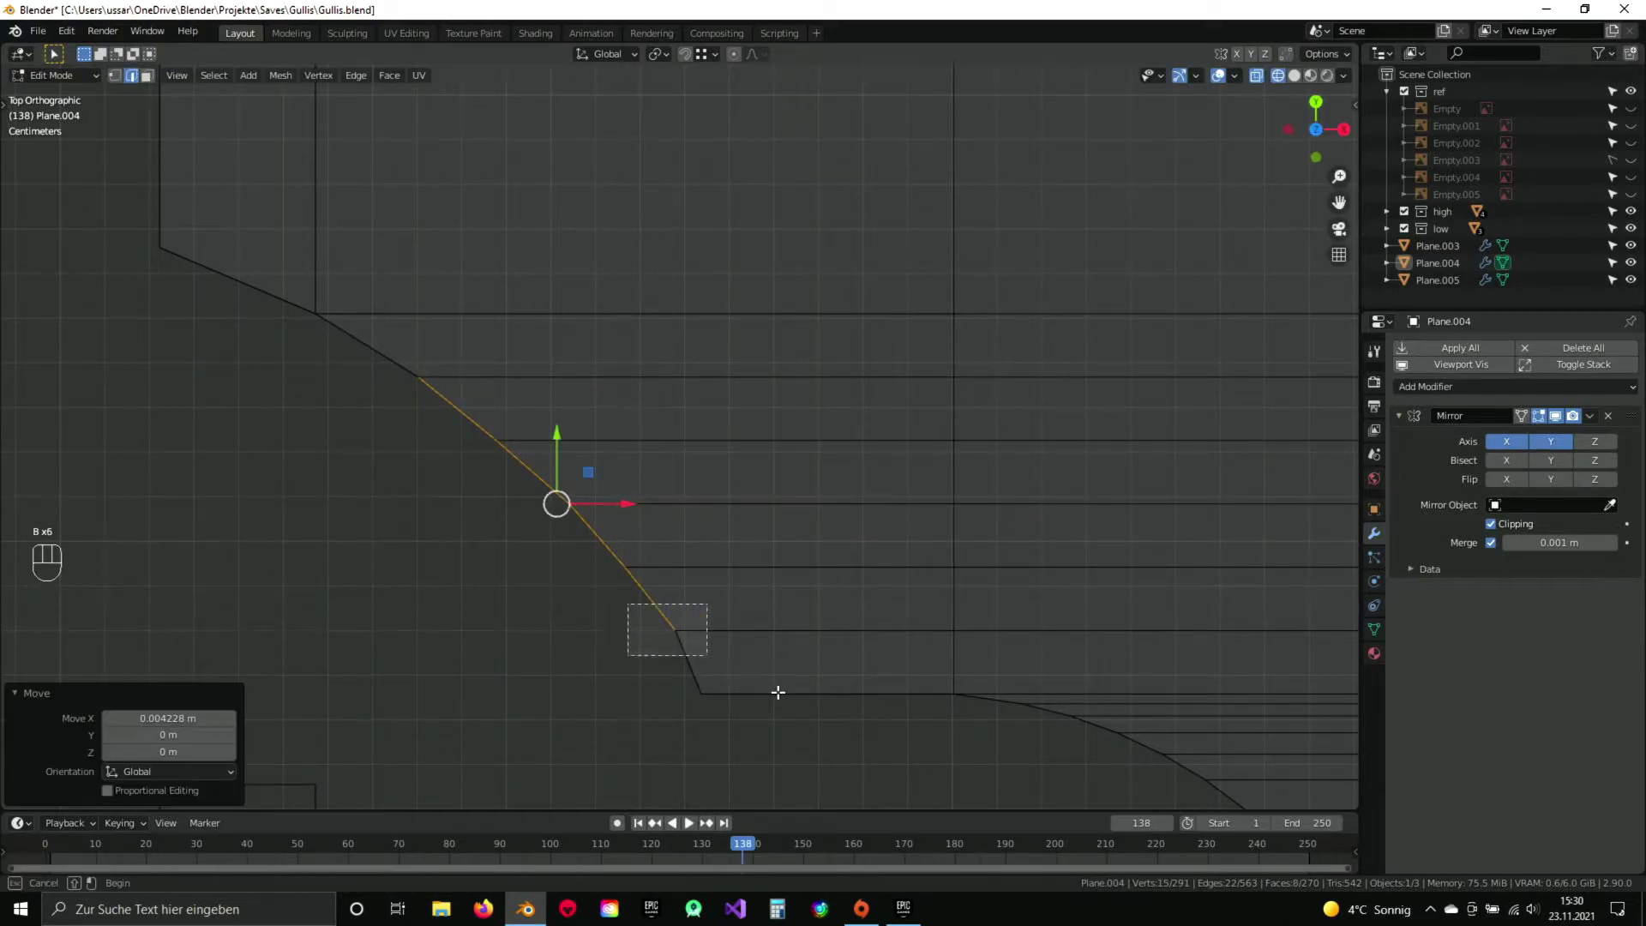
pyautogui.press('z')
pyautogui.moveTo(590, 560); pyautogui.dragTo(633, 491)
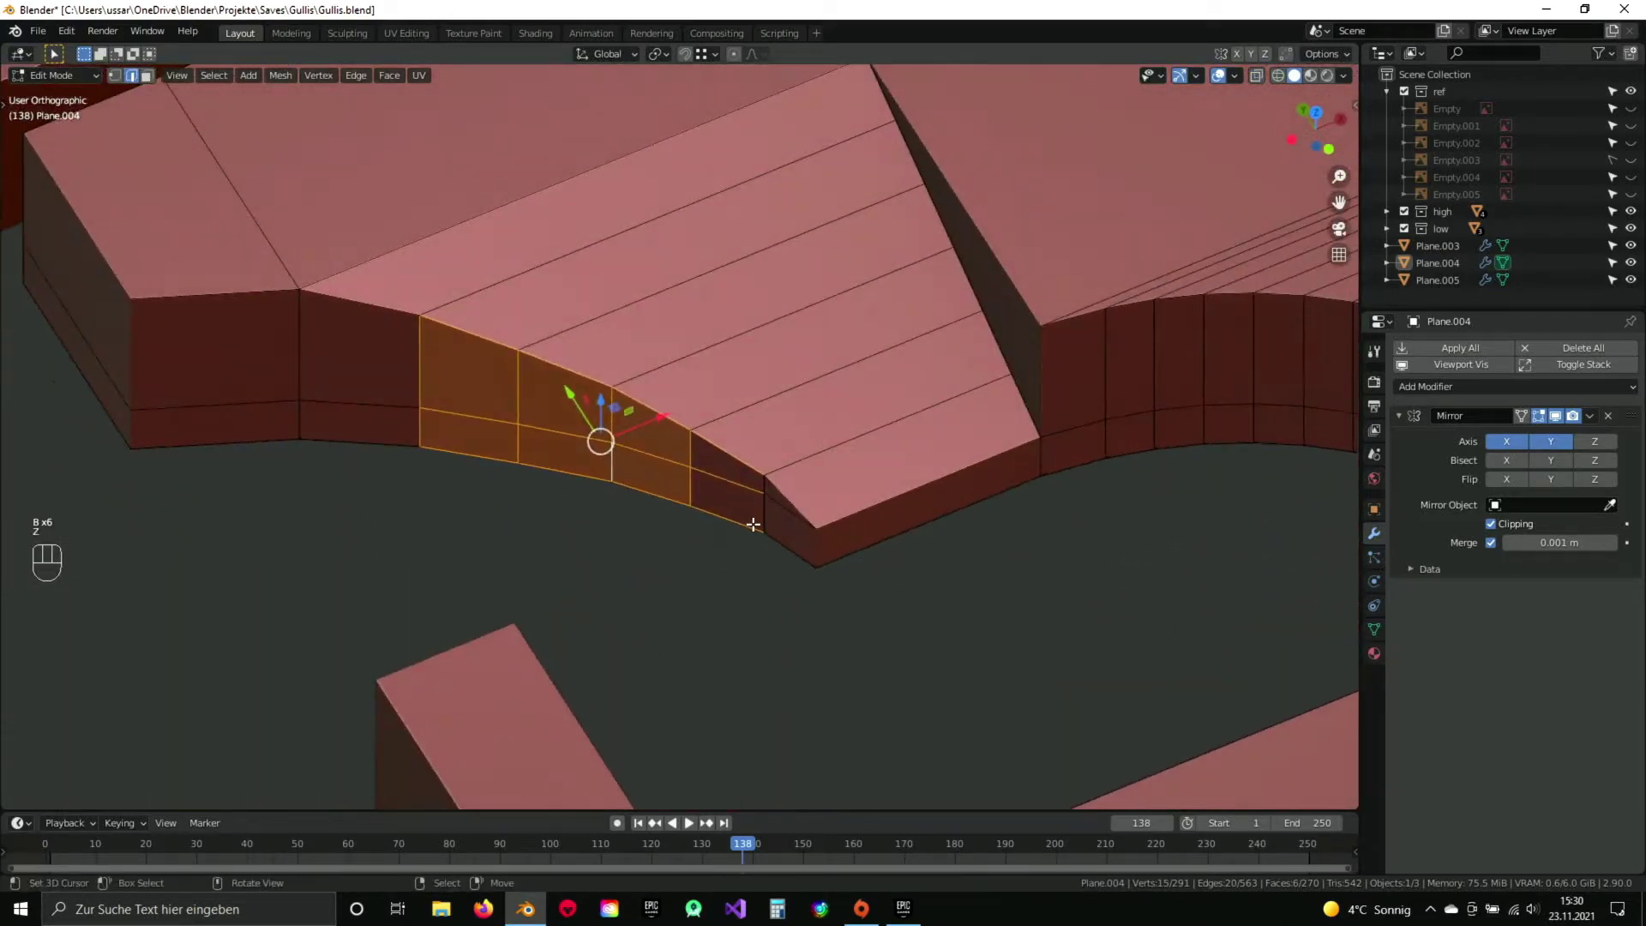
pyautogui.middleClick(744, 508)
pyautogui.press('a')
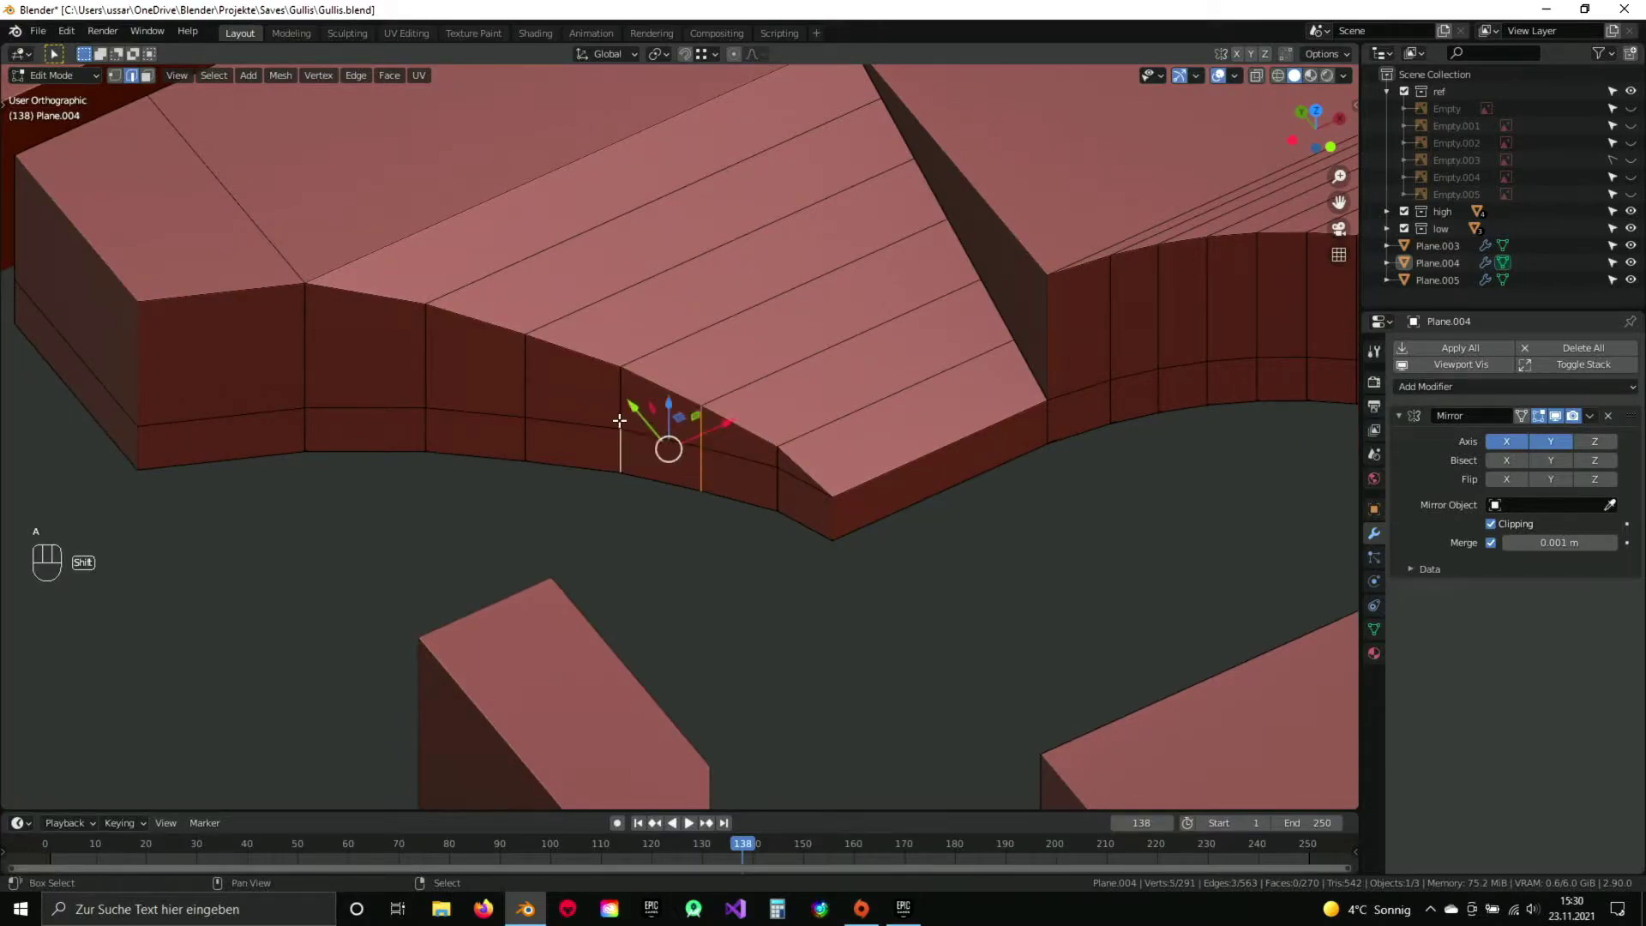
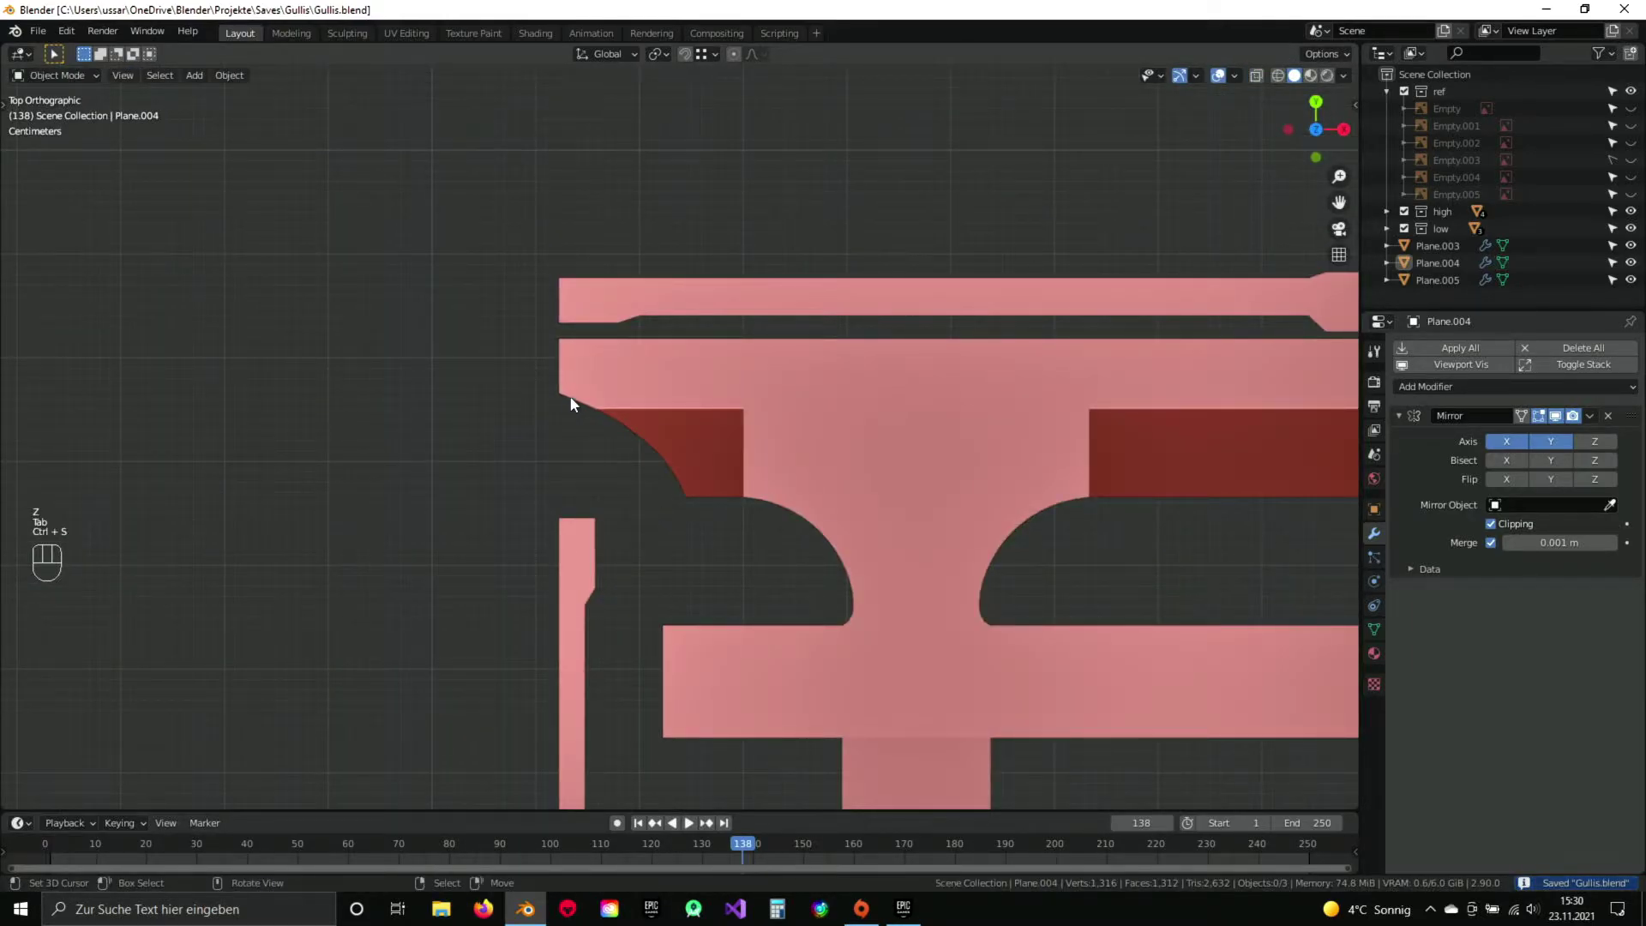
# Leave mesh editing on the grate bars and frame the grate's top edge in top orthographic wireframe.
pyautogui.moveTo(687, 519); pyautogui.dragTo(735, 394)
pyautogui.moveTo(734, 394); pyautogui.dragTo(713, 418)
pyautogui.moveTo(899, 390); pyautogui.dragTo(871, 442)
pyautogui.moveTo(708, 536); pyautogui.dragTo(742, 482)
pyautogui.press('Tab')
pyautogui.moveTo(704, 477); pyautogui.dragTo(756, 504)
pyautogui.press('s')
pyautogui.middleClick(815, 408)
pyautogui.moveTo(764, 569); pyautogui.dragTo(694, 606)
pyautogui.press('KP_7')
pyautogui.press('z')
pyautogui.moveTo(671, 408); pyautogui.dragTo(844, 372)
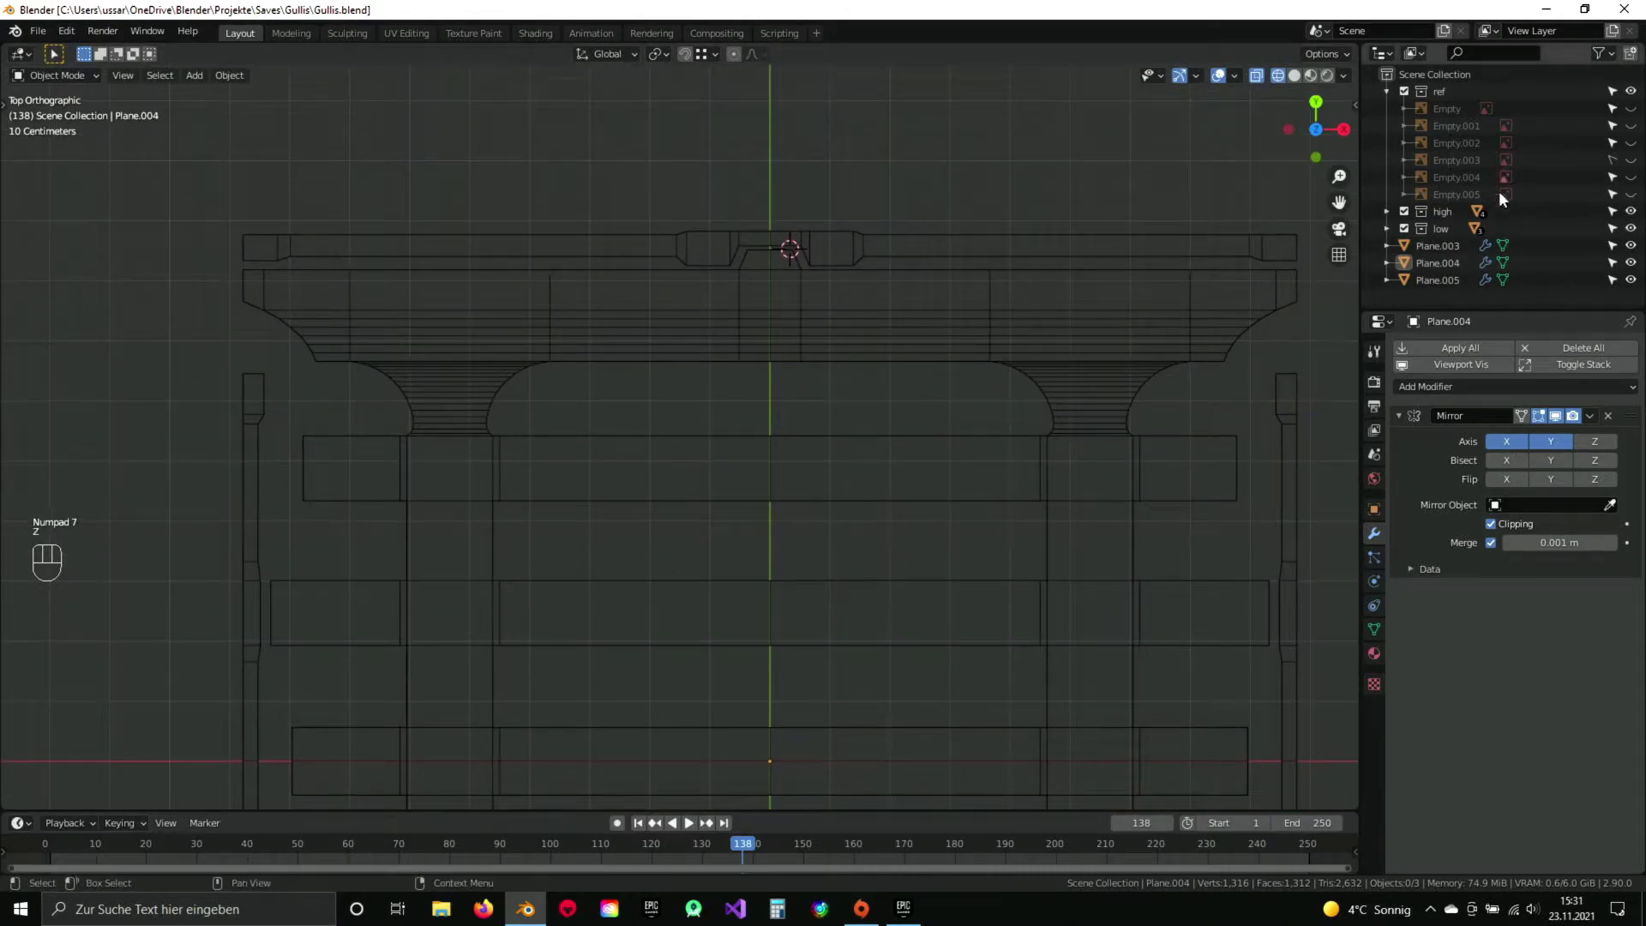
# Reveal the Empty.004 street photo and zoom onto its DIN lettering.
pyautogui.moveTo(558, 319); pyautogui.dragTo(577, 443)
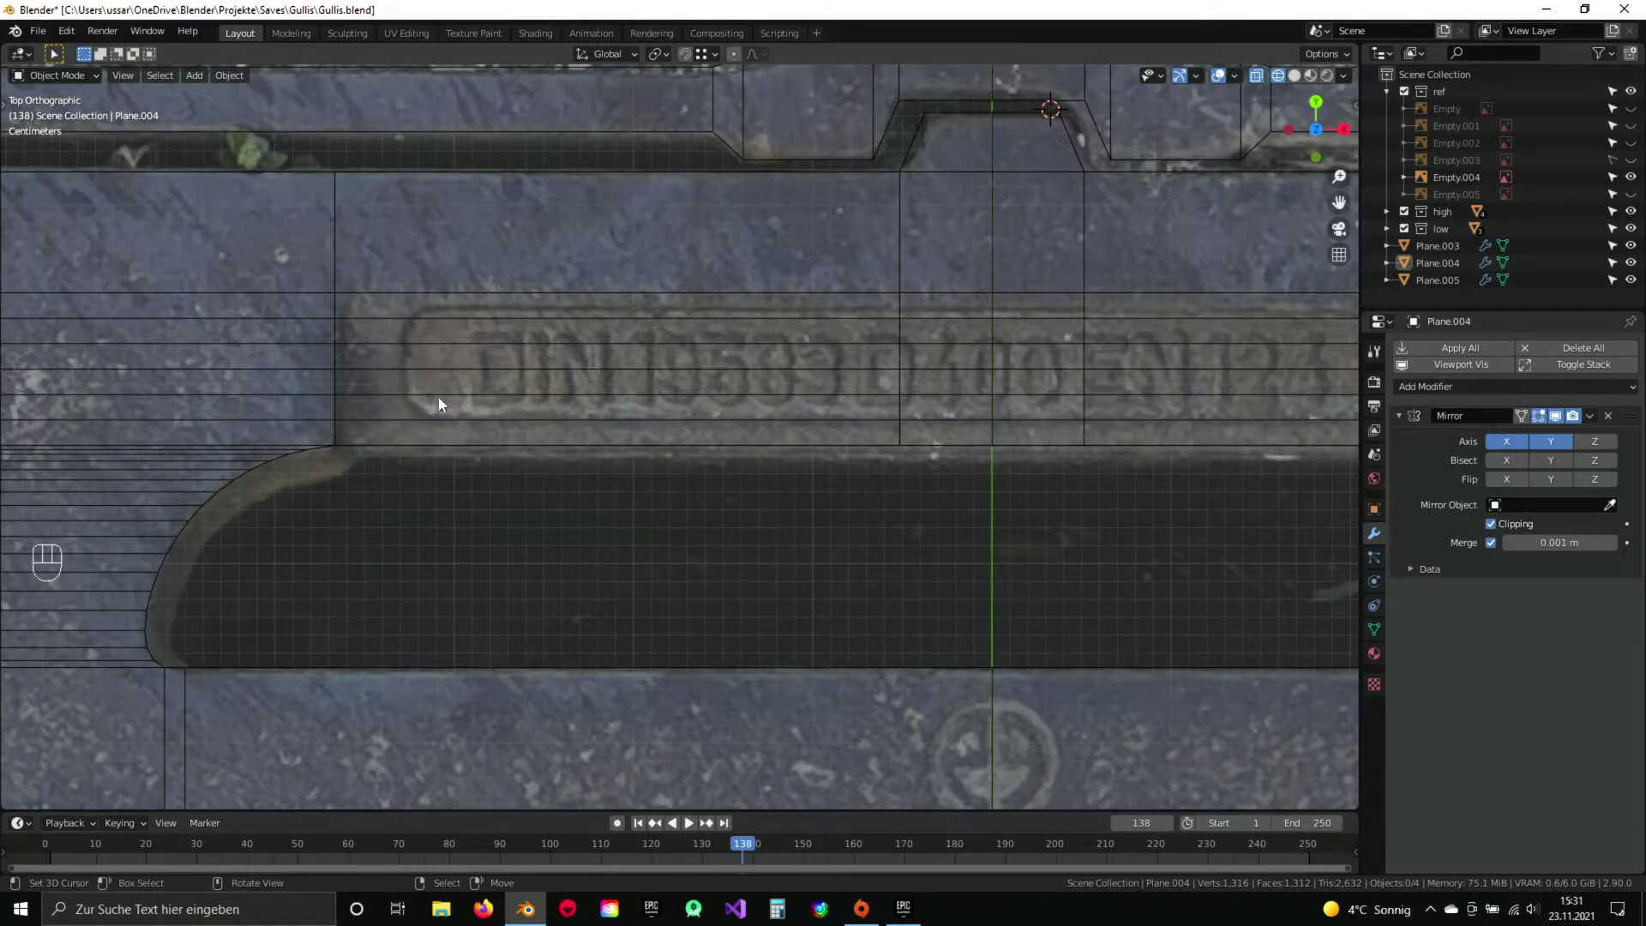
pyautogui.moveTo(811, 384); pyautogui.dragTo(640, 402)
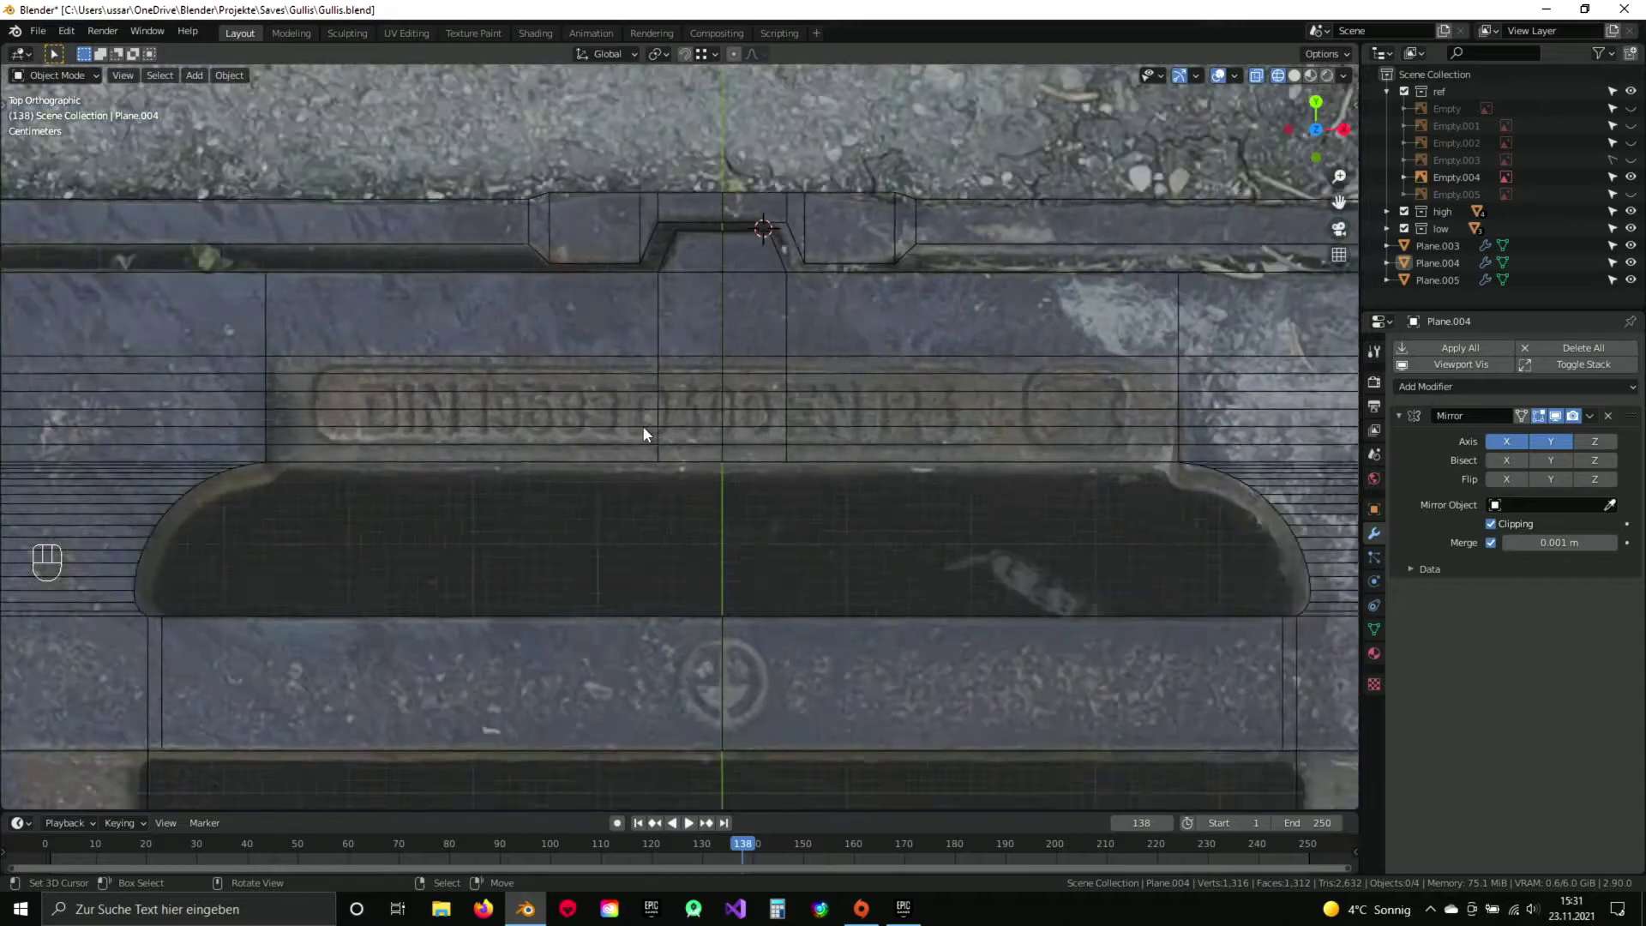
pyautogui.moveTo(708, 537); pyautogui.dragTo(707, 372)
pyautogui.press('z')
# Orbit into 3D and give the grate mesh Plane.004 smooth shading via its context menu.
pyautogui.moveTo(403, 476); pyautogui.dragTo(564, 431)
pyautogui.click(614, 496)
pyautogui.moveTo(579, 489); pyautogui.dragTo(504, 487)
pyautogui.click(504, 487)
pyautogui.rightClick(458, 466)
# Select the outer frame piece Plane.003 and give it smooth shading from Quick Favorites.
pyautogui.press('q')
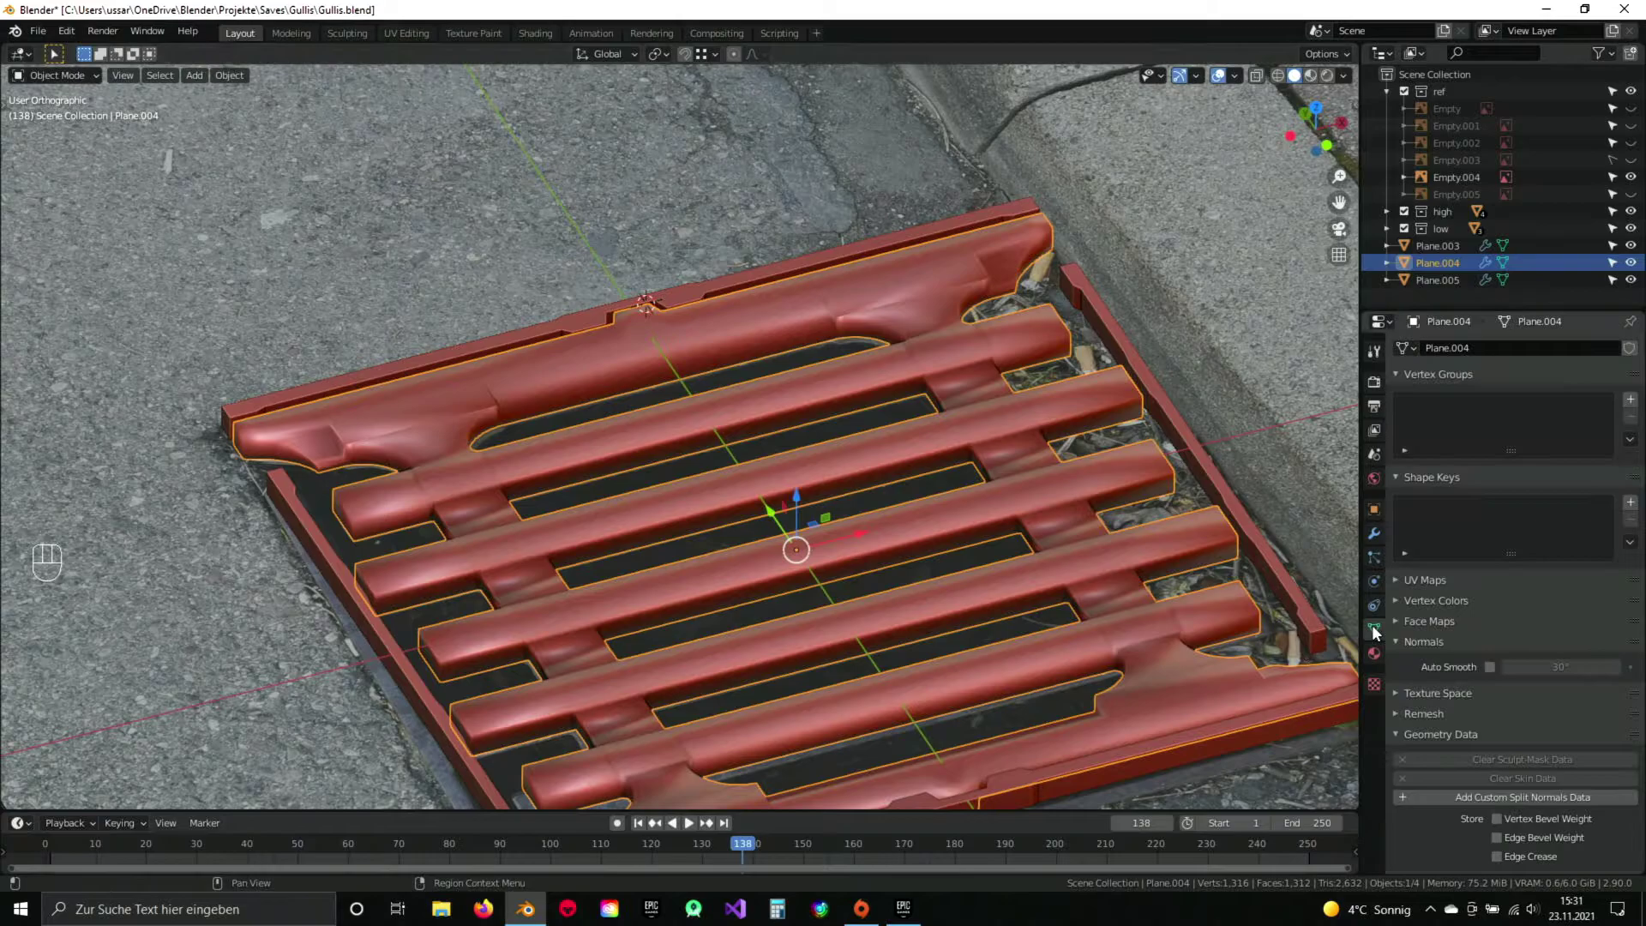
pyautogui.click(1496, 672)
pyautogui.click(1381, 531)
pyautogui.moveTo(700, 461); pyautogui.dragTo(645, 434)
pyautogui.moveTo(577, 423); pyautogui.dragTo(603, 414)
pyautogui.moveTo(604, 414); pyautogui.dragTo(550, 430)
pyautogui.moveTo(378, 469); pyautogui.dragTo(806, 516)
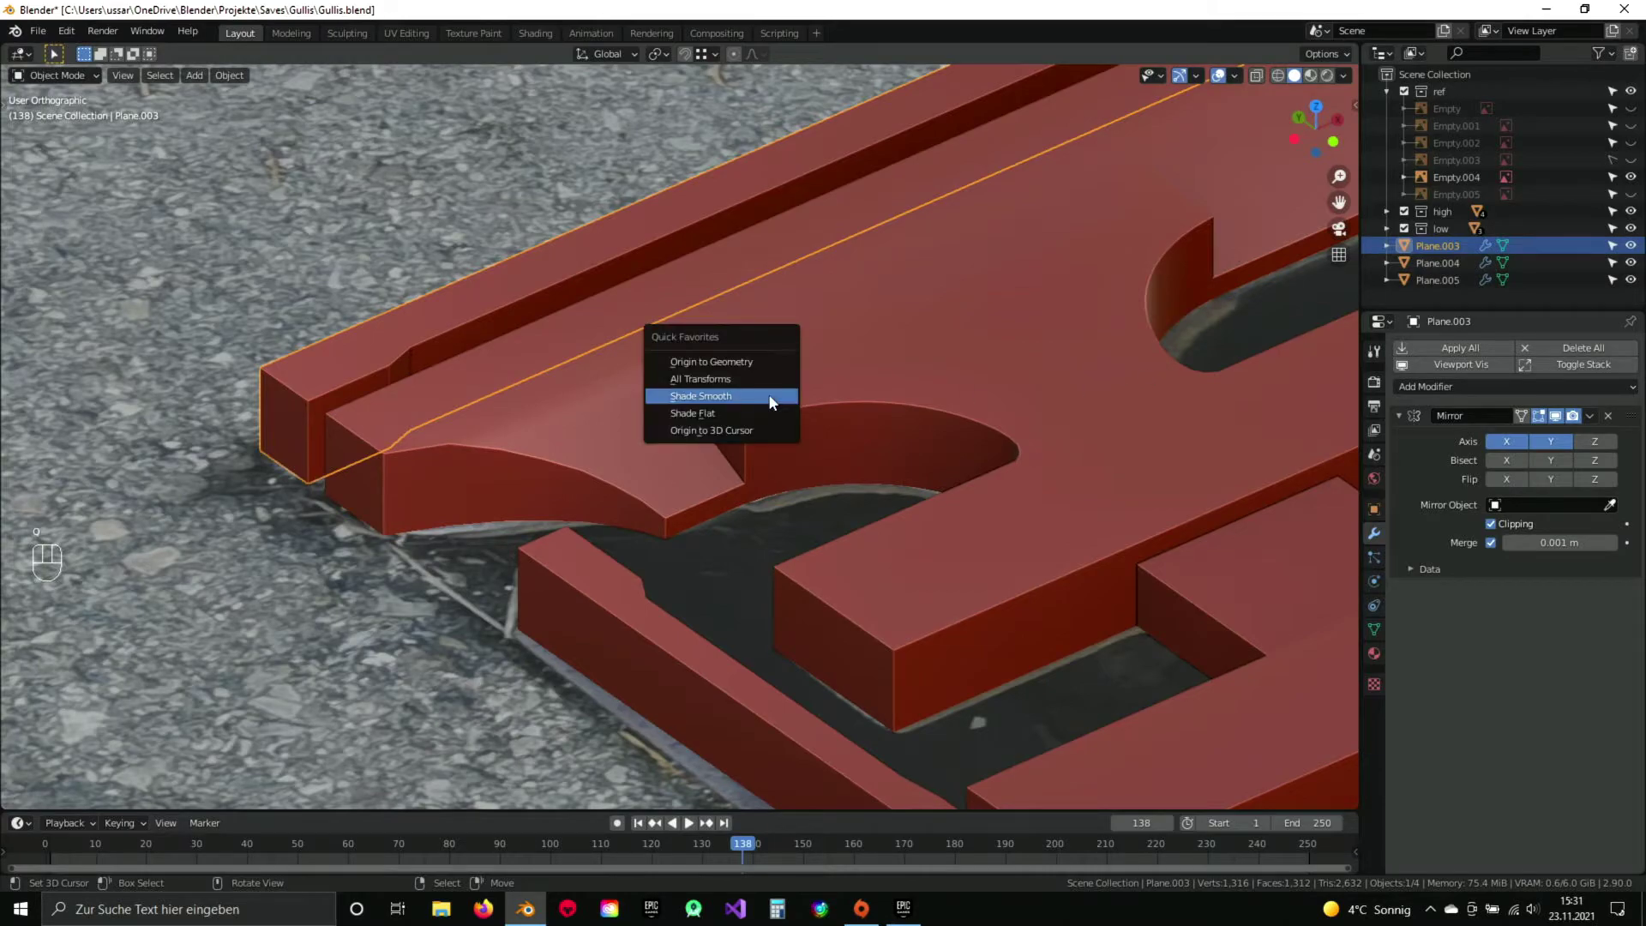
pyautogui.click(1377, 642)
# Smooth-shade the thin rim Plane.005 with Normals Auto Smooth at 30° and save the file.
pyautogui.click(1494, 674)
pyautogui.moveTo(700, 490); pyautogui.dragTo(662, 412)
pyautogui.click(667, 507)
pyautogui.press('q')
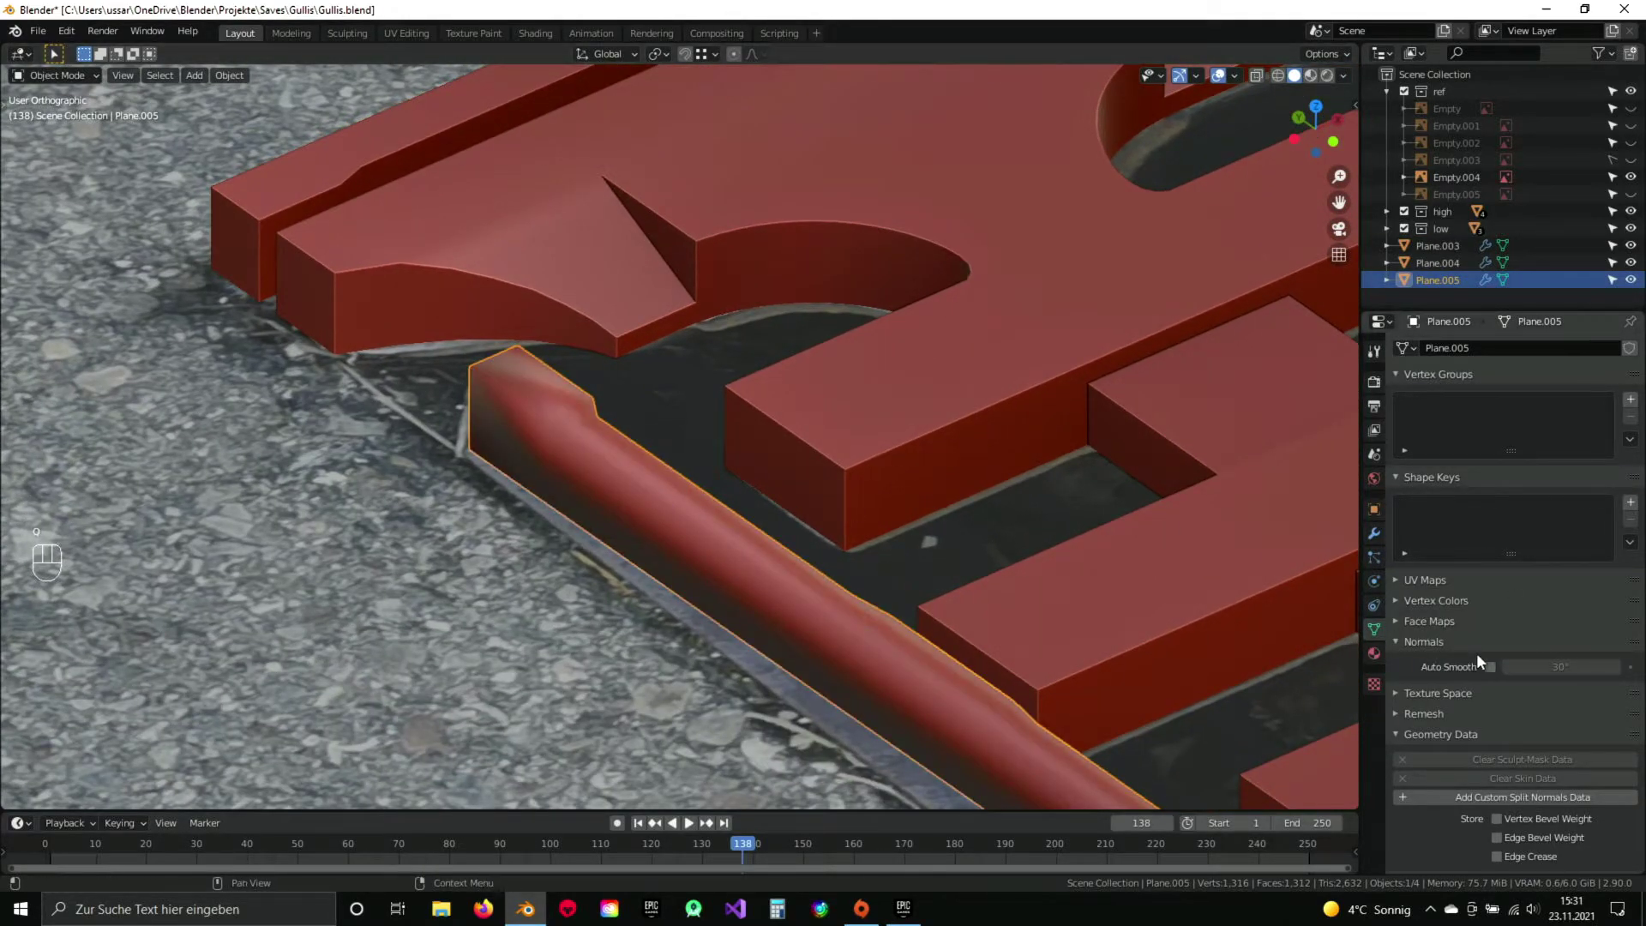
pyautogui.click(1491, 670)
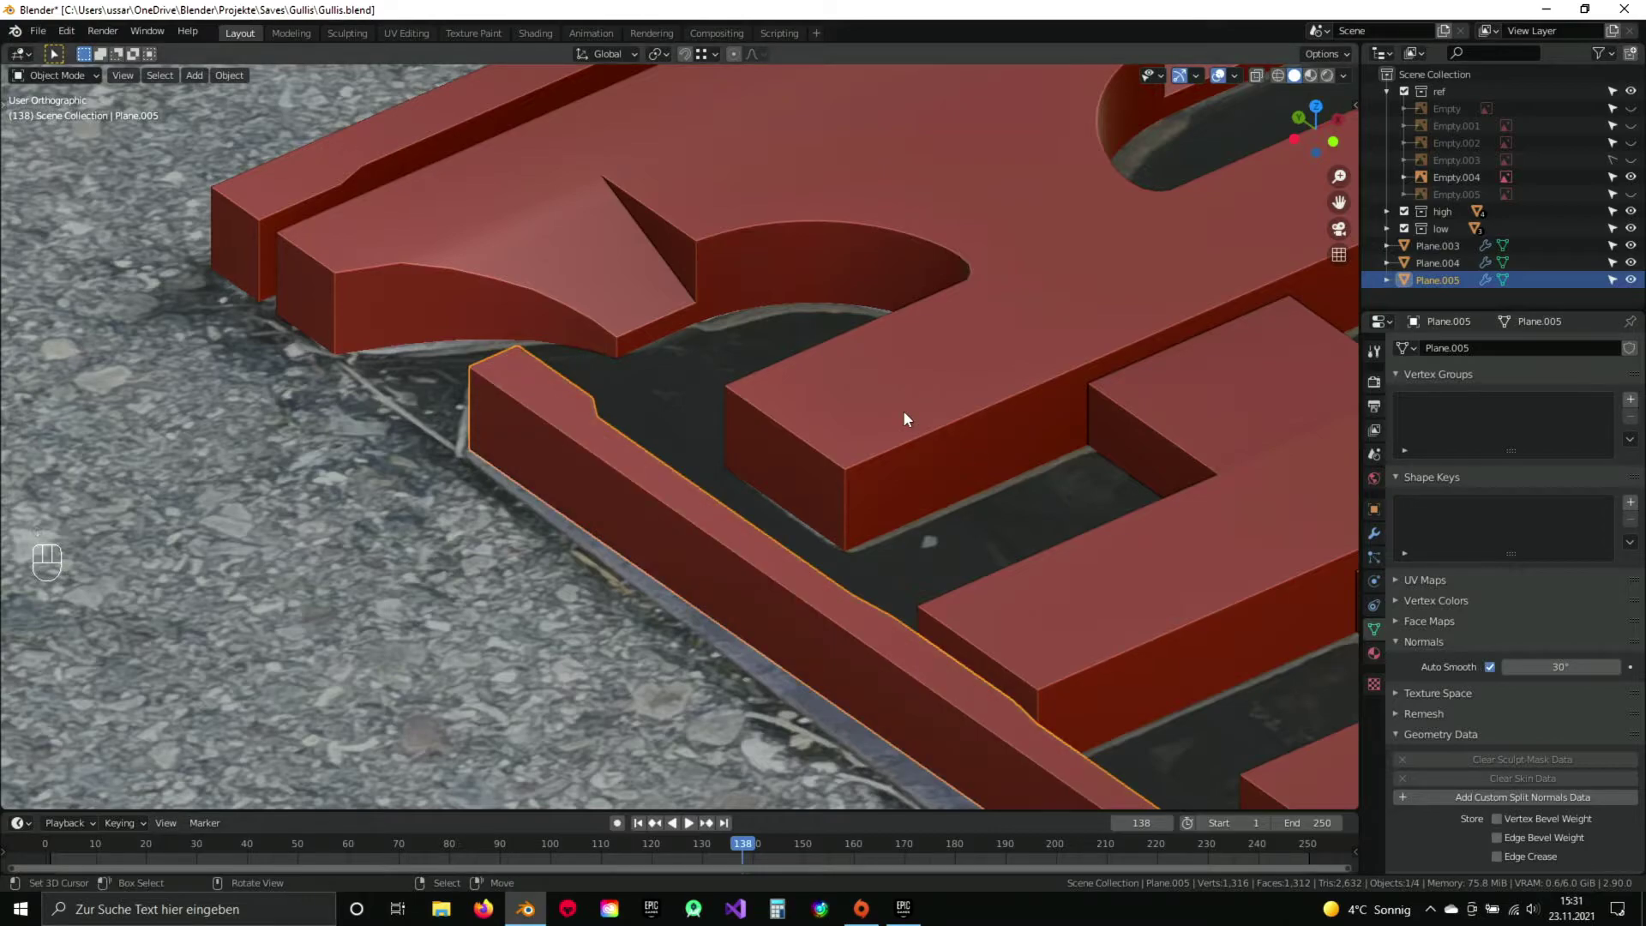
pyautogui.press('ctrl+s')
# Check the smoothed pieces, return to top wireframe view over the grate's lower end and reselect Plane.004.
pyautogui.moveTo(931, 322); pyautogui.dragTo(919, 430)
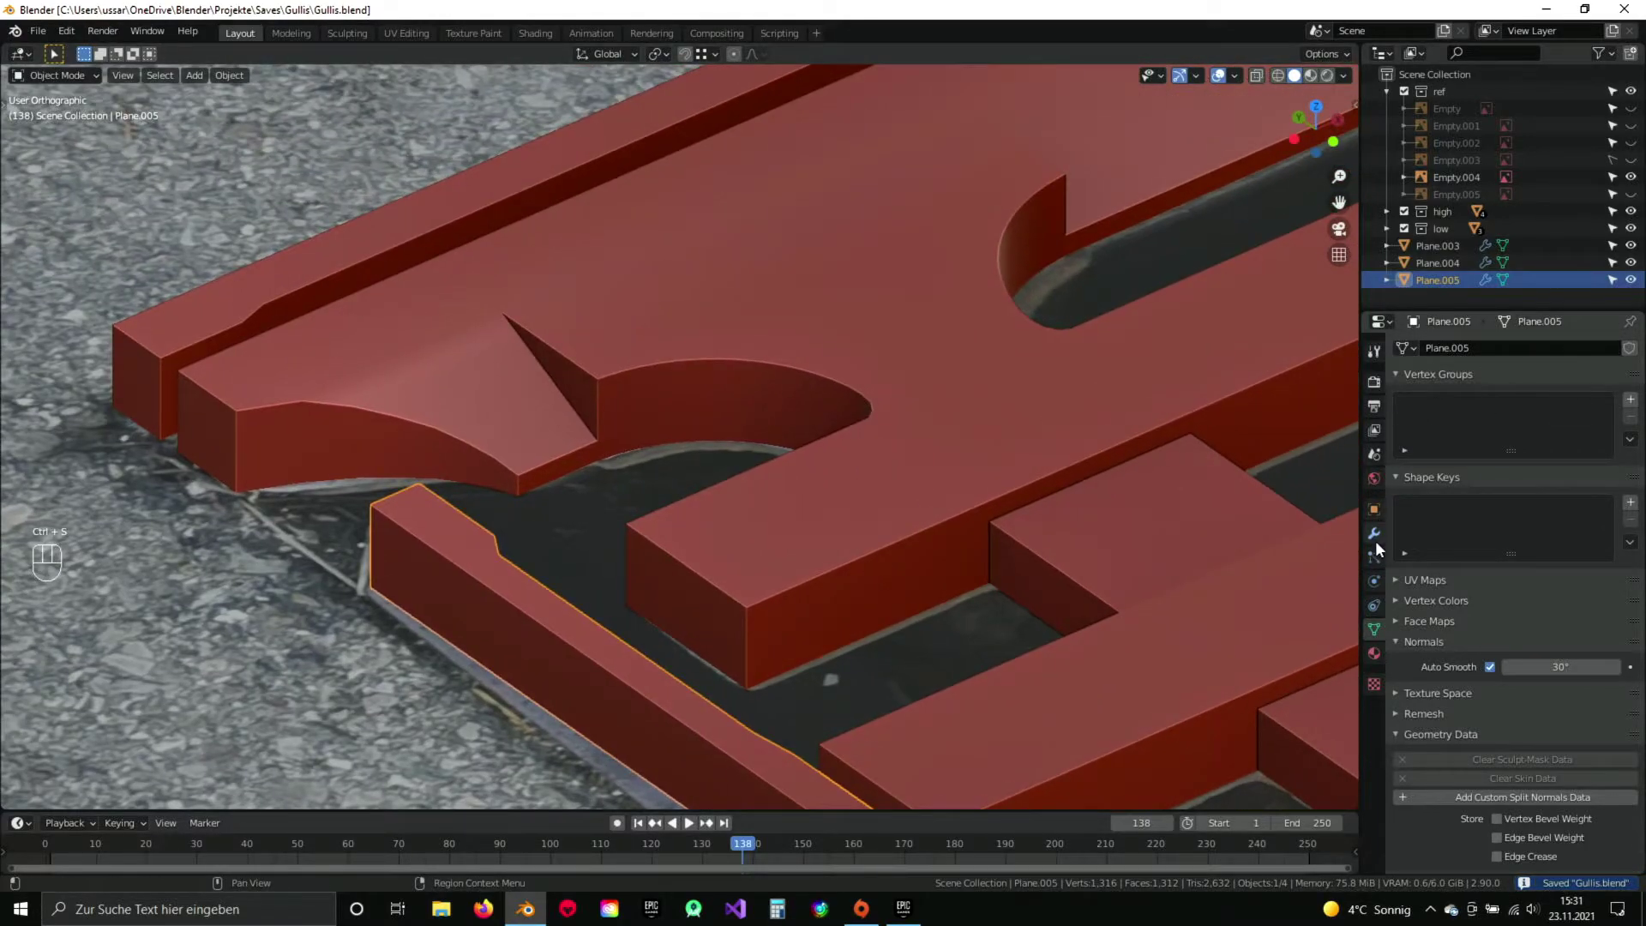
pyautogui.click(1381, 544)
pyautogui.moveTo(833, 351); pyautogui.dragTo(803, 372)
pyautogui.middleClick(985, 457)
pyautogui.press('ctrl+s')
pyautogui.moveTo(848, 278); pyautogui.dragTo(834, 323)
pyautogui.click(912, 483)
pyautogui.press('KP_7')
pyautogui.press('z')
pyautogui.moveTo(807, 652); pyautogui.dragTo(811, 558)
pyautogui.click(826, 667)
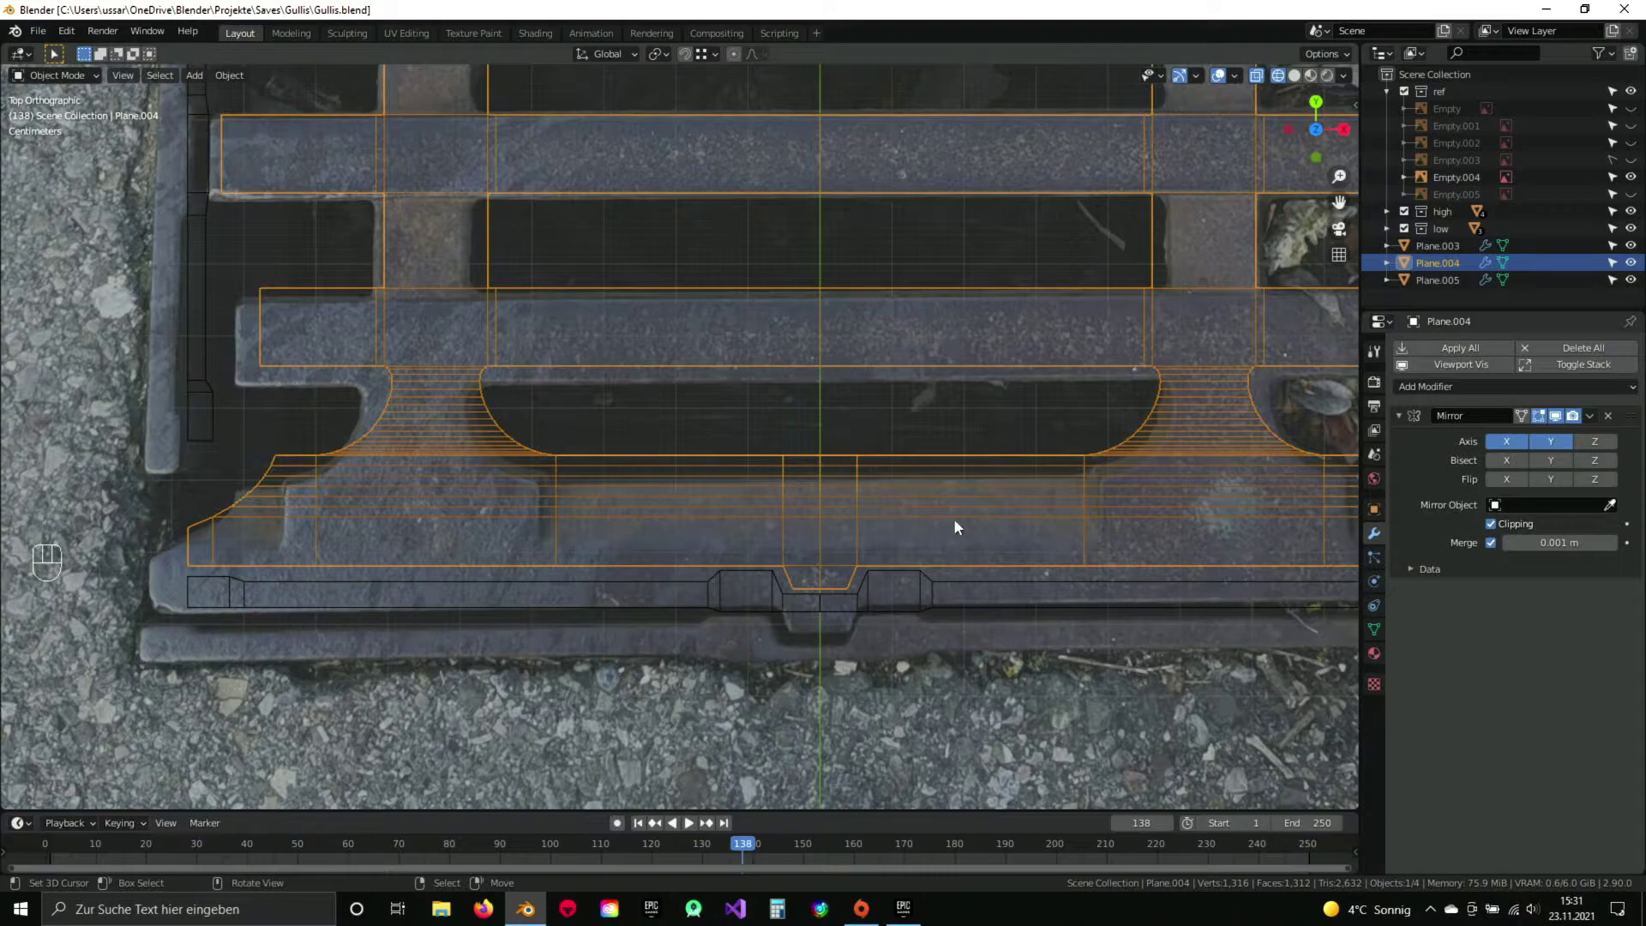
# Navigate the top view from the DIN lettering across to the round emblem on the photo.
pyautogui.moveTo(769, 334); pyautogui.dragTo(786, 246)
pyautogui.moveTo(780, 408); pyautogui.dragTo(808, 471)
pyautogui.moveTo(799, 369); pyautogui.dragTo(776, 510)
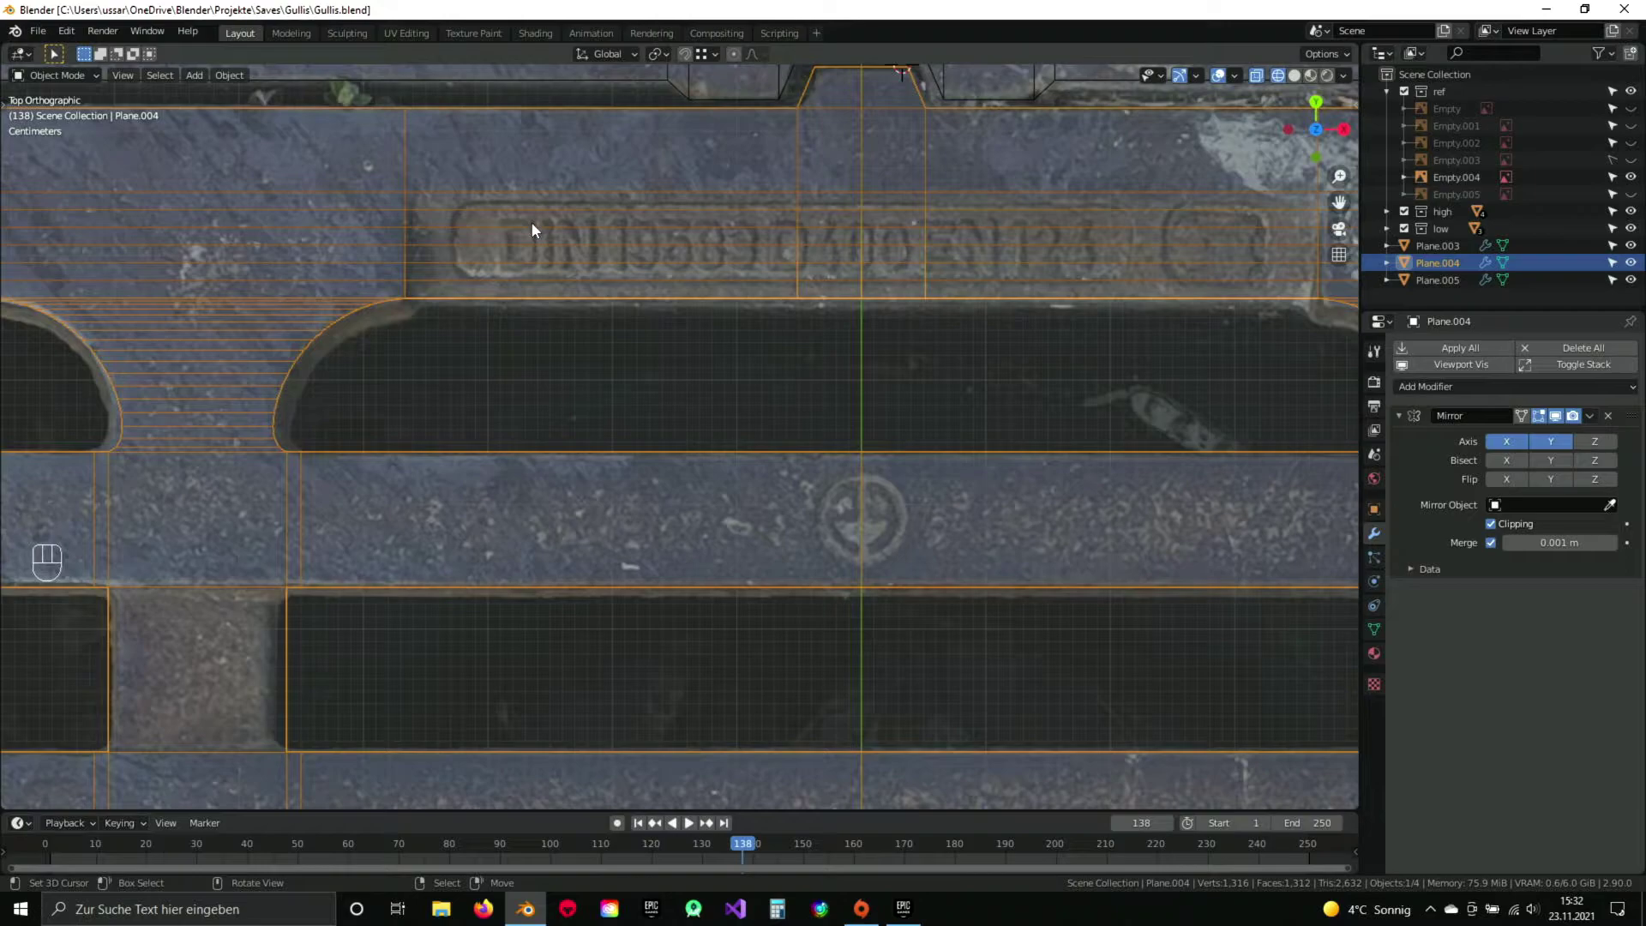
pyautogui.moveTo(876, 263); pyautogui.dragTo(899, 314)
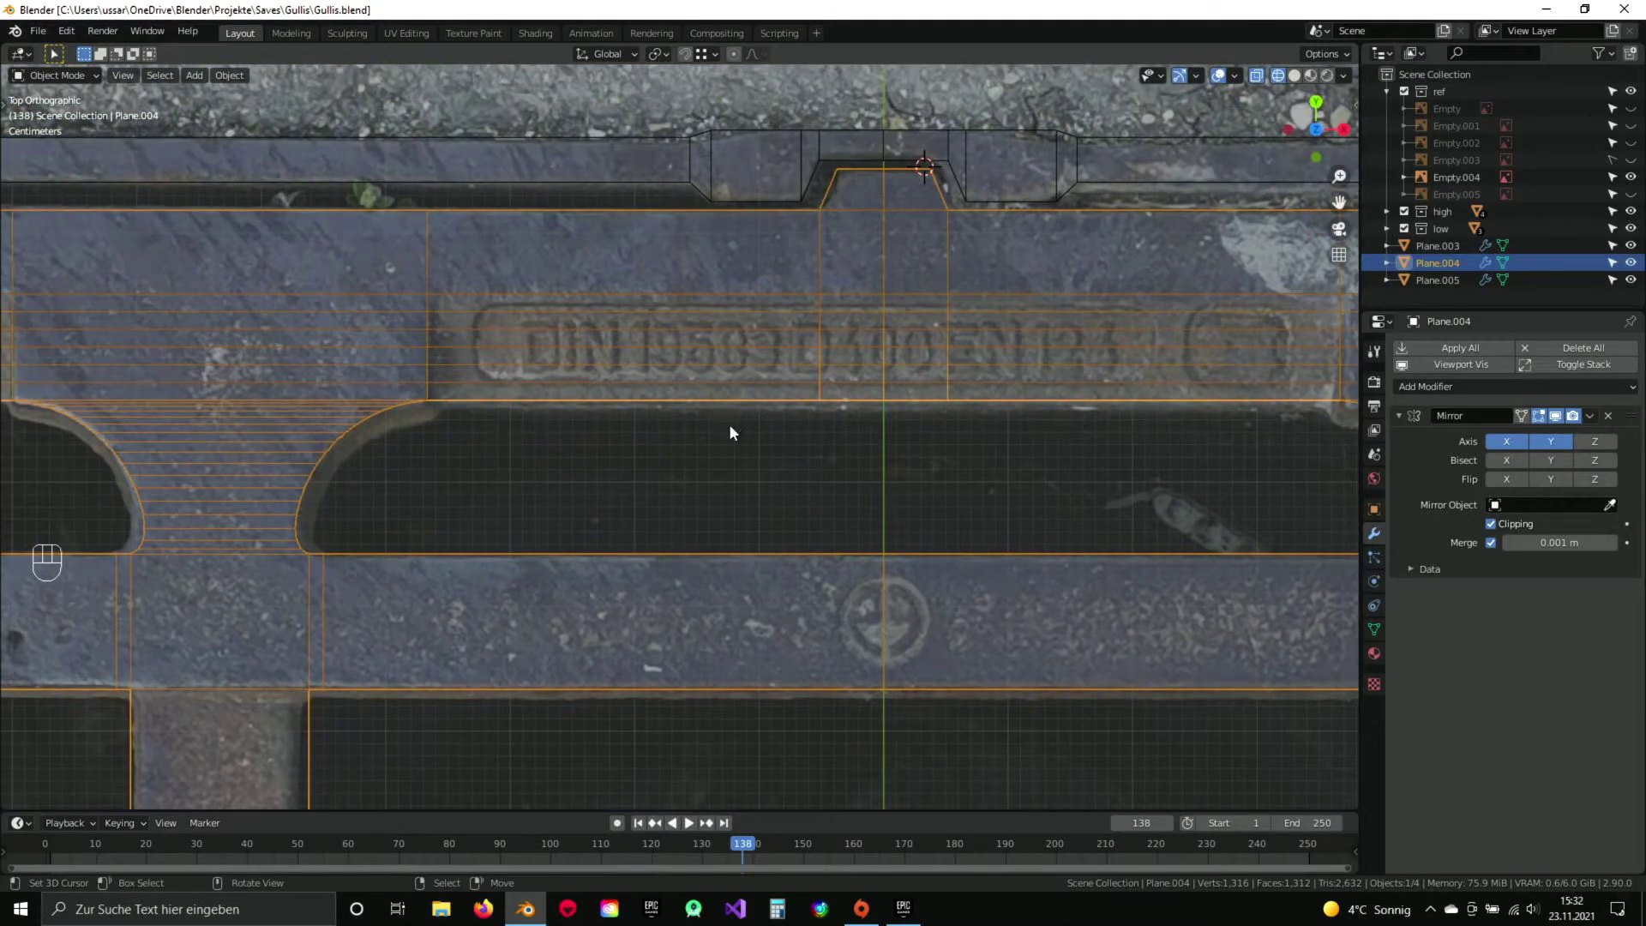
pyautogui.middleClick(717, 562)
pyautogui.moveTo(715, 357); pyautogui.dragTo(785, 399)
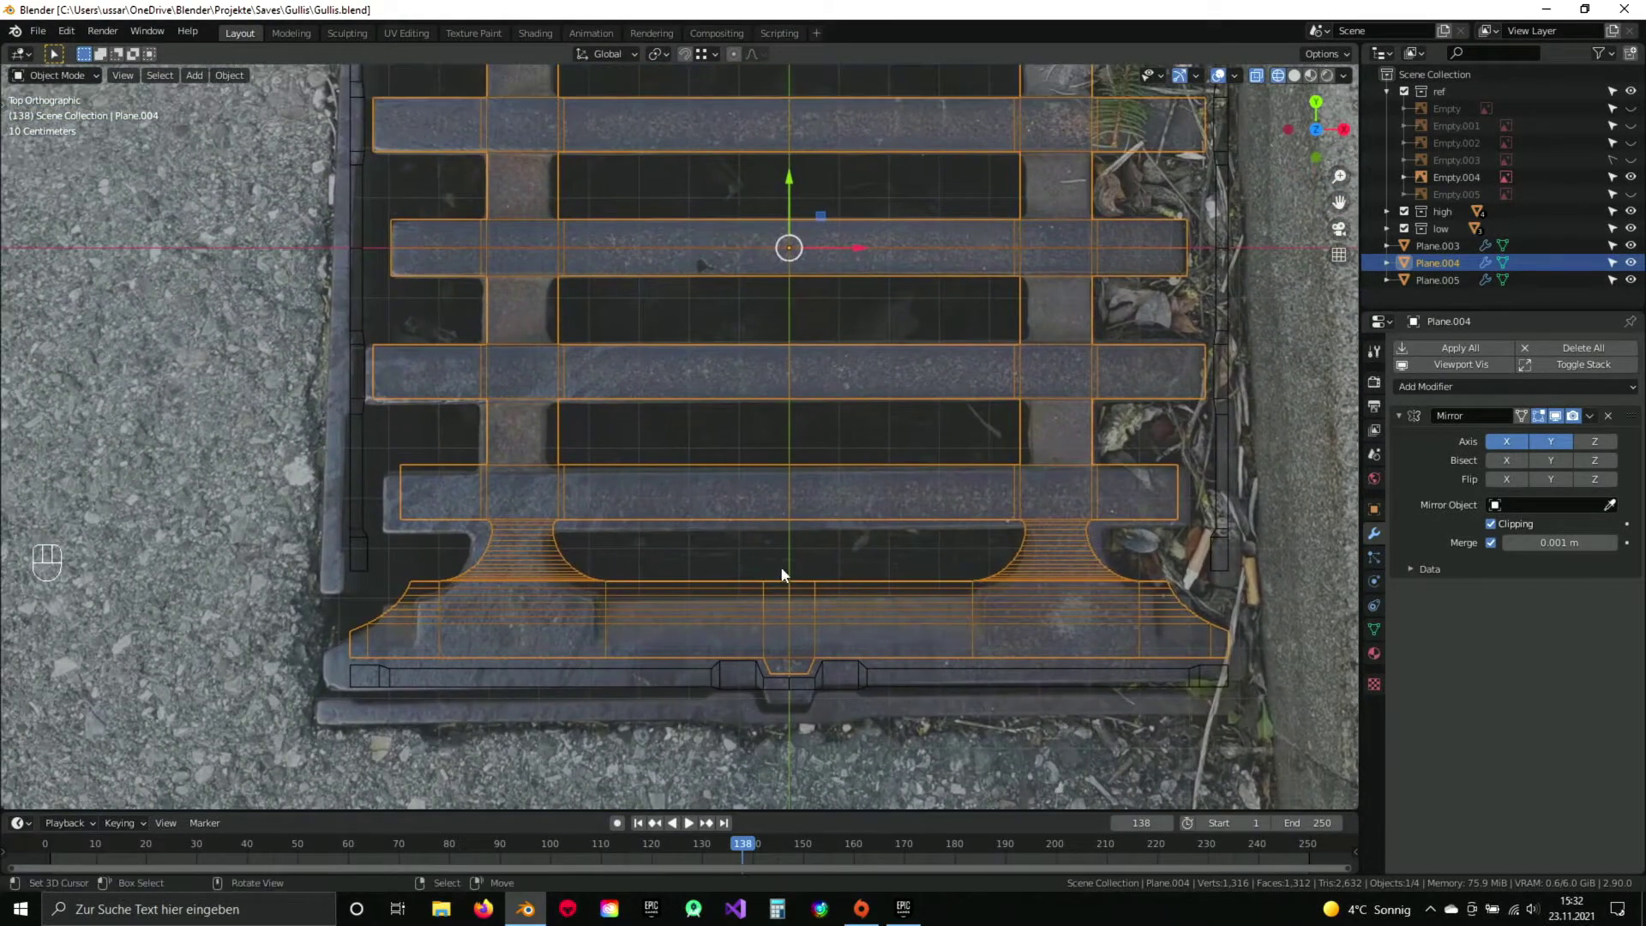
pyautogui.moveTo(735, 289); pyautogui.dragTo(771, 579)
pyautogui.moveTo(712, 249); pyautogui.dragTo(636, 394)
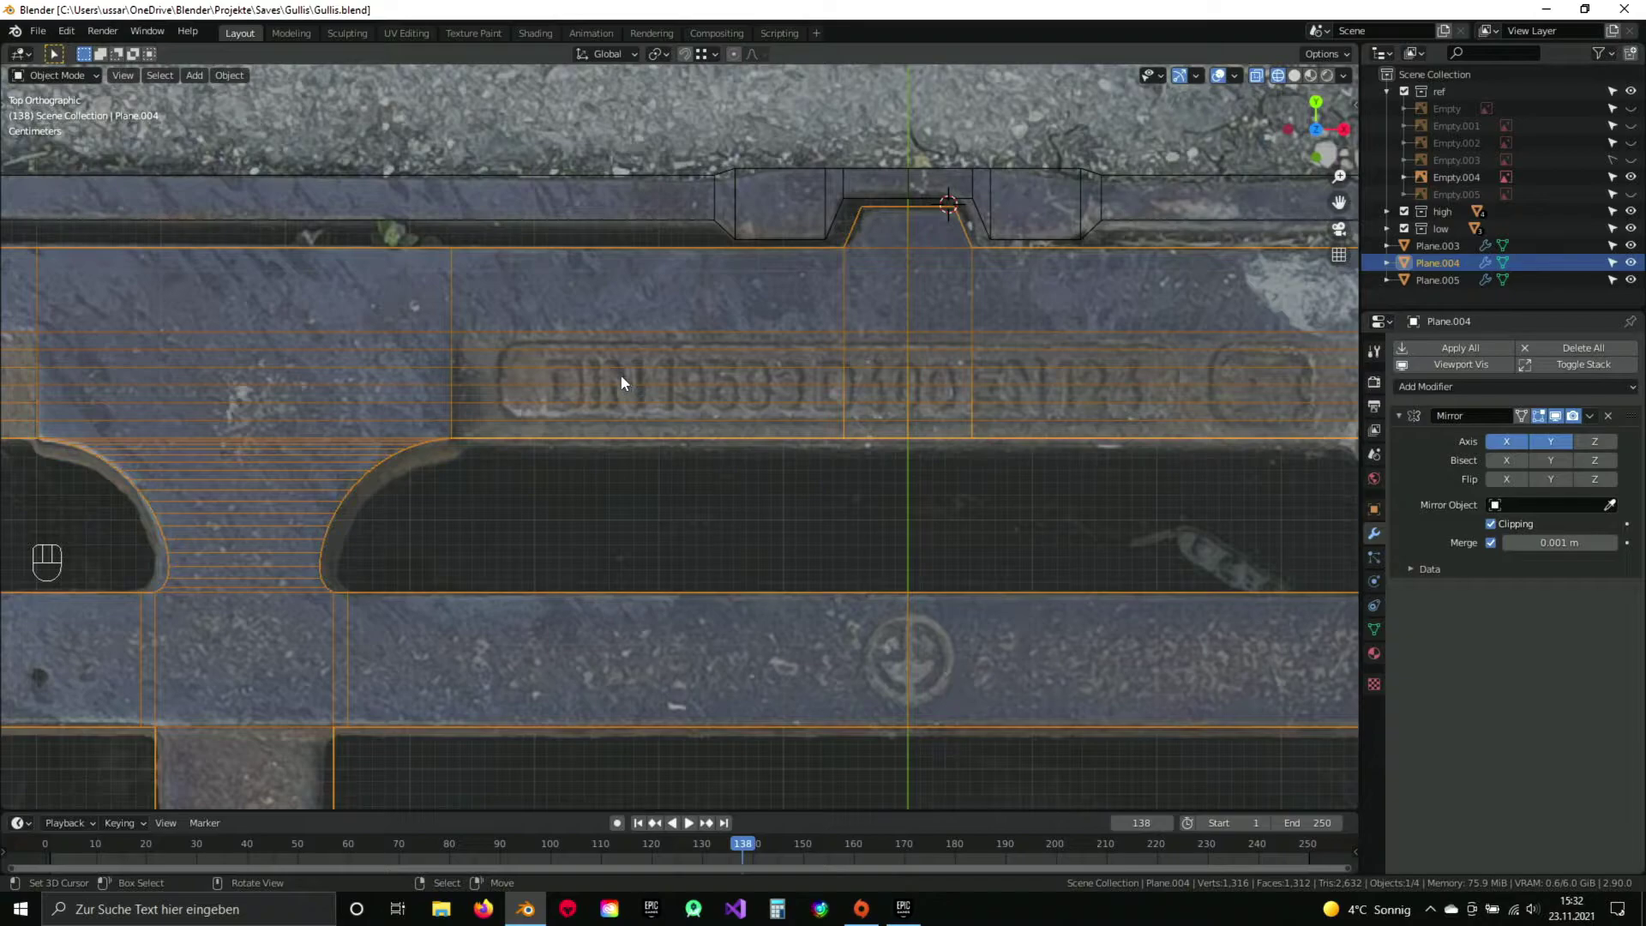
pyautogui.moveTo(780, 443); pyautogui.dragTo(716, 316)
# Zoom onto the round emblem and place the 3D cursor at its centre.
pyautogui.press('z')
pyautogui.press('z')
pyautogui.click(779, 532)
pyautogui.moveTo(775, 347); pyautogui.dragTo(686, 447)
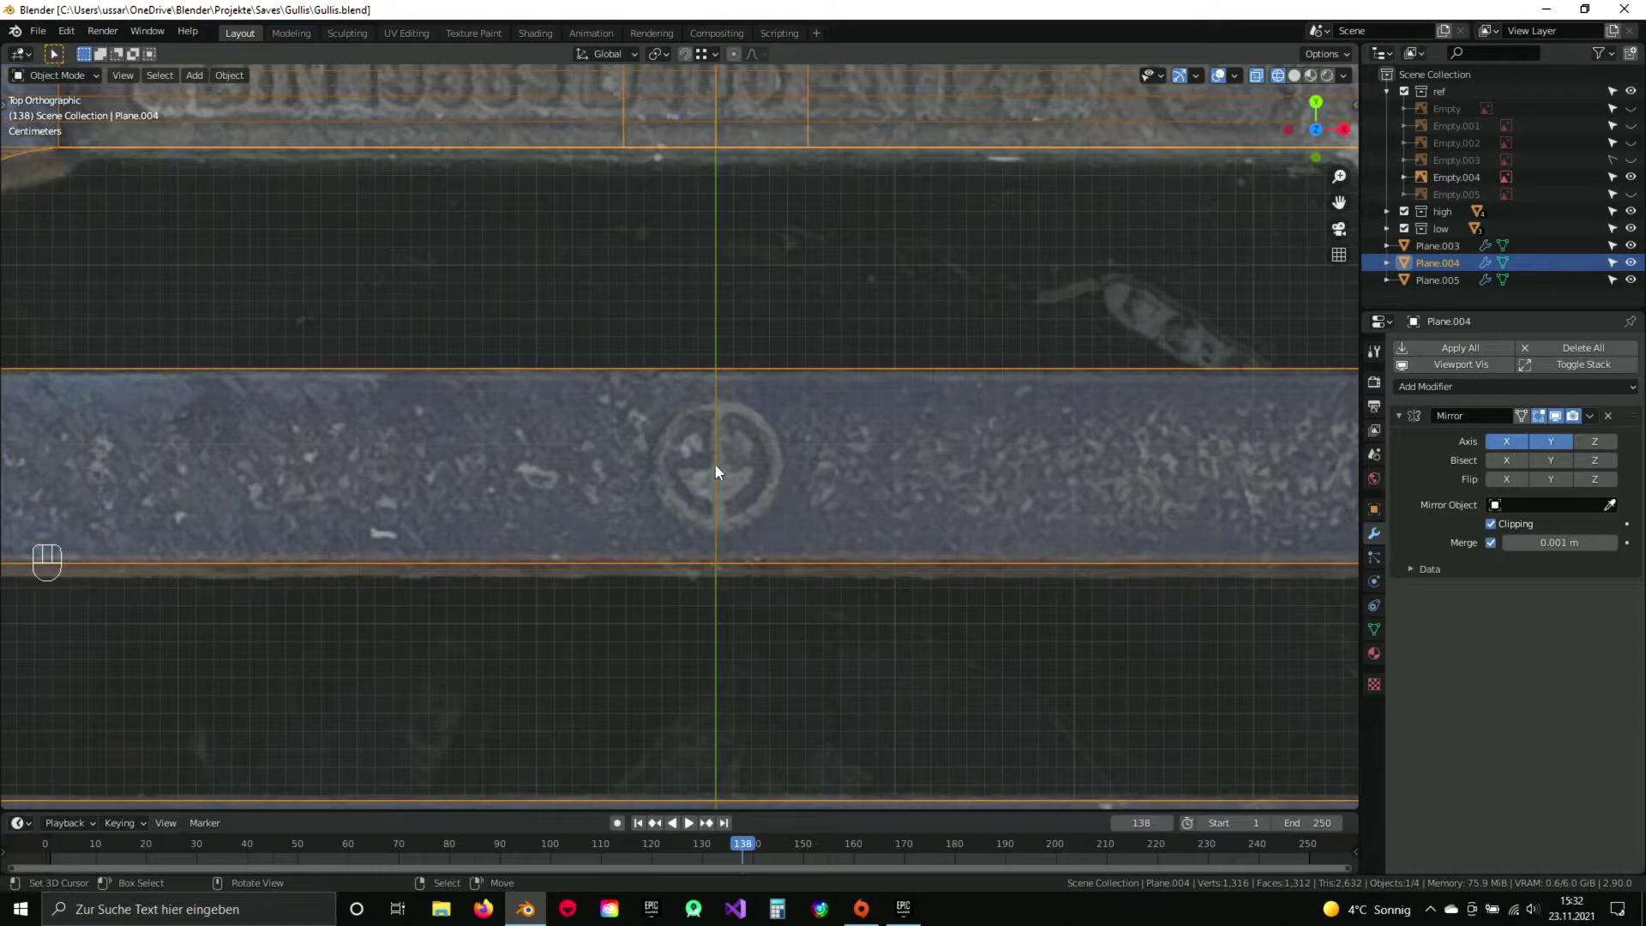
pyautogui.click(718, 472)
pyautogui.press('z')
pyautogui.click(718, 473)
# Add a mesh circle at the cursor sized to the emblem outline, then extrude and scale its inner ring inward.
pyautogui.press('z')
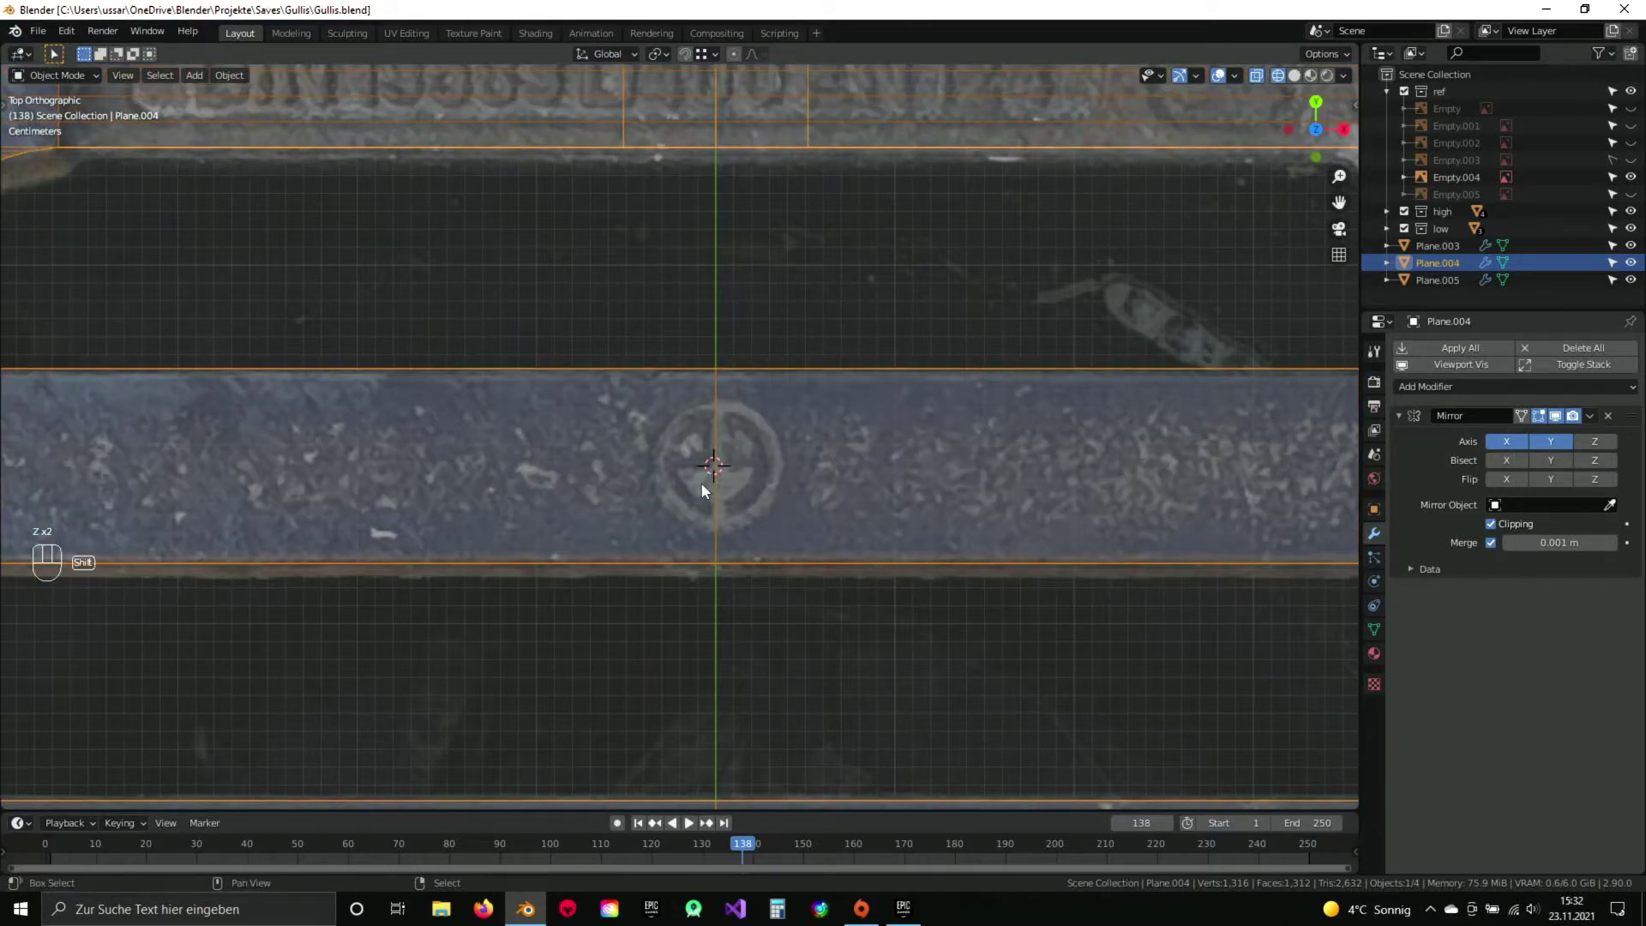
pyautogui.press('shift+a')
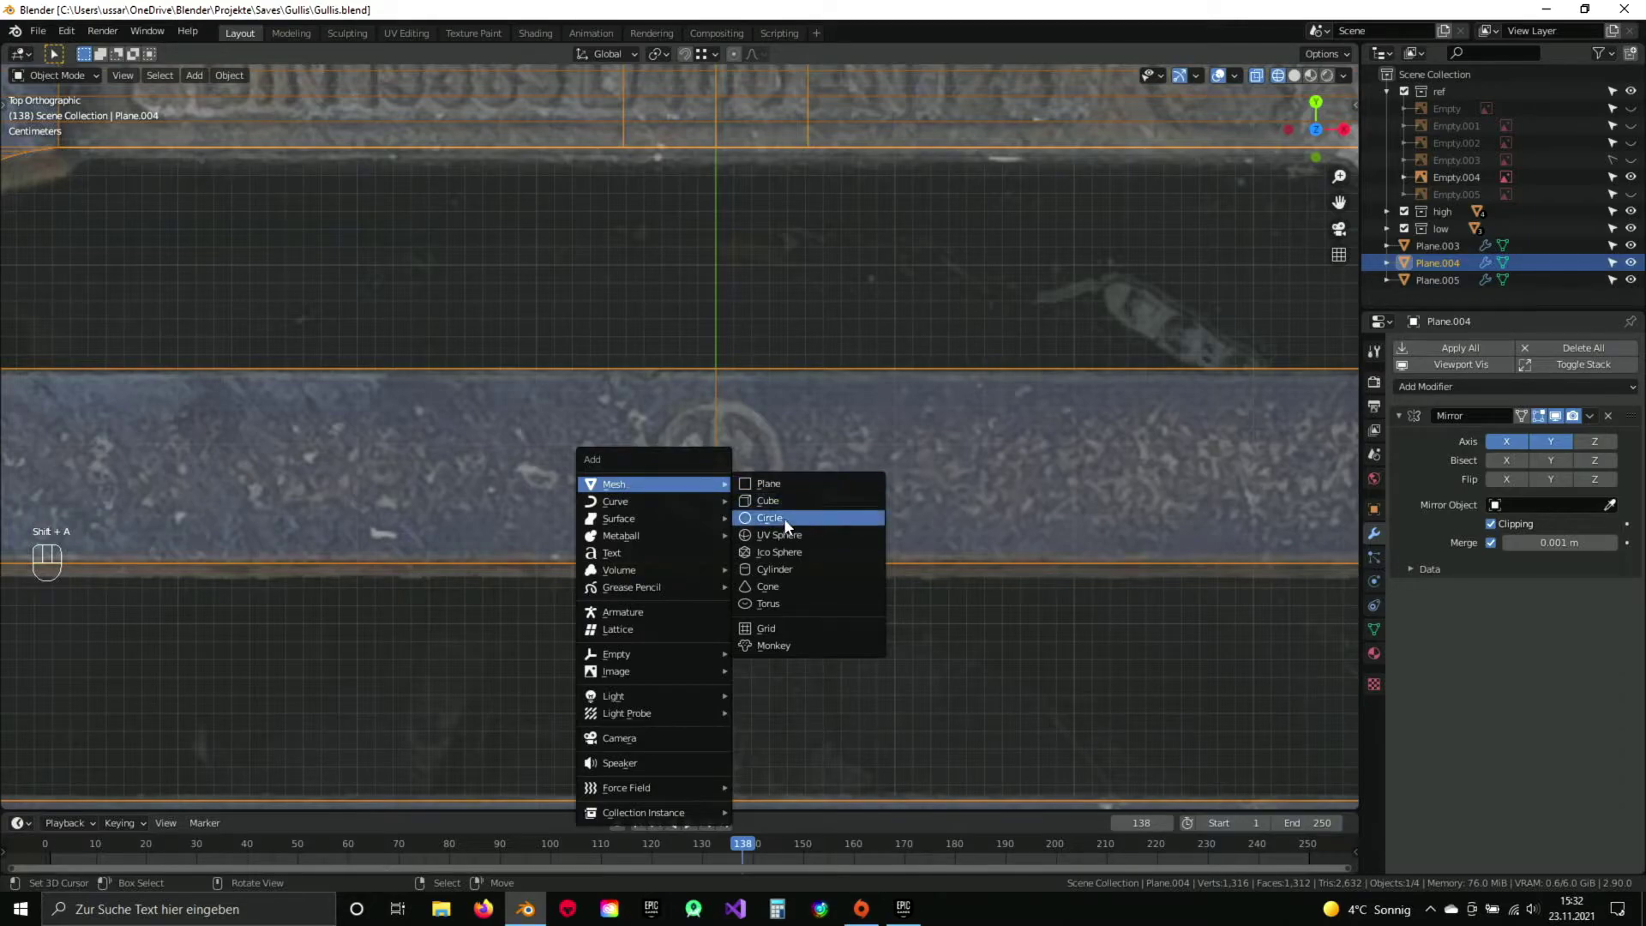
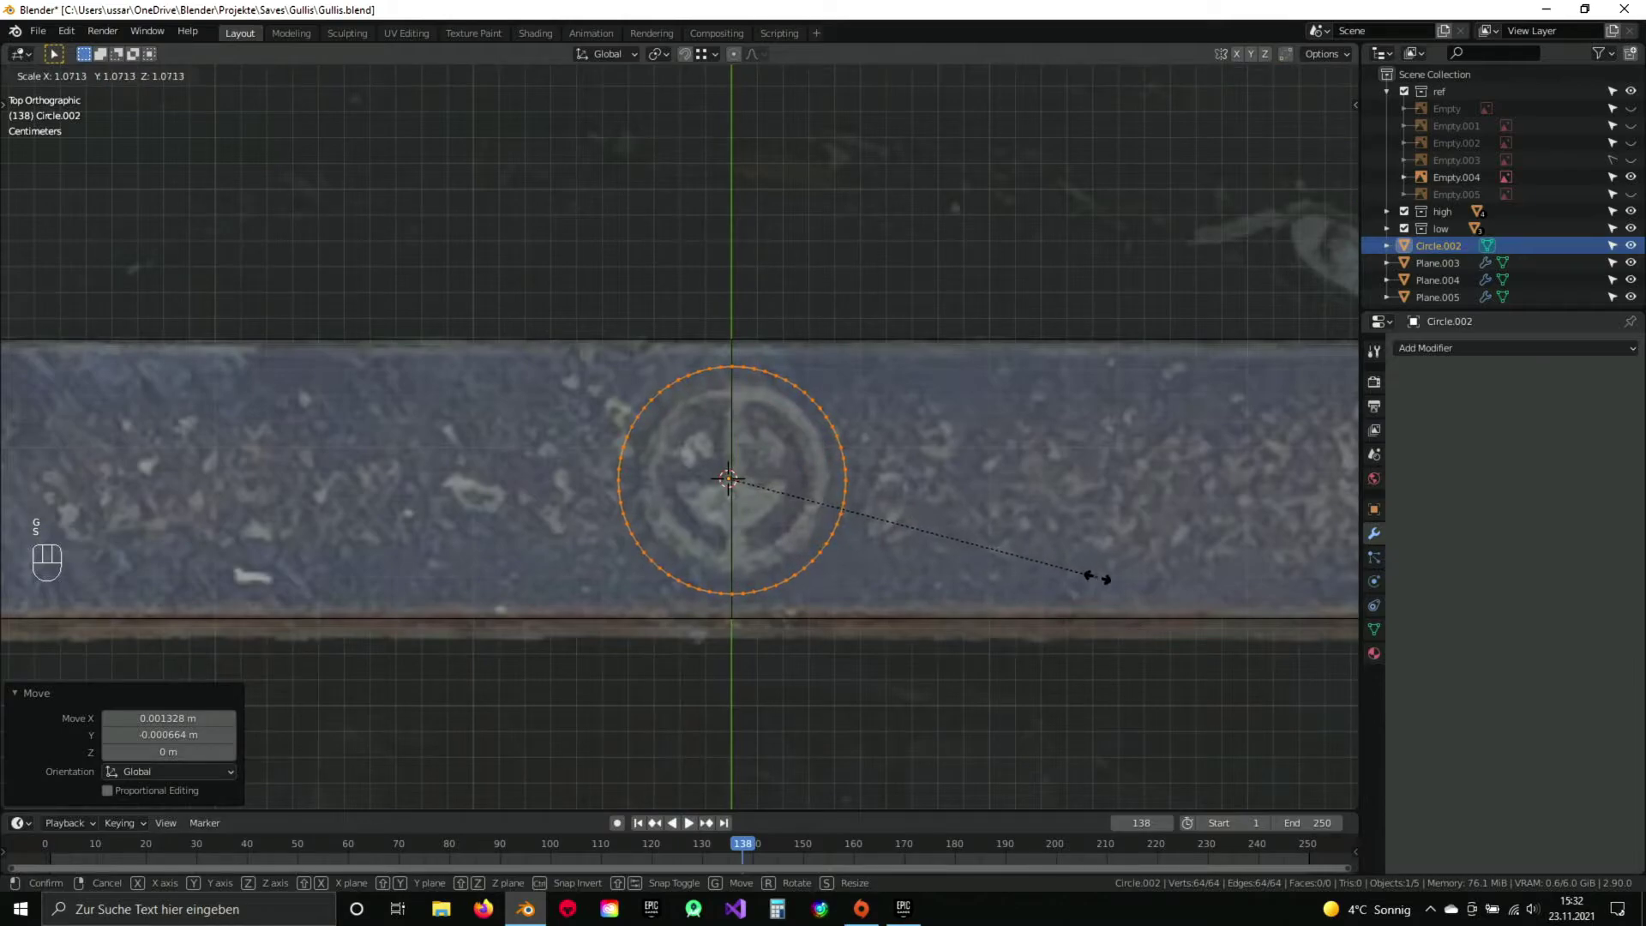
pyautogui.click(1104, 575)
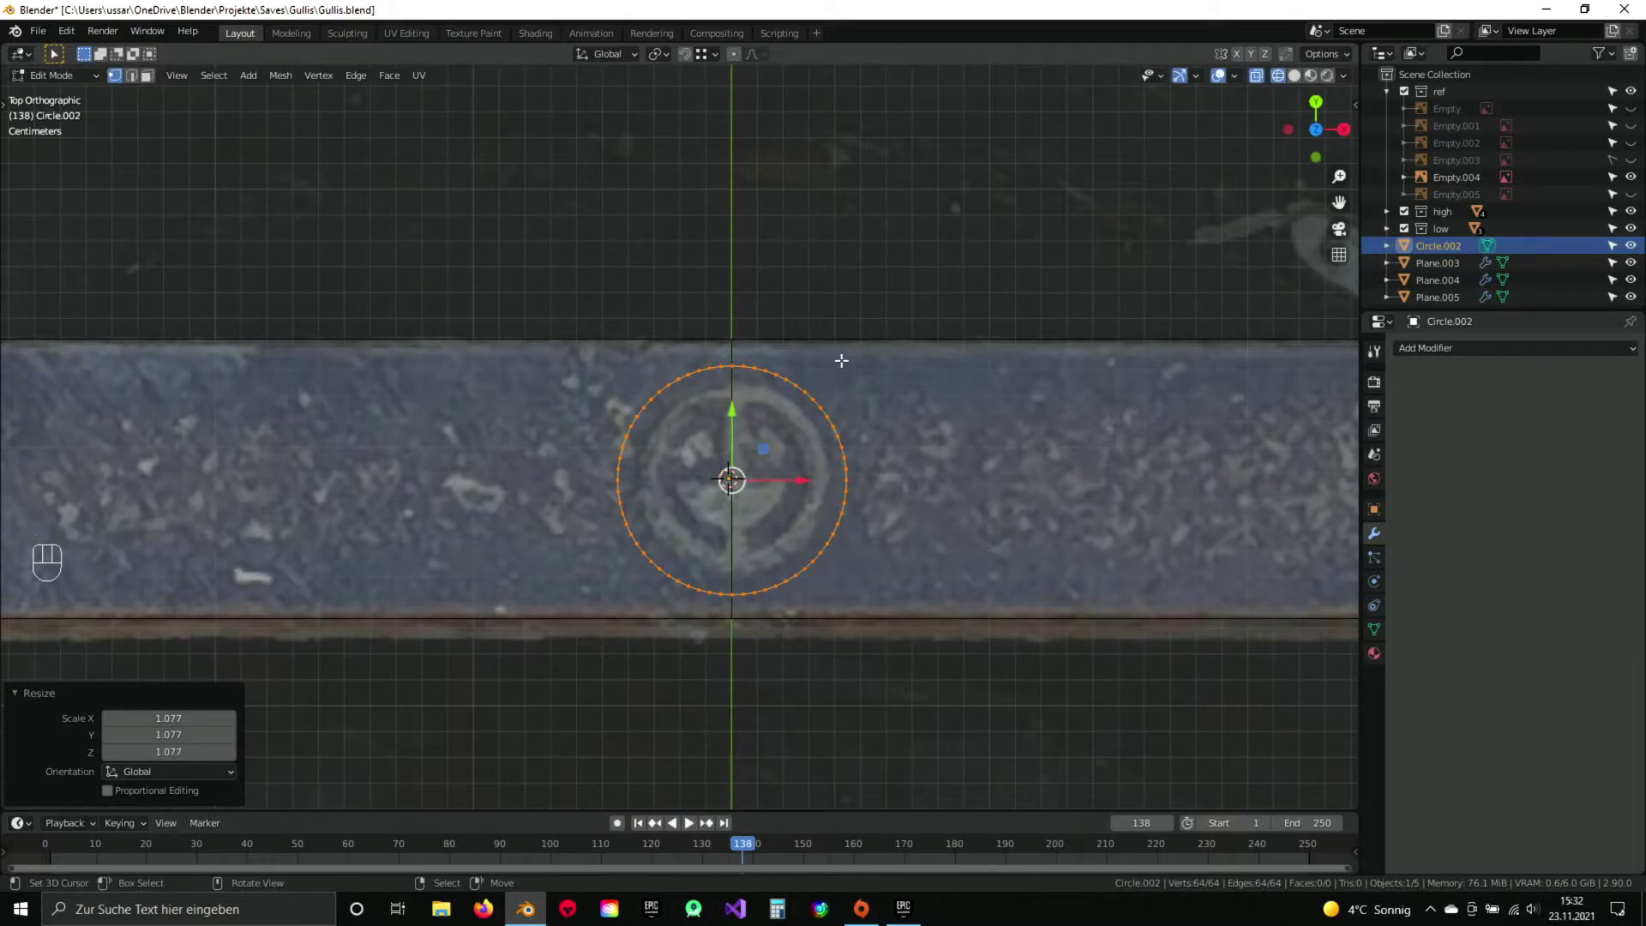
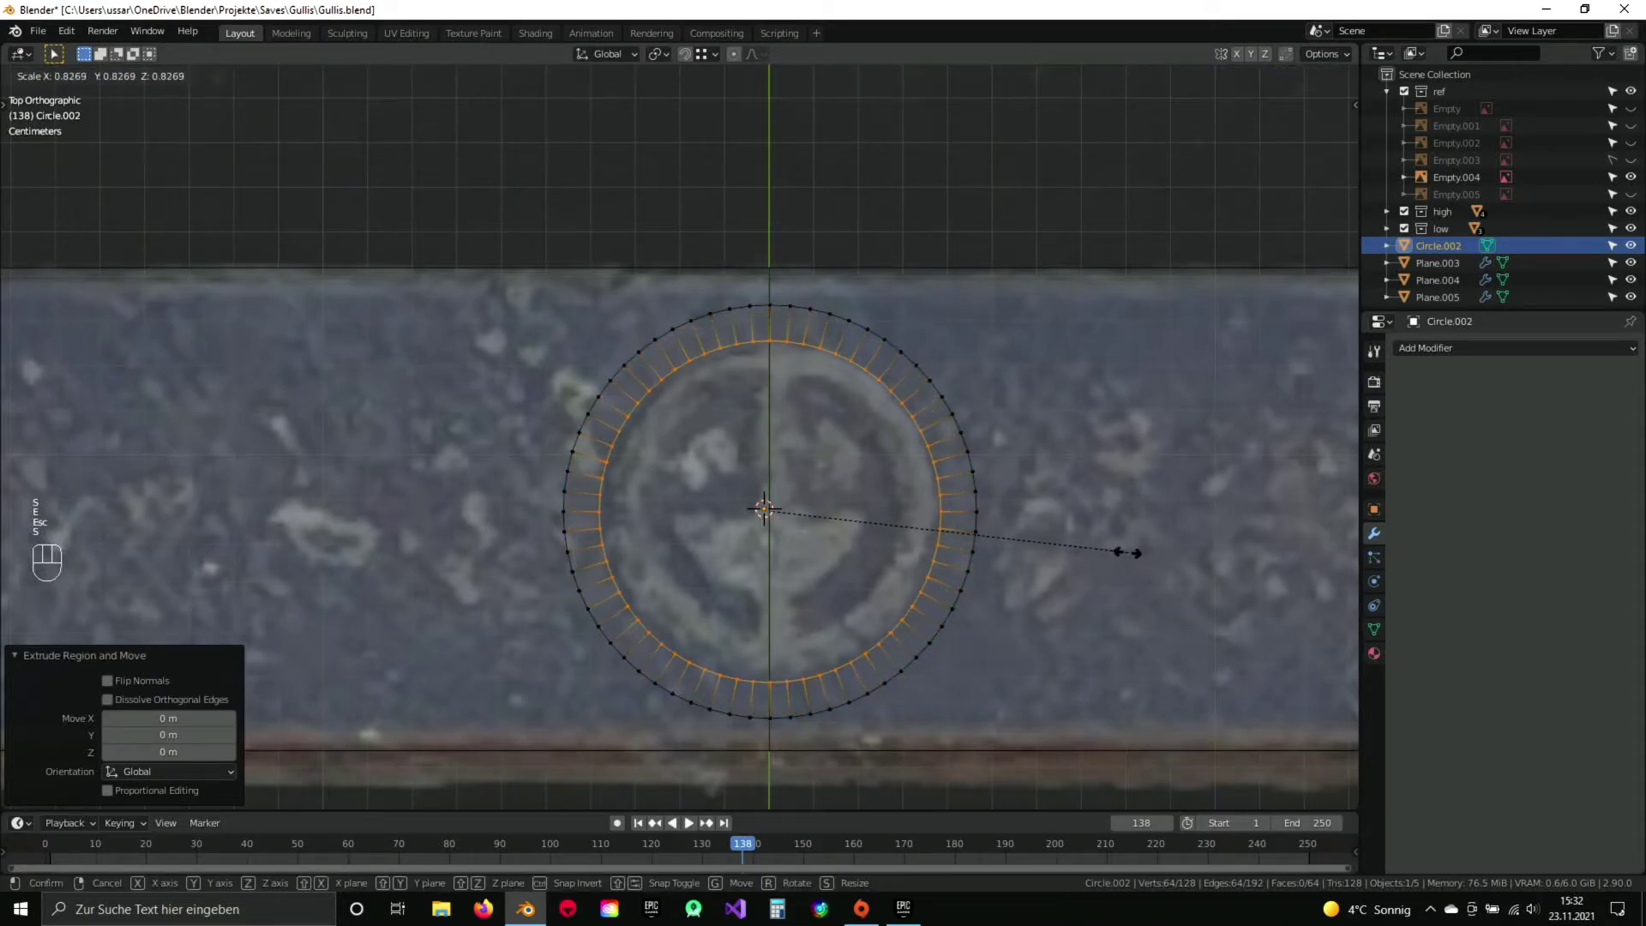
pyautogui.click(1119, 545)
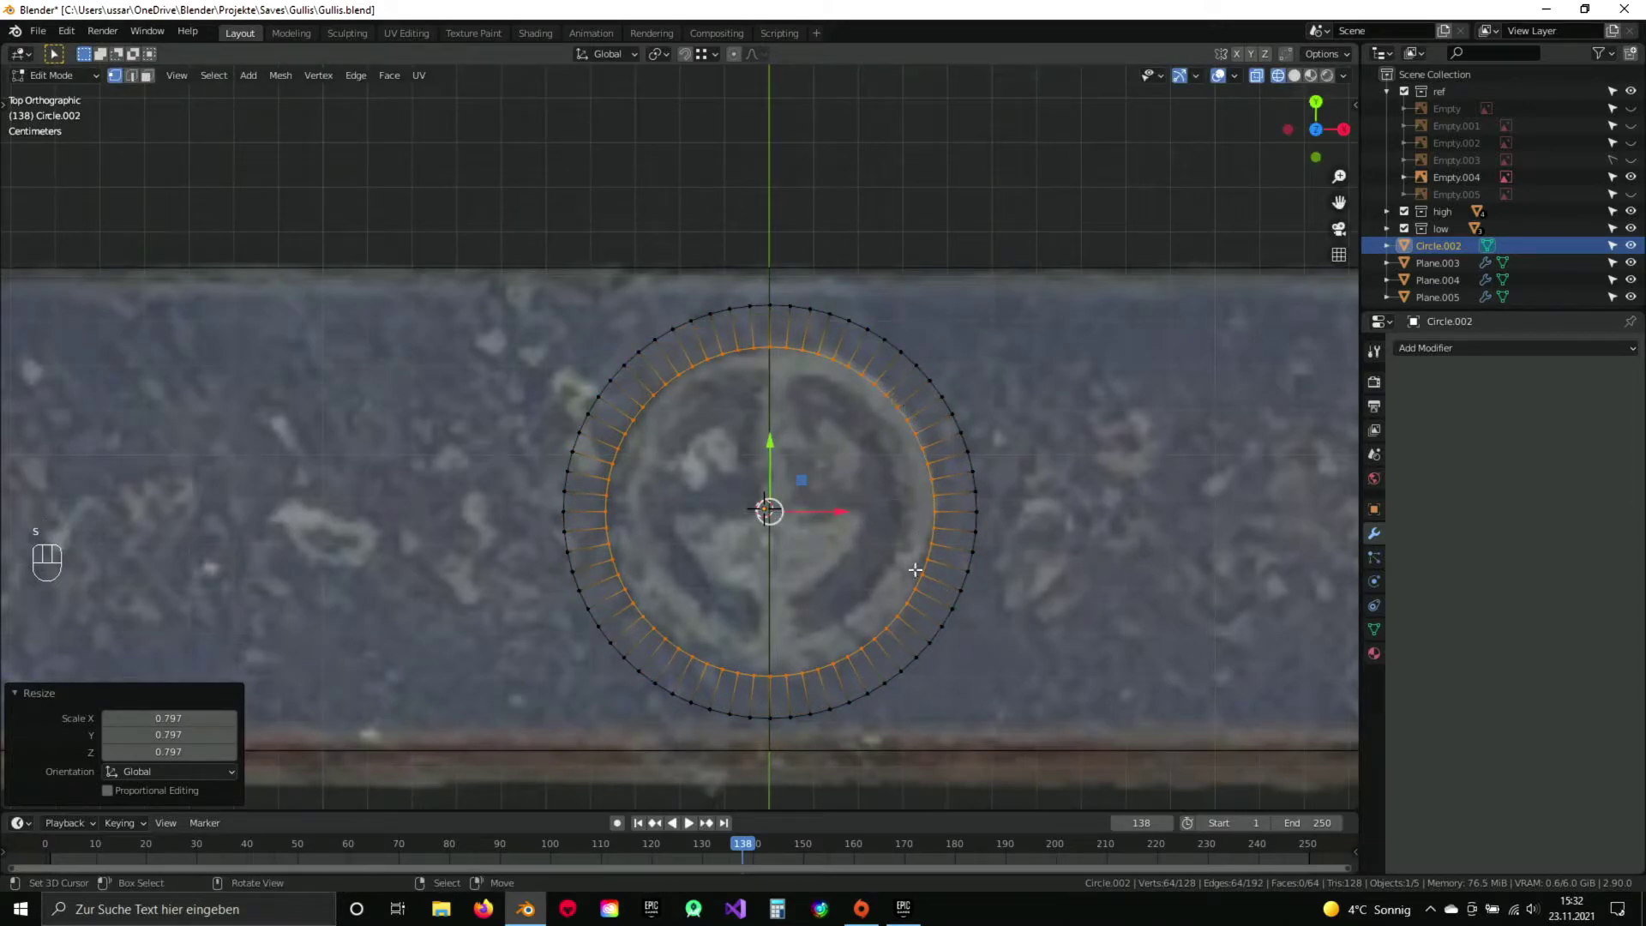
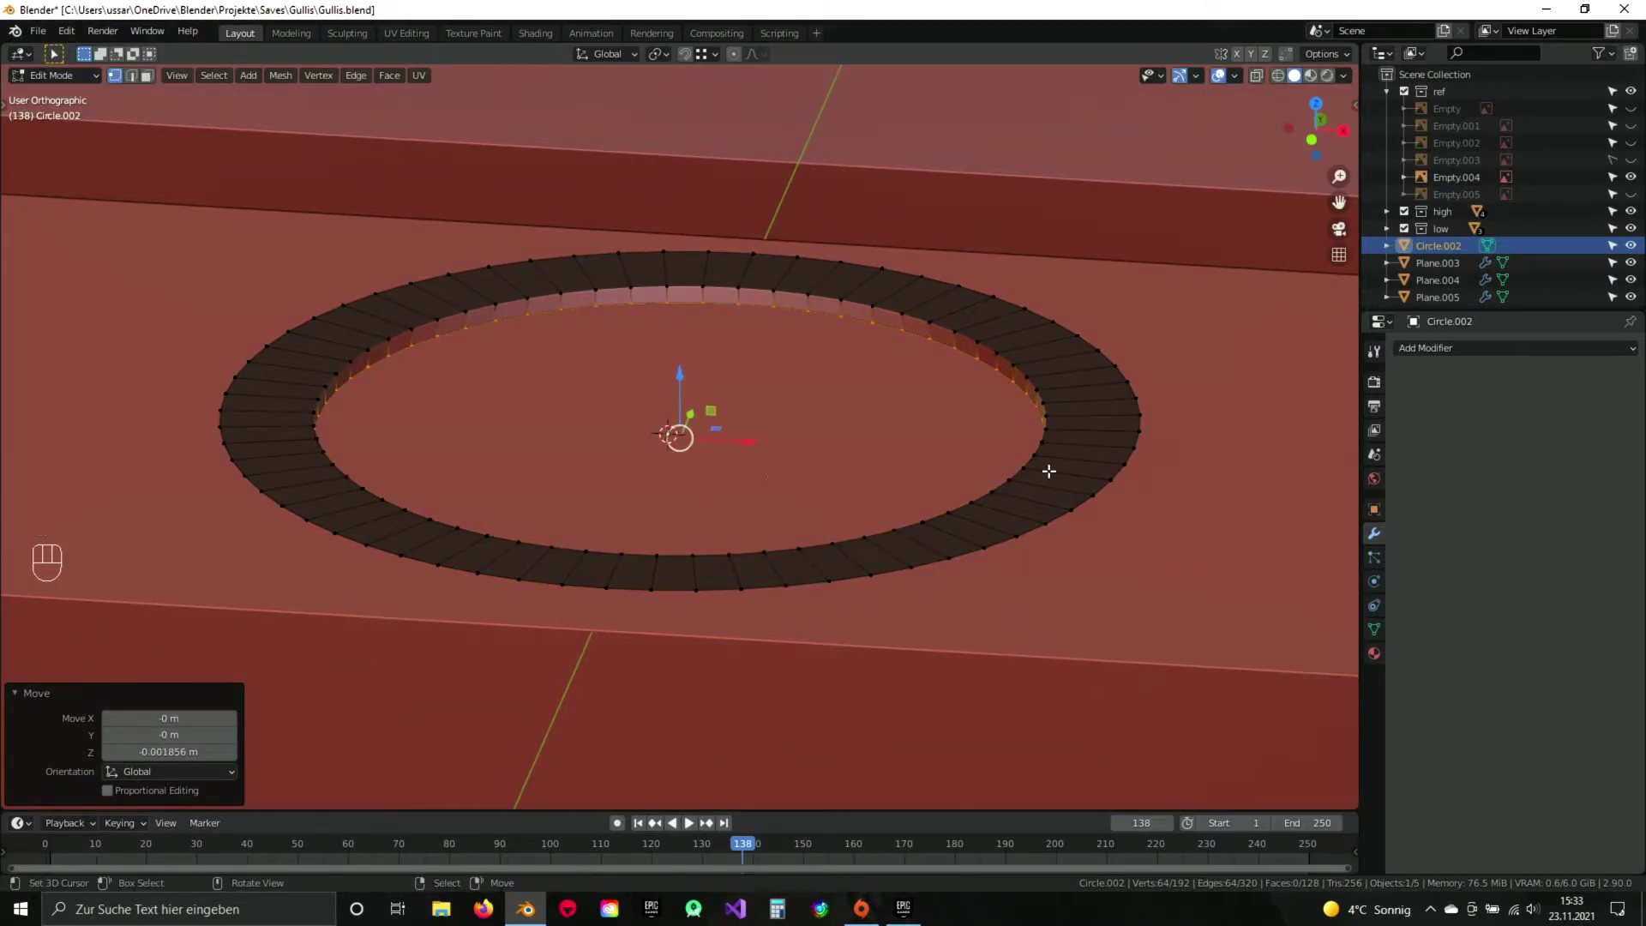
# Extrude the inner loop again, shrink it and merge it at the centre to close the sunken disc.
pyautogui.press('e')
pyautogui.press('Escape')
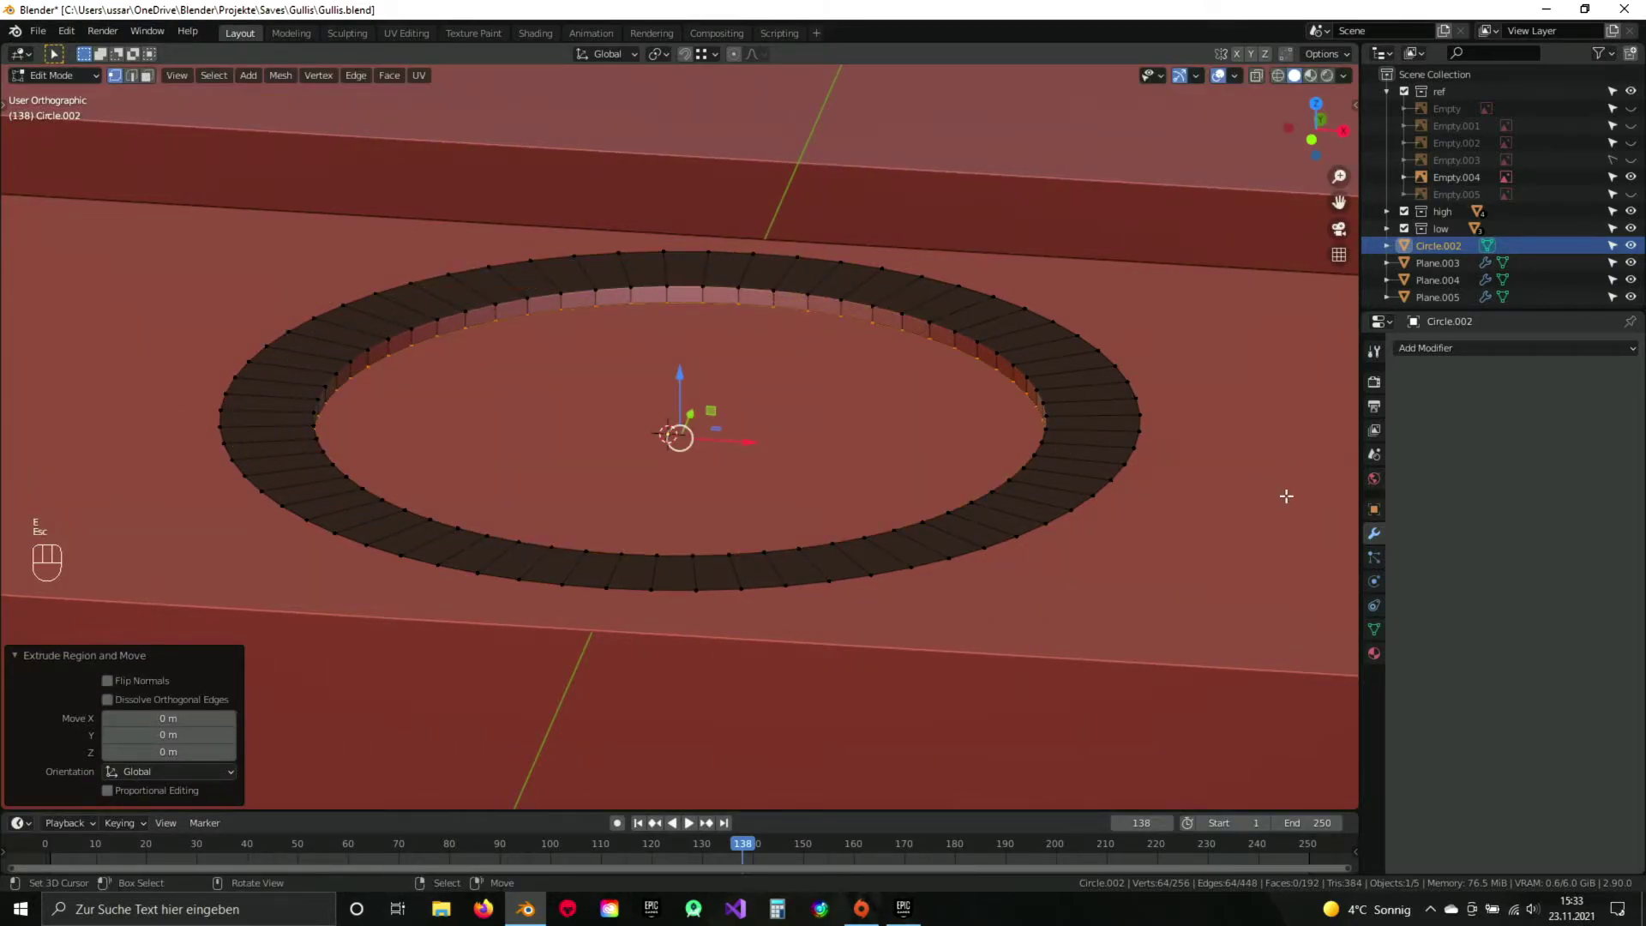
pyautogui.press('s')
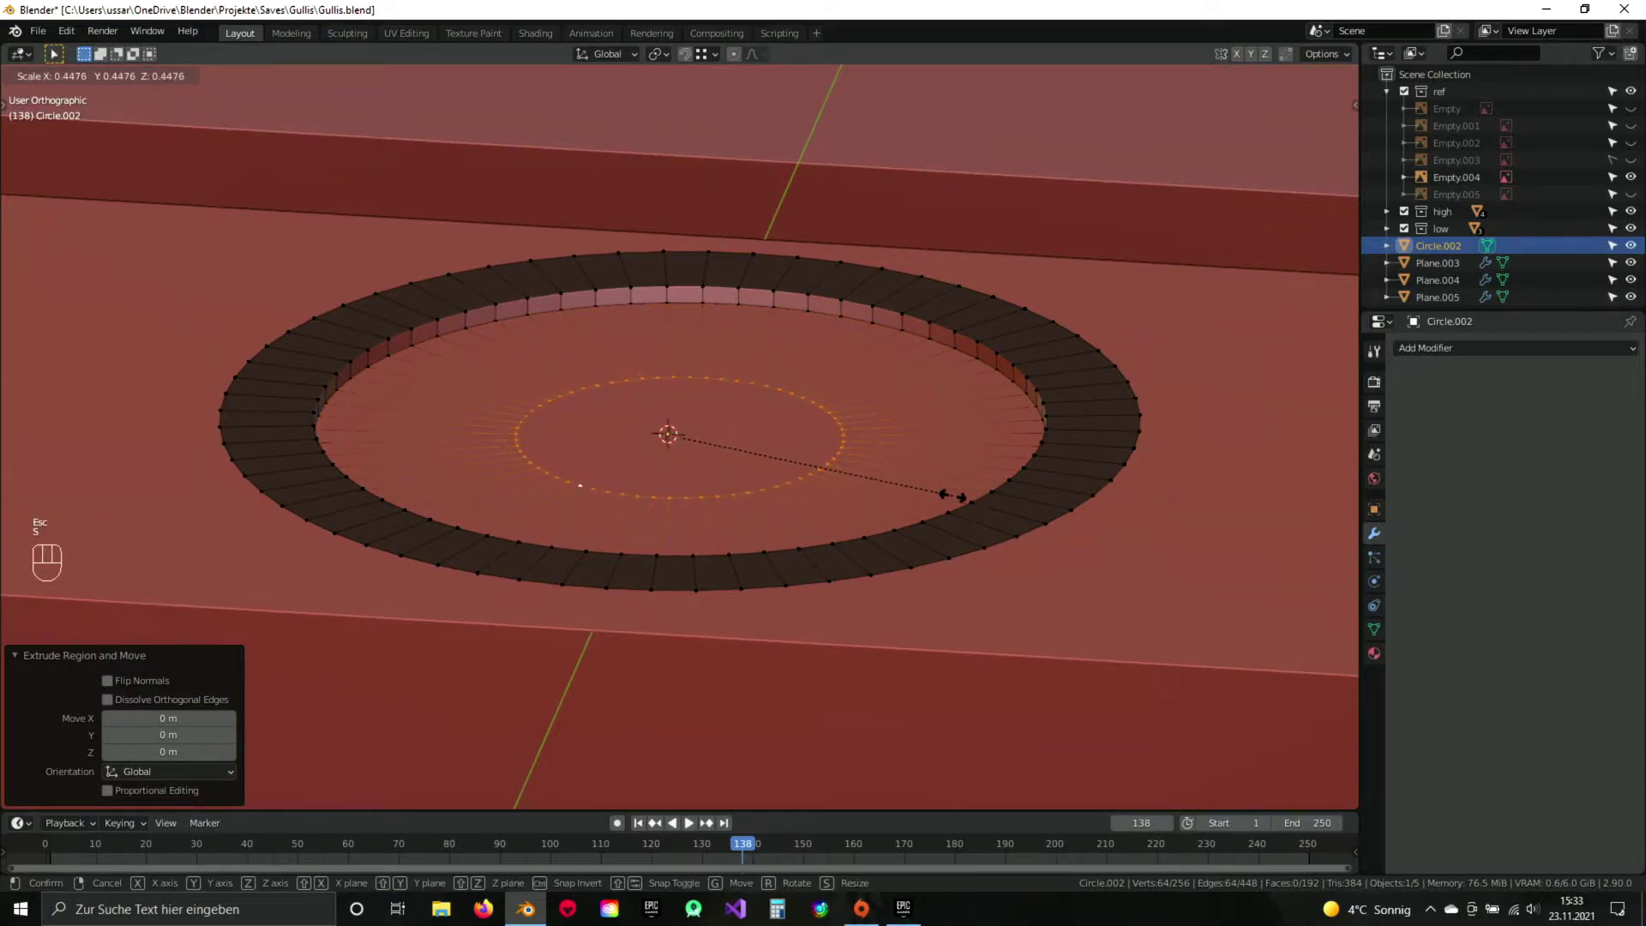
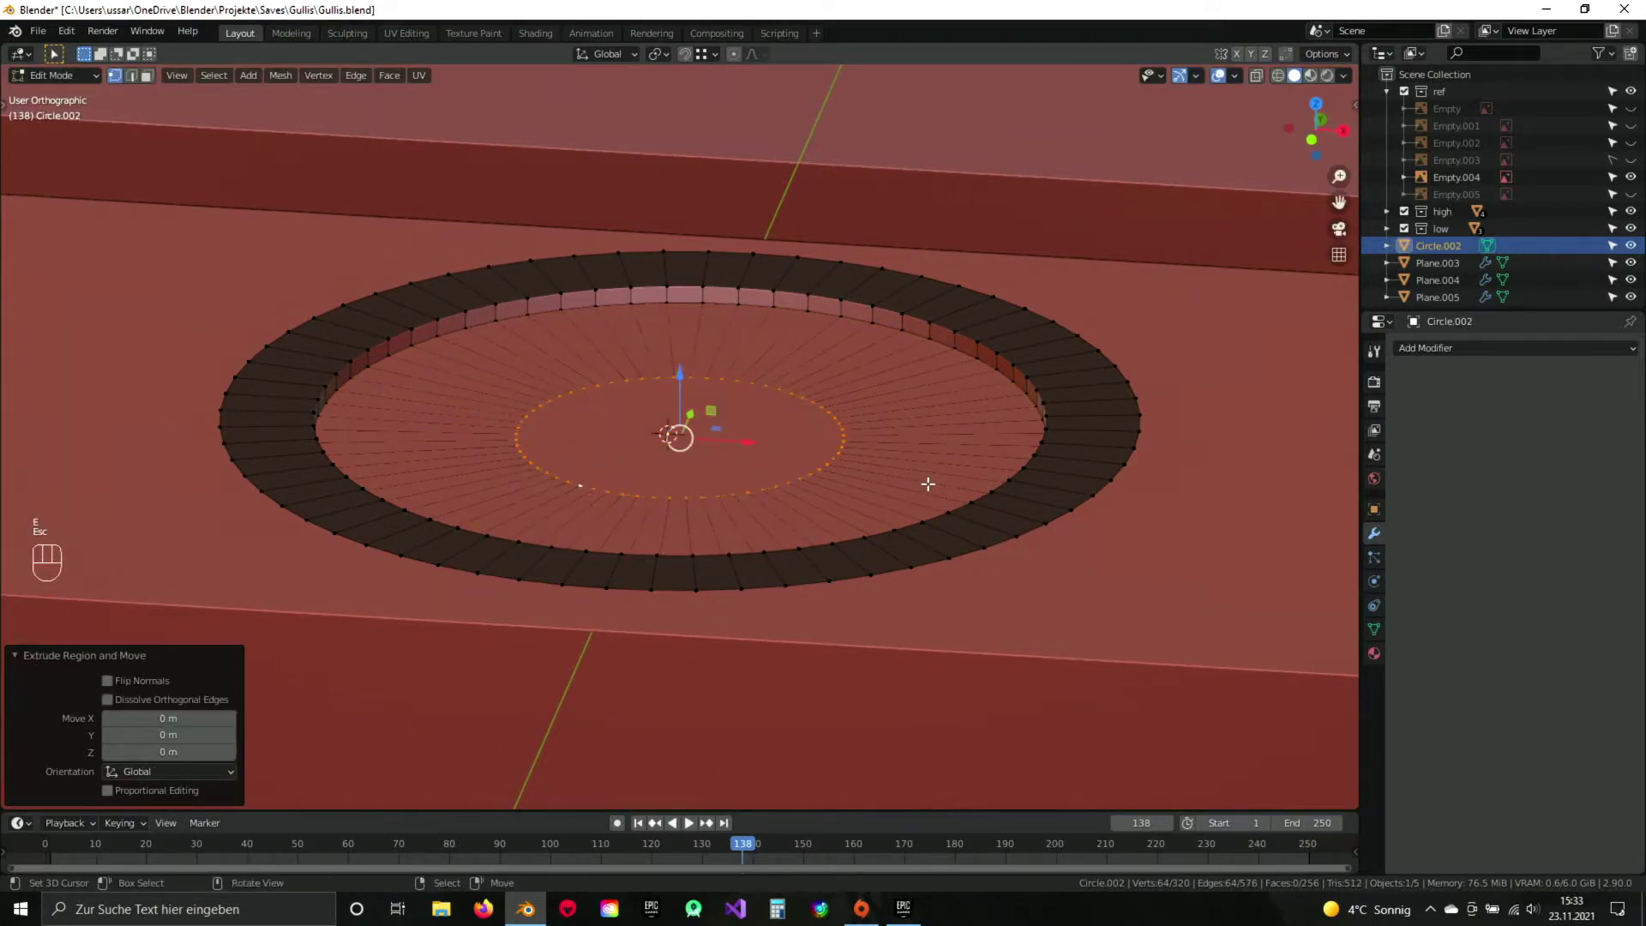
pyautogui.press('m')
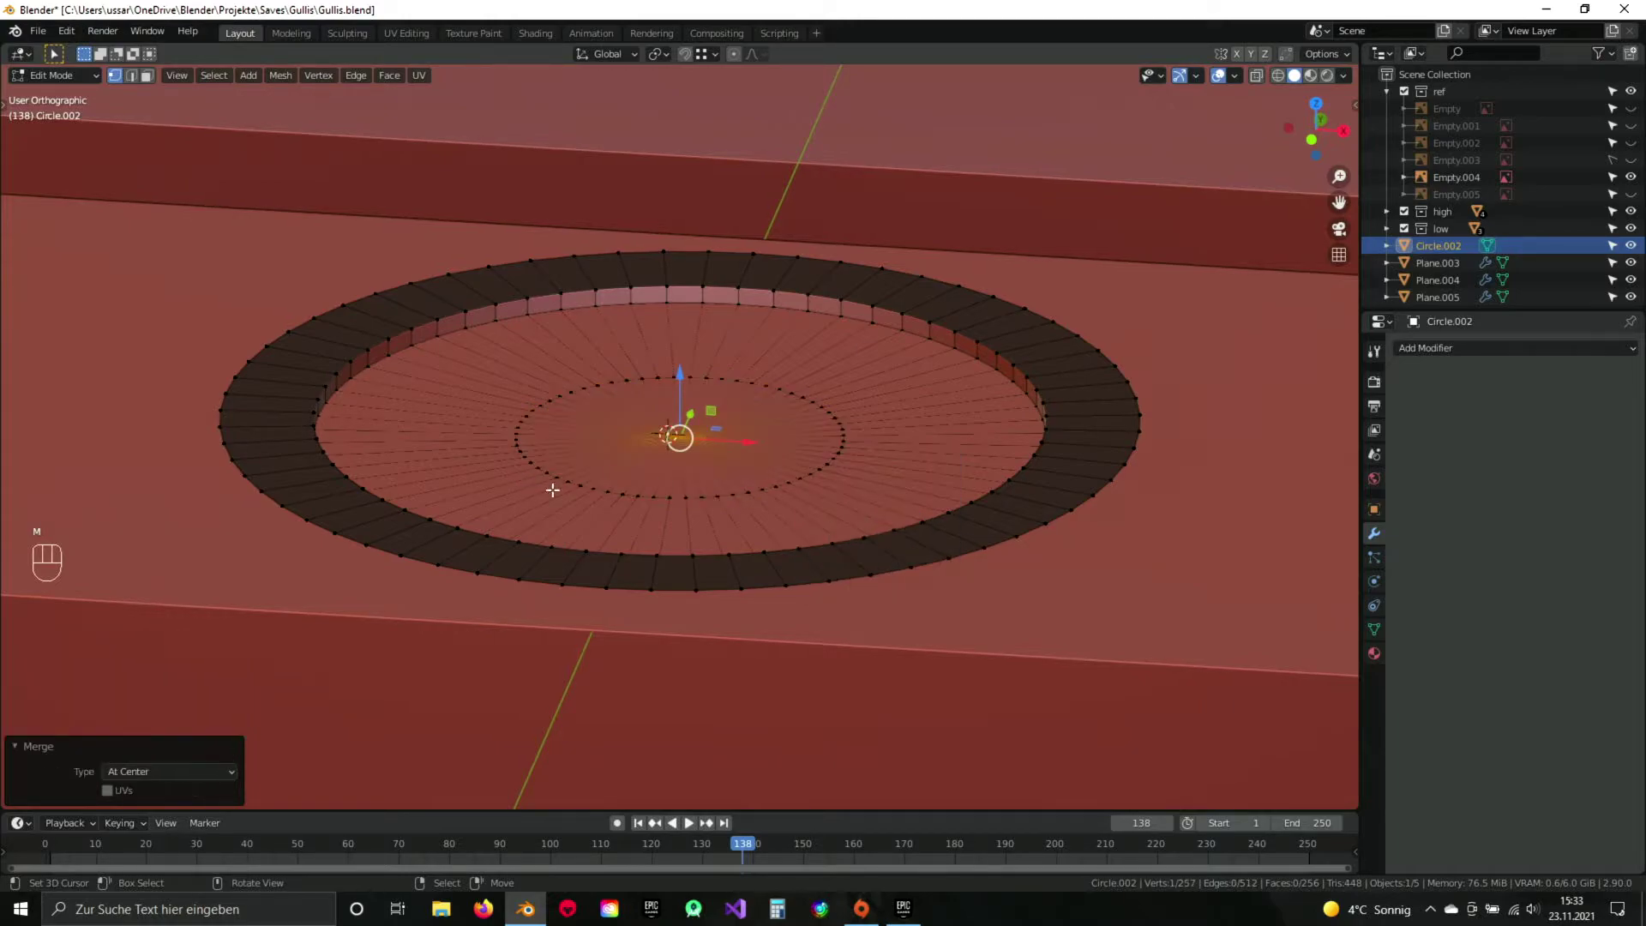
pyautogui.press('a')
# Select the whole emblem disc, leave Edit Mode and look straight down on it.
pyautogui.press('a')
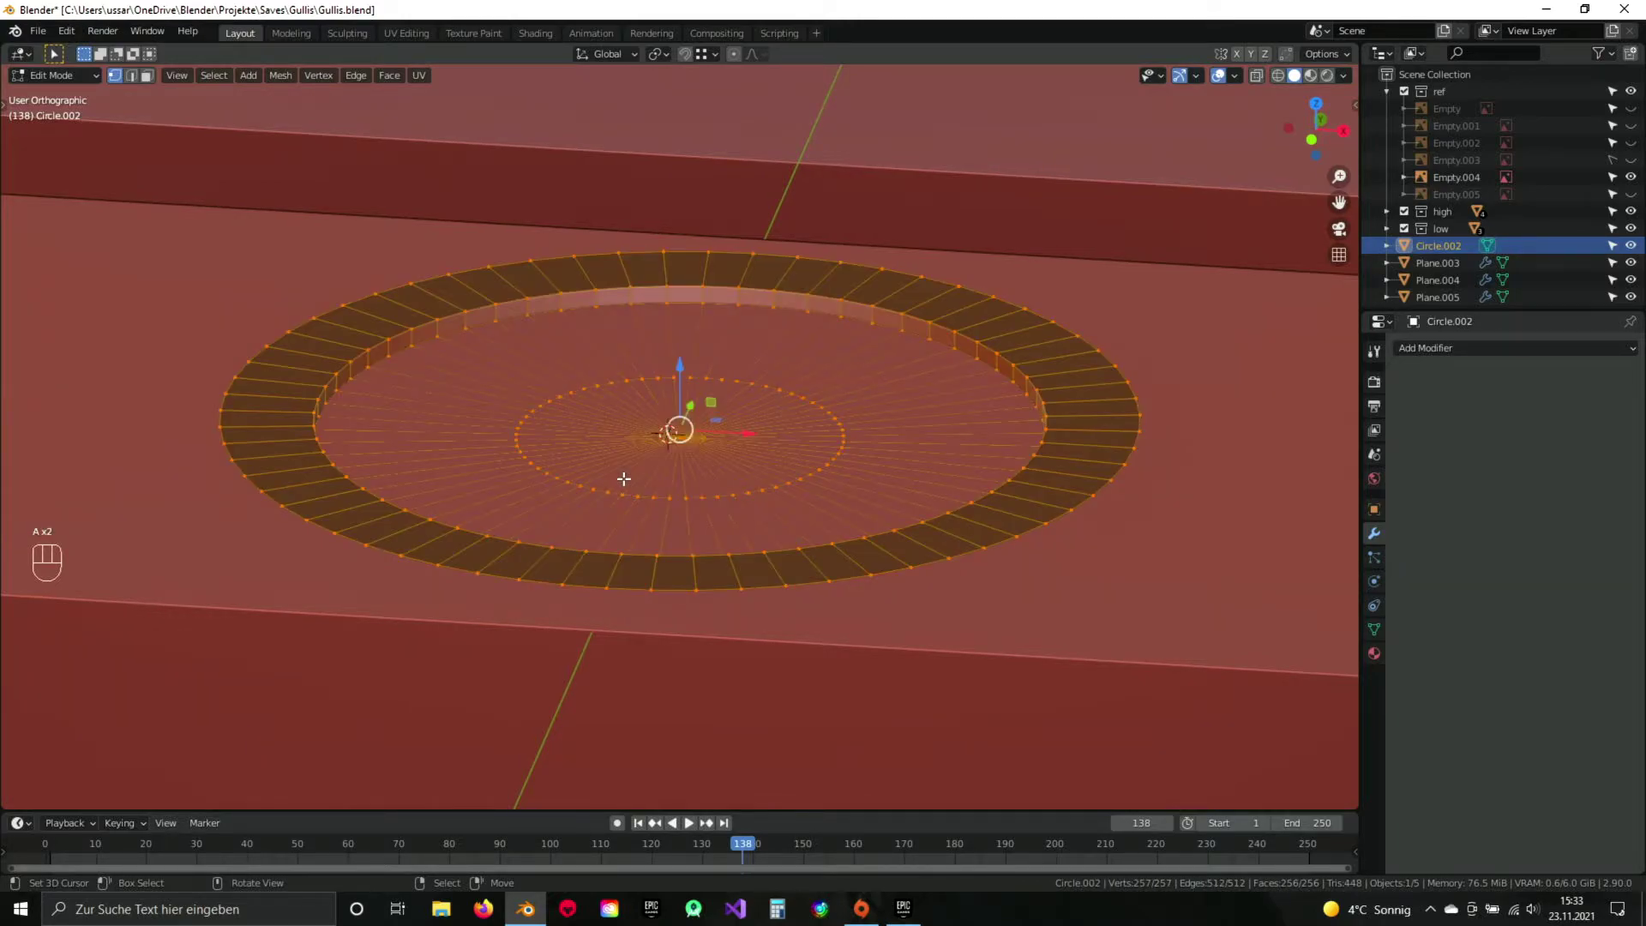
pyautogui.press('space')
pyautogui.press('a')
pyautogui.press('KP_7')
pyautogui.press('Tab')
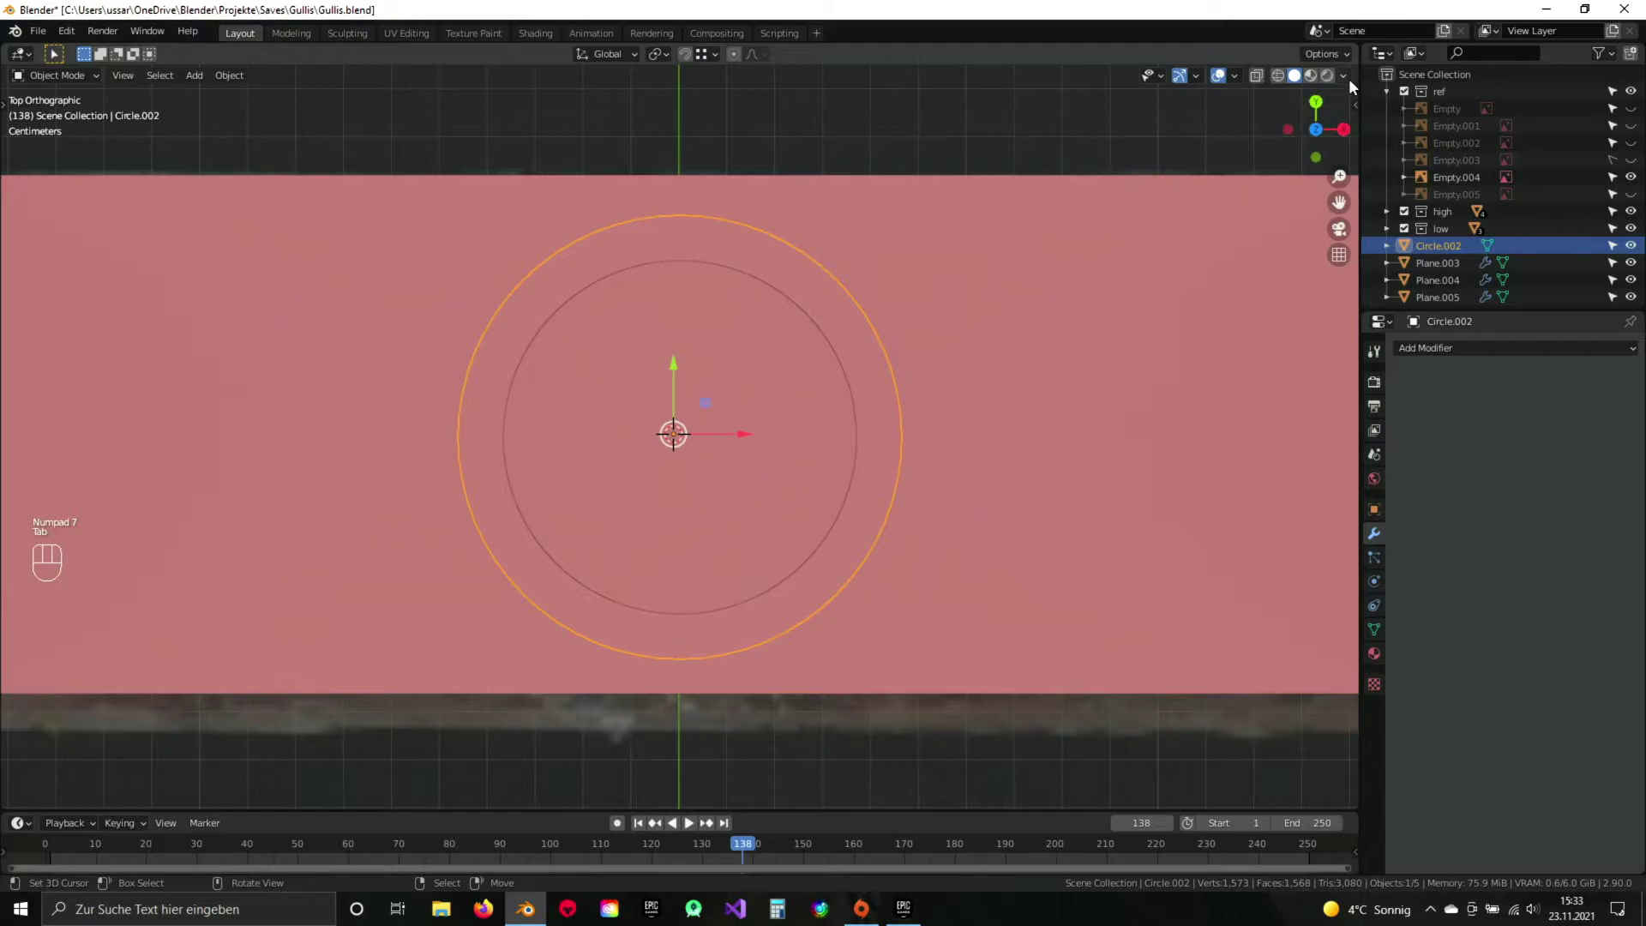
# Orbit around the emblem disc, switch the viewport matcap and remove its trial bevel modifier.
pyautogui.moveTo(1353, 81); pyautogui.dragTo(1100, 194)
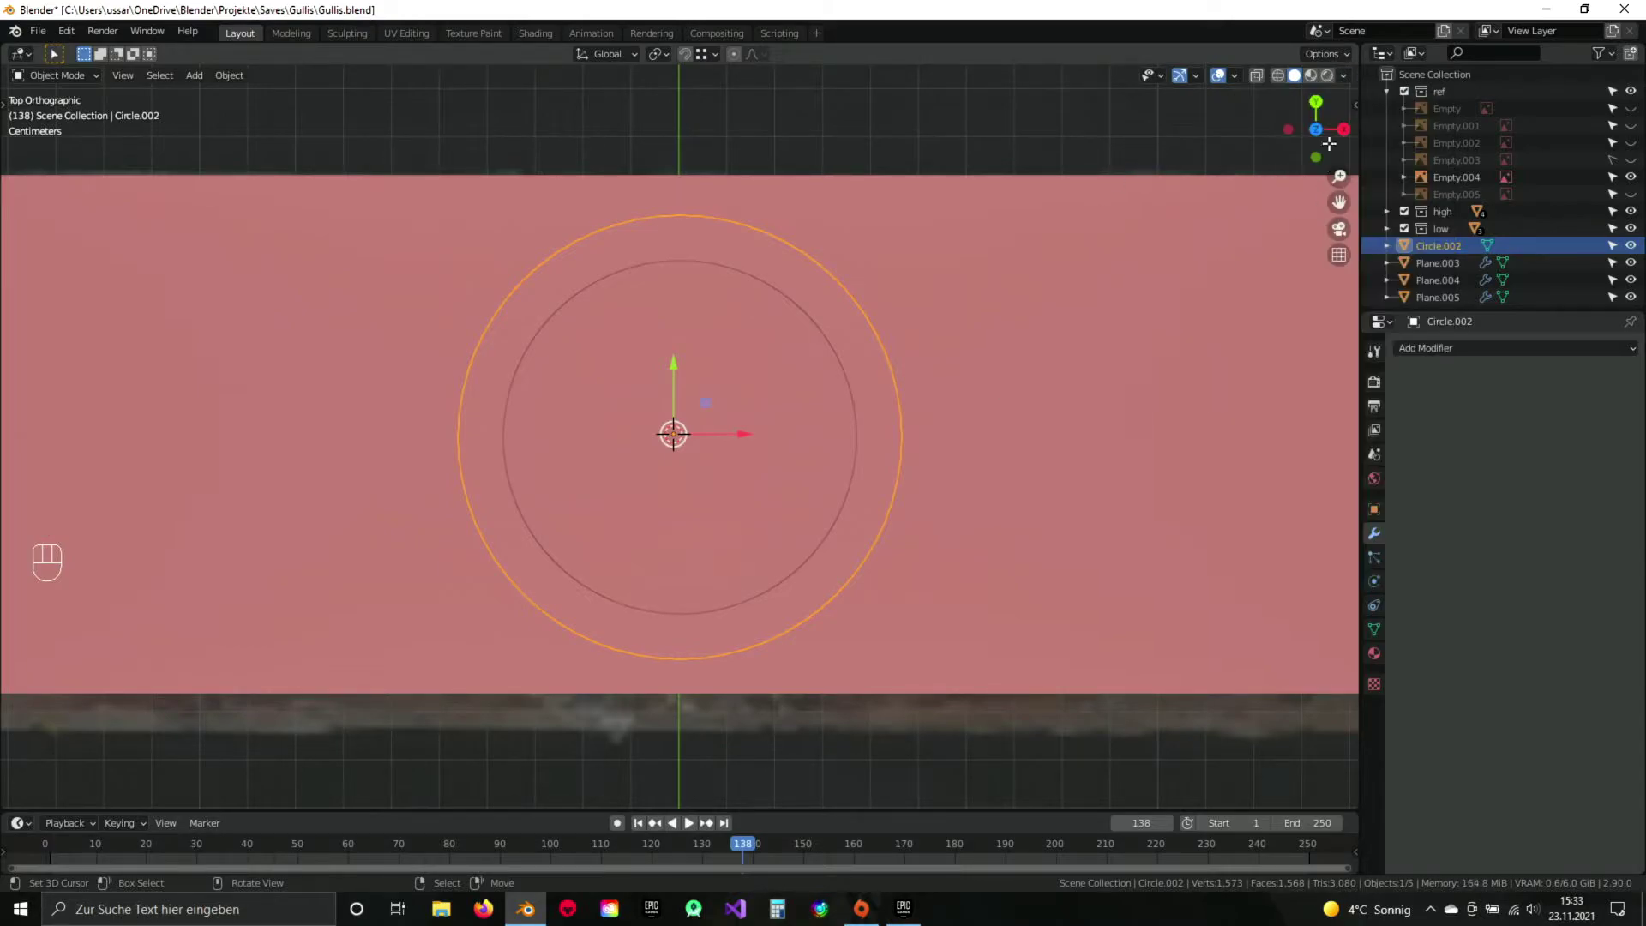
pyautogui.moveTo(1347, 82); pyautogui.dragTo(953, 308)
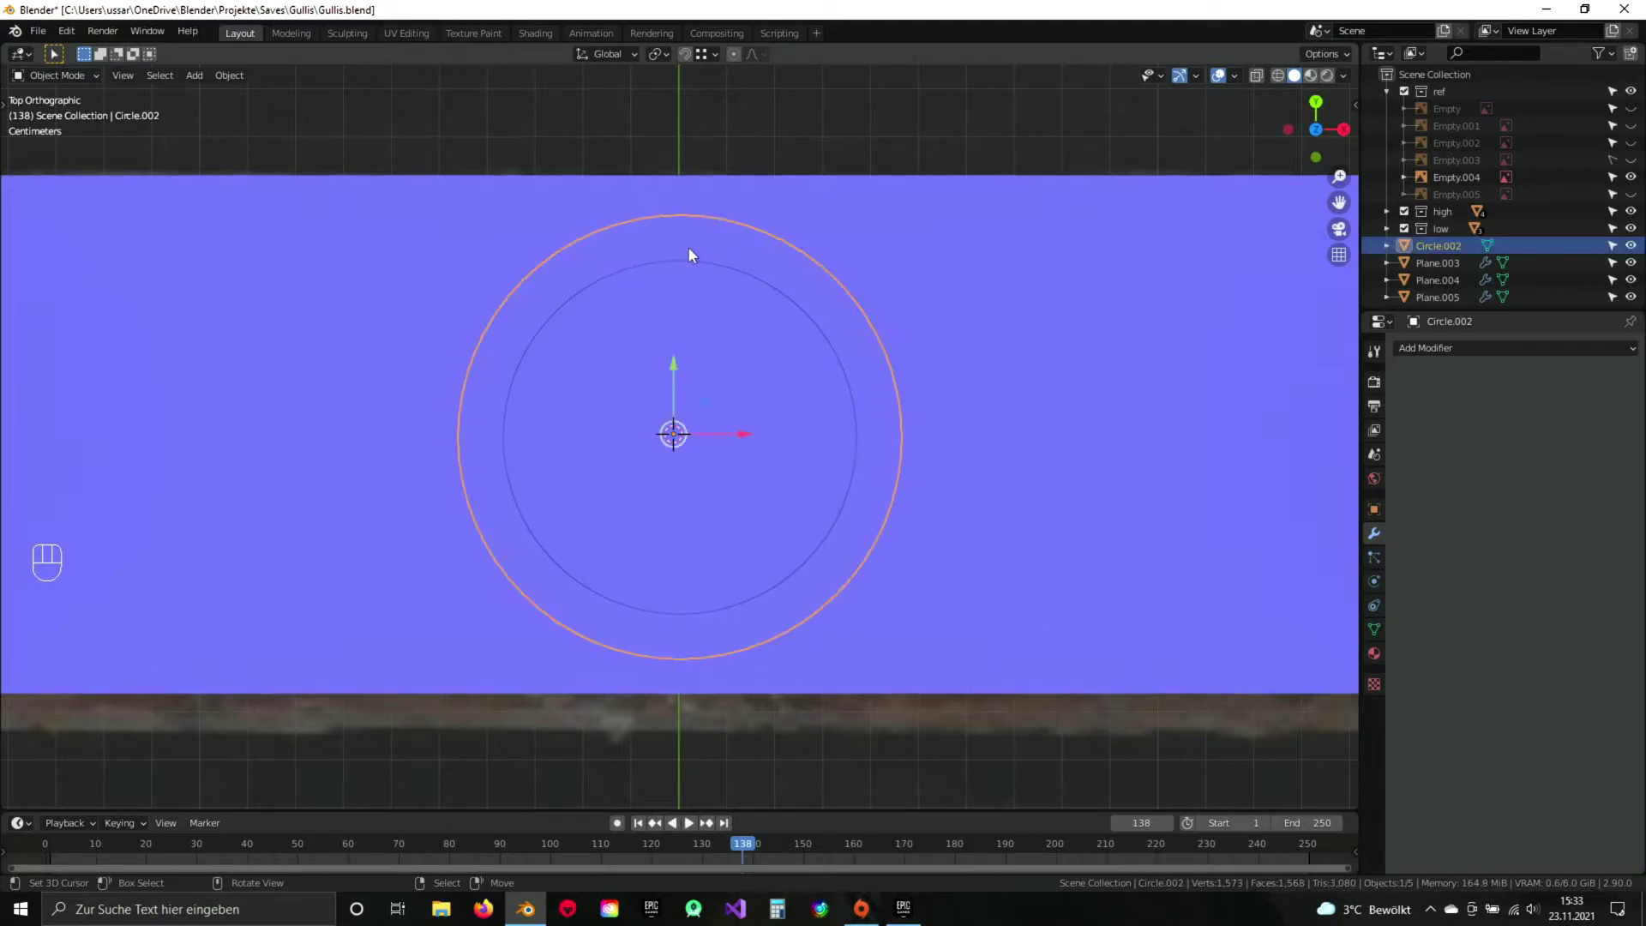
pyautogui.moveTo(1423, 356); pyautogui.dragTo(1301, 412)
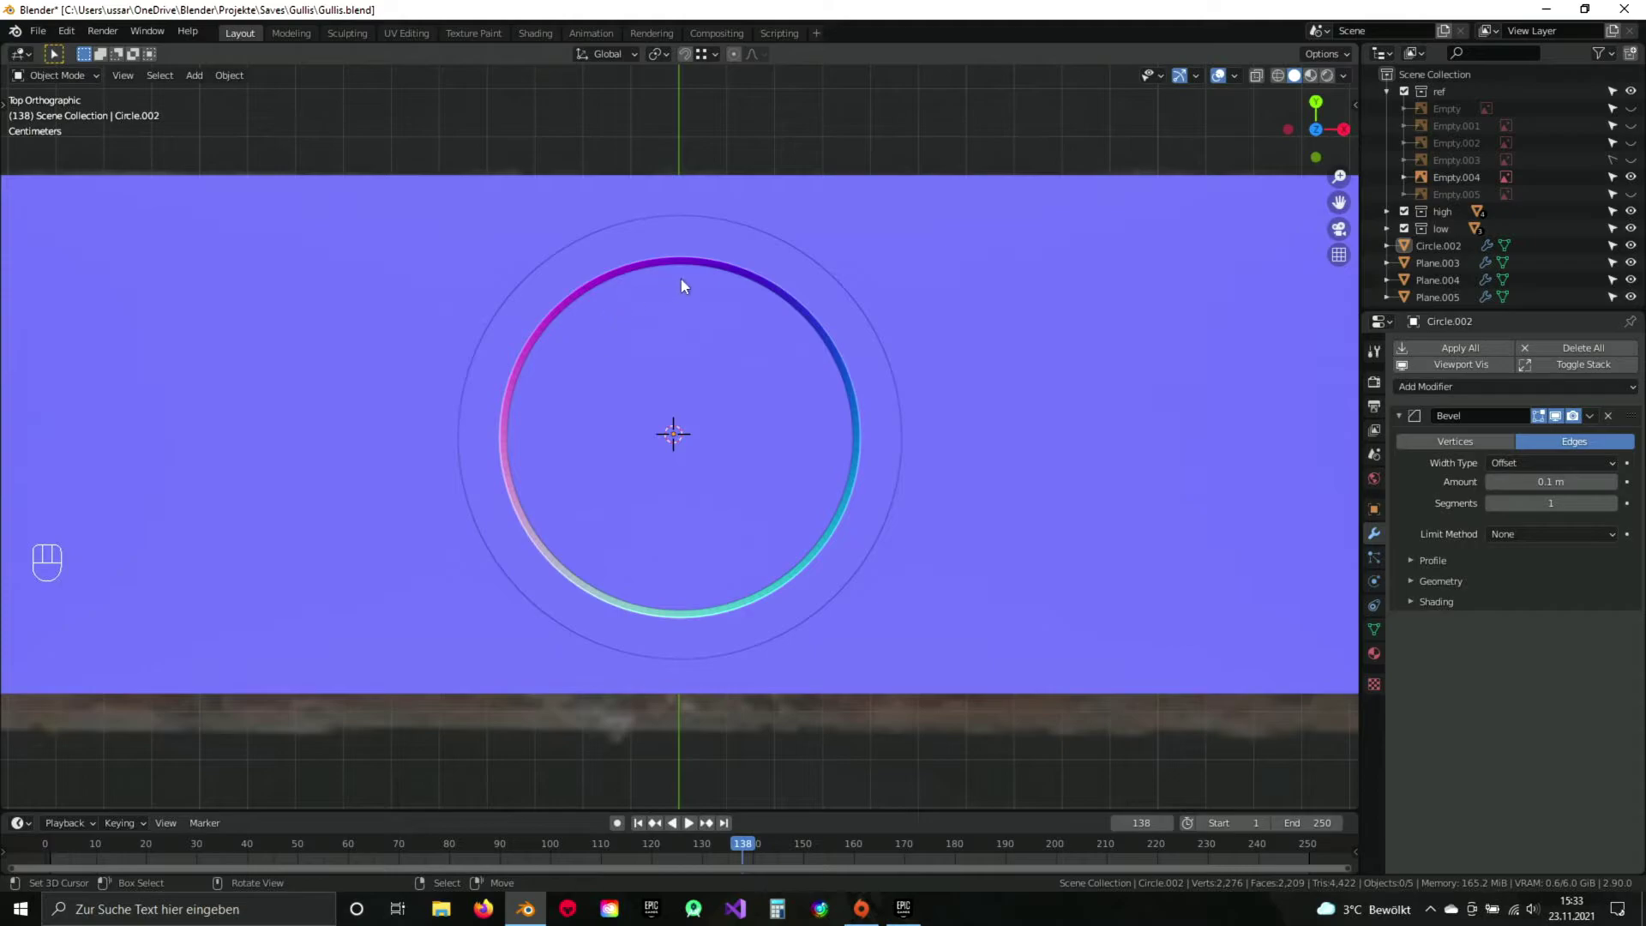
pyautogui.press('z')
pyautogui.press('z')
pyautogui.moveTo(768, 484); pyautogui.dragTo(884, 413)
pyautogui.moveTo(884, 414); pyautogui.dragTo(906, 449)
pyautogui.rightClick(883, 413)
pyautogui.click(1614, 424)
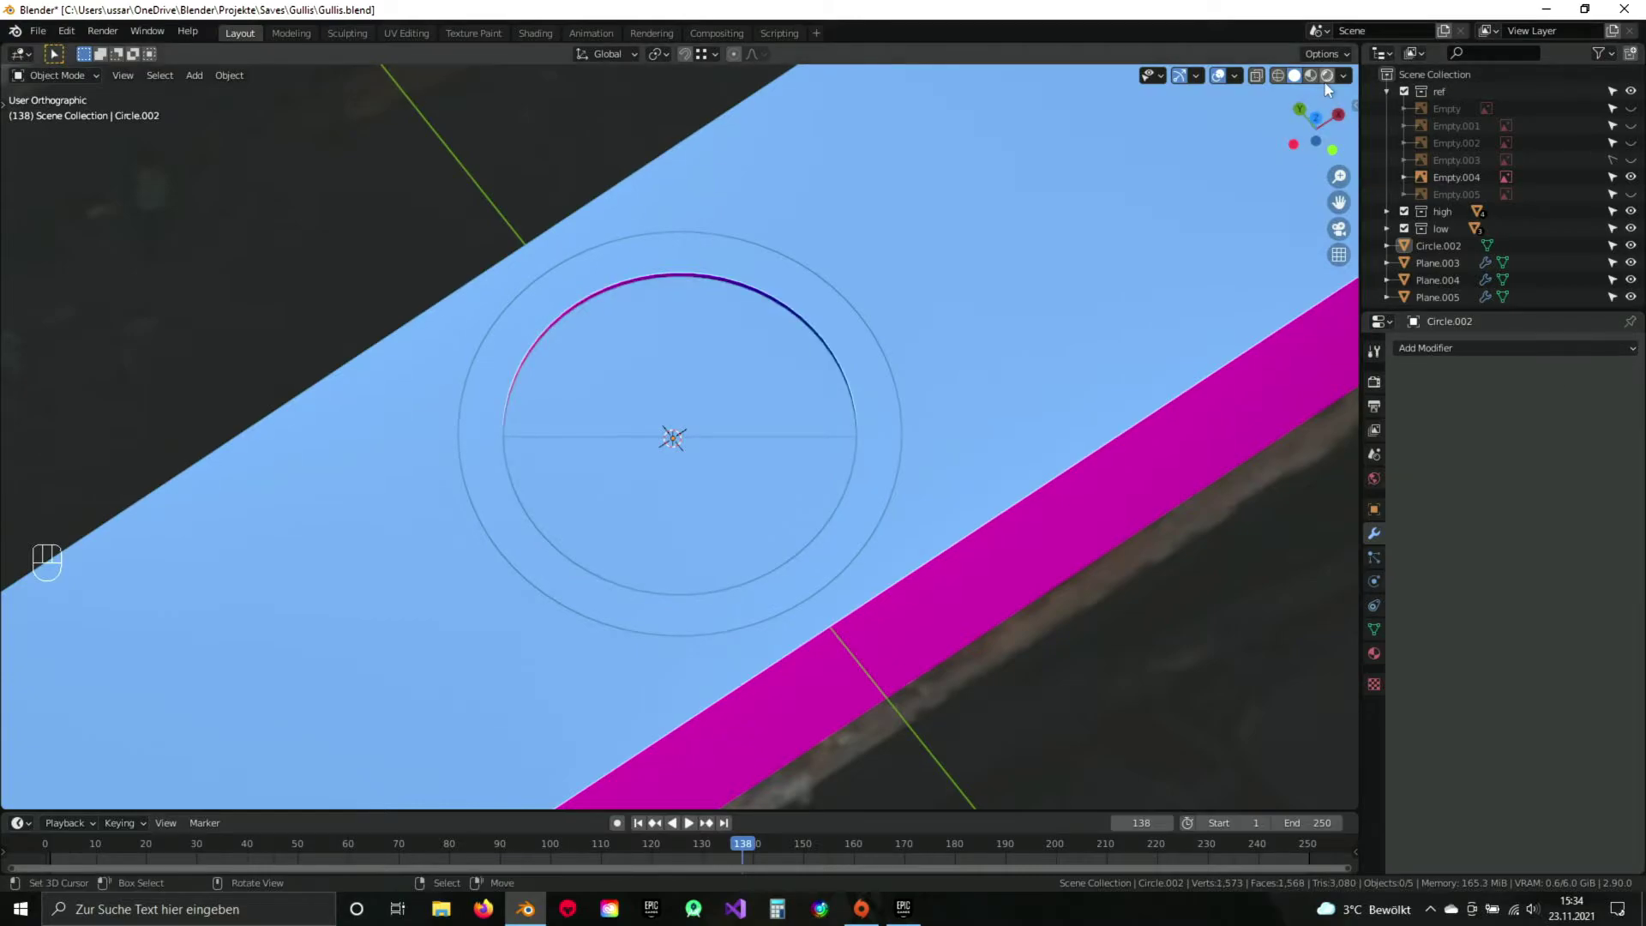
# Save the file and return to a straight top-down view over the stamp.
pyautogui.moveTo(1347, 80); pyautogui.dragTo(888, 471)
pyautogui.press('ctrl+s')
pyautogui.press('KP_7')
pyautogui.press('KP_4')
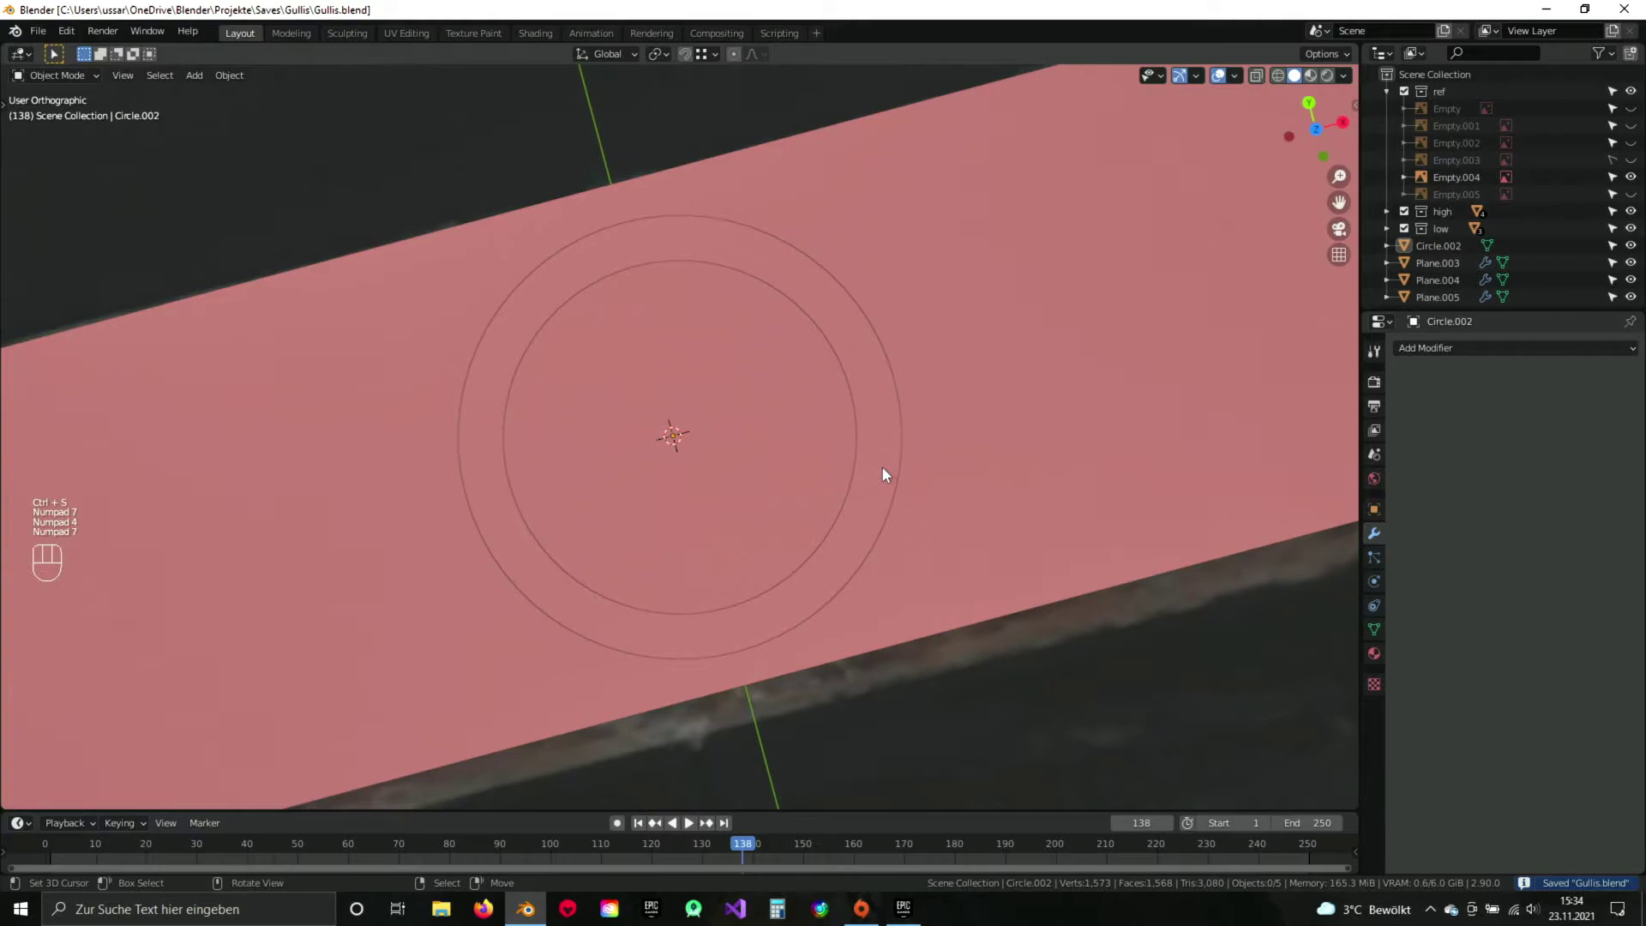
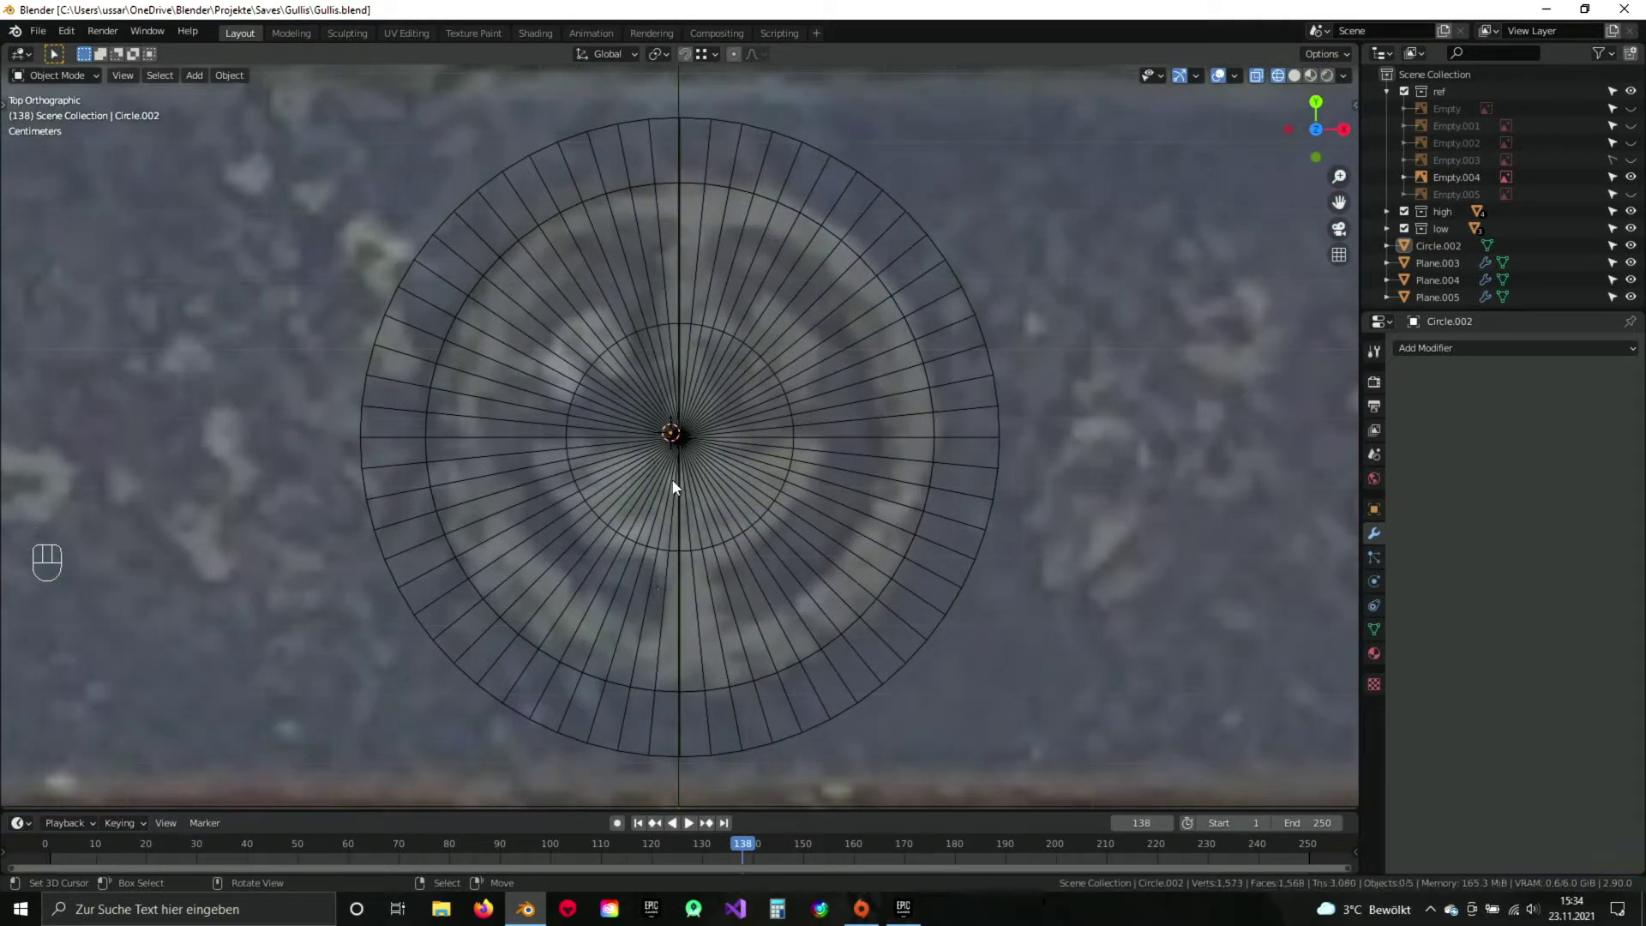
# Add a plane at the stamp centre and move its vertices into a quarter quad reaching toward the outer ring.
pyautogui.press('z')
pyautogui.press('z')
pyautogui.press('shift+a')
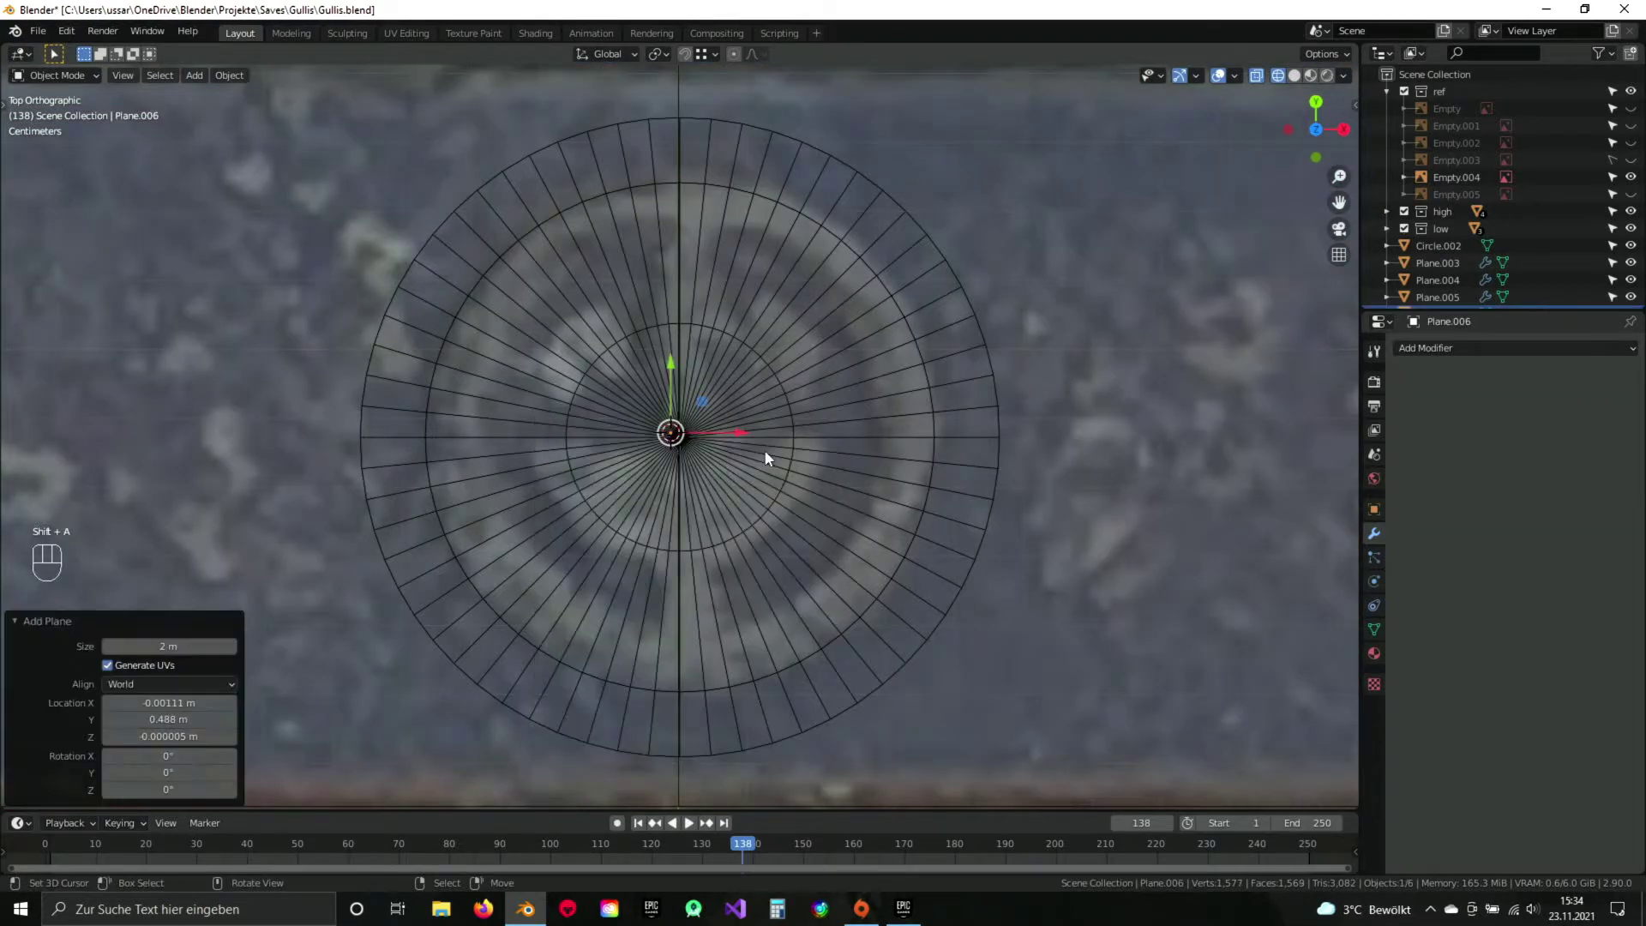
pyautogui.press('Tab')
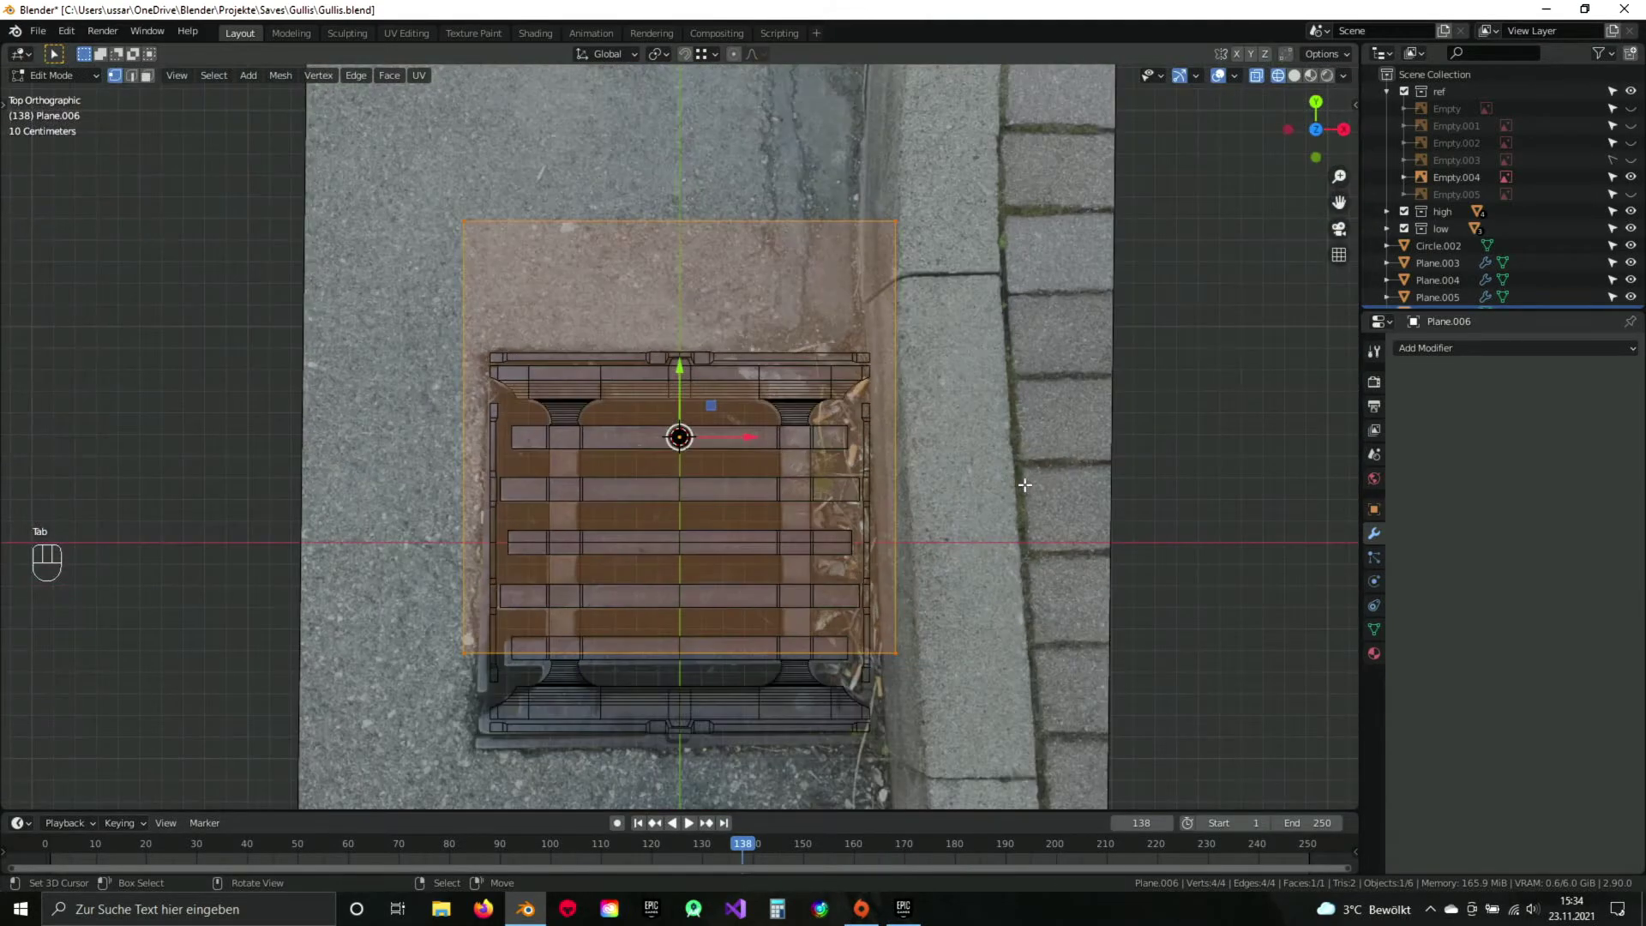
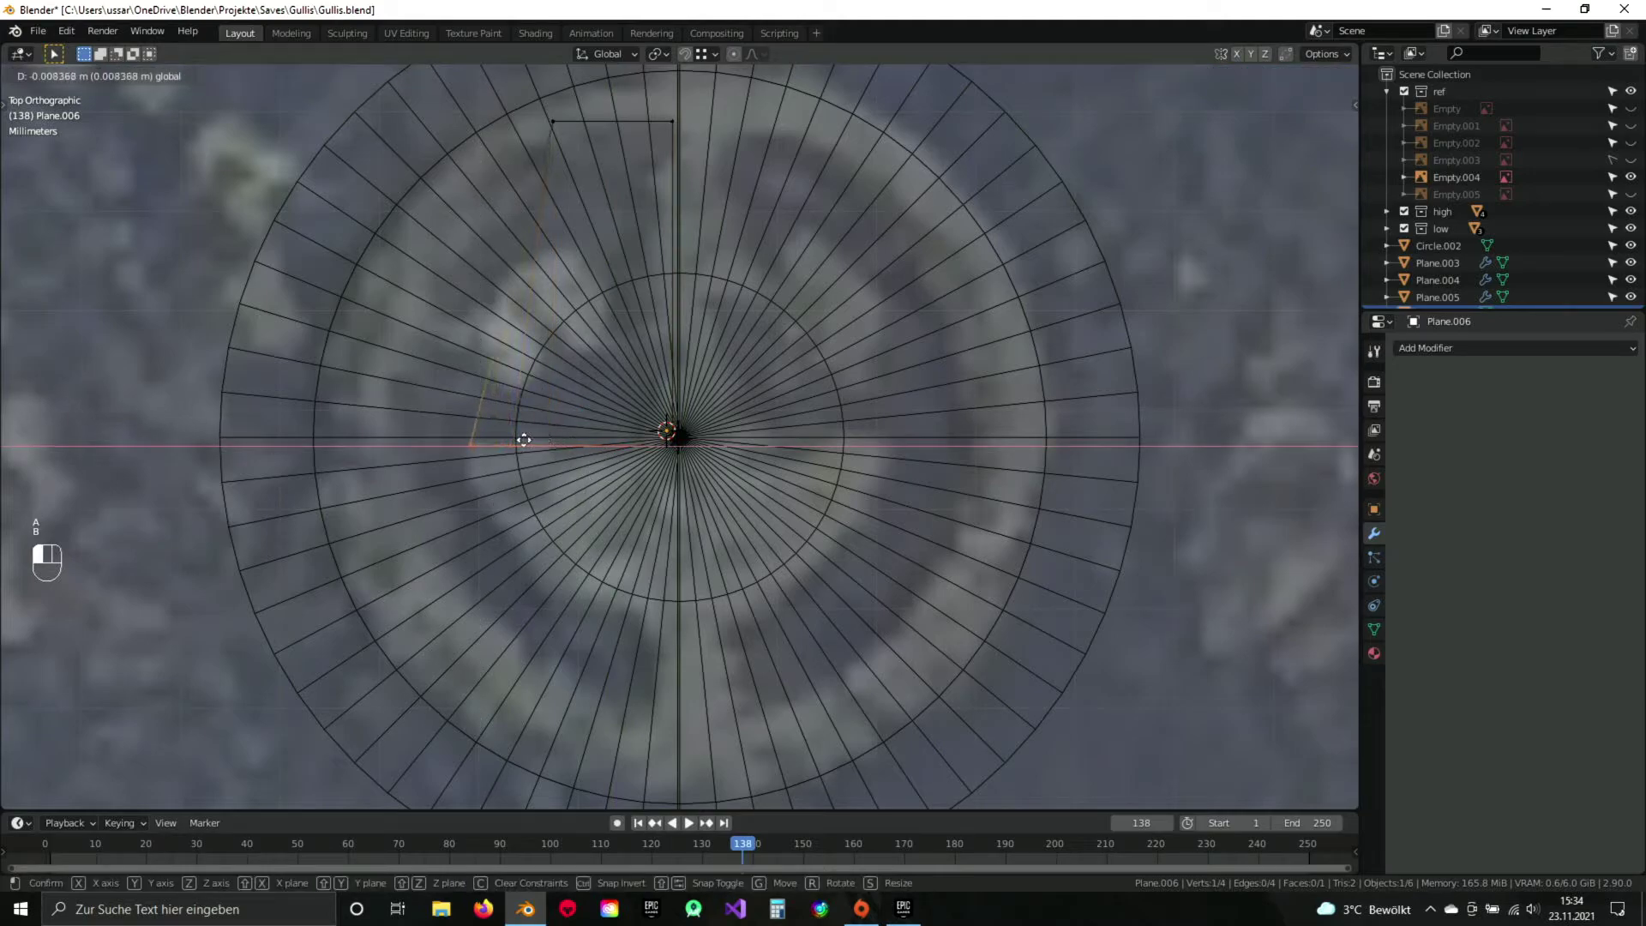
pyautogui.press('a')
pyautogui.press('b')
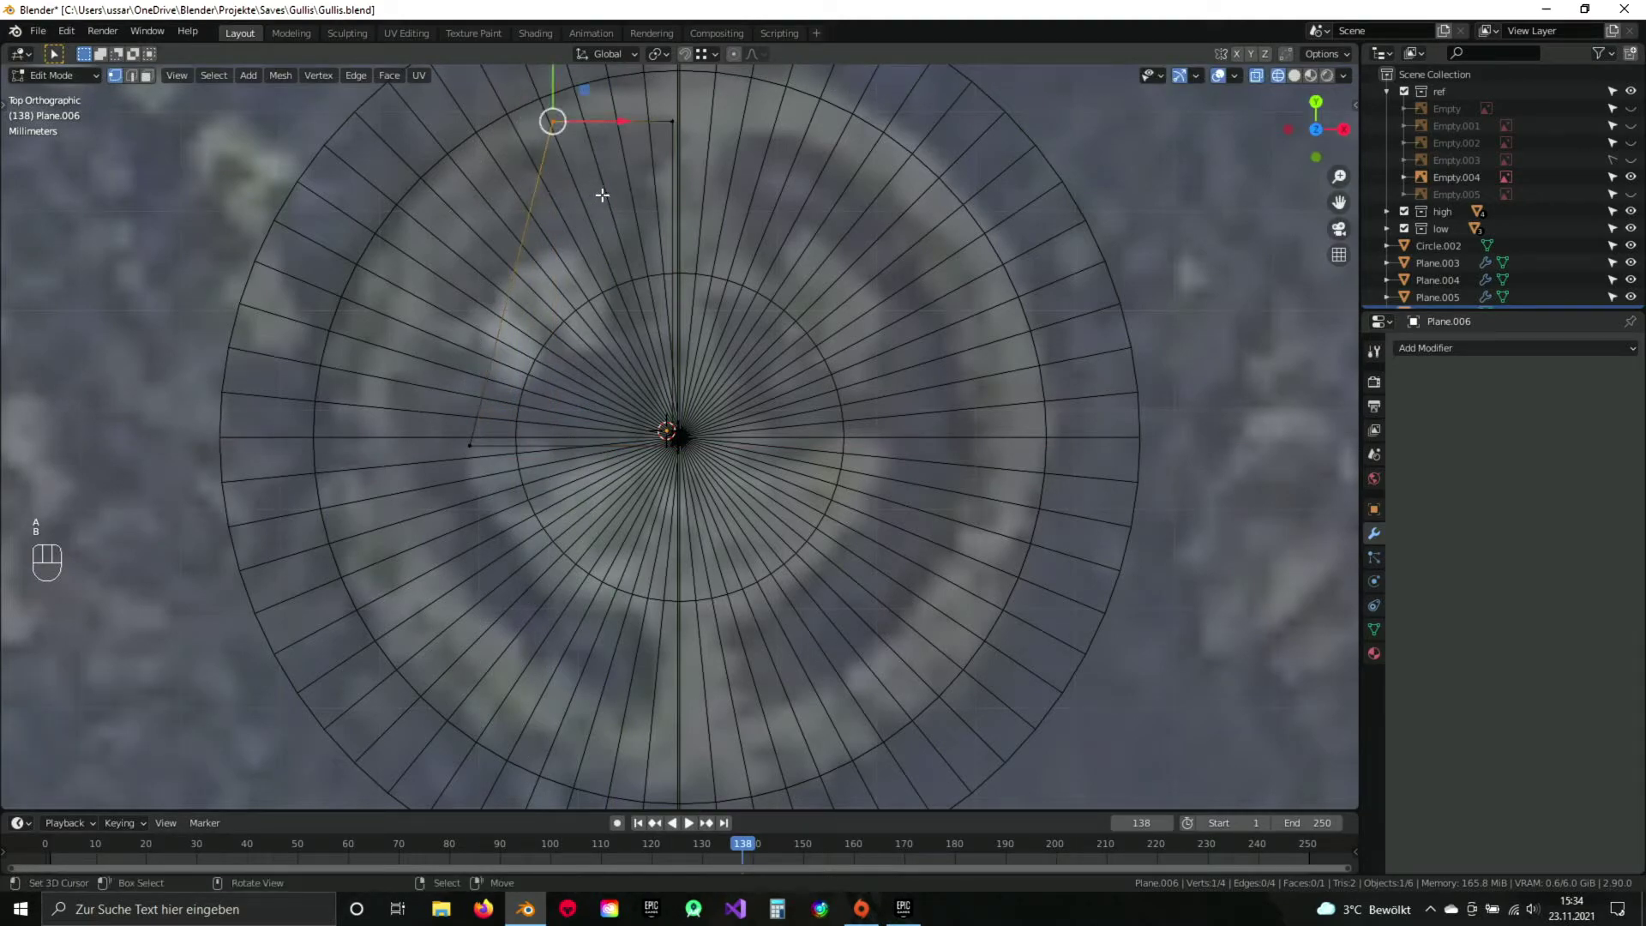
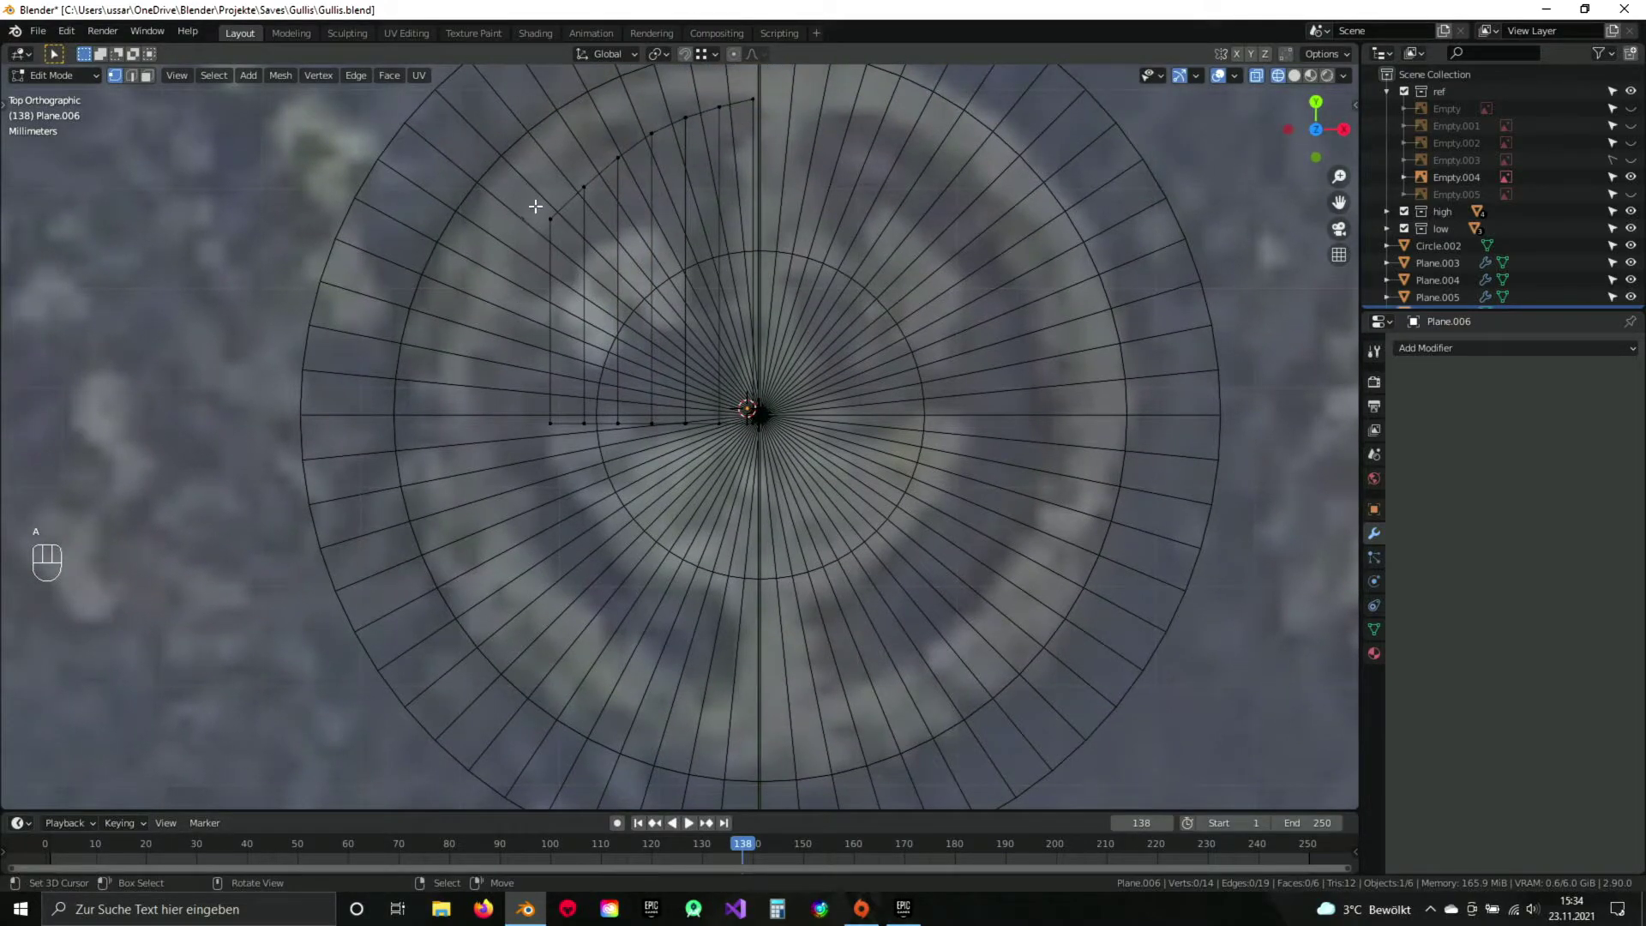
pyautogui.moveTo(558, 254); pyautogui.dragTo(523, 368)
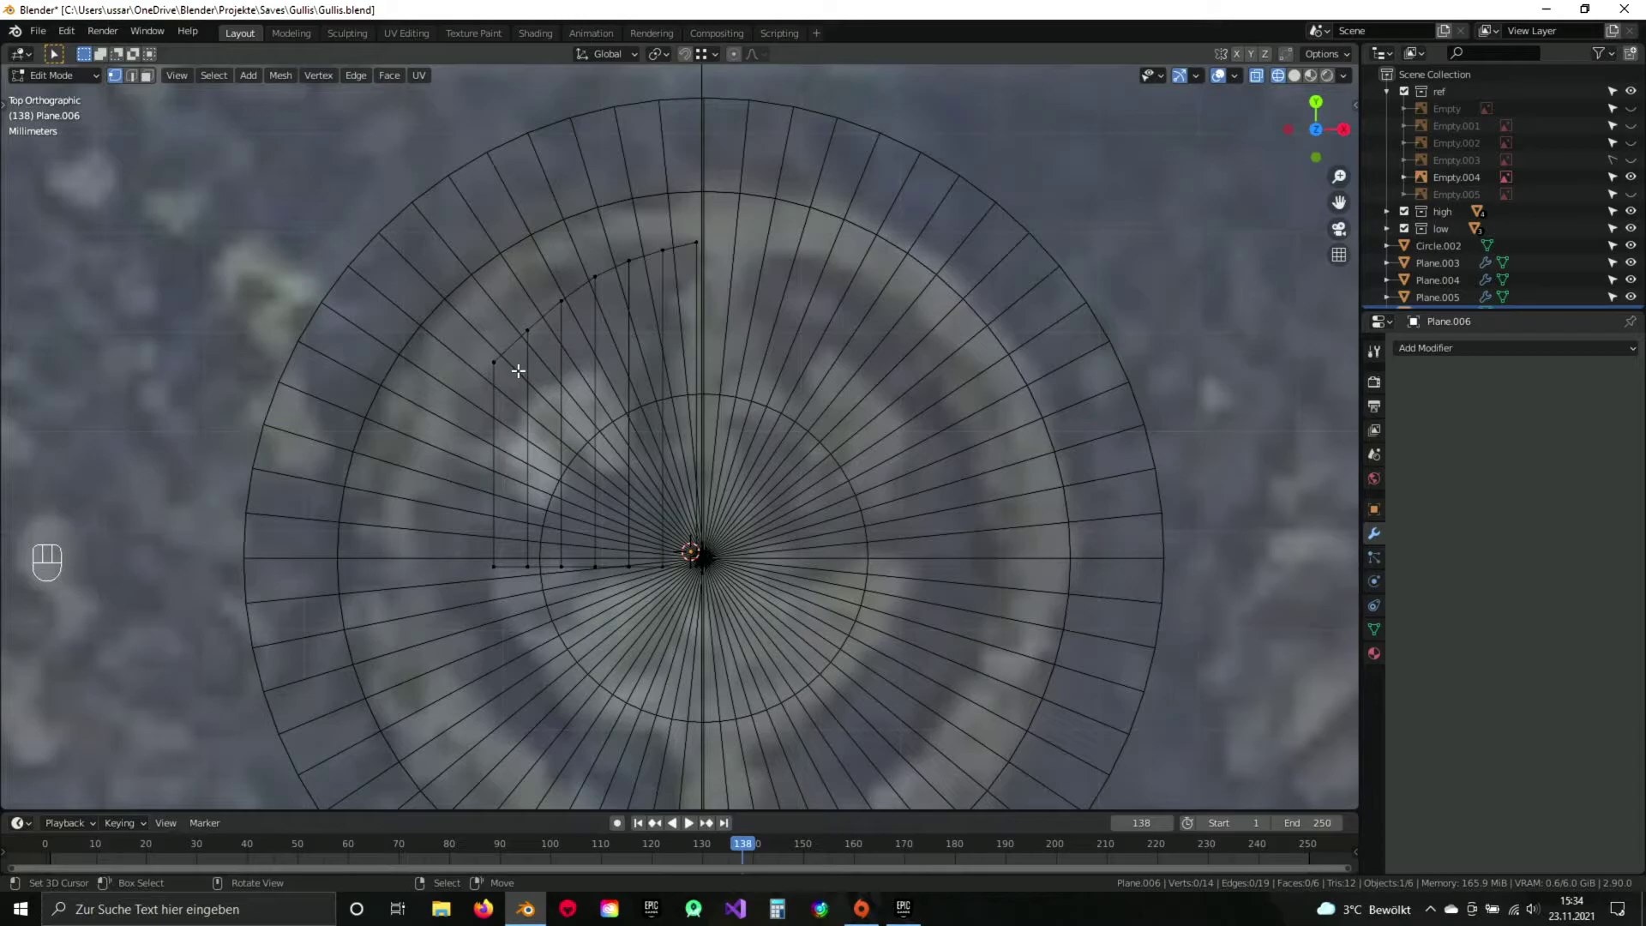
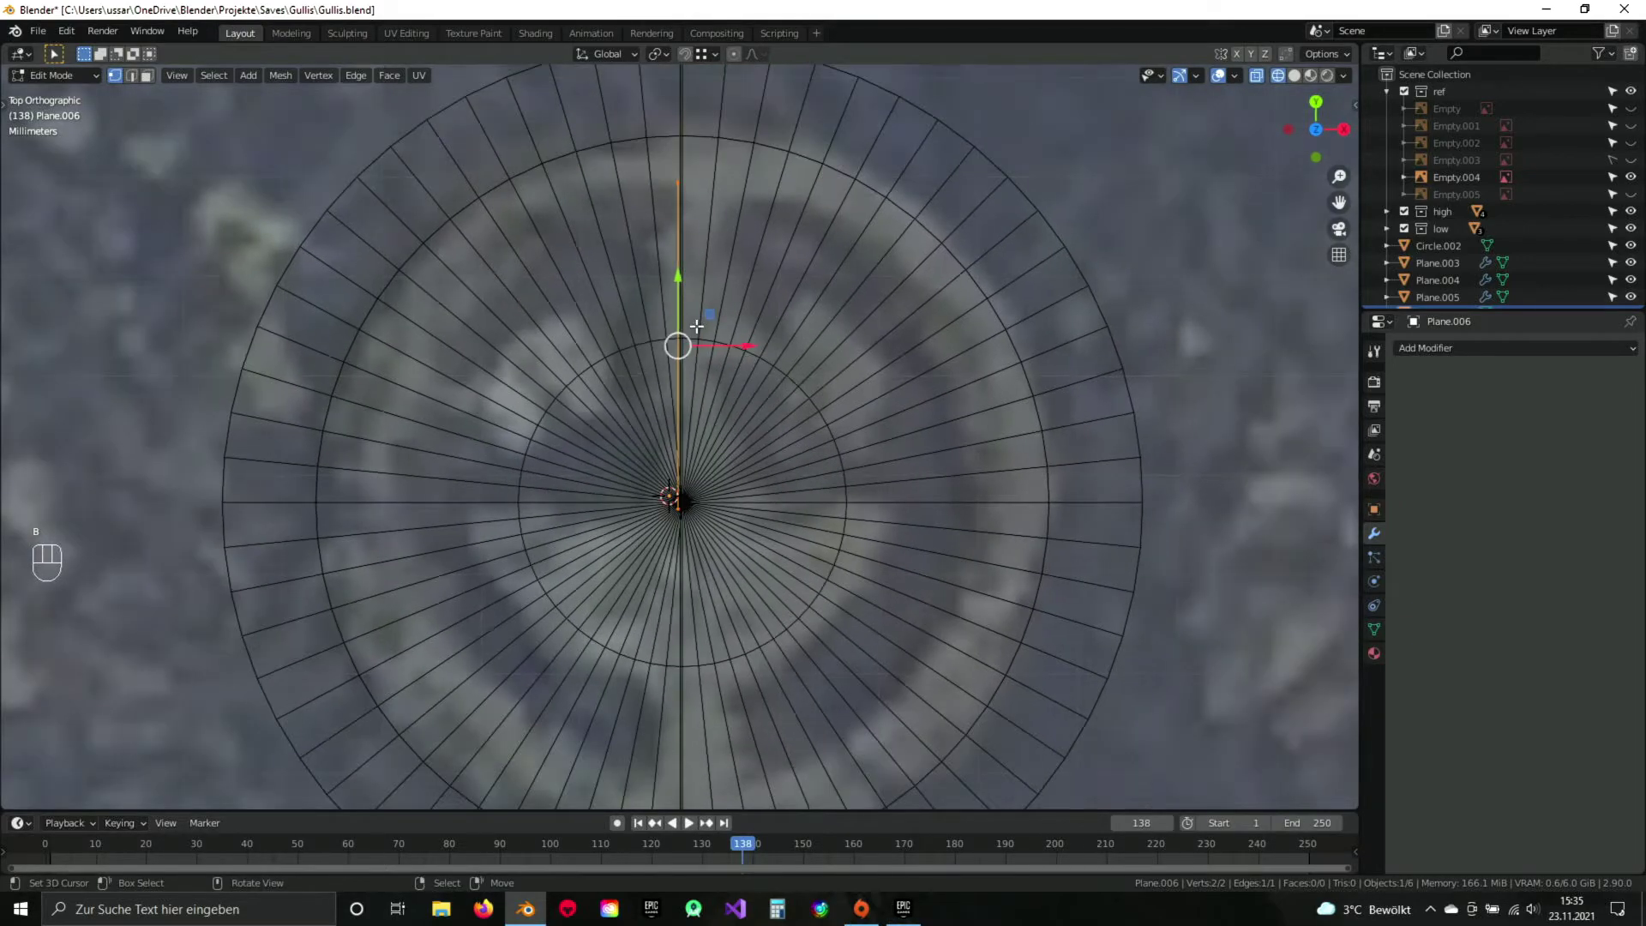
# Duplicate the vertical edge, bevel the inner corner vertex round and extend a new edge toward the outer ring.
pyautogui.press('shift+d')
pyautogui.press('Escape')
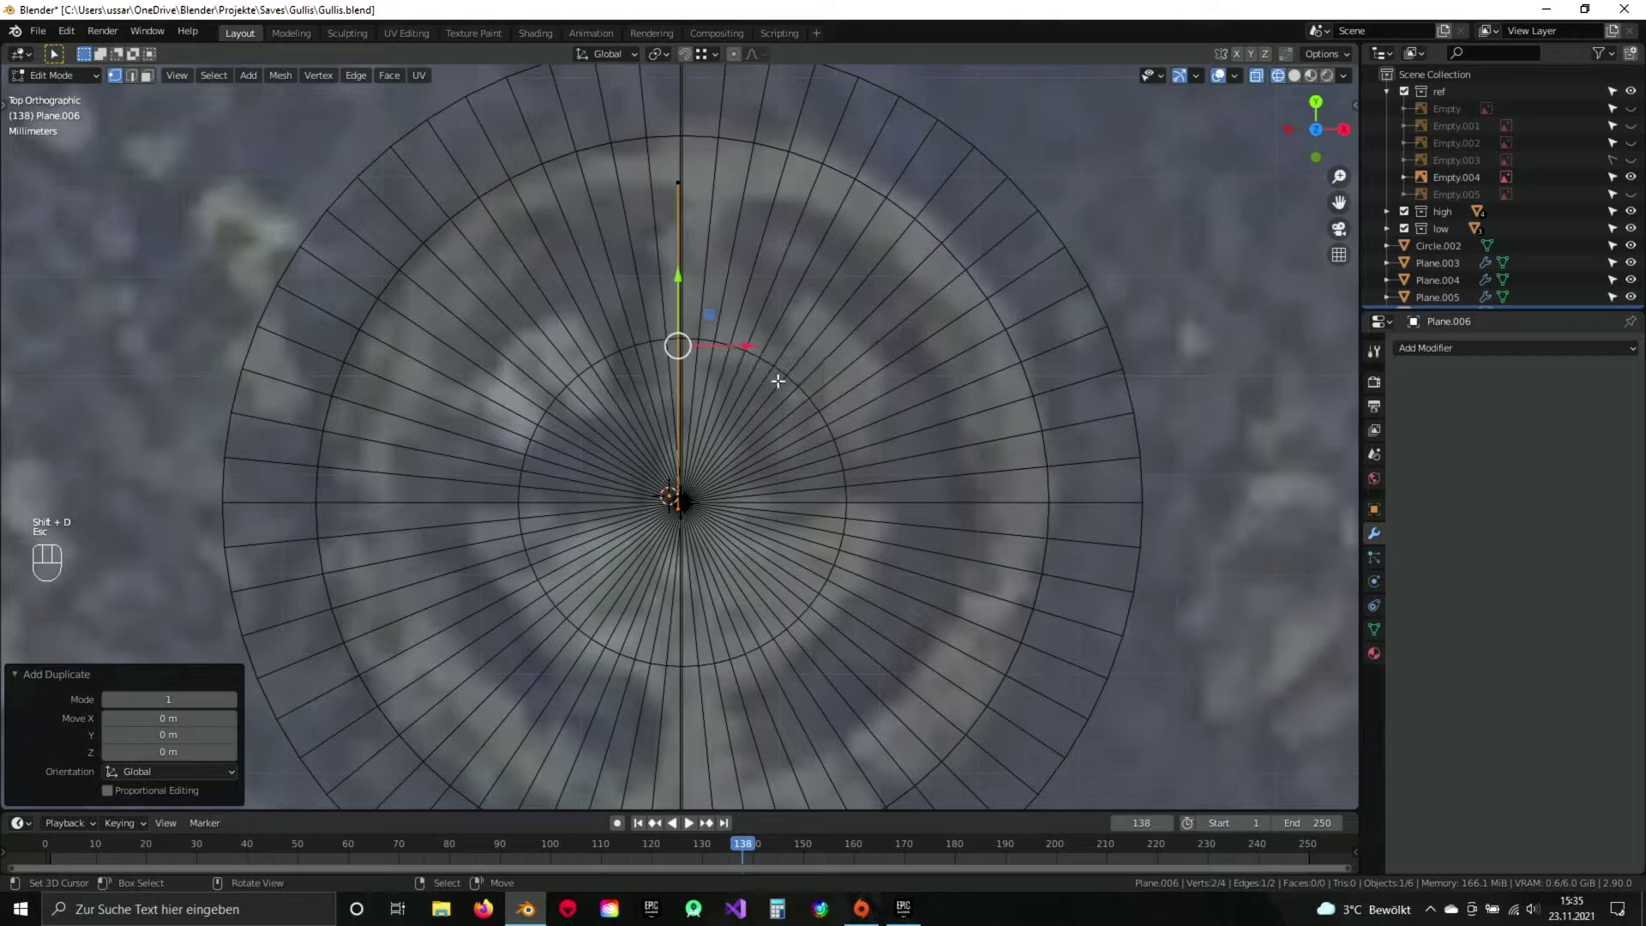
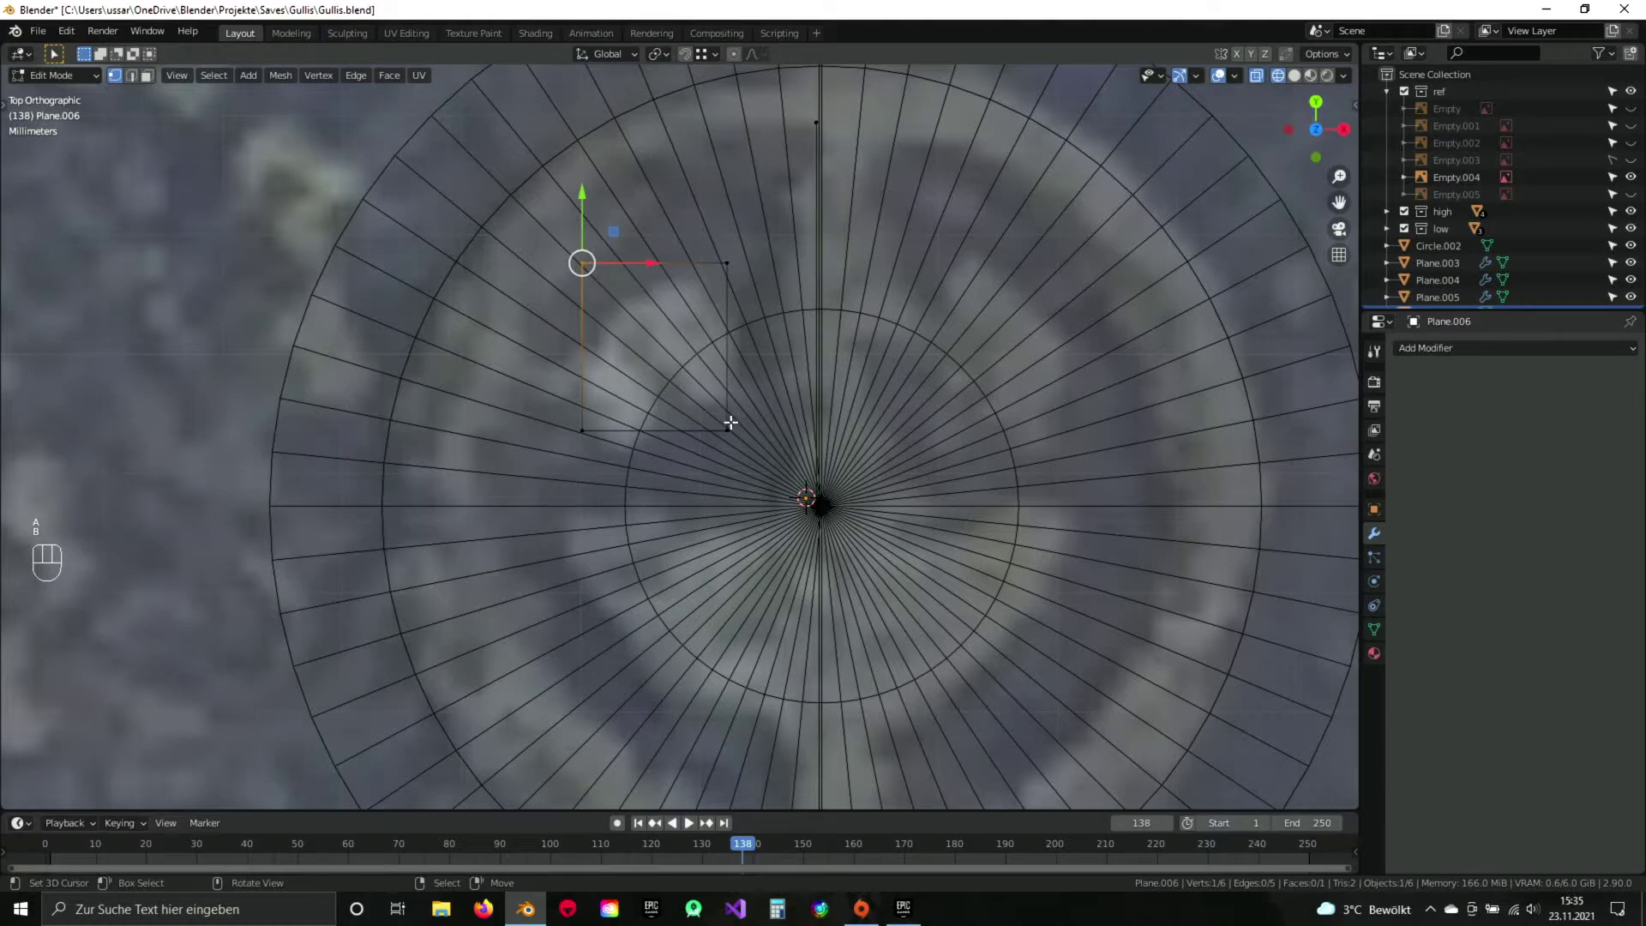
pyautogui.press('ctrl+shift+b')
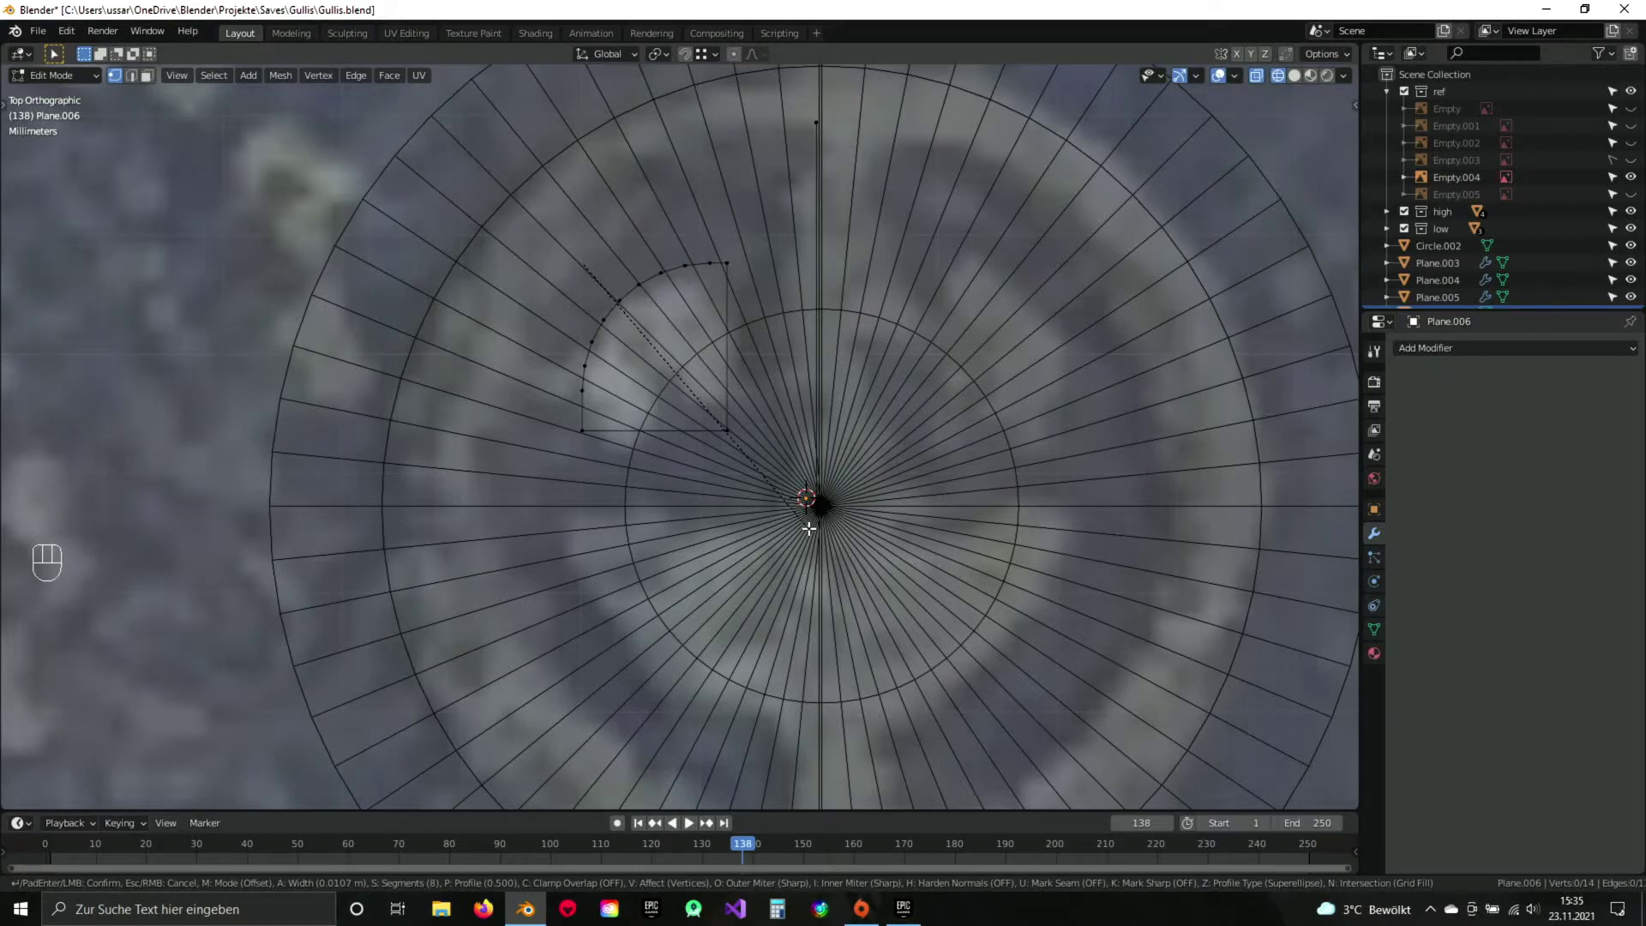
pyautogui.moveTo(812, 525); pyautogui.dragTo(688, 435)
pyautogui.press('a')
pyautogui.moveTo(801, 324); pyautogui.dragTo(758, 302)
pyautogui.press('a')
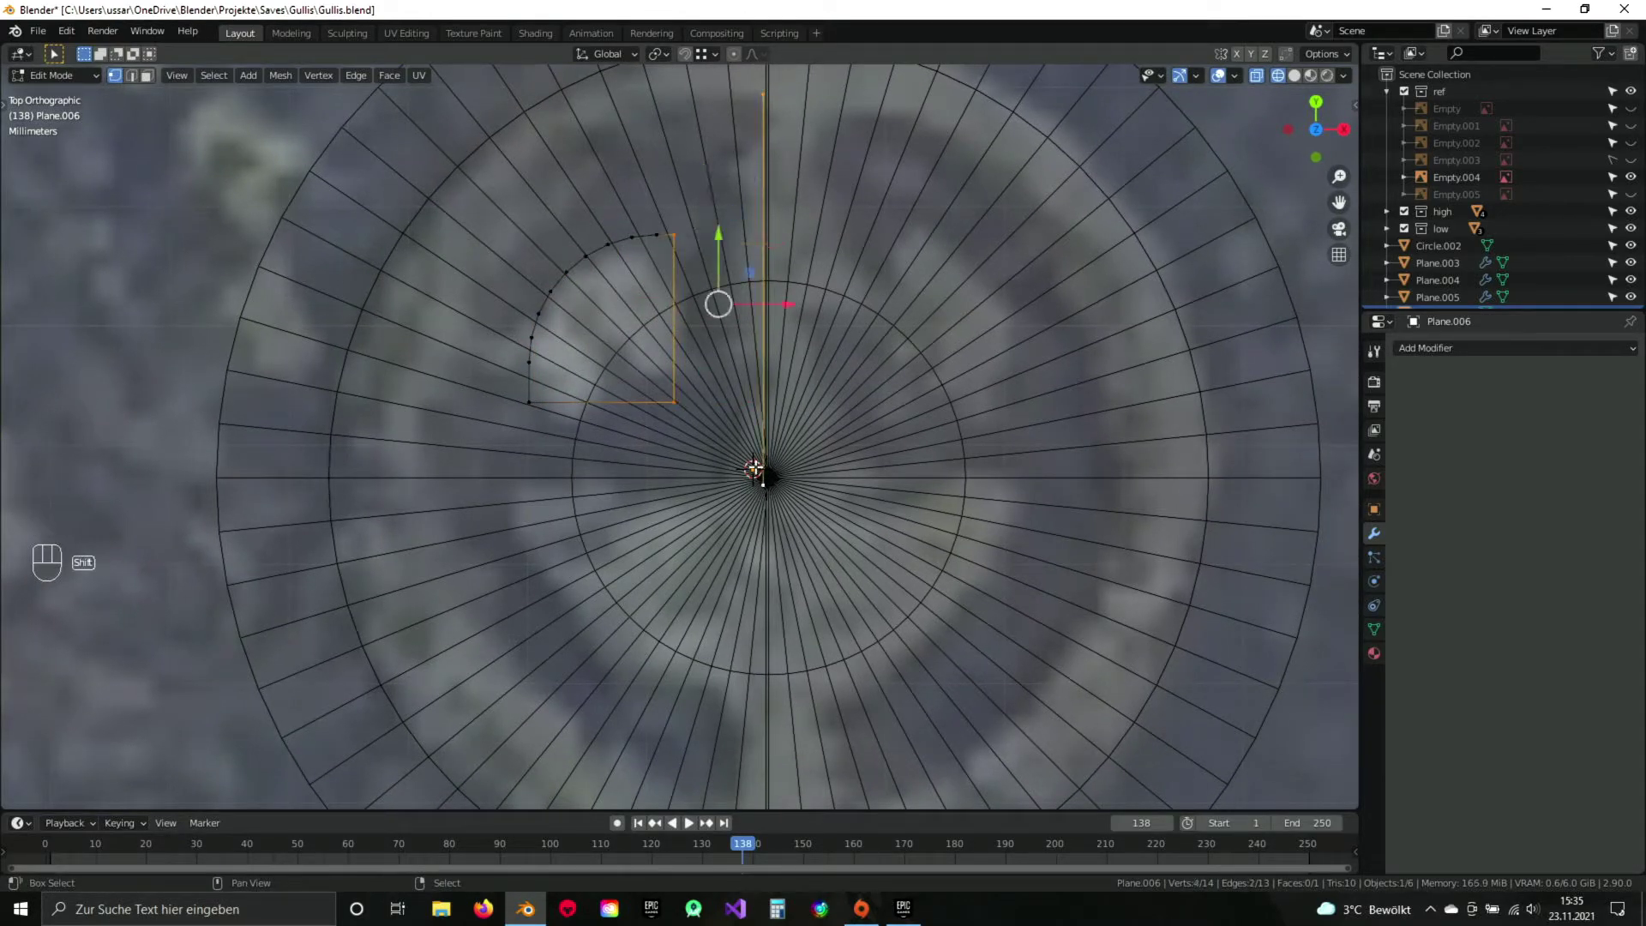
pyautogui.press('a')
pyautogui.moveTo(703, 310); pyautogui.dragTo(718, 352)
pyautogui.press('z')
pyautogui.press('z')
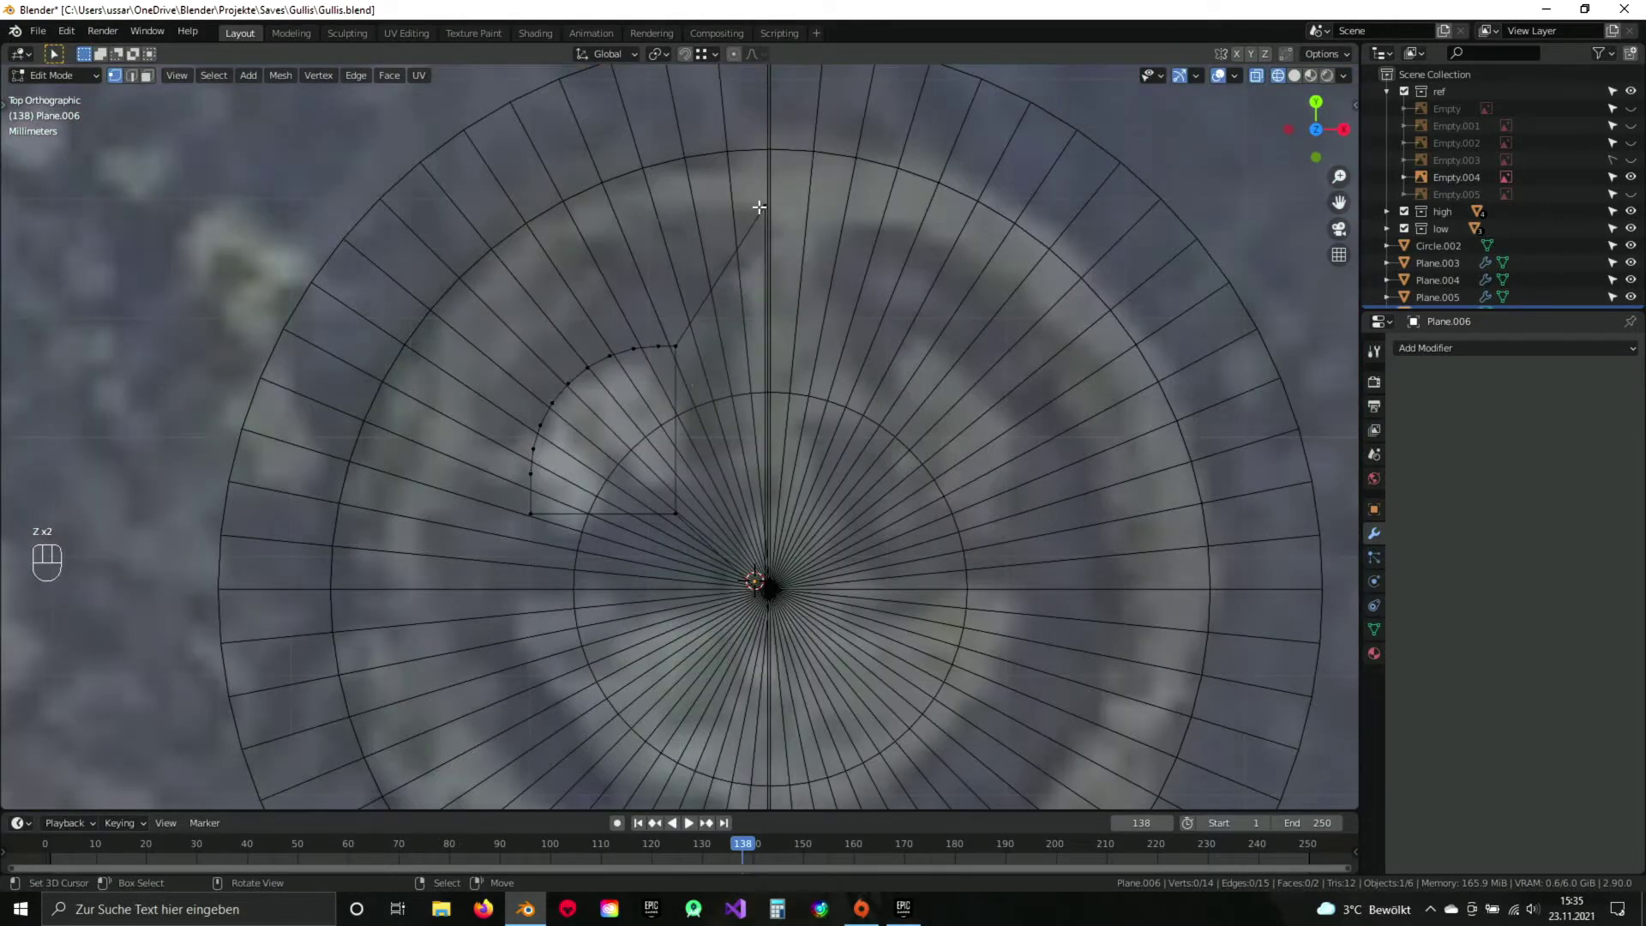
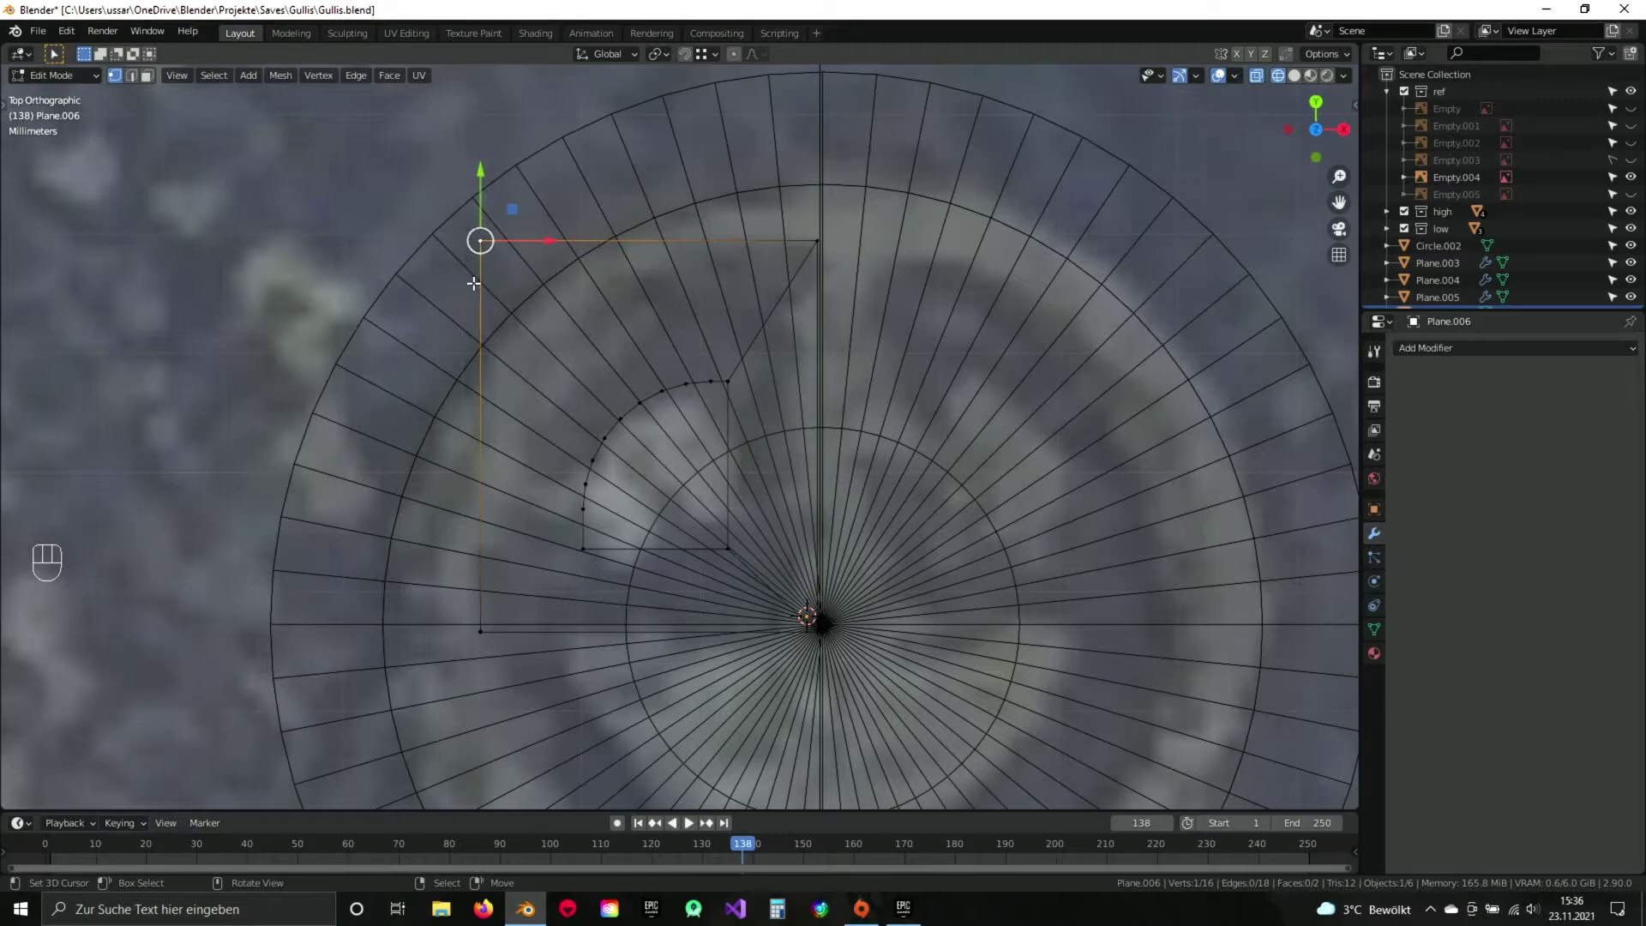
# Bevel the outer corner vertex into a rounded arc matching the inner one.
pyautogui.moveTo(584, 392); pyautogui.dragTo(579, 344)
pyautogui.click(579, 344)
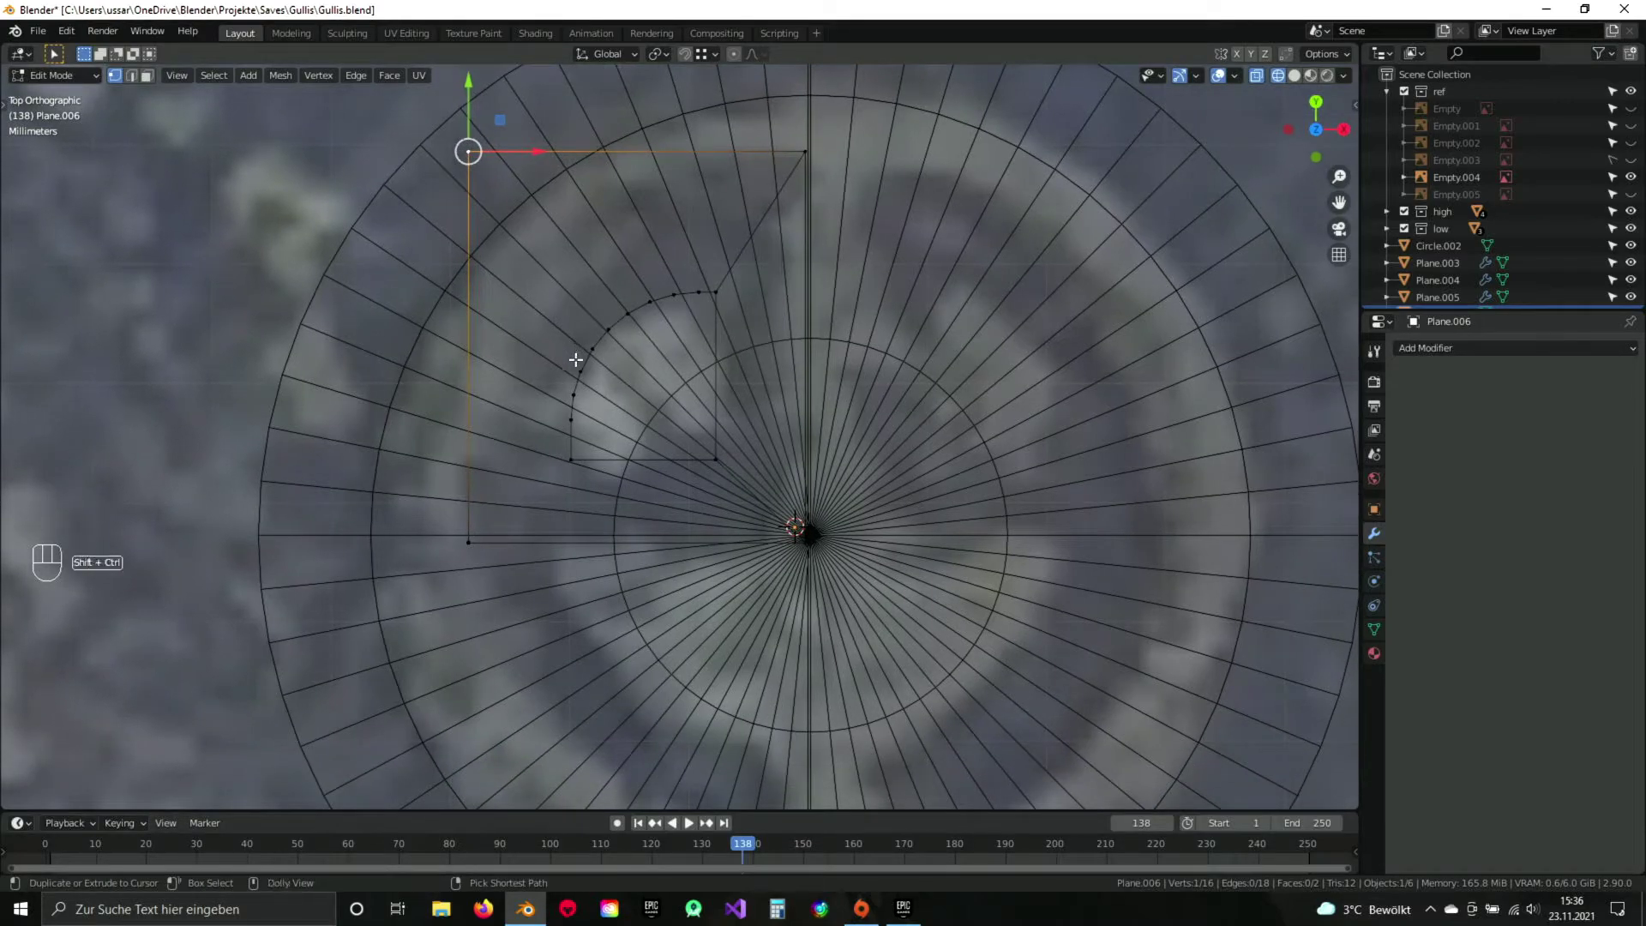
pyautogui.press('ctrl+shift+b')
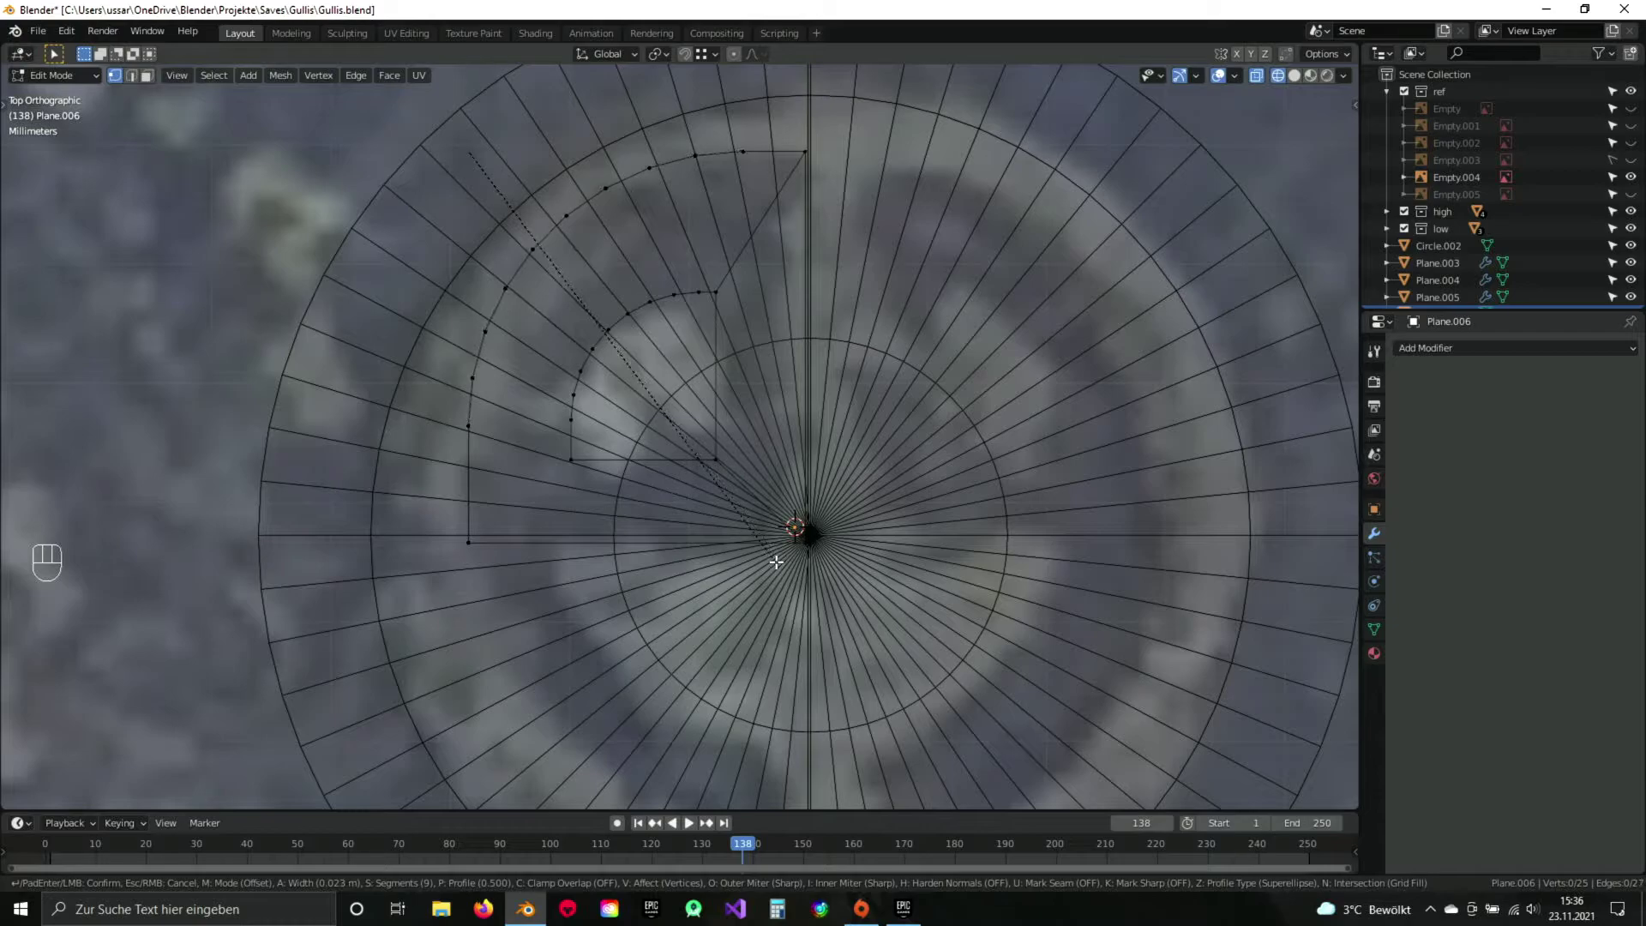
pyautogui.moveTo(770, 552); pyautogui.dragTo(685, 510)
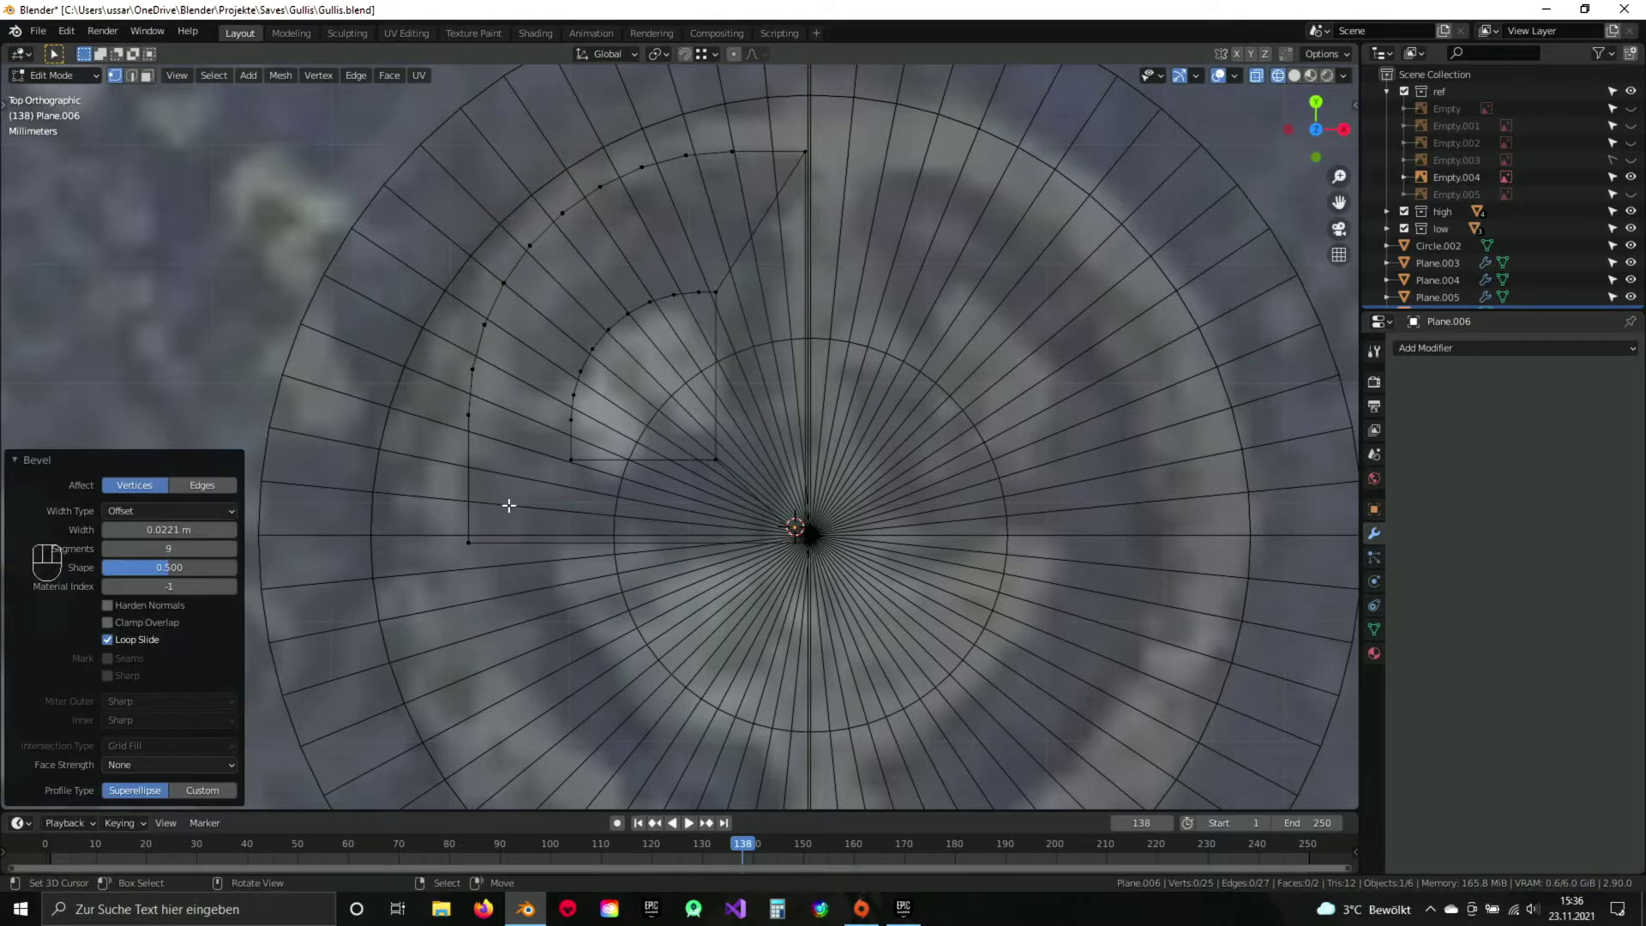
pyautogui.moveTo(469, 534); pyautogui.dragTo(580, 470)
# Connect and fill faces between each pair of inner and outer arc points to form the recess band.
pyautogui.press('f')
pyautogui.press('a')
pyautogui.moveTo(680, 393); pyautogui.dragTo(709, 384)
pyautogui.press('f')
pyautogui.press('f')
pyautogui.press('f')
pyautogui.press('f')
pyautogui.press('f')
pyautogui.press('f')
pyautogui.press('f')
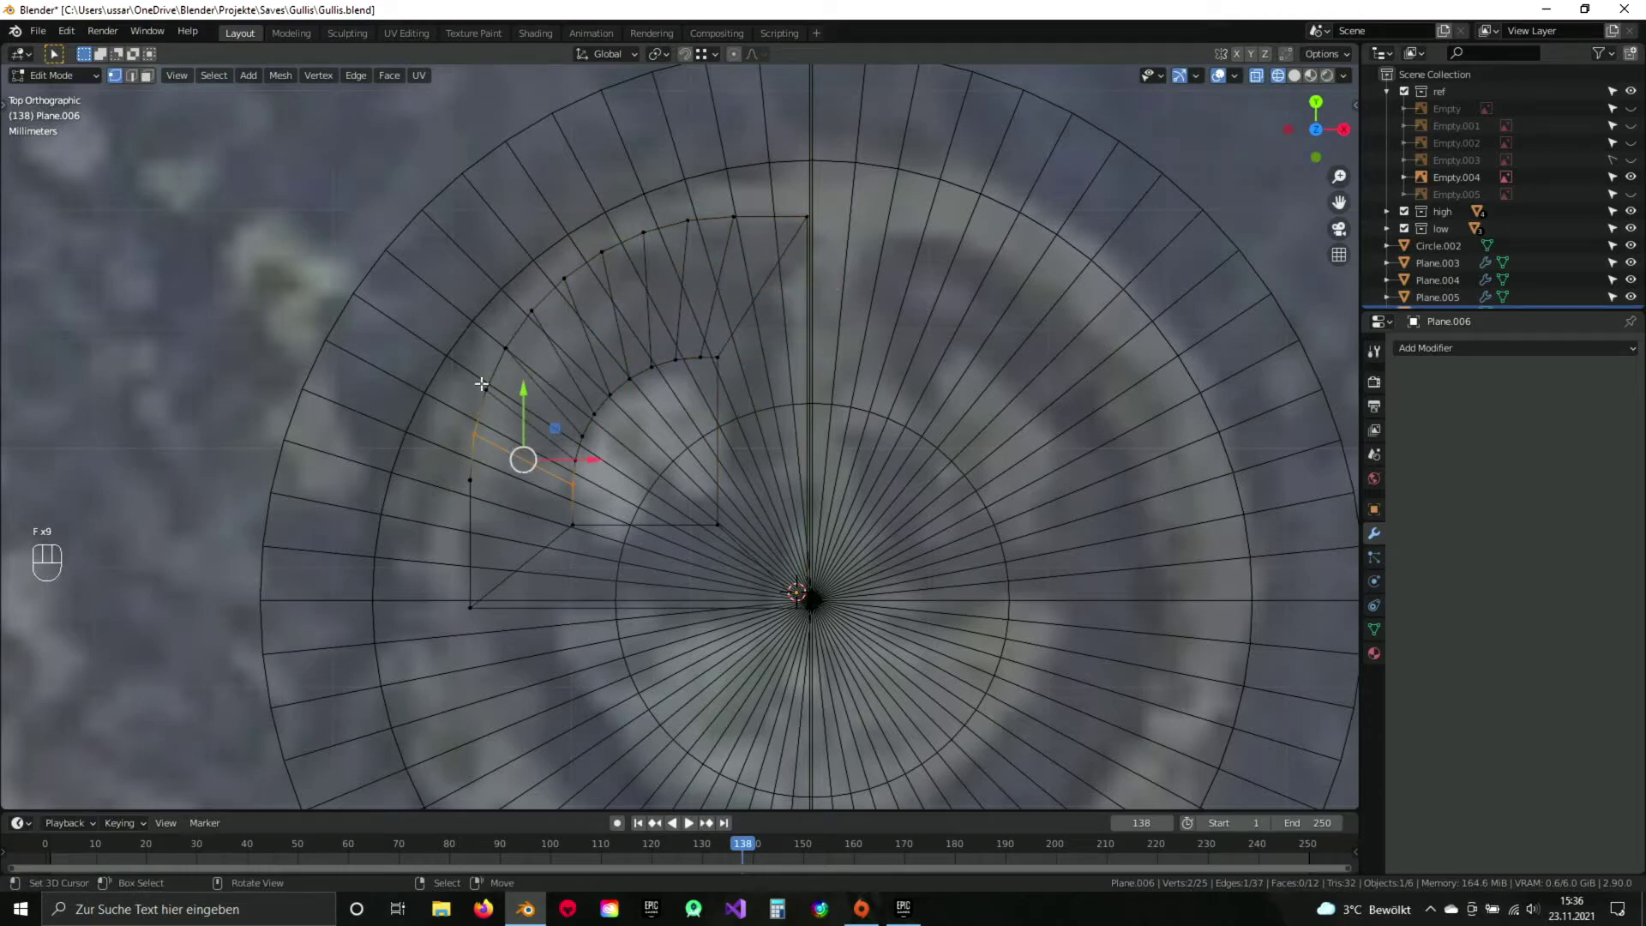
# Reposition the quarter shape's outer vertices with grab moves.
pyautogui.moveTo(486, 500); pyautogui.dragTo(538, 435)
pyautogui.press('g')
pyautogui.press('g')
pyautogui.click(516, 713)
# Fill faces between the arcs, merge the duplicate vertex and check the shape against the red label overlay.
pyautogui.press('a')
pyautogui.press('a')
pyautogui.press('q')
pyautogui.press('a')
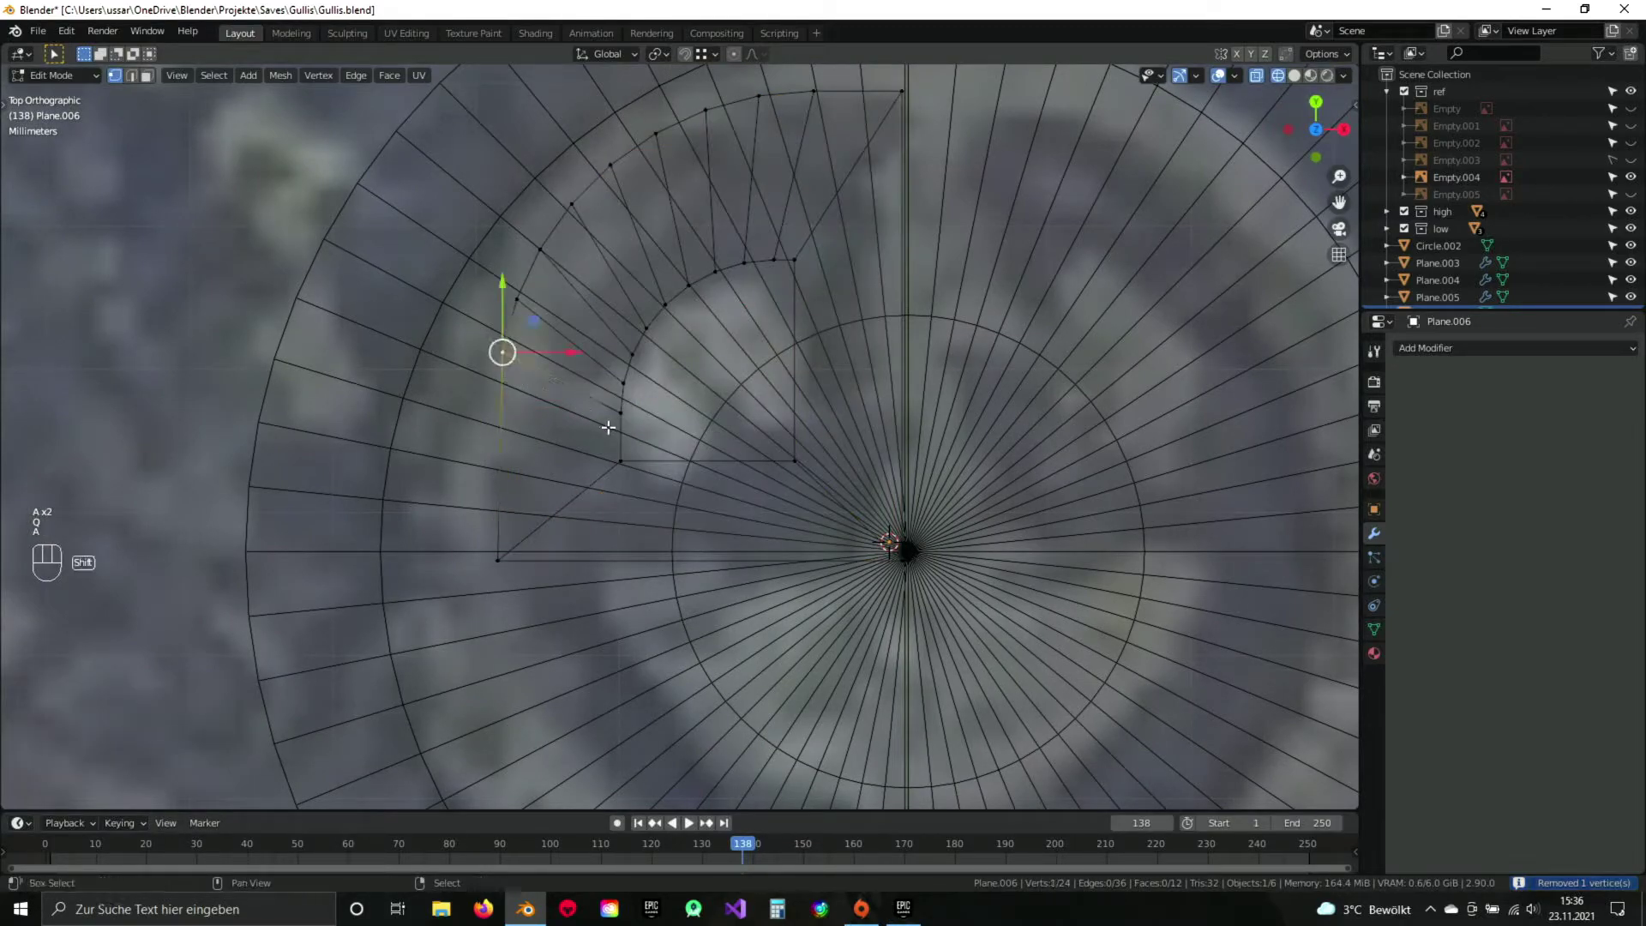
pyautogui.press('f')
pyautogui.press('a')
pyautogui.press('z')
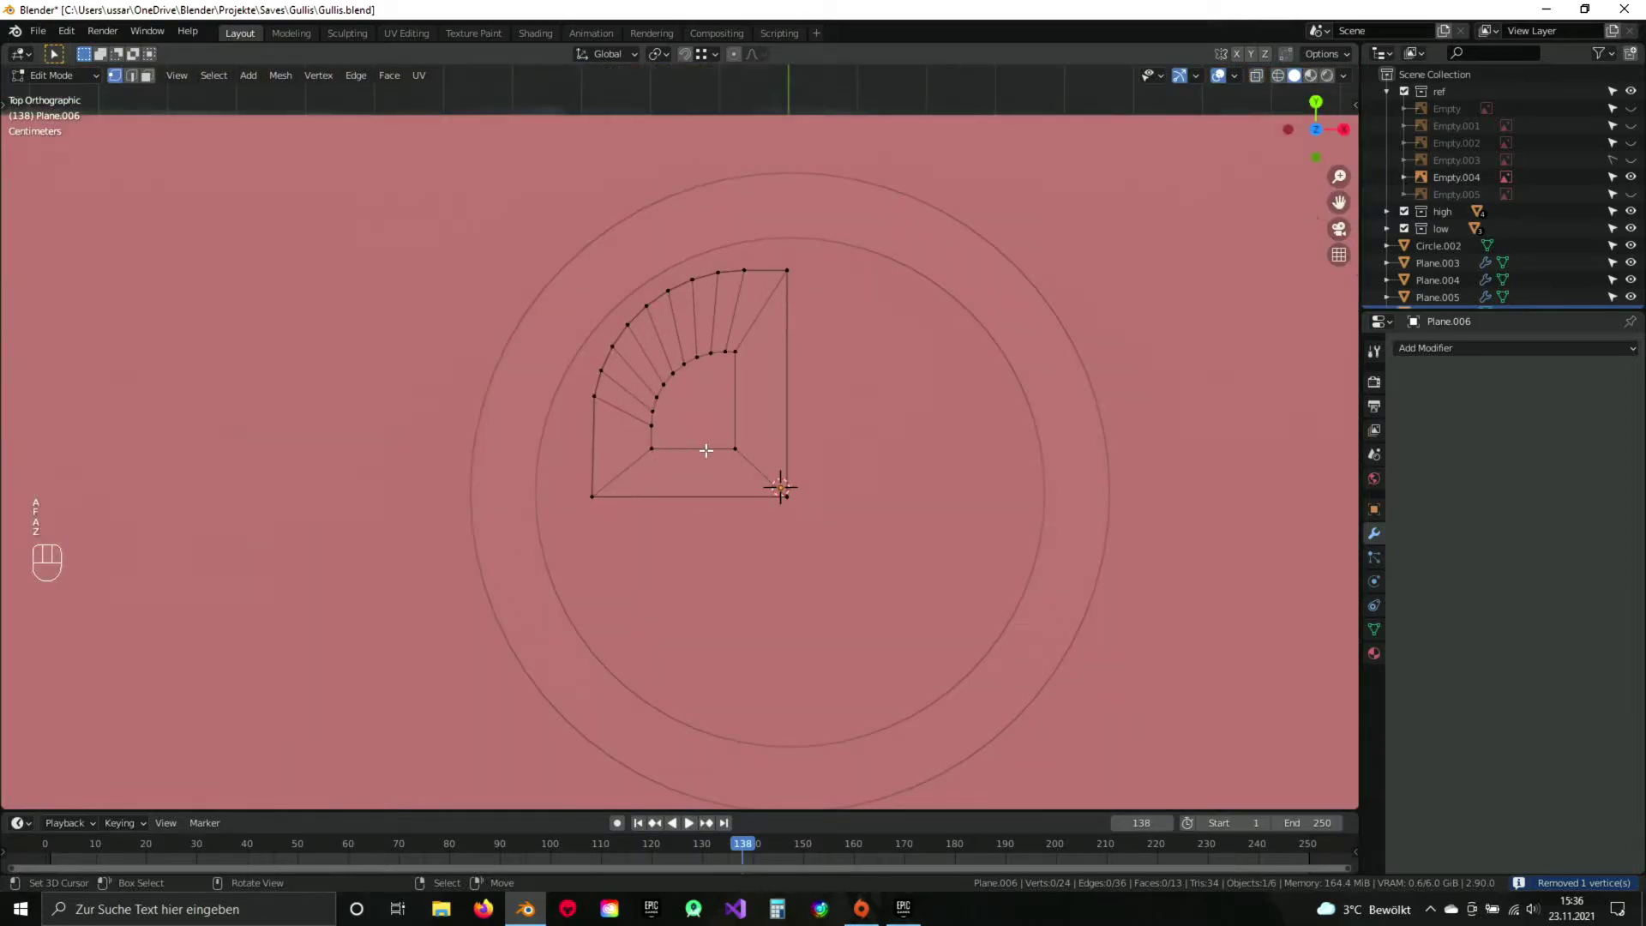
pyautogui.press('z')
# Split the stamp's bottom edge at a midpoint and slide the new vertex along it.
pyautogui.moveTo(621, 544); pyautogui.dragTo(607, 391)
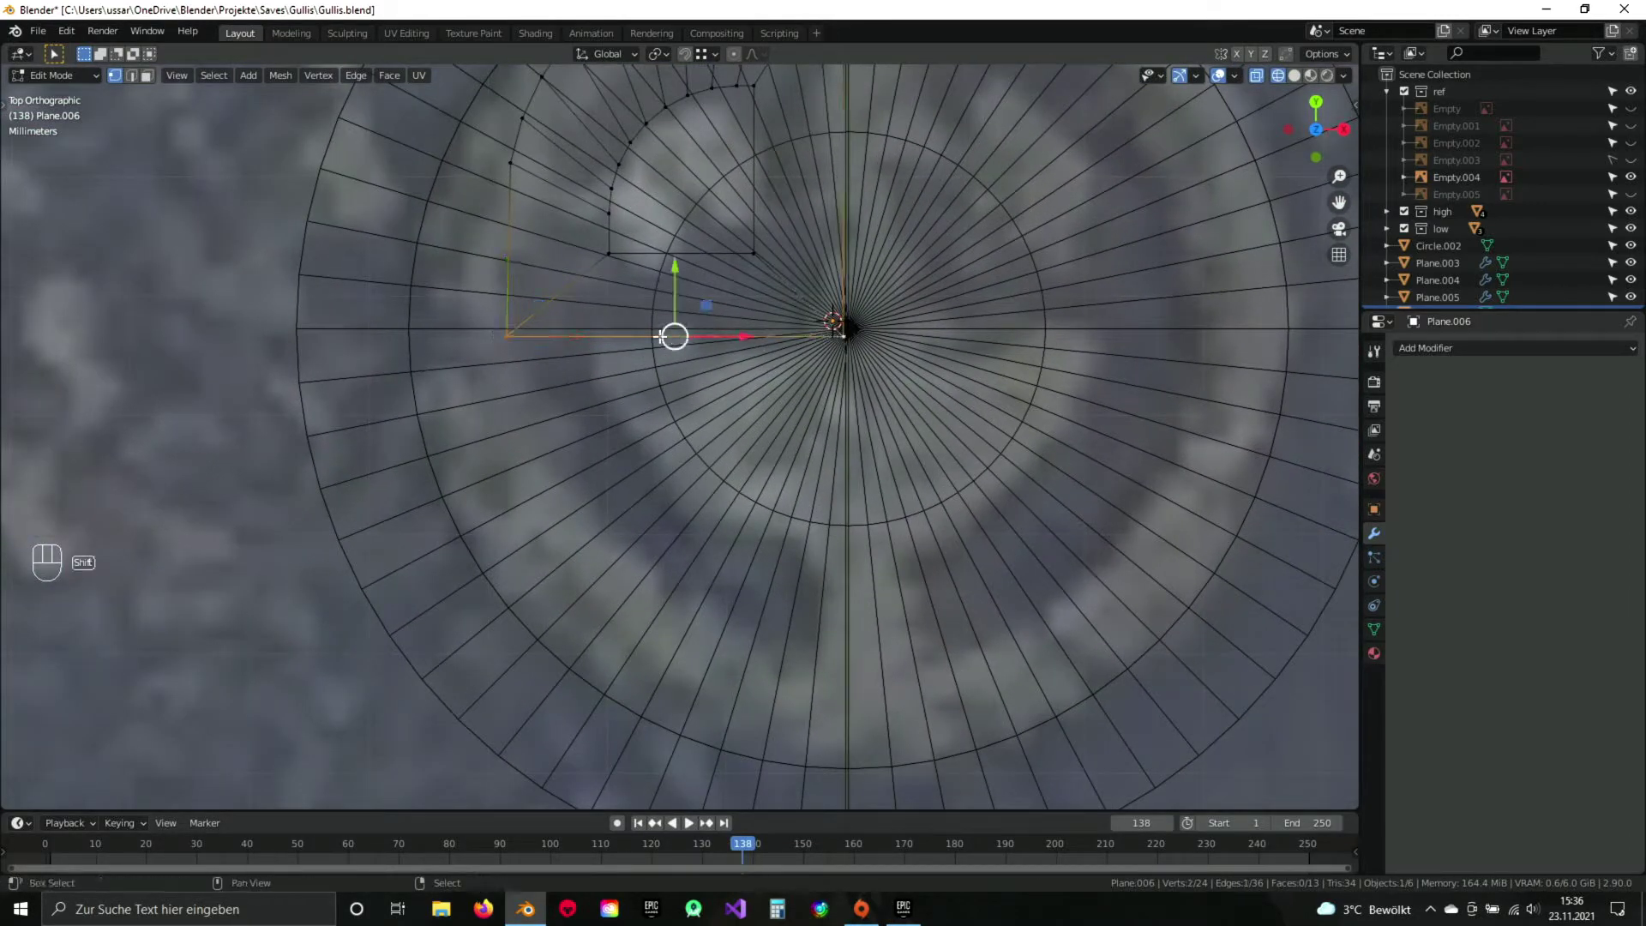
pyautogui.press('w')
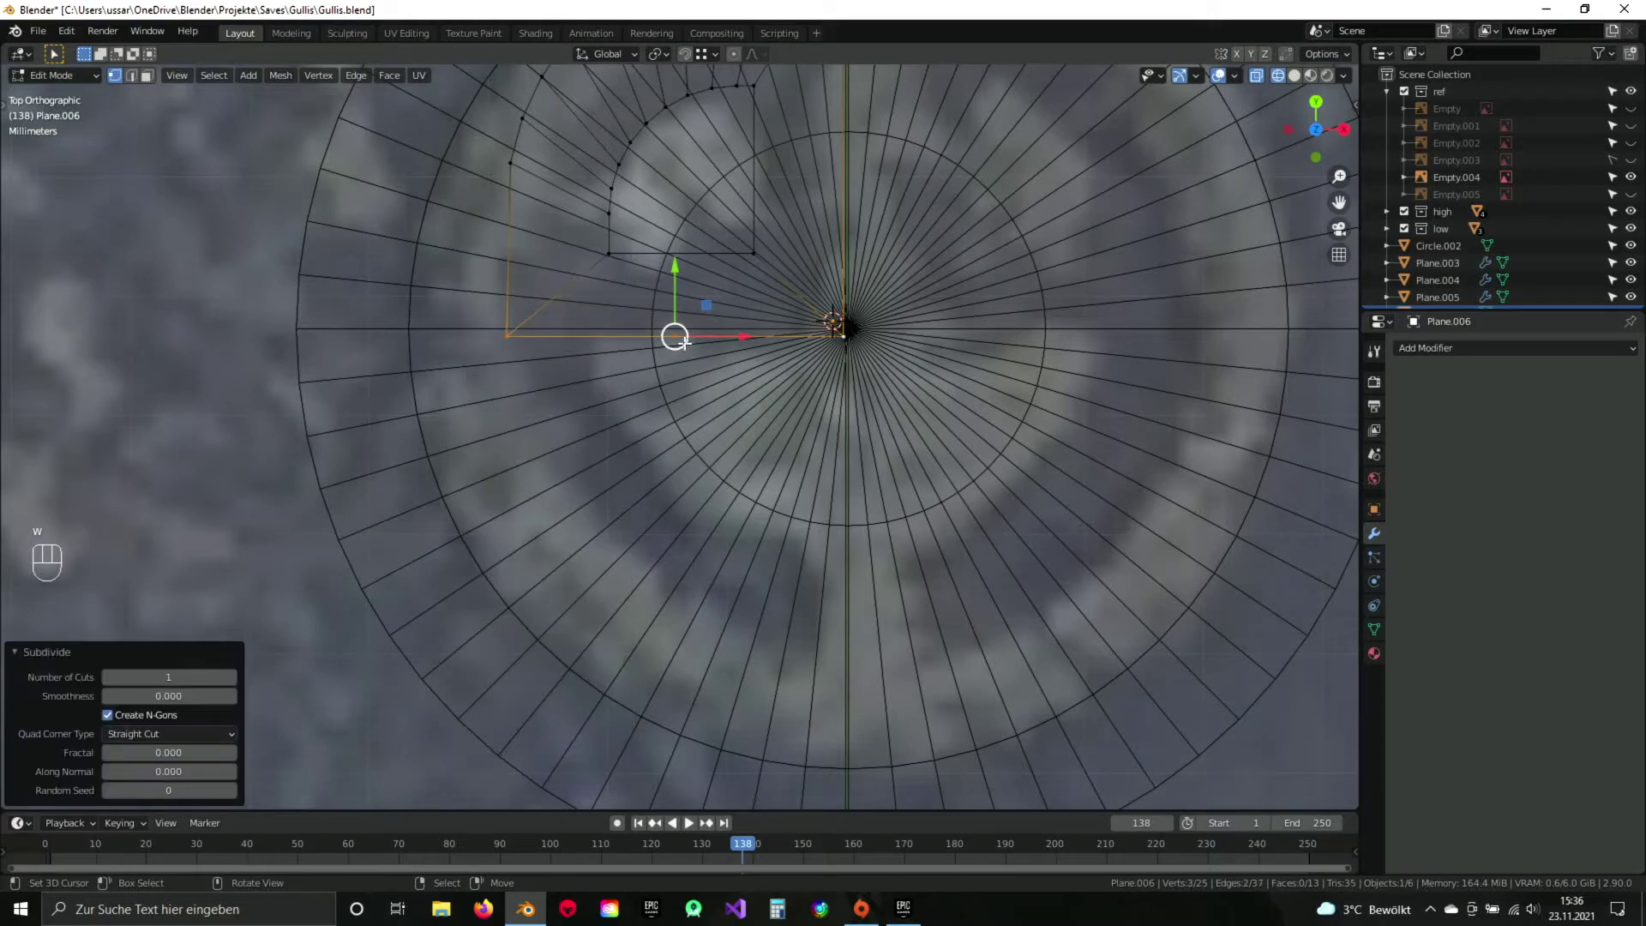
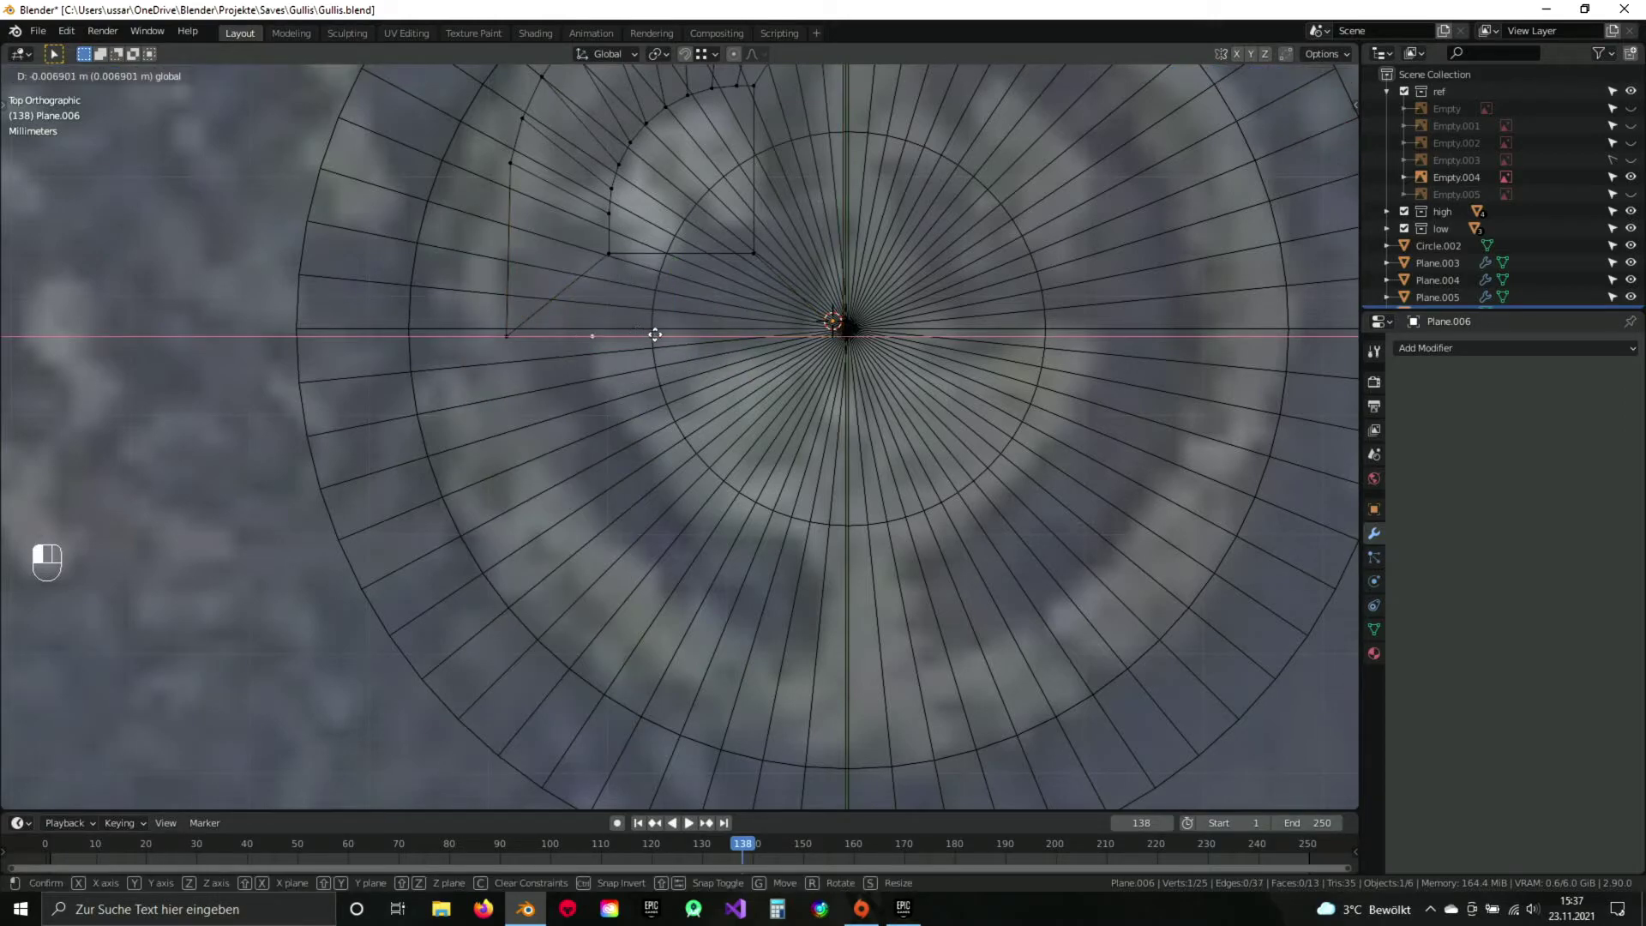
pyautogui.moveTo(605, 255); pyautogui.dragTo(633, 343)
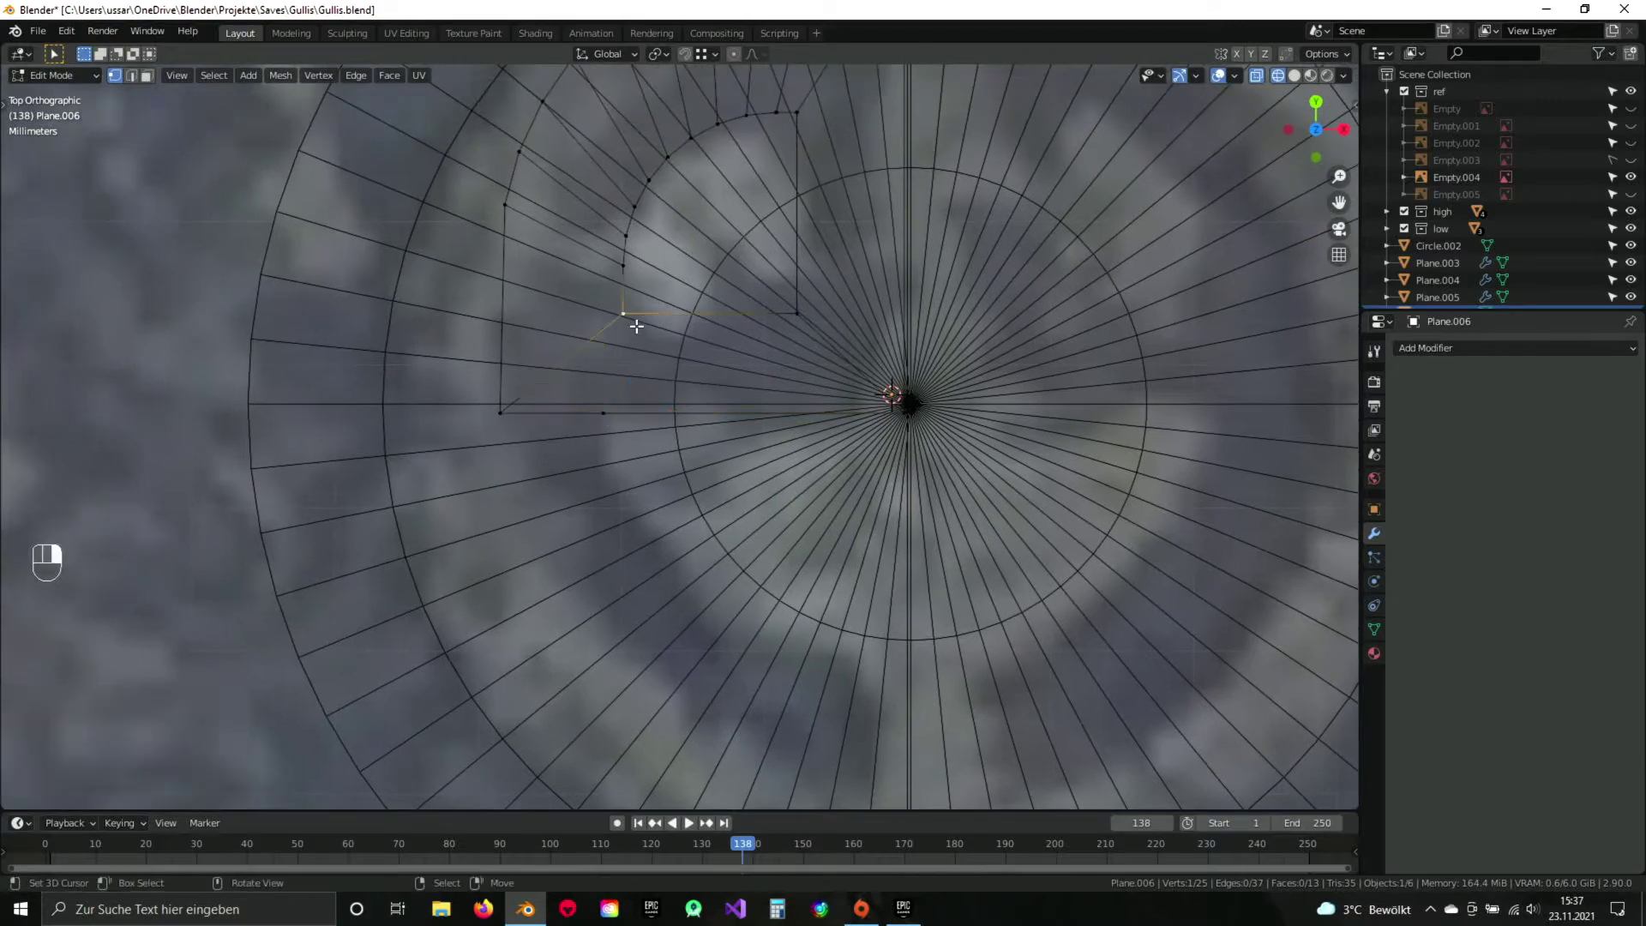
pyautogui.press('w')
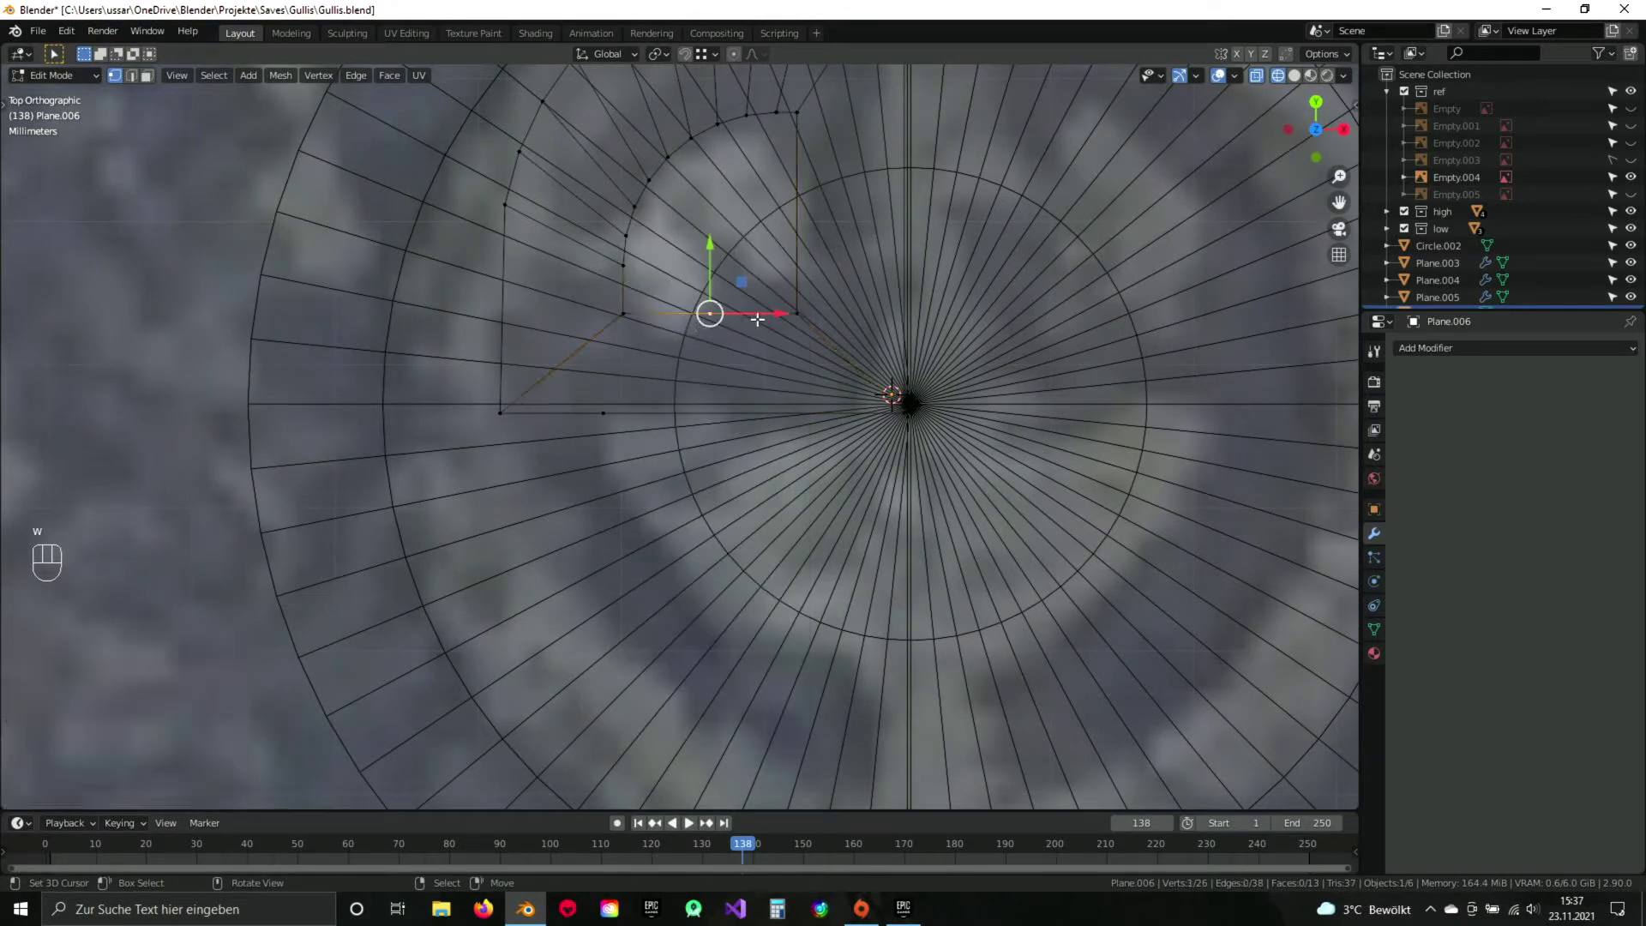
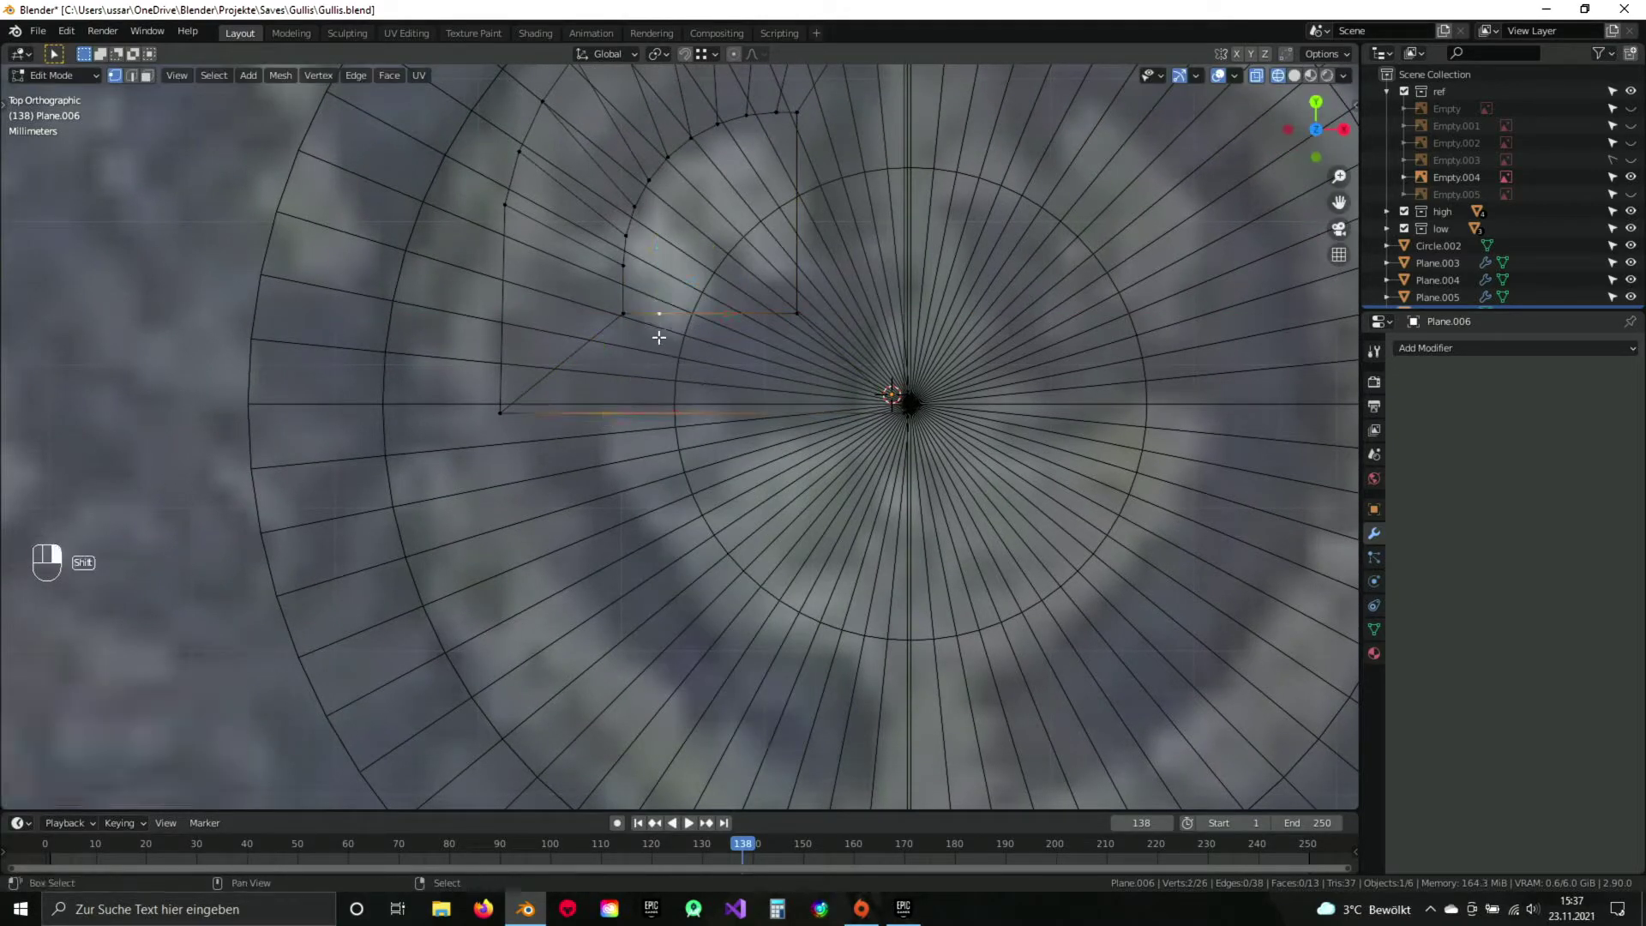
pyautogui.press('j')
pyautogui.press('a')
pyautogui.moveTo(631, 415); pyautogui.dragTo(626, 348)
pyautogui.middleClick(640, 335)
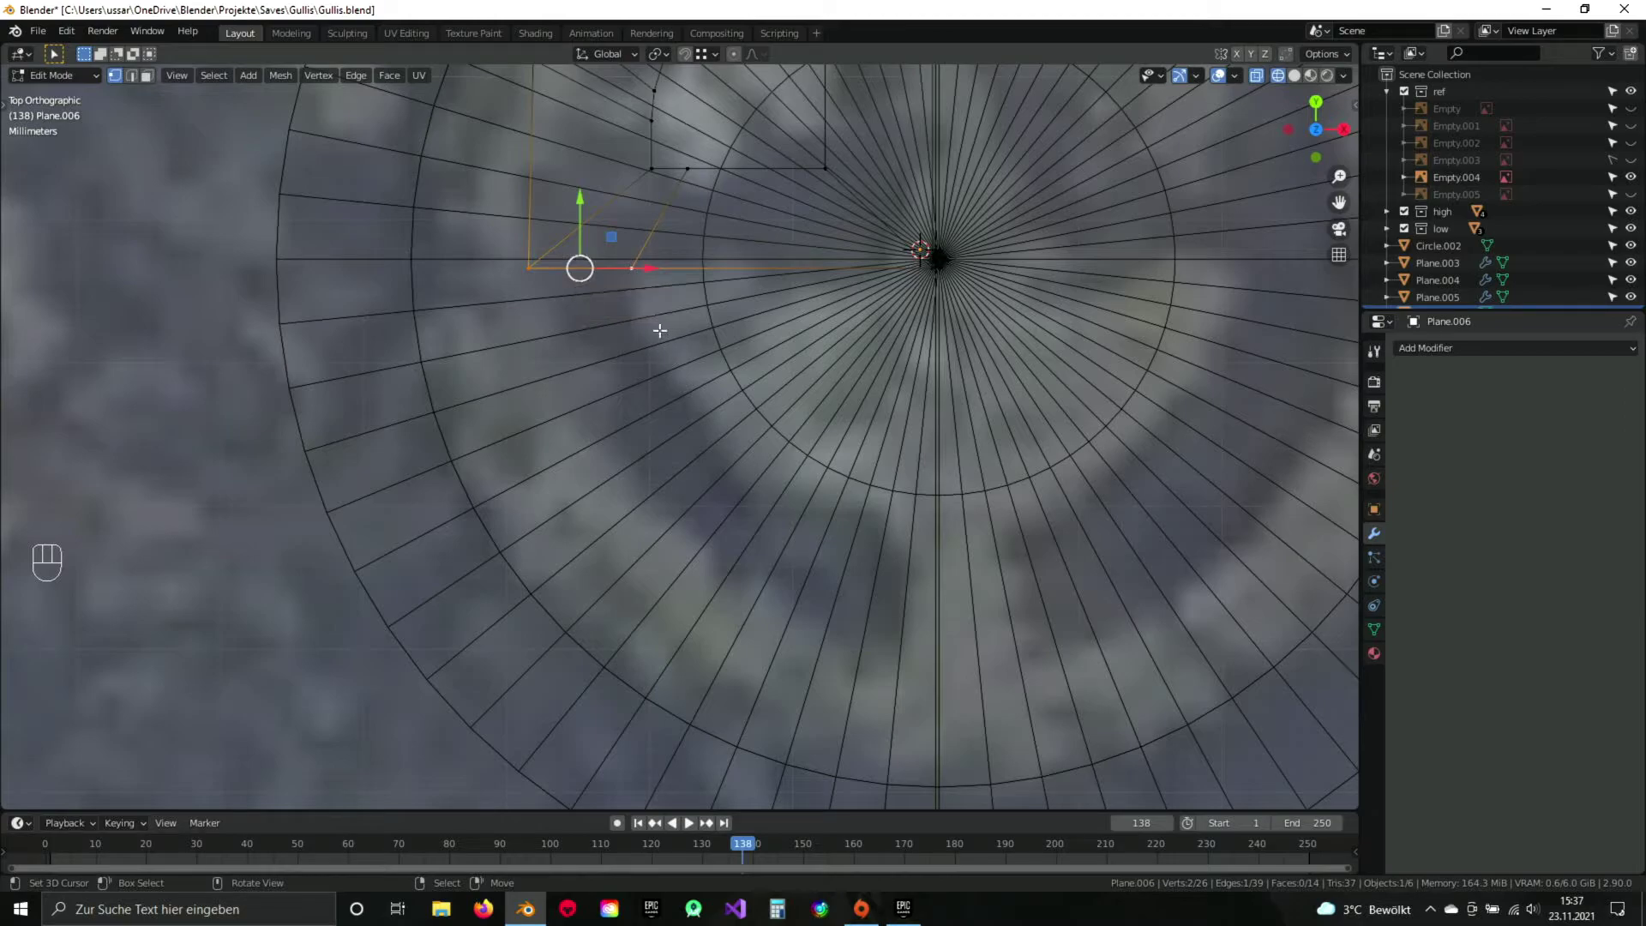
# Extrude the selected edges down toward the outer ring and place the new vertex on the vertical centre line.
pyautogui.press('e')
pyautogui.moveTo(748, 495); pyautogui.dragTo(710, 481)
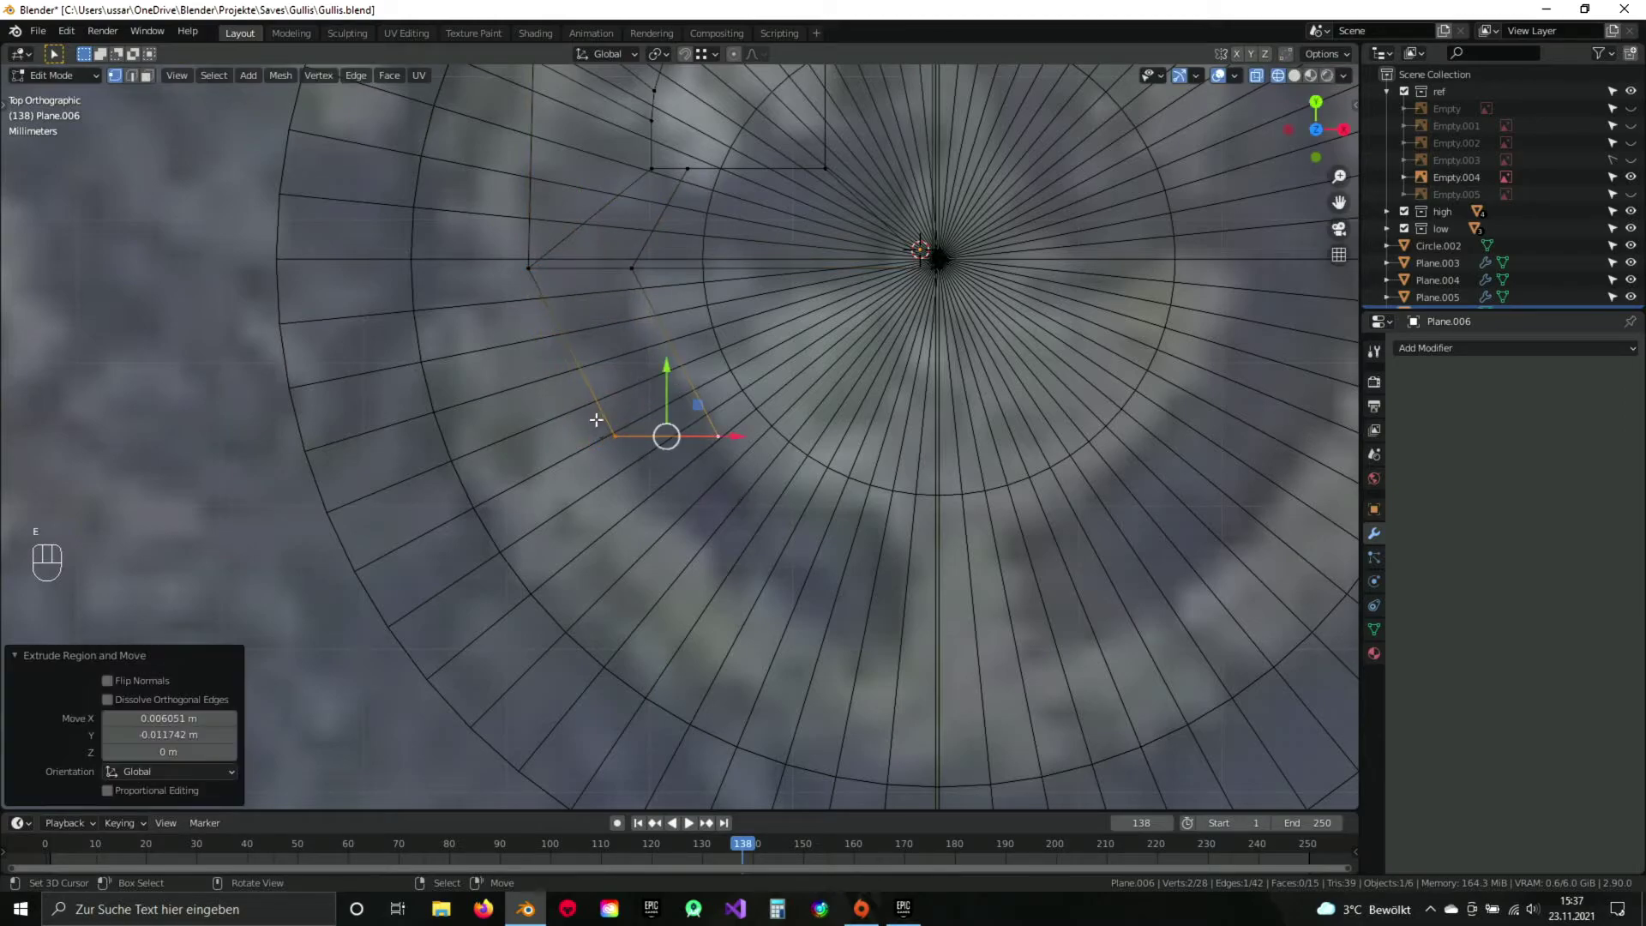
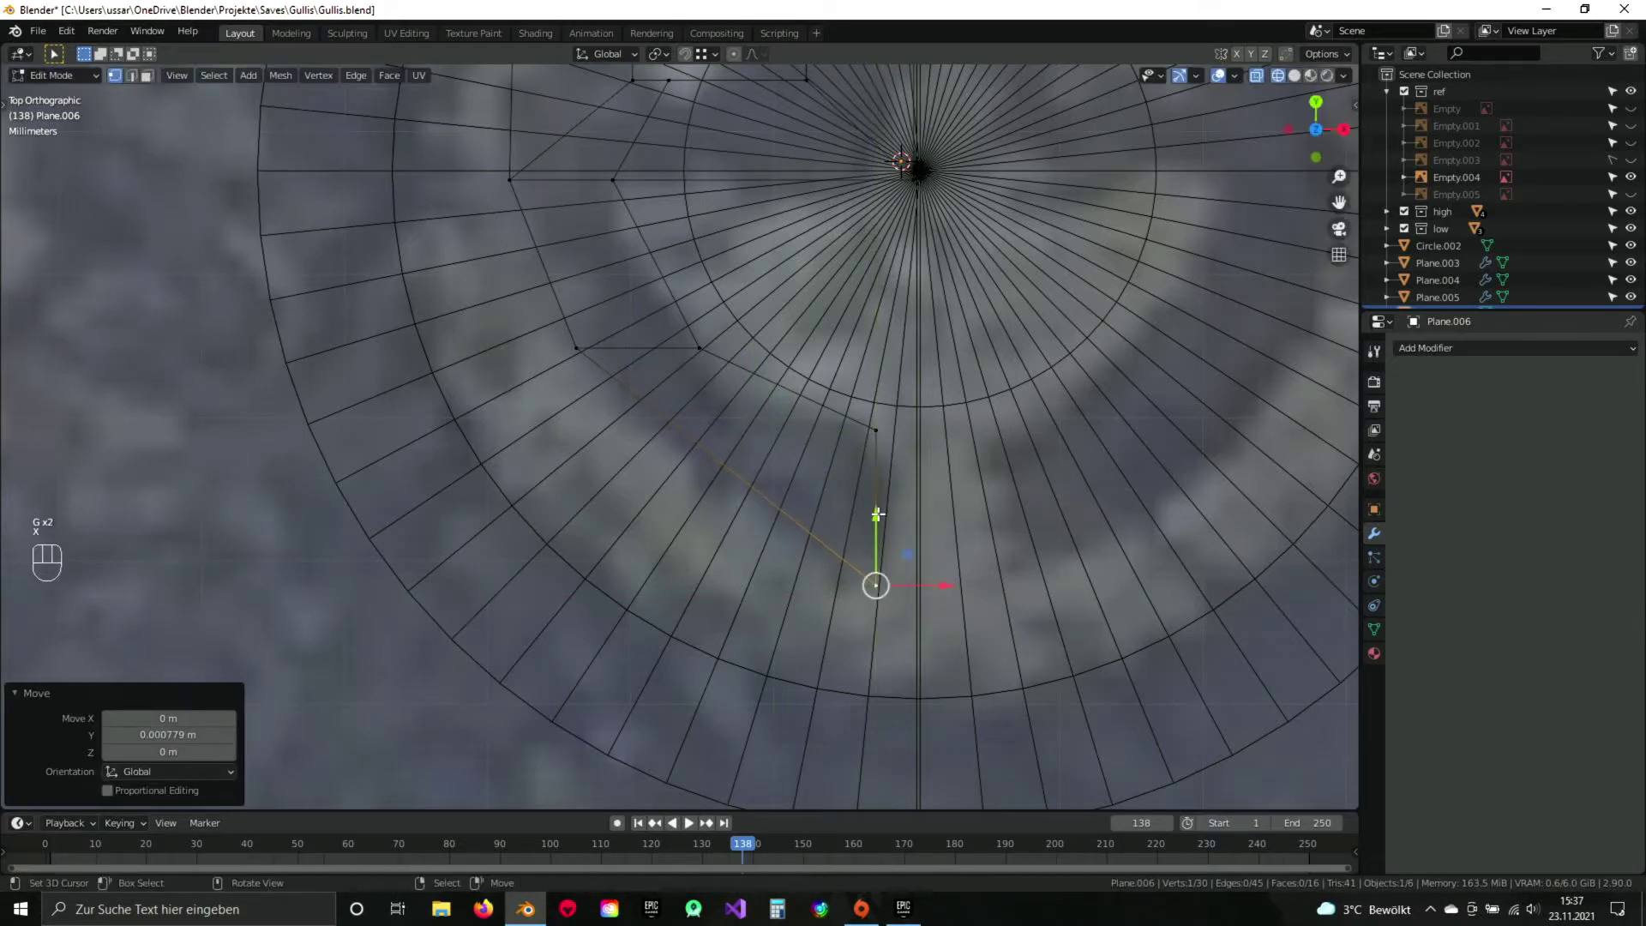
pyautogui.press('a')
pyautogui.moveTo(680, 362); pyautogui.dragTo(716, 443)
pyautogui.click(717, 443)
pyautogui.press('b')
pyautogui.press('b')
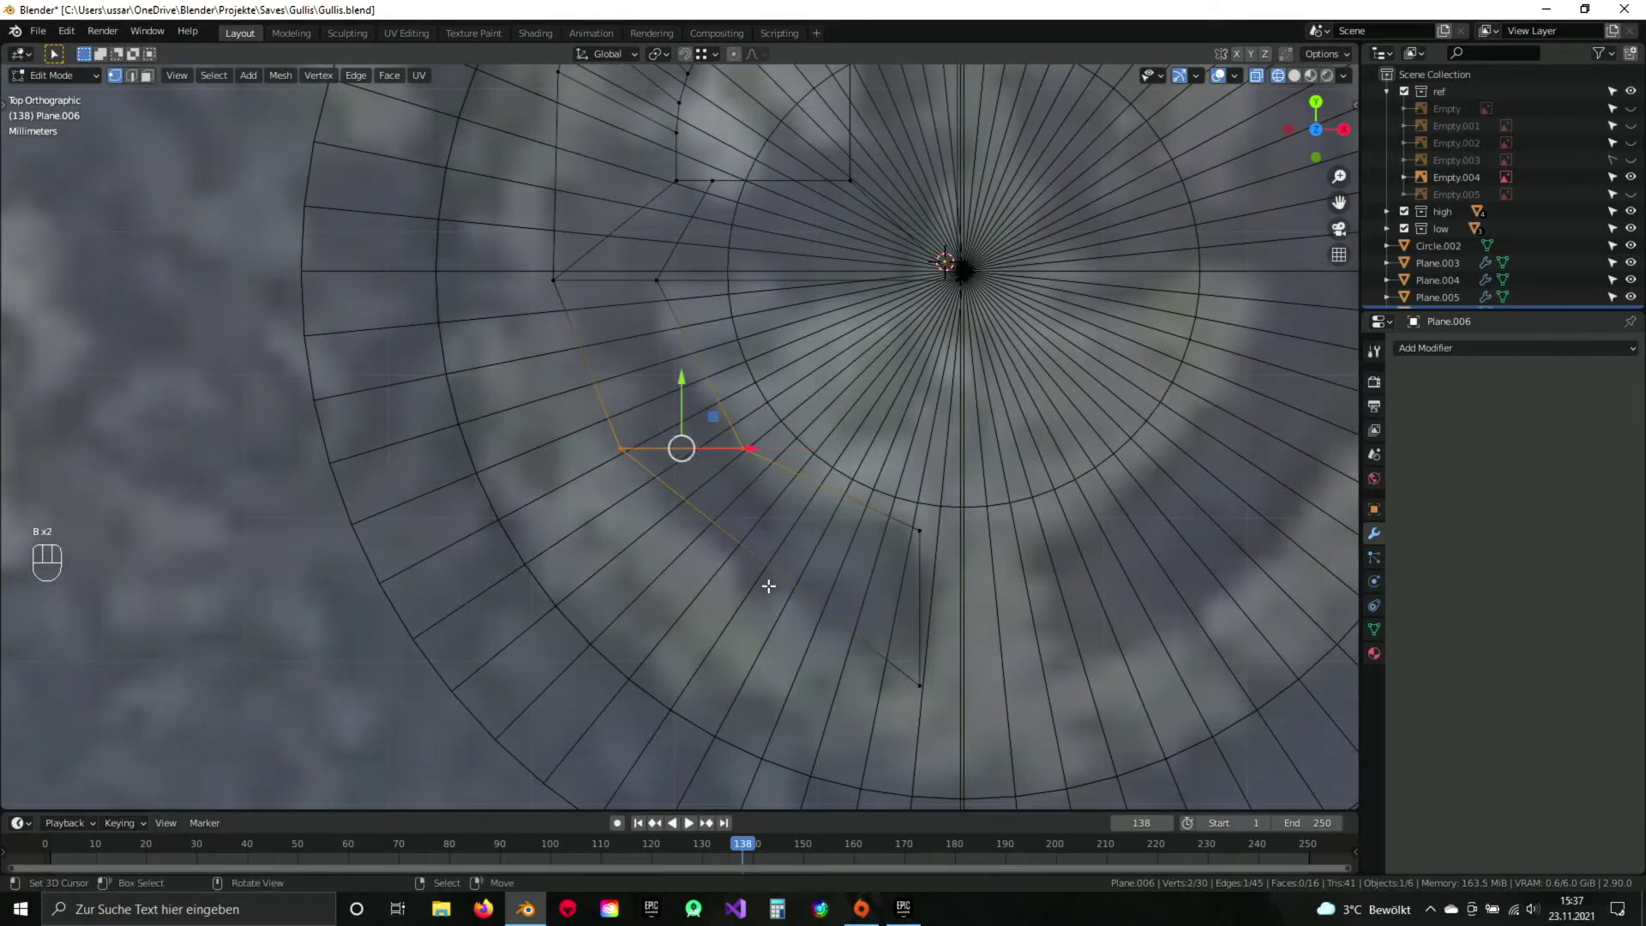
# Trial-bevel the corner edges and vertex, cancel, and delete the extra corner vertex.
pyautogui.press('ctrl+b')
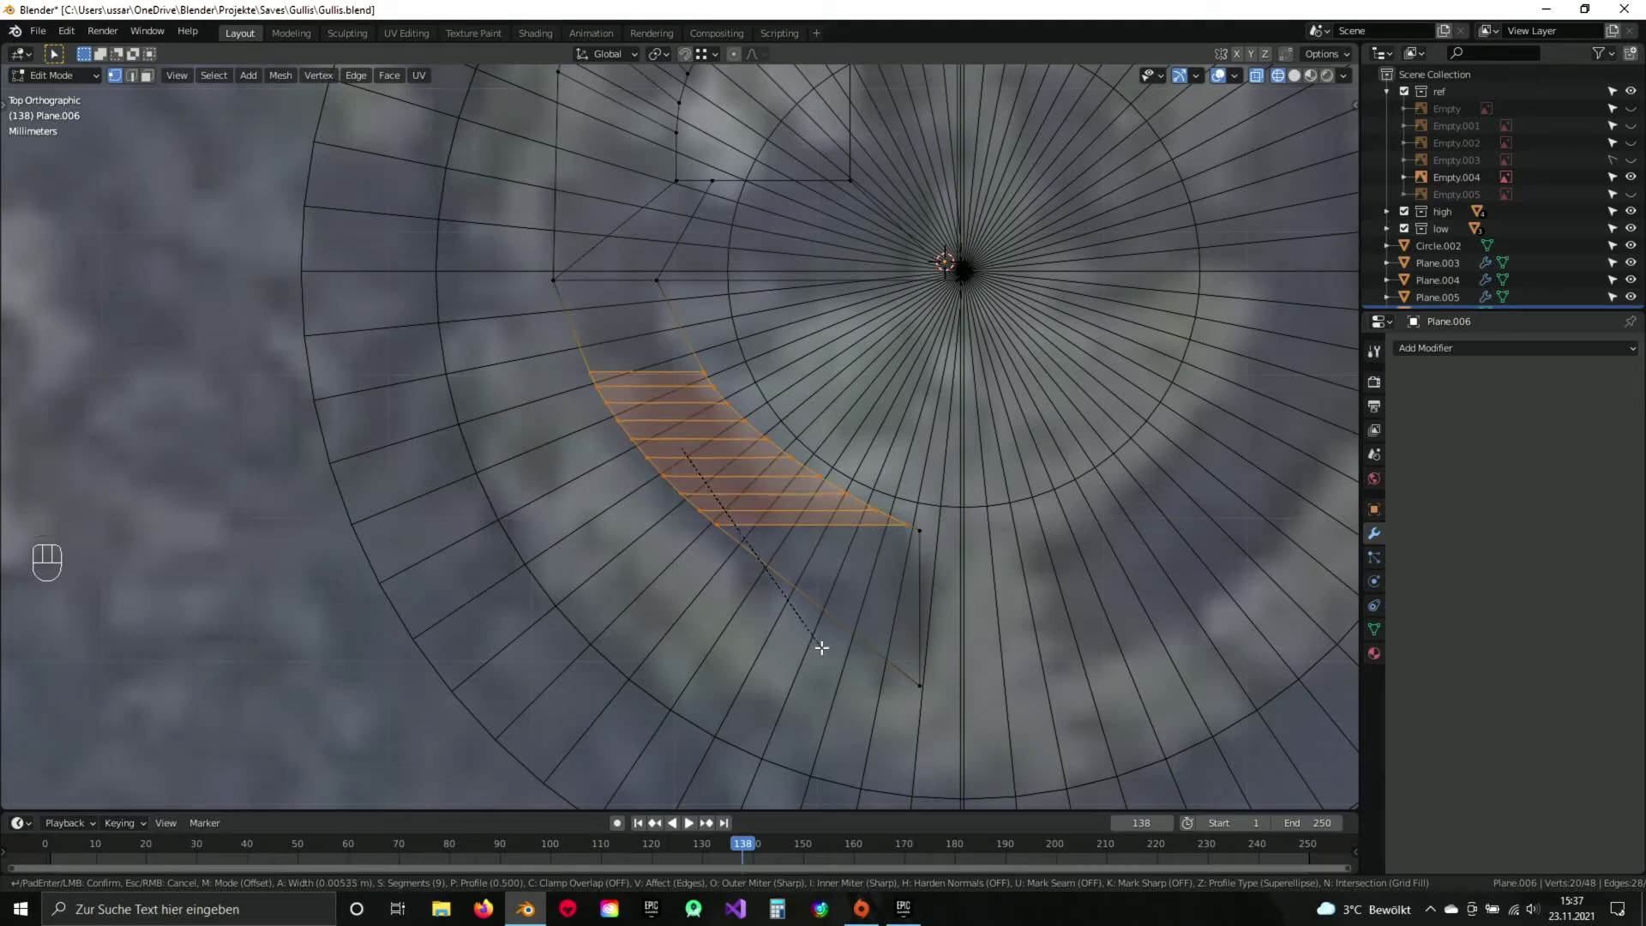
pyautogui.press('Escape')
pyautogui.press('a')
pyautogui.press('b')
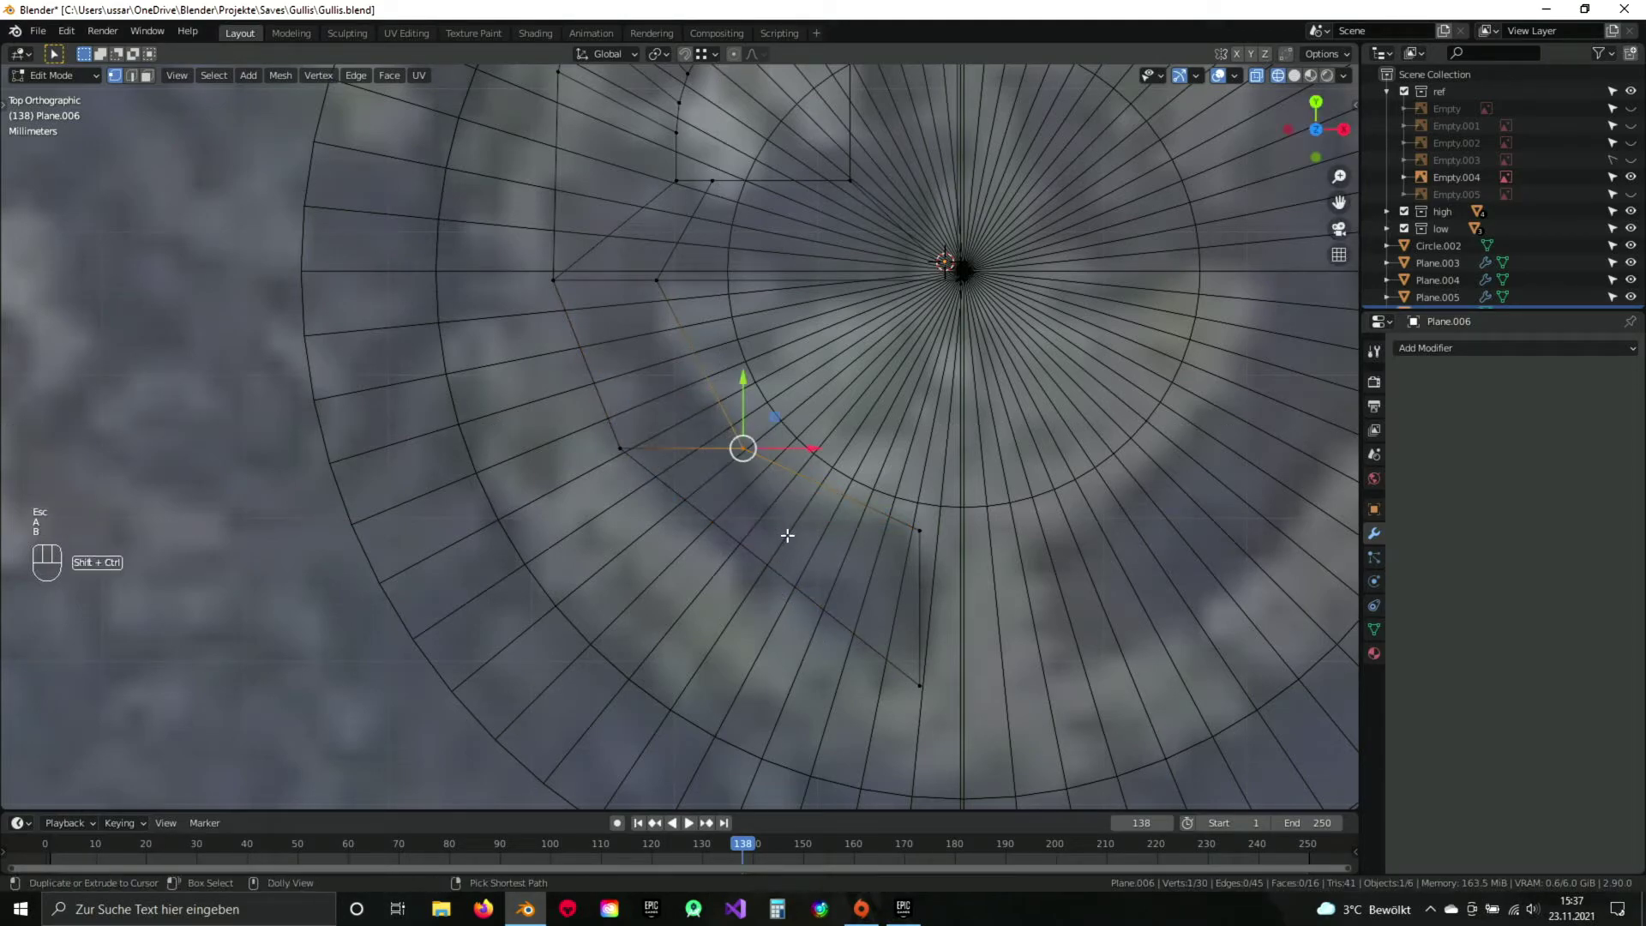
pyautogui.press('ctrl+shift+b')
pyautogui.press('Escape')
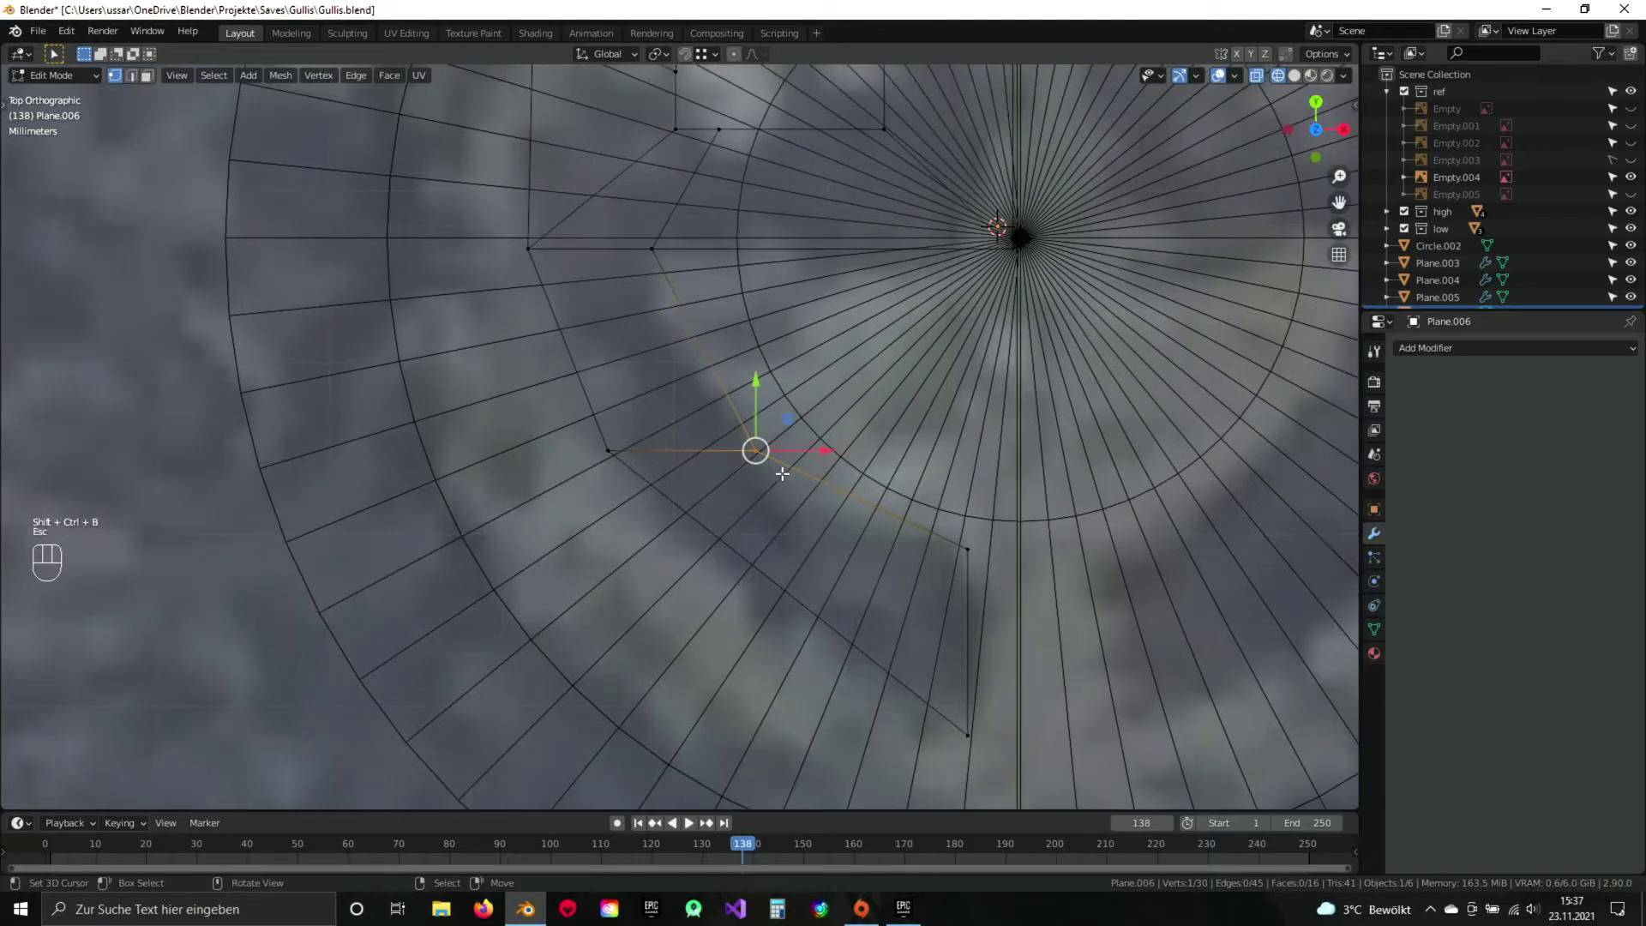
pyautogui.press('a')
pyautogui.press('b')
pyautogui.press('ctrl+b')
pyautogui.press('Escape')
pyautogui.press('ctrl+shift+b')
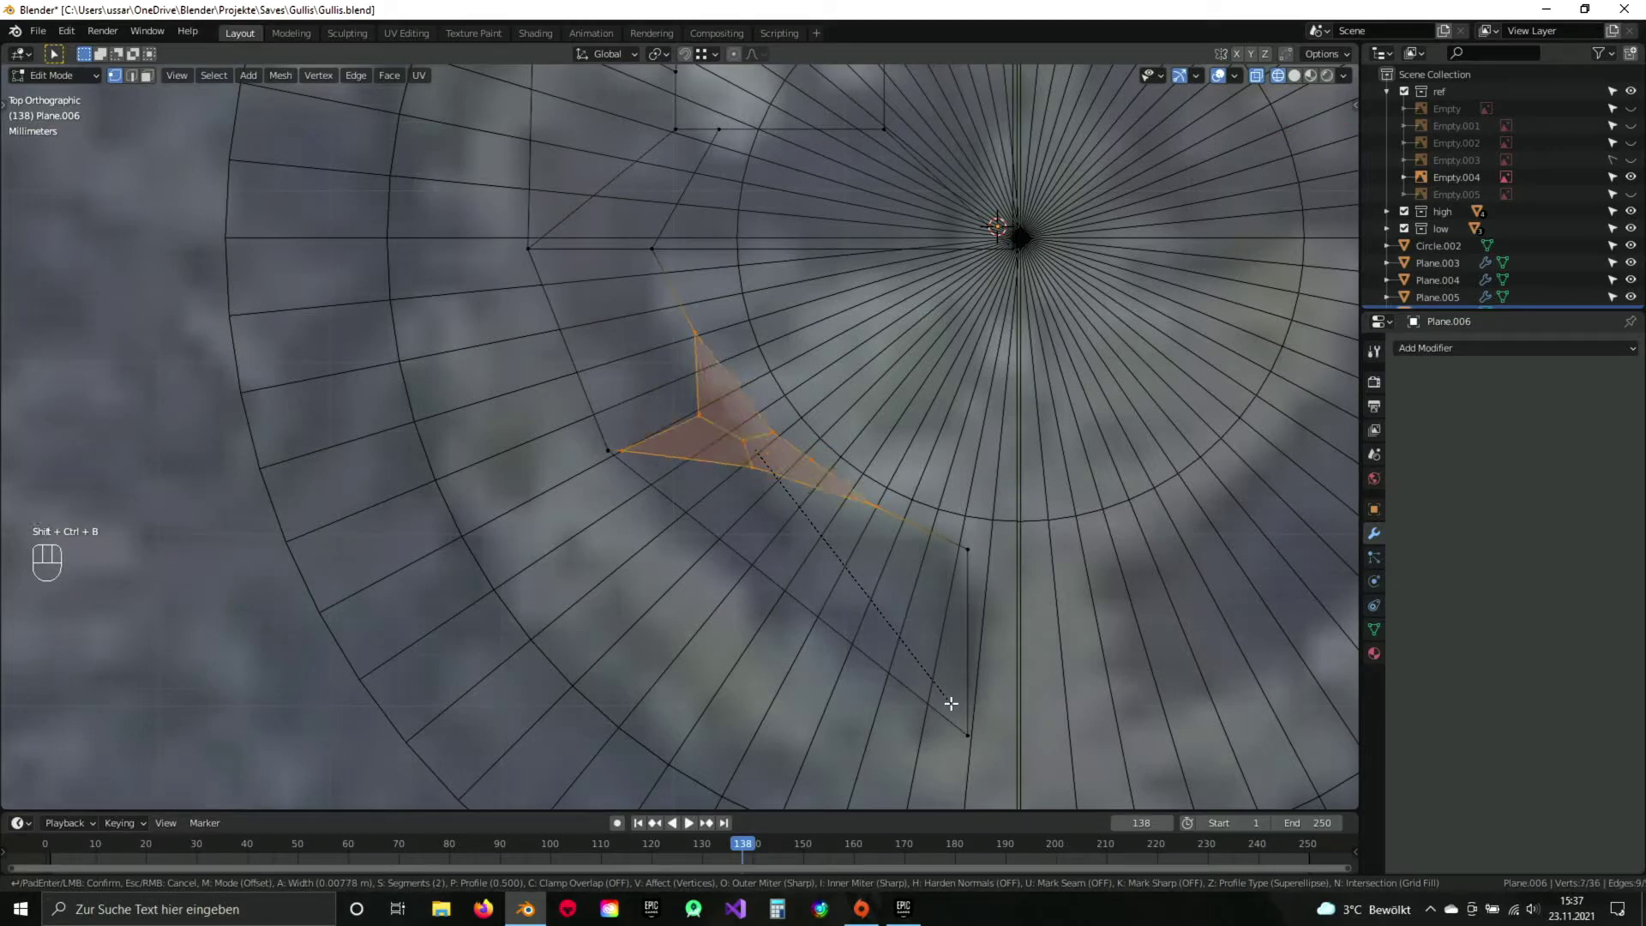
pyautogui.press('Escape')
pyautogui.press('a')
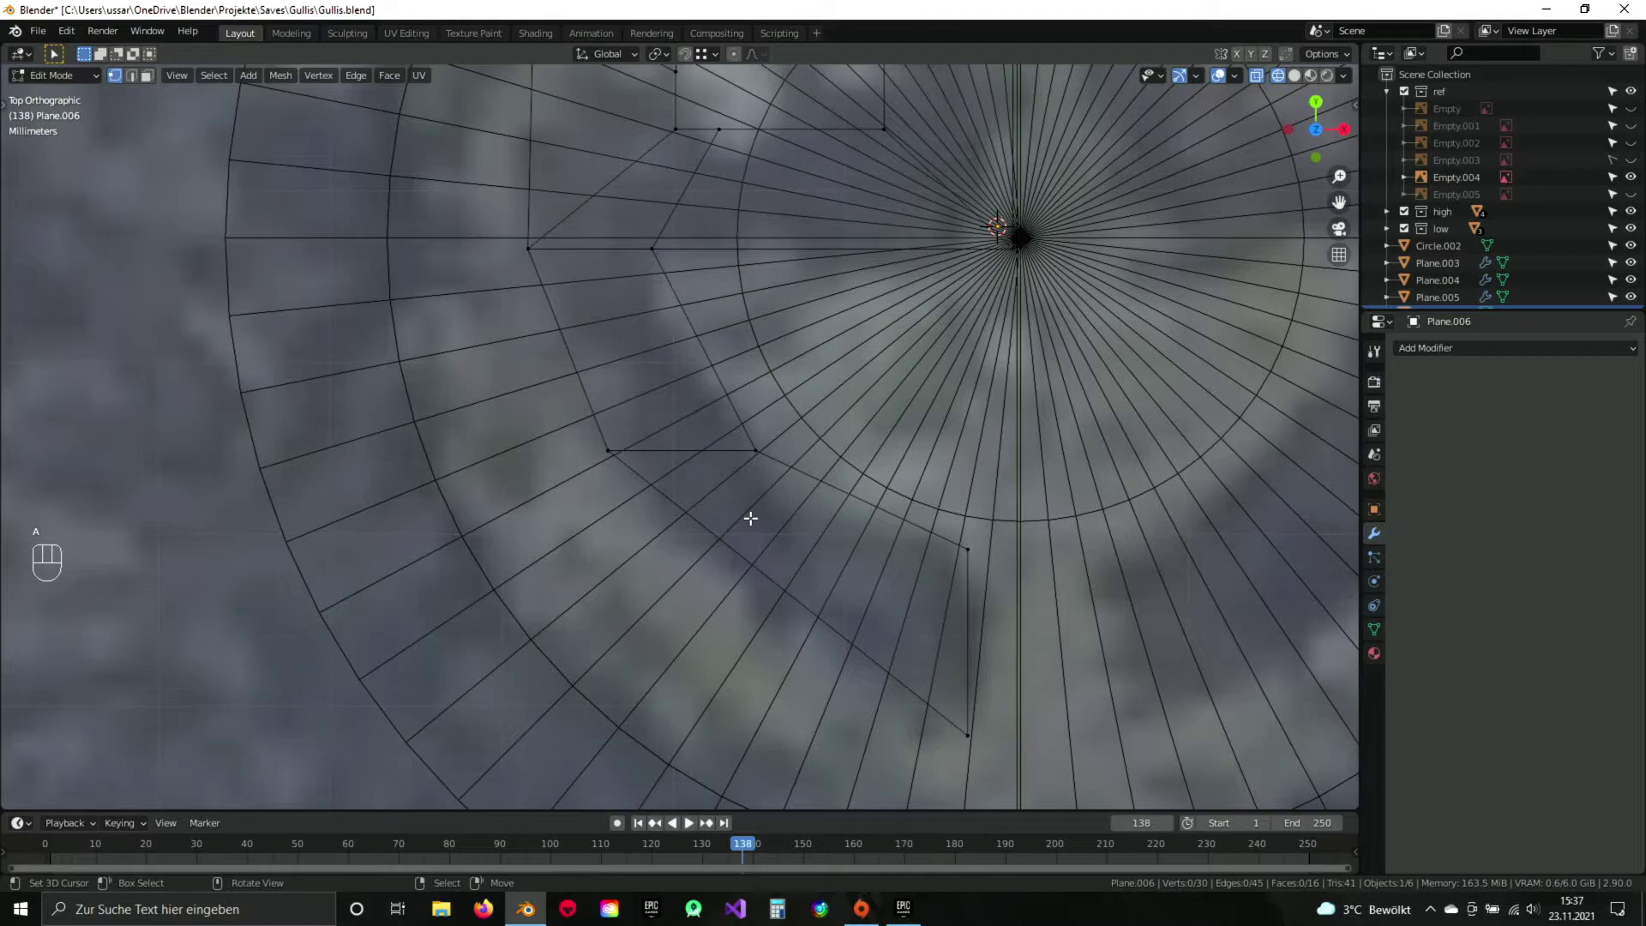
pyautogui.press('x')
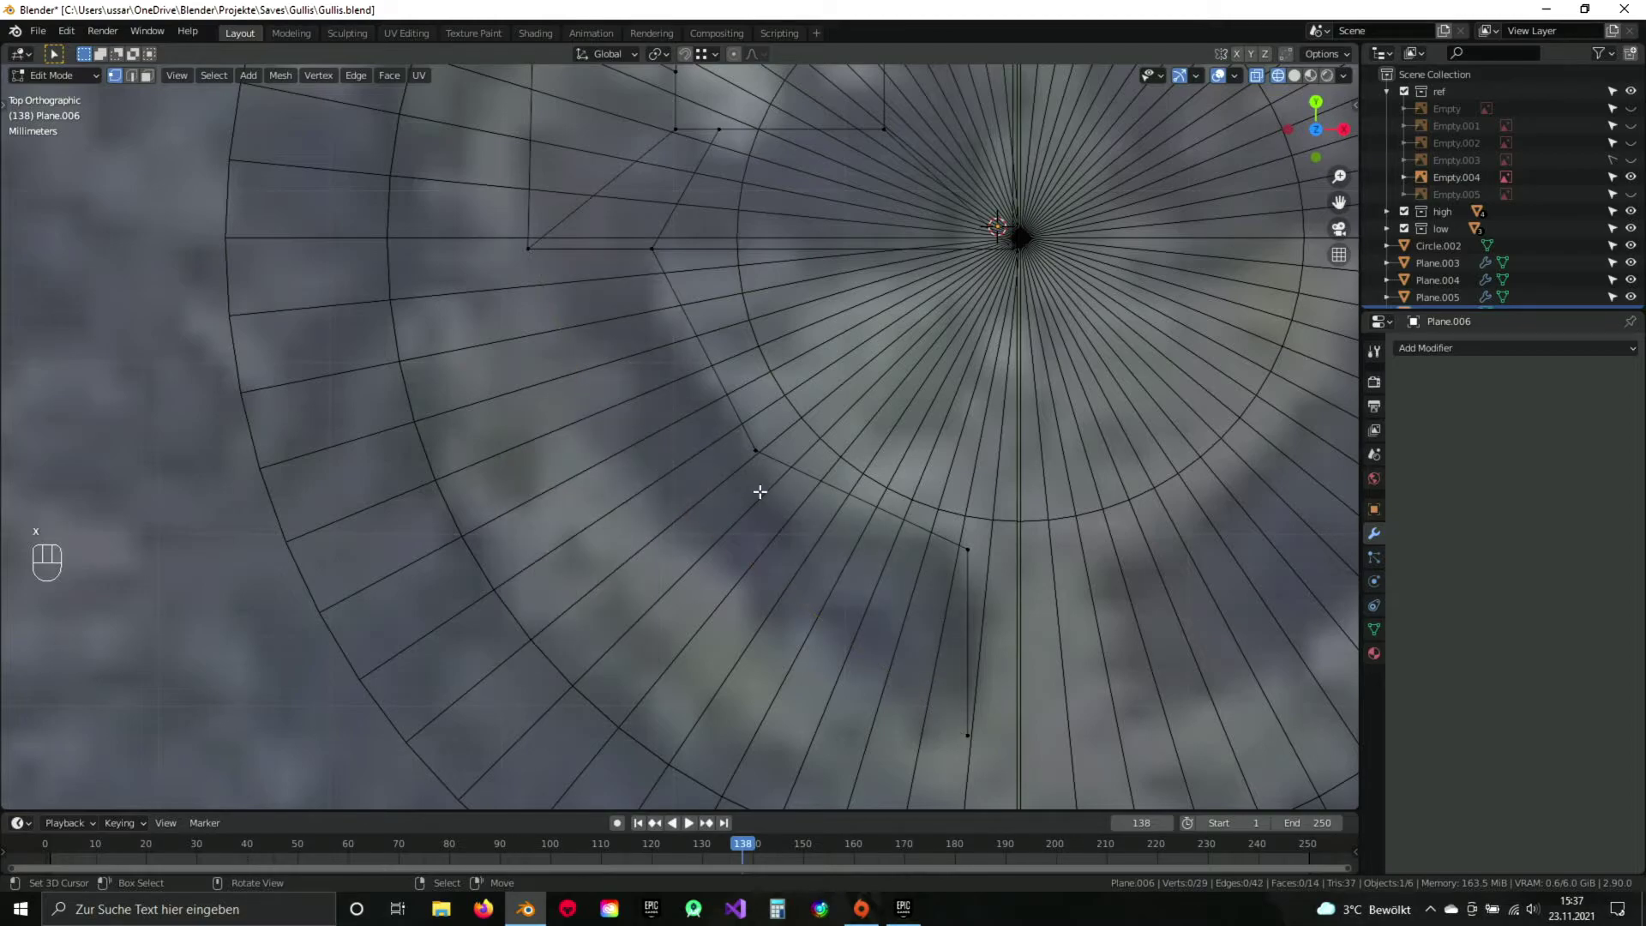
# Round the inner and outer corner vertices into multi-segment curves and confirm.
pyautogui.press('ctrl+b')
pyautogui.press('Escape')
pyautogui.press('ctrl+shift+b')
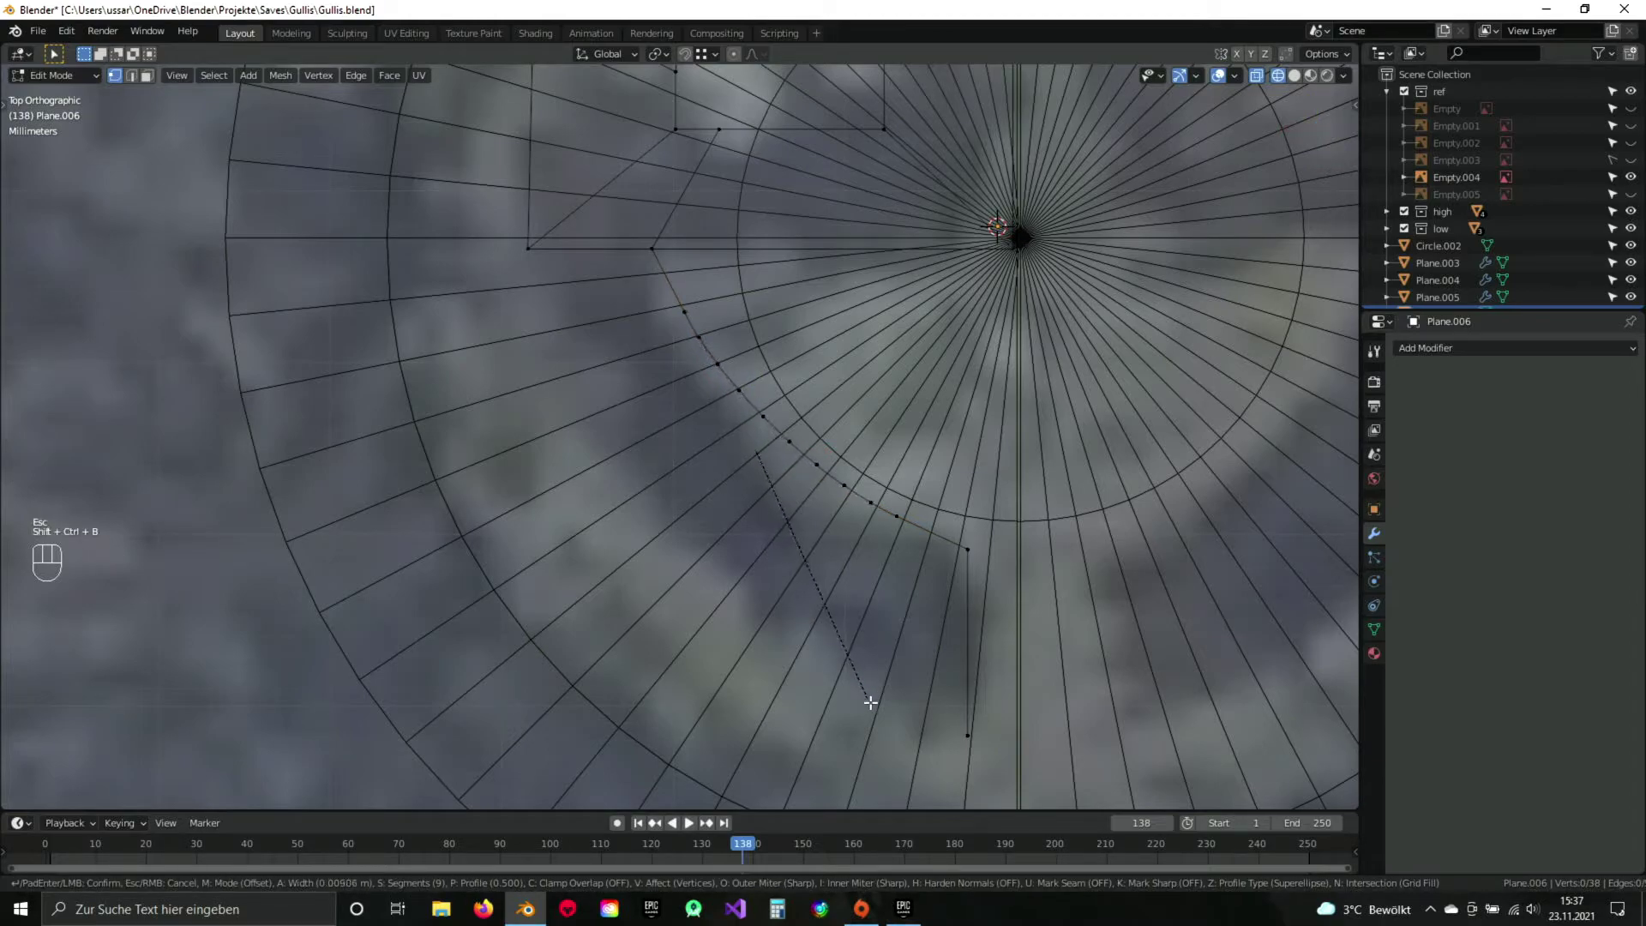
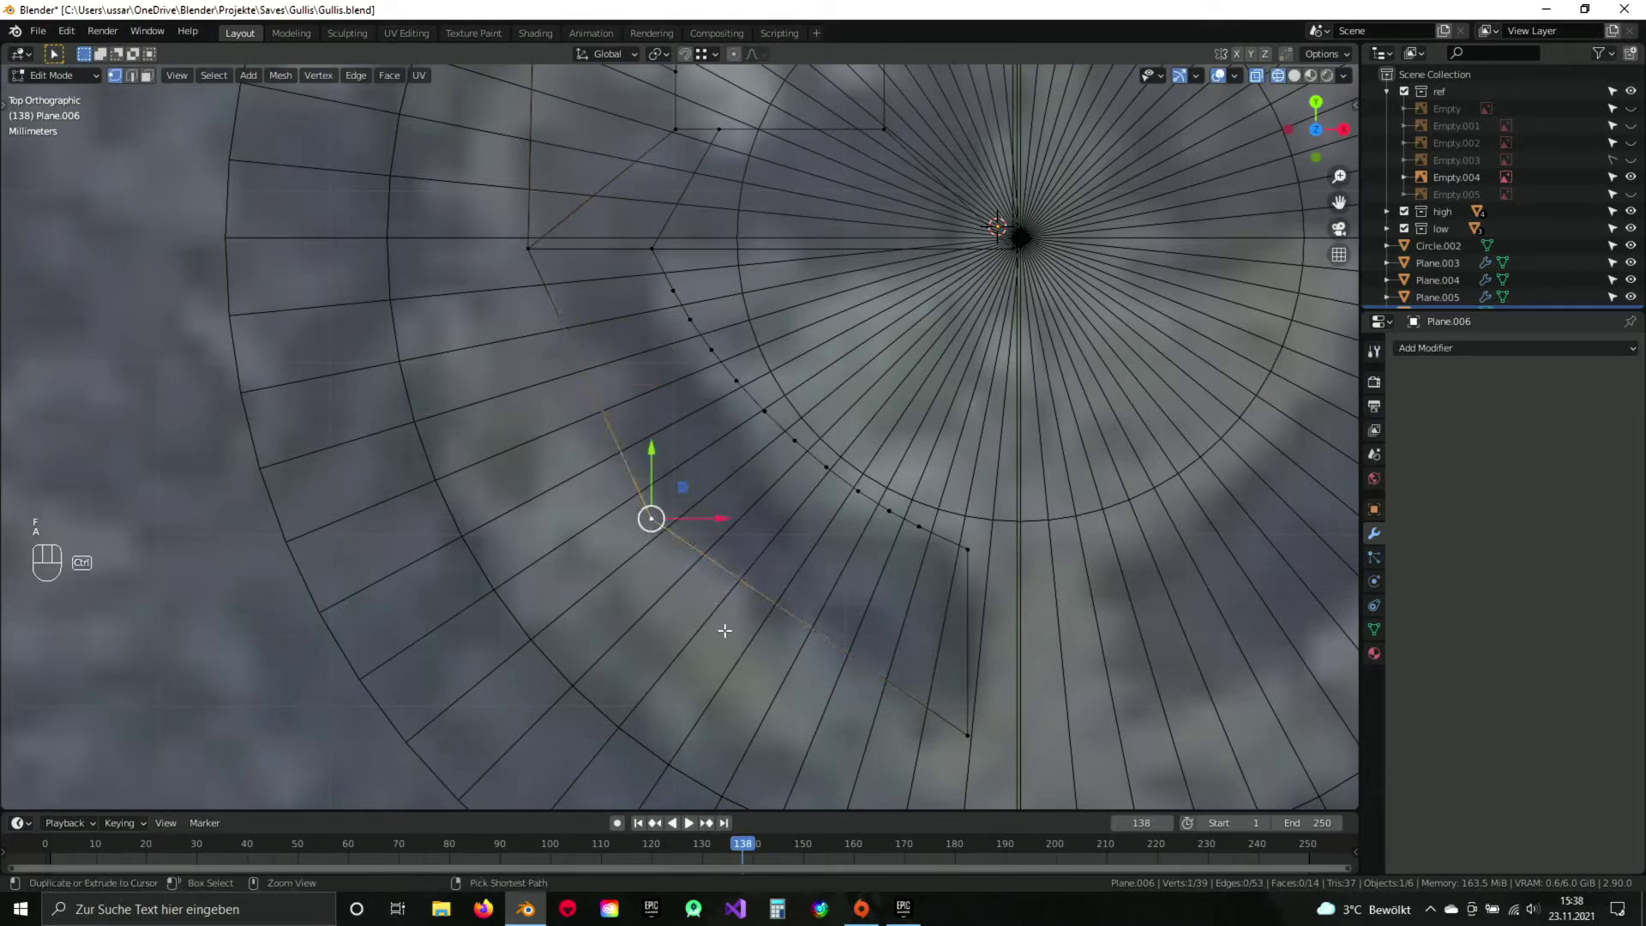
pyautogui.press('ctrl+shift+b')
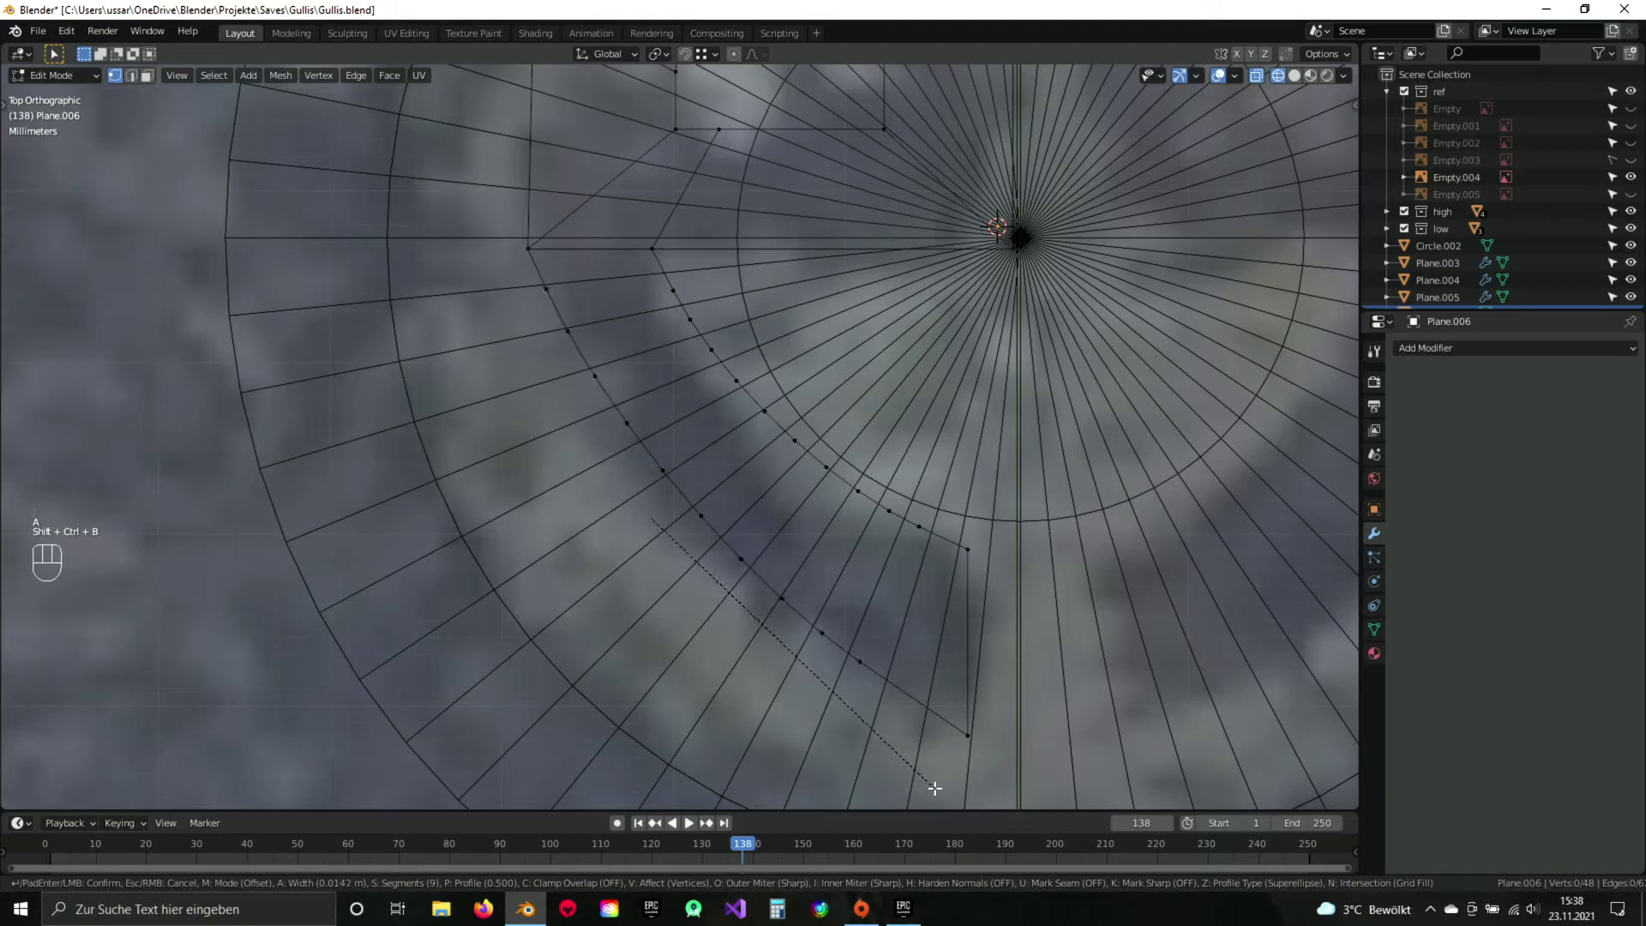
pyautogui.click(943, 786)
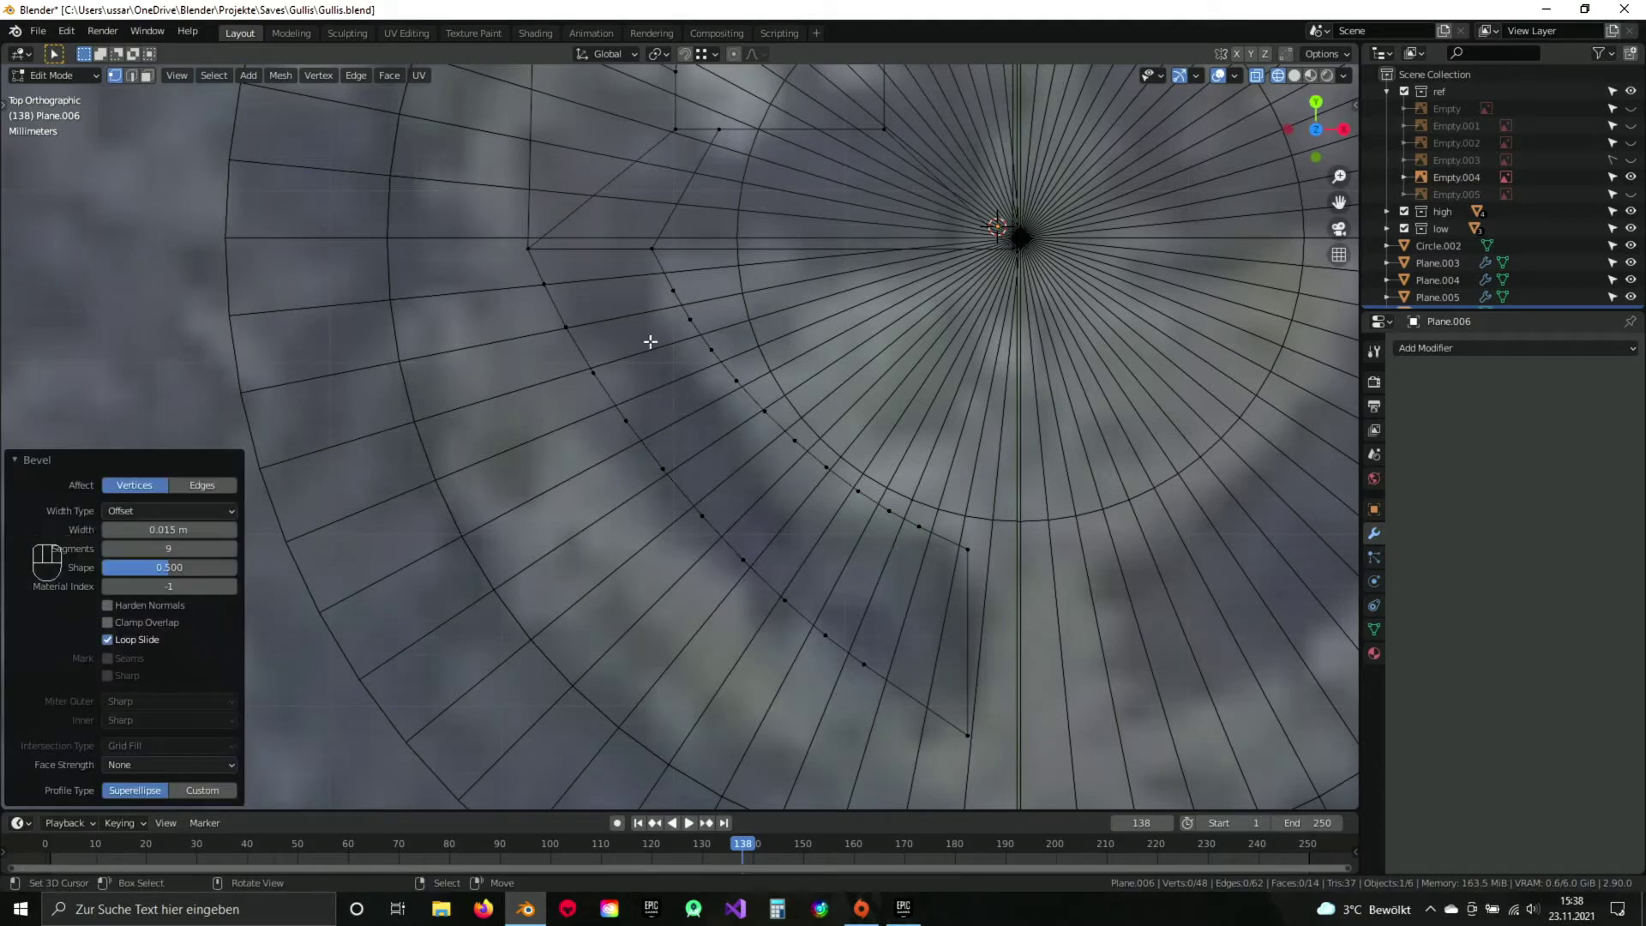
# Fill the curved face bands along half of the ring and inspect the emblem from an orbited view.
pyautogui.moveTo(543, 240); pyautogui.dragTo(642, 246)
pyautogui.press('f')
pyautogui.press('f')
pyautogui.press('f')
pyautogui.press('f')
pyautogui.press('f')
pyautogui.press('f')
pyautogui.press('f')
pyautogui.press('f')
pyautogui.press('f')
pyautogui.press('Tab')
pyautogui.press('Tab')
pyautogui.moveTo(743, 332); pyautogui.dragTo(747, 457)
pyautogui.press('Tab')
pyautogui.moveTo(807, 527); pyautogui.dragTo(790, 427)
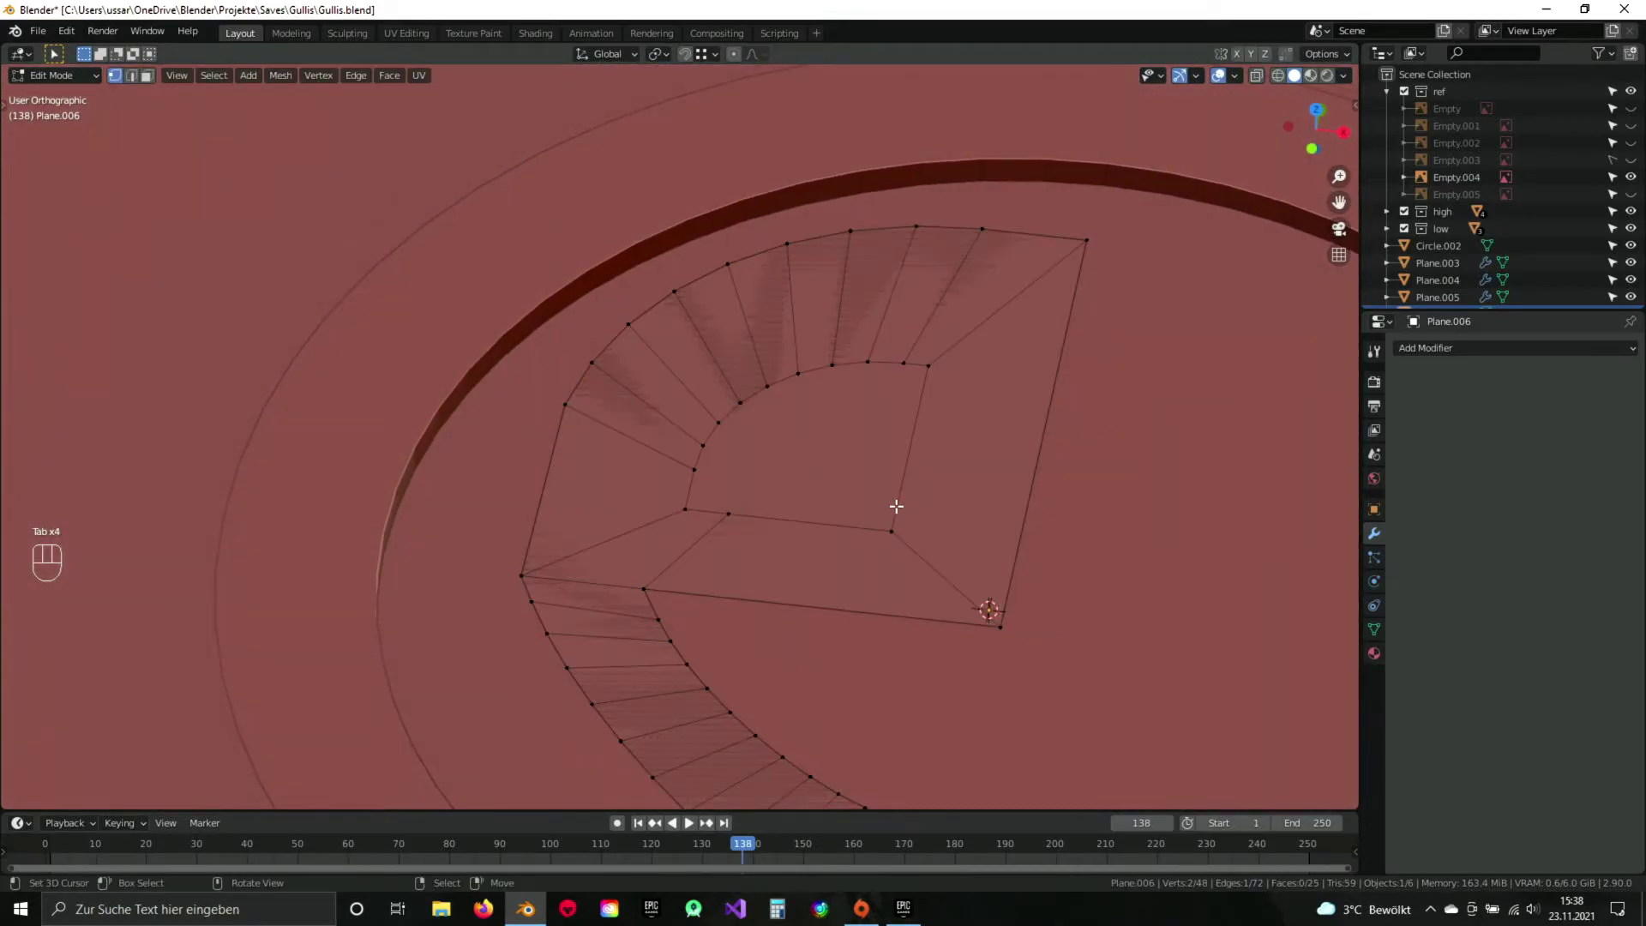
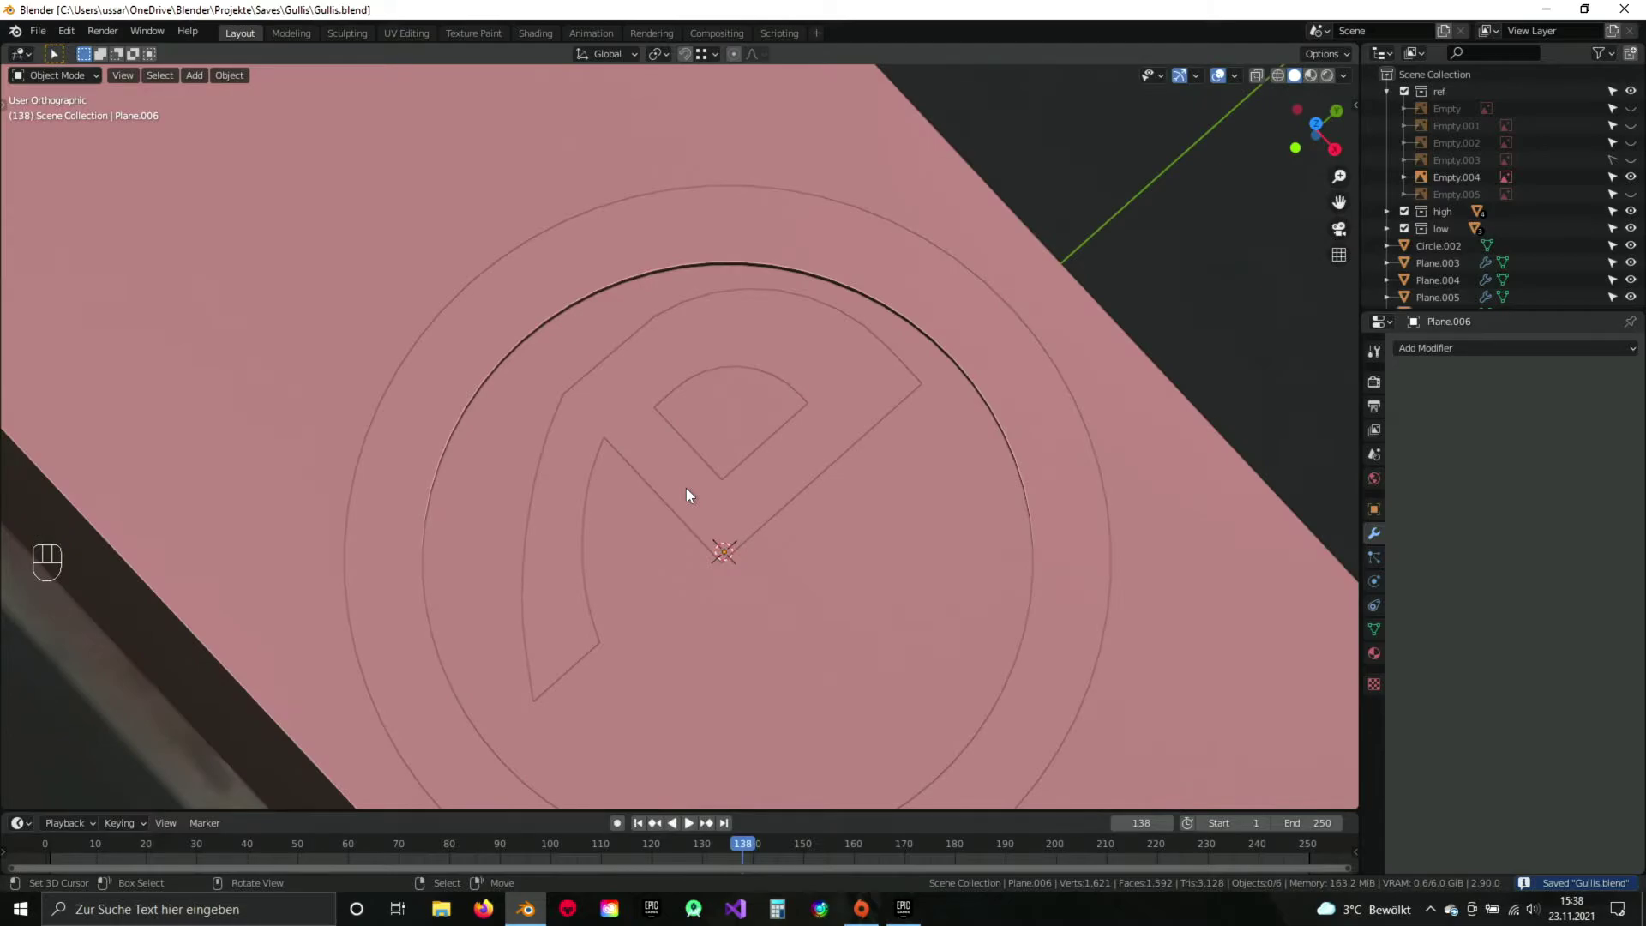
# From top view, begin selecting the half emblem's edge vertices for adjustment.
pyautogui.press('KP_7')
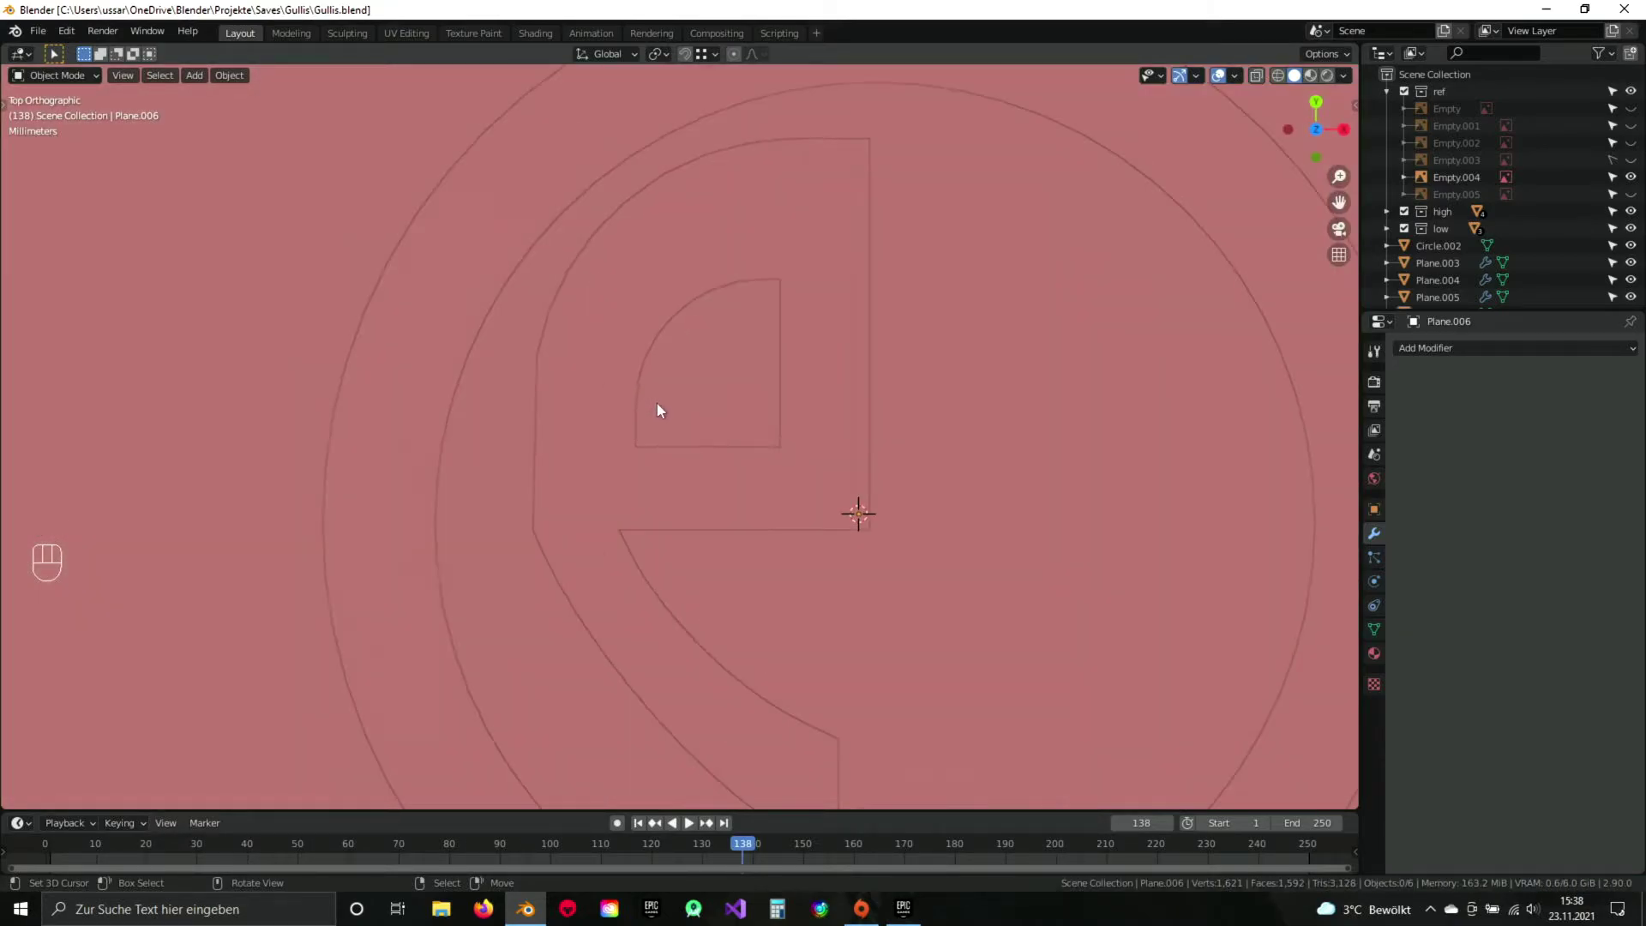
pyautogui.moveTo(656, 345); pyautogui.dragTo(672, 384)
pyautogui.press('Tab')
pyautogui.press('1')
pyautogui.press('a')
pyautogui.press('a')
pyautogui.press('b')
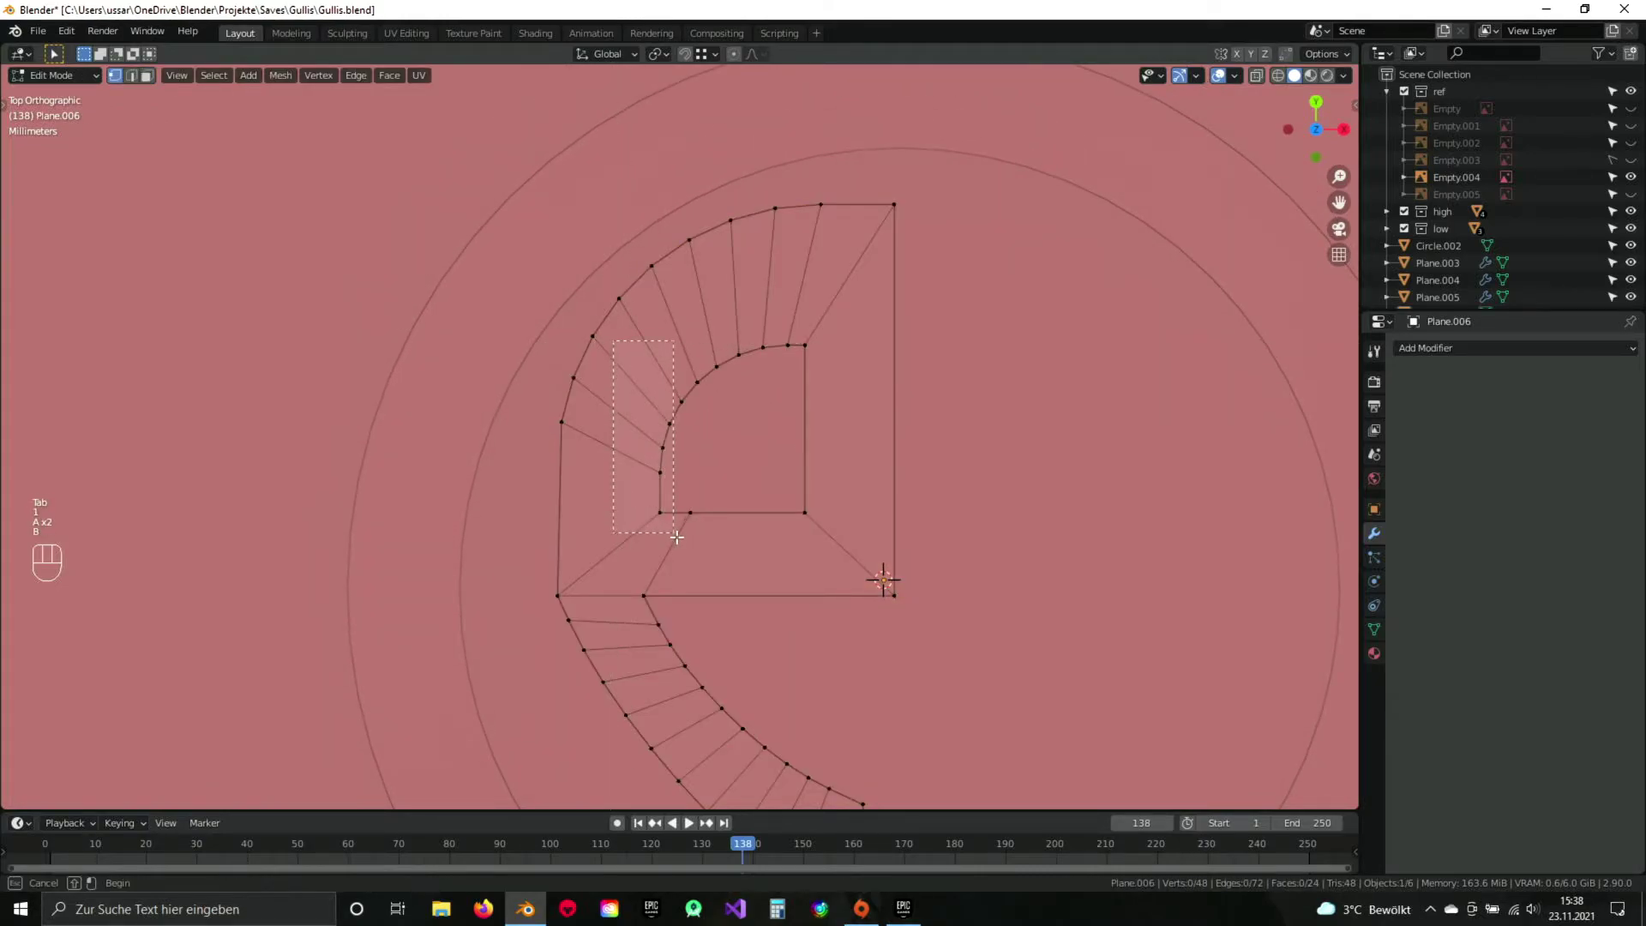
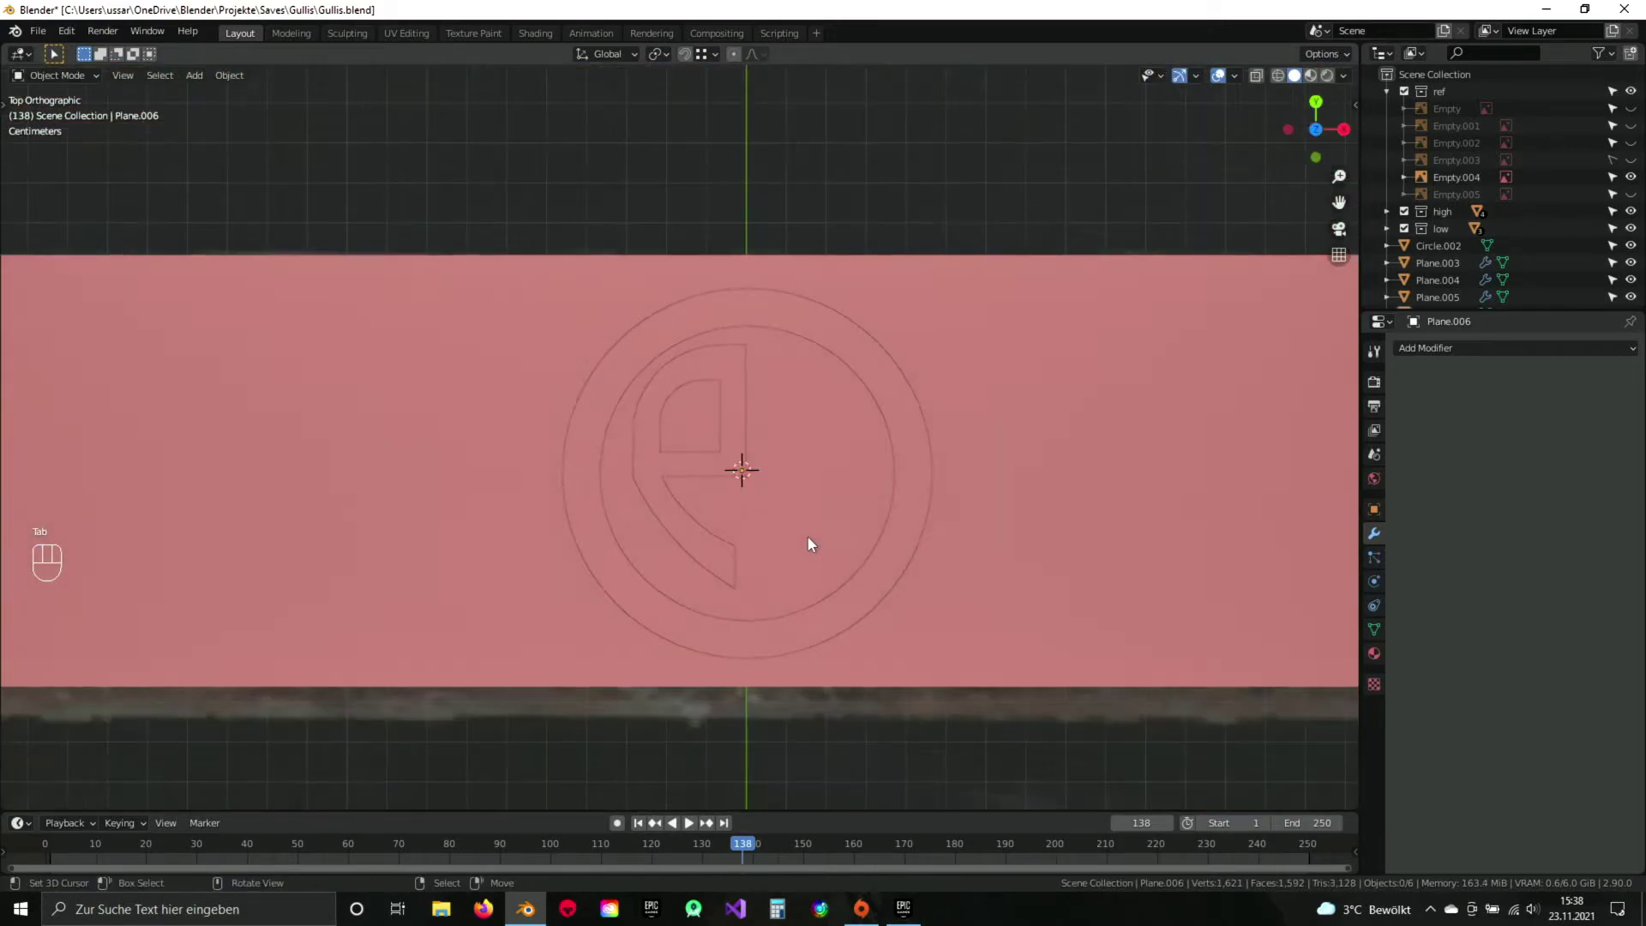
# Reposition the inner curve's end vertices to follow the reference stamp outline.
pyautogui.press('Tab')
pyautogui.moveTo(775, 353); pyautogui.dragTo(749, 437)
pyautogui.press('a')
pyautogui.press('b')
pyautogui.press('a')
pyautogui.press('b')
pyautogui.press('b')
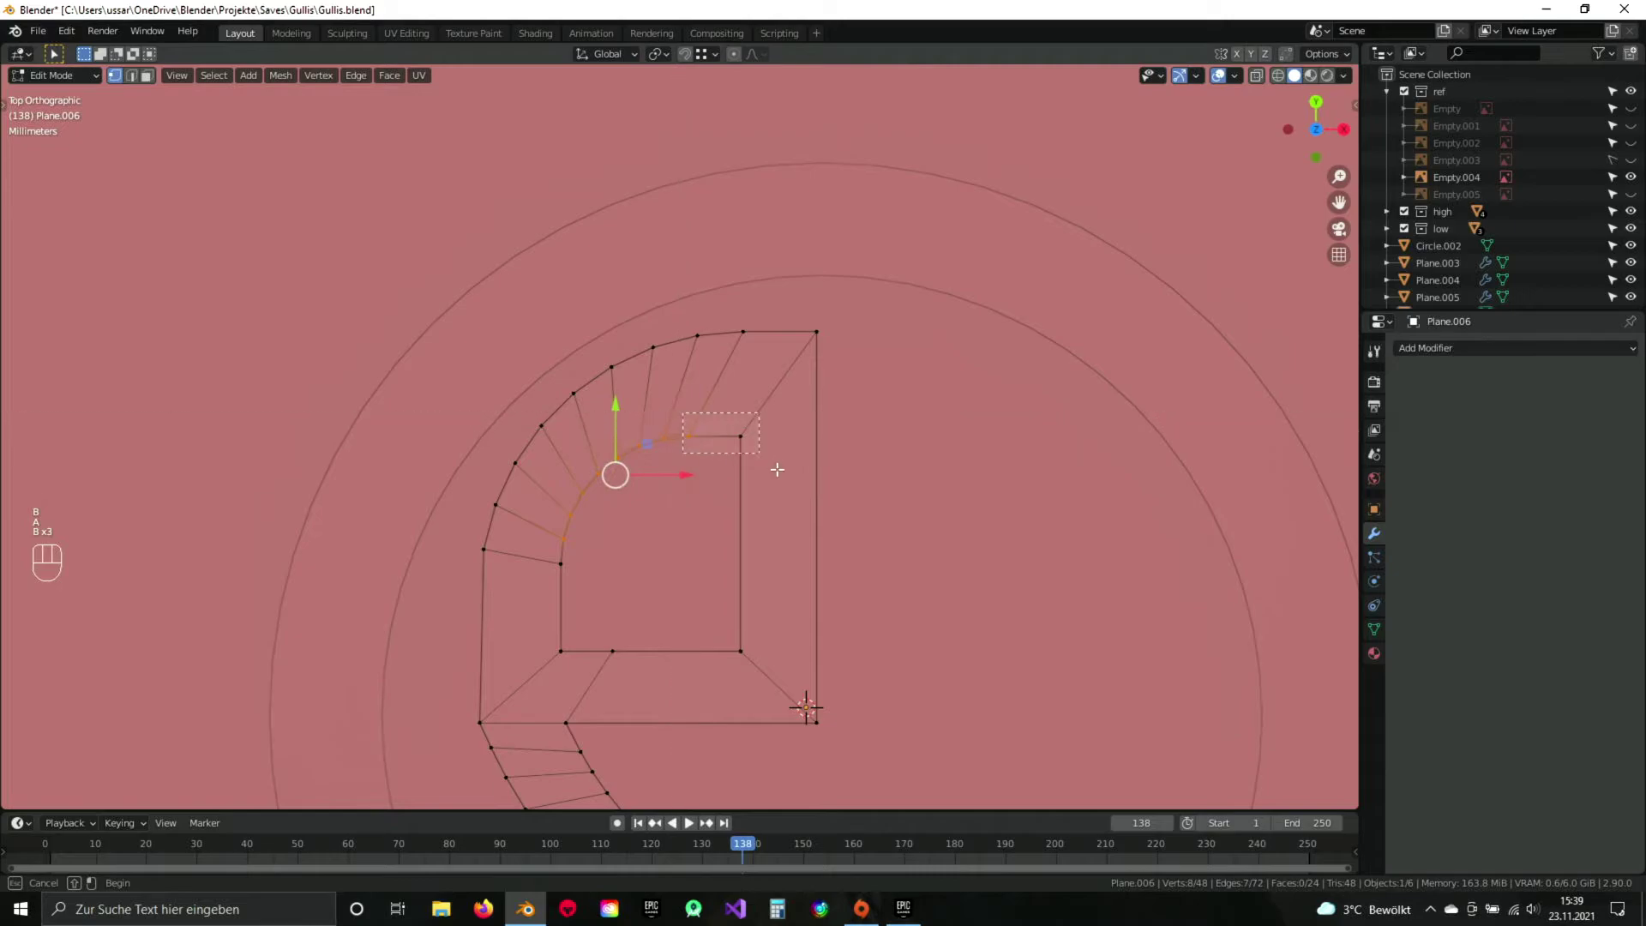
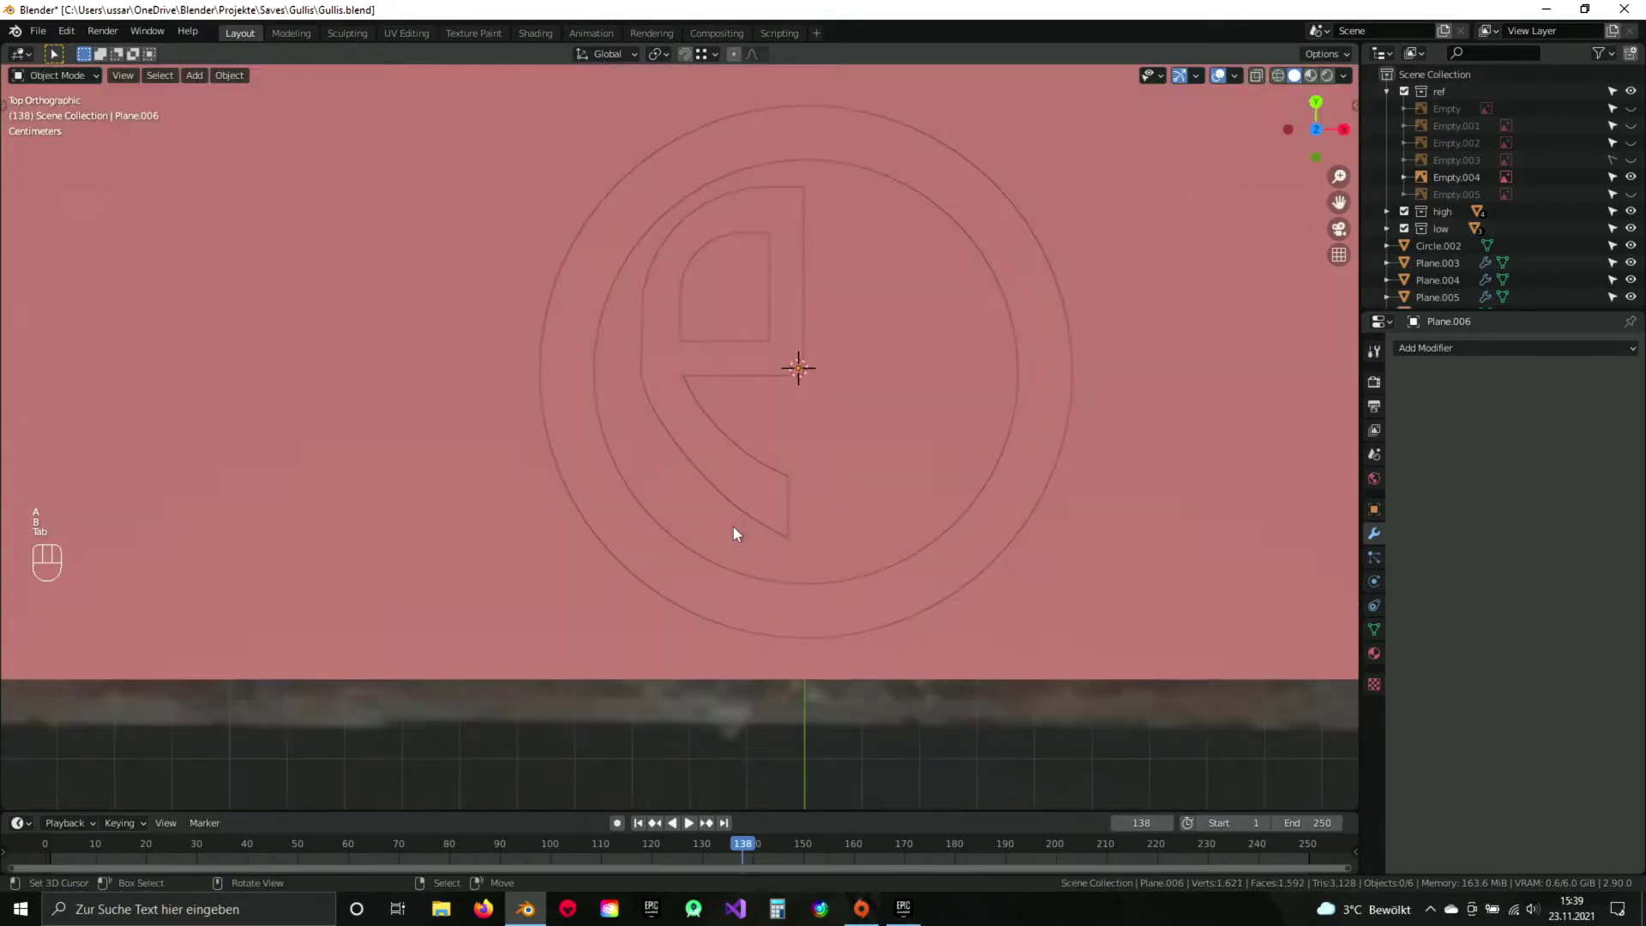
# Align the lower curved arm's end vertices, save the file and reselect the emblem object.
pyautogui.moveTo(668, 407); pyautogui.dragTo(709, 494)
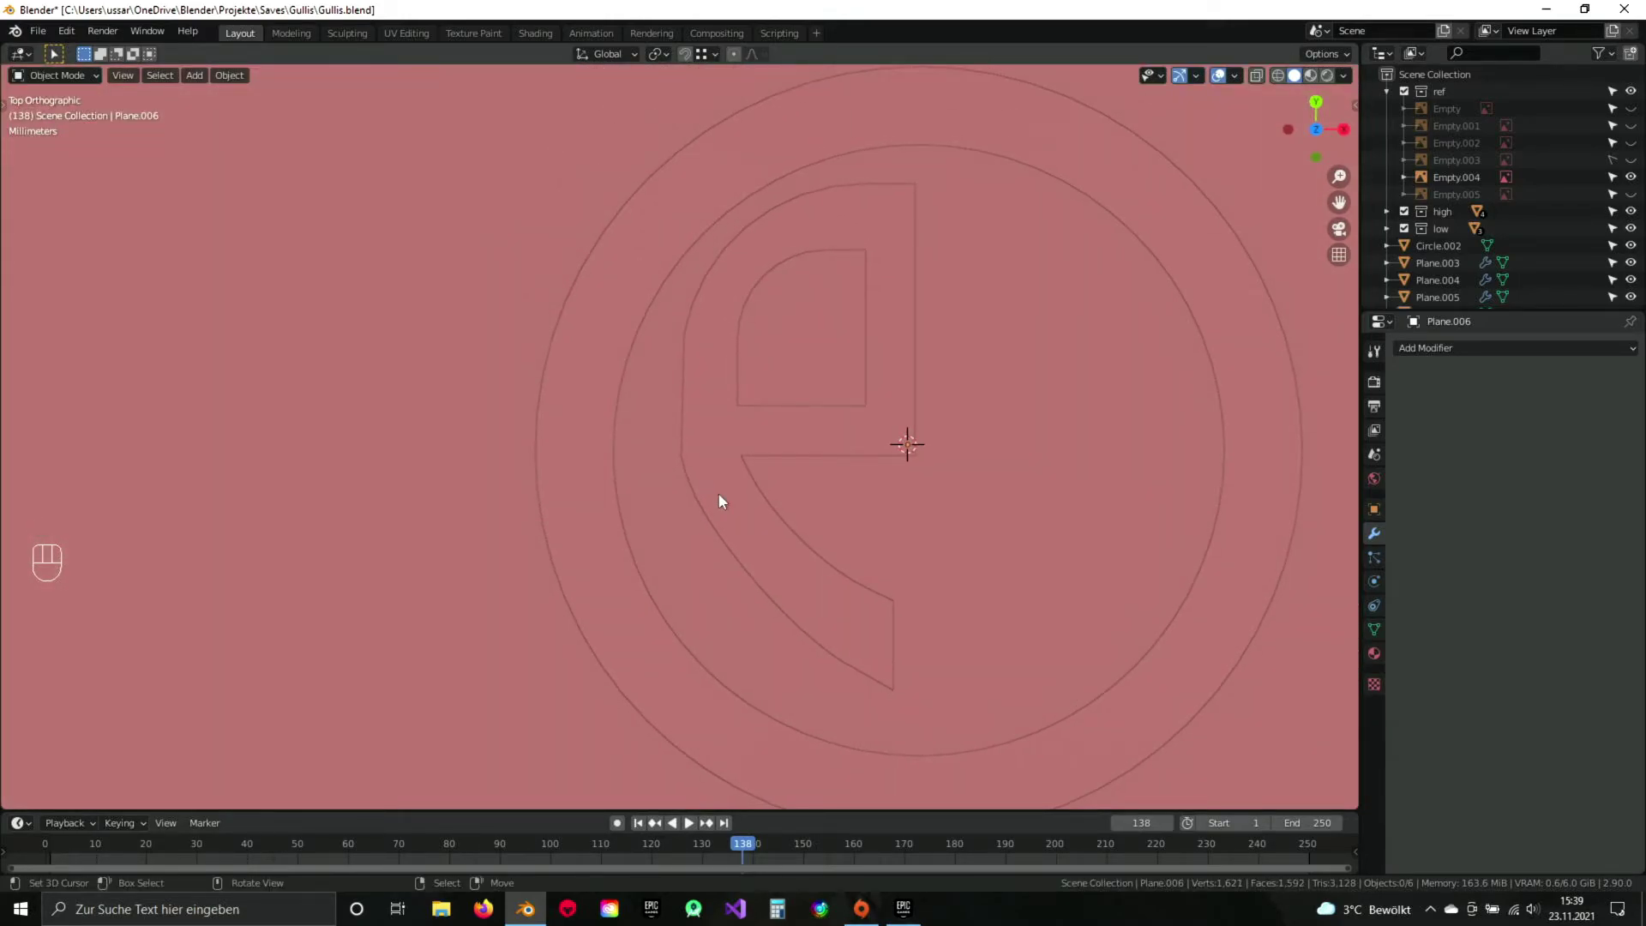
pyautogui.moveTo(796, 517); pyautogui.dragTo(769, 489)
pyautogui.press('Tab')
pyautogui.press('b')
pyautogui.press('b')
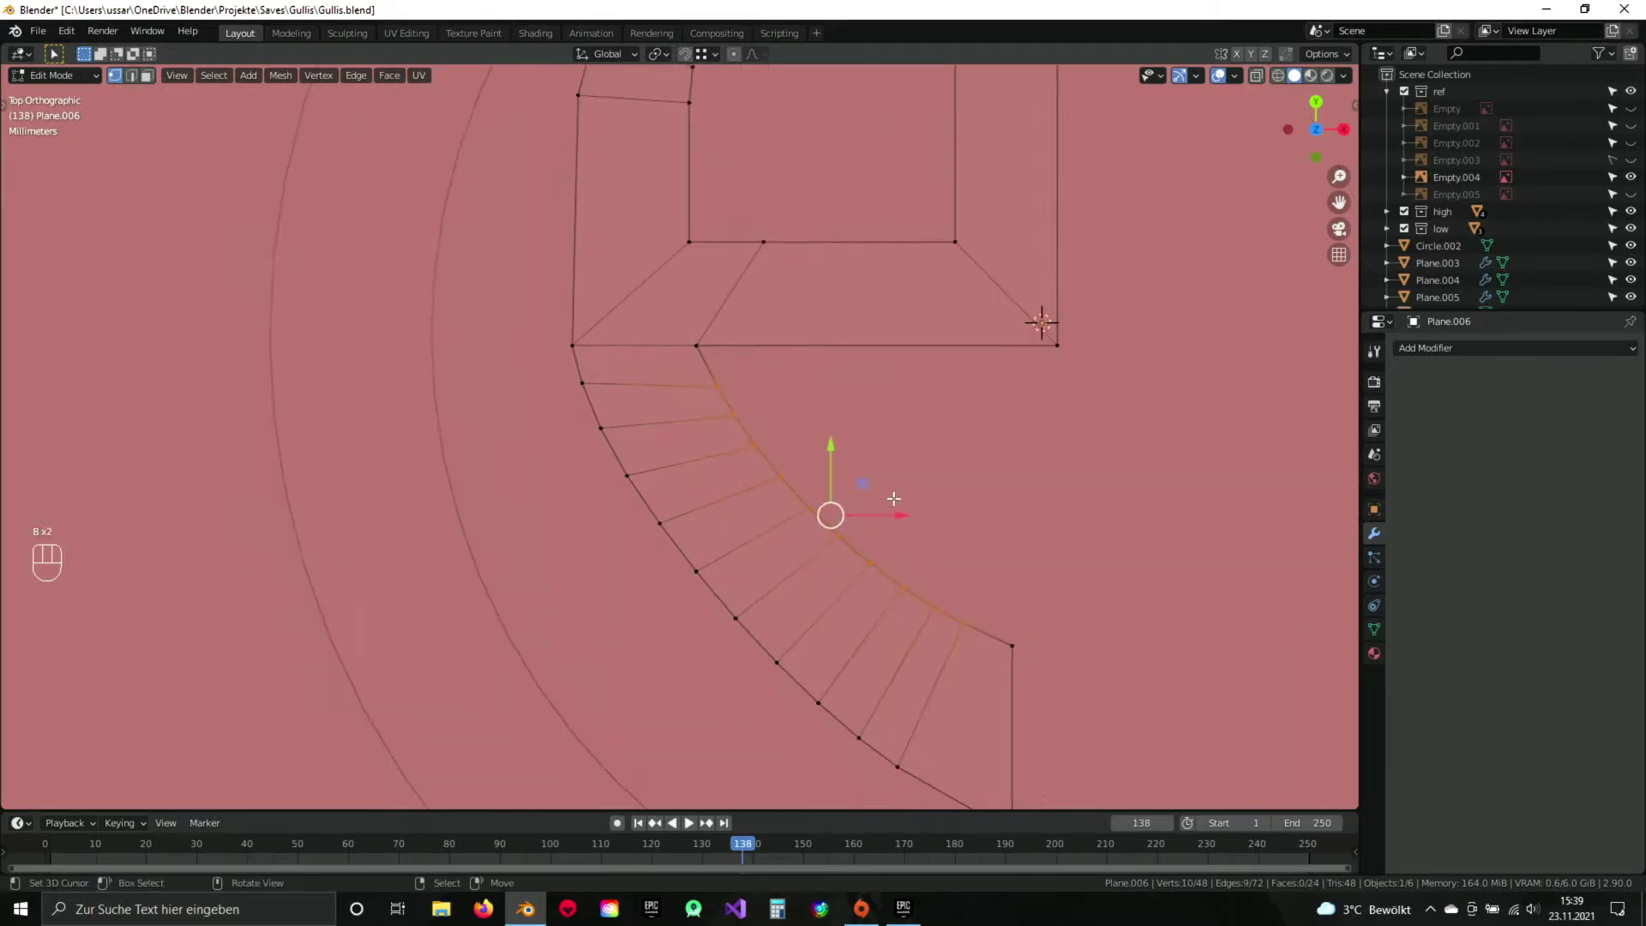
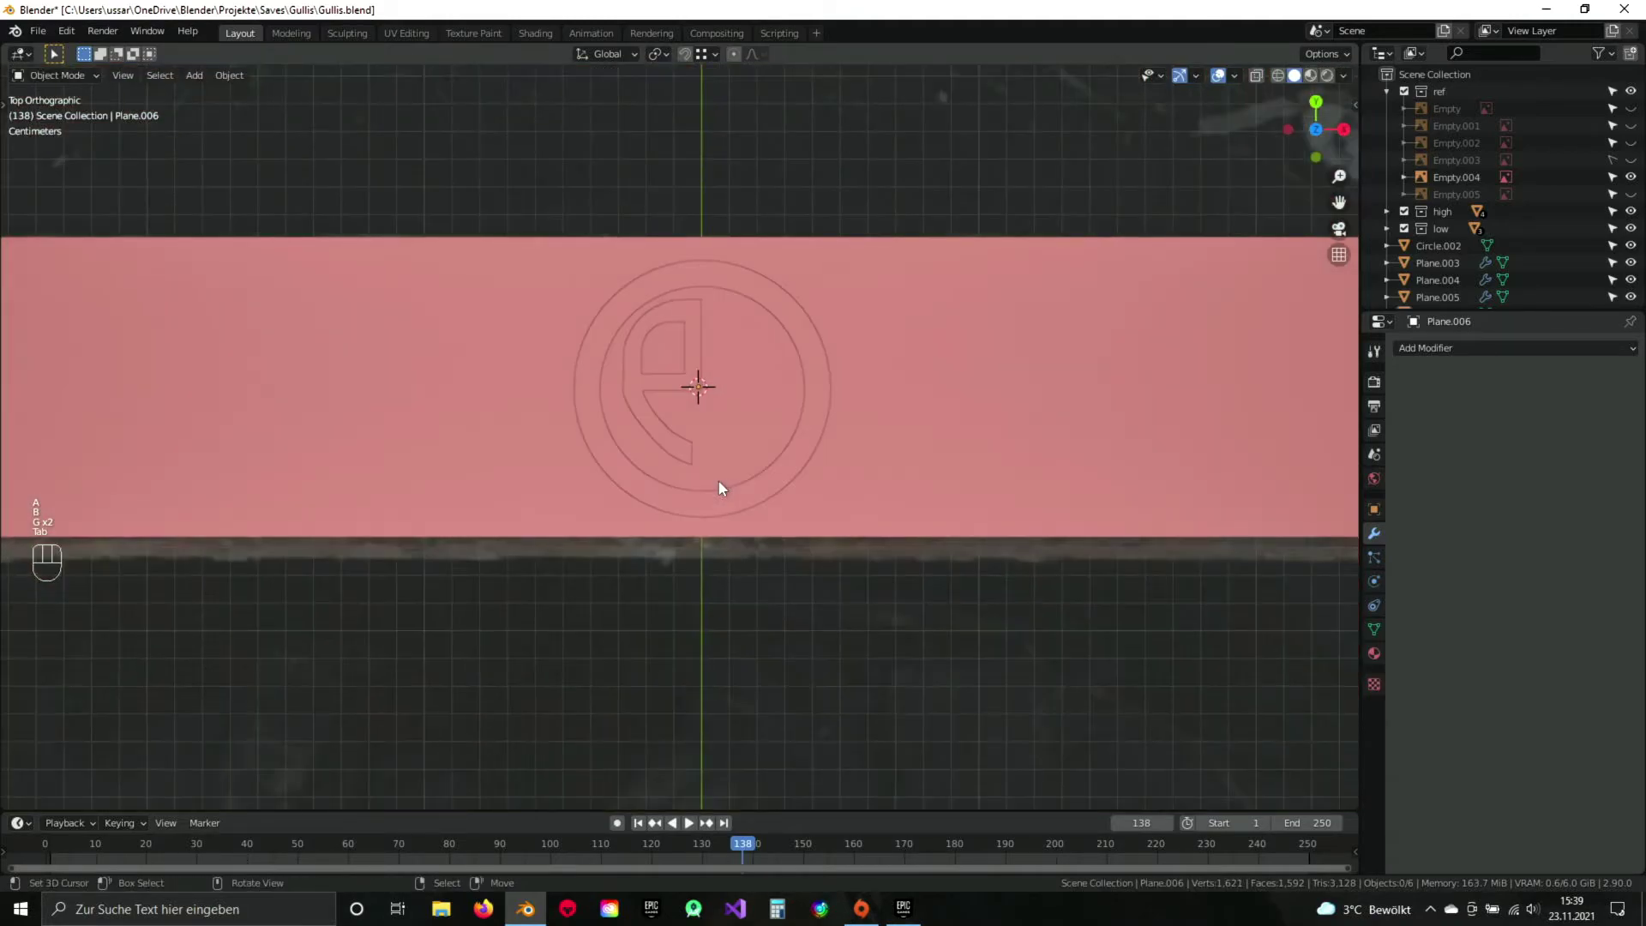
pyautogui.press('ctrl+s')
pyautogui.moveTo(728, 446); pyautogui.dragTo(746, 510)
pyautogui.click(748, 514)
pyautogui.moveTo(778, 538); pyautogui.dragTo(747, 486)
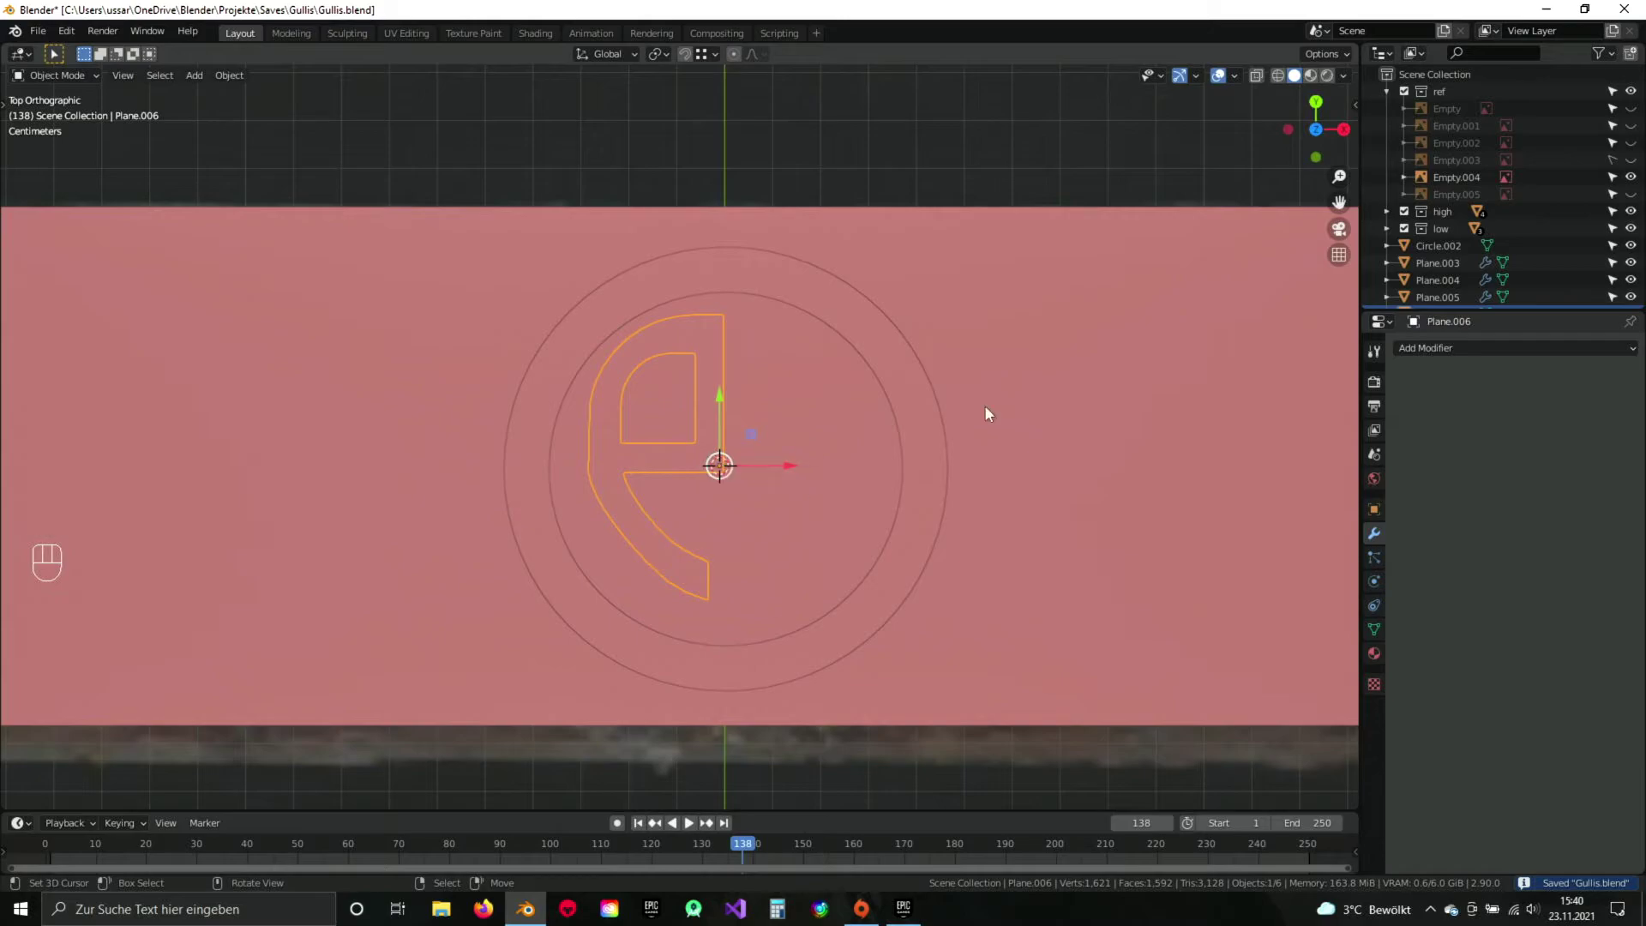
# Mirror the half emblem across X with Merge into the full symbol and orbit to check it.
pyautogui.moveTo(1415, 352); pyautogui.dragTo(1316, 526)
pyautogui.press('z')
pyautogui.press('z')
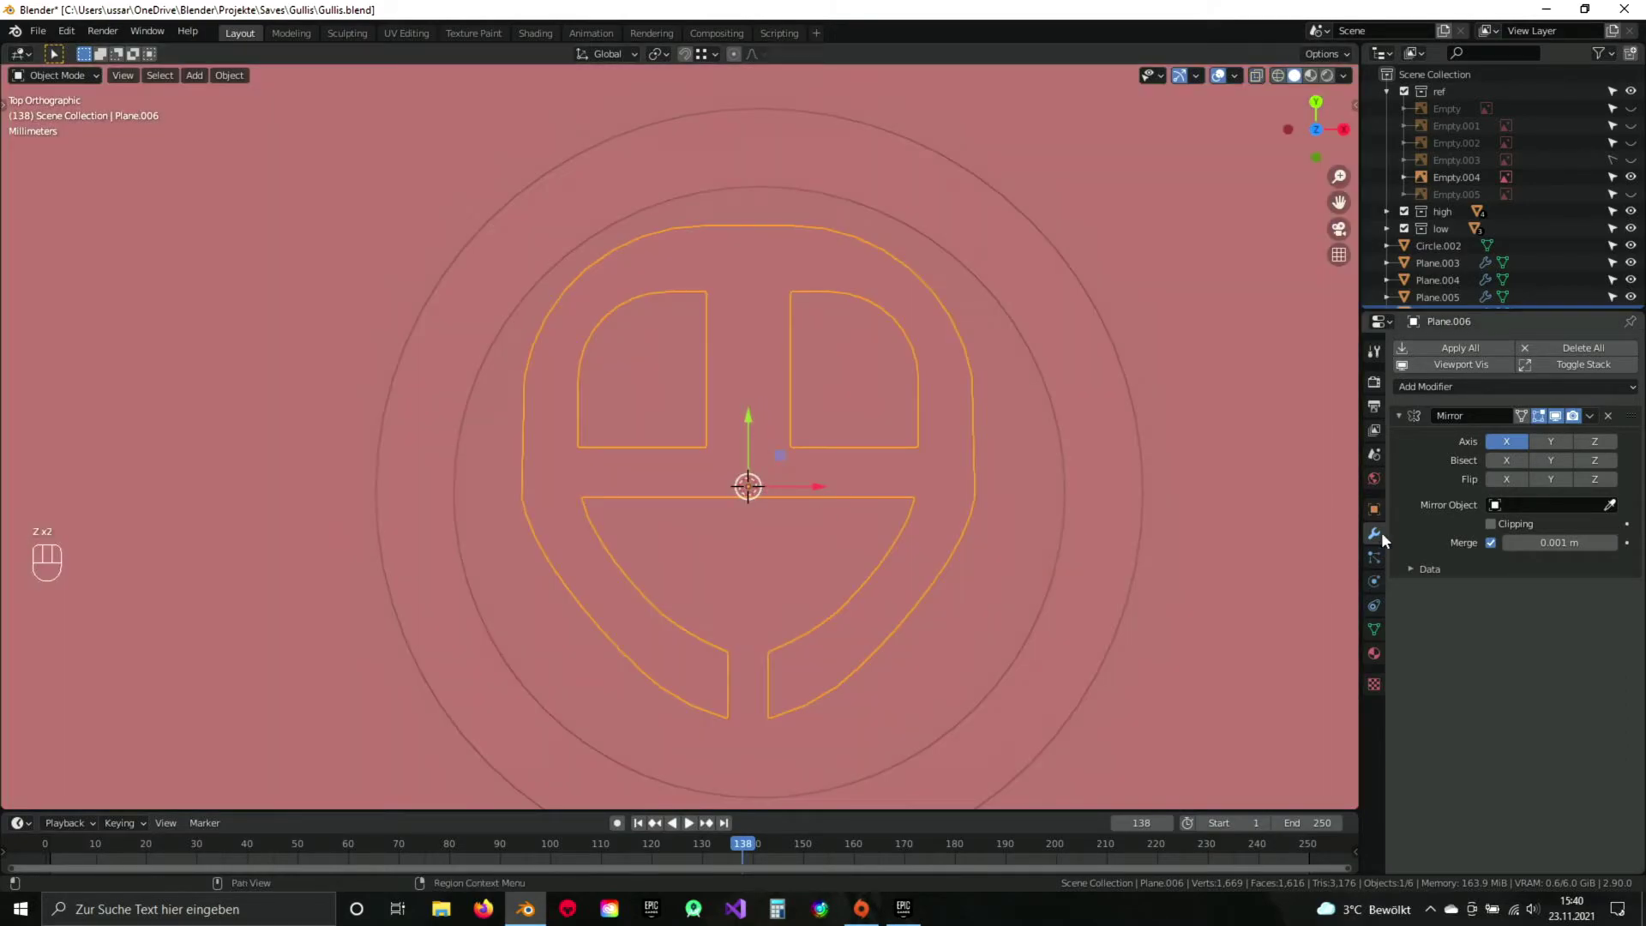
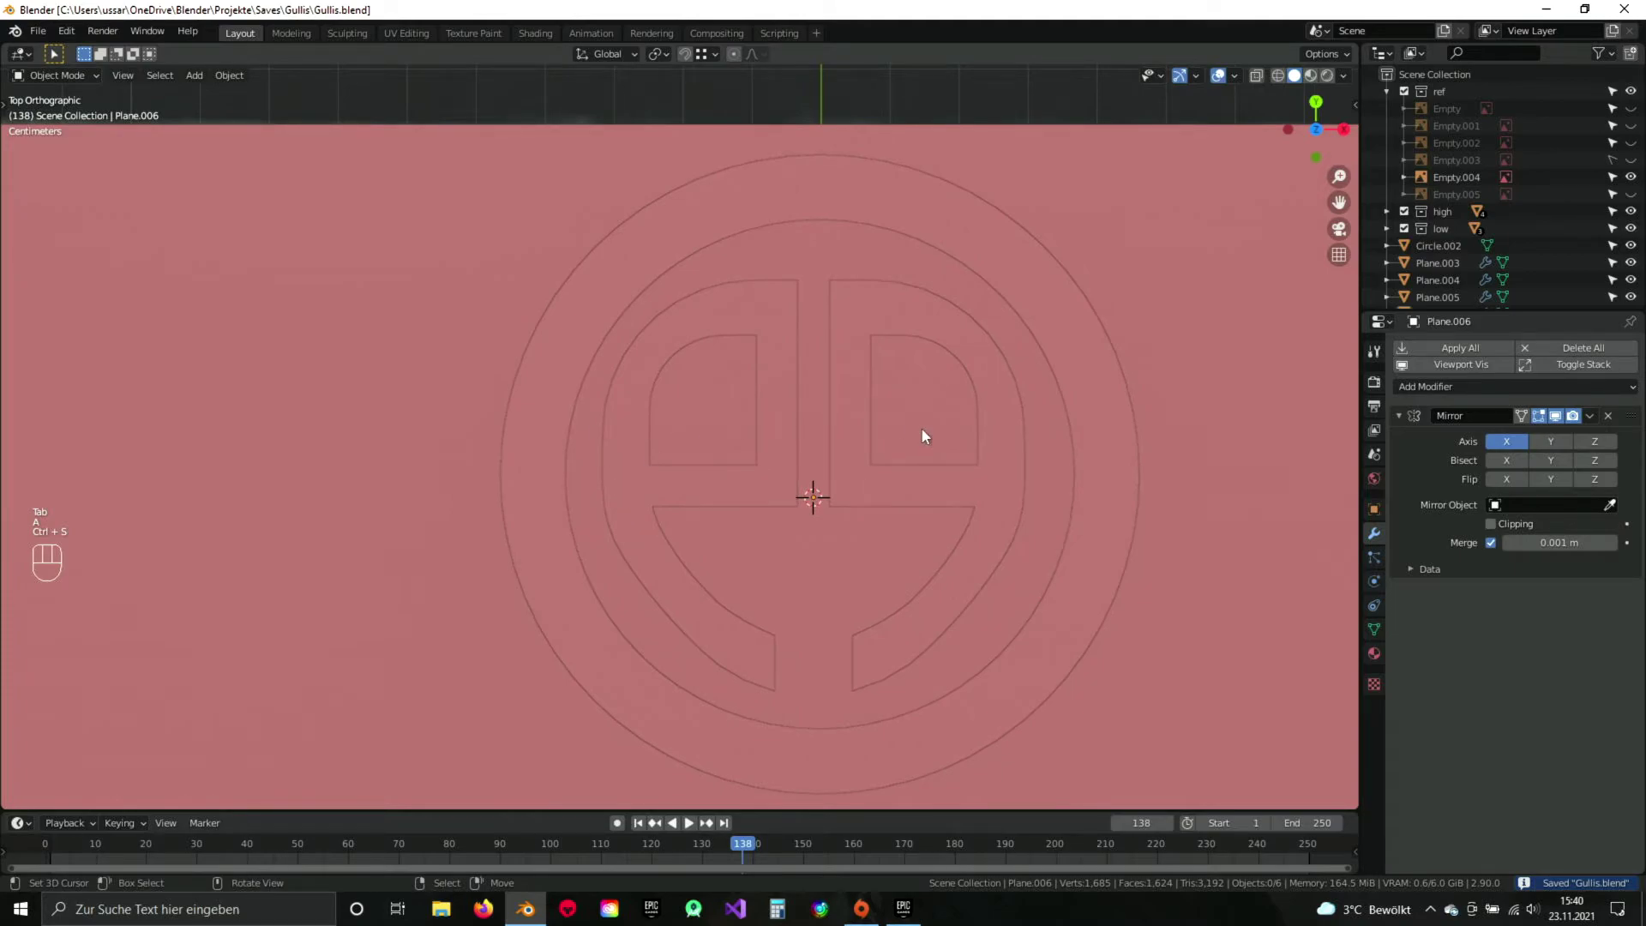
pyautogui.moveTo(865, 439); pyautogui.dragTo(761, 440)
pyautogui.moveTo(687, 500); pyautogui.dragTo(619, 393)
pyautogui.moveTo(577, 384); pyautogui.dragTo(660, 435)
pyautogui.press('Tab')
# Extrude the whole emblem about a millimetre into a recess and recalculate its normals outside.
pyautogui.press('a')
pyautogui.press('a')
pyautogui.press('e')
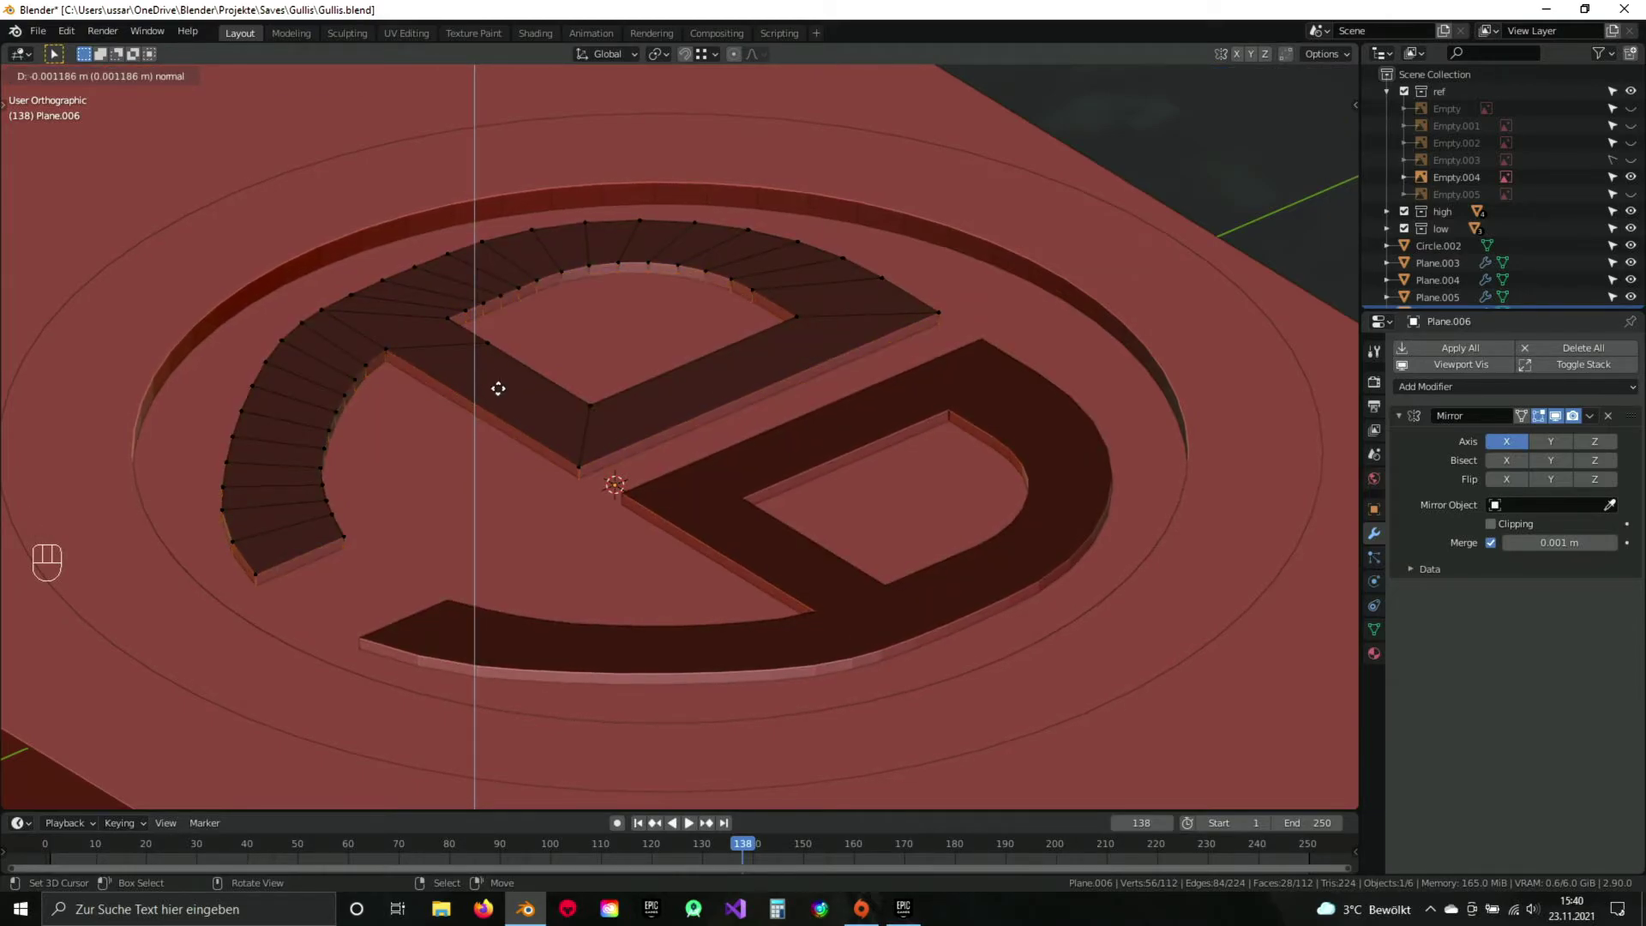
pyautogui.click(503, 384)
pyautogui.moveTo(562, 423); pyautogui.dragTo(623, 407)
pyautogui.press('a')
pyautogui.press('a')
pyautogui.press('space')
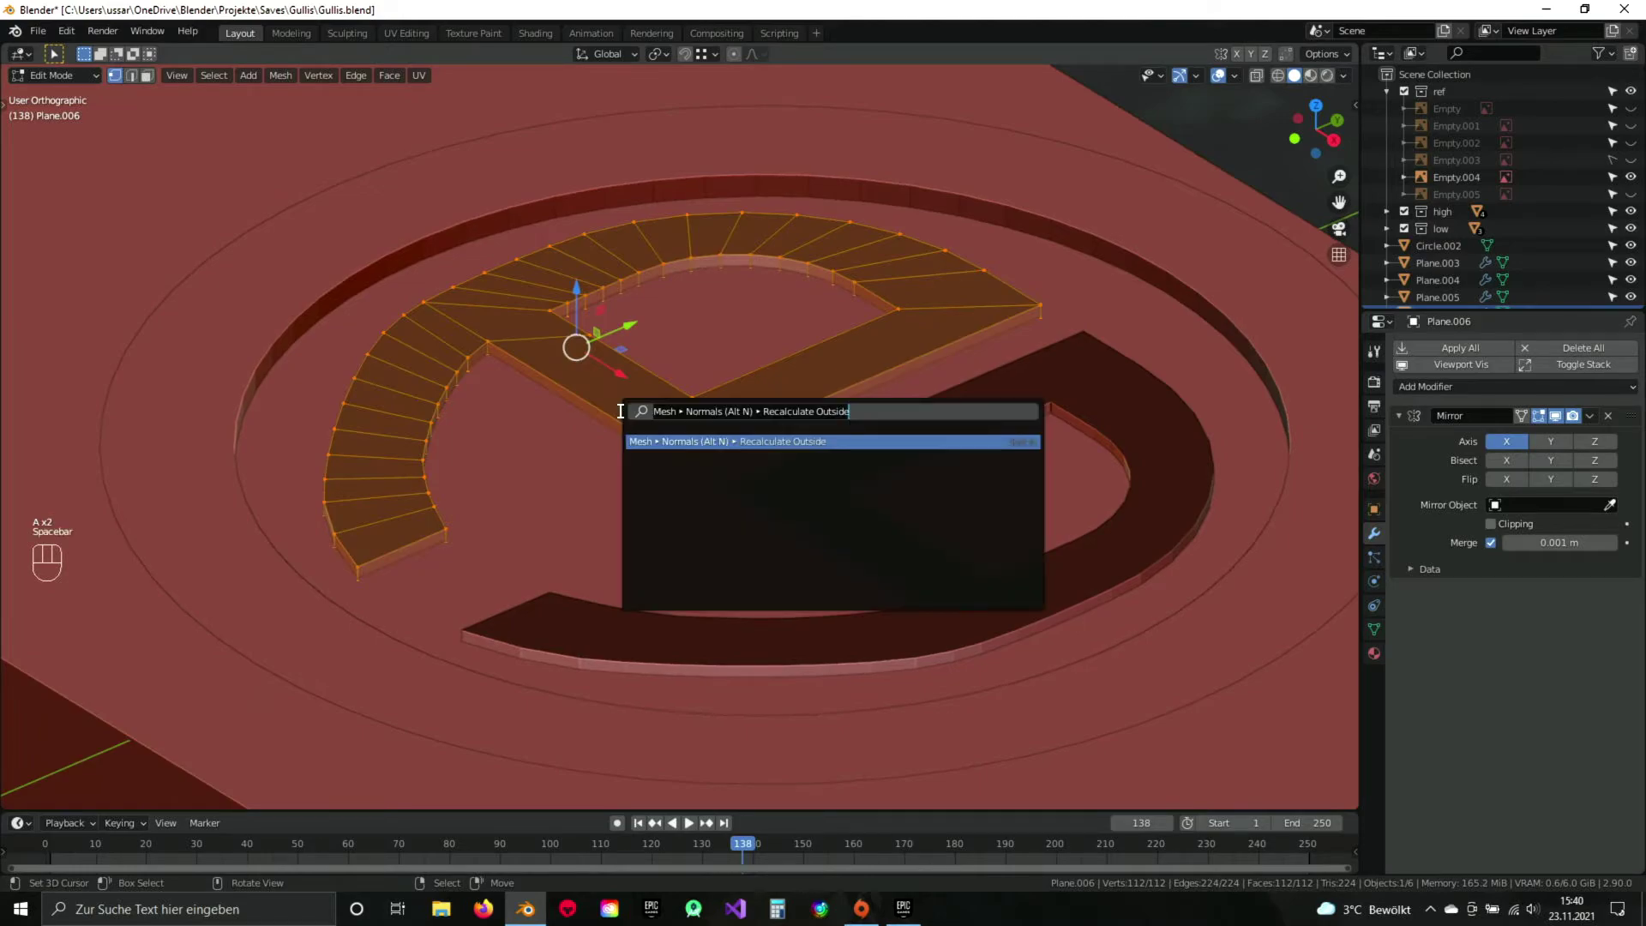
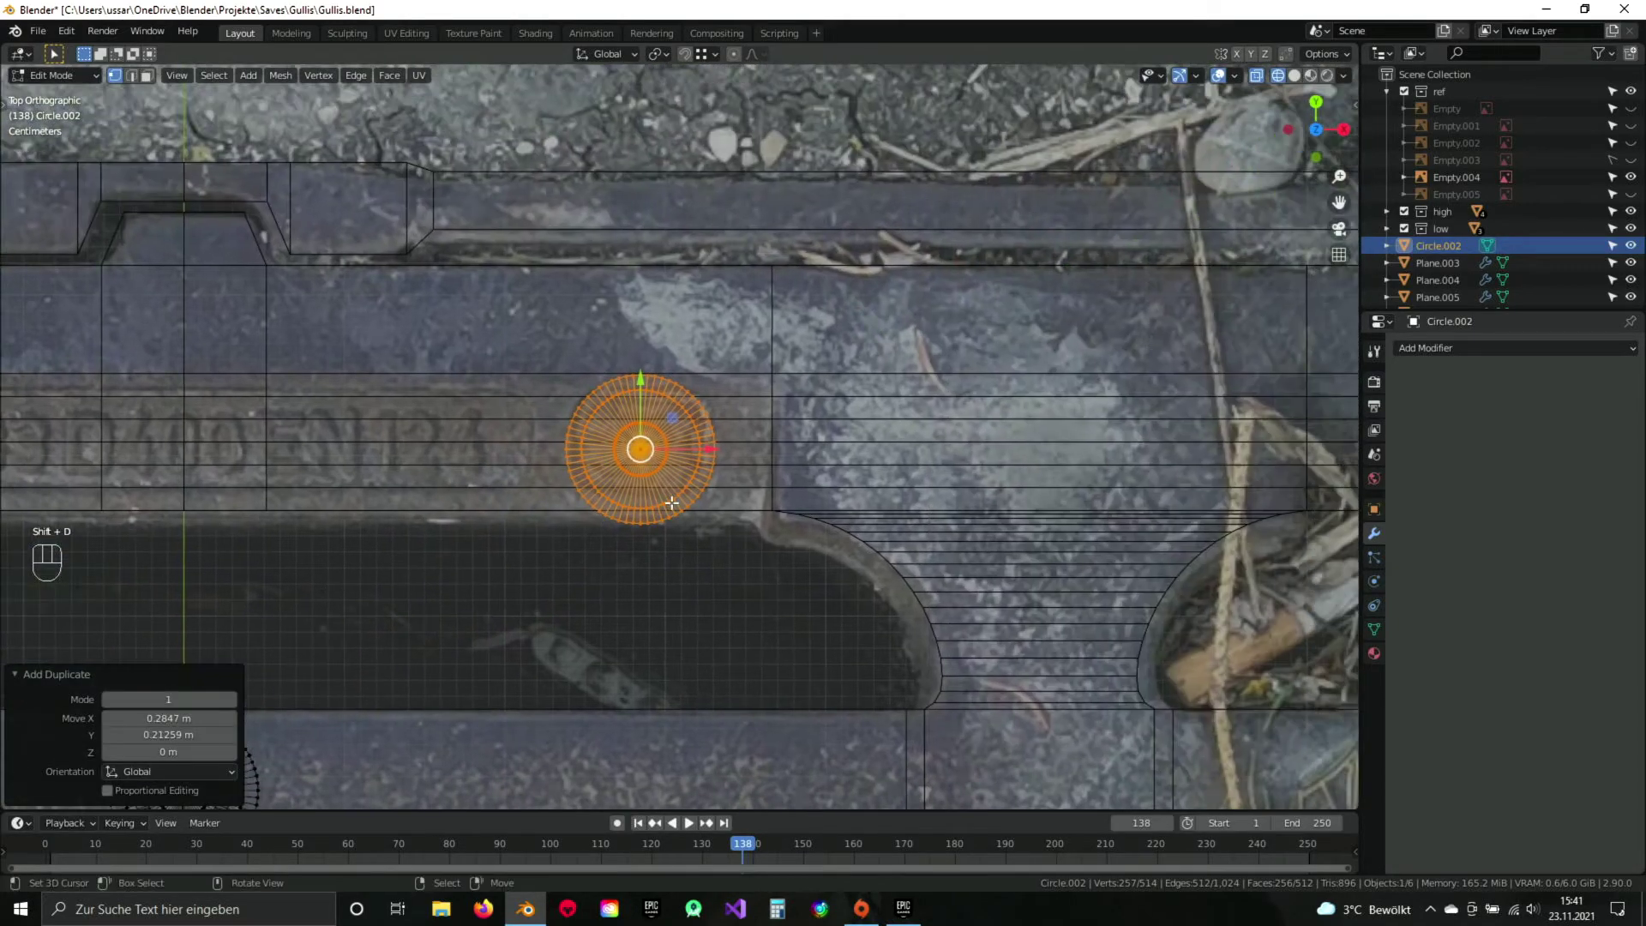
# Move the duplicated circle along X onto the crossbar's centre line near the label.
pyautogui.press('g')
pyautogui.moveTo(567, 638); pyautogui.dragTo(625, 608)
pyautogui.moveTo(665, 564); pyautogui.dragTo(690, 454)
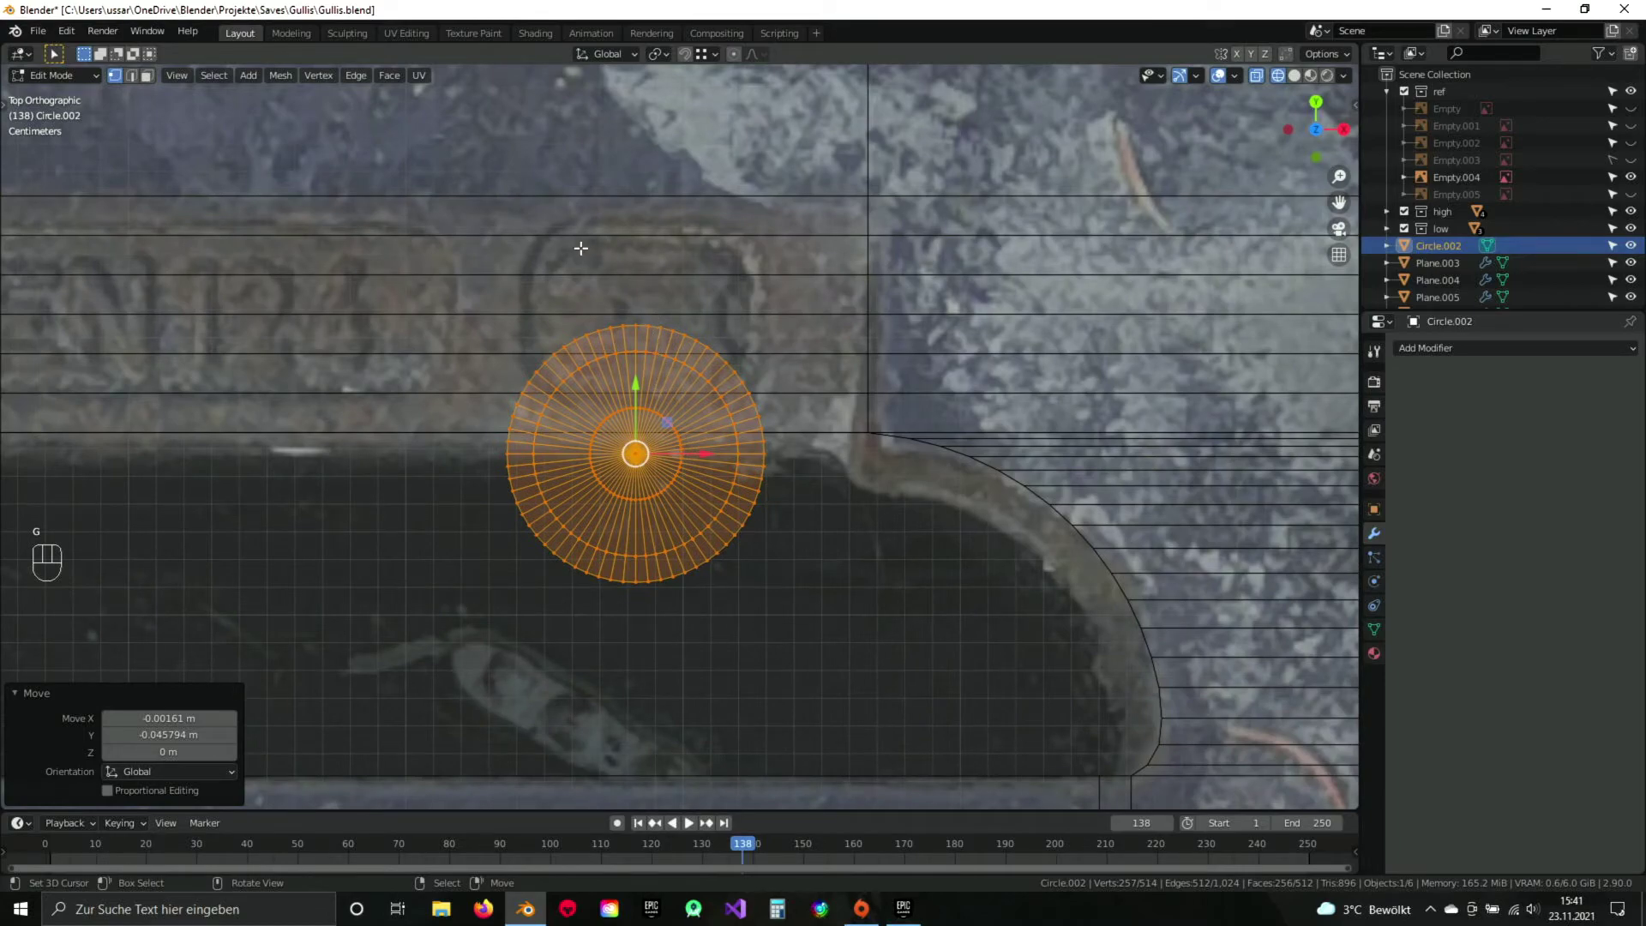
pyautogui.press('x')
pyautogui.moveTo(662, 513); pyautogui.dragTo(729, 457)
pyautogui.press('Tab')
pyautogui.press('a')
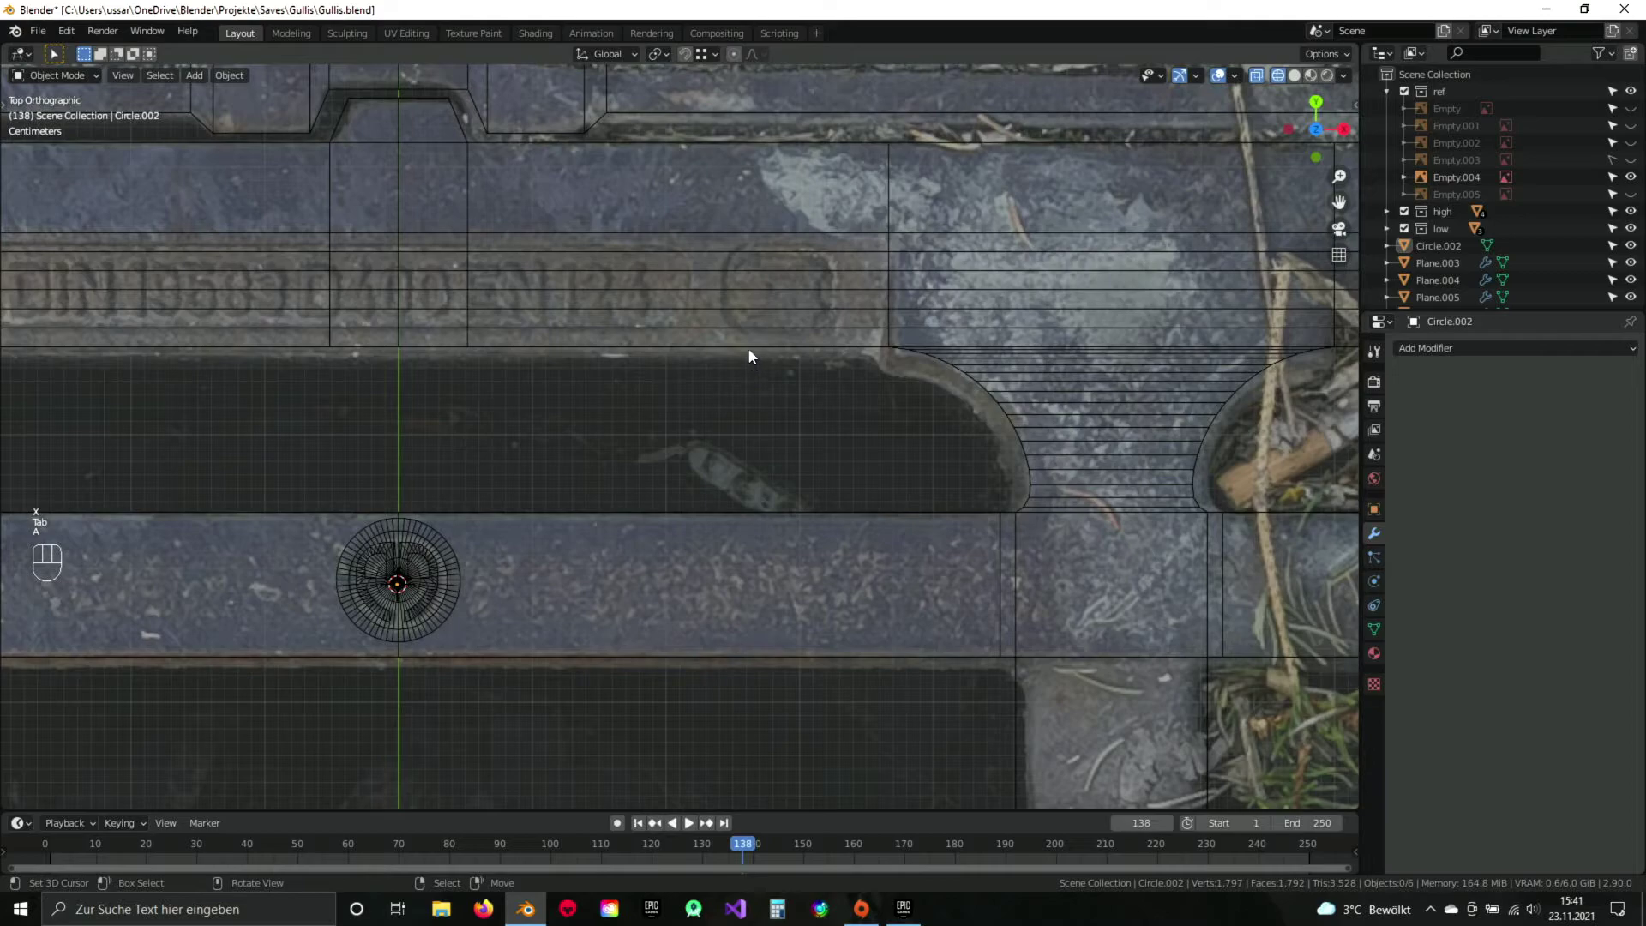
# Reselect the circle object and select all its geometry for reshaping over the stamp inset.
pyautogui.moveTo(518, 541); pyautogui.dragTo(704, 478)
pyautogui.click(658, 479)
pyautogui.press('Tab')
pyautogui.press('a')
pyautogui.press('a')
pyautogui.press('a')
pyautogui.press('a')
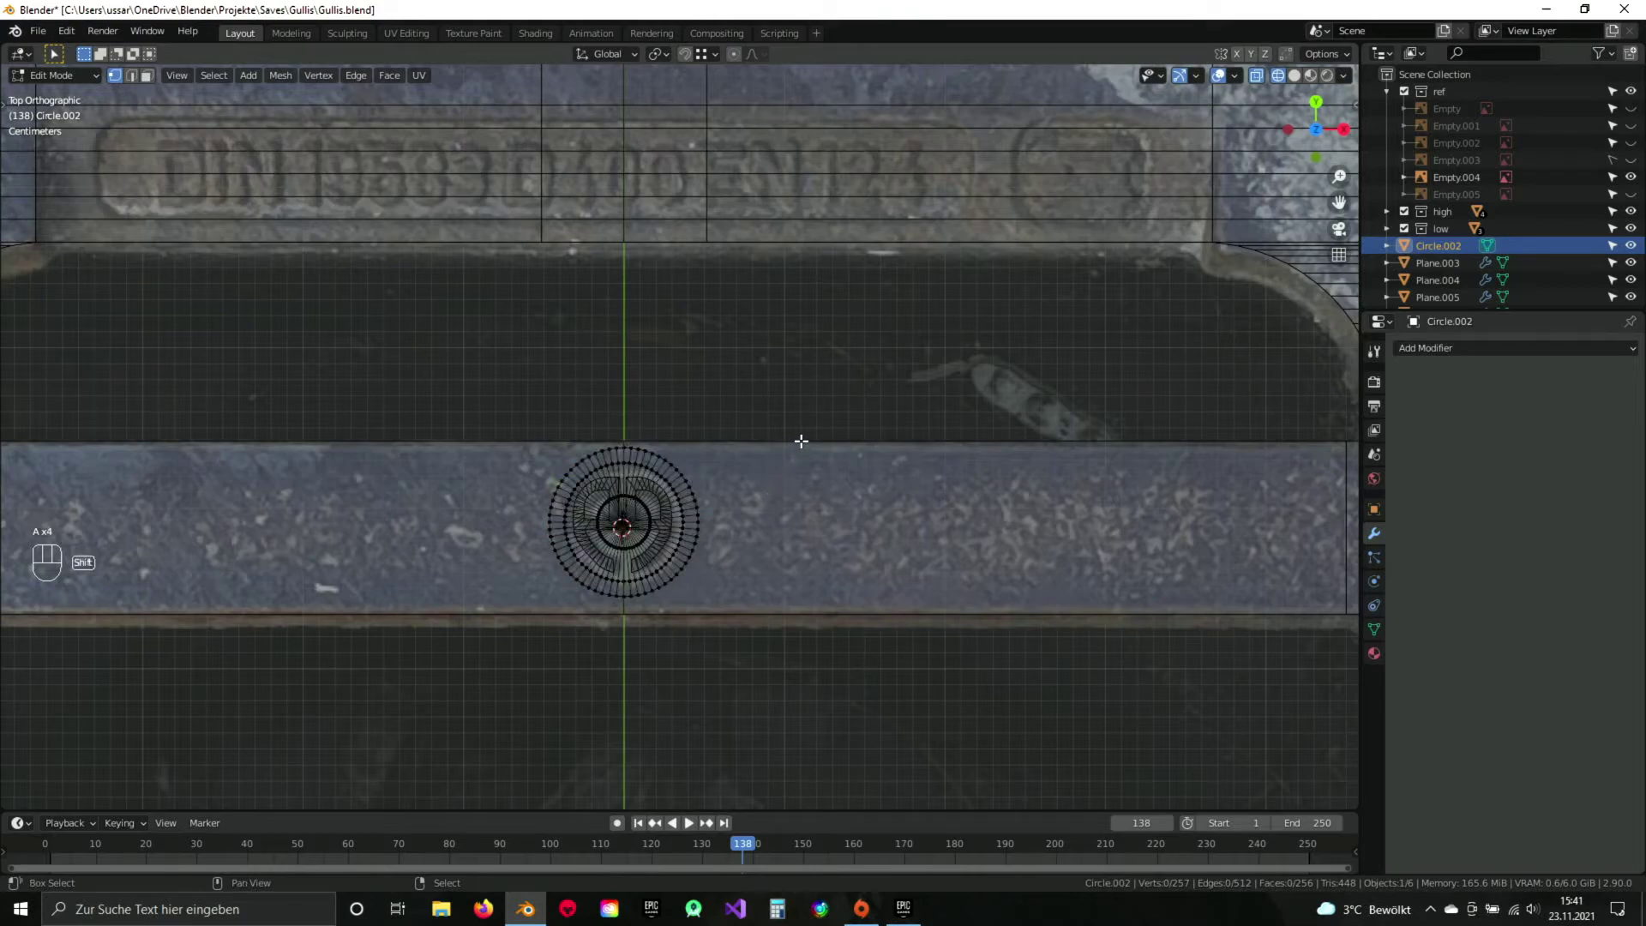
pyautogui.press('a')
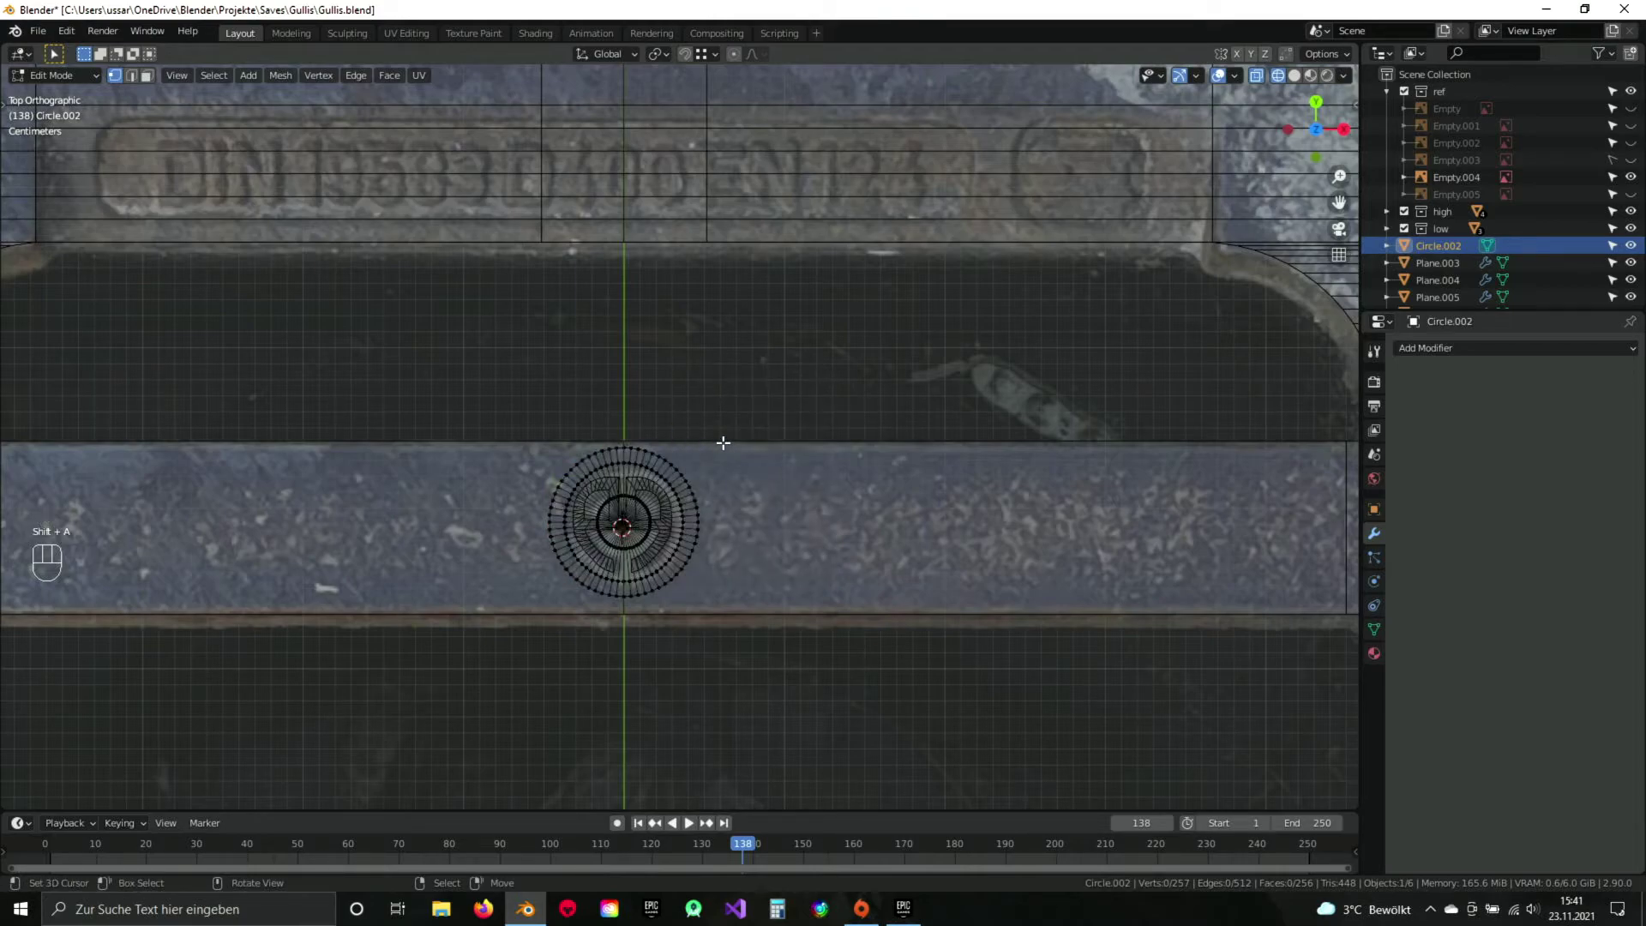
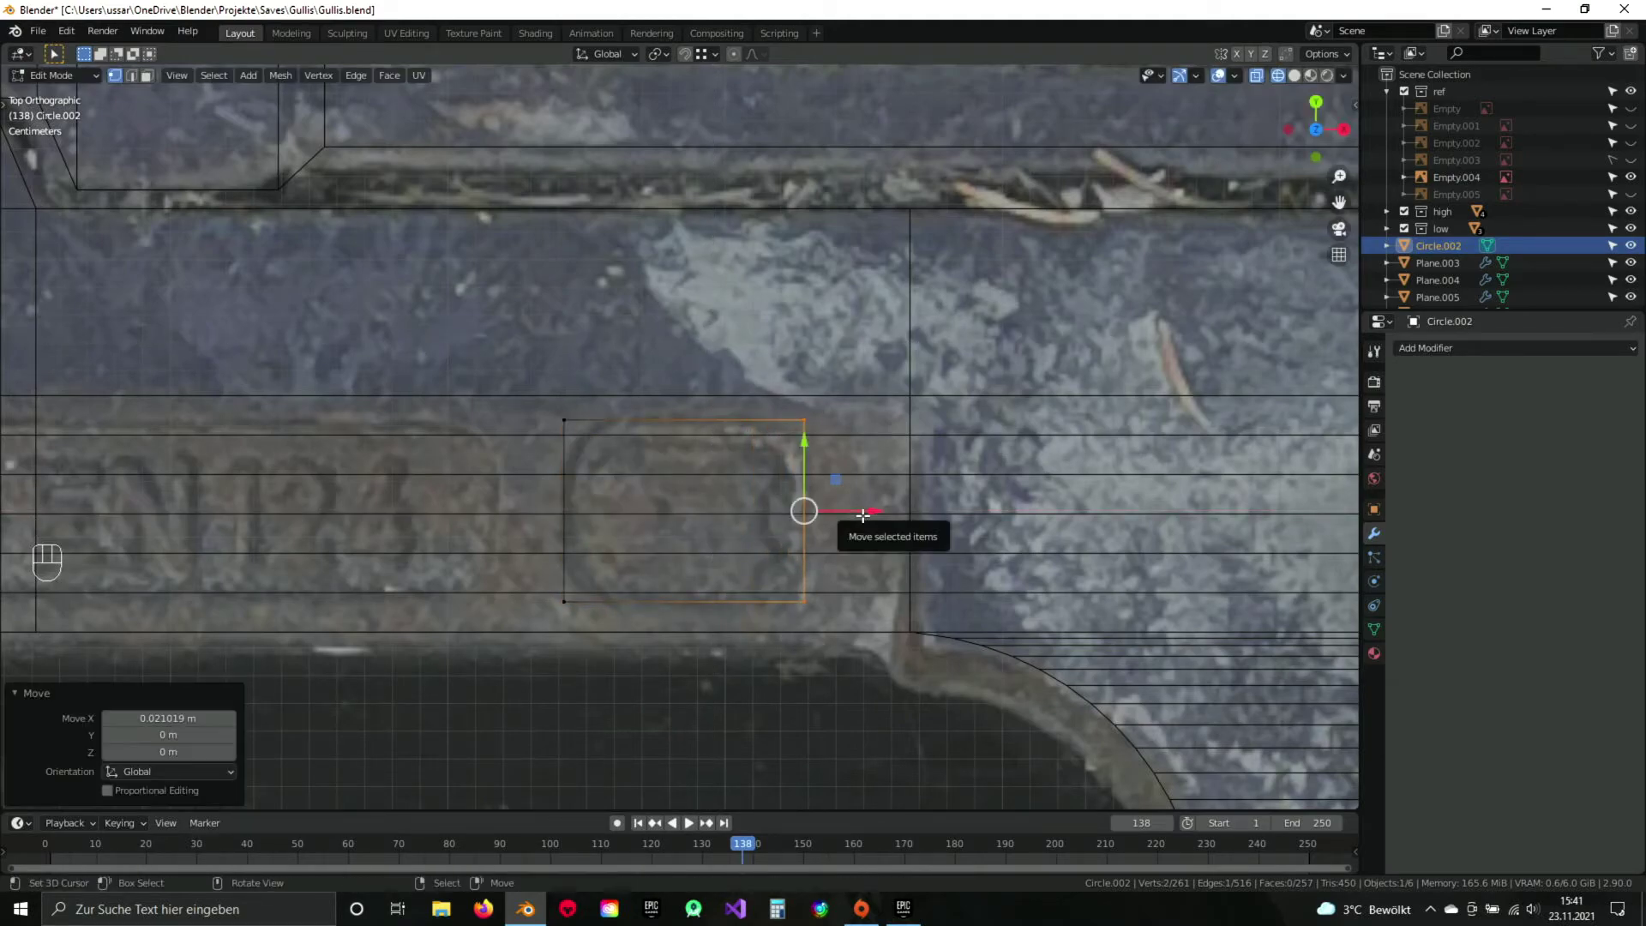
# Round the rectangle's corners with multi-segment vertex bevels.
pyautogui.press('a')
pyautogui.press('a')
pyautogui.moveTo(790, 652); pyautogui.dragTo(794, 550)
pyautogui.press('ctrl+b')
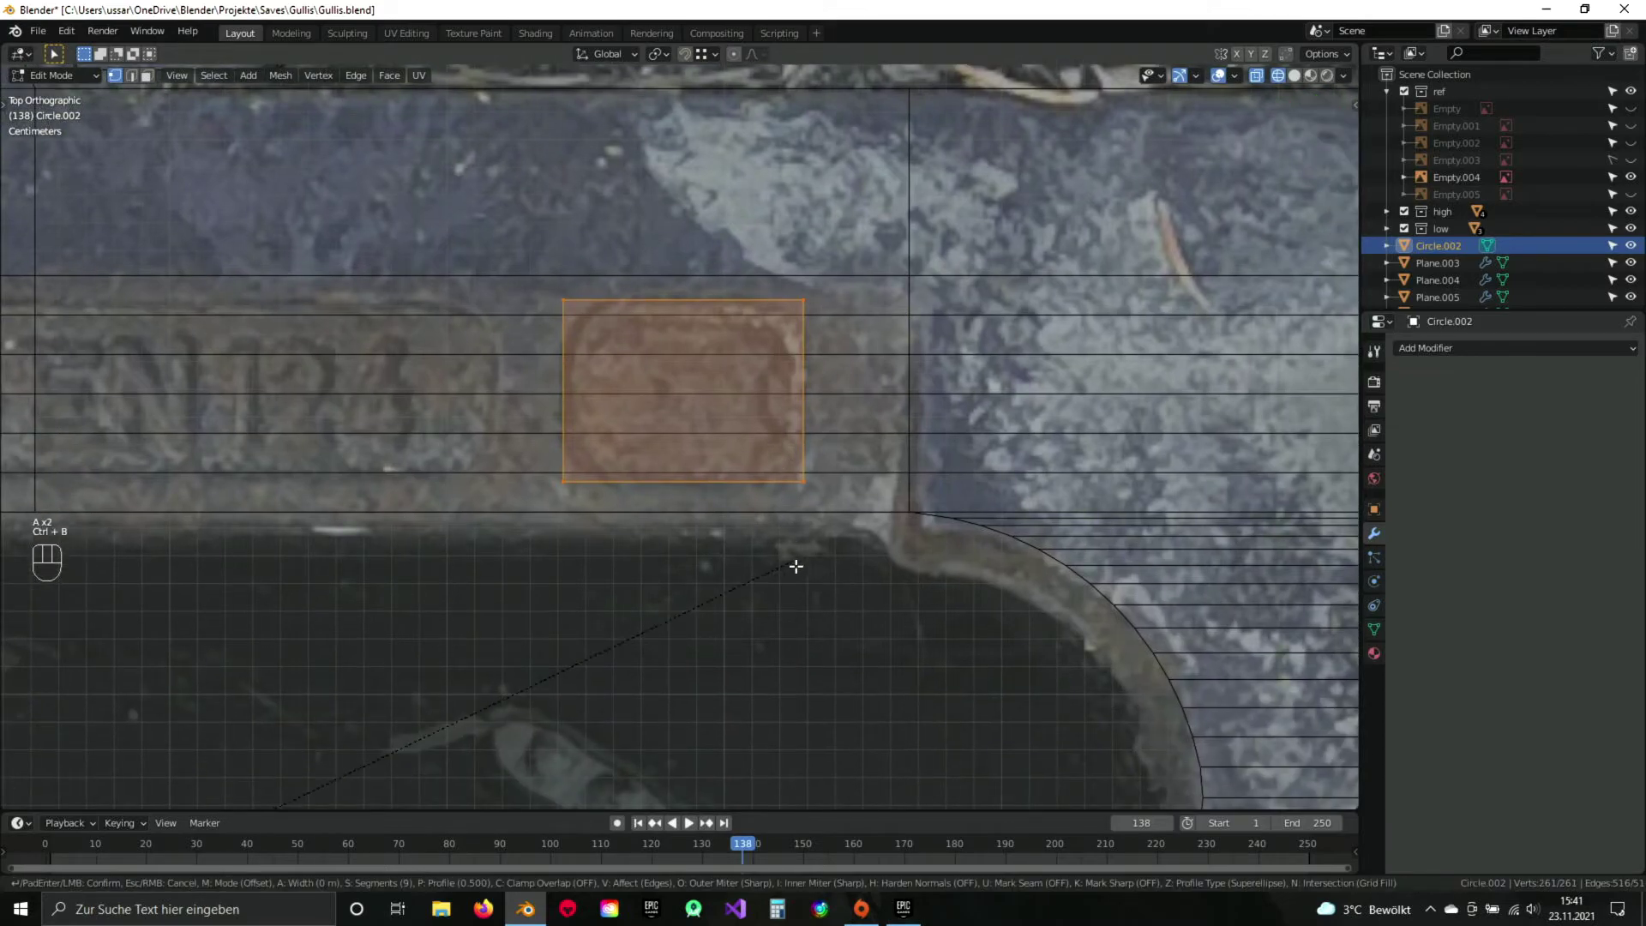
pyautogui.press('Escape')
pyautogui.press('a')
pyautogui.press('b')
pyautogui.press('ctrl+b')
pyautogui.press('Escape')
pyautogui.press('ctrl+shift+b')
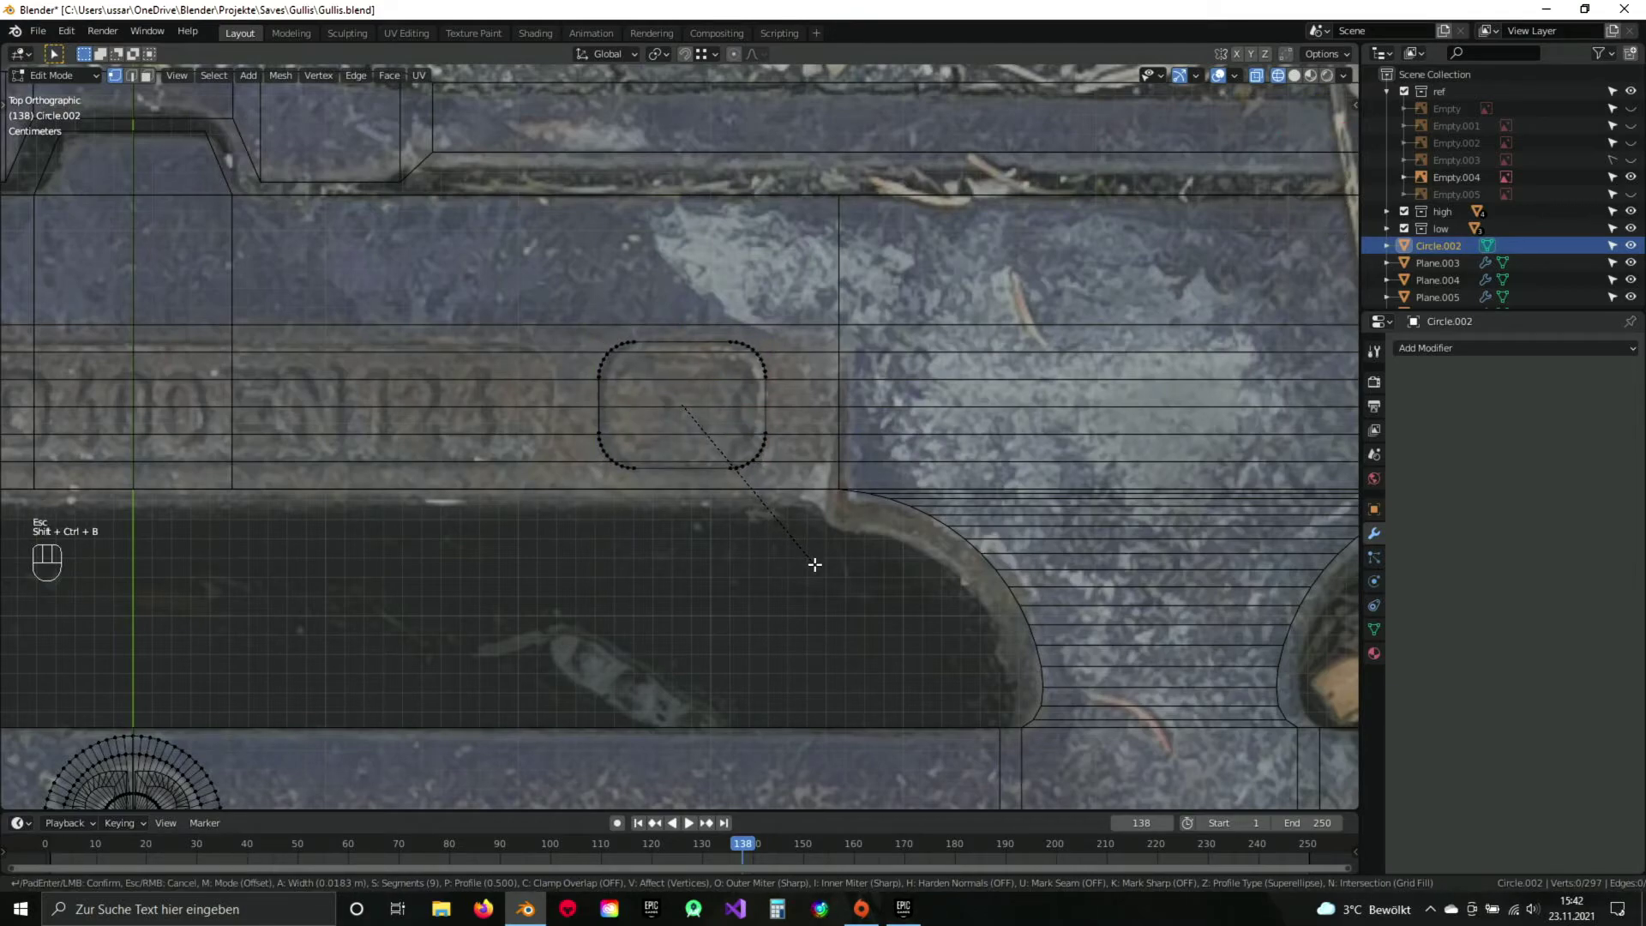
pyautogui.moveTo(825, 568); pyautogui.dragTo(796, 552)
pyautogui.moveTo(721, 424); pyautogui.dragTo(661, 408)
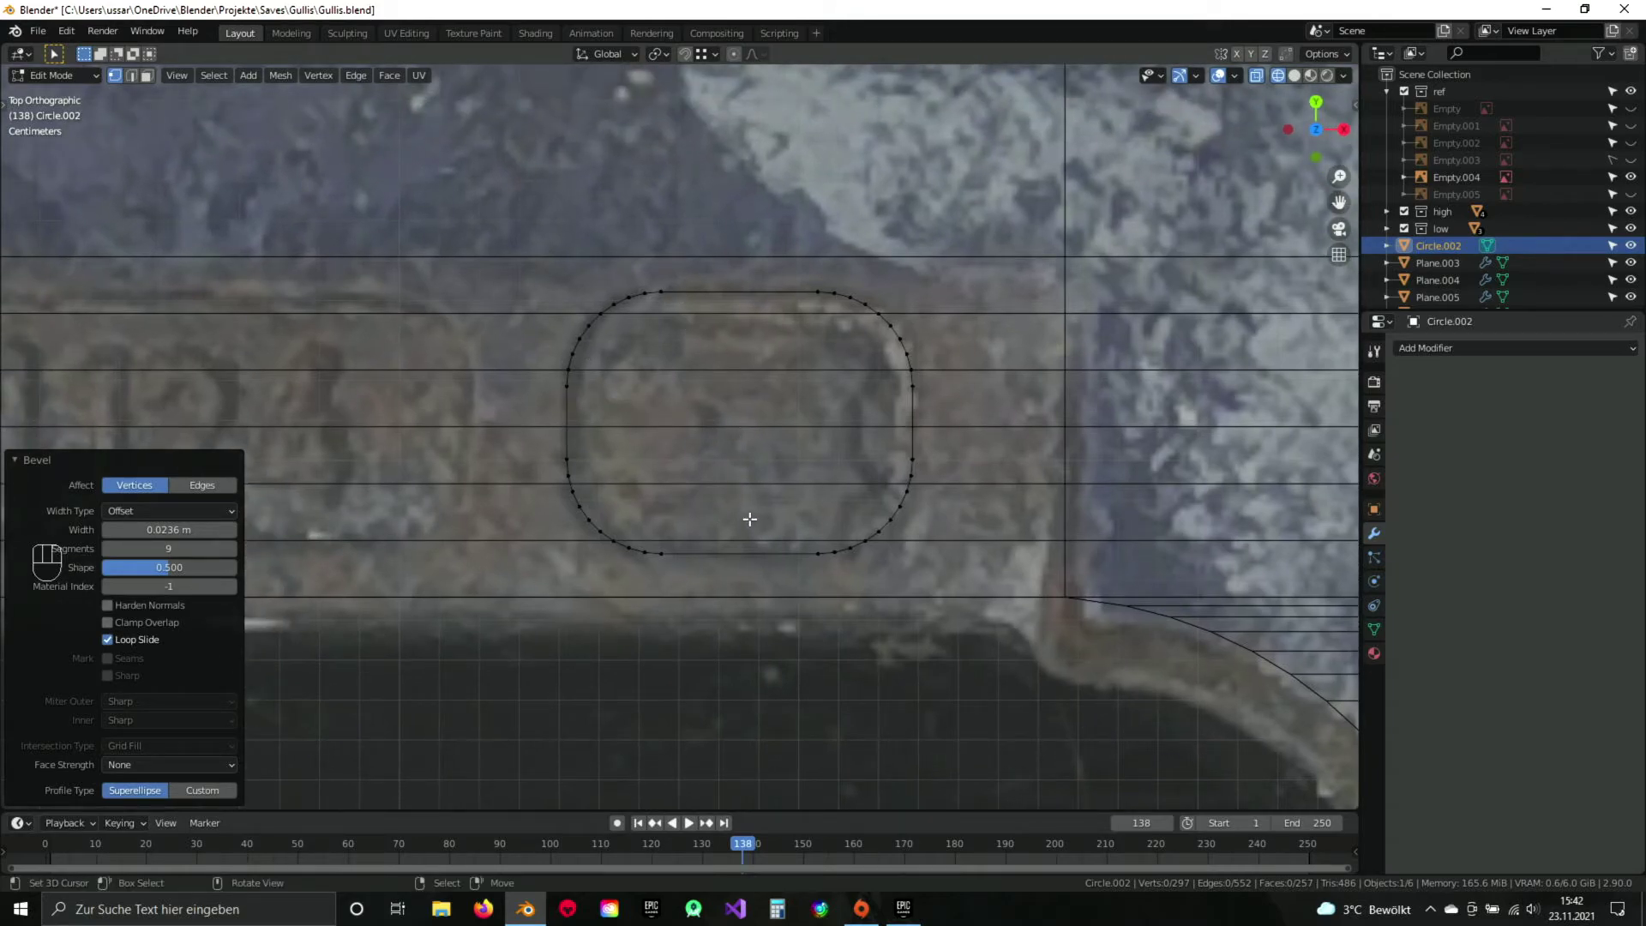
# Scale the whole rounded outline up by ~1.176, inset it into an outer border ring and save.
pyautogui.press('a')
pyautogui.press('a')
pyautogui.press('b')
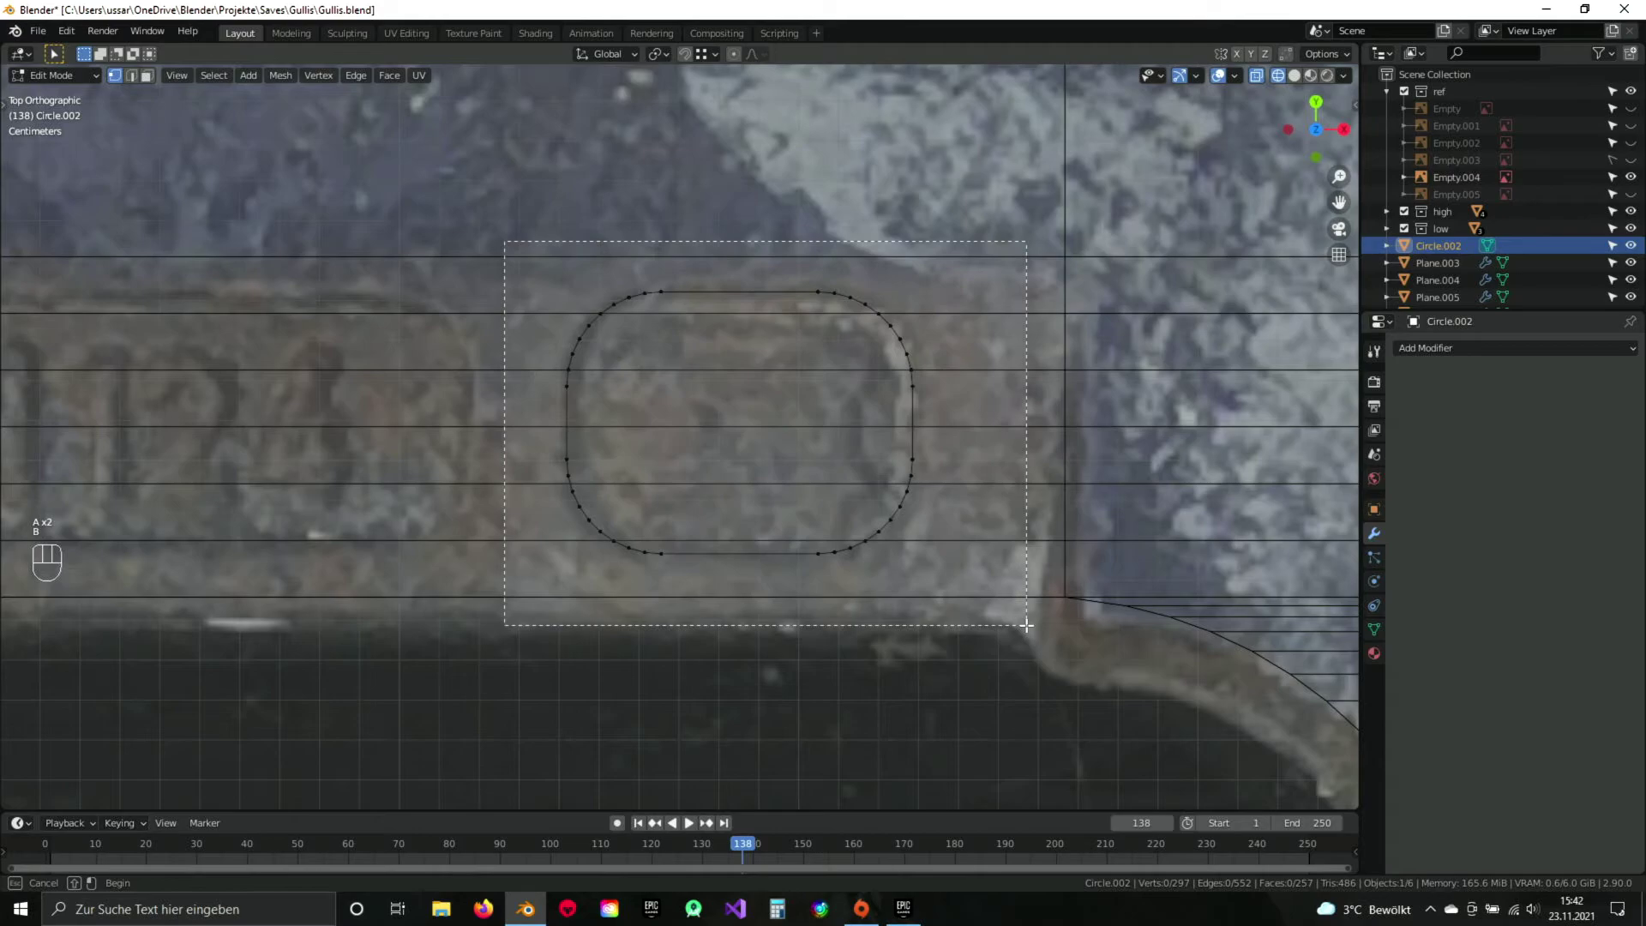
pyautogui.press('s')
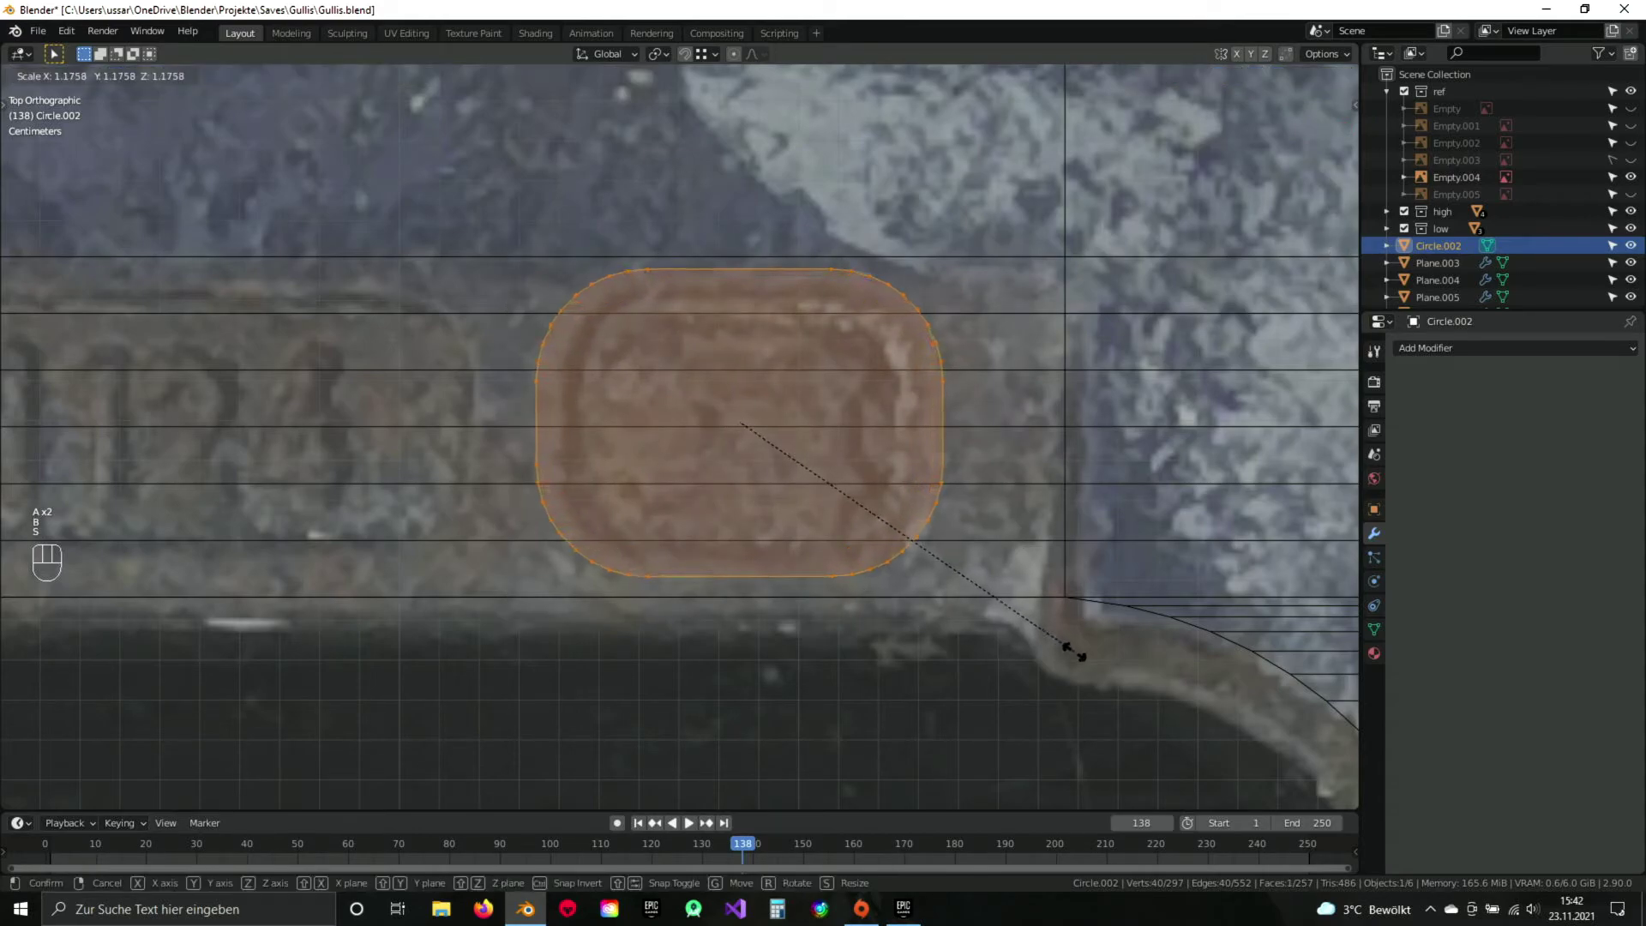
pyautogui.click(1079, 648)
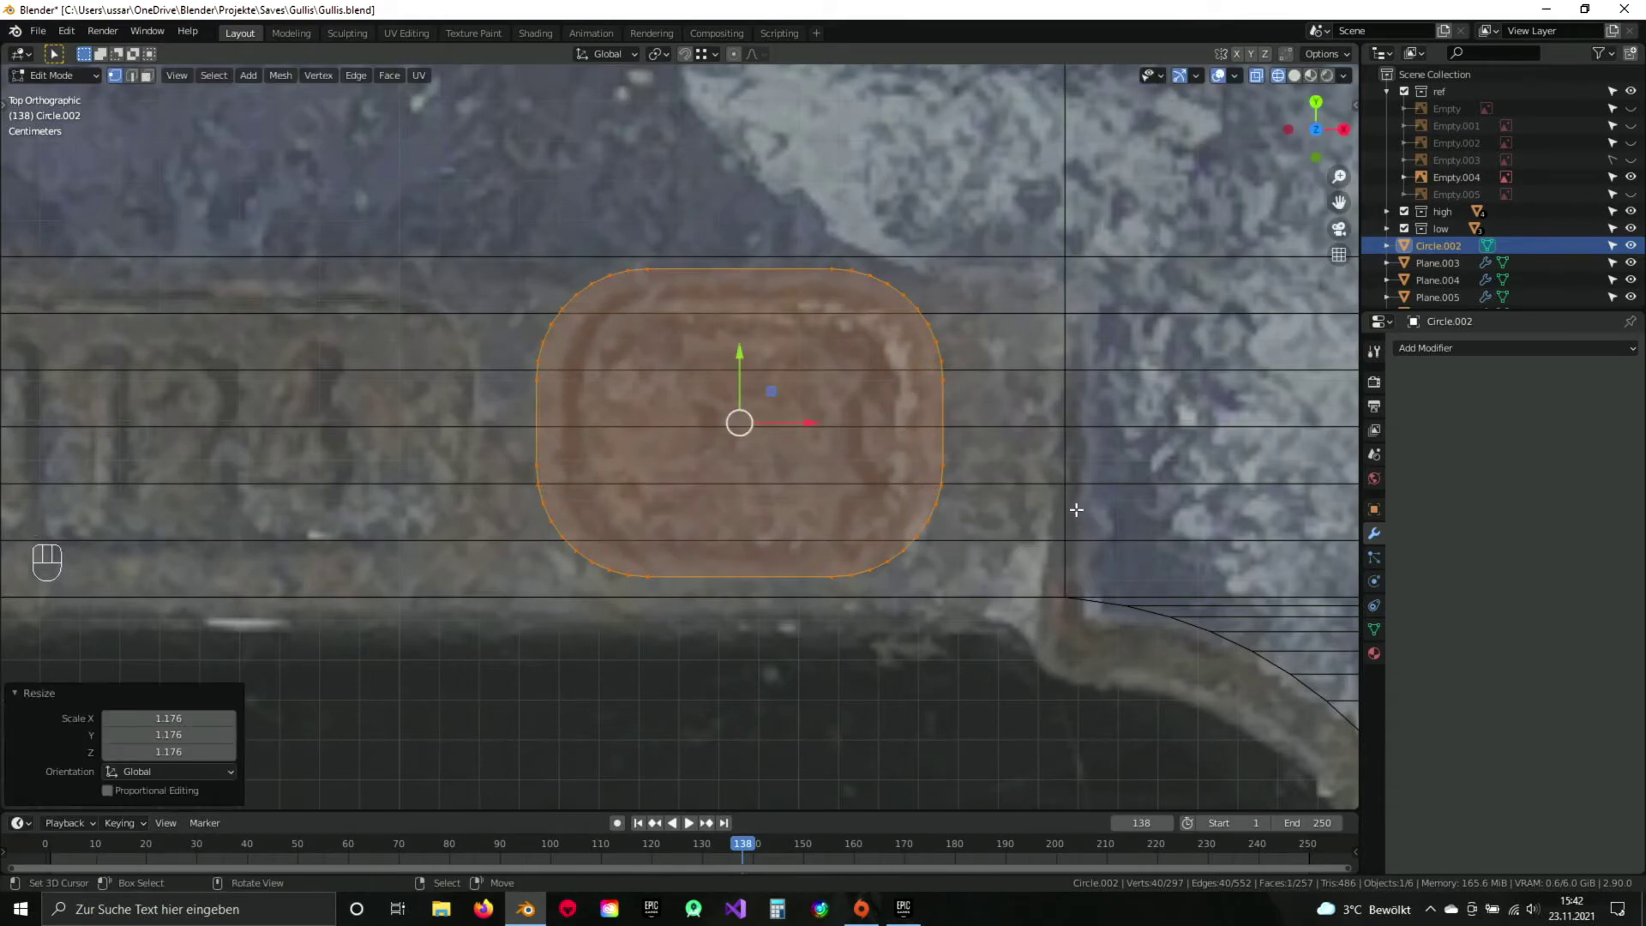
pyautogui.press('z')
pyautogui.press('z')
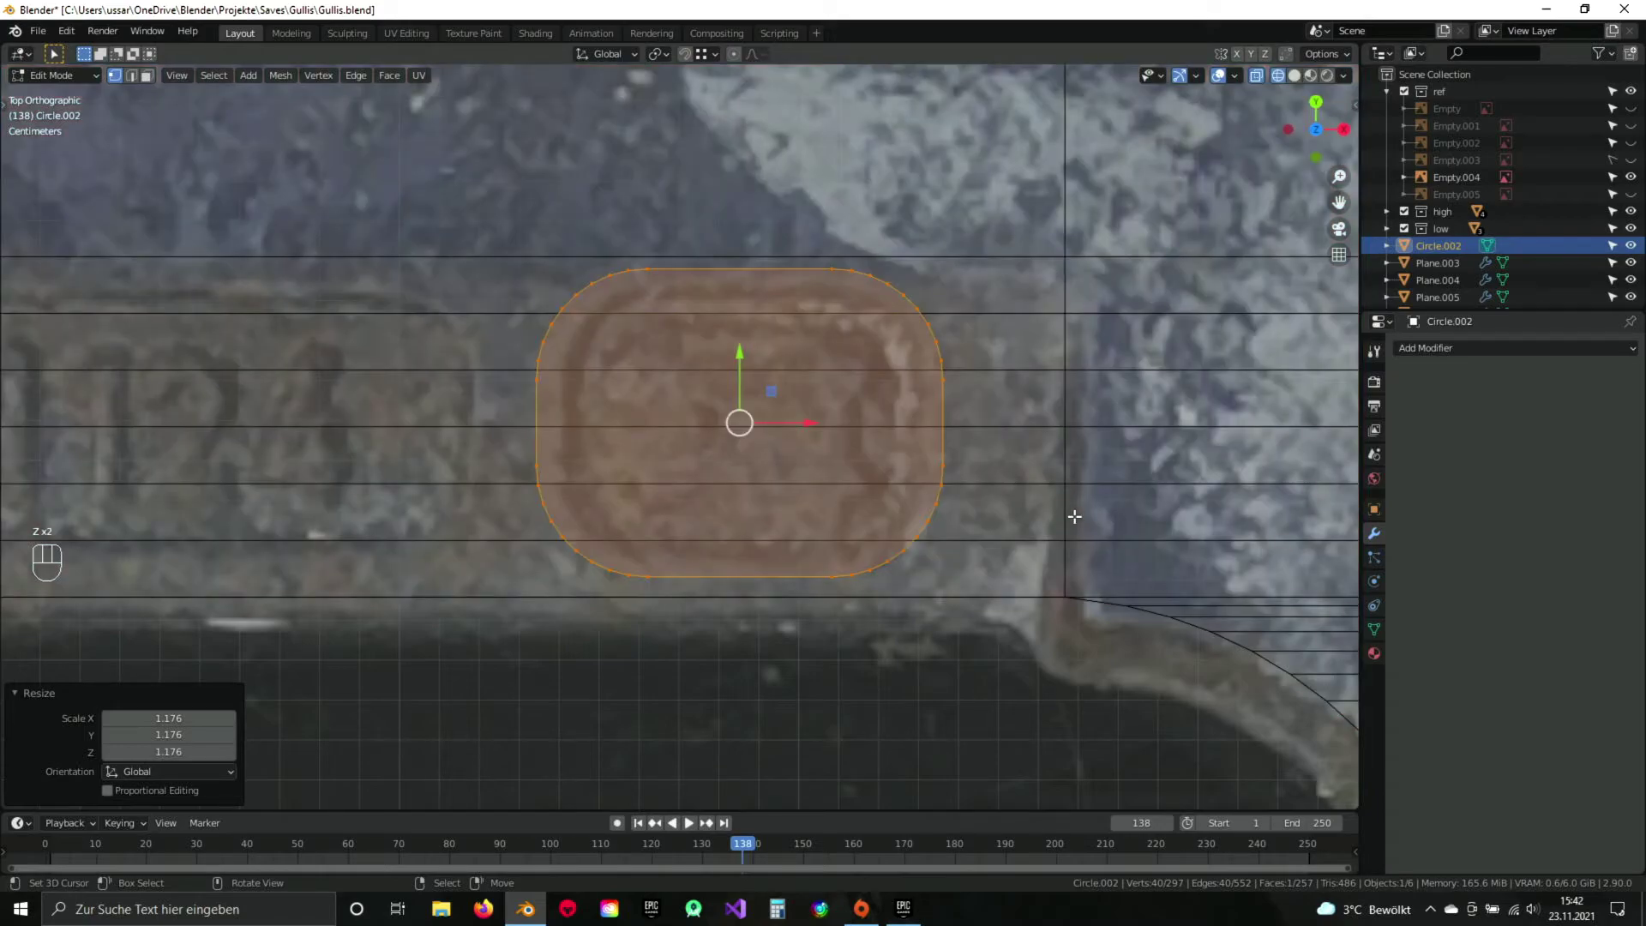
pyautogui.press('i')
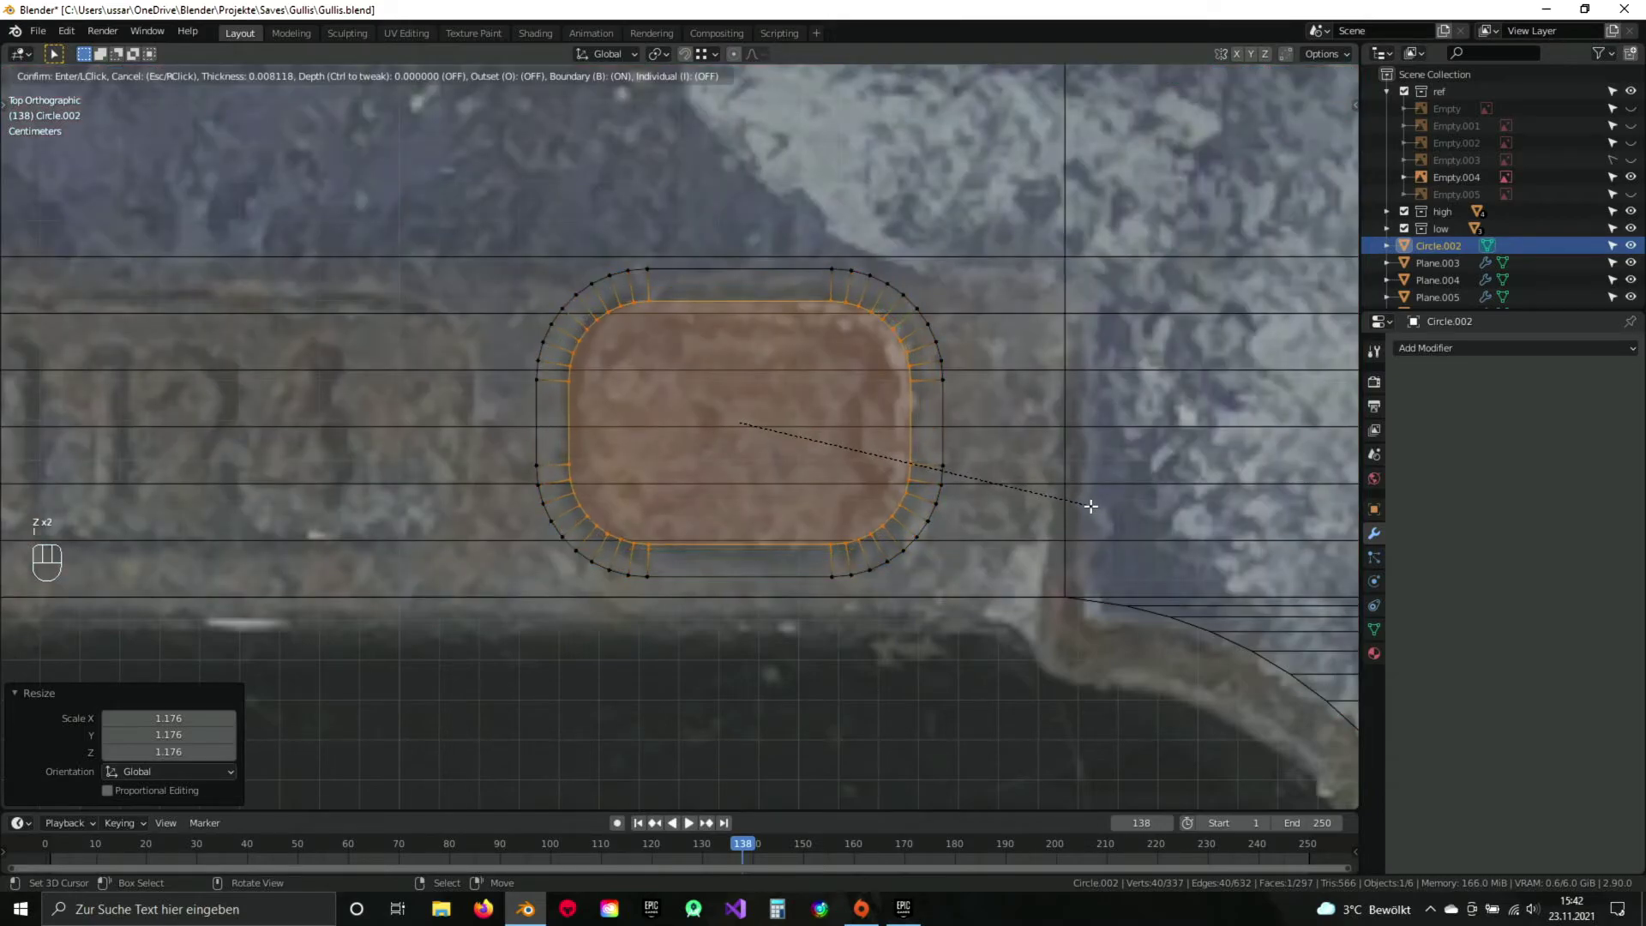
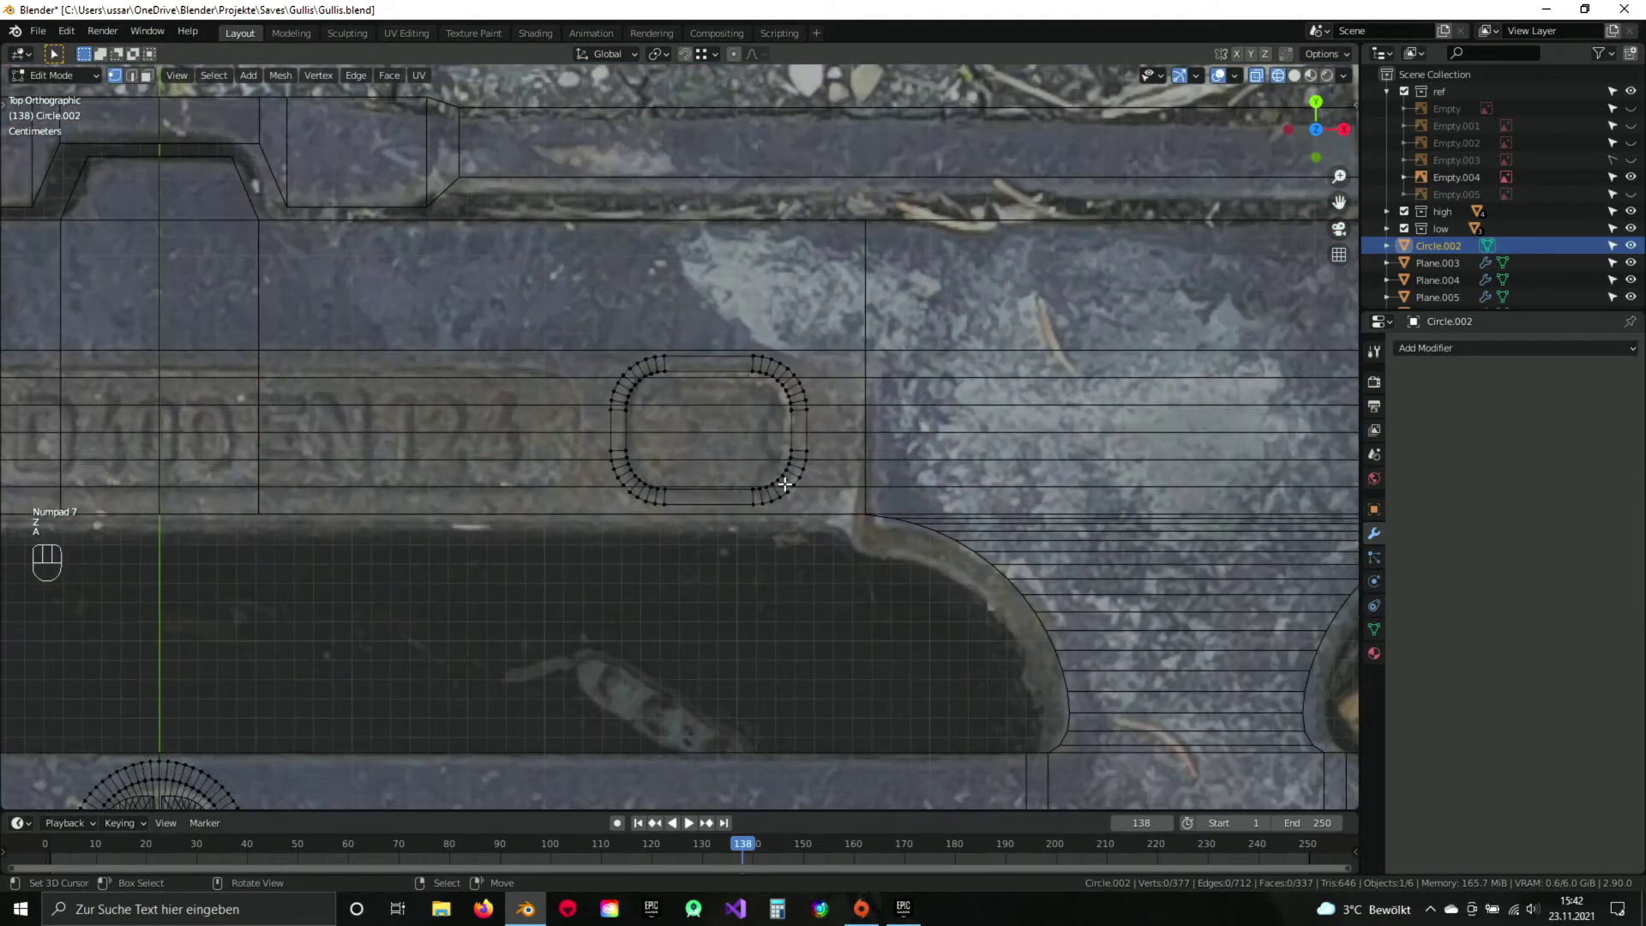
pyautogui.press('ctrl+s')
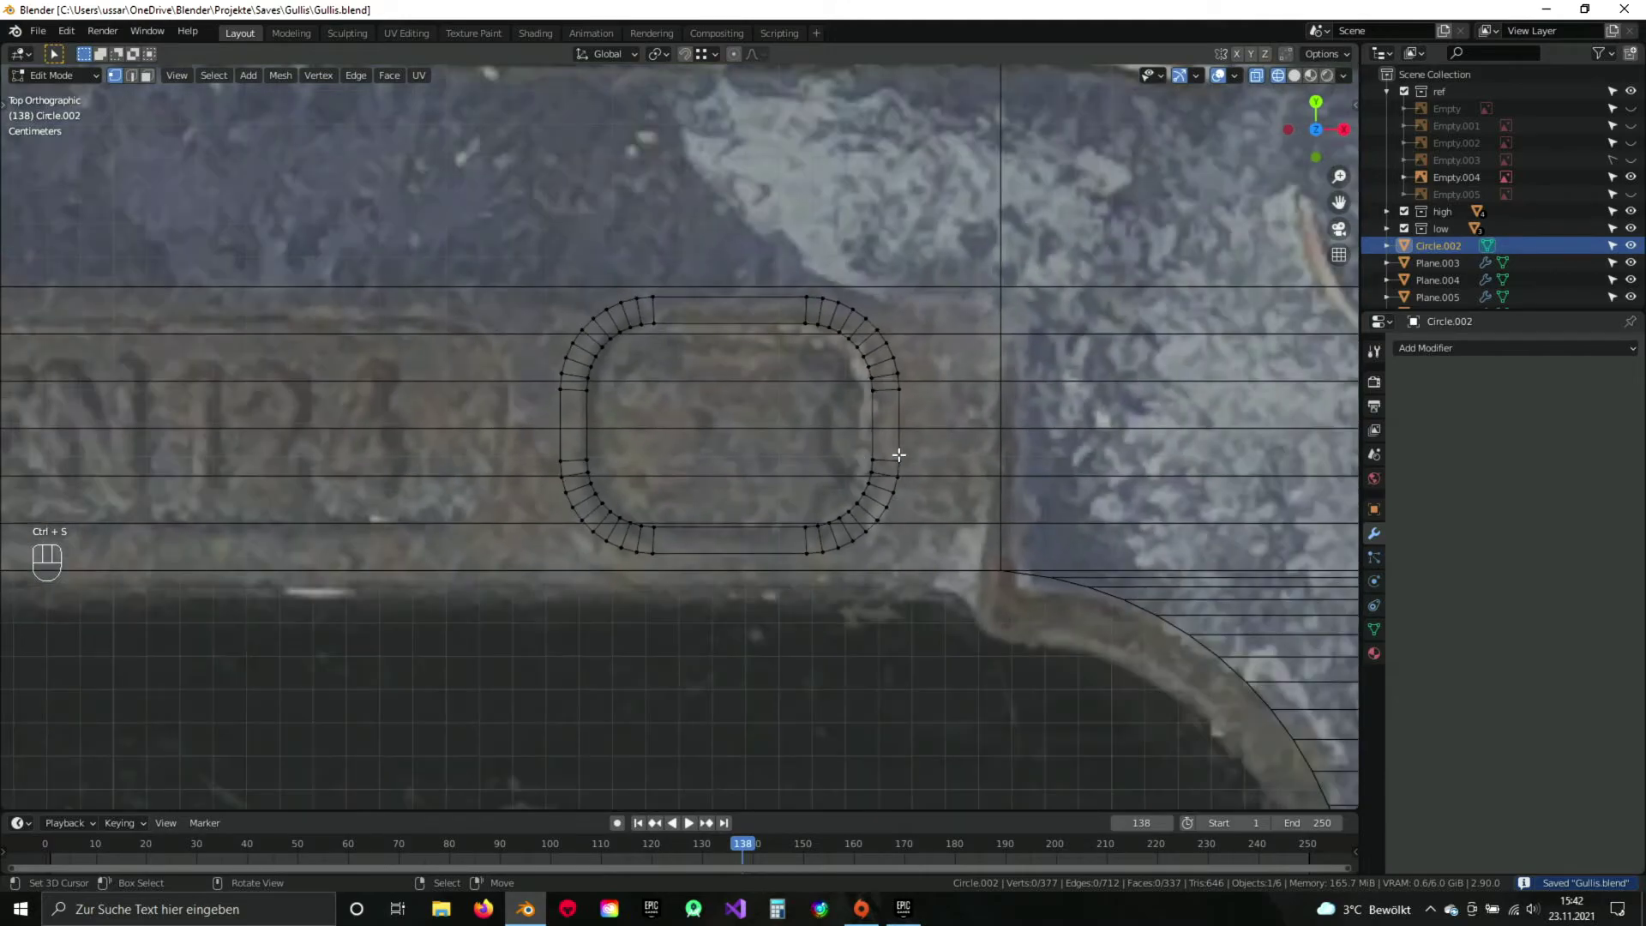
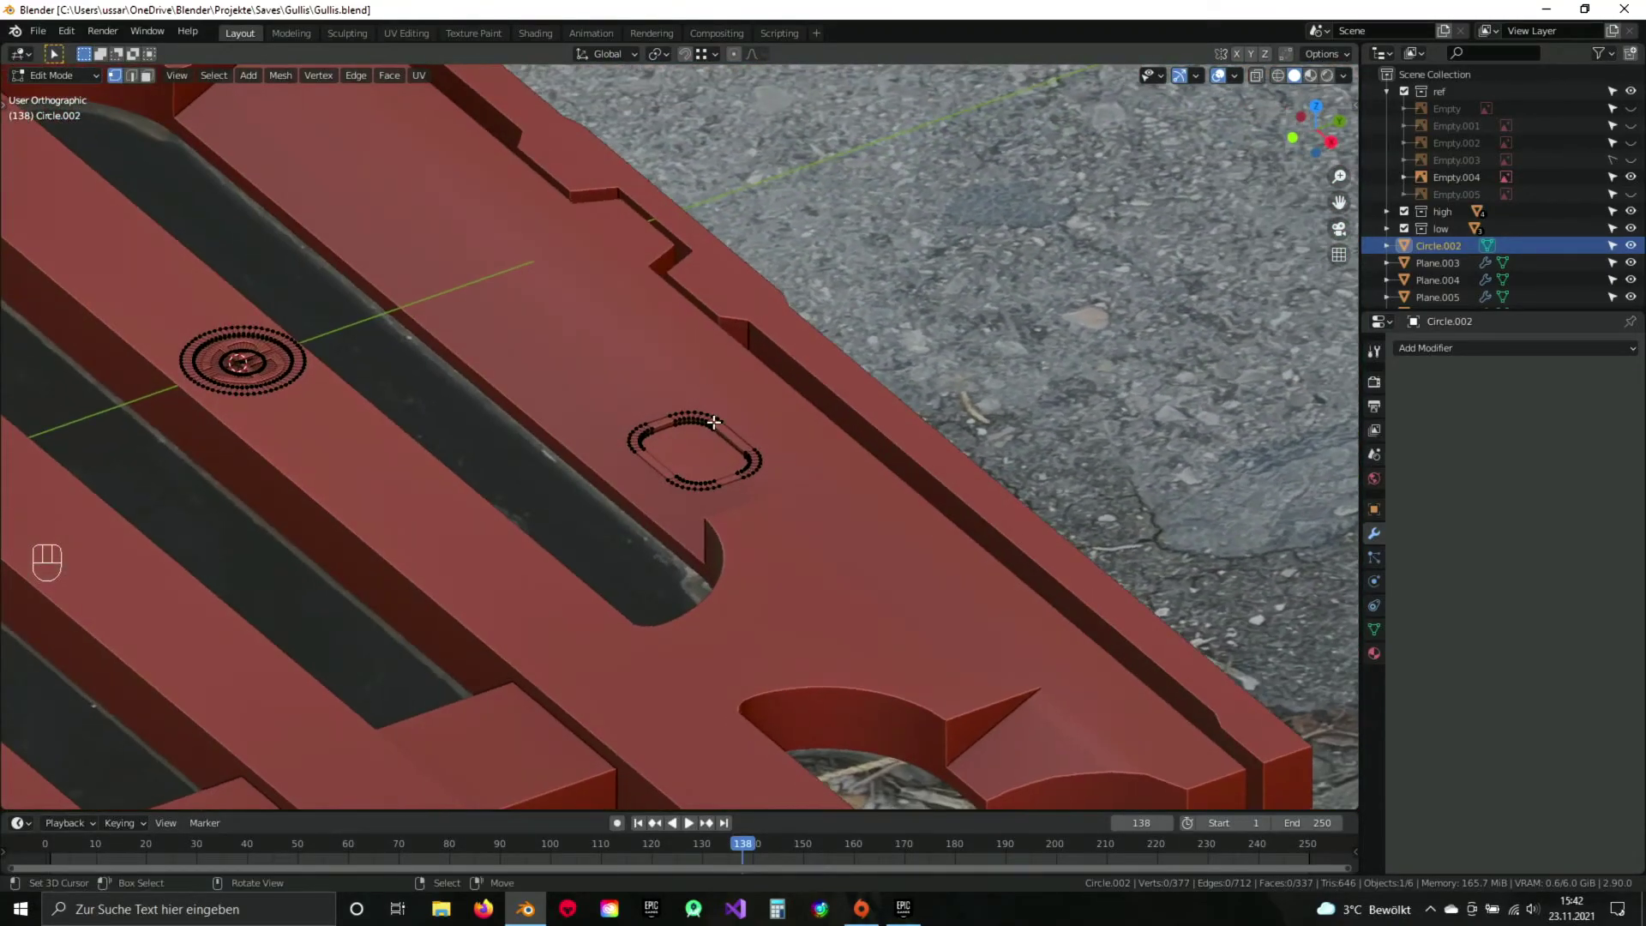
# Reselect the Circle.002 stamp ring, merge its 40 duplicate vertices by distance and select the linked ring.
pyautogui.press('Tab')
pyautogui.moveTo(969, 507); pyautogui.dragTo(868, 388)
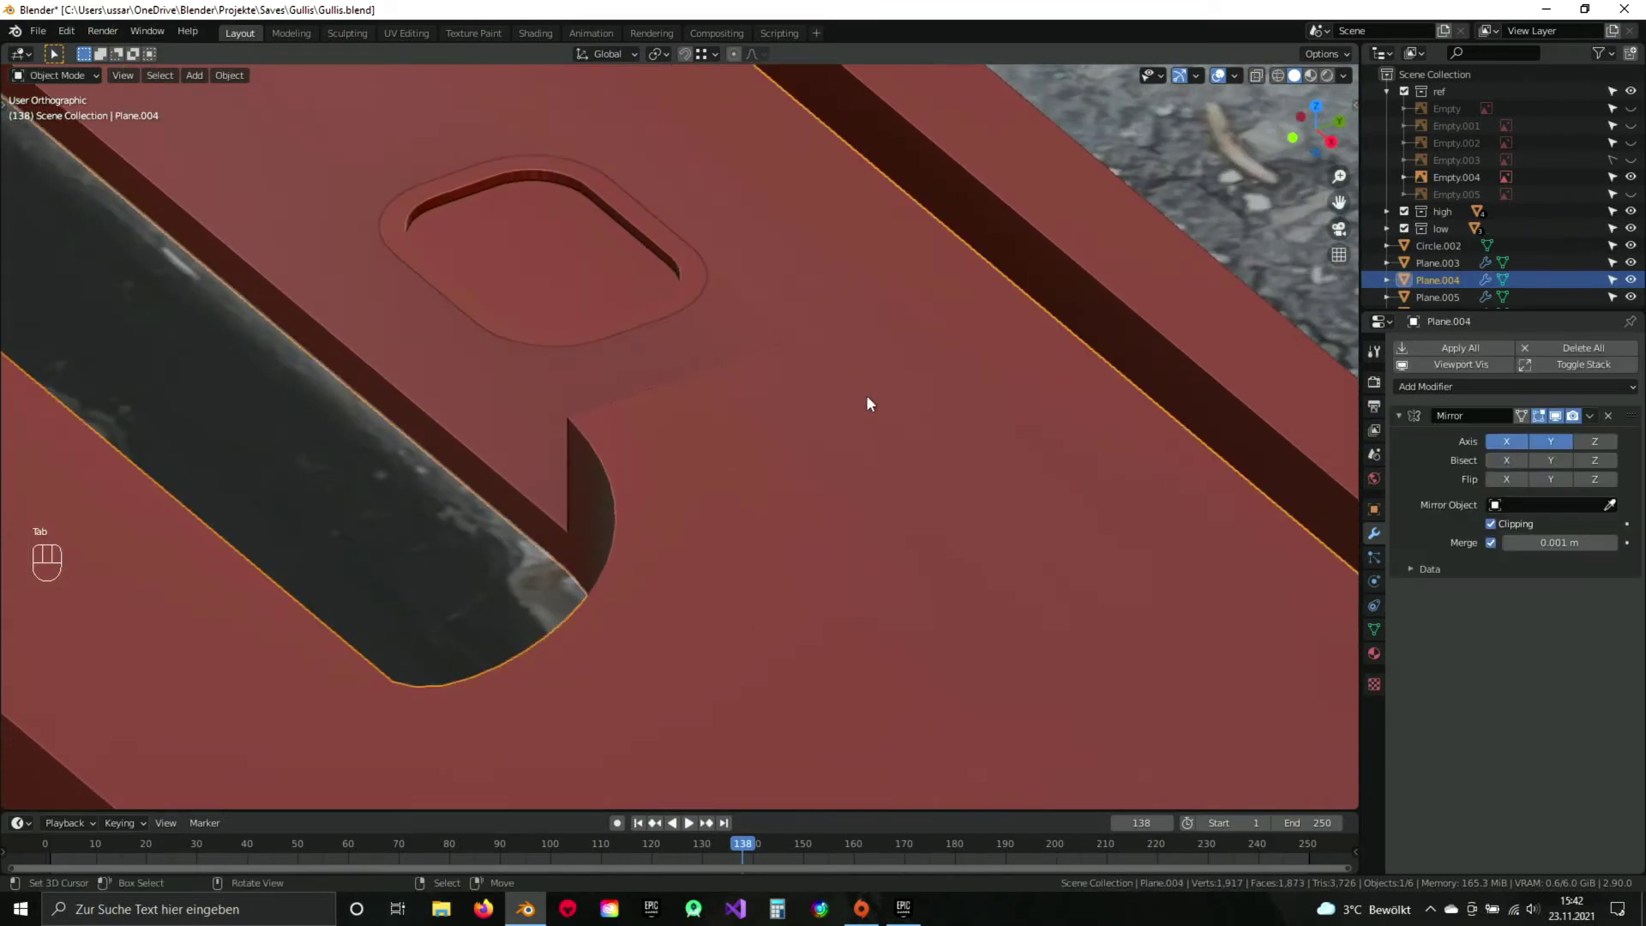
pyautogui.press('q')
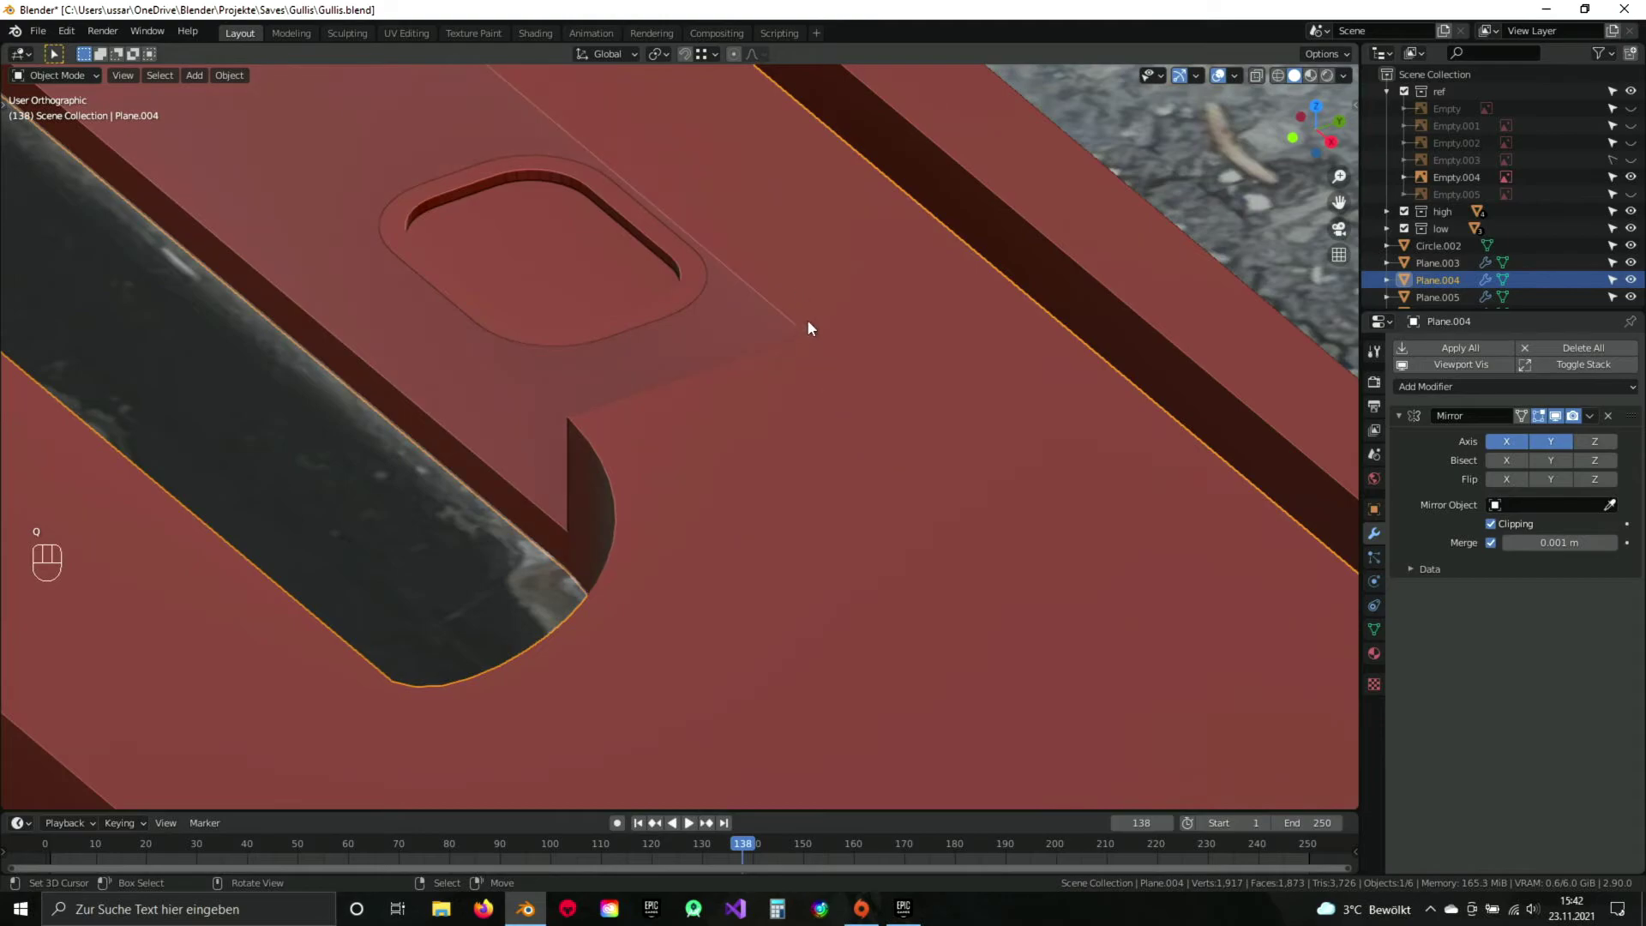
pyautogui.click(733, 316)
pyautogui.press('Tab')
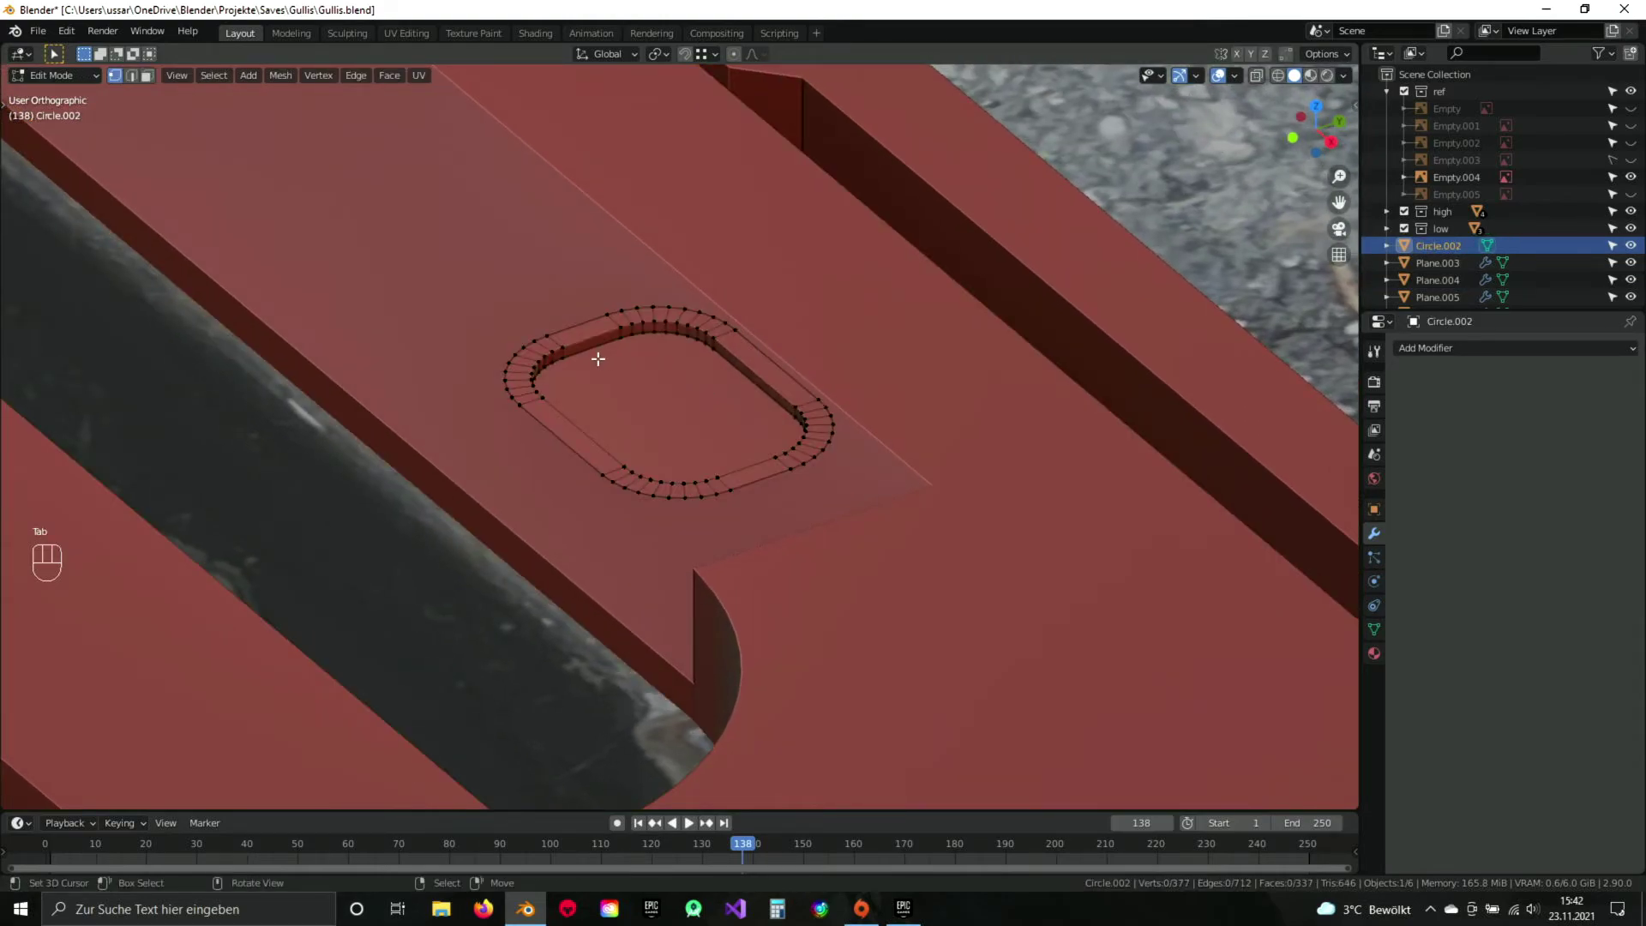
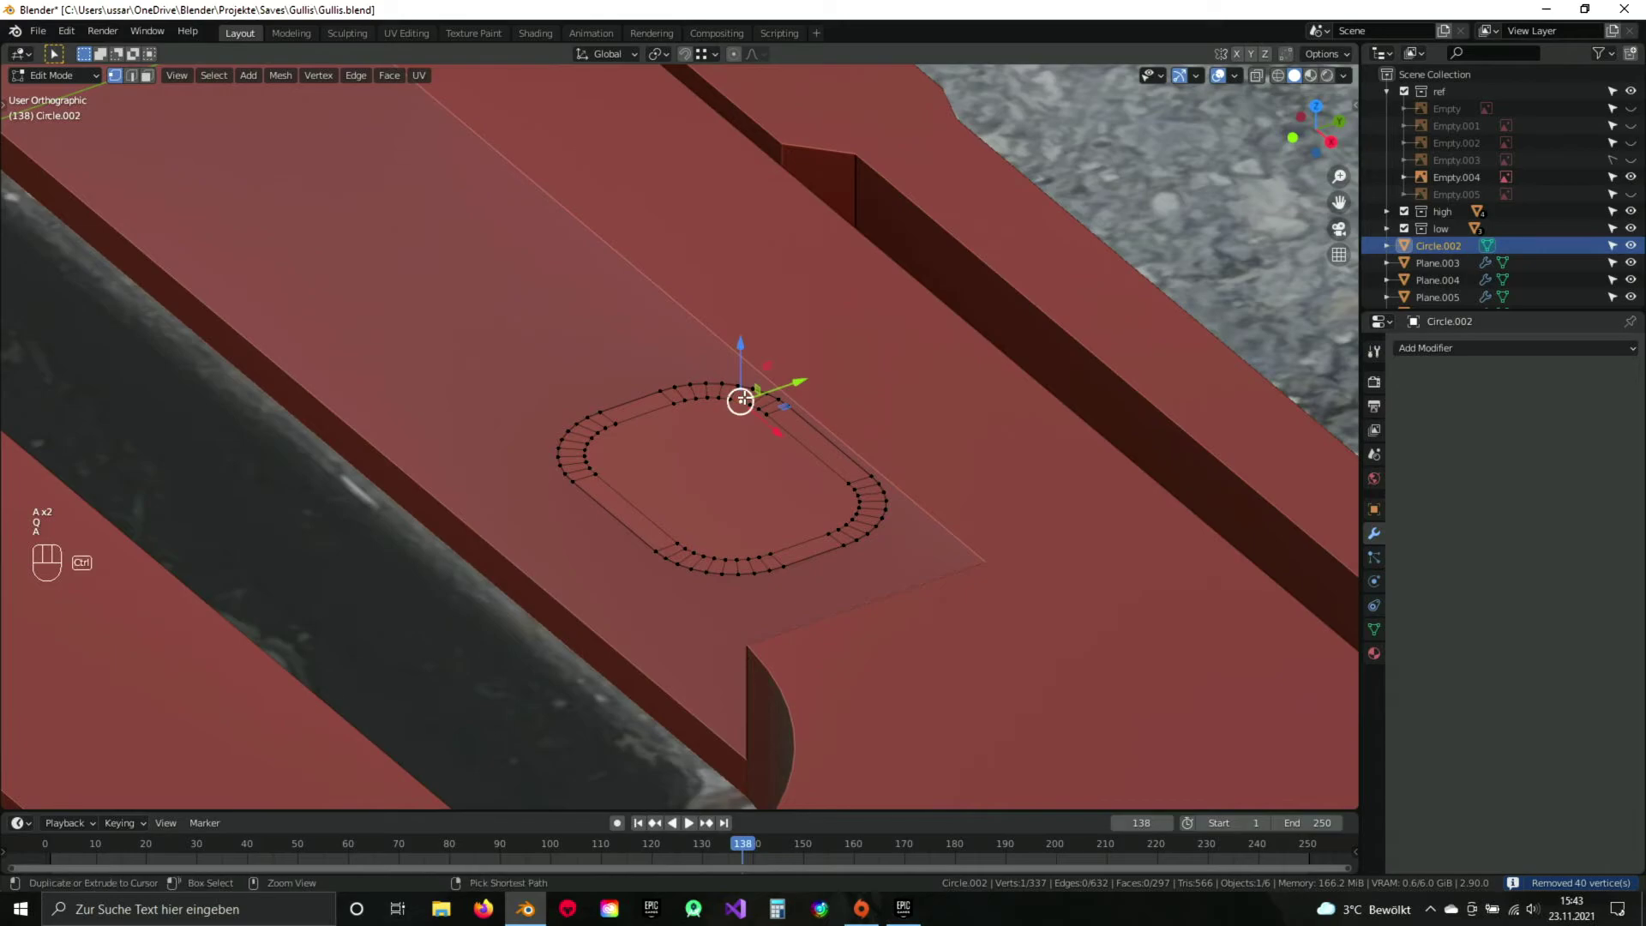
pyautogui.press('ctrl+l')
pyautogui.moveTo(735, 442); pyautogui.dragTo(719, 428)
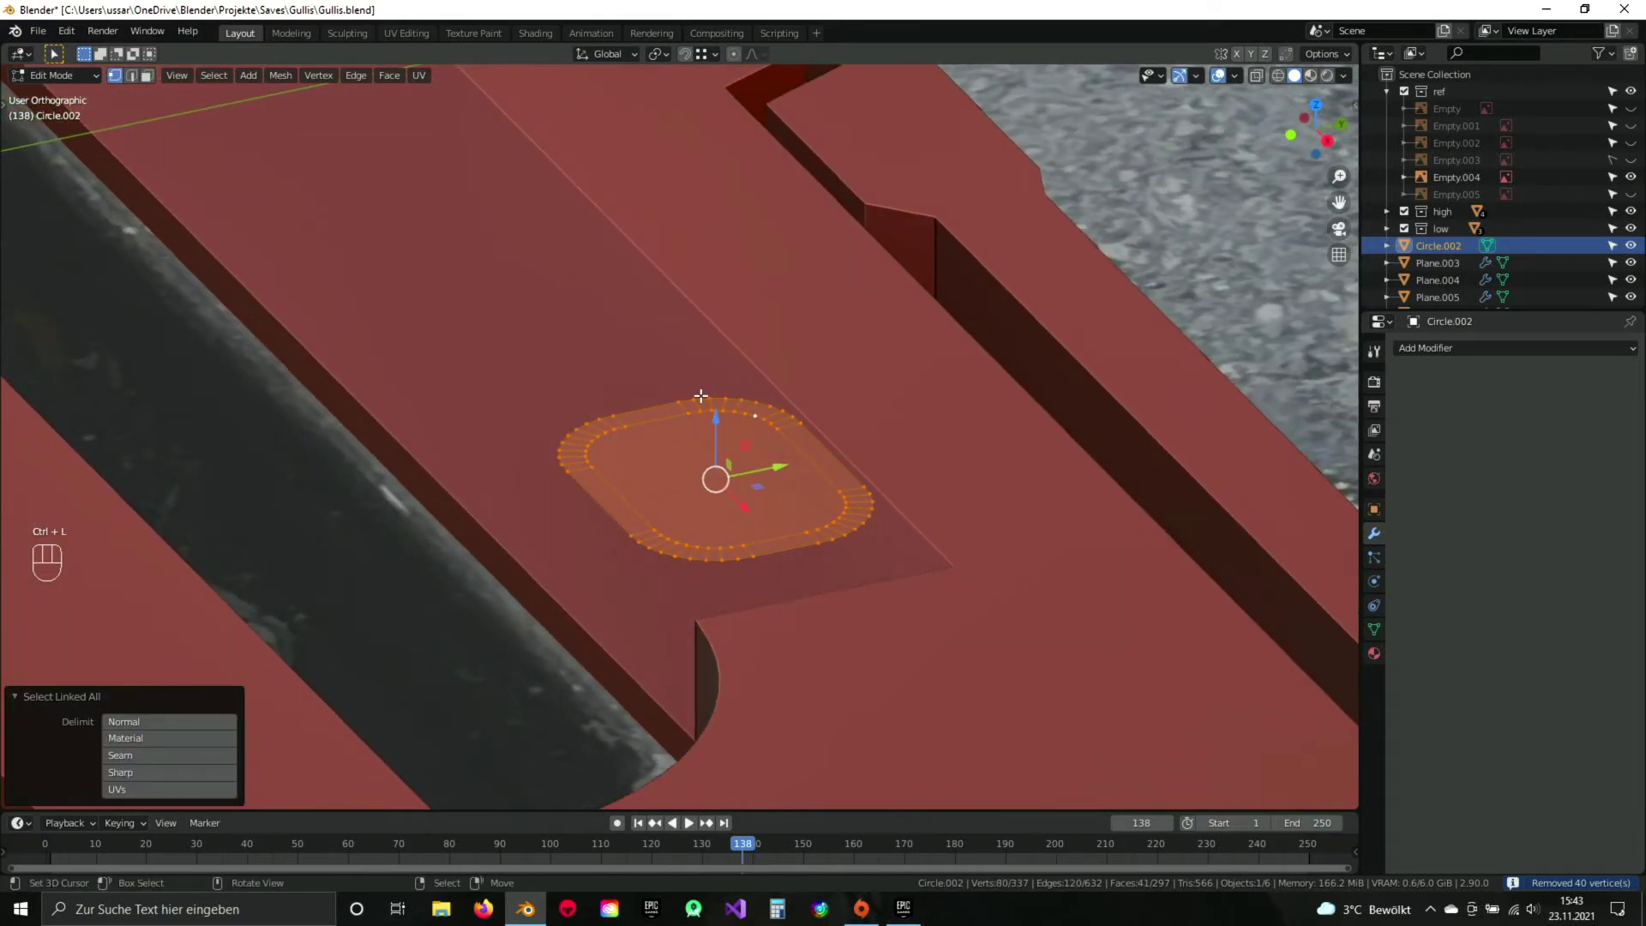
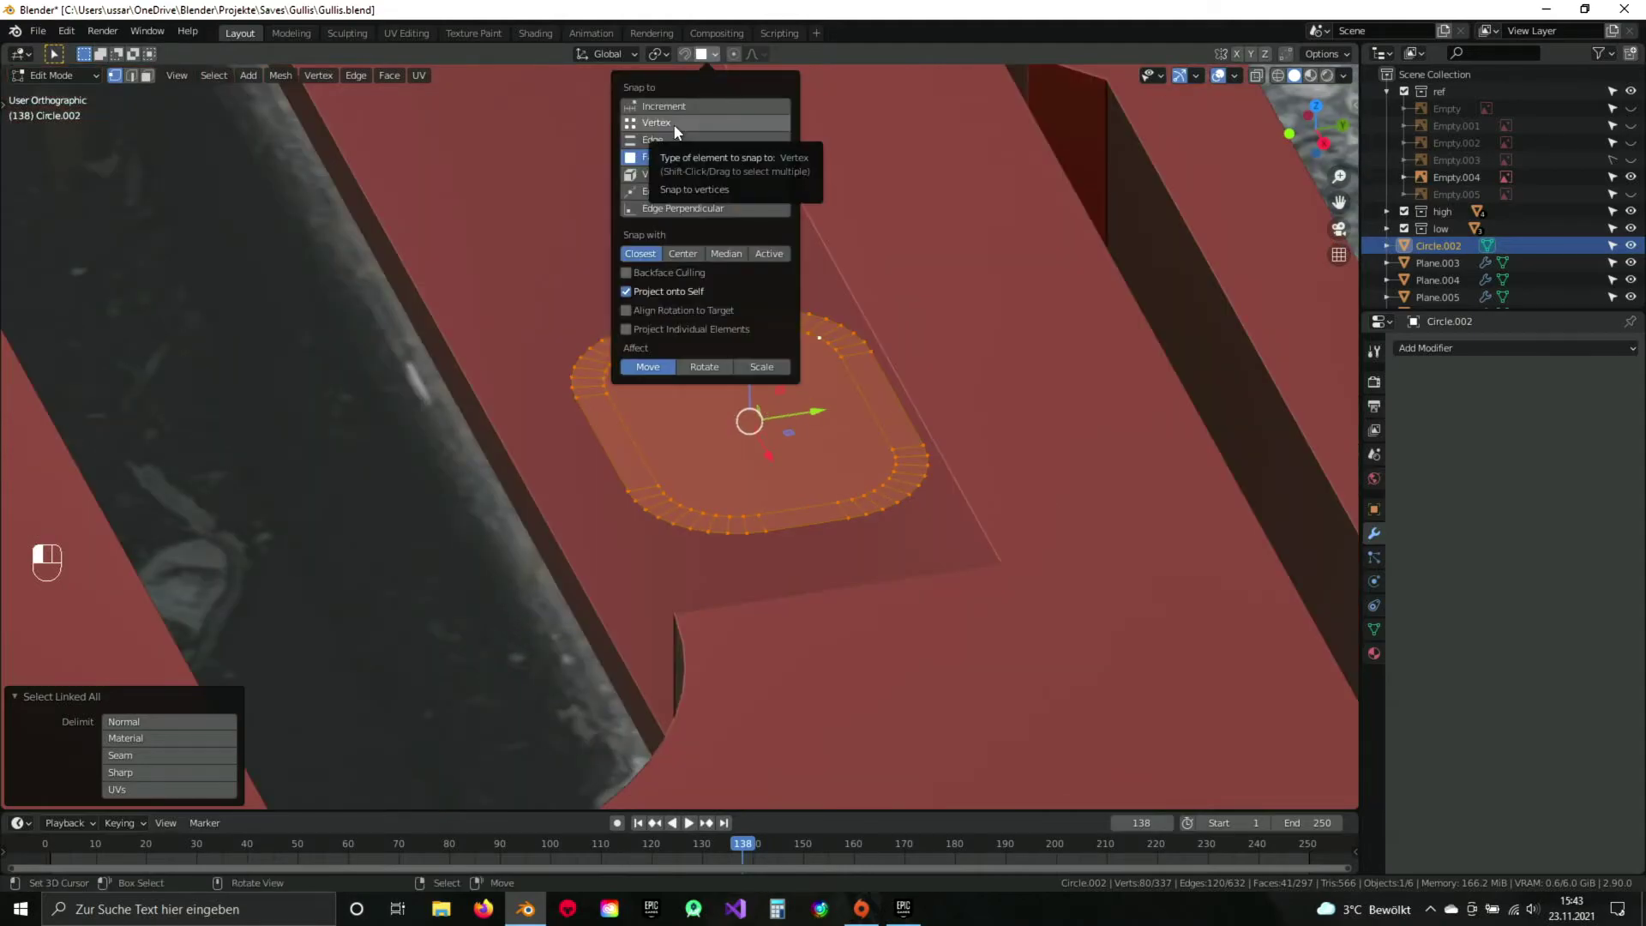
# Add a Shrinkwrap modifier to the stamp ring Circle.002 with Plane.004 as target.
pyautogui.moveTo(721, 444); pyautogui.dragTo(936, 427)
pyautogui.moveTo(1477, 356); pyautogui.dragTo(1449, 546)
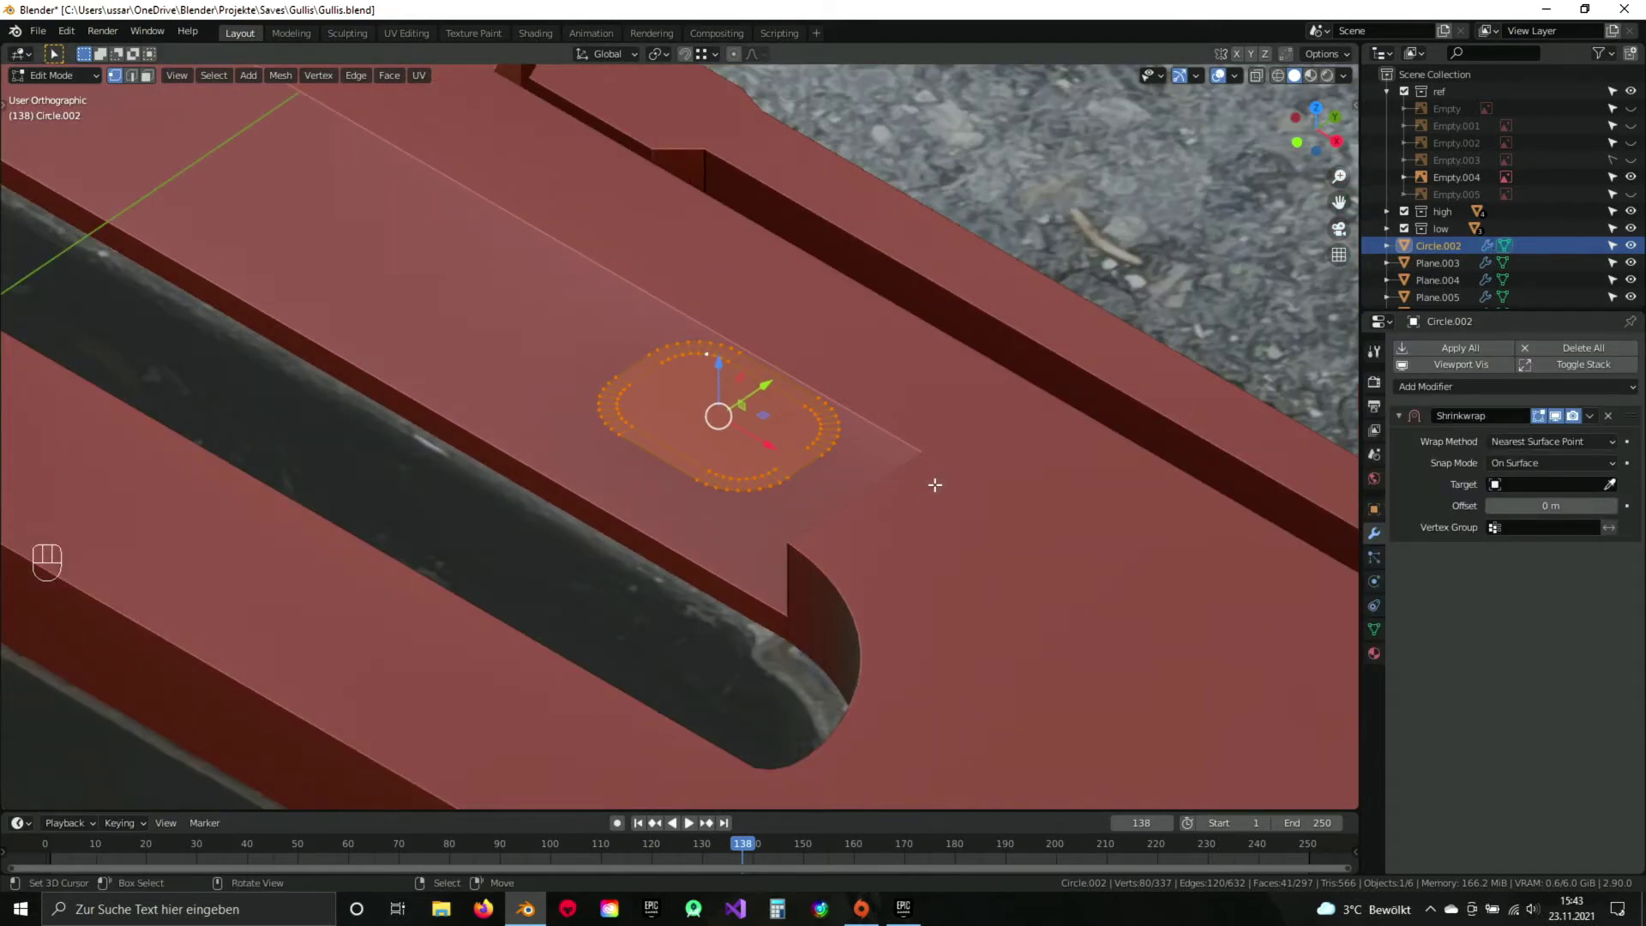
pyautogui.moveTo(915, 499); pyautogui.dragTo(908, 481)
pyautogui.middleClick(852, 489)
pyautogui.moveTo(962, 517); pyautogui.dragTo(909, 481)
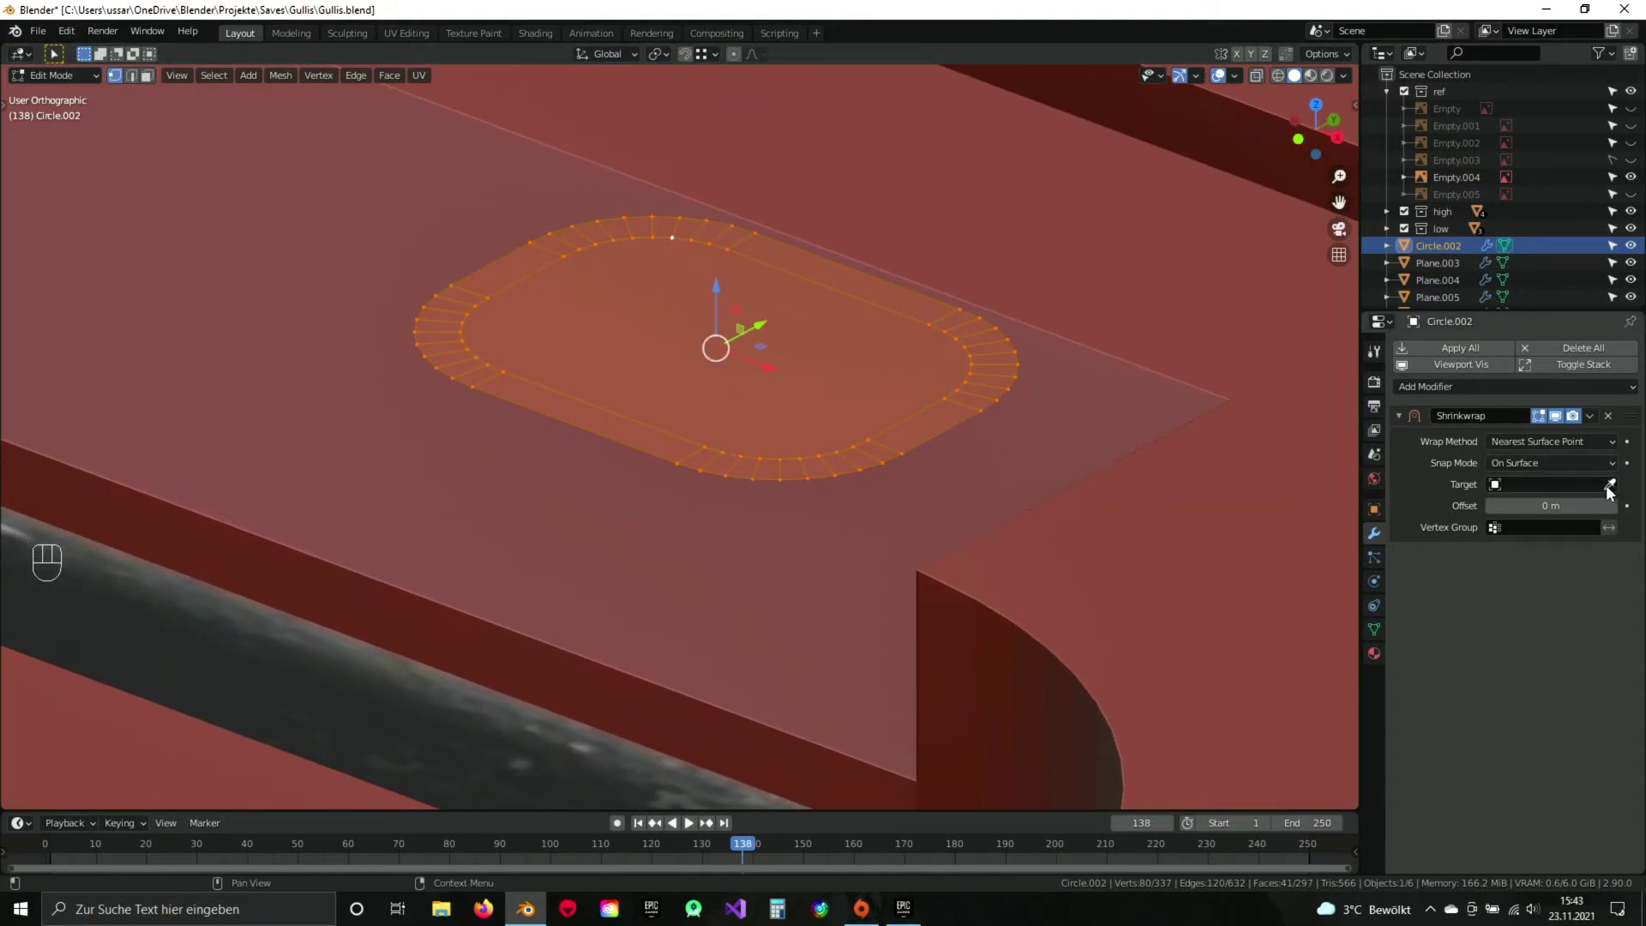
pyautogui.click(1612, 490)
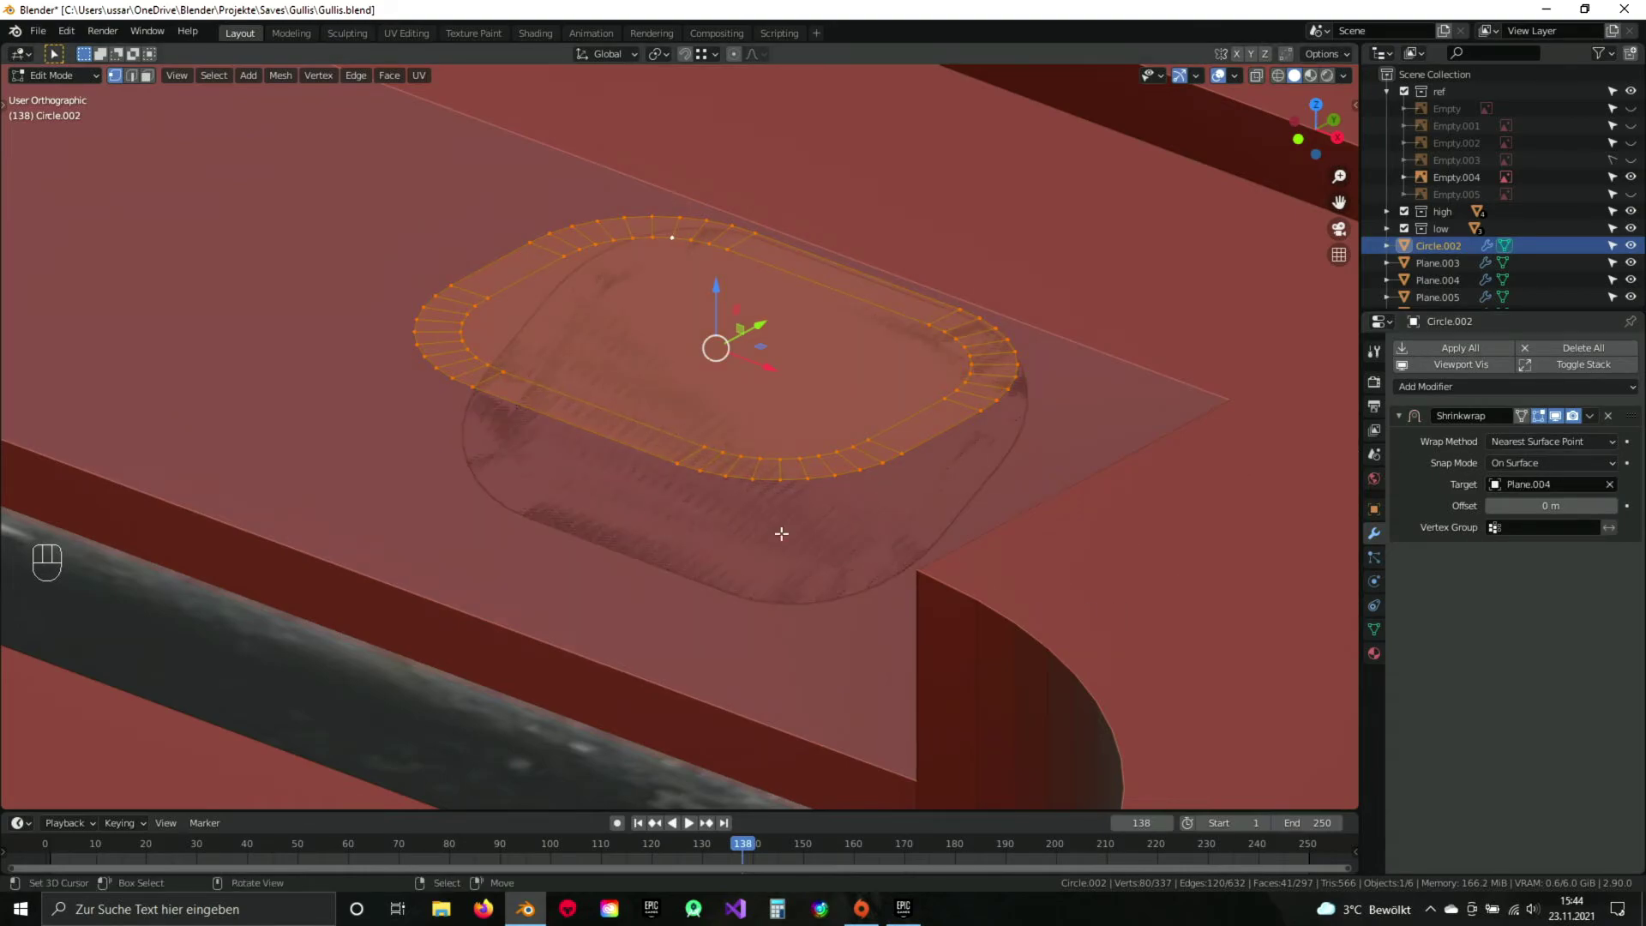
# Check the wrapped ring against the grate bars in Edit and Object Mode, then save.
pyautogui.moveTo(919, 436); pyautogui.dragTo(881, 429)
pyautogui.moveTo(966, 459); pyautogui.dragTo(886, 491)
pyautogui.moveTo(920, 468); pyautogui.dragTo(977, 456)
pyautogui.press('Tab')
pyautogui.moveTo(889, 460); pyautogui.dragTo(955, 535)
pyautogui.click(955, 535)
pyautogui.press('Tab')
pyautogui.moveTo(702, 294); pyautogui.dragTo(711, 290)
pyautogui.moveTo(812, 343); pyautogui.dragTo(779, 354)
pyautogui.press('Tab')
pyautogui.moveTo(702, 448); pyautogui.dragTo(810, 422)
pyautogui.press('ctrl+s')
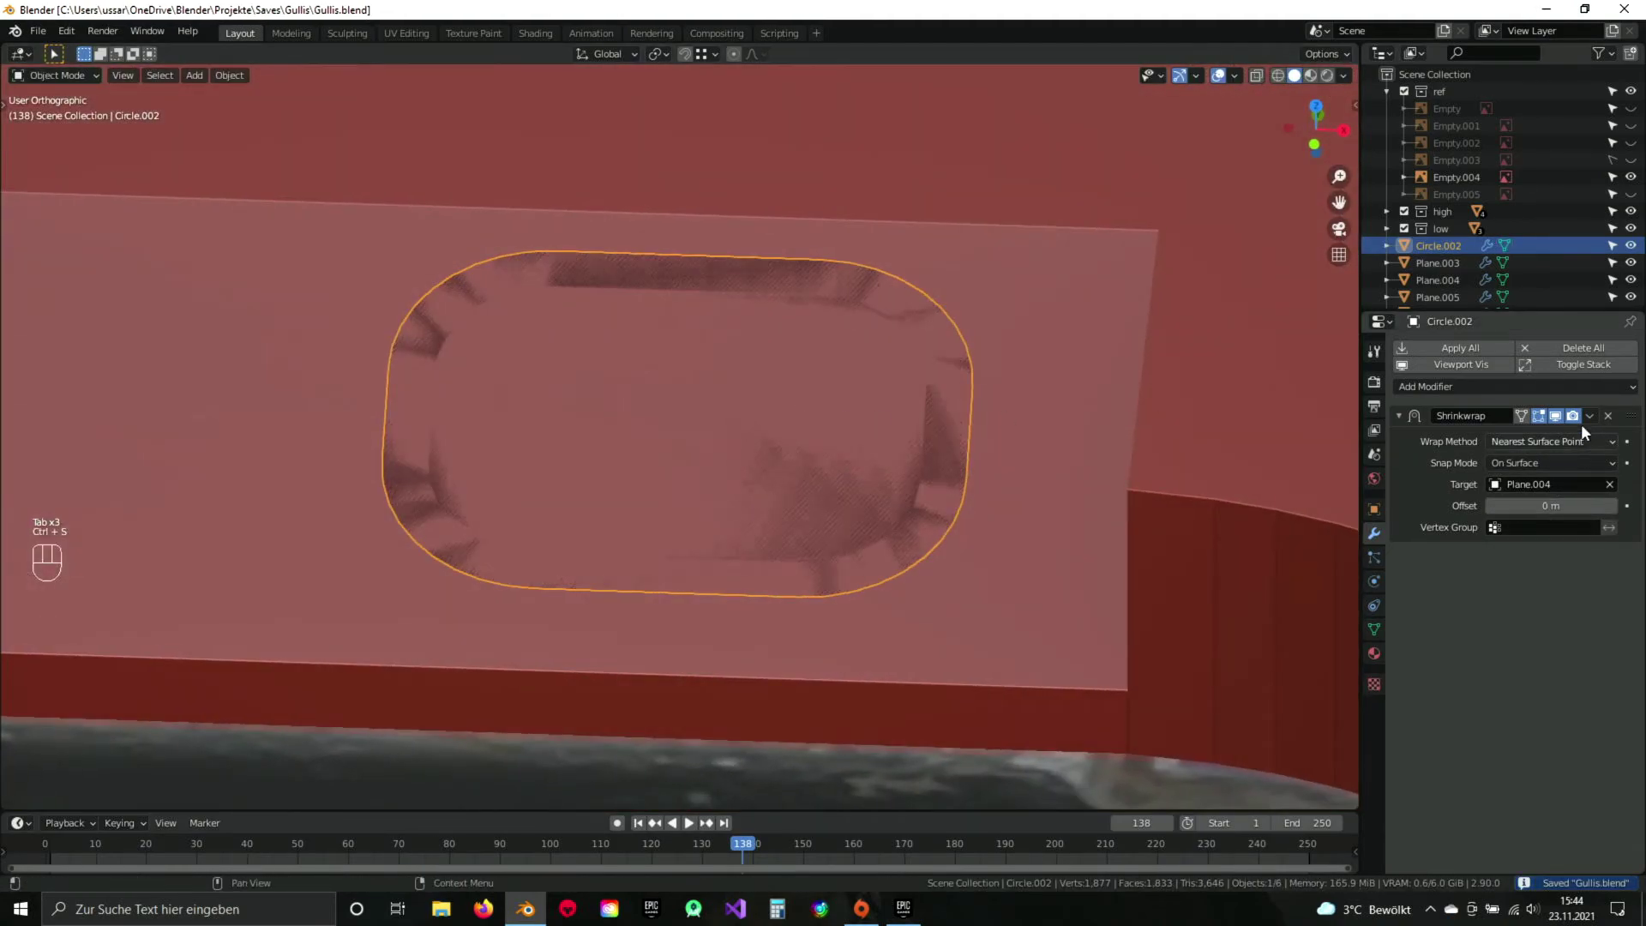
# Apply the Shrinkwrap modifier so the projection is permanent, verifying from top view.
pyautogui.moveTo(1595, 421); pyautogui.dragTo(1545, 444)
pyautogui.moveTo(799, 430); pyautogui.dragTo(739, 426)
pyautogui.press('Tab')
pyautogui.press('a')
pyautogui.moveTo(751, 409); pyautogui.dragTo(581, 434)
pyautogui.moveTo(641, 417); pyautogui.dragTo(936, 443)
pyautogui.press('KP_7')
pyautogui.moveTo(1344, 84); pyautogui.dragTo(944, 292)
pyautogui.moveTo(848, 354); pyautogui.dragTo(807, 319)
pyautogui.press('Tab')
pyautogui.moveTo(789, 369); pyautogui.dragTo(815, 347)
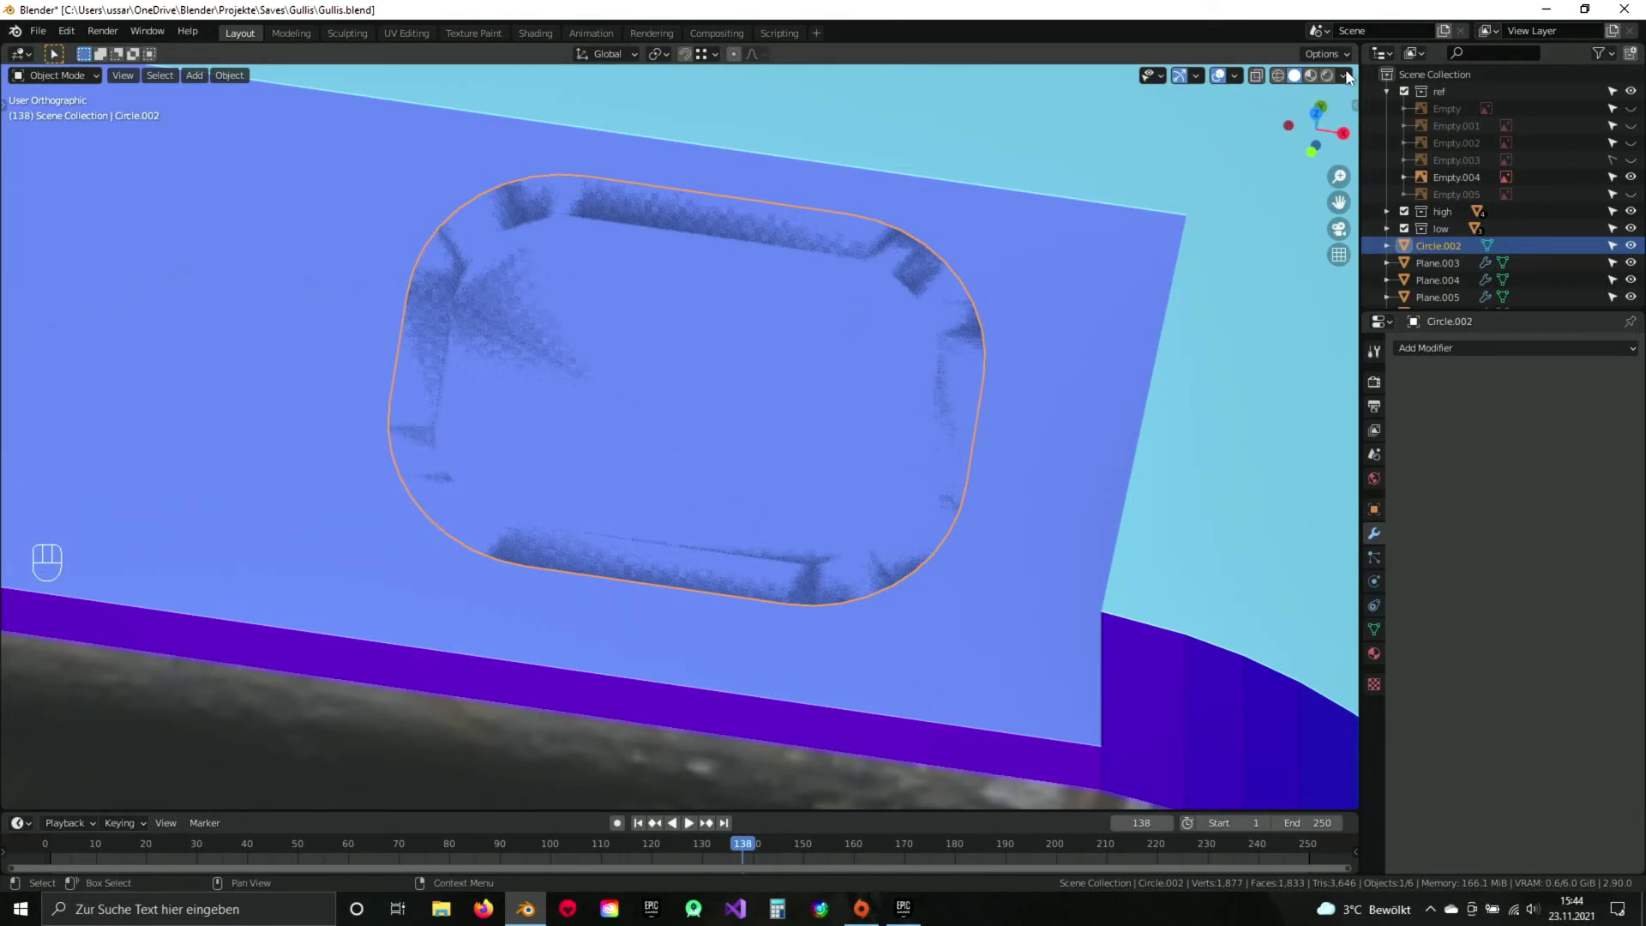
# Enter Edit Mode on the stamp ring and select its linked inner faces with Ctrl+L.
pyautogui.click(1351, 77)
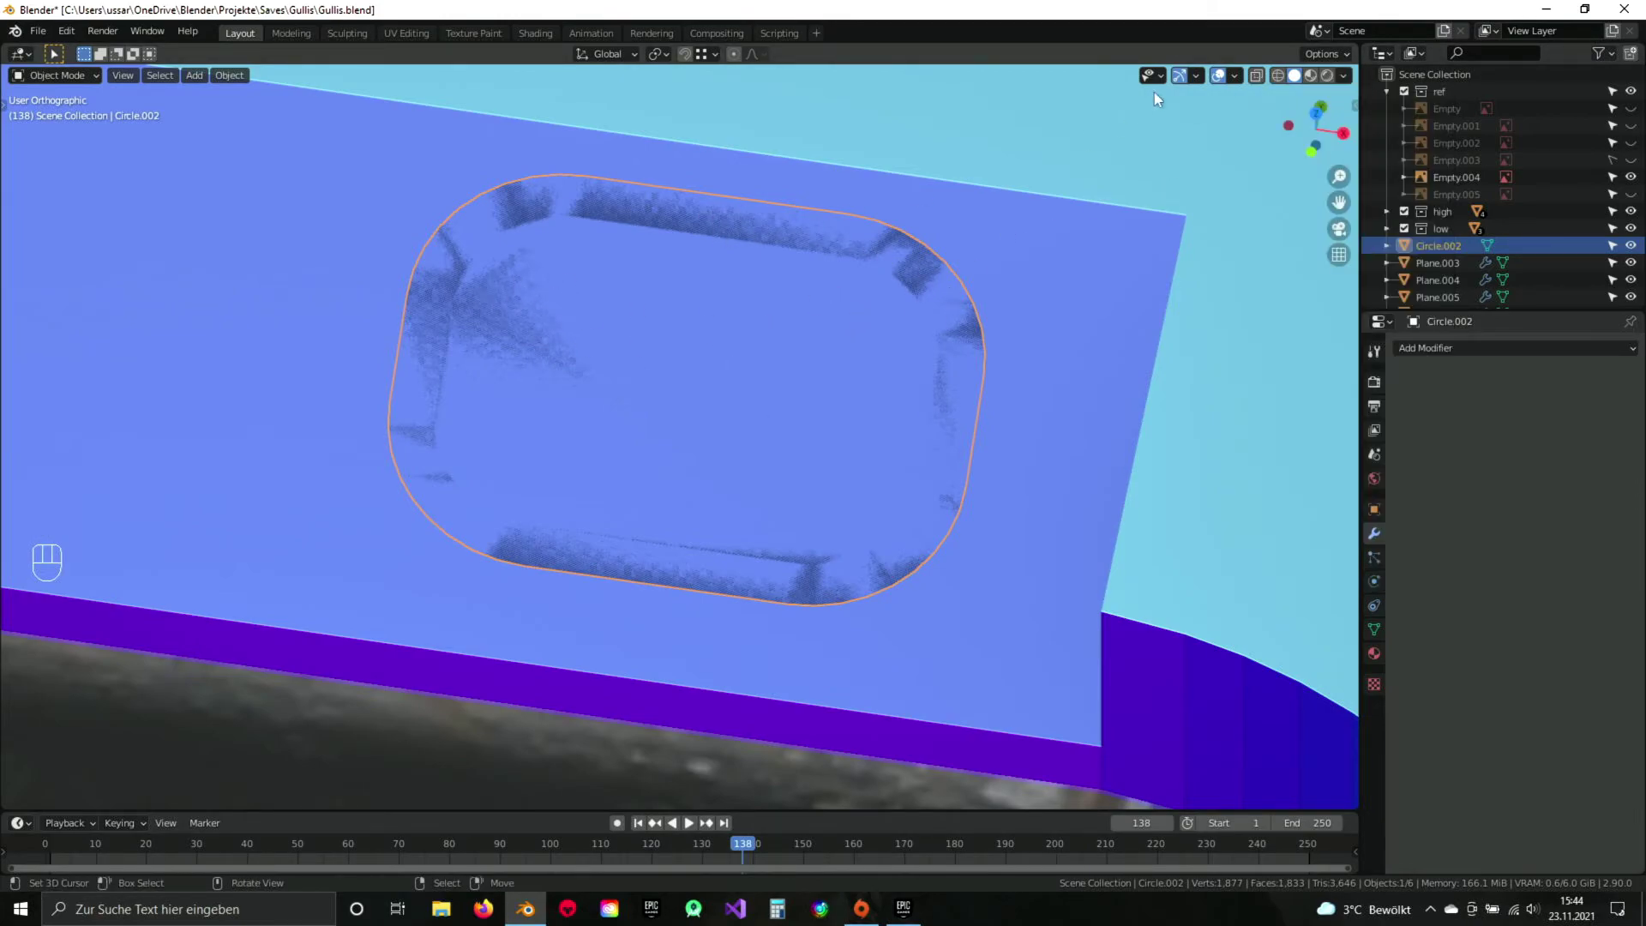
pyautogui.moveTo(1350, 91); pyautogui.dragTo(715, 404)
pyautogui.moveTo(704, 405); pyautogui.dragTo(623, 342)
pyautogui.press('Tab')
pyautogui.middleClick(706, 324)
pyautogui.press('a')
pyautogui.moveTo(607, 64); pyautogui.dragTo(762, 342)
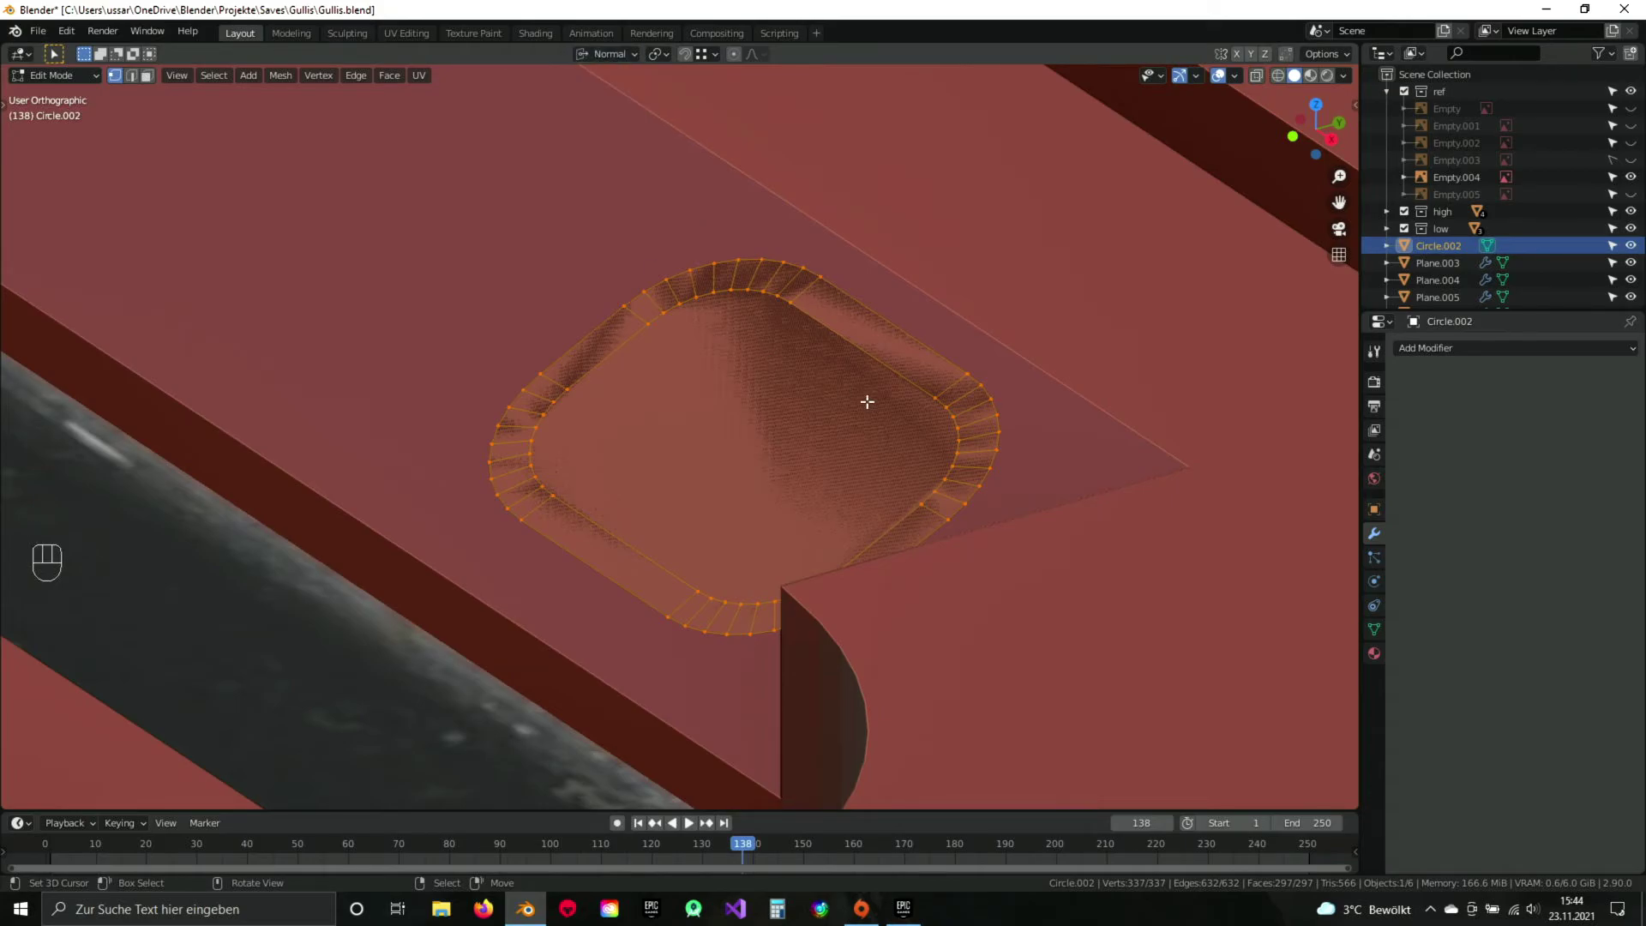
pyautogui.moveTo(769, 398); pyautogui.dragTo(715, 371)
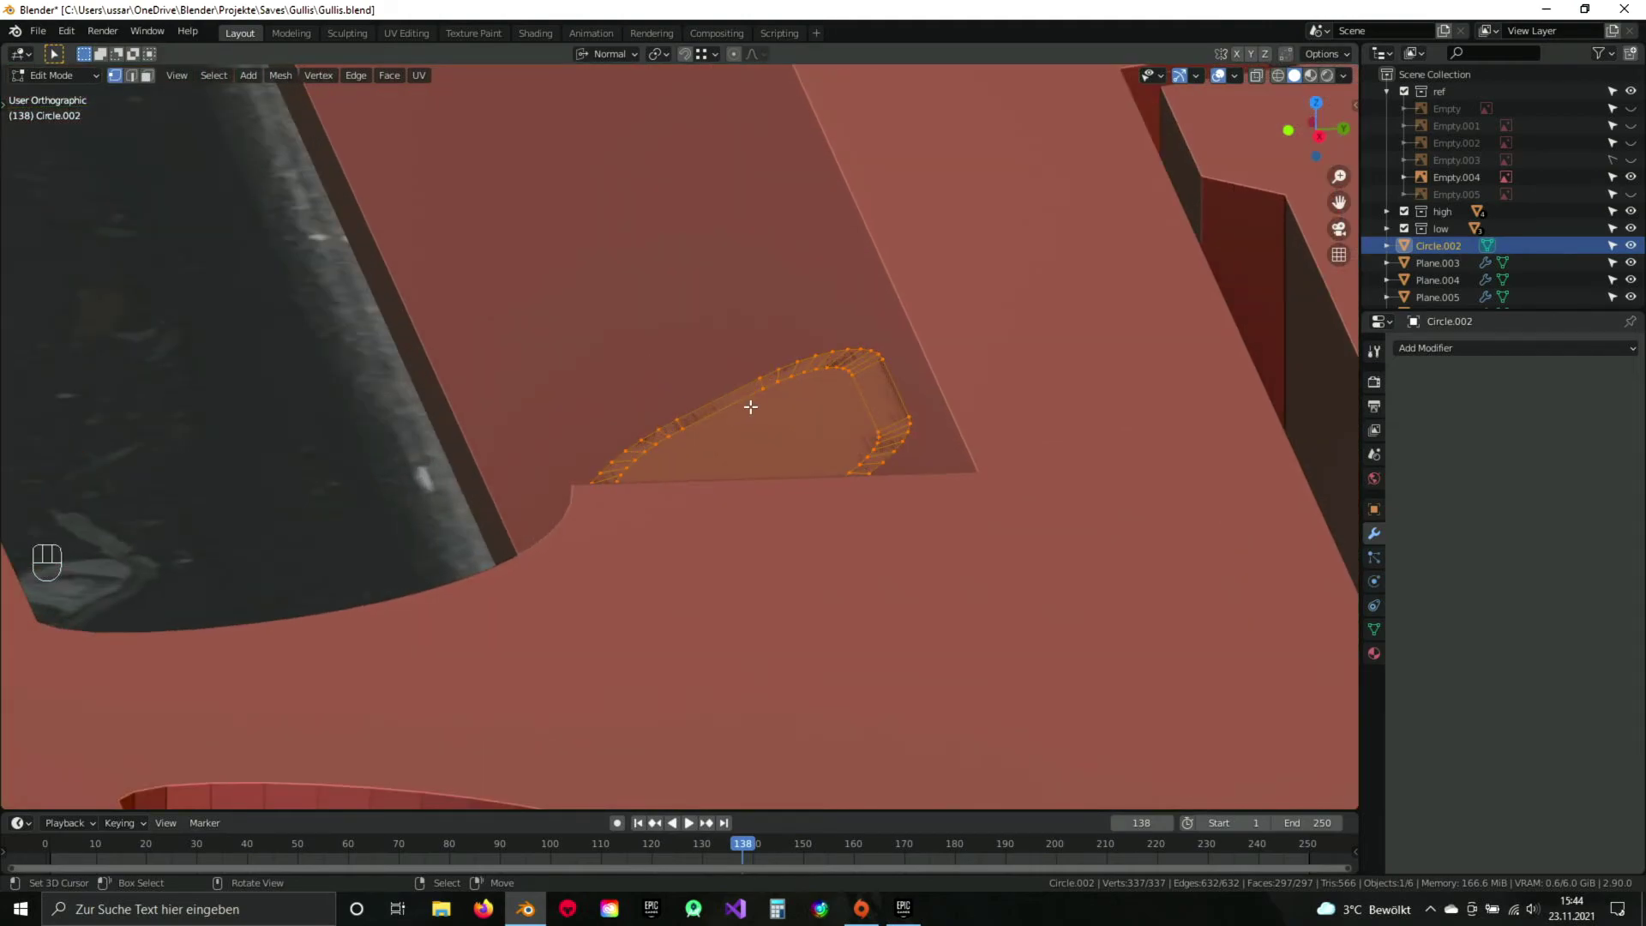
pyautogui.press('ctrl+k')
pyautogui.press('ctrl+l')
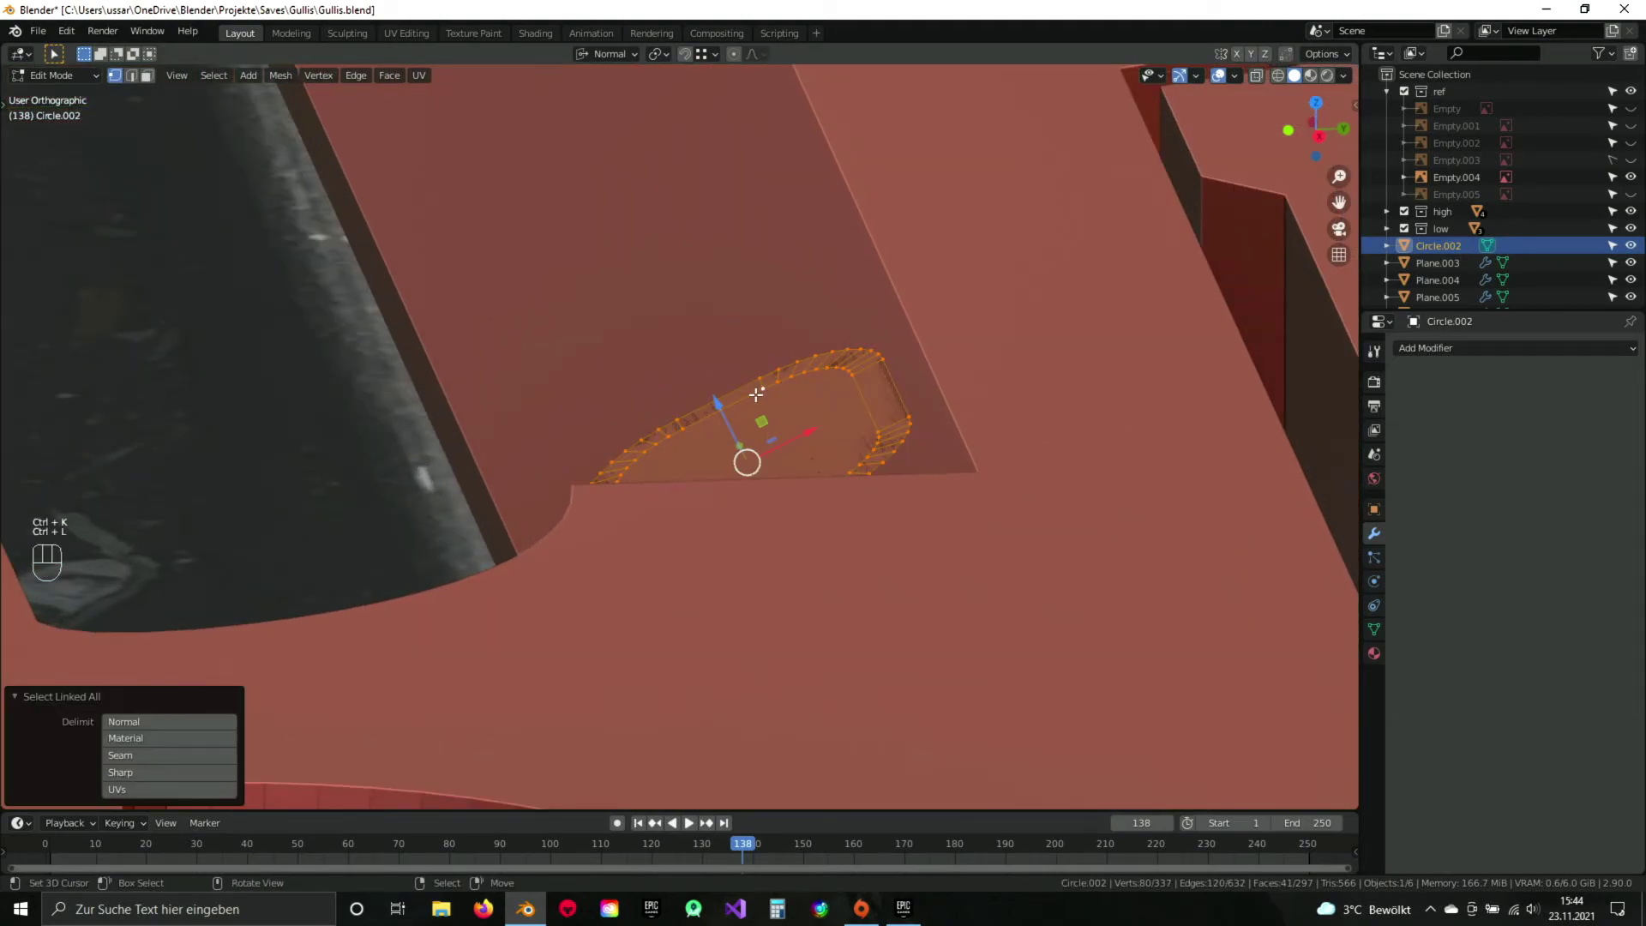
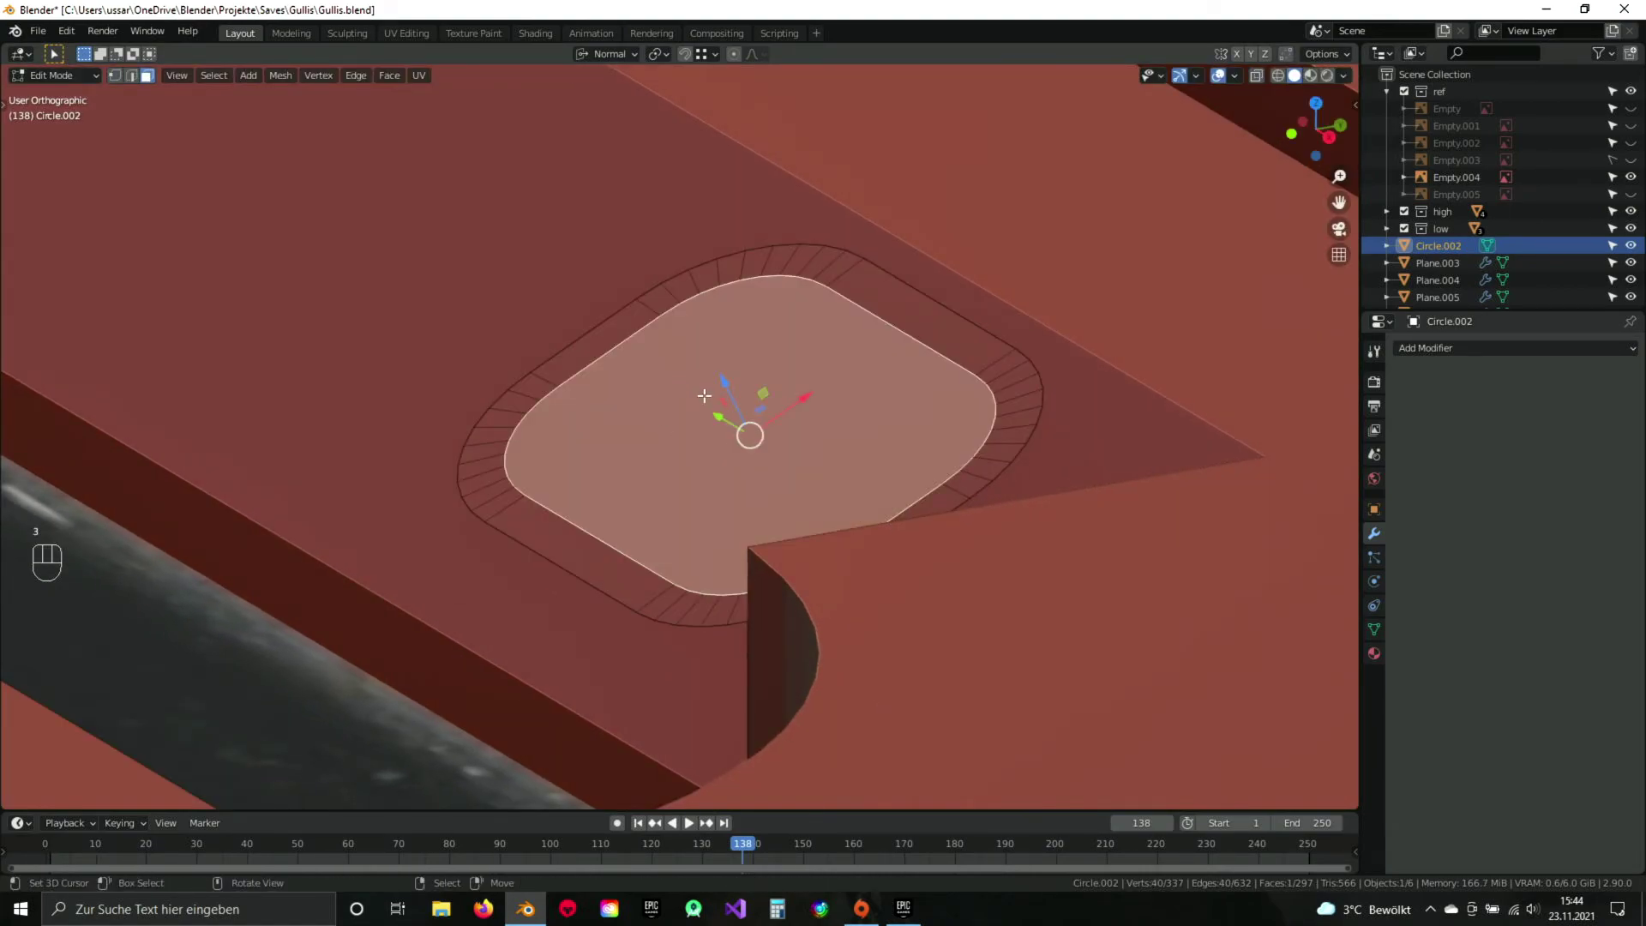
# Extrude the inner face about -4.6 mm along its normal into a recess, then save.
pyautogui.press('e')
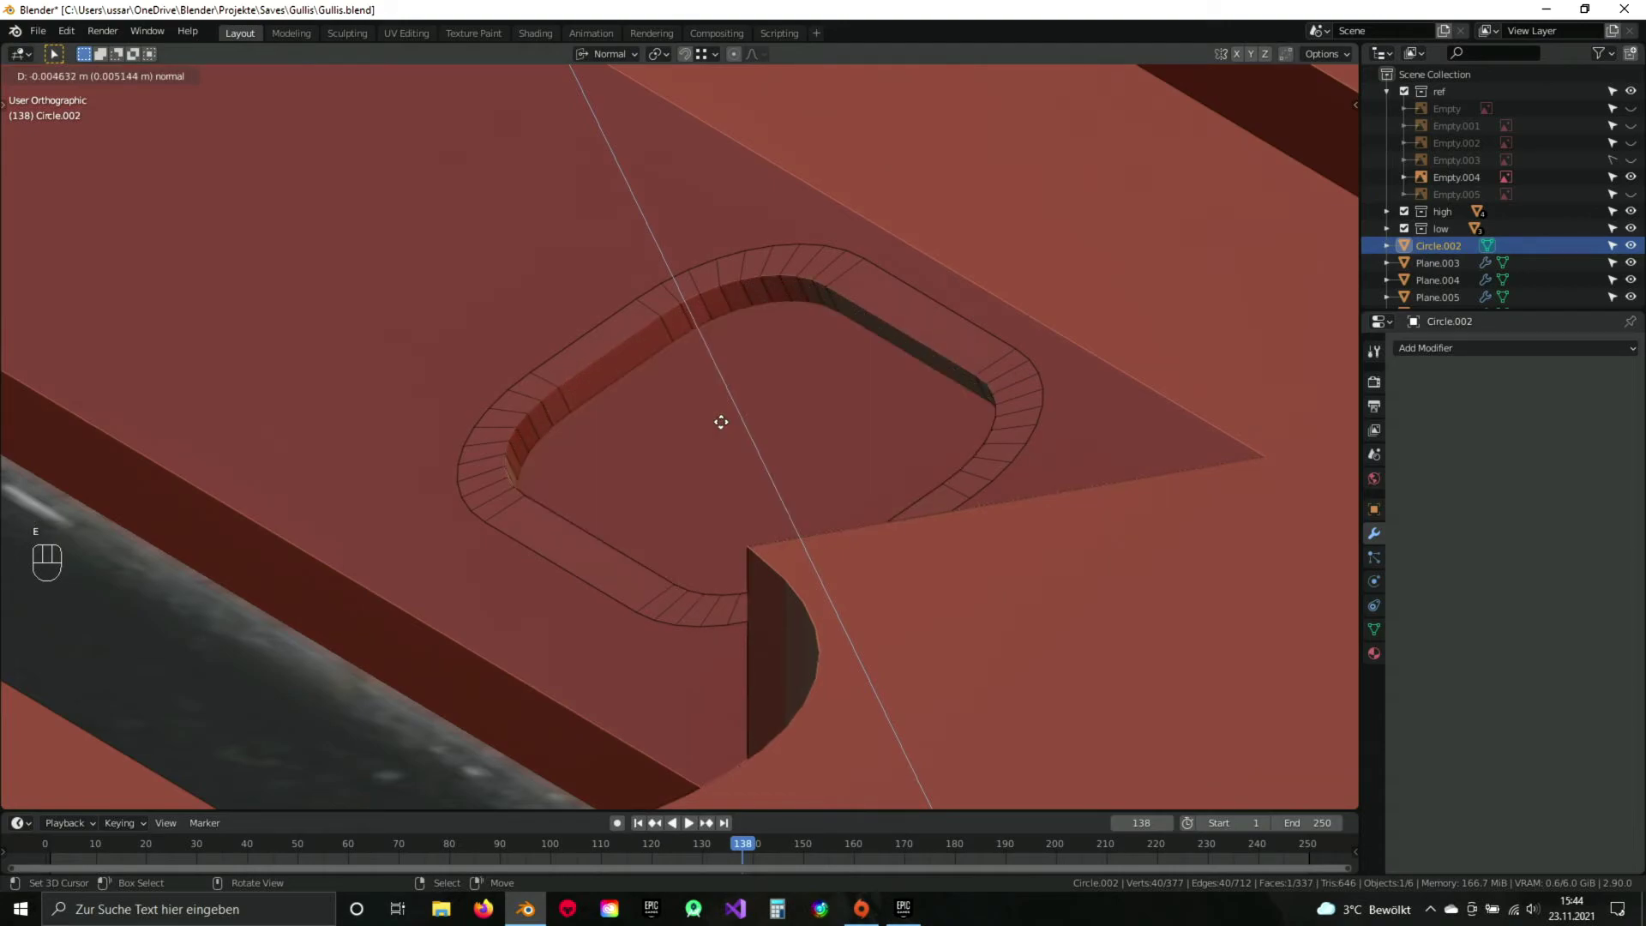
pyautogui.click(724, 411)
pyautogui.press('Tab')
pyautogui.moveTo(572, 416); pyautogui.dragTo(703, 454)
pyautogui.press('a')
pyautogui.press('ctrl+s')
pyautogui.moveTo(717, 479); pyautogui.dragTo(791, 410)
pyautogui.moveTo(1348, 85); pyautogui.dragTo(824, 348)
pyautogui.moveTo(823, 348); pyautogui.dragTo(767, 360)
pyautogui.press('KP_7')
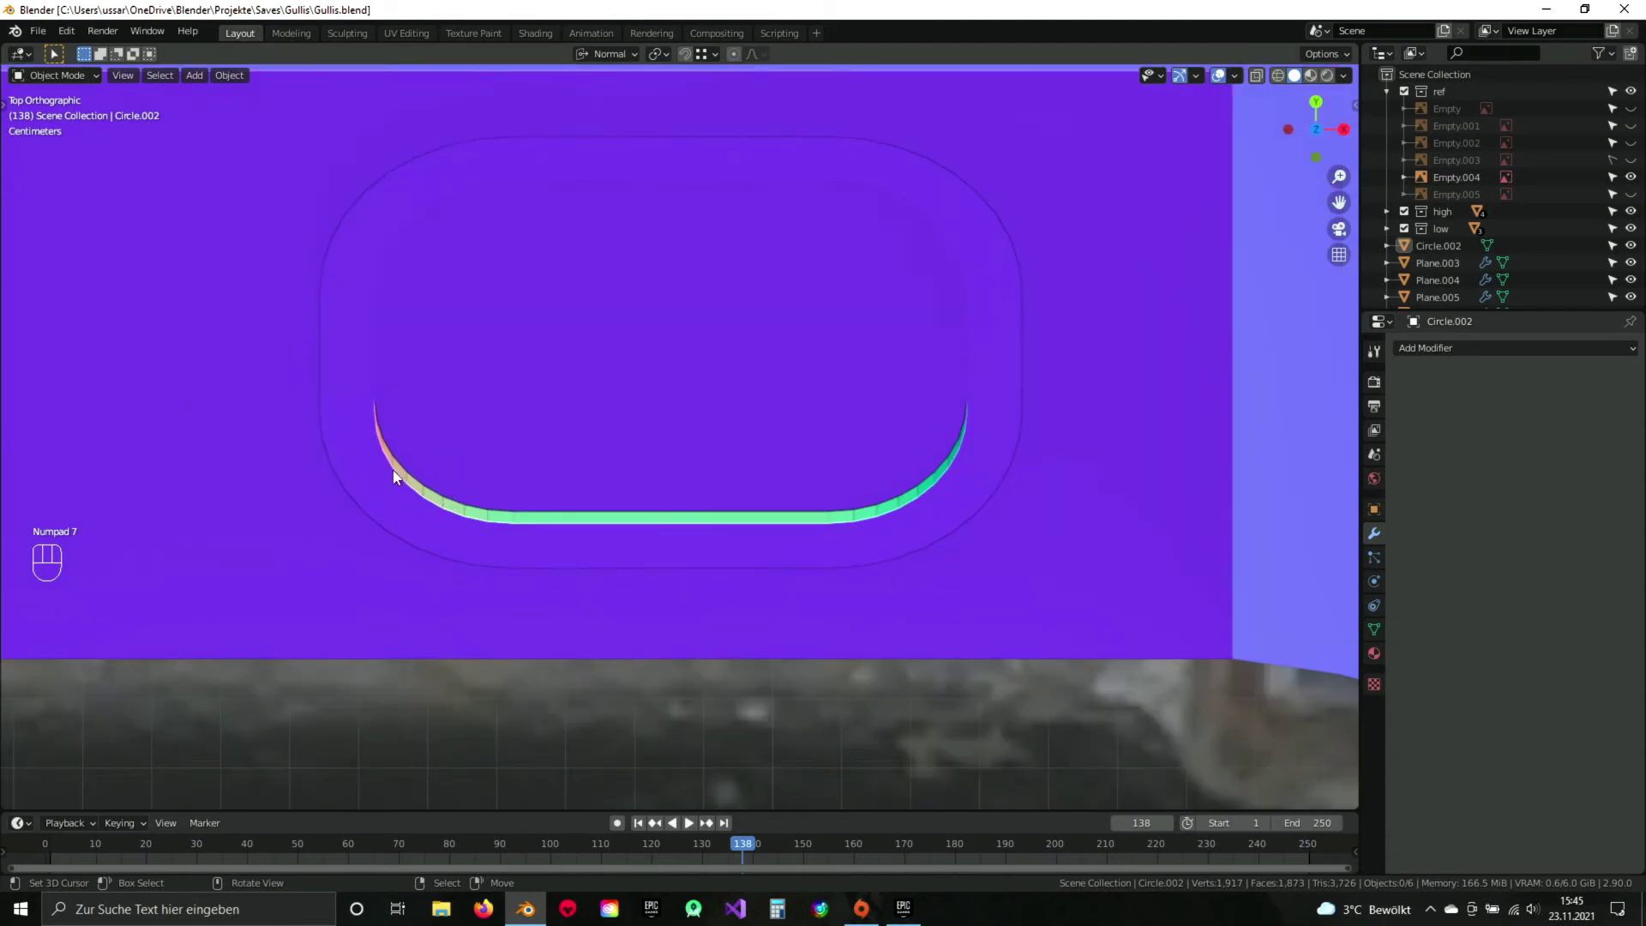
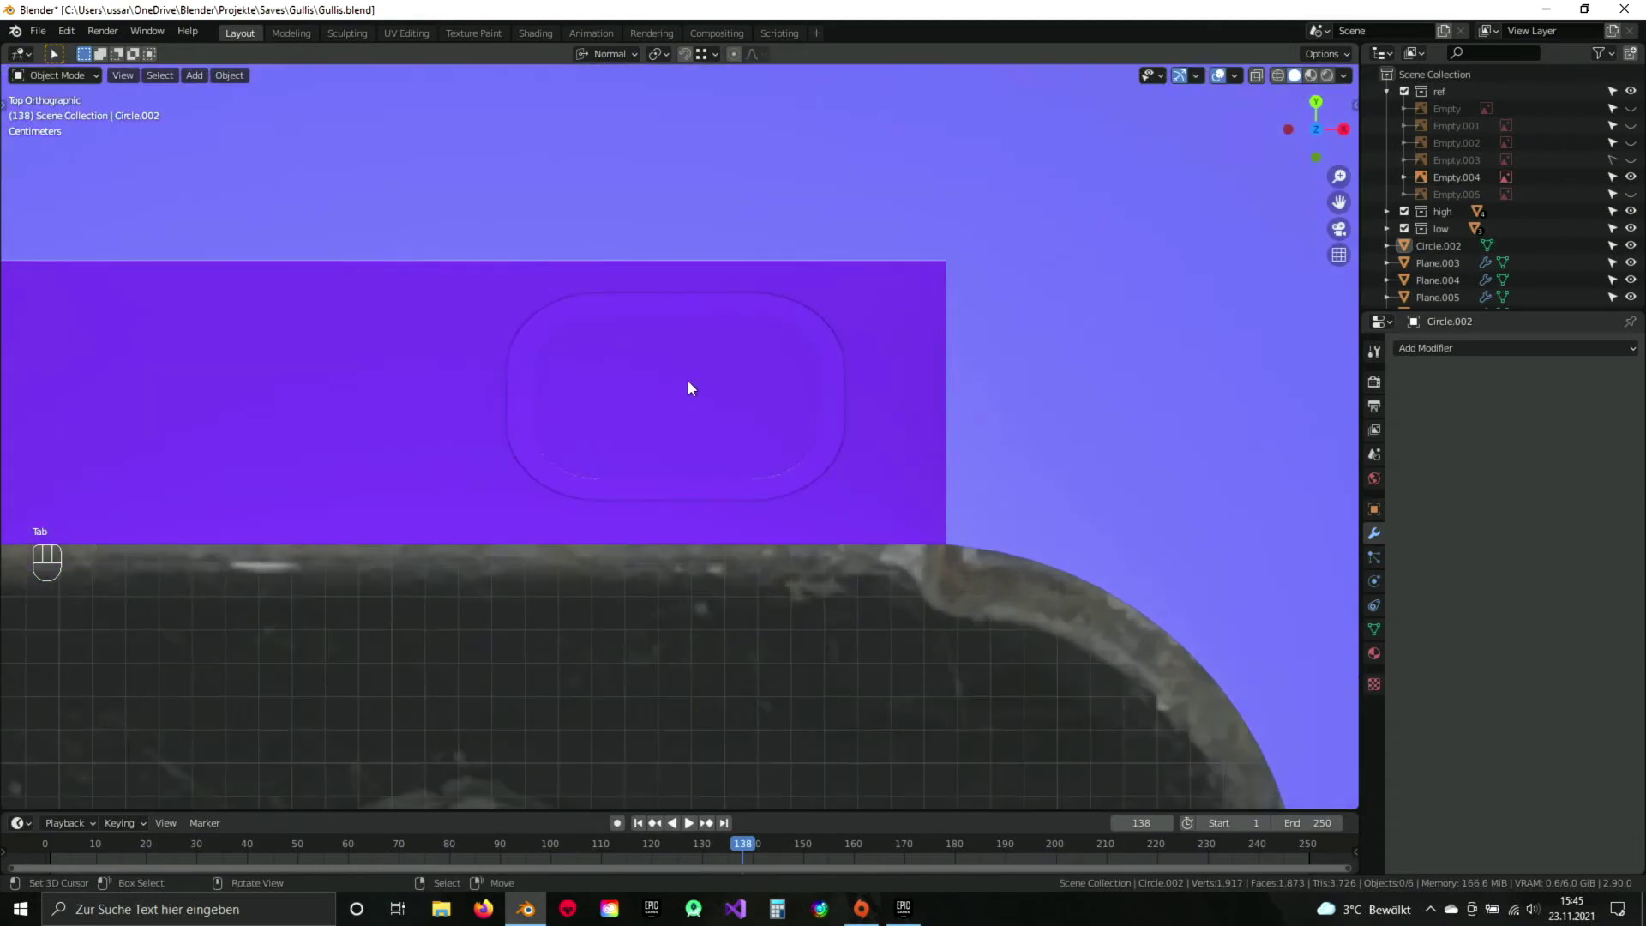
# Inspect the recess from top view, return to the wireframe reference view and save.
pyautogui.moveTo(638, 261); pyautogui.dragTo(662, 422)
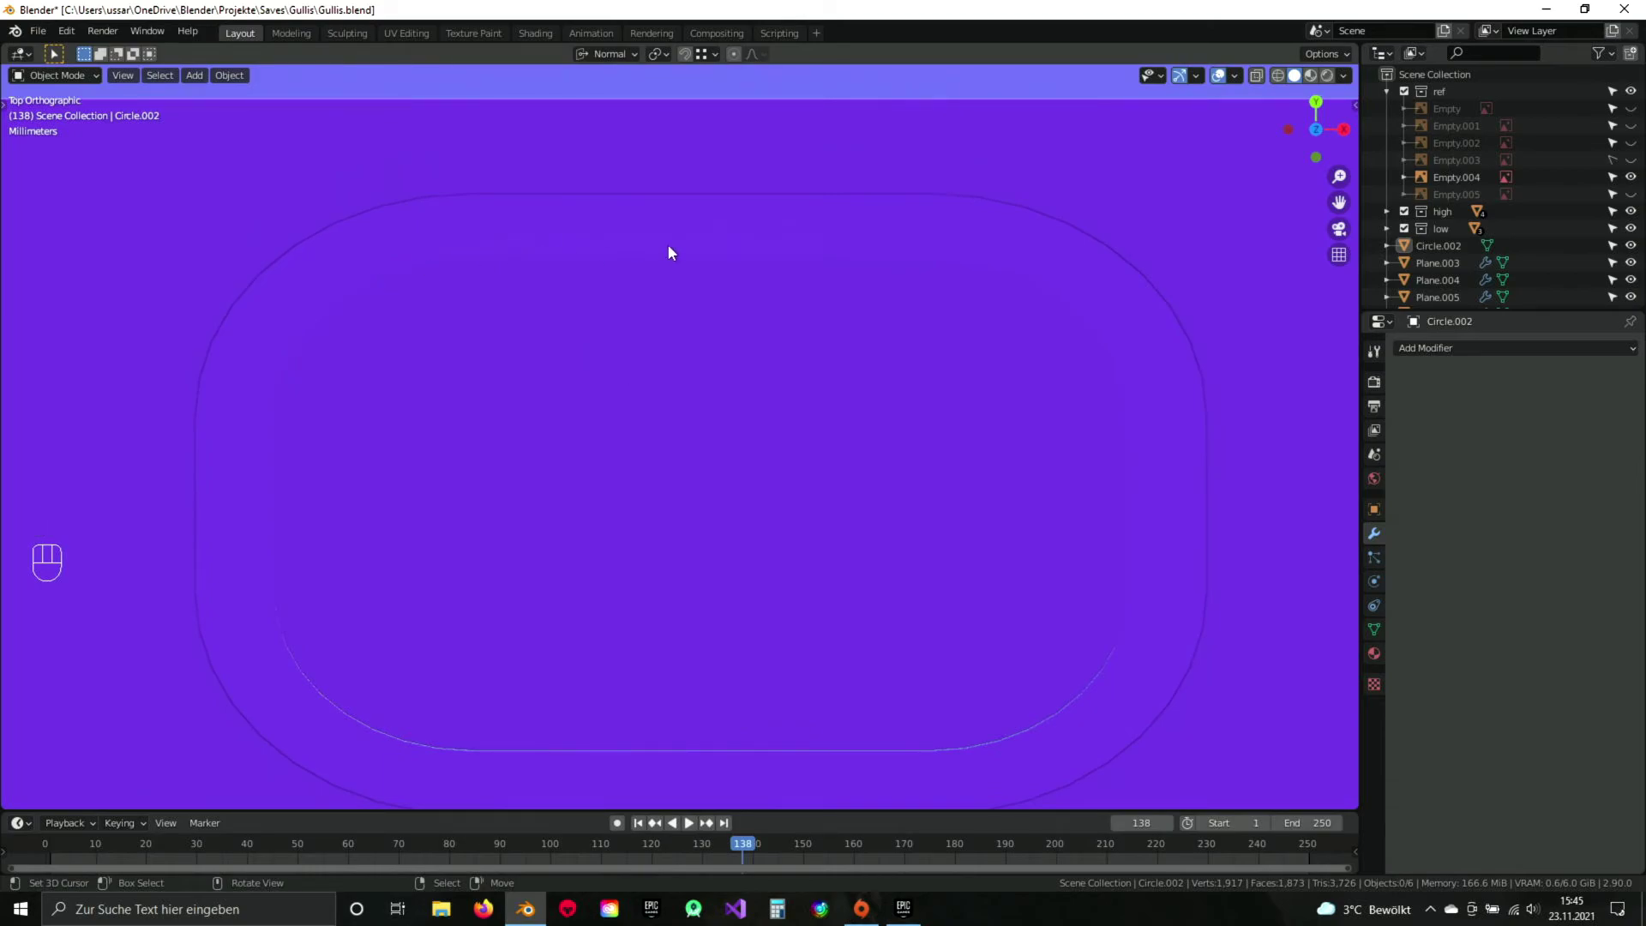
pyautogui.moveTo(625, 467); pyautogui.dragTo(665, 329)
pyautogui.moveTo(773, 310); pyautogui.dragTo(777, 299)
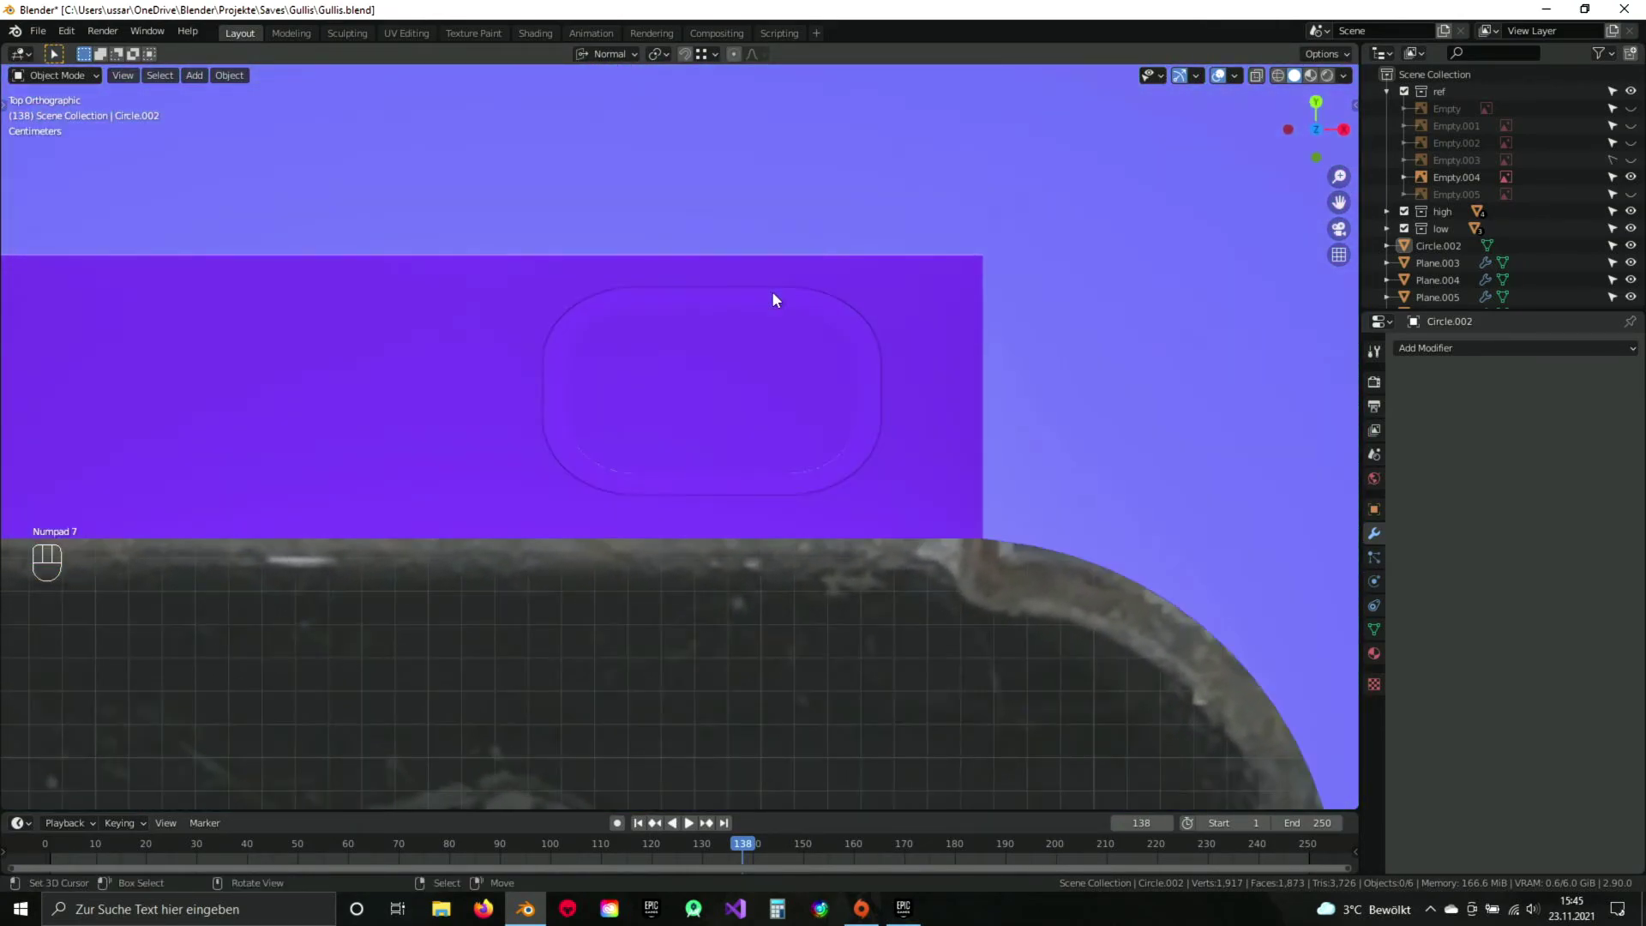
pyautogui.press('KP_7')
pyautogui.moveTo(1338, 85); pyautogui.dragTo(725, 396)
pyautogui.moveTo(632, 442); pyautogui.dragTo(858, 389)
pyautogui.press('ctrl+s')
# Select the linked recess loop and move it beside the end of the text label.
pyautogui.press('z')
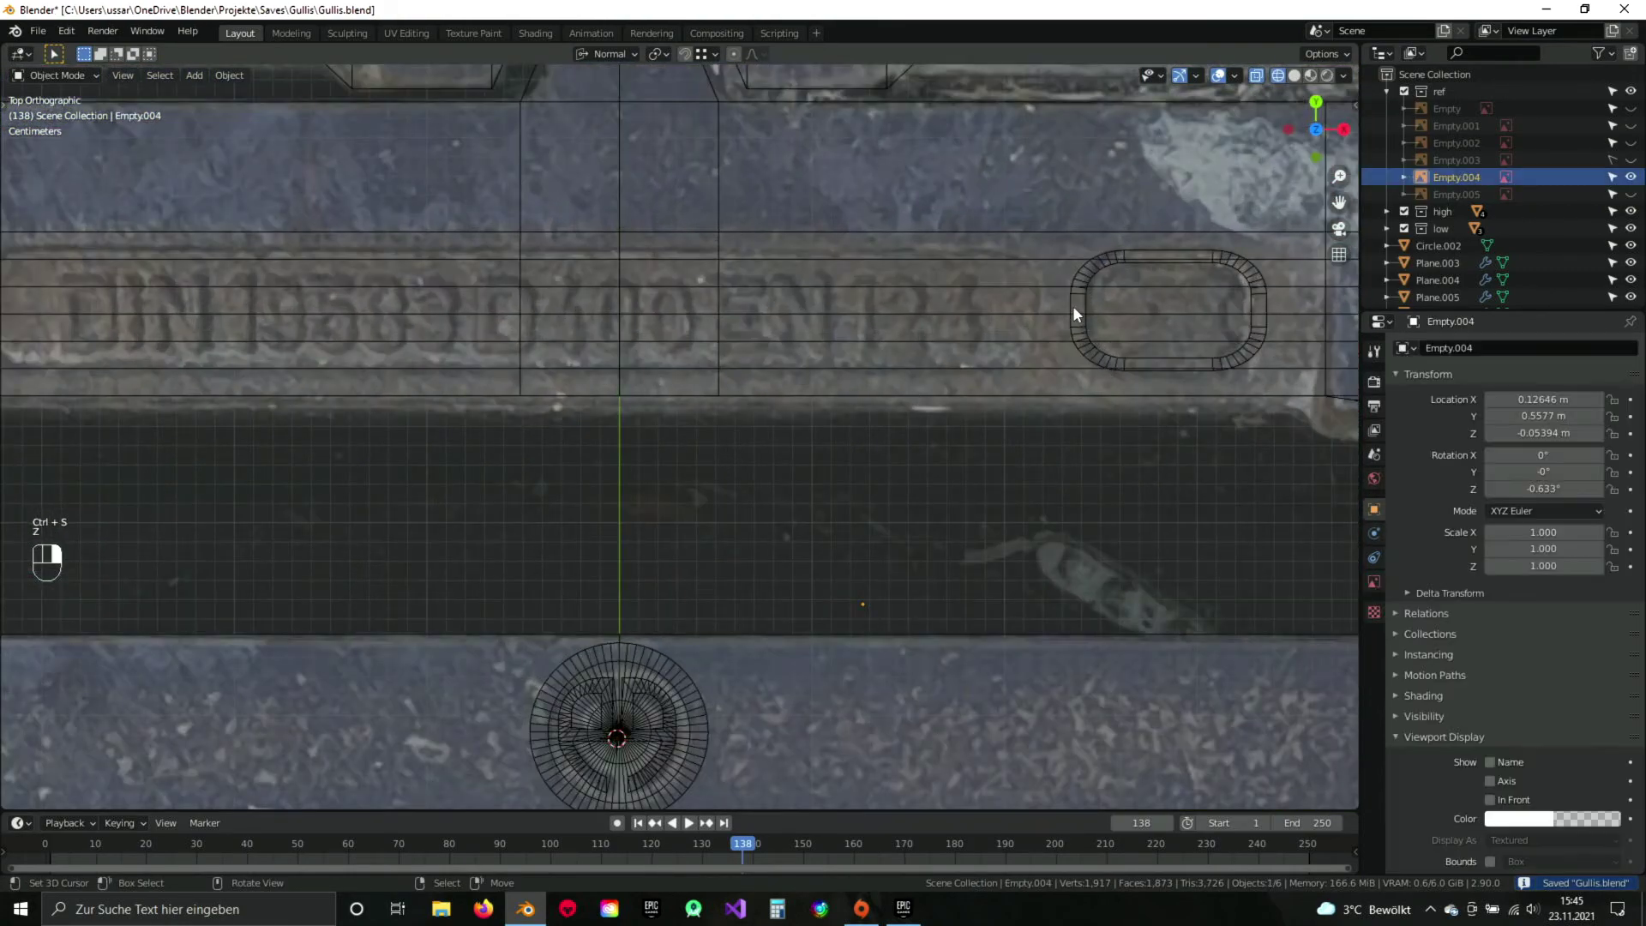
pyautogui.press('Tab')
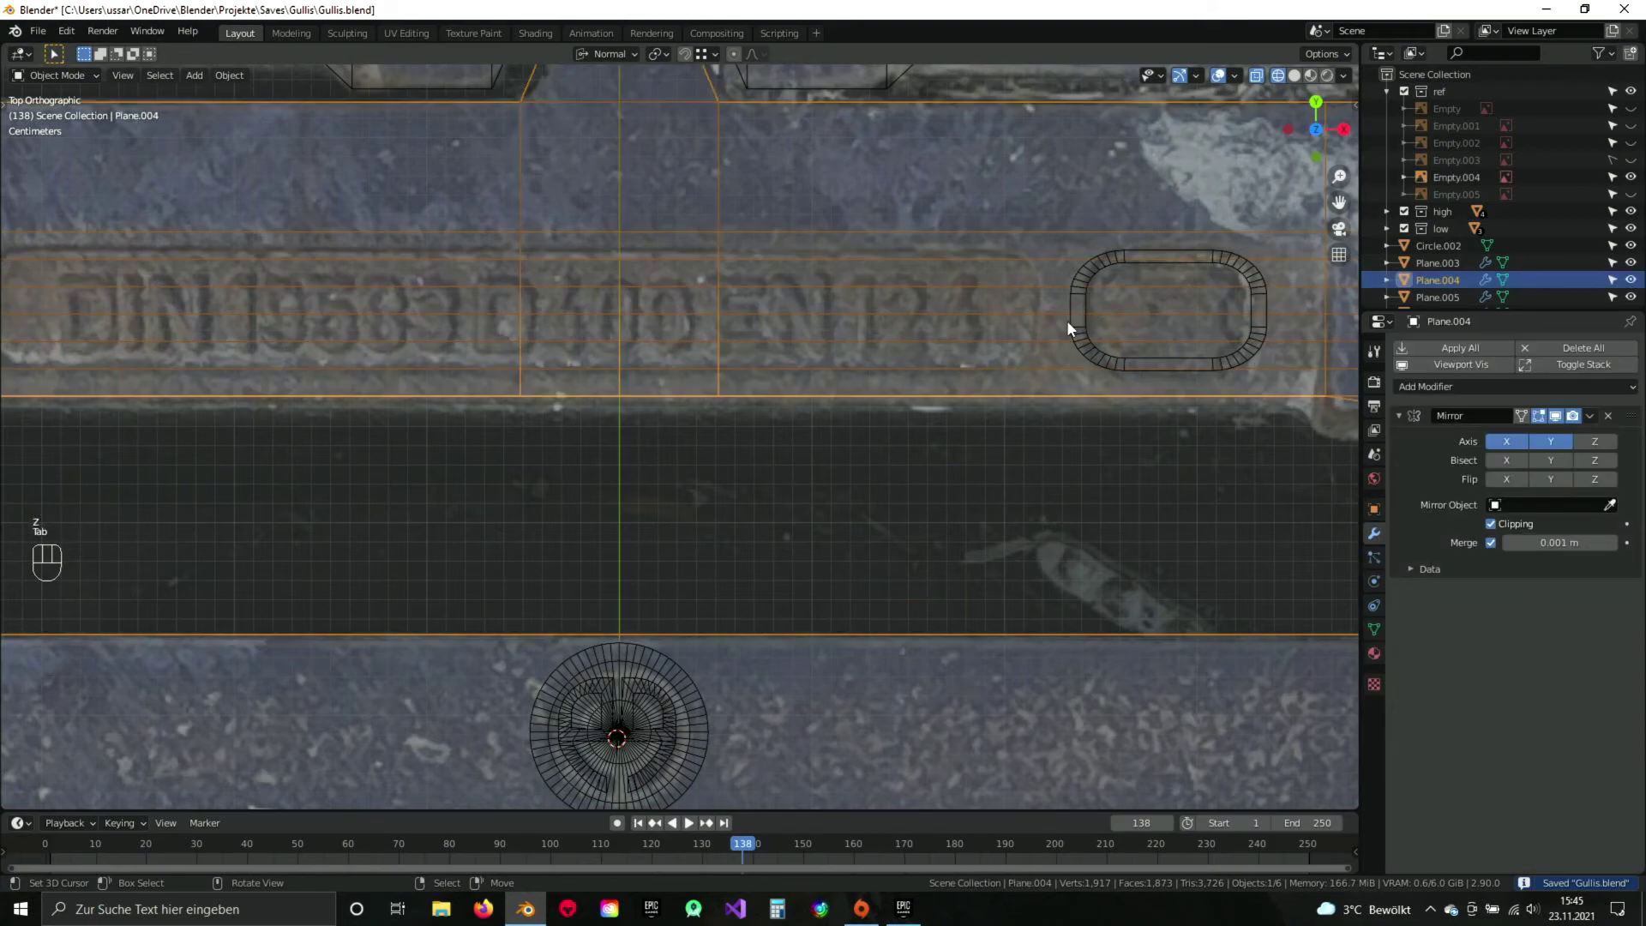
pyautogui.press('Tab')
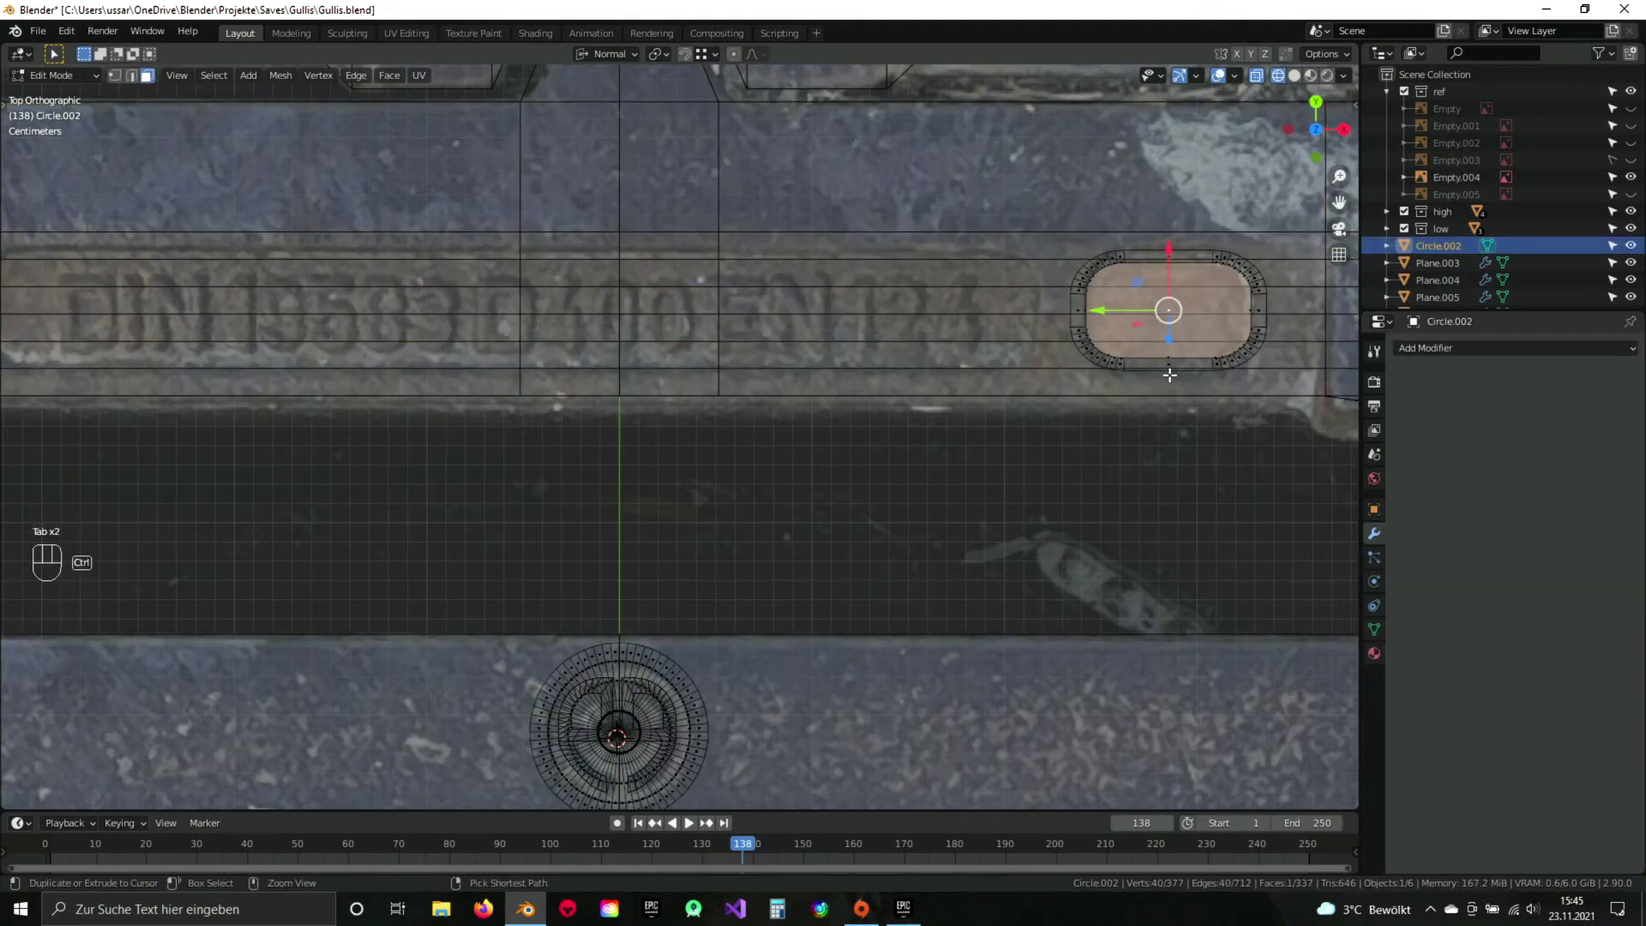
pyautogui.press('ctrl+l')
pyautogui.moveTo(726, 391); pyautogui.dragTo(634, 342)
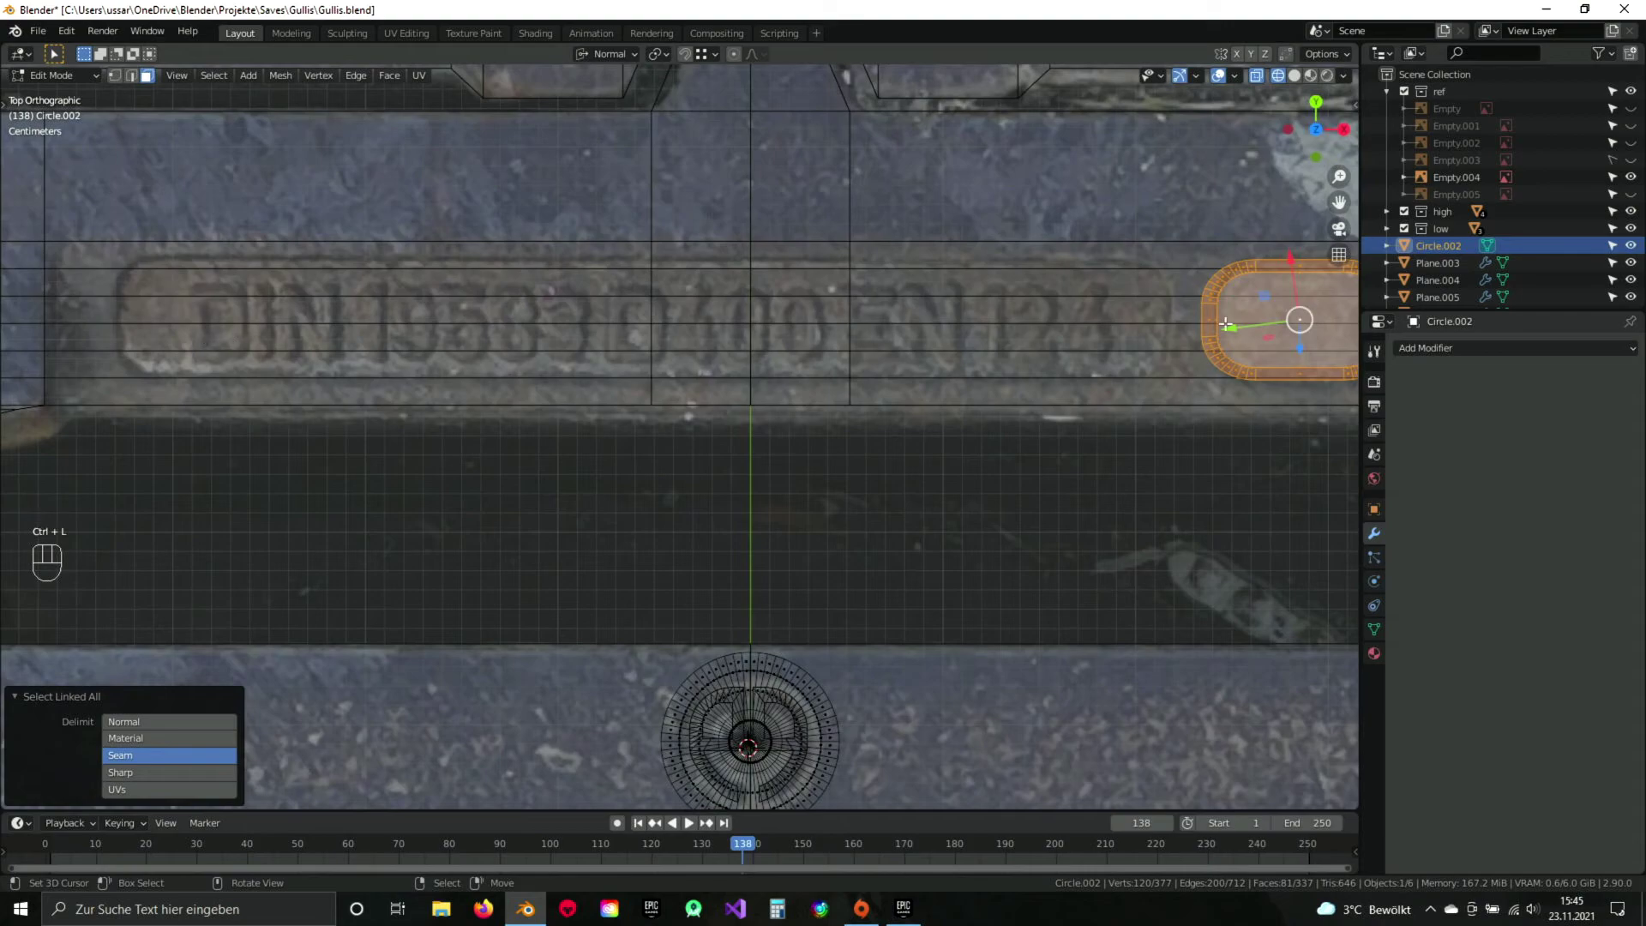
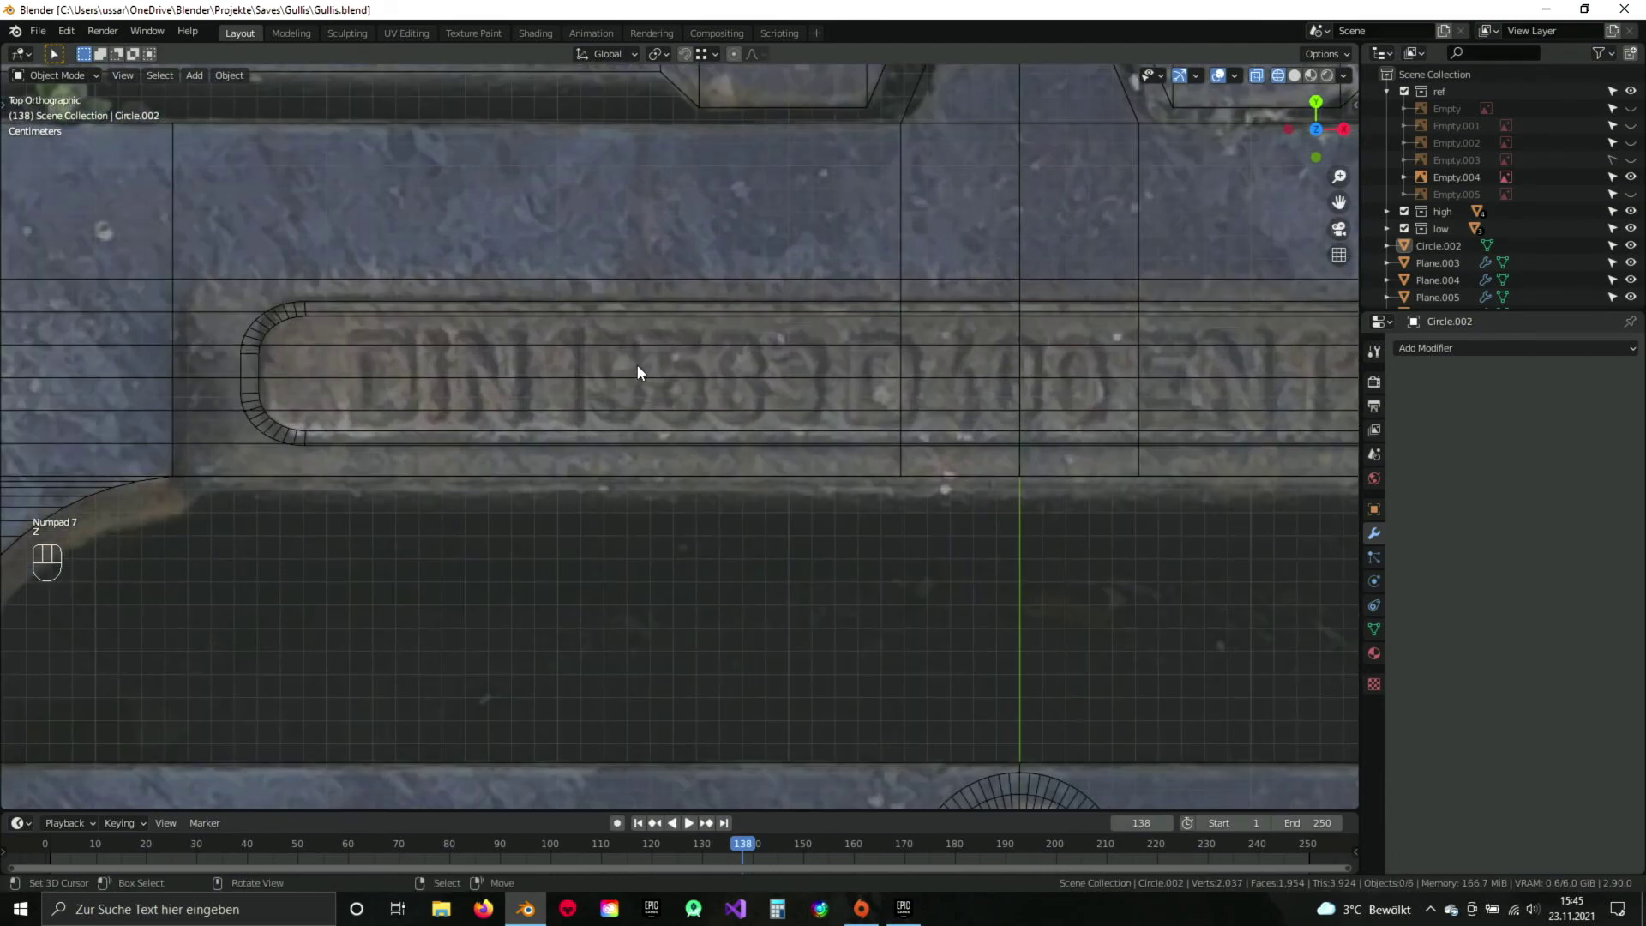
# Pan along the label to its far end and add a new Text object there.
pyautogui.middleClick(908, 403)
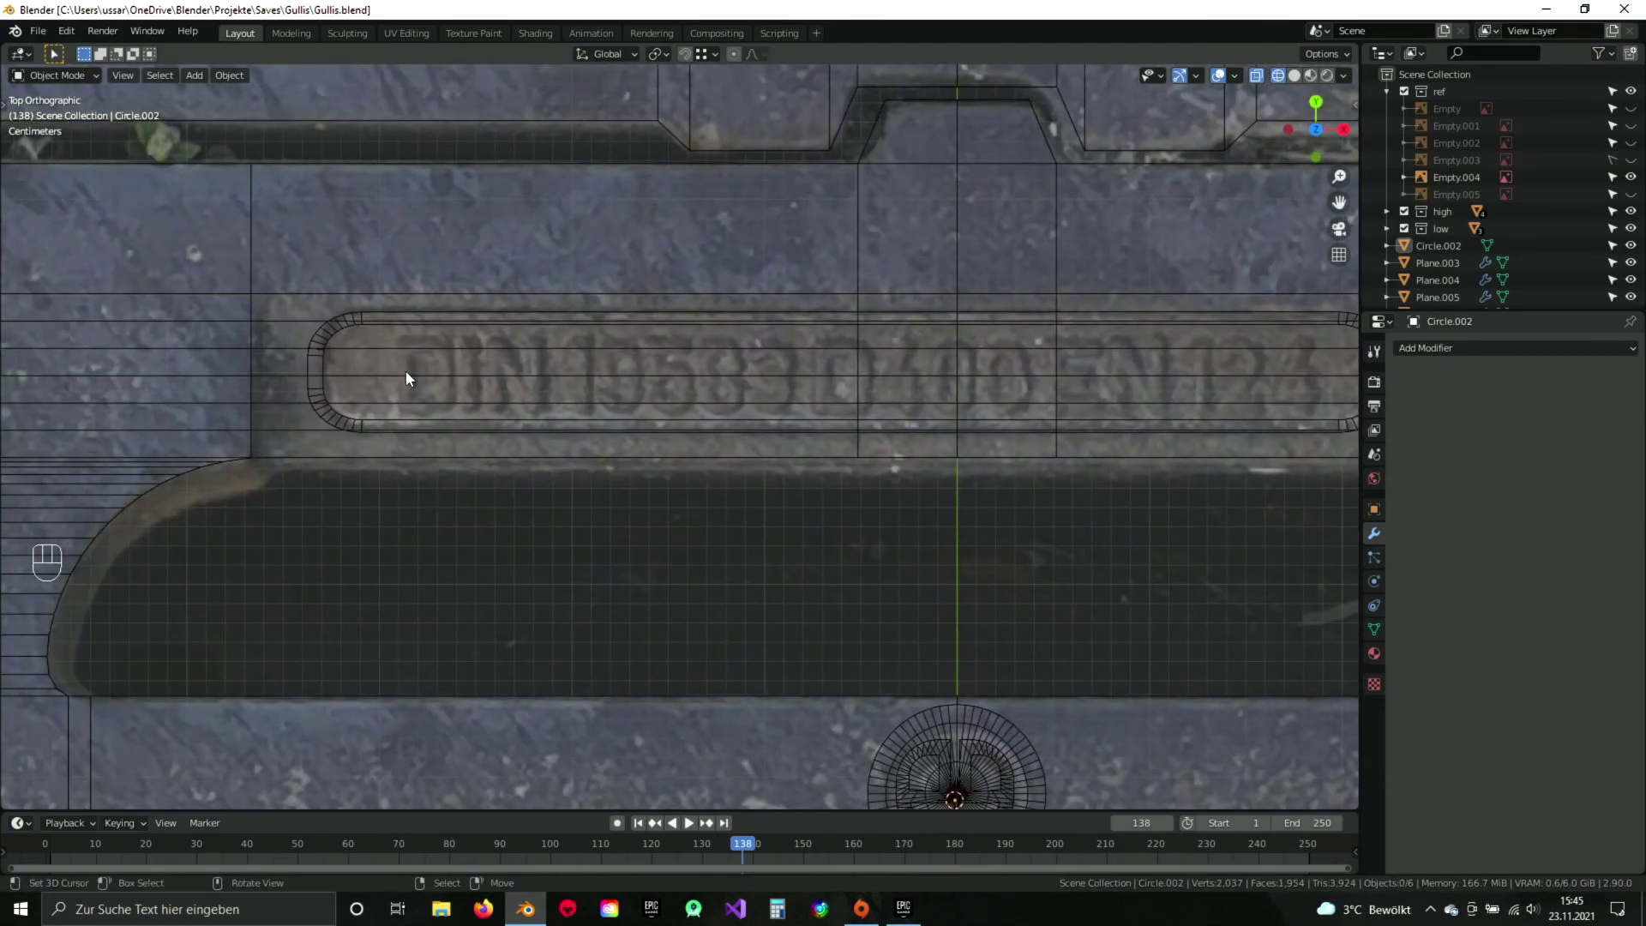
pyautogui.moveTo(887, 384); pyautogui.dragTo(731, 378)
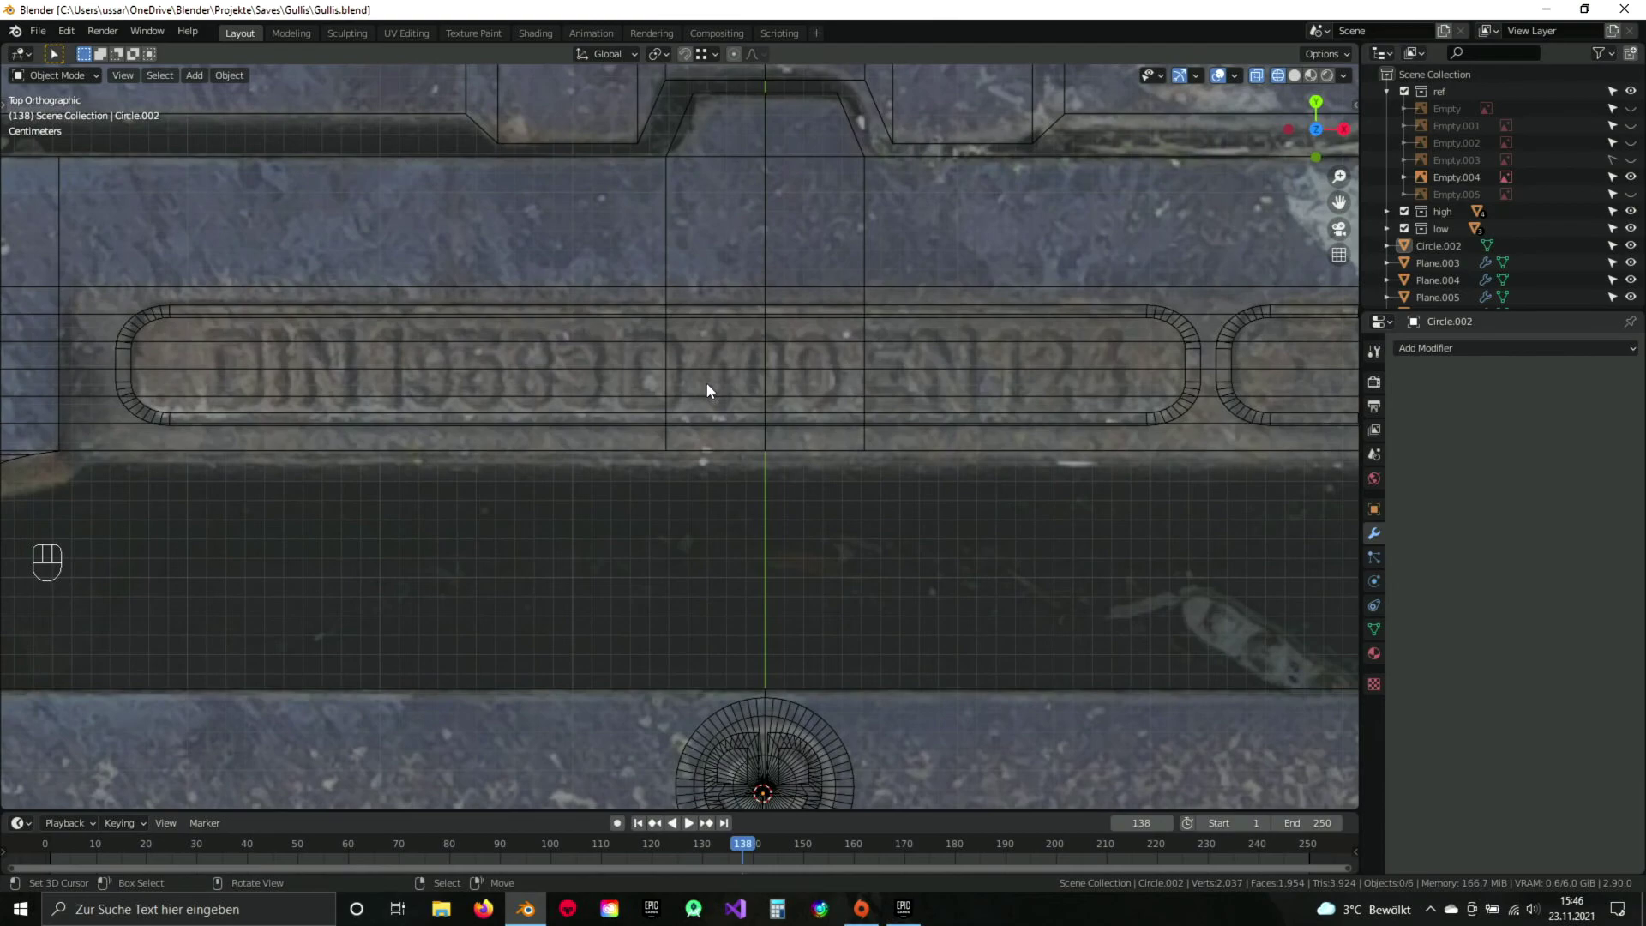
pyautogui.moveTo(738, 500); pyautogui.dragTo(733, 451)
pyautogui.press('shift+a')
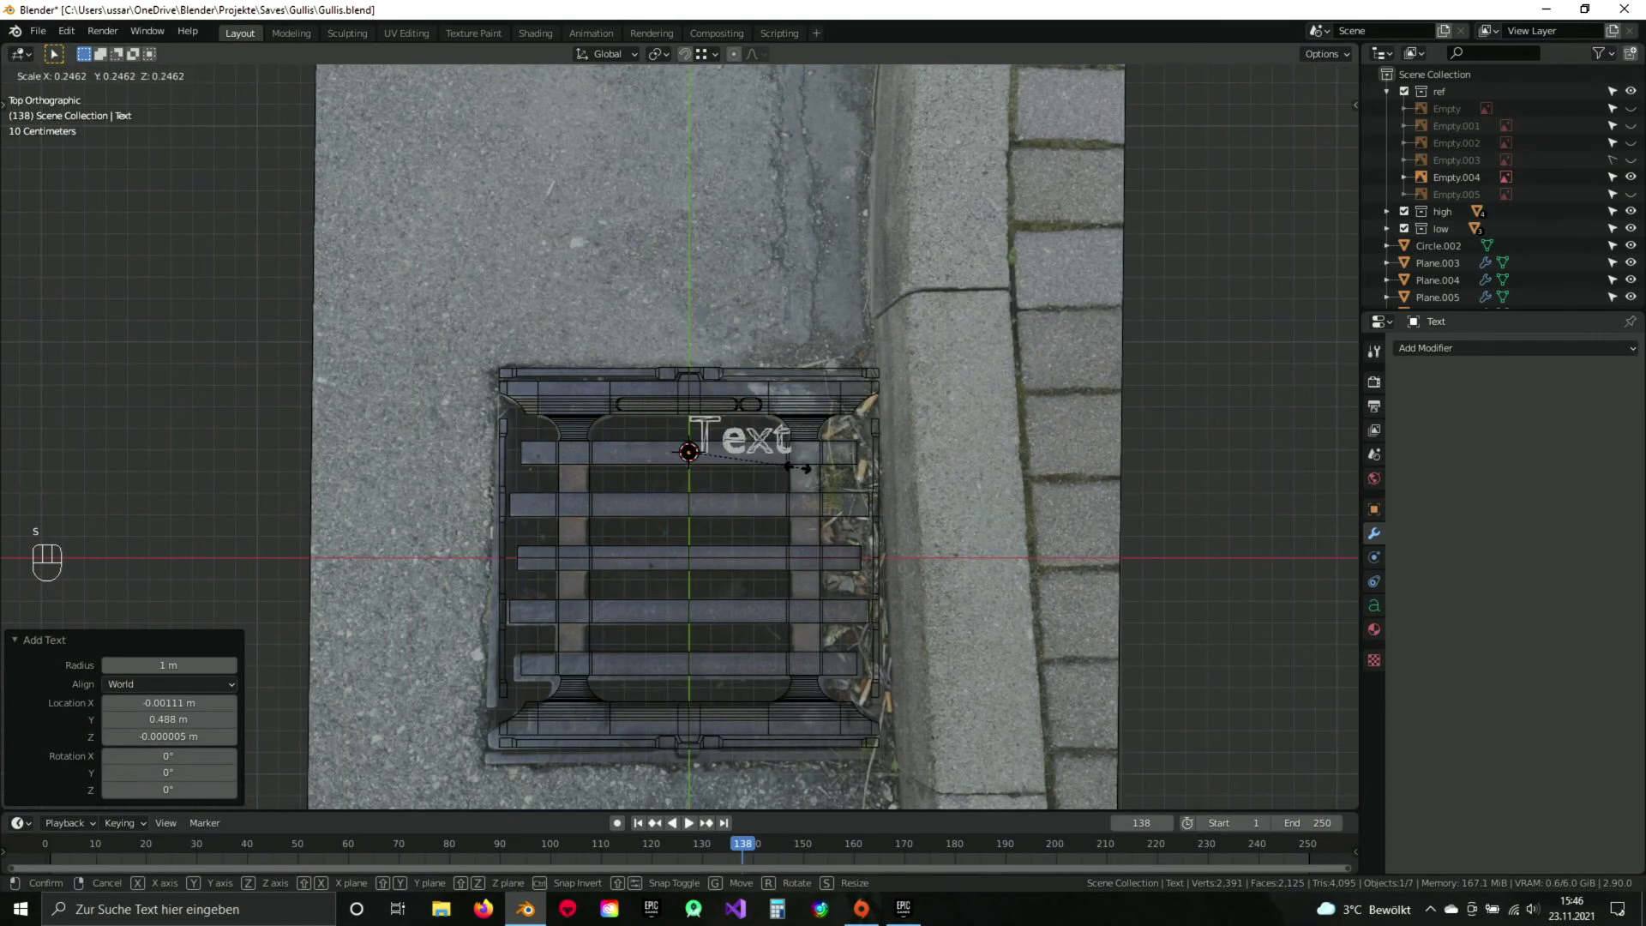
# Scale the new text down and move it to the label's left end.
pyautogui.press('s')
pyautogui.click(756, 469)
pyautogui.press('g')
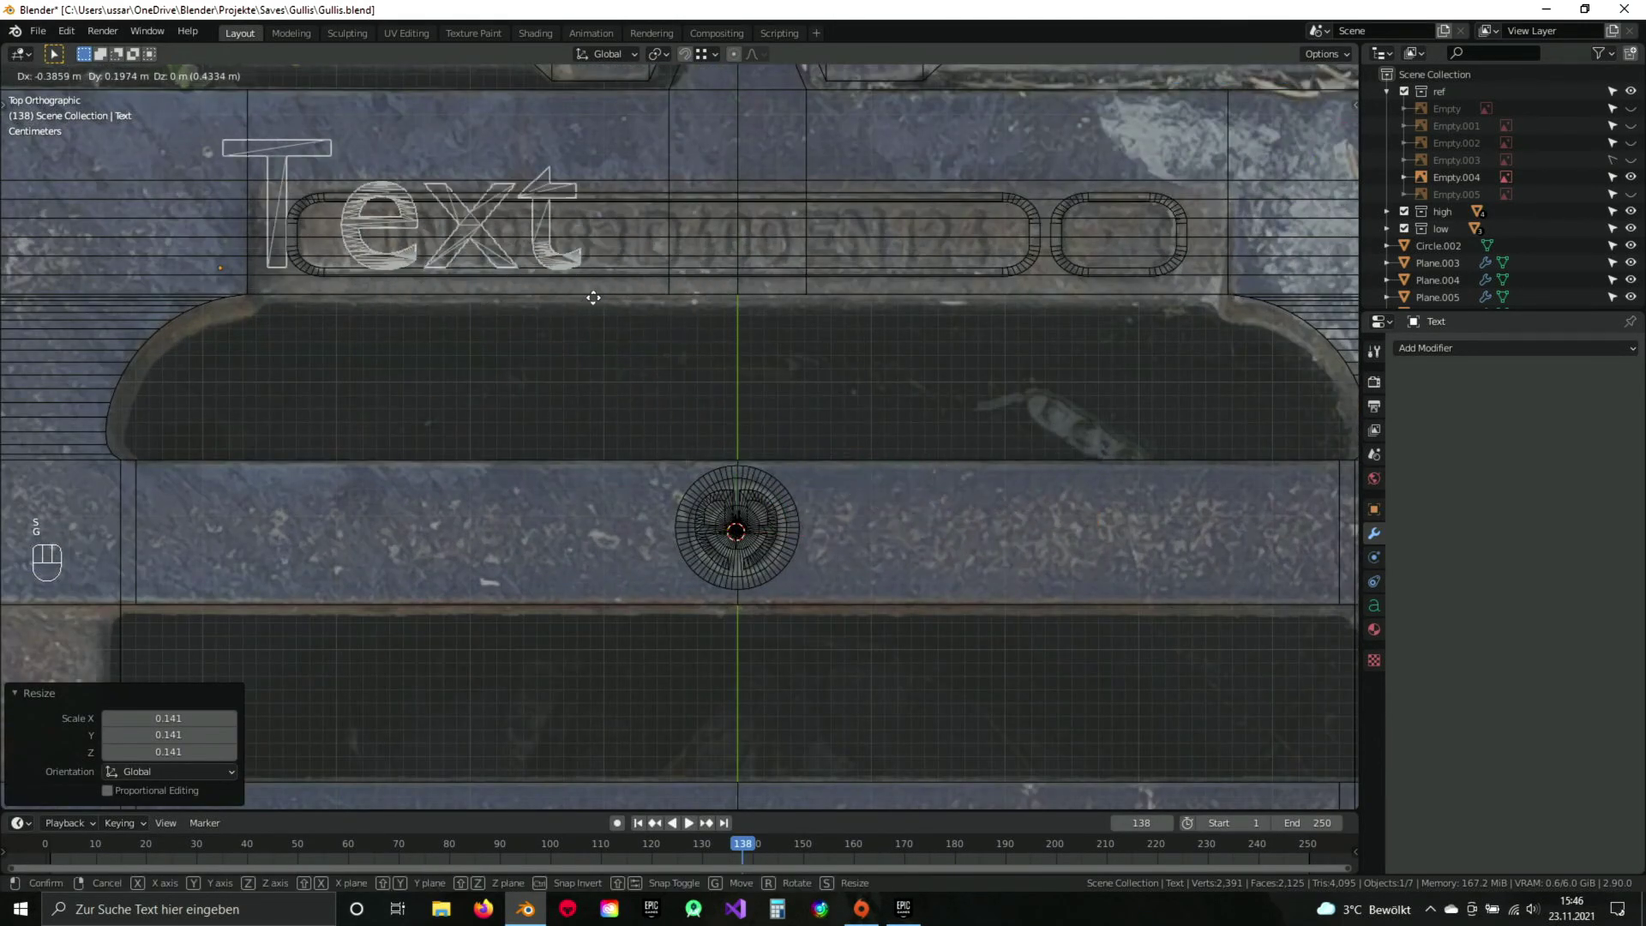
pyautogui.click(673, 312)
pyautogui.moveTo(680, 410); pyautogui.dragTo(858, 506)
pyautogui.press('s')
pyautogui.click(698, 435)
pyautogui.press('g')
pyautogui.click(759, 421)
pyautogui.moveTo(687, 440); pyautogui.dragTo(761, 518)
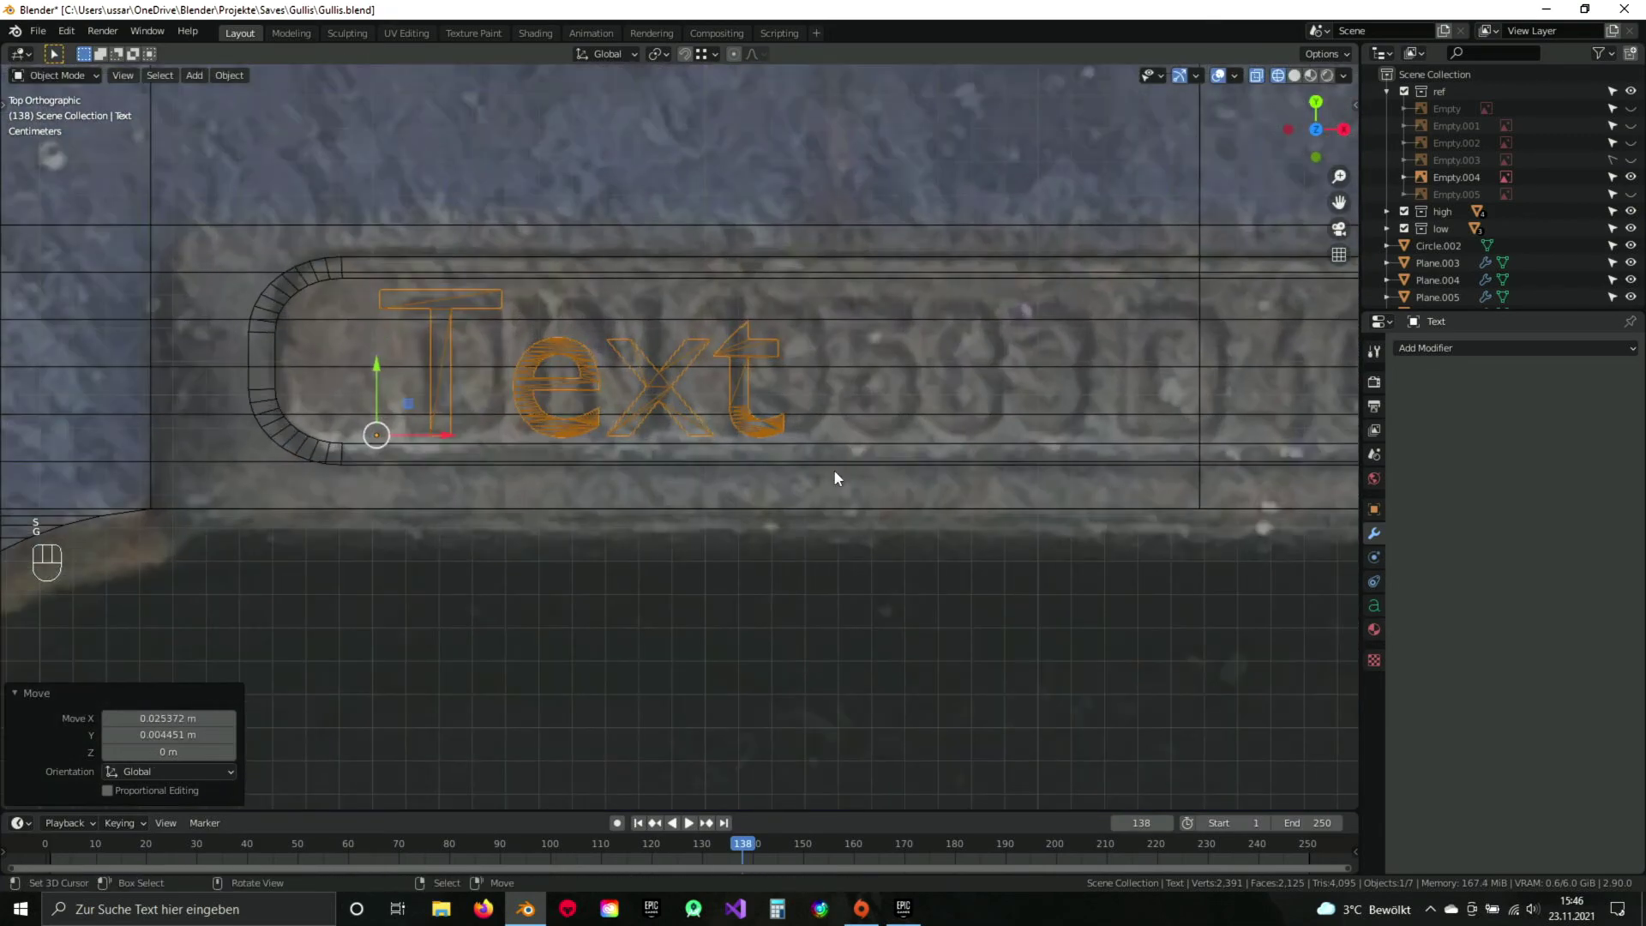
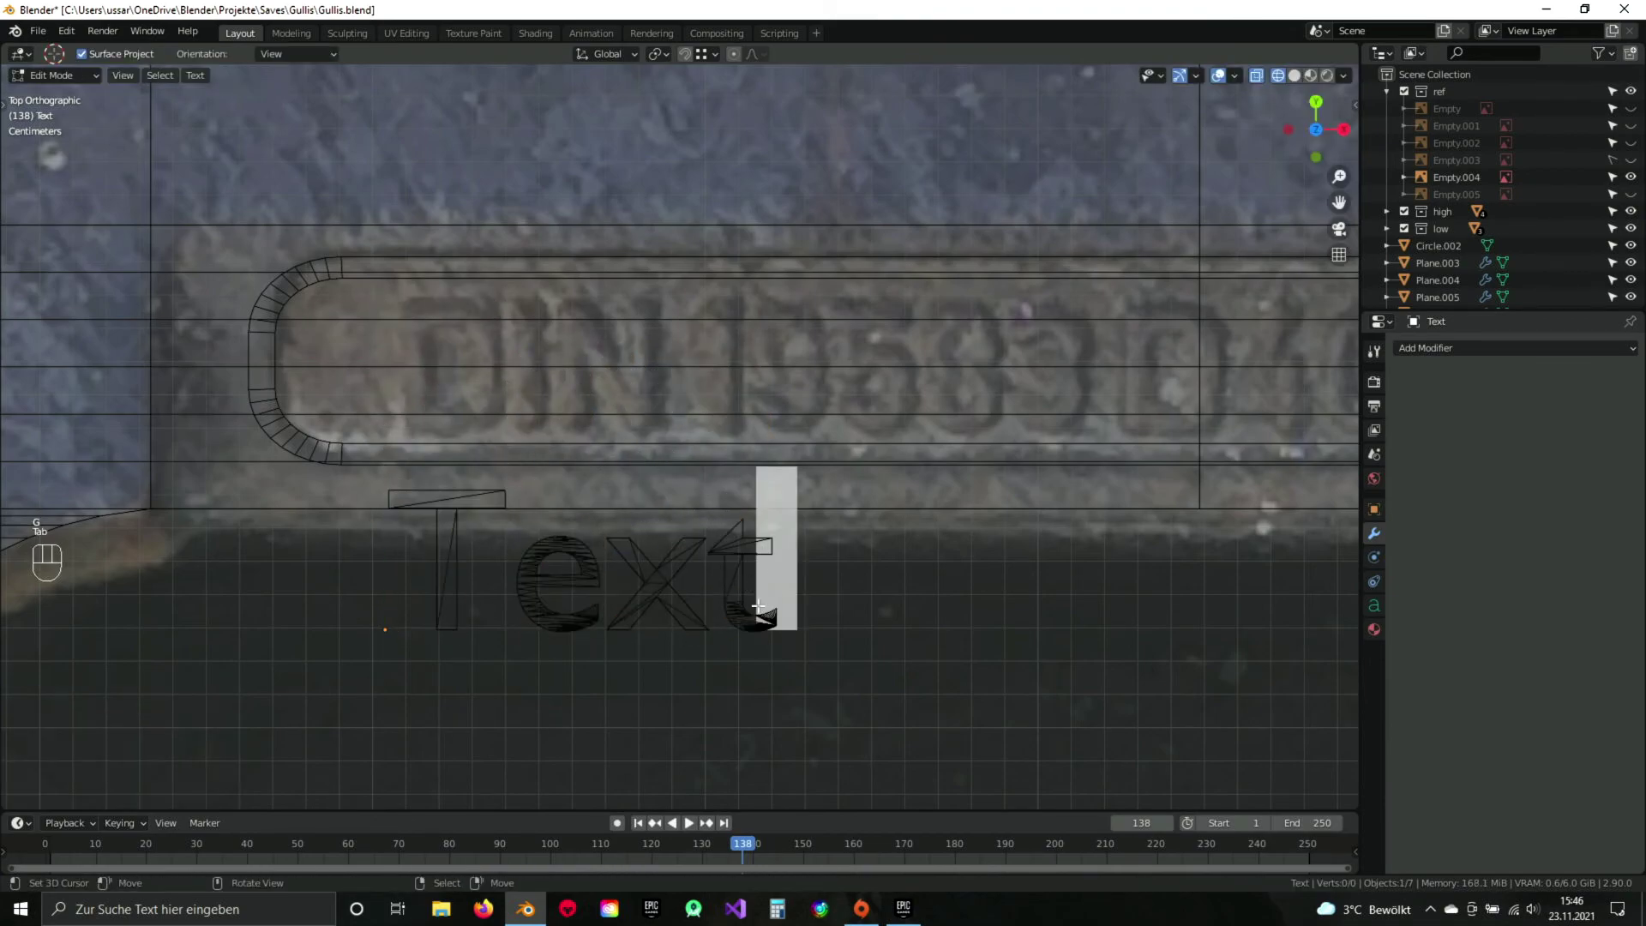
# Replace the placeholder wording with 'DIN 19583 D400 EN 124' and finish editing.
pyautogui.press('BackSpace')
pyautogui.press('BackSpace')
pyautogui.press('shift+d')
pyautogui.press('shift+i')
pyautogui.press('shift+n')
pyautogui.press('space')
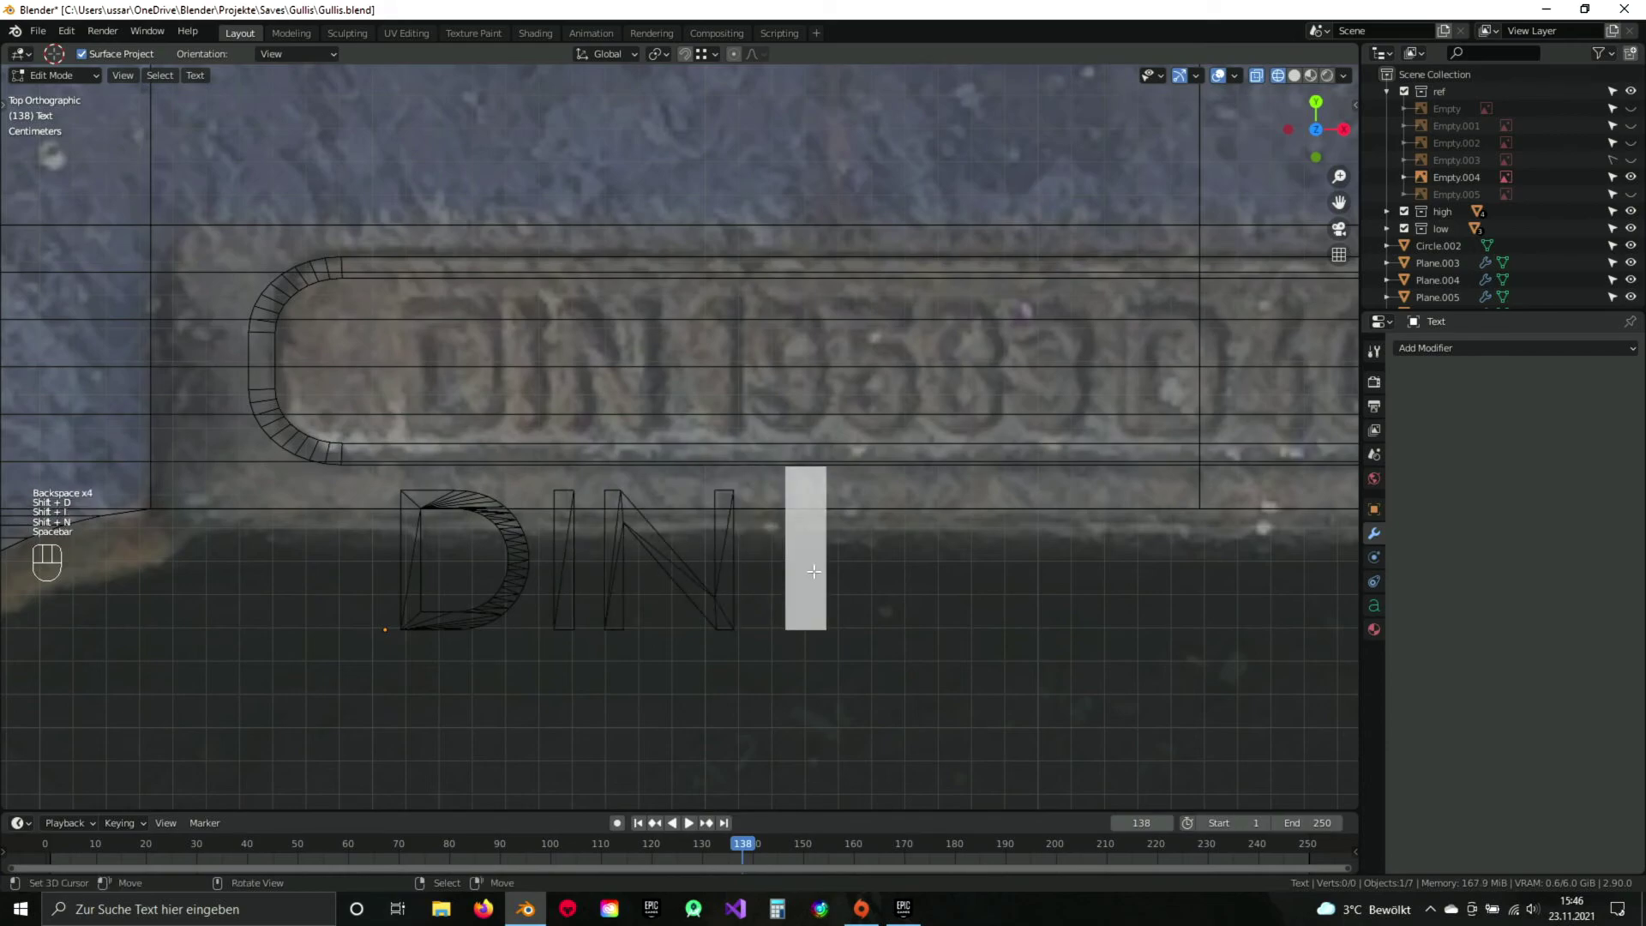
pyautogui.press('KP_1')
pyautogui.press('KP_9')
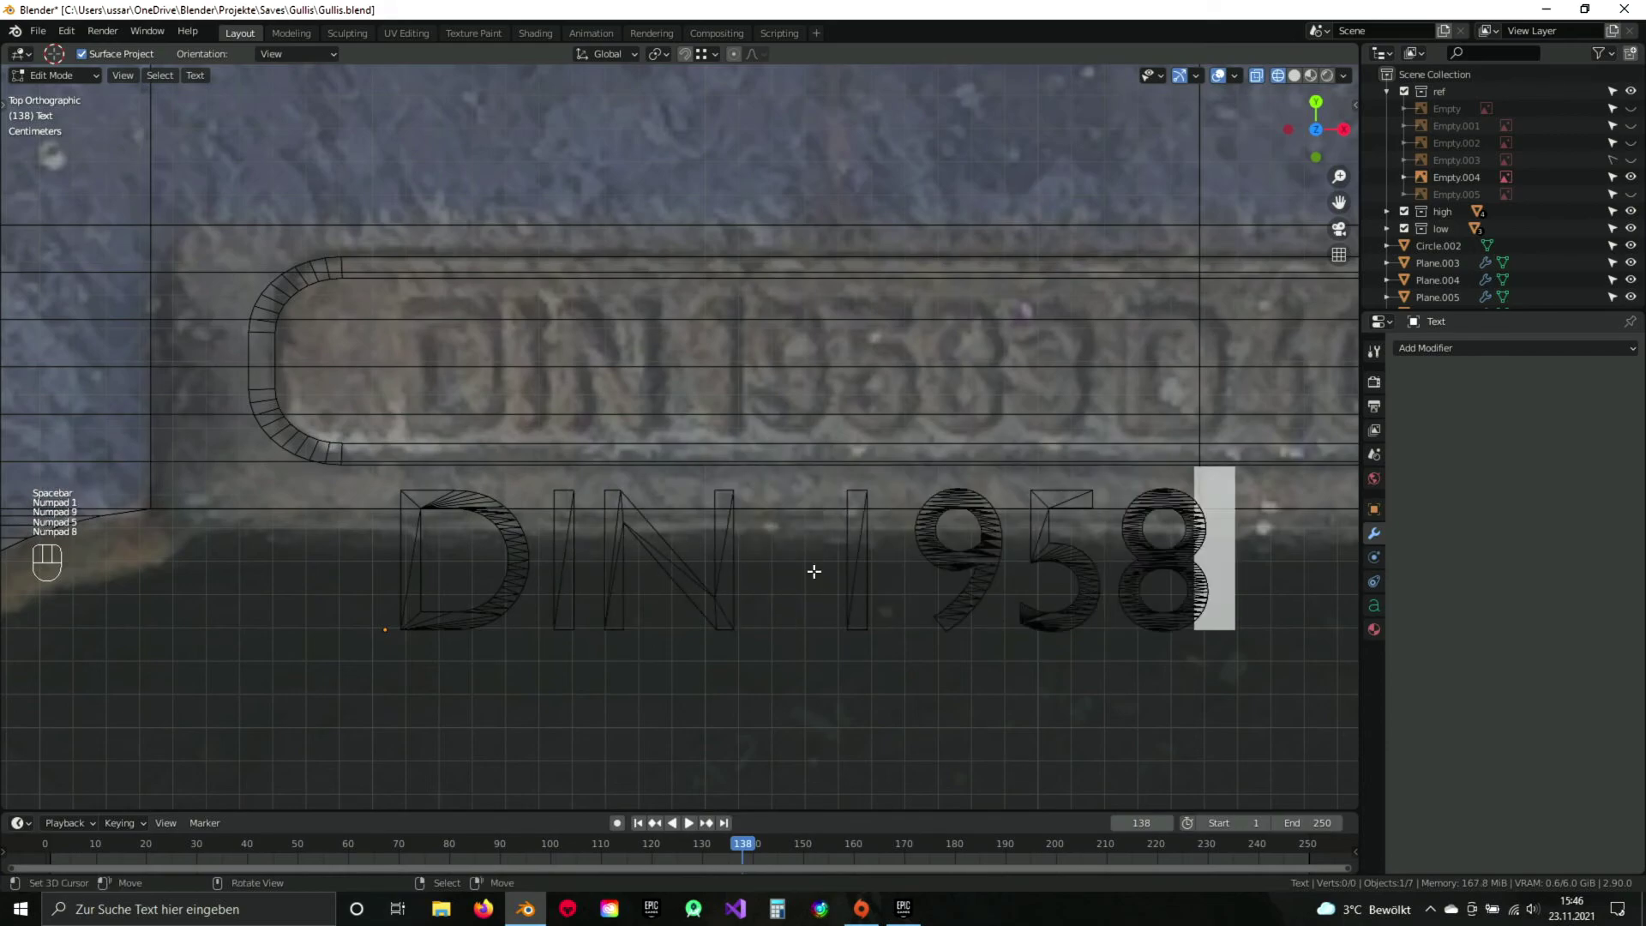
pyautogui.press('KP_5')
pyautogui.press('KP_8')
pyautogui.press('KP_3')
pyautogui.moveTo(1082, 639); pyautogui.dragTo(706, 612)
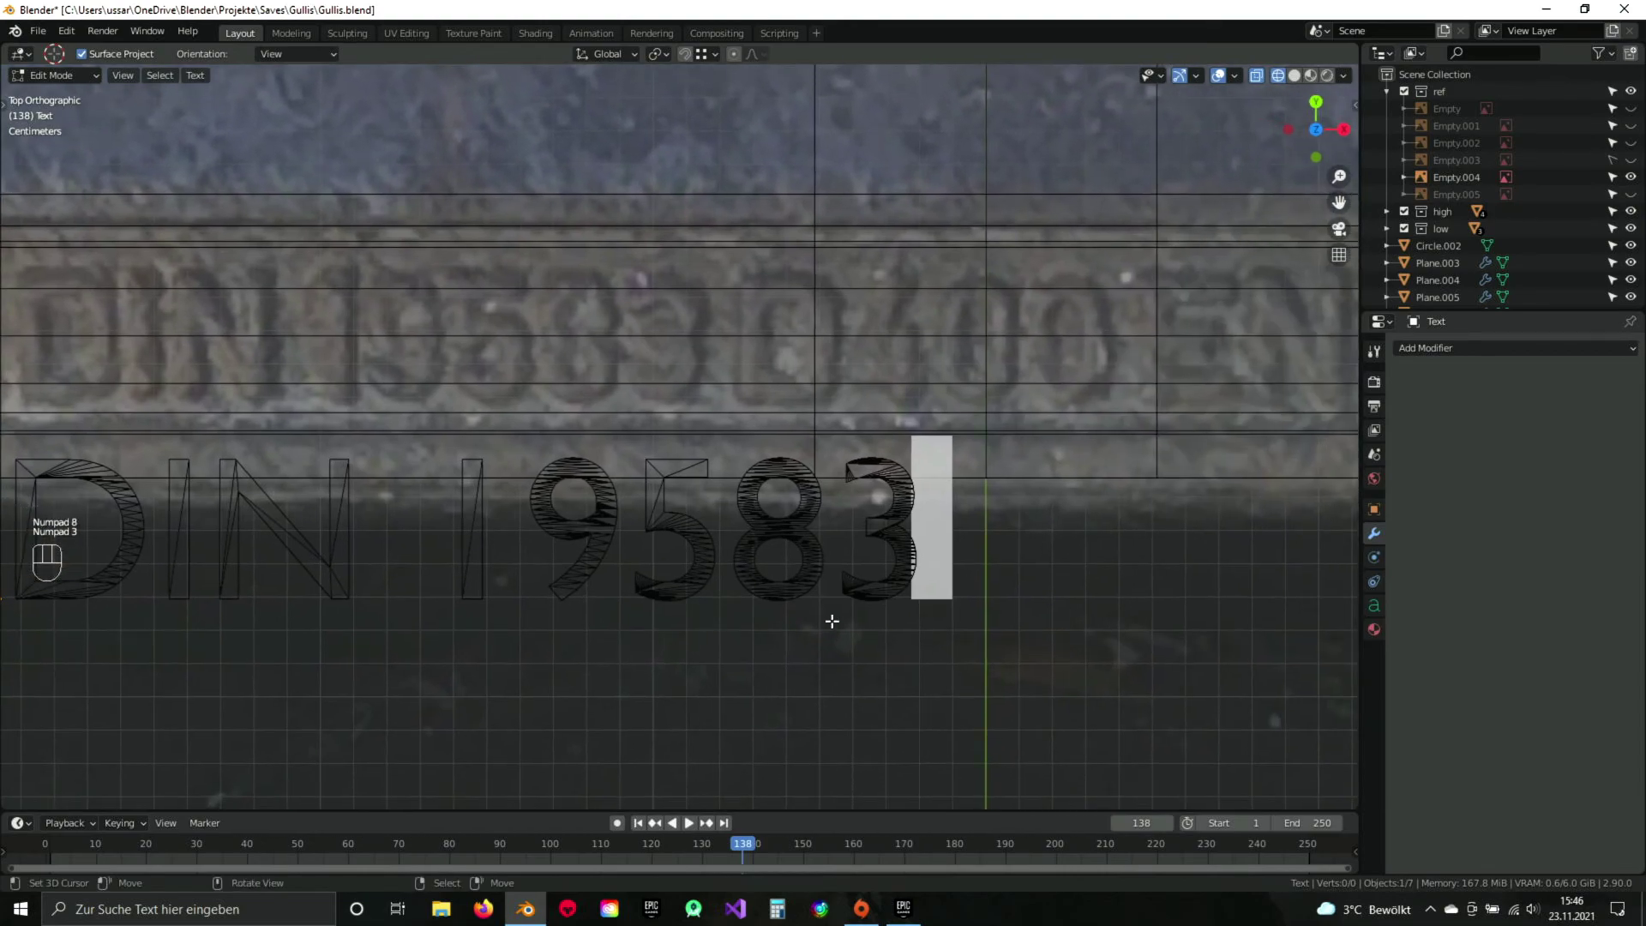
pyautogui.press('space')
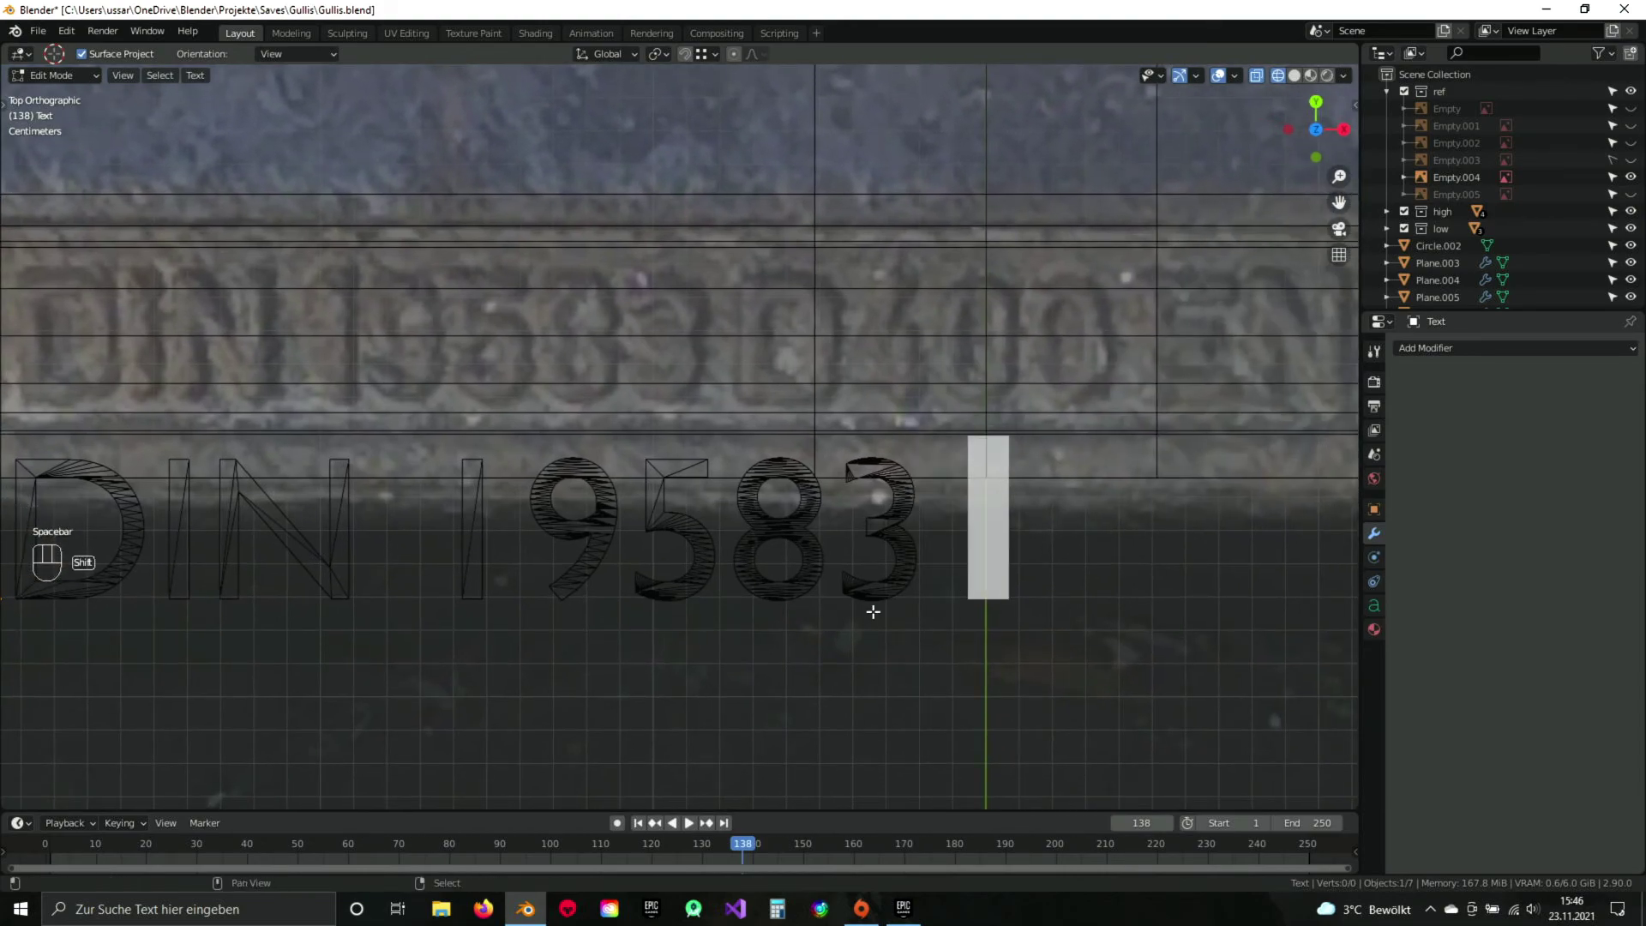
pyautogui.press('shift+d')
pyautogui.moveTo(1056, 608); pyautogui.dragTo(848, 599)
pyautogui.press('KP_4')
pyautogui.press('KP_0')
pyautogui.press('KP_0')
pyautogui.moveTo(1017, 580); pyautogui.dragTo(757, 614)
pyautogui.press('space')
pyautogui.press('shift+e')
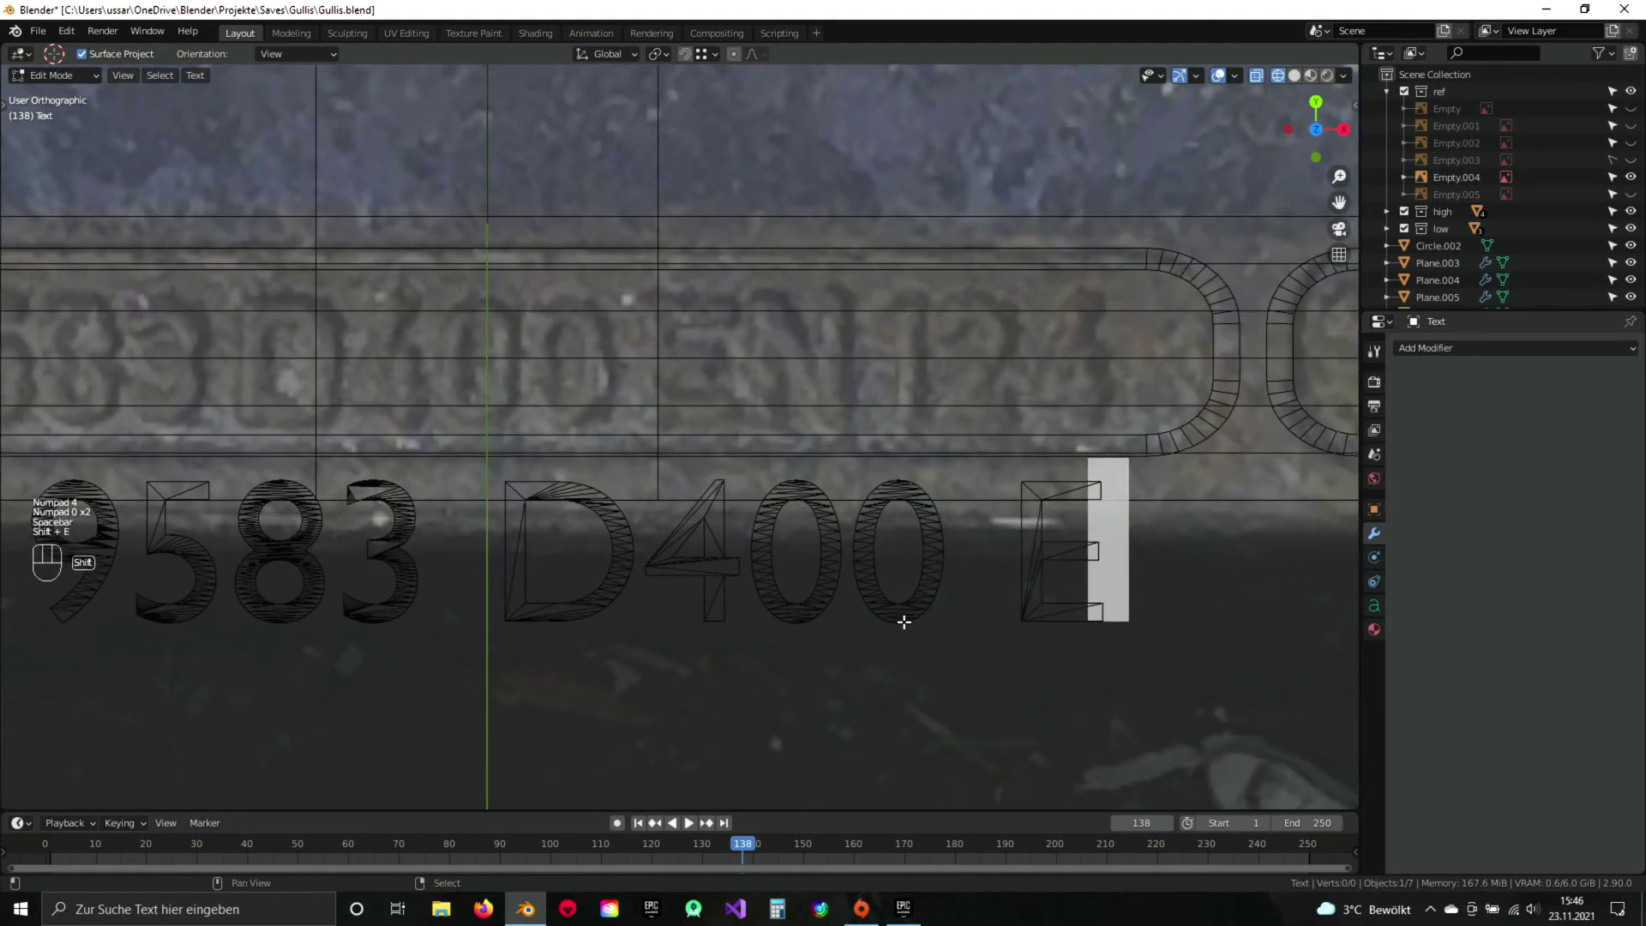
pyautogui.press('space')
pyautogui.press('shift+n')
pyautogui.press('KP_1')
pyautogui.press('KP_2')
pyautogui.press('KP_4')
pyautogui.press('Tab')
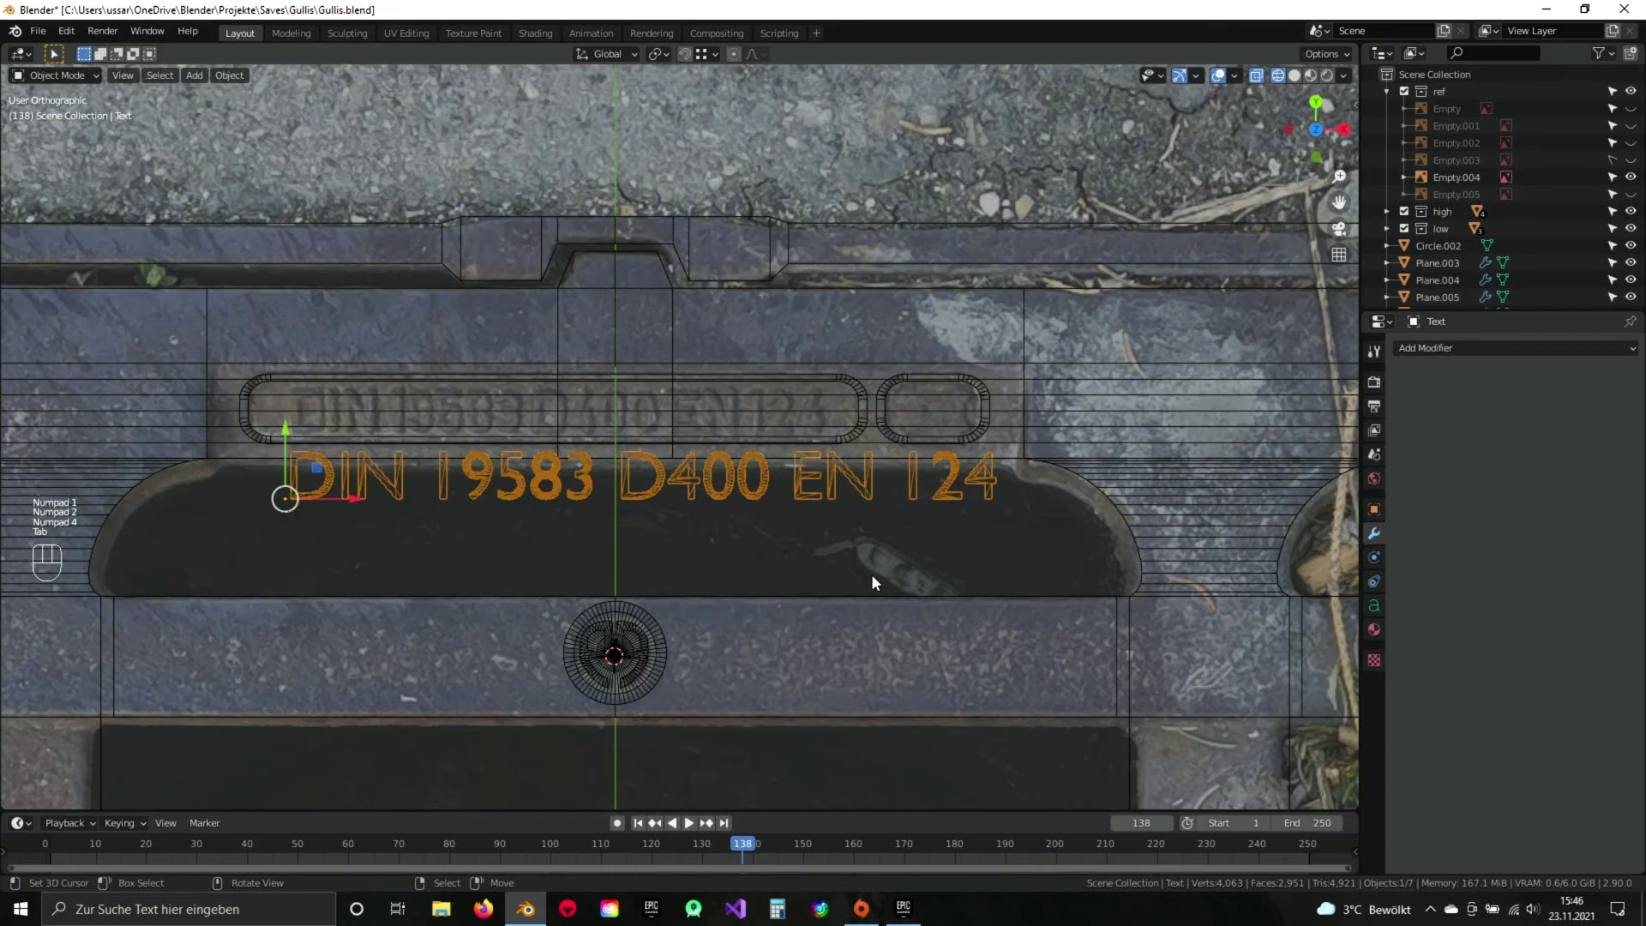
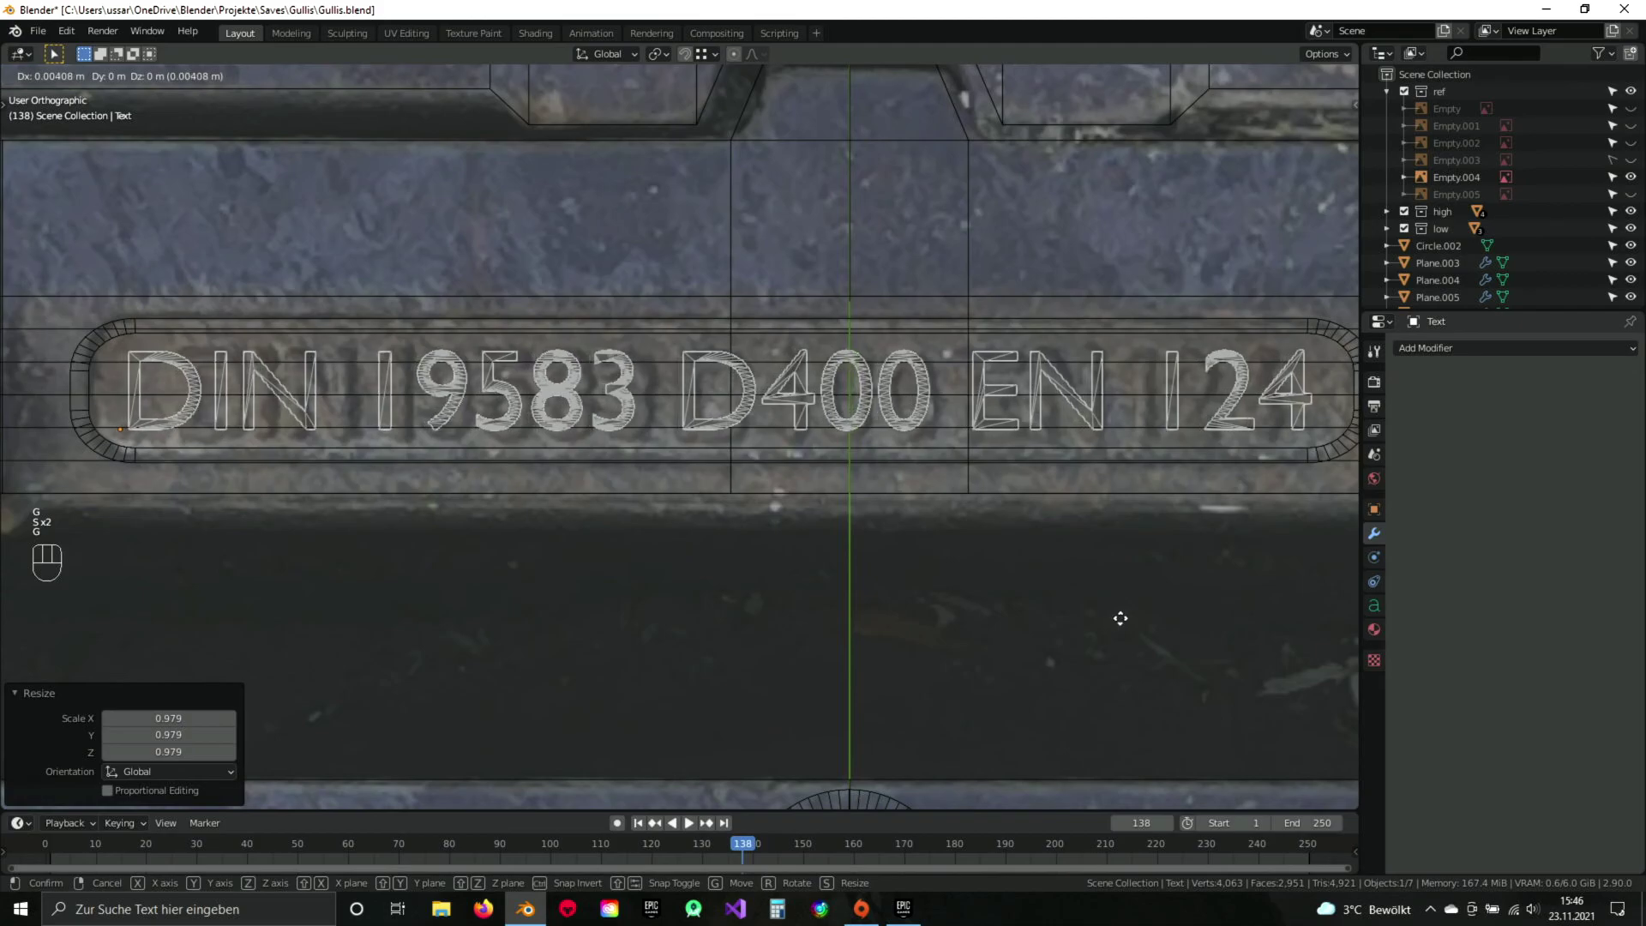
# Scale and move the DIN text to overlay the photo's embossed lettering, and save.
pyautogui.click(1124, 625)
pyautogui.press('z')
pyautogui.moveTo(947, 528); pyautogui.dragTo(802, 459)
pyautogui.press('ctrl+s')
pyautogui.moveTo(601, 489); pyautogui.dragTo(660, 513)
pyautogui.moveTo(560, 505); pyautogui.dragTo(657, 489)
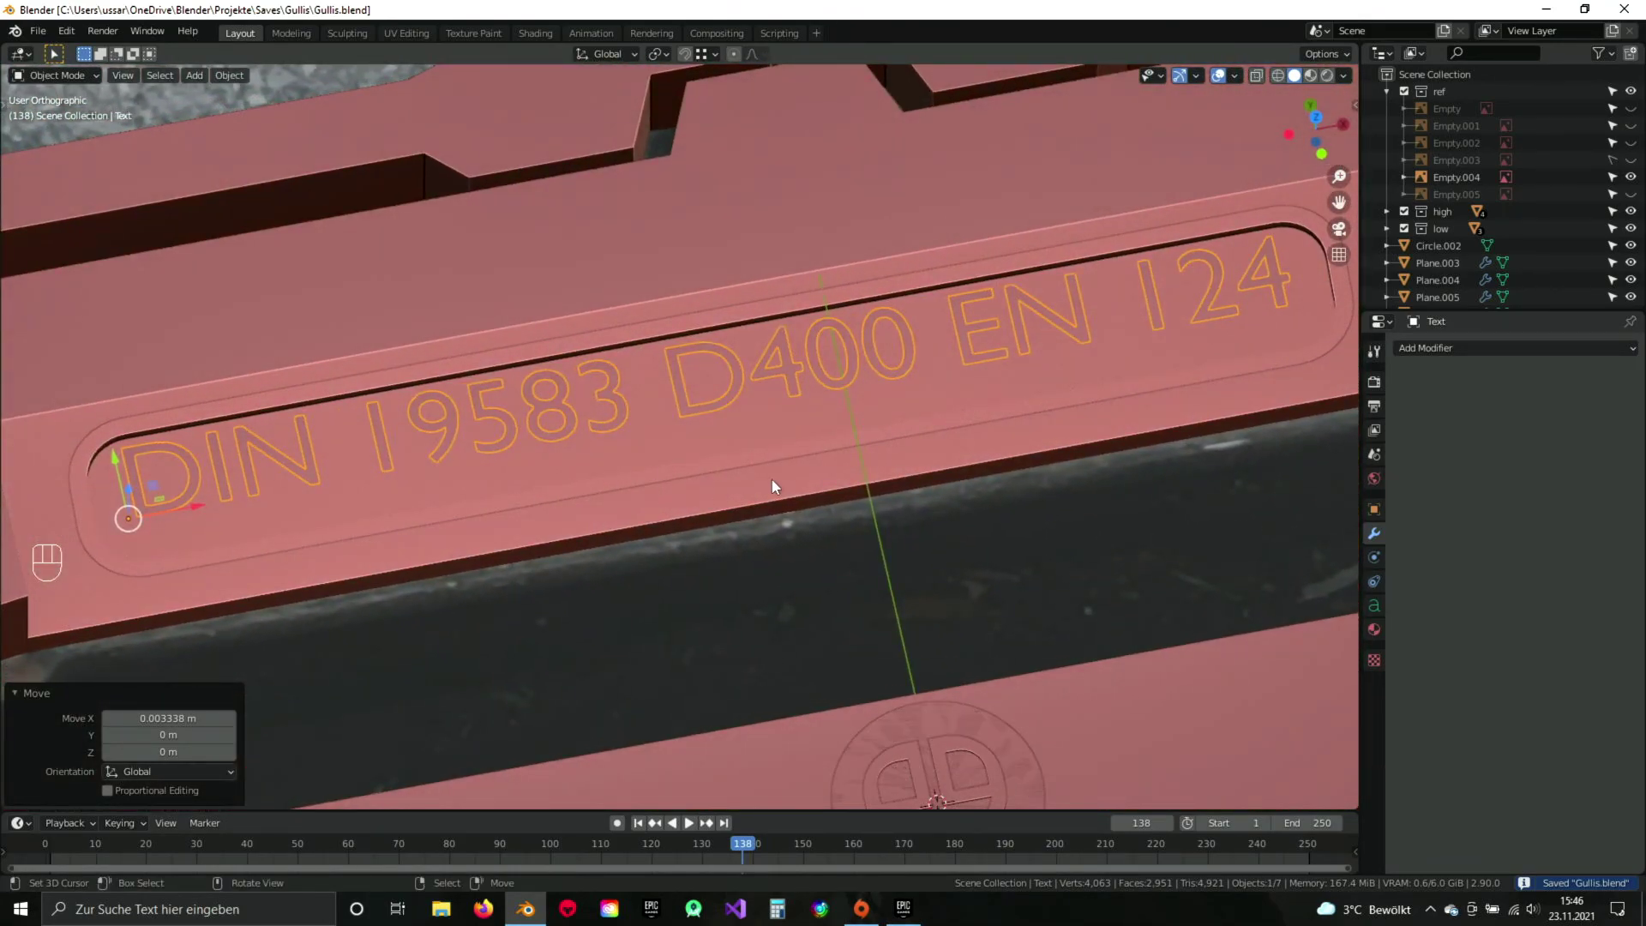
pyautogui.moveTo(558, 546); pyautogui.dragTo(721, 483)
pyautogui.moveTo(721, 483); pyautogui.dragTo(539, 512)
pyautogui.click(539, 512)
pyautogui.moveTo(728, 543); pyautogui.dragTo(780, 496)
pyautogui.press('ctrl+s')
pyautogui.click(773, 465)
pyautogui.moveTo(751, 465); pyautogui.dragTo(755, 502)
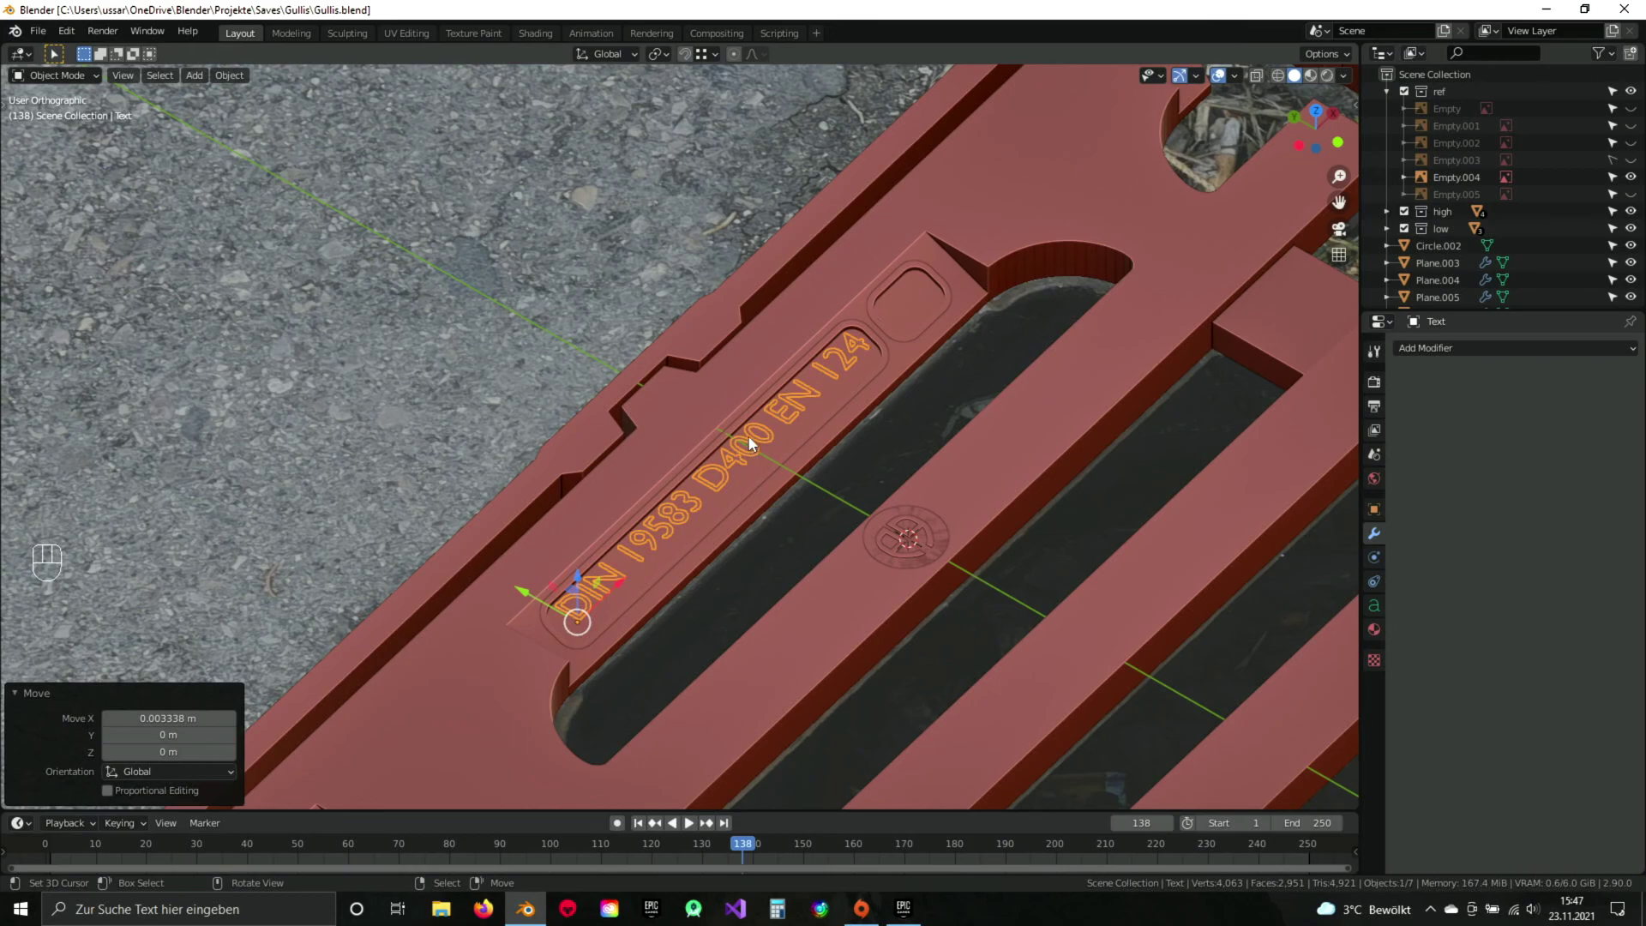
pyautogui.moveTo(813, 428); pyautogui.dragTo(695, 477)
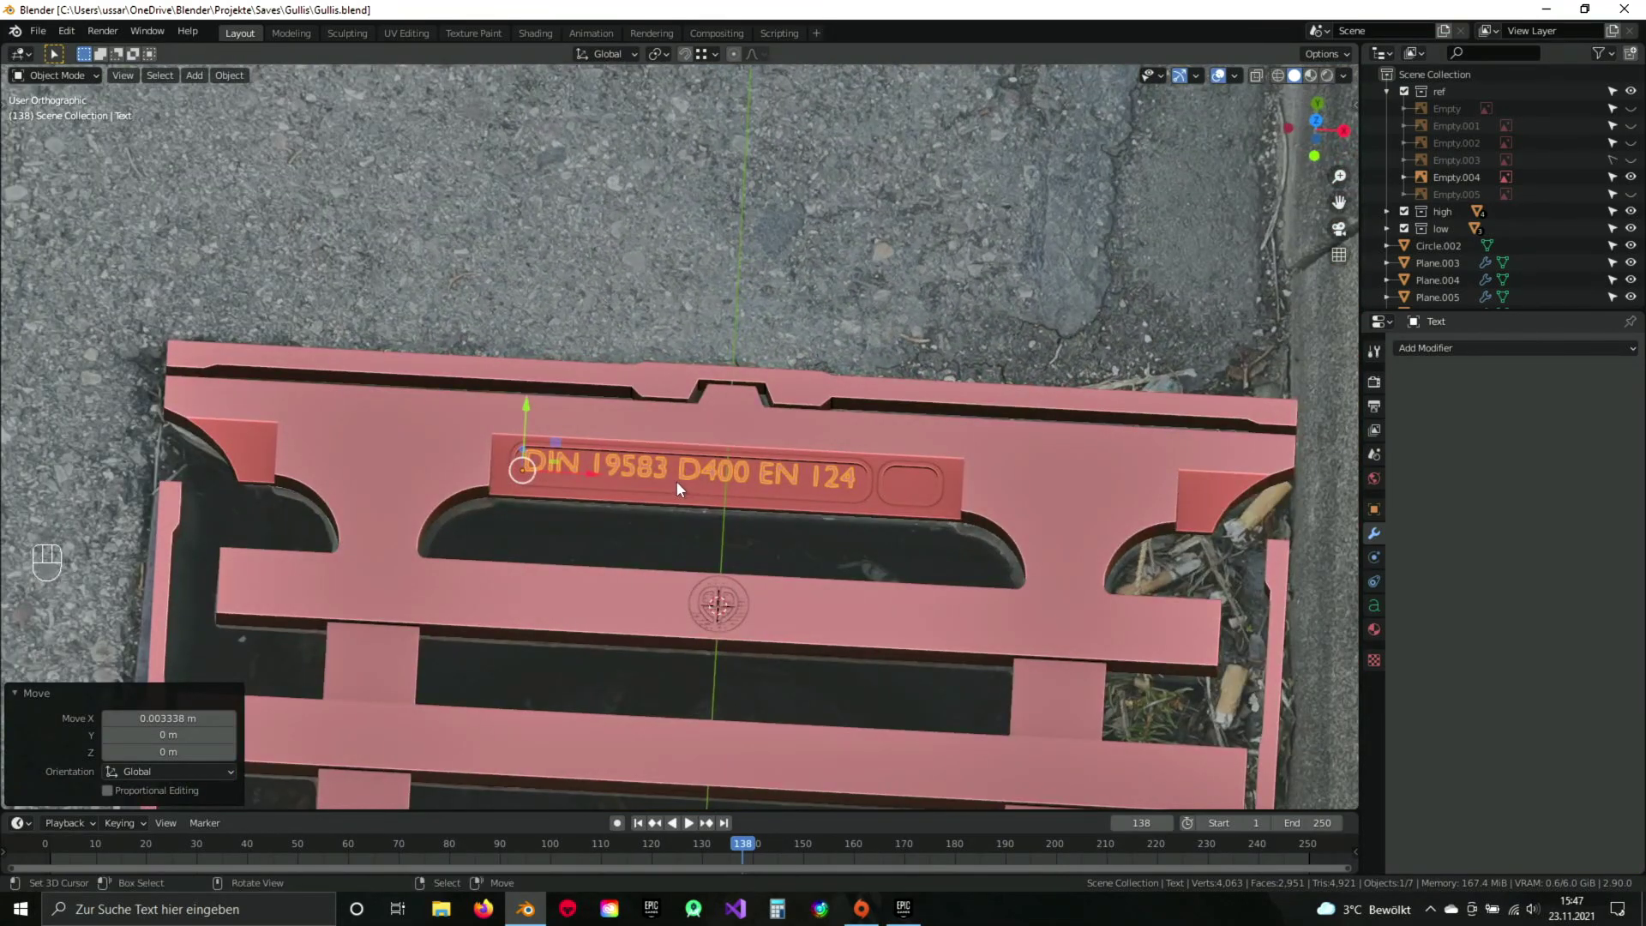
pyautogui.moveTo(676, 490); pyautogui.dragTo(753, 471)
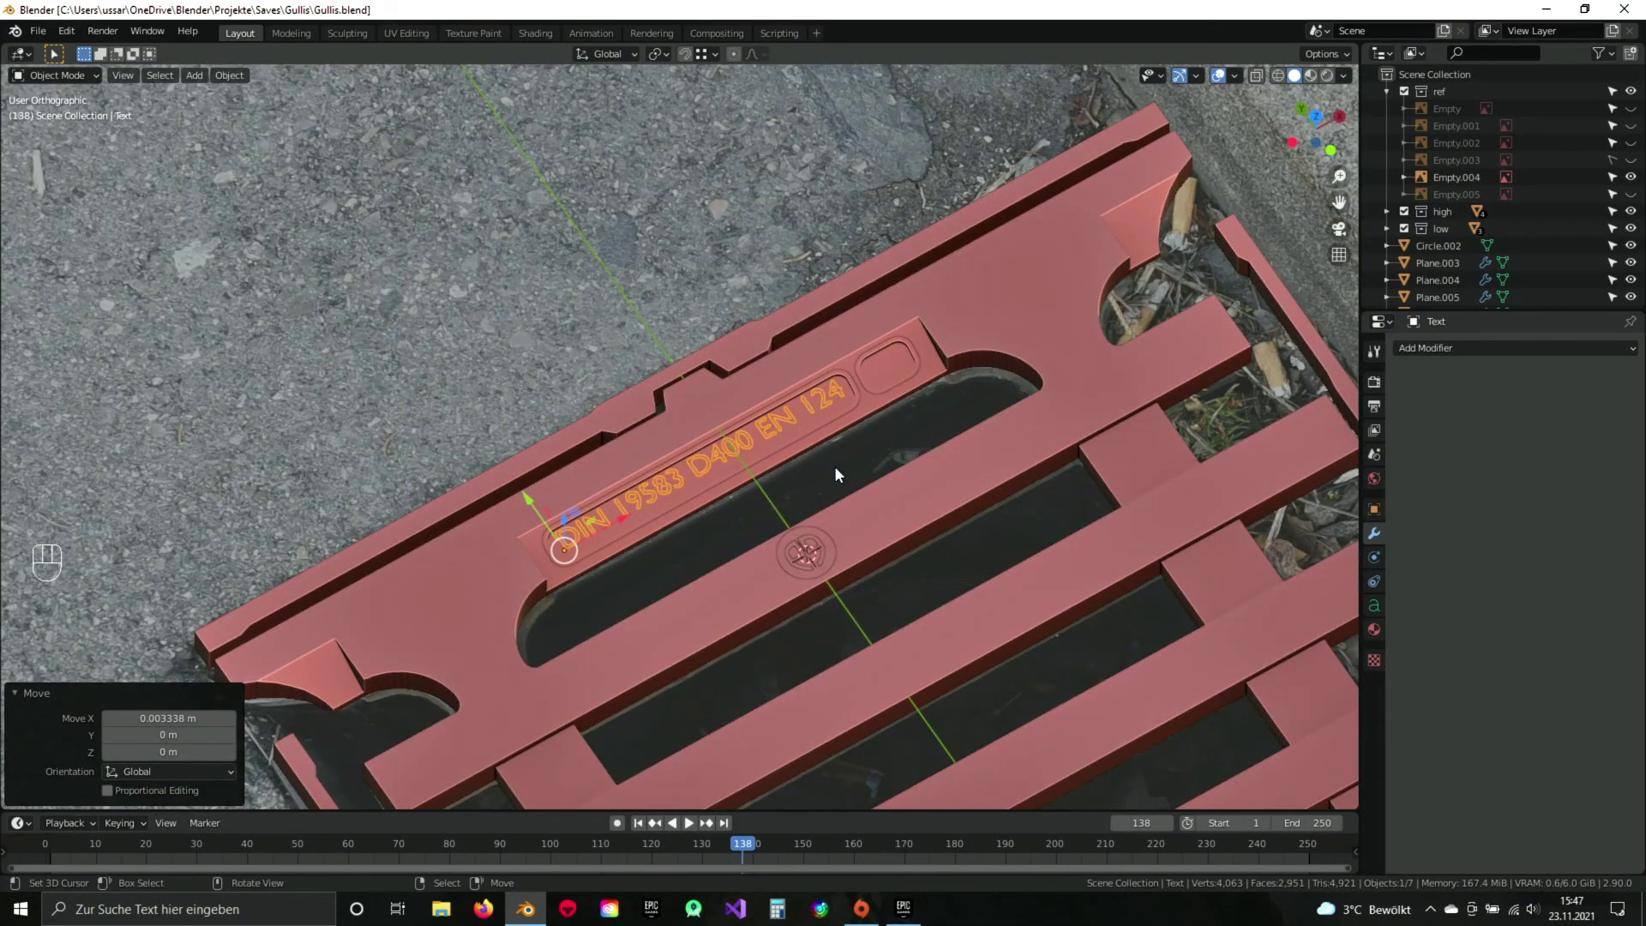
pyautogui.moveTo(829, 477); pyautogui.dragTo(843, 432)
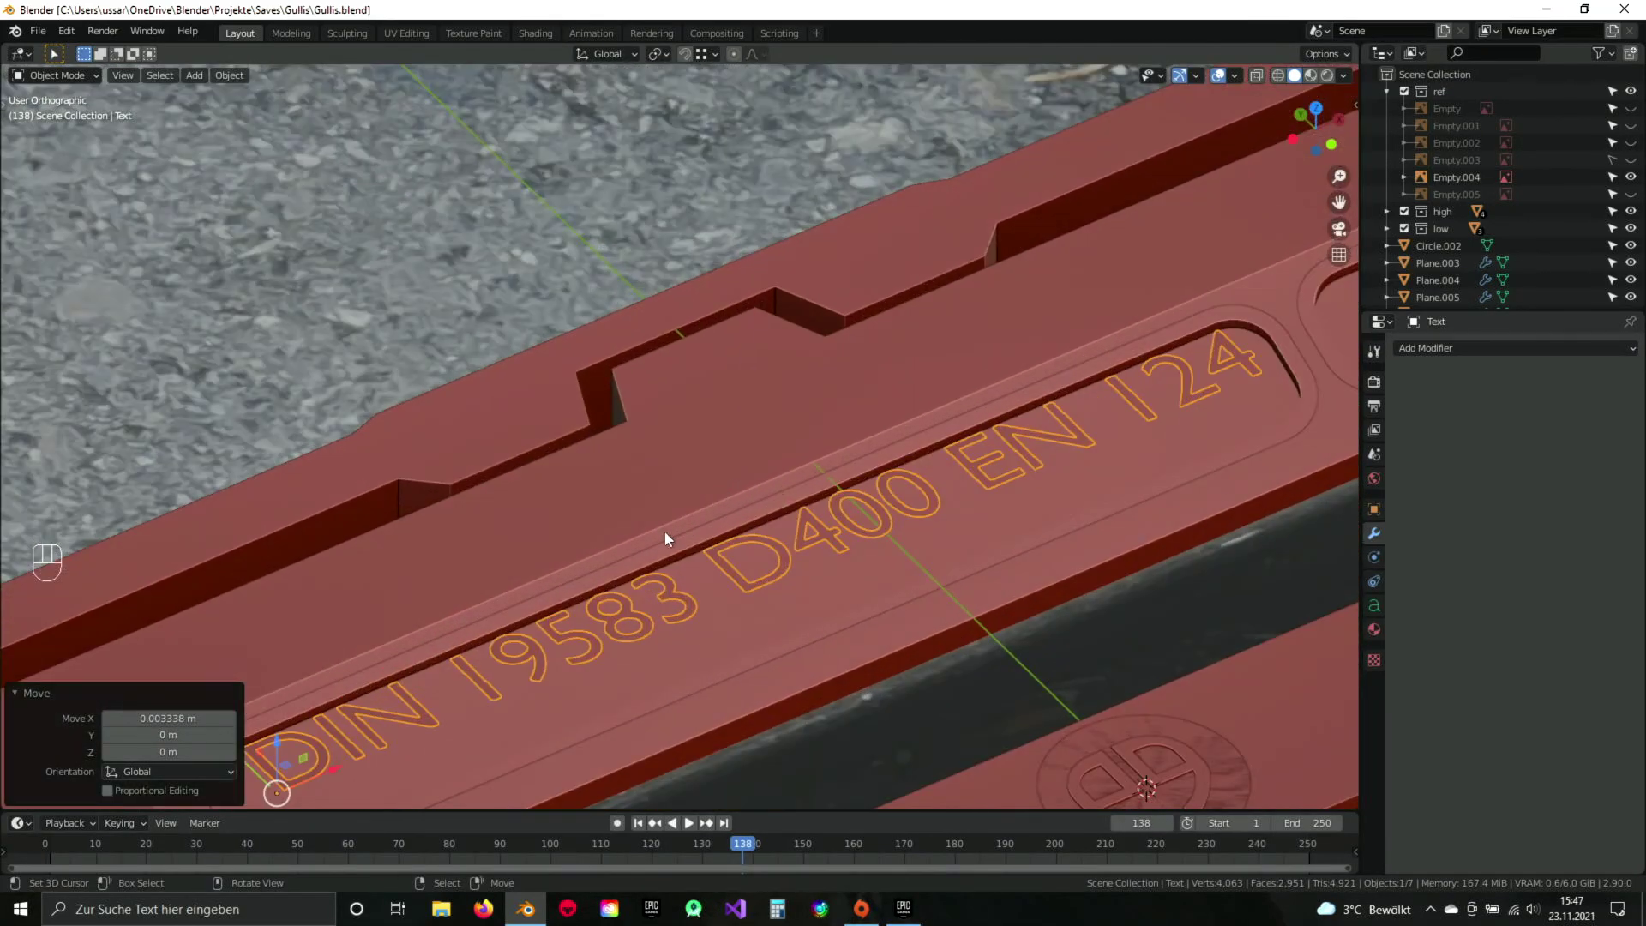
pyautogui.middleClick(683, 546)
pyautogui.moveTo(896, 346); pyautogui.dragTo(855, 392)
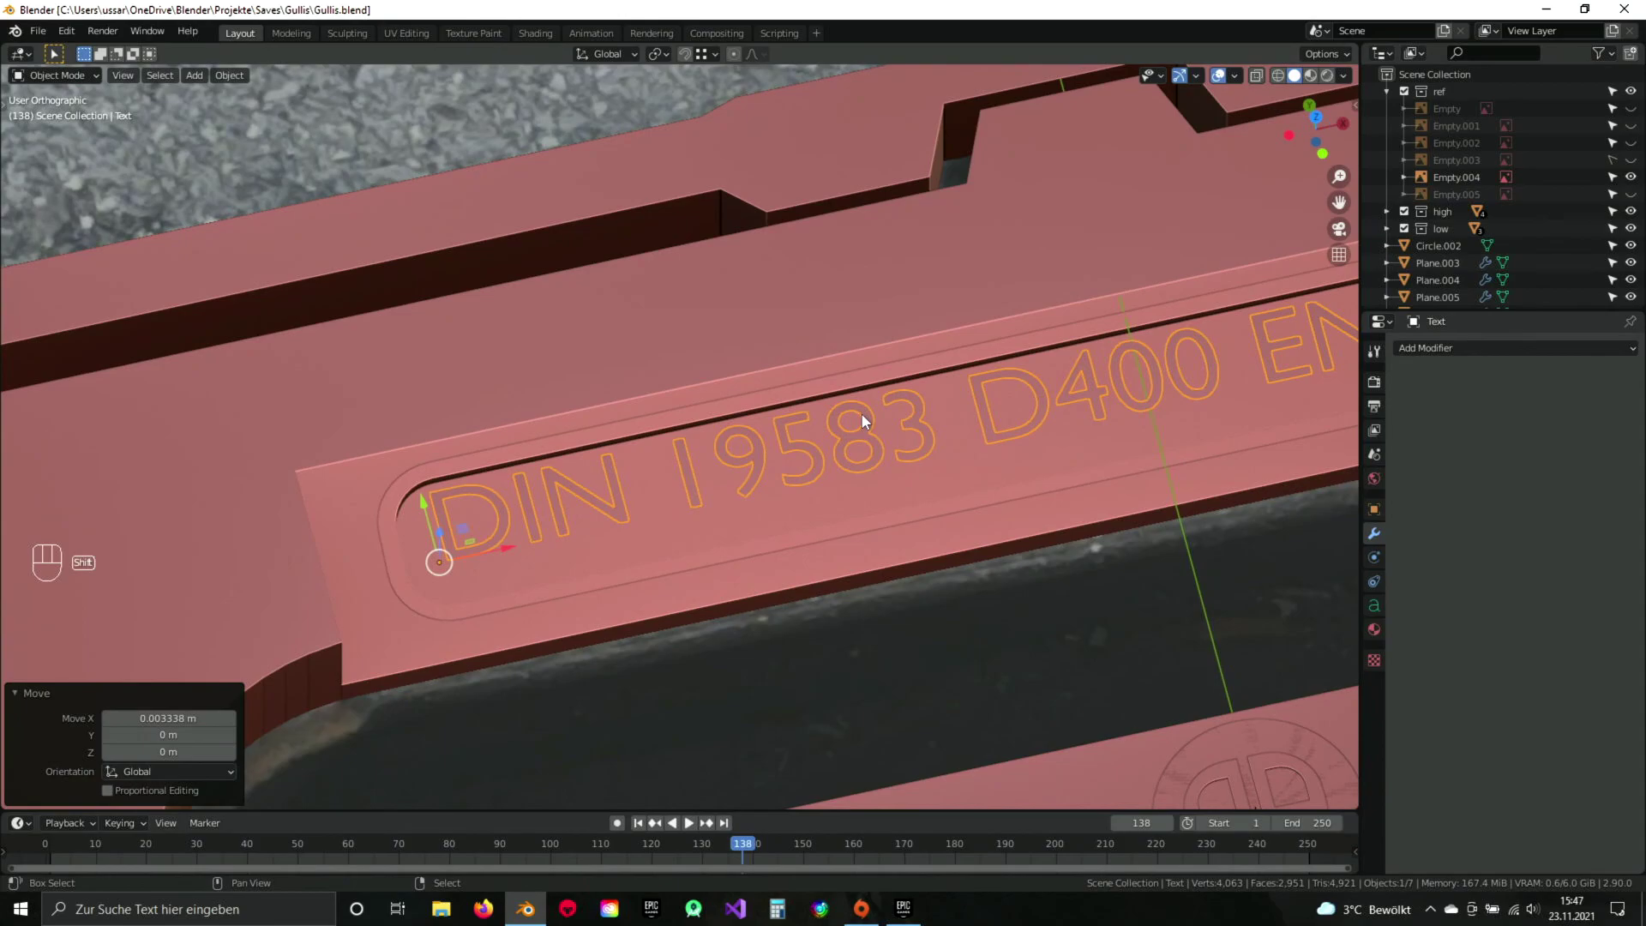
pyautogui.press('KP_7')
pyautogui.moveTo(902, 496); pyautogui.dragTo(875, 371)
pyautogui.middleClick(673, 490)
pyautogui.moveTo(504, 454); pyautogui.dragTo(666, 431)
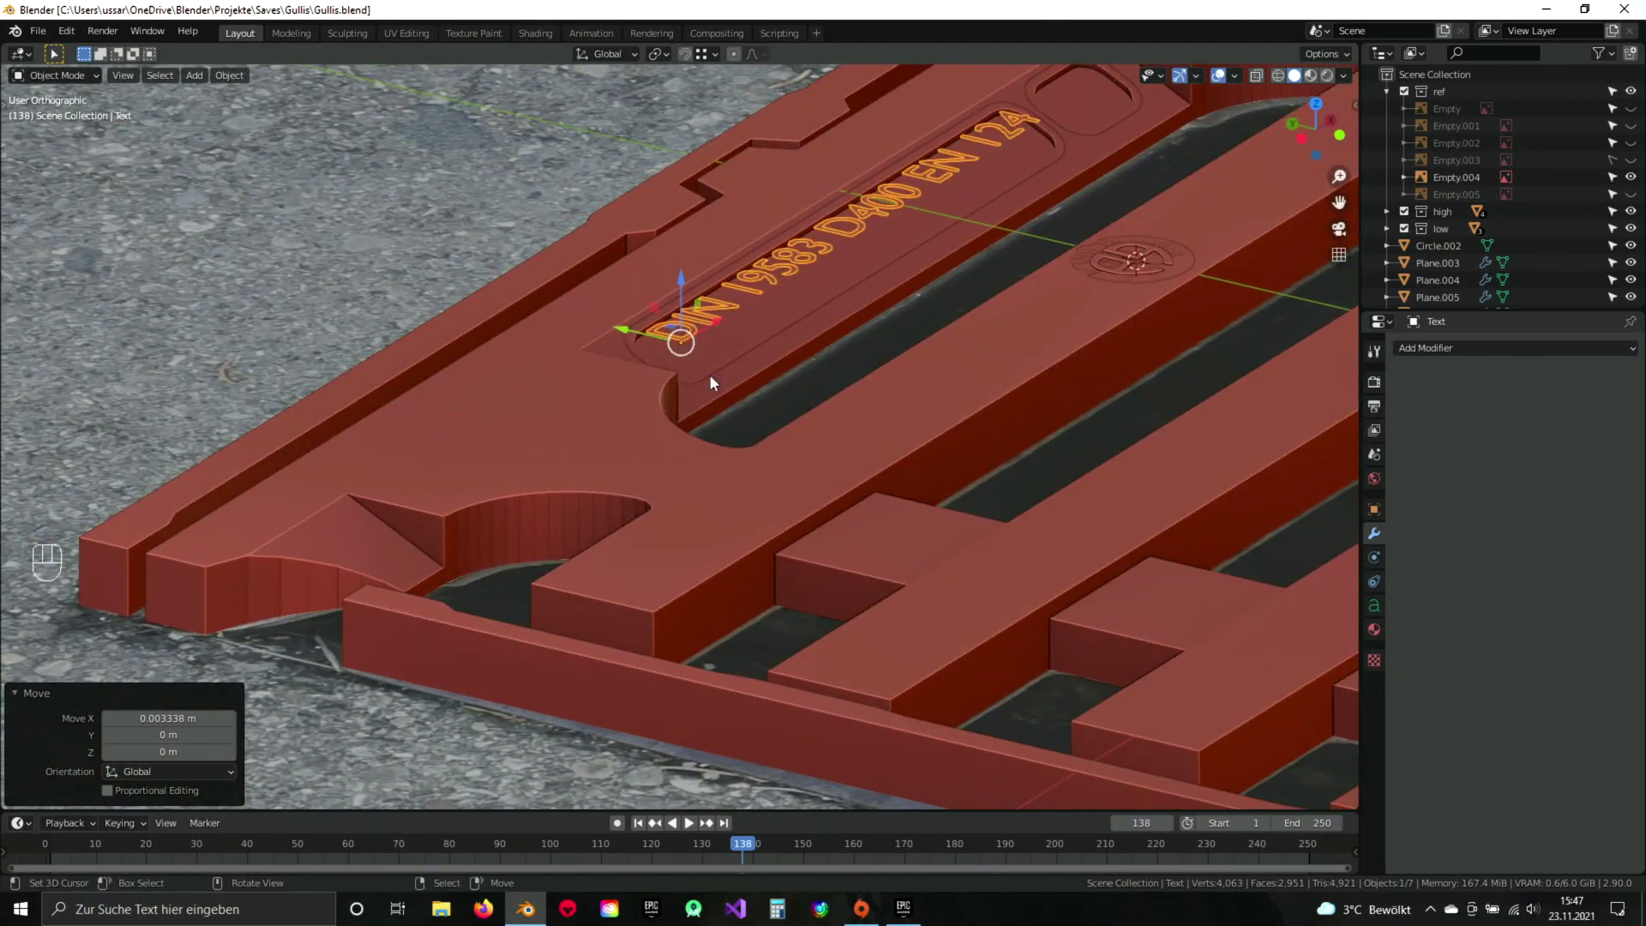
pyautogui.moveTo(799, 279); pyautogui.dragTo(732, 420)
pyautogui.press('ctrl+s')
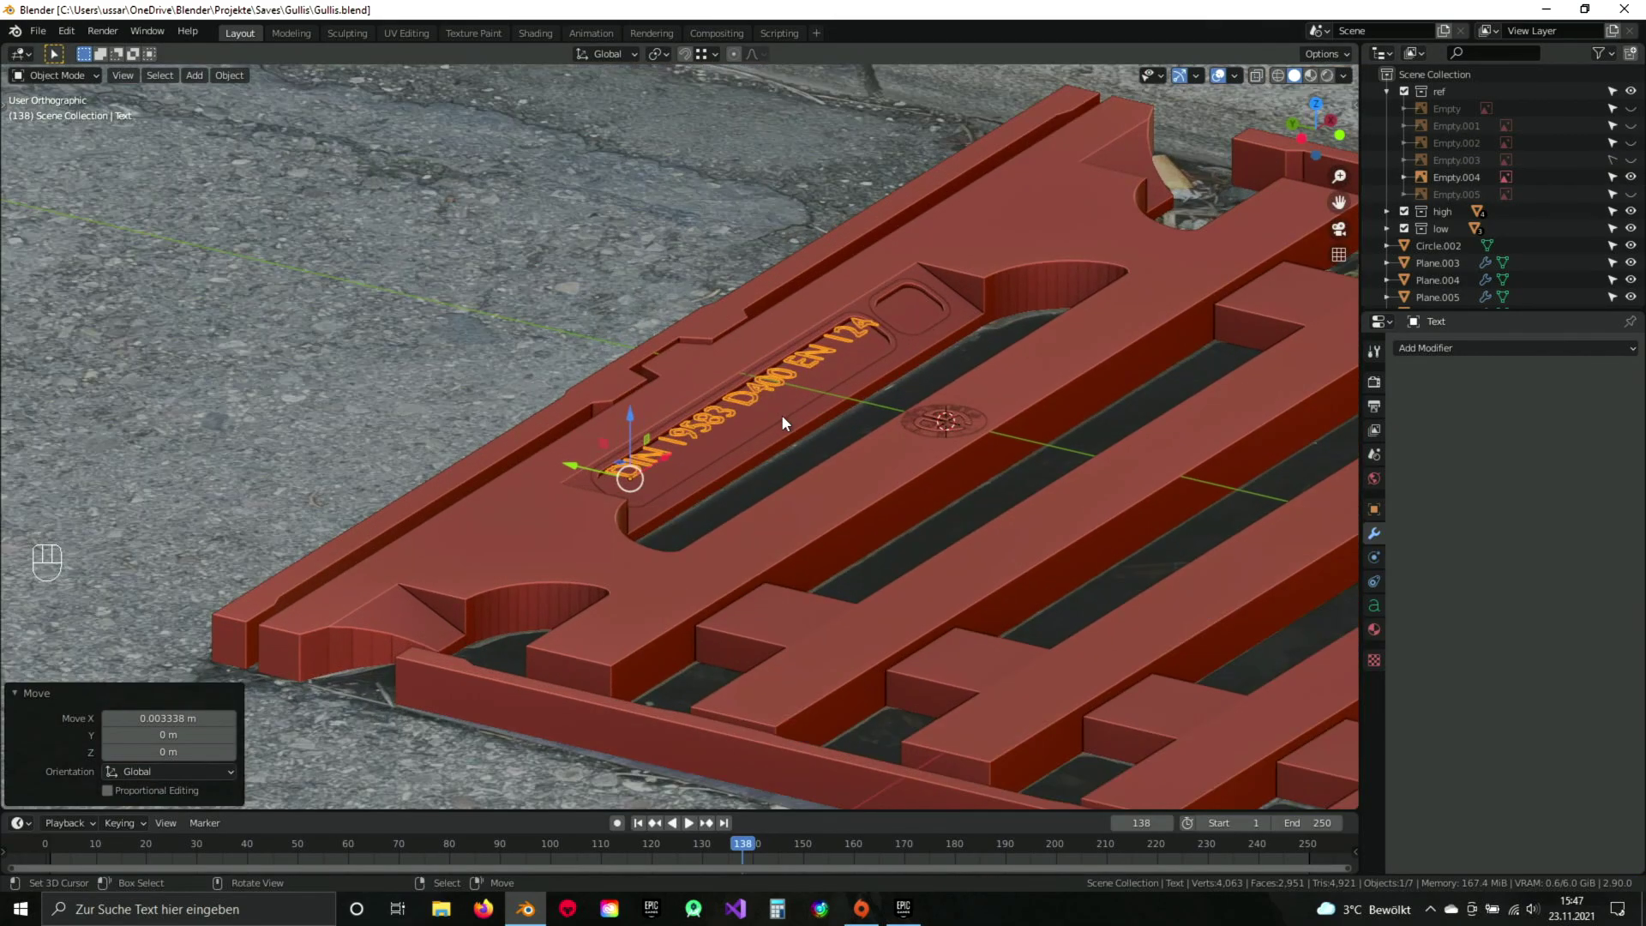
pyautogui.moveTo(804, 428); pyautogui.dragTo(797, 448)
pyautogui.moveTo(804, 460); pyautogui.dragTo(777, 427)
pyautogui.moveTo(858, 415); pyautogui.dragTo(825, 427)
pyautogui.middleClick(967, 446)
pyautogui.moveTo(724, 473); pyautogui.dragTo(733, 473)
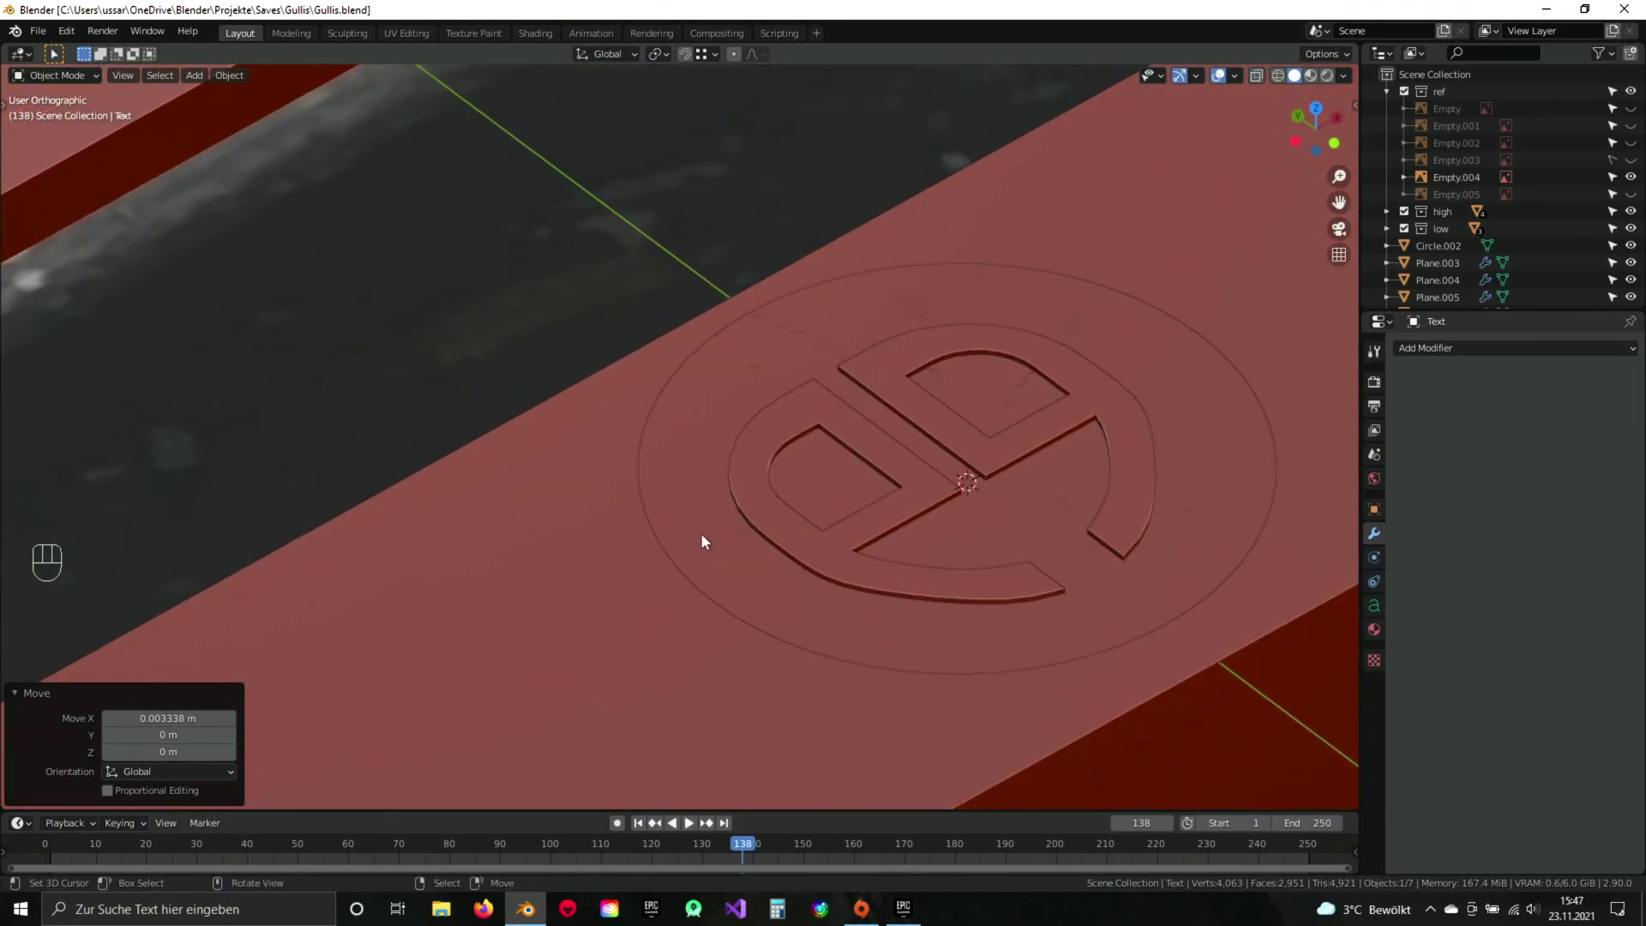
pyautogui.moveTo(449, 515); pyautogui.dragTo(805, 447)
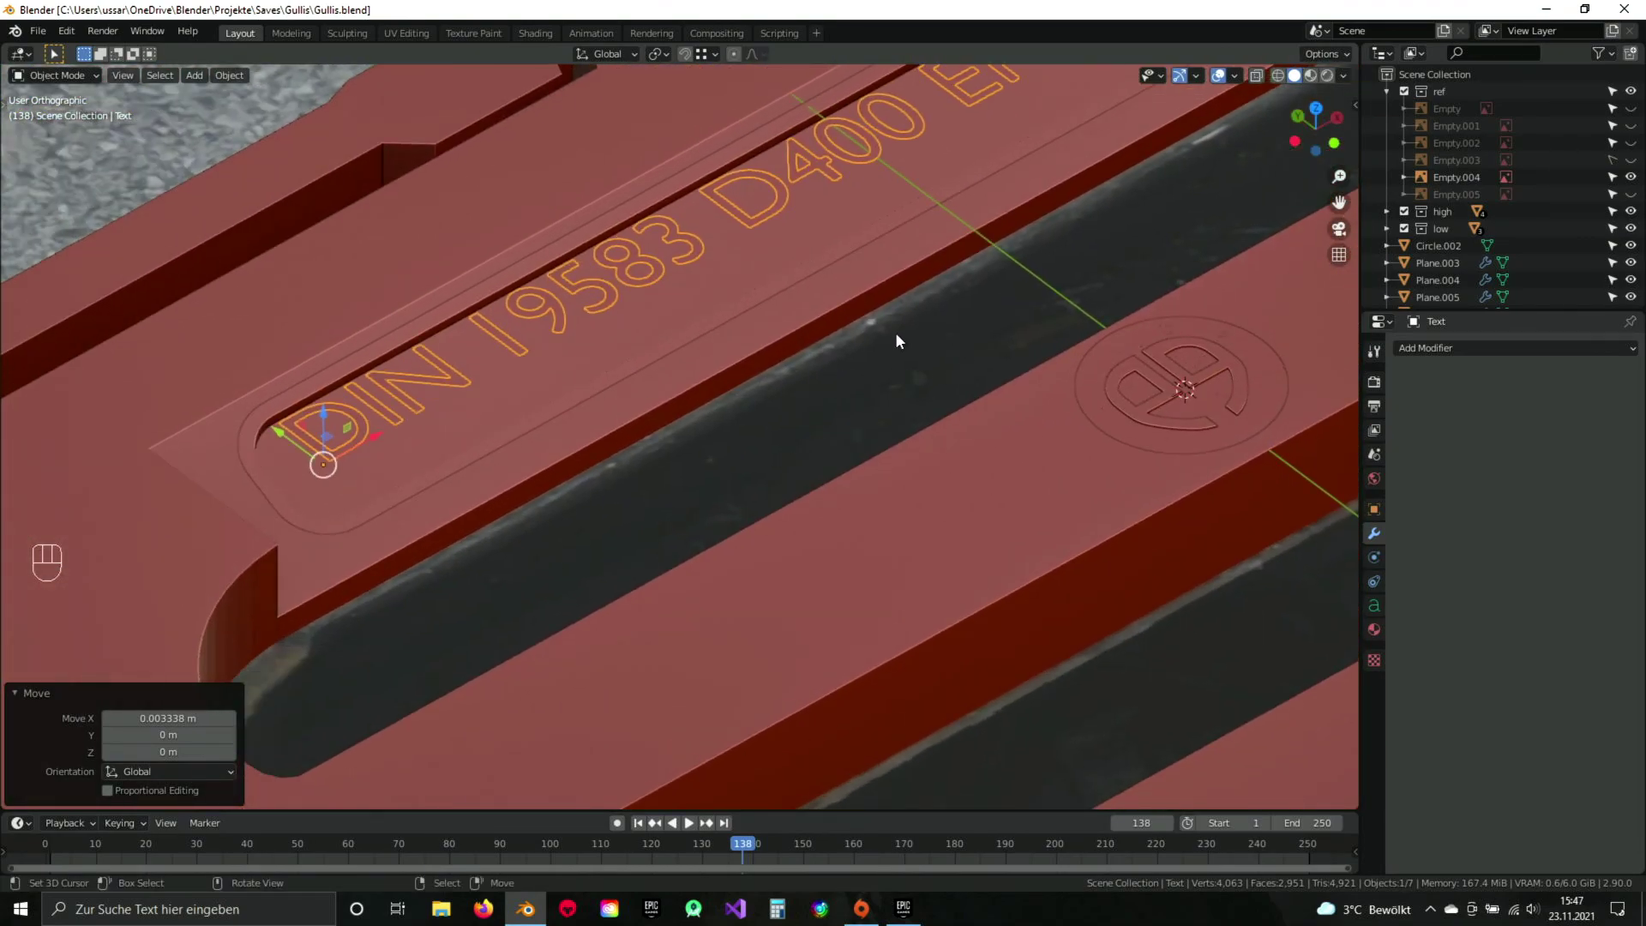